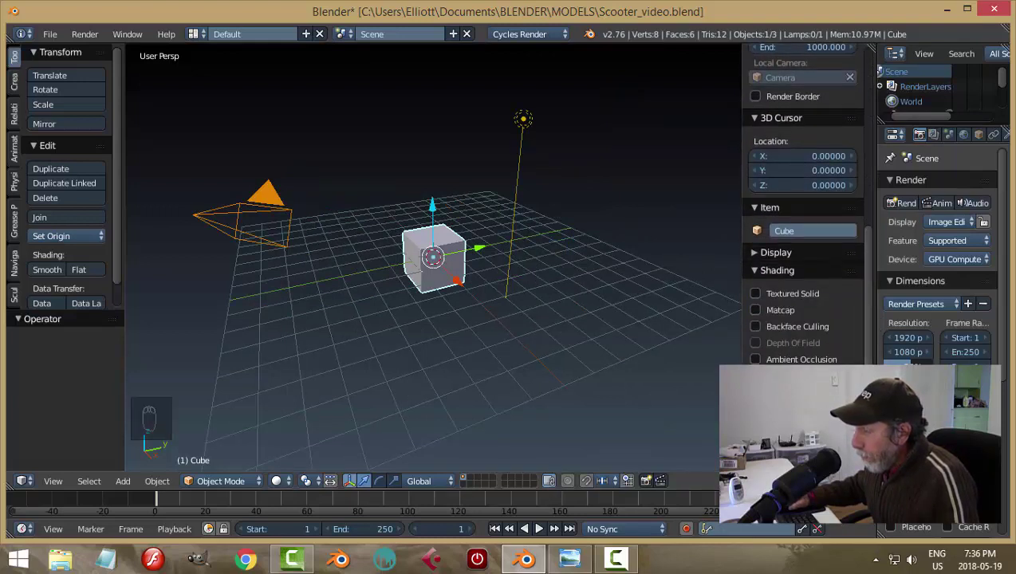
Step: Select every object and delete the default cube, camera and lamp
key("n")
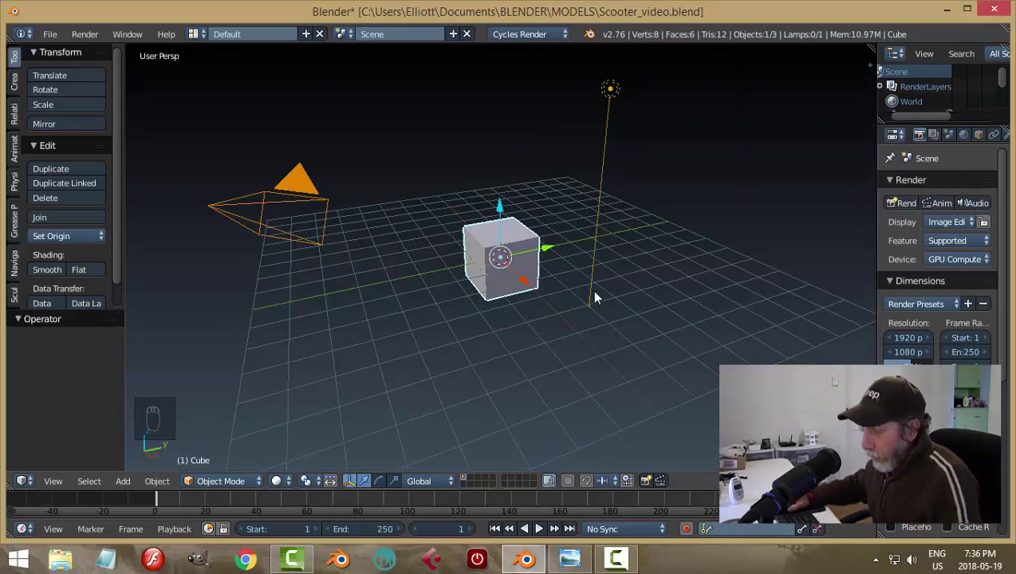
key("a")
key("a")
key("a")
key("a")
key("a")
key("a")
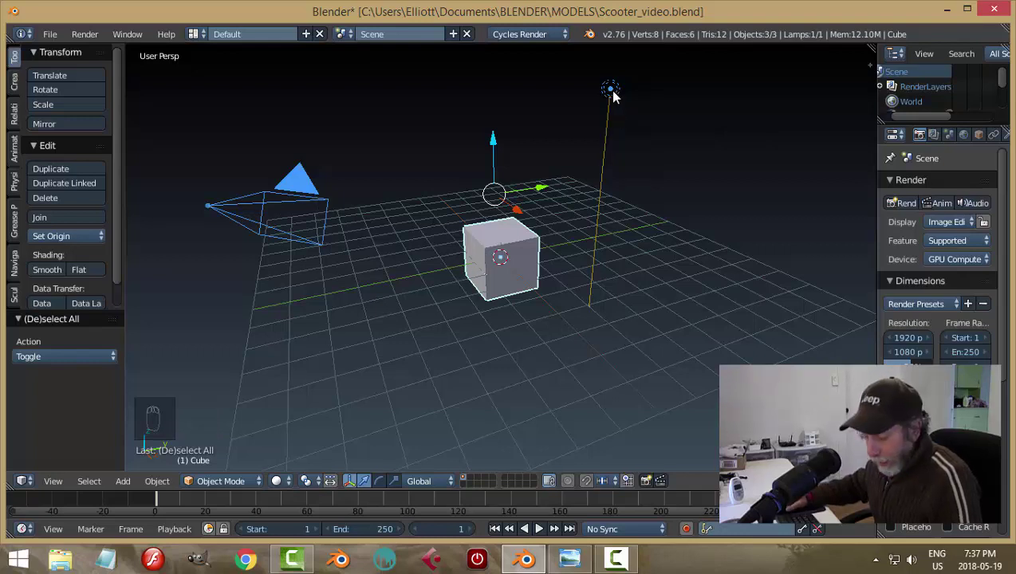
key("x")
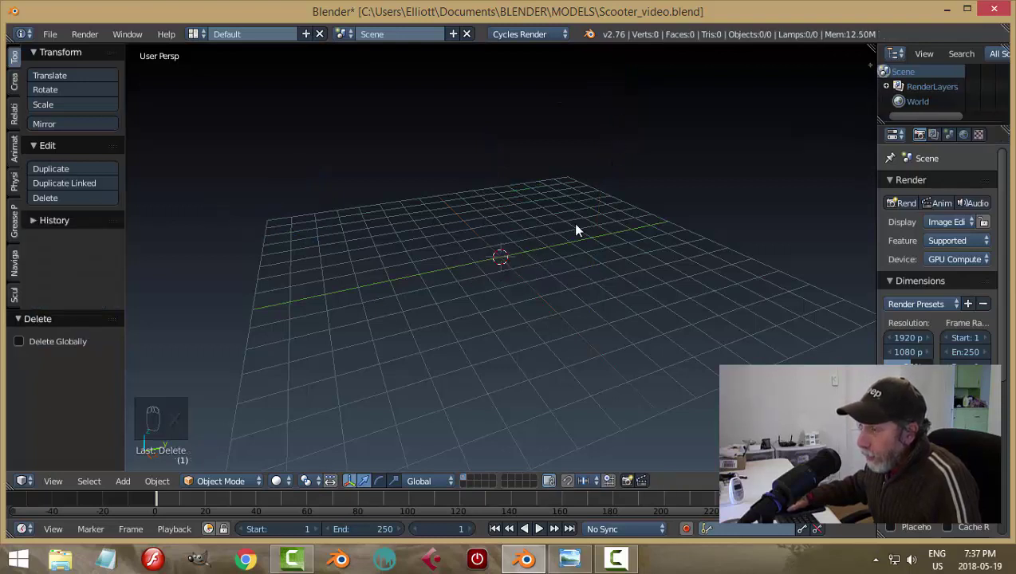
Step: Save, switch to top orthographic view and bring up the add menu
key("ctrl+s")
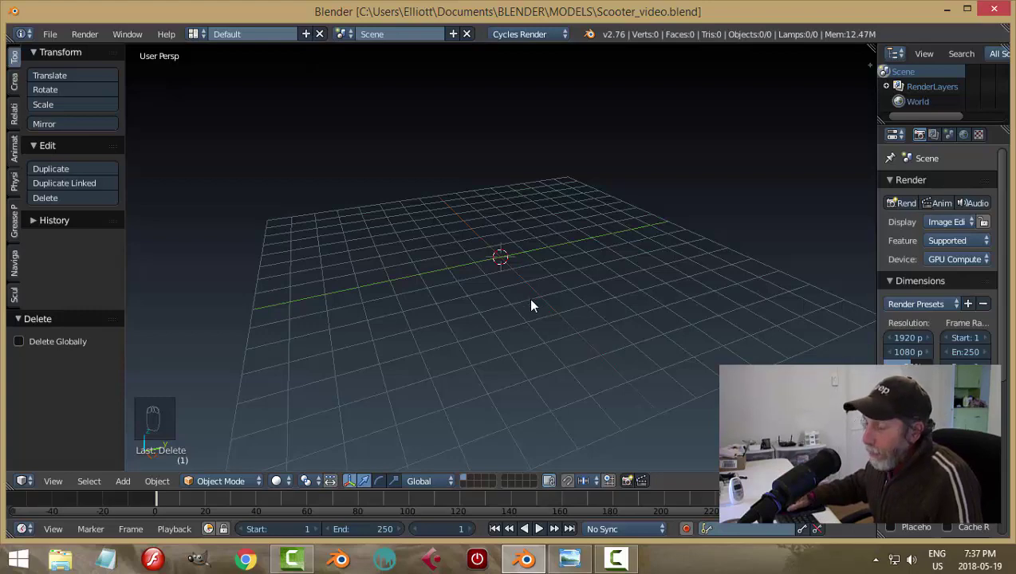
key("KP_7")
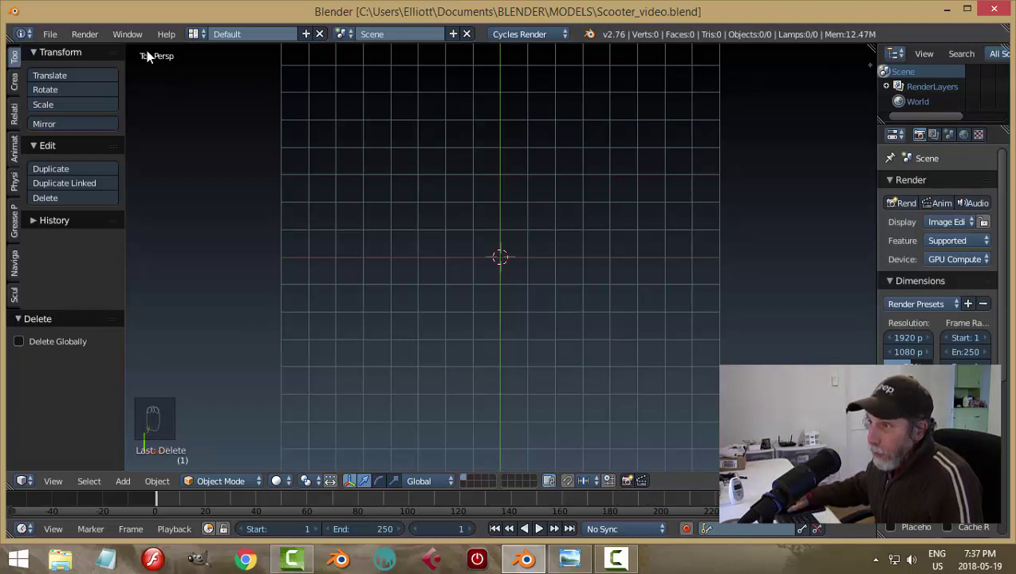
key("KP_5")
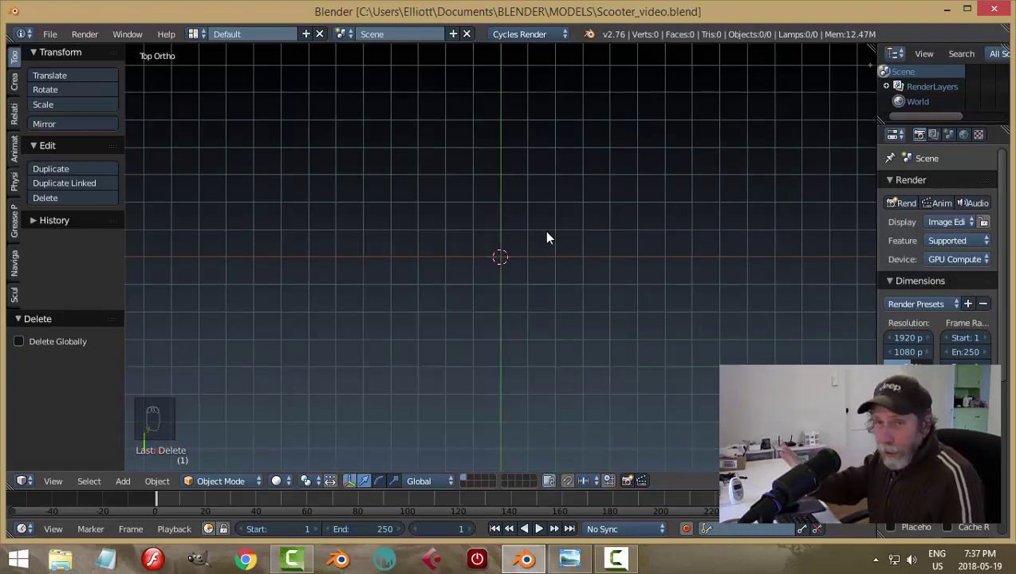
left_click_drag(569, 311, 389, 256)
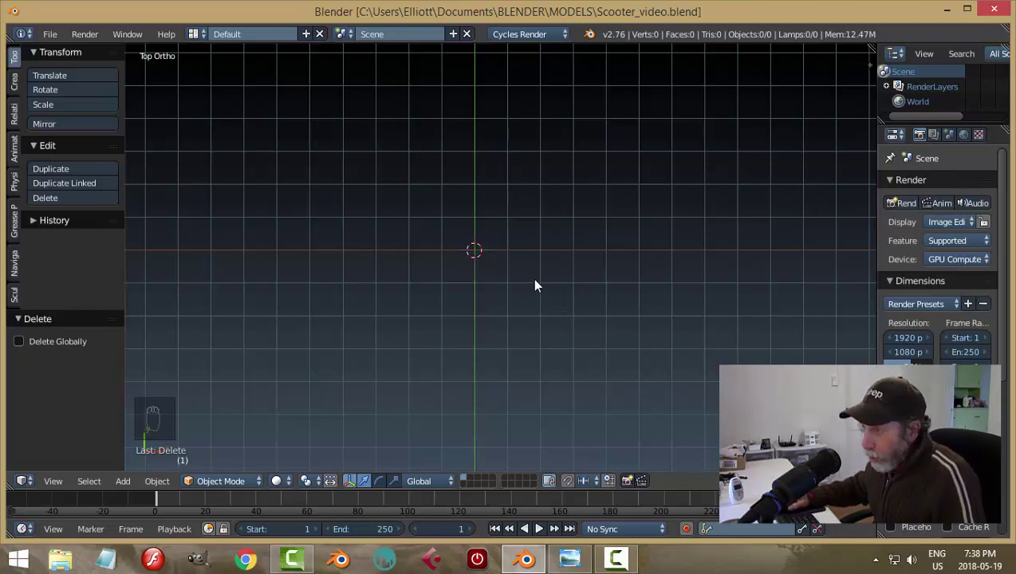
key("shift+a")
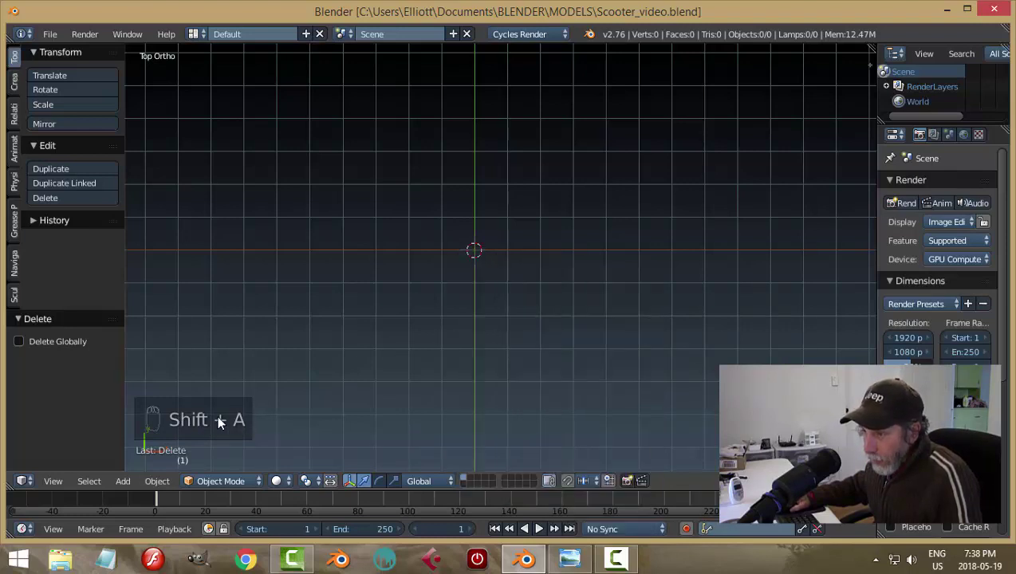
Step: Add a cylinder mesh at the grid centre and view it from an angle
key("shift+a")
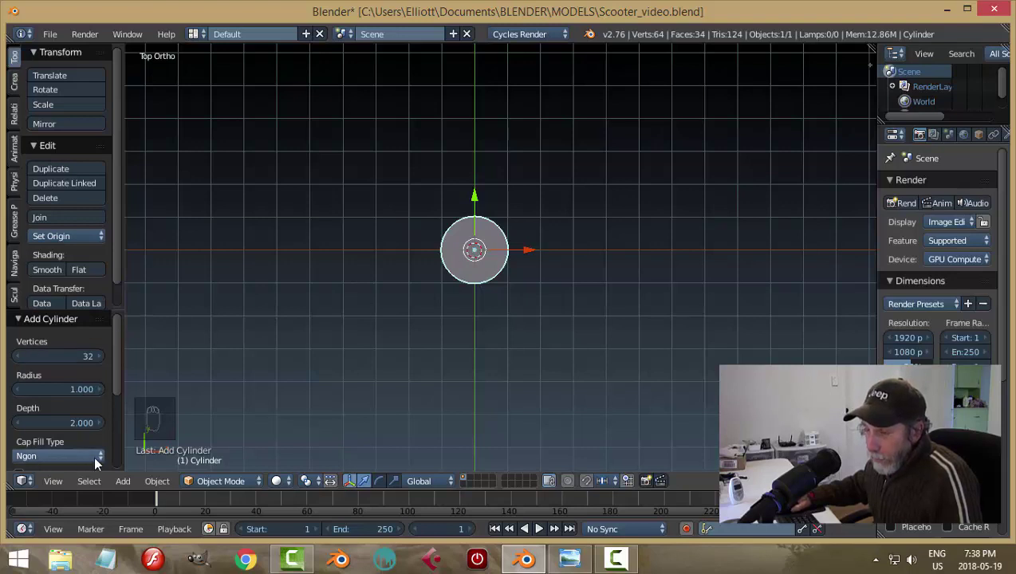
left_click_drag(24, 327, 127, 353)
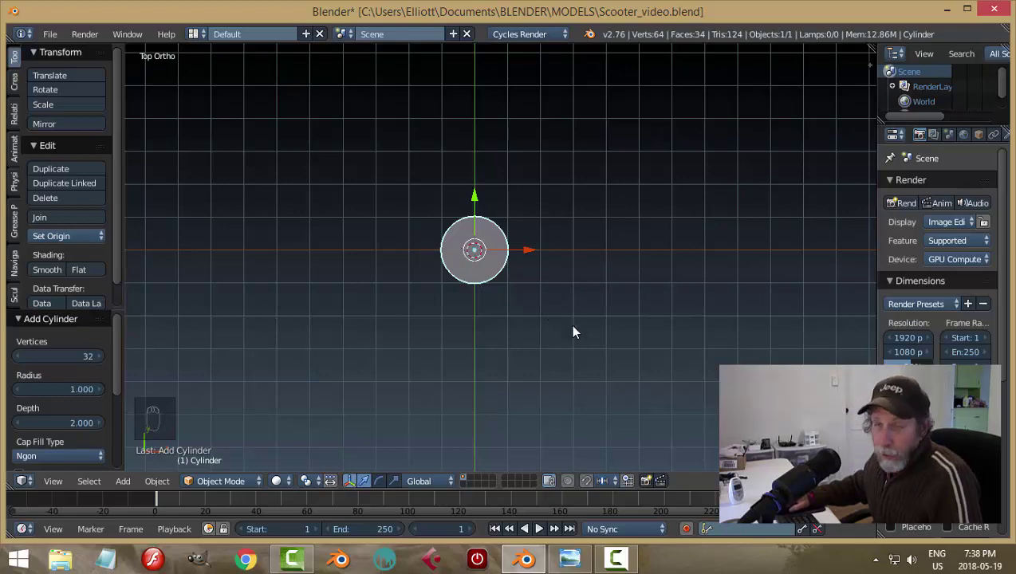
left_click_drag(543, 345, 495, 262)
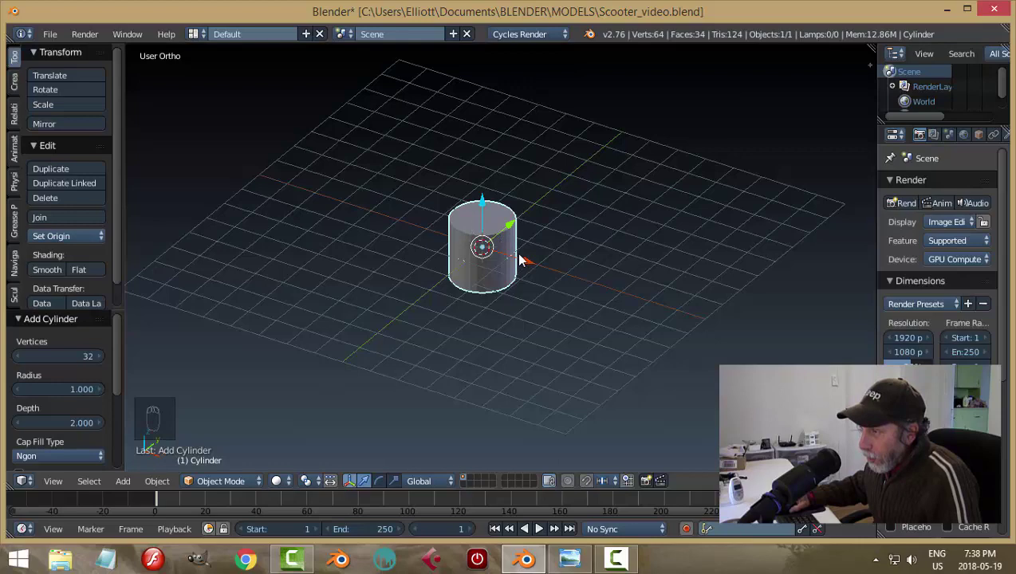
left_click_drag(488, 246, 525, 284)
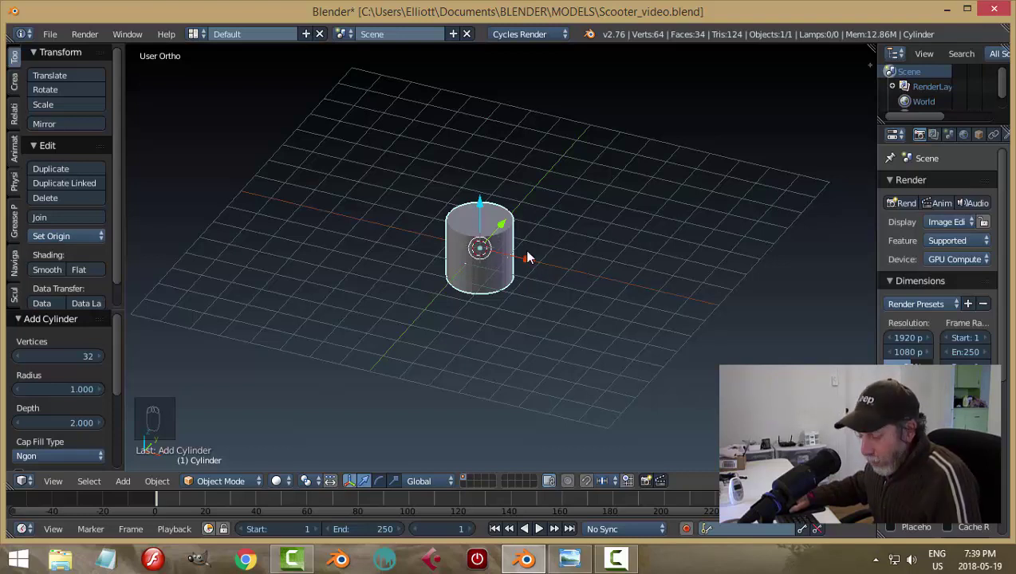
Step: Rotate the cylinder 90° about Y so it lies on its side along X
key("r")
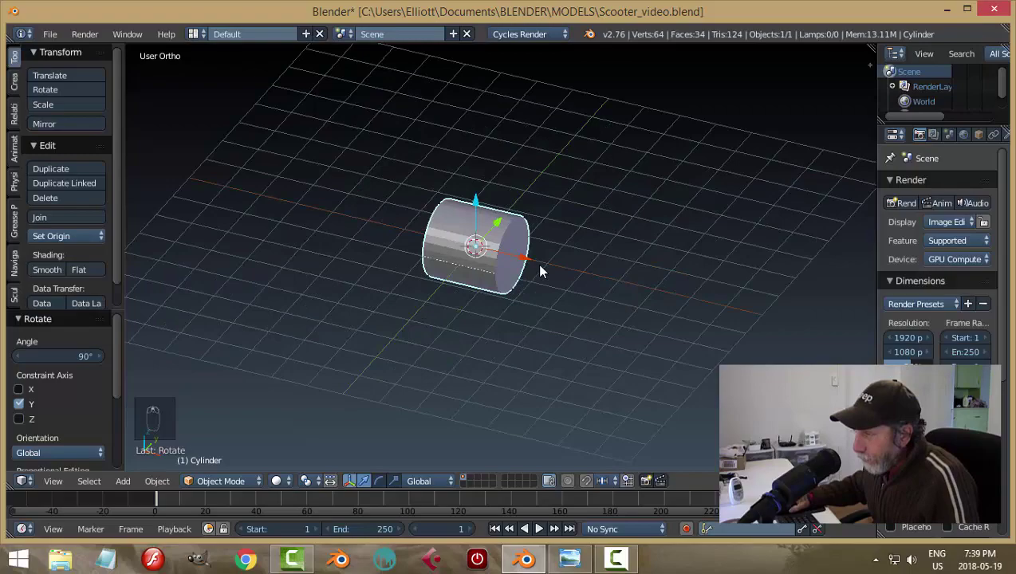
left_click_drag(538, 270, 717, 247)
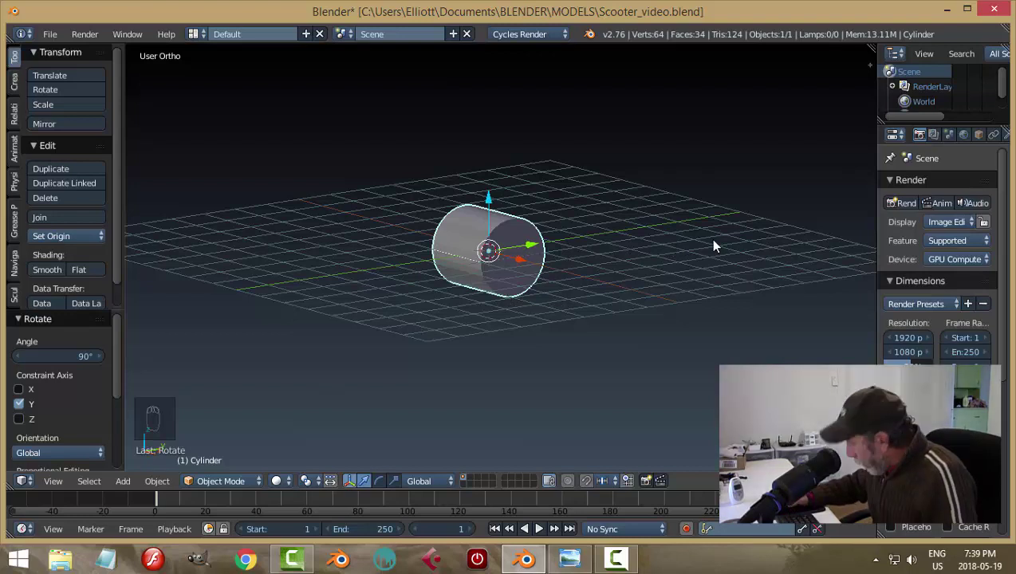
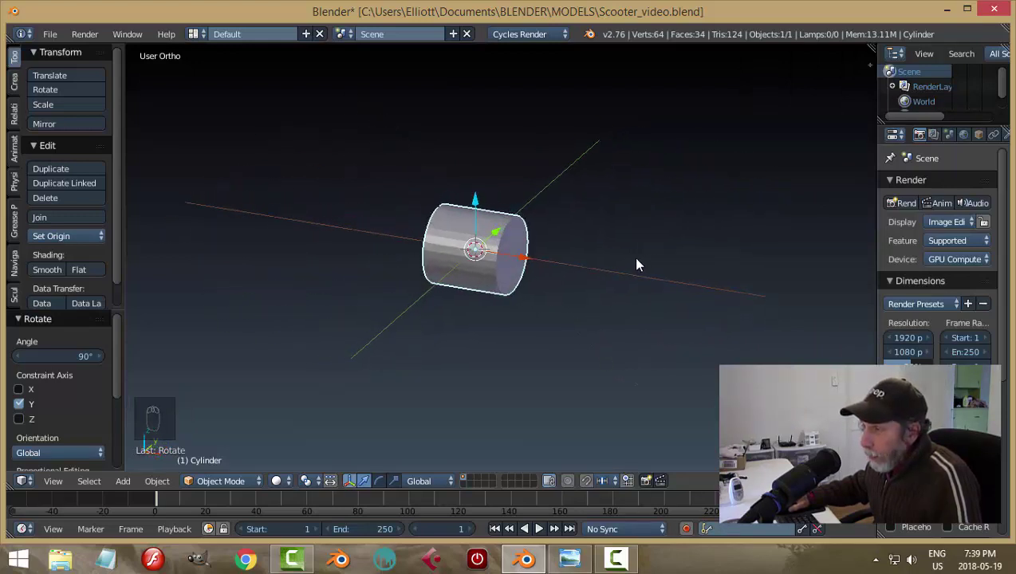
middle_click(592, 276)
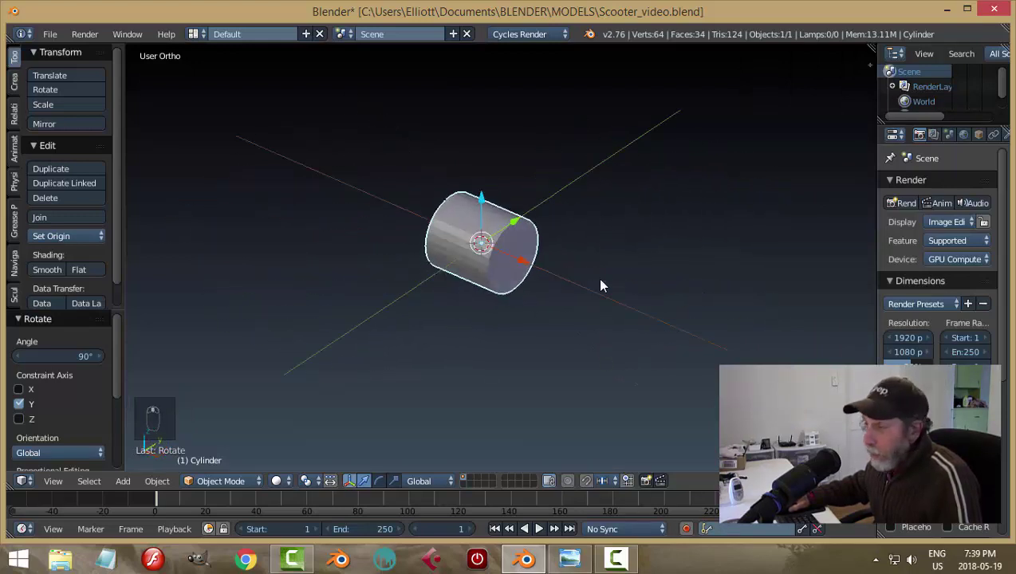
key("KP_7")
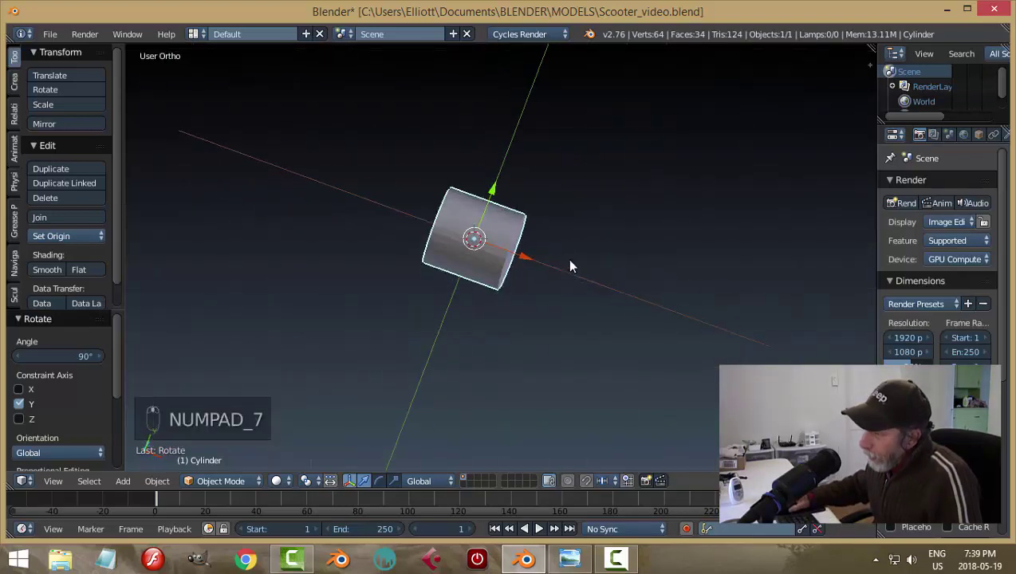
middle_click(574, 190)
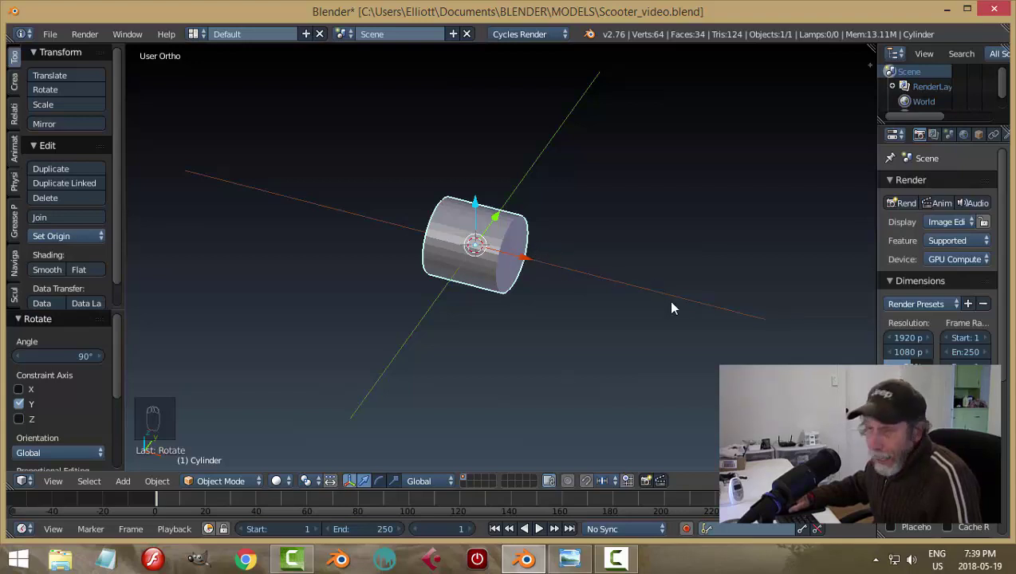
left_click_drag(646, 295, 586, 280)
left_click_drag(499, 283, 579, 271)
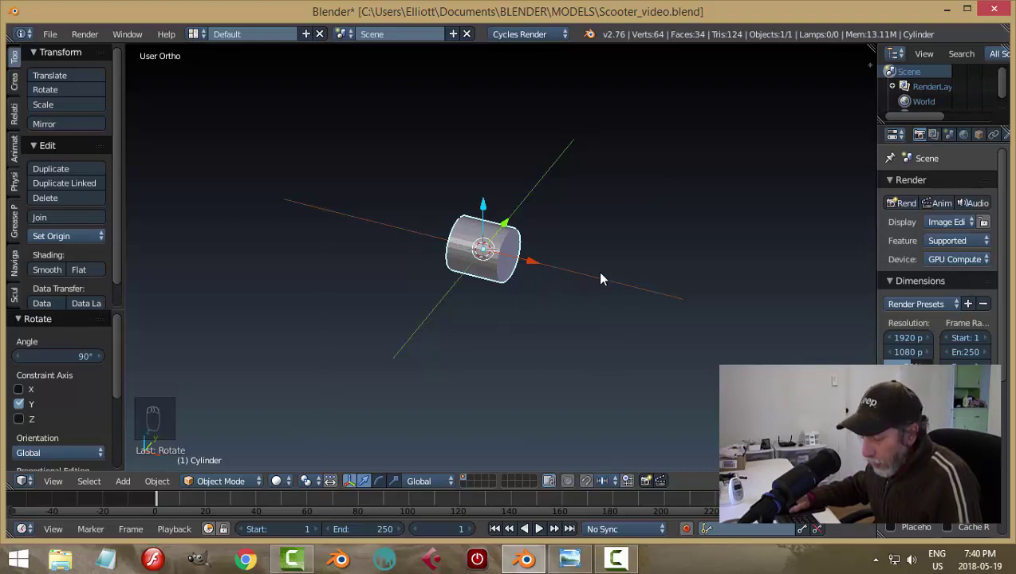
Step: Scale the cylinder into a slim horizontal bar at about 0.611 scale
key("s")
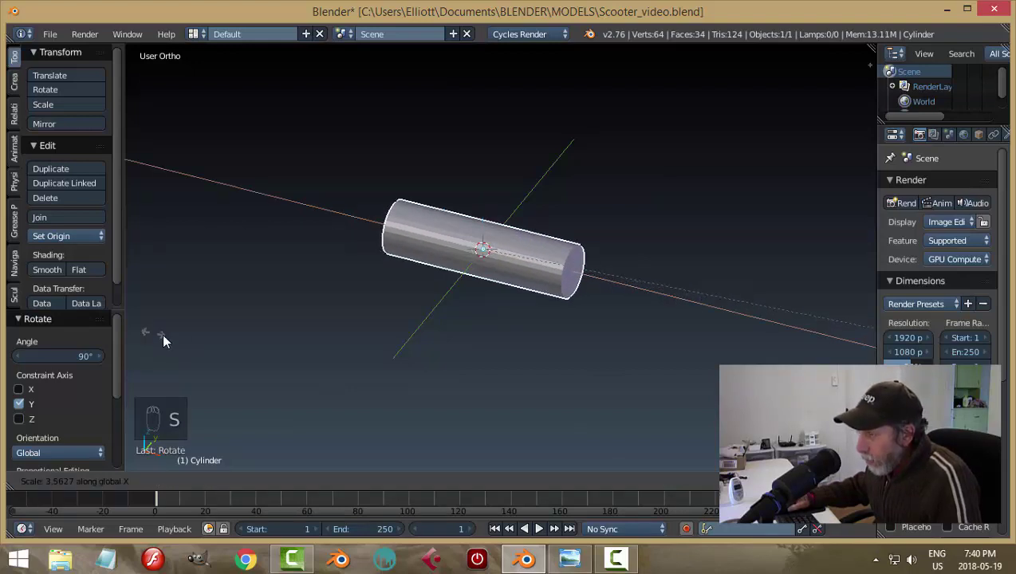
middle_click(465, 338)
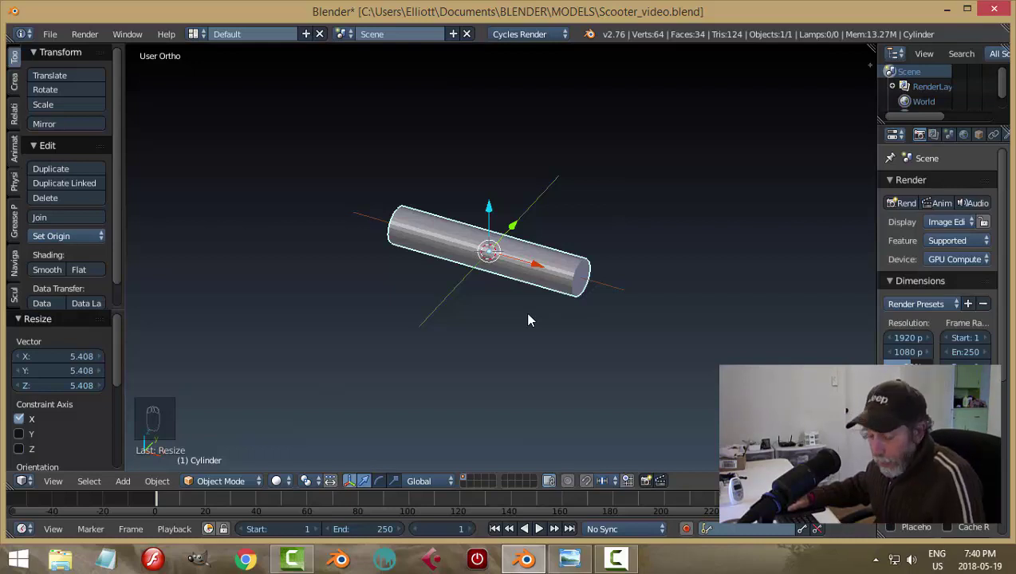
key("s")
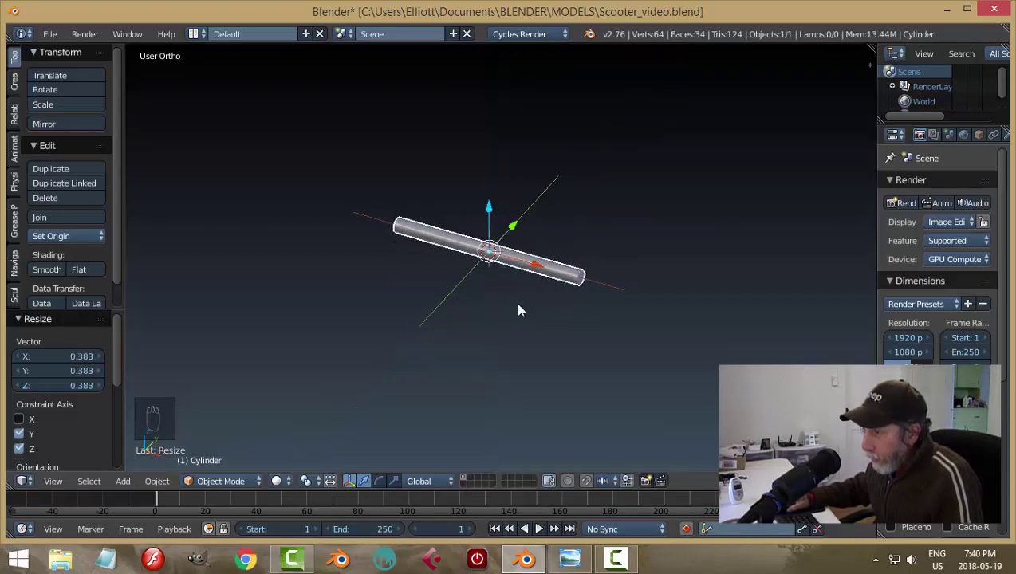
left_click_drag(577, 320, 613, 318)
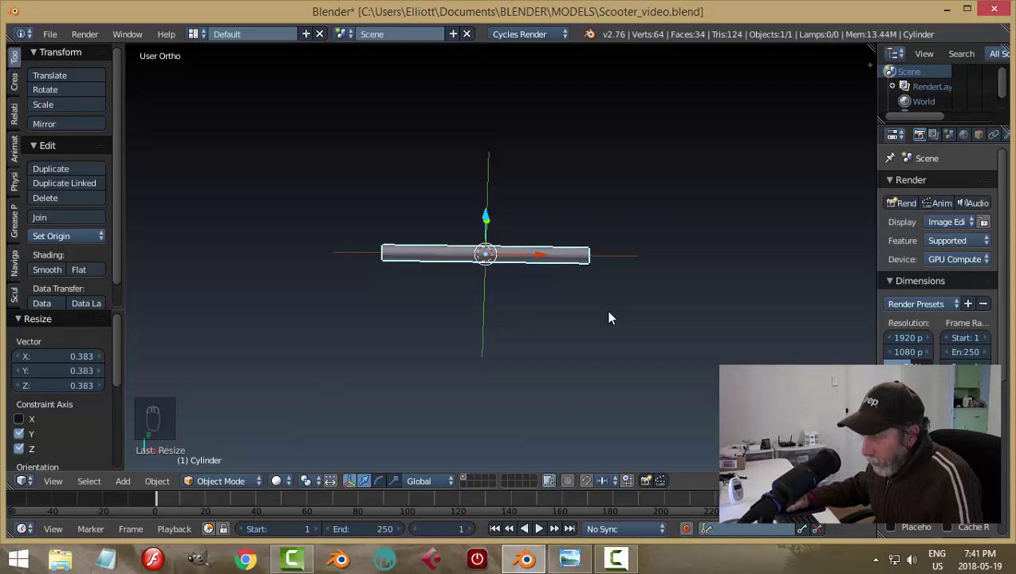
key("s")
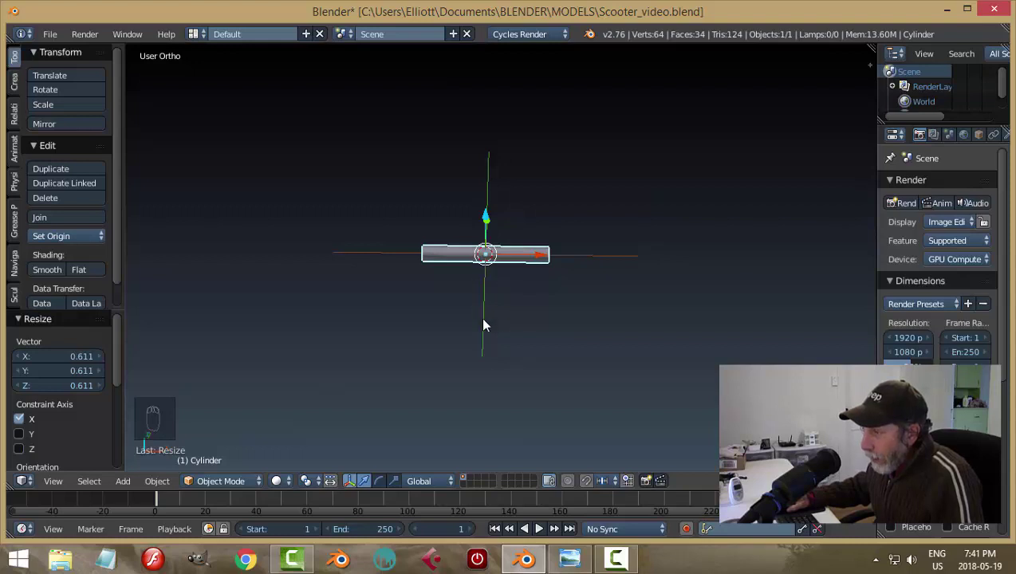
key("KP_7")
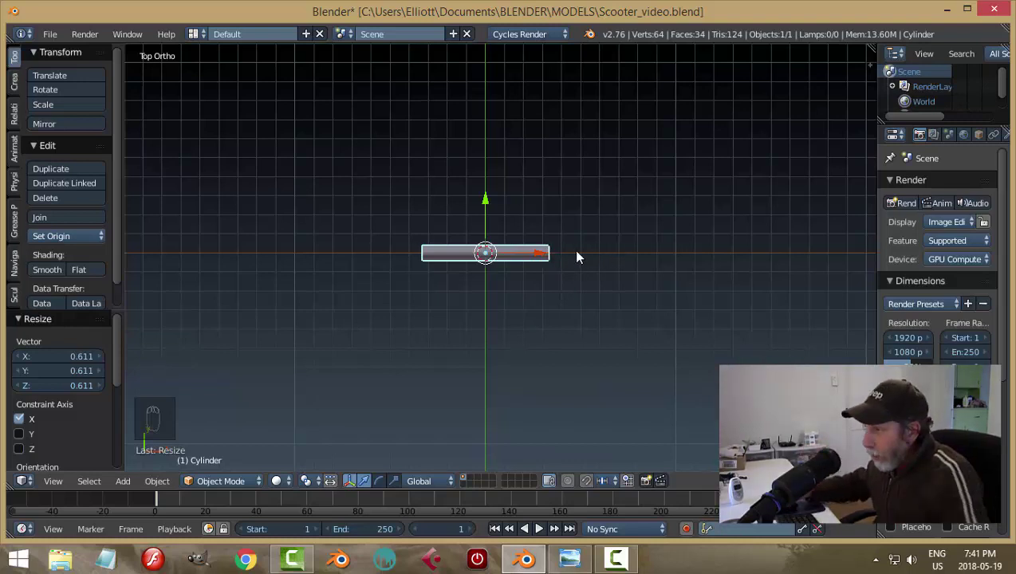
left_click_drag(528, 299, 471, 281)
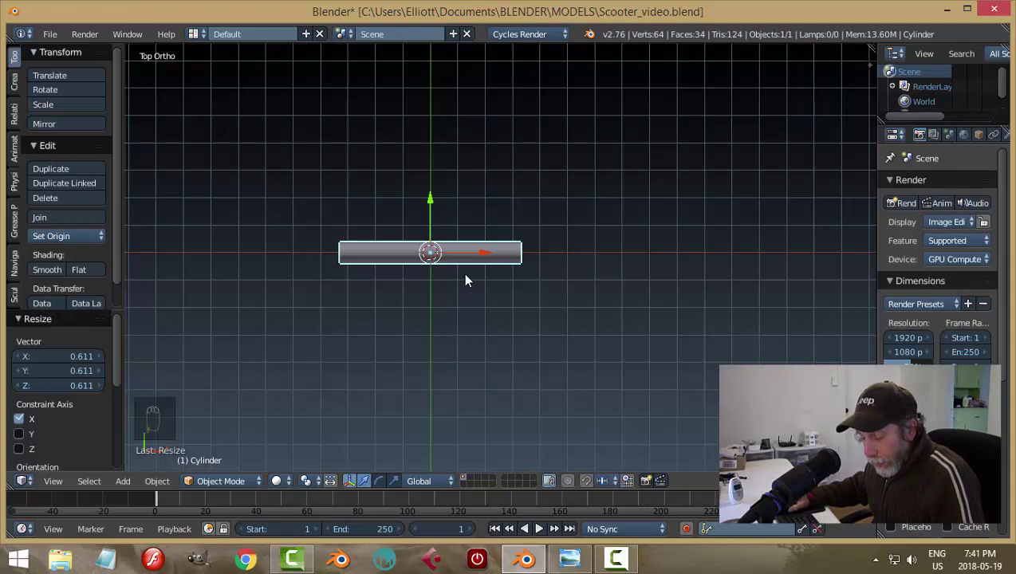
Step: Duplicate the bar, move the copy right along X and shorten it
key("shift+d")
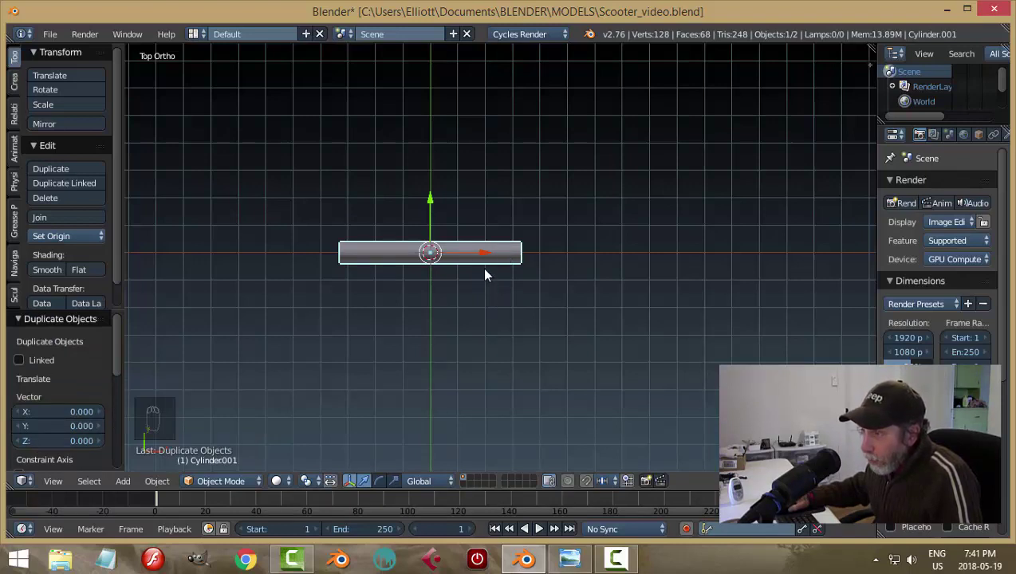
left_click_drag(485, 256, 677, 277)
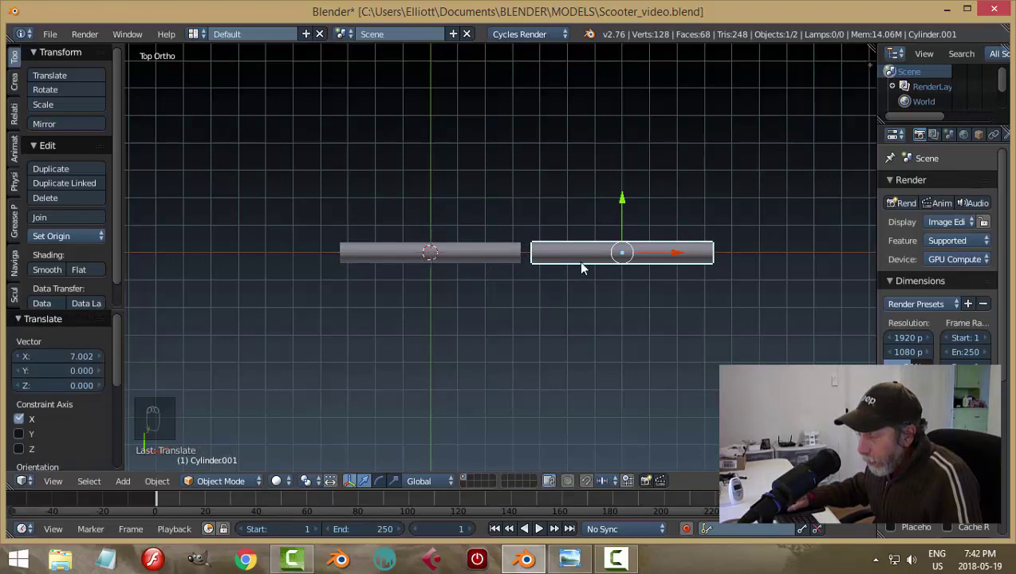
left_click_drag(651, 305, 568, 283)
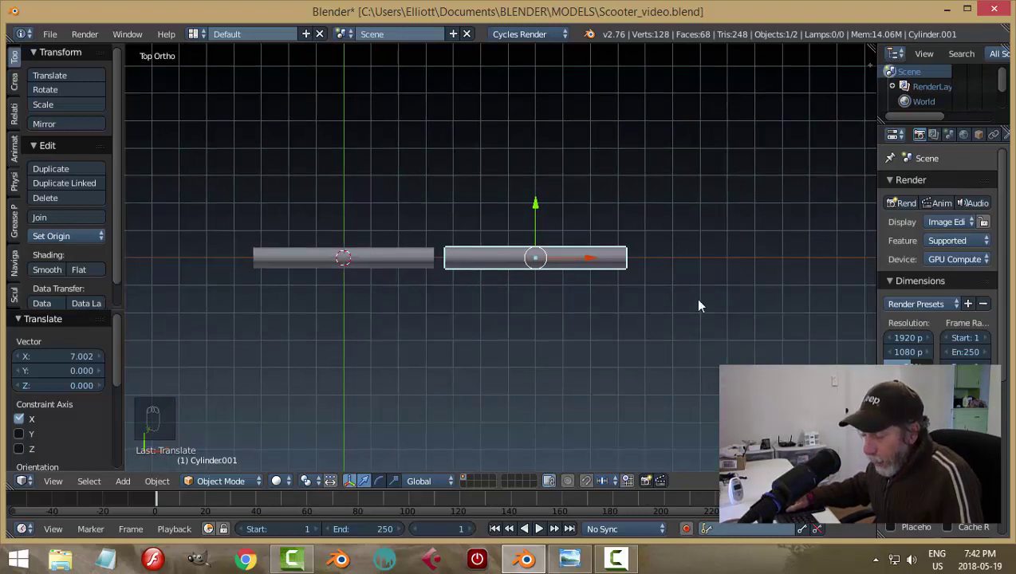
key("s")
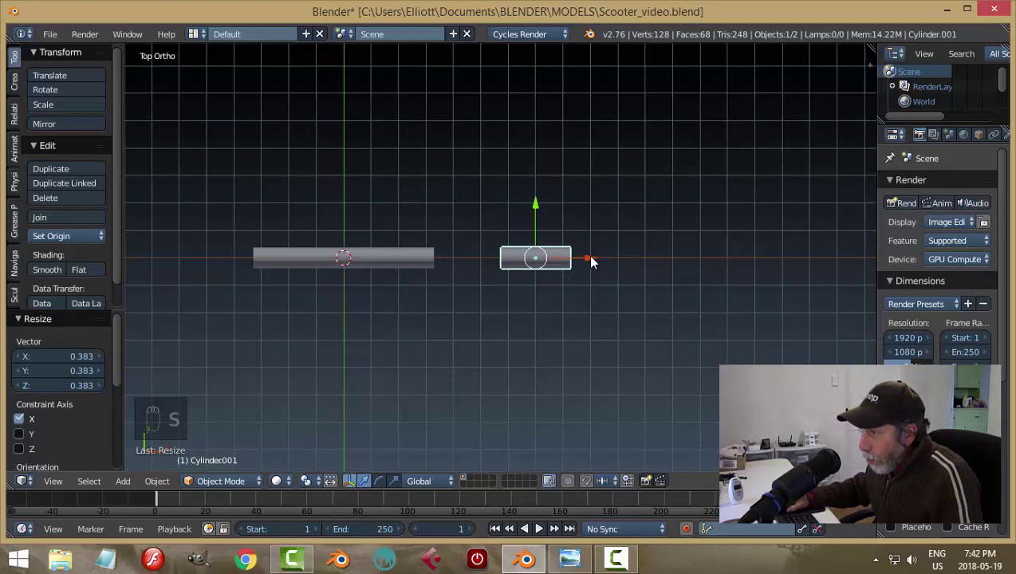
Step: Slide the short collar piece against the end of the long tube
left_click_drag(595, 258, 538, 268)
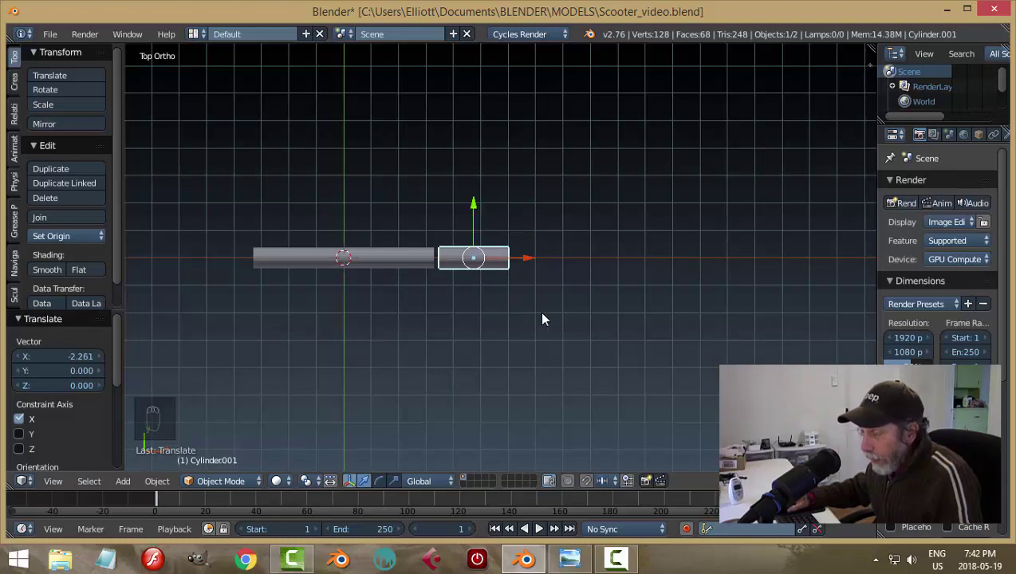
left_click_drag(530, 262, 525, 319)
left_click_drag(498, 327, 503, 220)
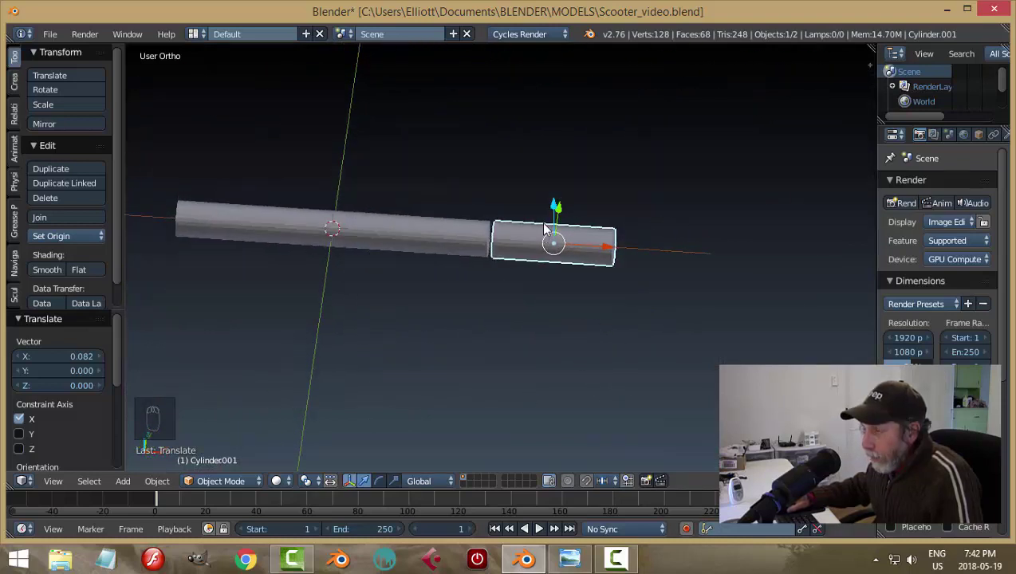
left_click_drag(578, 309, 606, 283)
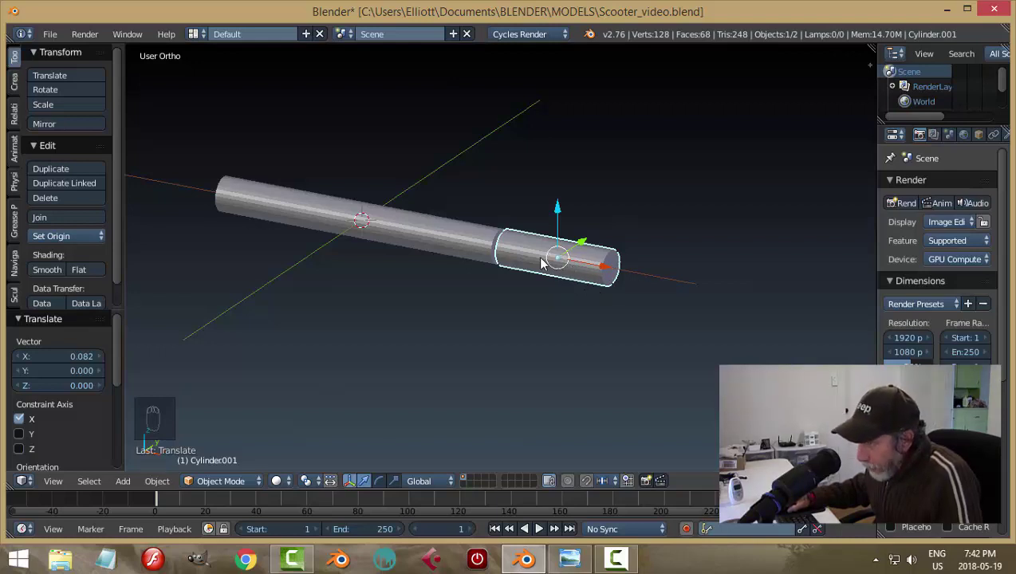
Step: Scale the collar across Y and Z to about 0.8, just wider than the tube
key("s")
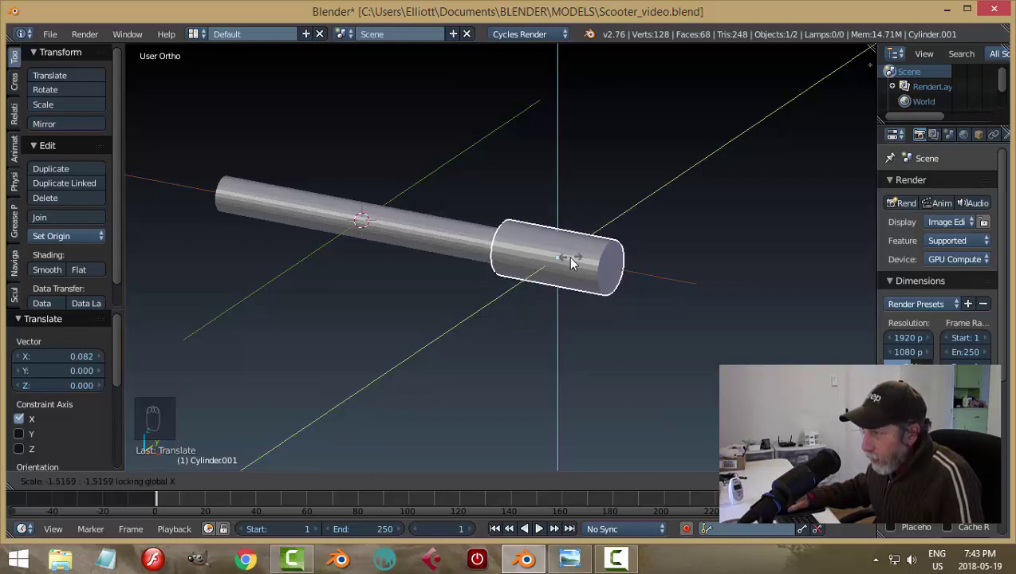
left_click_drag(512, 285, 679, 300)
key("s")
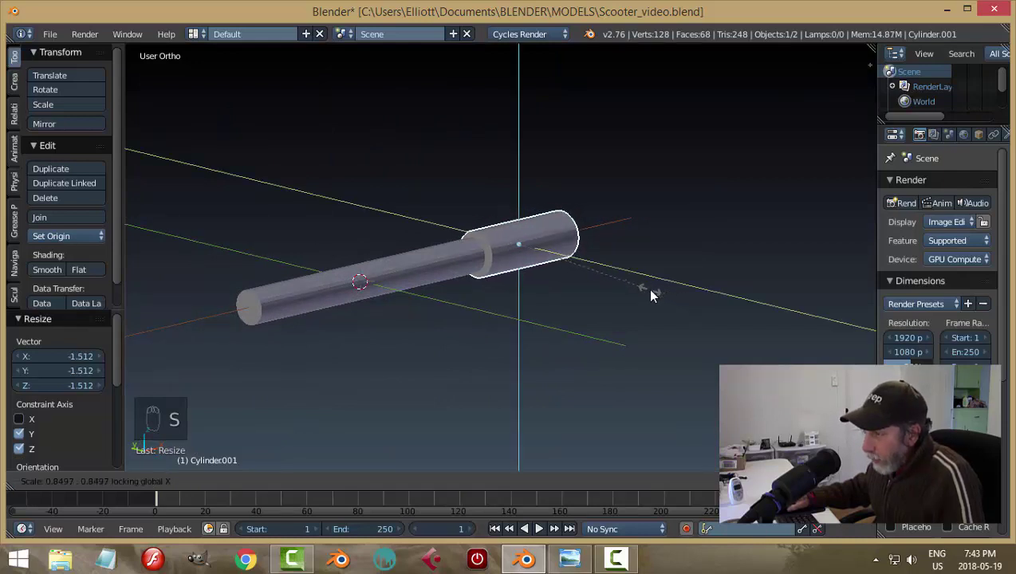
left_click_drag(646, 288, 598, 285)
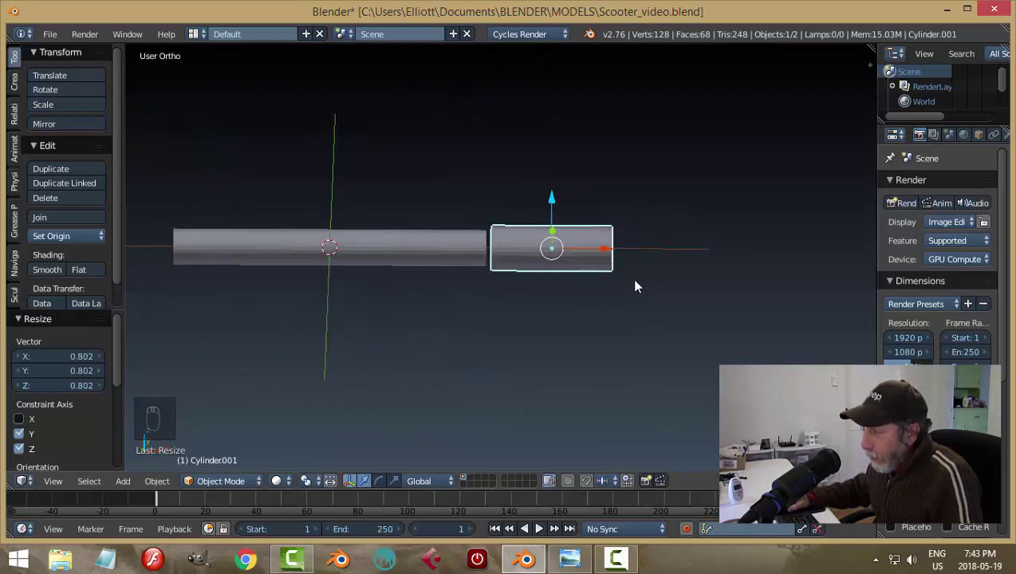
left_click_drag(521, 295, 522, 300)
middle_click(520, 289)
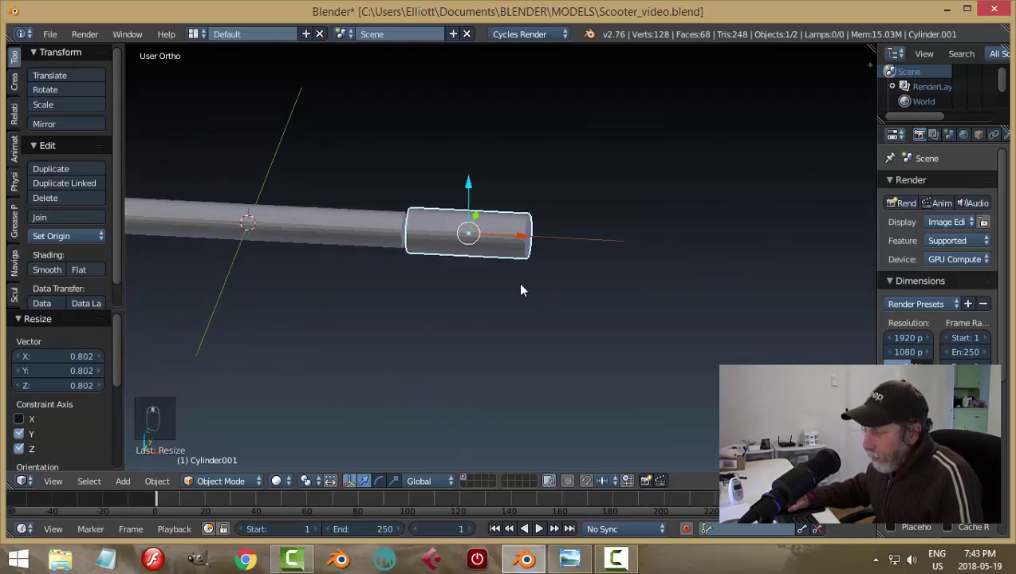
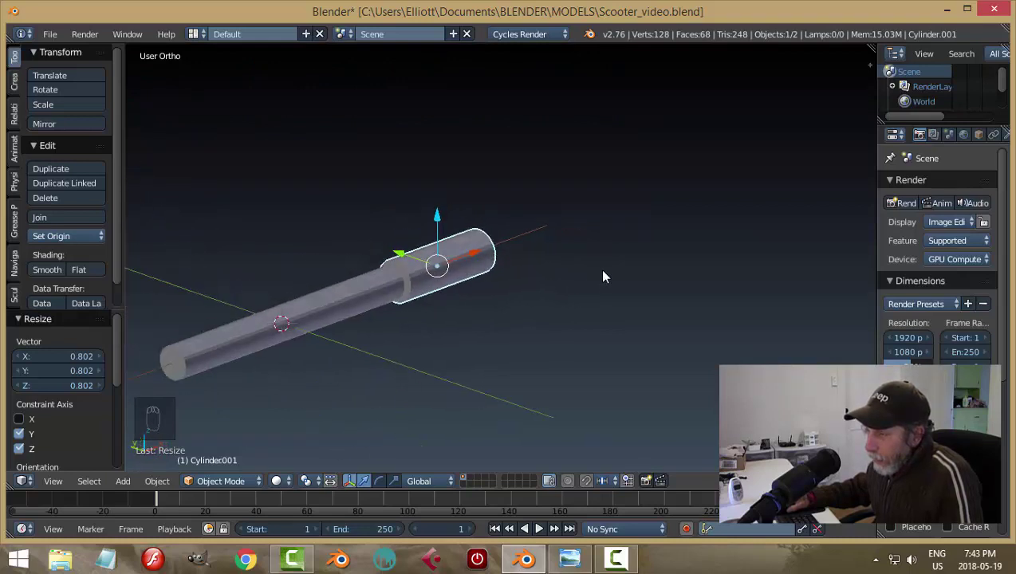
left_click_drag(513, 308, 537, 258)
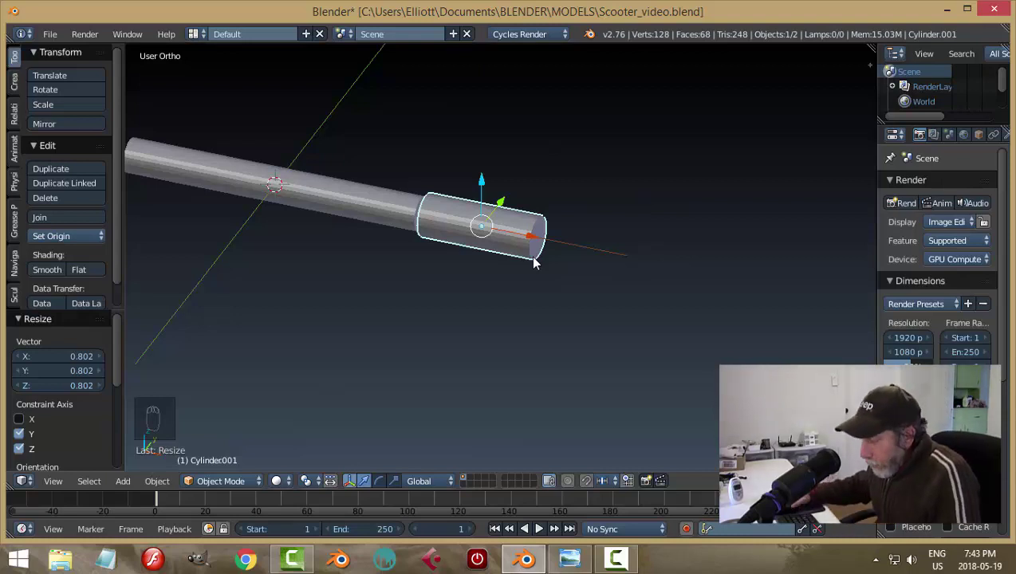
Step: Show the properties side panel and orbit around the collar
key("n")
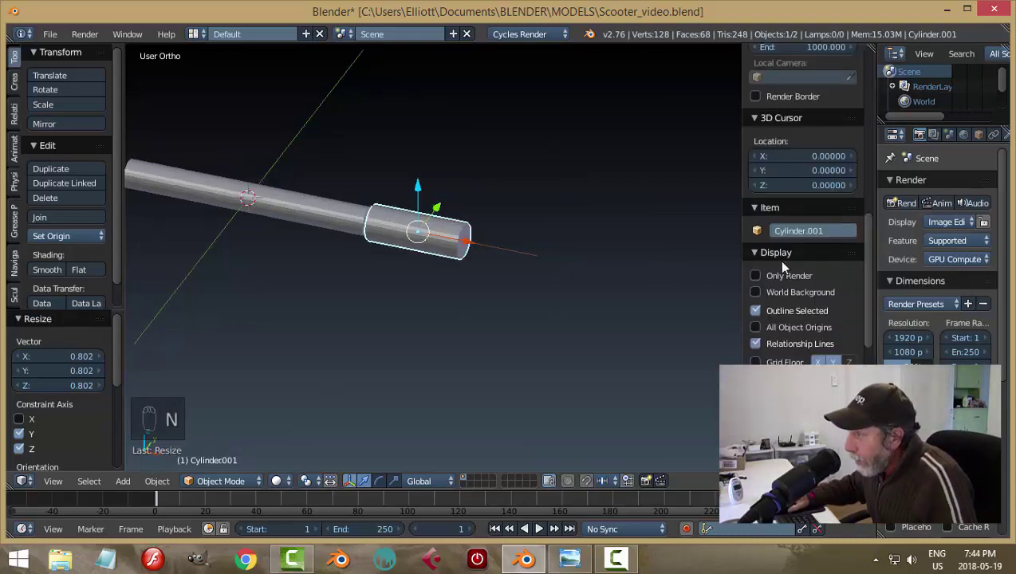
left_click_drag(872, 261, 881, 86)
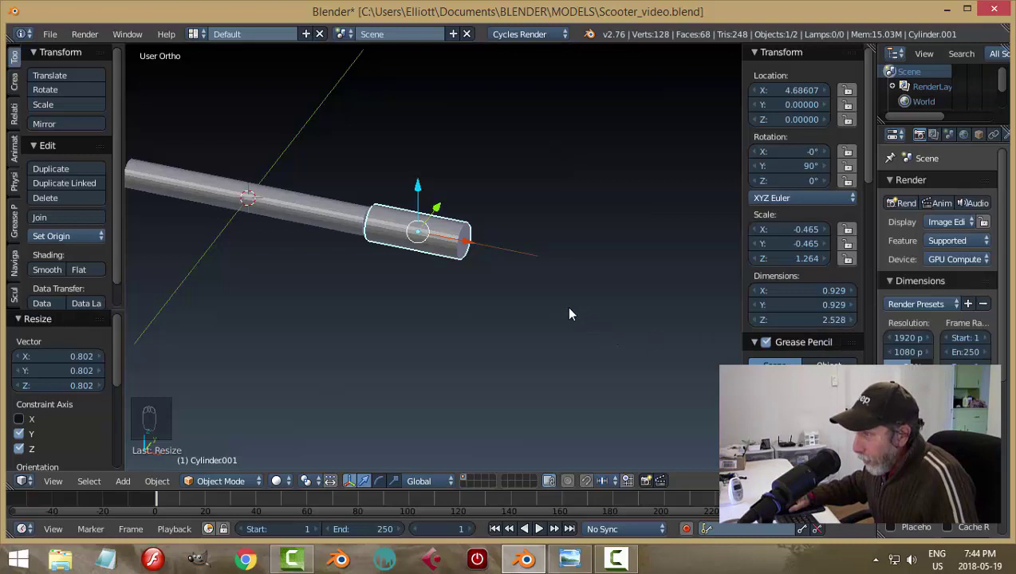
left_click_drag(563, 301, 577, 284)
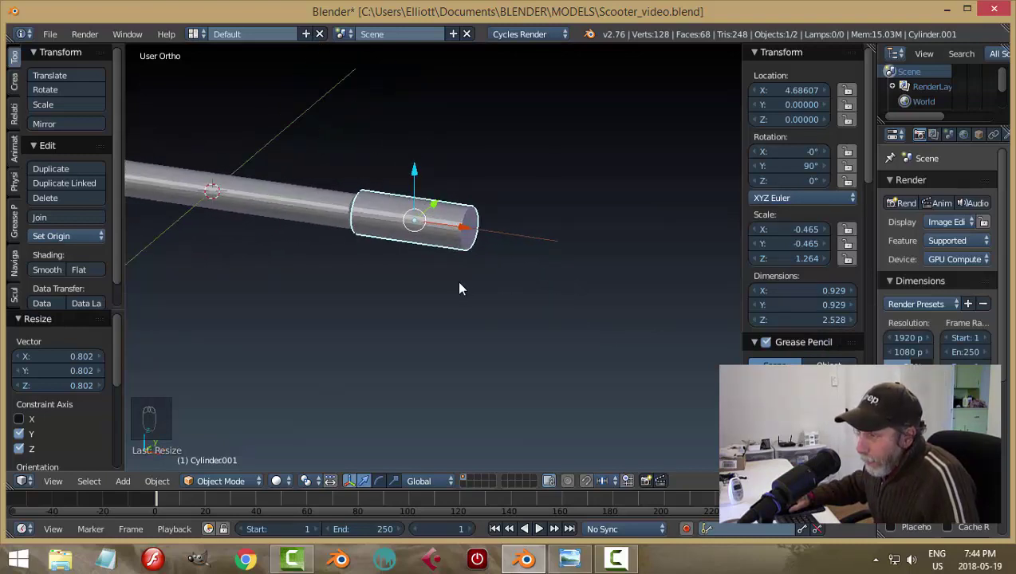
middle_click(489, 292)
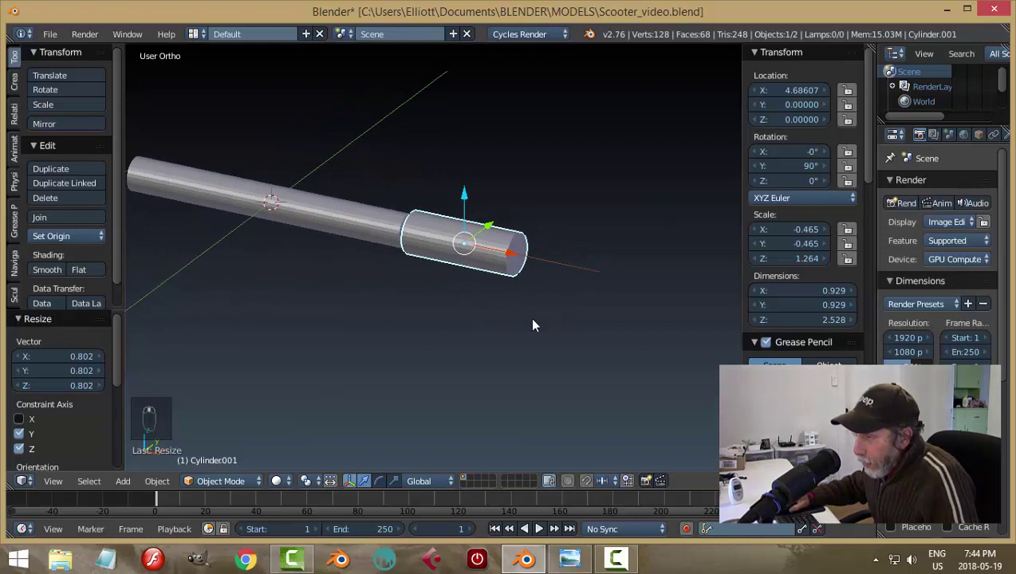
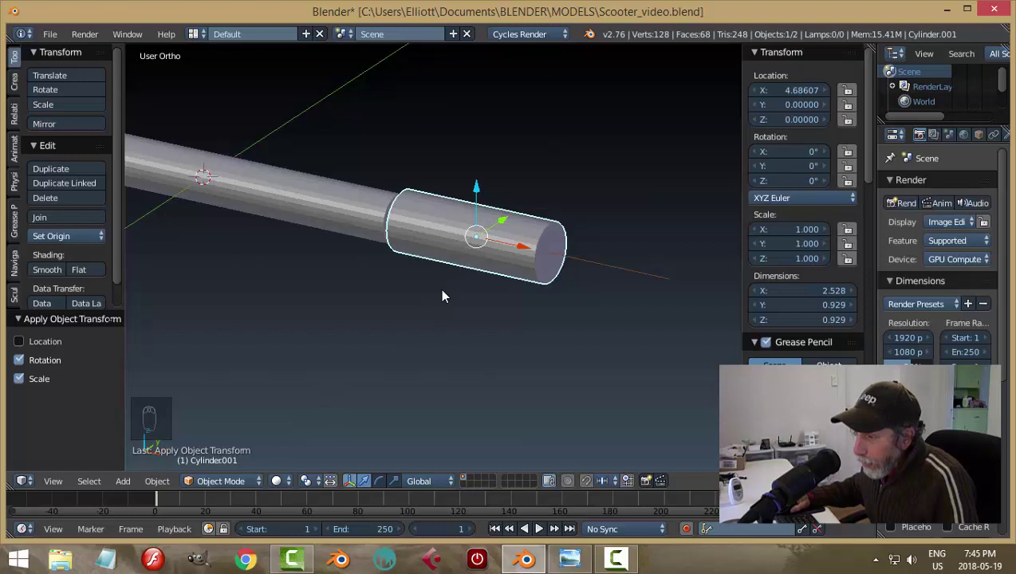
Step: Leave mesh editing of the collar and switch it into texture painting
left_click_drag(217, 489, 158, 503)
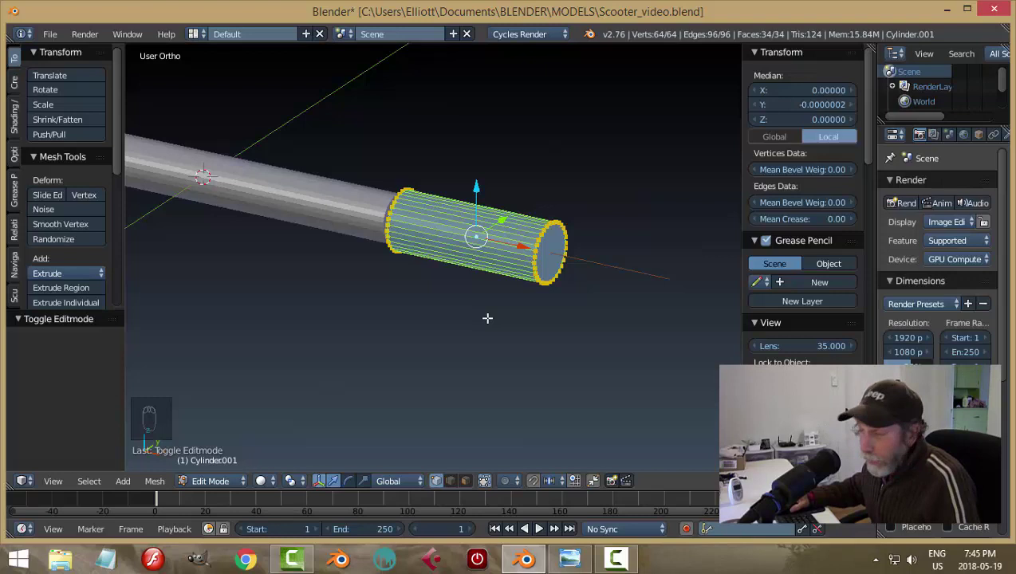
key("a")
key("Tab")
middle_click(467, 318)
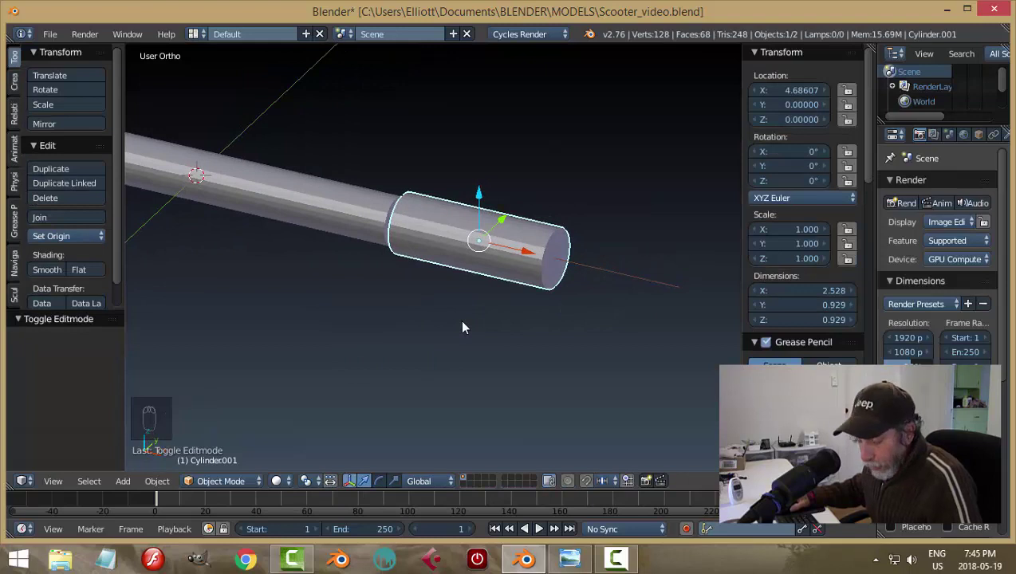
key("shift+a")
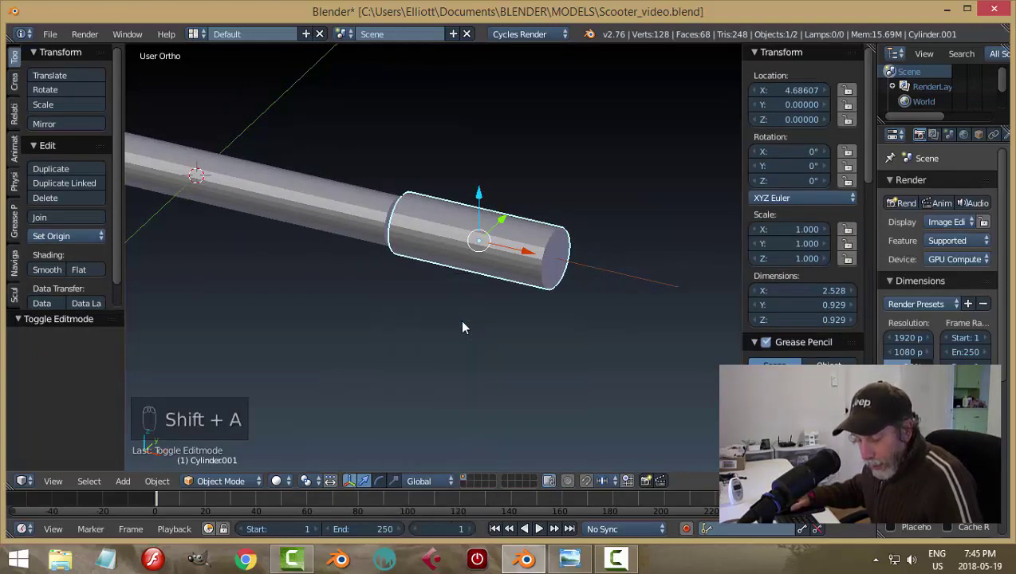
key("Tab")
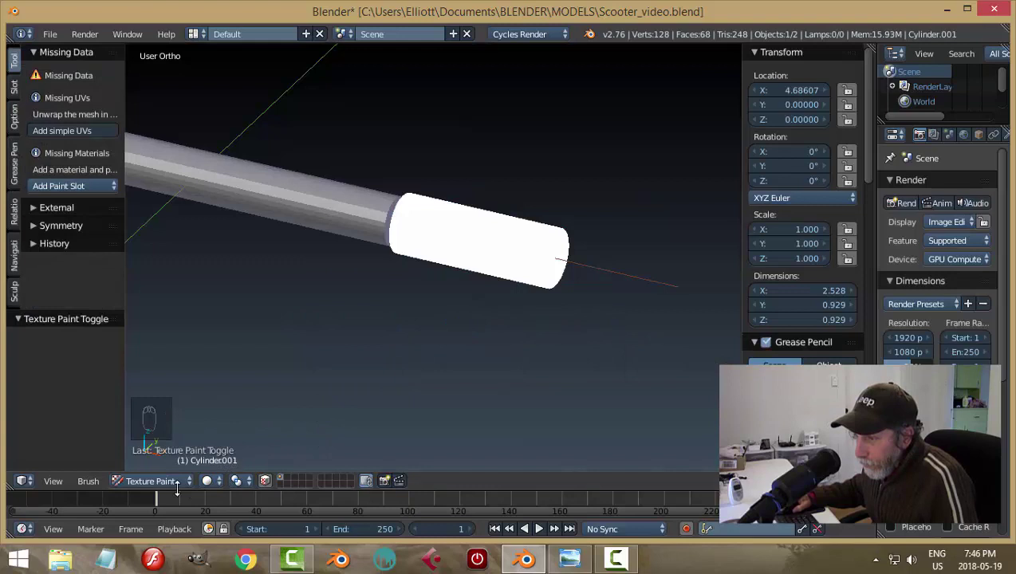
Step: Return the collar to mesh editing with all geometry deselected
left_click_drag(178, 469, 531, 280)
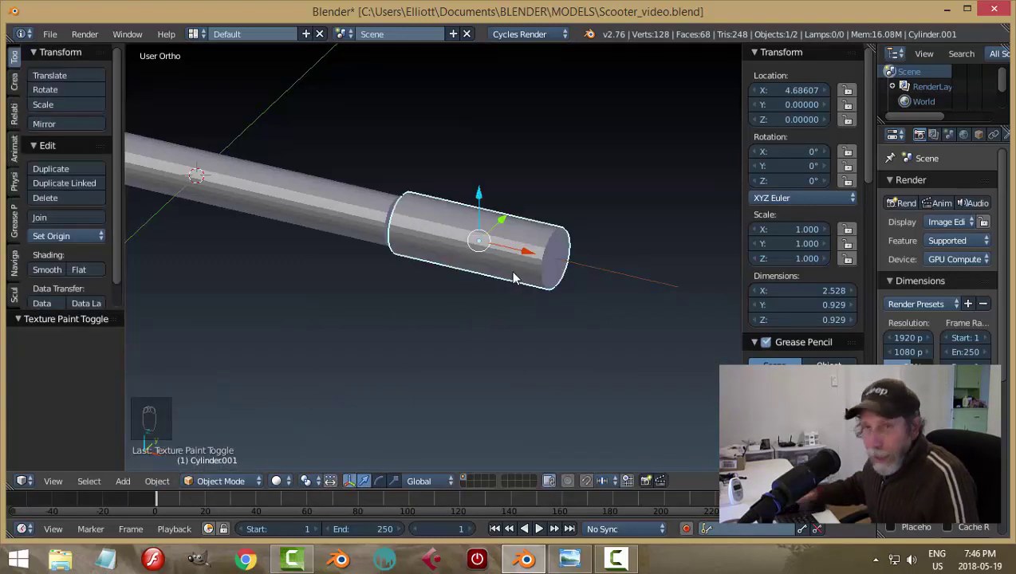
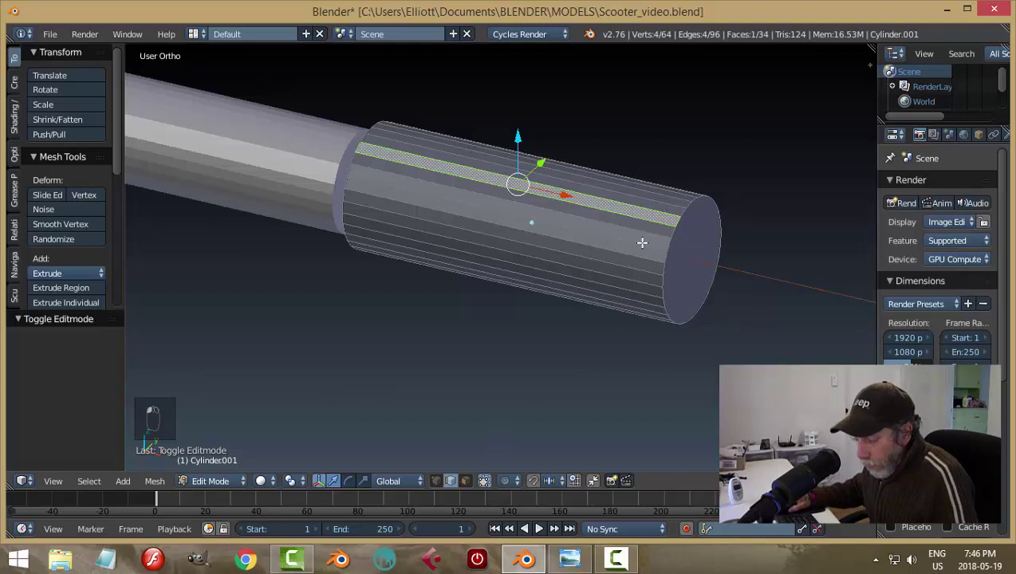
key("a")
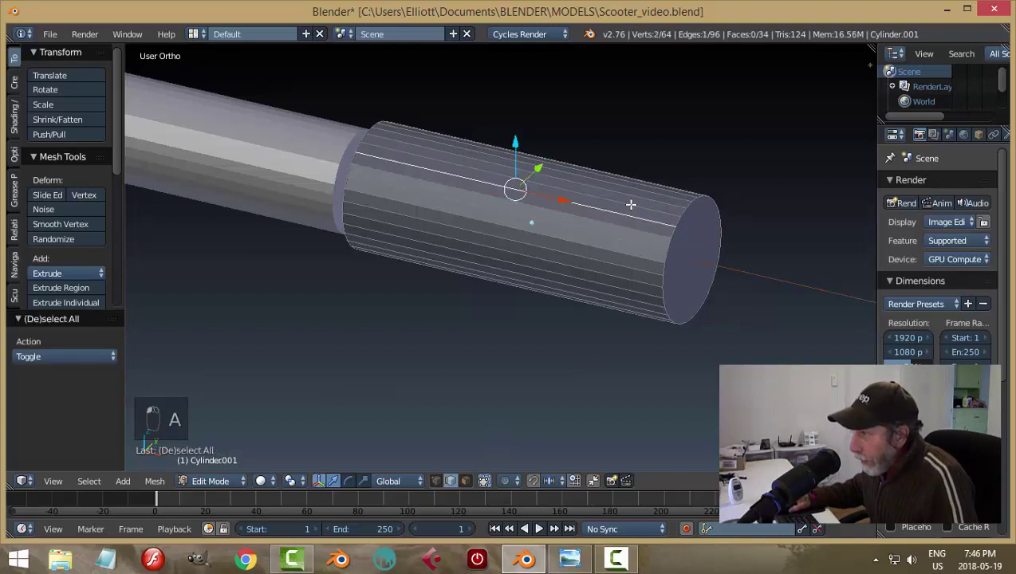
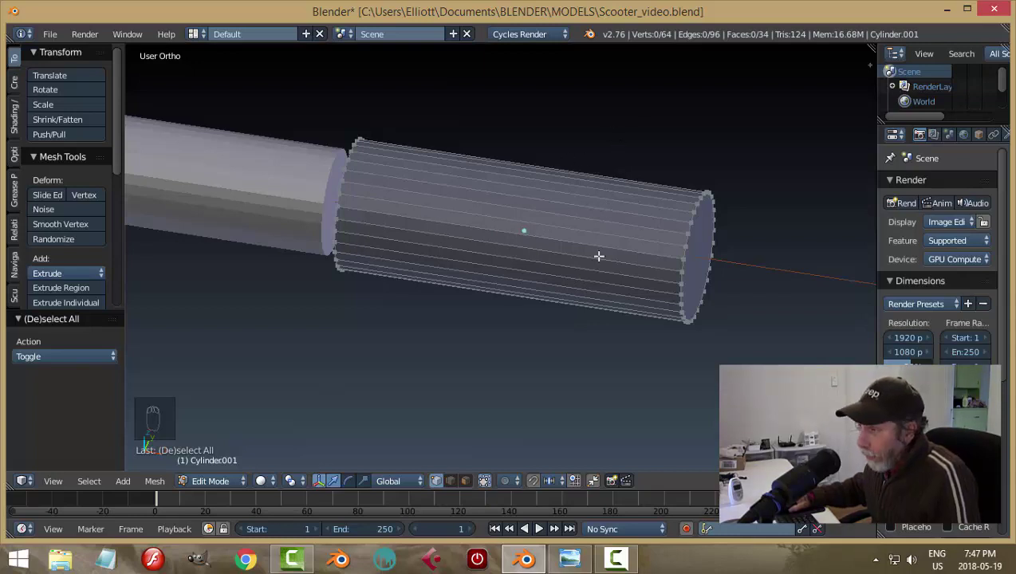
key("Tab")
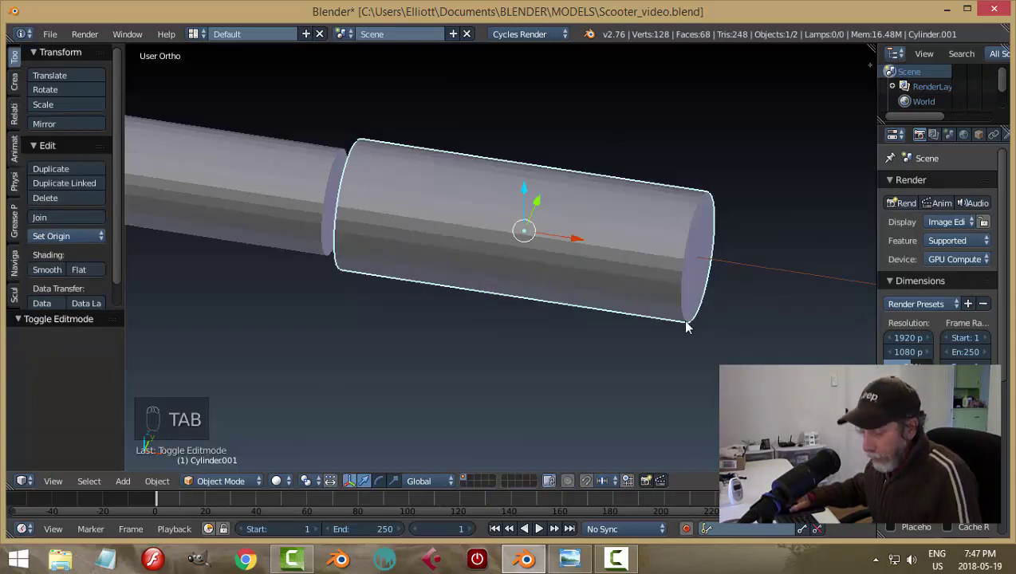
key("s")
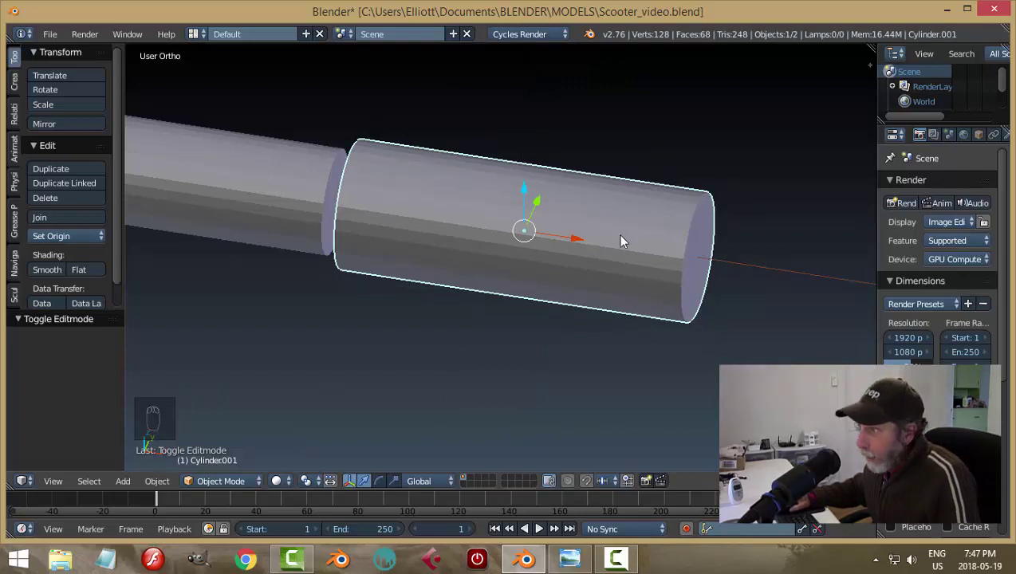
key("Tab")
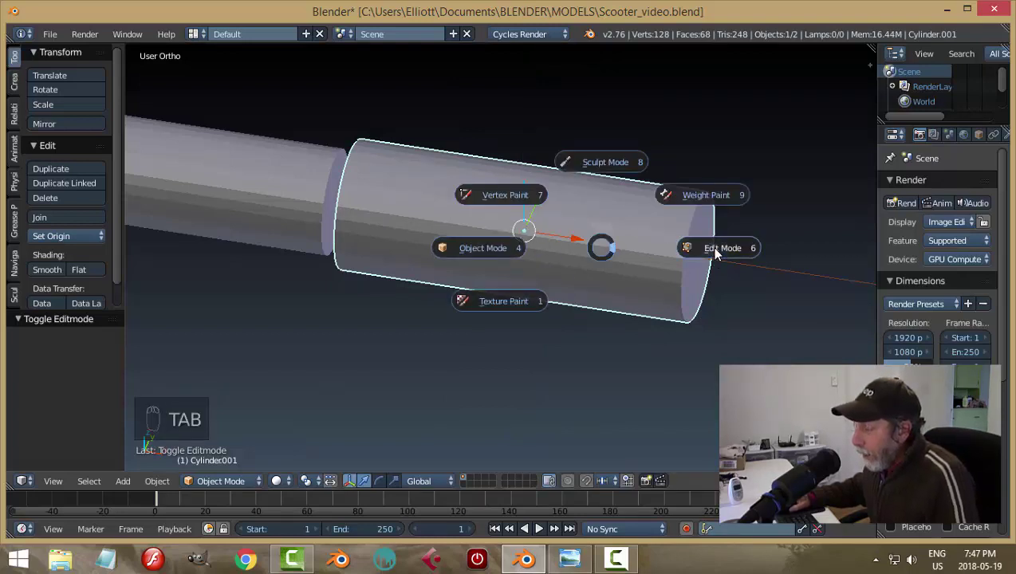
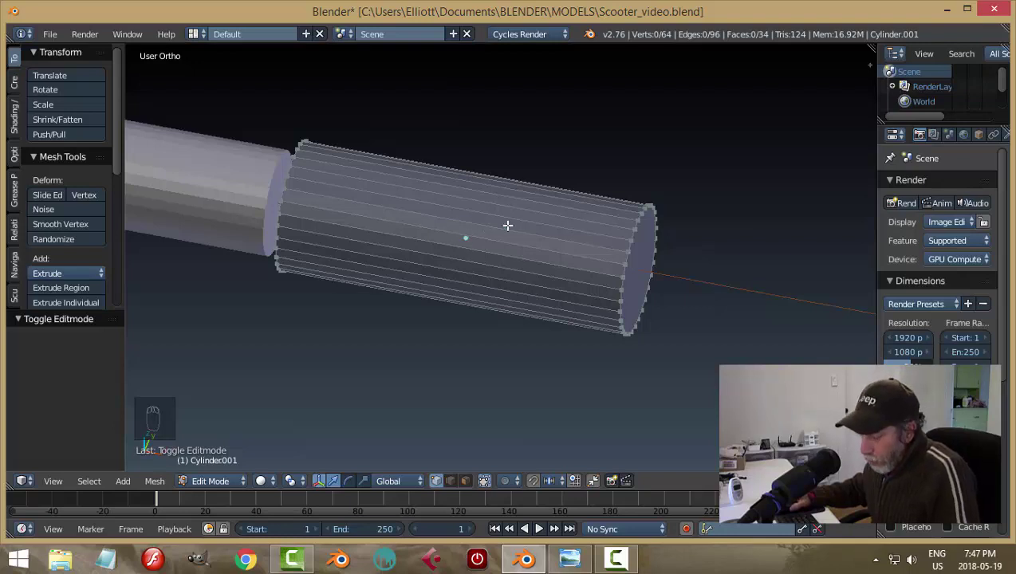
Step: Start a loop cut (Ctrl+R) to add an edge ring near the cylinder's rounded end
key("ctrl+r")
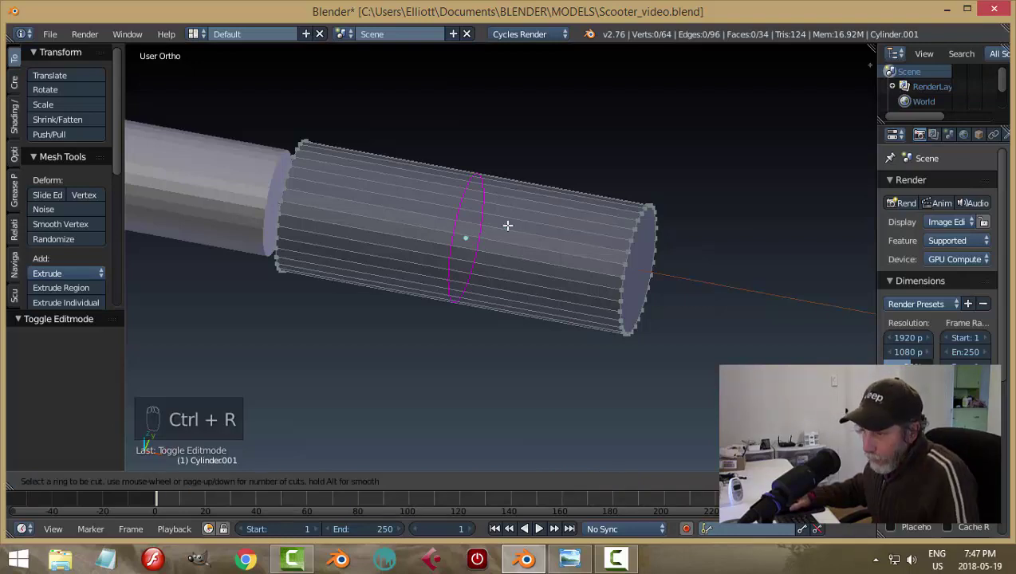
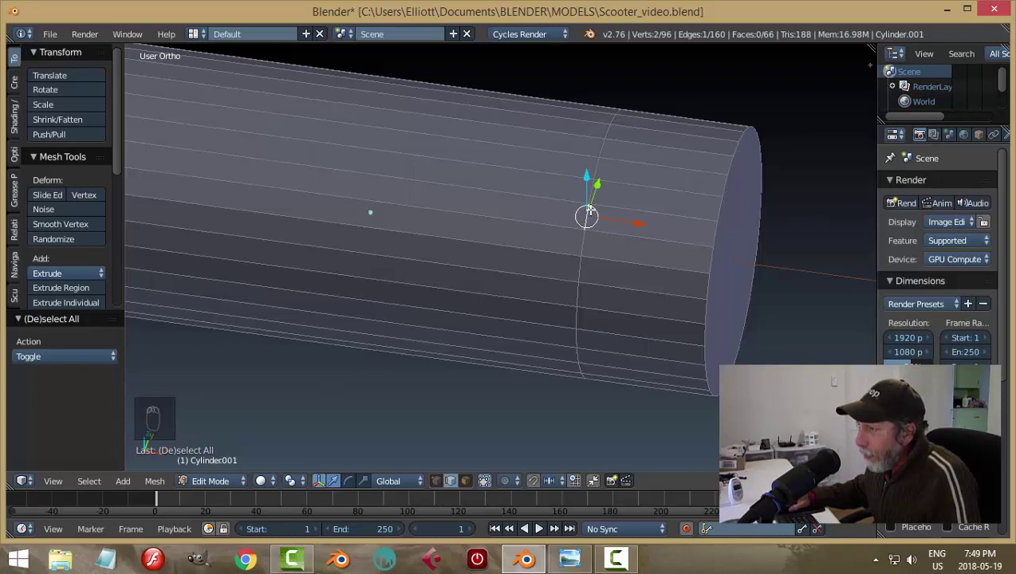
Step: Try selecting the end face band of the stem tube, clearing the selection between attempts
key("a")
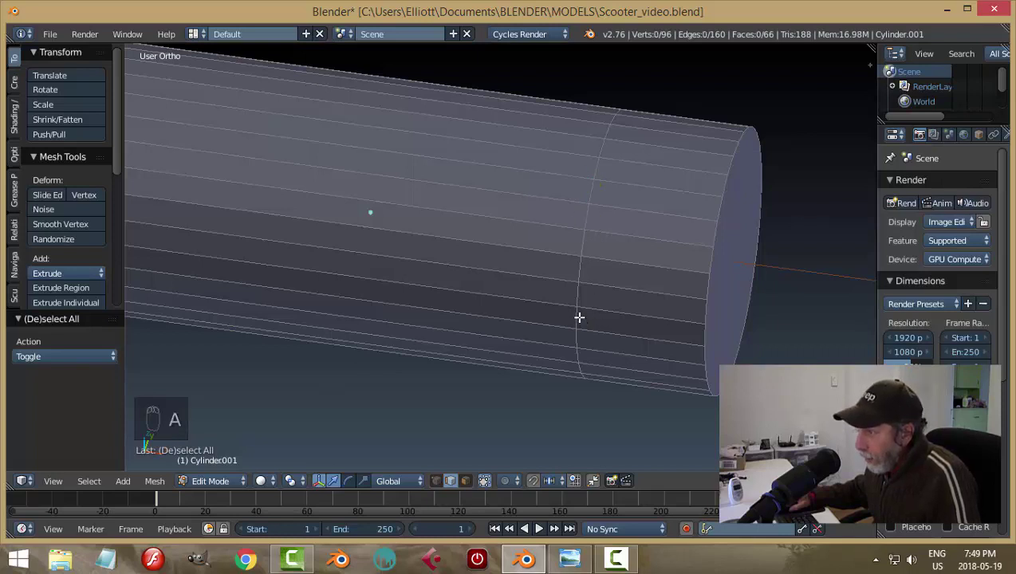
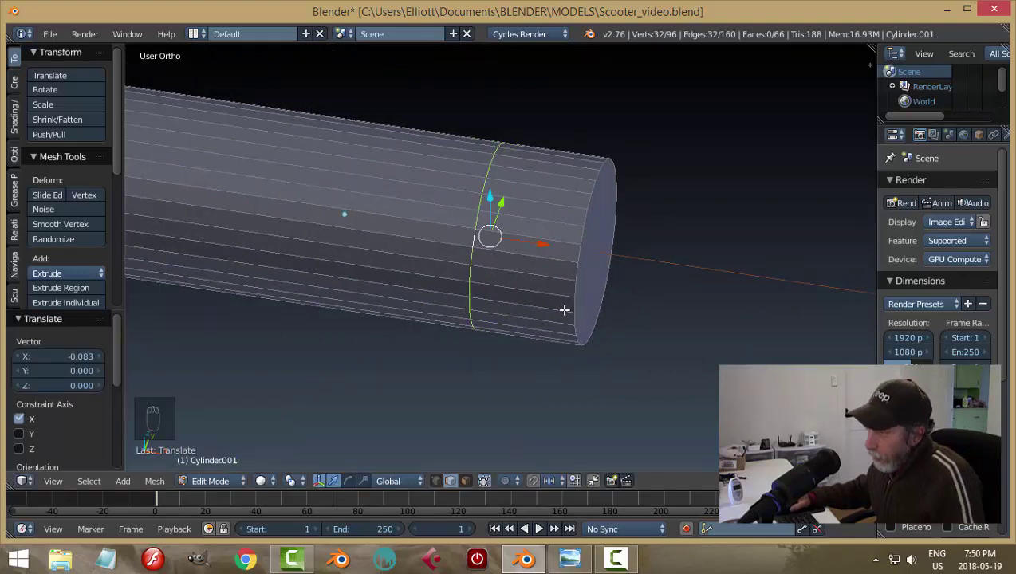
key("a")
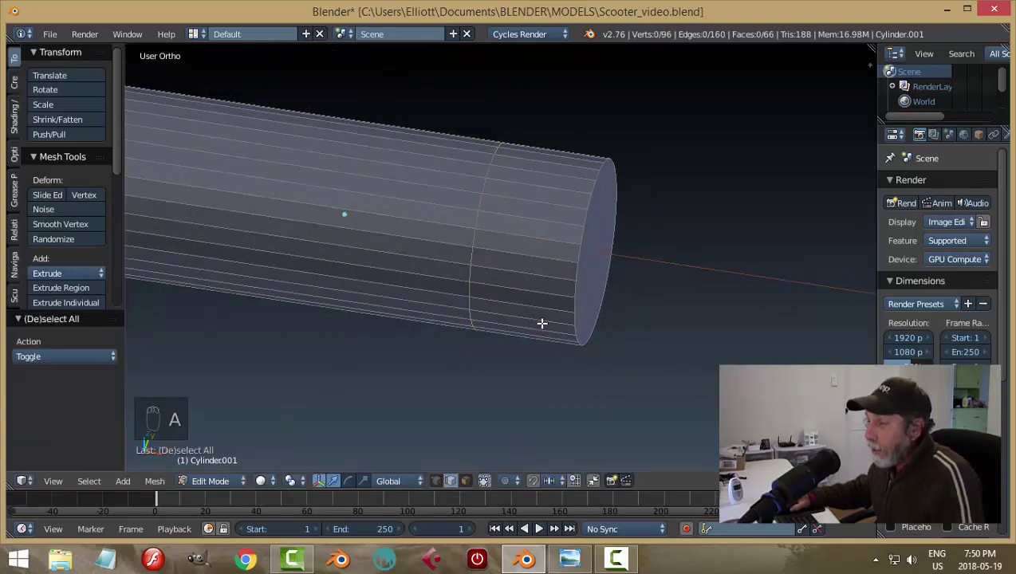
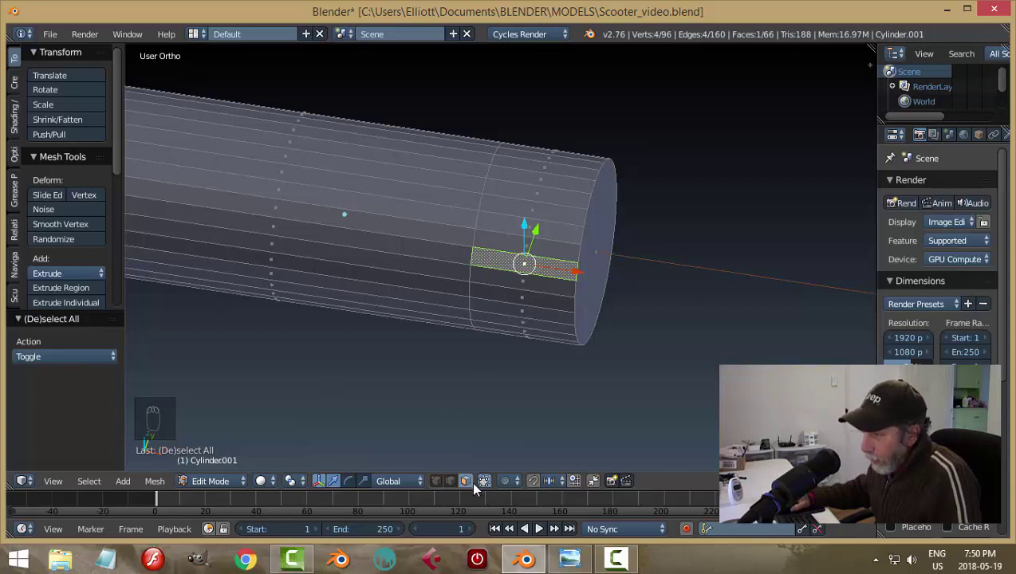
key("a")
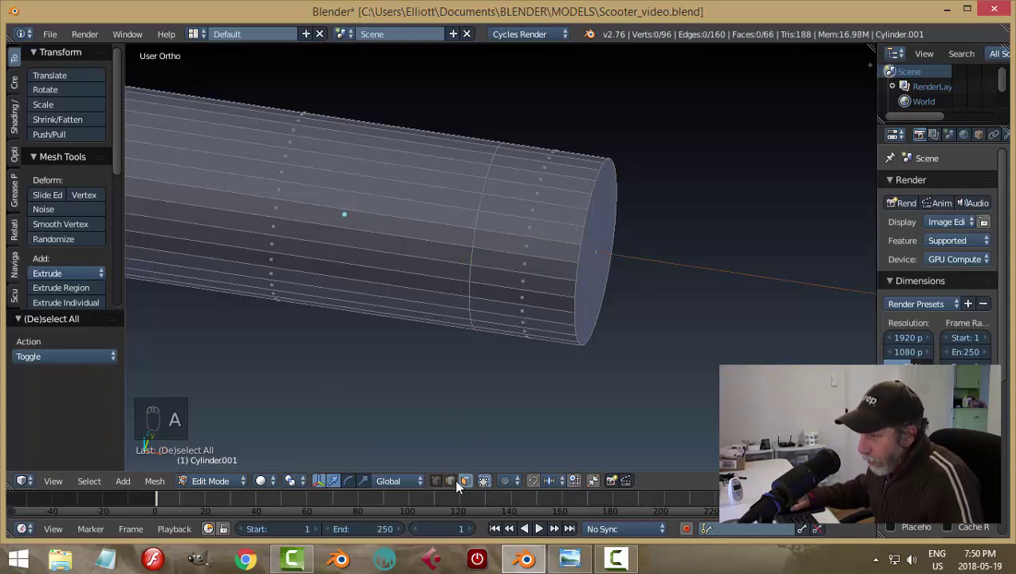
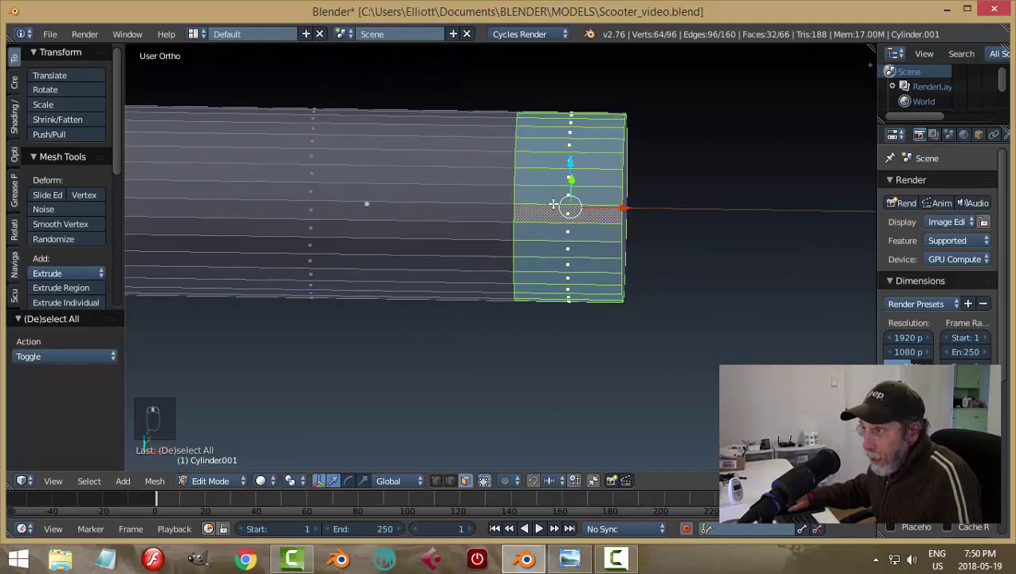
key("a")
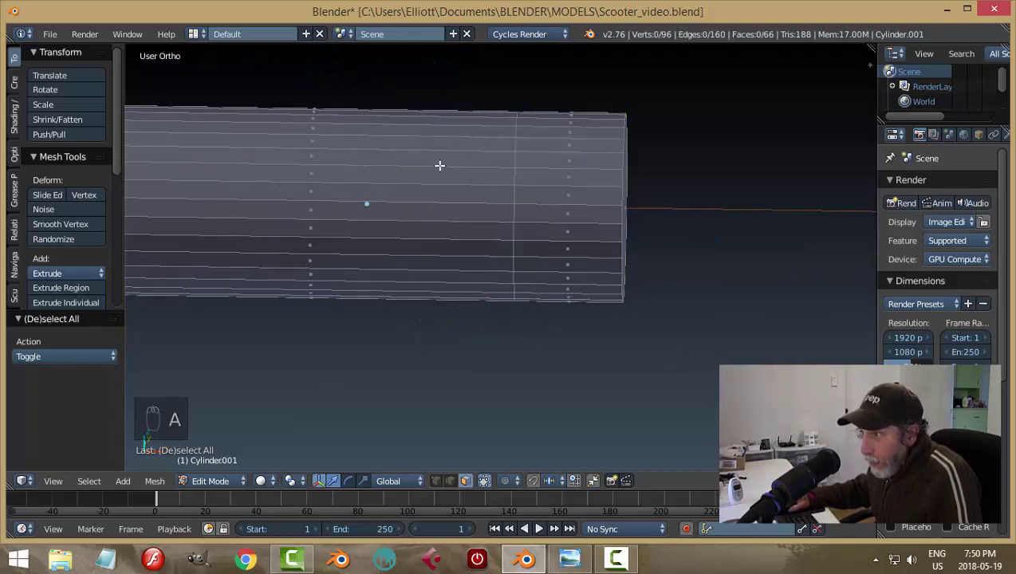
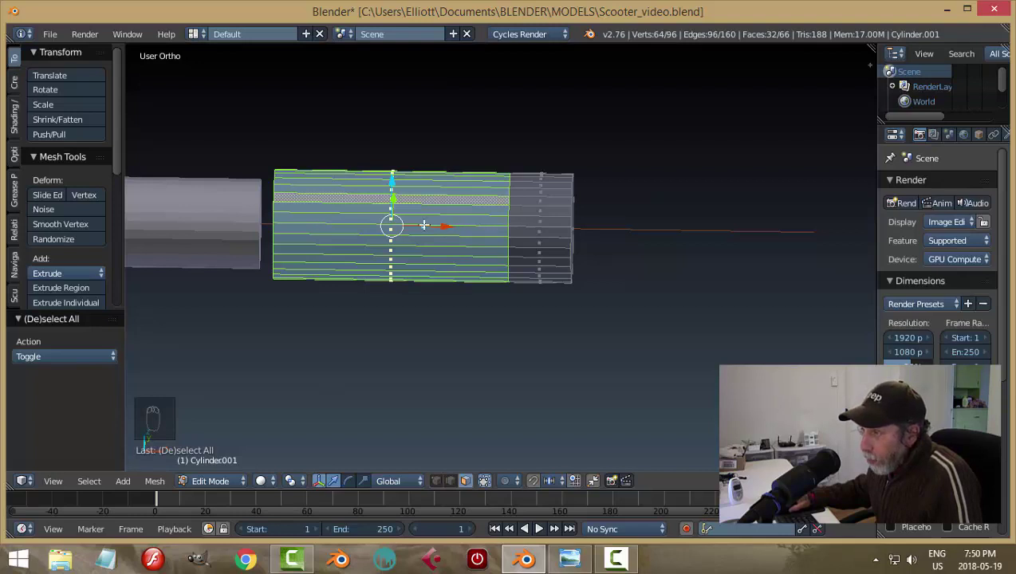
key("a")
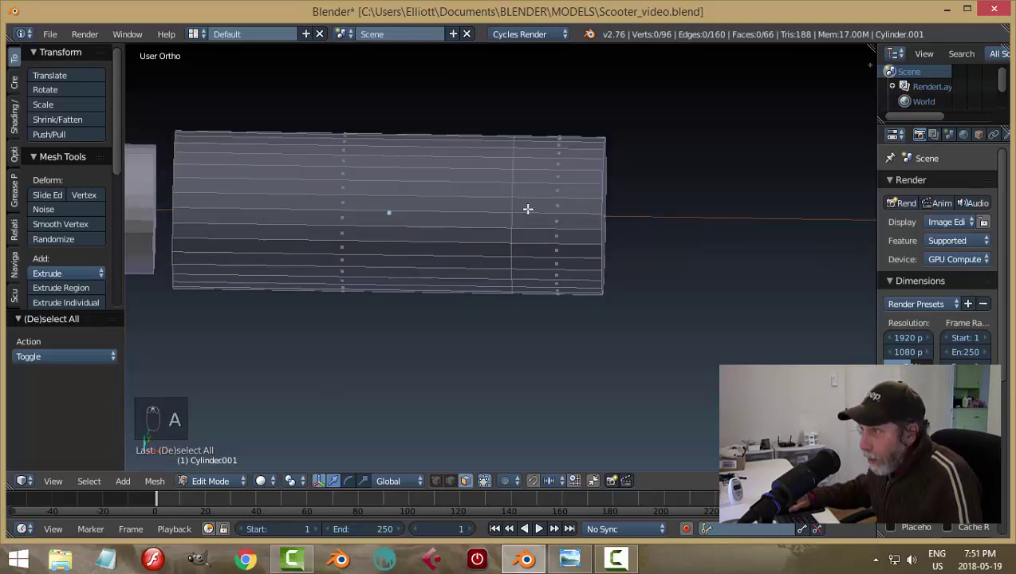
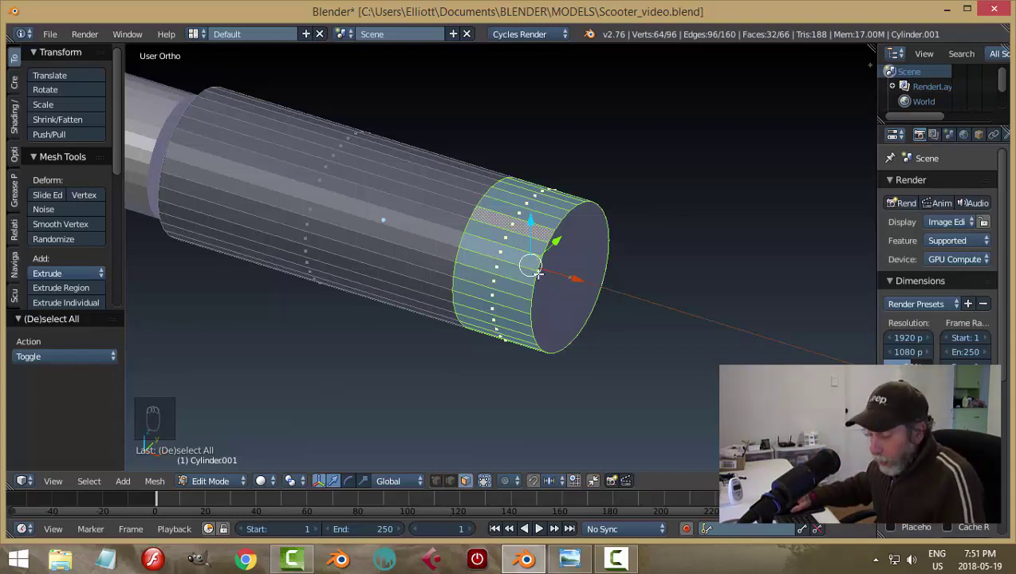
key("s")
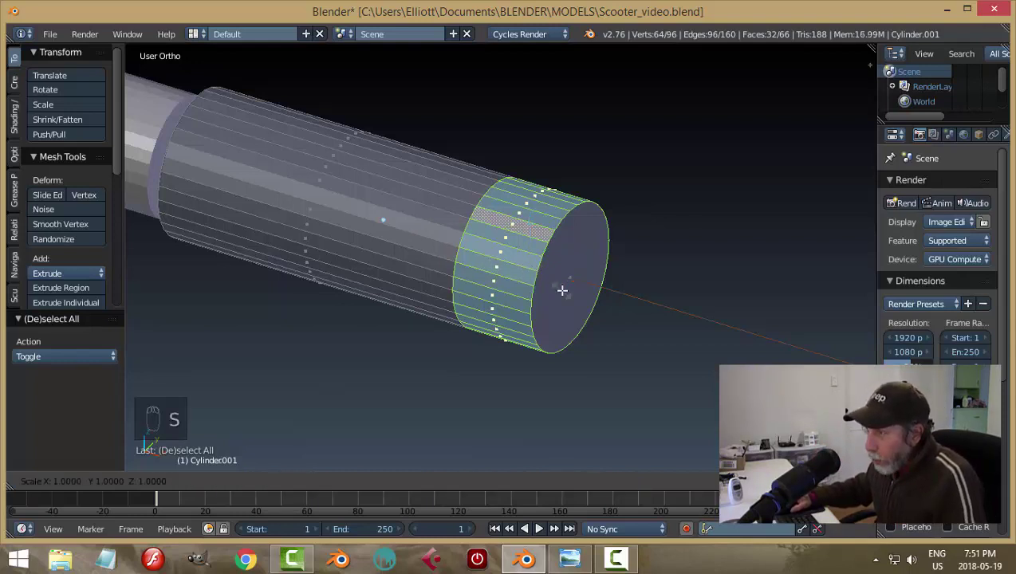
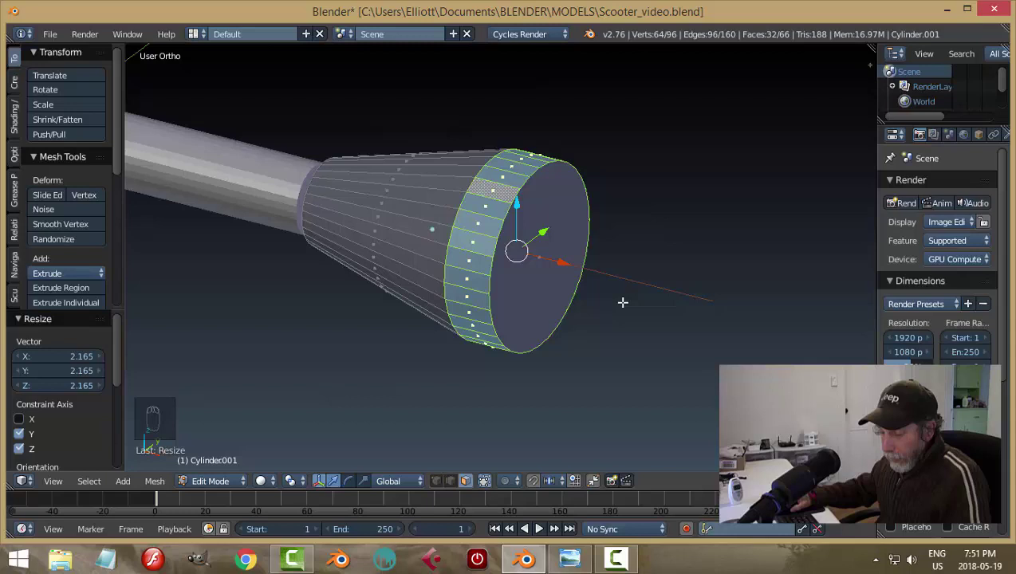
key("ctrl+z")
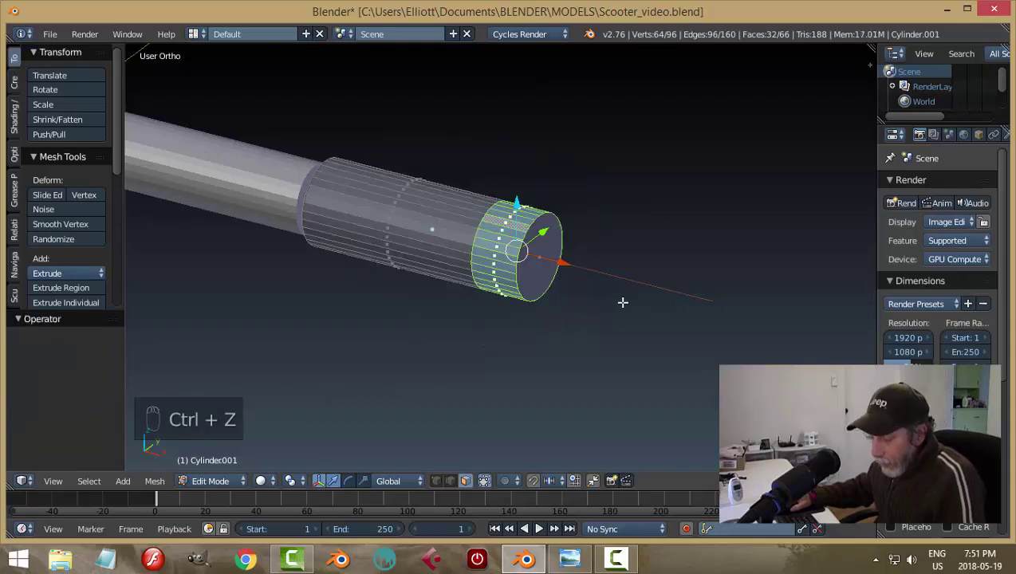
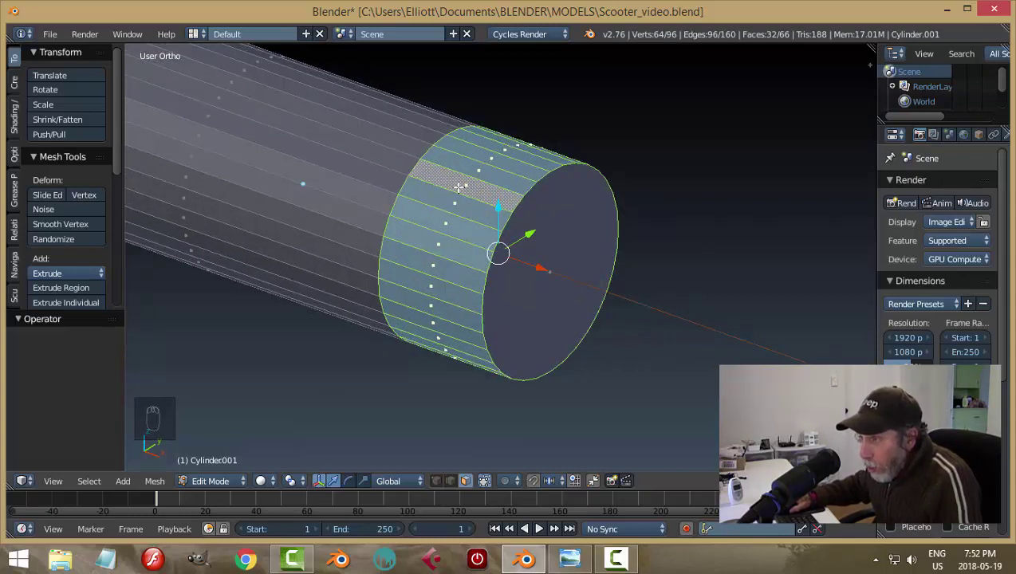
Step: Extrude the end face band and scale it to about 1.19 into a thicker rim, then deselect
key("e")
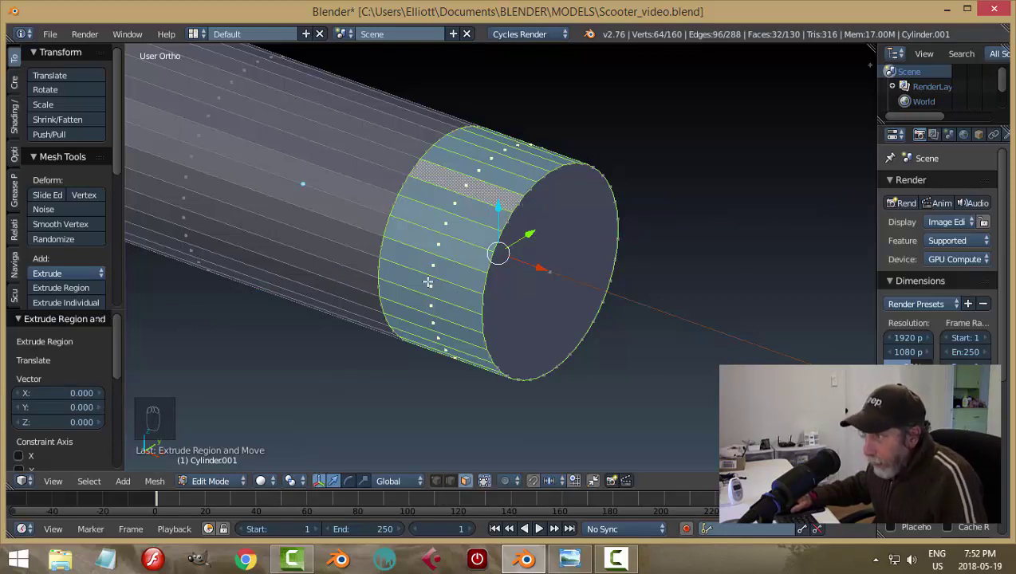
key("ctrl+z")
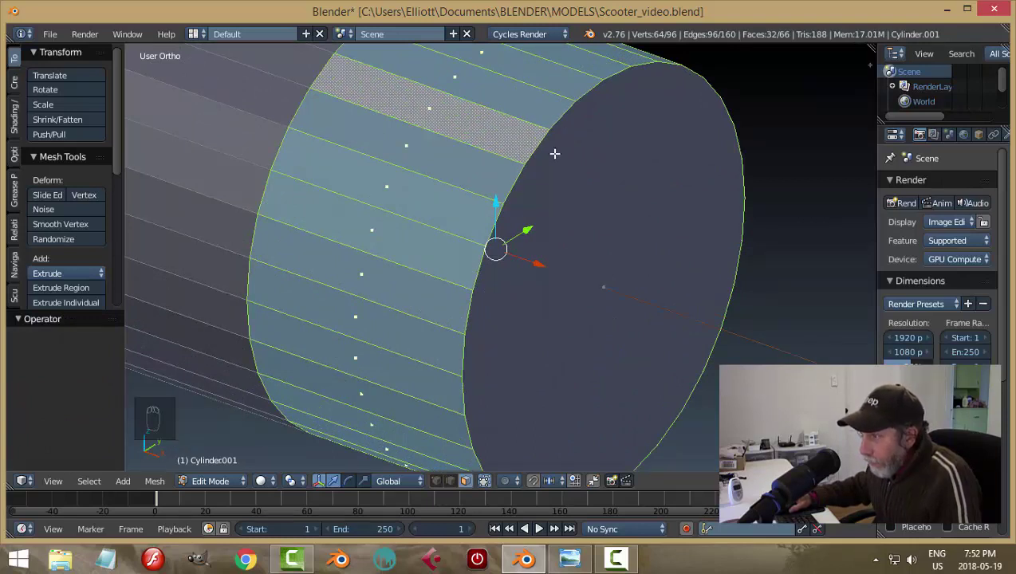
key("e")
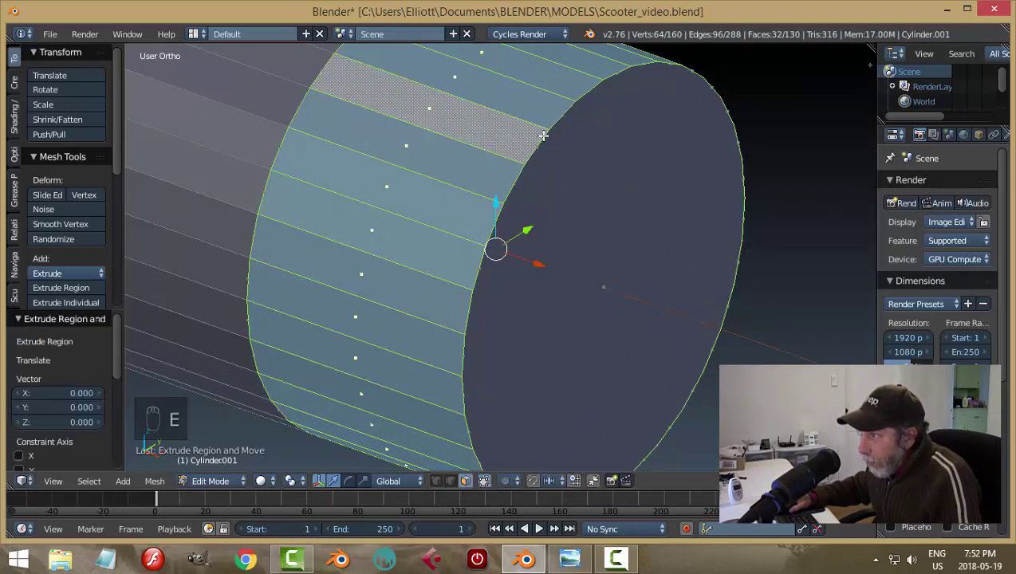
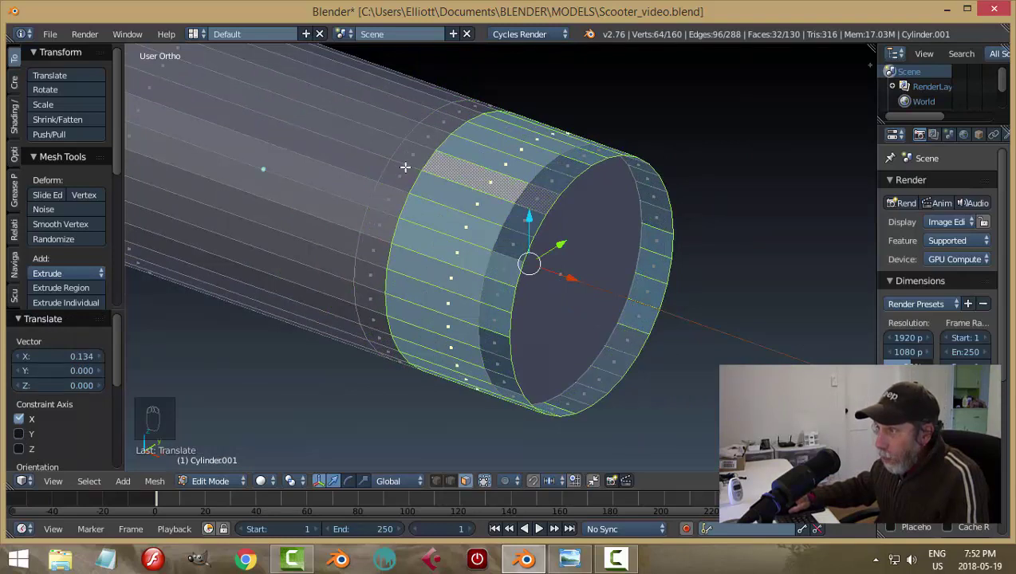
key("ctrl+z")
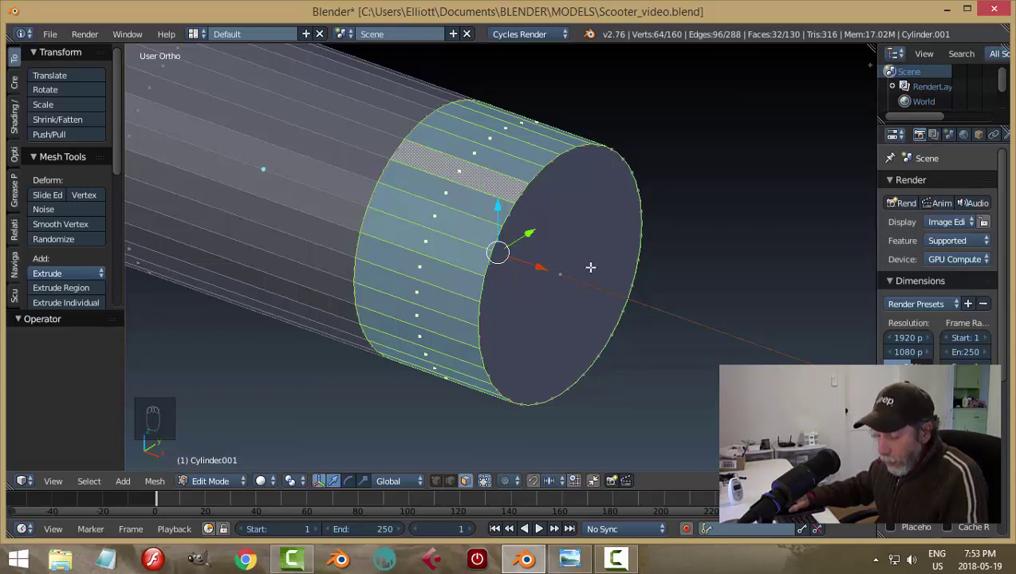
key("s")
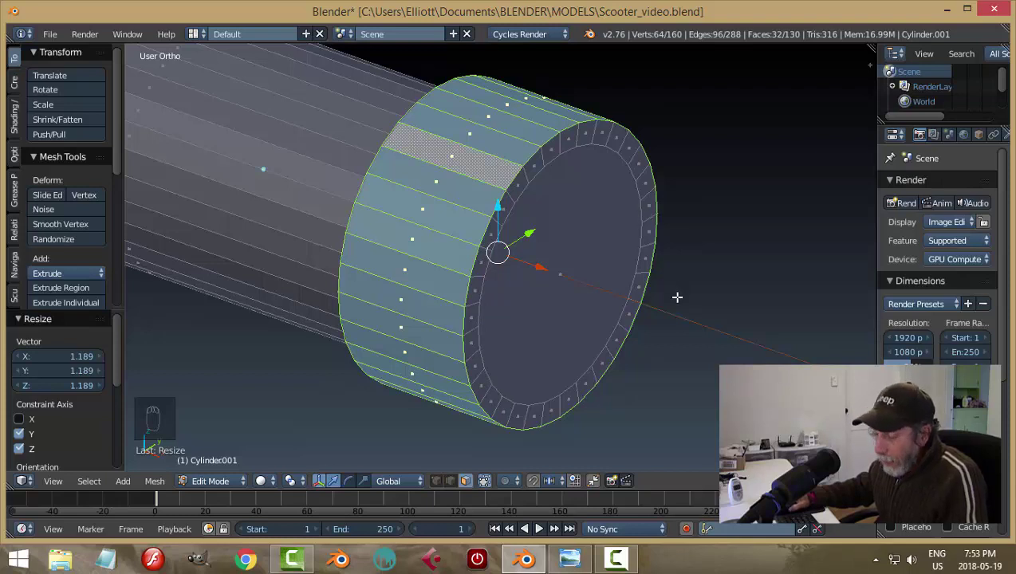
key("a")
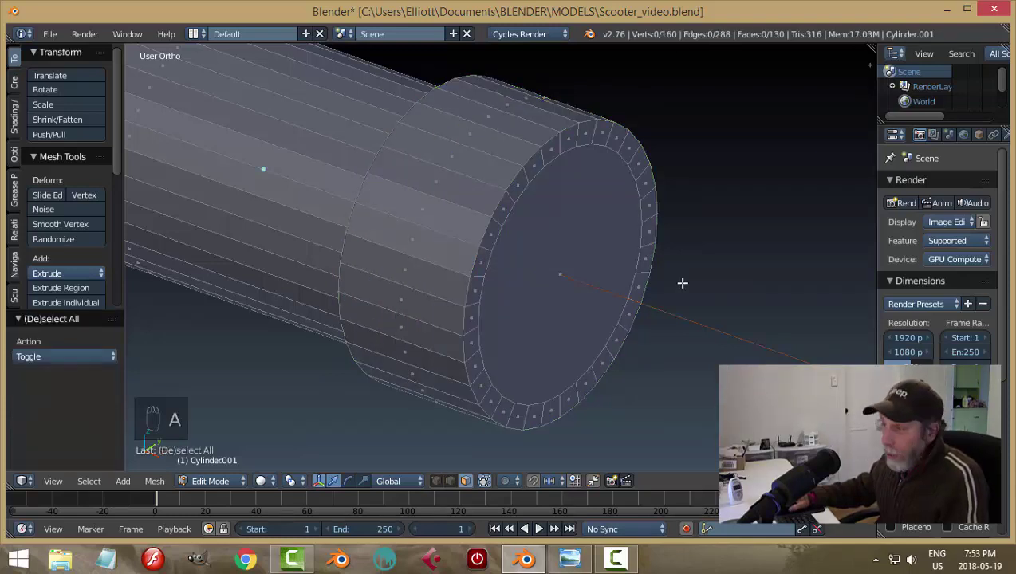
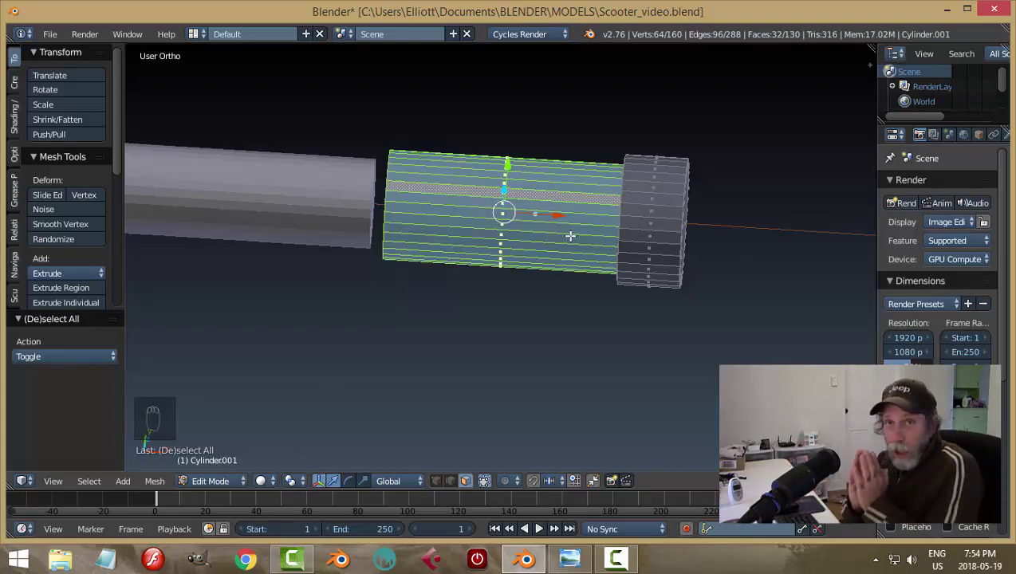
Step: Loop-cut the other collar end, extrude its band and widen it about 1.1 into a matching rim
key("a")
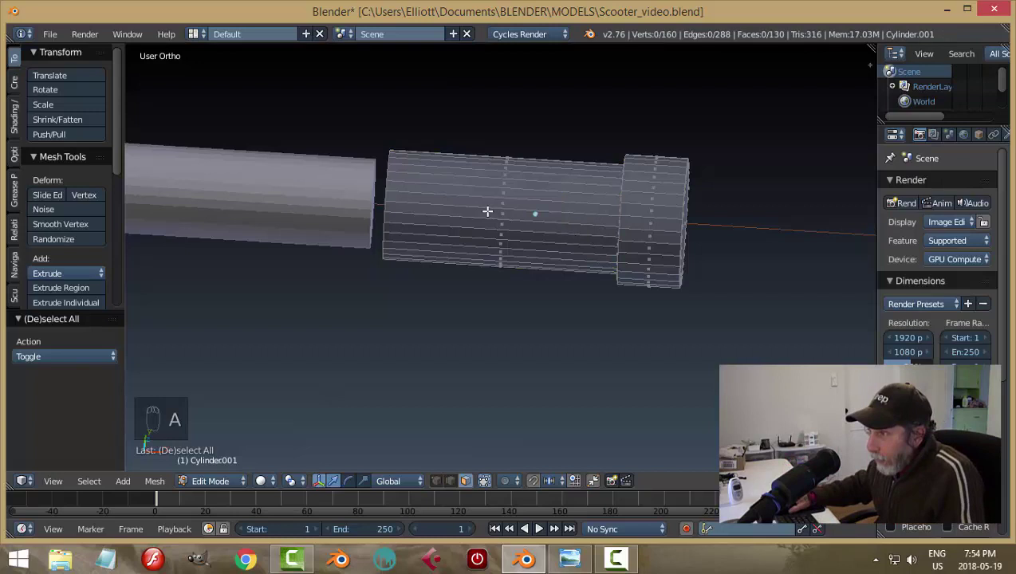
key("ctrl+r")
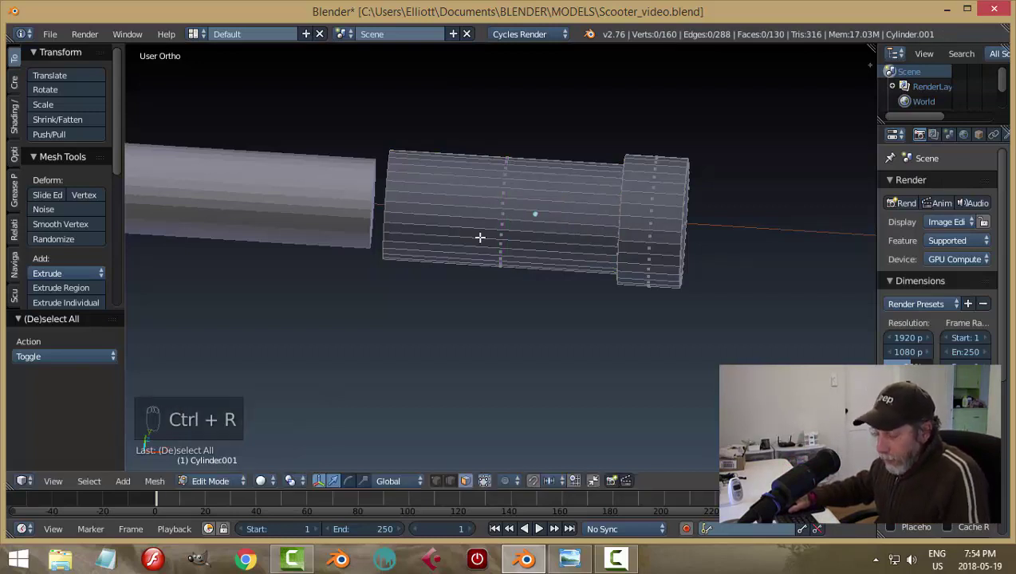
key("ctrl+r")
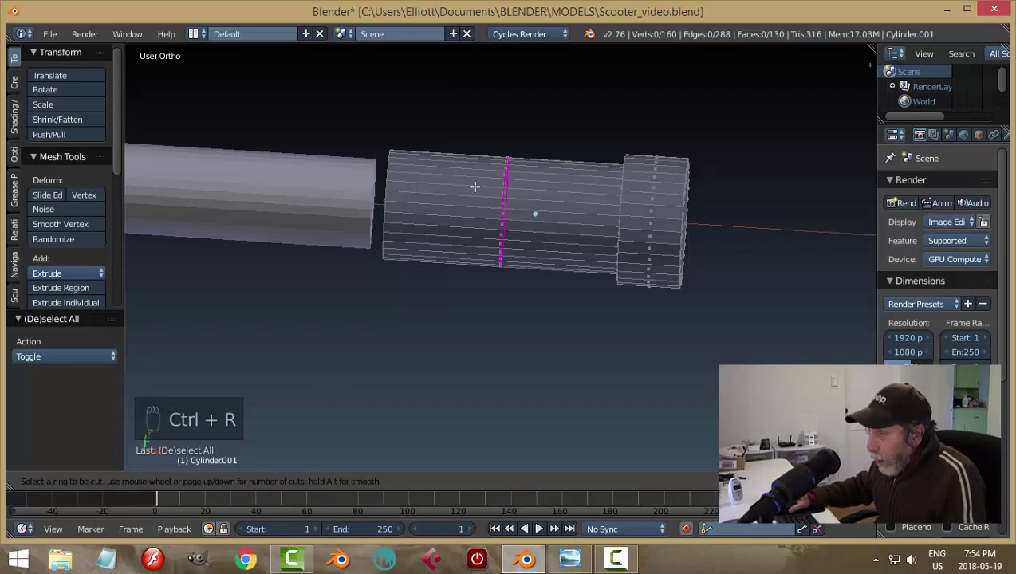
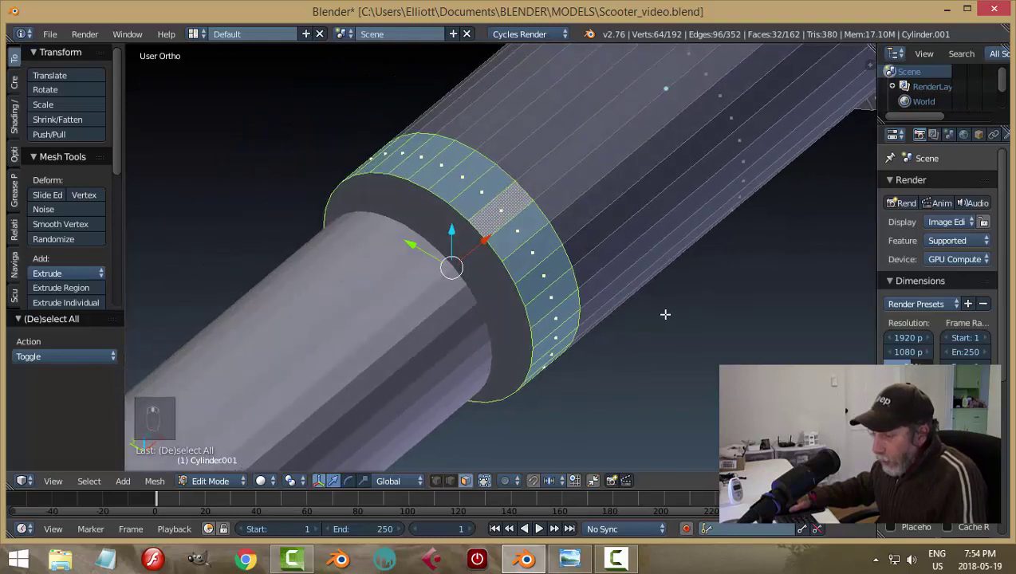
key("e")
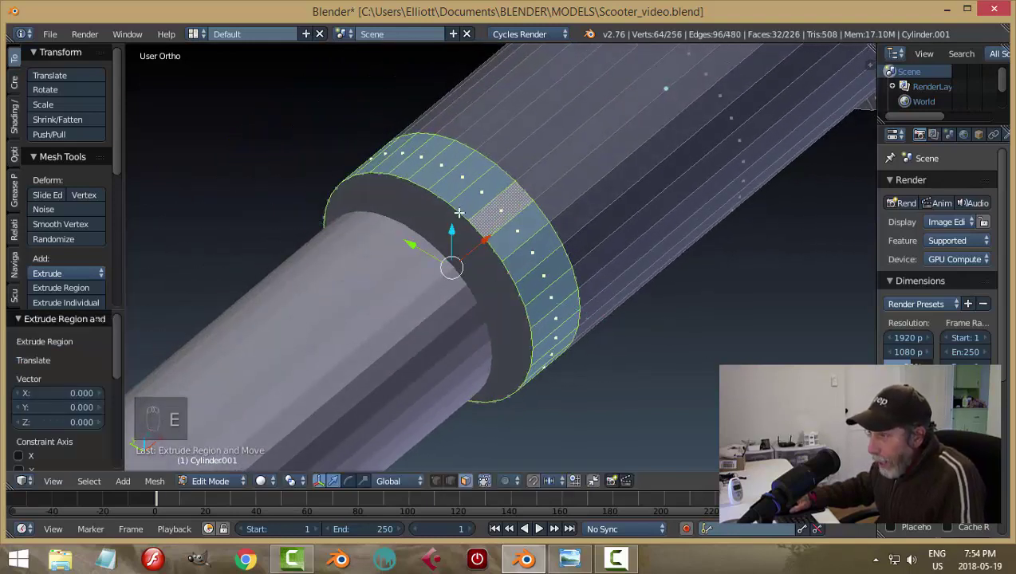
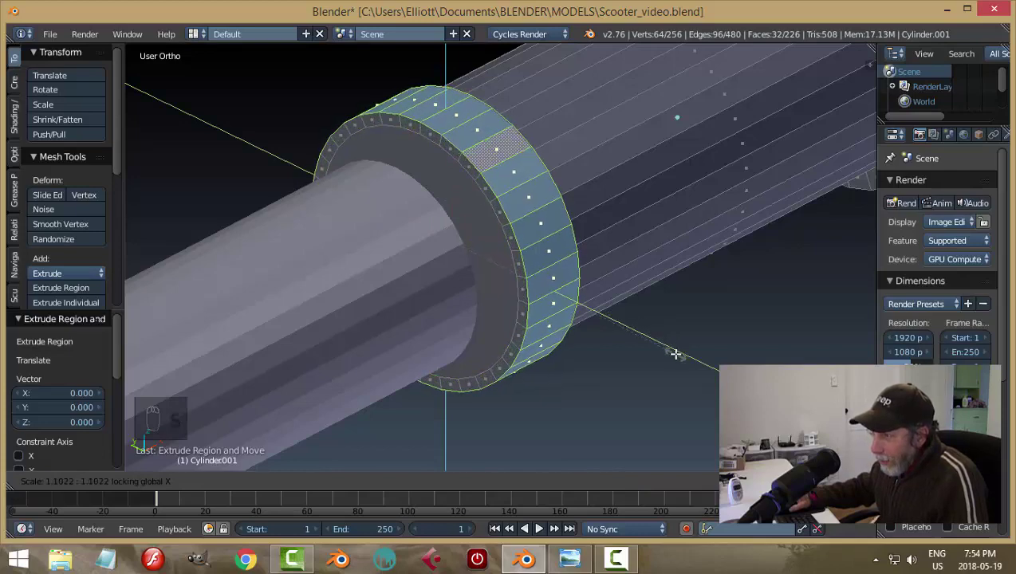
key("a")
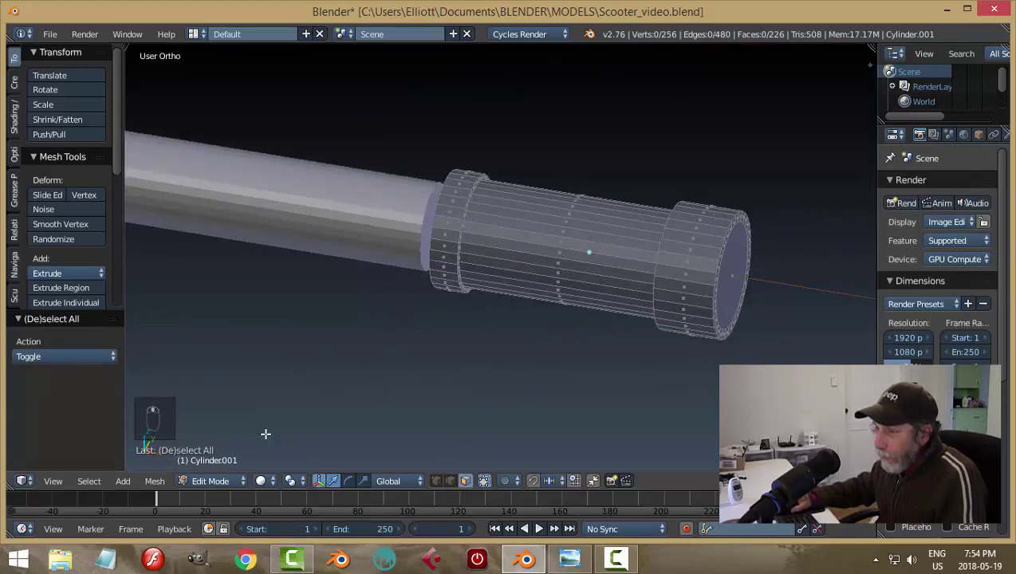
left_click(231, 465)
left_click(570, 358)
left_click_drag(569, 358, 721, 271)
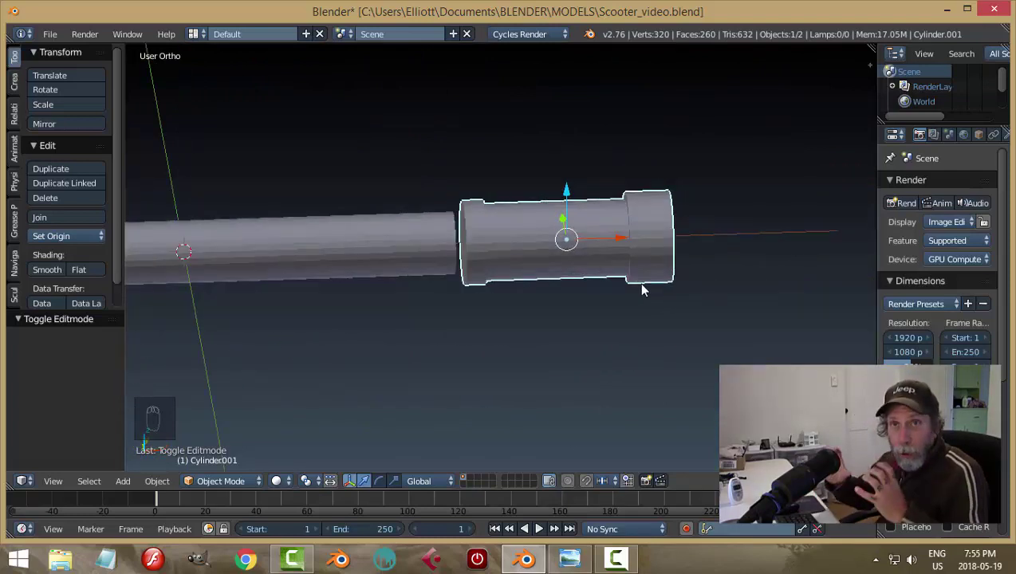
middle_click(639, 294)
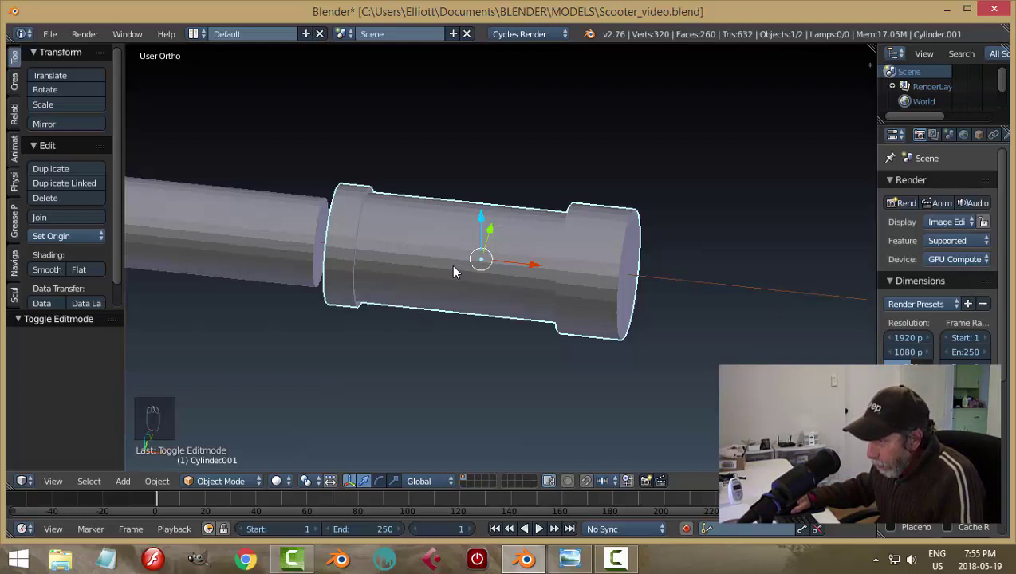
key("Tab")
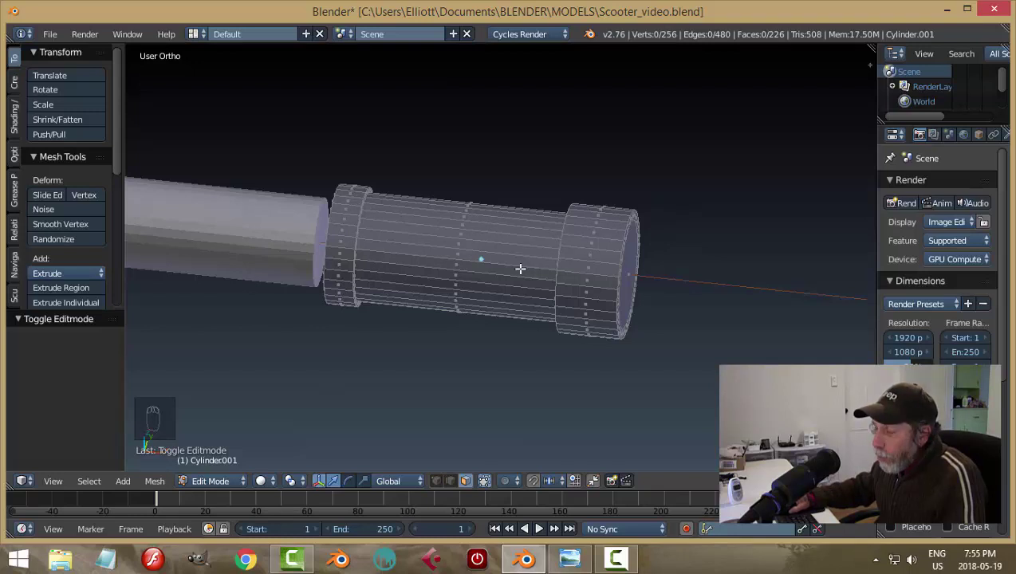
Step: Cut two edge loops around the collar's middle between the rims, then deselect
key("ctrl+r")
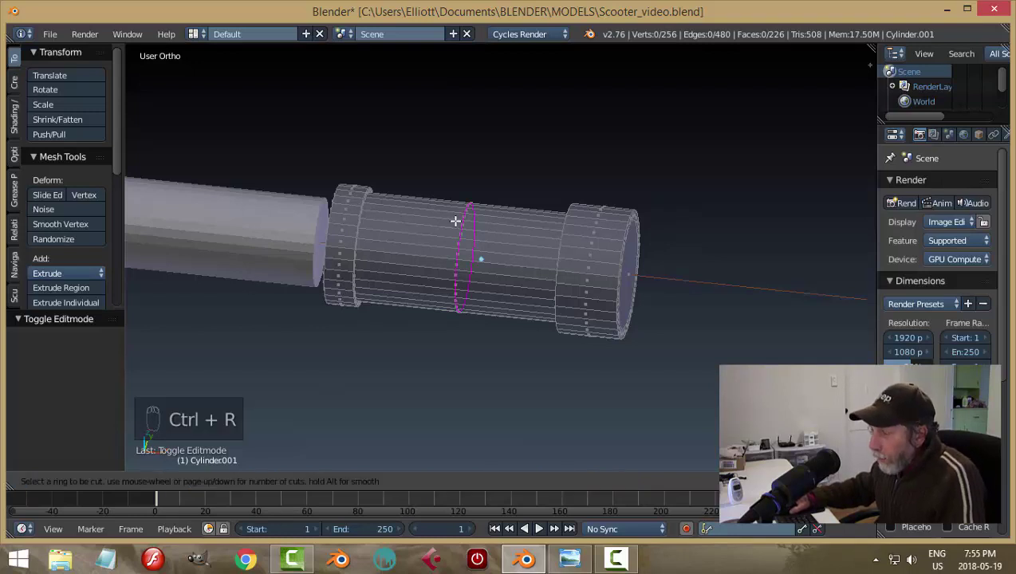
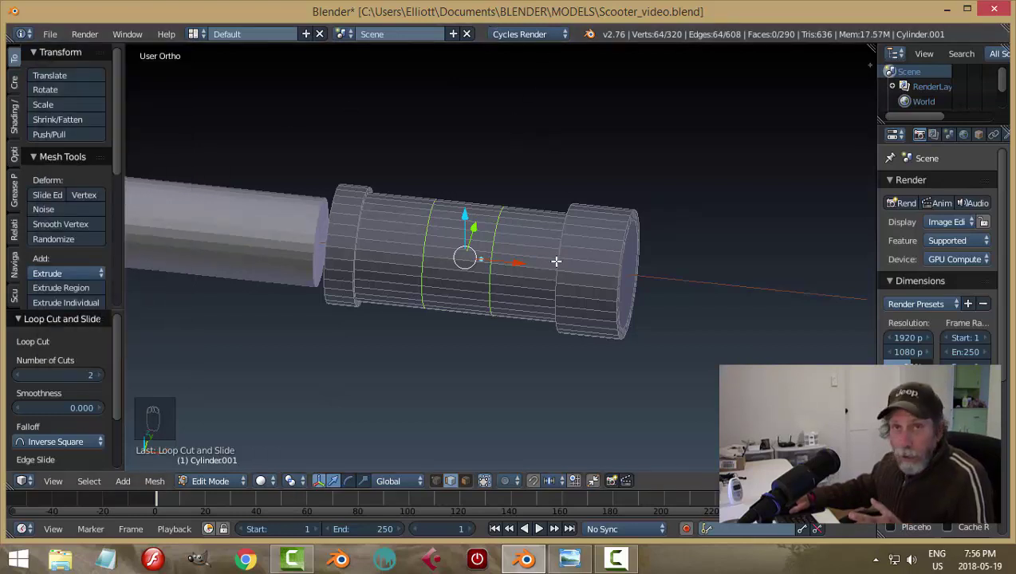
key("a")
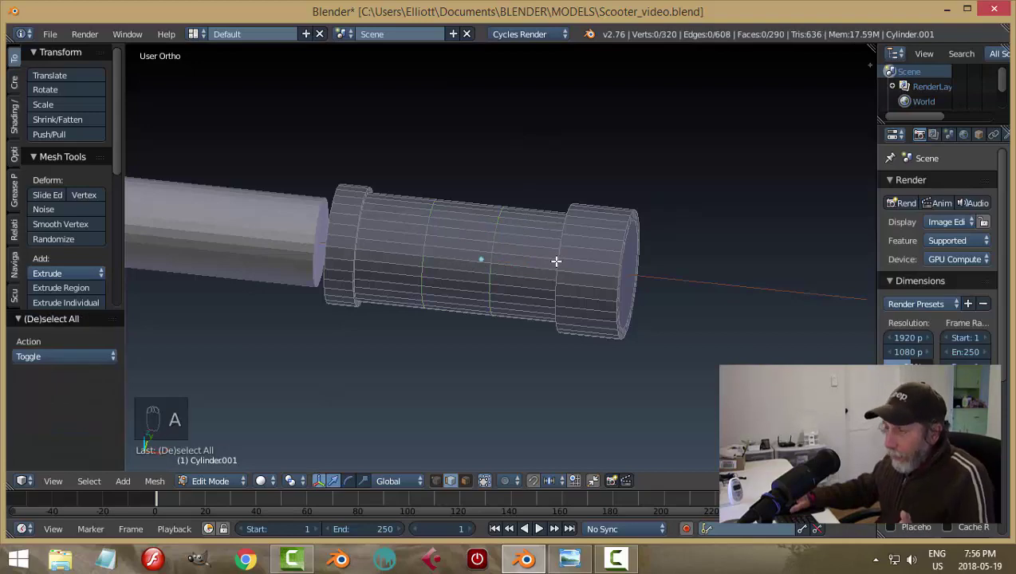
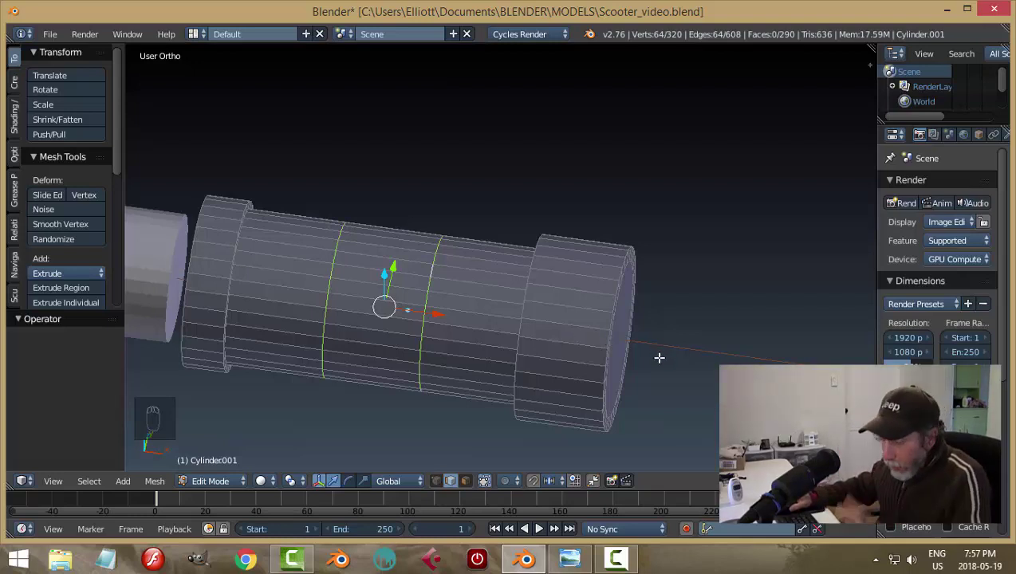
Step: Scale the two middle loops along X to about 0.22 so they outline a narrow band
key("s")
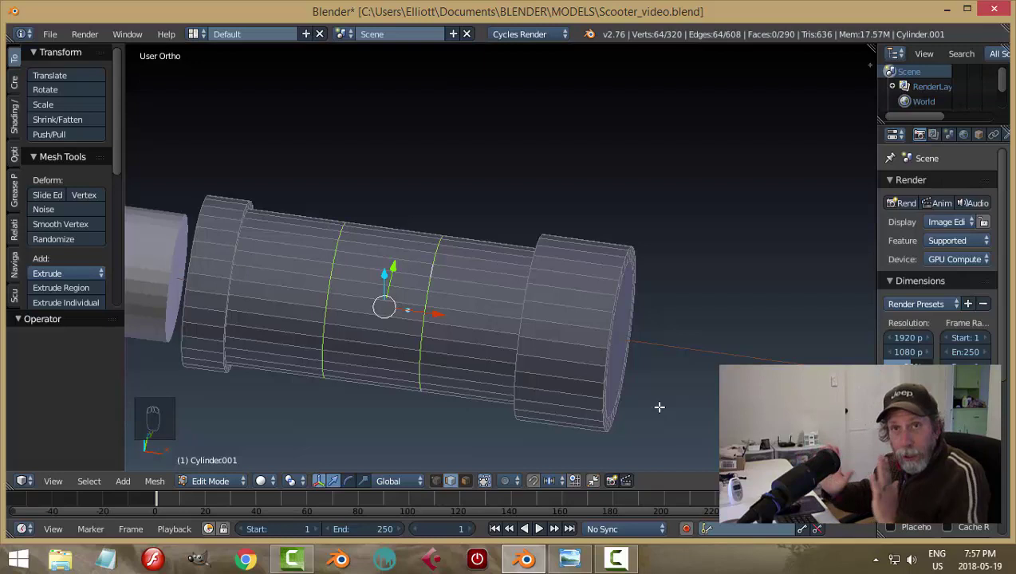
key("s")
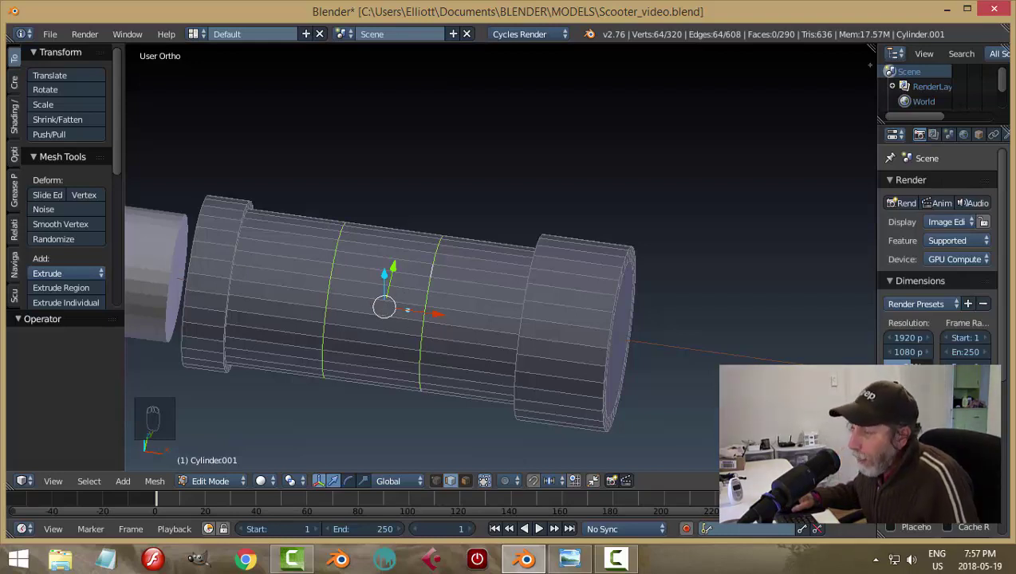
key("s")
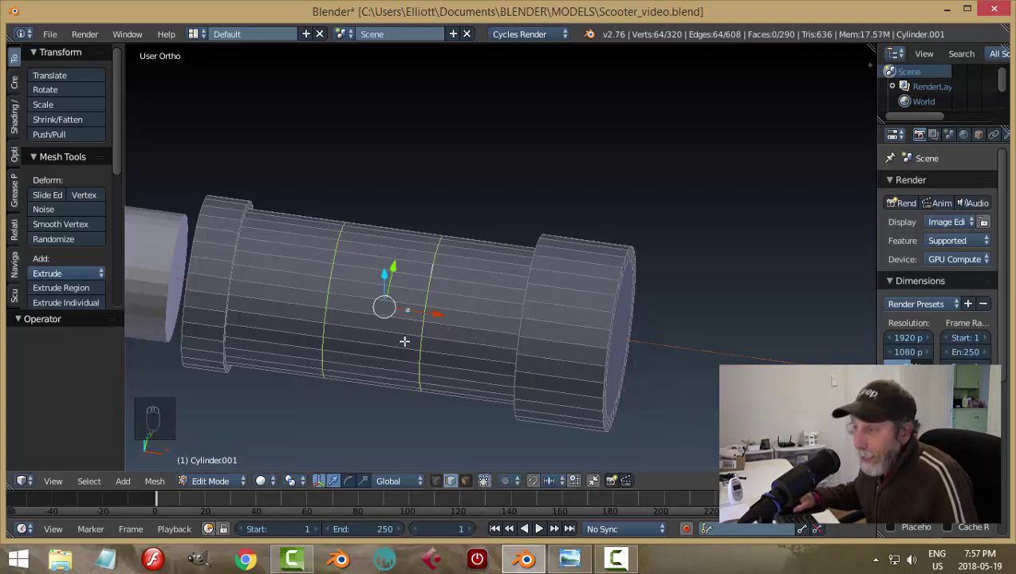
key("s")
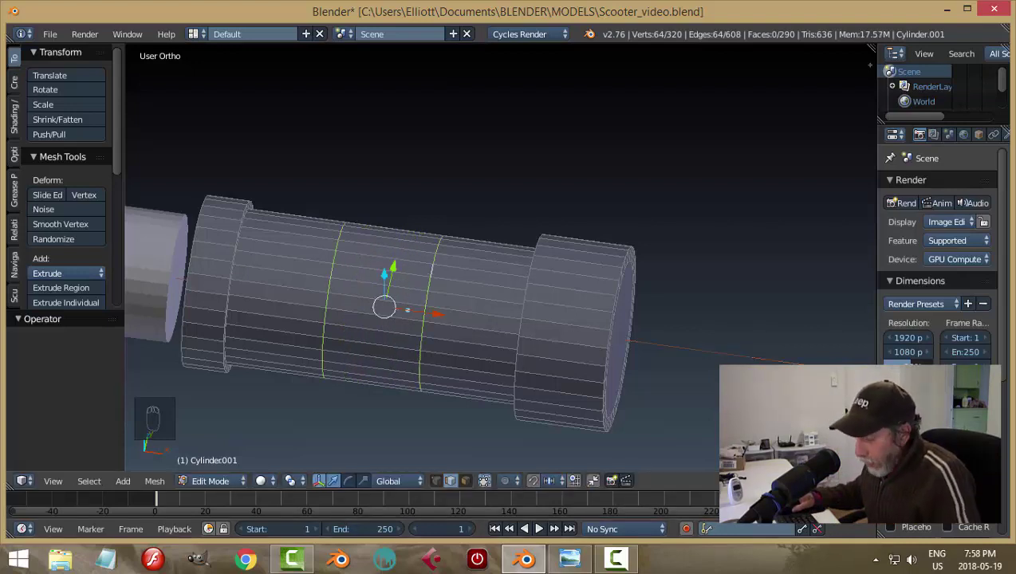
key("s")
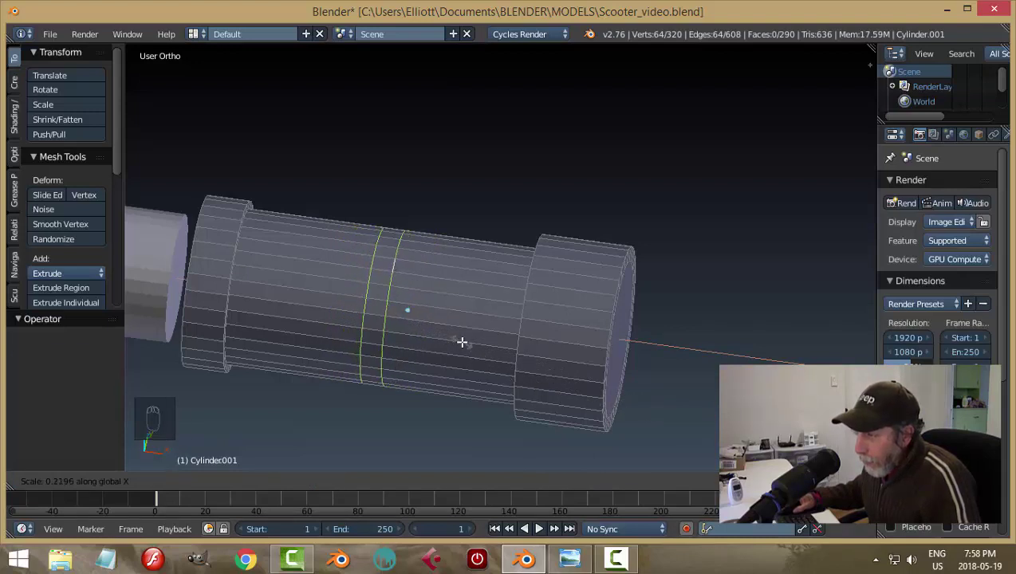
key("a")
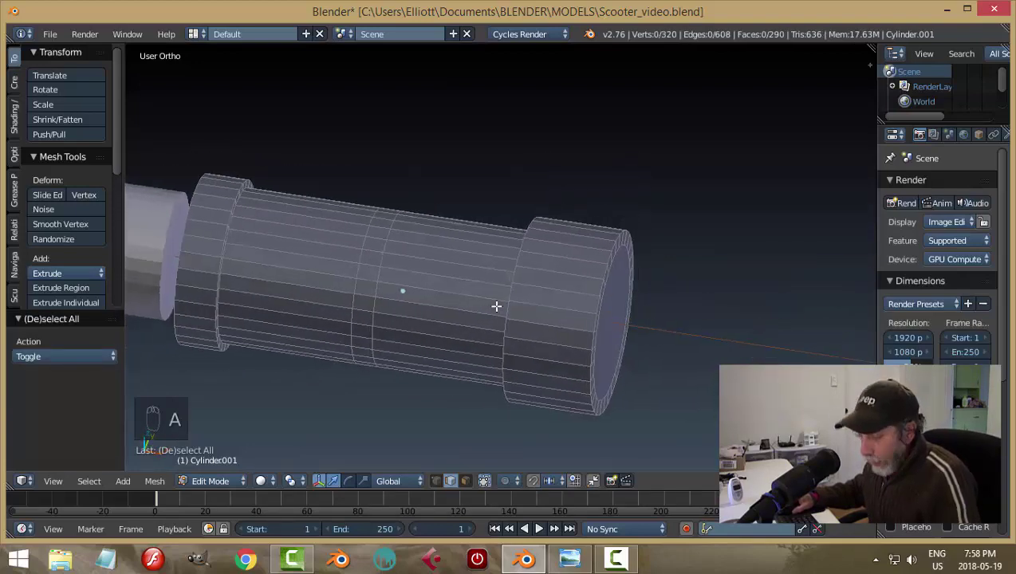
Step: In face select, extrude the narrow face ring and scale it inward to form a groove
key("ctrl+Tab")
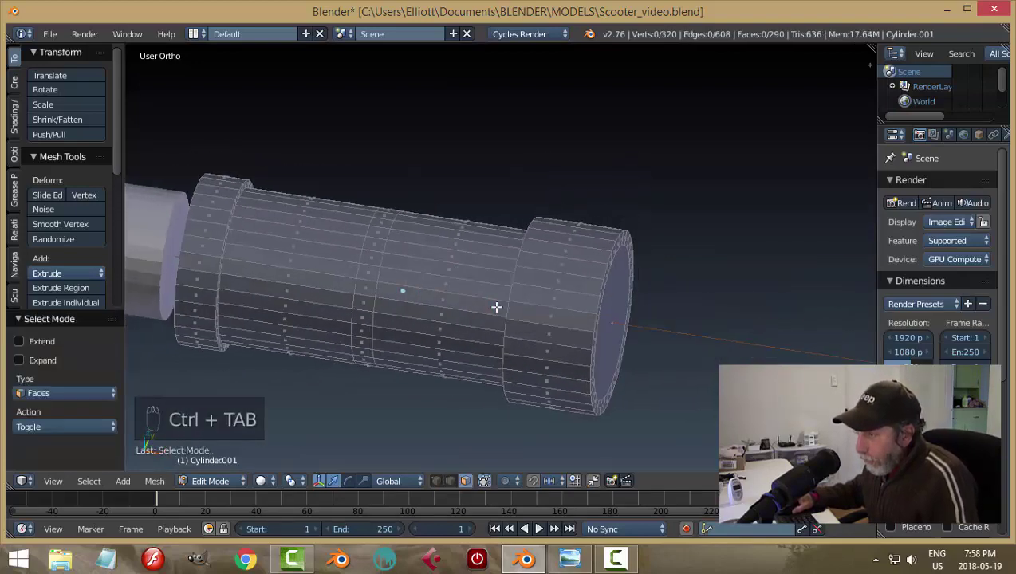
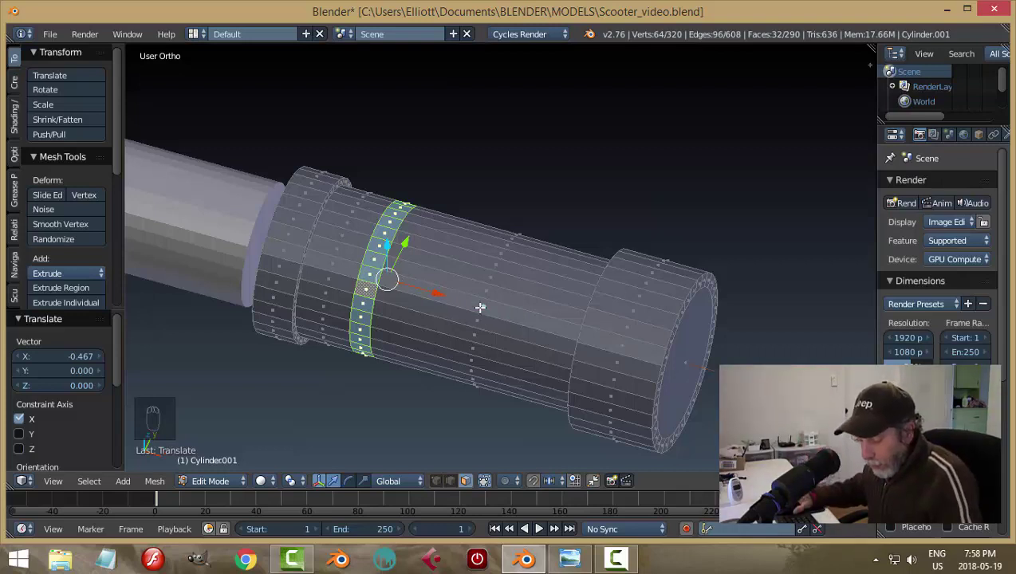
key("s")
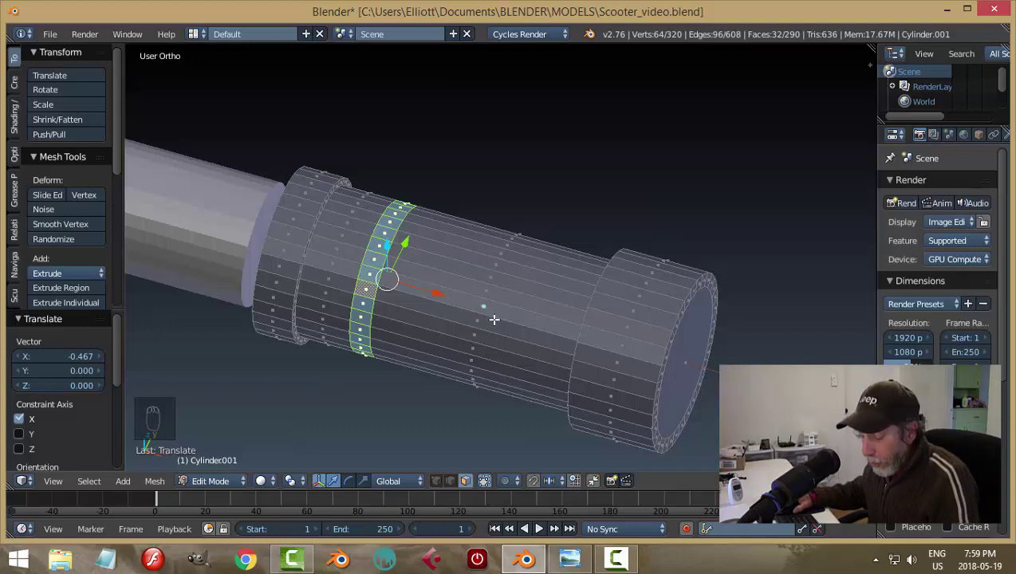
key("e")
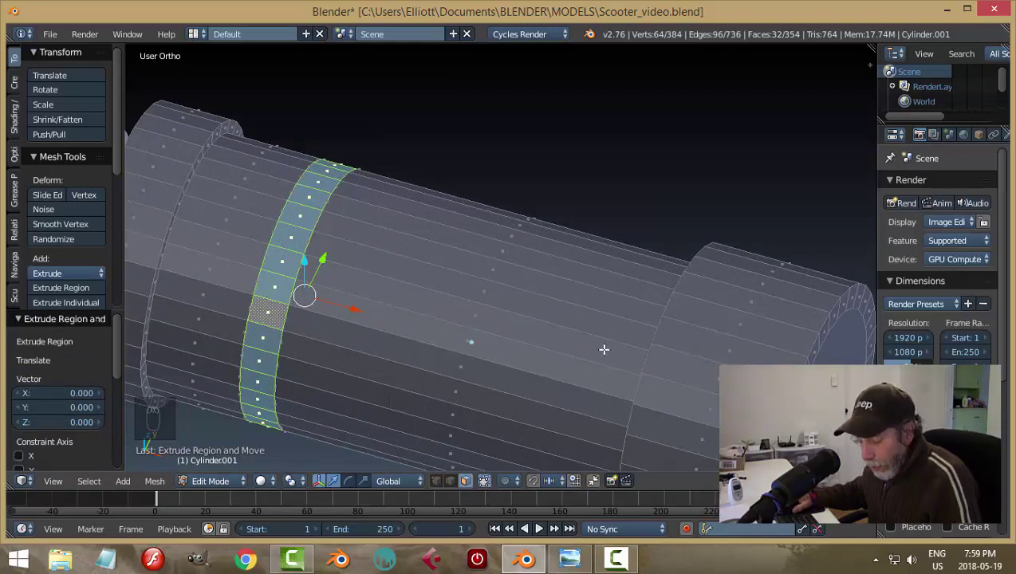
key("s")
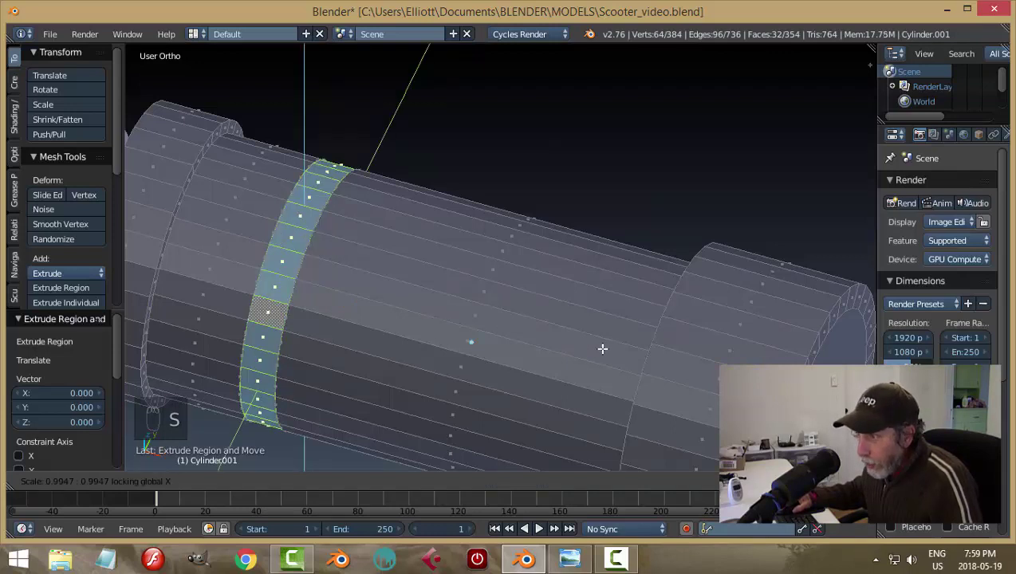
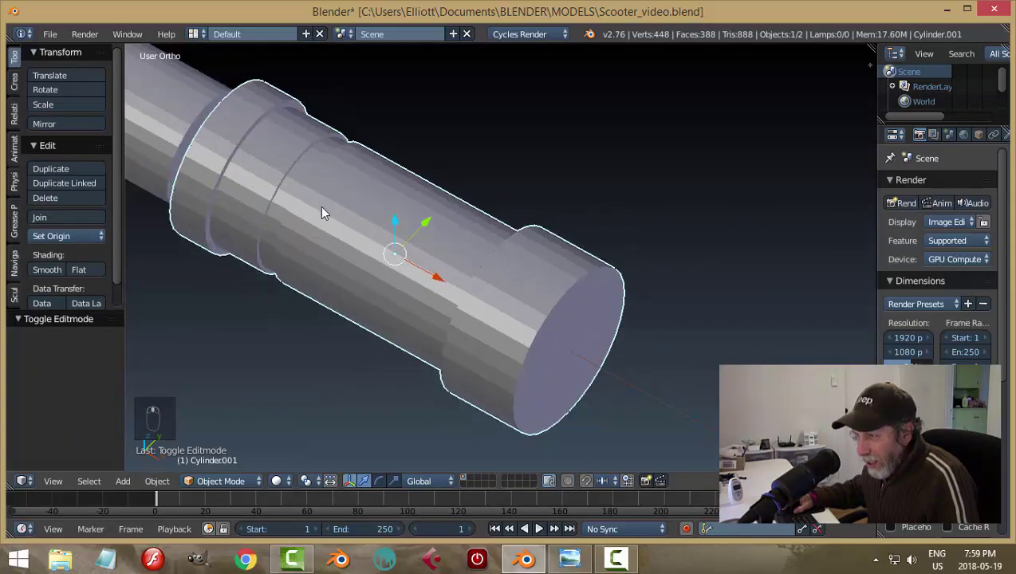
Step: Show the viewport properties shelf and scroll to its Shading section beside the collar
left_click_drag(385, 207, 380, 176)
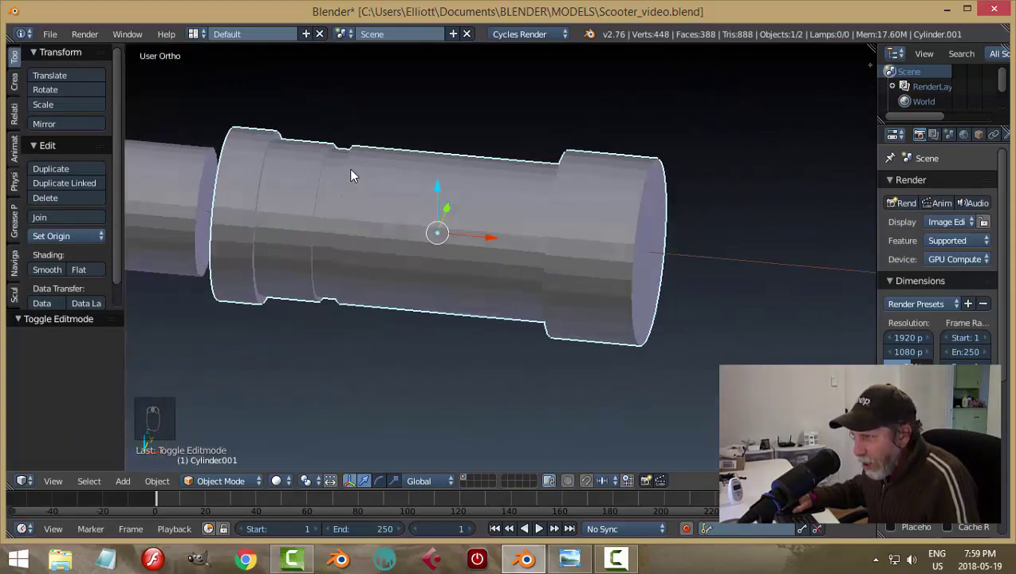
middle_click(452, 212)
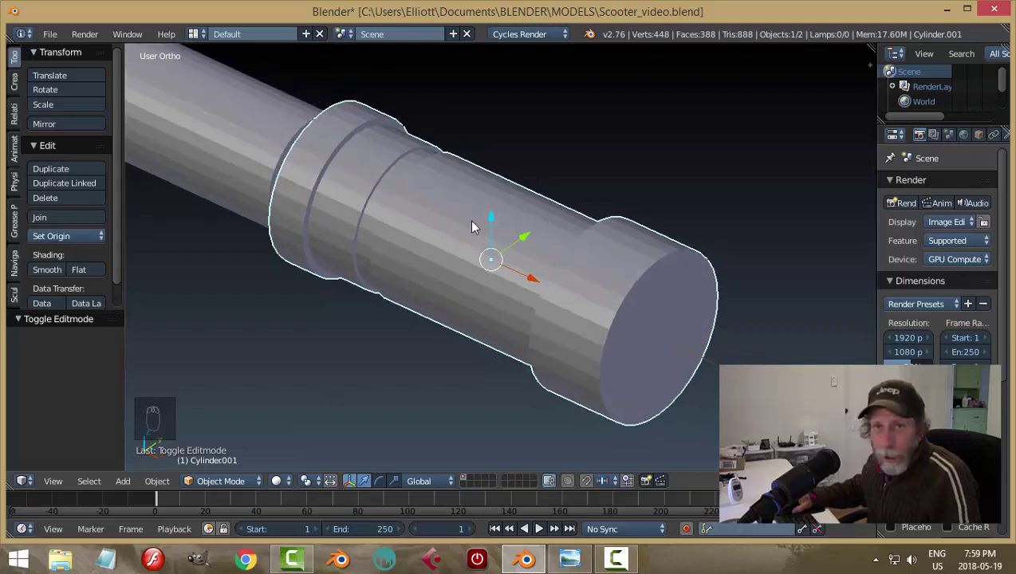
key("n")
left_click_drag(875, 166, 751, 118)
left_click_drag(759, 113, 758, 165)
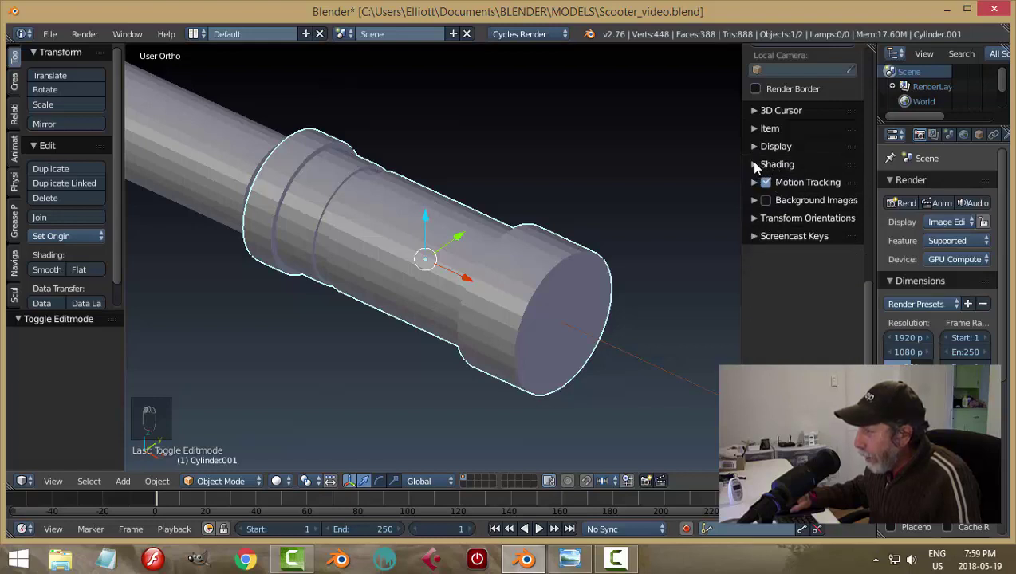
Step: Enable matcap shading with the red matcap and ambient occlusion, then hide the shelf
left_click_drag(758, 165, 811, 266)
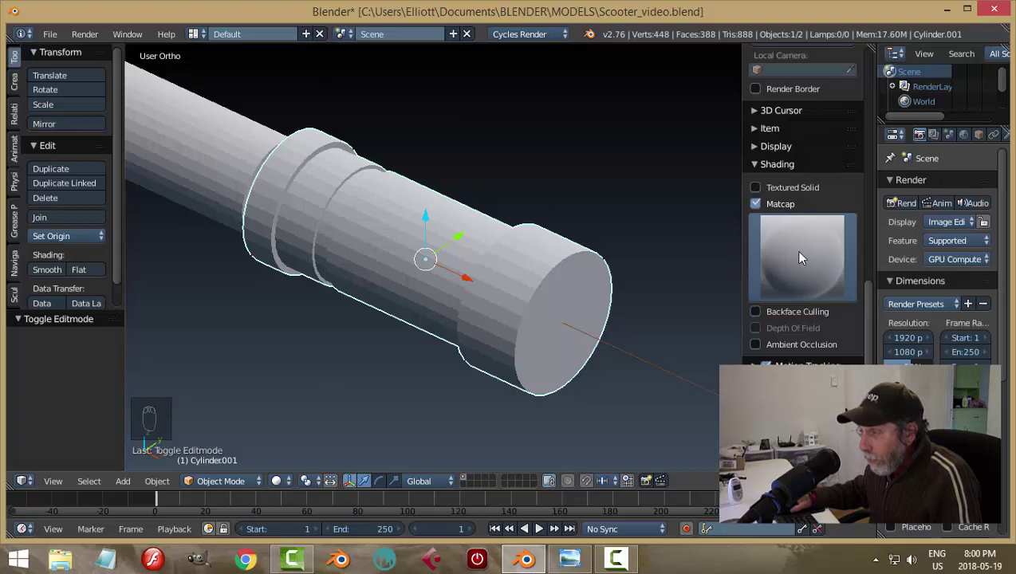
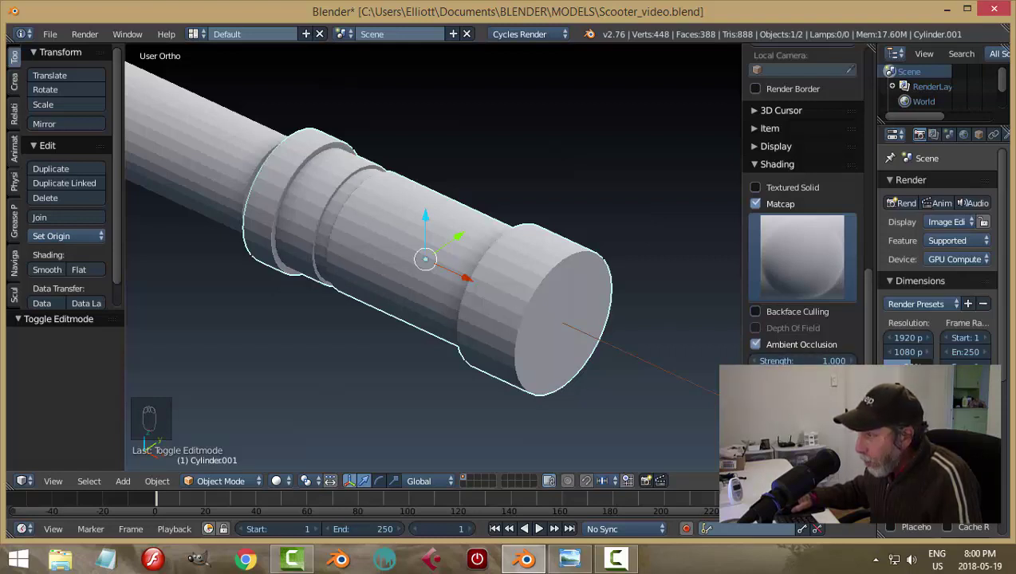
middle_click(315, 217)
middle_click(470, 201)
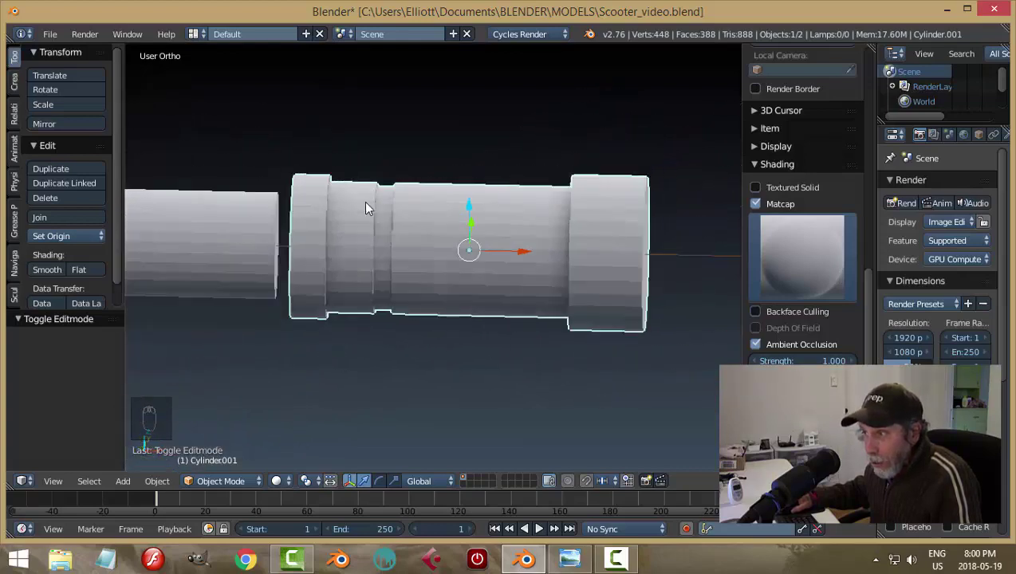
left_click_drag(799, 272, 662, 492)
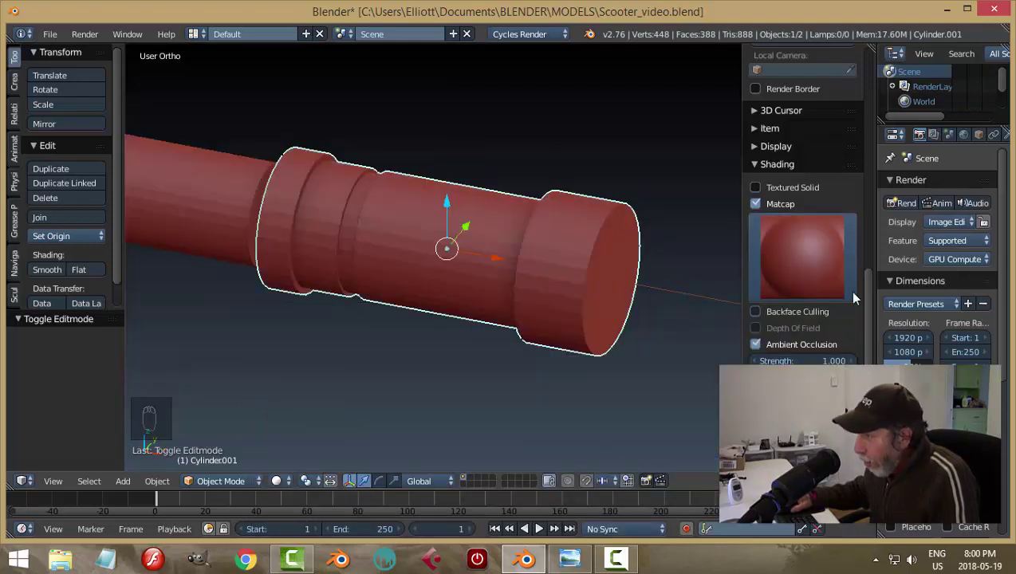
key("n")
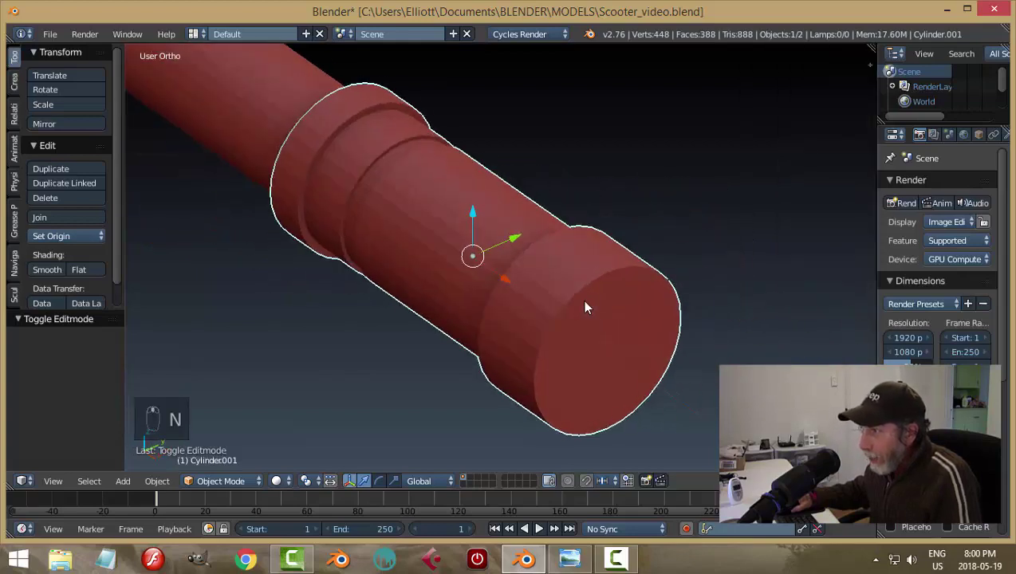
middle_click(709, 295)
left_click_drag(579, 296, 707, 275)
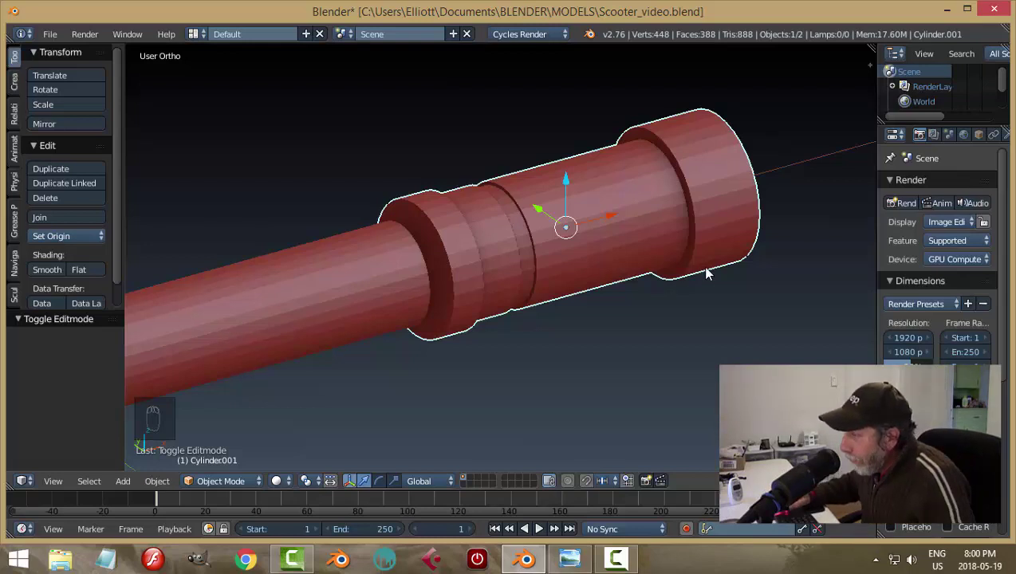
left_click_drag(720, 258, 624, 276)
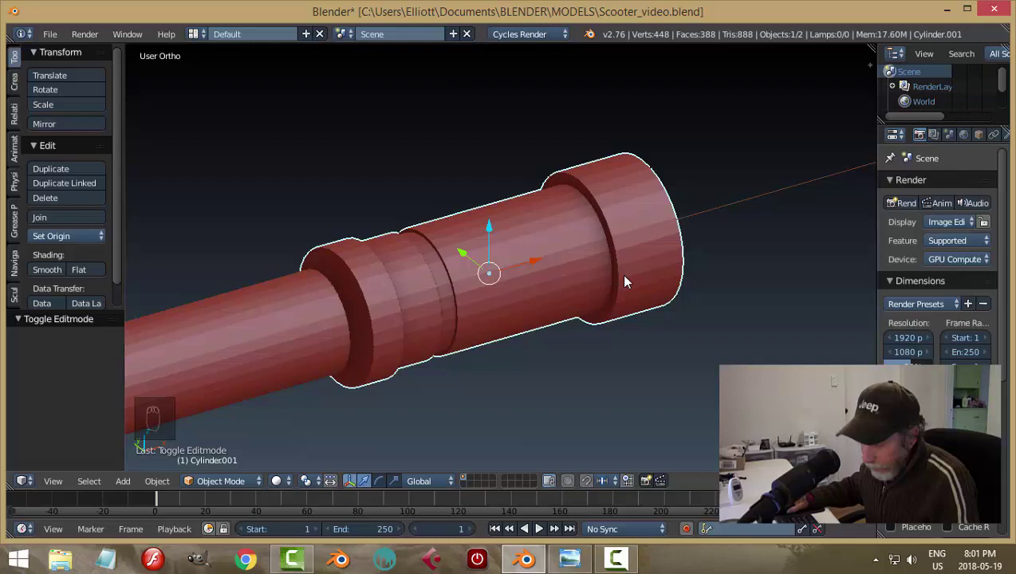
left_click_drag(677, 243, 575, 221)
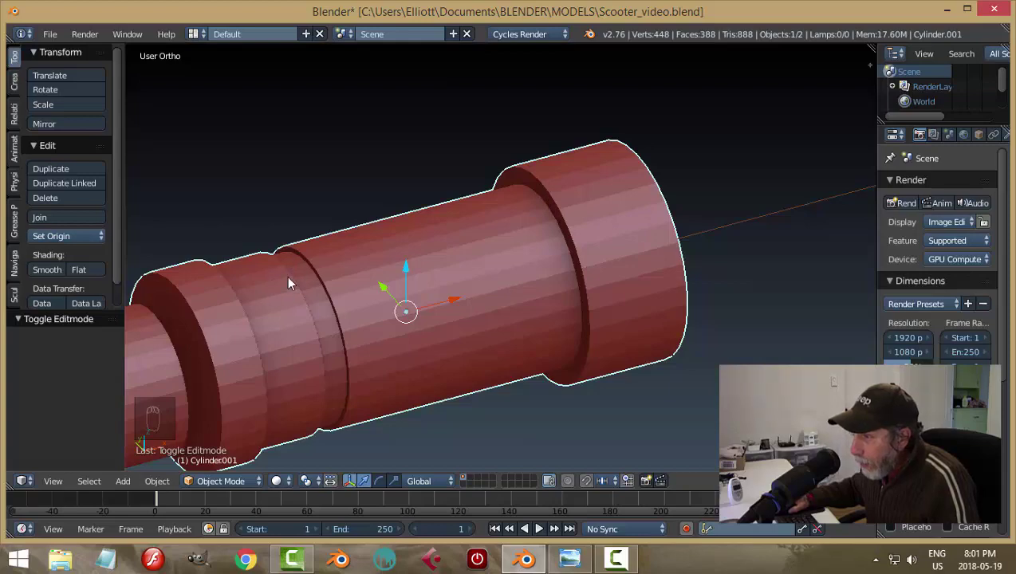
middle_click(769, 315)
left_click_drag(670, 304, 689, 247)
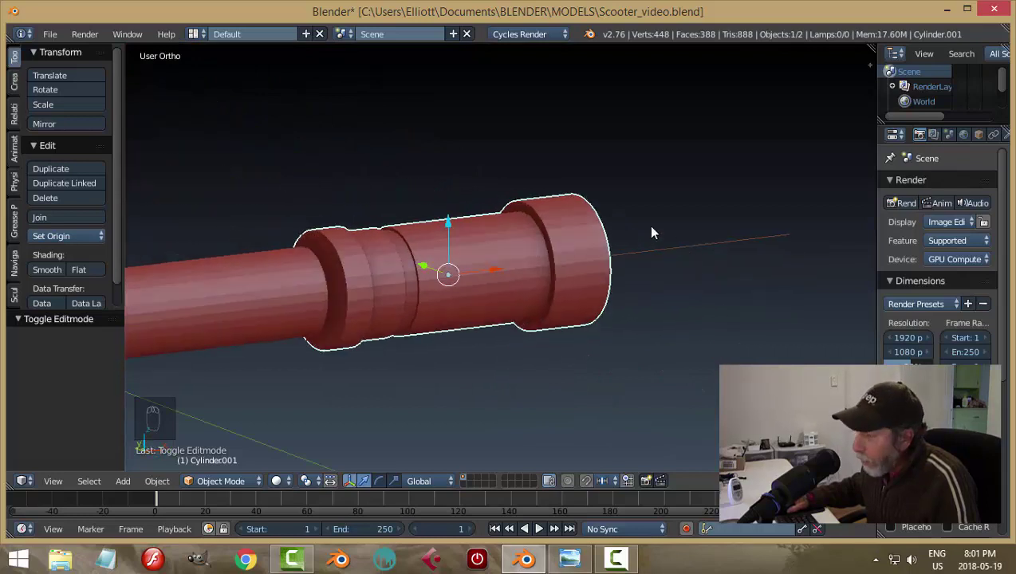
left_click_drag(636, 240, 607, 269)
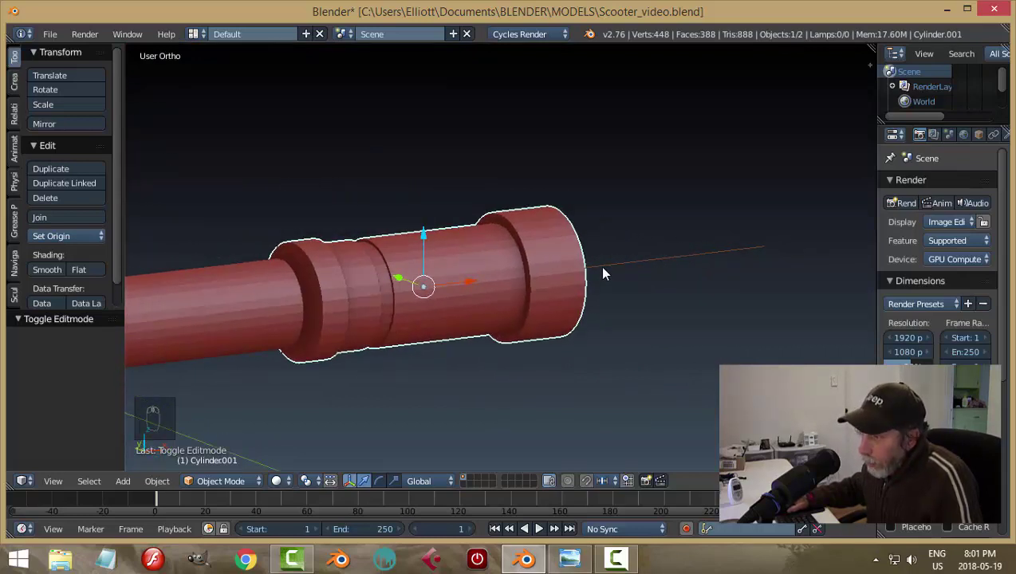
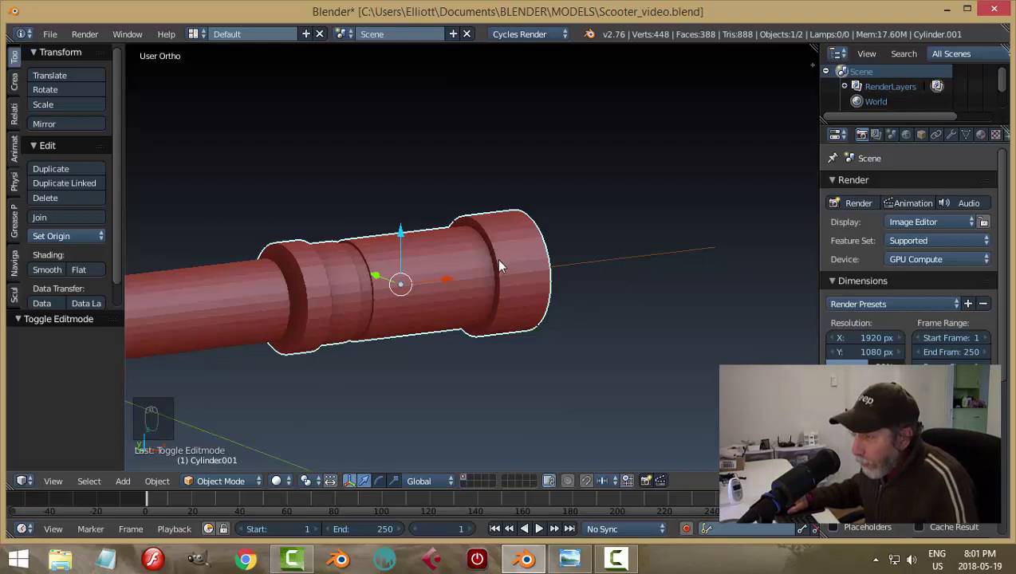
Step: Check the collar's Item dimensions (about 2.528 by 1.105) in the properties shelf, then hide it
middle_click(536, 294)
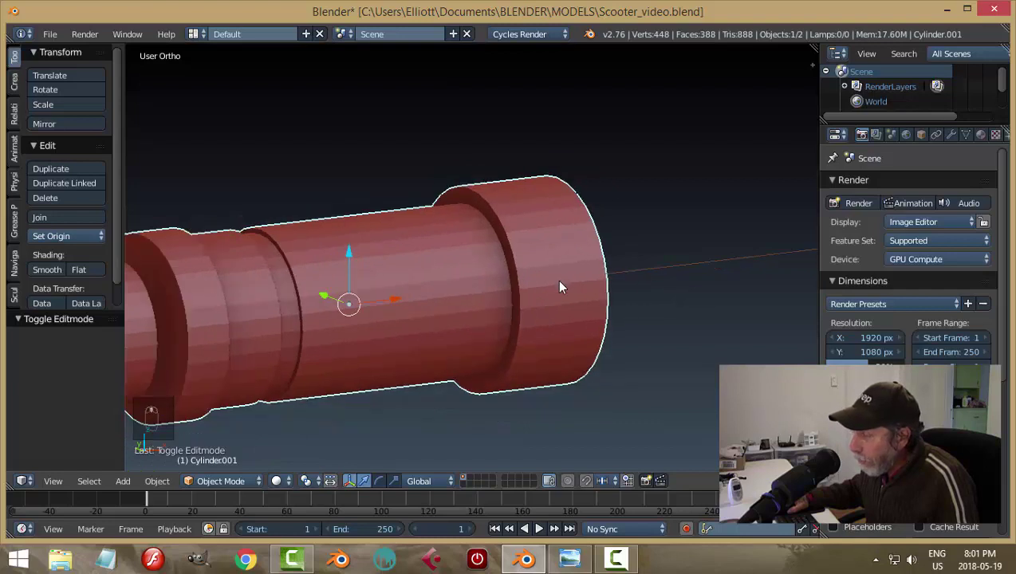
left_click_drag(583, 265, 588, 272)
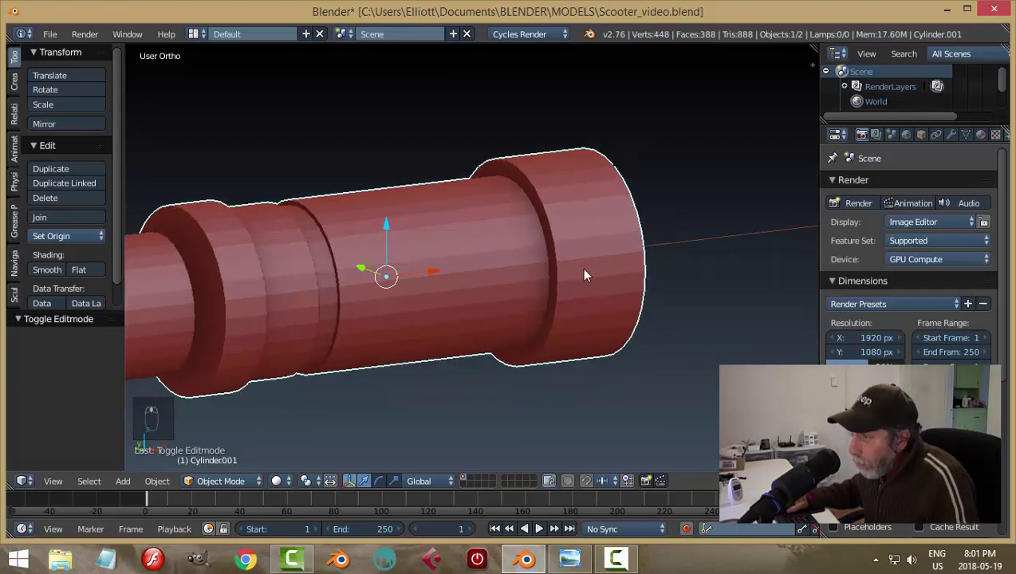
key("n")
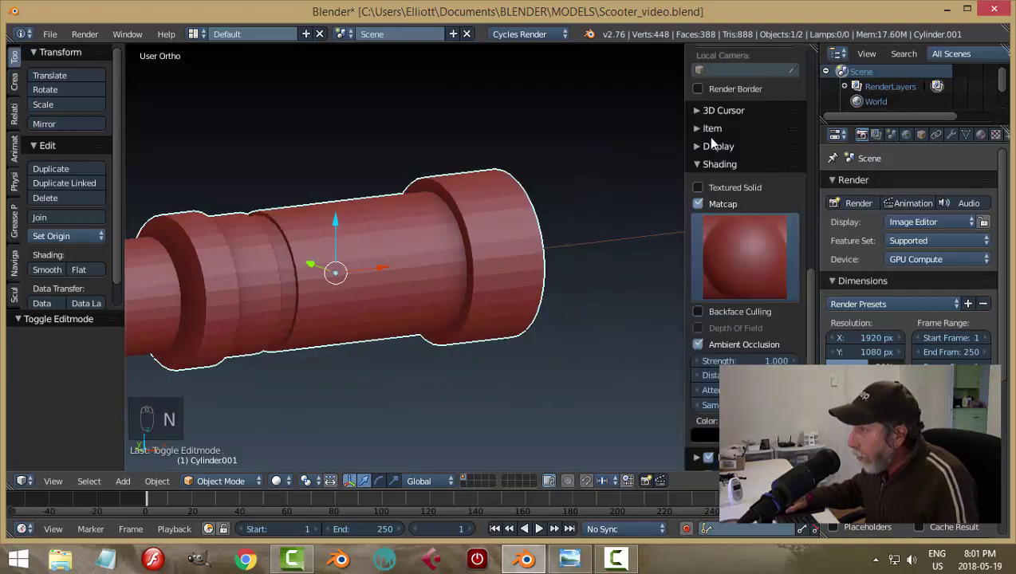
left_click_drag(701, 168, 766, 177)
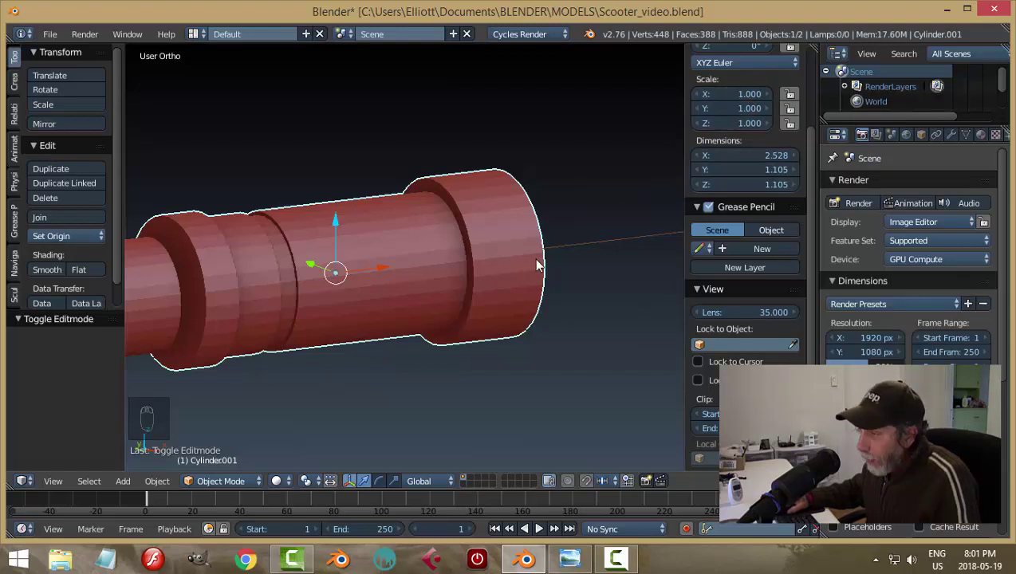
key("n")
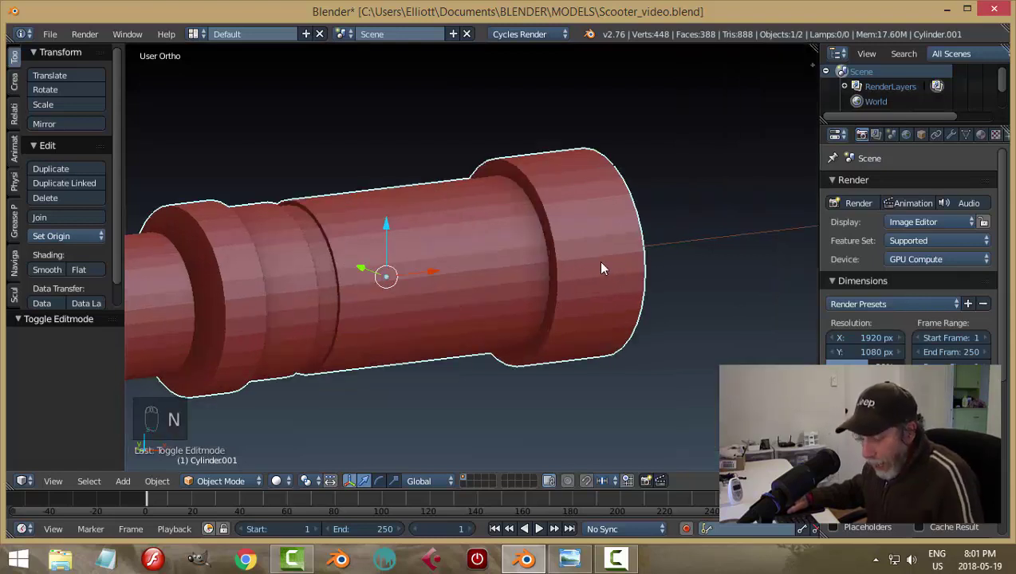
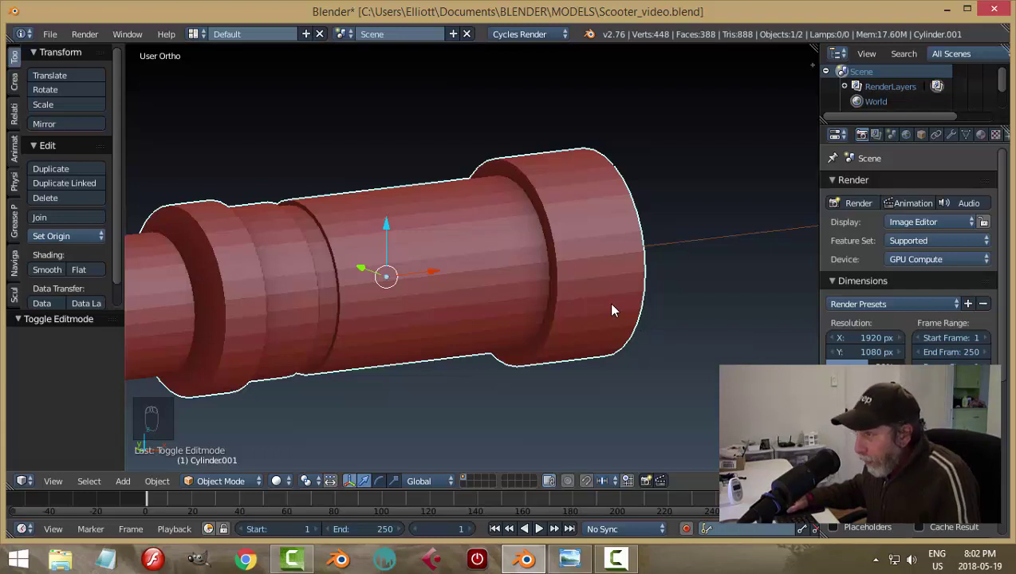
Step: Orbit to a straight side view of the collar before going to its modifier settings
left_click_drag(629, 305, 937, 144)
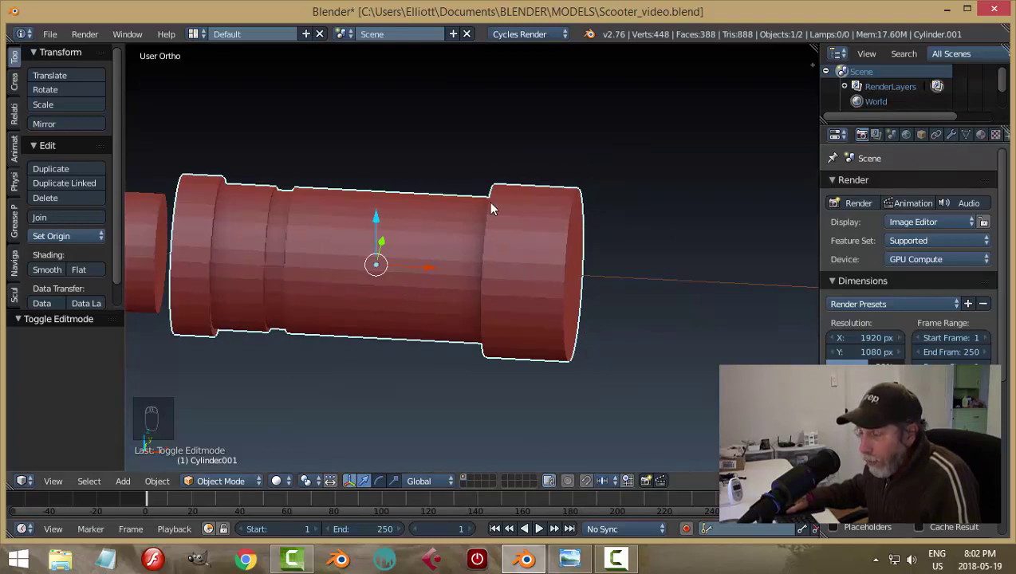
Step: Try different Bevel modifier Width and Segments values on the stem, then discard the modifier
left_click_drag(954, 138, 716, 237)
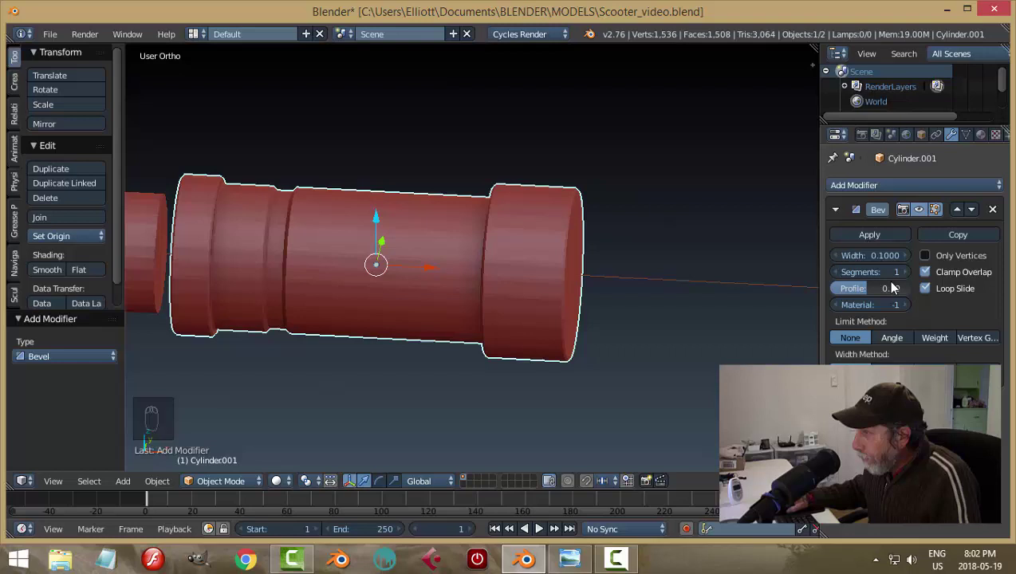
left_click_drag(911, 272, 891, 258)
left_click_drag(891, 258, 621, 281)
middle_click(604, 283)
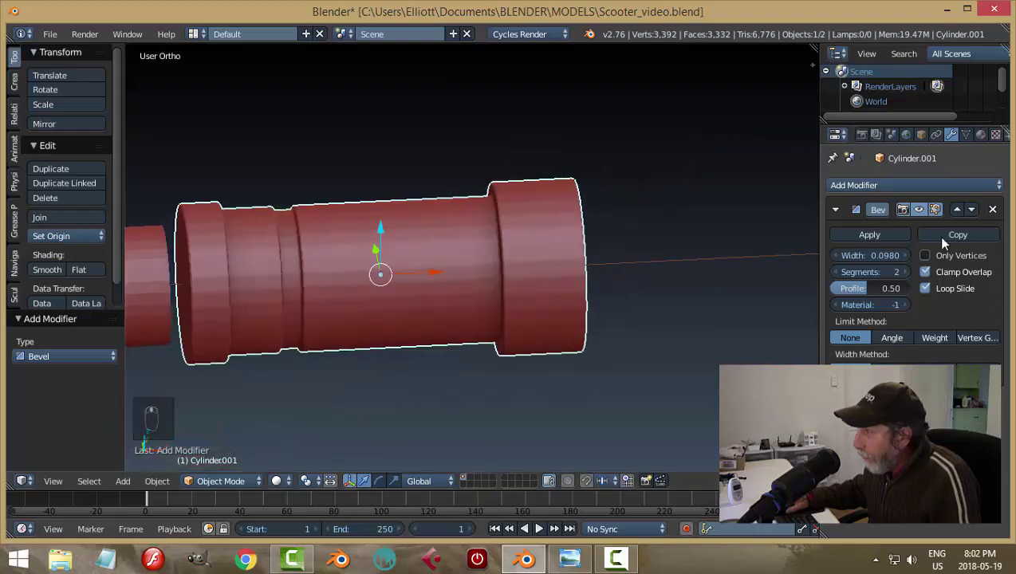
left_click_drag(1000, 209, 547, 311)
key("Tab")
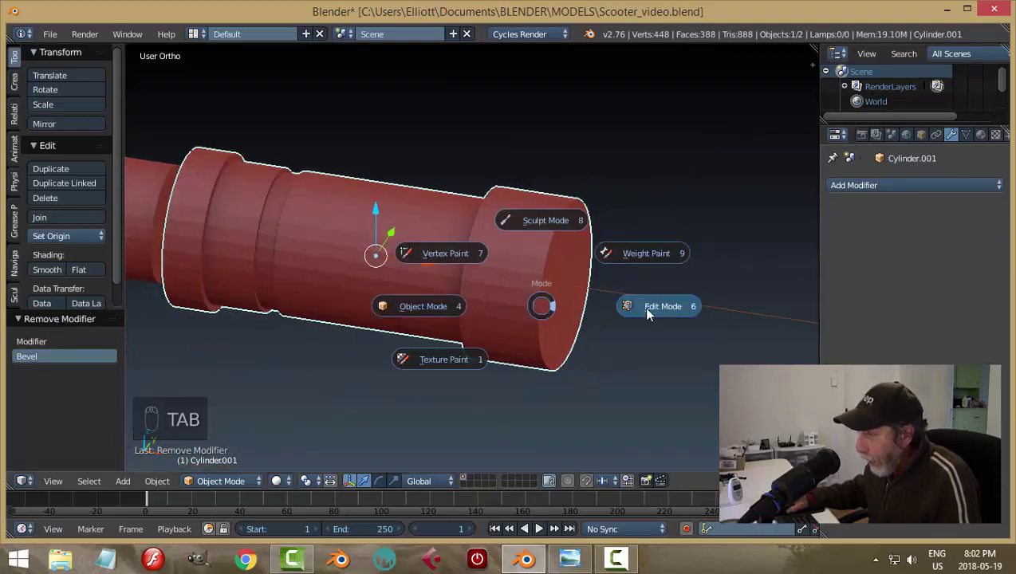
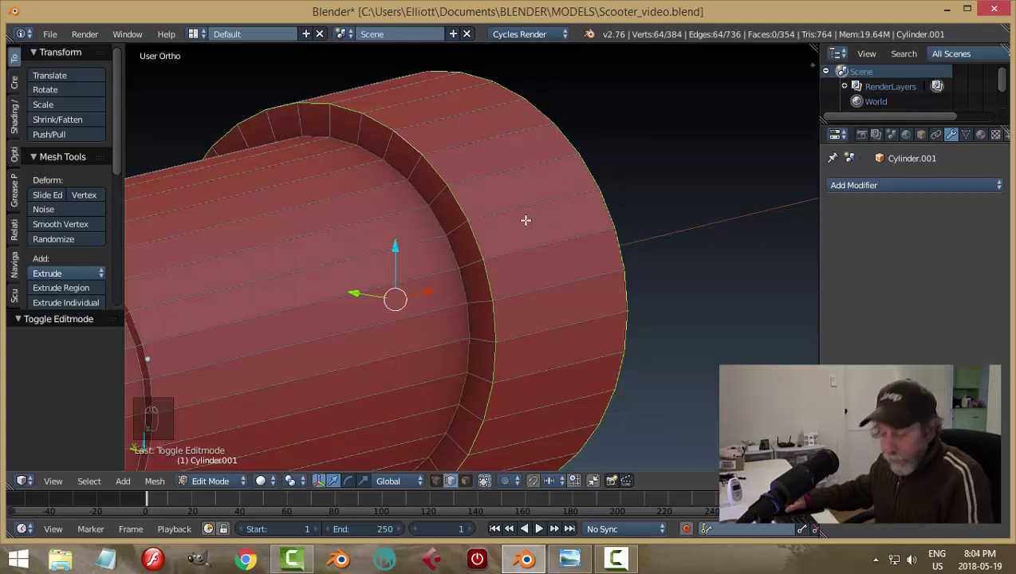
Step: Start a Ctrl+B bevel on the selected collar rim edges for a small four-segment rounding
key("ctrl+b")
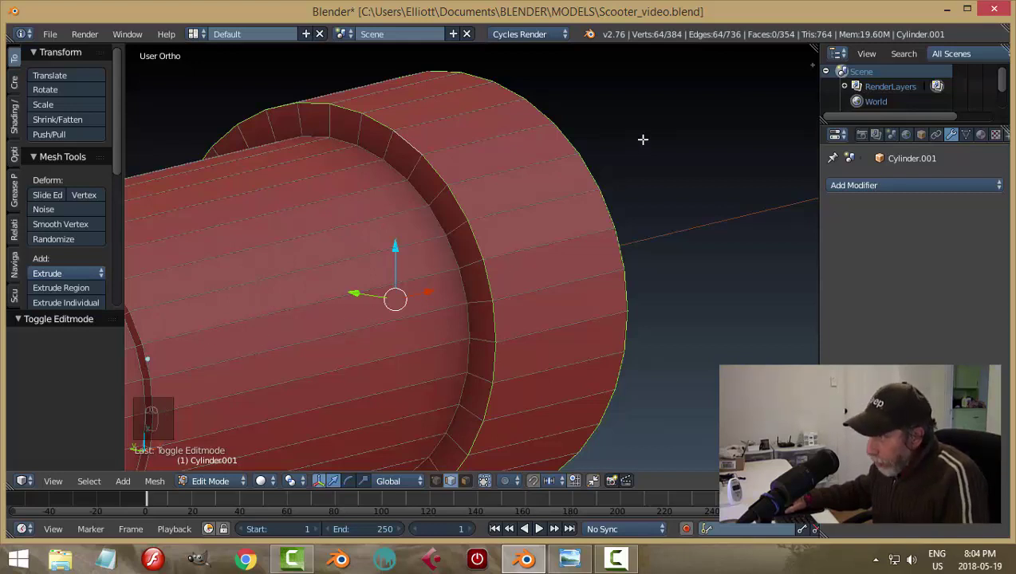
key("ctrl+b")
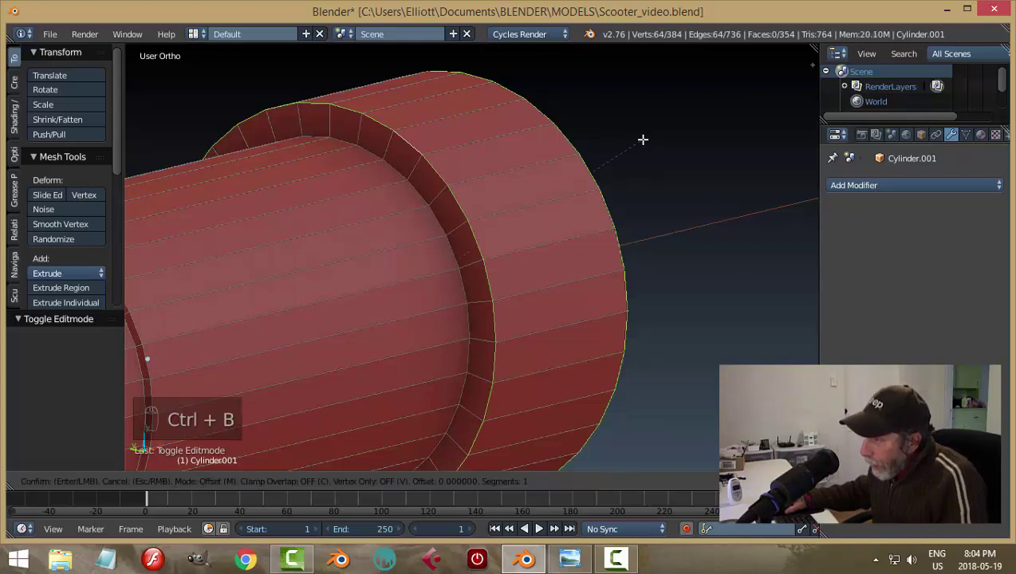
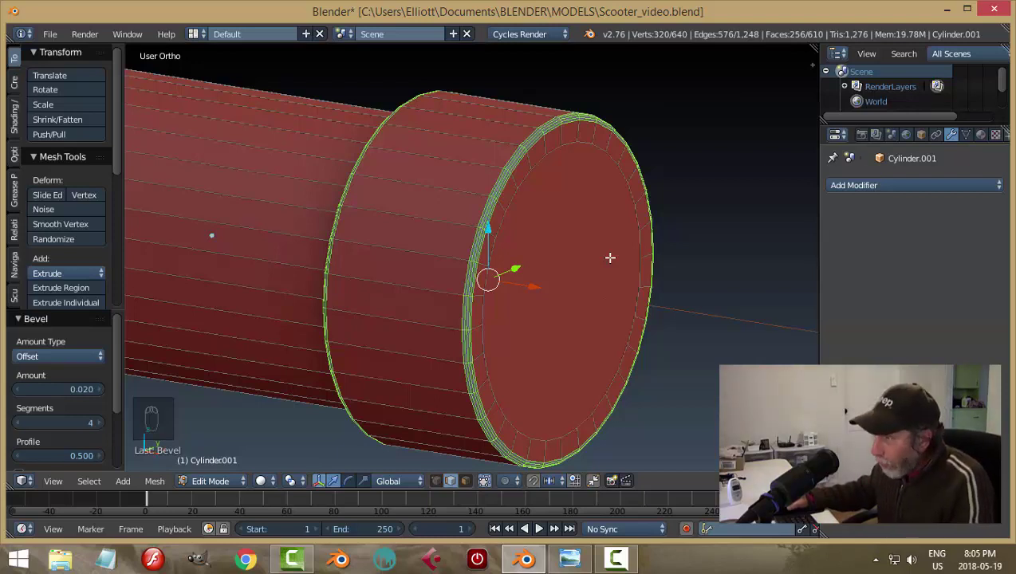
key("a")
key("Tab")
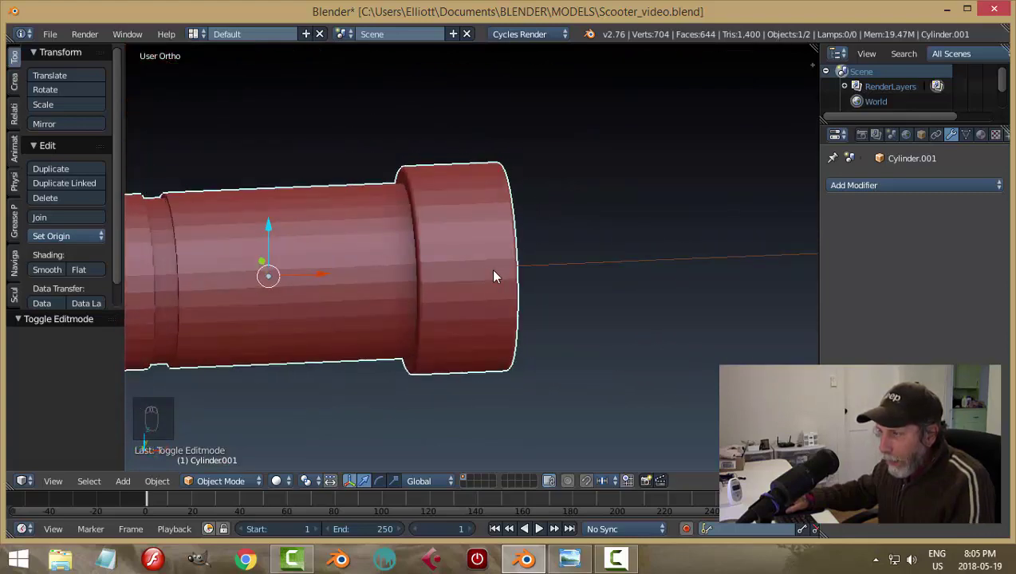
Step: Zoom in on the collar, enter mesh editing and begin bevelling the groove's step edge loop
left_click_drag(307, 235, 423, 226)
left_click_drag(422, 225, 521, 225)
key("Tab")
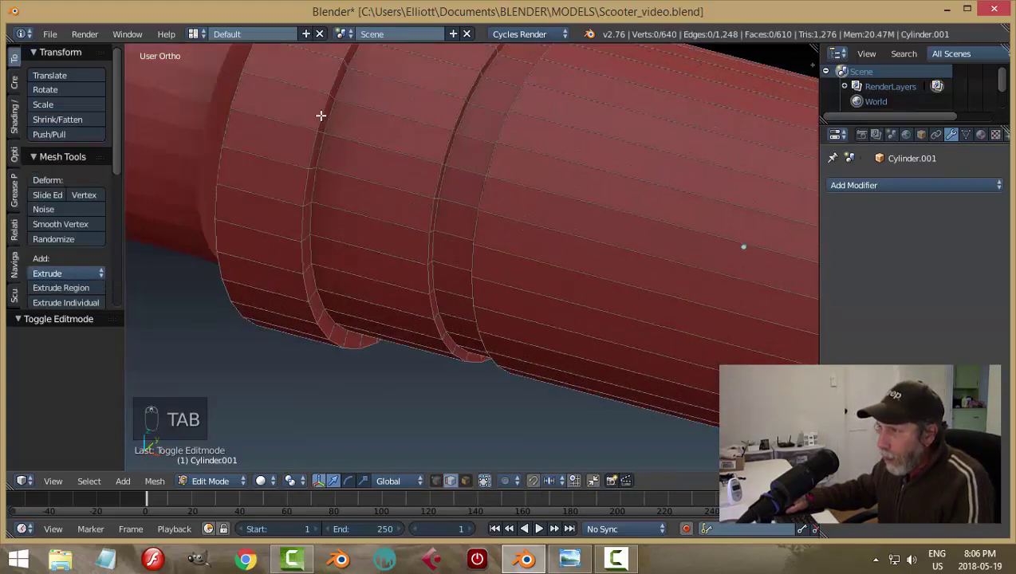
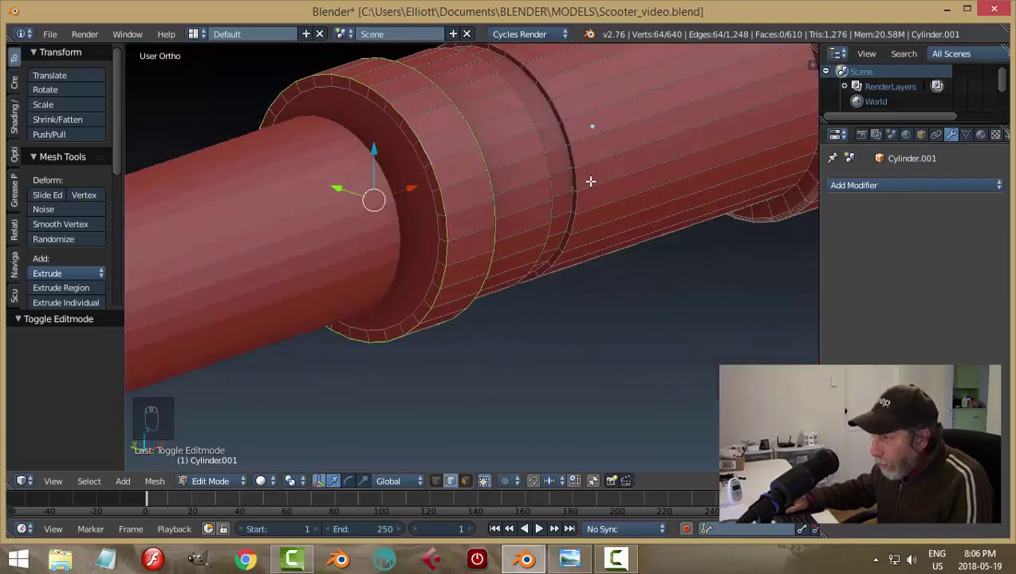
key("ctrl+b")
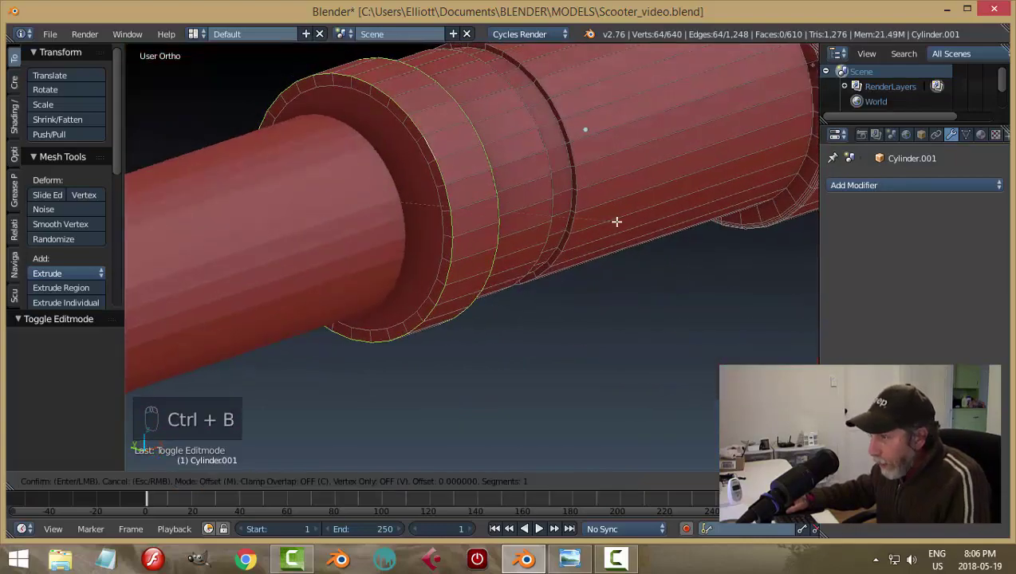
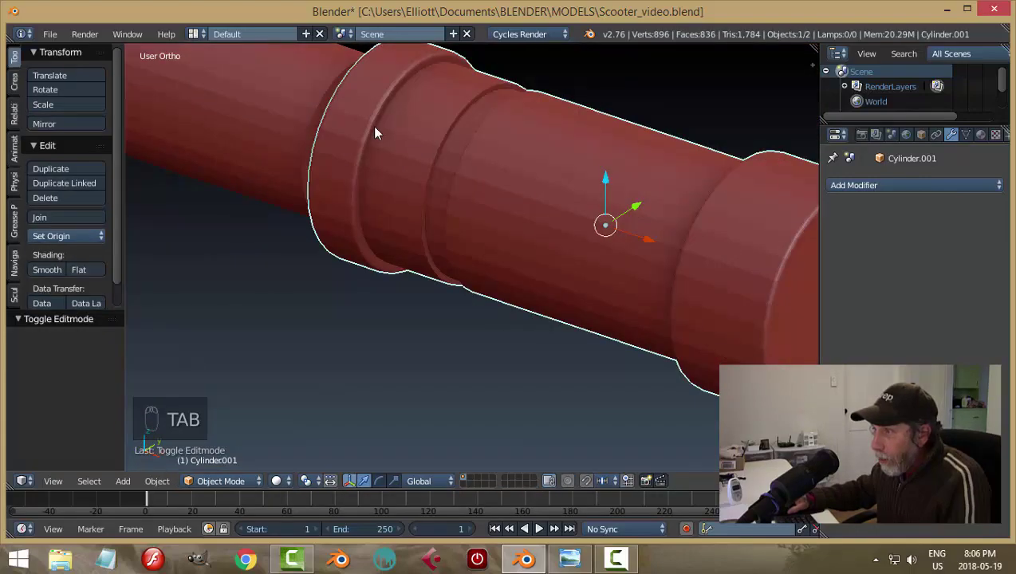
Step: Inspect the rounded collar, then re-enter mesh editing with edge selection
left_click_drag(475, 173, 349, 172)
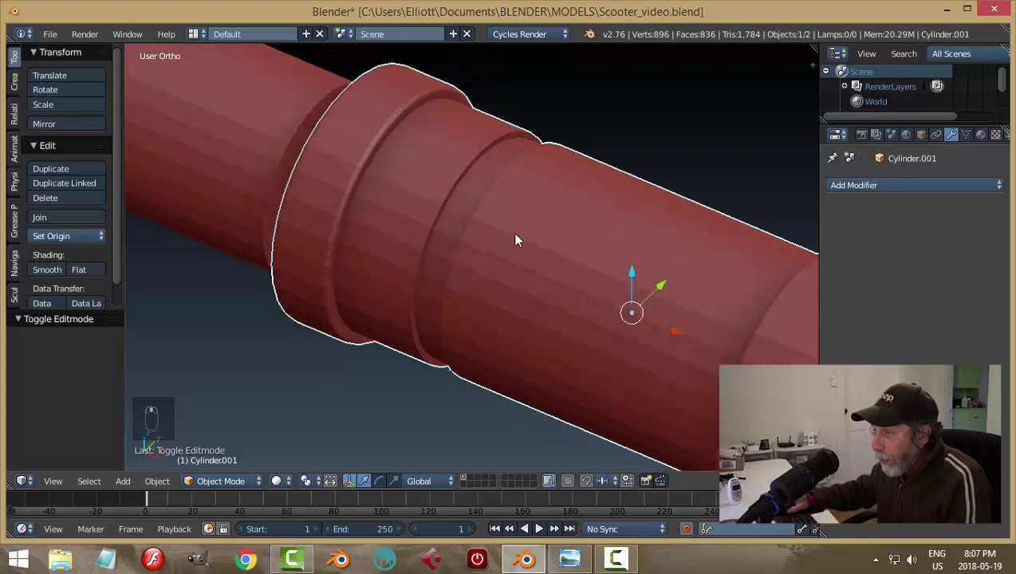
key("Tab")
Step: Bevel another groove edge loop with three segments and return to object mode showing the ridged collar
key("ctrl+Tab")
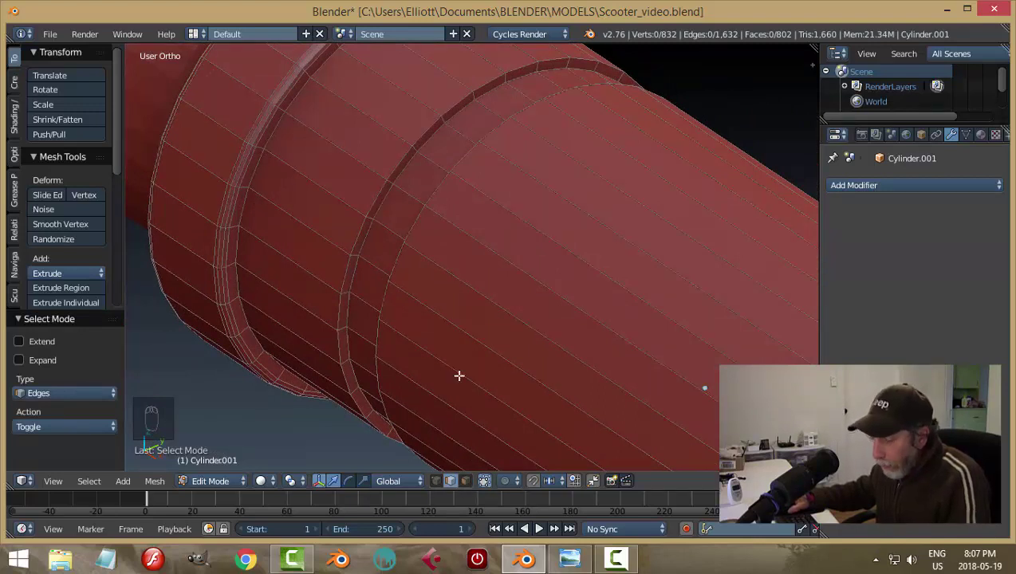
key("ctrl+Tab")
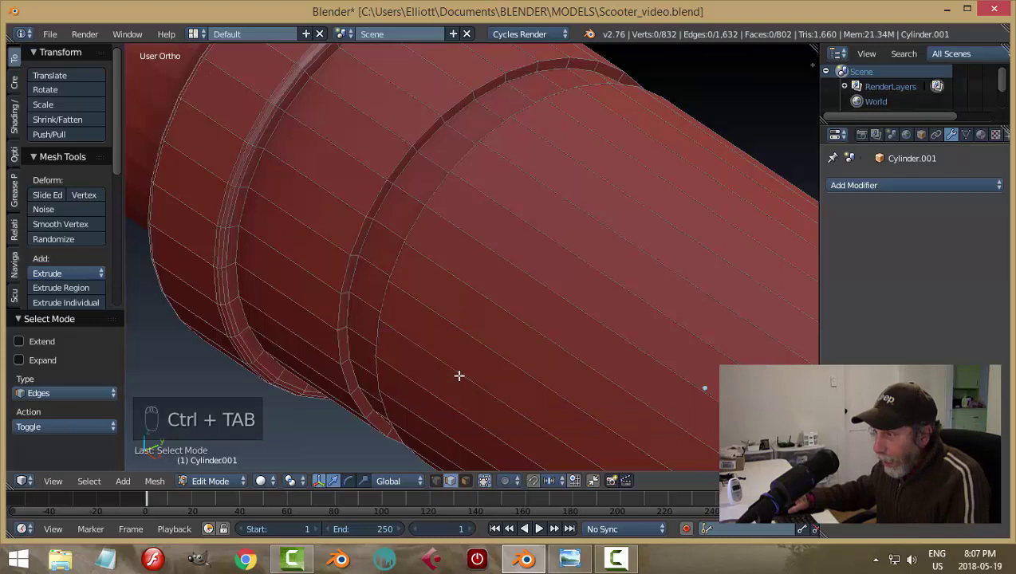
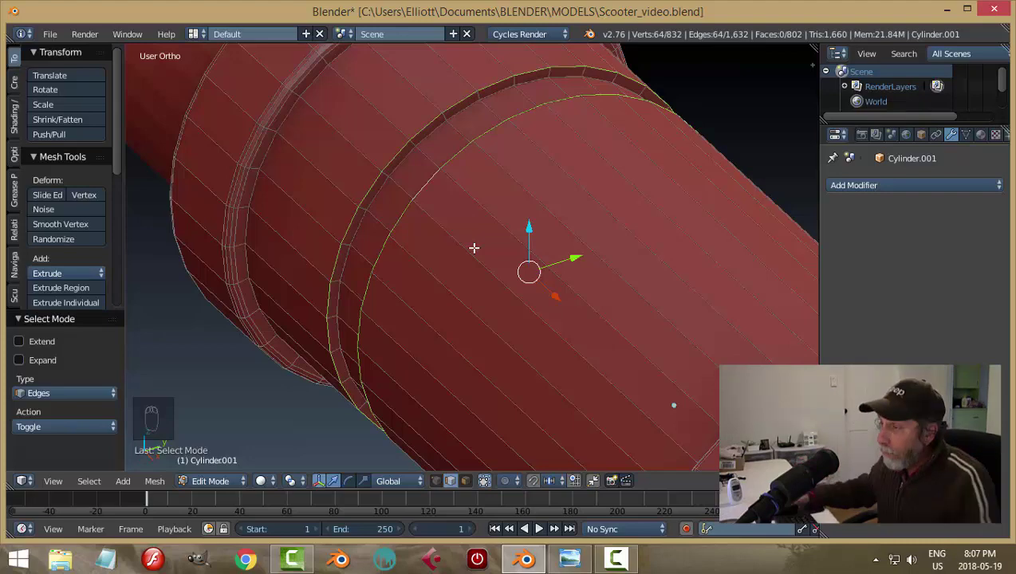
key("a")
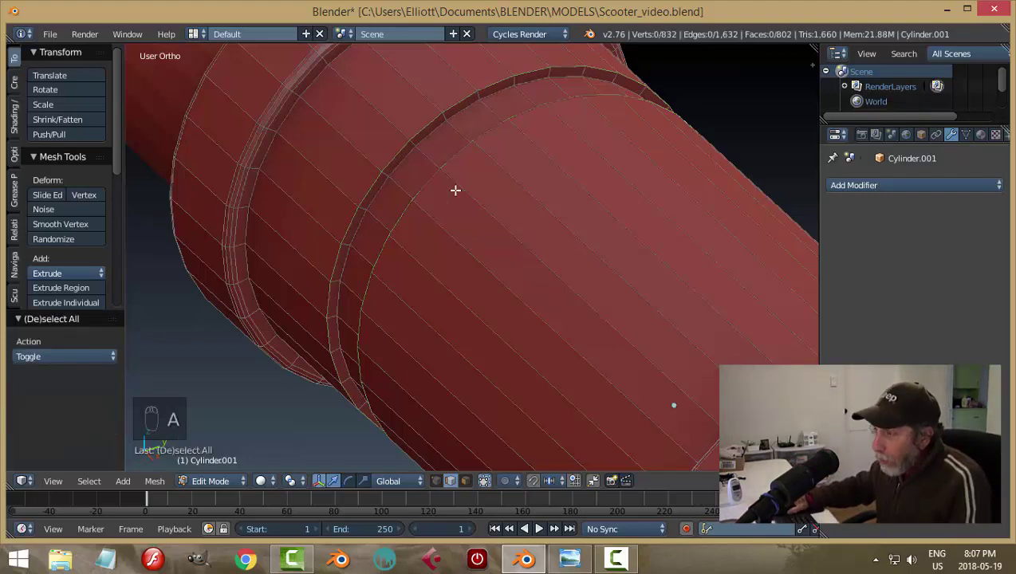
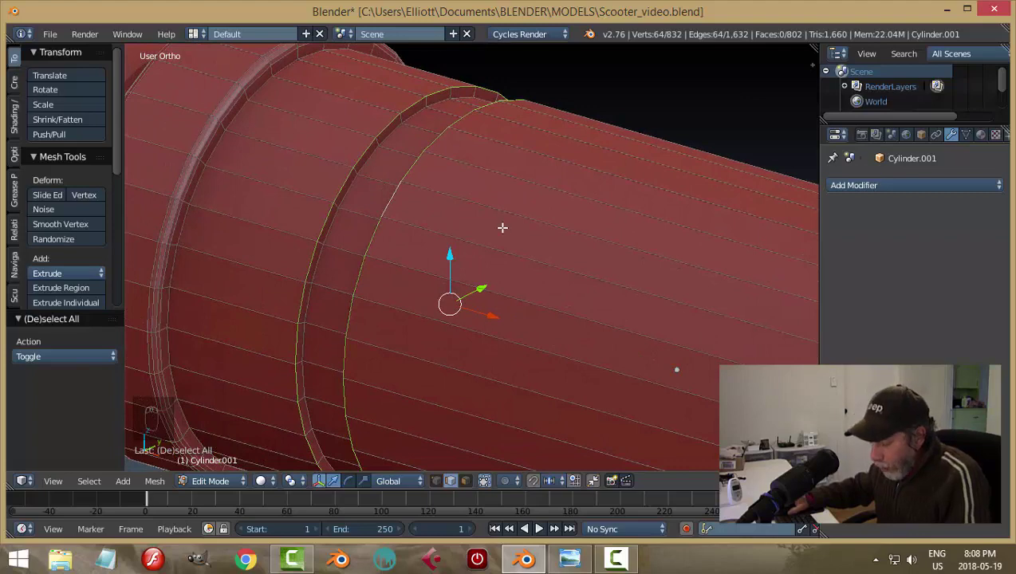
key("ctrl+b")
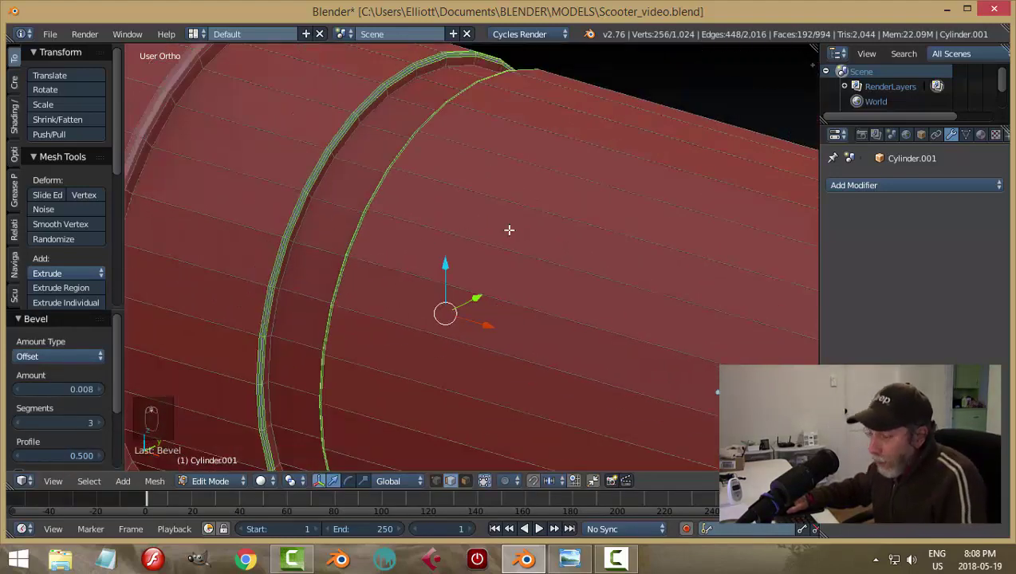
key("a")
key("Tab")
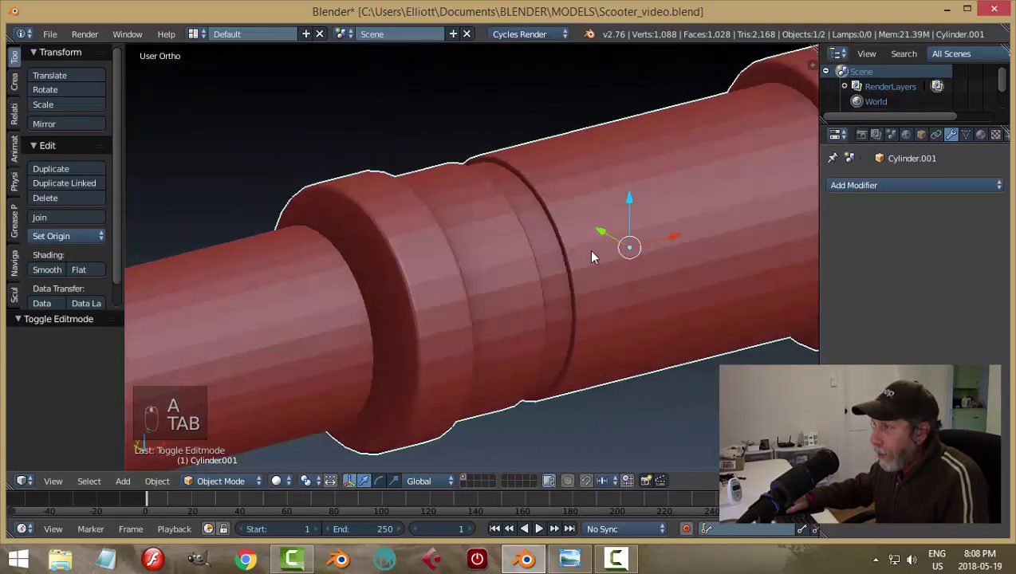
Step: Inspect the collar end and save the scooter file with Ctrl+S
left_click_drag(572, 259, 563, 556)
left_click_drag(434, 215, 409, 232)
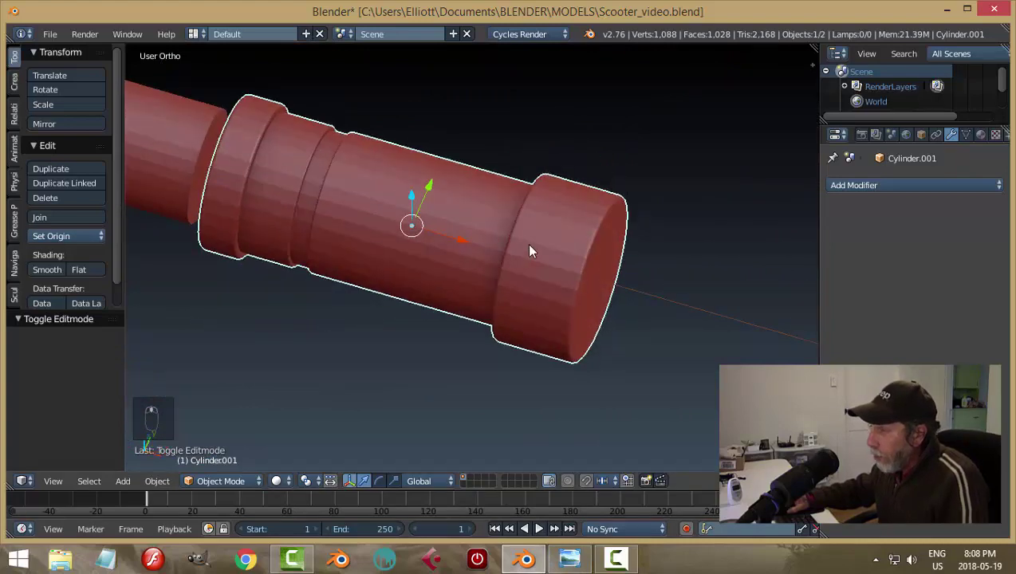
key("ctrl+s")
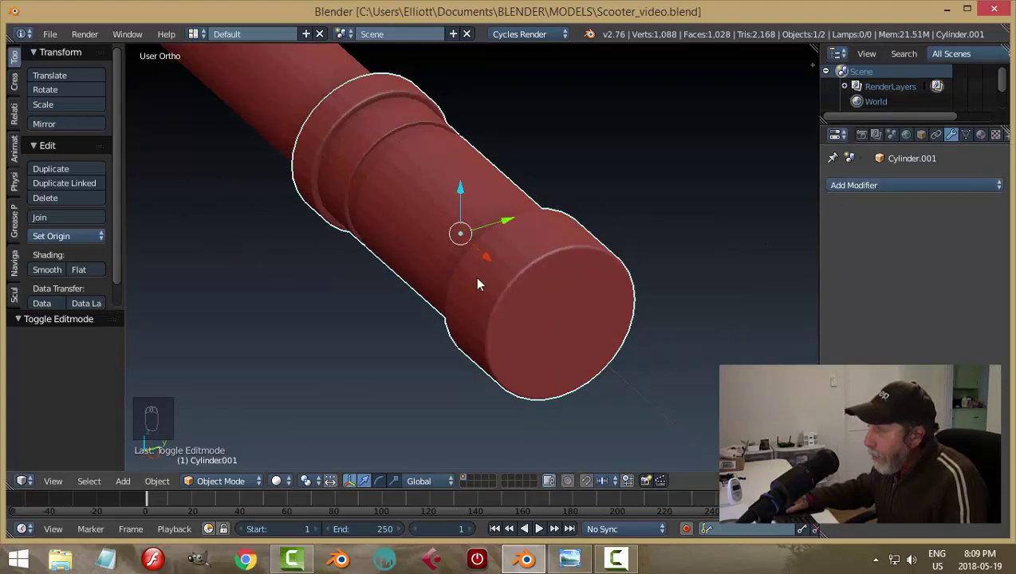
middle_click(501, 286)
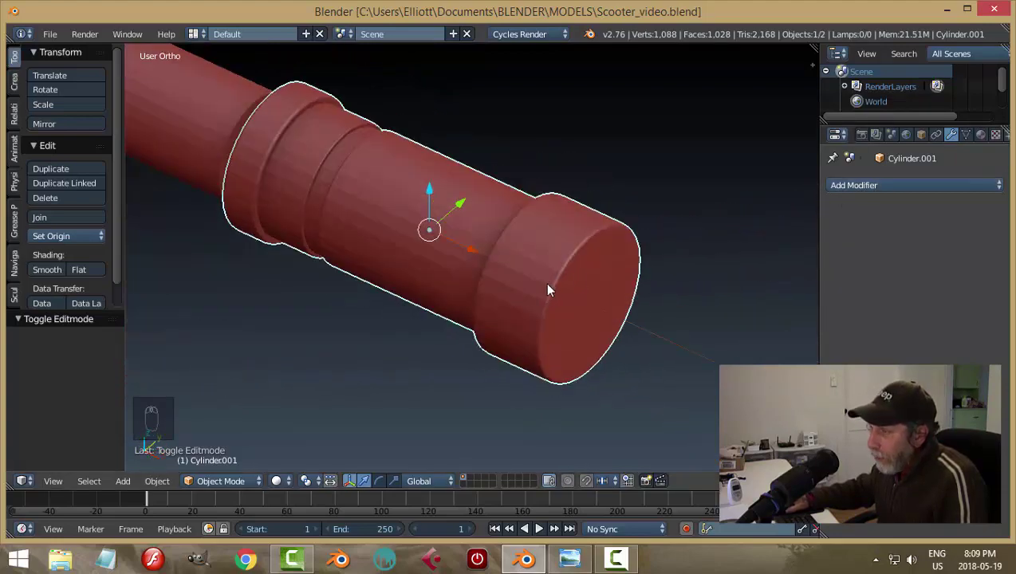
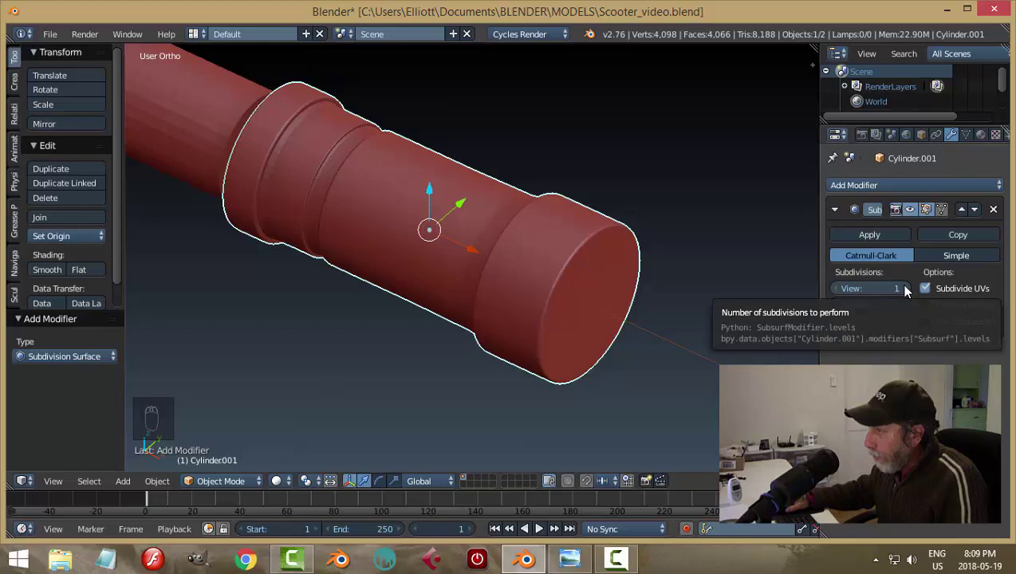
Step: Set the Subsurf viewport level to 2, shade the collar smooth, deselect all and view it from the side
left_click_drag(909, 292, 539, 302)
middle_click(541, 319)
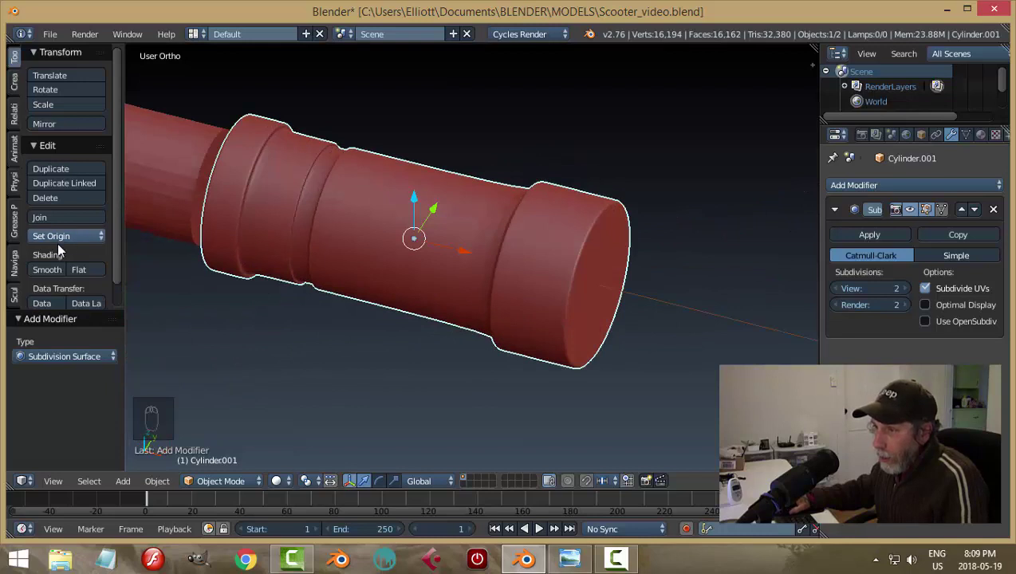
left_click_drag(123, 245, 51, 272)
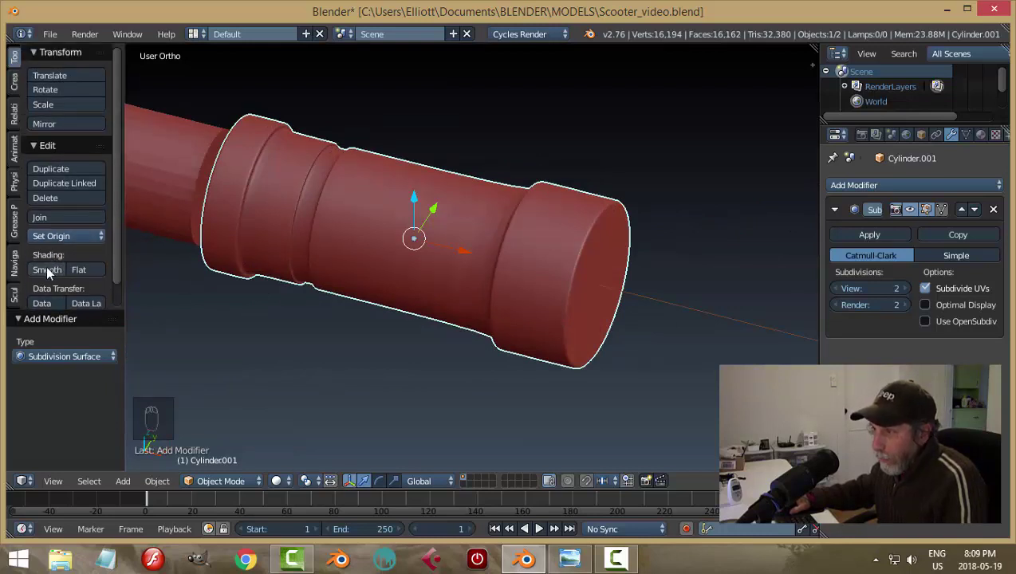
left_click_drag(50, 272, 652, 277)
key("a")
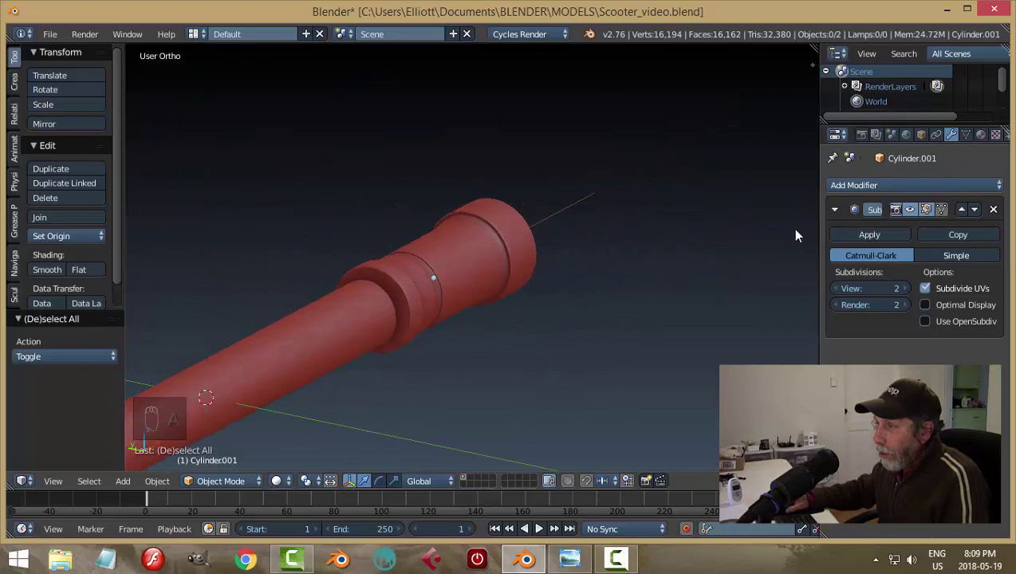
left_click_drag(536, 310, 530, 270)
middle_click(464, 285)
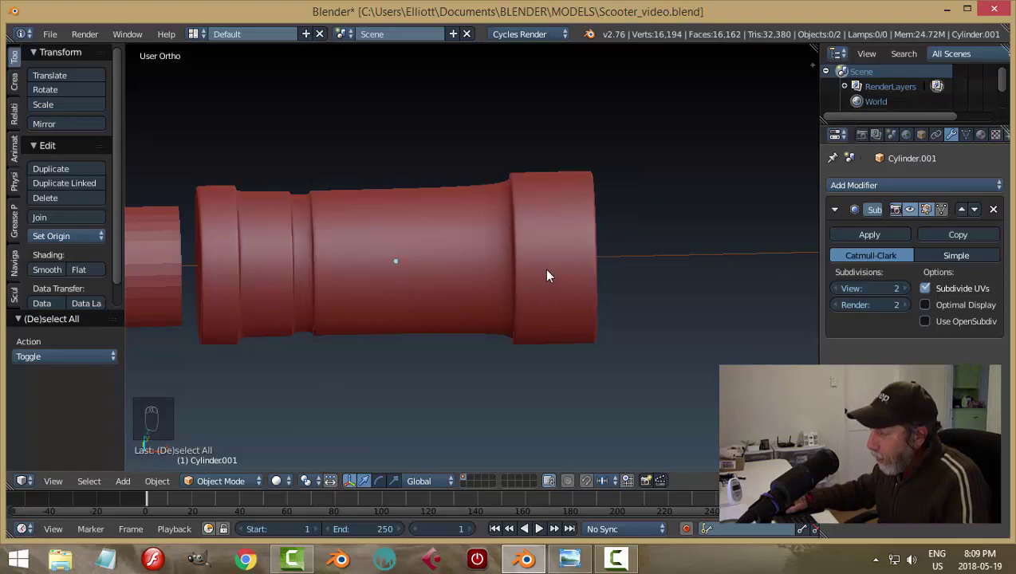
Step: Inspect the overly dense subdivided collar mesh and undo it back to its 1,024-vertex form
key("Tab")
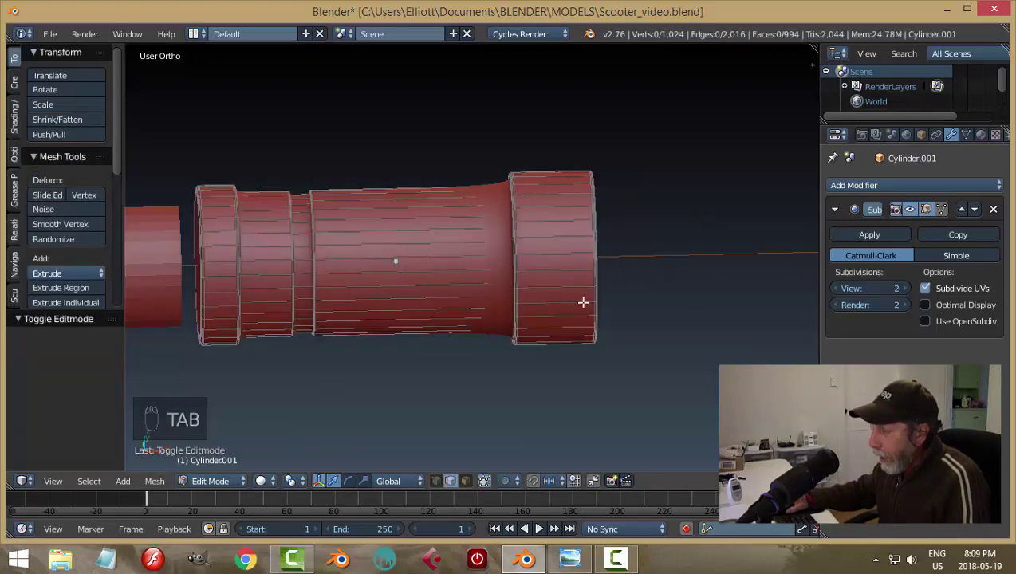
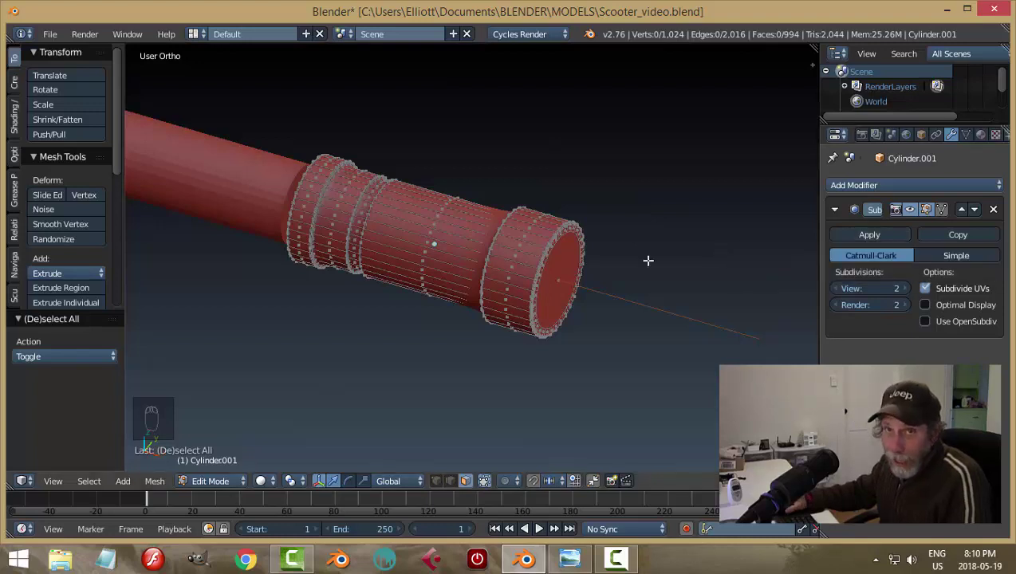
key("Tab")
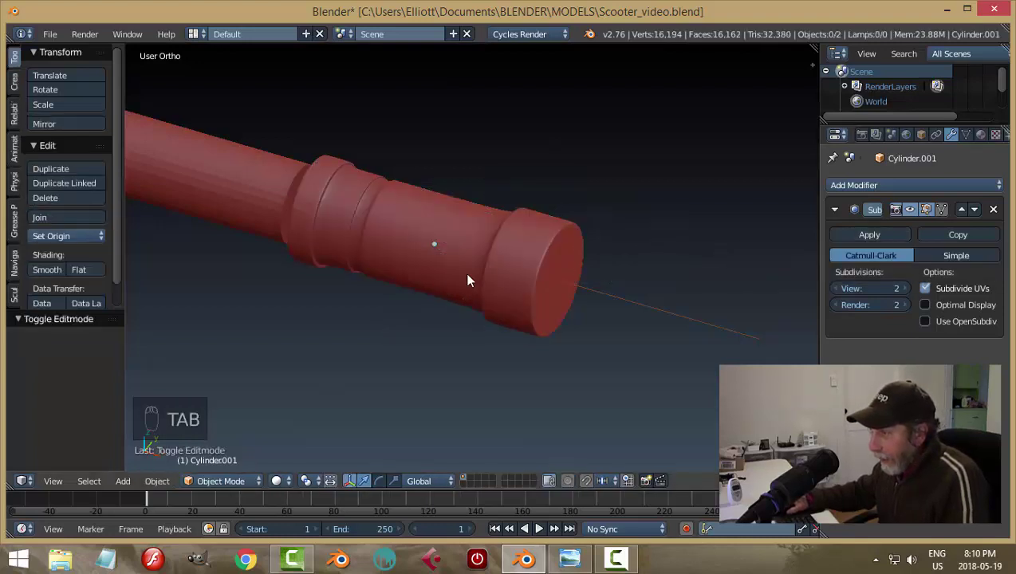
left_click_drag(844, 246, 545, 270)
key("Tab")
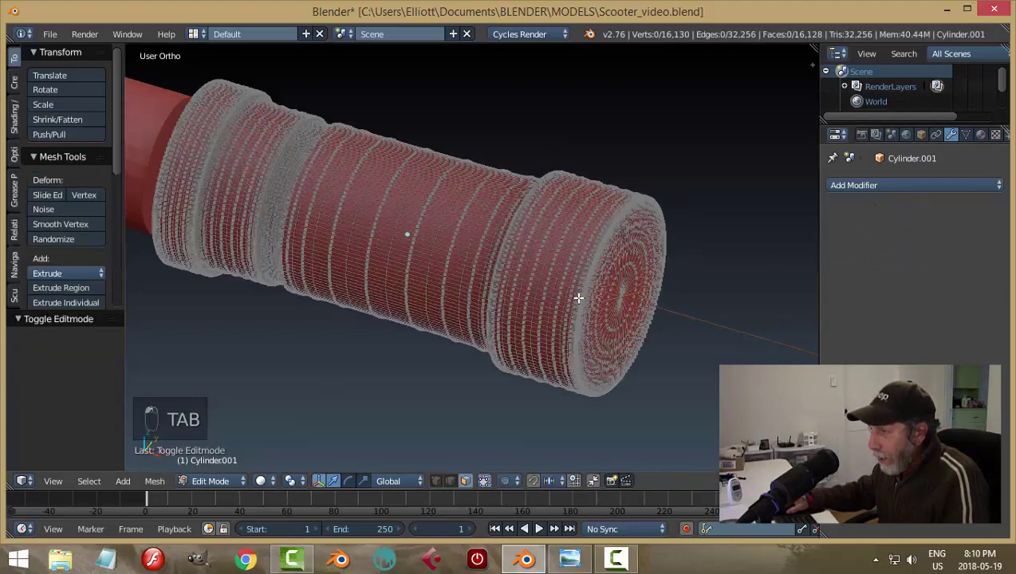
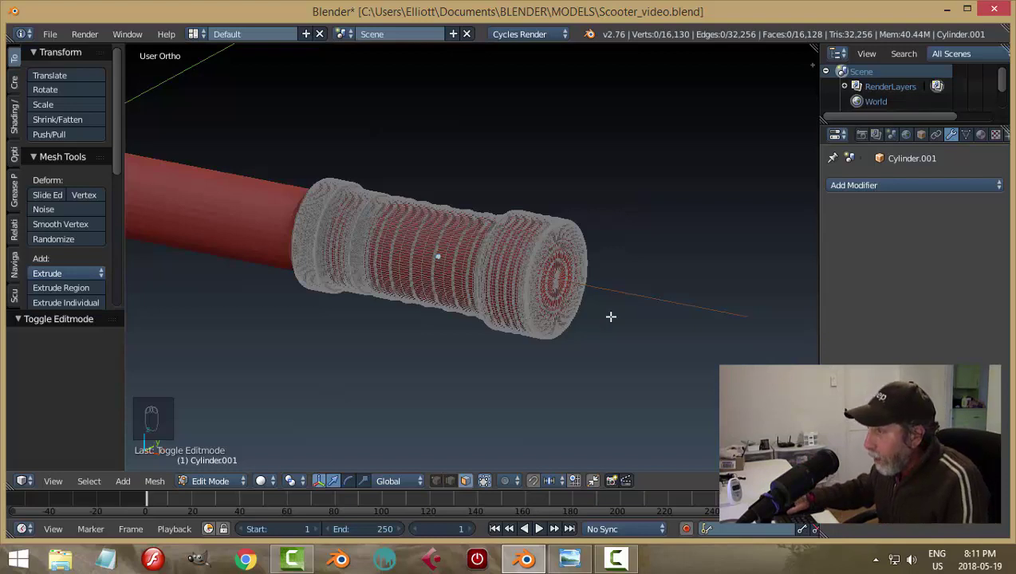
key("ctrl+z")
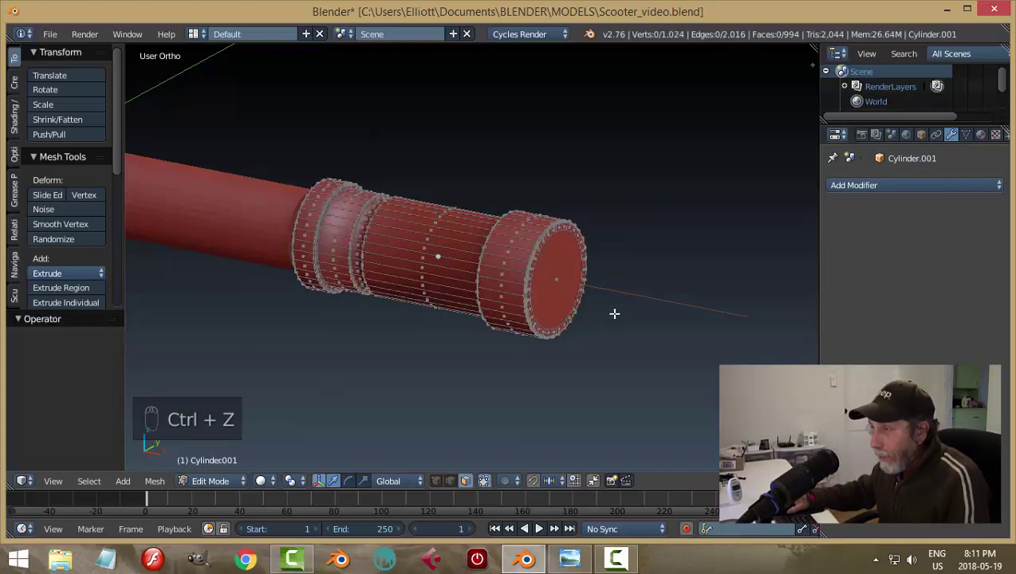
Step: Back in object mode, step through undos to restore the collar's level-2 subdivision surface smoothing
key("Tab")
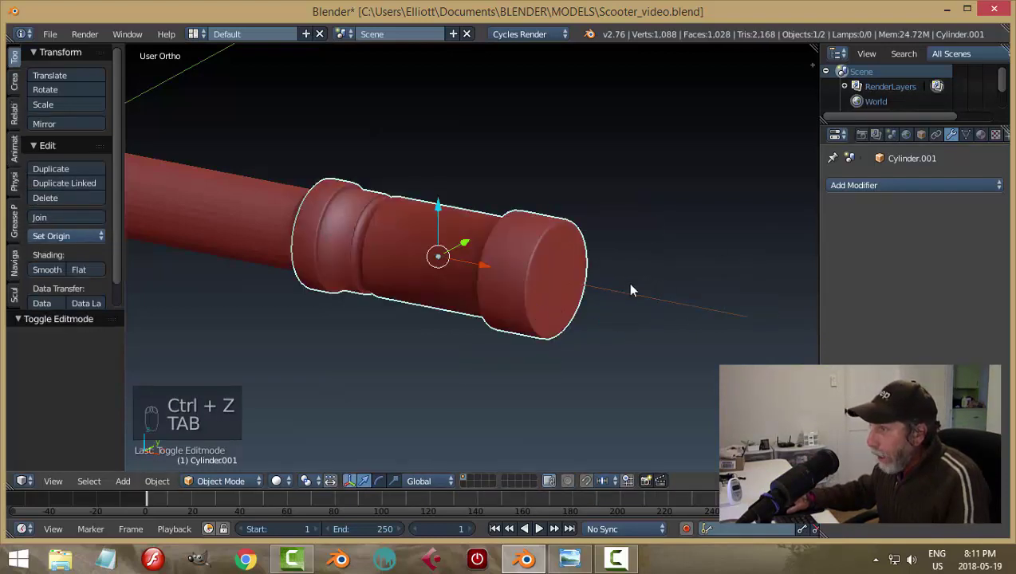
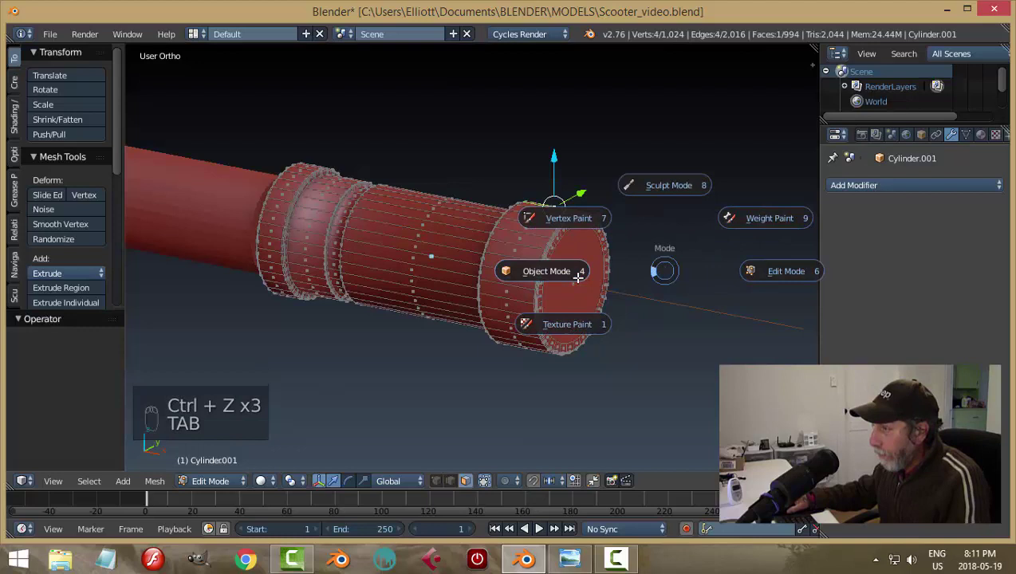
key("ctrl+z")
key("ctrl+z")
key("ctrl+z")
key("ctrl+z")
key("ctrl+z")
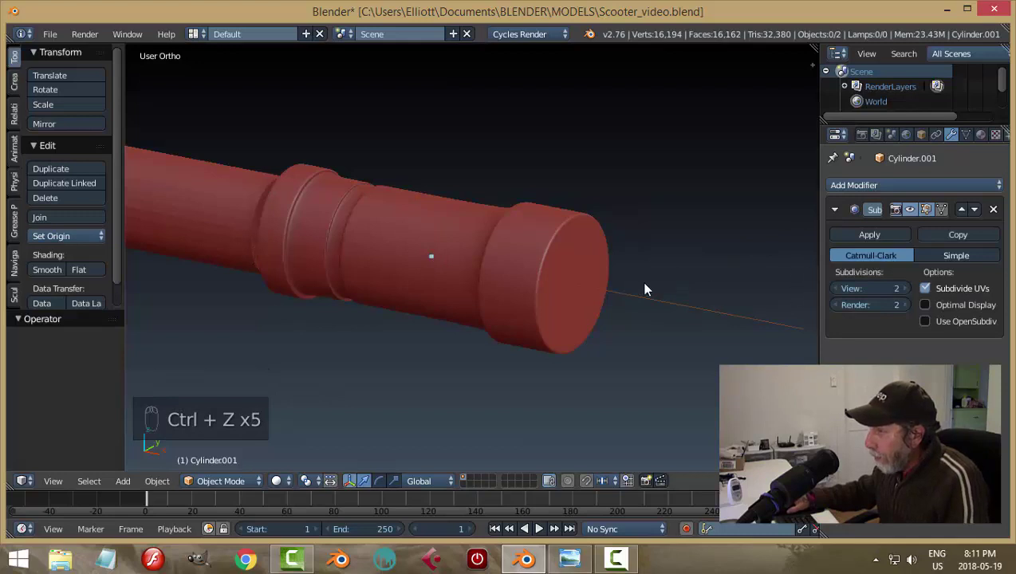
left_click_drag(913, 213, 501, 295)
middle_click(501, 295)
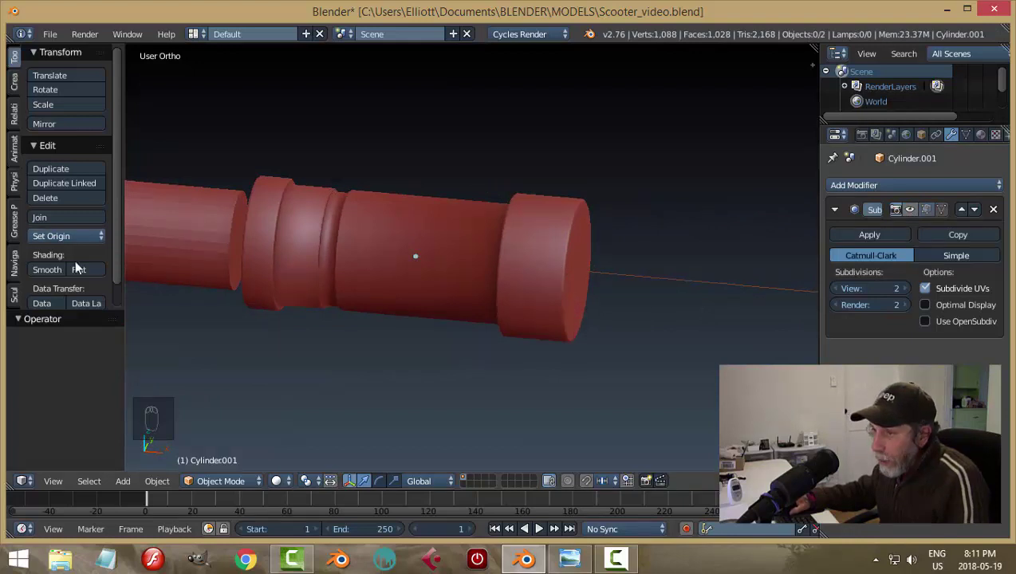
Step: Re-enable the modifier's viewport display and check the collar's loops in edit mode
left_click_drag(82, 270, 591, 304)
left_click_drag(591, 305, 914, 209)
left_click_drag(914, 210, 559, 298)
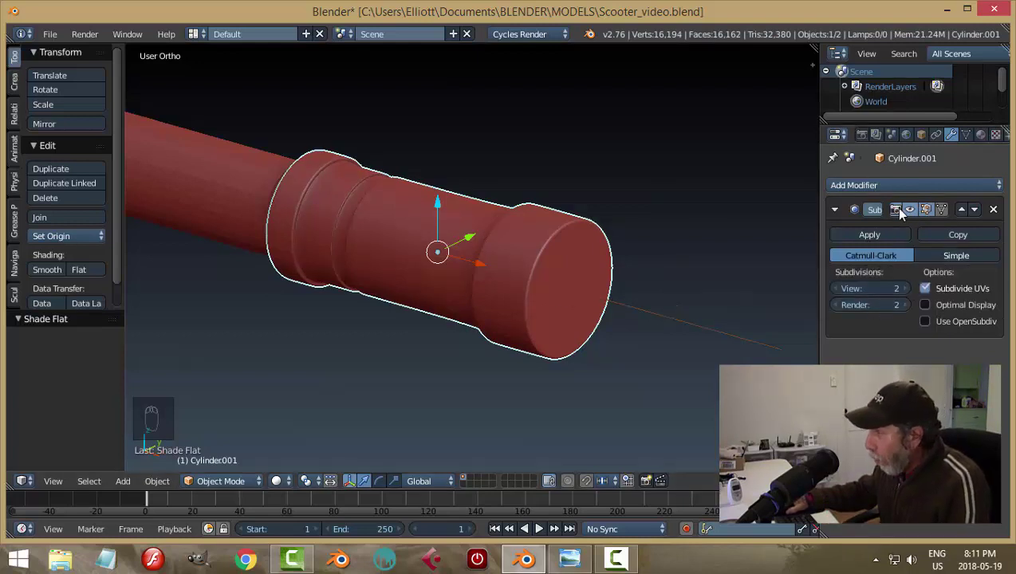
left_click_drag(914, 213, 914, 214)
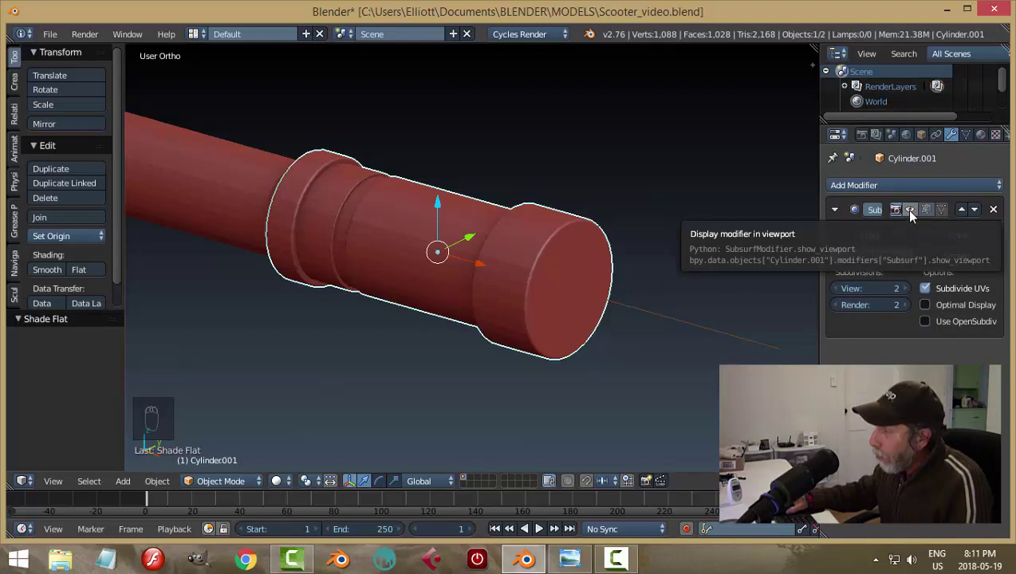
left_click_drag(914, 215, 613, 272)
left_click(50, 269)
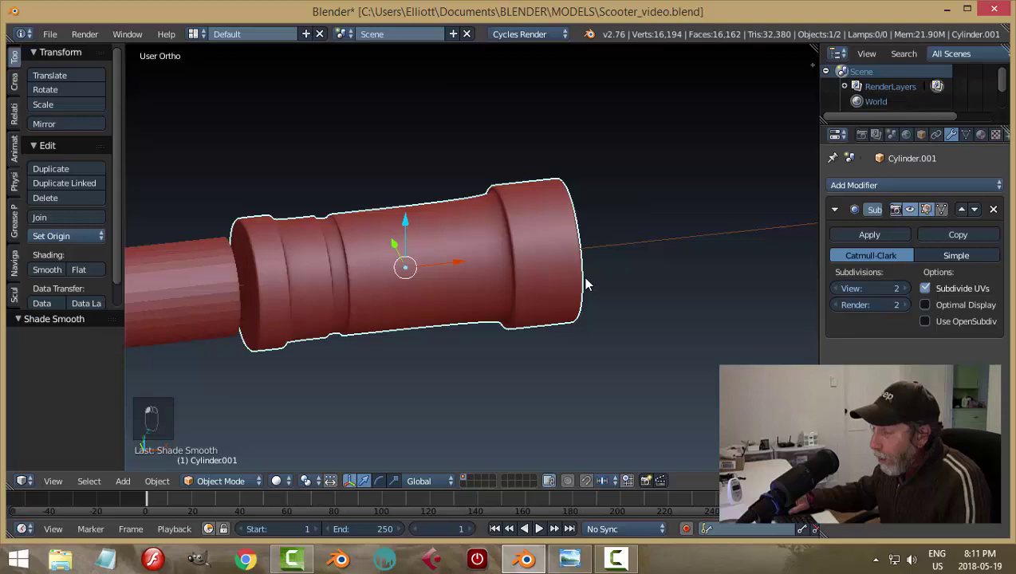
key("Tab")
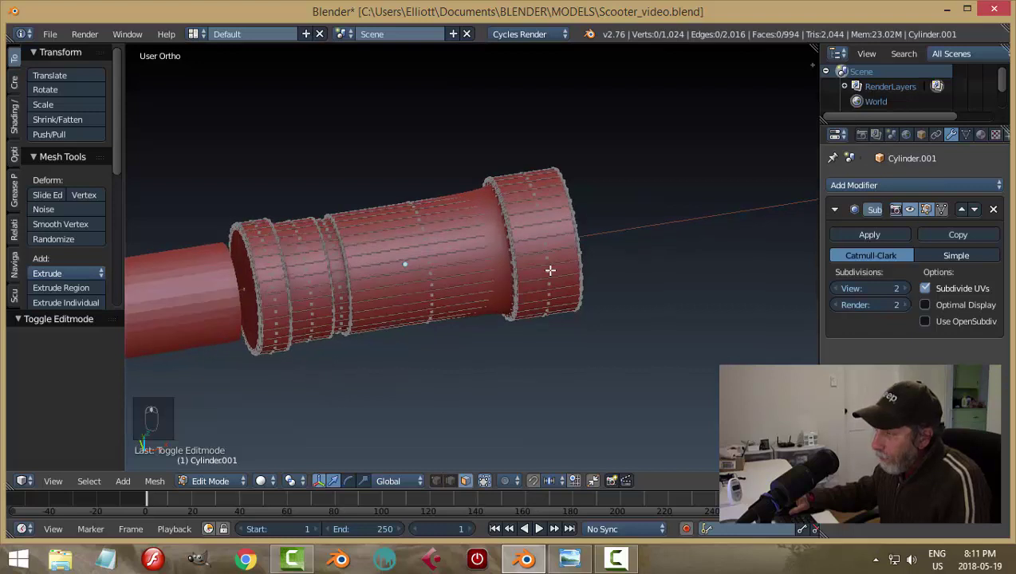
key("Tab")
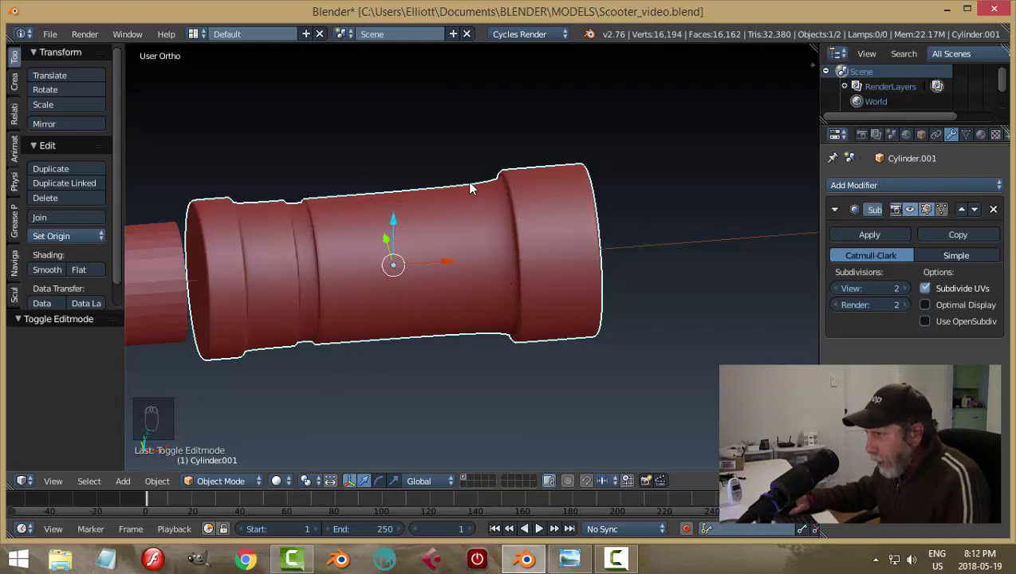
Step: Orbit and view the smoothed, rounded collar straight from the front with Numpad 1
key("KP_1")
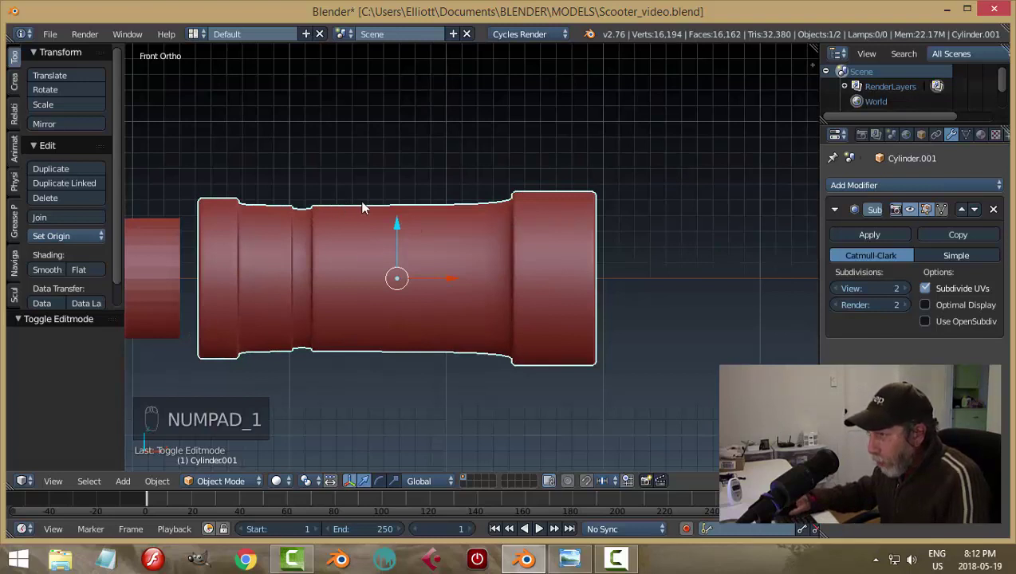
left_click_drag(915, 206, 581, 217)
left_click_drag(605, 276, 663, 304)
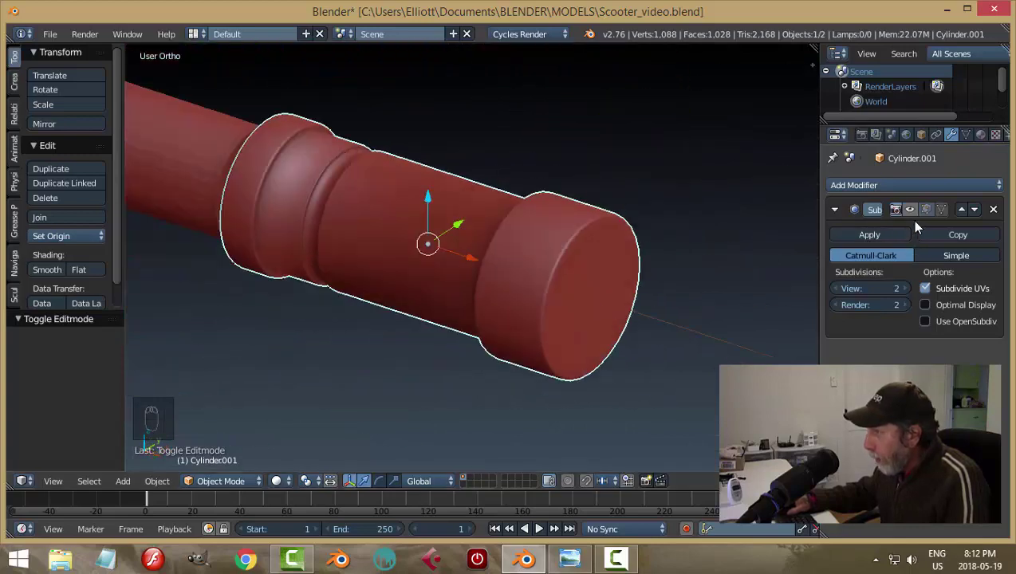
left_click_drag(919, 219, 591, 258)
key("KP_1")
middle_click(591, 258)
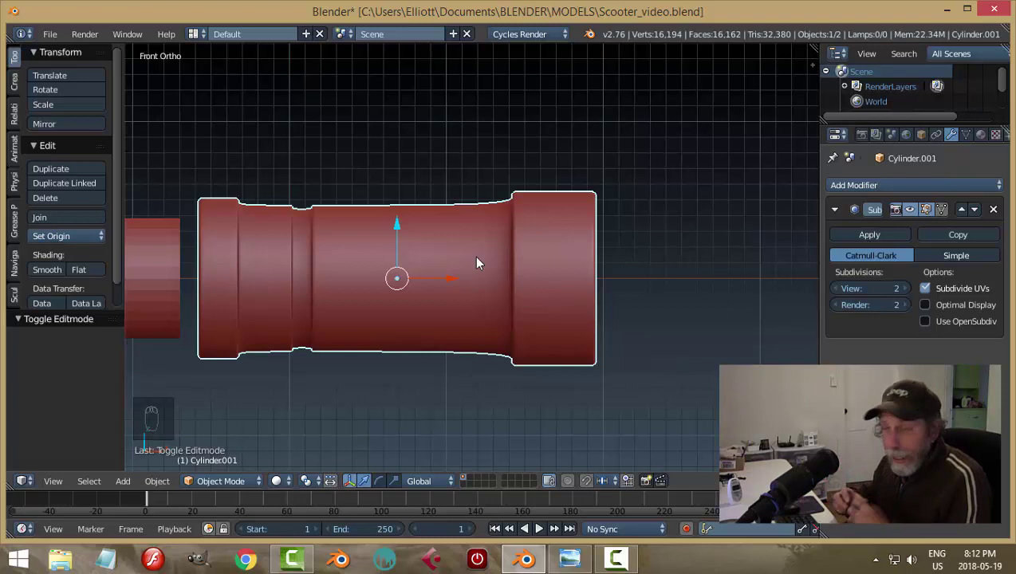
Step: Cut a new edge loop hugging the collar's end rim, viewed from the top, then return to object mode
key("Tab")
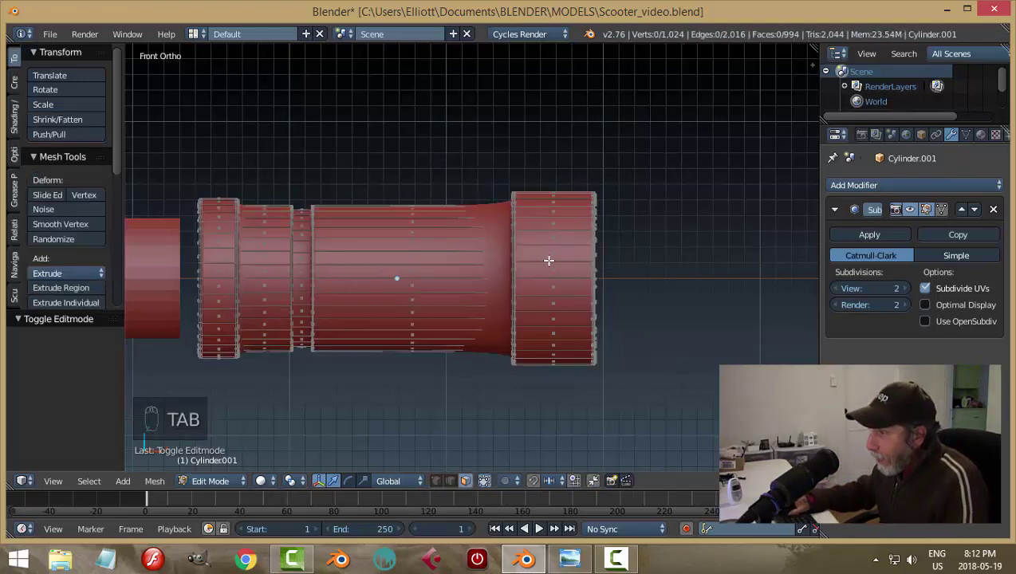
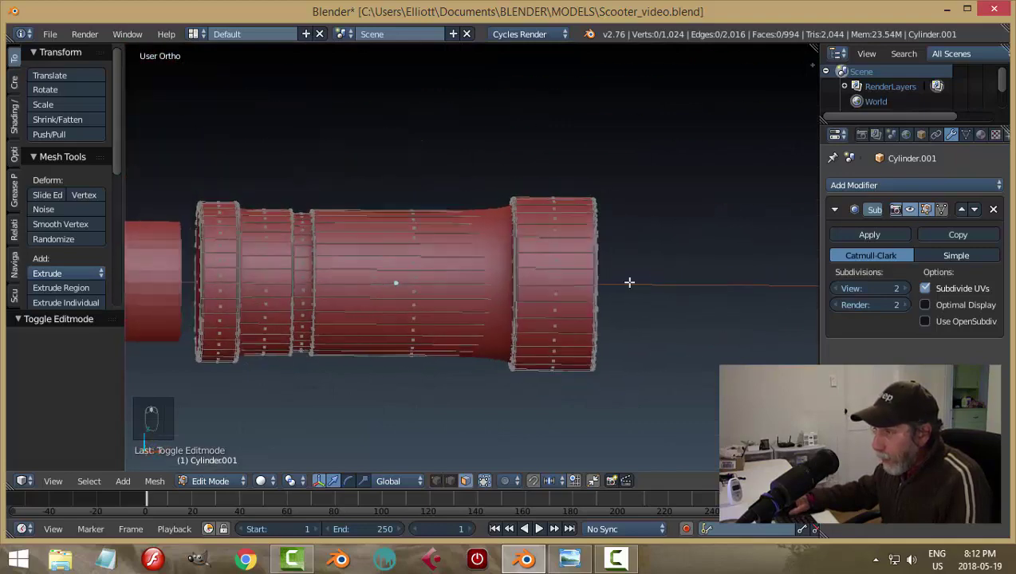
key("KP_7")
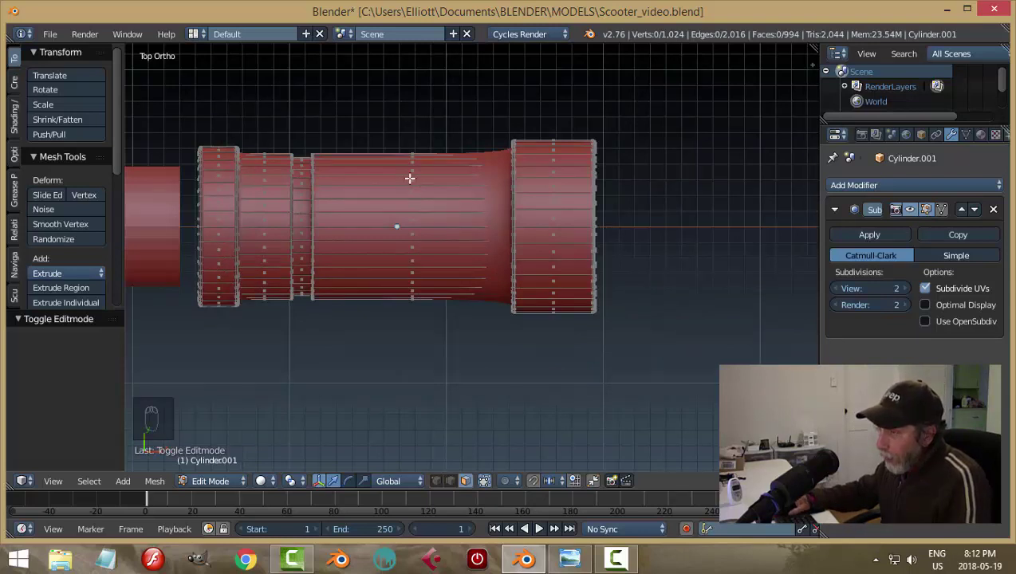
key("ctrl+r")
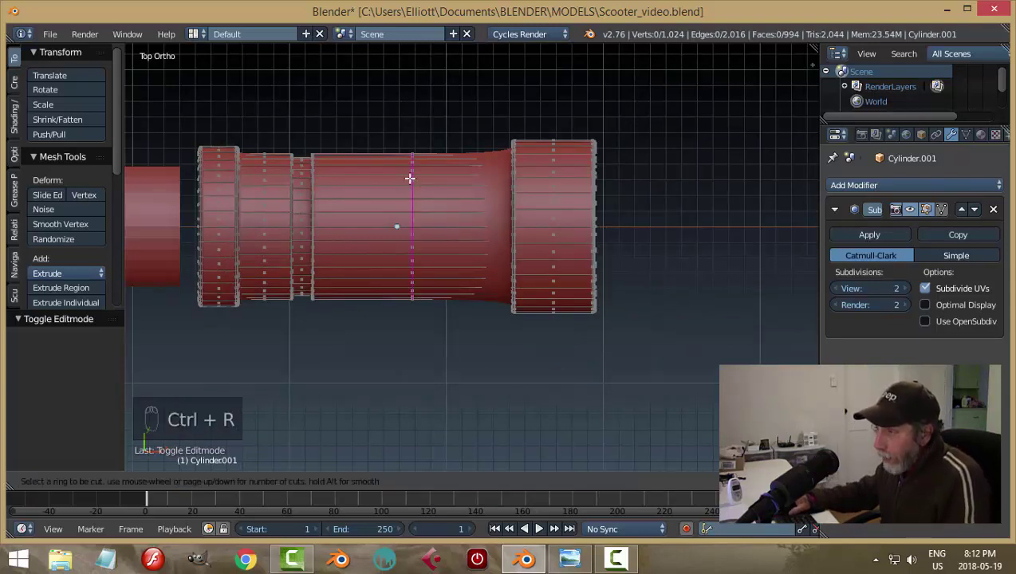
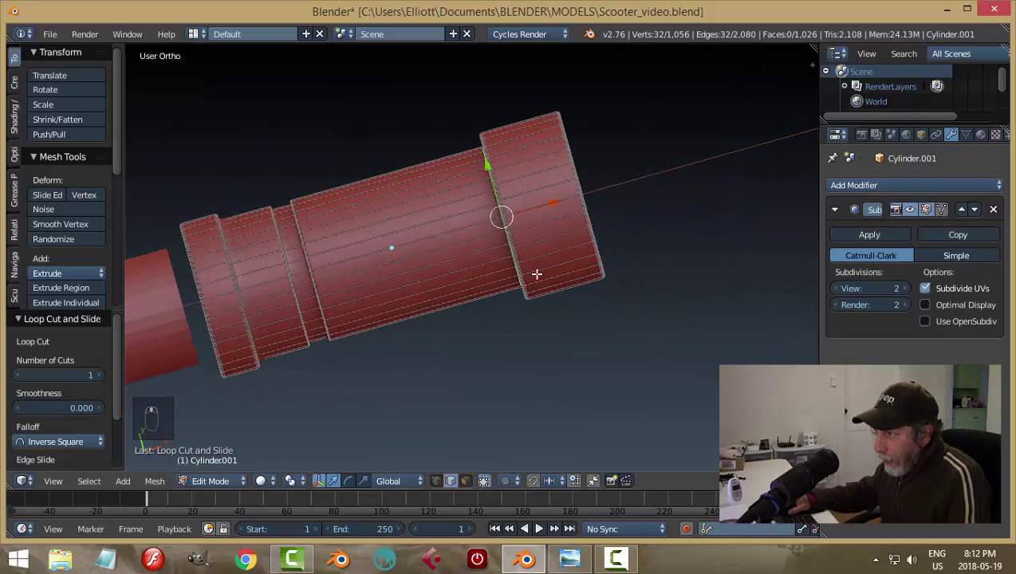
key("a")
key("Tab")
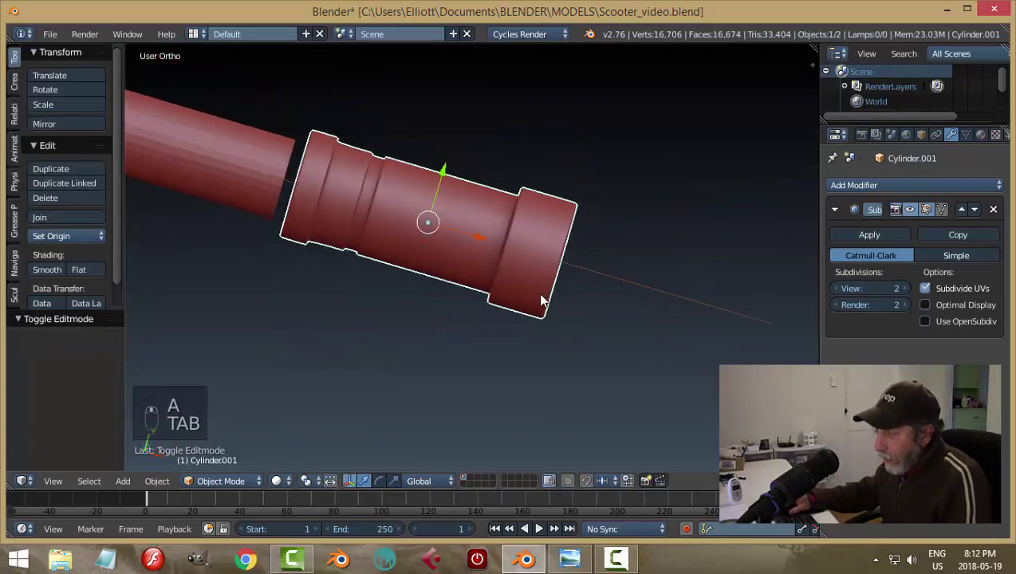
Step: Orbit and zoom onto the stem, select the collar and enter its mesh
key("a")
left_click_drag(490, 264, 540, 247)
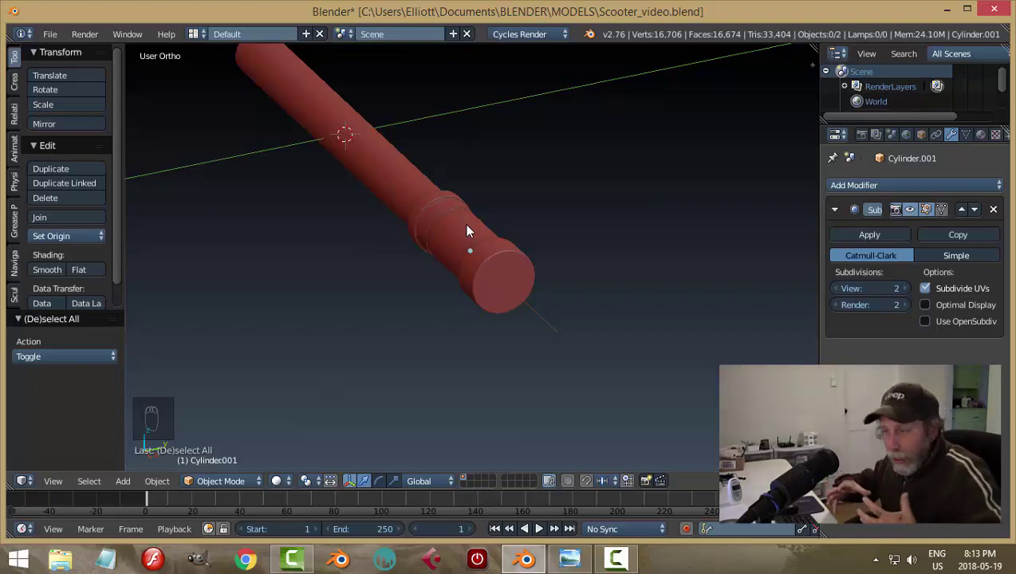
left_click_drag(446, 245, 578, 256)
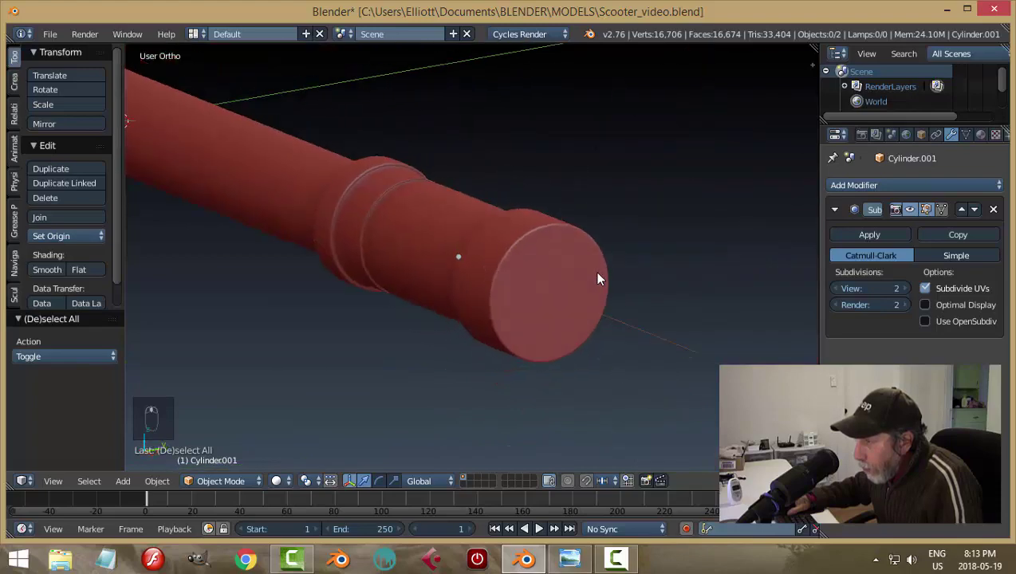
left_click(558, 293)
key("Tab")
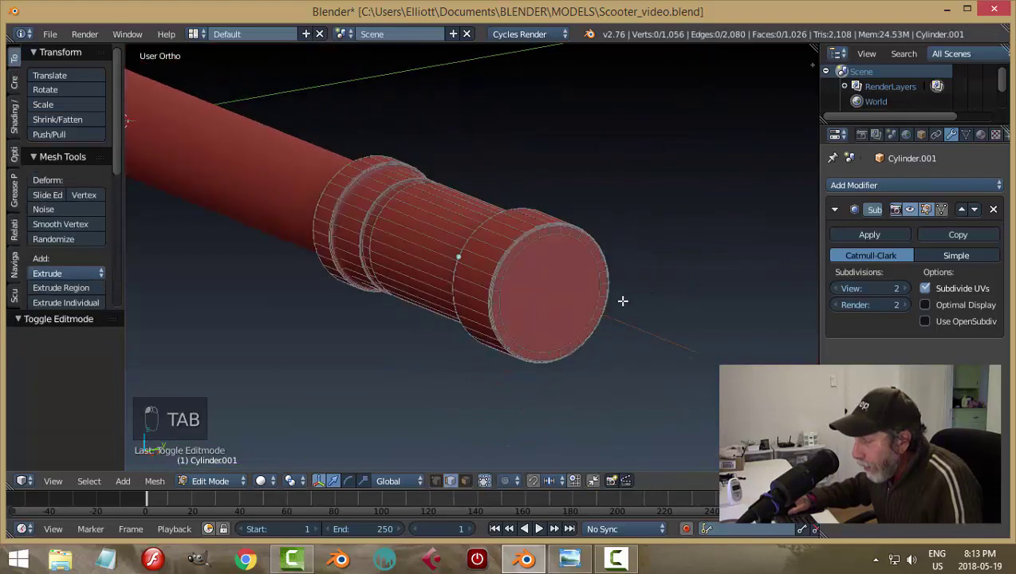
Step: Zoom closer to the collar's grooves and reopen its mesh for editing with nothing selected
key("Tab")
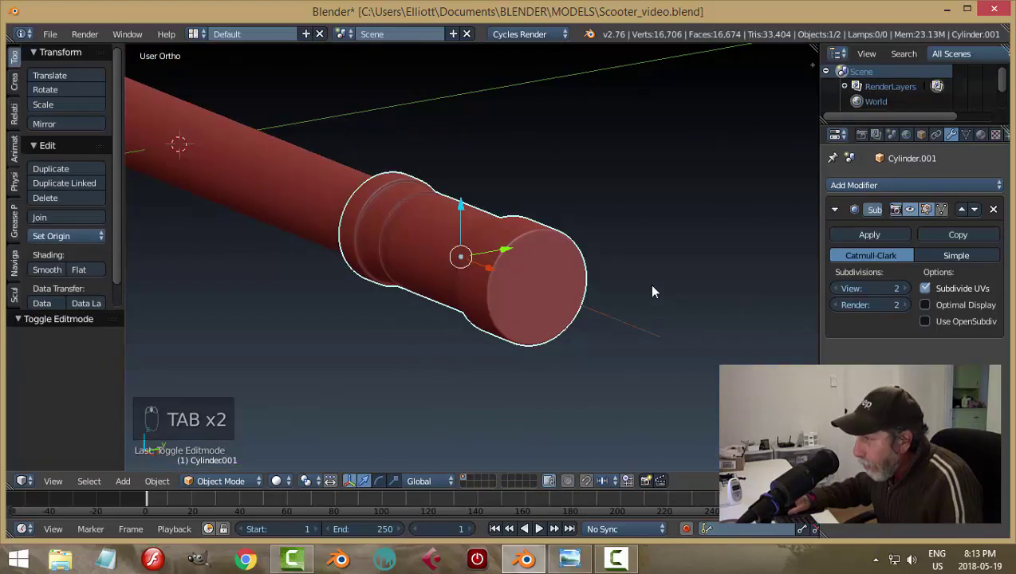
key("a")
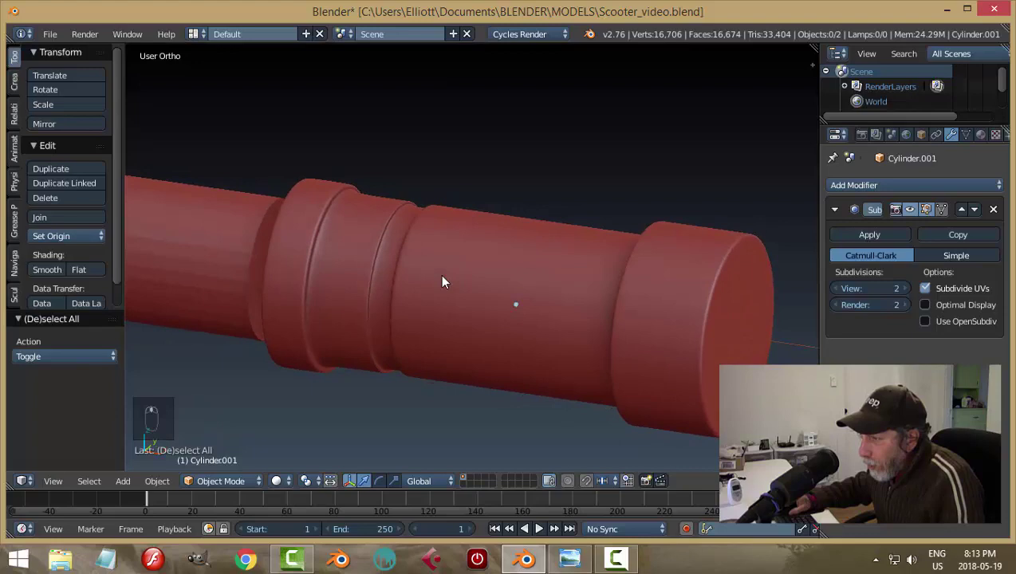
left_click_drag(532, 286, 681, 277)
key("Tab")
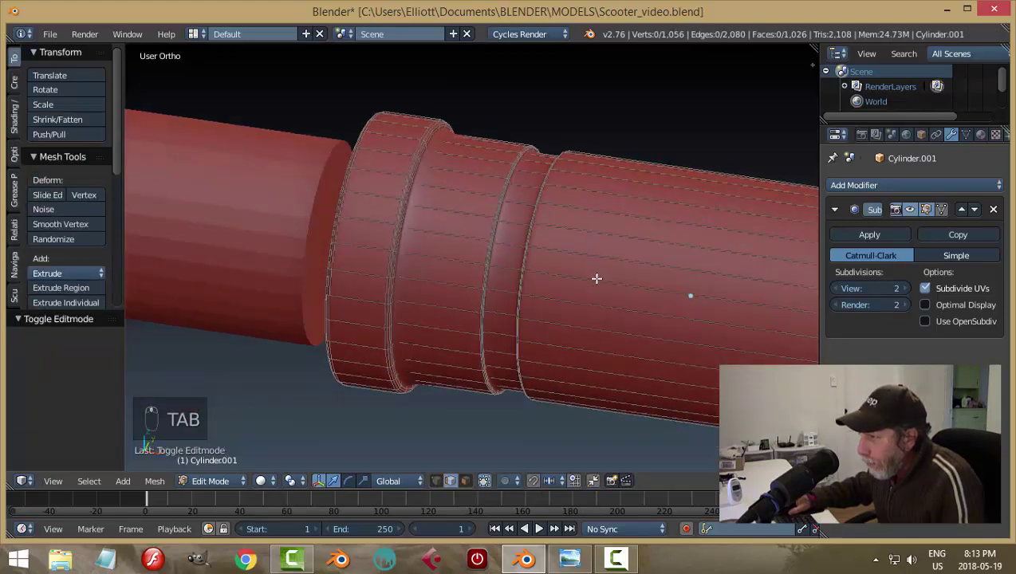
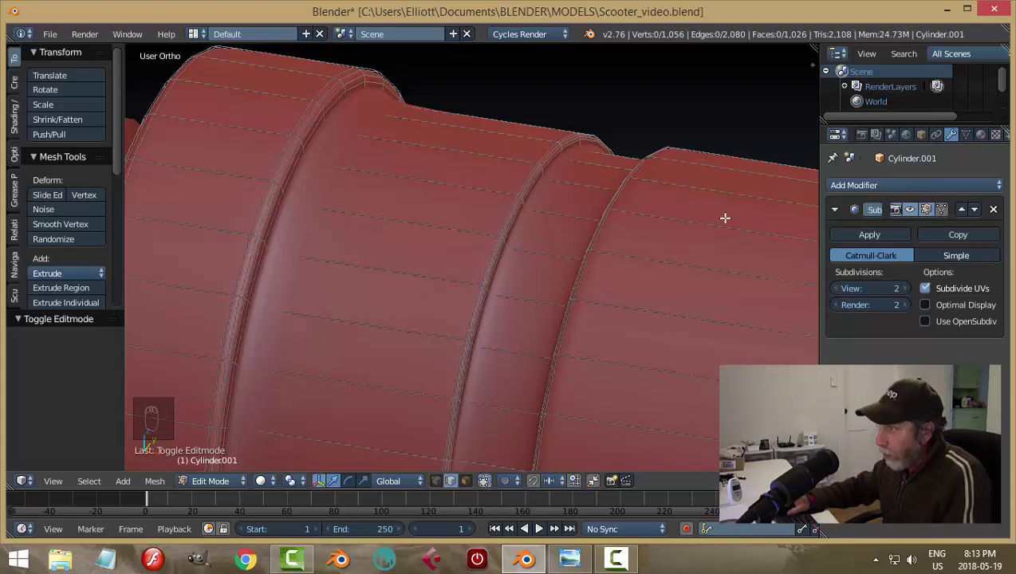
Step: Loop-cut beside the second groove and slide it tight to the ridge, then return to object mode
key("ctrl+r")
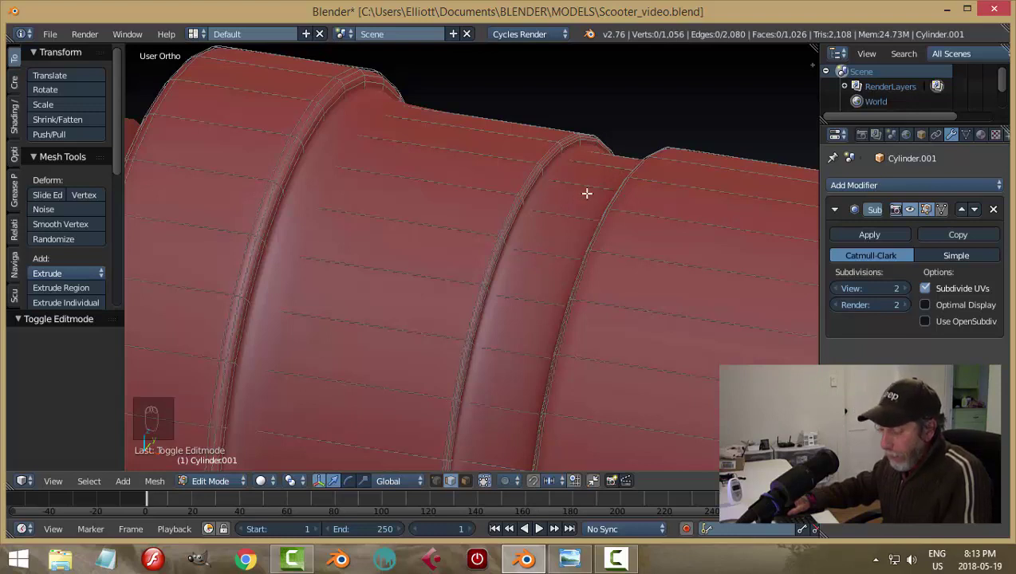
key("ctrl+r")
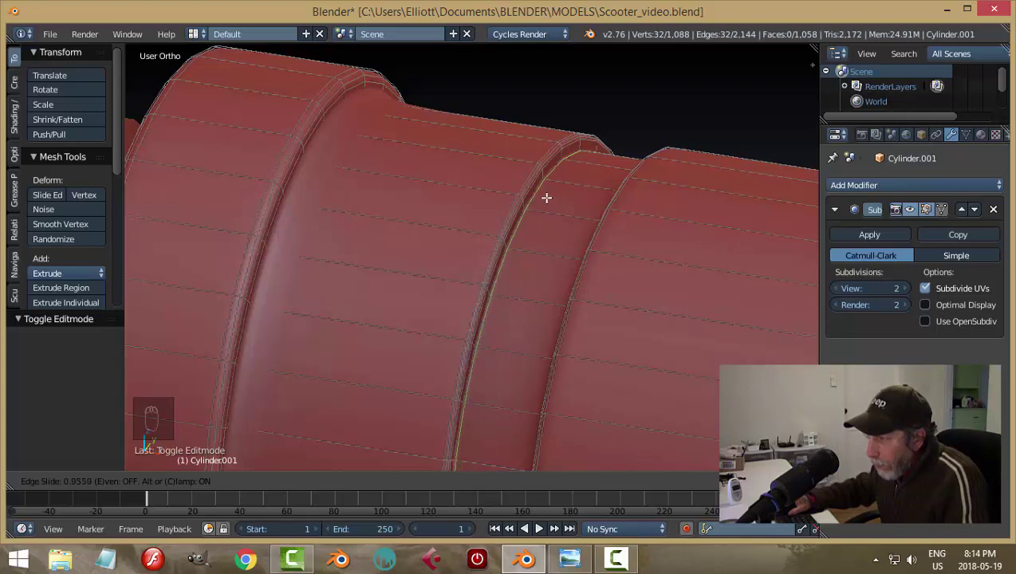
key("a")
Step: Orbit to inspect the collar's grooves and re-enter its mesh for editing
key("Tab")
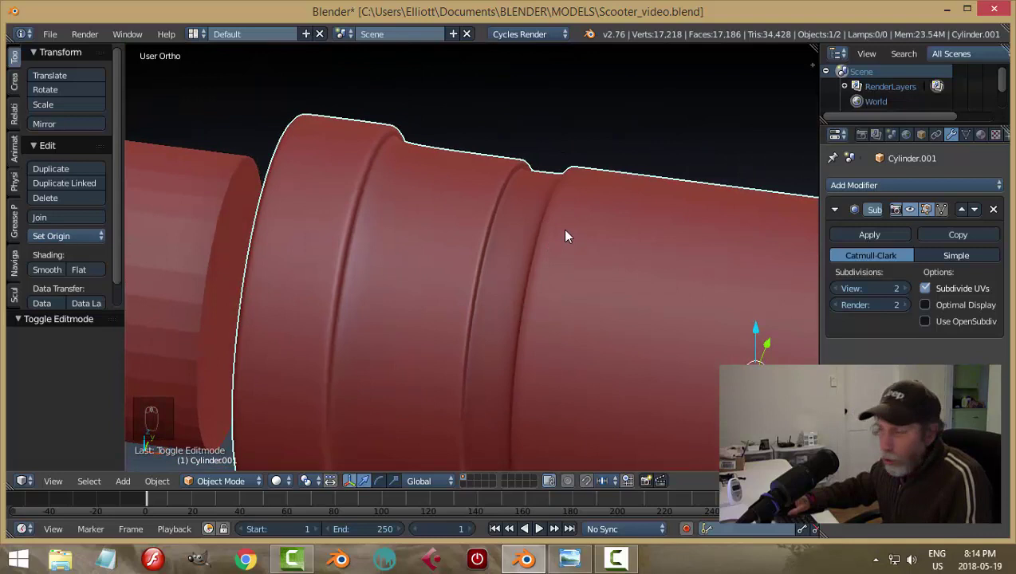
left_click_drag(518, 219, 404, 260)
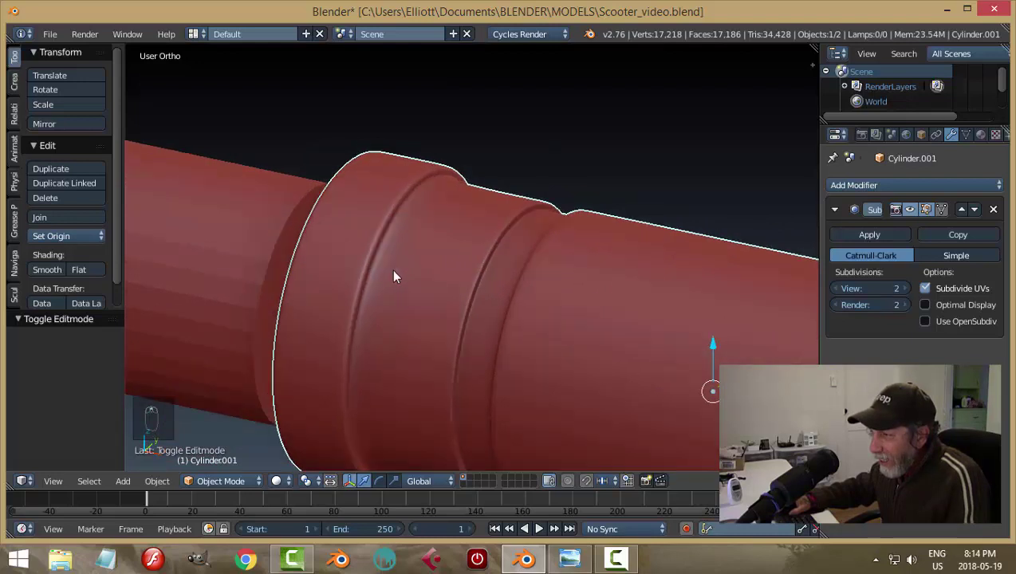
middle_click(405, 257)
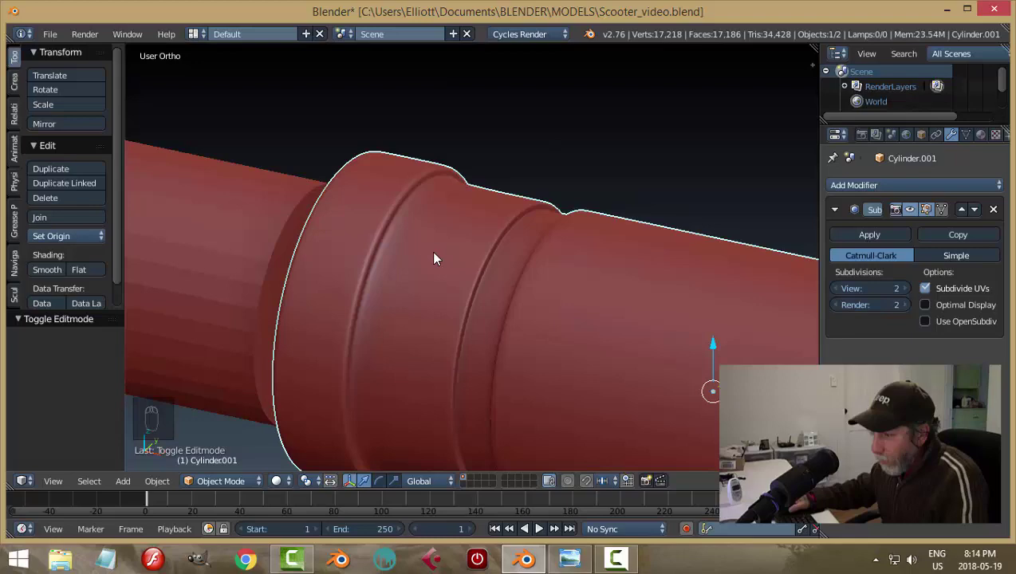
key("Tab")
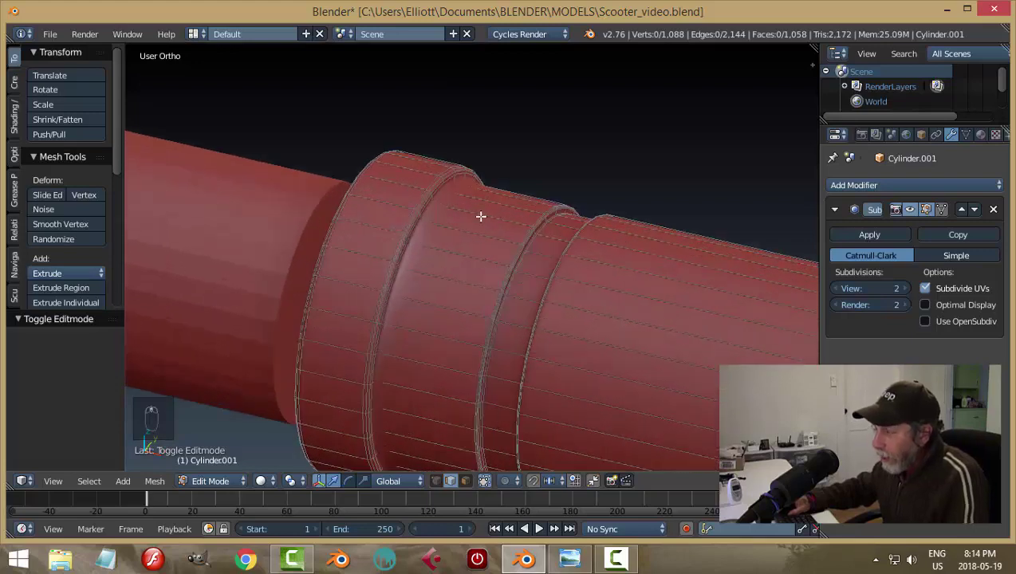
Step: Add a supporting edge loop slid close to the next groove ridge, then check it smoothed
key("ctrl+r")
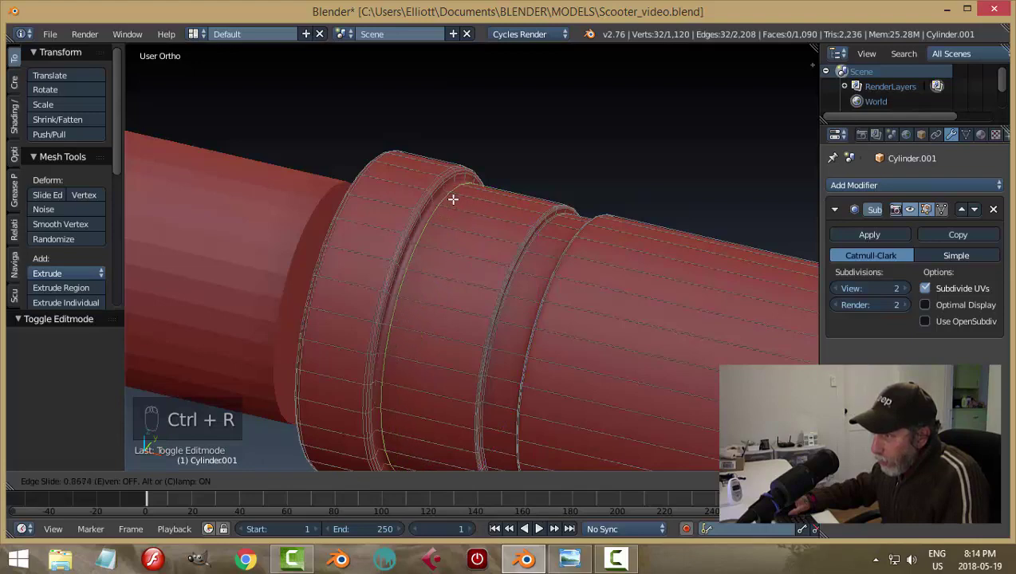
key("a")
key("Tab")
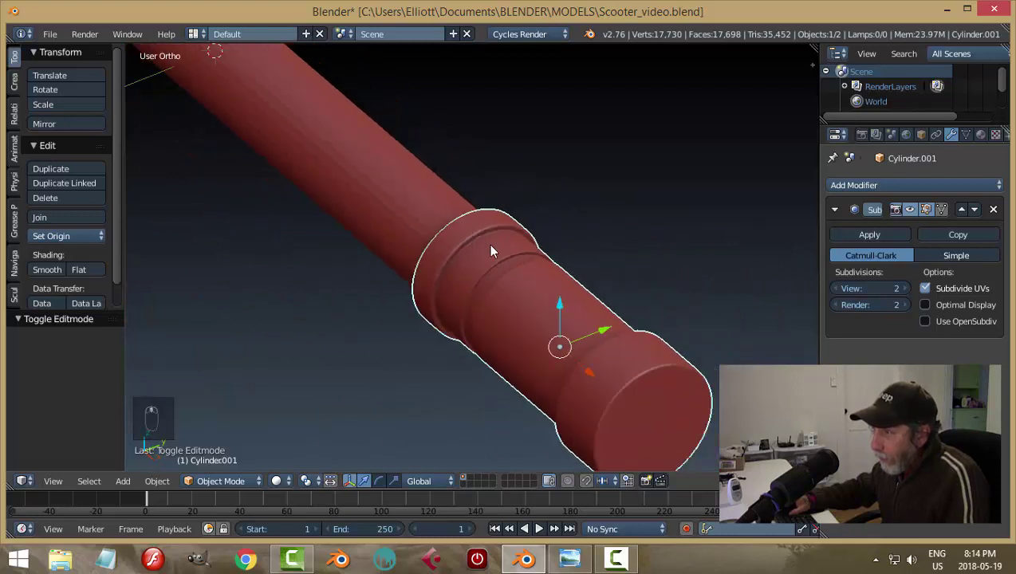
Step: Add a supporting edge loop beside another collar groove and check it in object mode
key("a")
middle_click(575, 271)
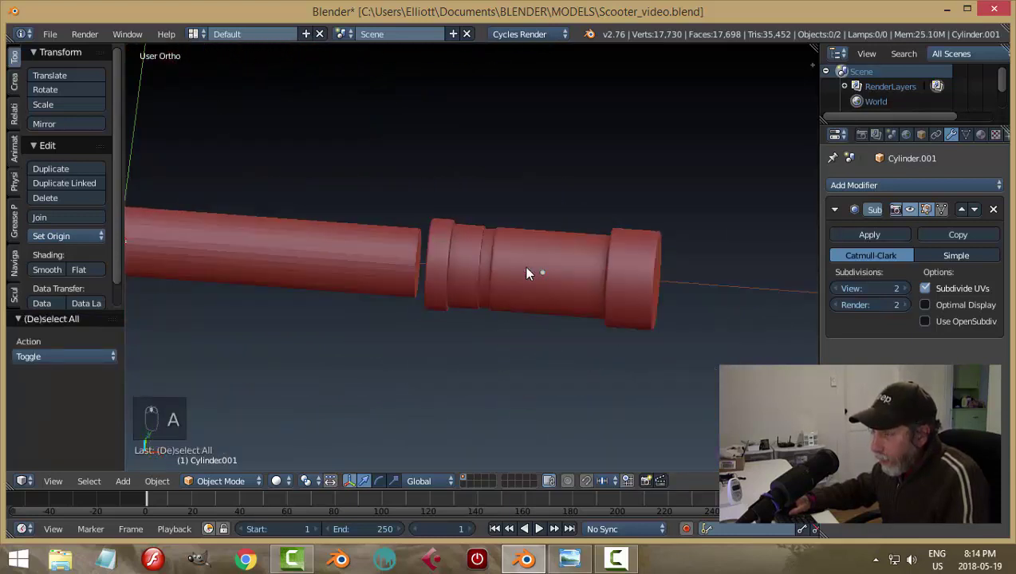
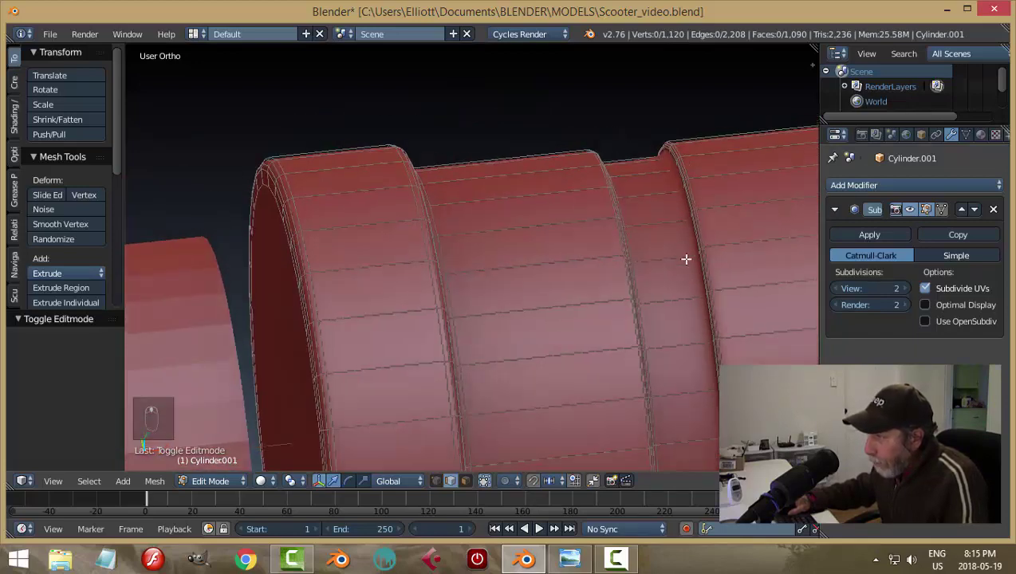
key("ctrl+r")
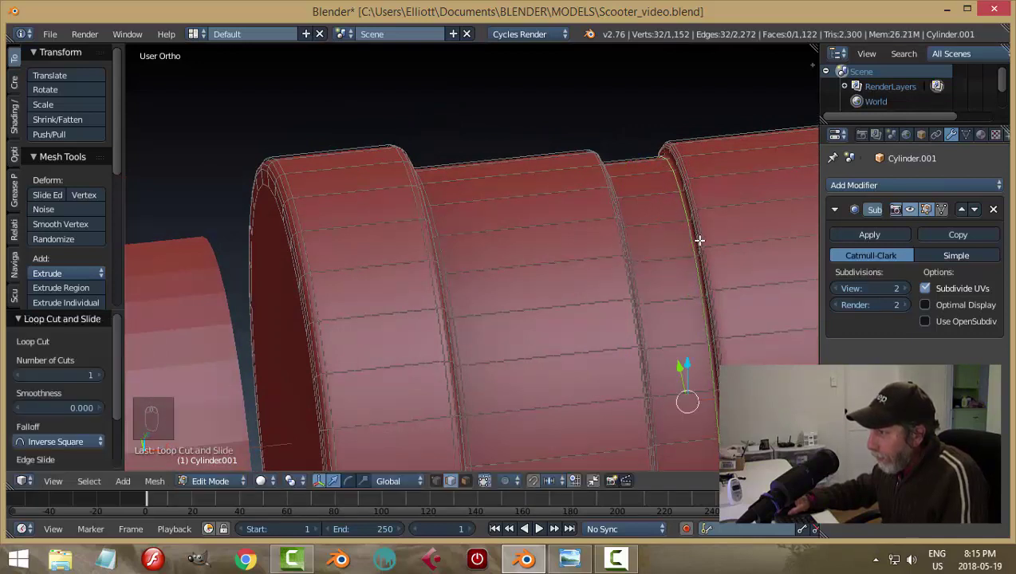
key("a")
key("Tab")
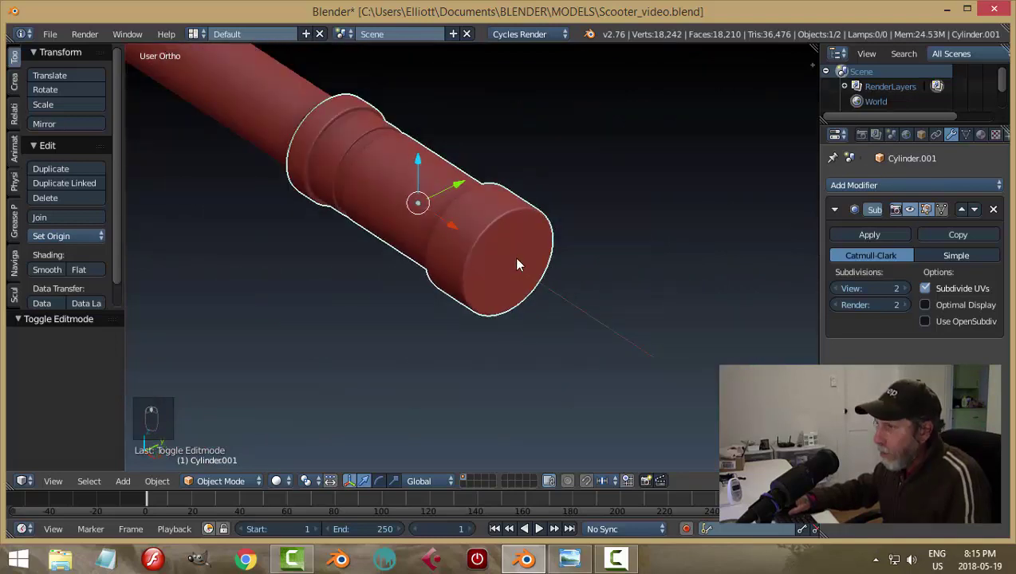
Step: Add an edge loop beside the next groove so its ridge stays sharp, then view the result
key("a")
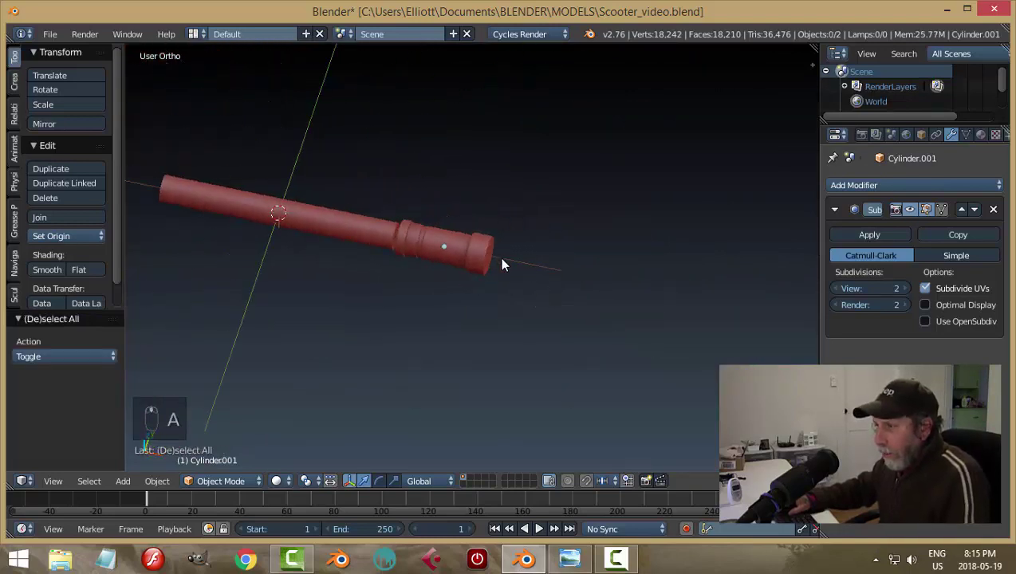
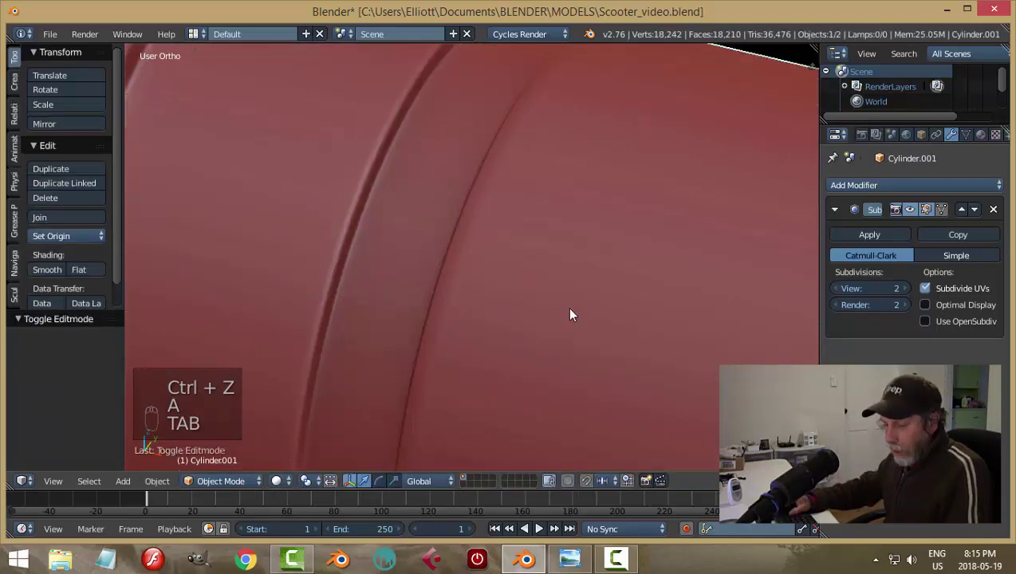
key("a")
key("Tab")
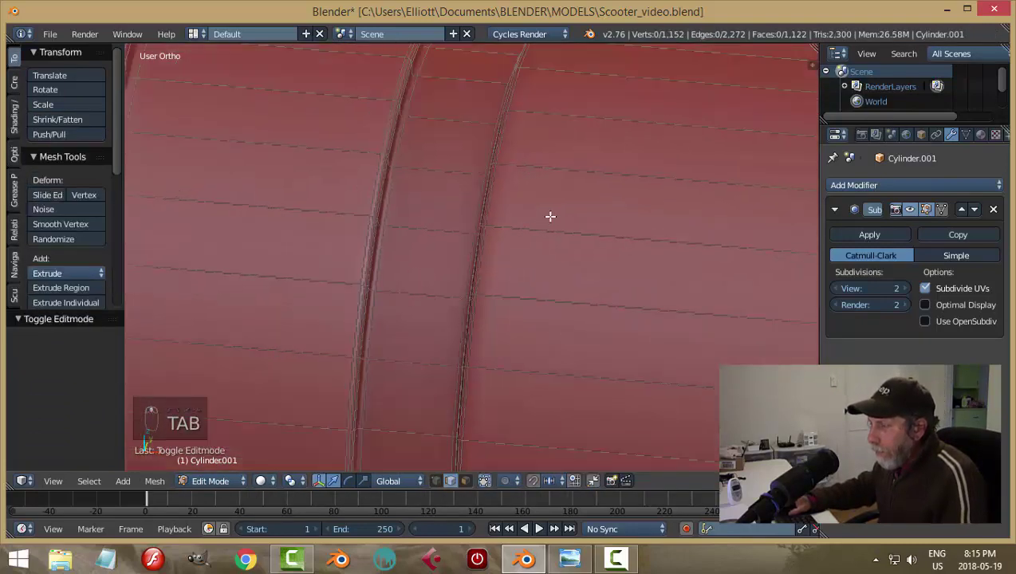
key("ctrl+r")
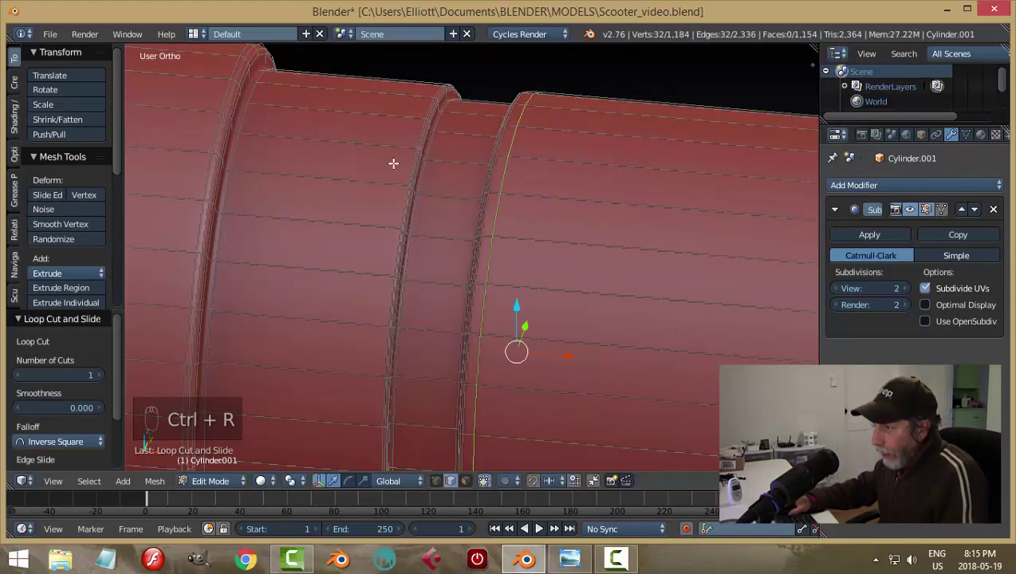
key("a")
key("Tab")
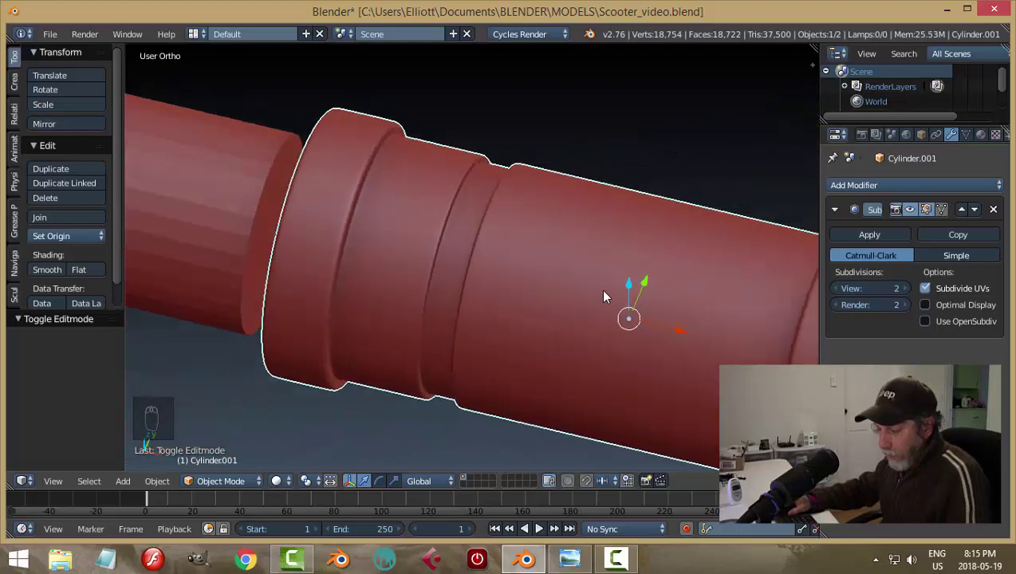
Step: Save, orbit to view the stem end-on, shrink the collar slightly and save again
key("a")
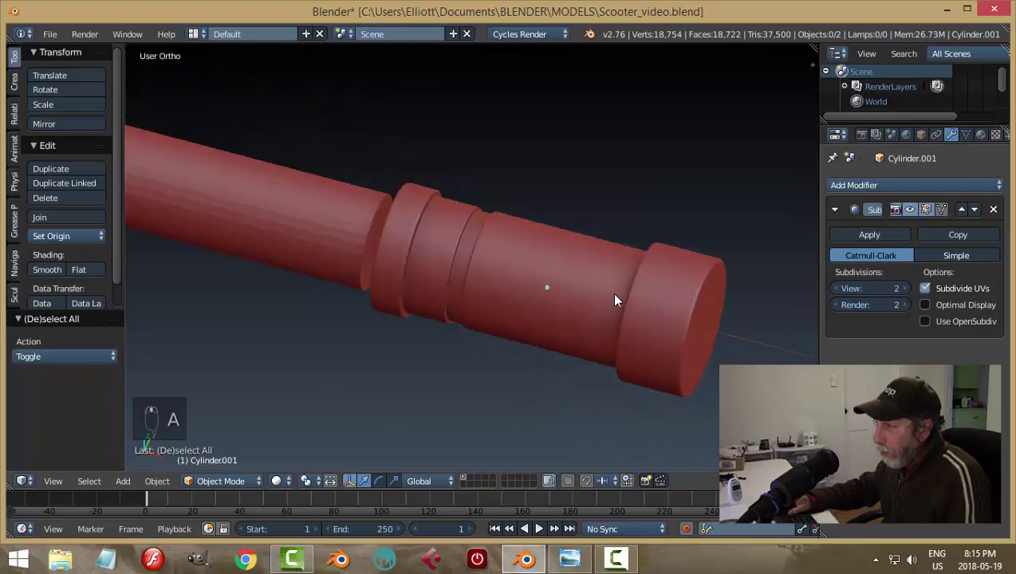
key("ctrl+s")
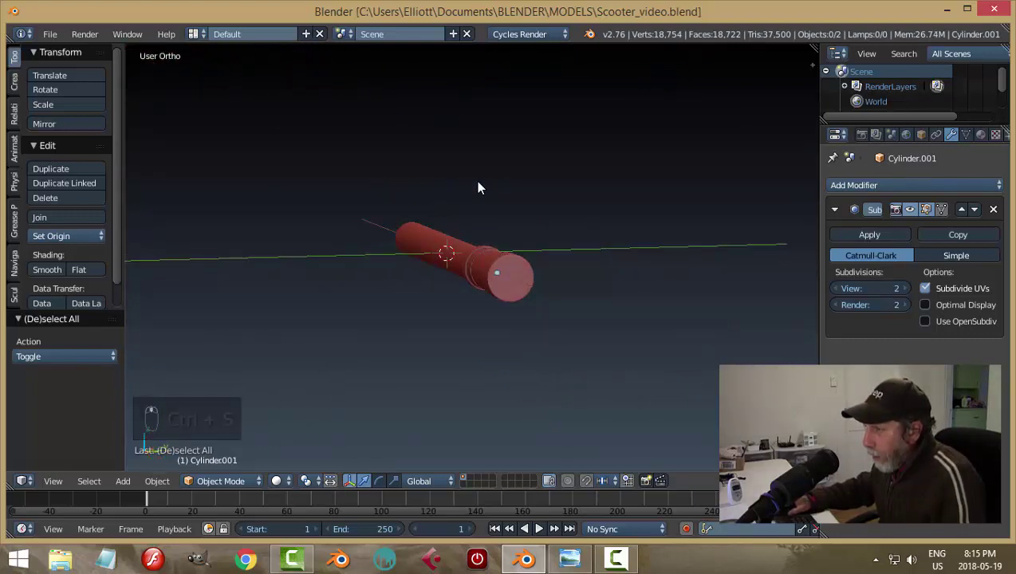
left_click_drag(592, 258, 531, 227)
left_click_drag(532, 226, 595, 278)
left_click_drag(581, 281, 560, 280)
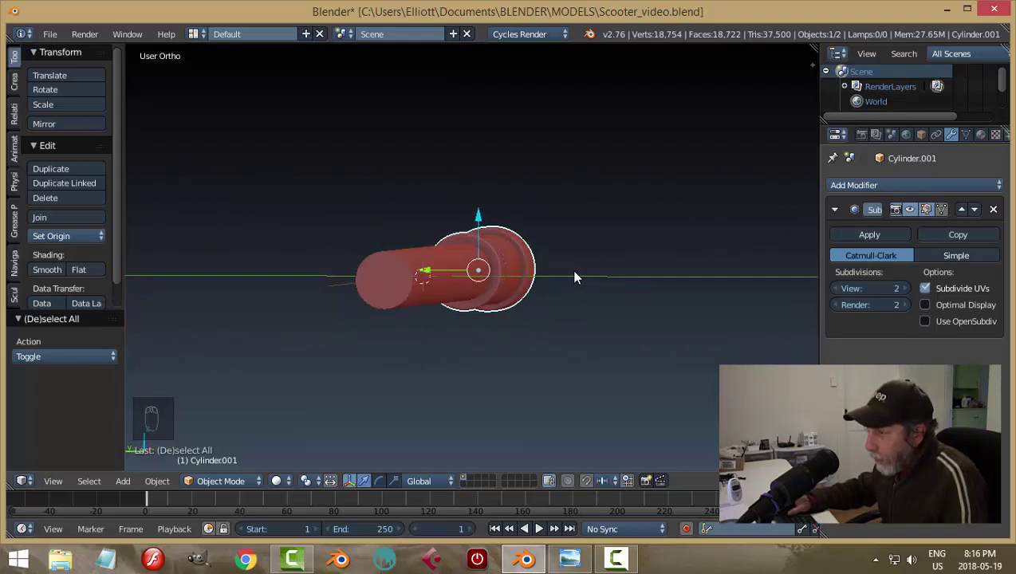
left_click_drag(479, 300, 441, 262)
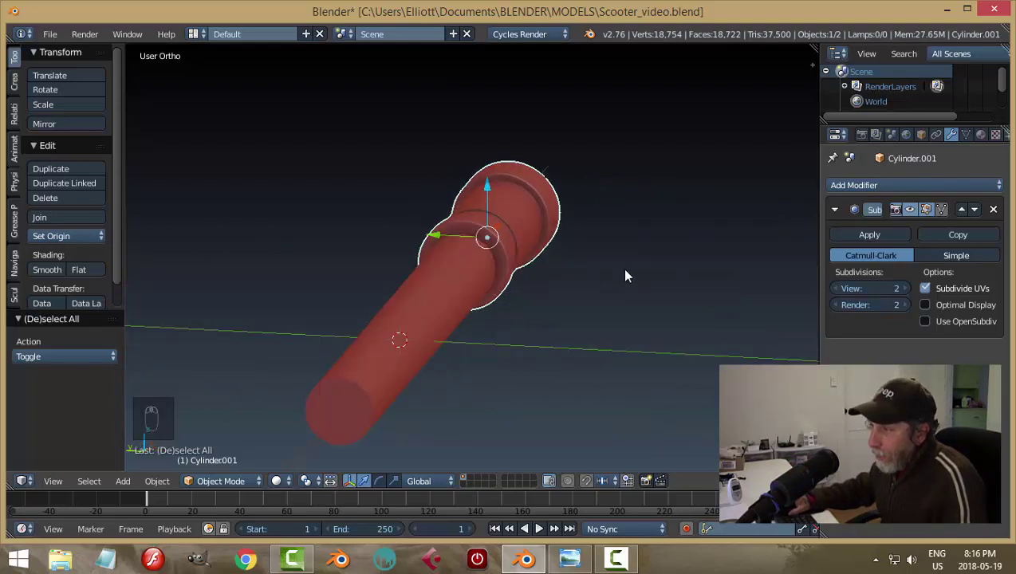
key("s")
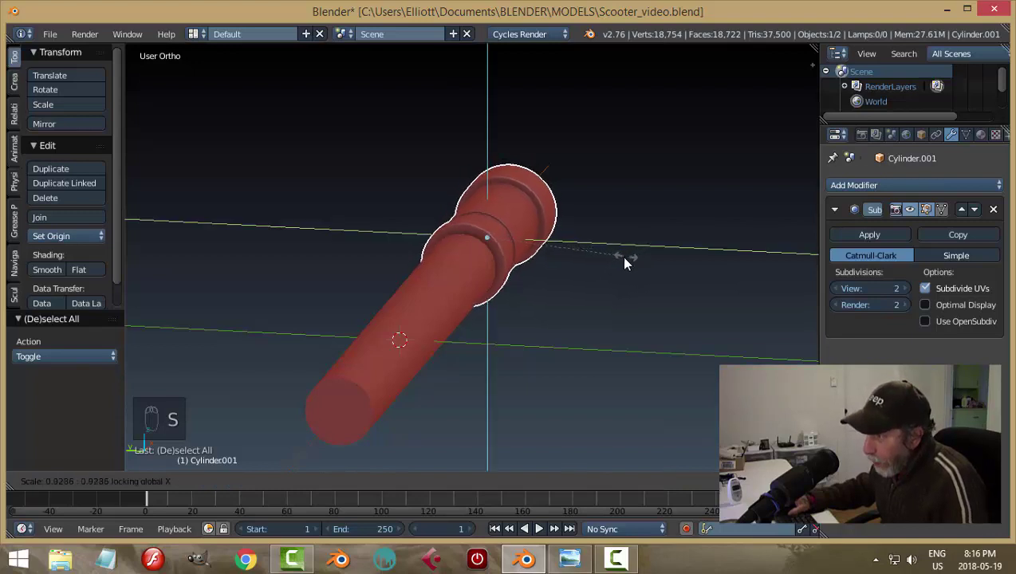
key("a")
key("ctrl+s")
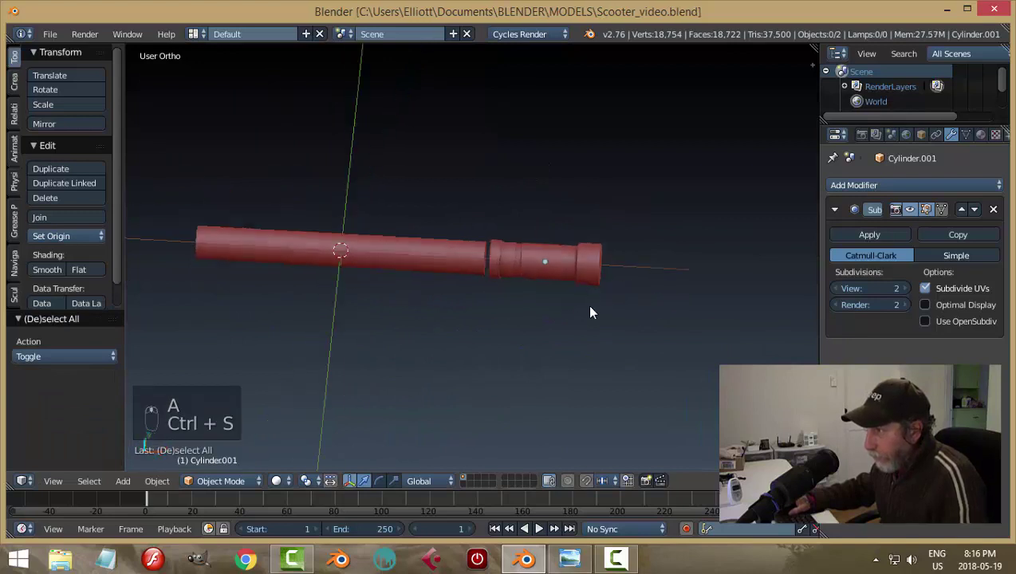
Step: From top view, slide the collar along the stem axis onto the tube's end
left_click_drag(587, 268, 595, 260)
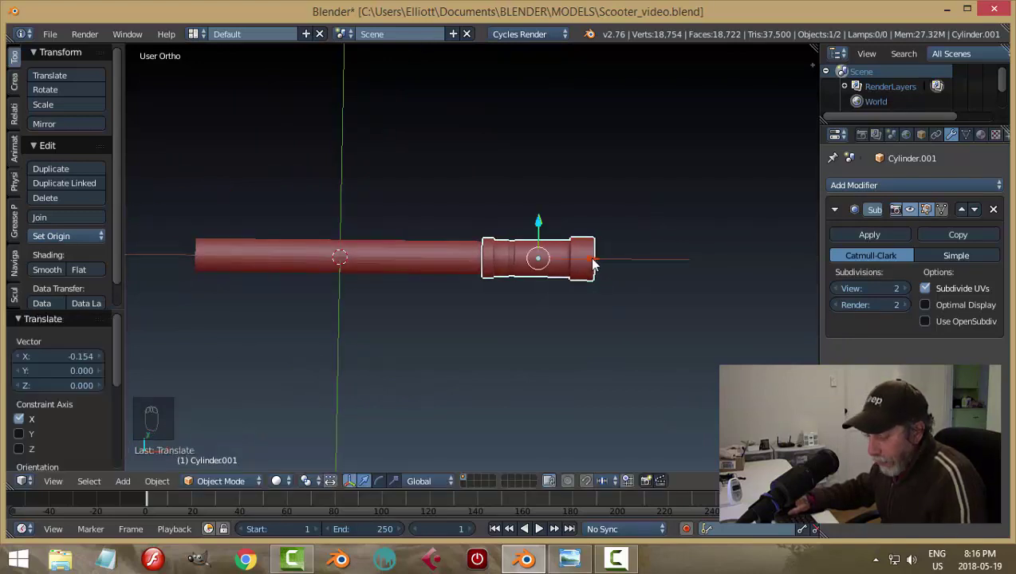
key("a")
left_click_drag(597, 282, 472, 308)
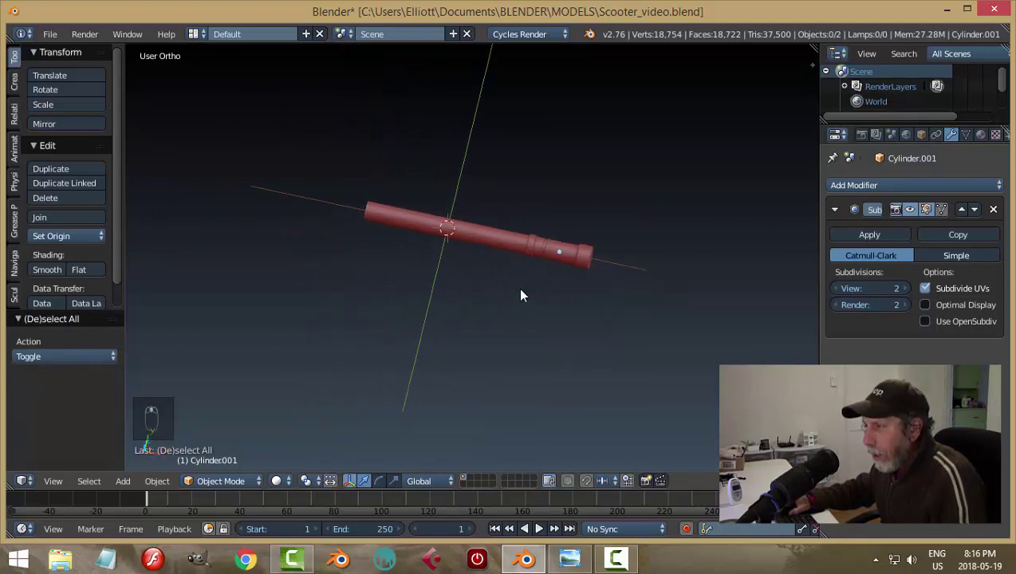
left_click_drag(576, 257, 559, 292)
left_click_drag(576, 257, 541, 296)
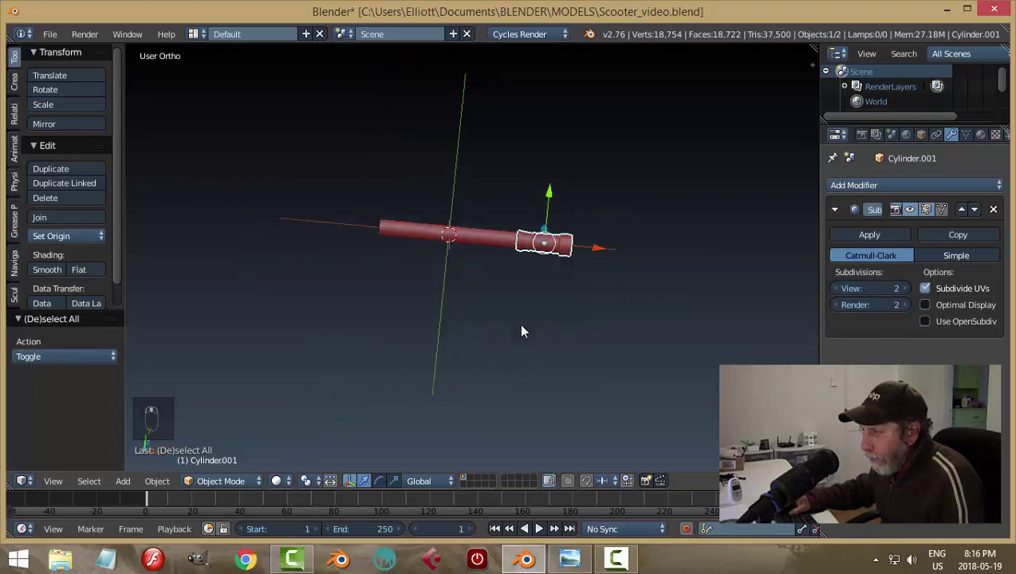
key("KP_7")
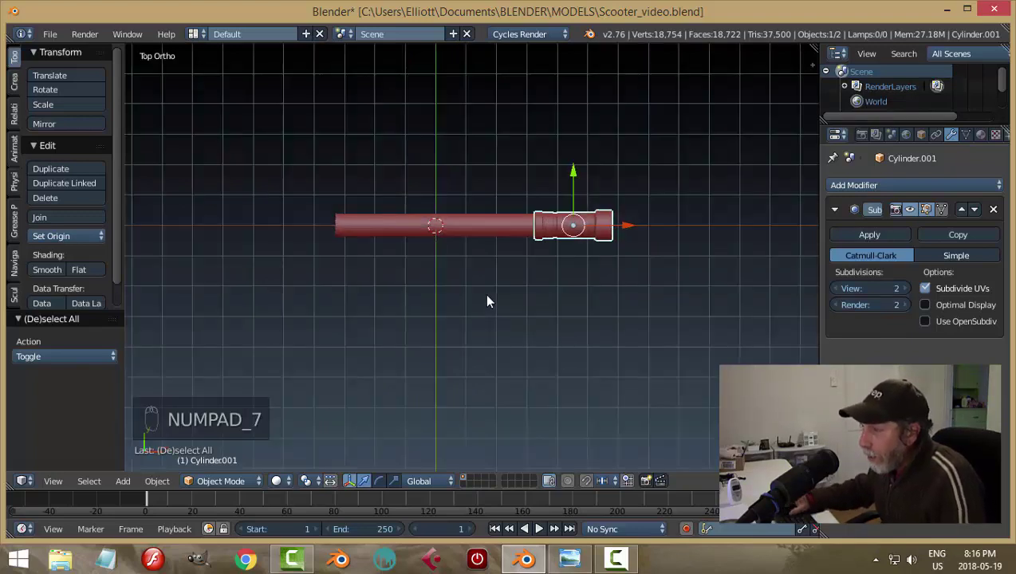
left_click_drag(637, 229, 652, 223)
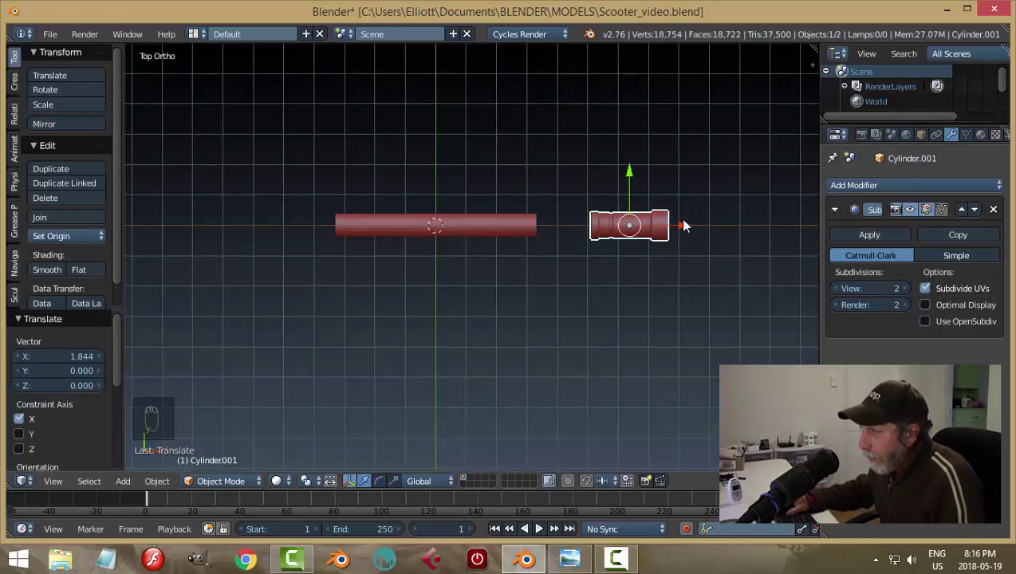
left_click_drag(686, 227, 585, 232)
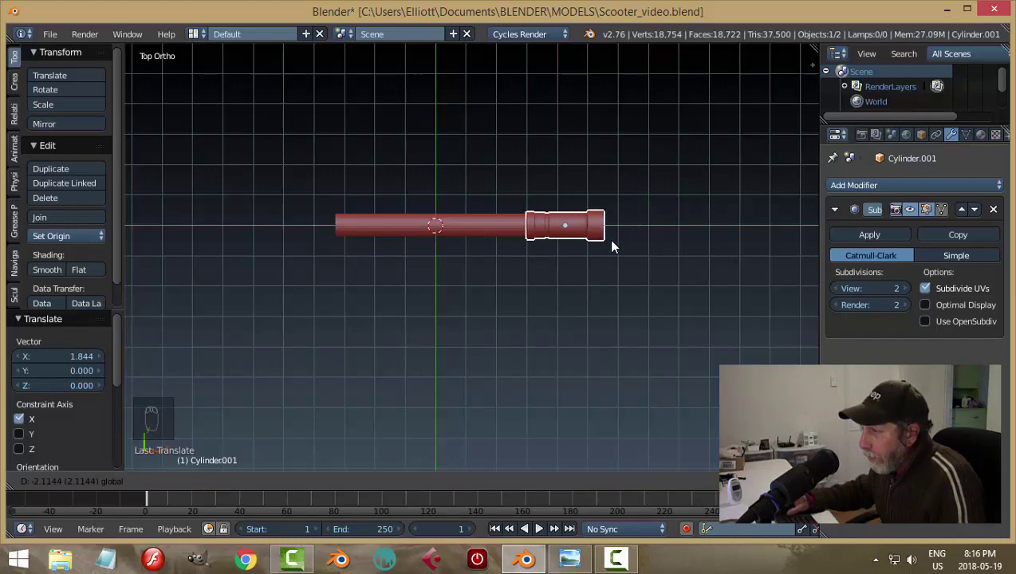
Step: Save, then nudge the collar off and back against the stem's end to seat it snugly
left_click_drag(530, 250, 664, 194)
left_click_drag(664, 194, 708, 208)
middle_click(671, 254)
key("a")
key("ctrl+s")
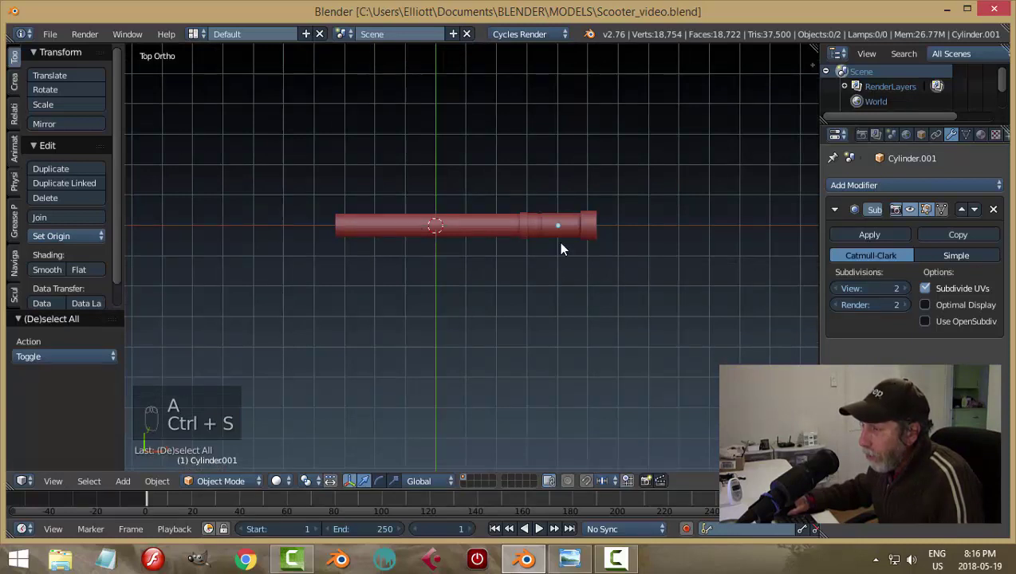
left_click_drag(482, 239, 590, 296)
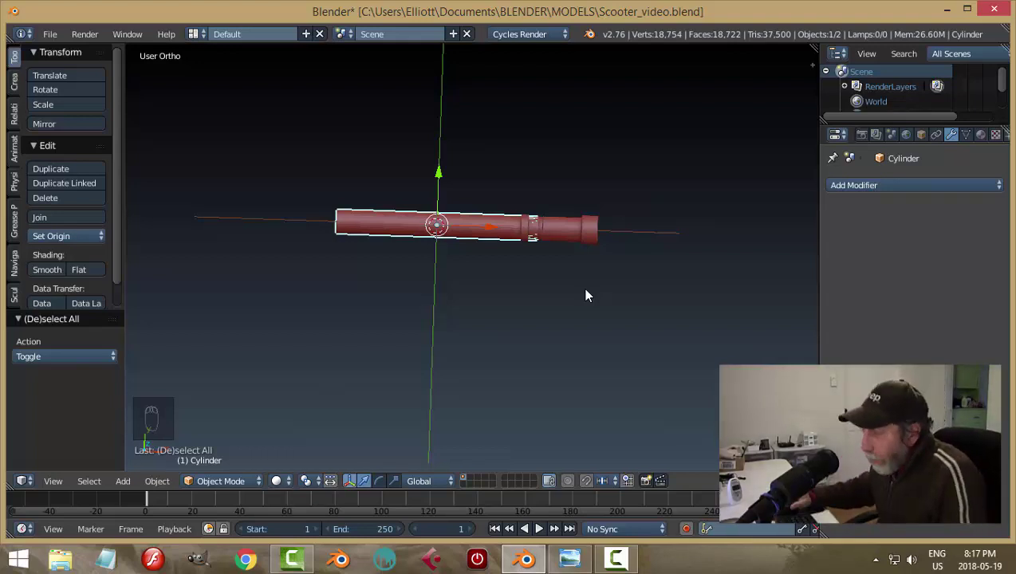
left_click_drag(564, 237, 501, 228)
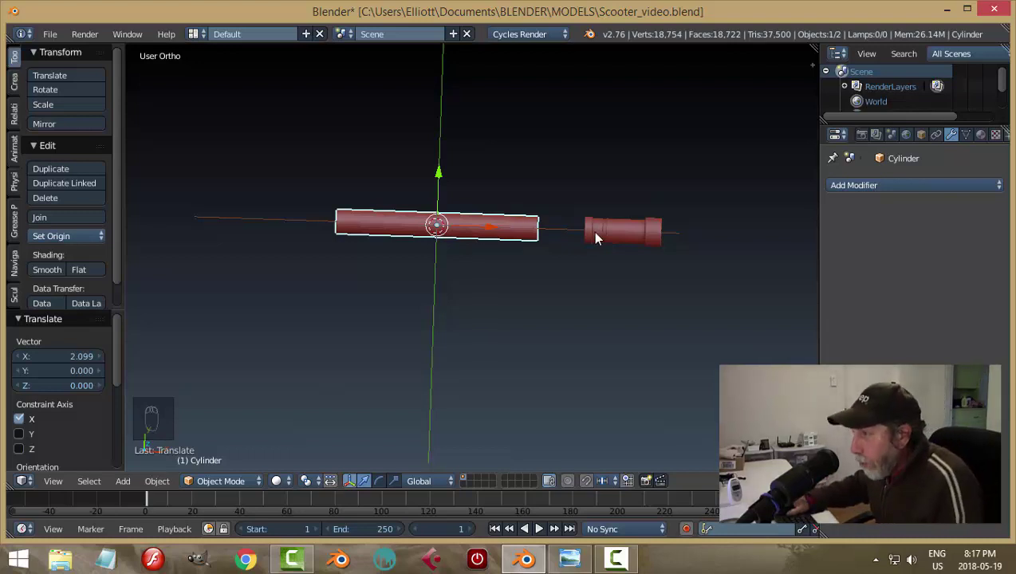
left_click_drag(600, 235, 631, 238)
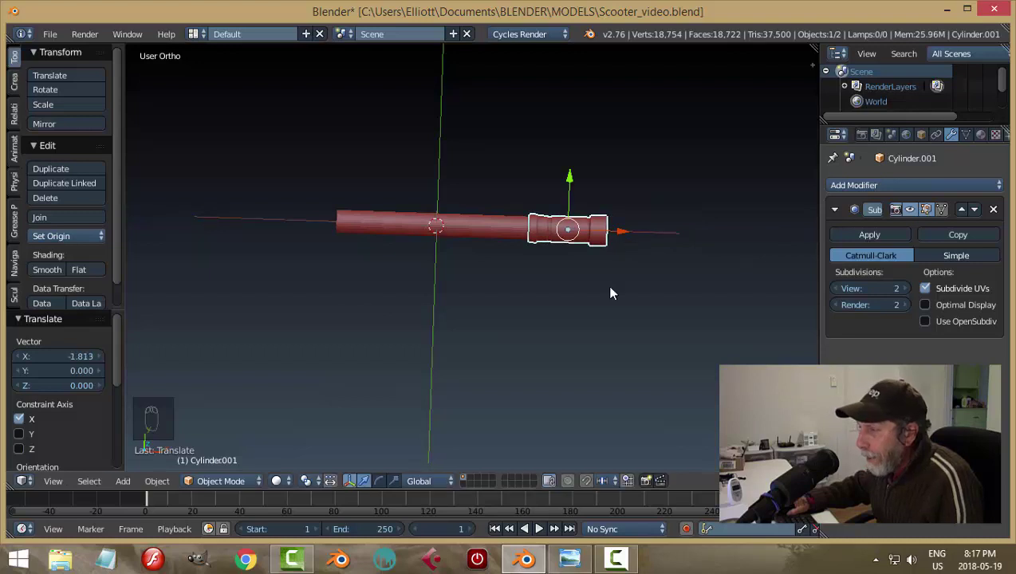
key("a")
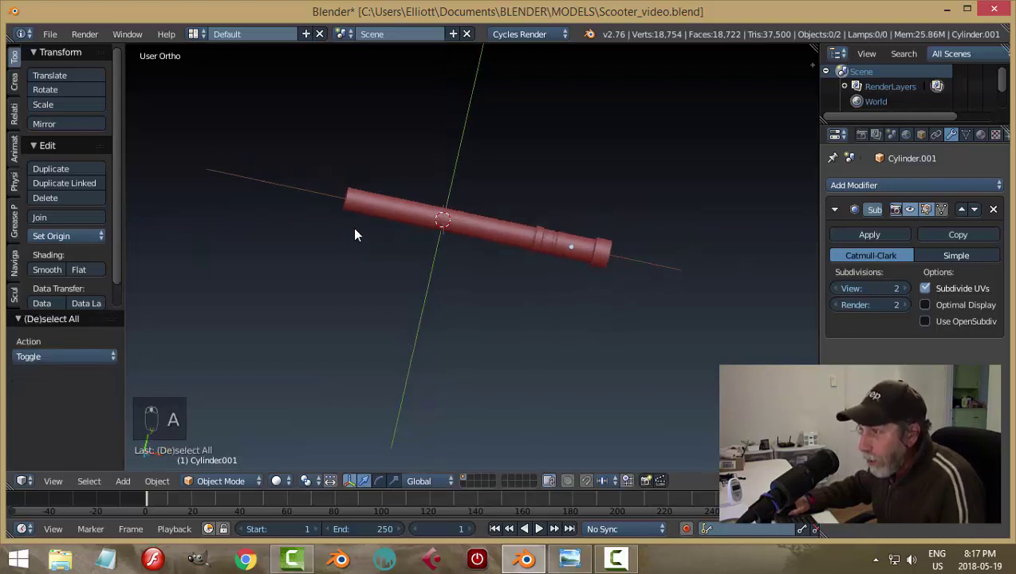
Step: Orbit around the handlebar tube to examine the ridged grip at its end
left_click_drag(505, 237, 525, 359)
left_click_drag(525, 359, 655, 346)
left_click_drag(656, 346, 578, 311)
left_click_drag(630, 262, 542, 291)
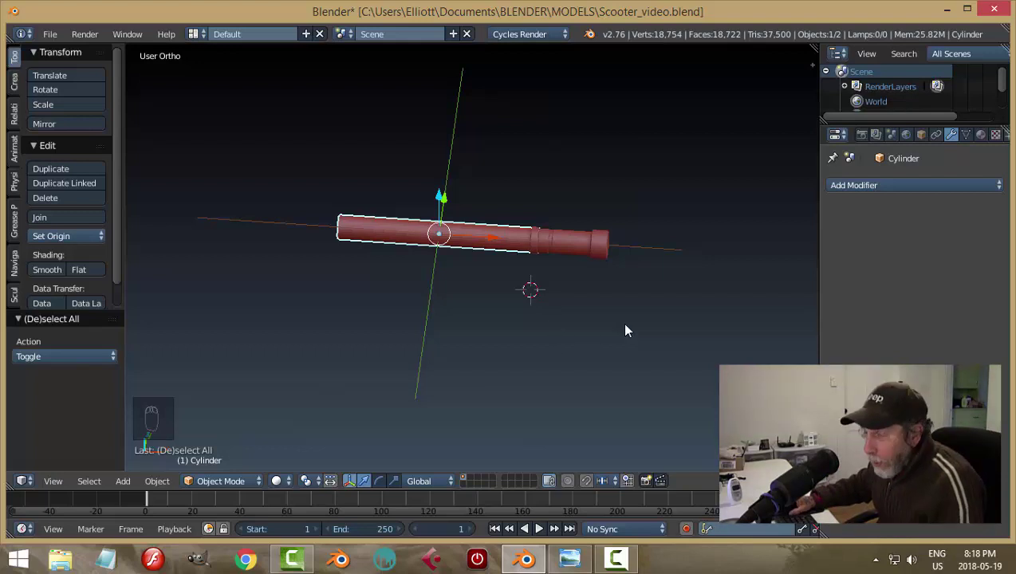
left_click_drag(608, 337, 465, 236)
left_click_drag(489, 229, 589, 249)
key("a")
Step: Snap the cursor to the stem's centre and zoom in on the ridged grip, making it active
left_click_drag(465, 236, 493, 260)
key("shift+s")
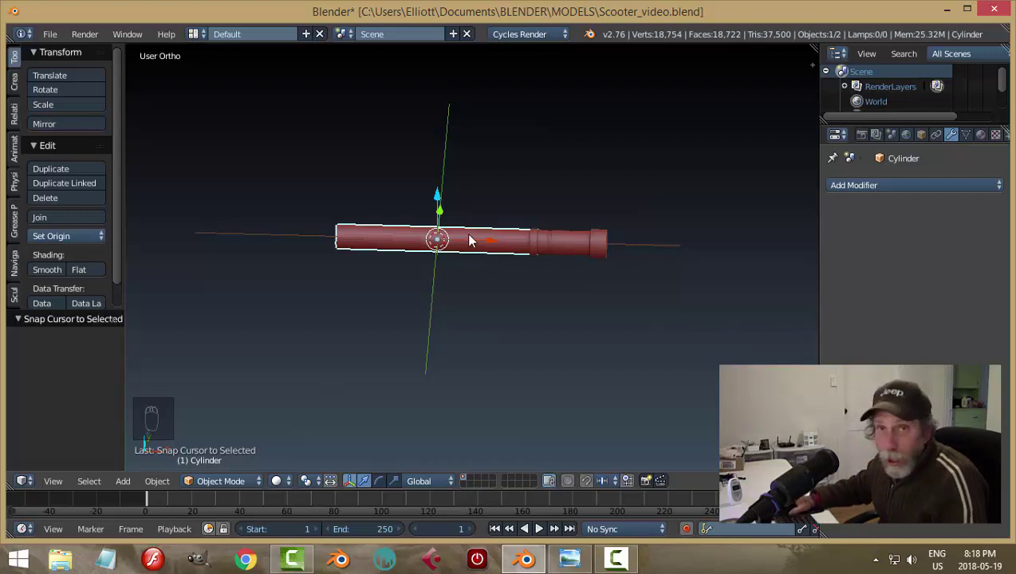
left_click_drag(567, 246, 628, 274)
key("shift+s")
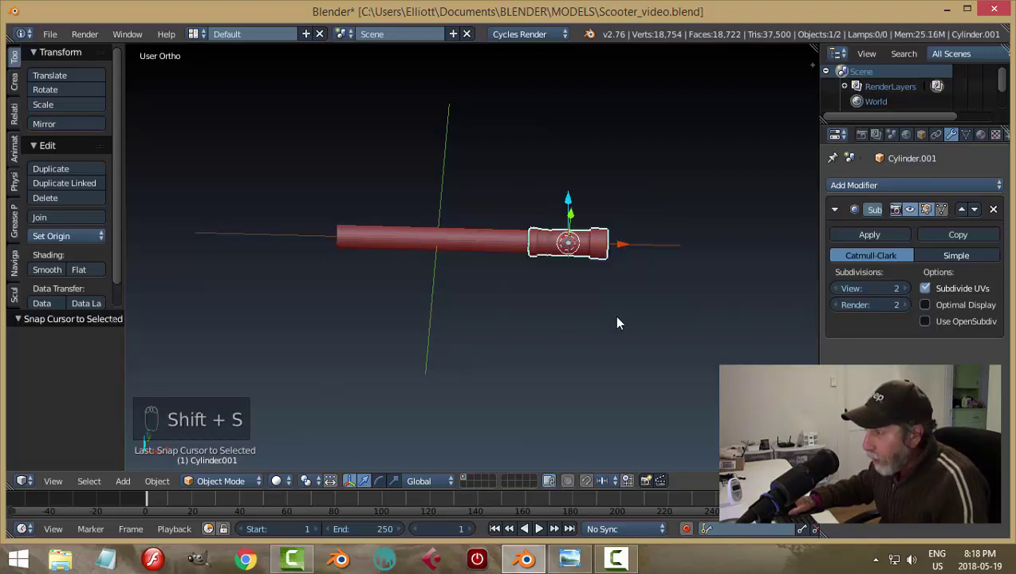
left_click_drag(451, 243, 585, 229)
key("shift+s")
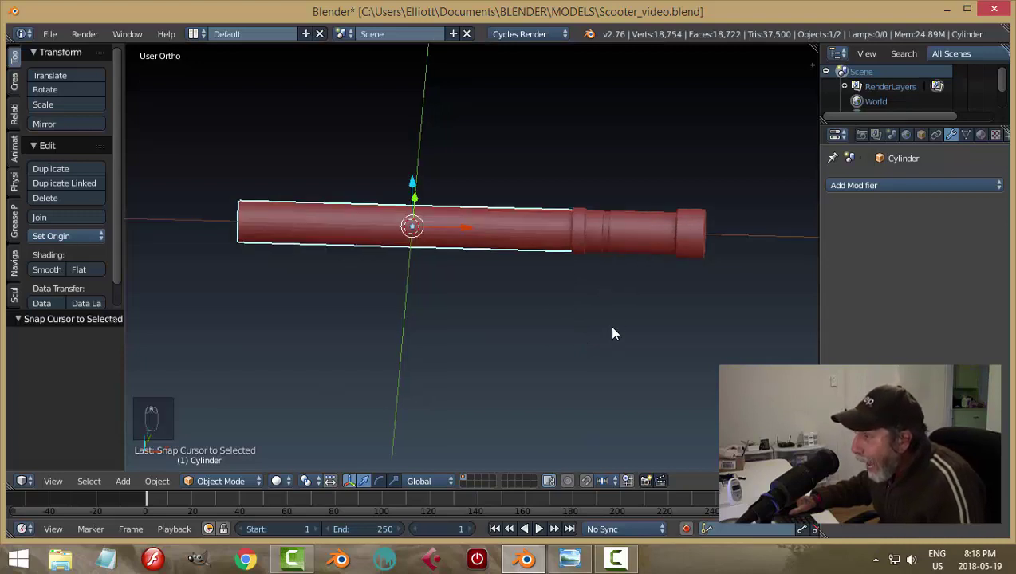
middle_click(631, 283)
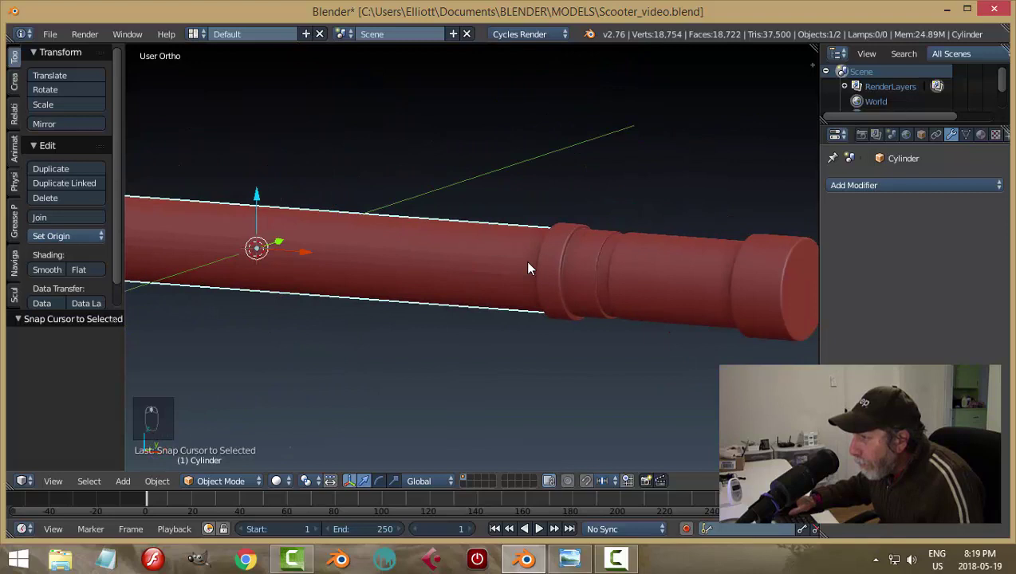
Step: Add a Mirror modifier to the grip with mirror object Cylinder on the Z axis
key("a")
left_click_drag(594, 280, 557, 242)
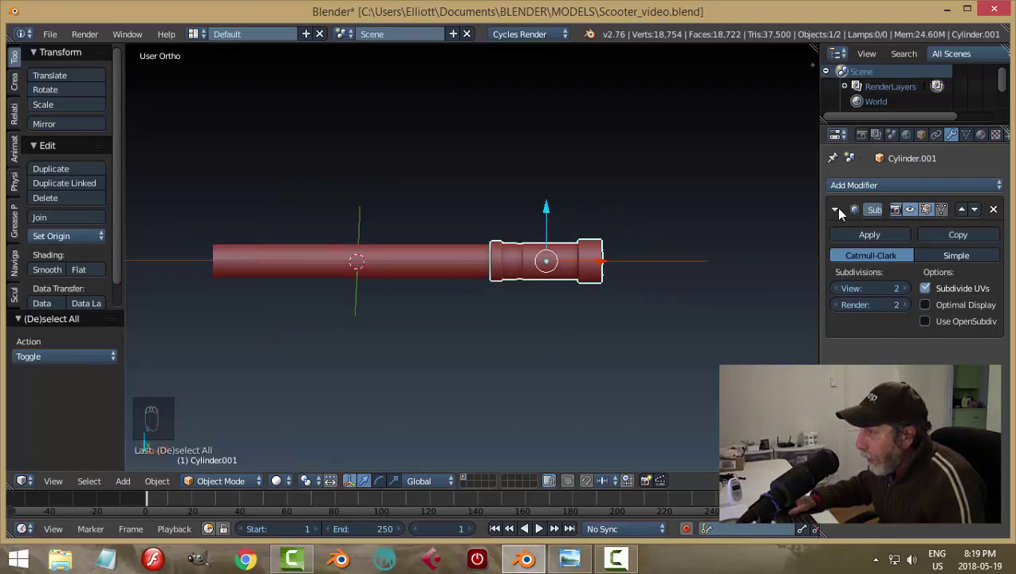
left_click_drag(839, 211, 870, 186)
left_click_drag(869, 186, 733, 334)
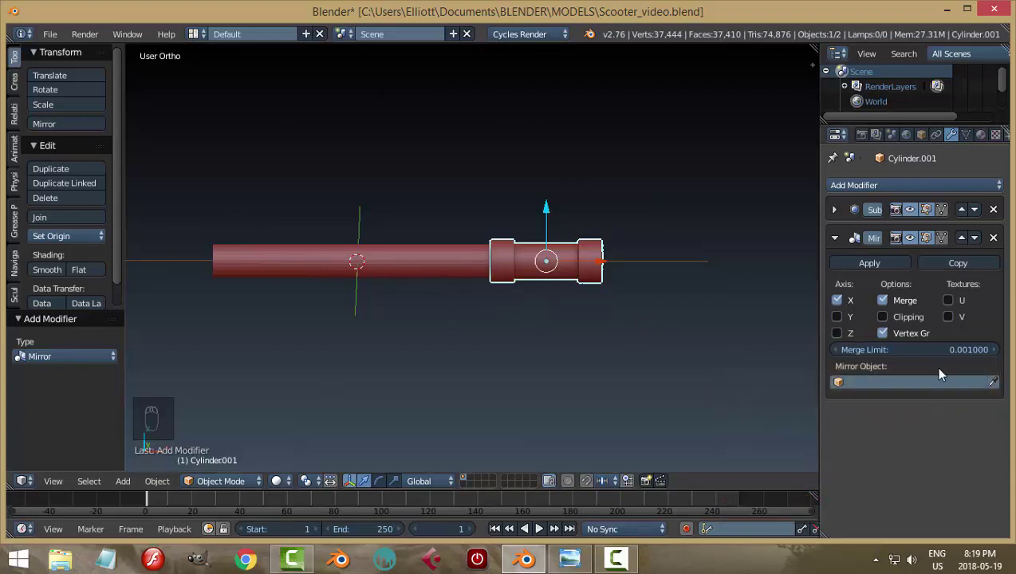
left_click_drag(998, 389, 534, 344)
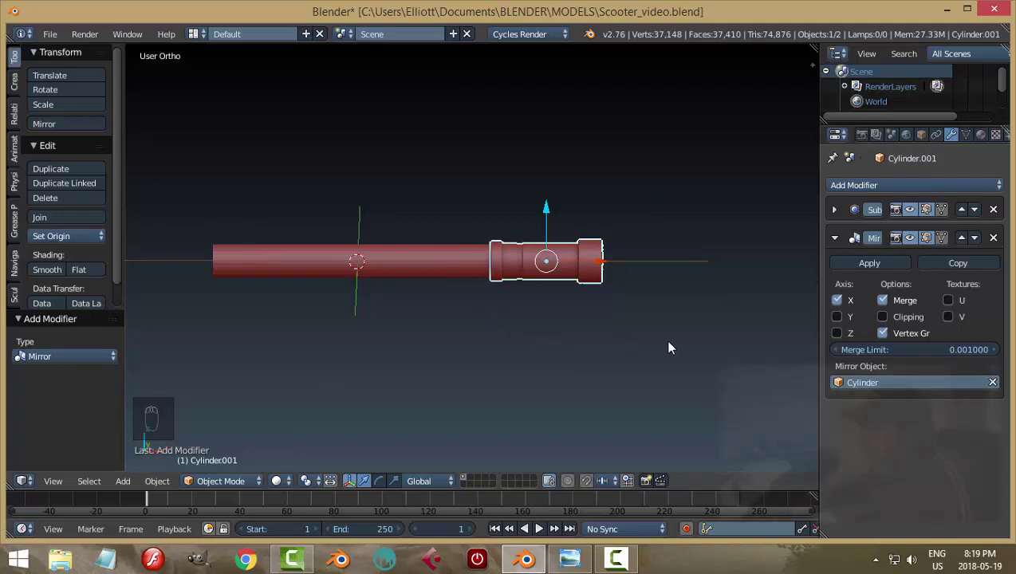
Step: Orbit and zoom out to inspect the mirrored grips on both ends of the tube
left_click_drag(844, 337, 503, 316)
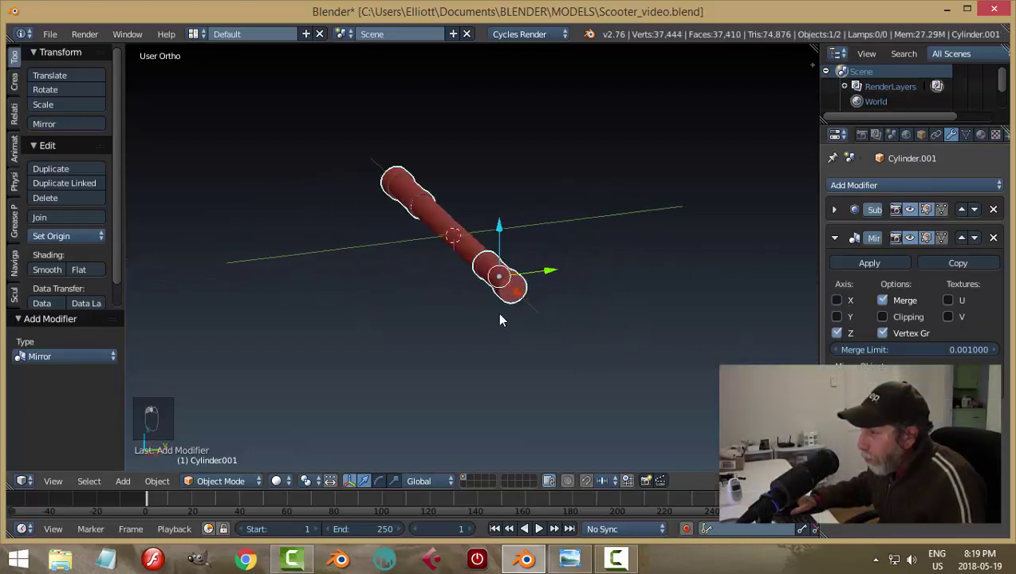
left_click_drag(552, 307, 646, 337)
key("a")
middle_click(541, 309)
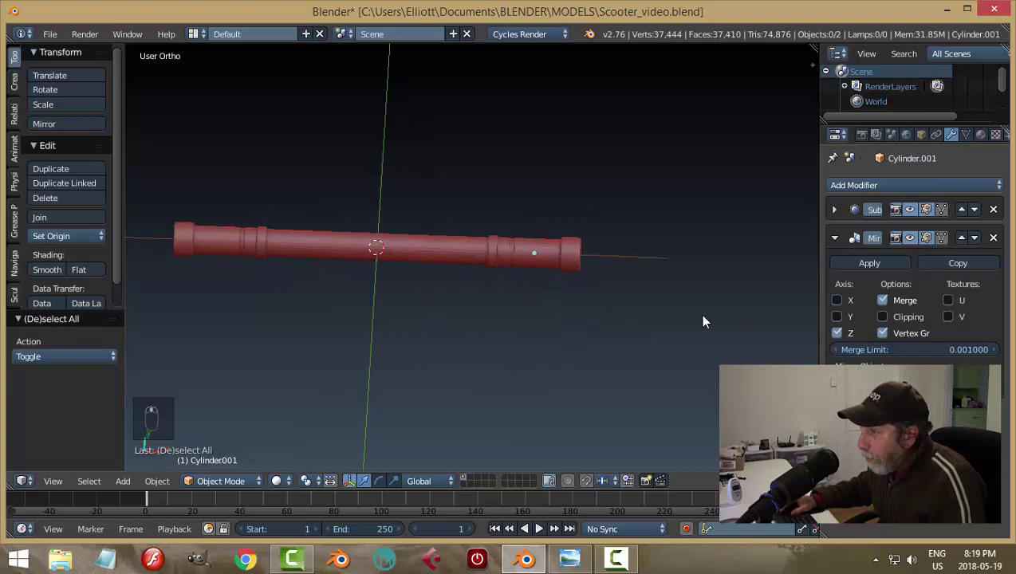
left_click_drag(491, 300, 434, 267)
left_click_drag(435, 268, 427, 341)
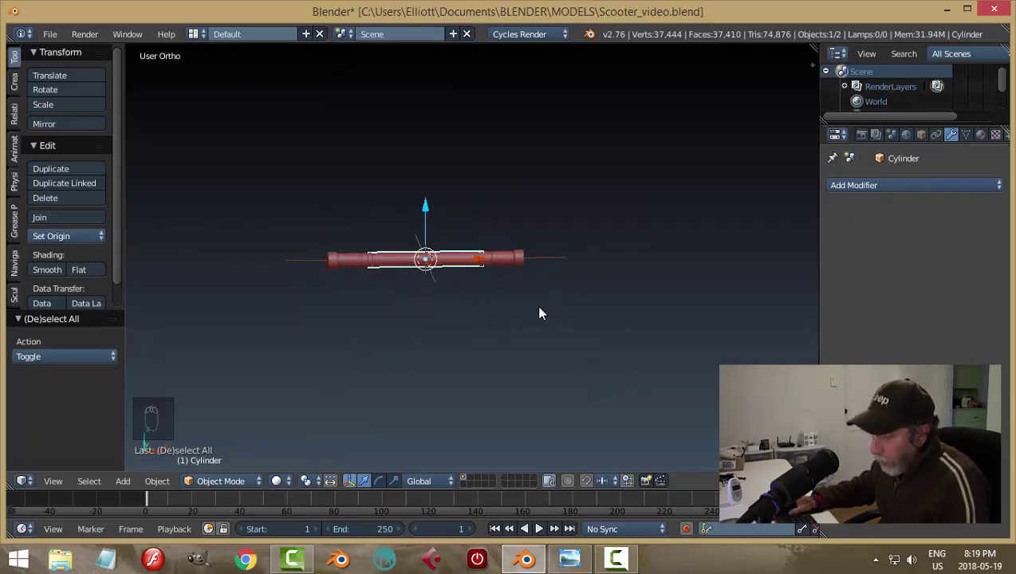
Step: Duplicate the tube, rotate it 90° upright and lower it under the handlebar to form a T
key("shift+d")
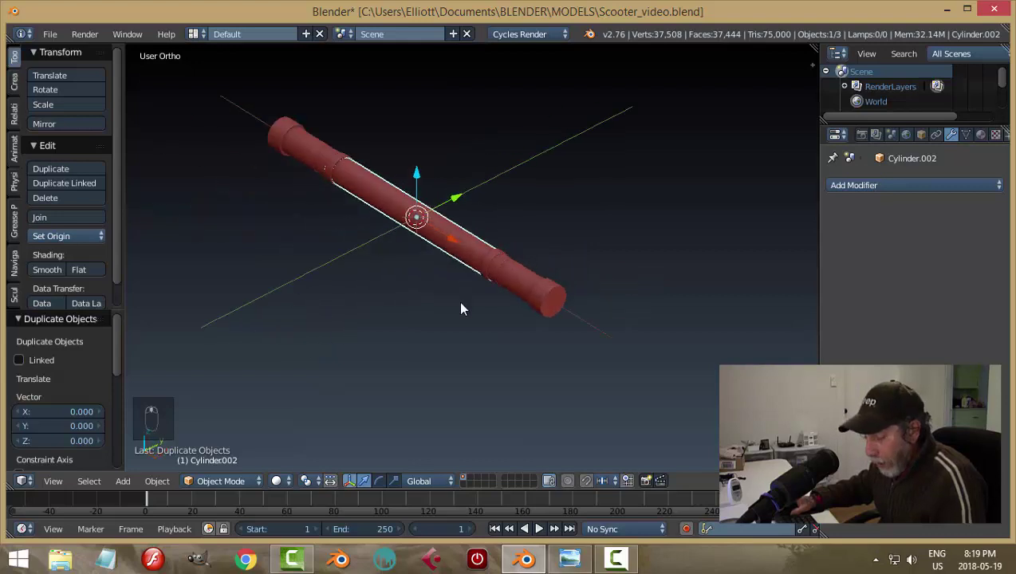
key("r")
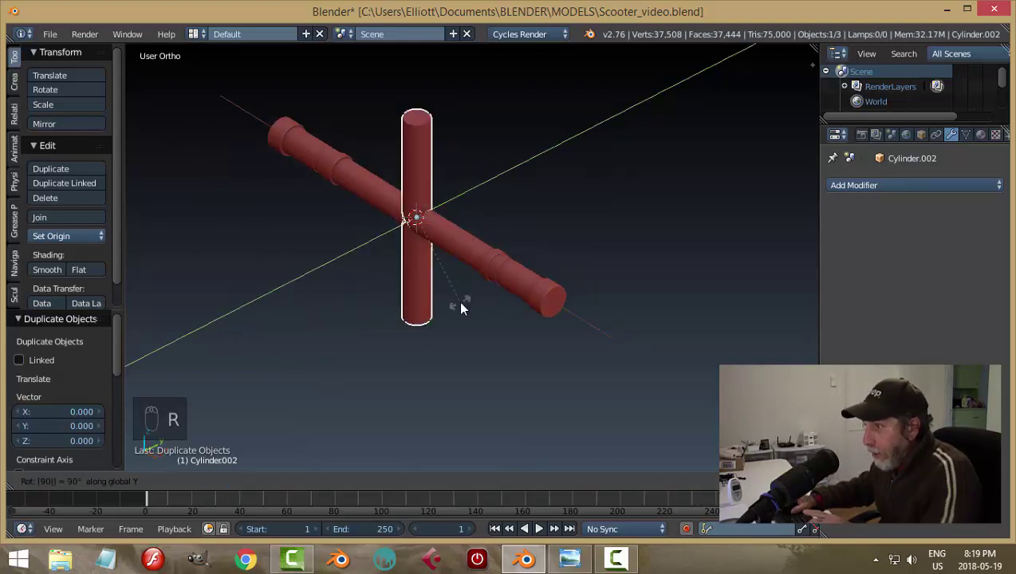
left_click_drag(421, 175, 430, 275)
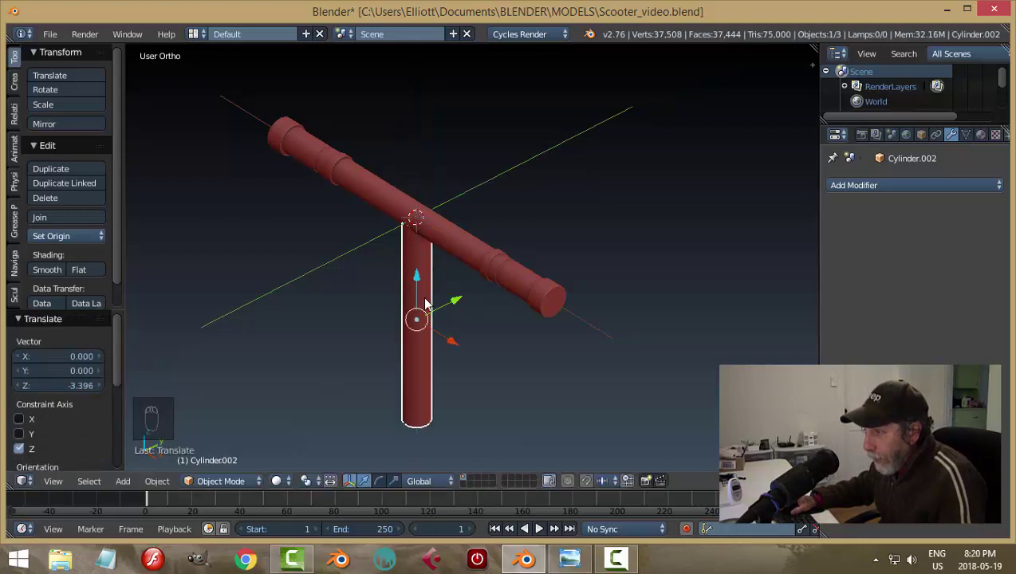
key("a")
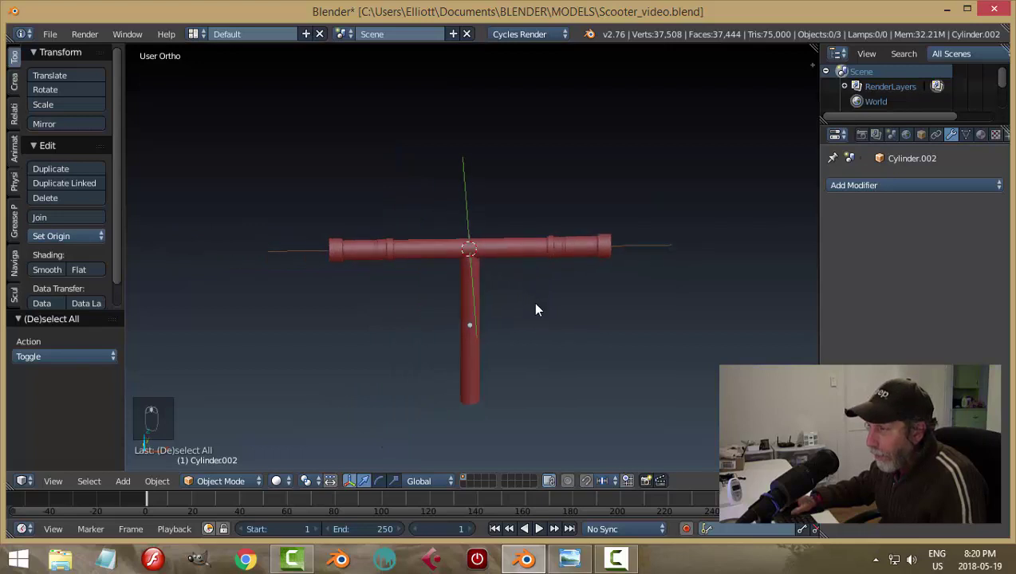
left_click_drag(515, 254, 611, 306)
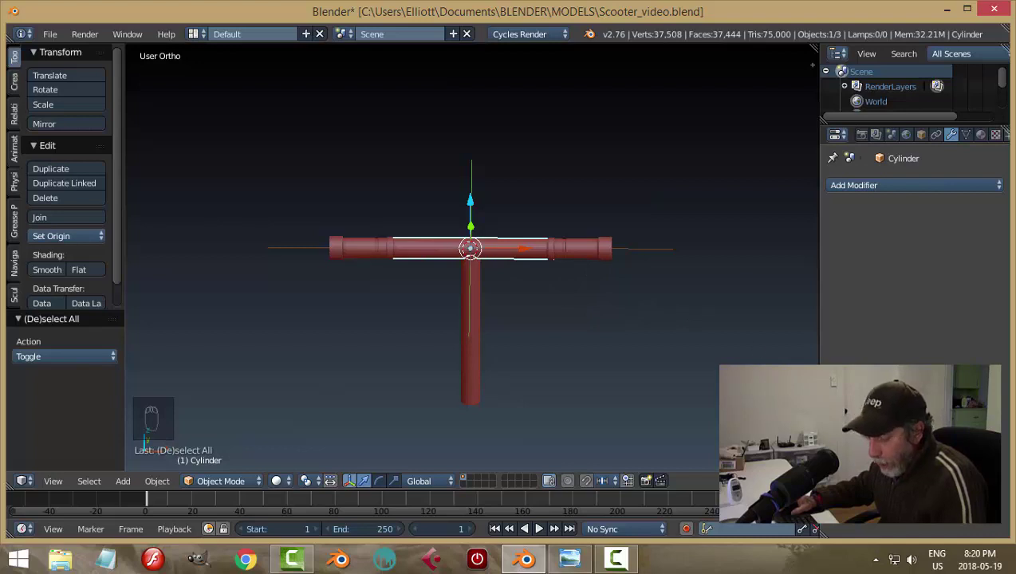
Step: Shorten the handlebar tube by scaling it along its length
key("s")
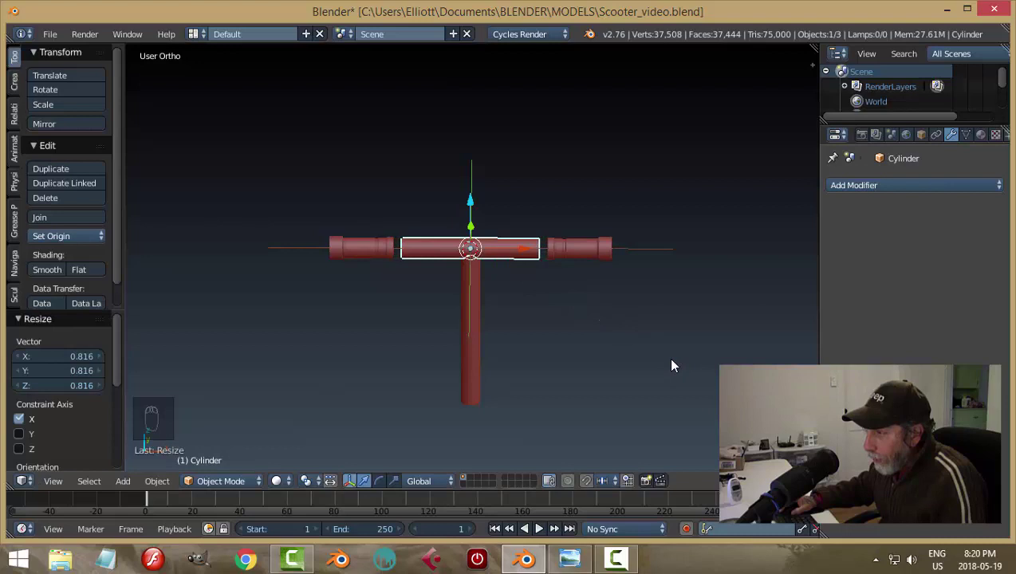
key("a")
left_click_drag(595, 256, 595, 348)
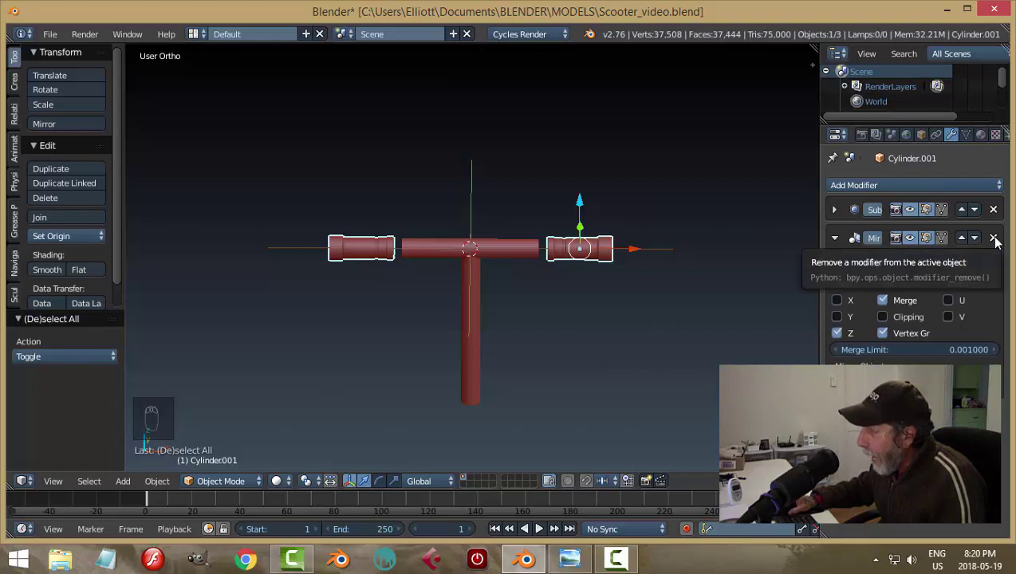
Step: Remove the grip's mirror, slide the grip onto the shortened end, re-mirror and apply it permanently
left_click_drag(999, 243, 628, 250)
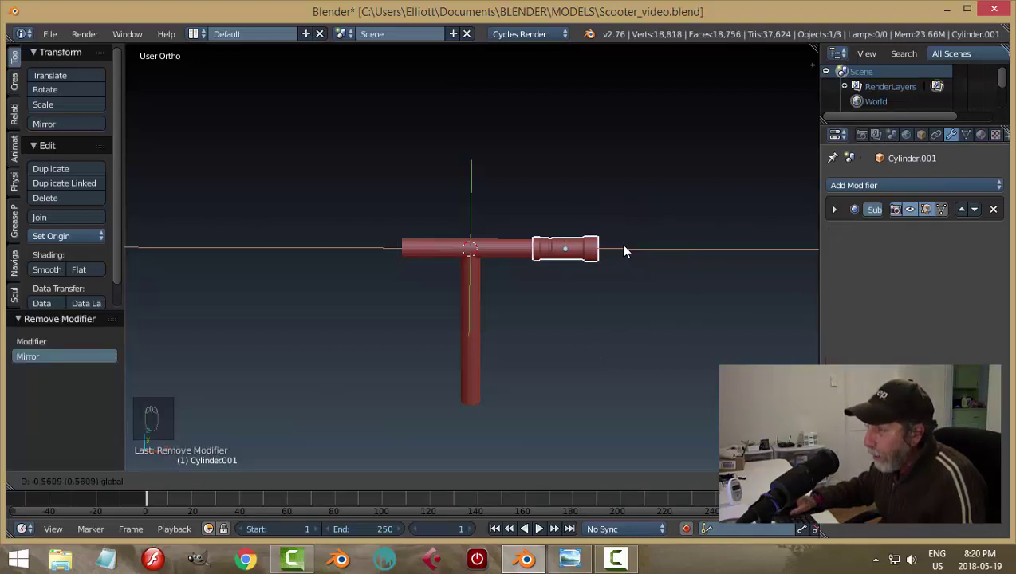
left_click_drag(505, 249, 471, 268)
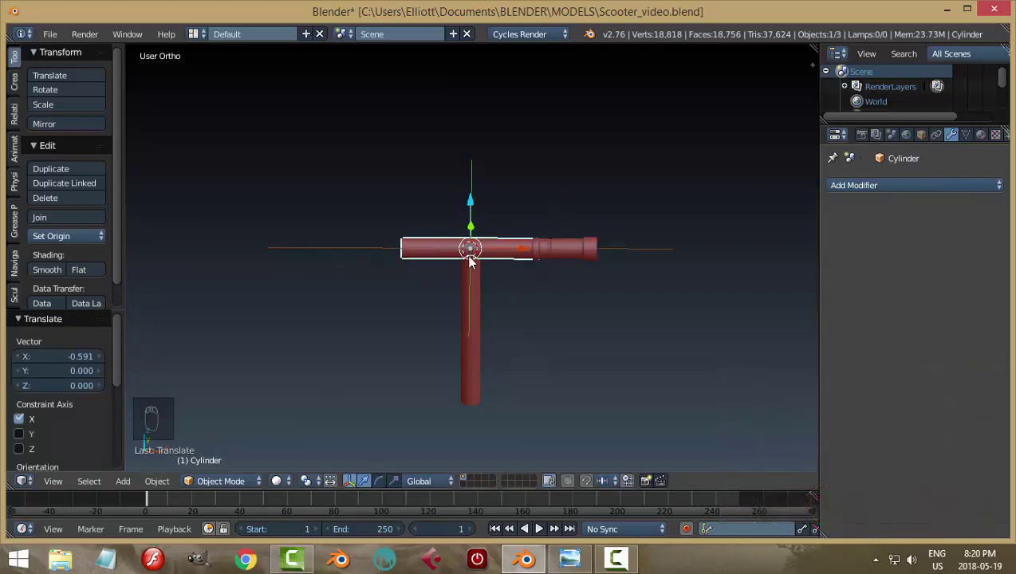
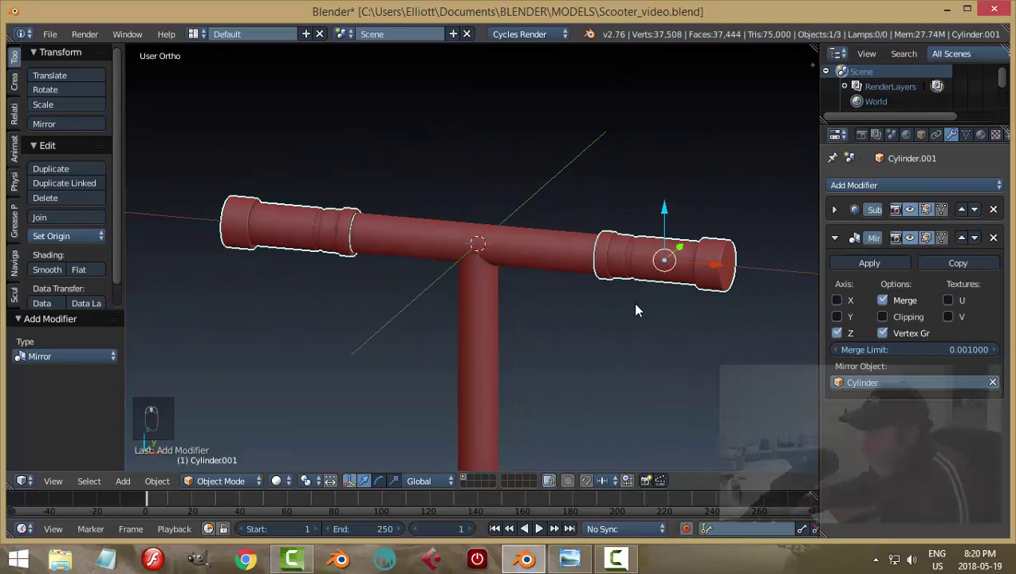
key("a")
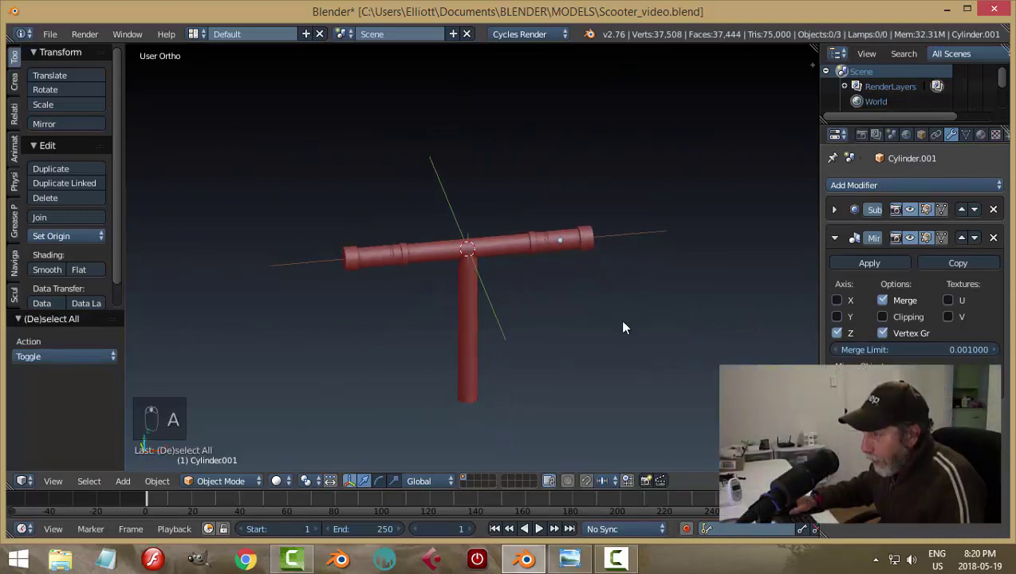
left_click_drag(650, 263, 695, 41)
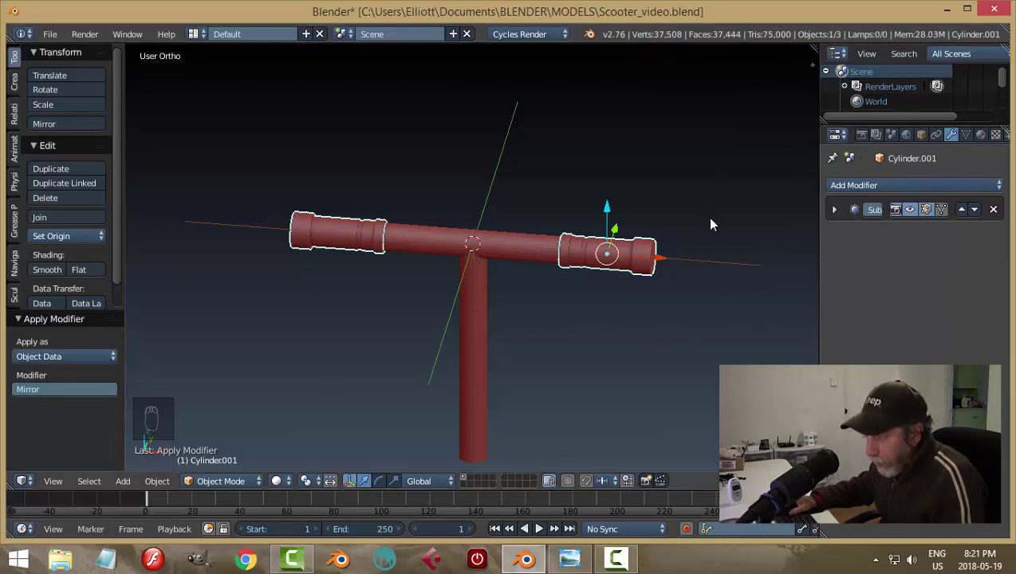
Step: Select the handlebar tube after orbiting around the handlebar
key("a")
left_click_drag(694, 209, 517, 214)
left_click_drag(517, 214, 683, 214)
left_click_drag(590, 256, 756, 228)
right_click(683, 214)
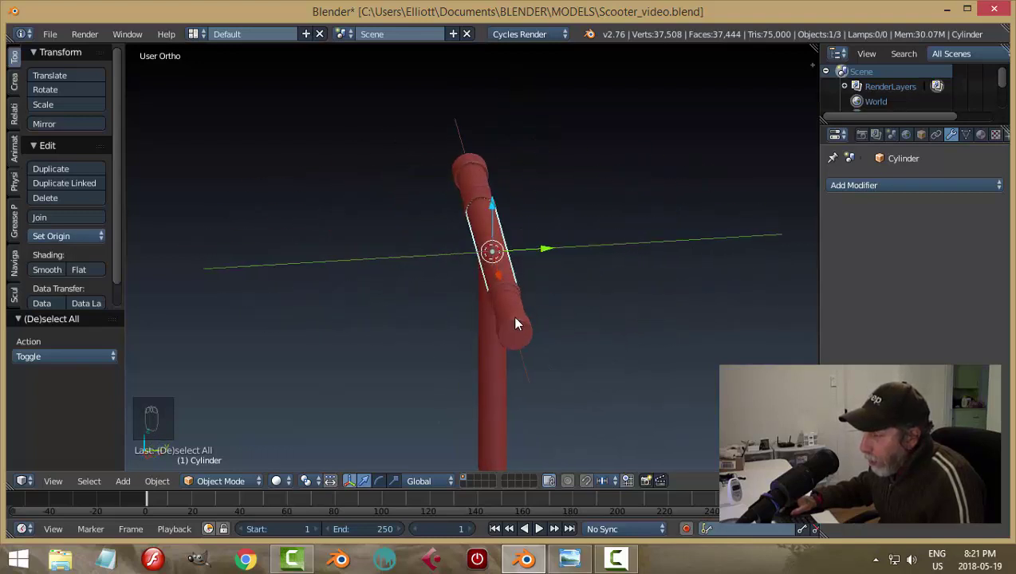
Step: Scale the handlebar tube's thickness to about 0.9 so the grips stand out, then save the file
left_click_drag(582, 306, 633, 255)
key("s")
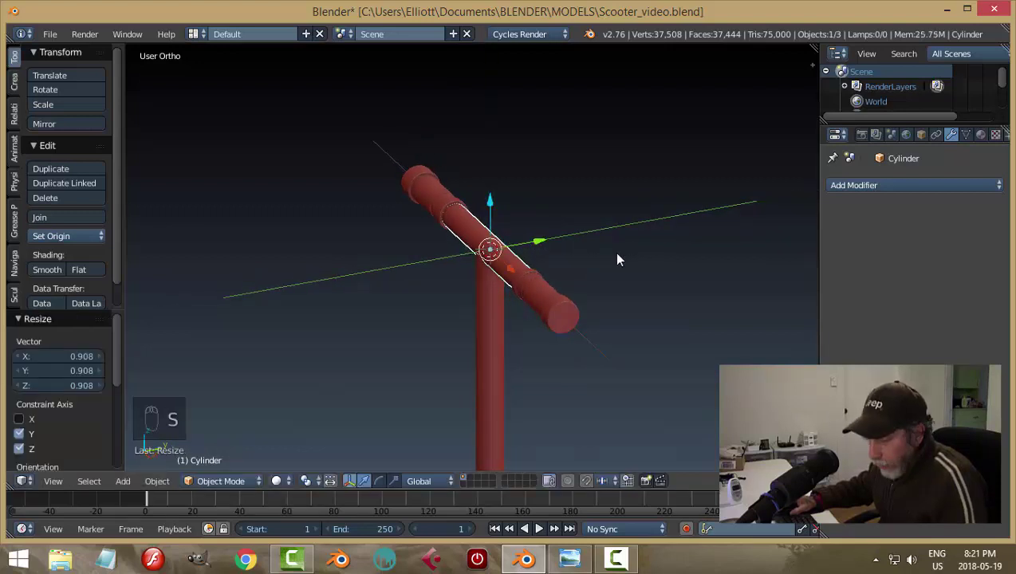
key("a")
middle_click(667, 247)
left_click_drag(540, 245, 559, 329)
key("a")
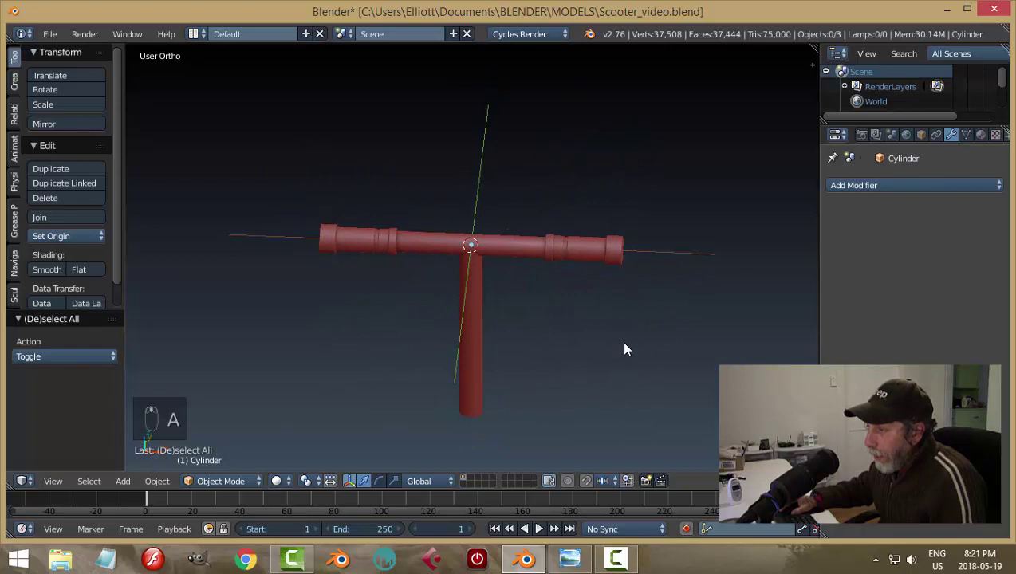
key("ctrl+s")
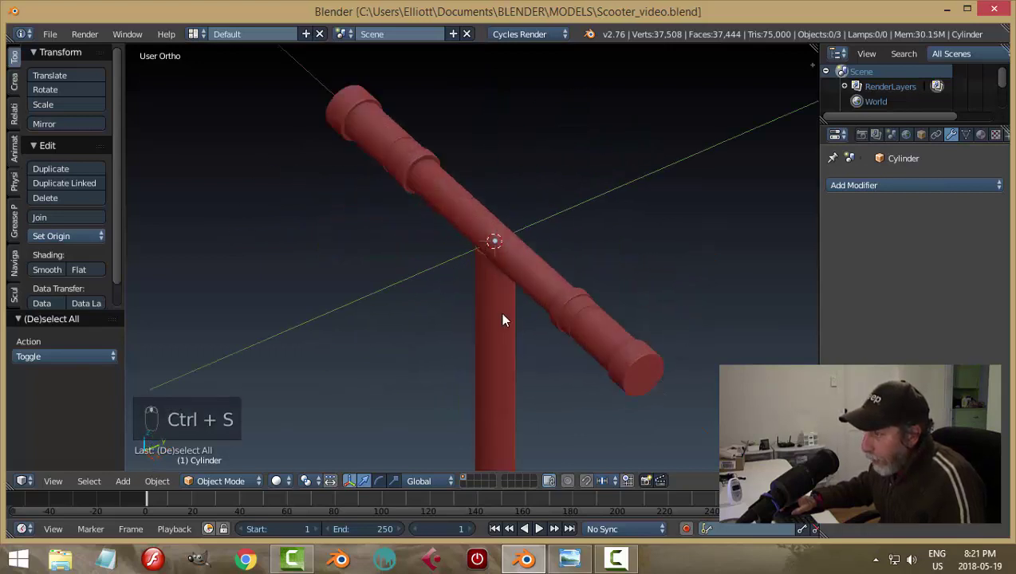
Step: Scale the upright stem tube thinner to about 0.73 across, locked to its thickness
left_click(503, 306)
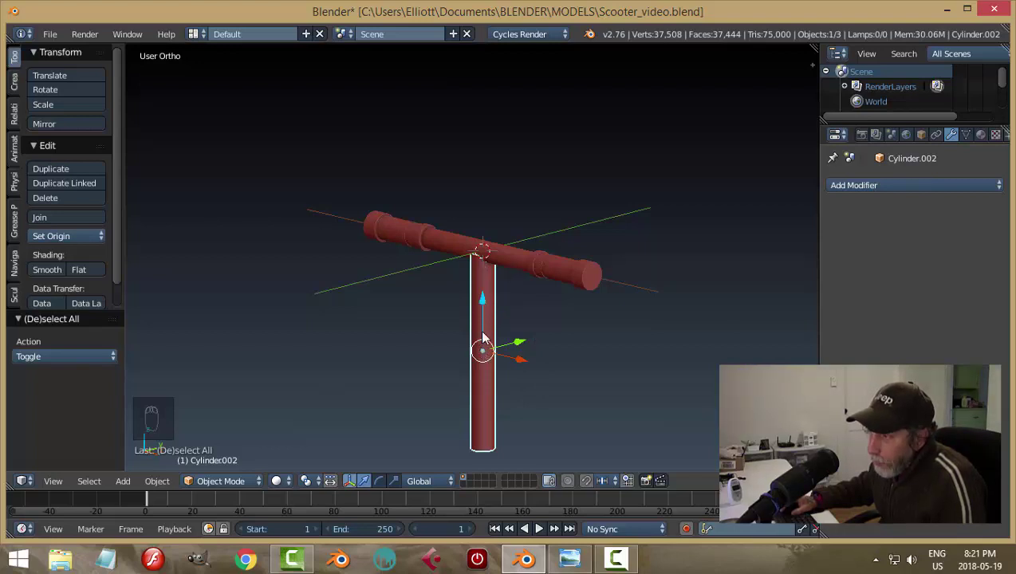
key("s")
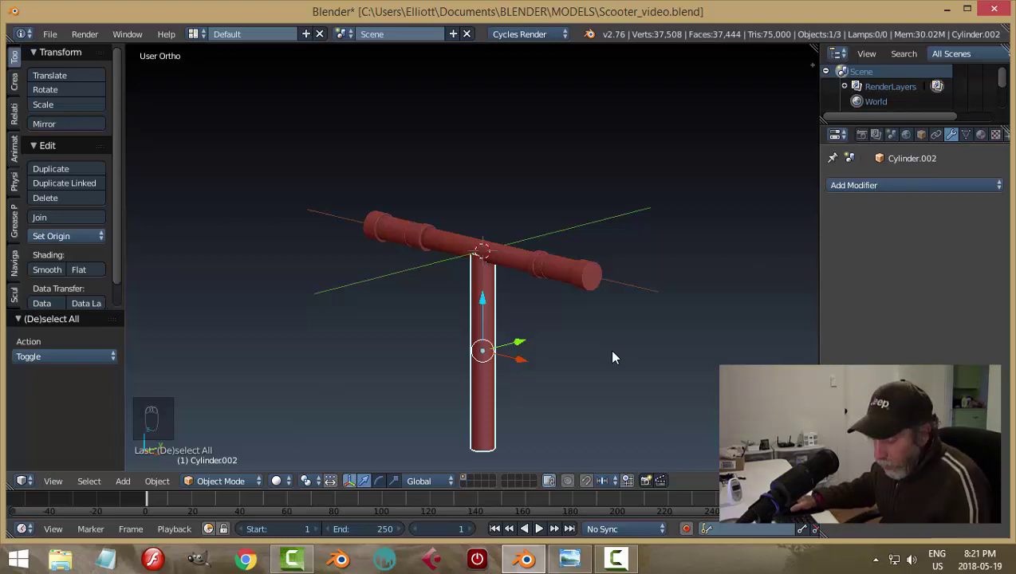
key("s")
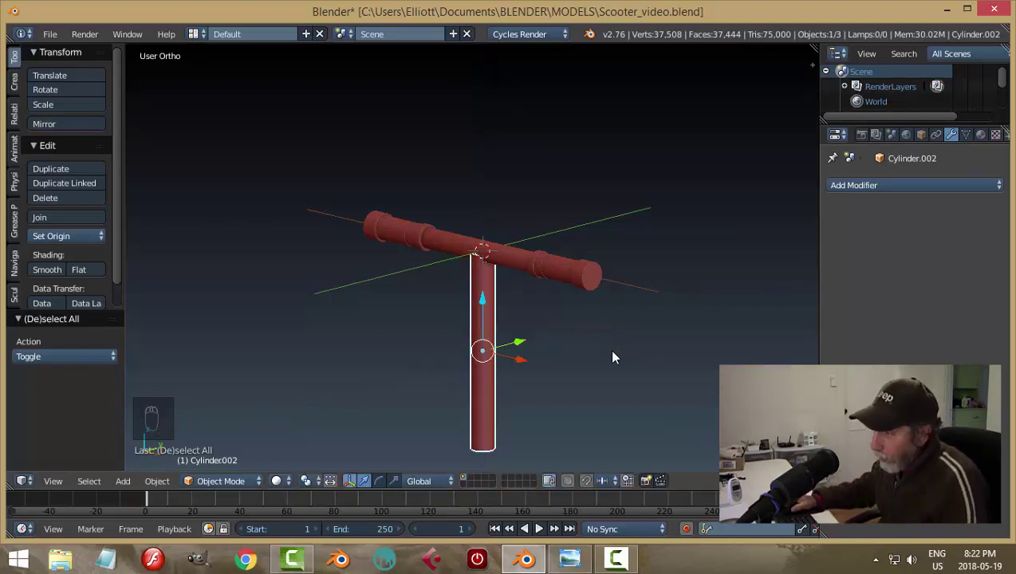
key("s")
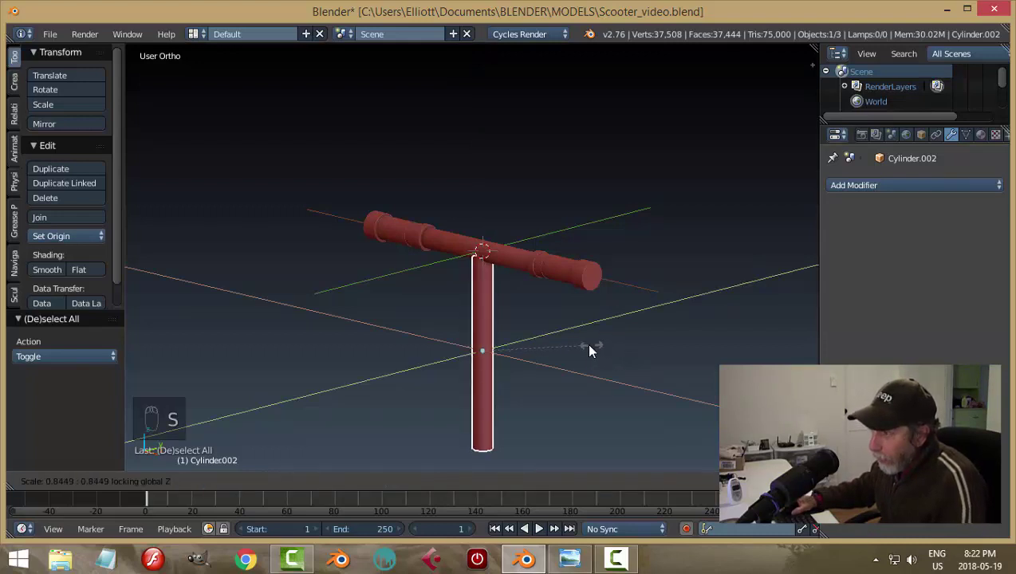
middle_click(486, 366)
left_click_drag(500, 371, 592, 369)
key("a")
left_click_drag(575, 324, 608, 340)
key("ctrl+s")
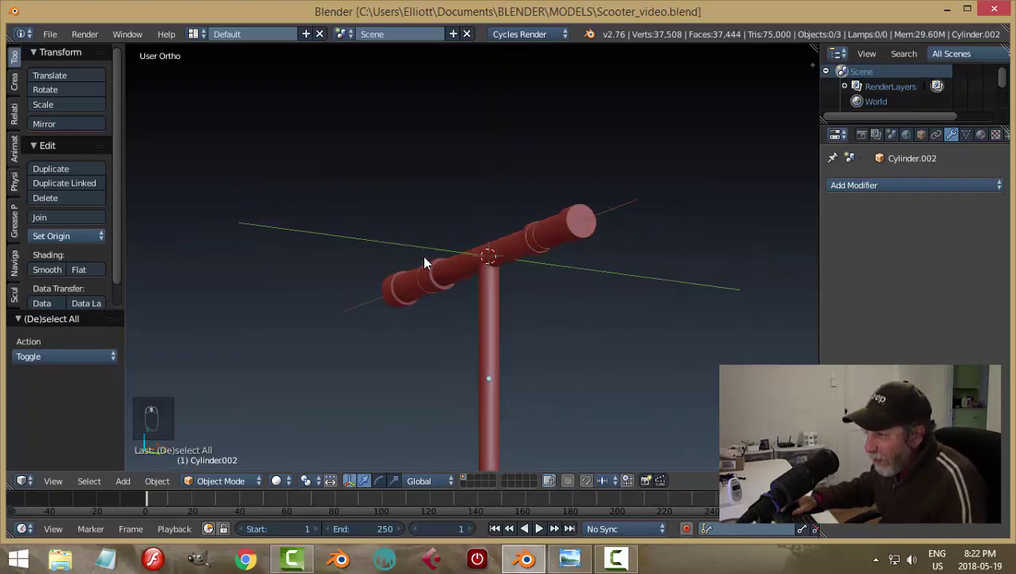
middle_click(539, 295)
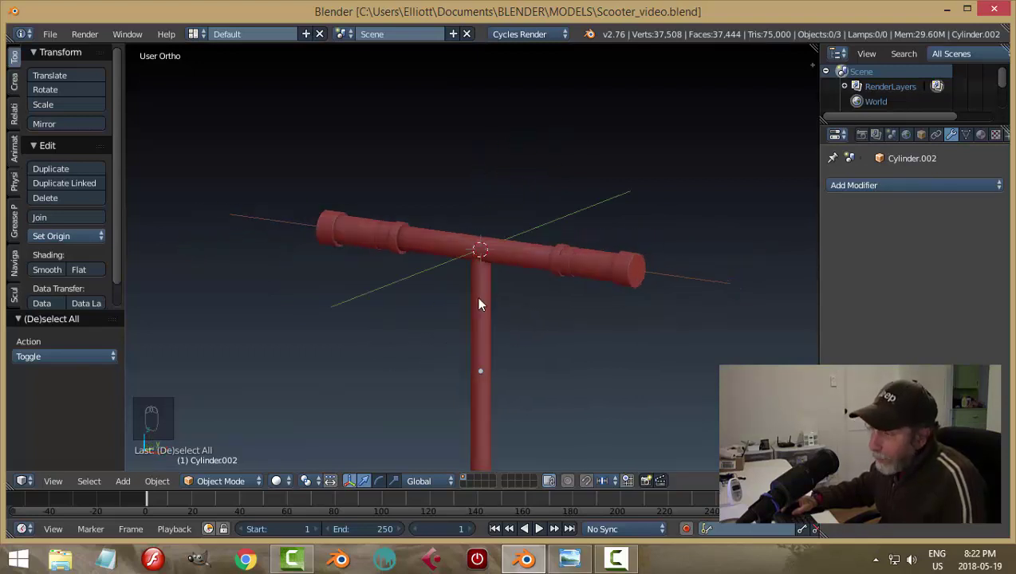
left_click_drag(435, 269, 583, 295)
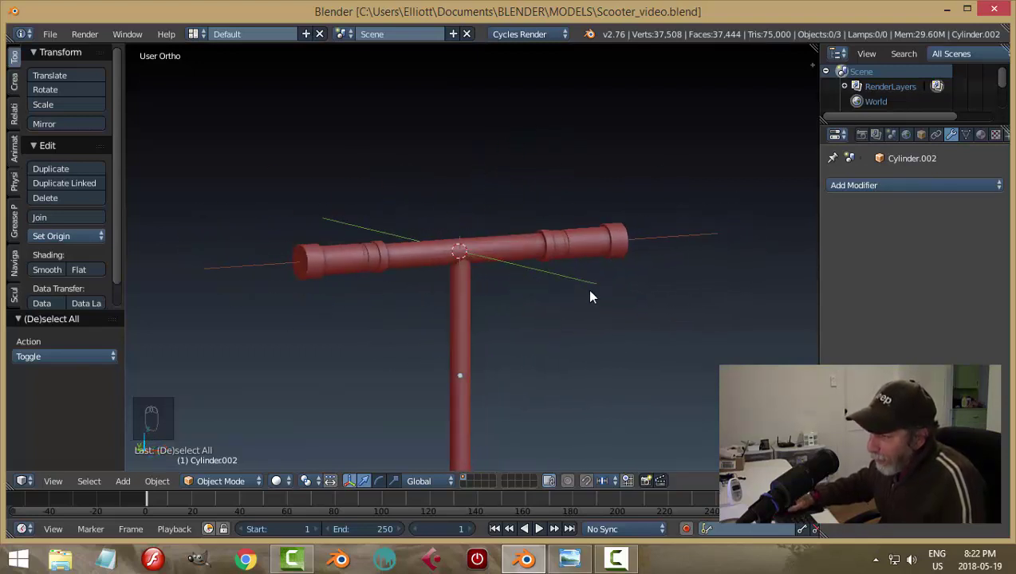
left_click_drag(595, 330, 509, 252)
left_click_drag(509, 252, 577, 360)
Step: Duplicate the handlebar tube into a short centre sleeve about 0.285 long and 1.129 thicker at the T junction
key("shift+d")
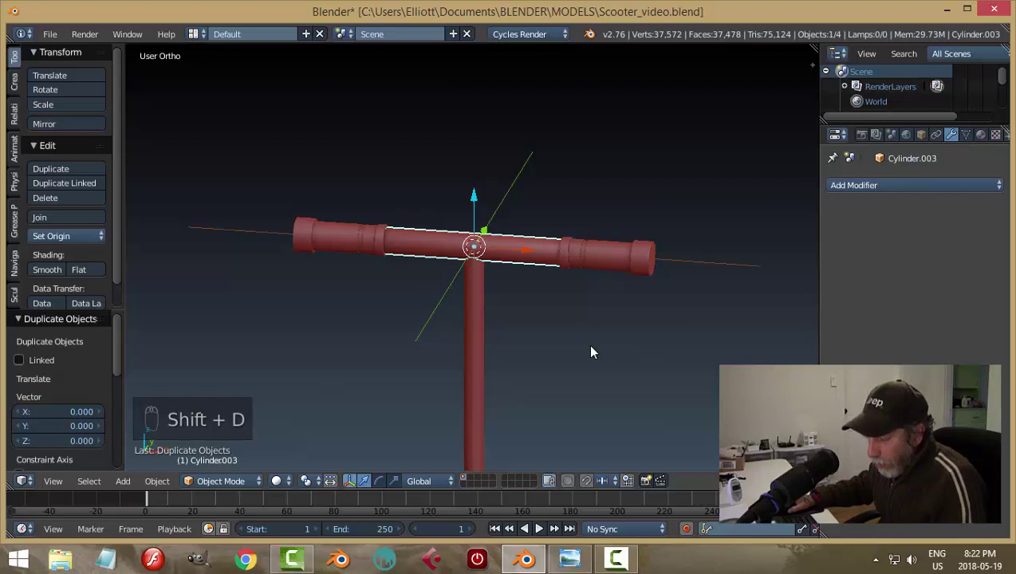
key("s")
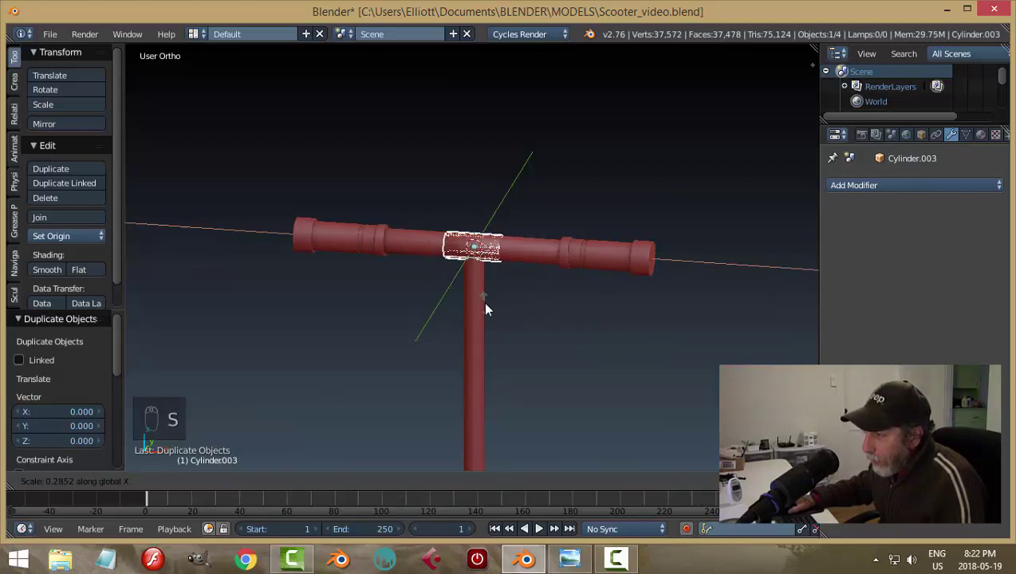
middle_click(567, 339)
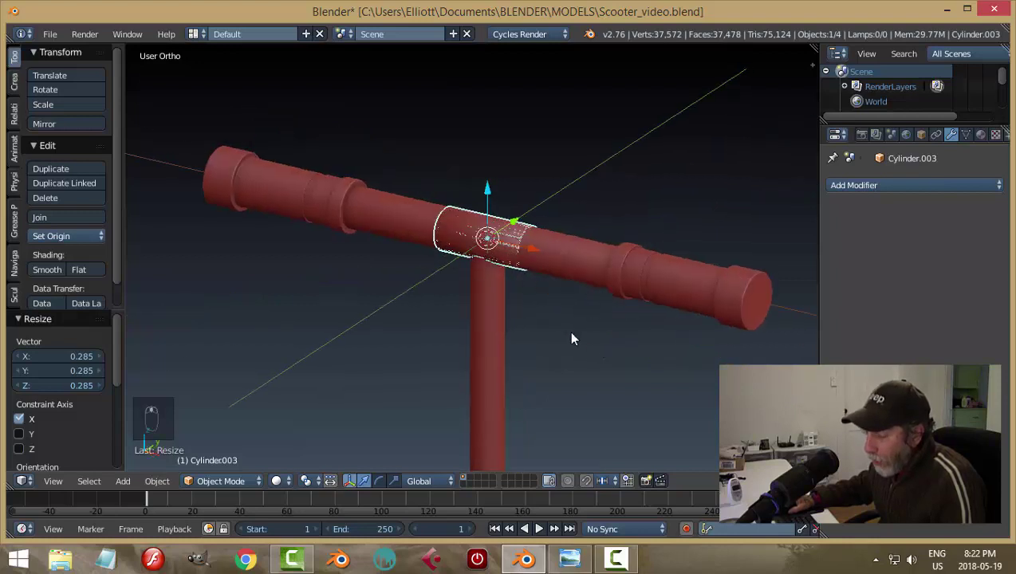
key("s")
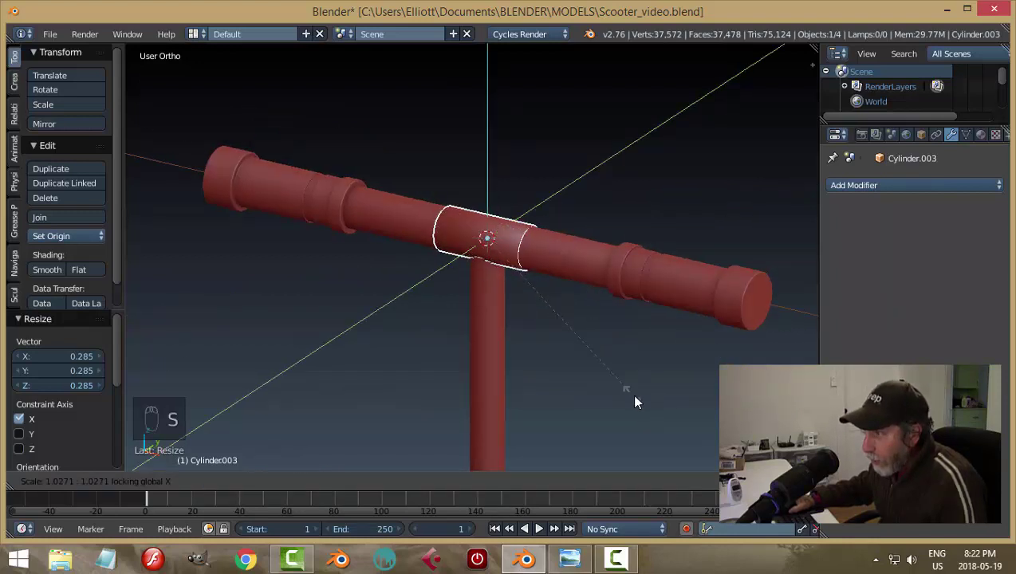
key("a")
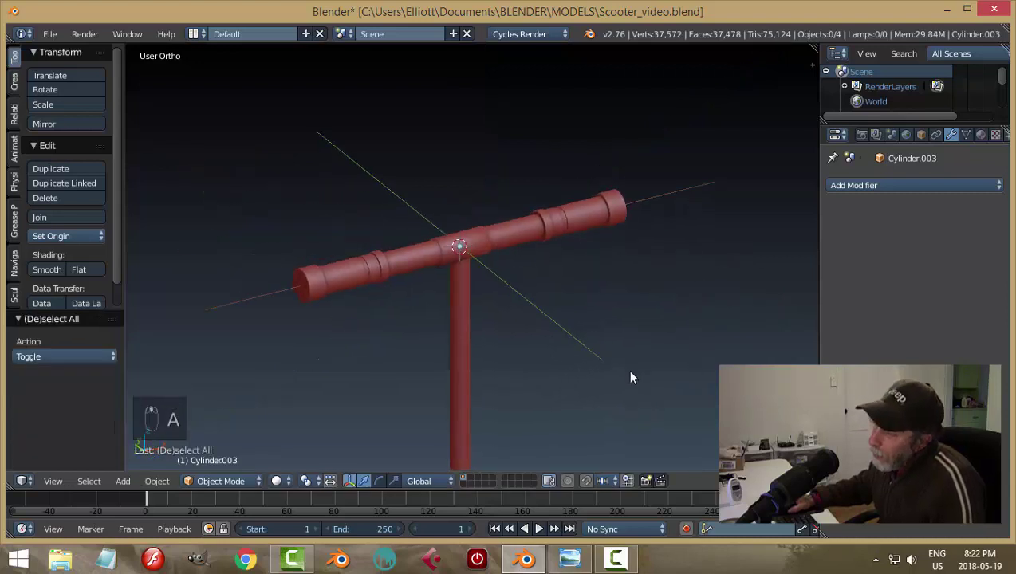
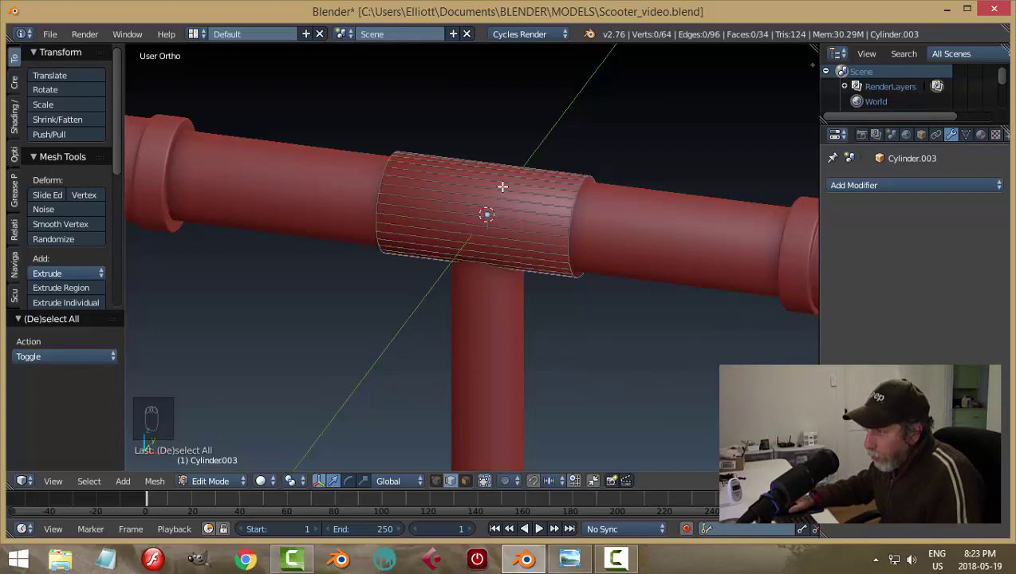
Step: Add two edge rings across the centre sleeve, spread them toward its ends, and return to object mode
key("ctrl+r")
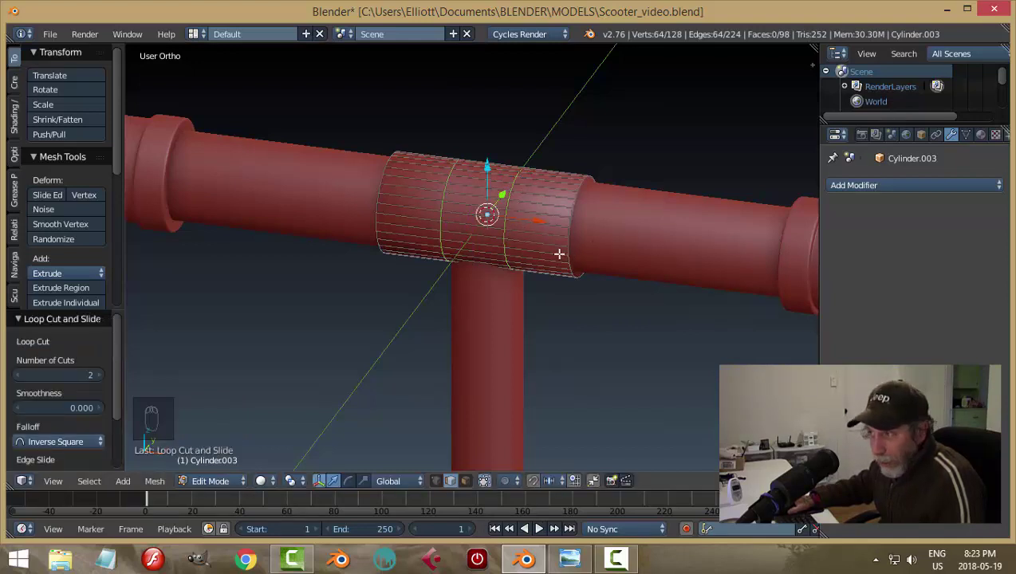
key("s")
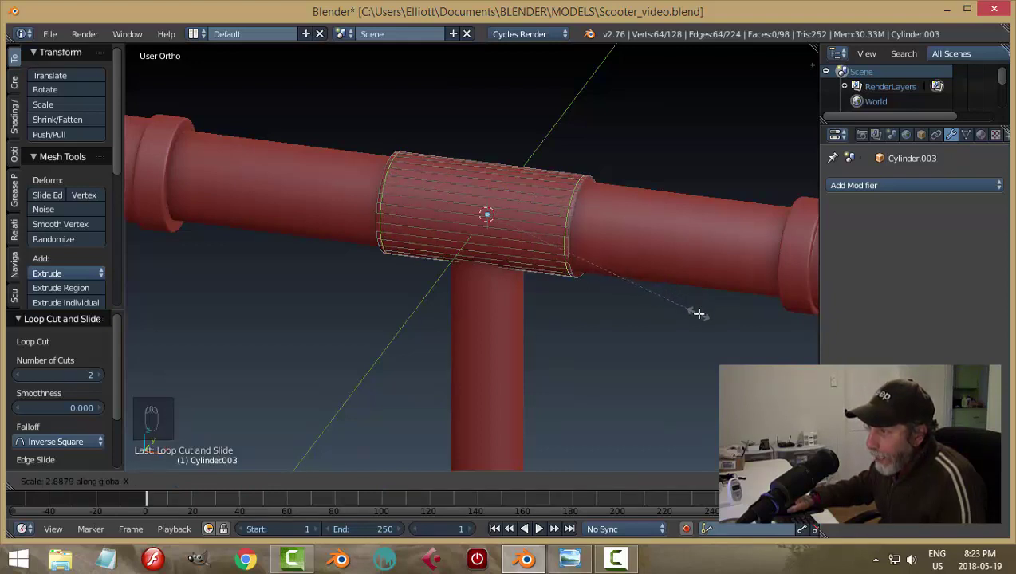
key("a")
key("Tab")
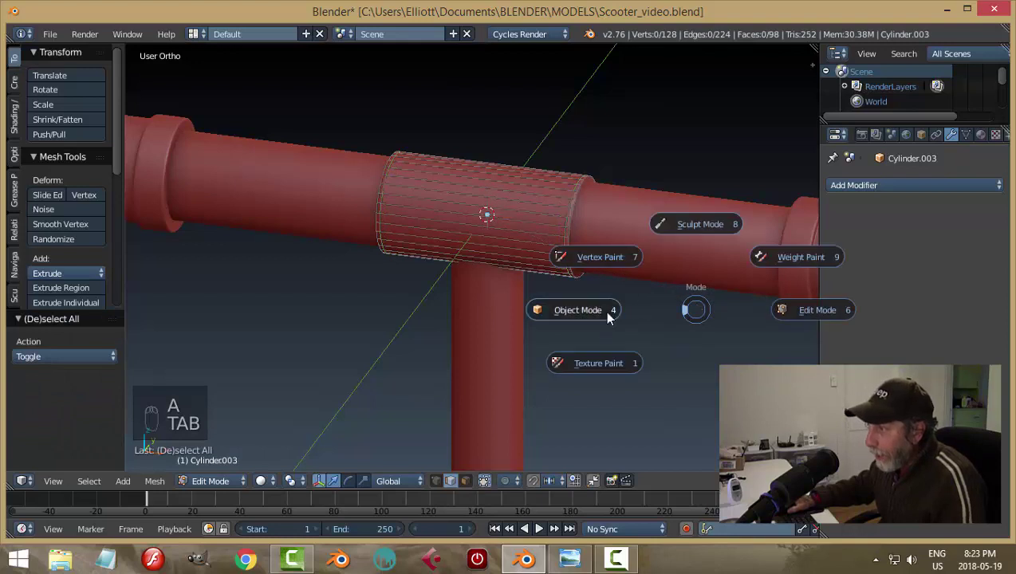
key("a")
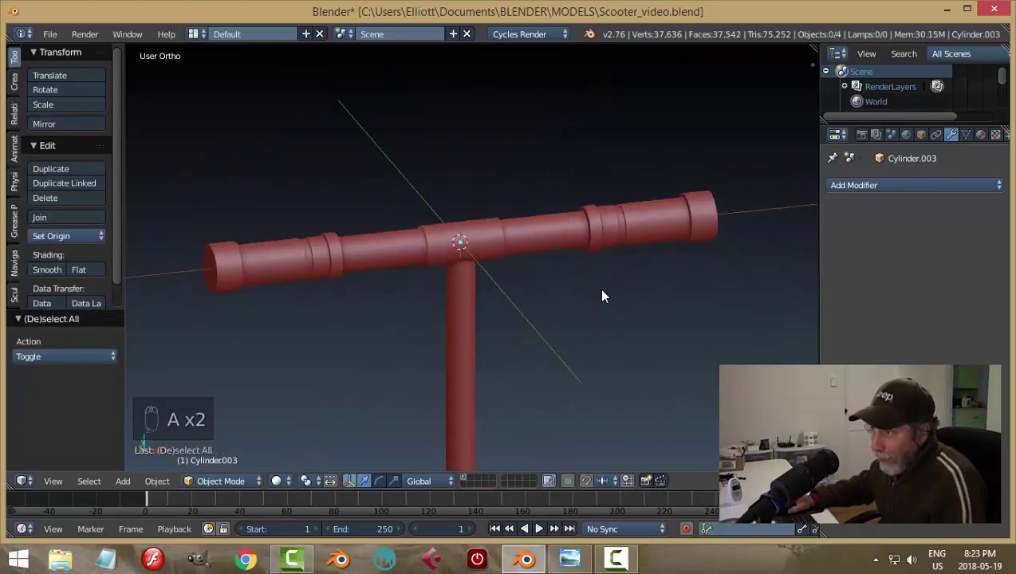
Step: Save the scooter file, review the T-handlebar from several angles, and select the vertical stem
key("ctrl+s")
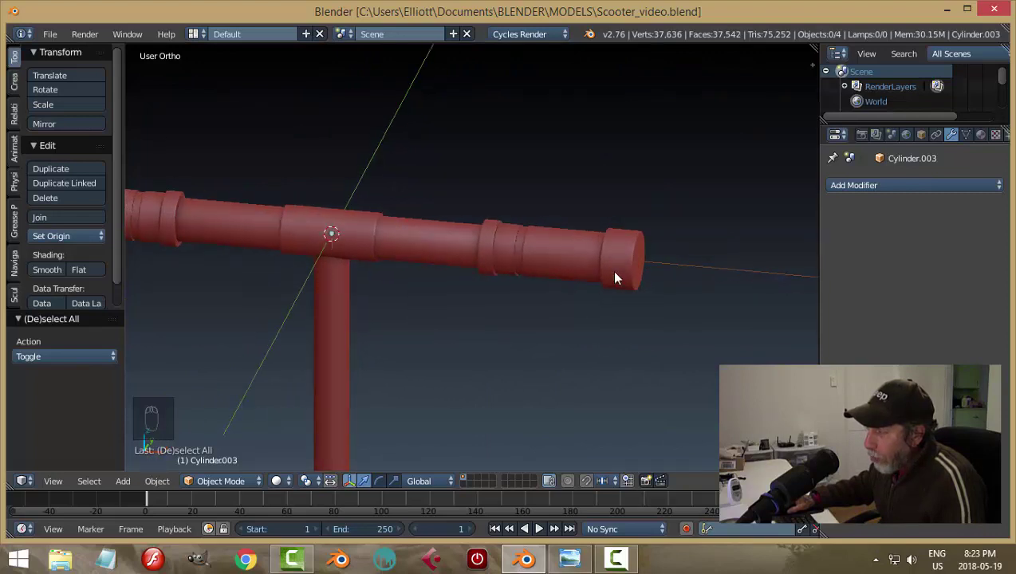
left_click_drag(614, 263, 674, 307)
key("a")
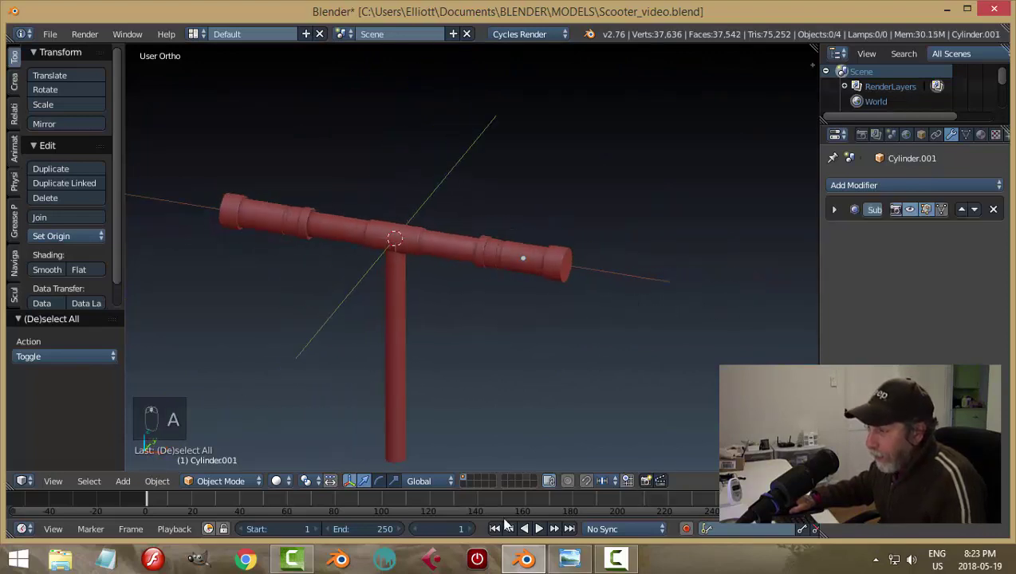
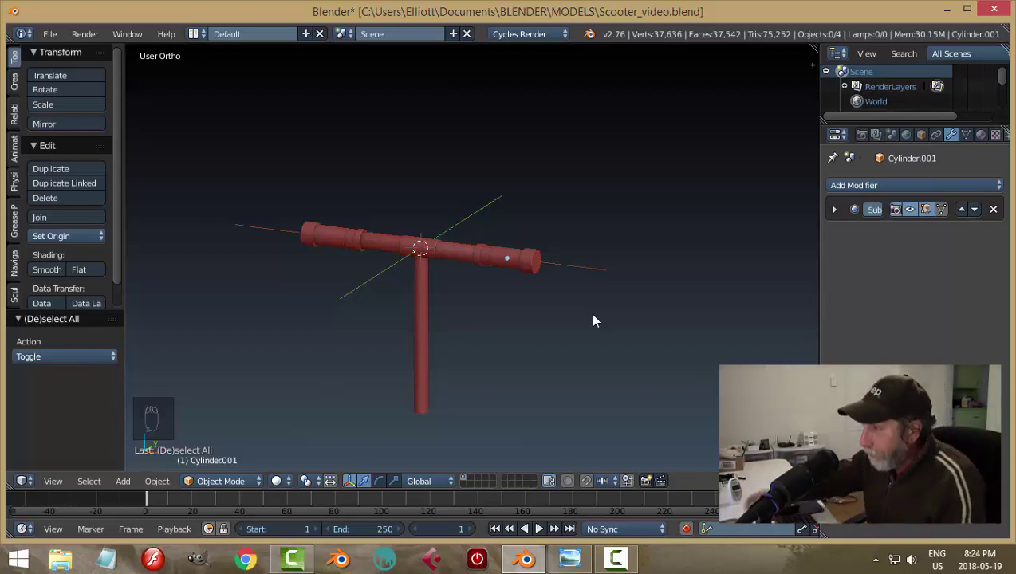
left_click_drag(422, 382, 510, 380)
left_click_drag(525, 380, 510, 380)
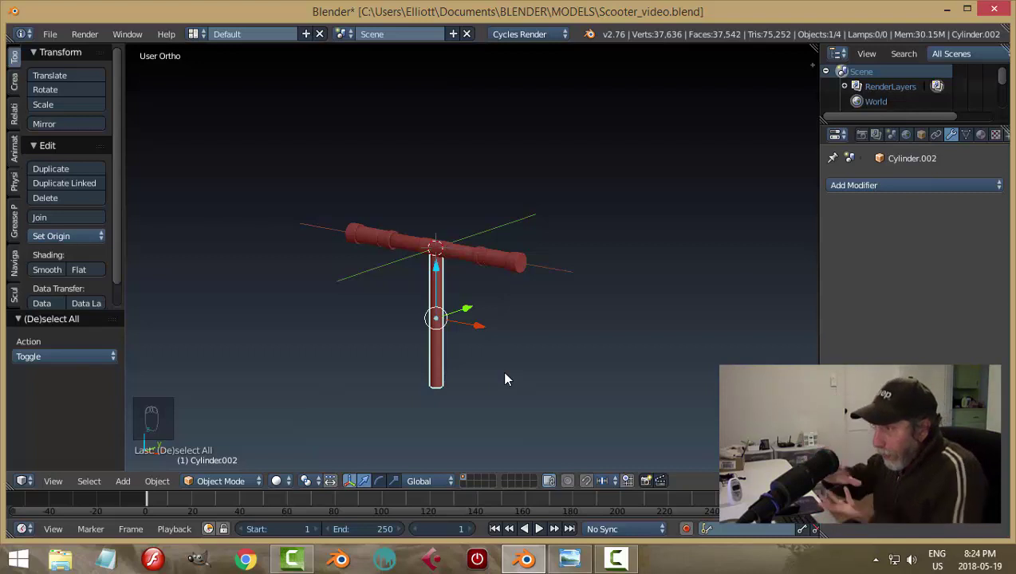
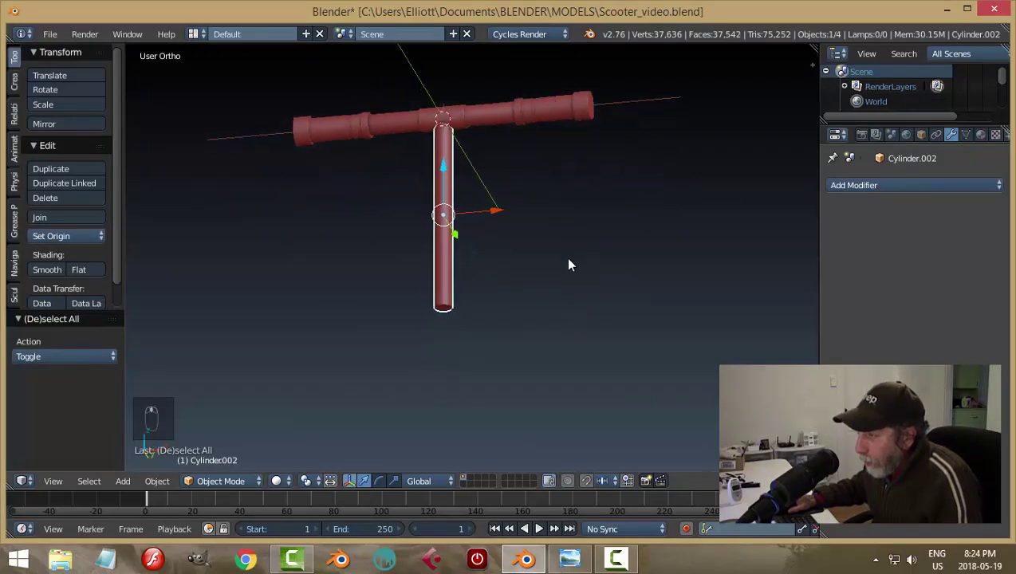
key("a")
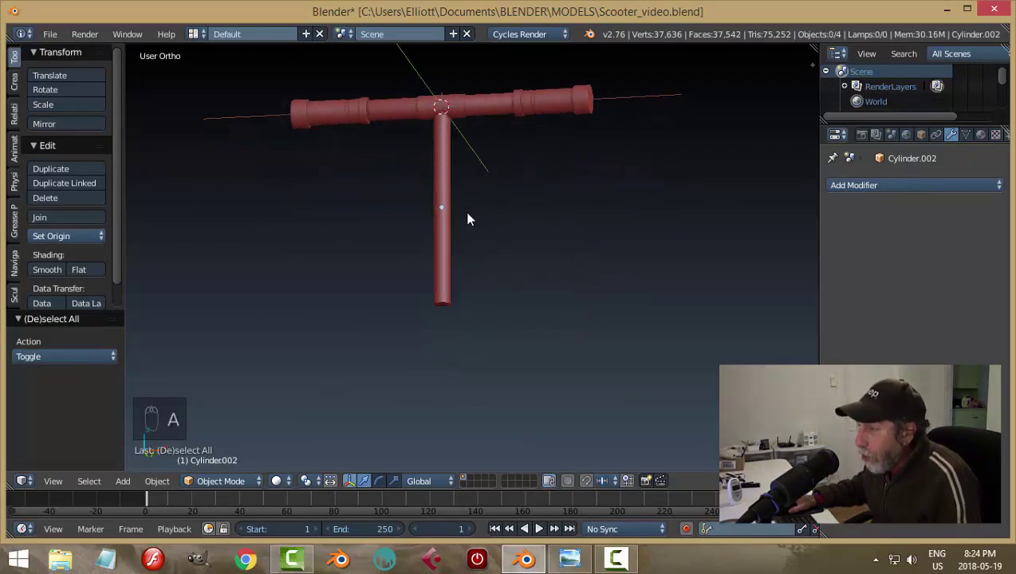
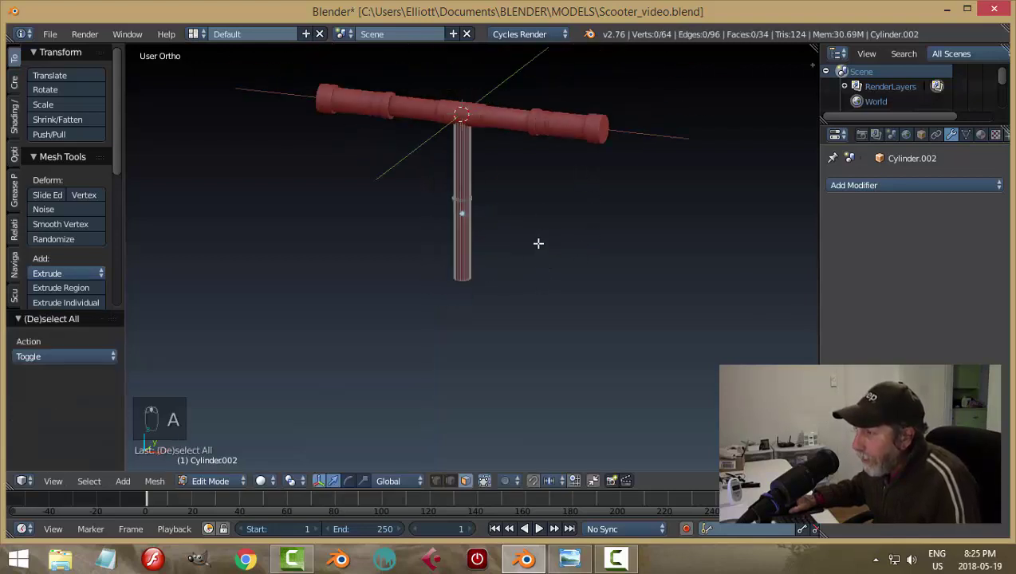
key("Tab")
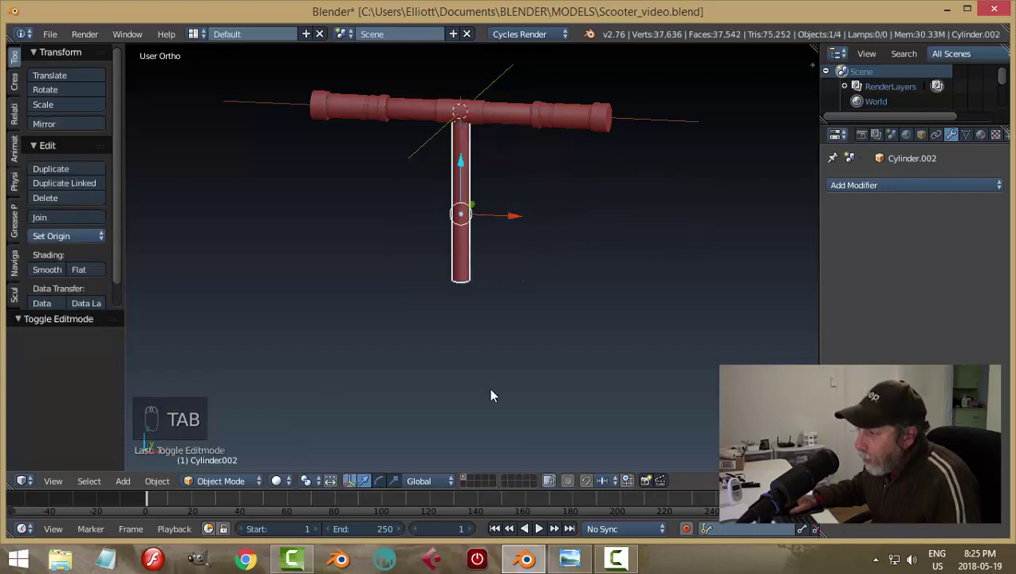
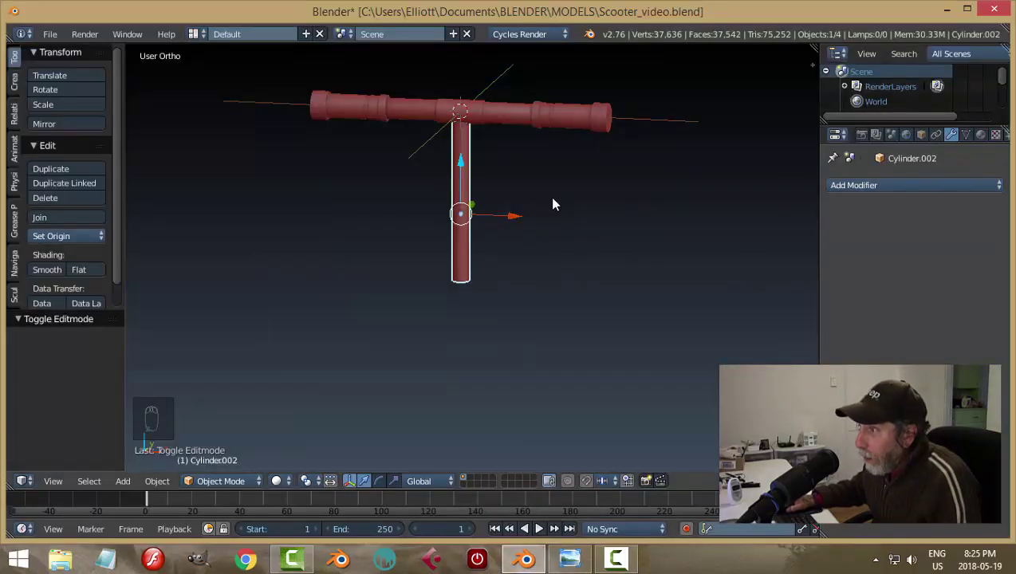
left_click_drag(597, 258, 473, 161)
Step: Add a new cylinder, flatten it into a thin disc and move it to the stem's bottom end
key("shift+d")
left_click_drag(466, 164, 477, 335)
middle_click(542, 352)
key("s")
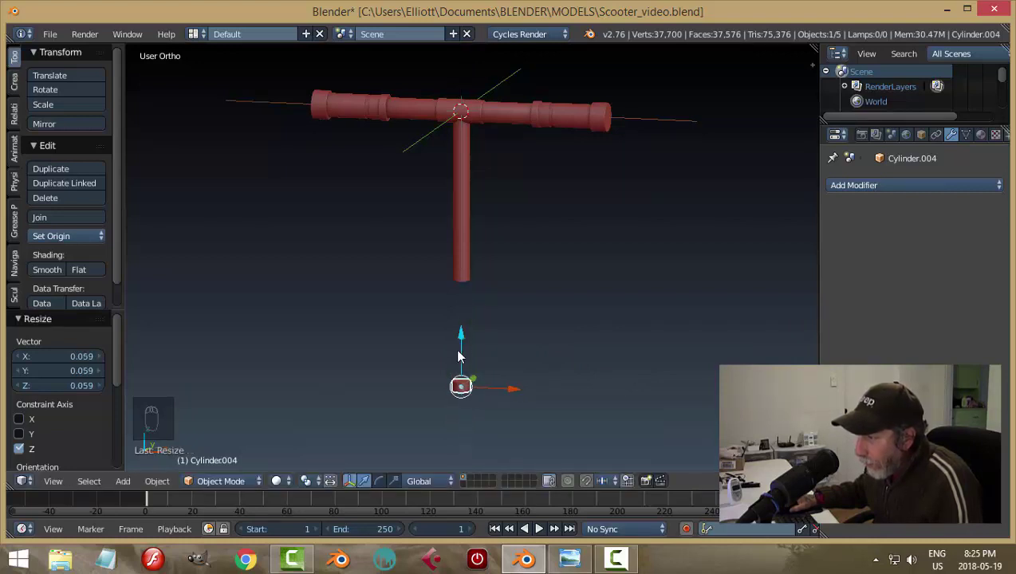
left_click_drag(466, 320, 609, 288)
key("KP_Decimal")
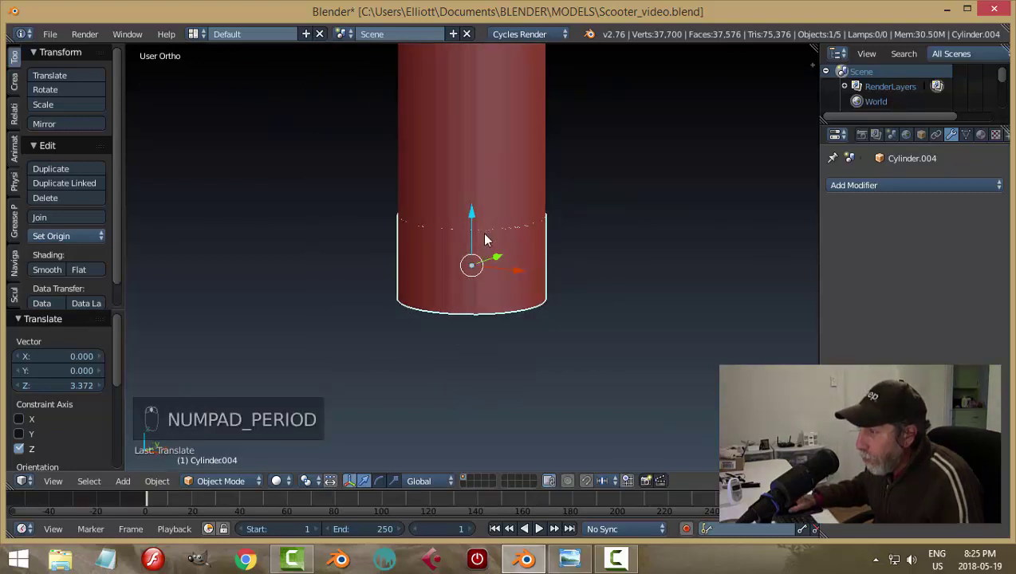
left_click_drag(480, 223, 630, 233)
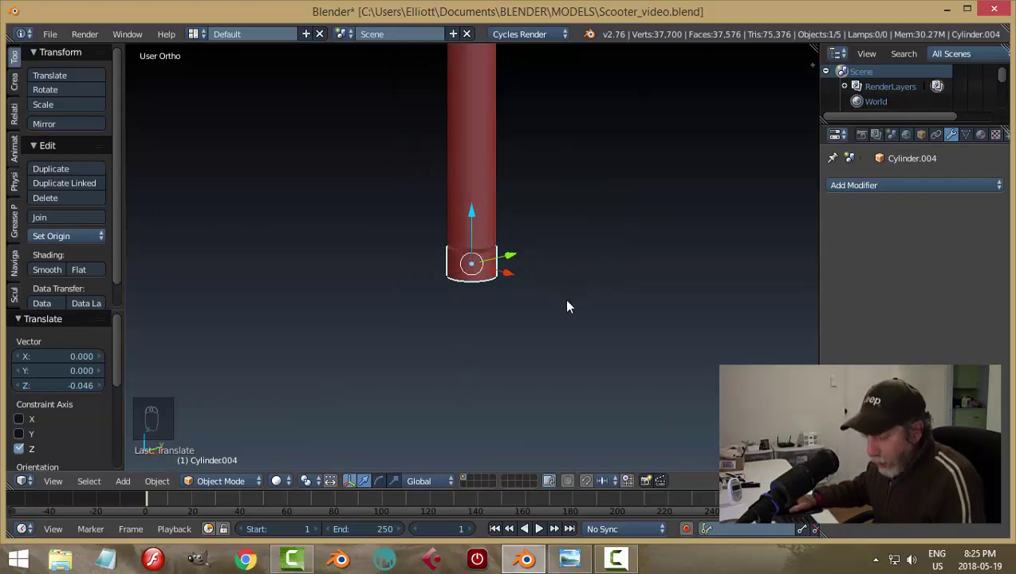
Step: Widen the disc slightly beyond the stem into a collar and compare with the reference render
key("s")
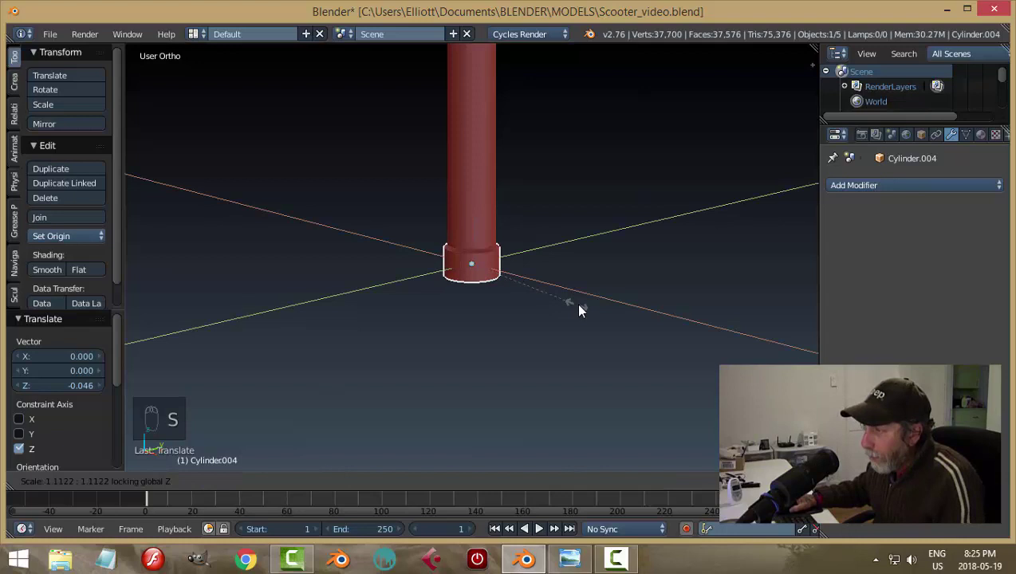
key("a")
left_click_drag(495, 274, 478, 207)
key("a")
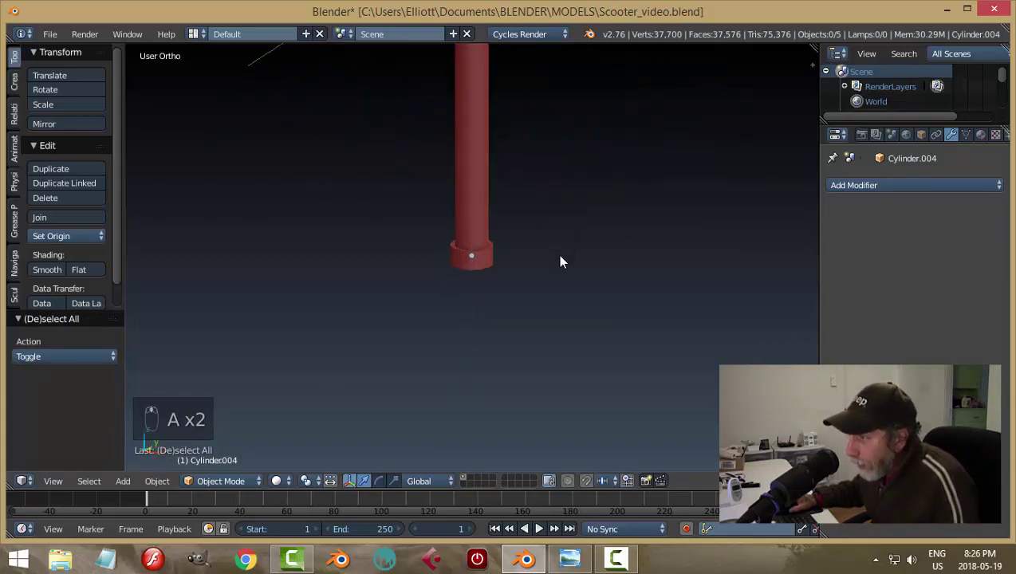
left_click_drag(556, 247, 553, 544)
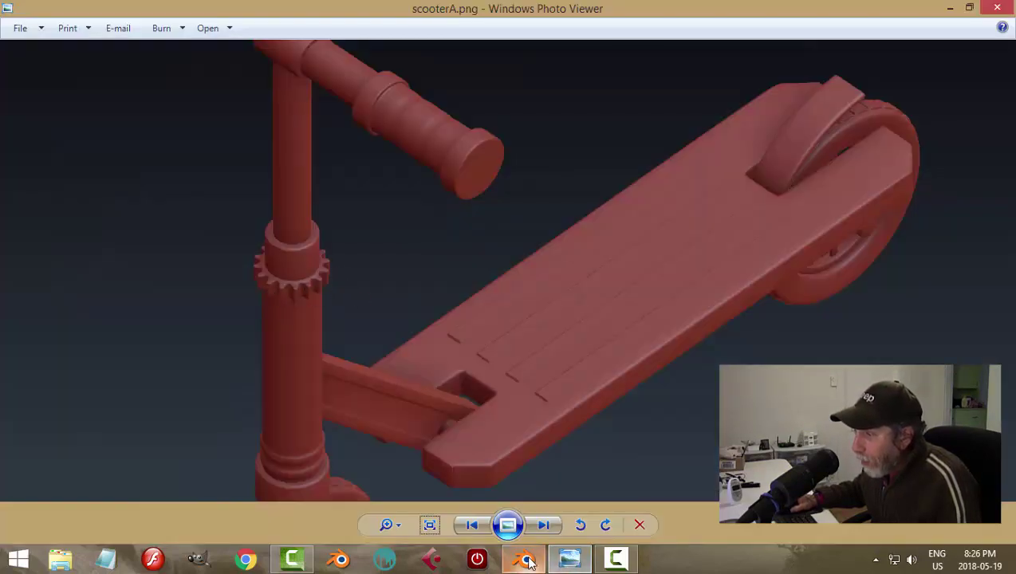
middle_click(587, 266)
Step: Apply the bottom collar's rotation and scale, then zoom in on it
left_click_drag(477, 287, 567, 292)
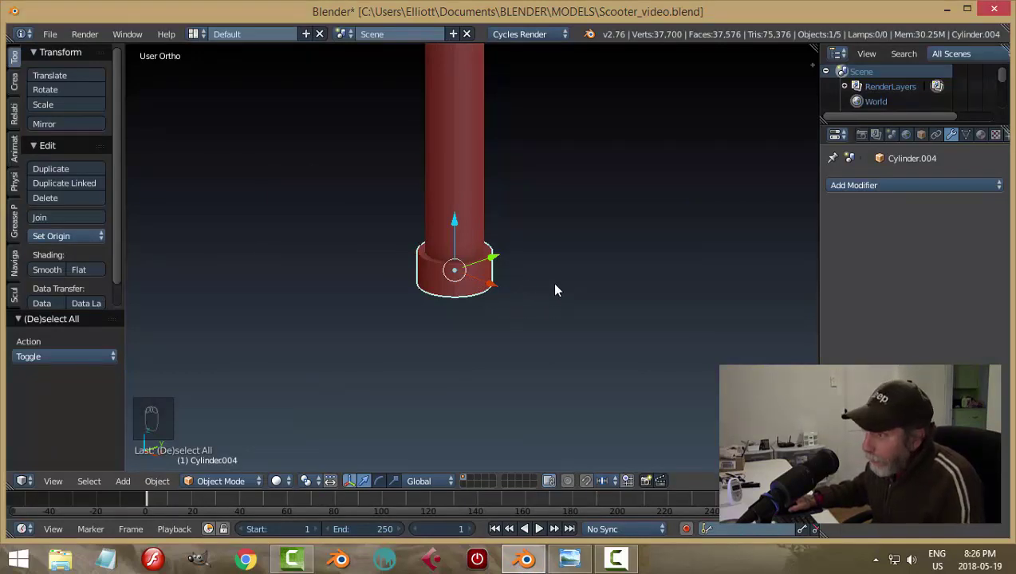
left_click_drag(588, 272, 166, 490)
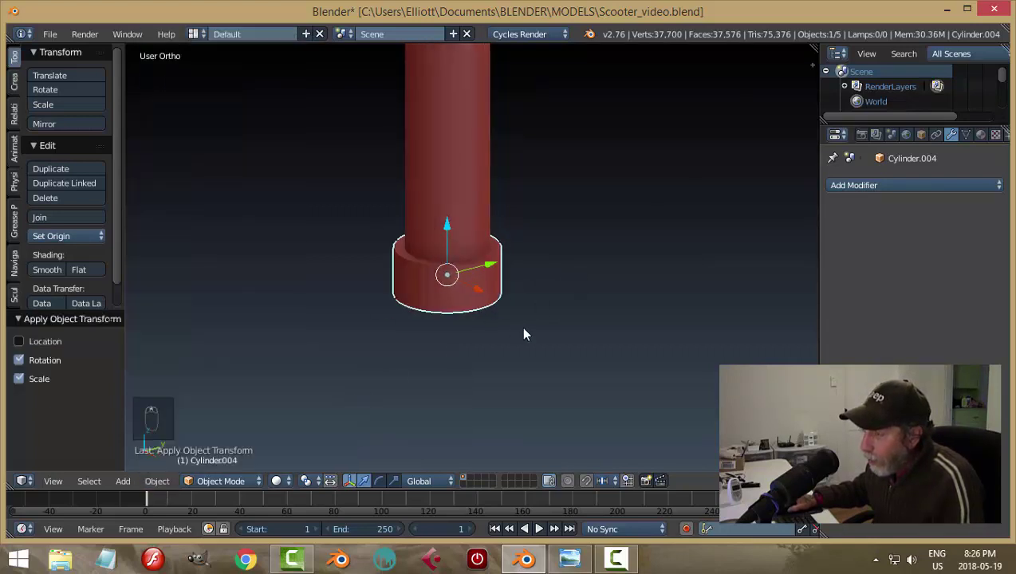
left_click_drag(481, 293, 462, 171)
left_click_drag(463, 171, 464, 159)
left_click_drag(563, 177, 471, 269)
left_click_drag(470, 269, 638, 294)
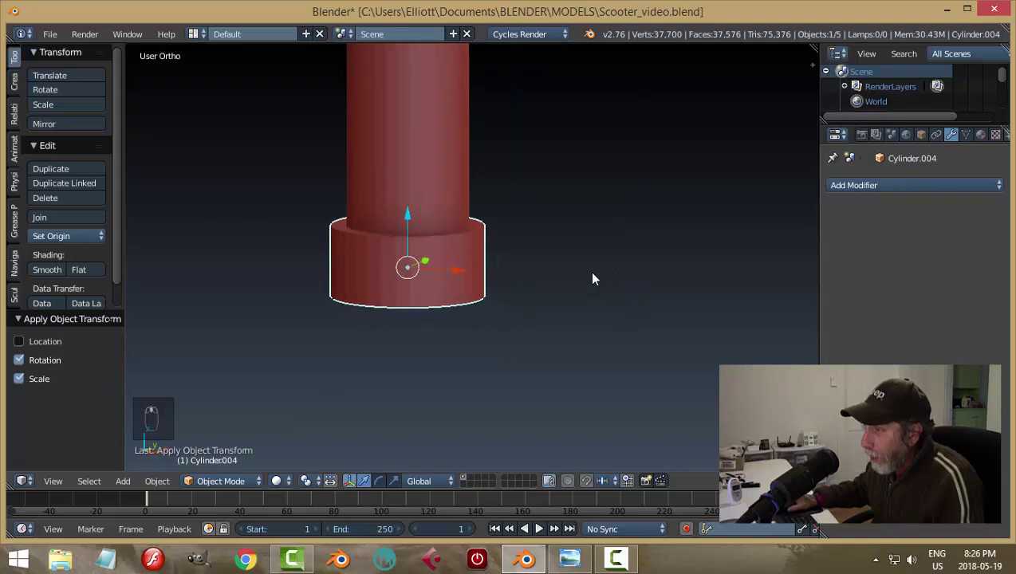
Step: Extrude alternating outer faces of the collar into a ring of short teeth, then return to object mode
key("Tab")
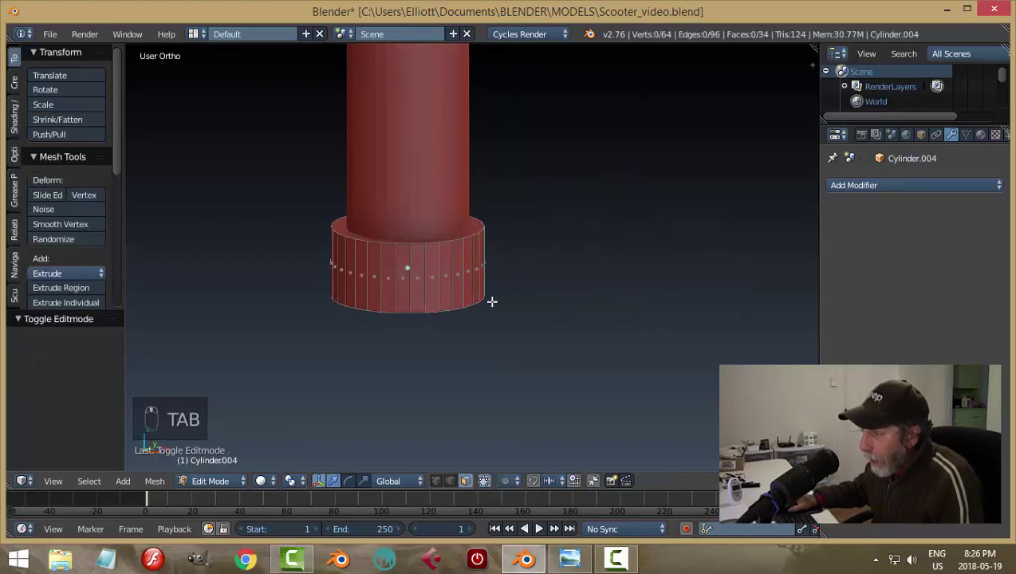
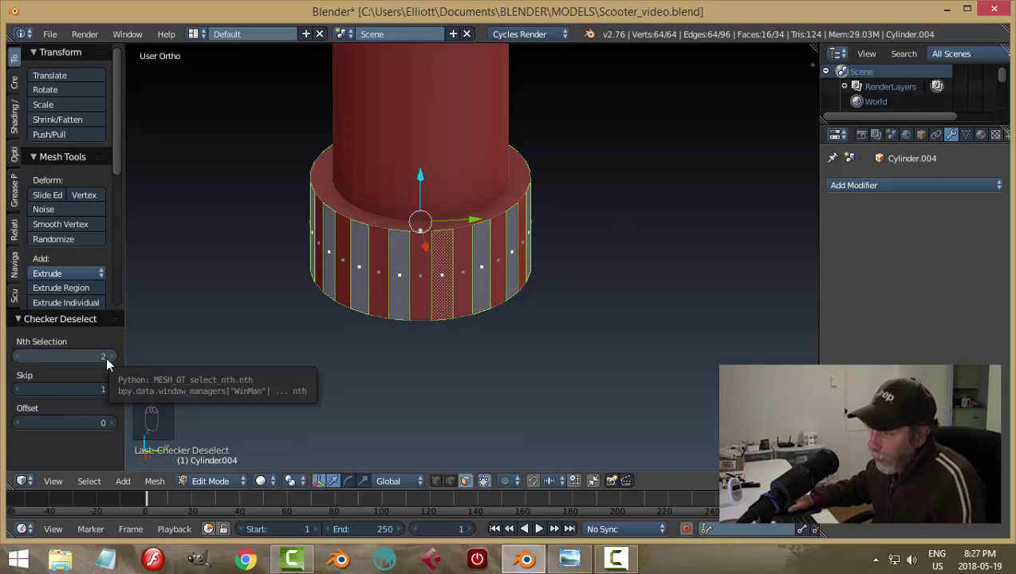
key("a")
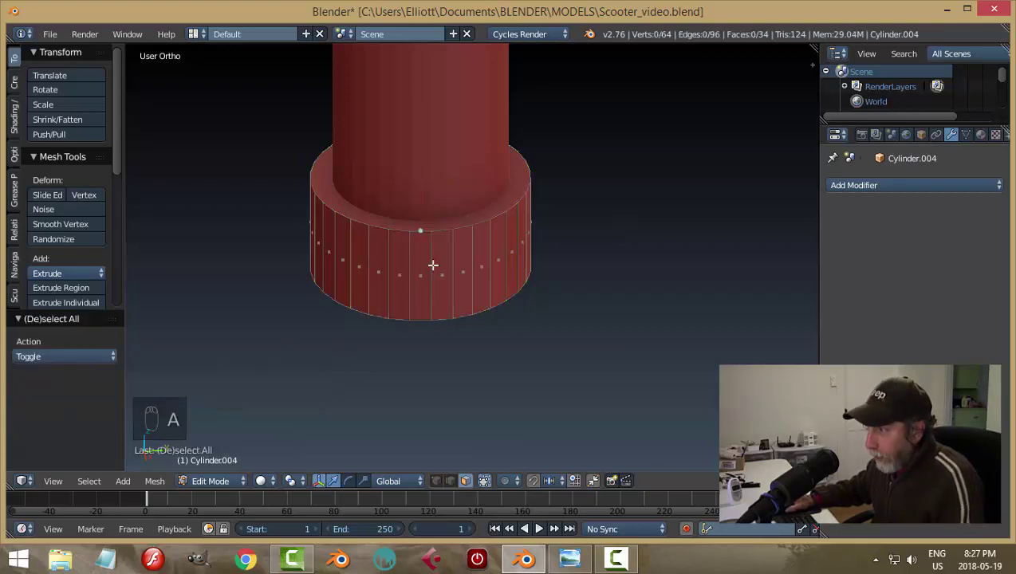
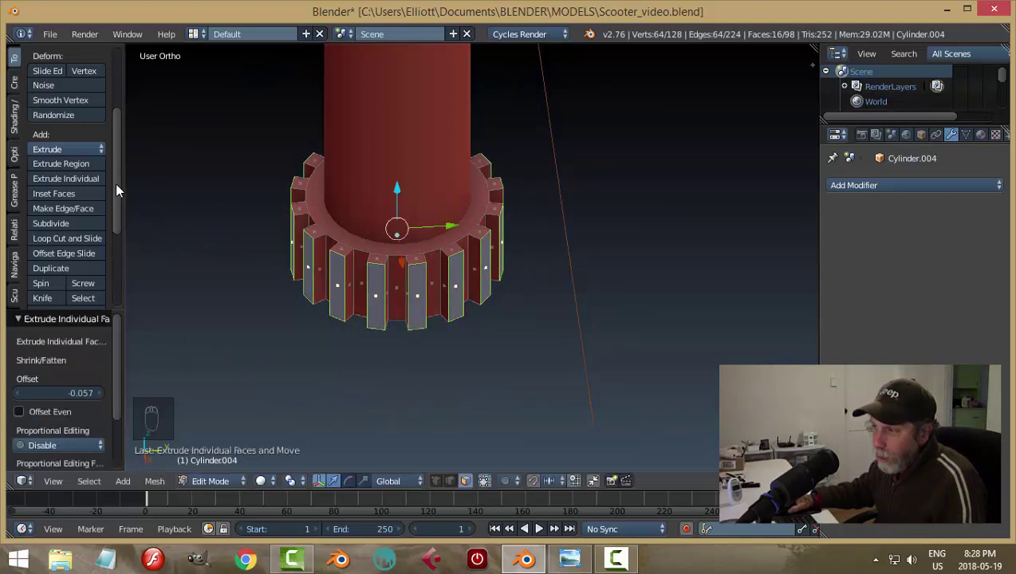
key("a")
key("Tab")
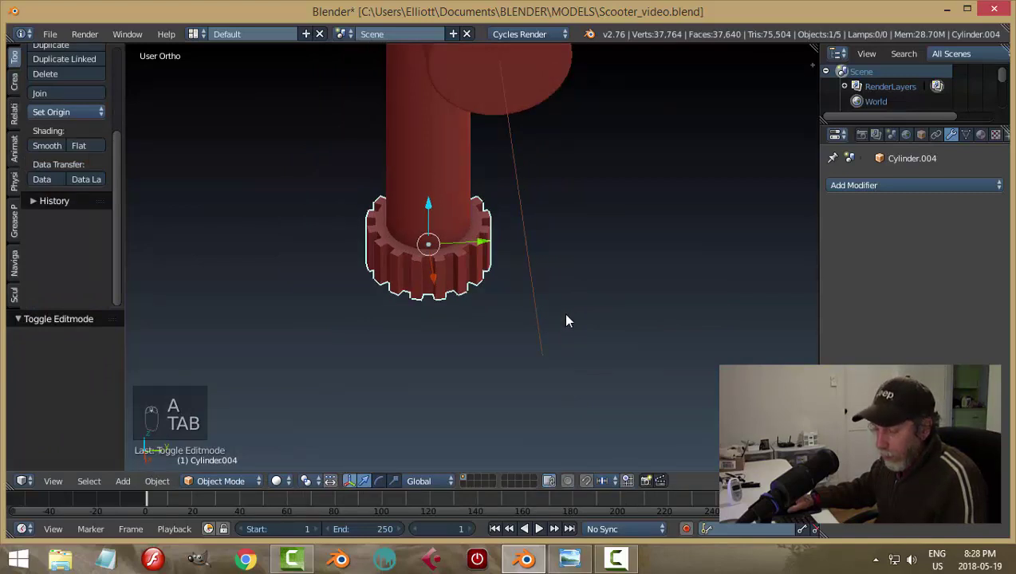
Step: Round the toothed collar with a level-2 Subdivision Surface modifier and view it from the side
key("a")
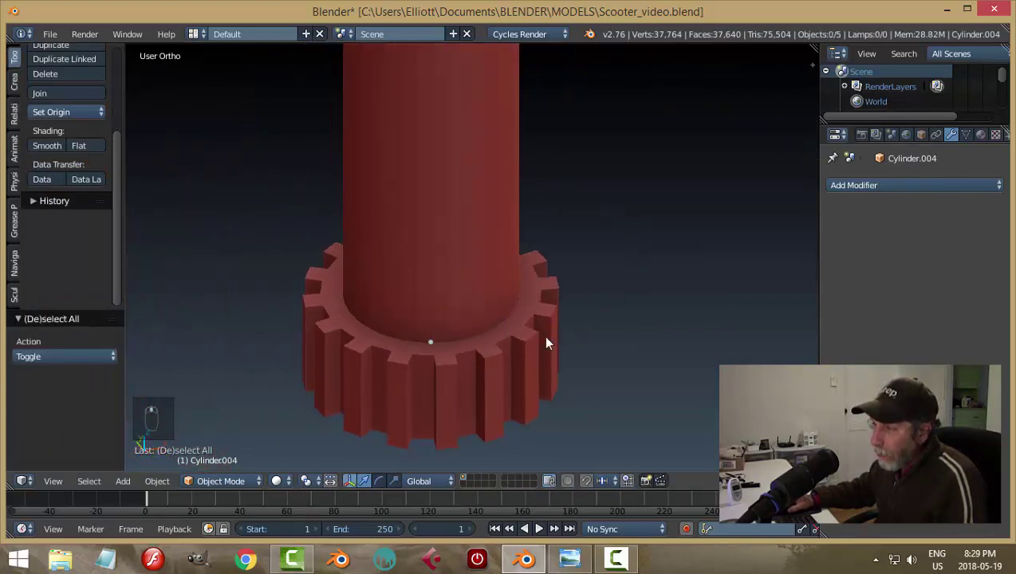
left_click_drag(522, 319, 459, 315)
left_click_drag(459, 315, 573, 379)
left_click_drag(911, 293, 457, 390)
left_click_drag(457, 390, 523, 269)
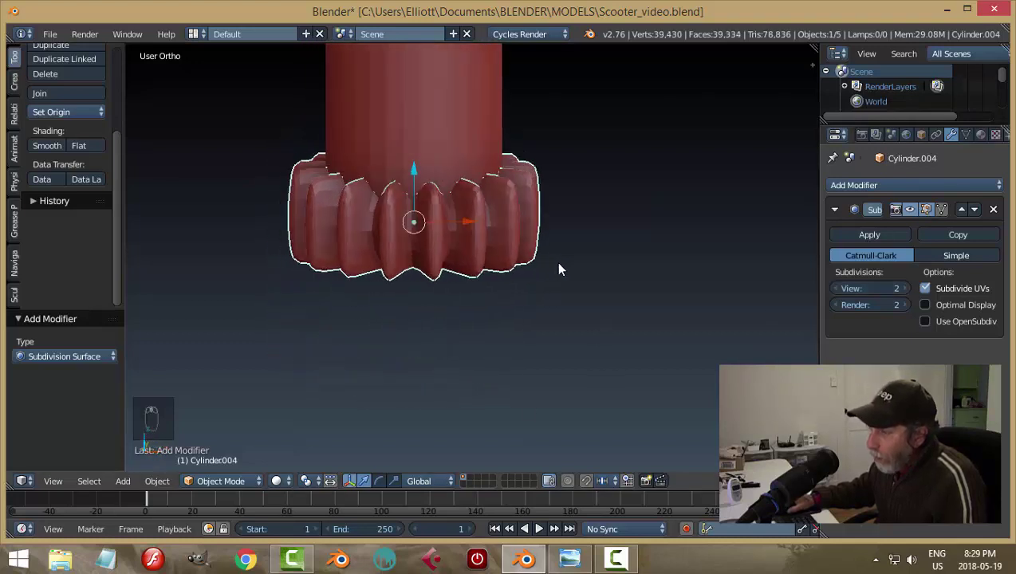
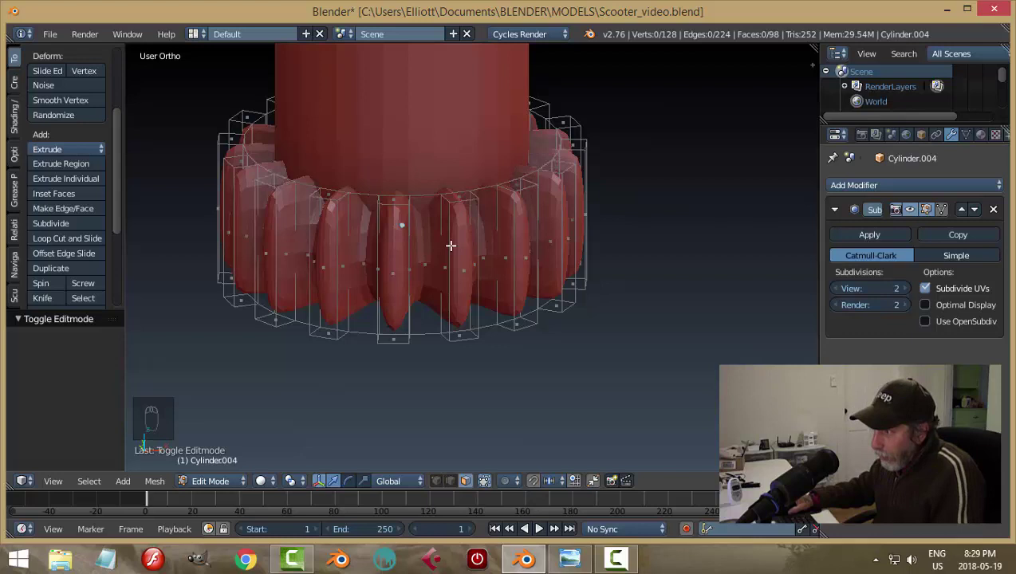
Step: Add supporting edge loops near the collar's top and bottom so its teeth stay crisp
key("ctrl+r")
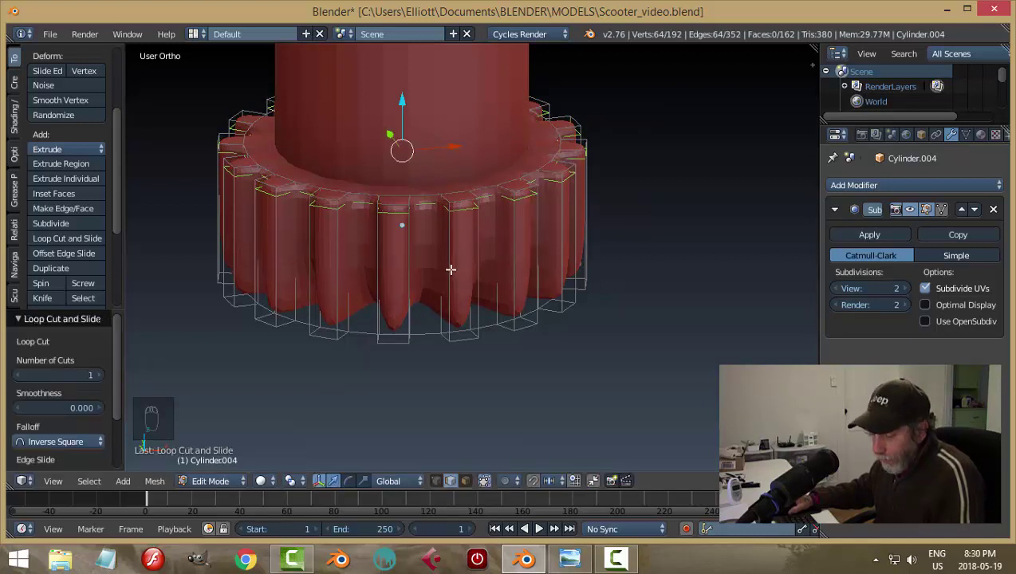
key("ctrl+r")
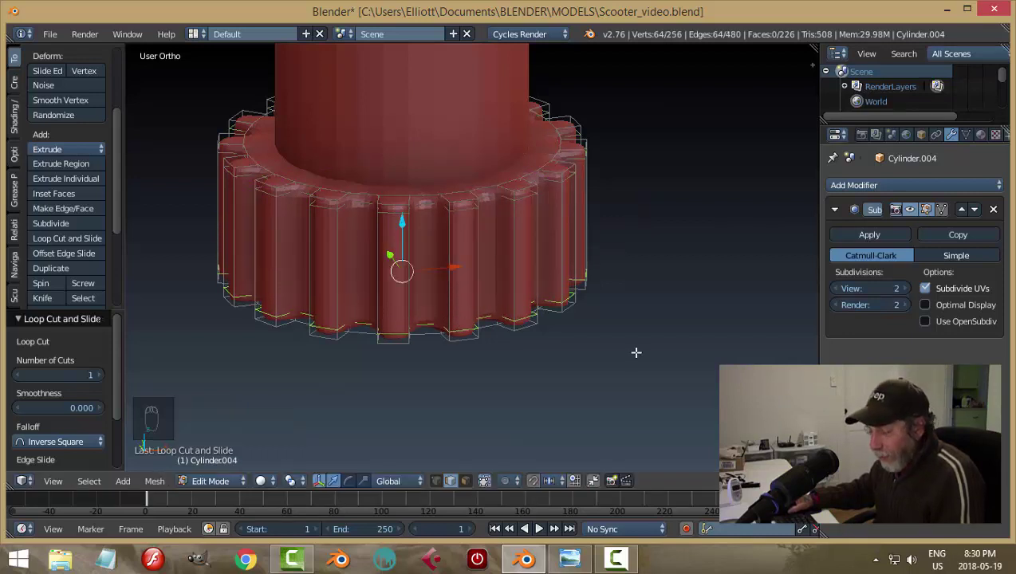
Step: Leave mesh editing on the collar and reframe the view along the stem toward it
key("a")
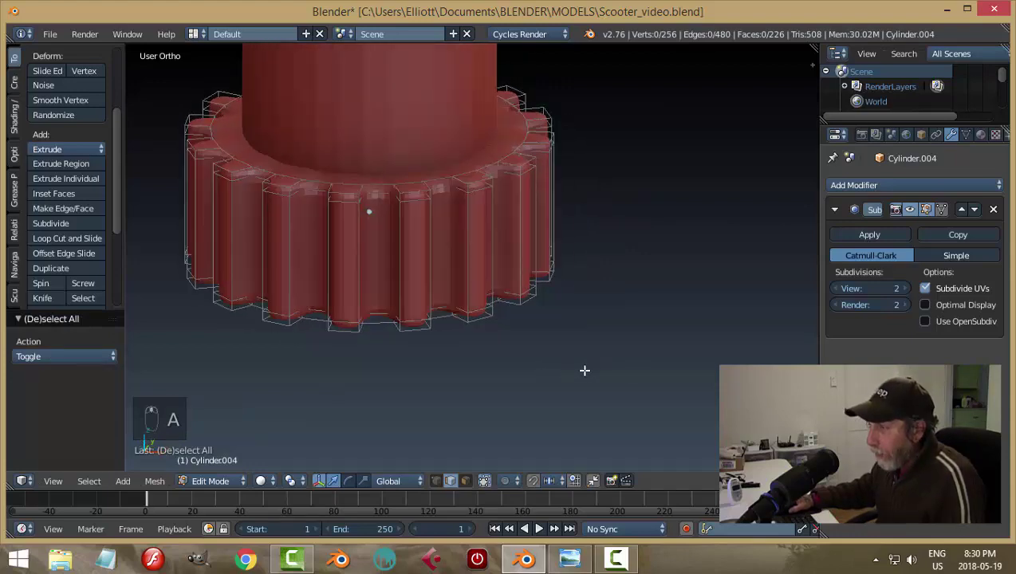
key("Tab")
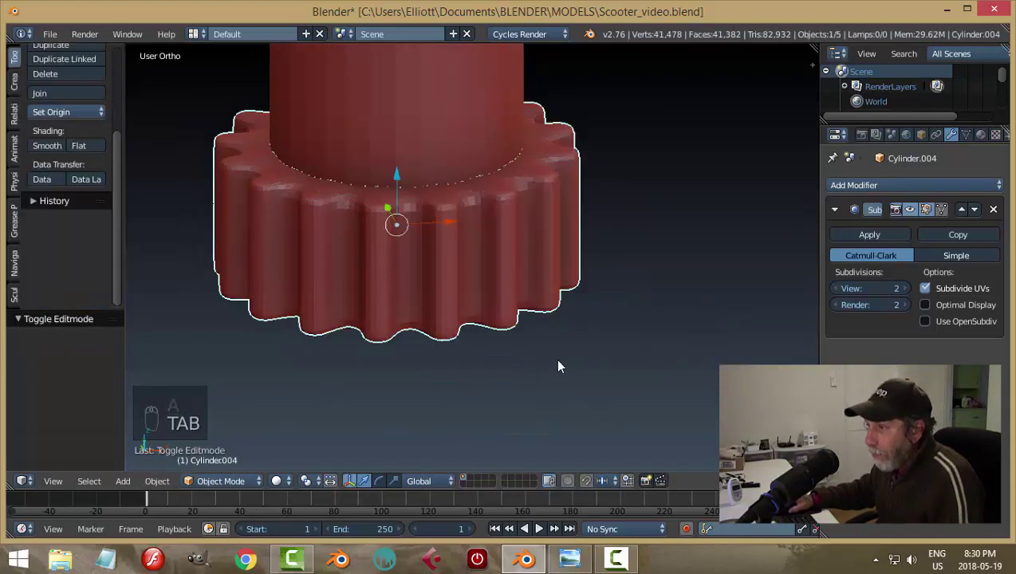
key("a")
middle_click(544, 389)
left_click_drag(469, 281, 43, 151)
left_click_drag(44, 150, 563, 236)
key("a")
middle_click(563, 235)
left_click_drag(583, 289, 545, 258)
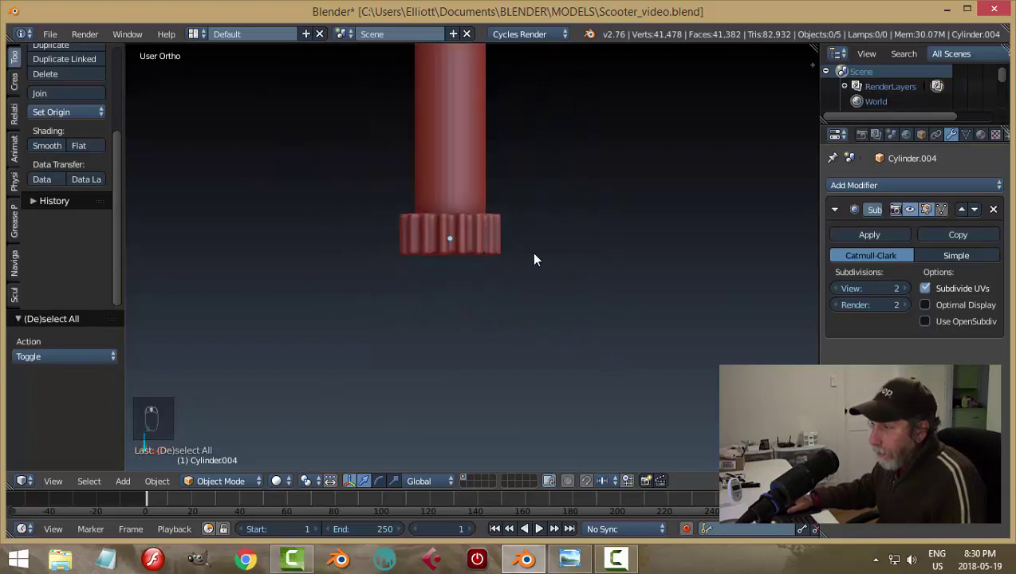
left_click_drag(466, 238, 503, 293)
Step: Scale the ridged collar up slightly around the stem base
key("s")
key("a")
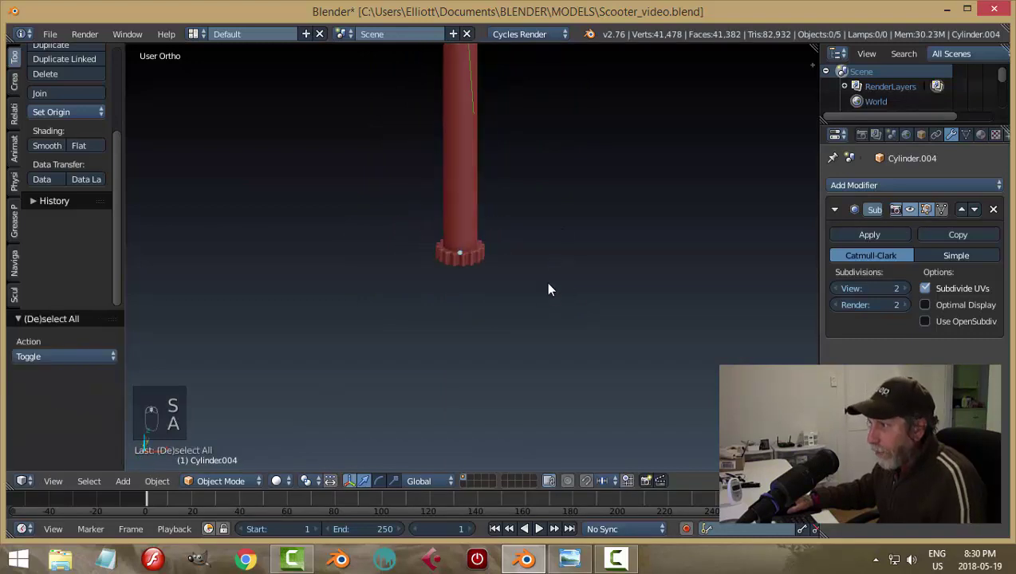
left_click_drag(465, 296, 634, 294)
key("s")
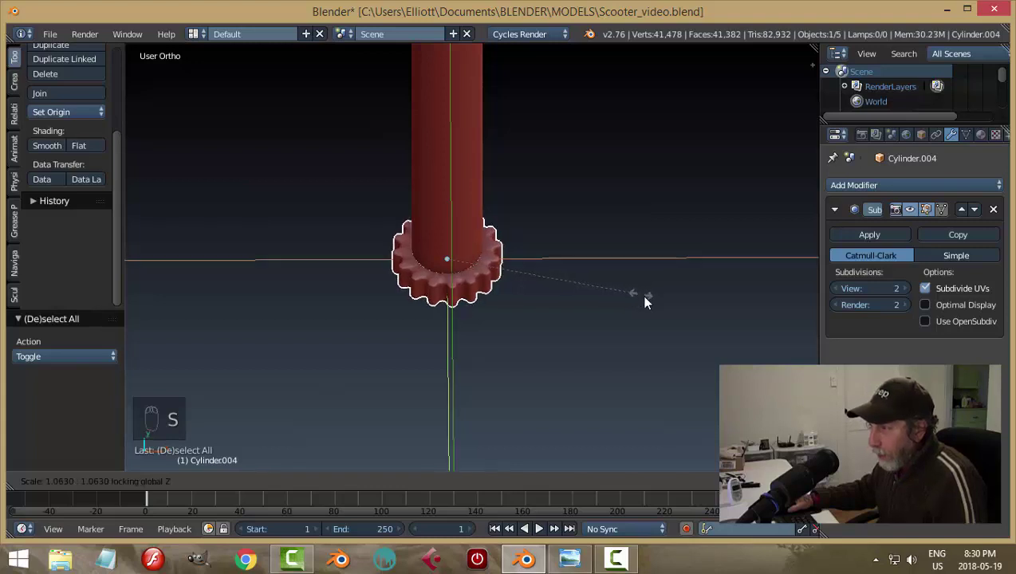
key("a")
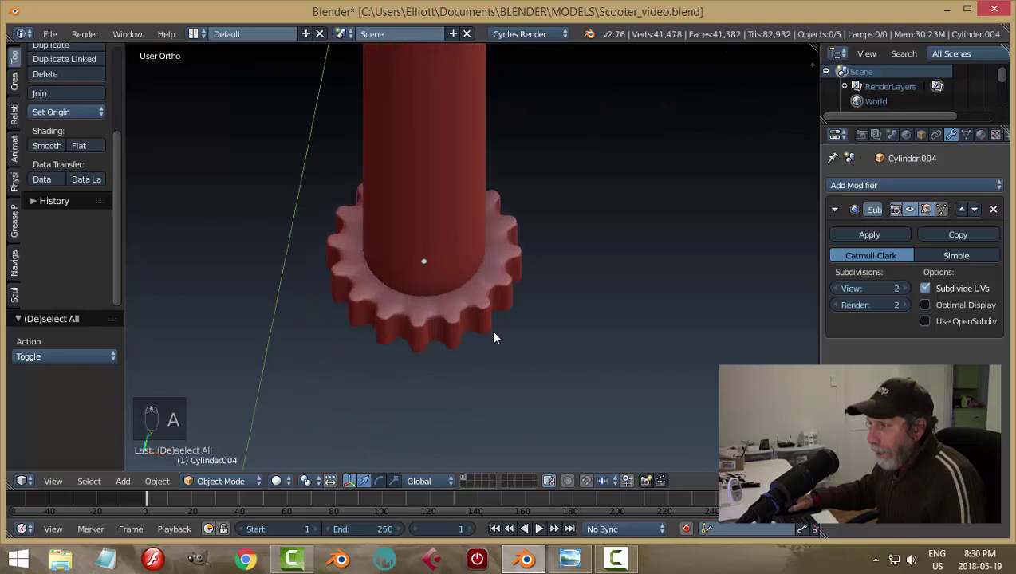
left_click(463, 312)
Step: Briefly check the collar's mesh in Edit Mode, then return to whole-object view
key("Tab")
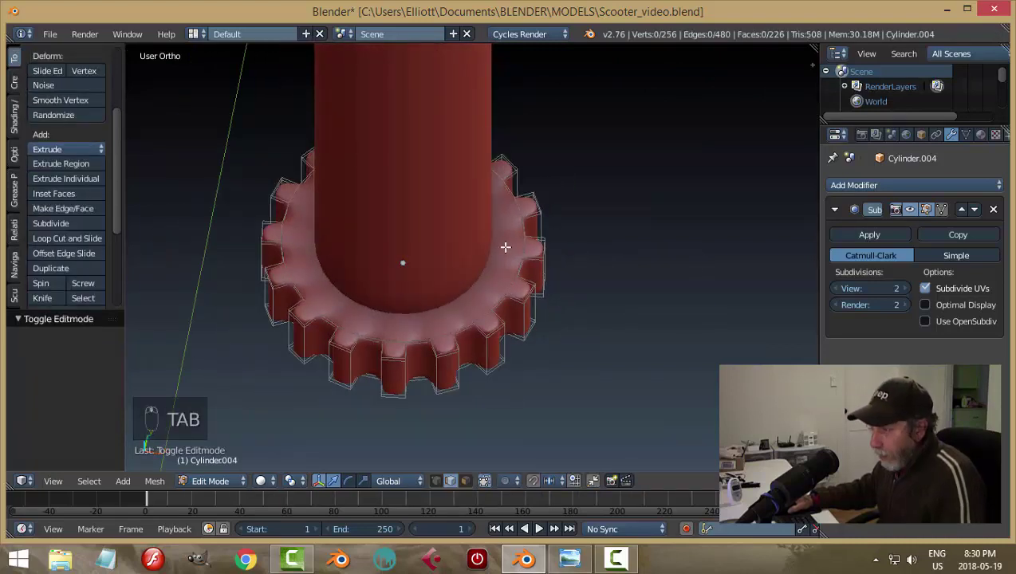
key("ctrl+r")
key("Tab")
key("a")
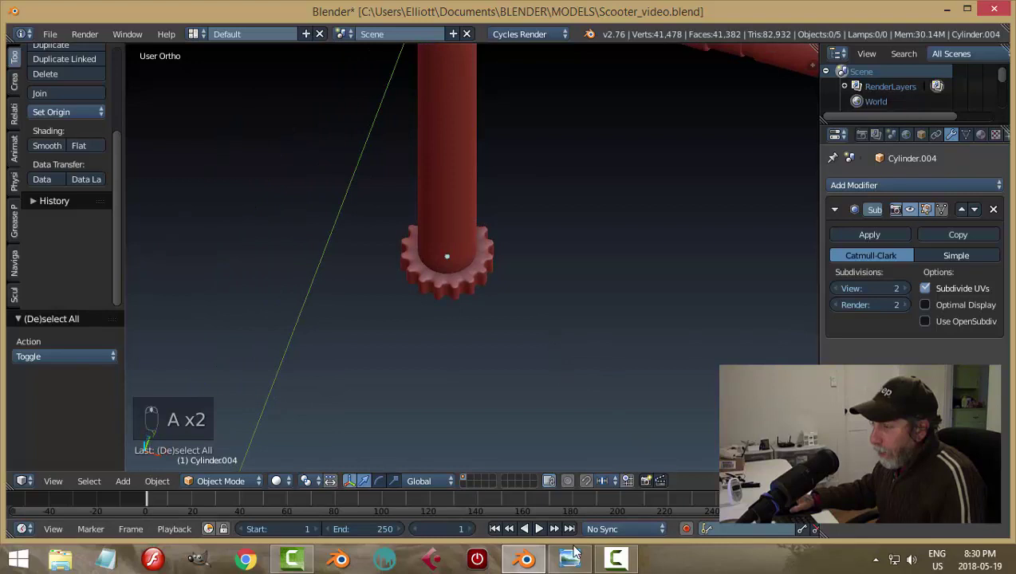
left_click_drag(568, 281, 545, 136)
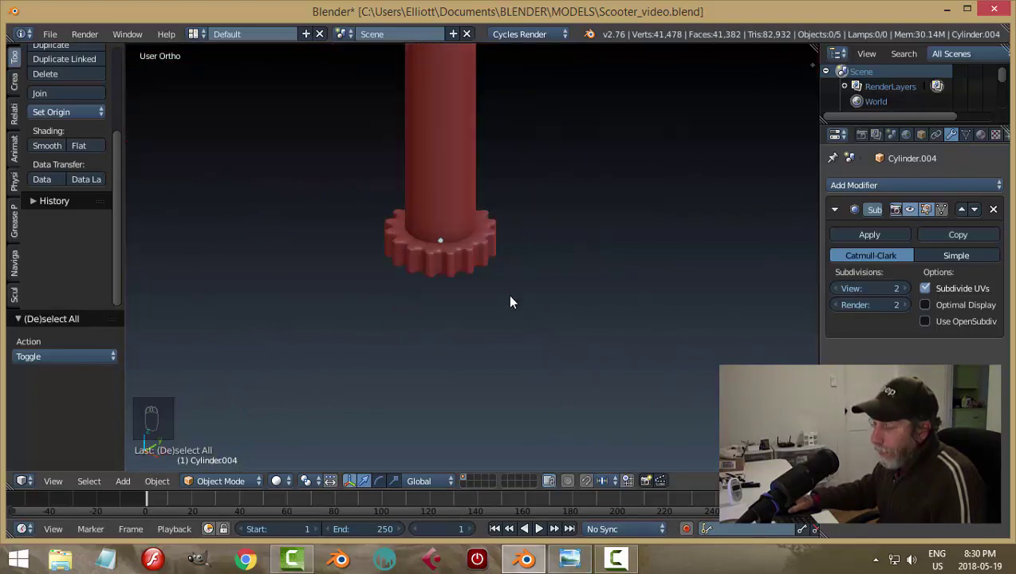
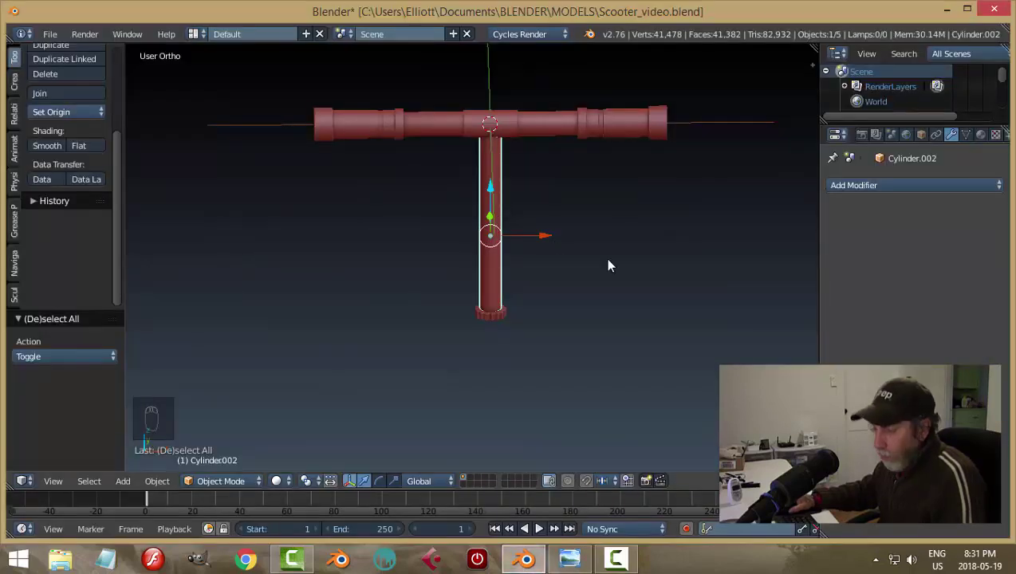
Step: Shorten the handlebar stem along its height
key("s")
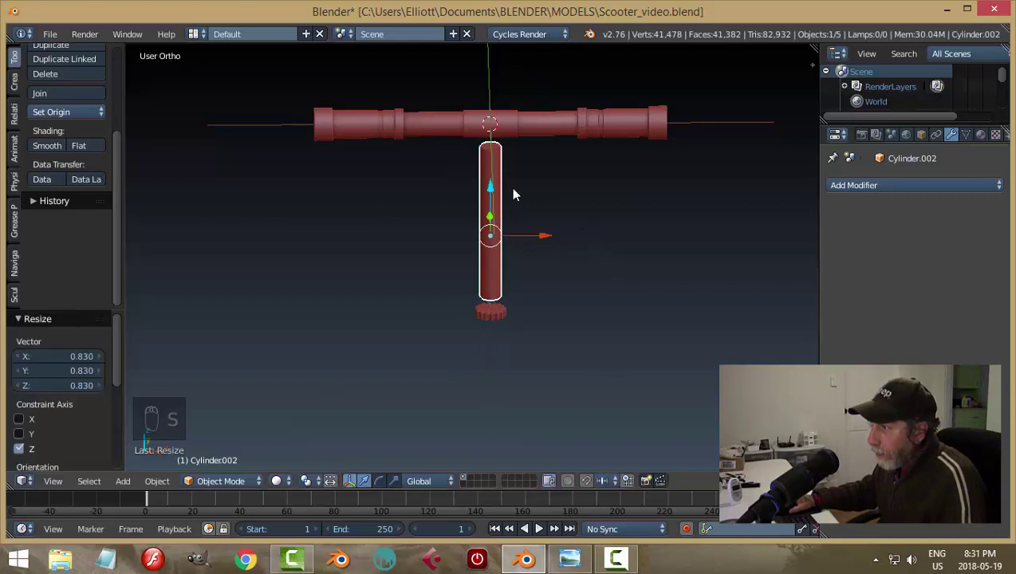
left_click_drag(495, 194, 602, 244)
key("a")
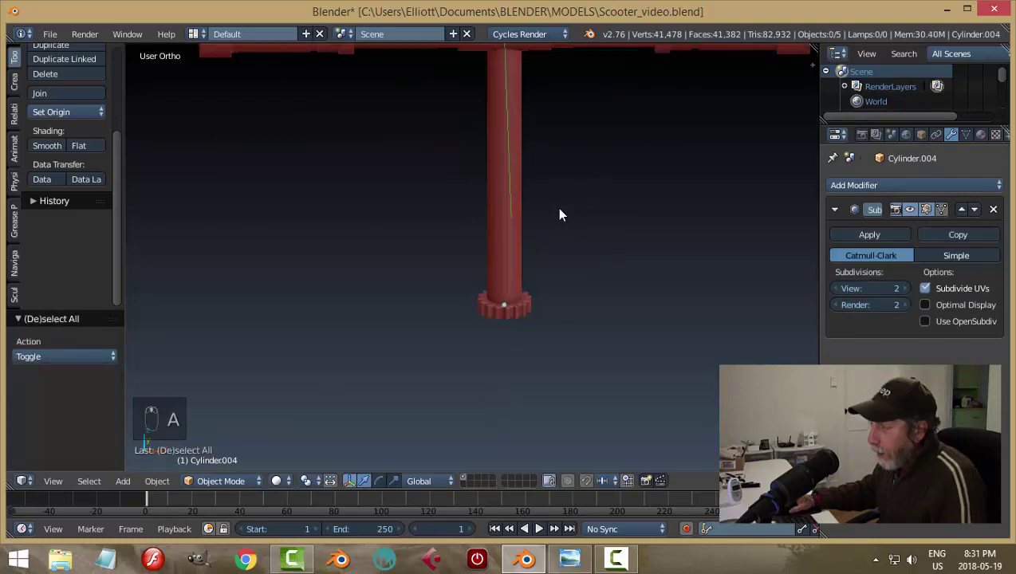
Step: Duplicate the short cylinder piece on the stem and begin shrinking the copy
left_click_drag(495, 183, 624, 275)
key("shift+d")
key("s")
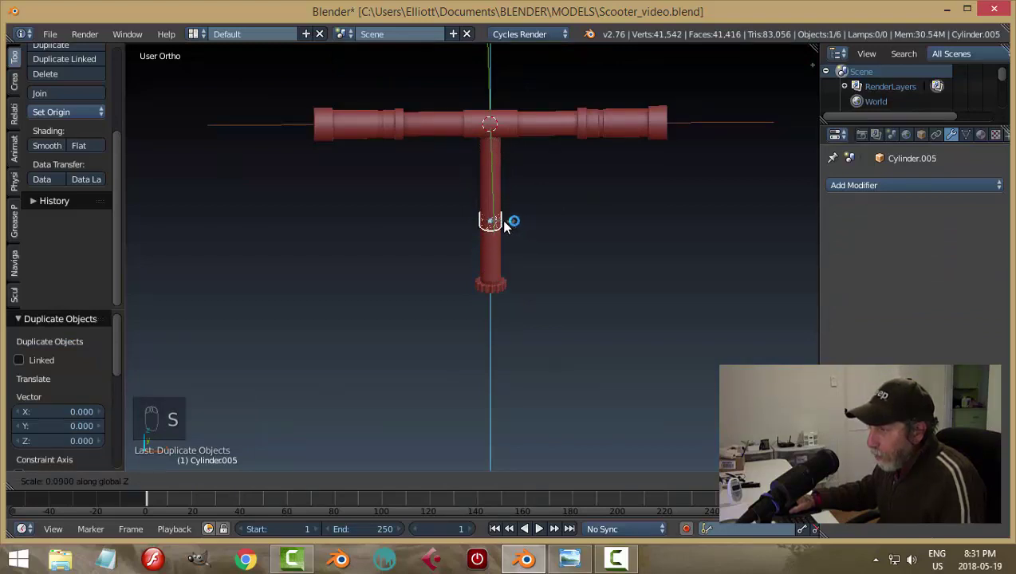
Step: Place the copy just above the collar and widen it into a sleeve, then save
left_click_drag(499, 187, 503, 232)
left_click_drag(618, 311, 579, 340)
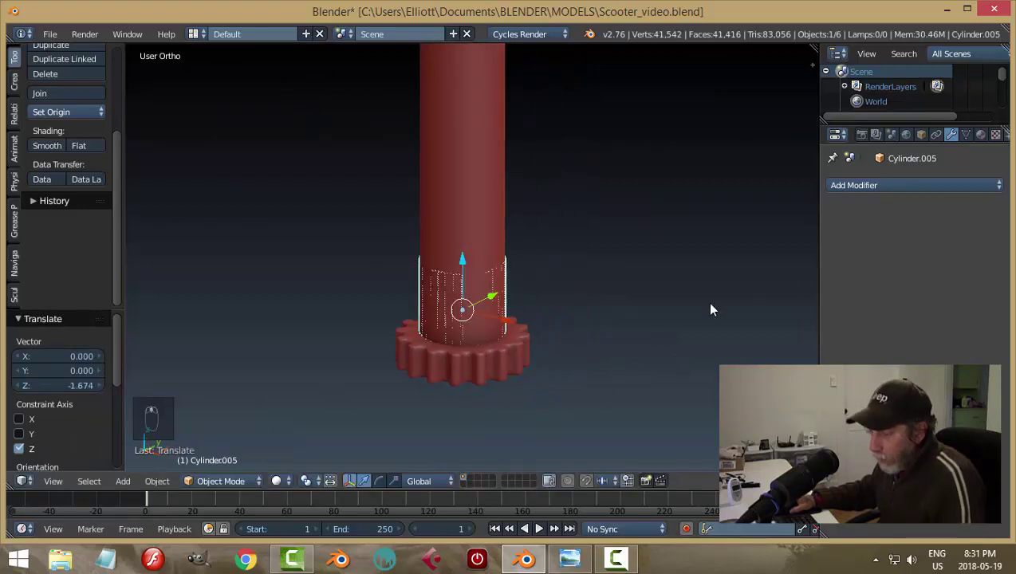
key("s")
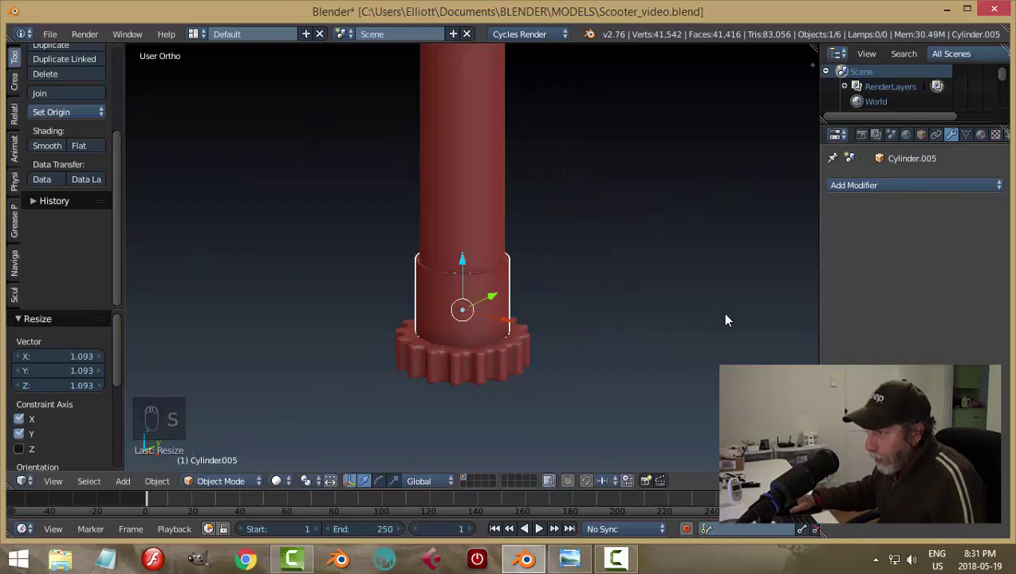
key("a")
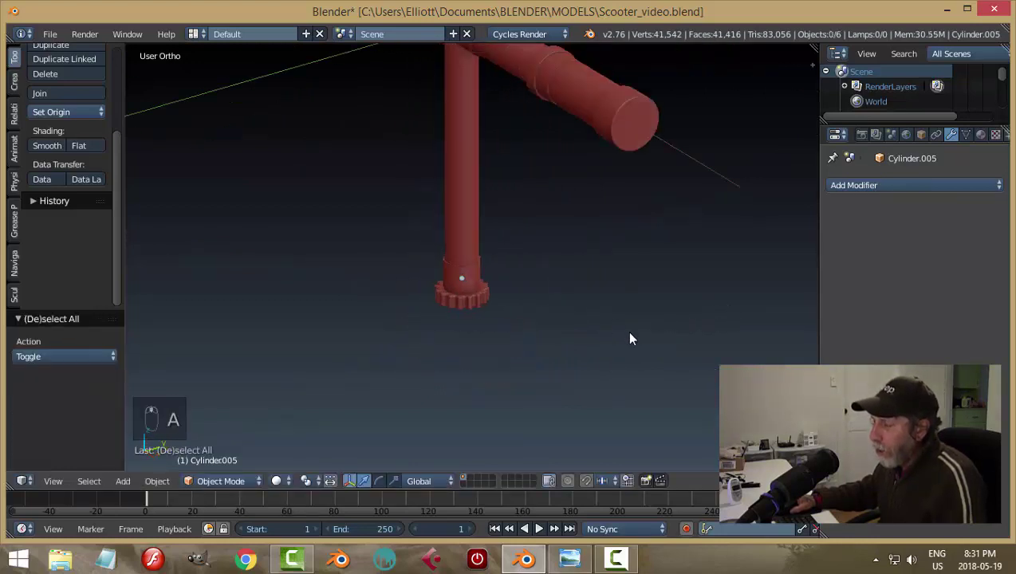
key("ctrl+s")
Step: Round off the sleeve's top edge loop and return to Object Mode
key("Tab")
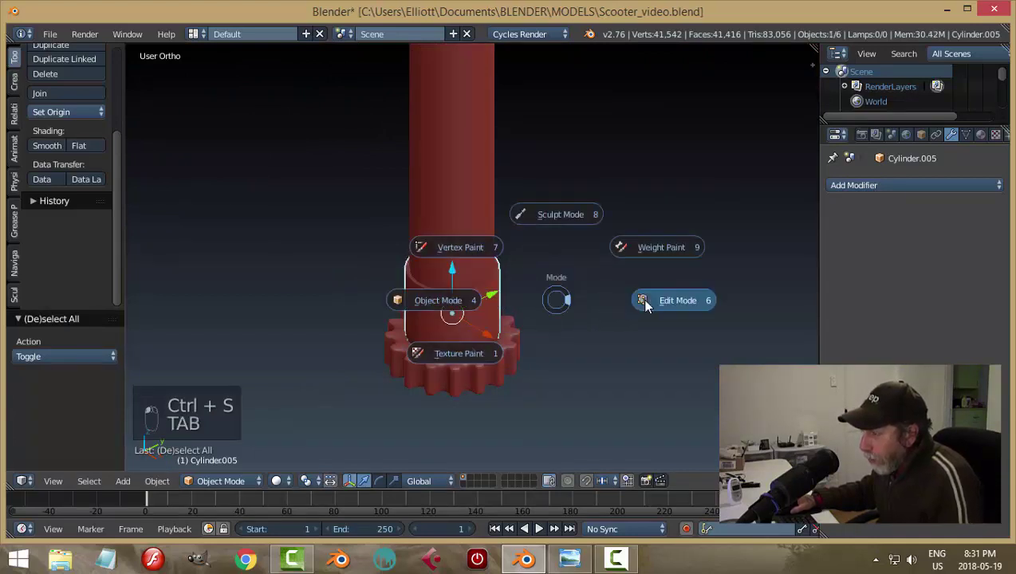
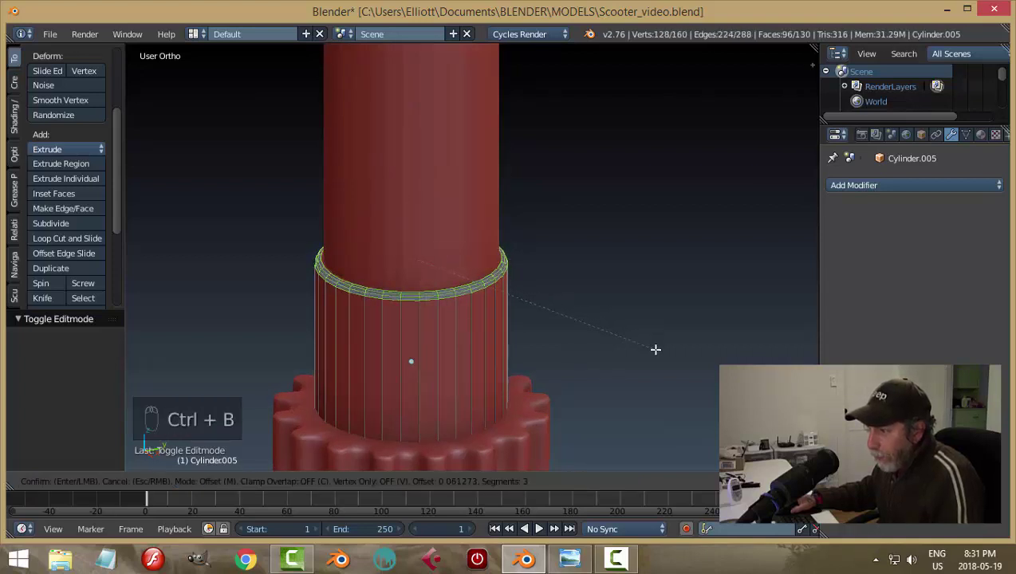
key("a")
key("Tab")
key("a")
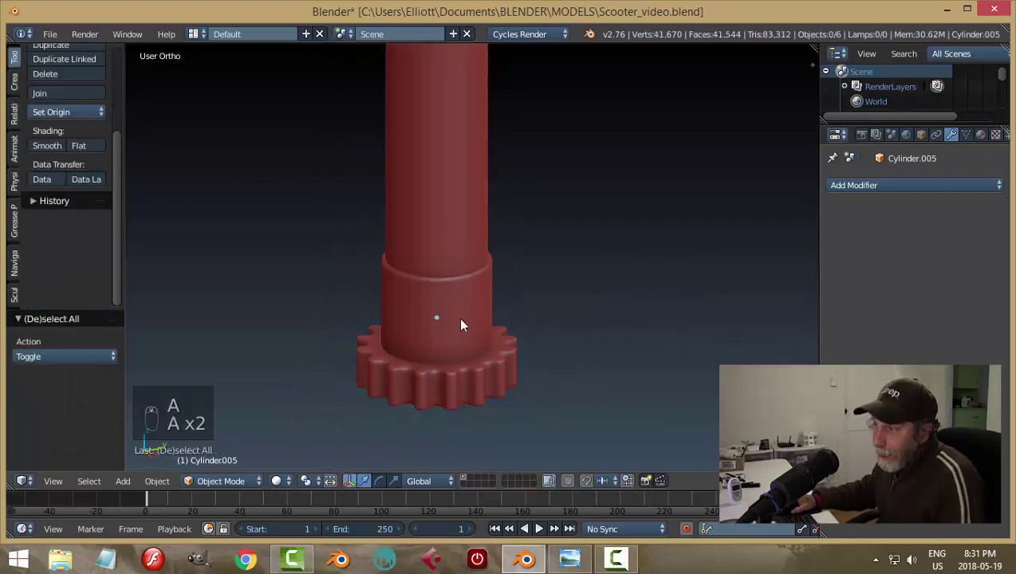
Step: Deselect the sleeve and reframe the view on the whole handlebar and collar
left_click(461, 324)
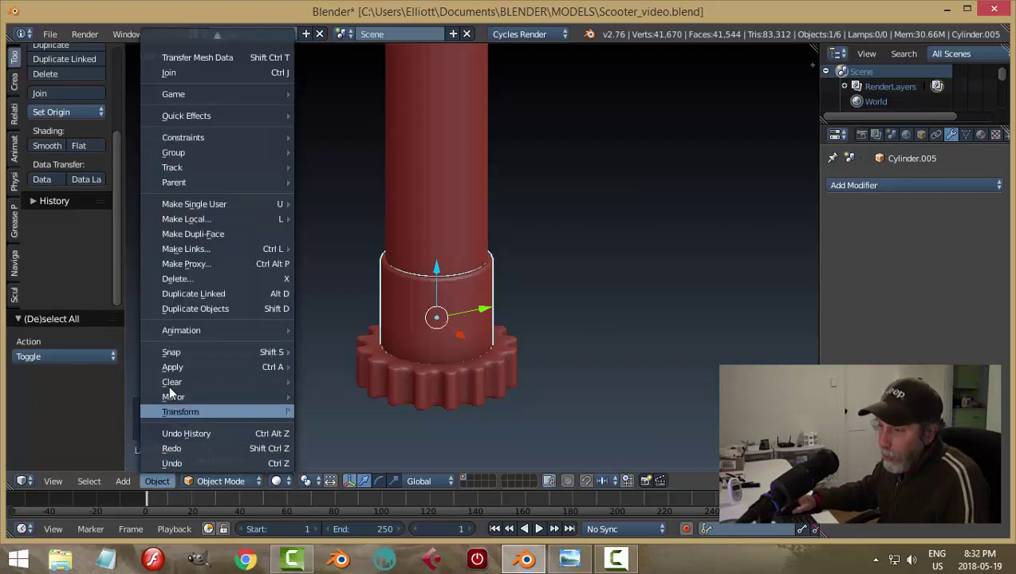
left_click_drag(690, 292, 149, 222)
left_click_drag(52, 148, 556, 235)
key("a")
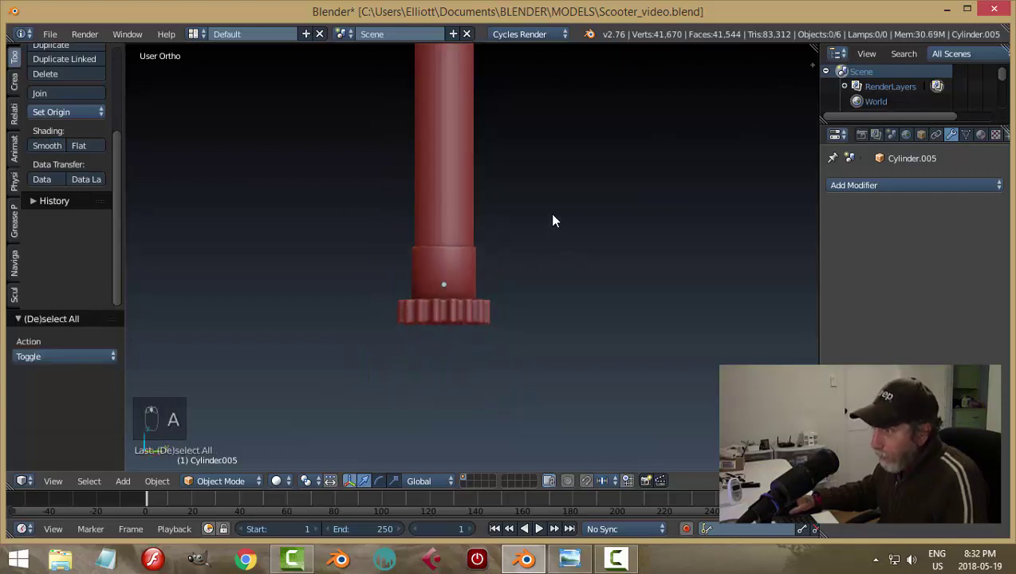
left_click_drag(450, 188, 579, 247)
key("a")
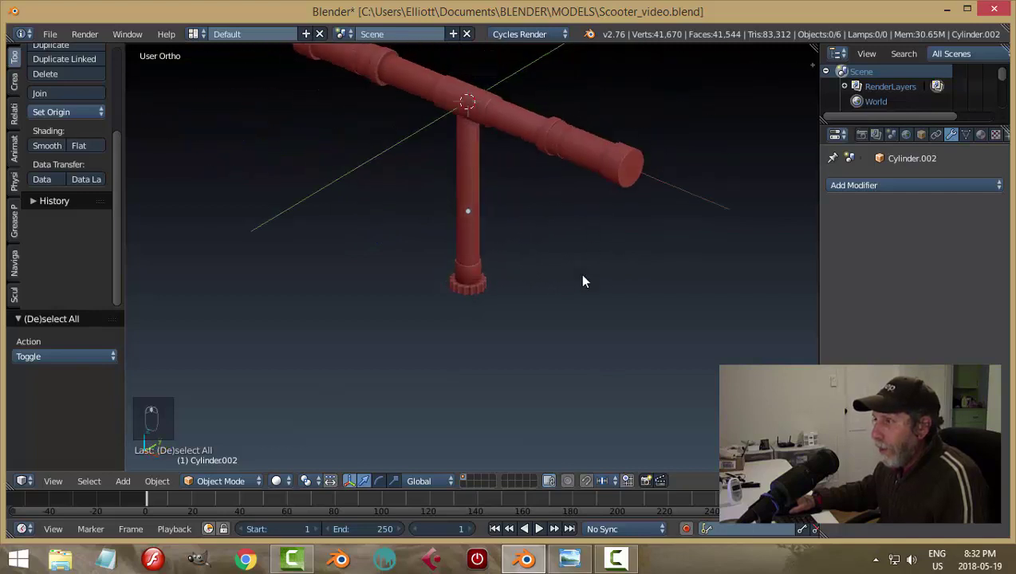
left_click_drag(462, 300, 566, 359)
Step: Enlarge the collar a little more, check the reference scooter picture, and select the stem
key("s")
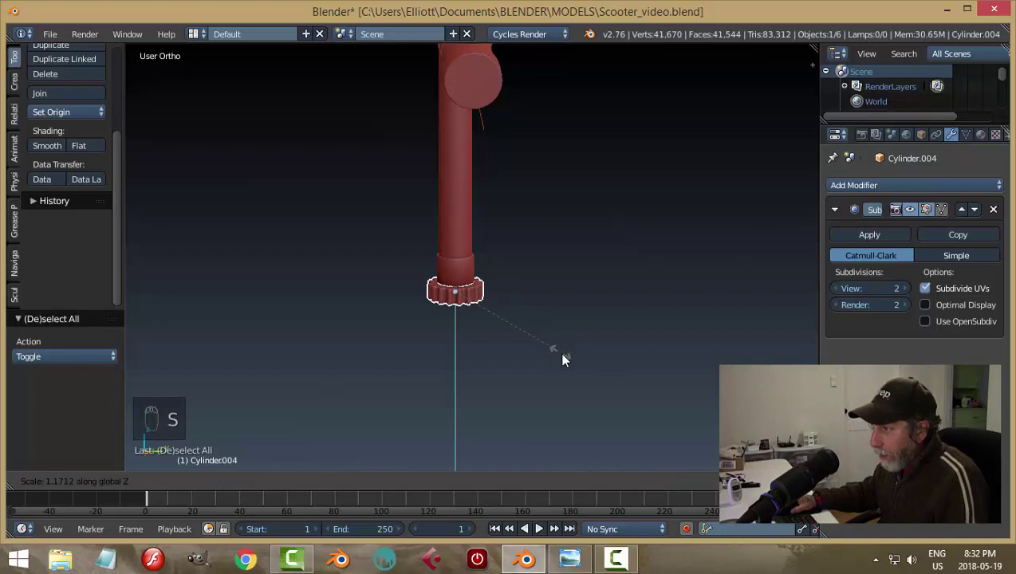
key("a")
key("ctrl+s")
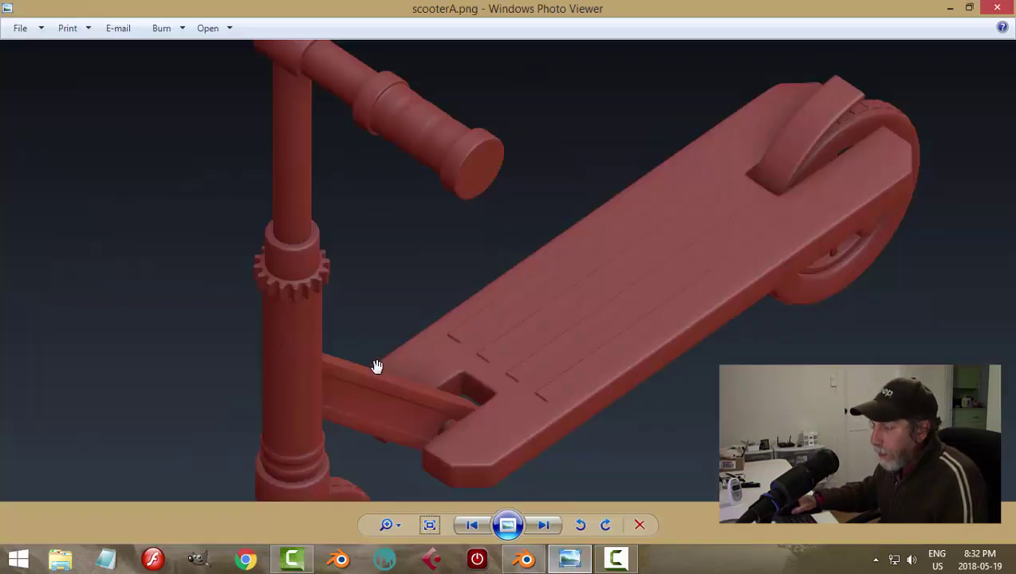
left_click_drag(480, 208, 562, 271)
Step: Duplicate the stem and shorten the copy into a tube piece below the collar
key("shift+d")
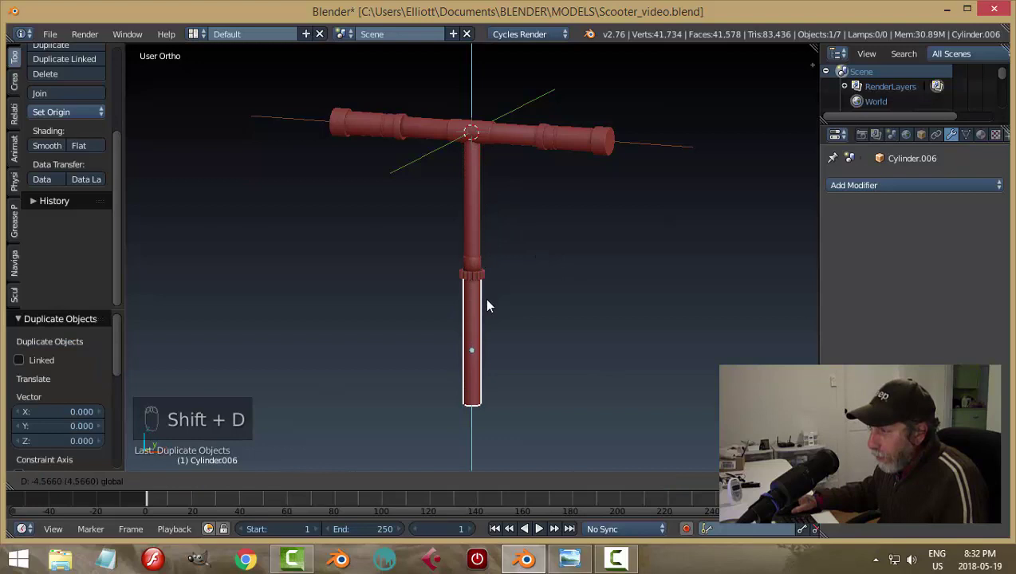
left_click_drag(556, 321, 593, 252)
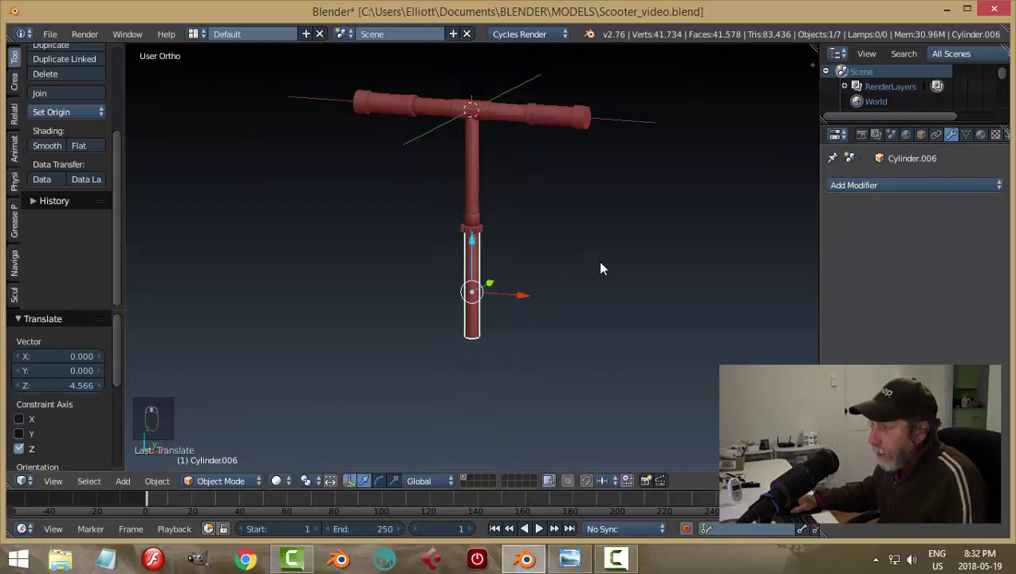
middle_click(607, 292)
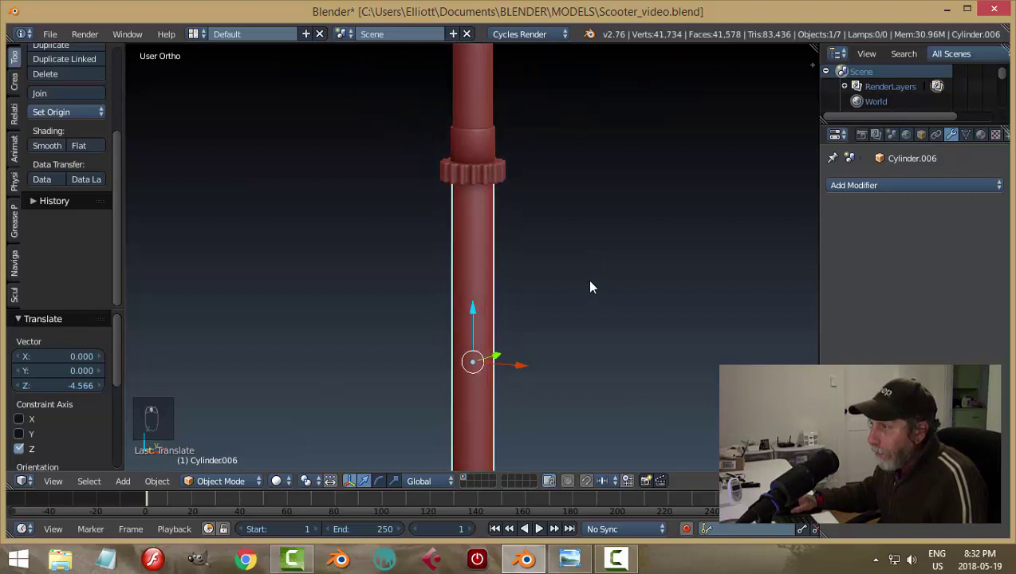
key("s")
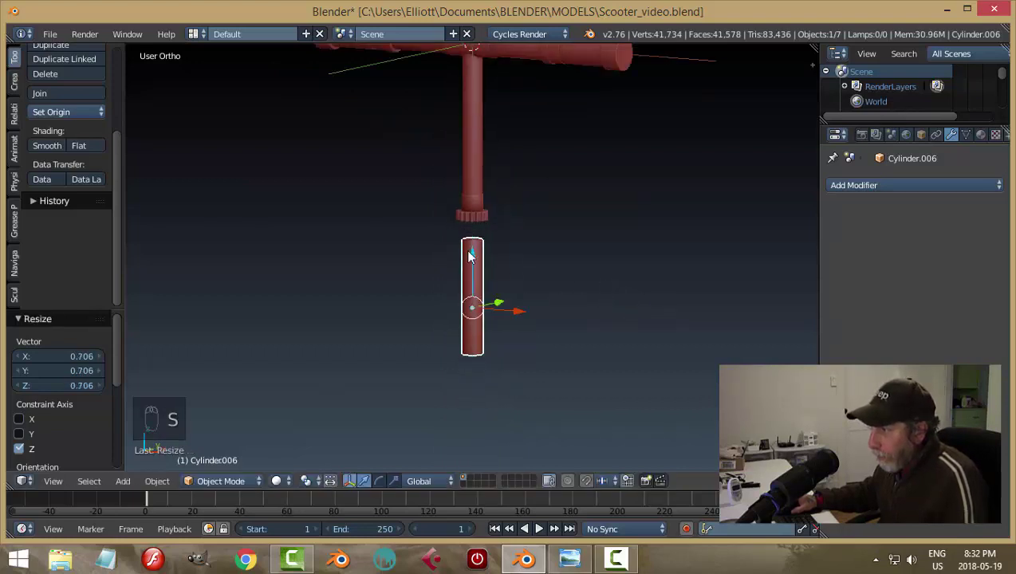
left_click_drag(476, 257, 582, 245)
Step: Raise the tube up against the collar, match it to the stem width, and save the file
key("s")
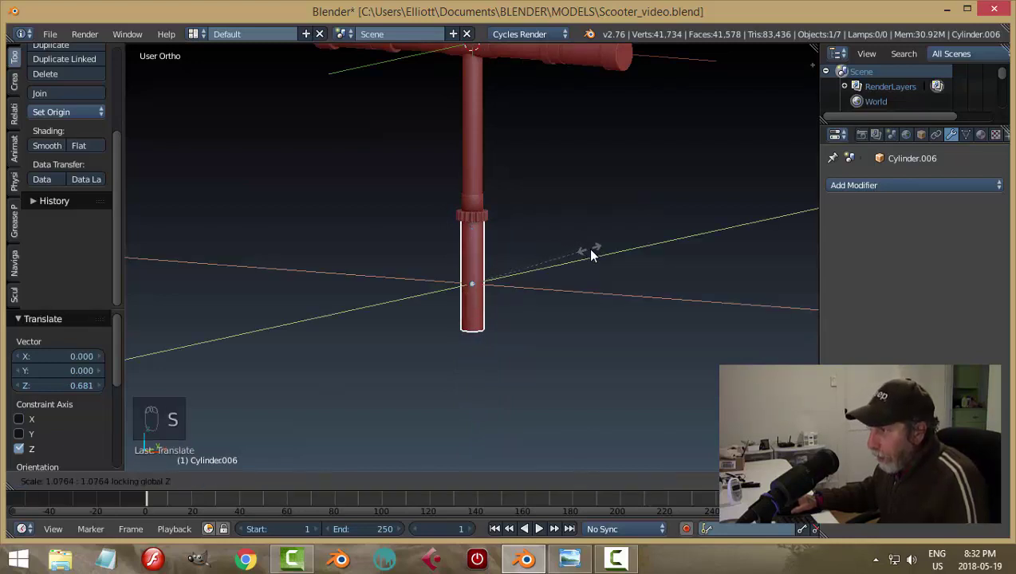
left_click_drag(601, 214, 536, 169)
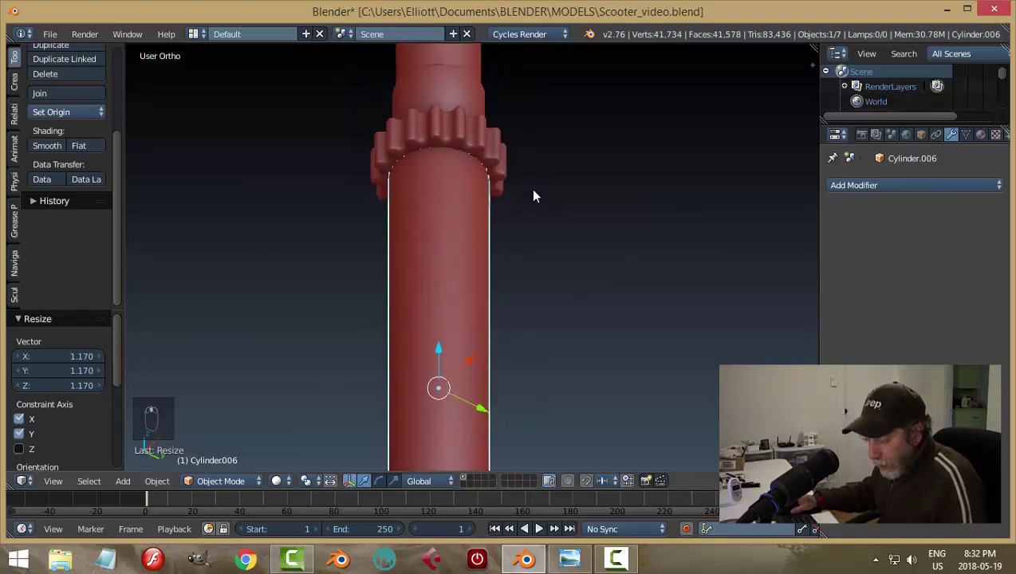
key("s")
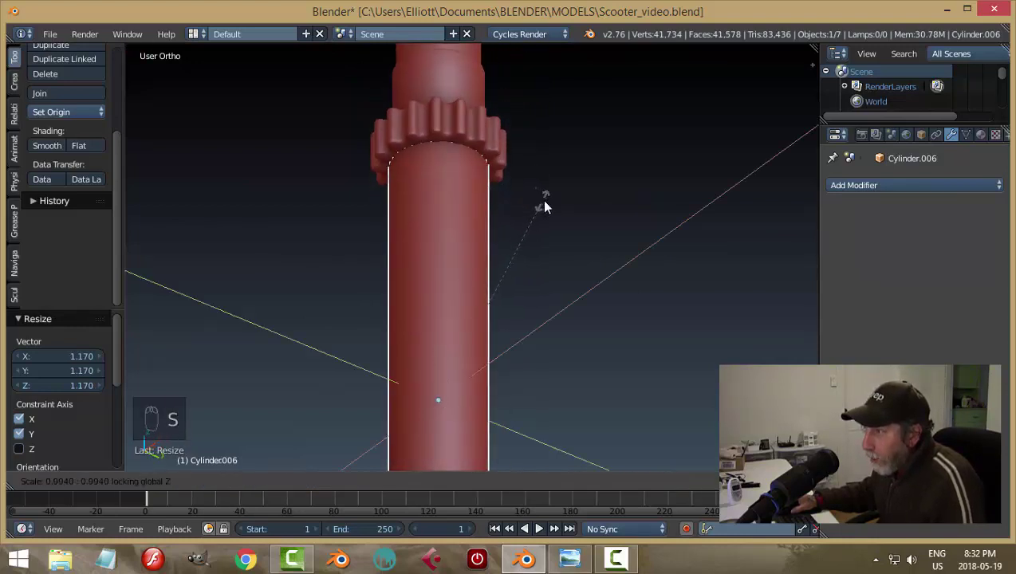
key("a")
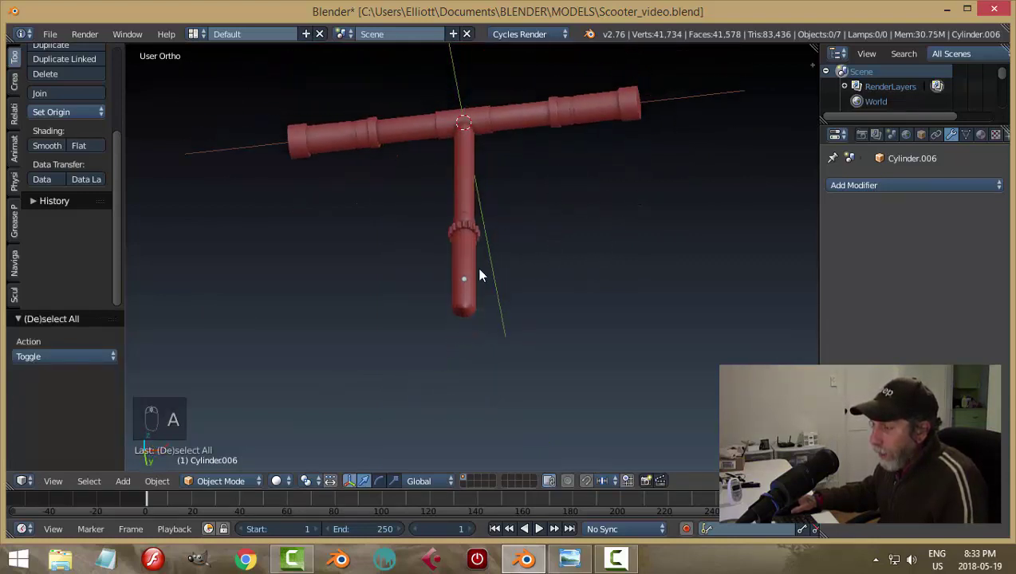
left_click_drag(620, 209, 488, 207)
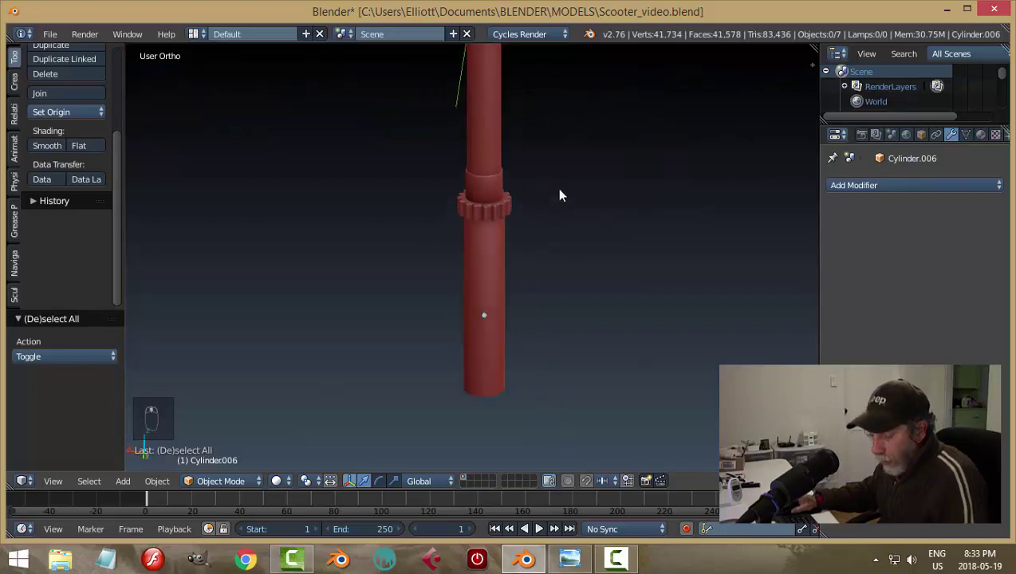
key("ctrl+s")
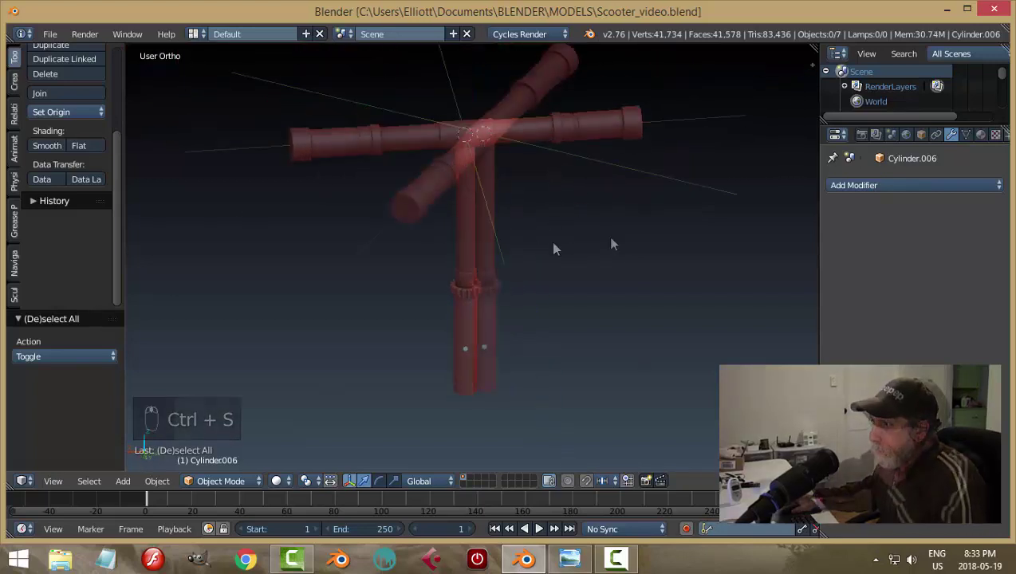
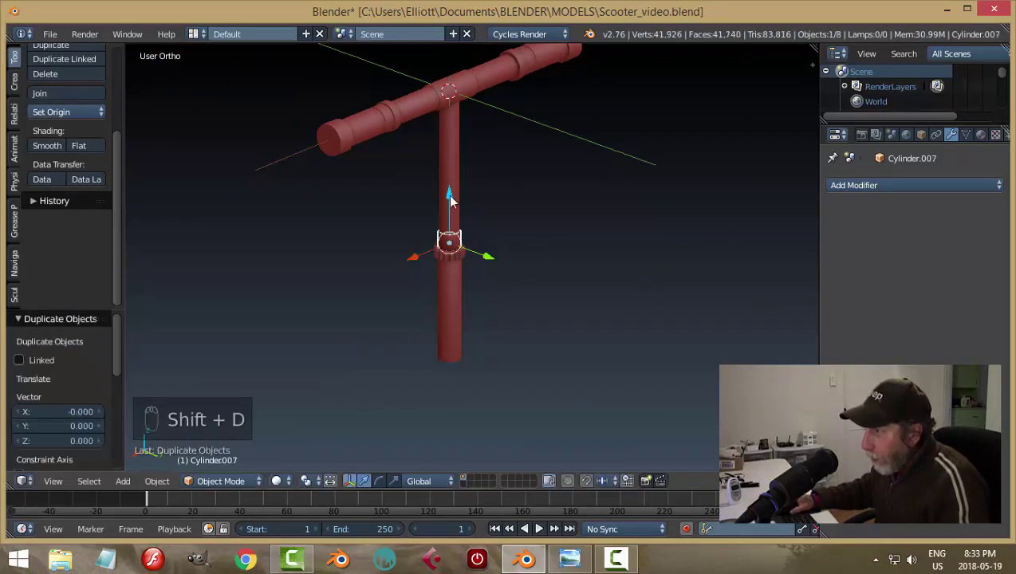
Step: Move the copied piece to the stem's bottom end and widen it into a sleeve
left_click_drag(454, 198, 568, 350)
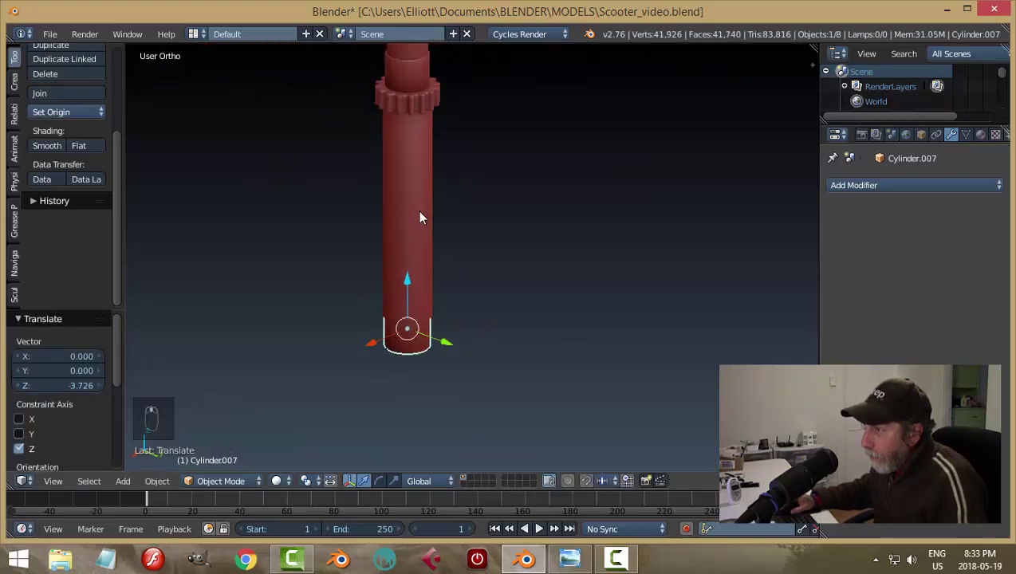
key("s")
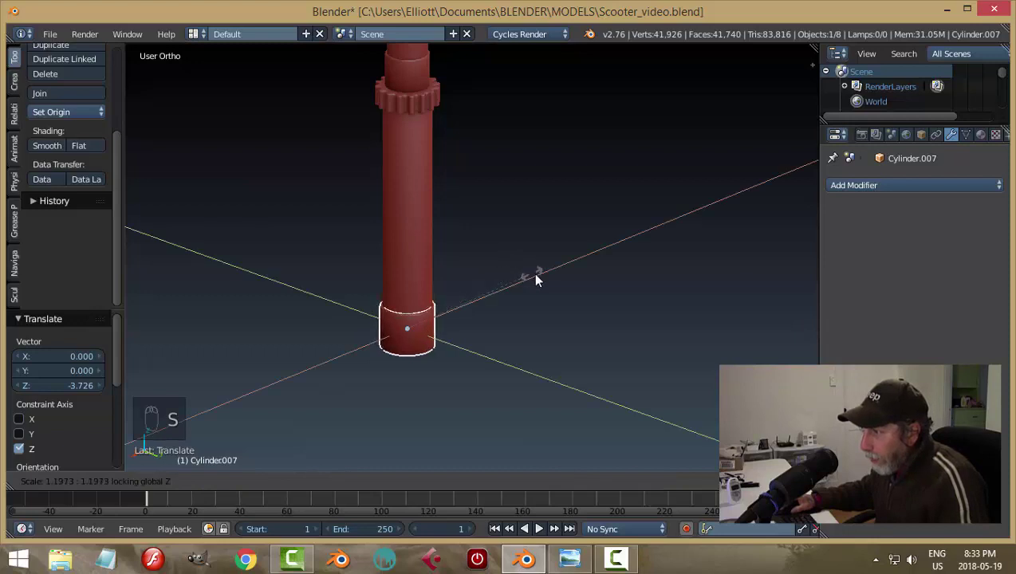
key("a")
left_click_drag(535, 257, 497, 254)
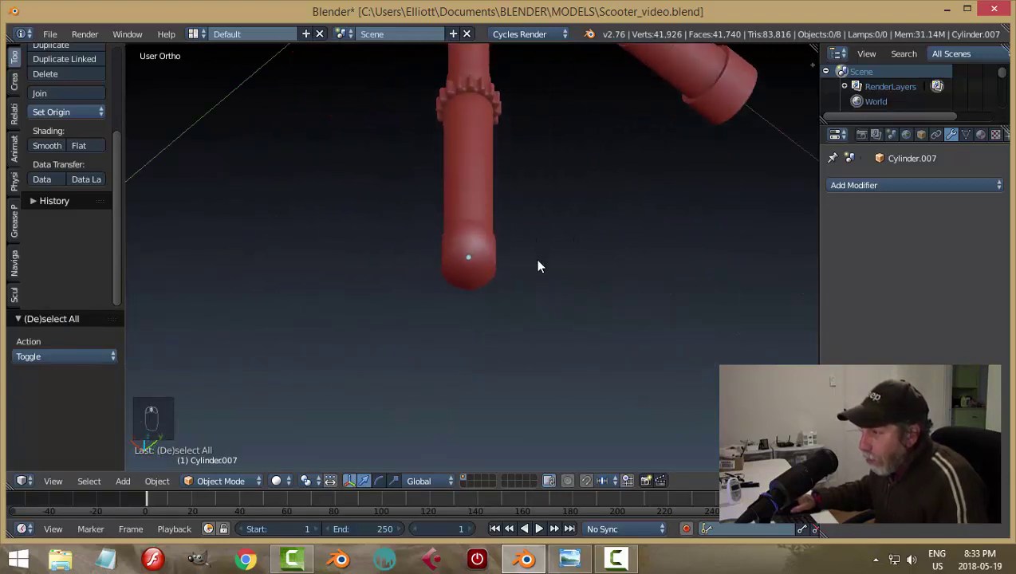
left_click_drag(563, 260, 555, 182)
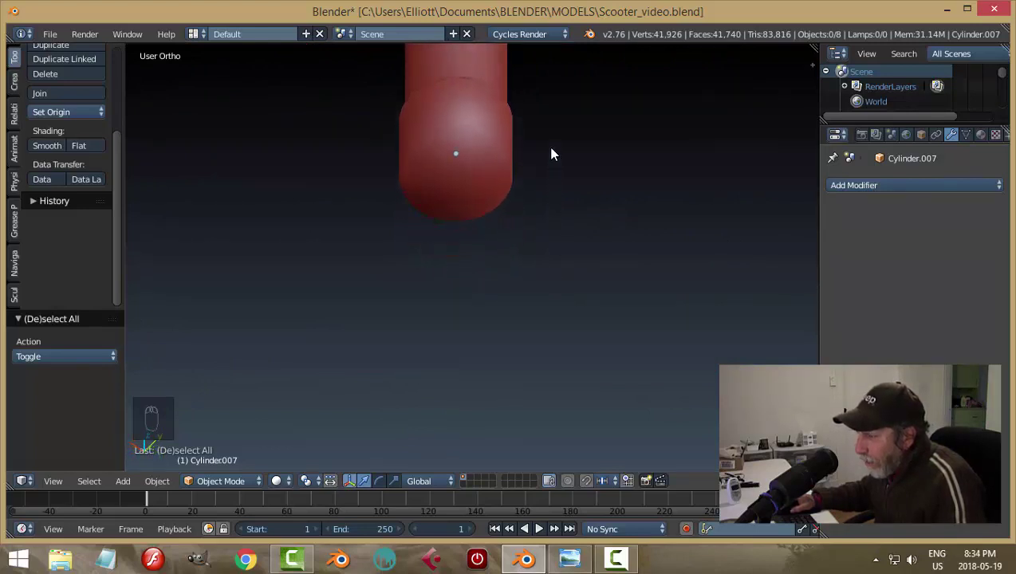
left_click_drag(482, 262, 507, 222)
Step: Slide the sleeve's bottom edge loop to flatten its end, then return to Object Mode
key("Tab")
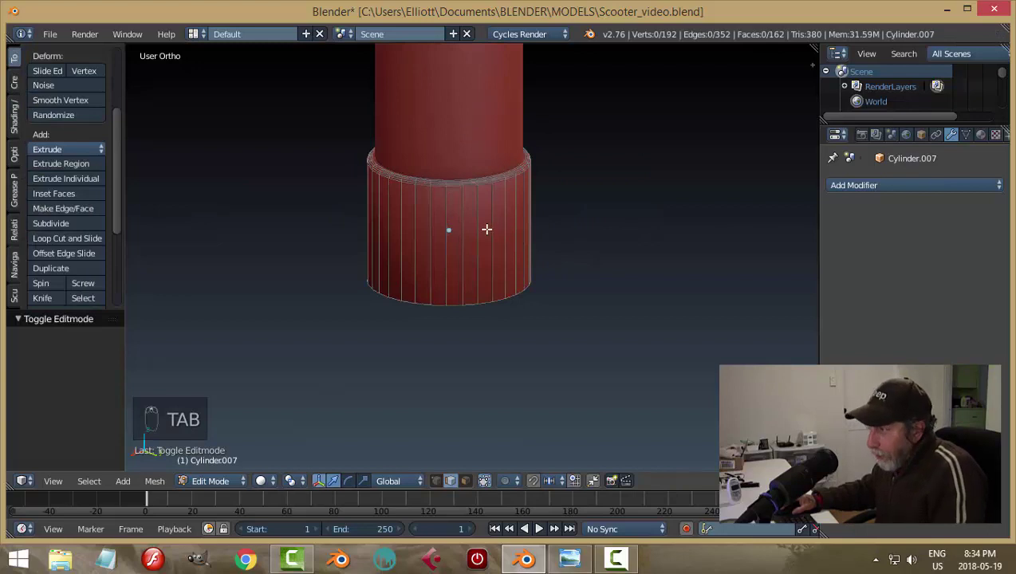
key("ctrl+r")
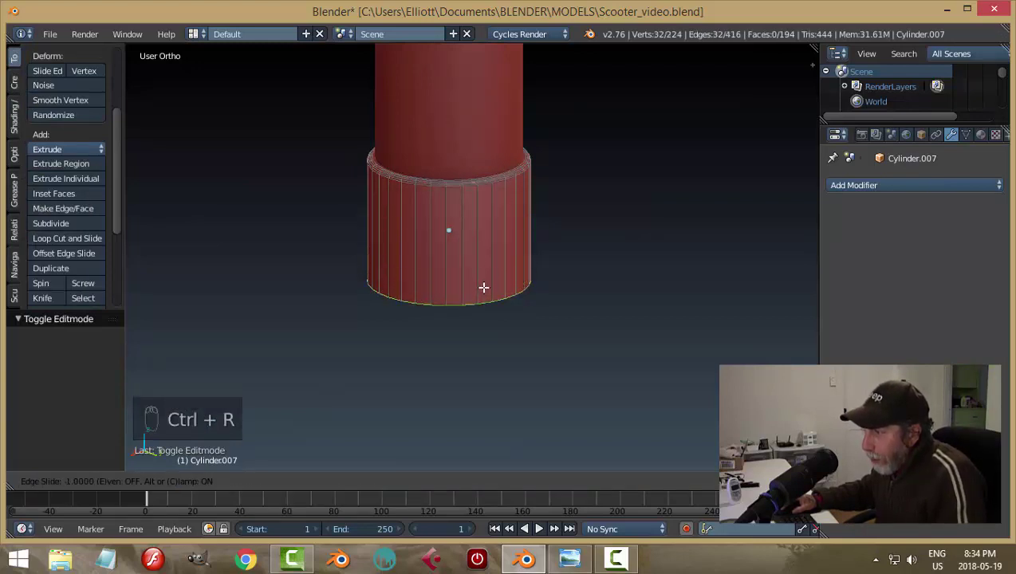
key("a")
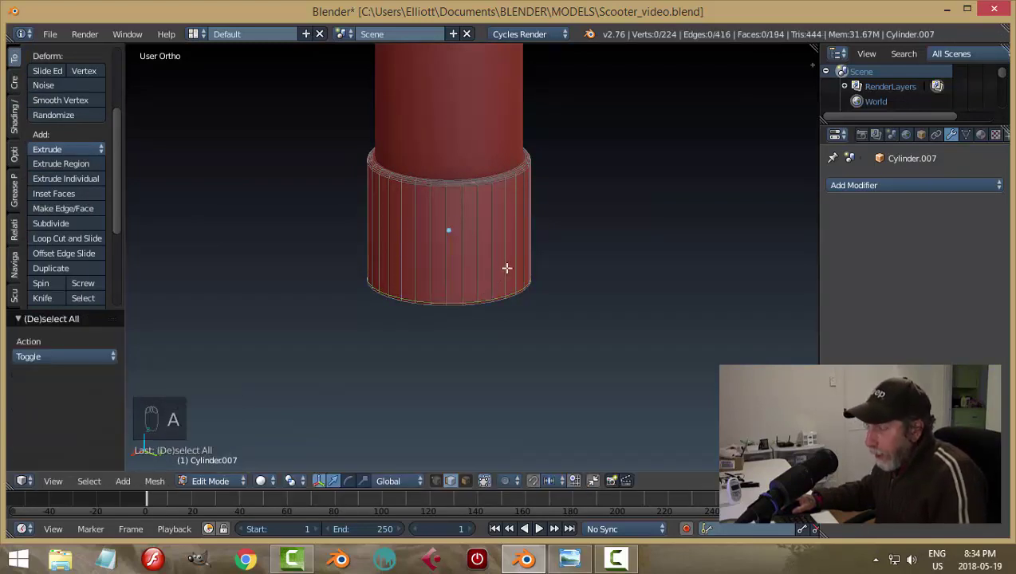
key("Tab")
key("a")
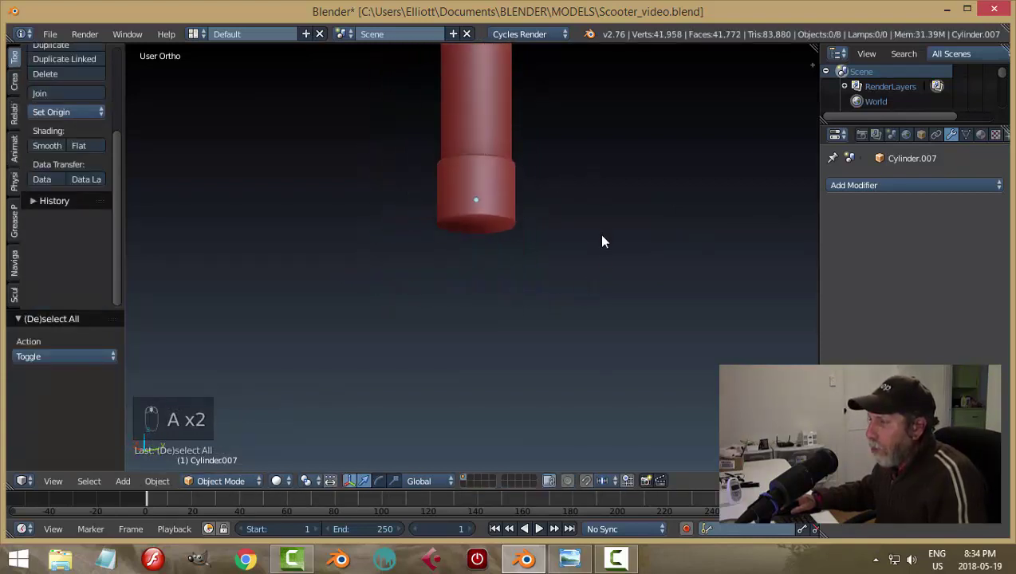
Step: Orbit around the model to frame the handlebar crossbar and stem
left_click_drag(611, 293, 661, 299)
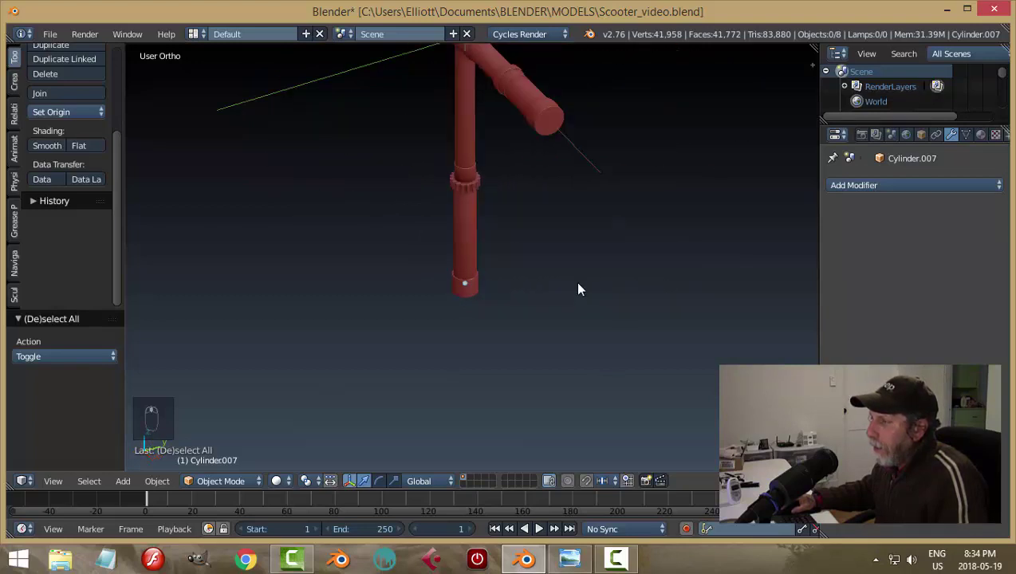
left_click_drag(508, 236, 571, 152)
left_click_drag(572, 151, 547, 247)
key("a")
left_click_drag(596, 128, 361, 164)
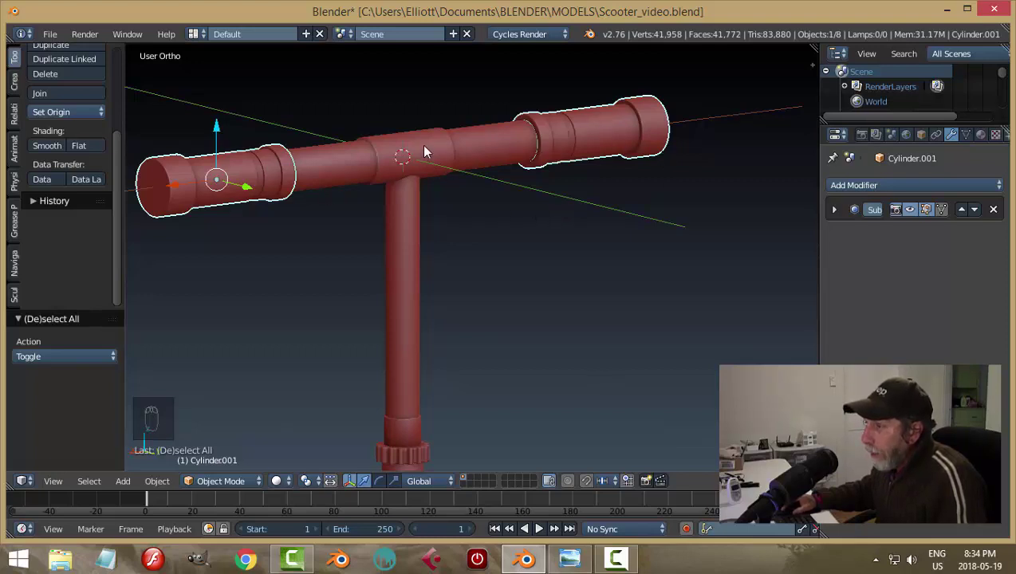
left_click_drag(428, 145, 485, 292)
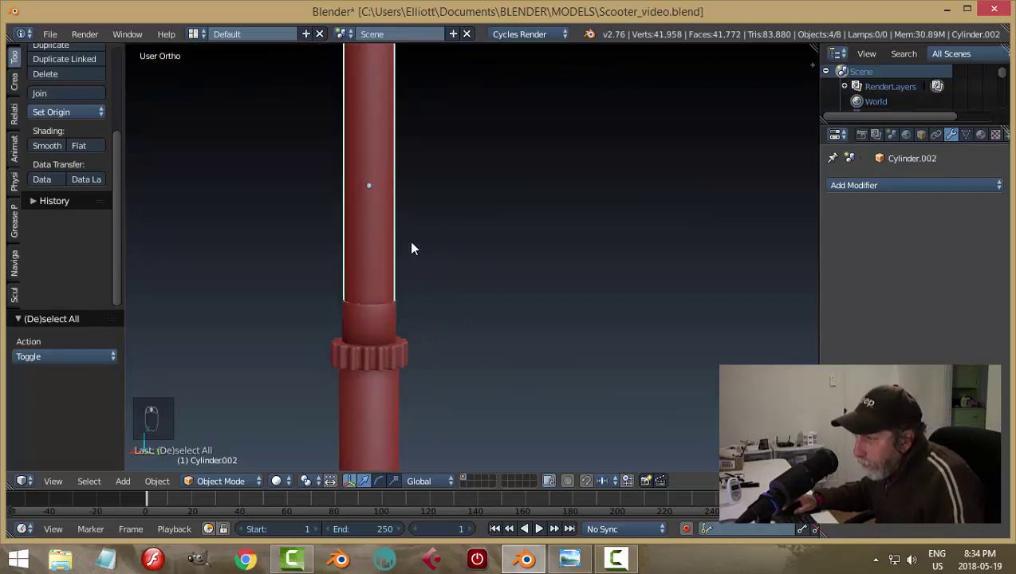
Step: Move the selected handlebar parts together into place and save the scooter file
left_click_drag(396, 88, 391, 154)
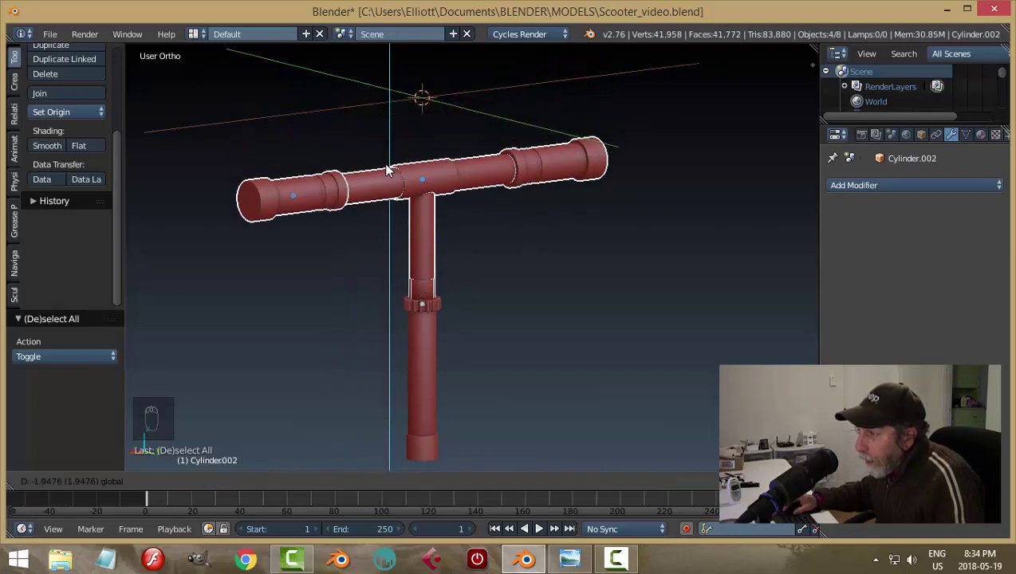
key("a")
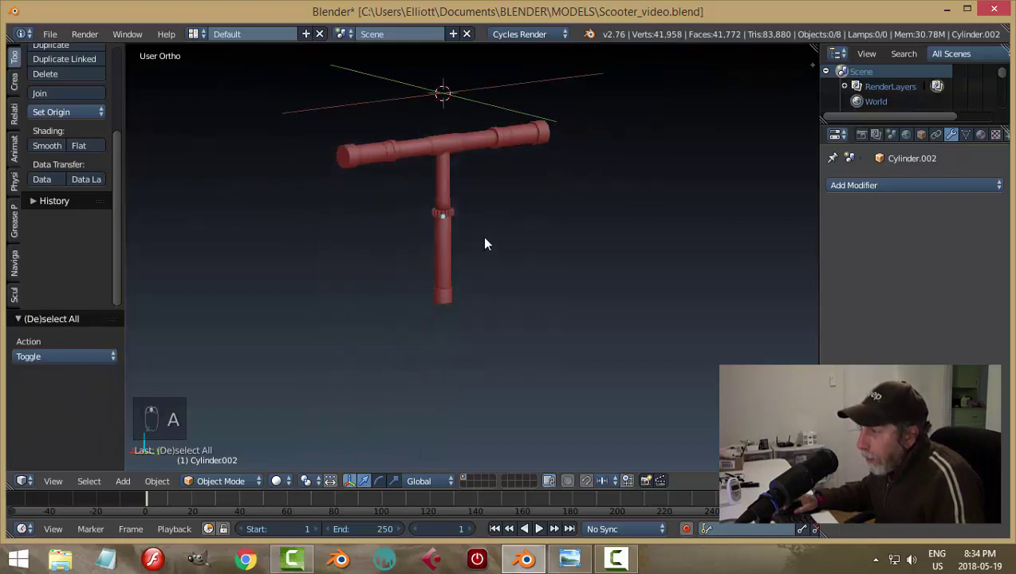
left_click_drag(501, 238, 467, 255)
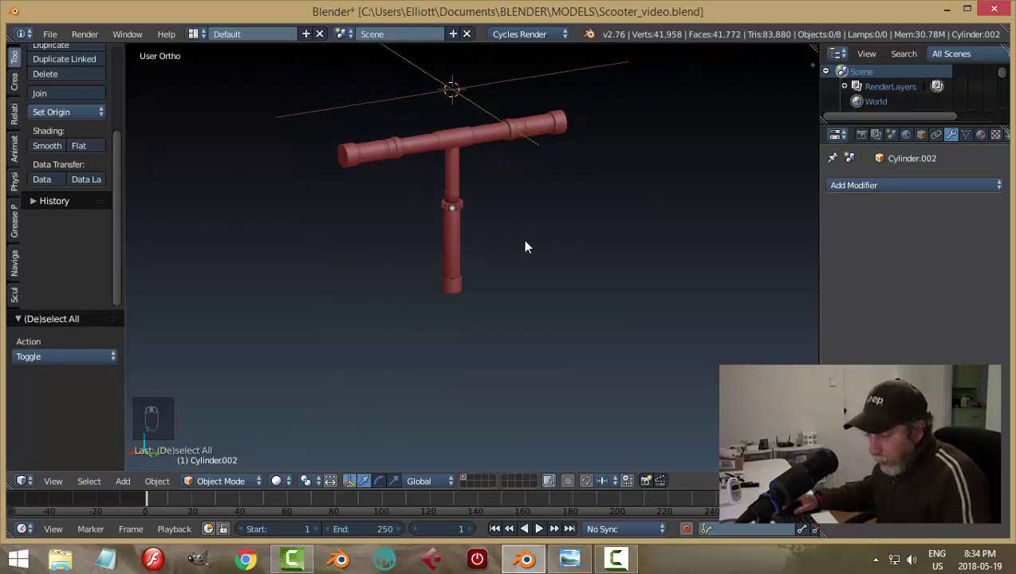
key("ctrl+s")
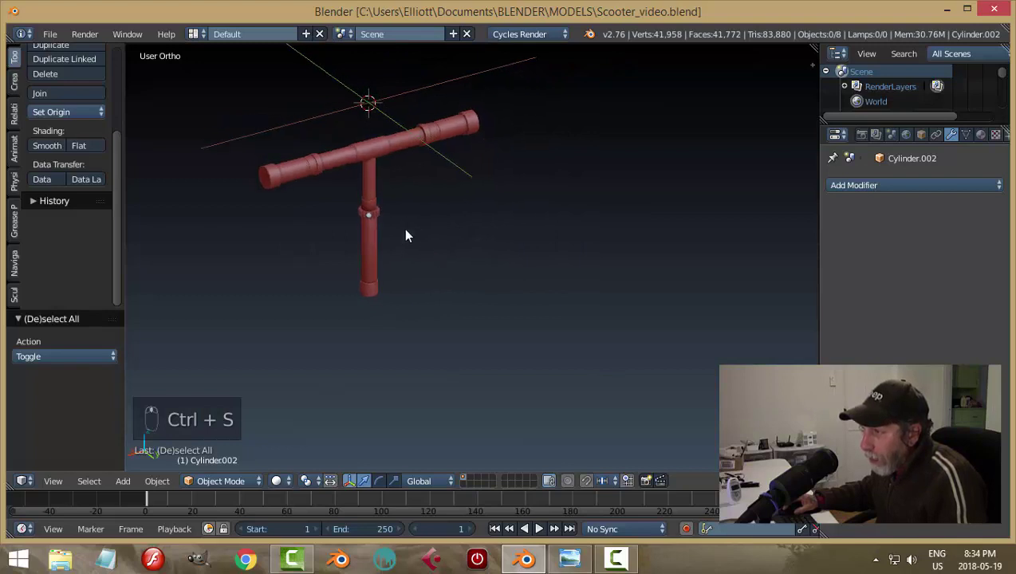
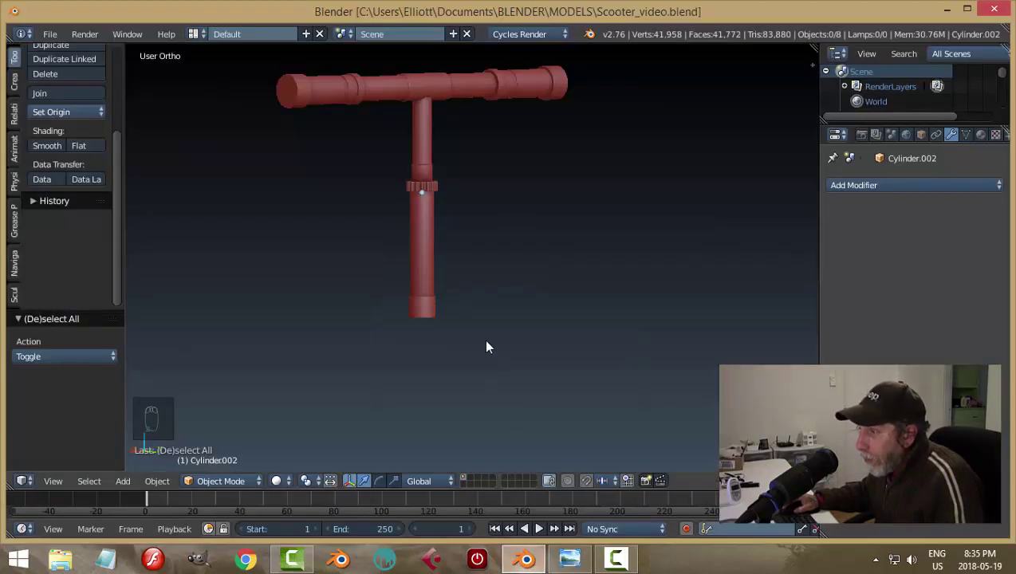
middle_click(500, 329)
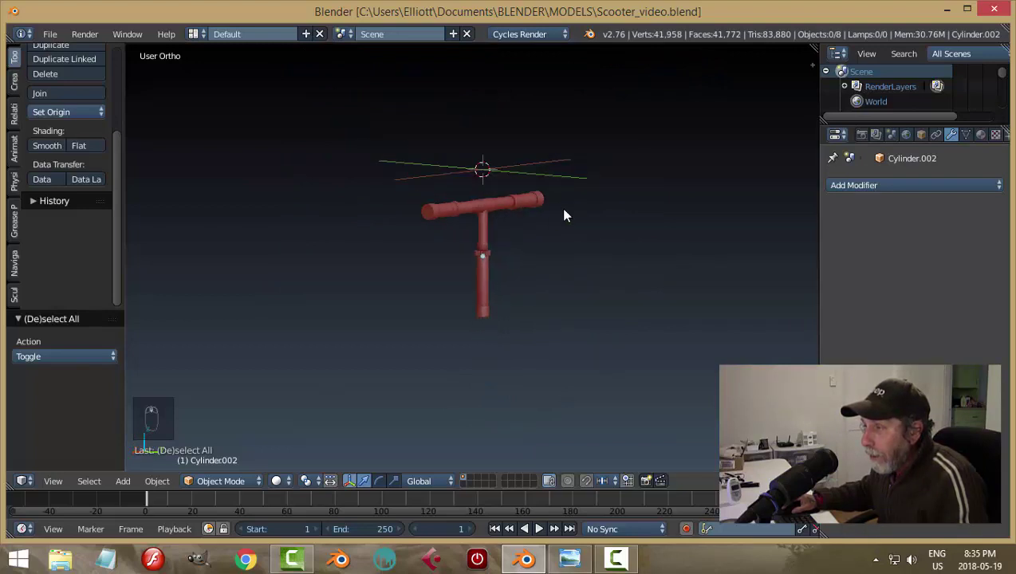
Step: Select every handlebar part and lift the whole handlebar above the origin
key("a")
key("a")
key("a")
left_click_drag(484, 201, 484, 473)
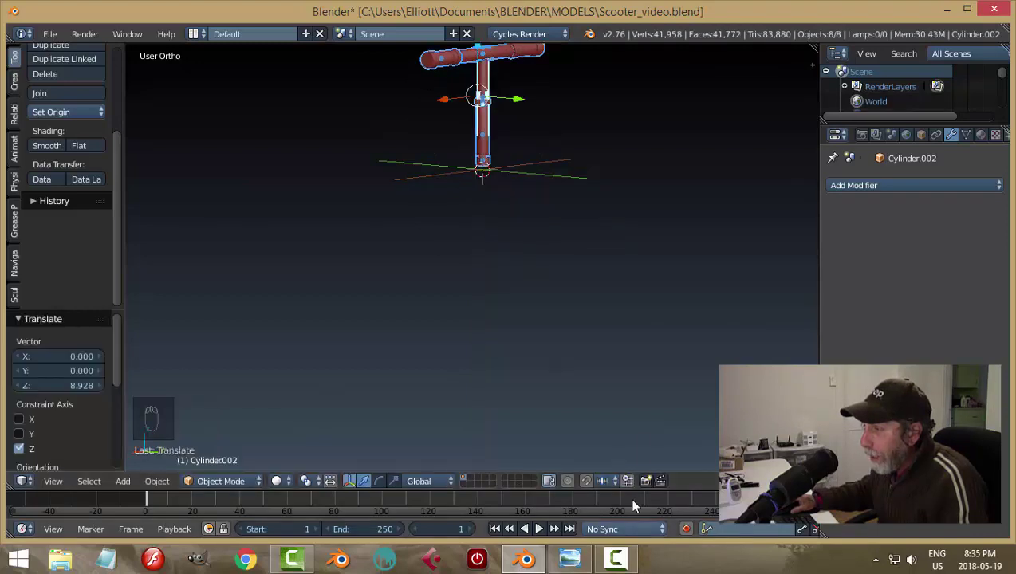
left_click_drag(562, 343, 544, 366)
key("a")
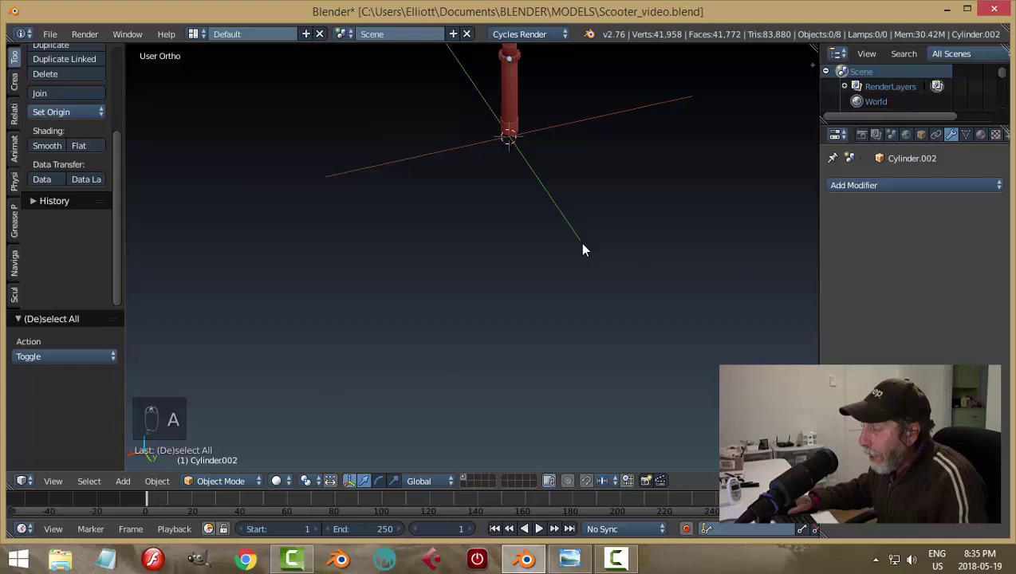
Step: Place the 3D cursor at the bottom sleeve's underside faces, then return to Object Mode
left_click_drag(472, 394, 480, 386)
middle_click(453, 359)
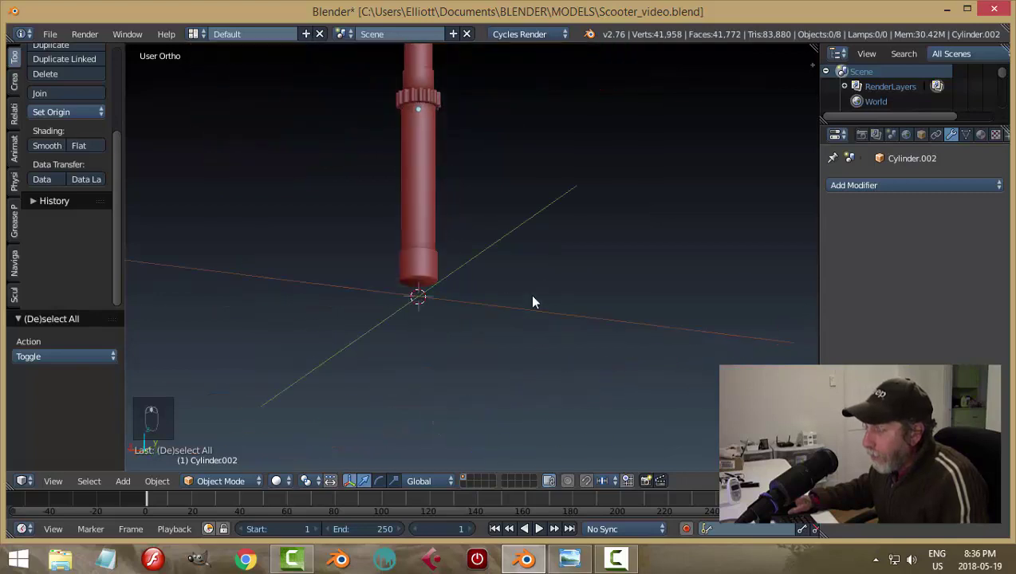
left_click_drag(412, 212, 459, 236)
key("Tab")
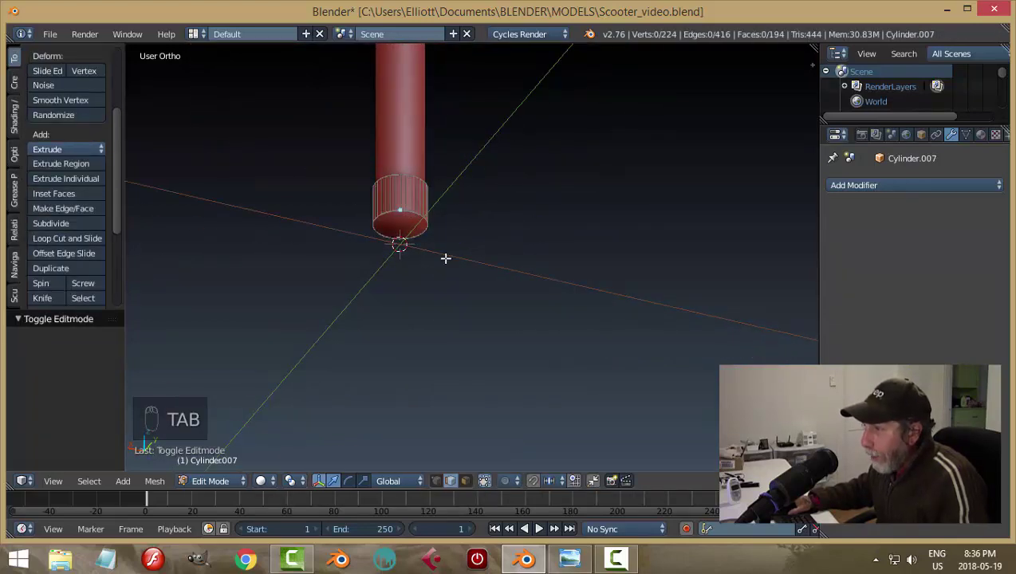
key("ctrl+Tab")
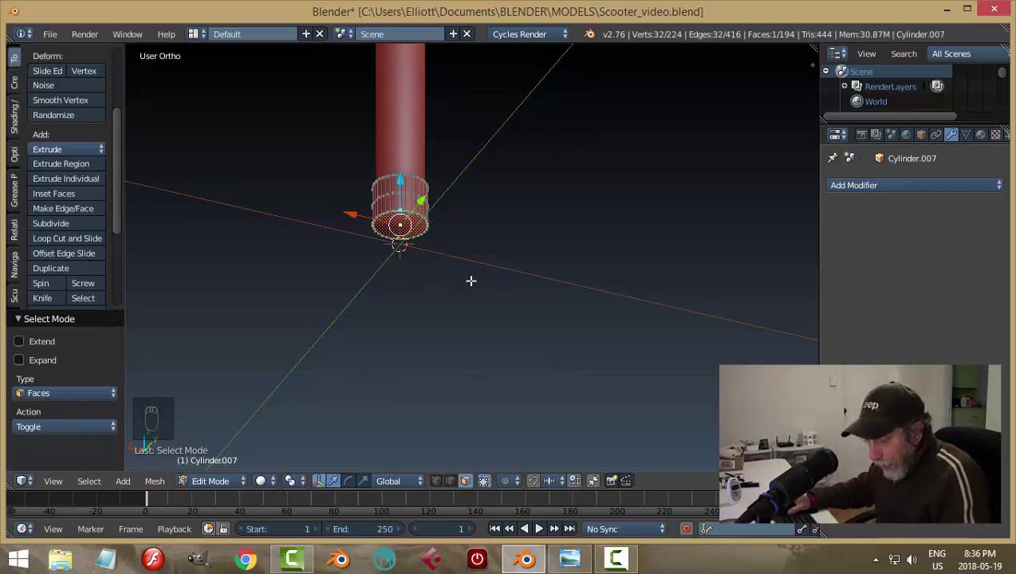
key("shift+s")
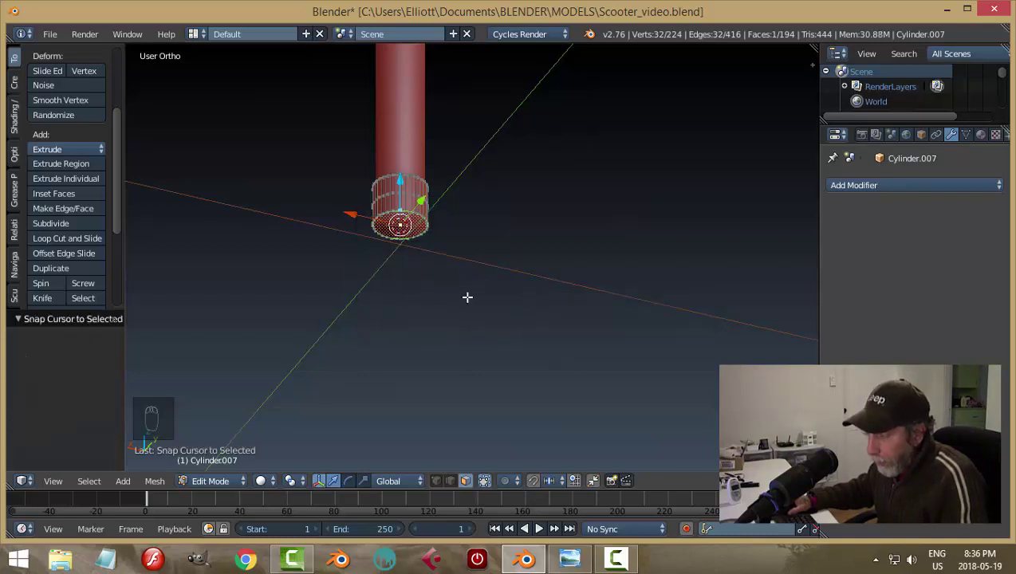
key("a")
key("Tab")
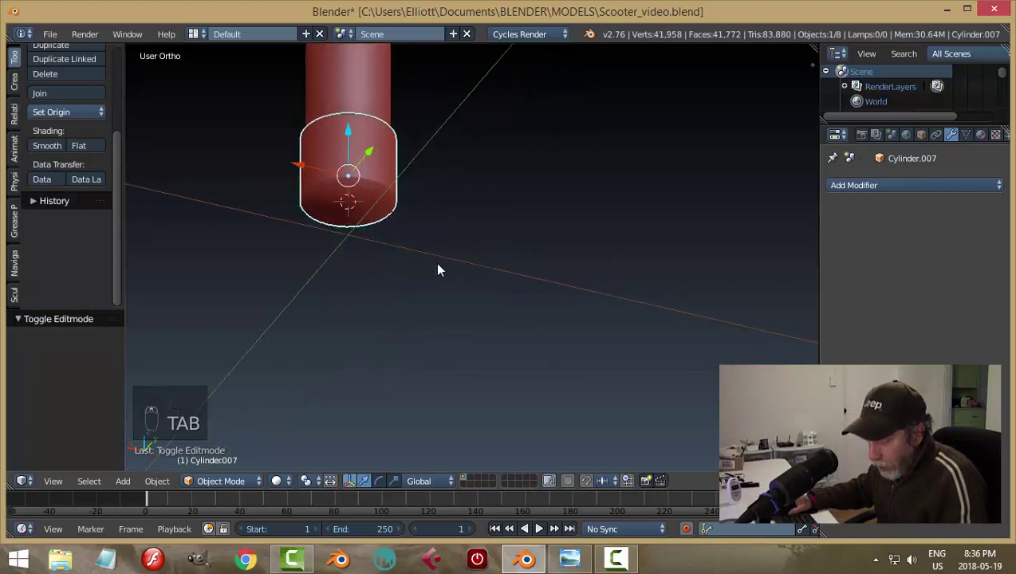
key("a")
Step: Pull the view back to bring the whole T-handlebar into frame
middle_click(413, 239)
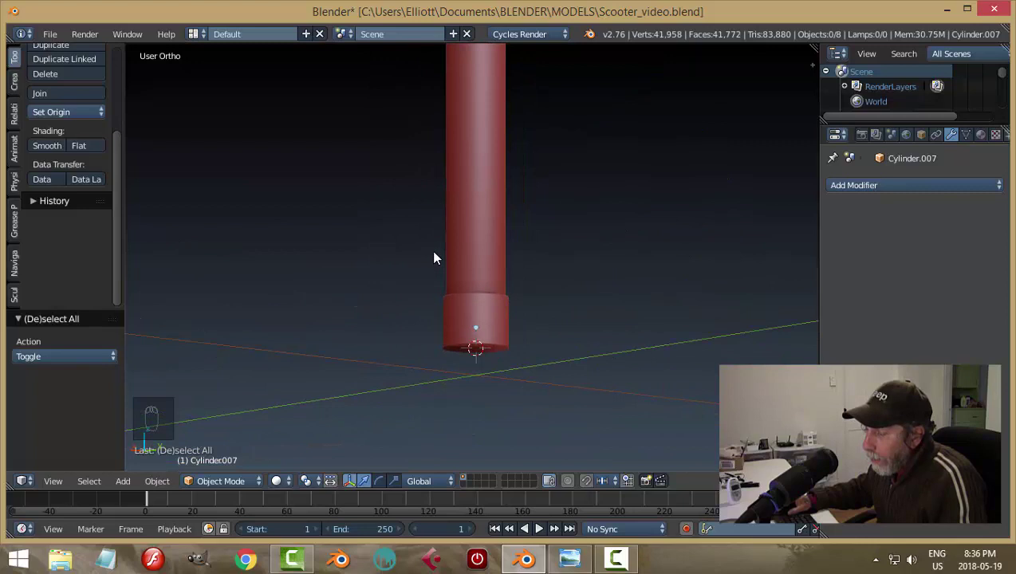
left_click_drag(488, 254, 471, 302)
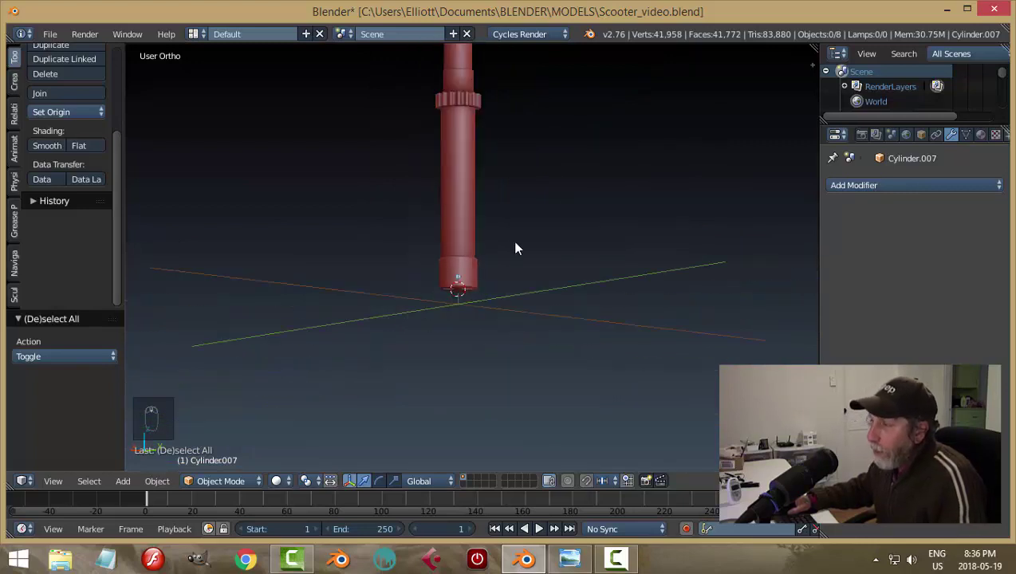
left_click_drag(527, 228, 446, 318)
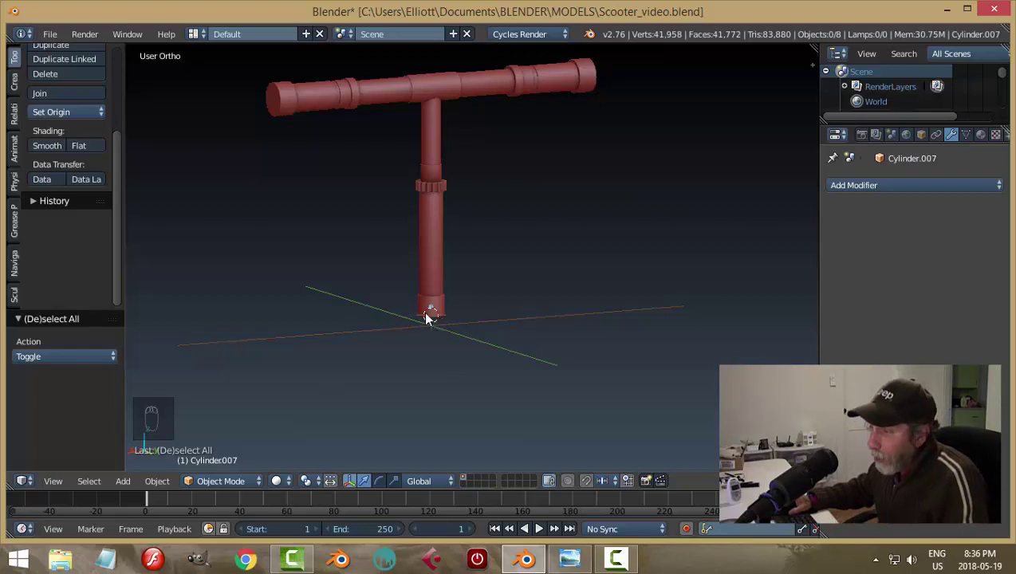
Step: Add a plane mesh, shrink it to 0.32 and frame it at the stem's base
key("shift+a")
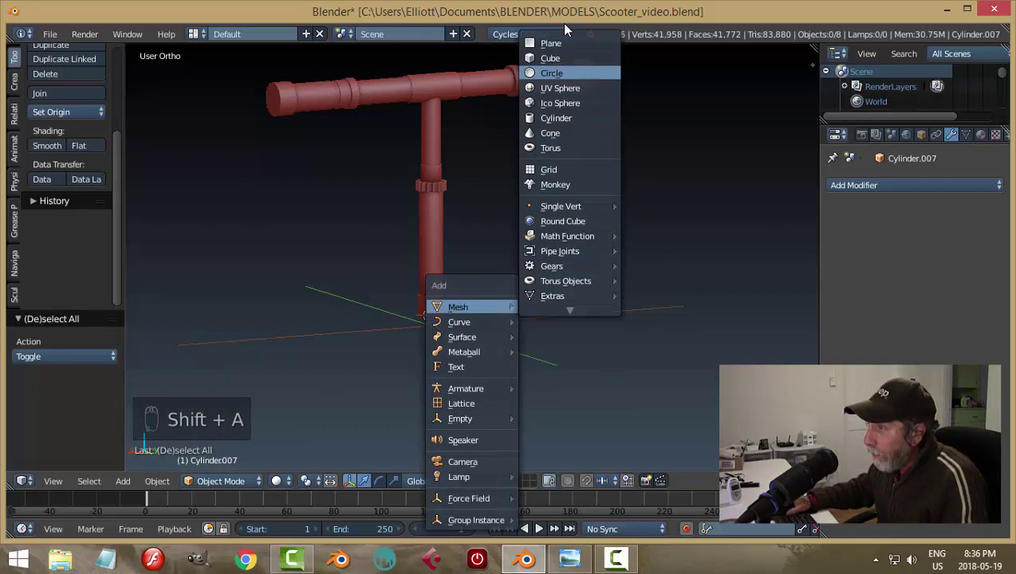
left_click_drag(590, 247, 581, 354)
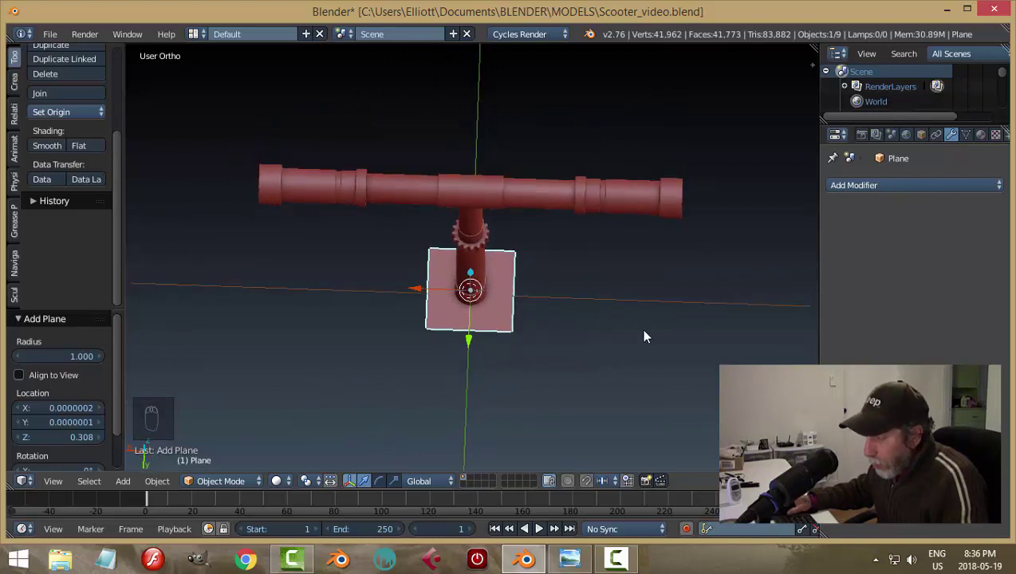
key("s")
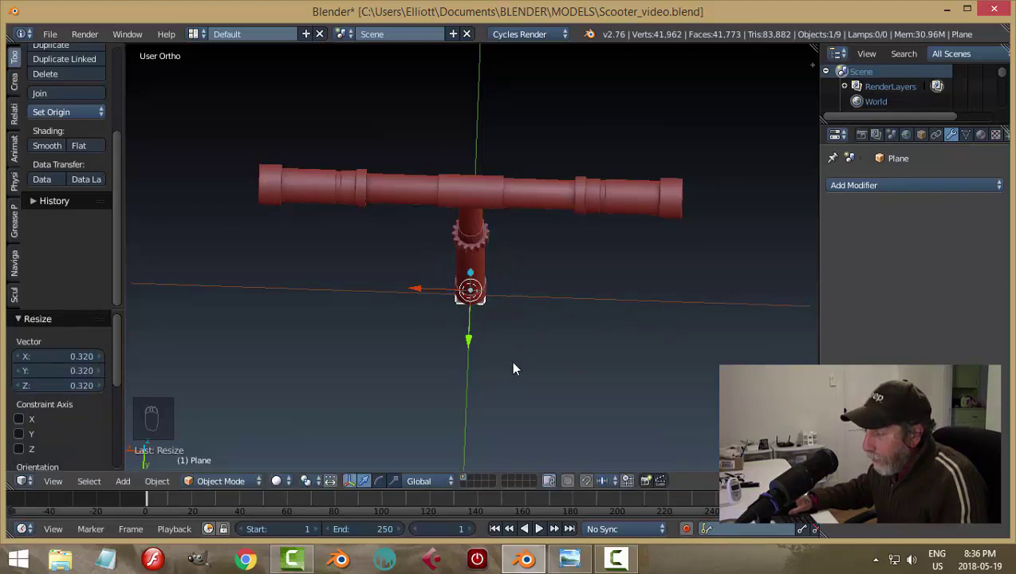
left_click_drag(519, 369, 562, 232)
key("KP_Decimal")
left_click_drag(562, 232, 503, 244)
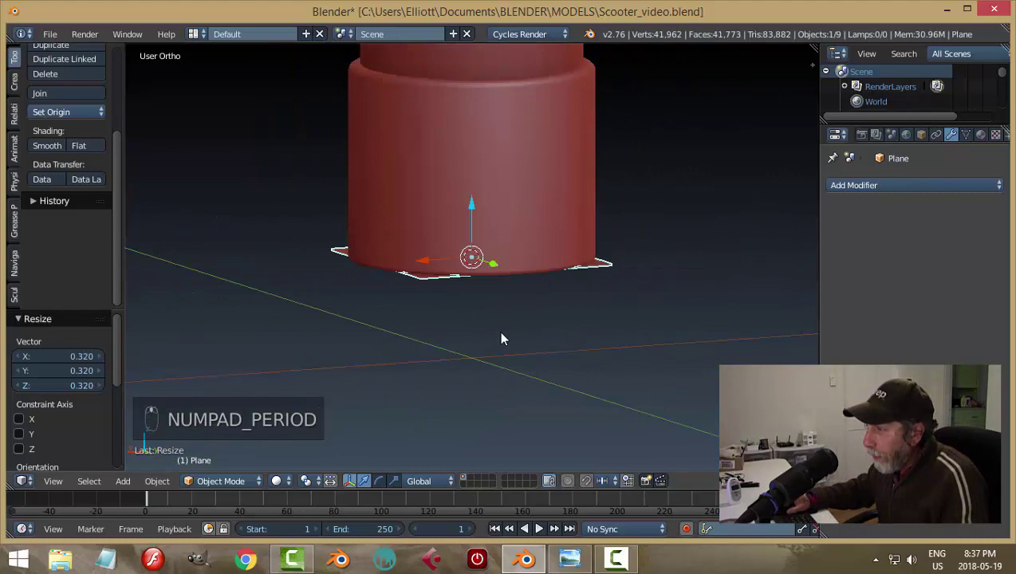
left_click_drag(479, 210, 604, 221)
Step: Move the small plane vertically to sit just beneath the stem's bottom end
right_click(635, 329)
middle_click(604, 221)
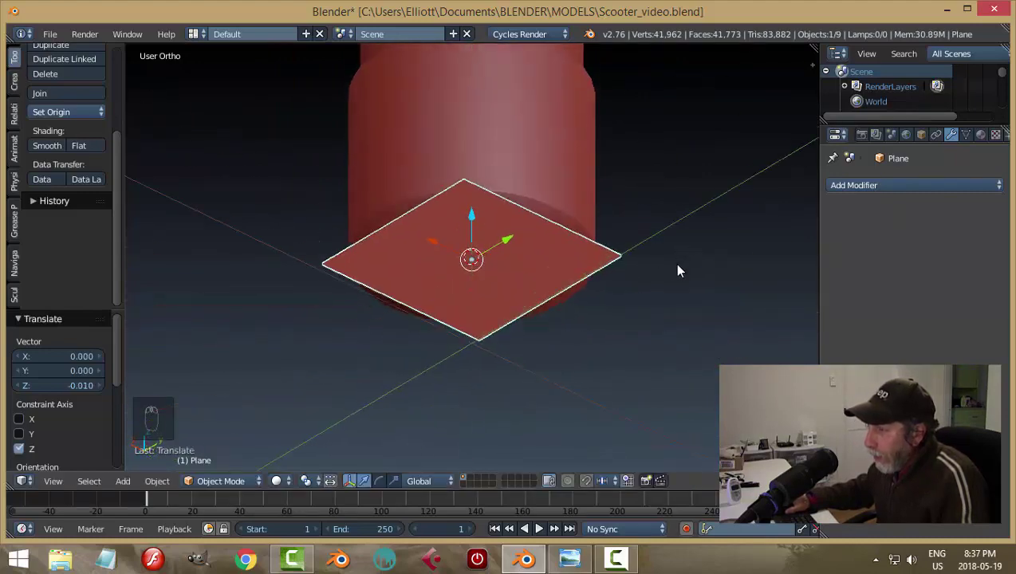
middle_click(594, 344)
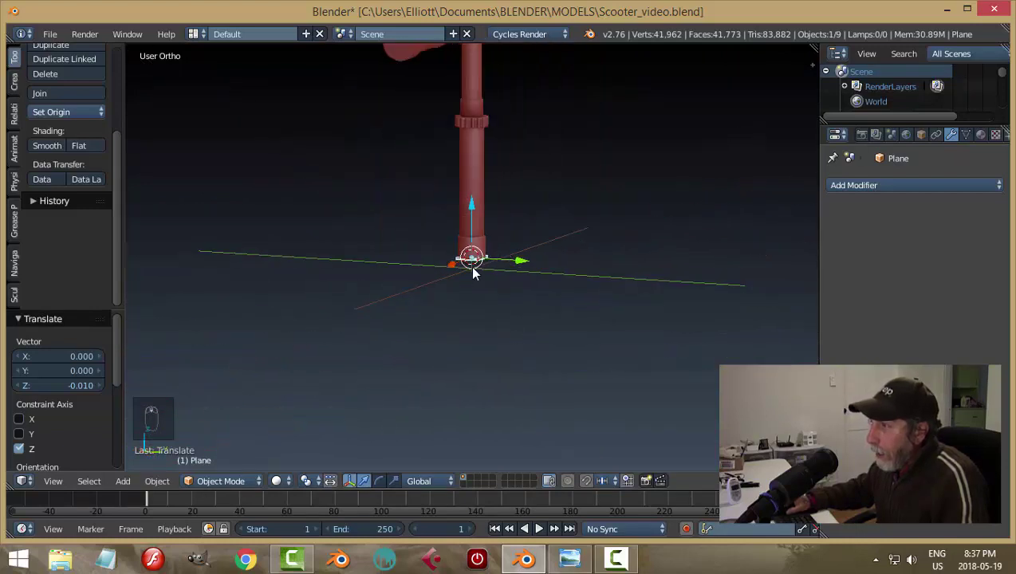
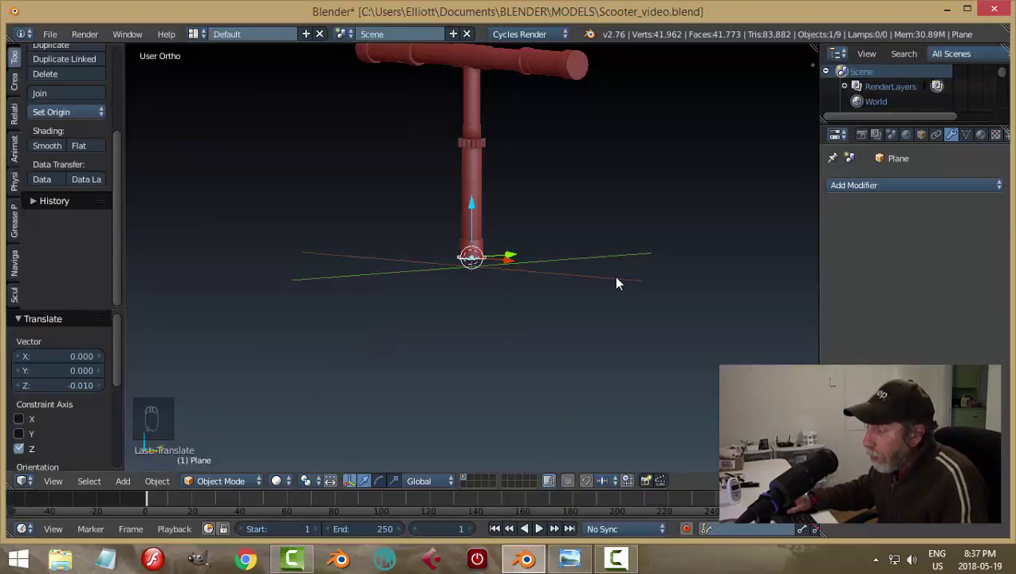
left_click_drag(589, 280, 512, 261)
left_click_drag(512, 262, 605, 241)
middle_click(605, 241)
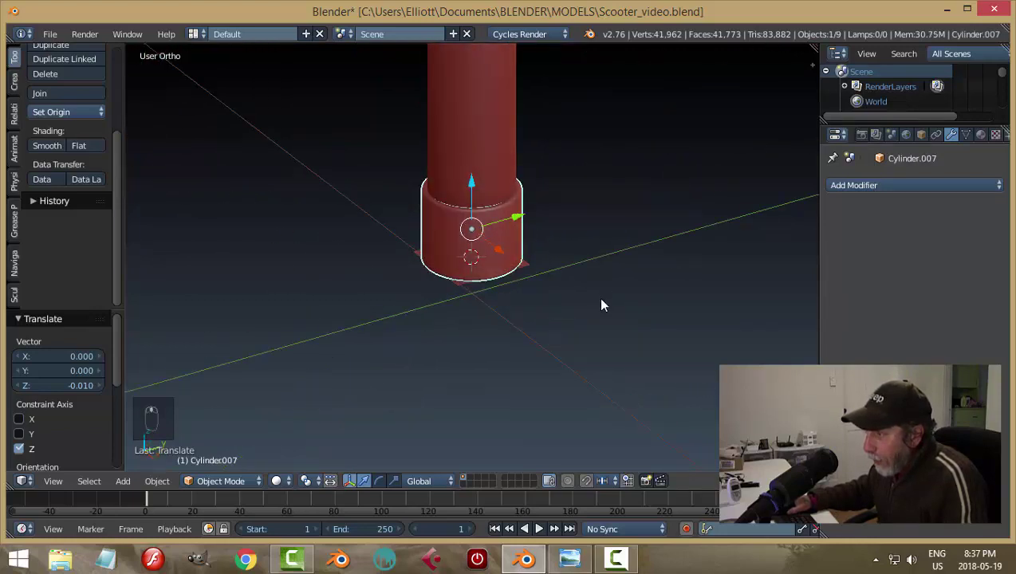
Step: Hide the stem collar pieces and look straight down at the plane
key("h")
left_click_drag(487, 185, 564, 224)
key("h")
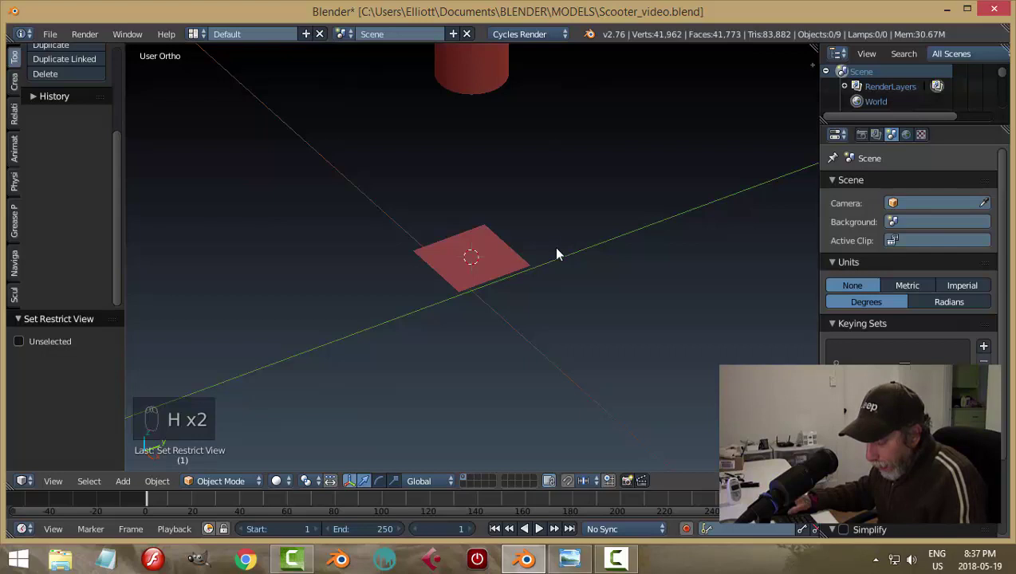
key("alt+h")
key("a")
left_click_drag(481, 248, 576, 256)
key("h")
left_click_drag(498, 150, 582, 342)
key("h")
Step: Loop cut the plane into three parallel strips with 2 cuts and stretch it wider along one axis
key("Tab")
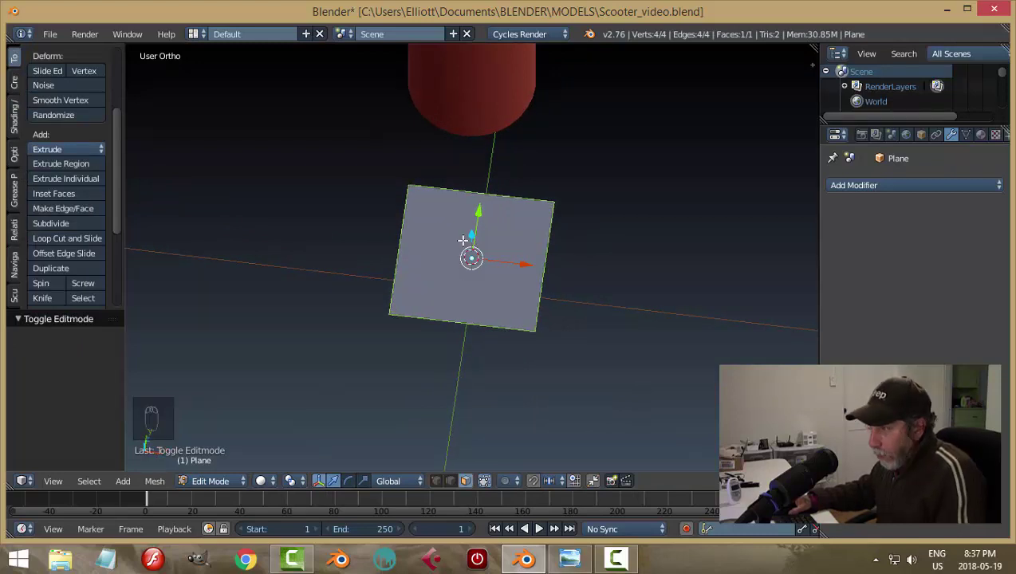
key("ctrl+r")
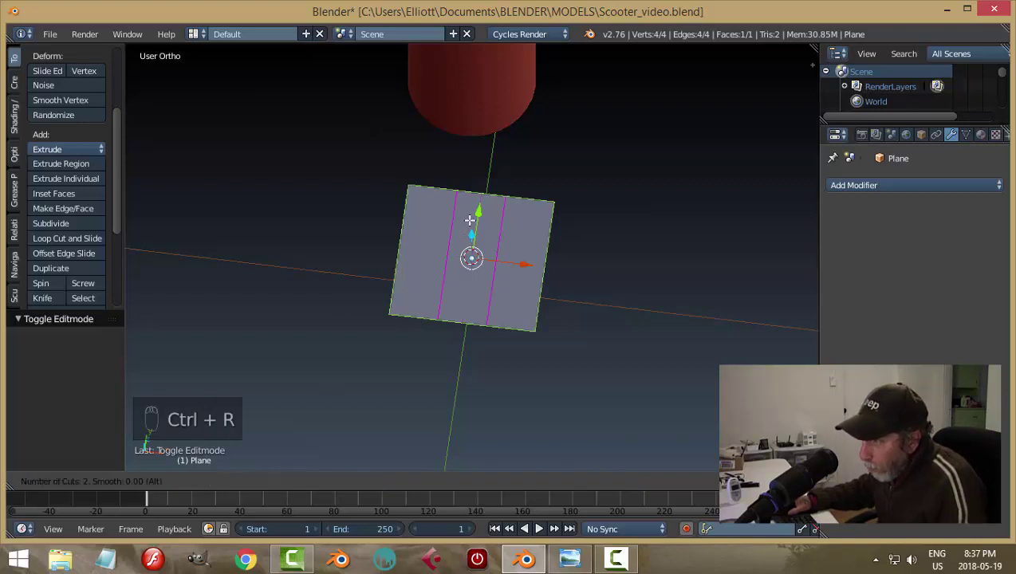
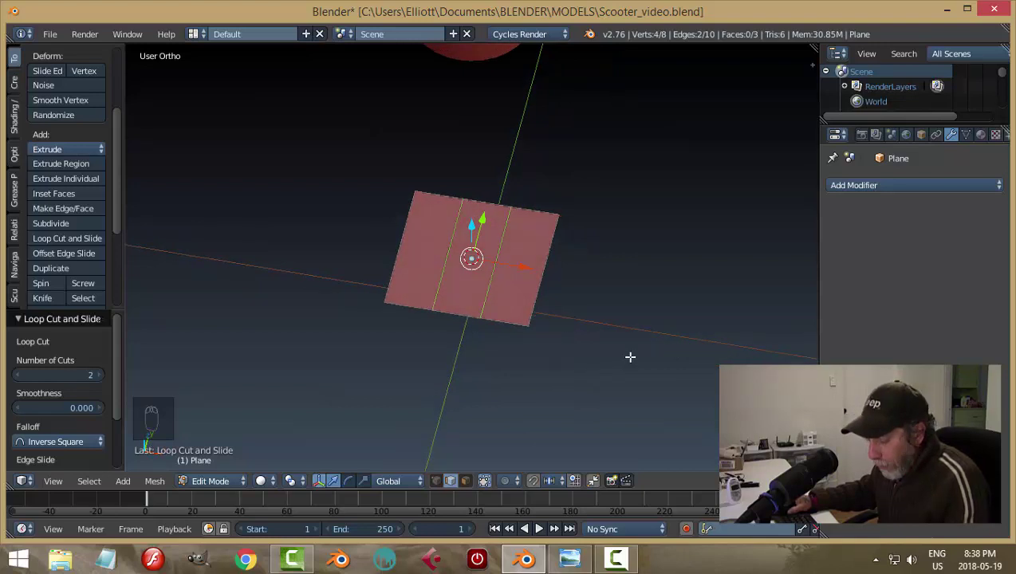
key("s")
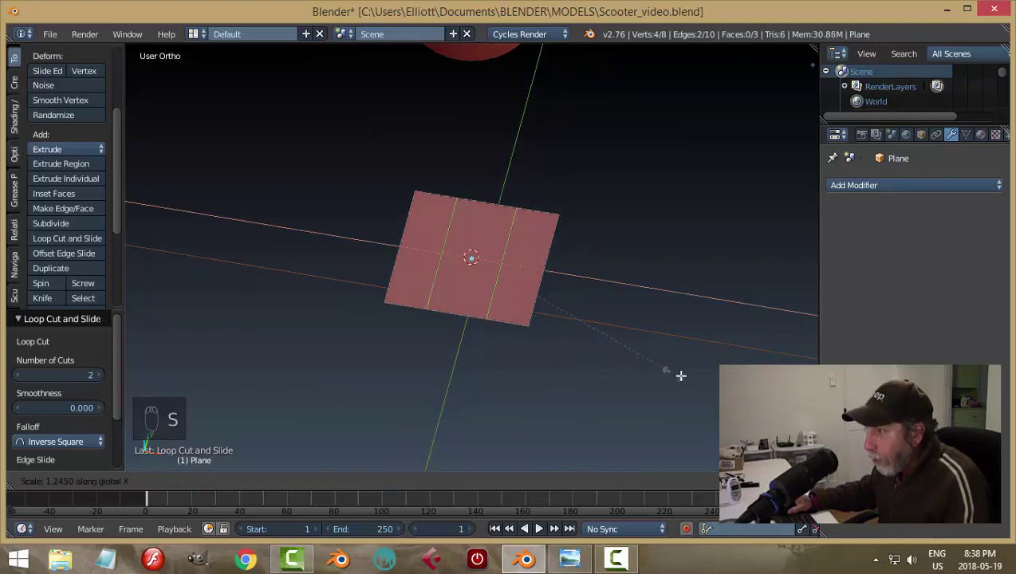
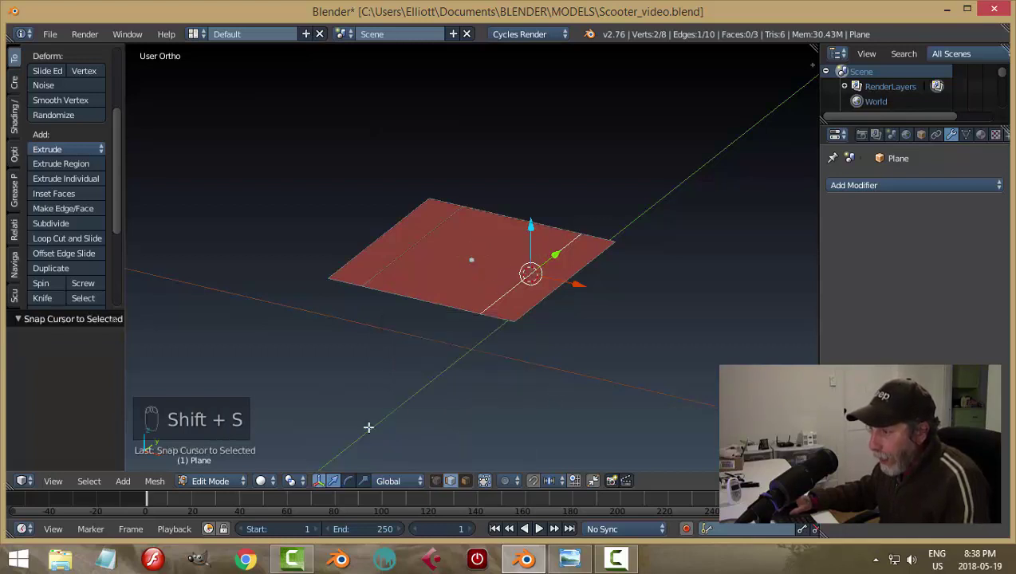
Step: Fold an outer strip of the plane down 90° about Y to form a flange, revealing hidden geometry
left_click_drag(307, 486, 306, 486)
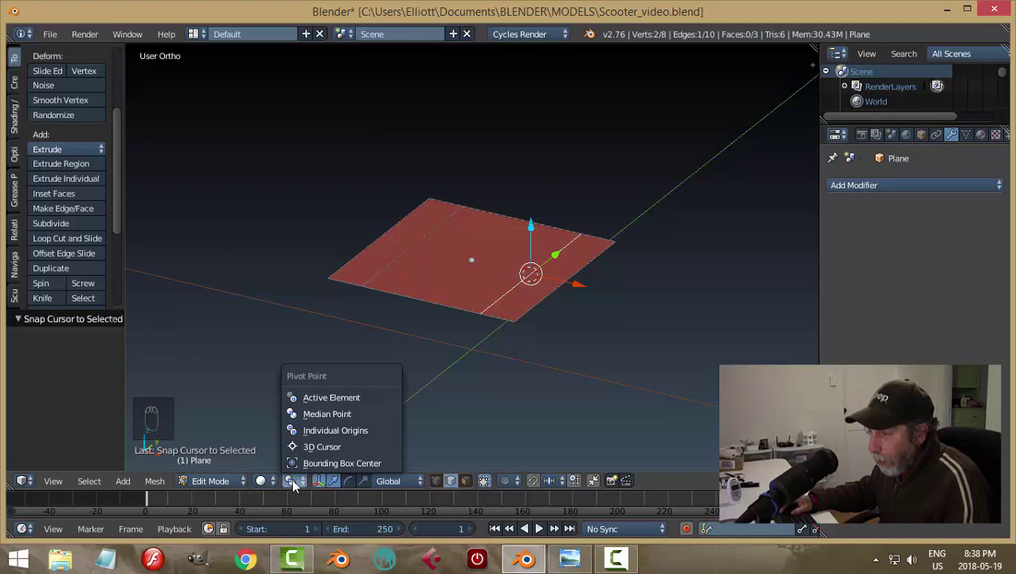
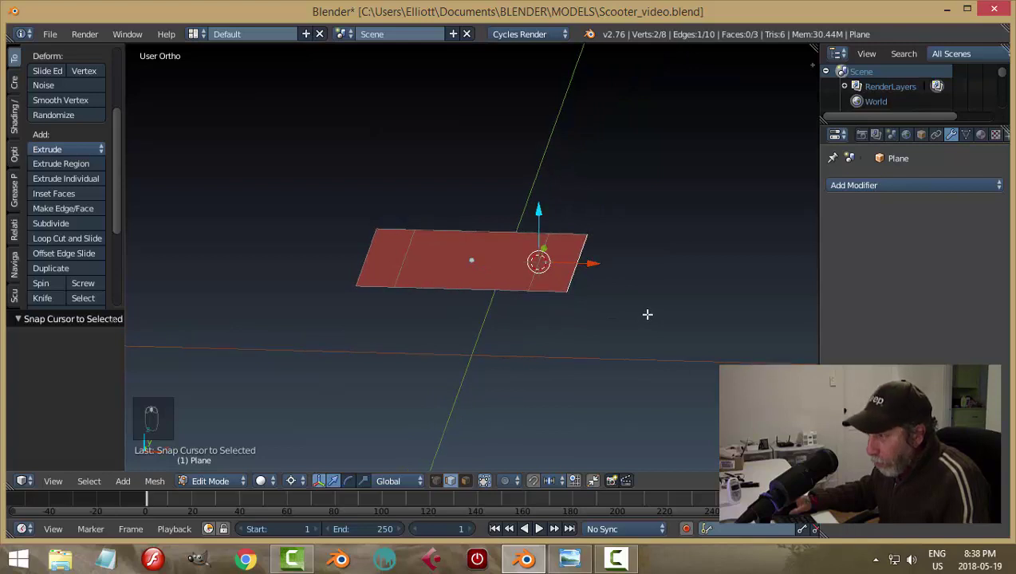
key("r")
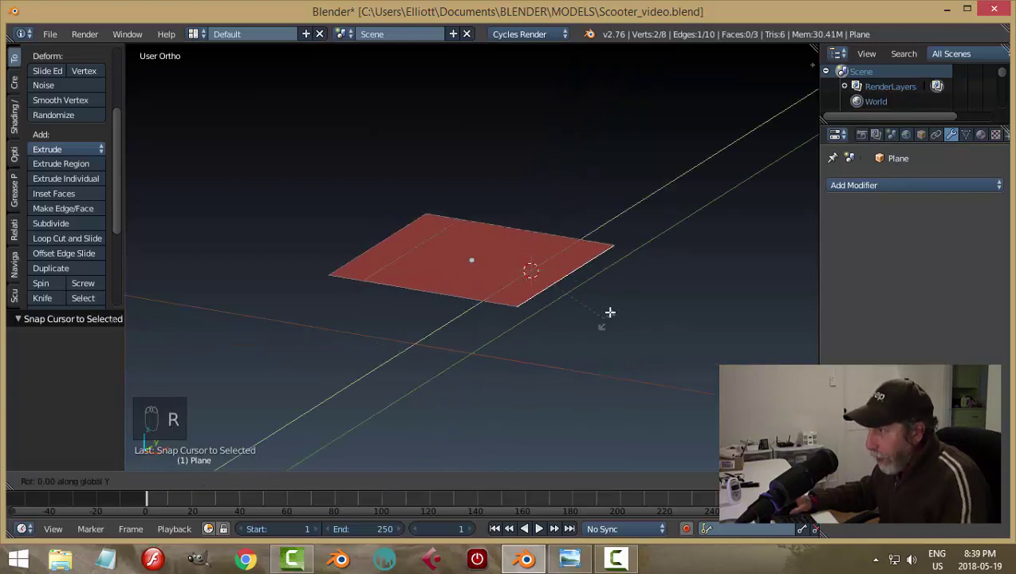
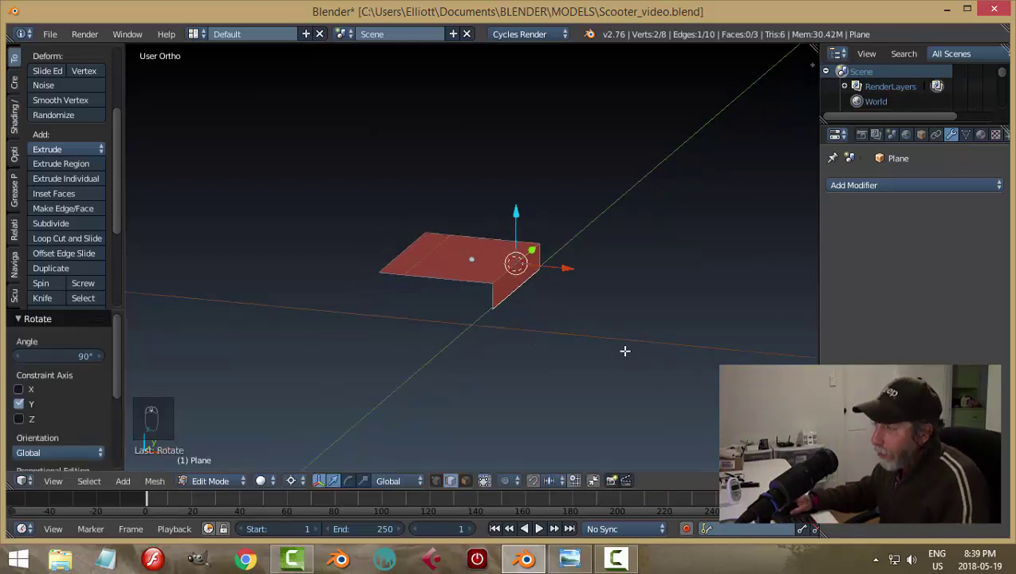
key("alt+h")
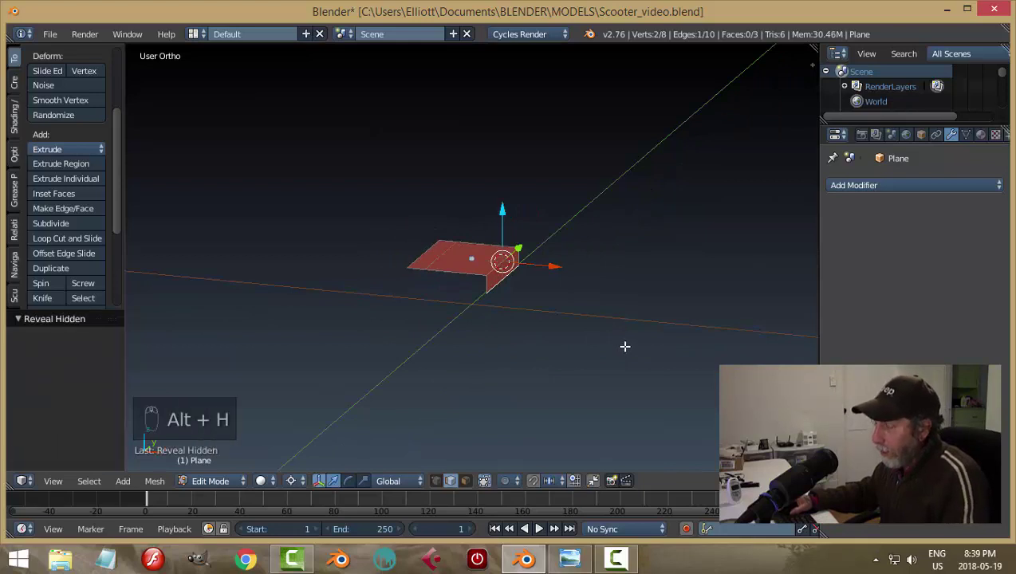
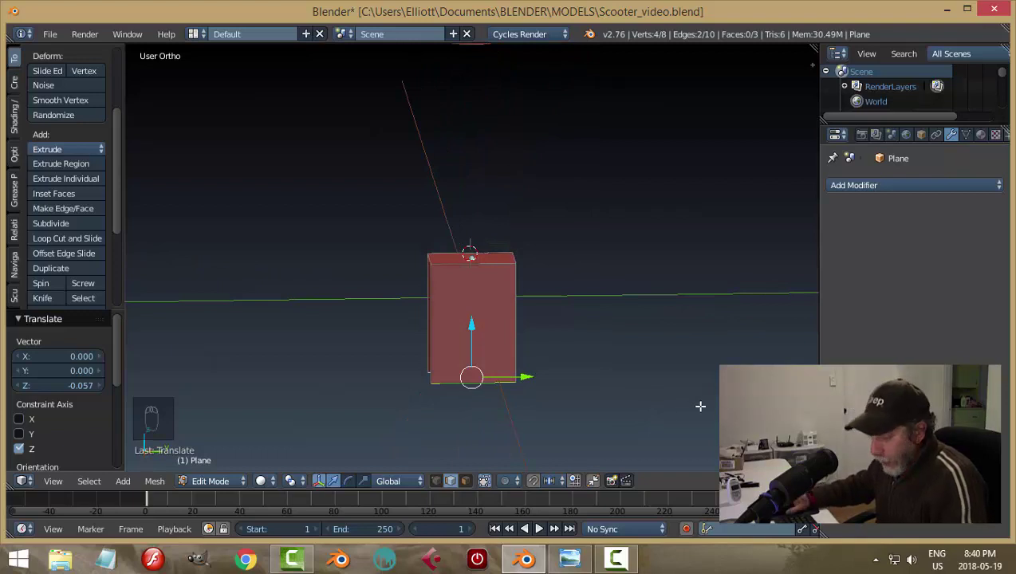
Step: Taper the bracket's legs, unhide the stem collar and shrink the bracket to fit beneath it
key("s")
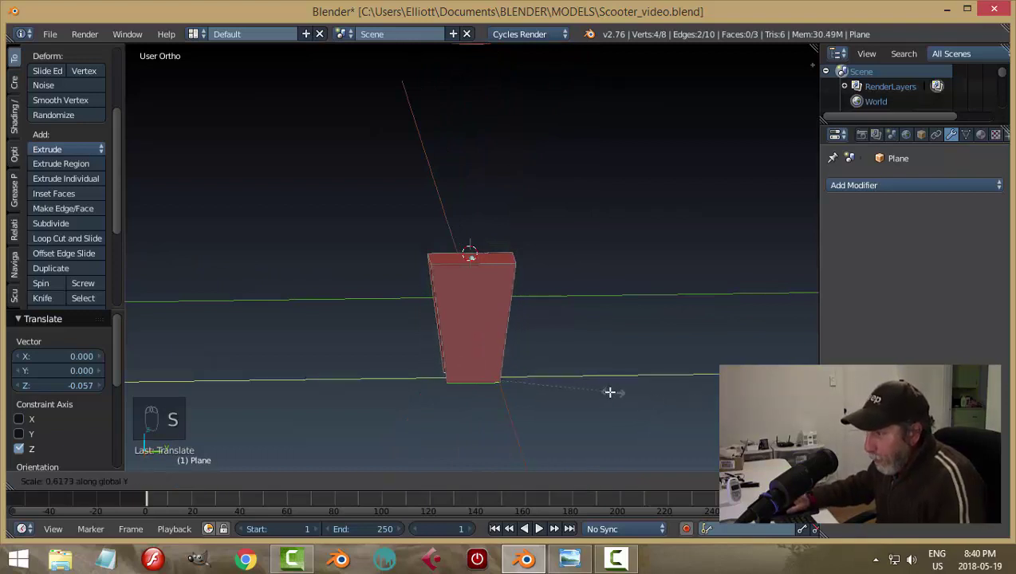
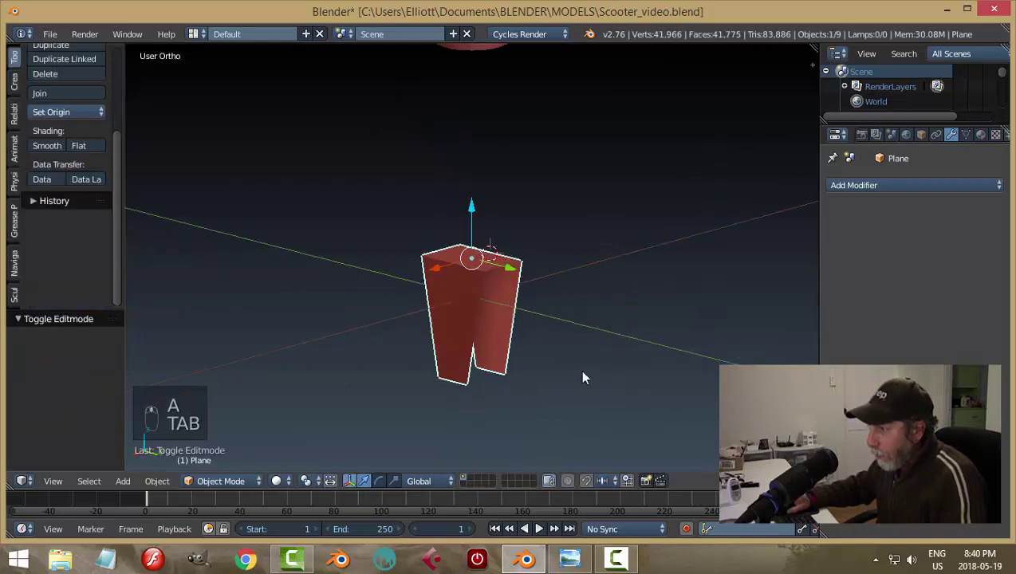
key("a")
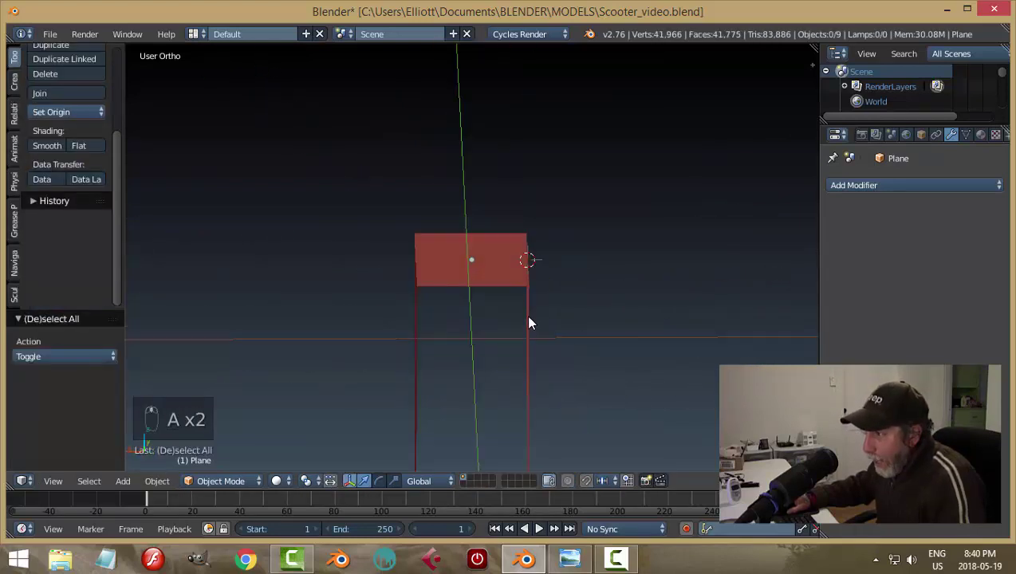
key("alt+h")
key("a")
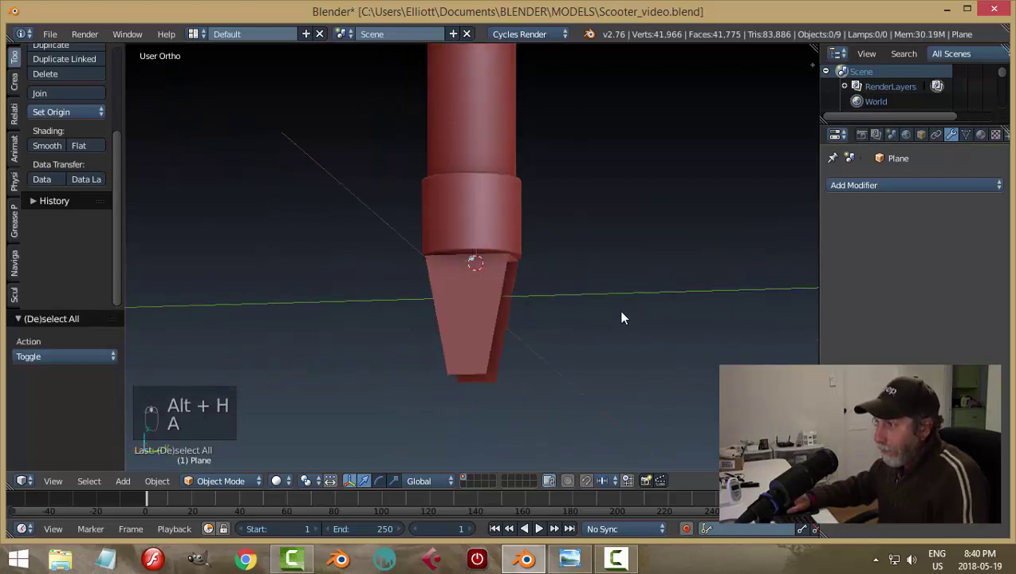
middle_click(459, 299)
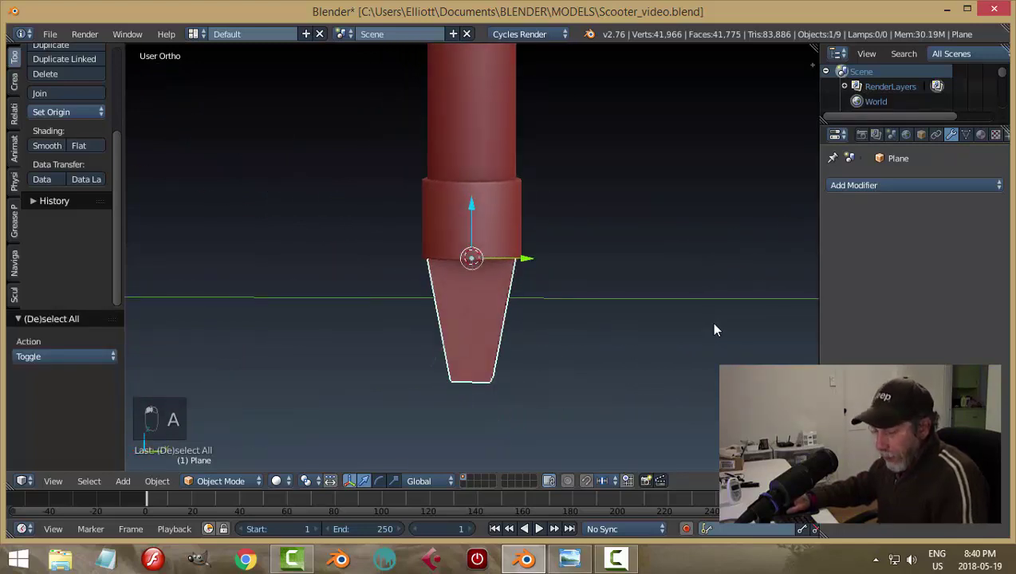
key("s")
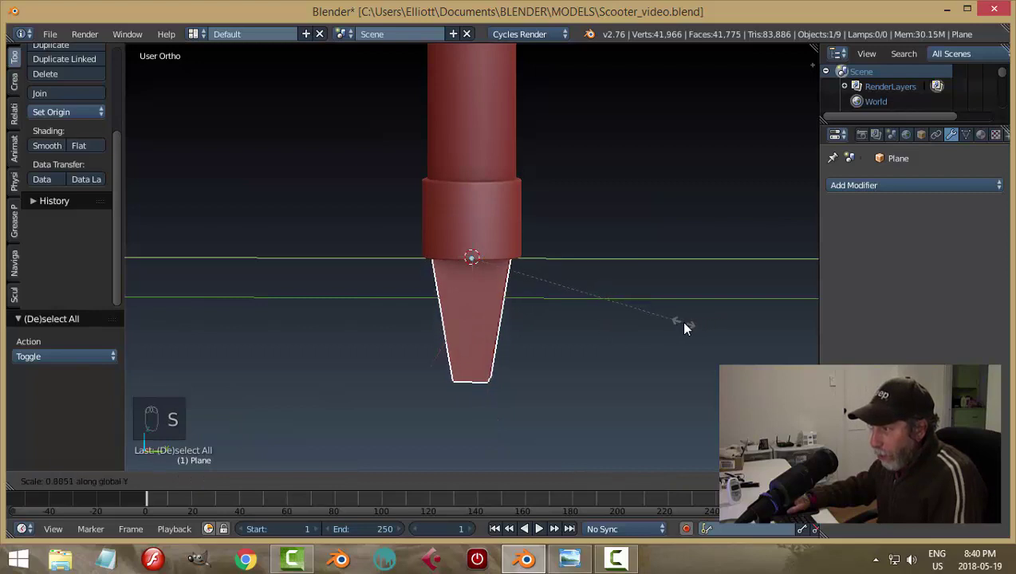
key("a")
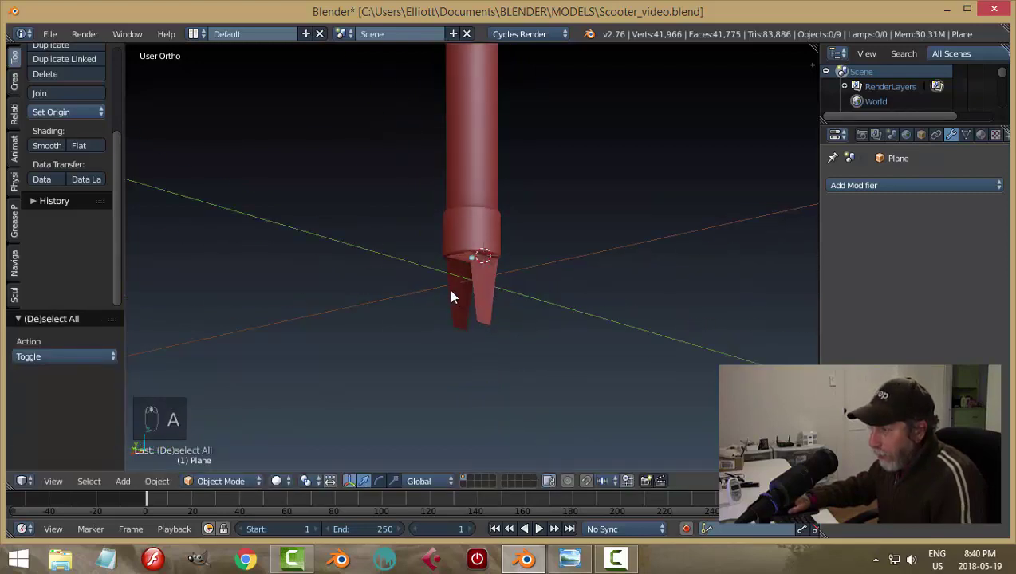
Step: Save the file, hide the stem collar and orbit around the bracket
key("ctrl+s")
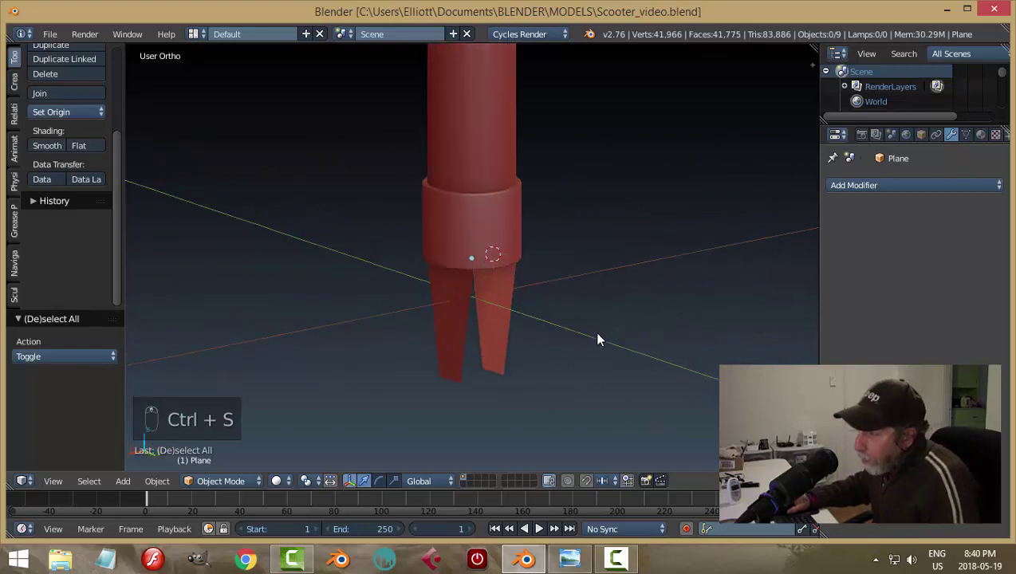
left_click_drag(477, 243, 532, 289)
key("h")
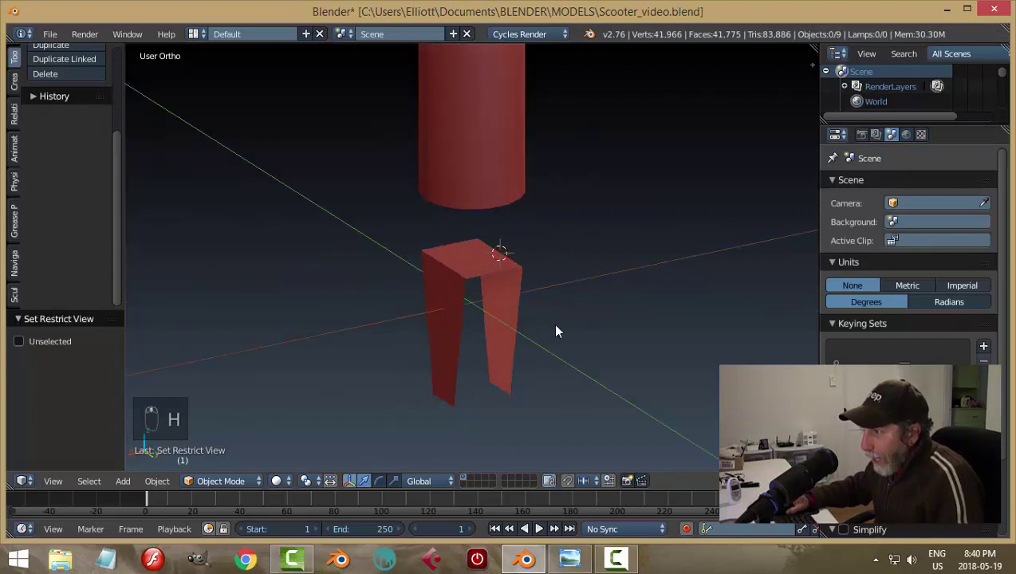
left_click_drag(469, 272, 862, 269)
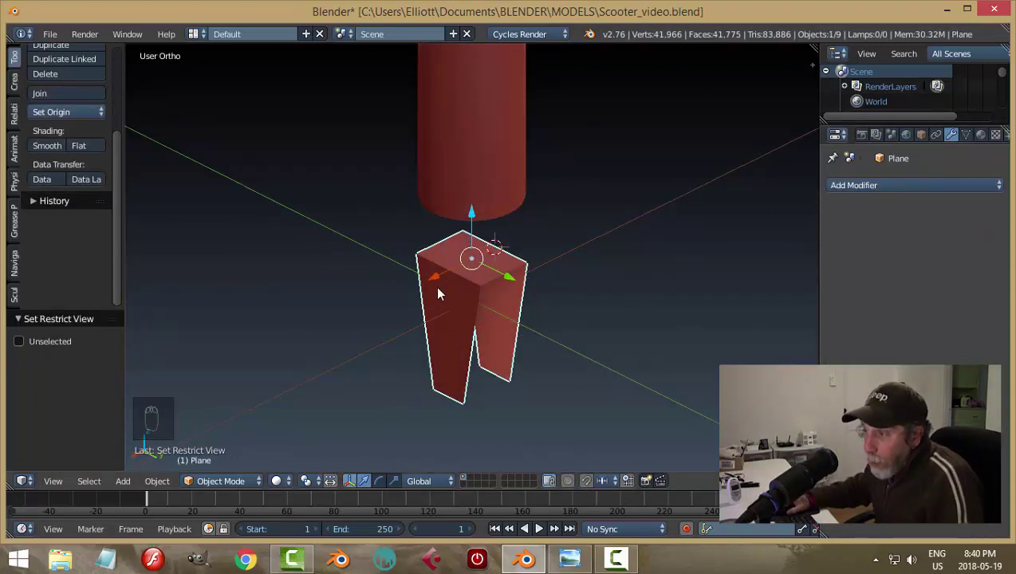
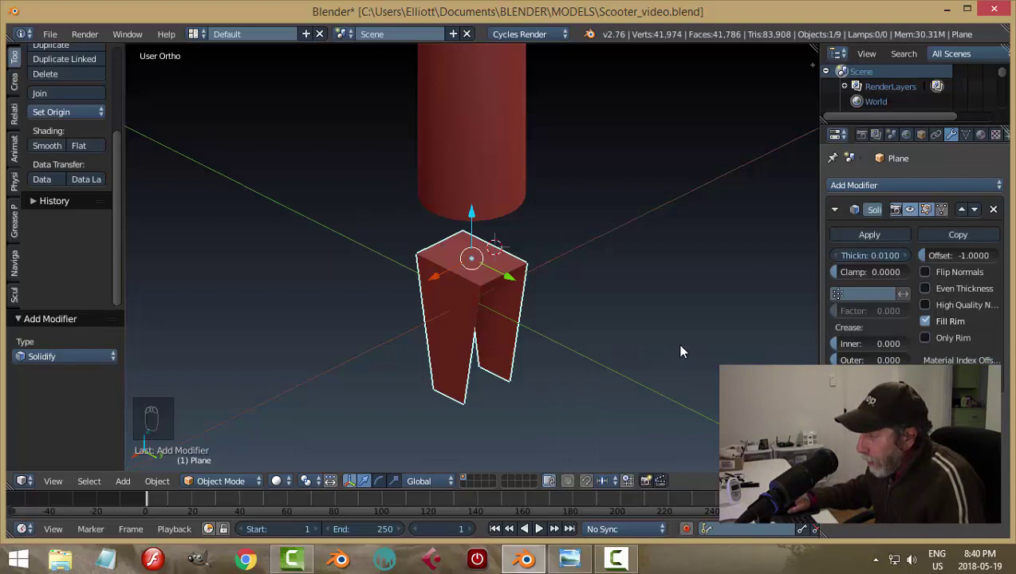
Step: Inspect the fork piece from several angles, revealing hidden geometry and reselecting it
left_click_drag(598, 316, 582, 308)
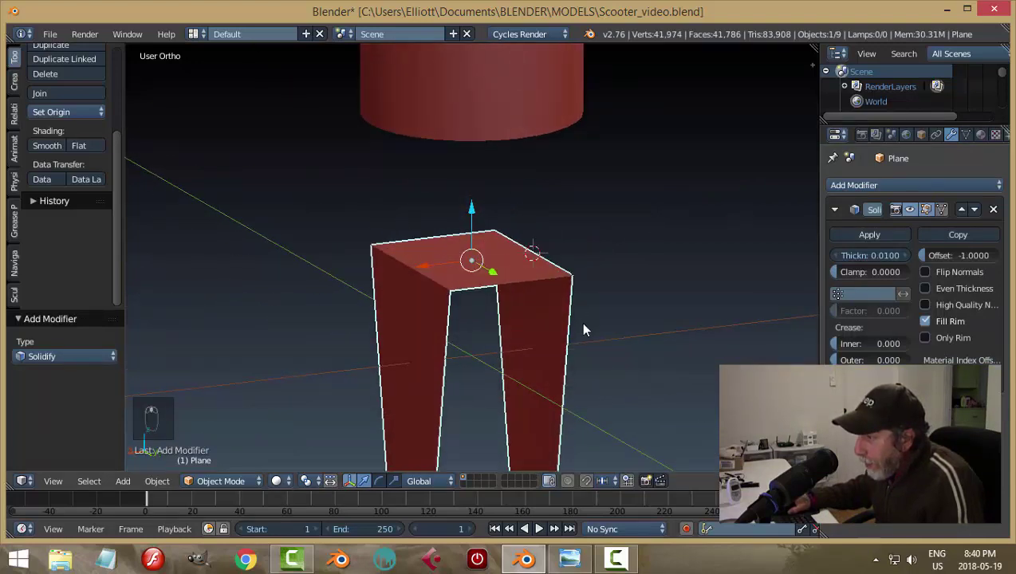
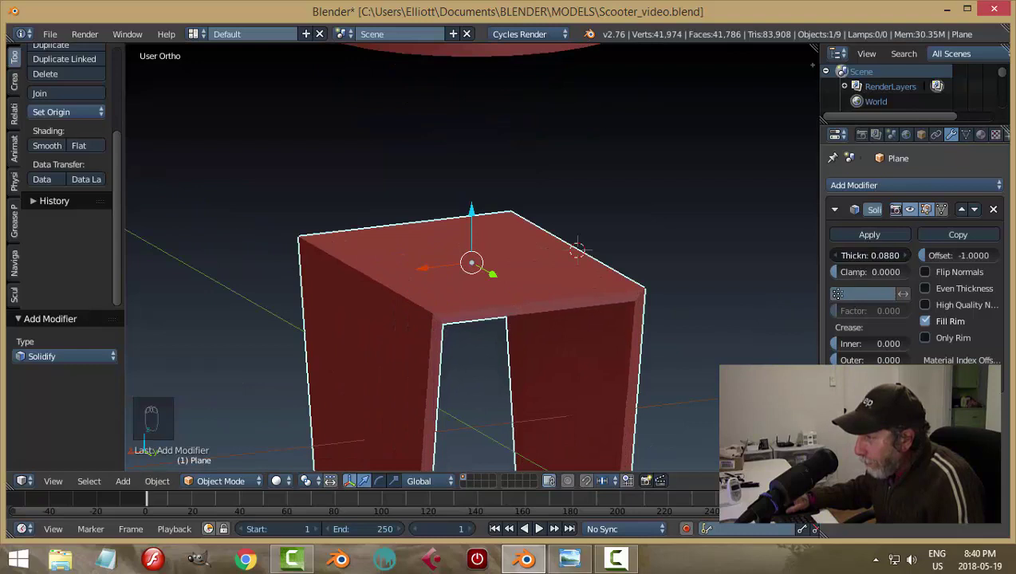
key("a")
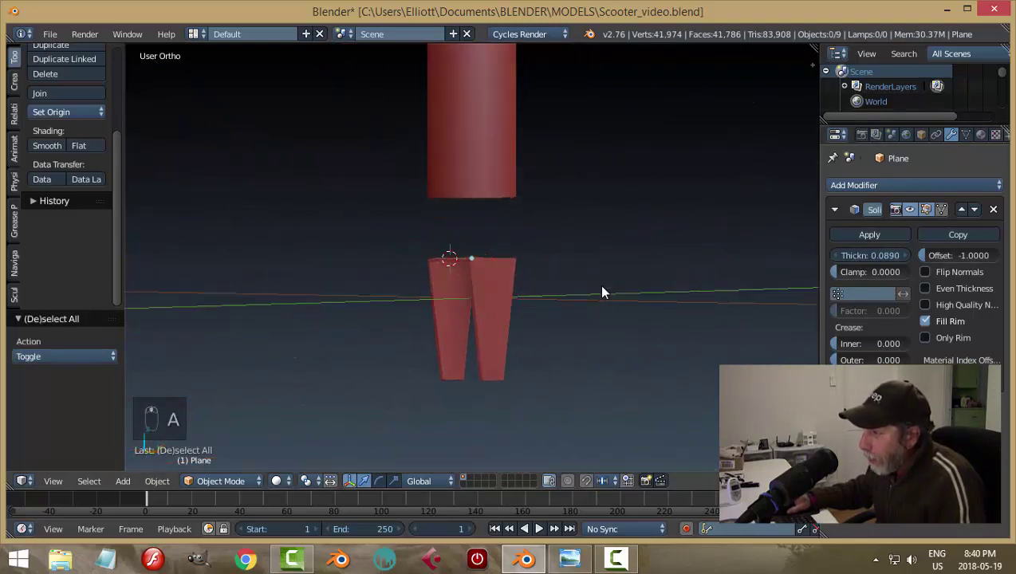
left_click_drag(469, 280, 658, 304)
key("alt+h")
key("a")
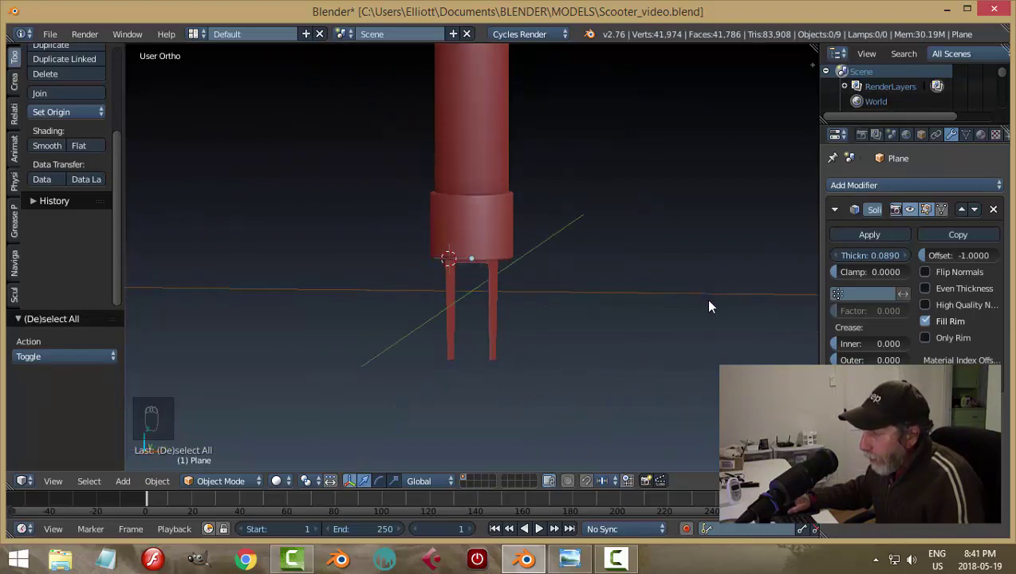
left_click_drag(514, 270, 701, 298)
key("a")
Step: Solidify the fork to about 0.116 with Even Thickness and apply the modifier permanently
left_click_drag(695, 296, 318, 307)
left_click(452, 312)
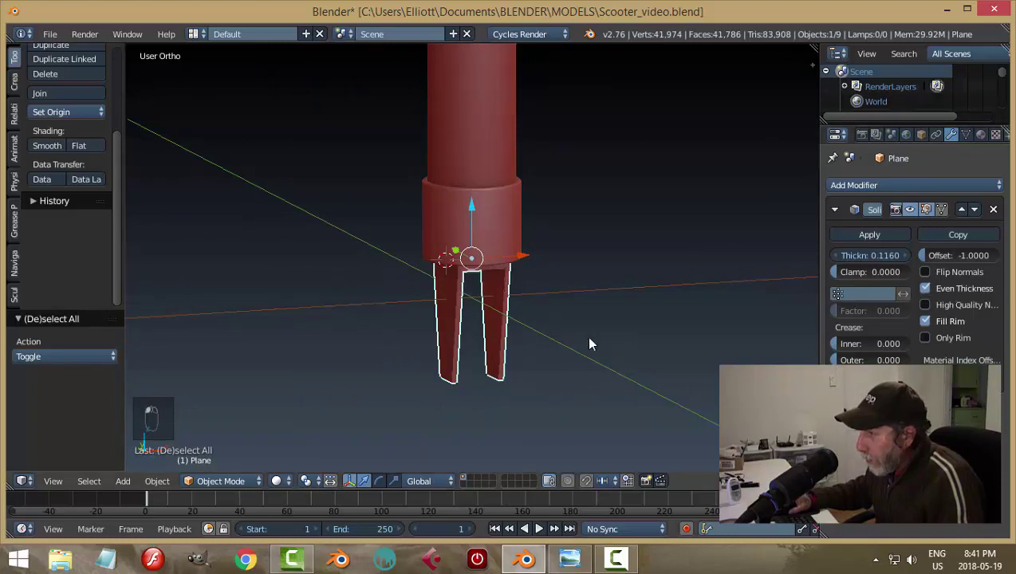
middle_click(486, 351)
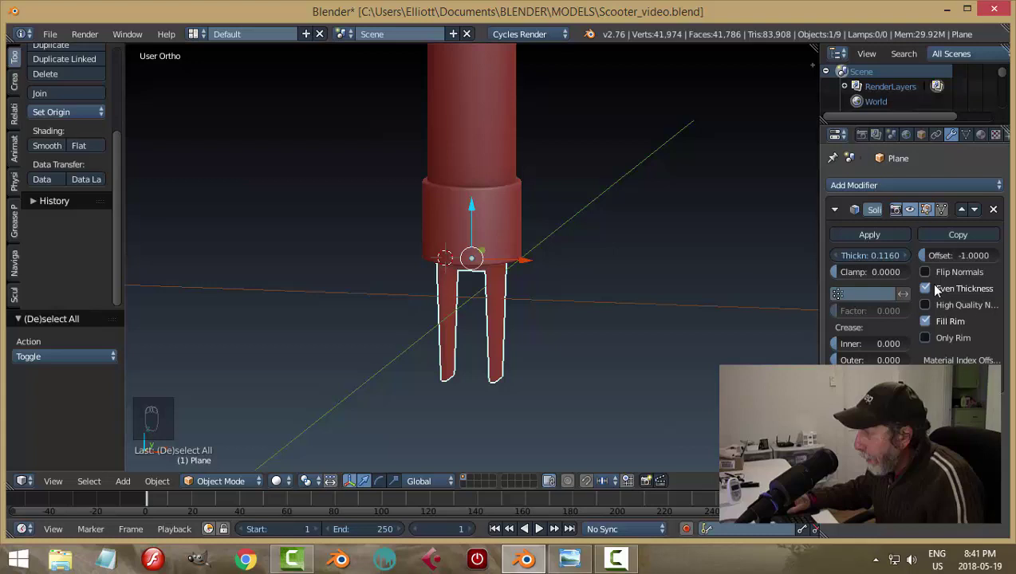
left_click_drag(567, 335, 599, 343)
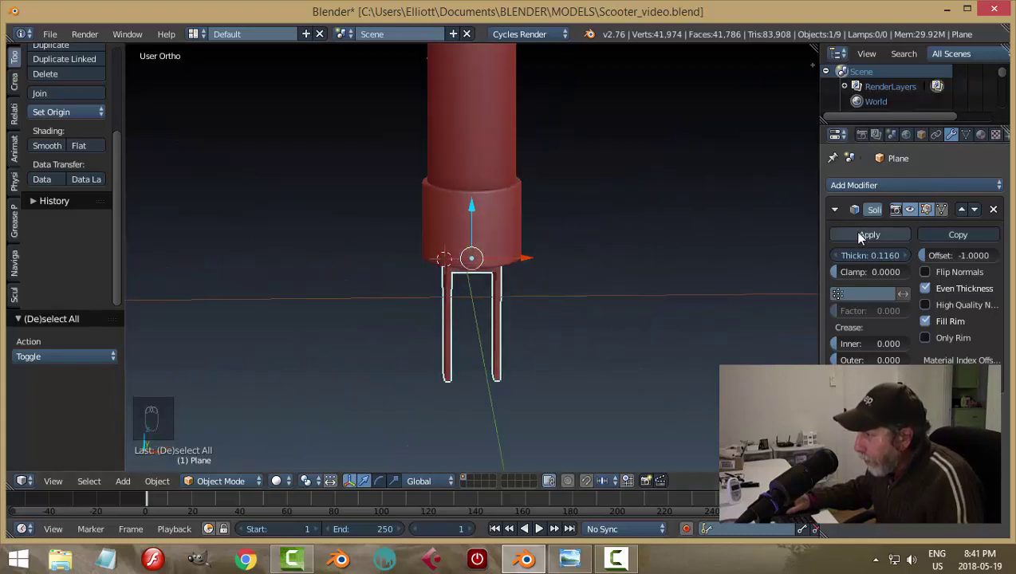
left_click_drag(864, 238, 636, 310)
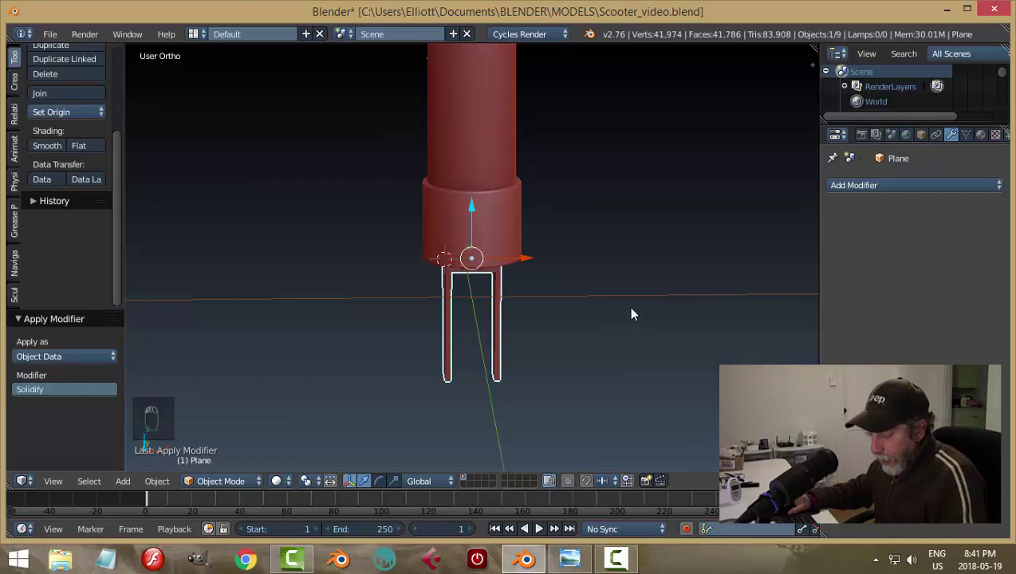
left_click_drag(592, 322, 233, 454)
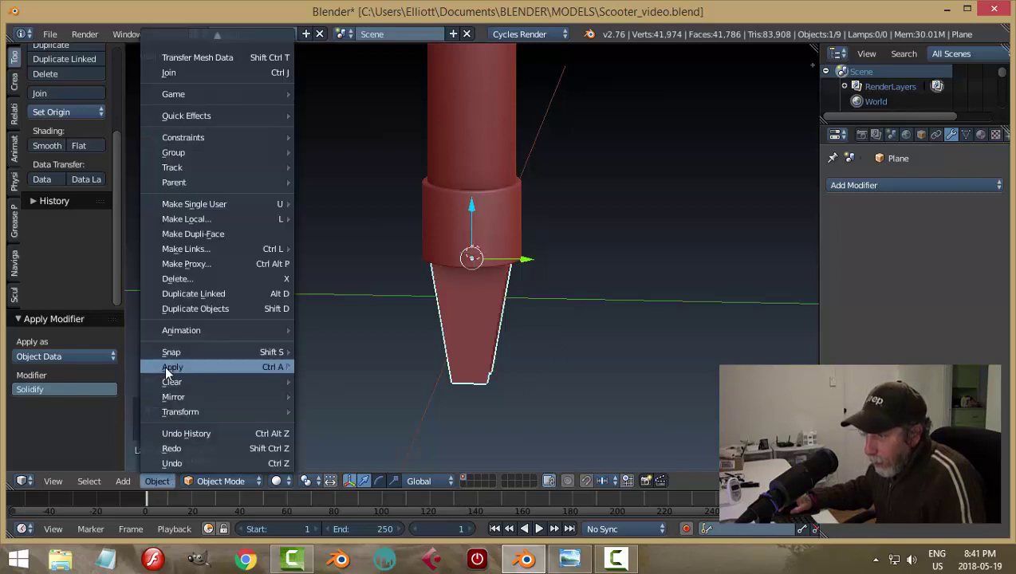
Step: Apply the fork's rotation and scale
left_click(631, 406)
key("ctrl+a")
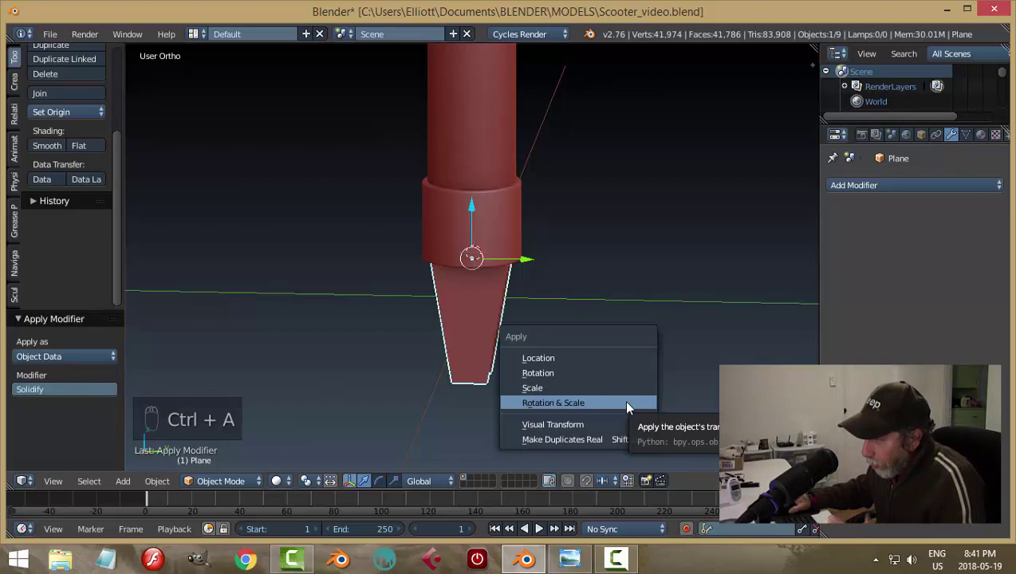
left_click_drag(607, 324, 730, 237)
left_click_drag(859, 189, 891, 186)
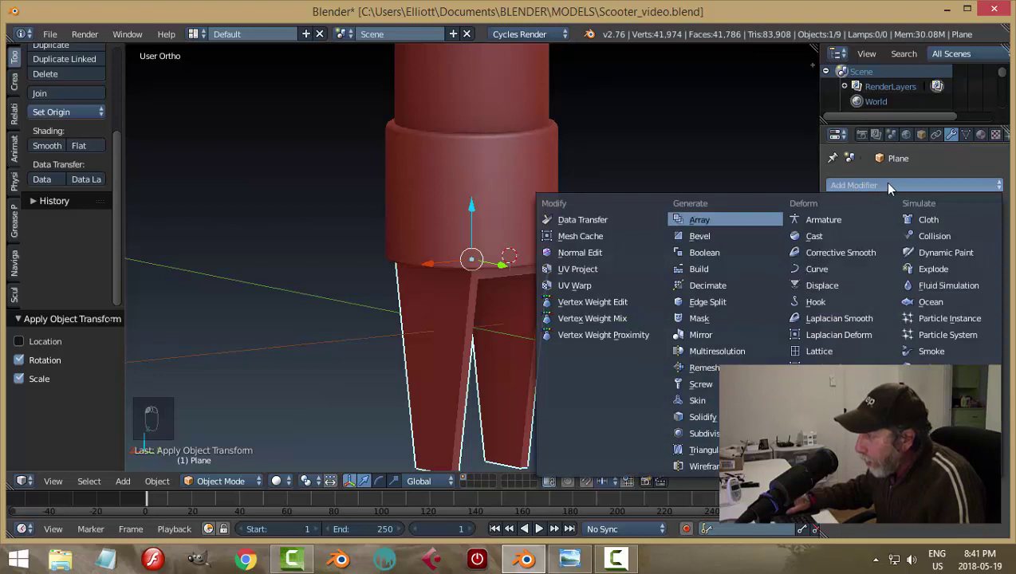
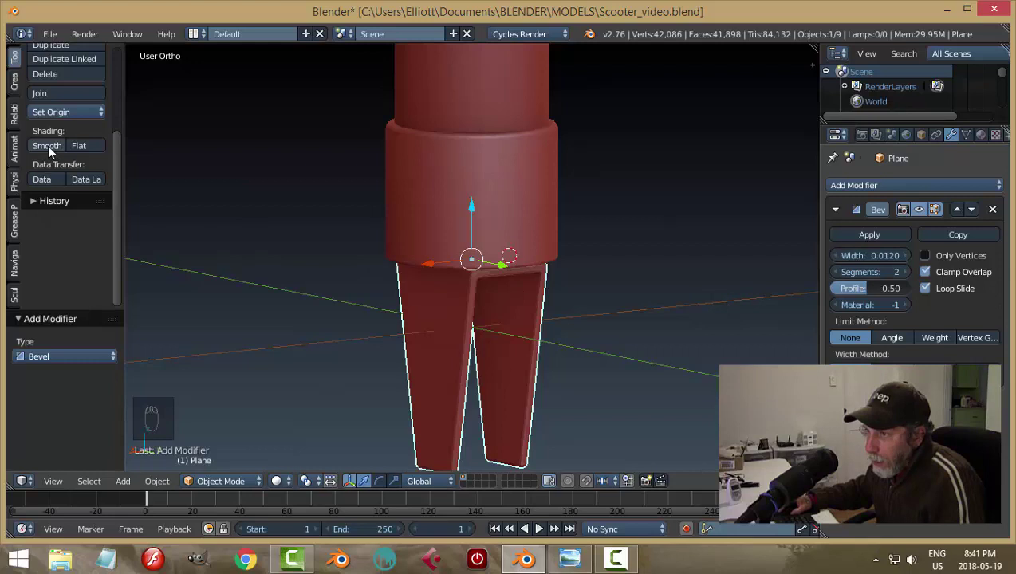
Step: Add a two-segment bevel about 0.012 wide to the fork and save the file
left_click_drag(51, 151, 616, 286)
key("a")
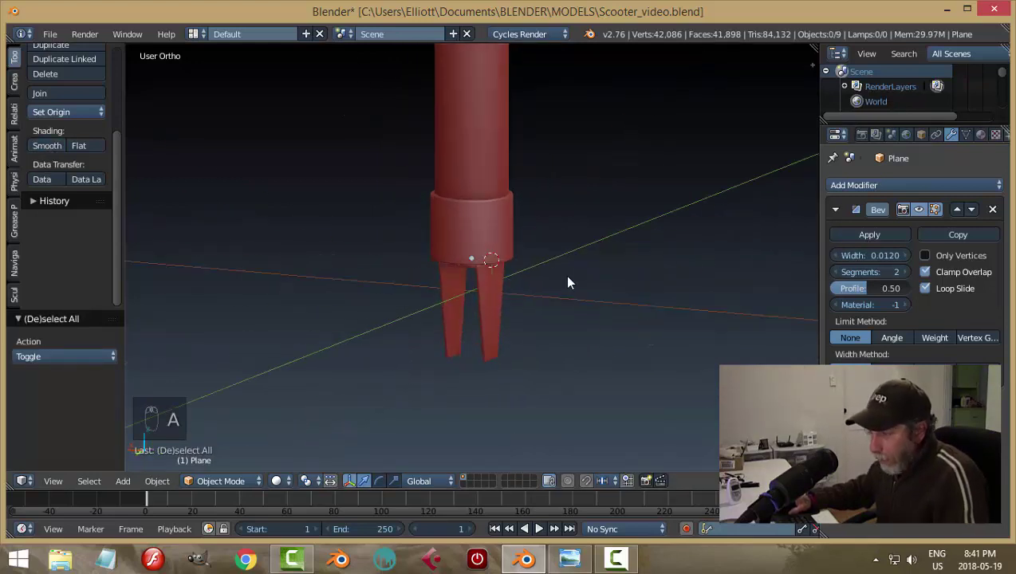
key("ctrl+s")
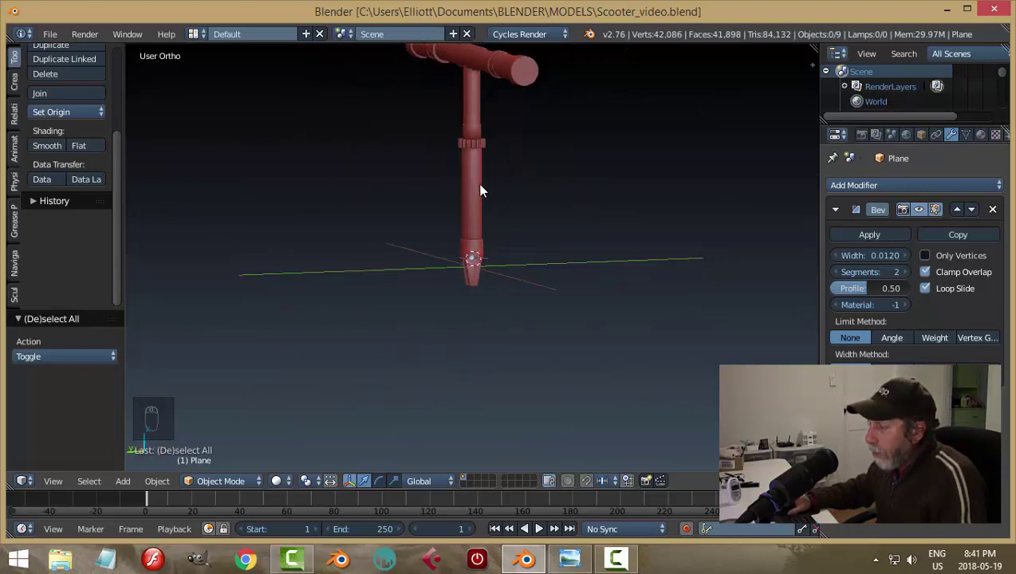
Step: Stretch the fork vertically along Z to lengthen it, then save
middle_click(495, 244)
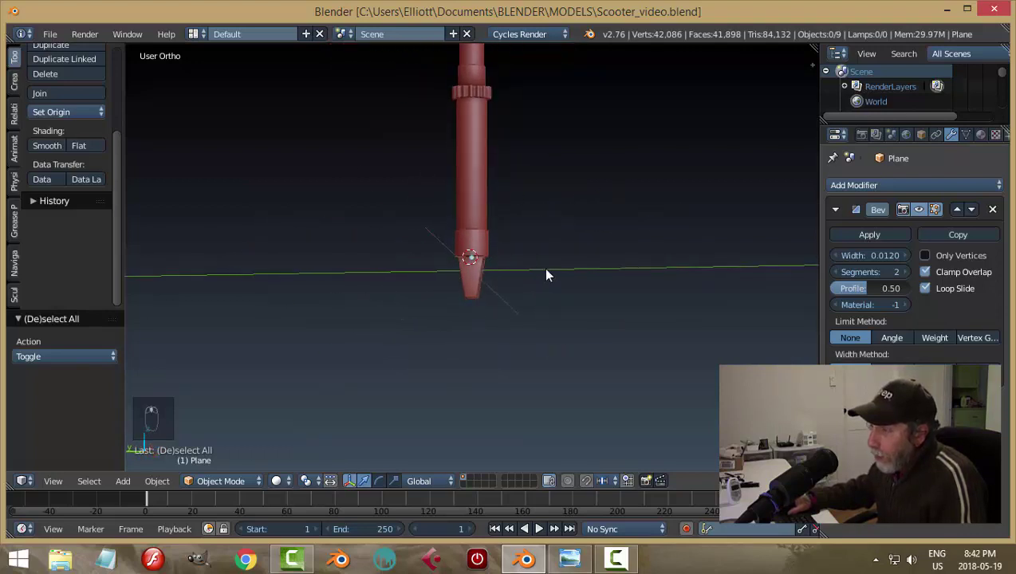
left_click_drag(475, 288, 537, 335)
key("s")
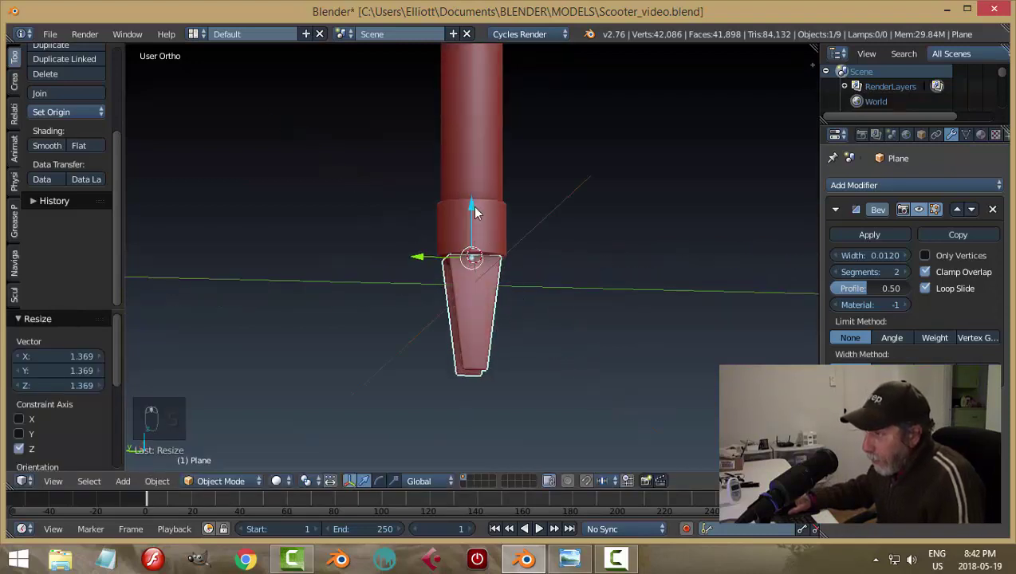
left_click_drag(485, 213, 591, 237)
key("a")
key("ctrl+s")
left_click_drag(486, 283, 855, 232)
left_click_drag(855, 232, 540, 286)
middle_click(540, 287)
Step: Snap the 3D cursor to the fork, deselect everything and switch to front view
key("shift+s")
left_click_drag(482, 318, 518, 295)
left_click(517, 295)
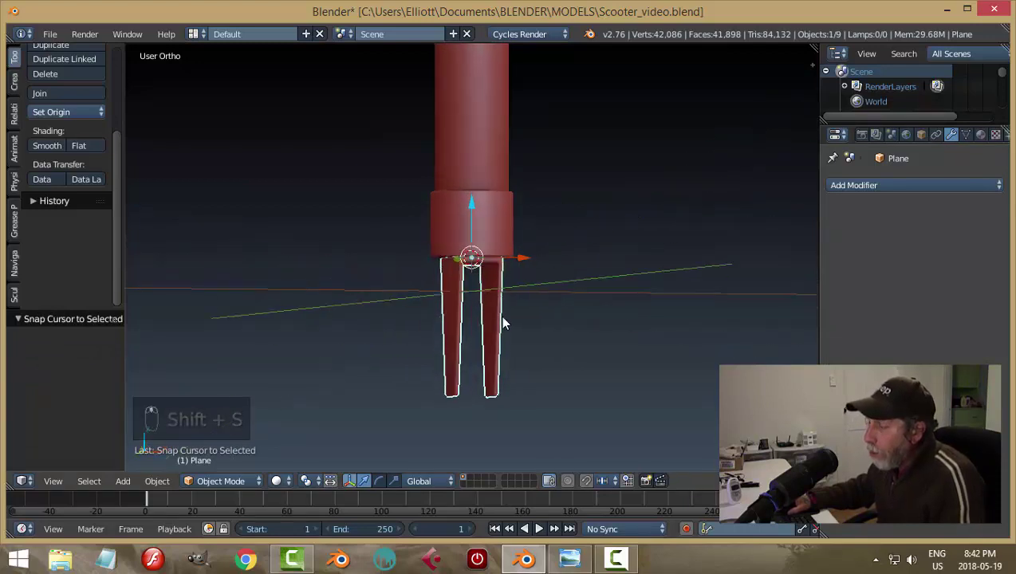
key("KP_1")
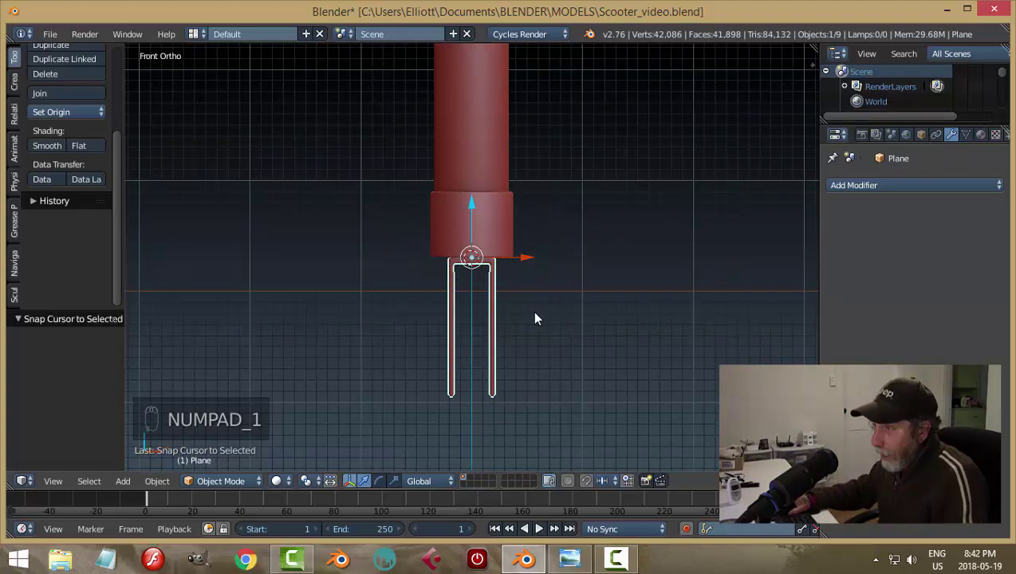
key("a")
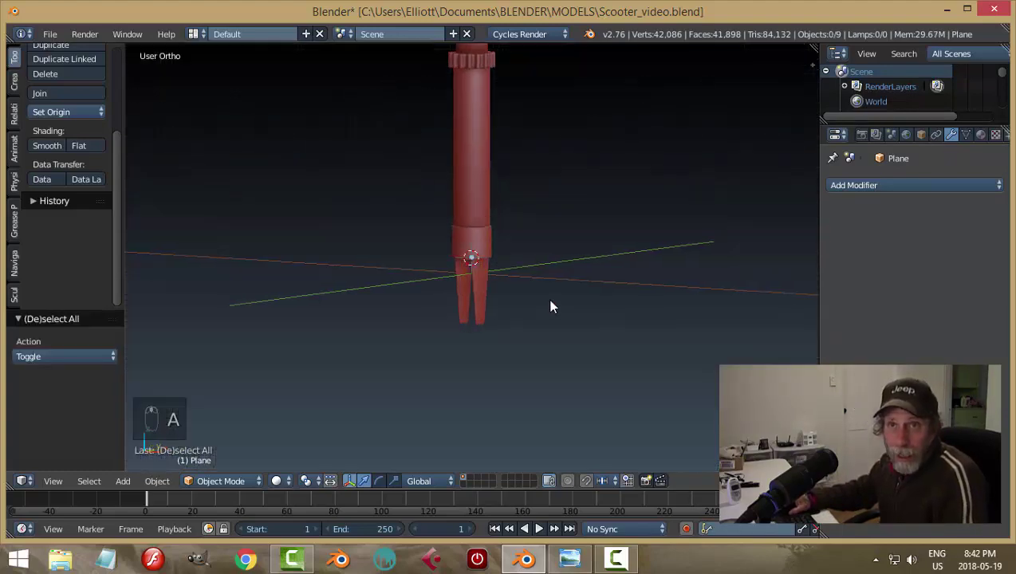
key("KP_1")
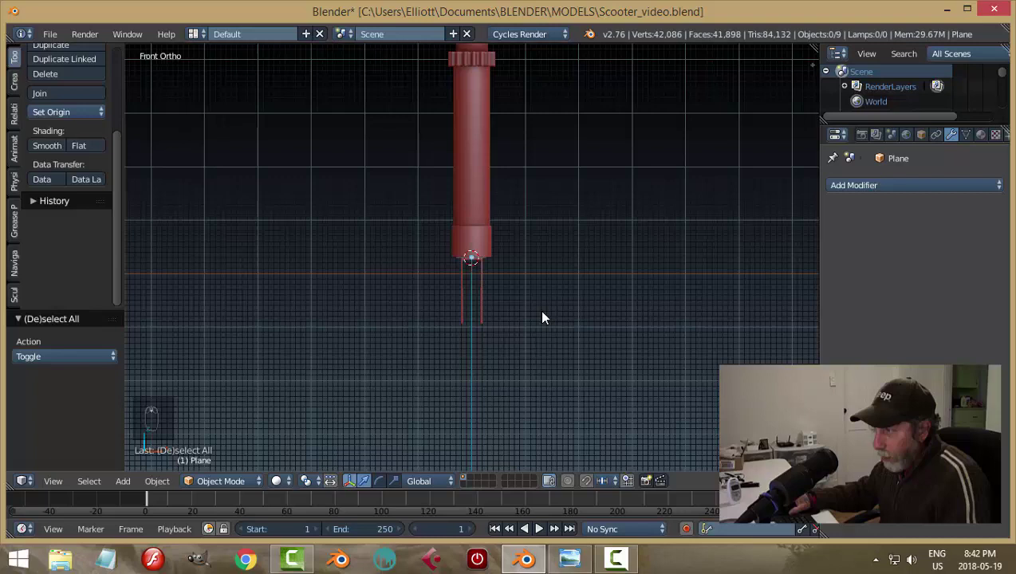
Step: Add a circle at the cursor, rotate it upright 90° about Y and lower it below the collar
key("shift+a")
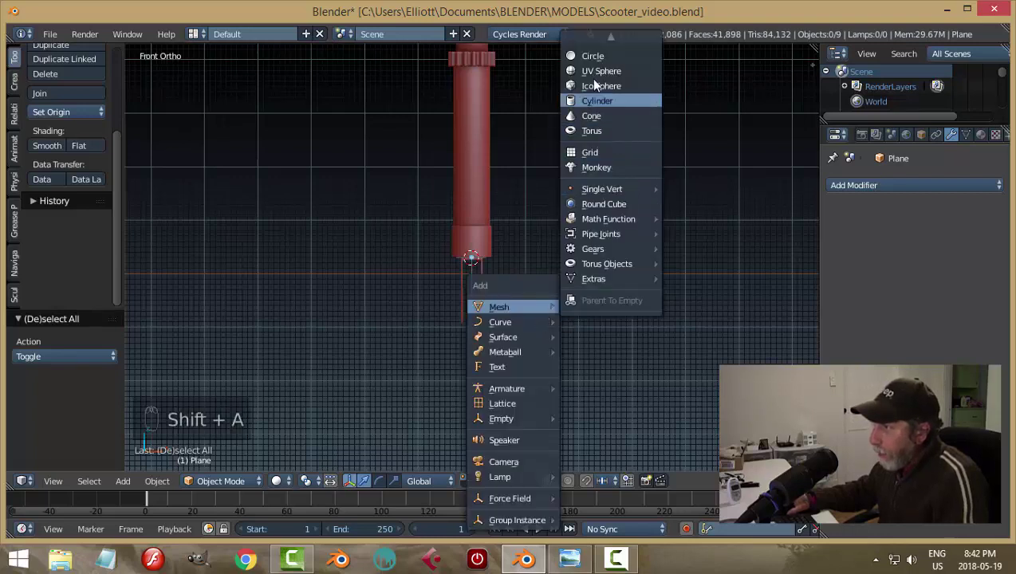
left_click_drag(510, 296, 594, 321)
key("r")
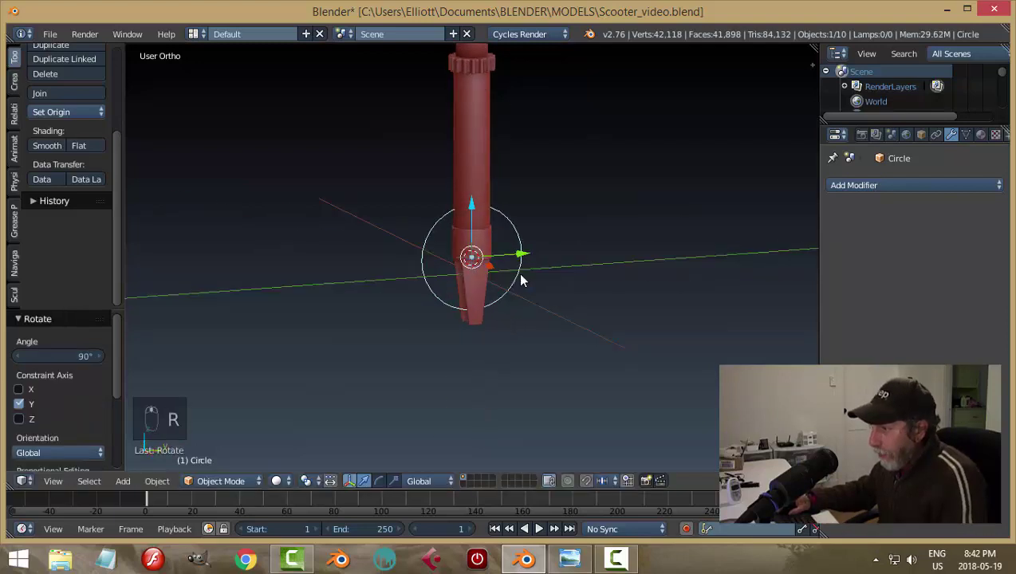
left_click_drag(476, 205, 476, 261)
middle_click(614, 294)
key("Tab")
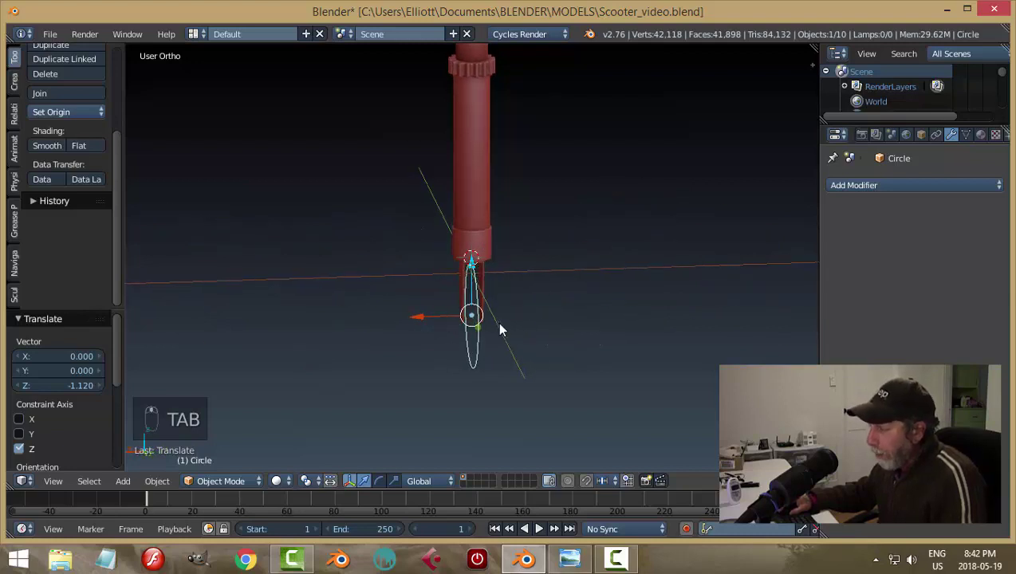
left_click_drag(614, 330, 629, 366)
key("Tab")
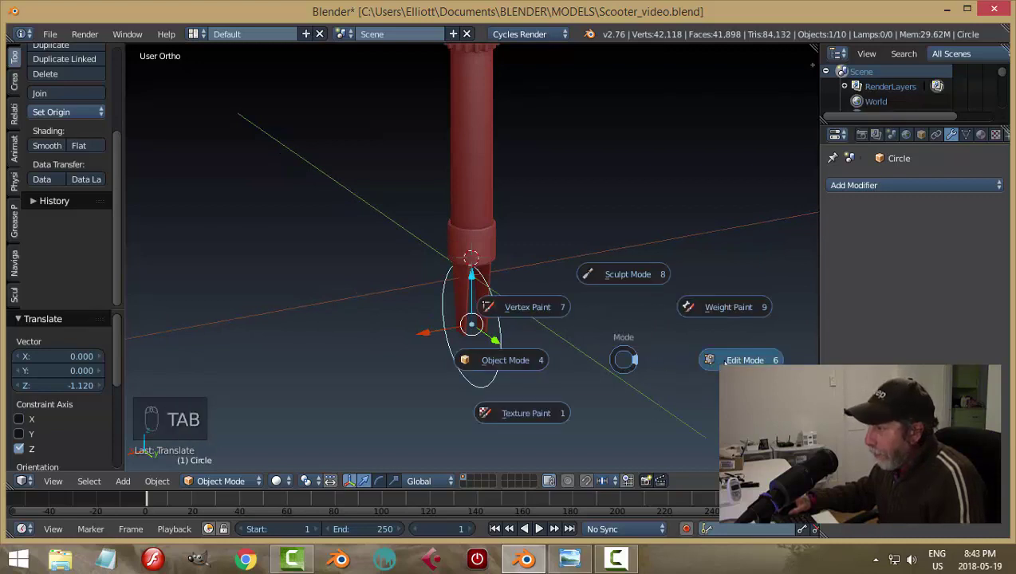
Step: Extrude the whole circle sideways along X into a thin wheel disc between the prongs
key("a")
key("a")
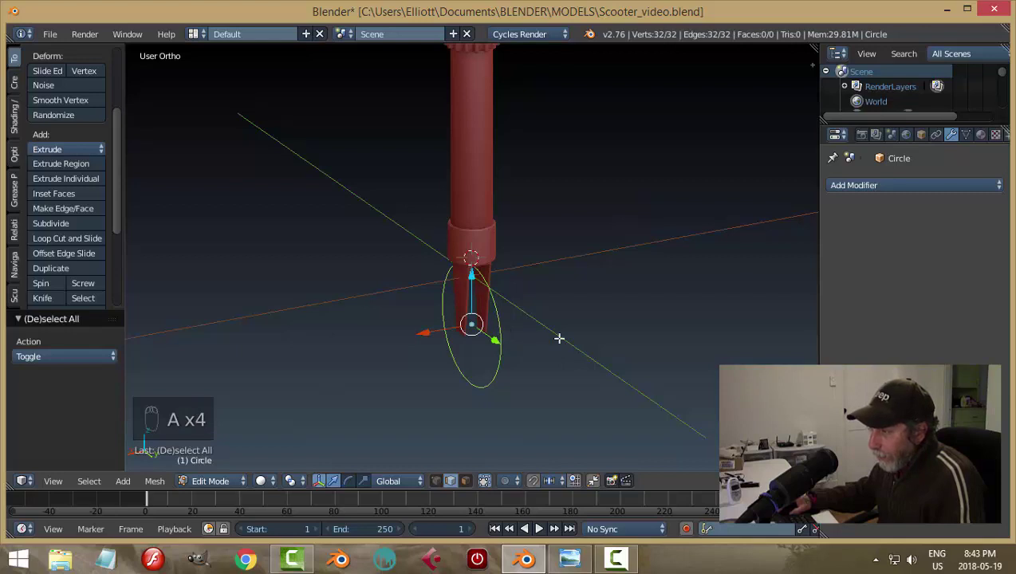
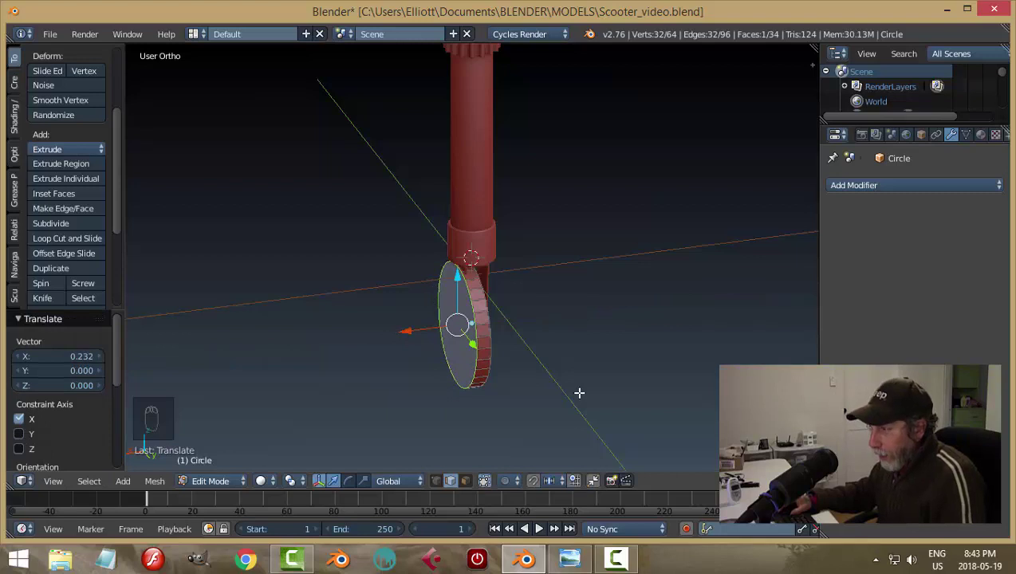
key("a")
key("Tab")
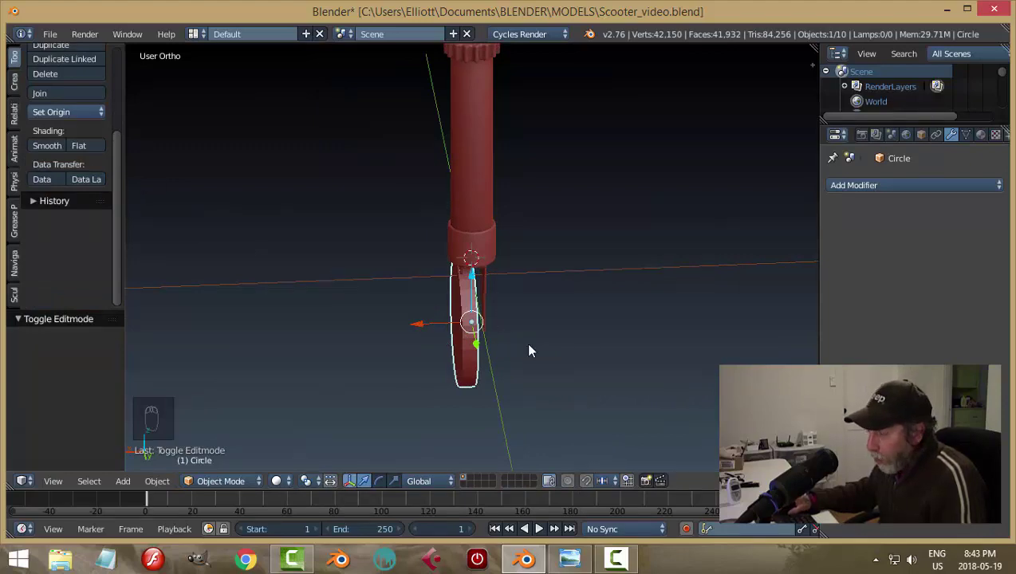
Step: In front view, centre the wheel disc along X between the fork arms and widen it to about 1.14
key("KP_1")
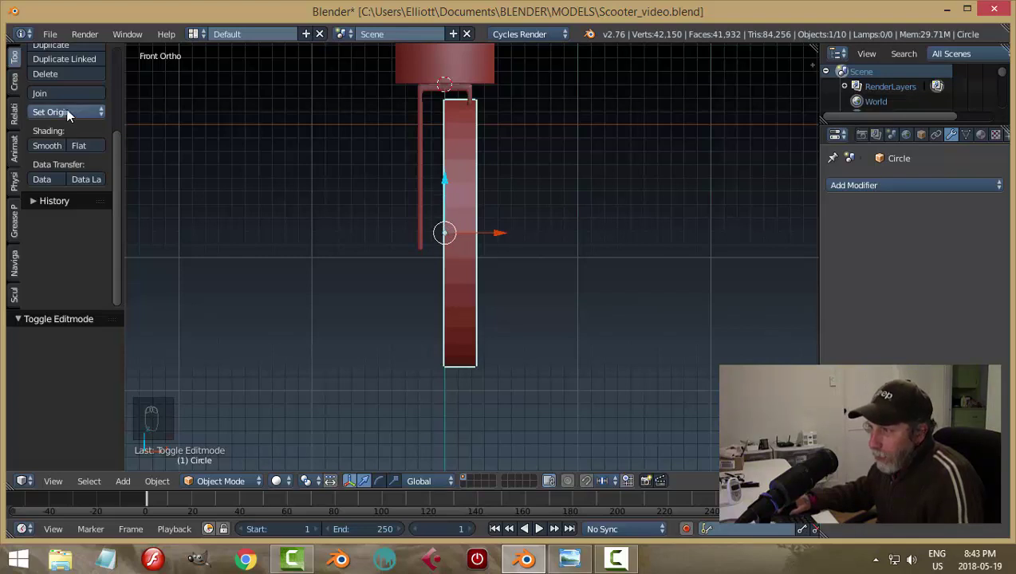
middle_click(475, 255)
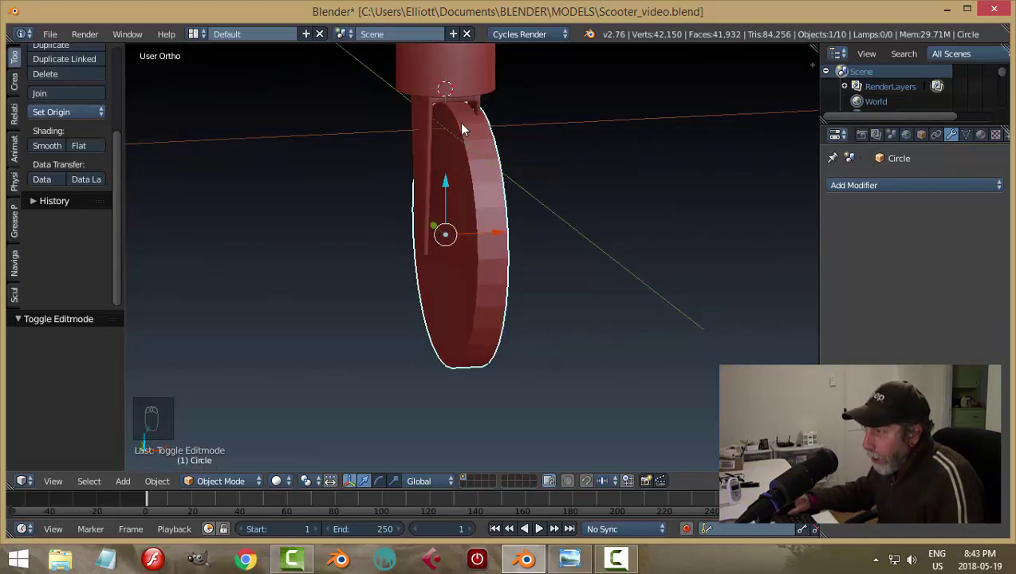
middle_click(486, 317)
key("KP_1")
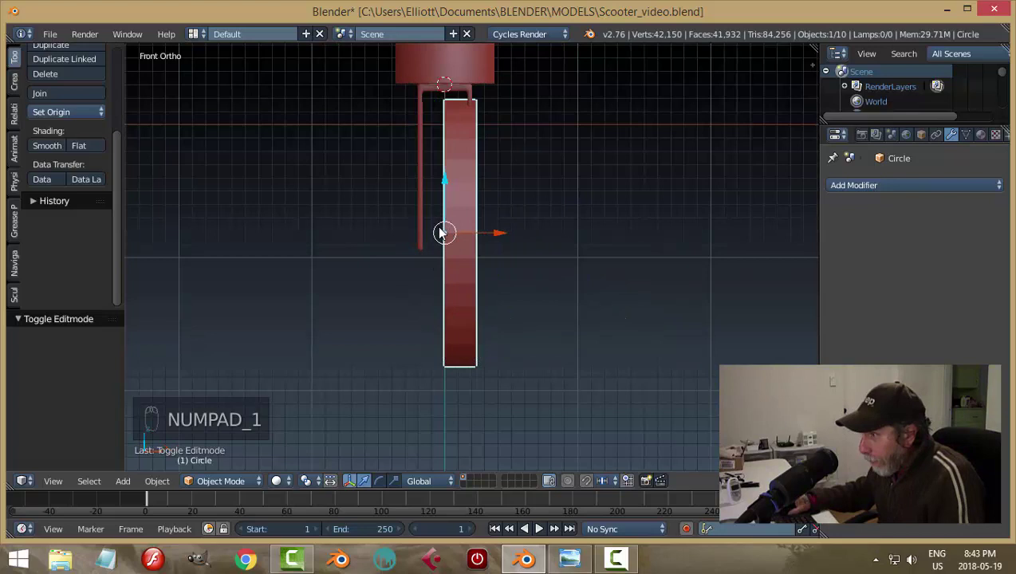
left_click_drag(56, 115, 441, 253)
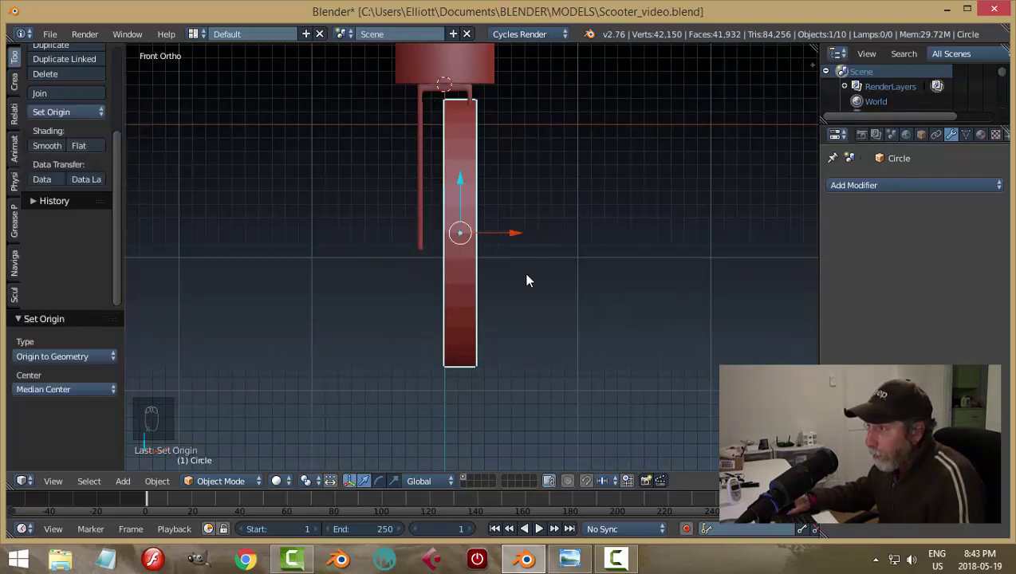
left_click(521, 235)
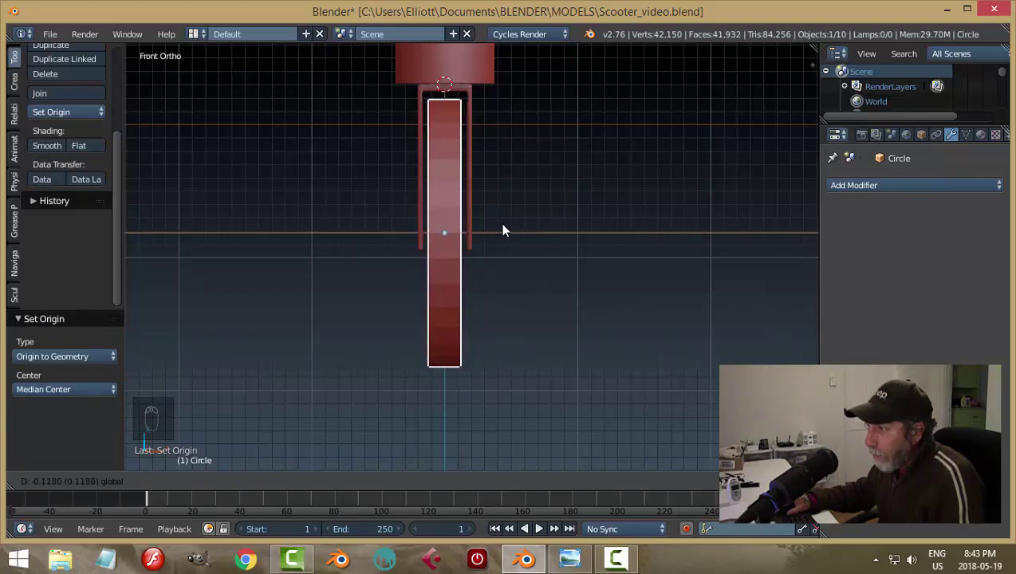
key("s")
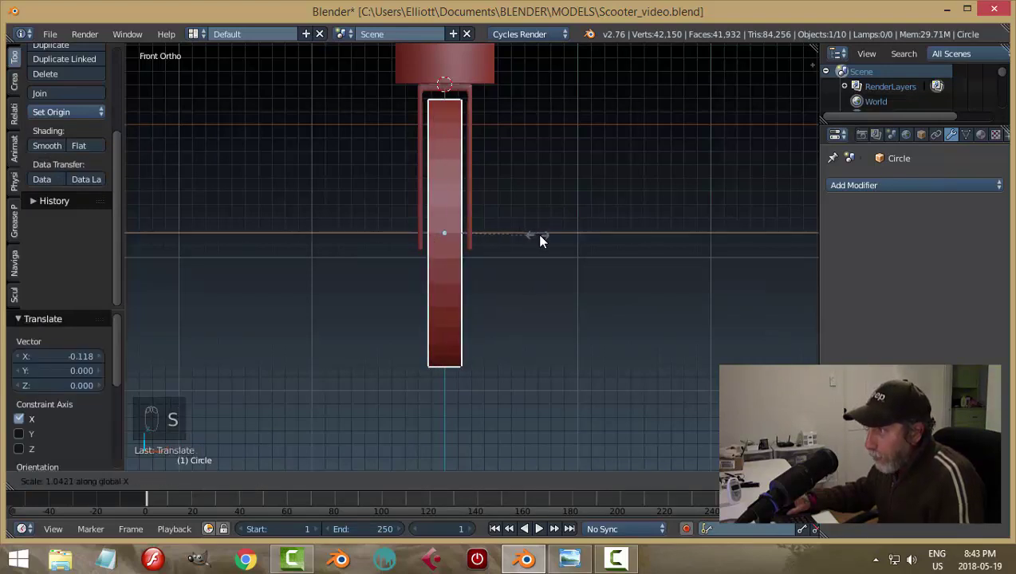
left_click_drag(513, 235, 514, 236)
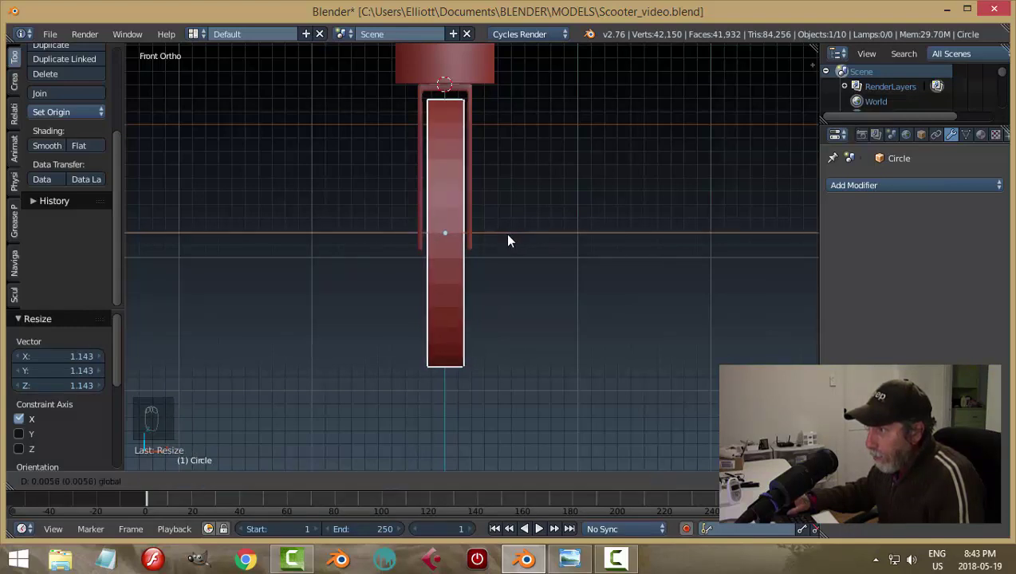
key("a")
Step: Scale the lower stem tube slightly slimmer and save the file
left_click_drag(604, 249, 467, 306)
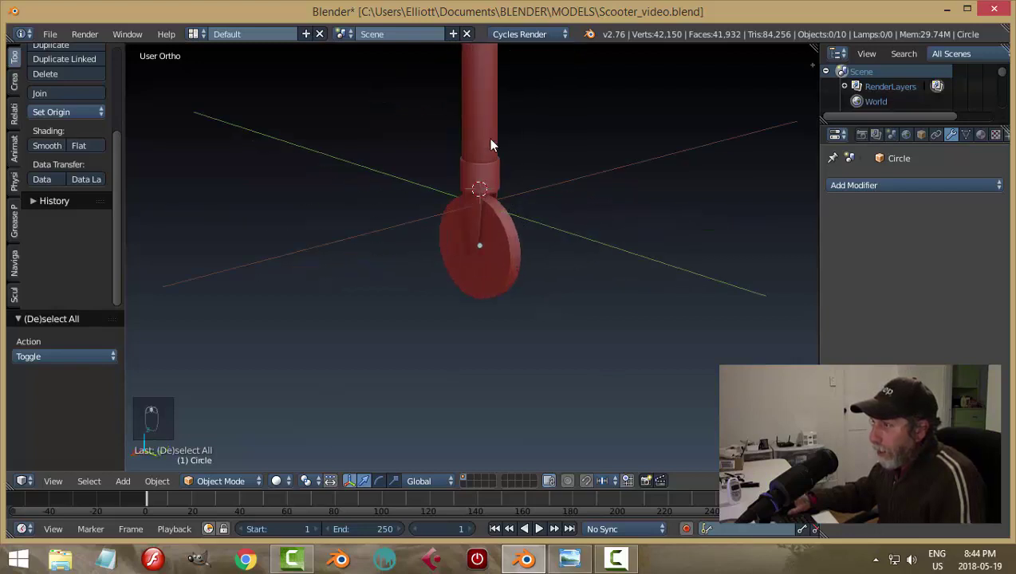
left_click_drag(495, 129, 631, 234)
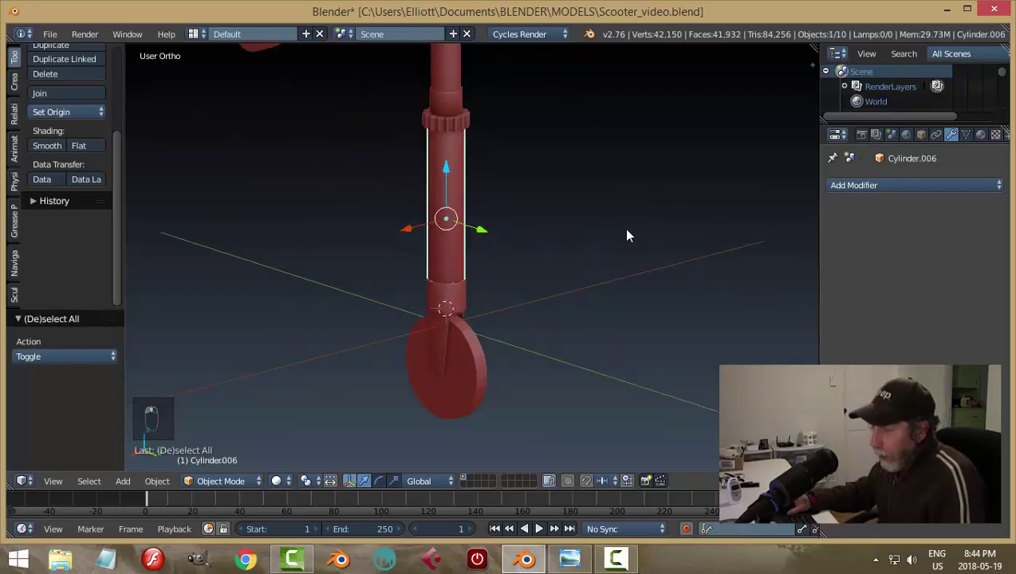
key("s")
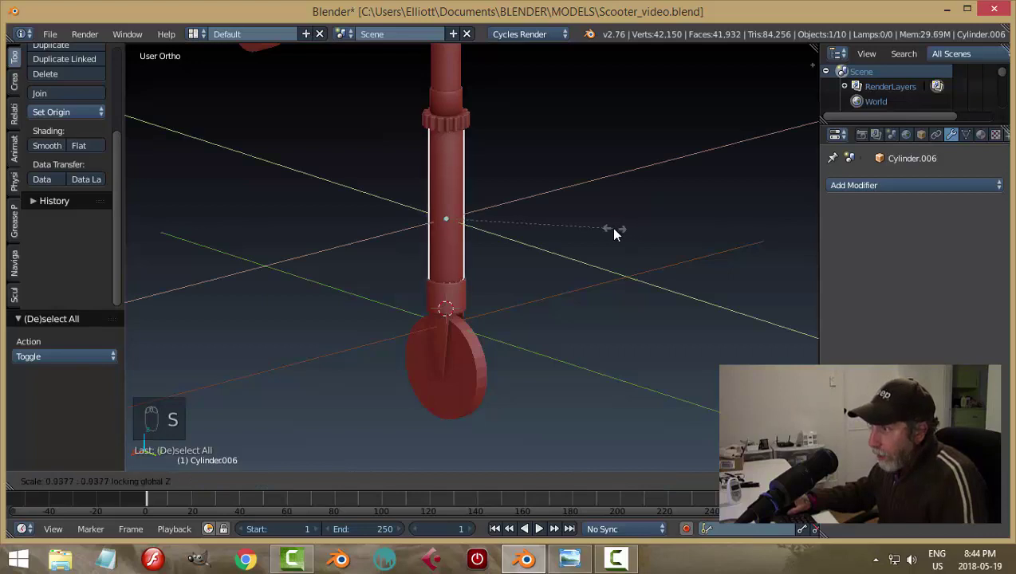
key("a")
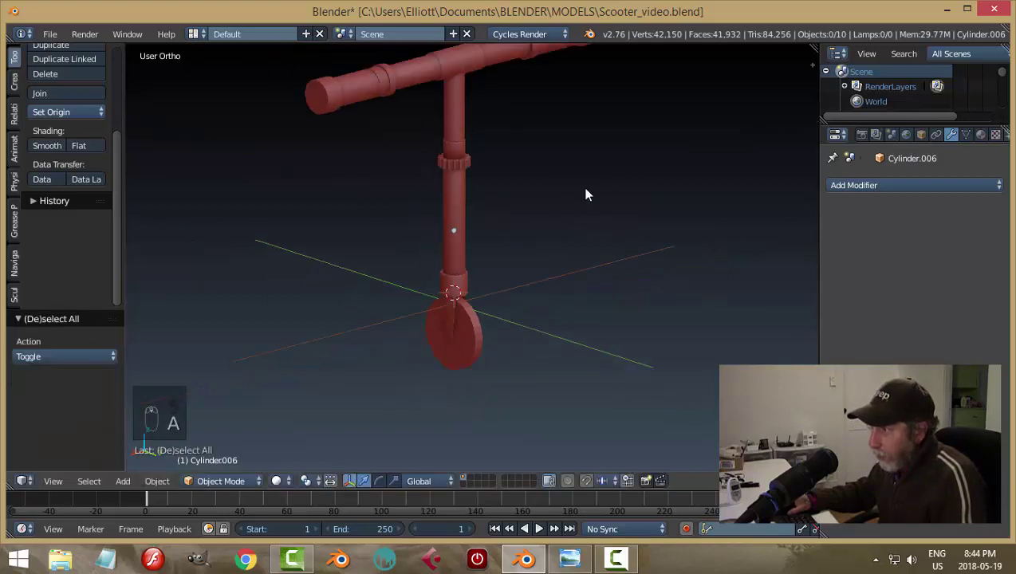
key("ctrl+s")
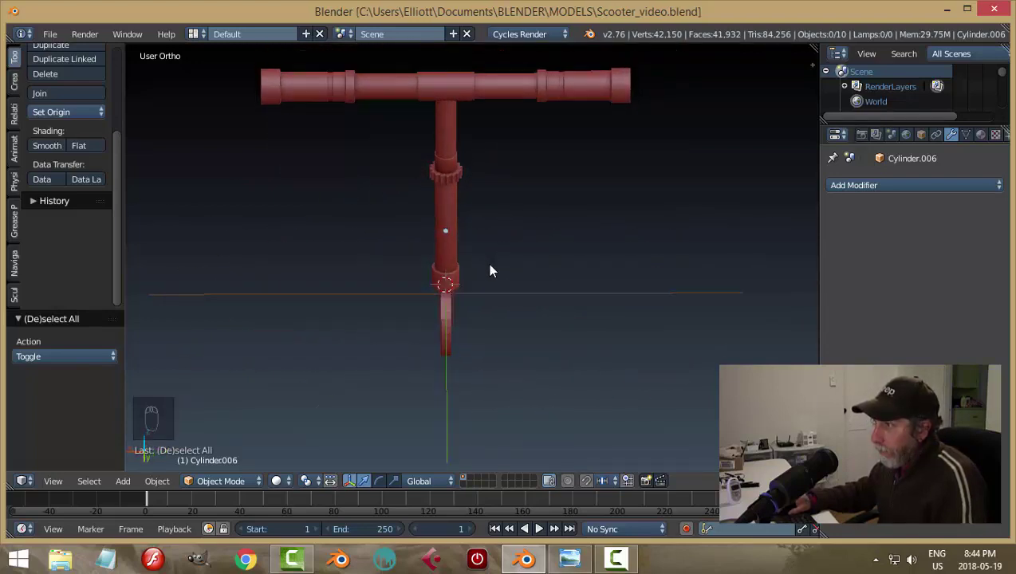
Step: Orbit around the scooter to inspect it
left_click_drag(568, 206, 508, 234)
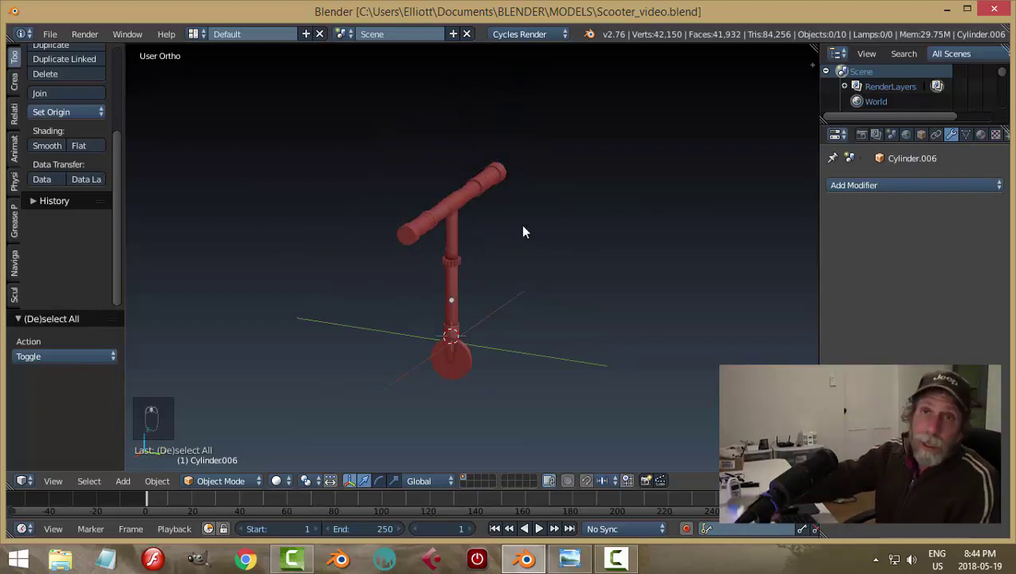
left_click_drag(528, 232, 527, 232)
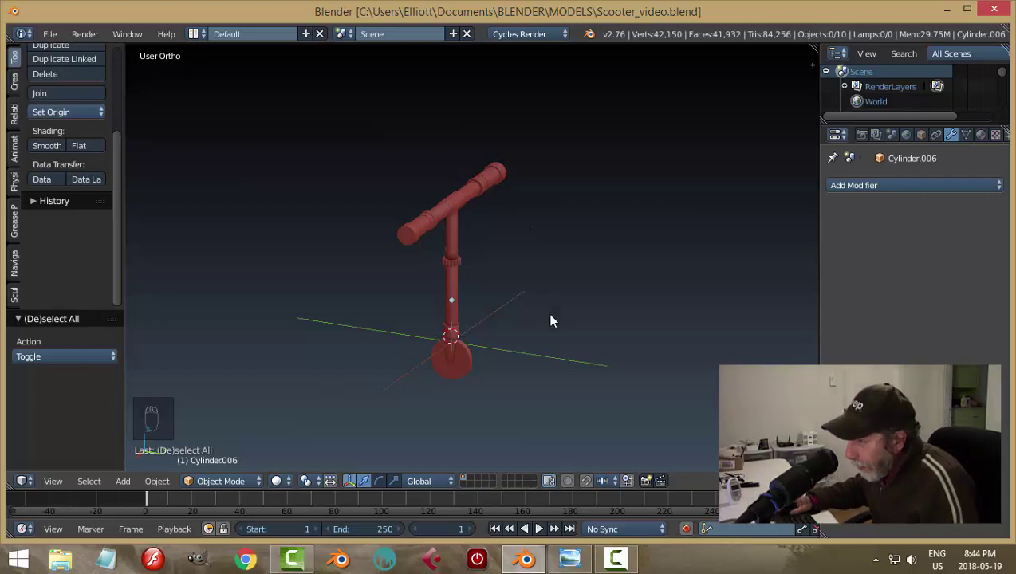
left_click_drag(545, 322, 494, 320)
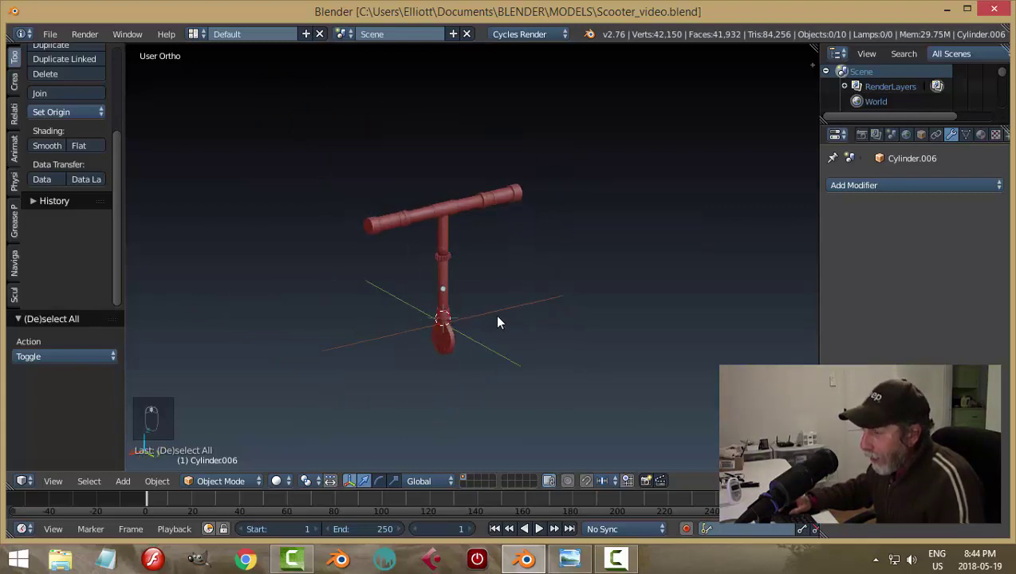
Step: Add a cube, flatten it along Z and stretch it along Y into a long deck board
key("shift+a")
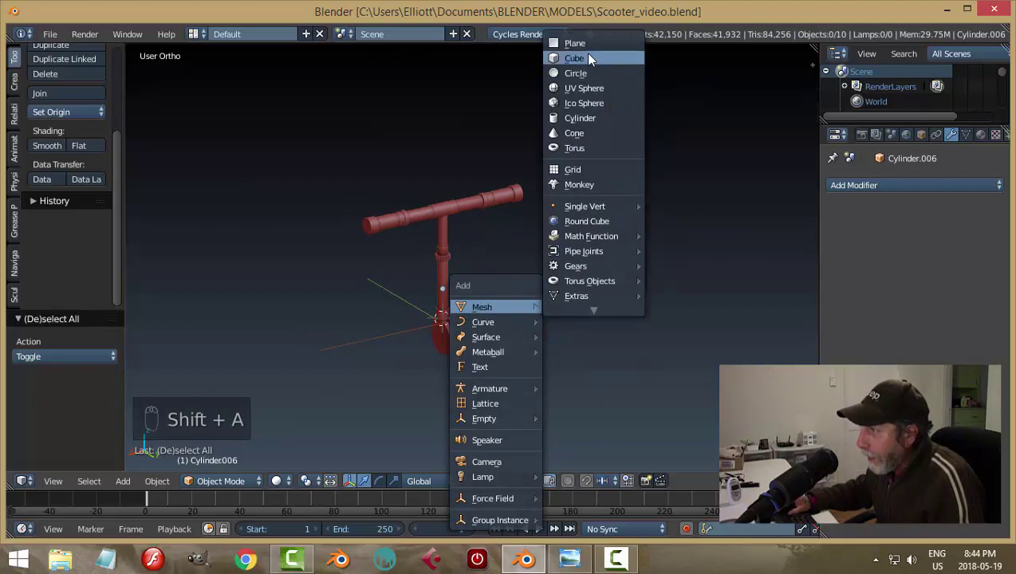
left_click_drag(511, 332, 528, 315)
middle_click(528, 315)
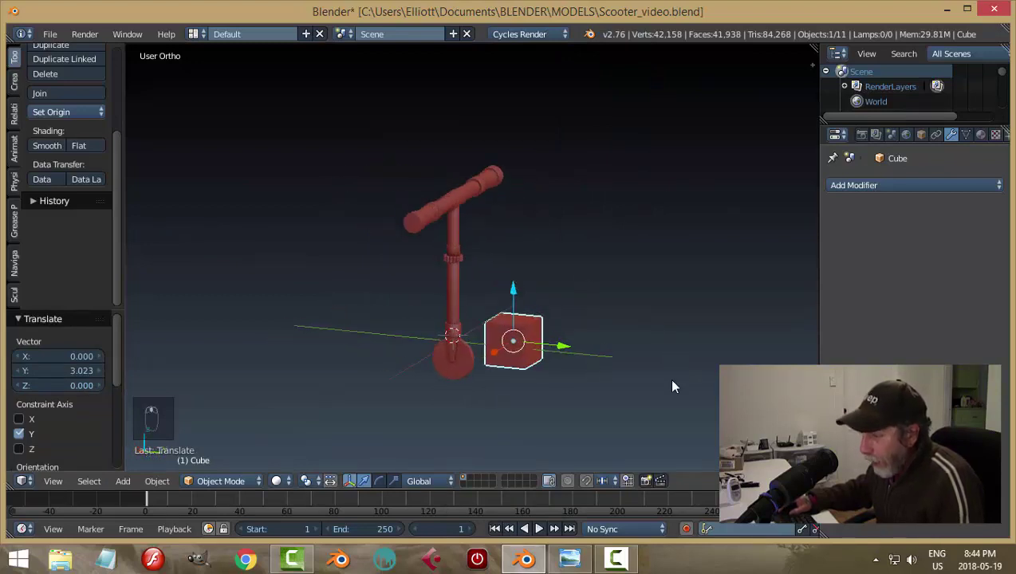
key("s")
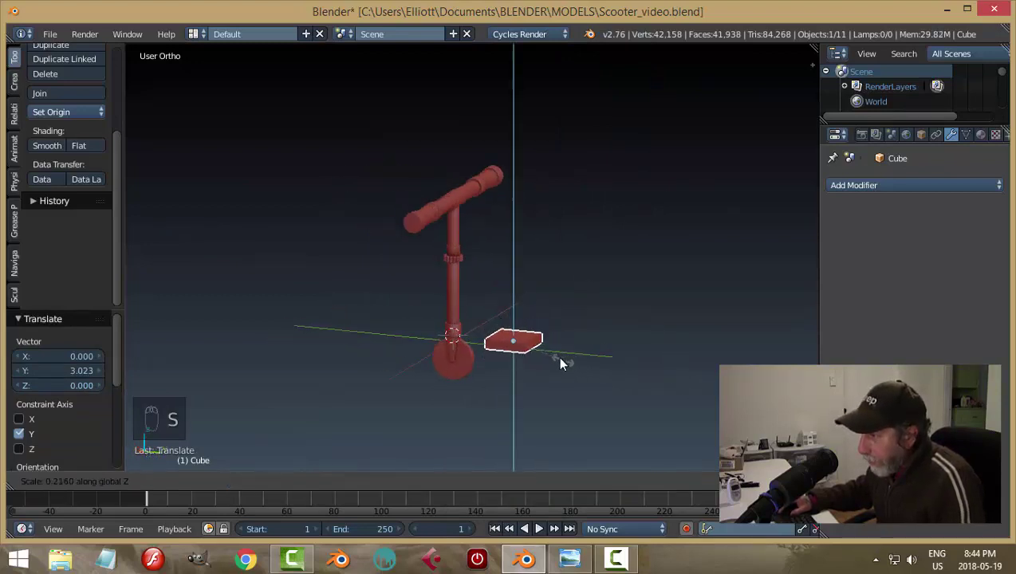
left_click_drag(670, 362, 654, 390)
key("s")
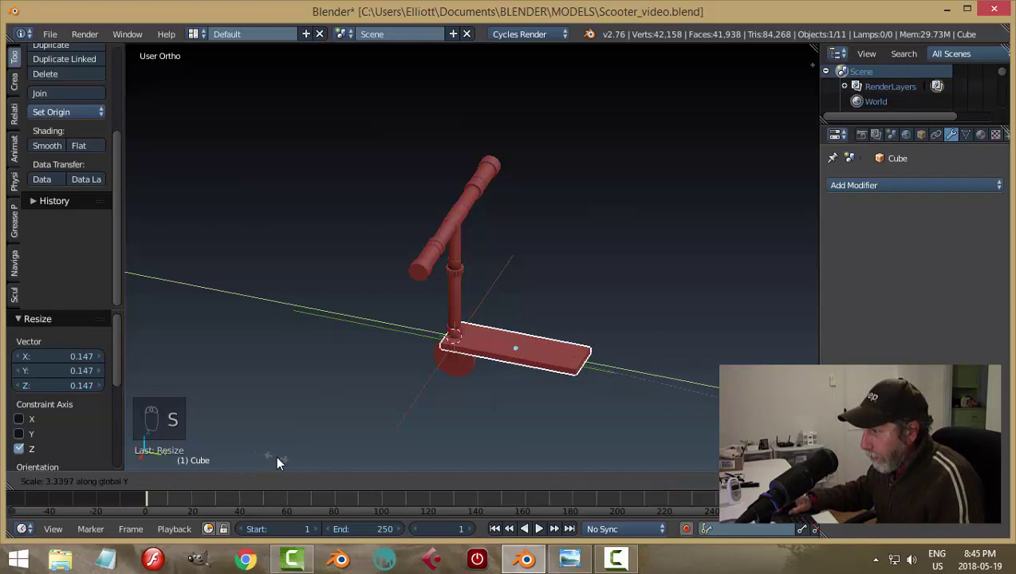
left_click_drag(574, 362, 515, 420)
left_click_drag(514, 420, 563, 375)
Step: In side view, lower the deck to wheel height and slide it up behind the front wheel
key("KP_3")
left_click_drag(663, 365, 709, 387)
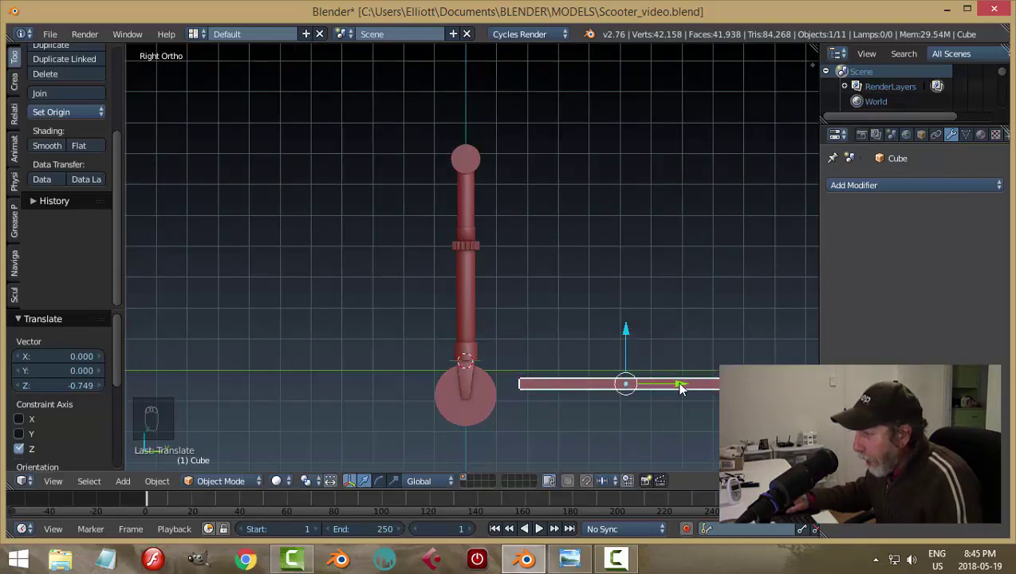
left_click_drag(680, 386, 646, 317)
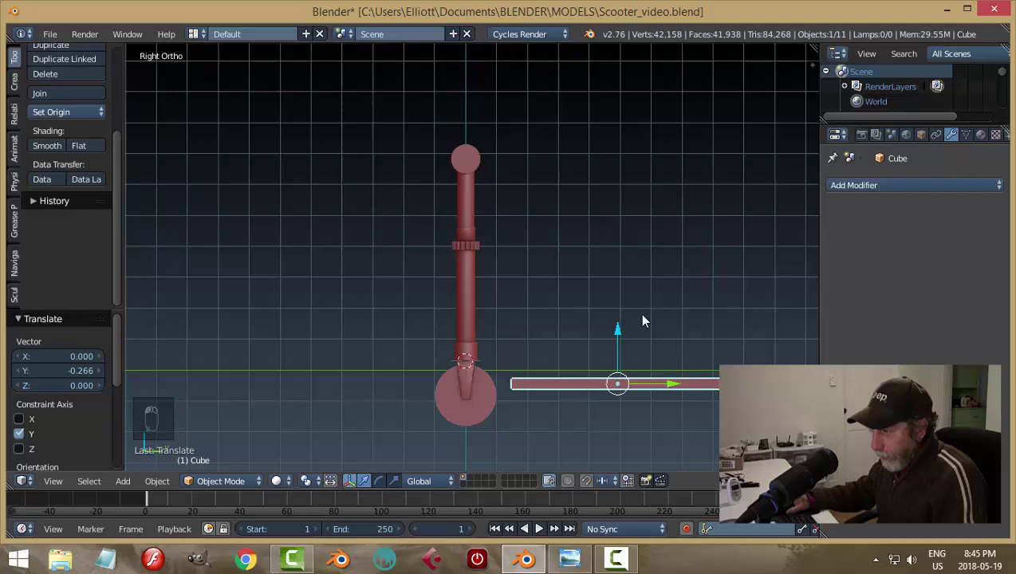
key("a")
left_click_drag(719, 296, 370, 324)
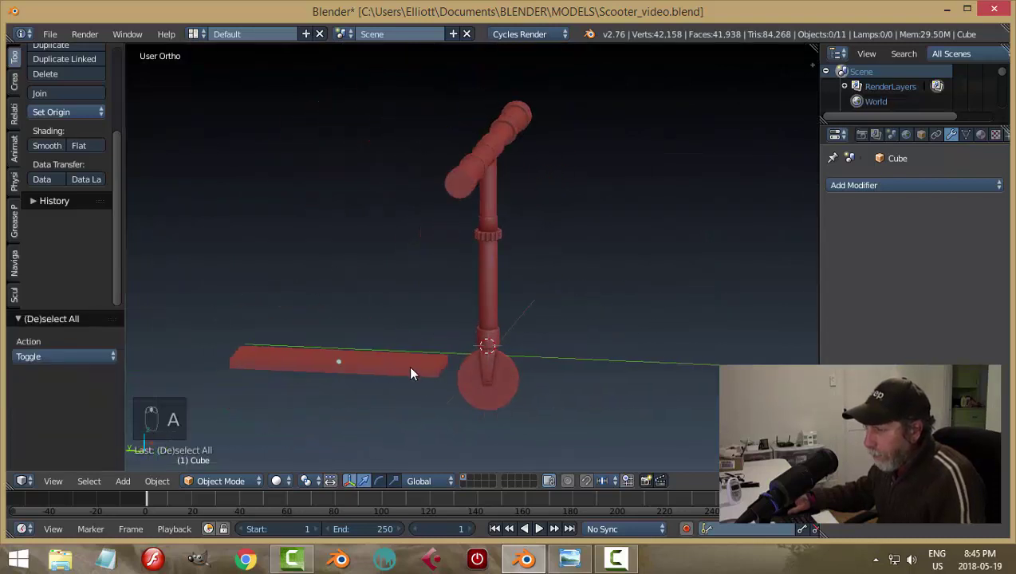
left_click_drag(416, 373, 529, 368)
key("a")
left_click_drag(603, 418, 645, 390)
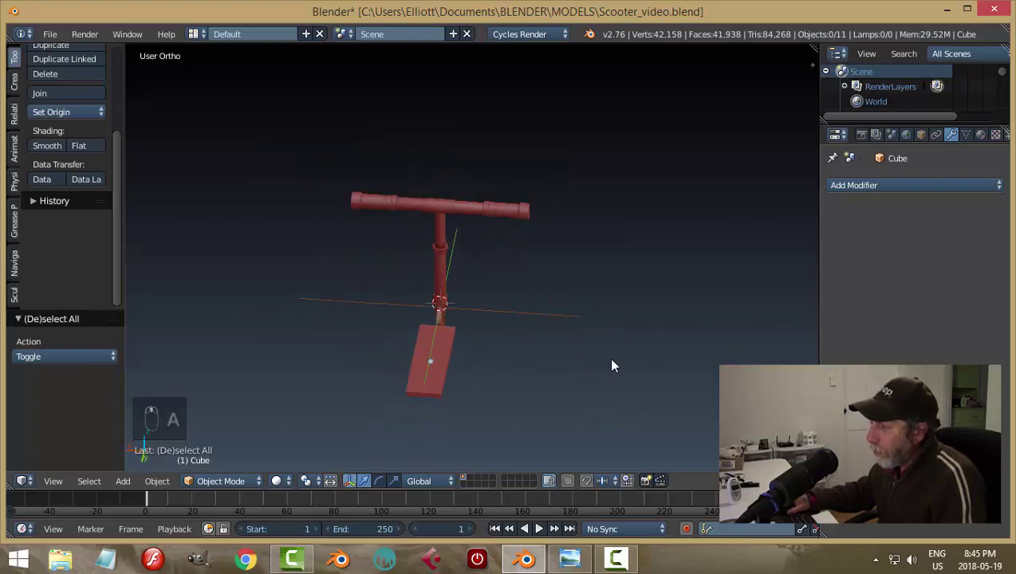
Step: Shrink the middle handlebar tube to shorten the T-handlebar
left_click_drag(474, 209, 503, 225)
left_click_drag(582, 283, 540, 247)
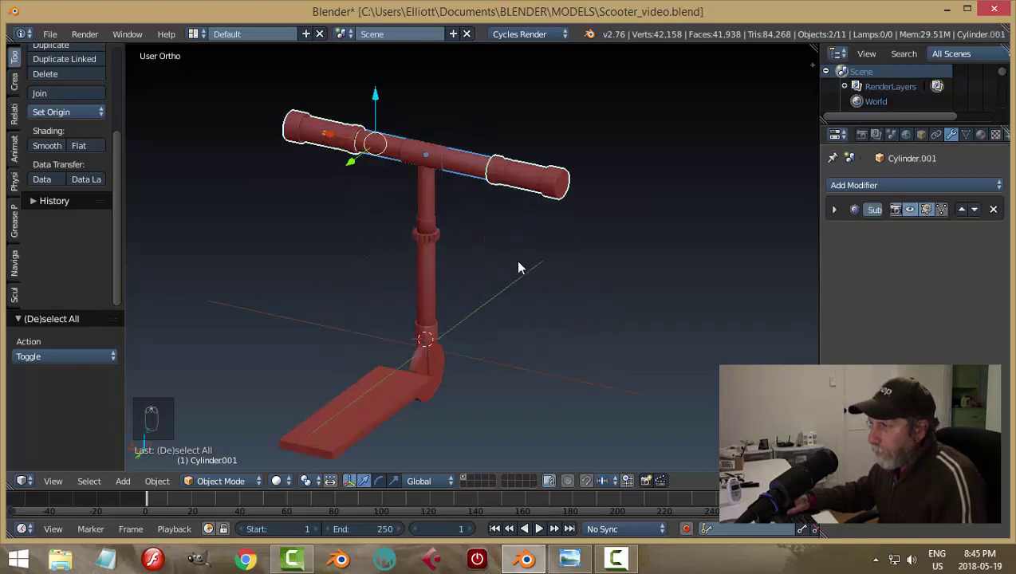
middle_click(530, 256)
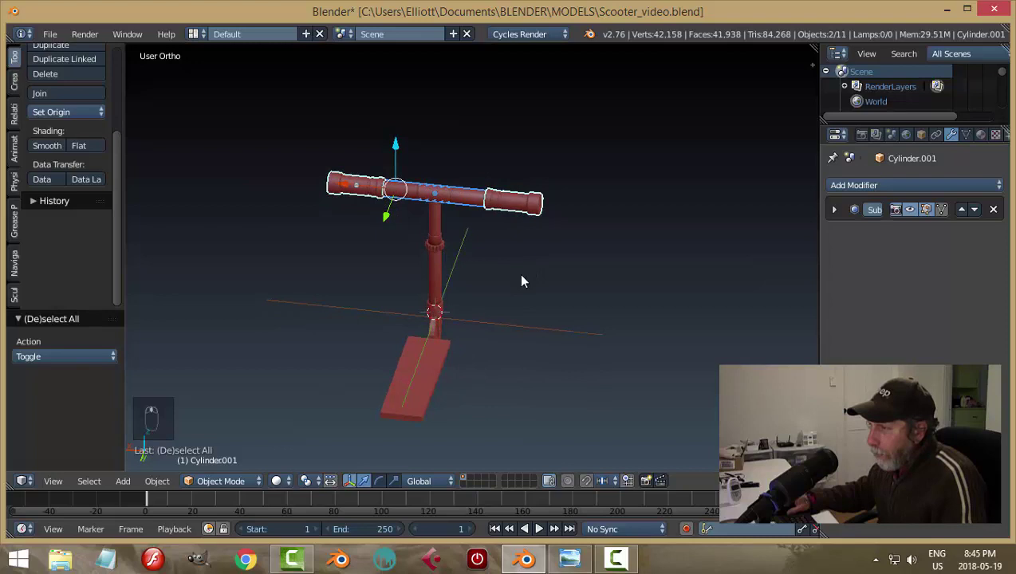
key("a")
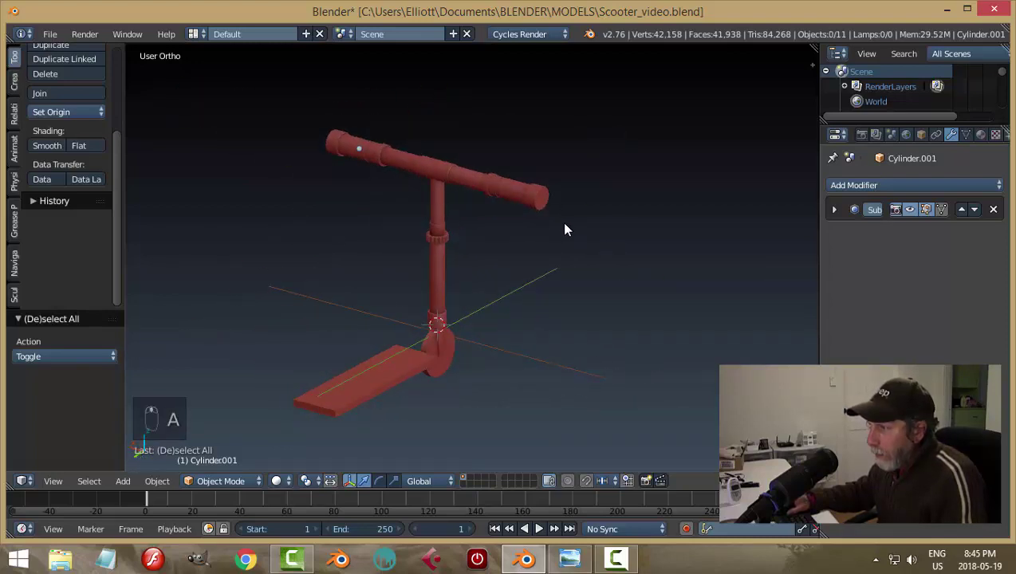
left_click_drag(474, 181, 499, 251)
left_click_drag(496, 225, 521, 246)
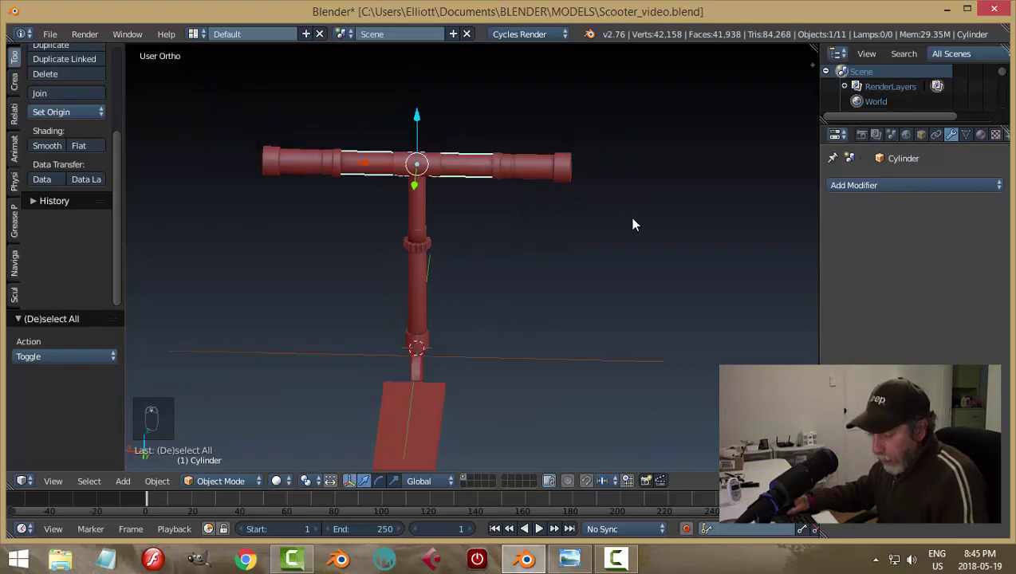
key("s")
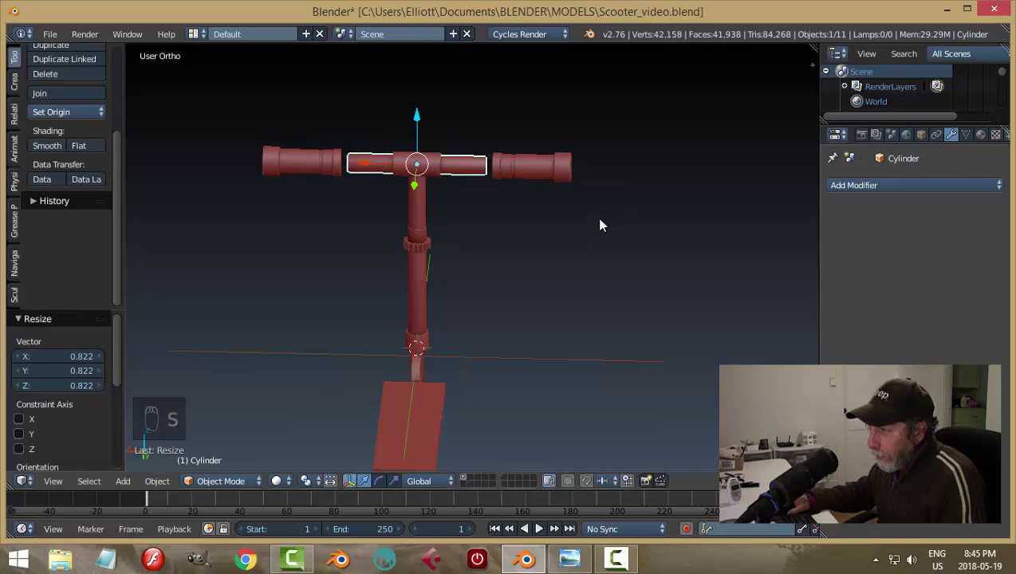
key("a")
Step: Set both grips' origin to geometry and scale them inward to about 0.86 to meet the tube
left_click_drag(545, 168, 50, 143)
left_click_drag(57, 121, 637, 247)
key("s")
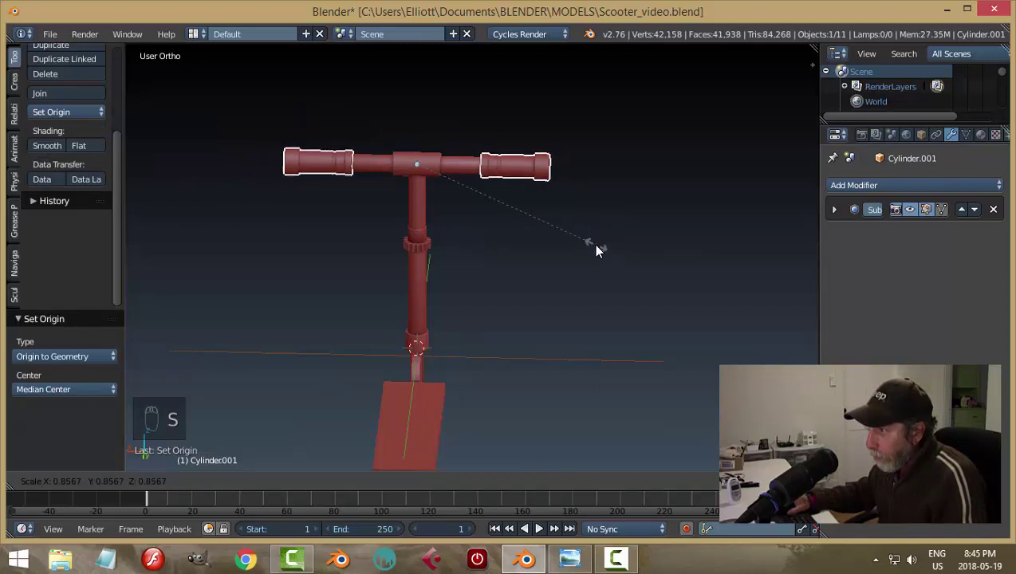
key("a")
left_click_drag(574, 254, 582, 207)
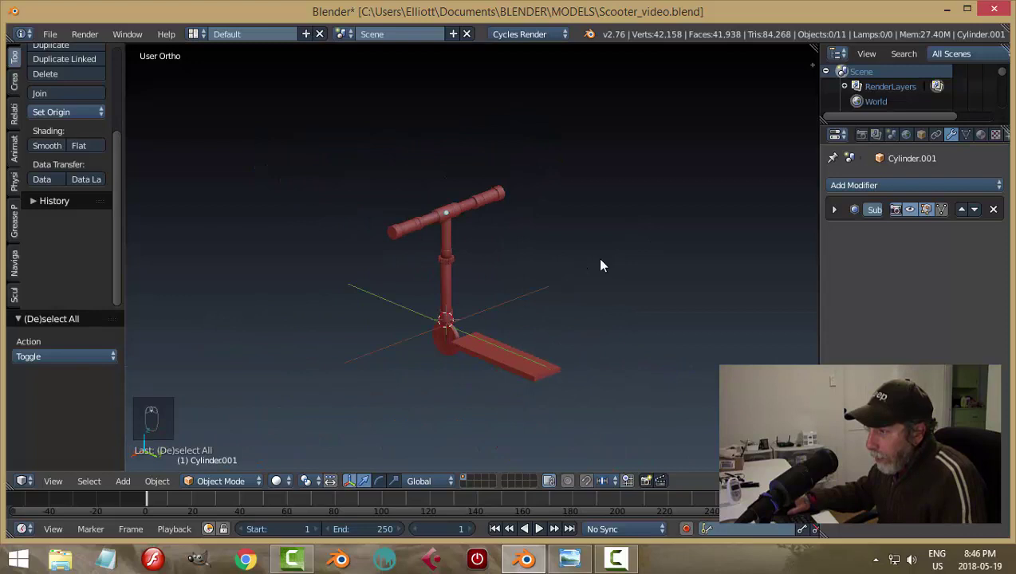
Step: Orbit to a side-on view of the scooter and select the front wheel disc
key("ctrl+s")
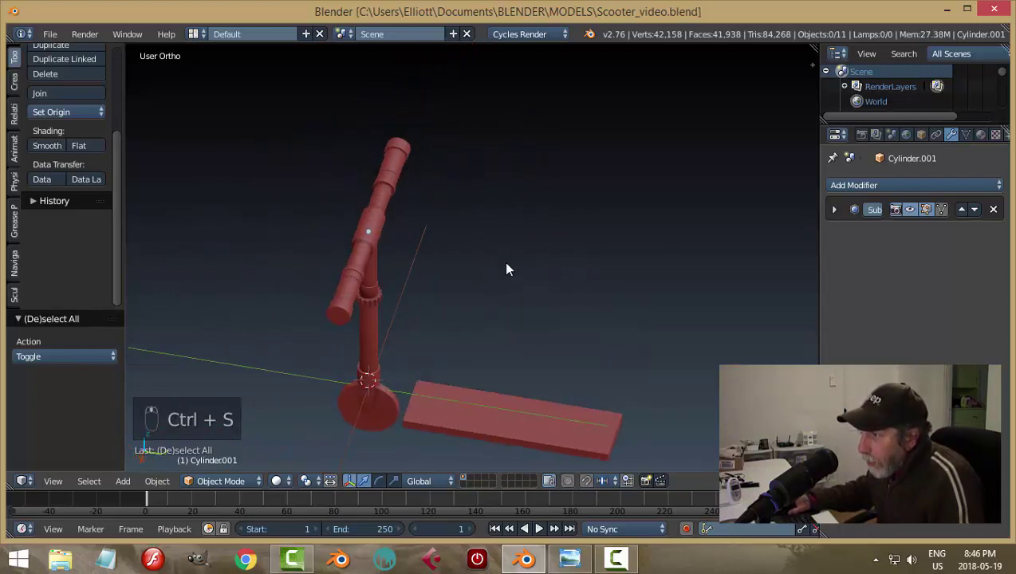
middle_click(449, 219)
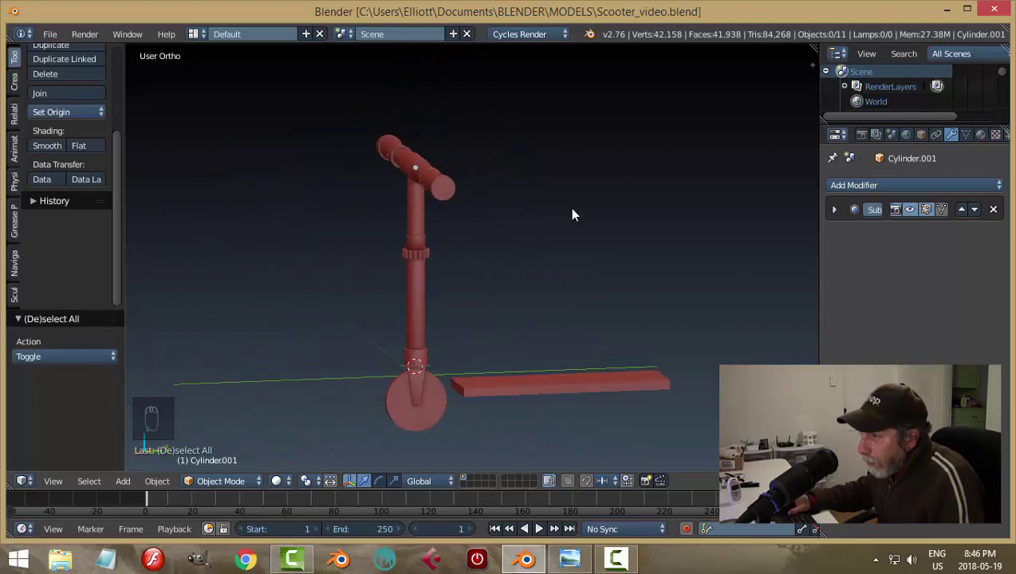
left_click_drag(465, 216, 641, 212)
left_click_drag(640, 205, 732, 237)
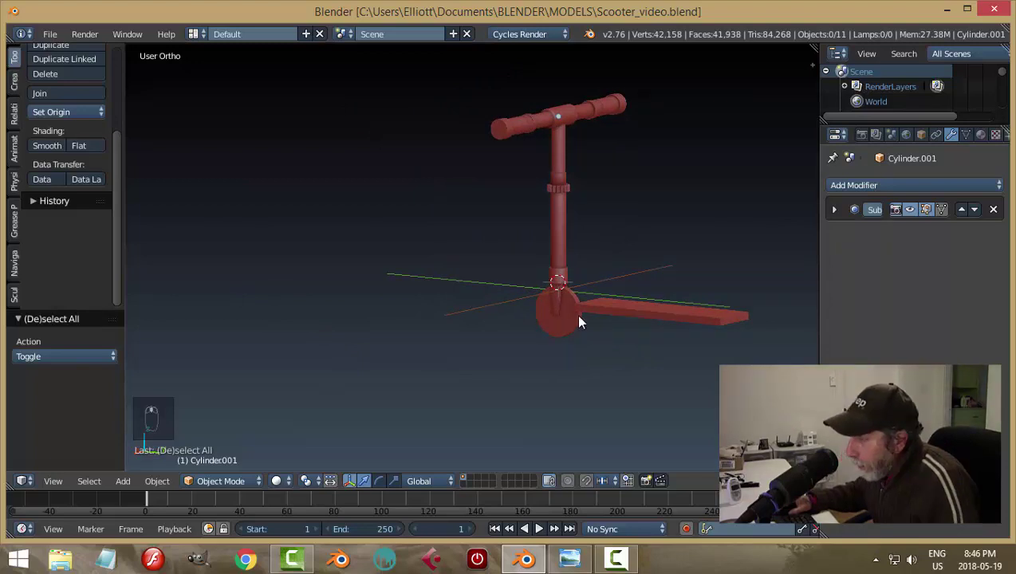
left_click_drag(586, 340, 504, 292)
key("ctrl+s")
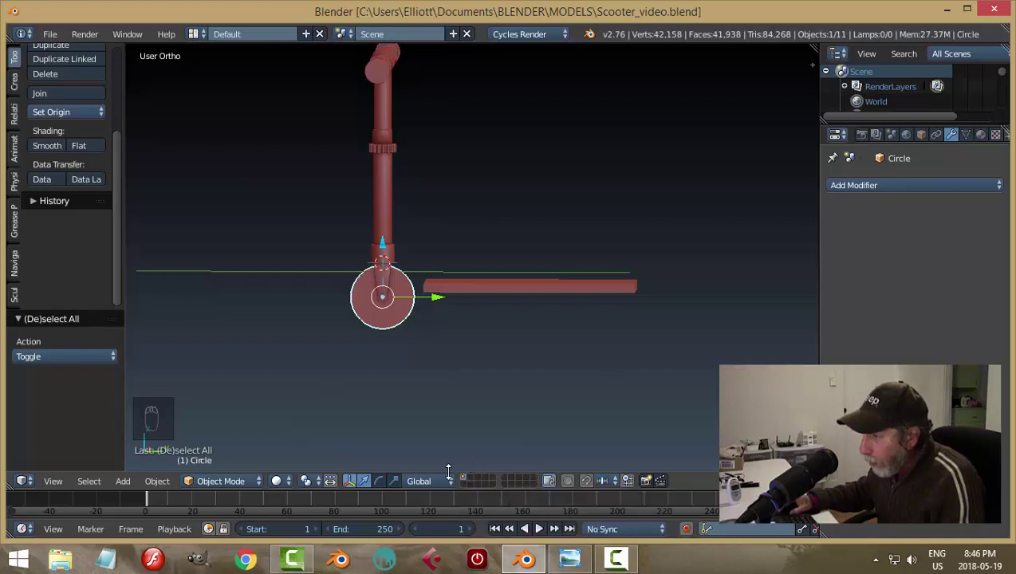
Step: Move the wheel disc to its own layer (M) and snap the 3D cursor to its centre
key("m")
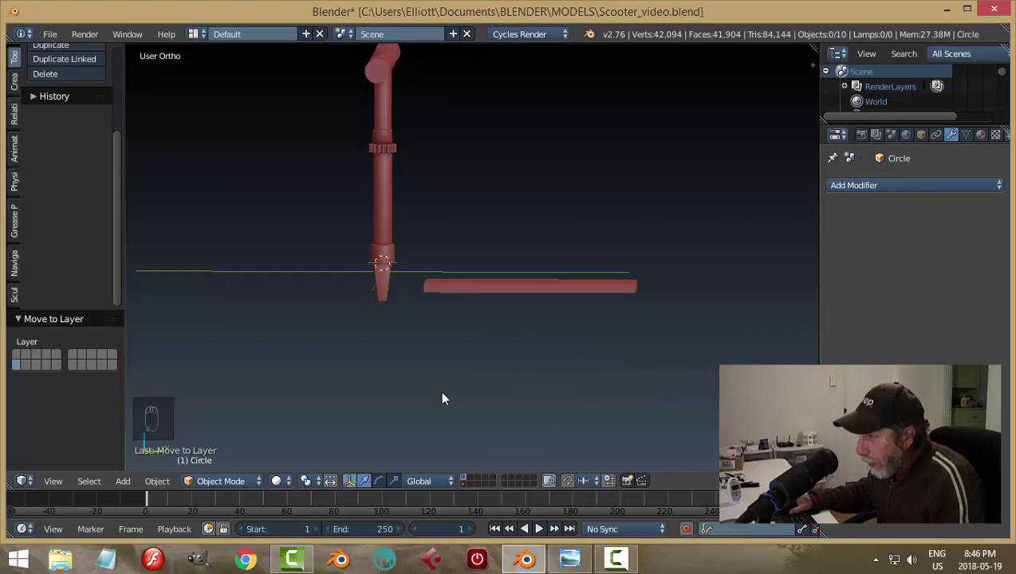
left_click_drag(466, 487, 449, 343)
key("KP_Decimal")
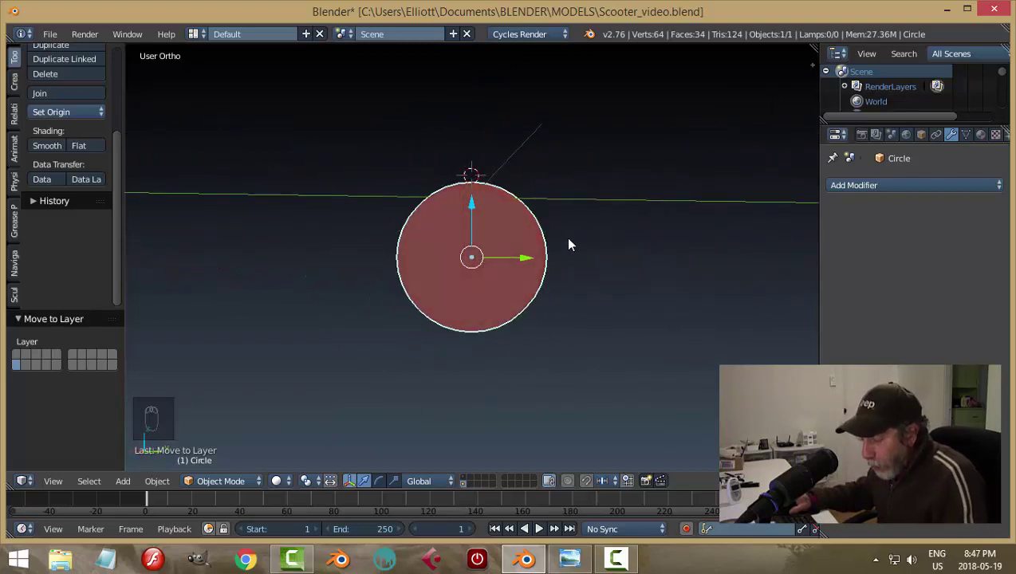
key("shift+s")
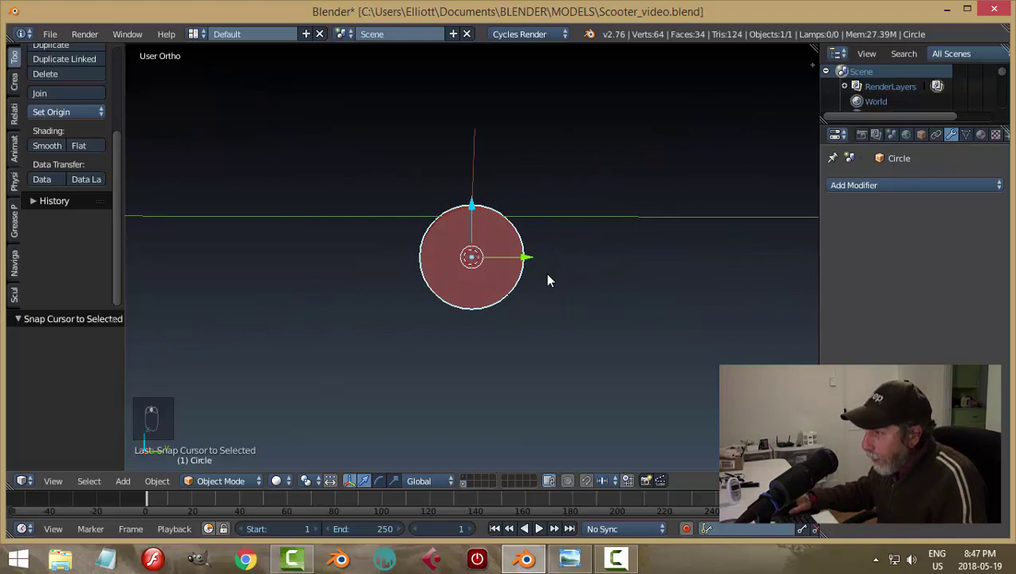
key("KP_Decimal")
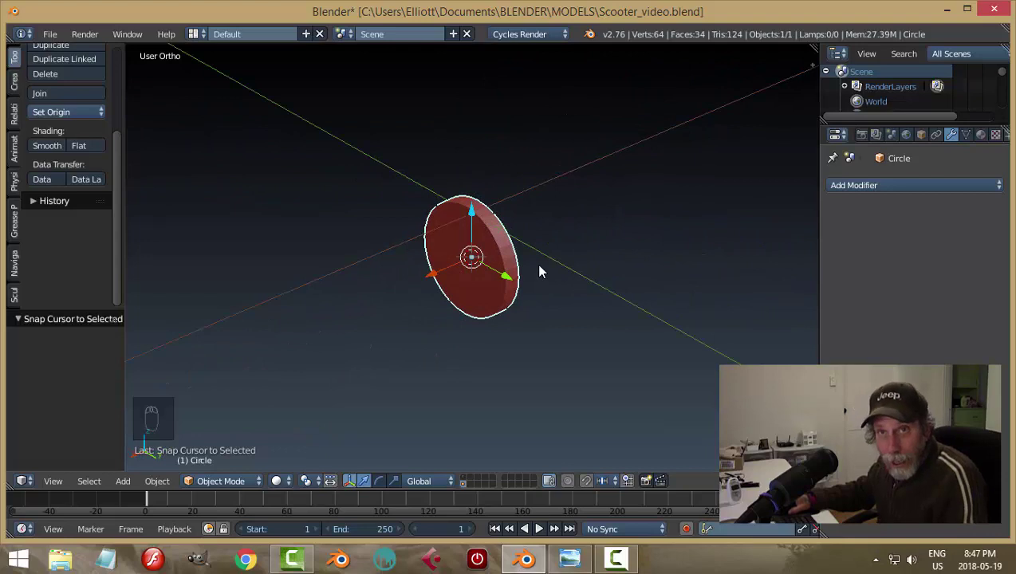
left_click_drag(543, 262, 396, 257)
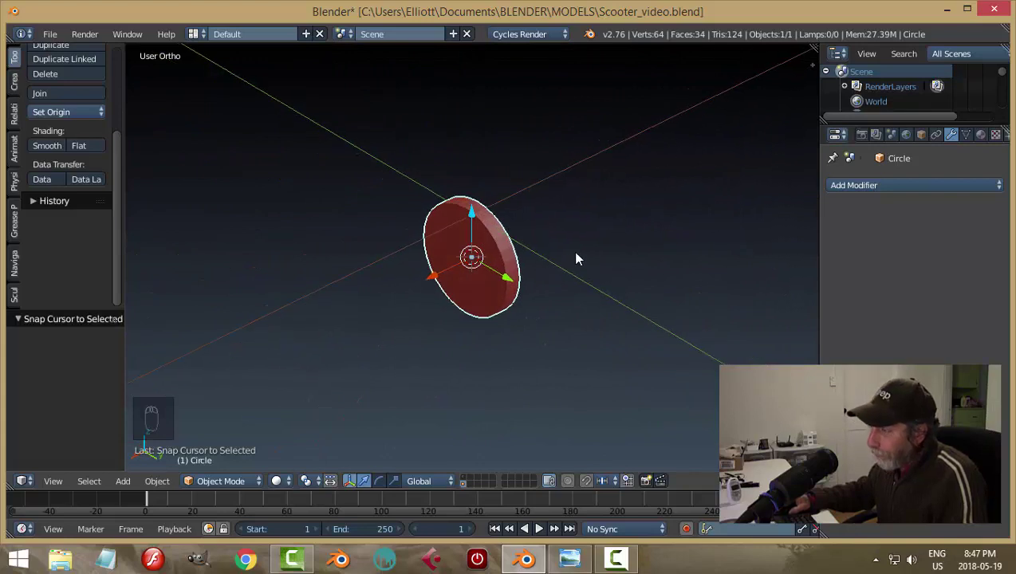
Step: In Edit Mode, inset both flat faces of the disc to leave a rim ring around an inner face
key("Tab")
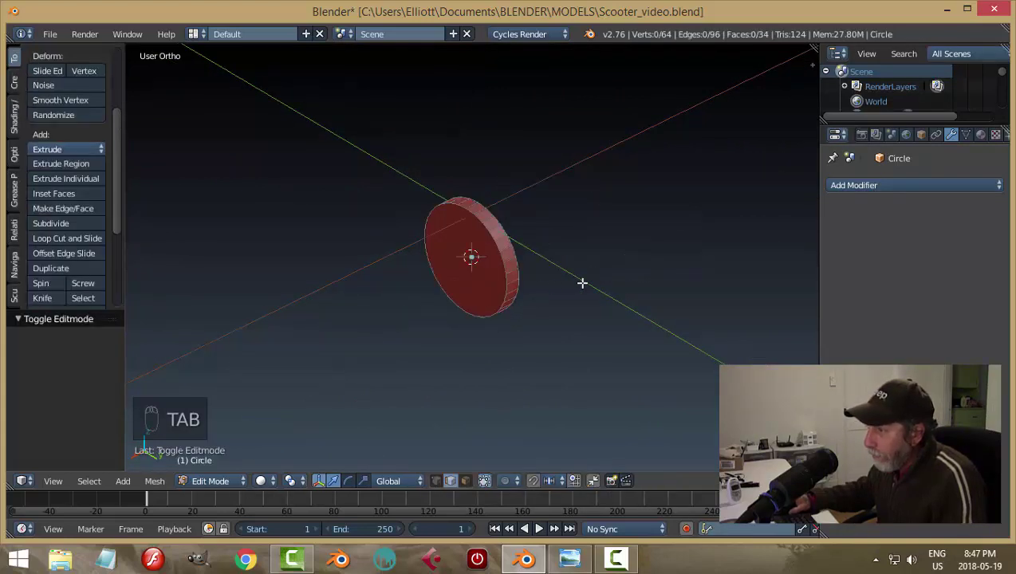
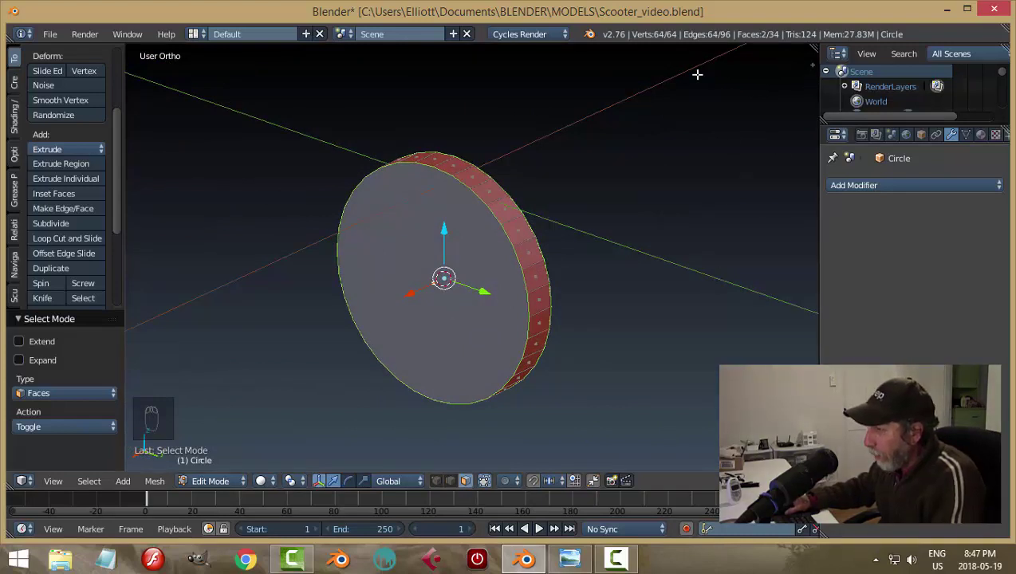
key("i")
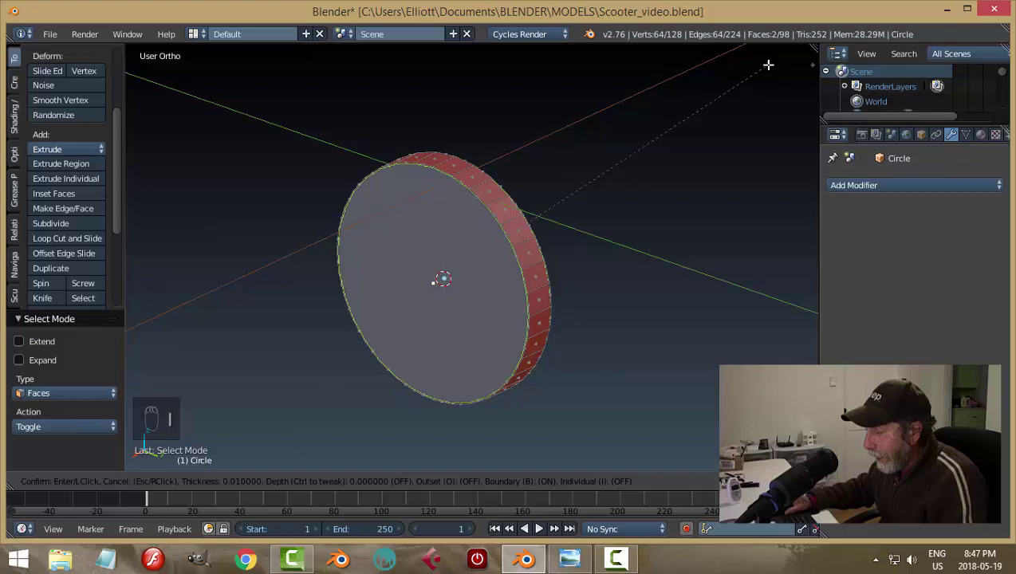
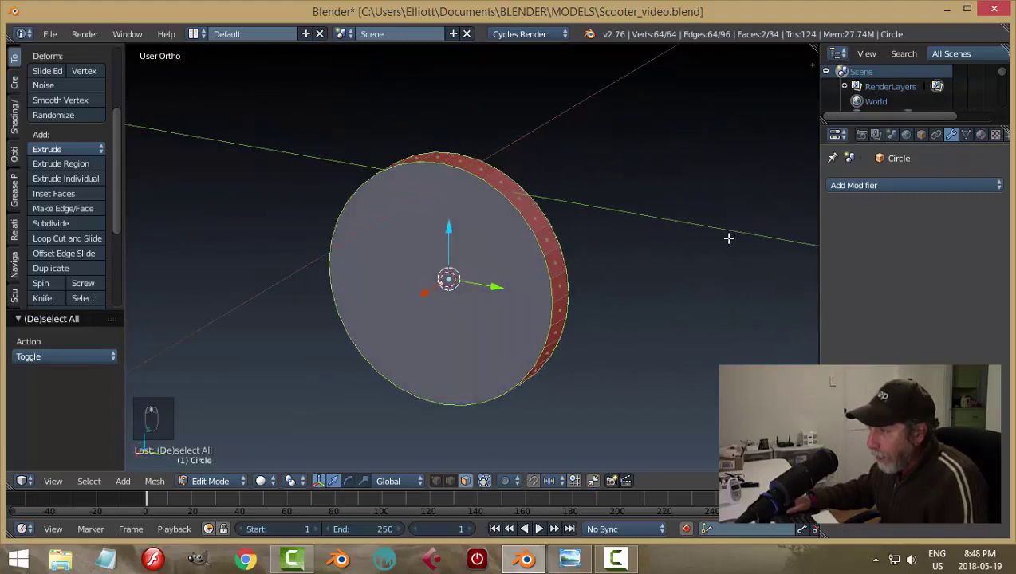
key("i")
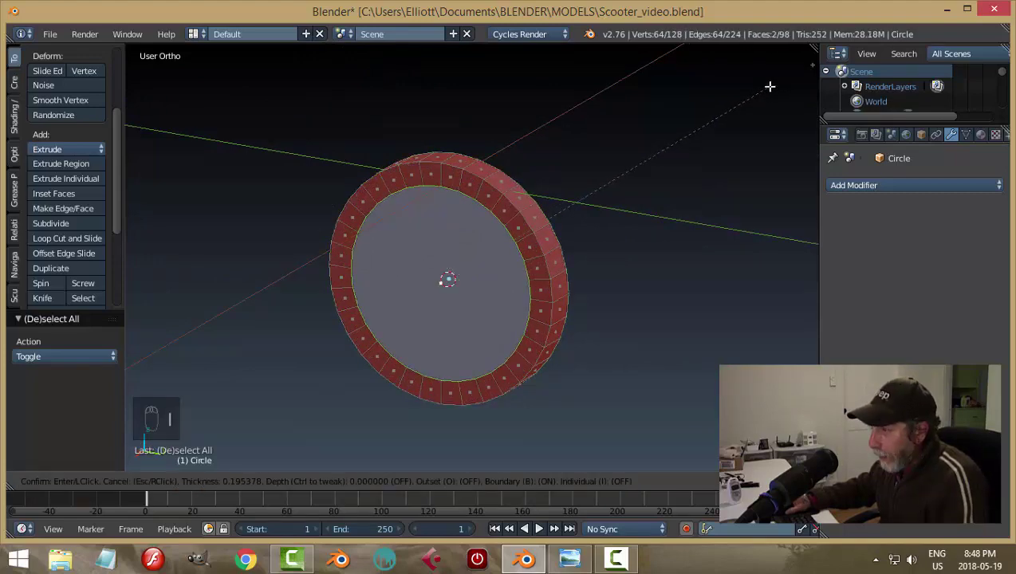
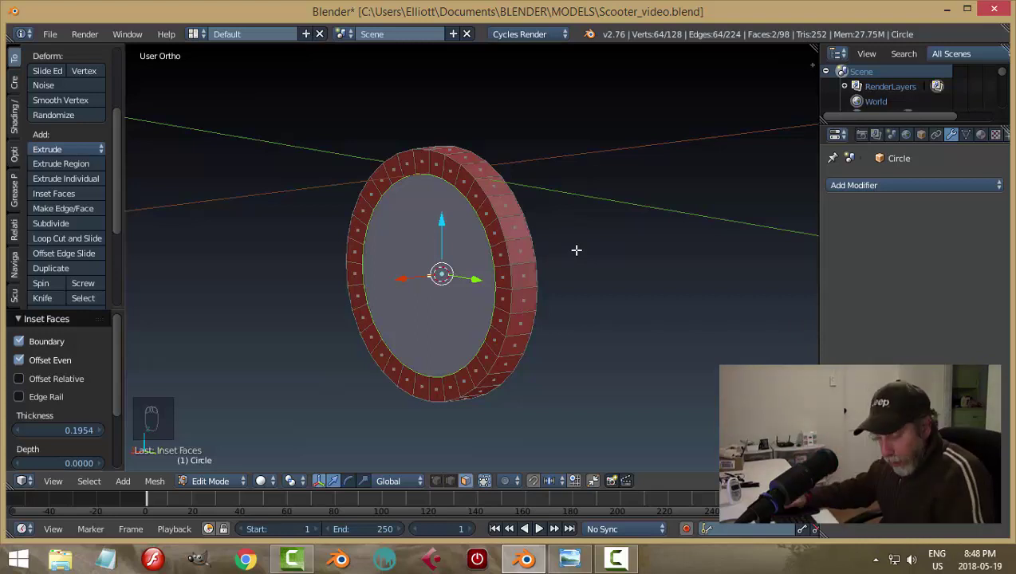
Step: Bridge the inner edge loops to open a hole through the disc, then recalculate normals
key("ctrl+e")
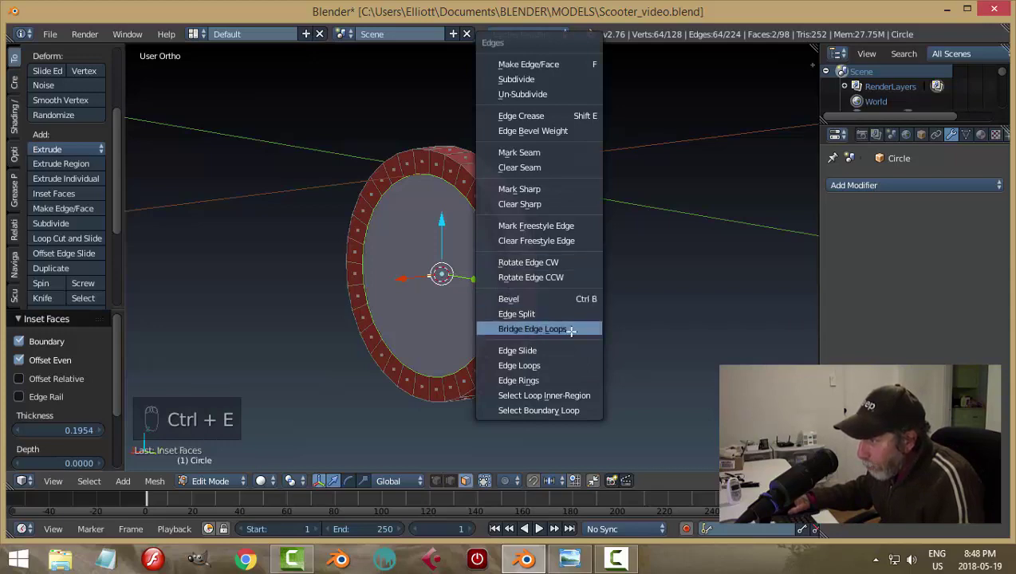
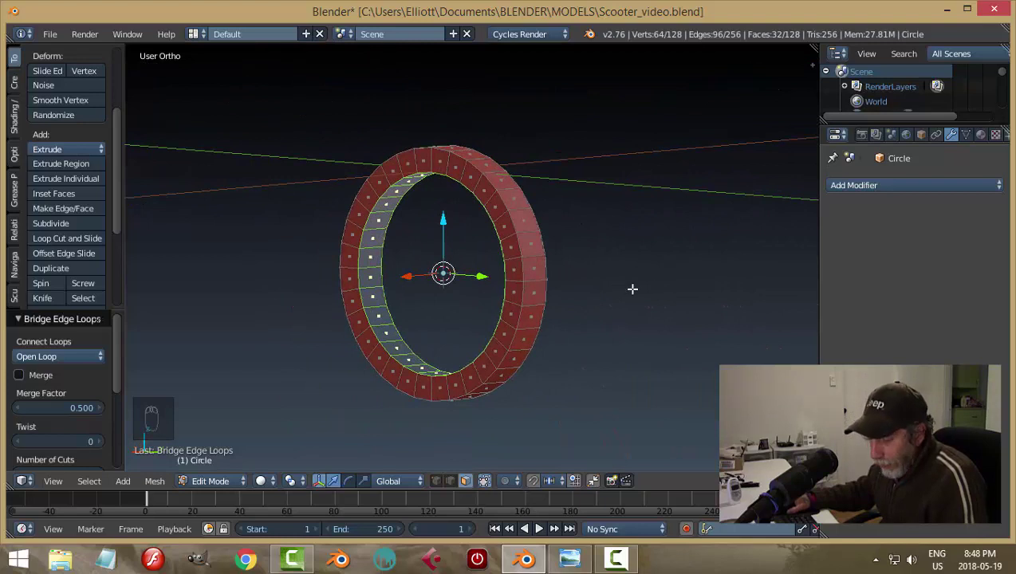
key("a")
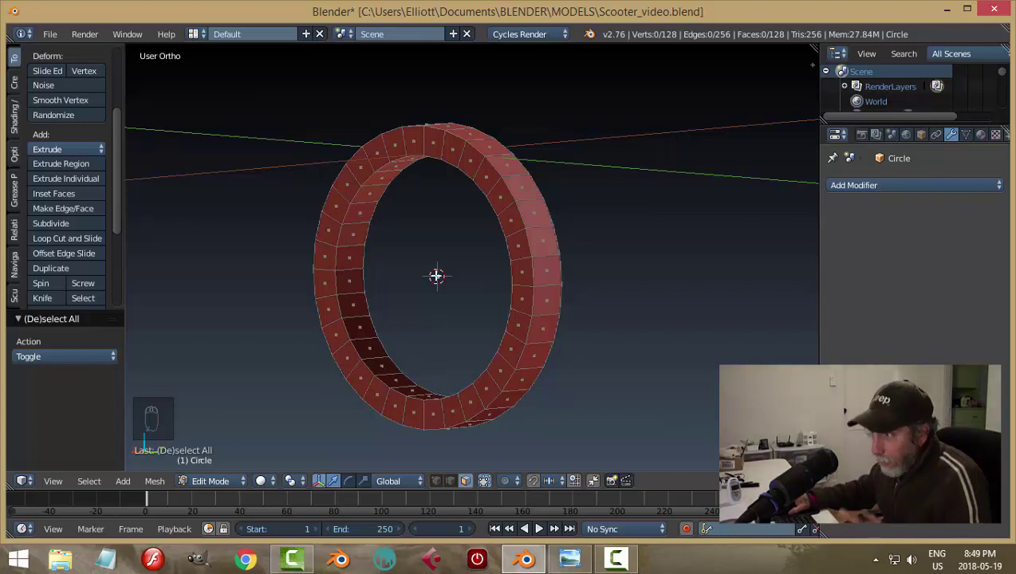
key("a")
key("a")
key("a")
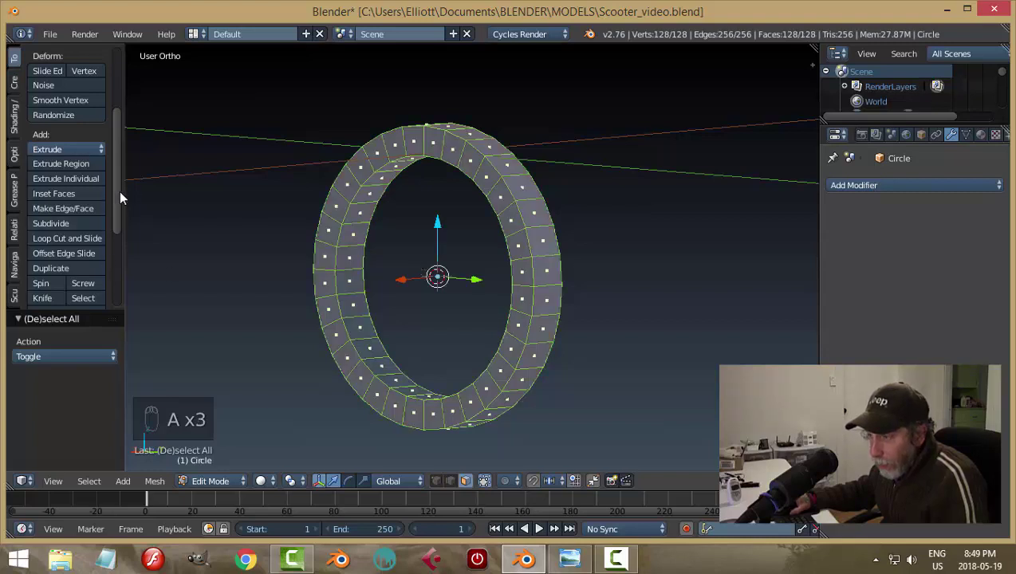
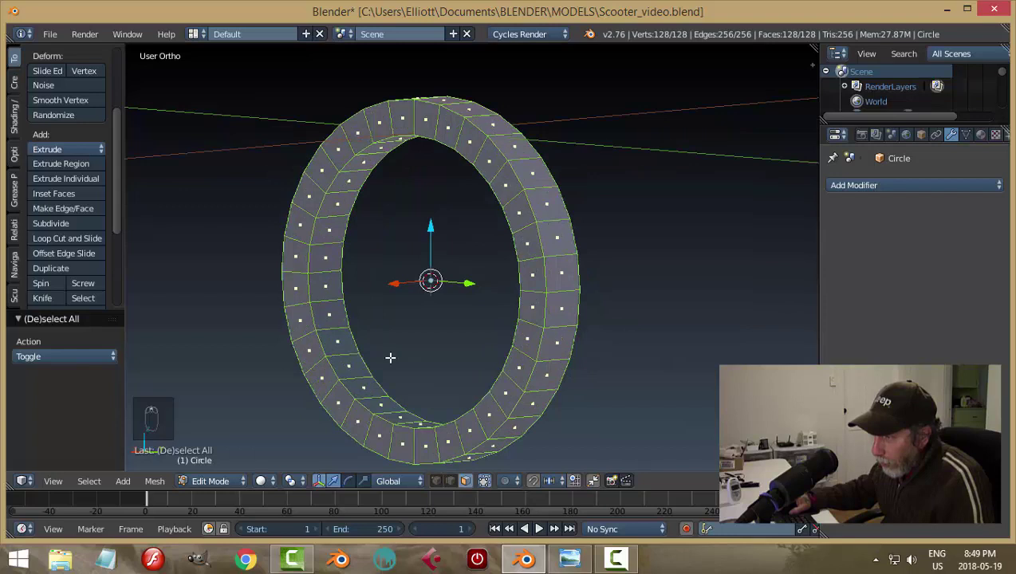
key("ctrl+n")
key("a")
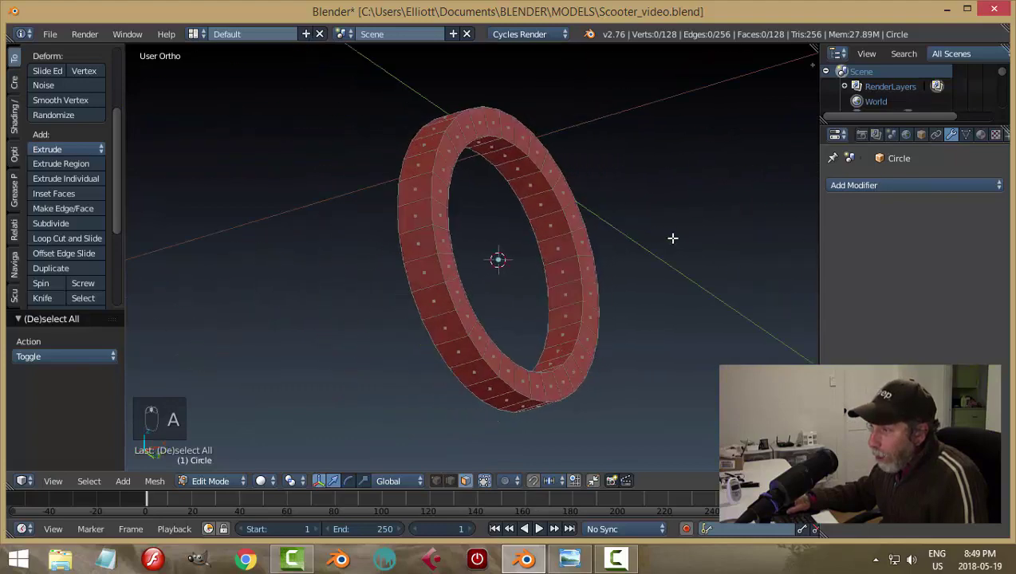
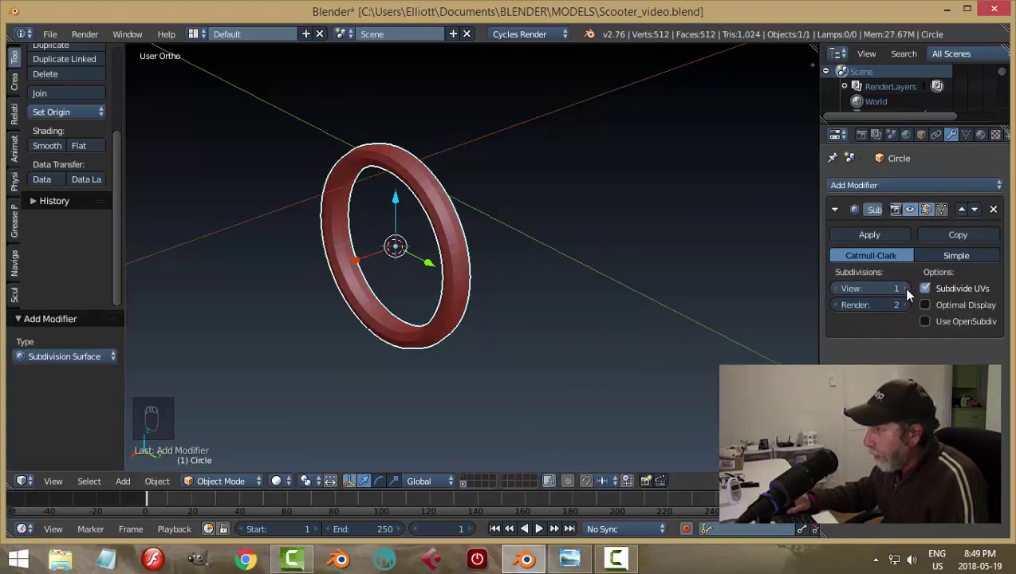
Step: Set the ring's Subdivision Surface view level to 2 so it rounds into a smooth tyre
left_click_drag(912, 295, 454, 281)
middle_click(454, 281)
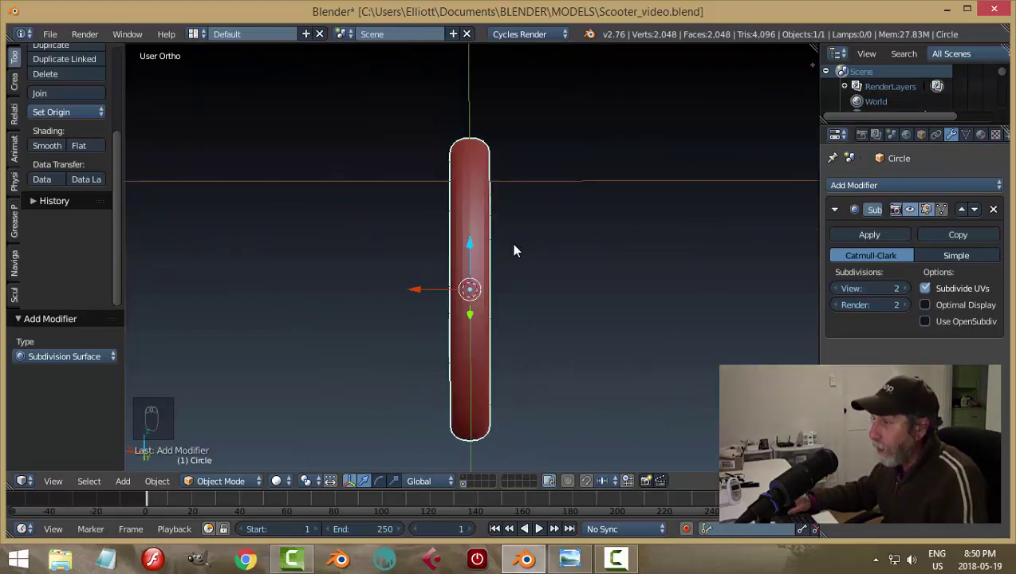
key("Tab")
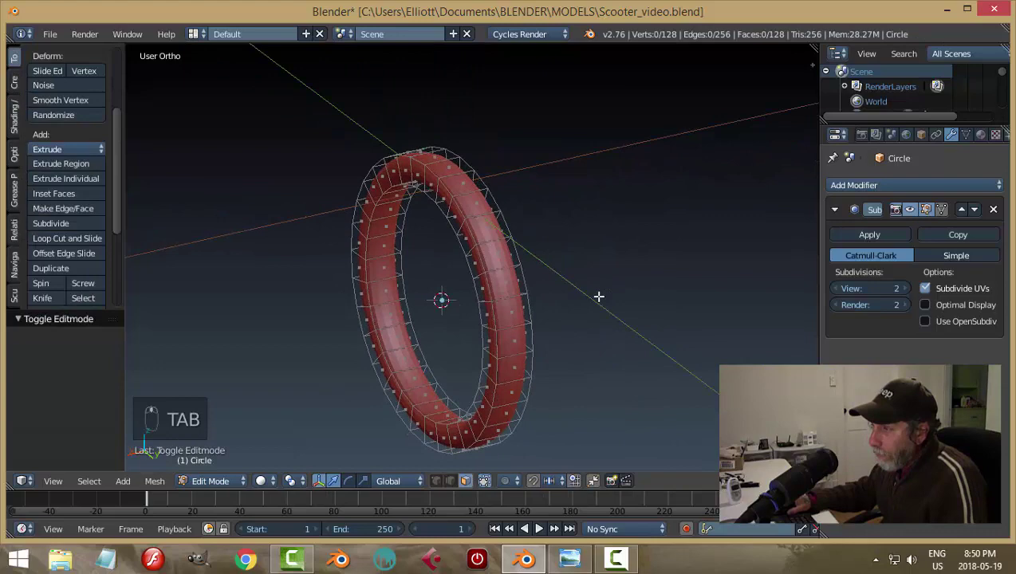
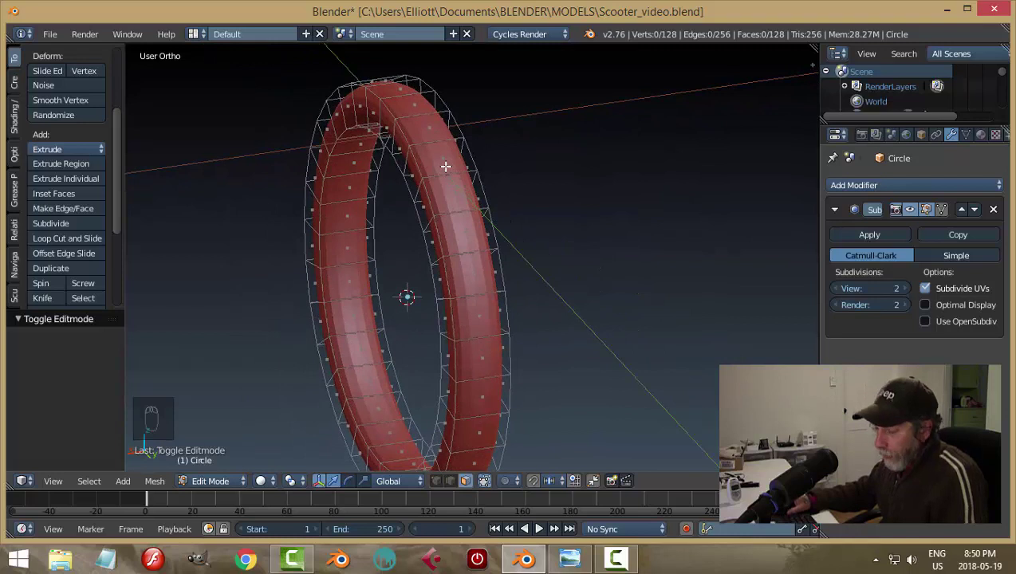
Step: Add a pair of loop cuts on each side of the ring and scale them to tighten the tyre edges
key("ctrl+r")
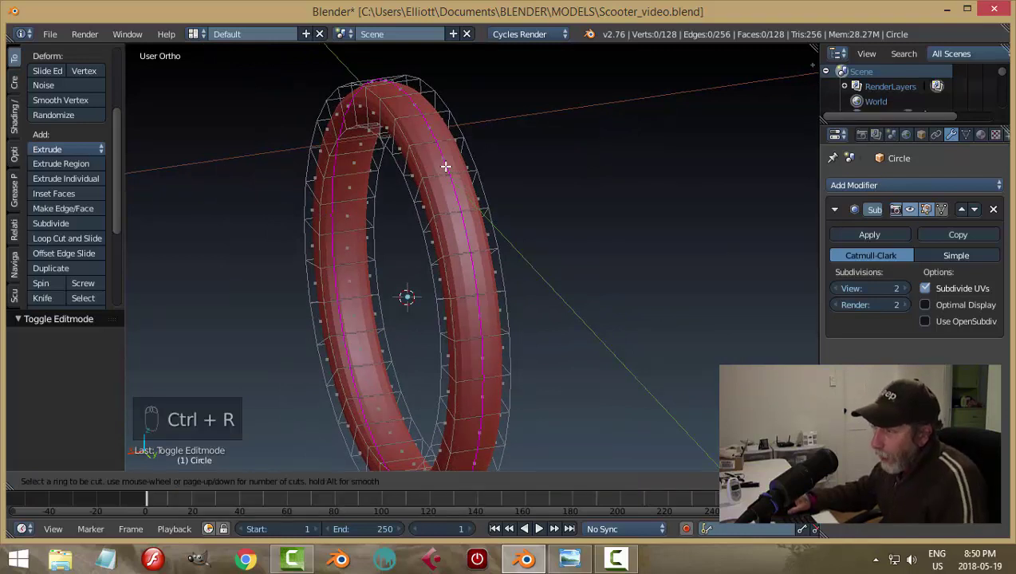
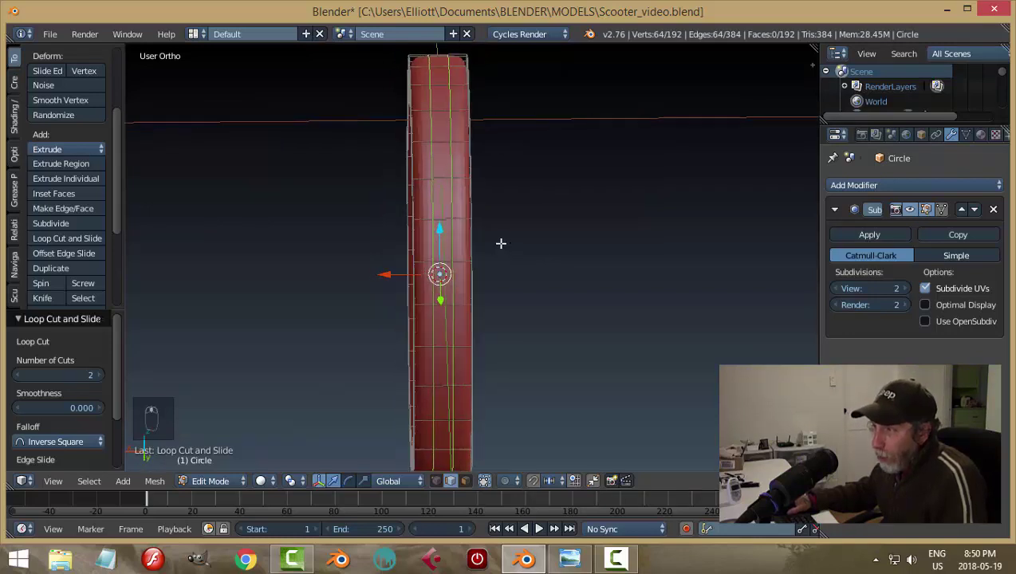
key("s")
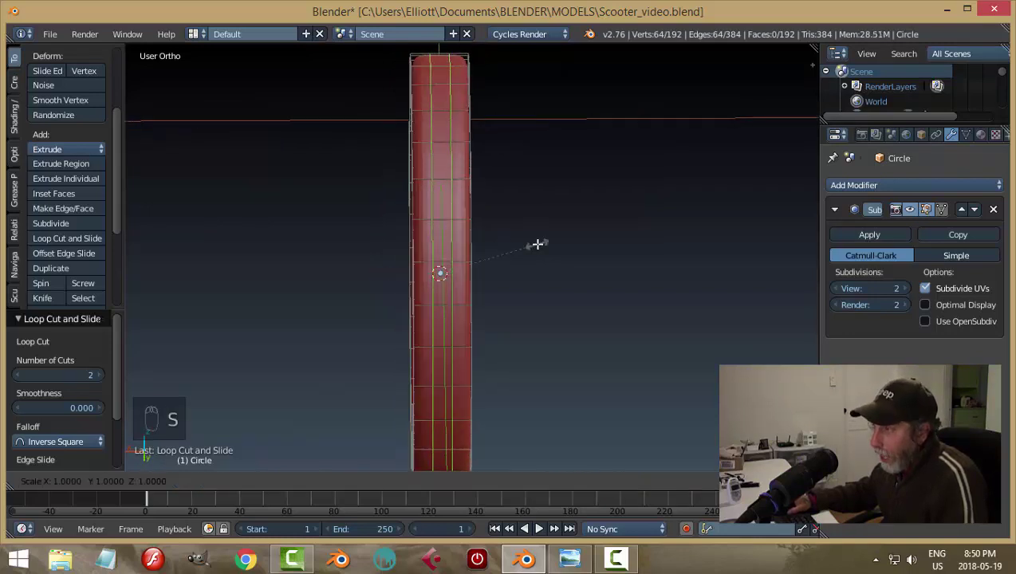
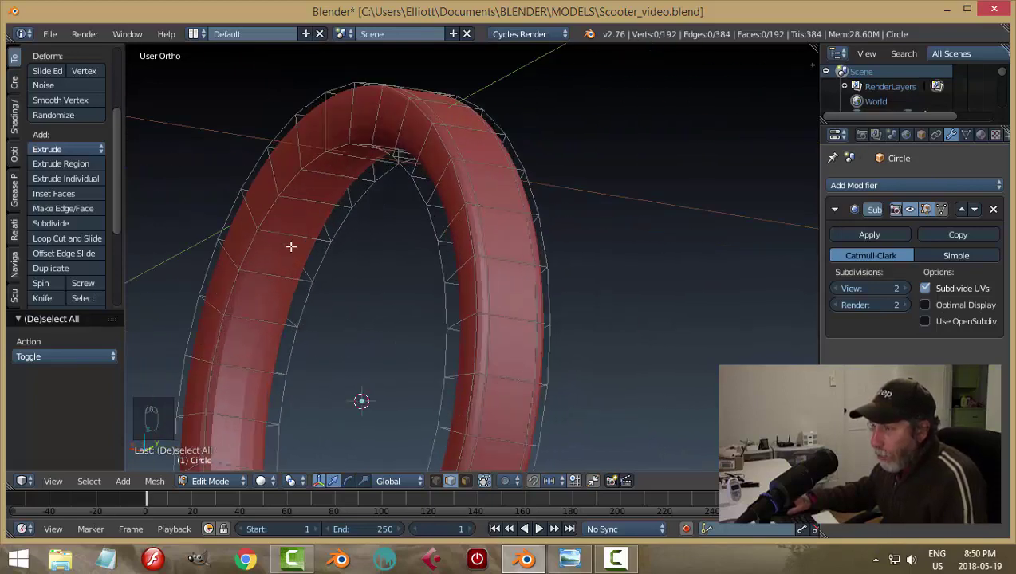
key("ctrl+r")
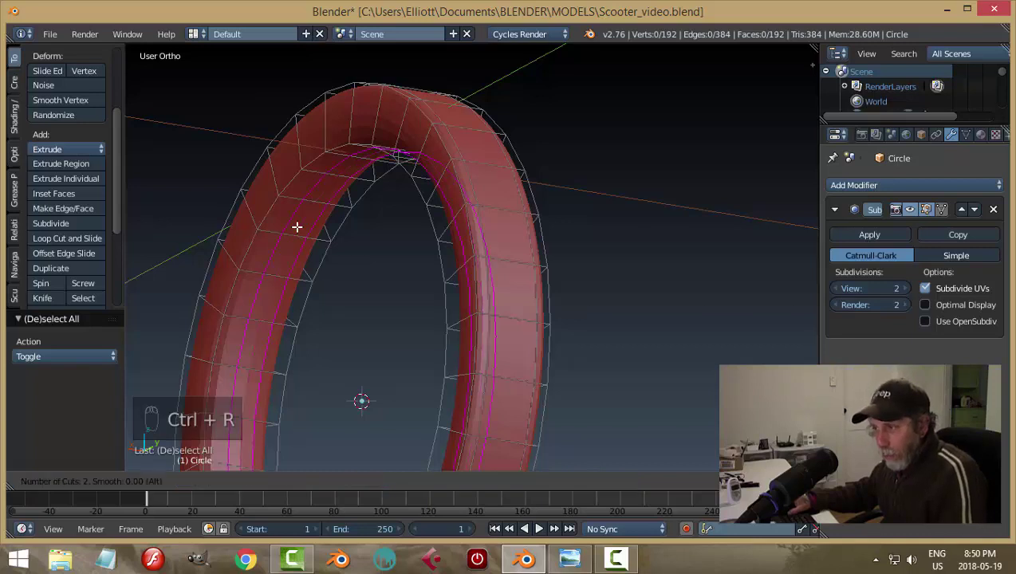
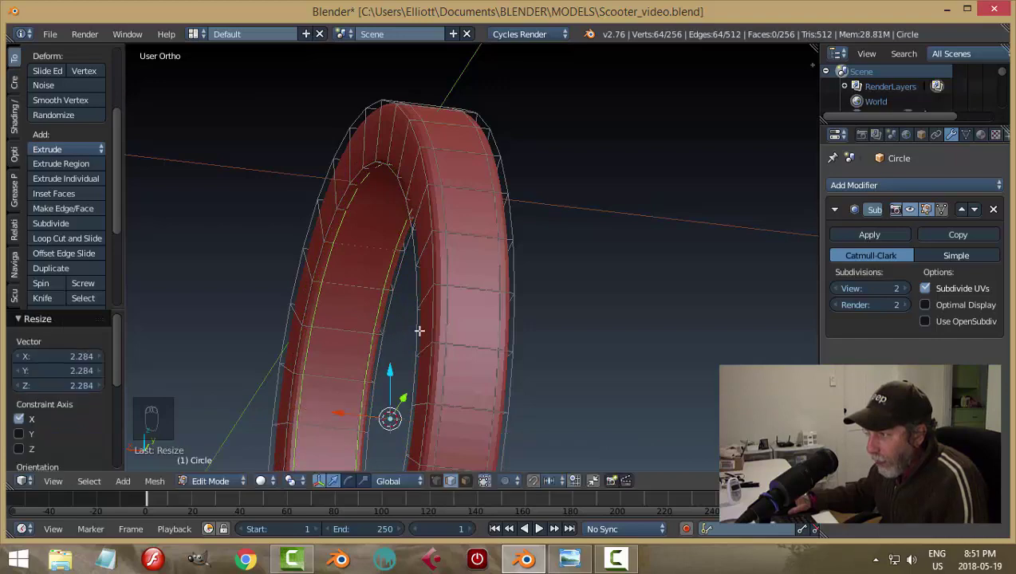
Step: Apply smooth shading to the ring in Object Mode and deselect it
key("a")
key("Tab")
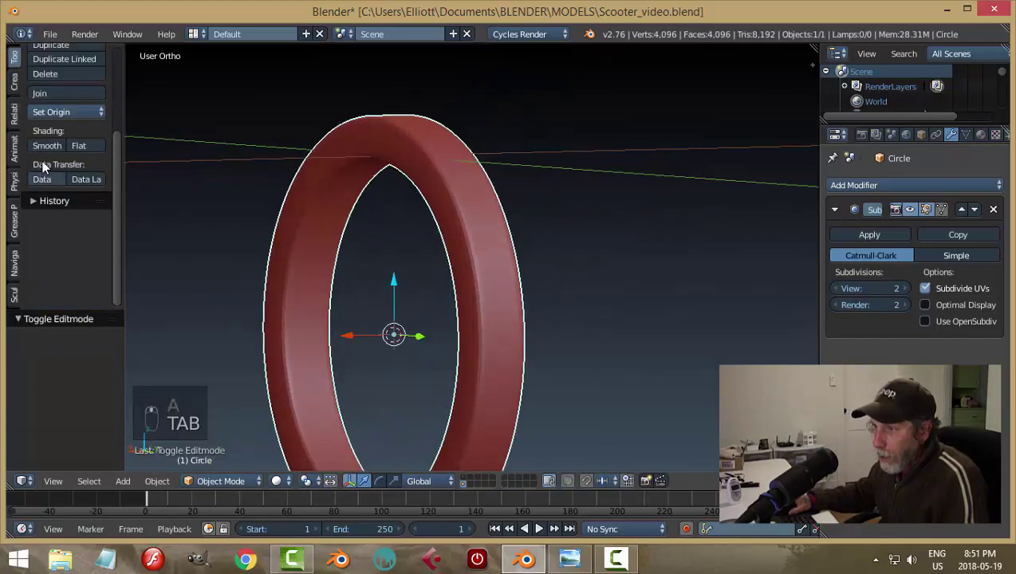
left_click_drag(495, 280, 560, 276)
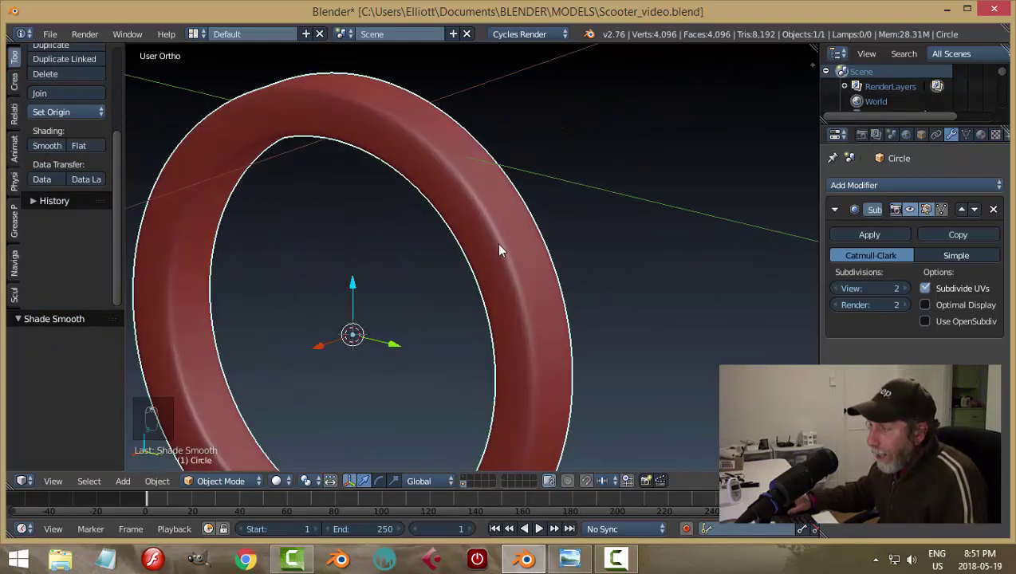
left_click_drag(541, 272, 593, 264)
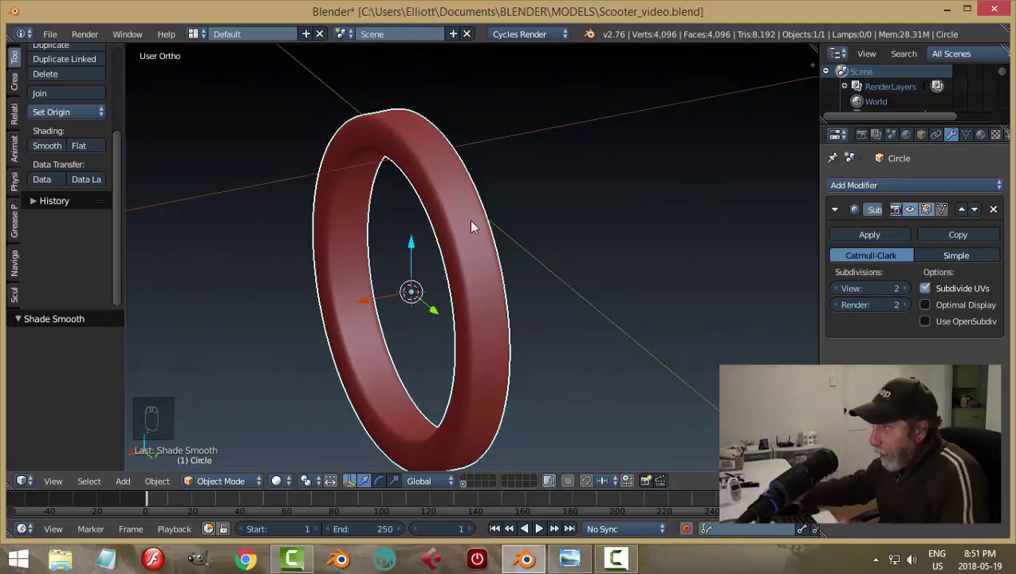
left_click_drag(492, 220, 570, 226)
key("a")
middle_click(524, 229)
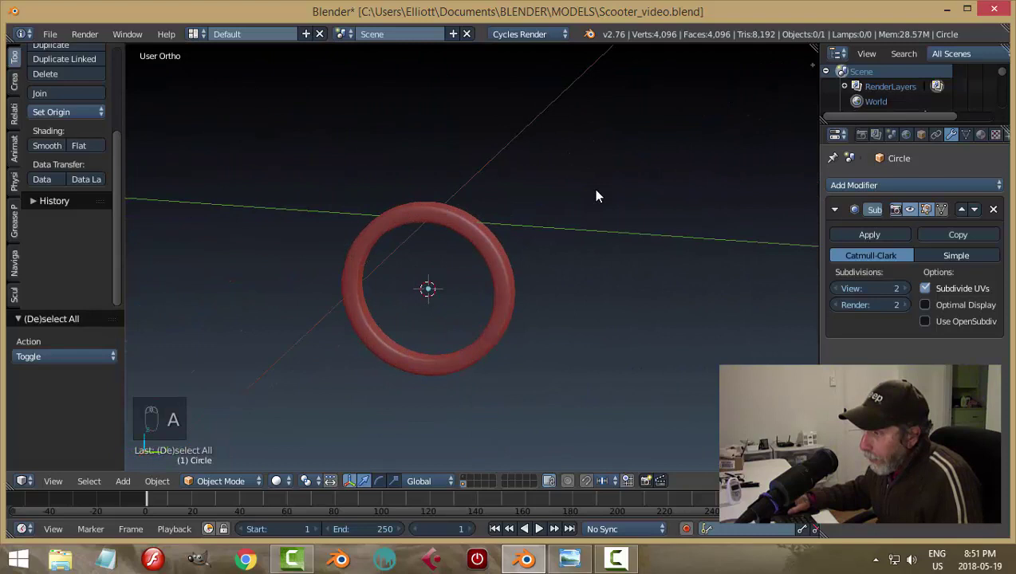
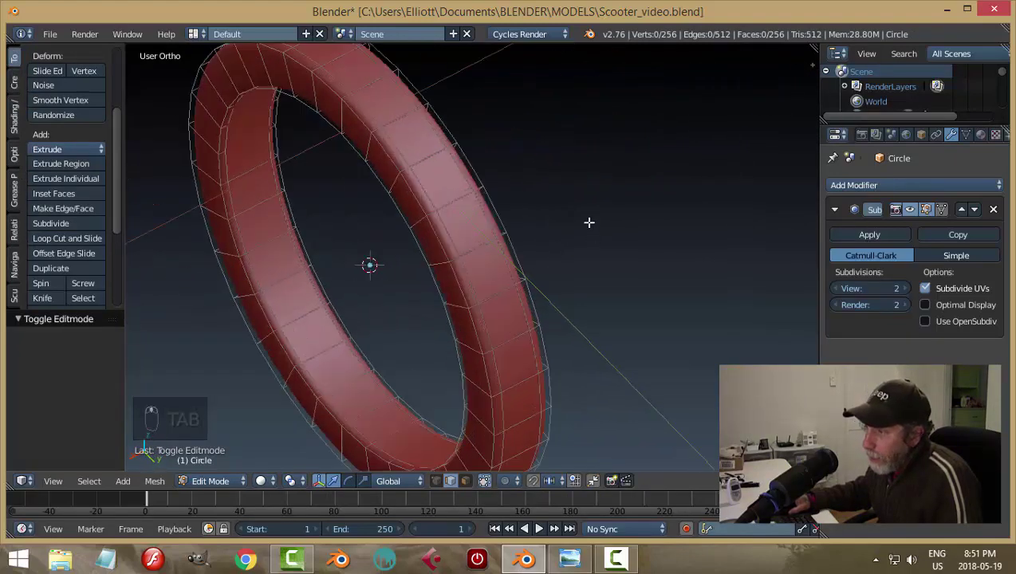
Step: Extrude all faces individually and add loop cuts so raised tread blocks ring the tyre's outer surface
key("ctrl+Tab")
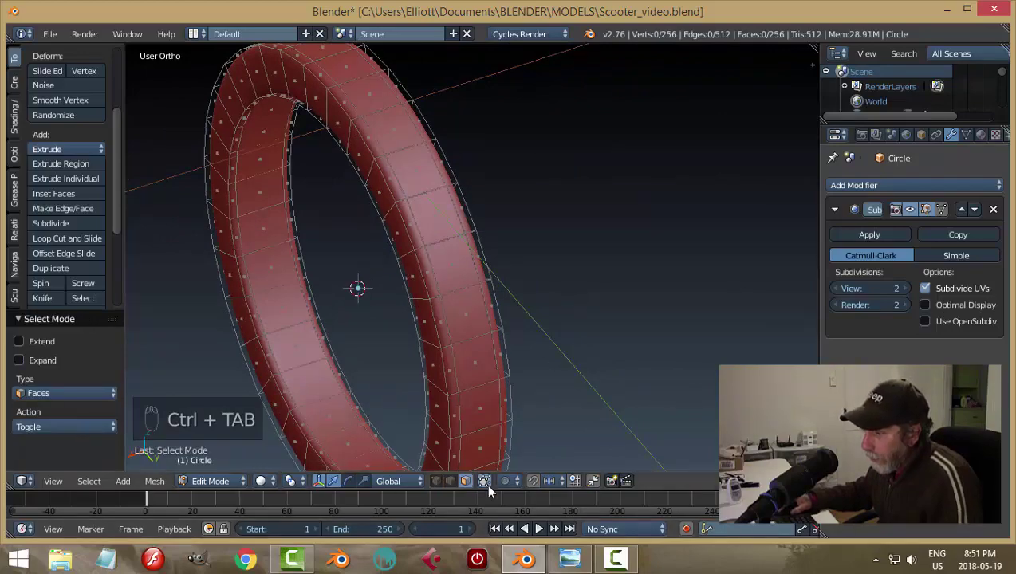
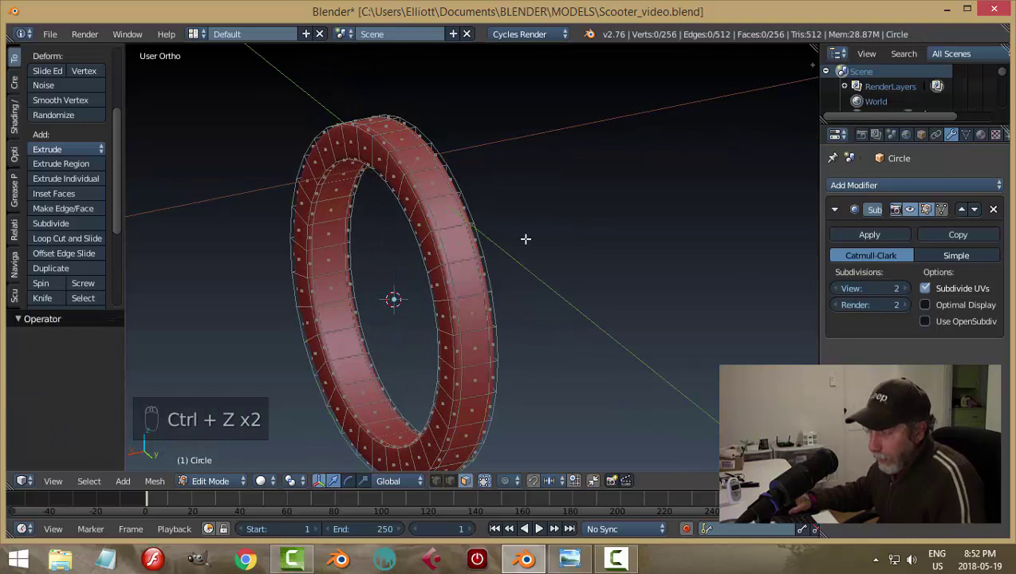
key("a")
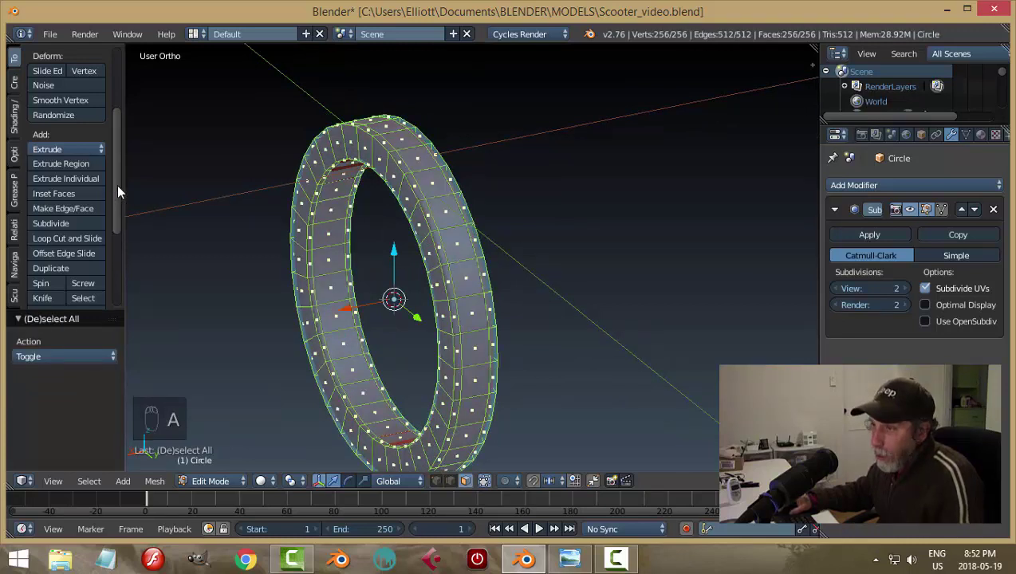
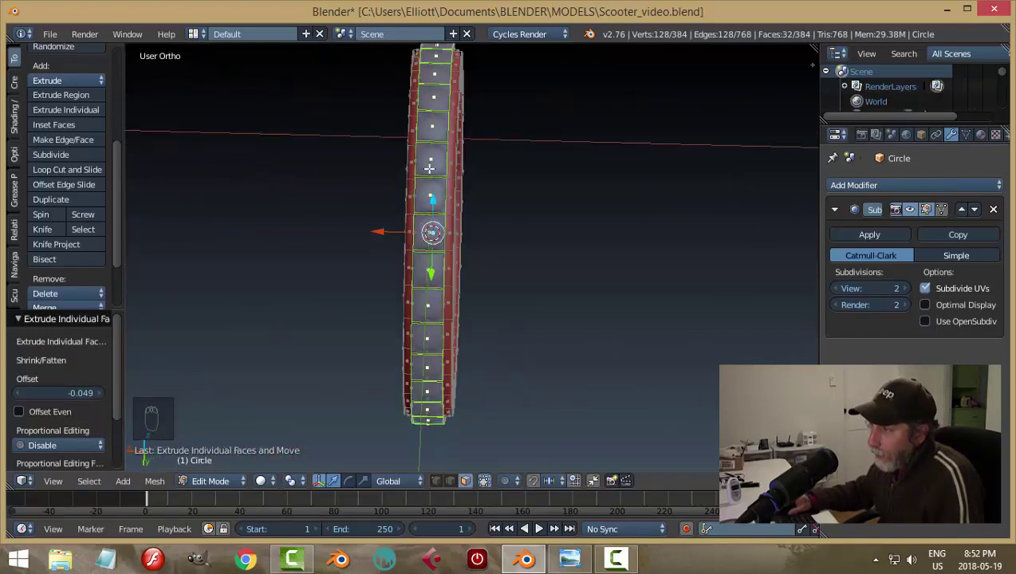
key("ctrl+r")
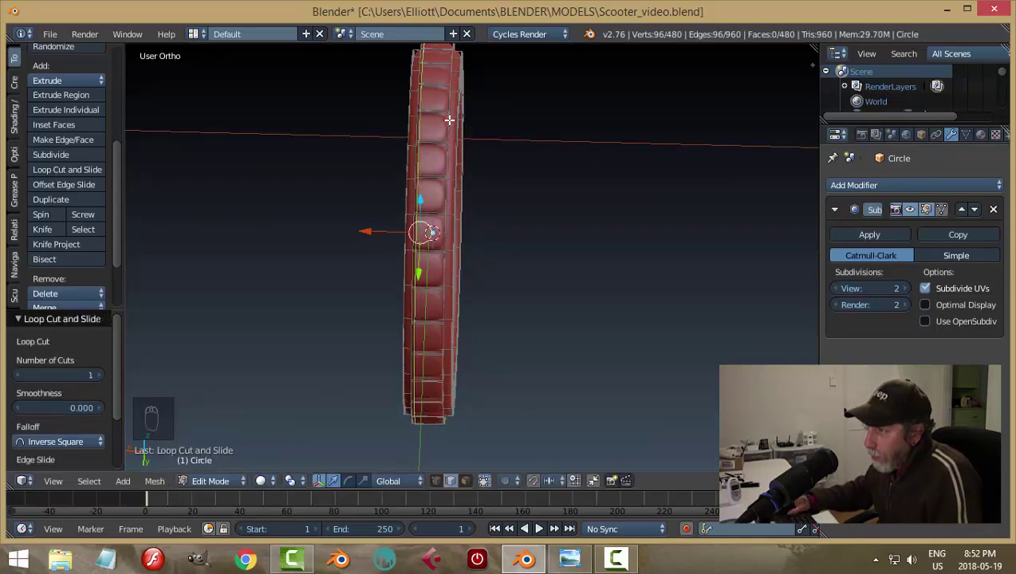
key("ctrl+r")
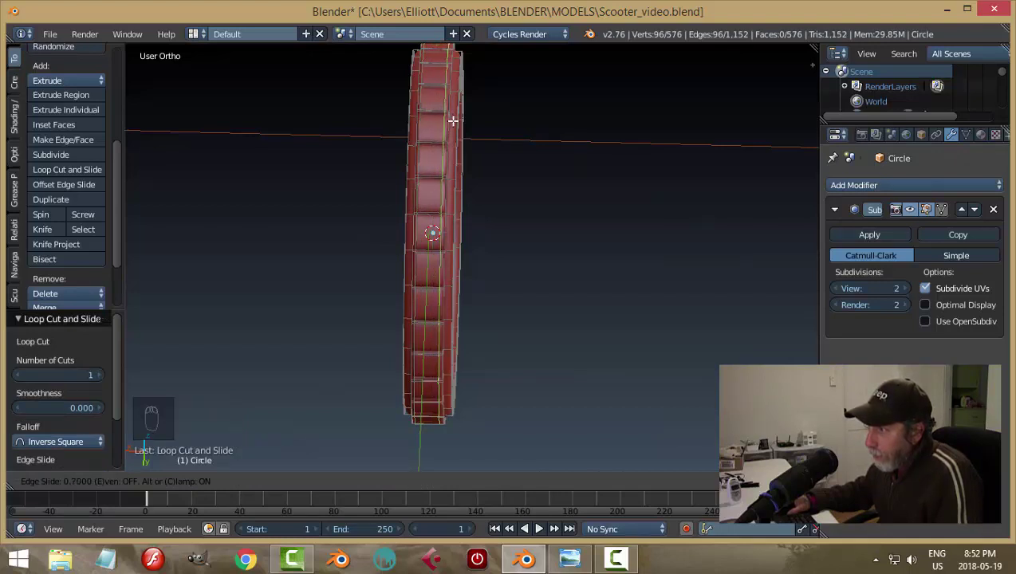
key("a")
key("Tab")
key("a")
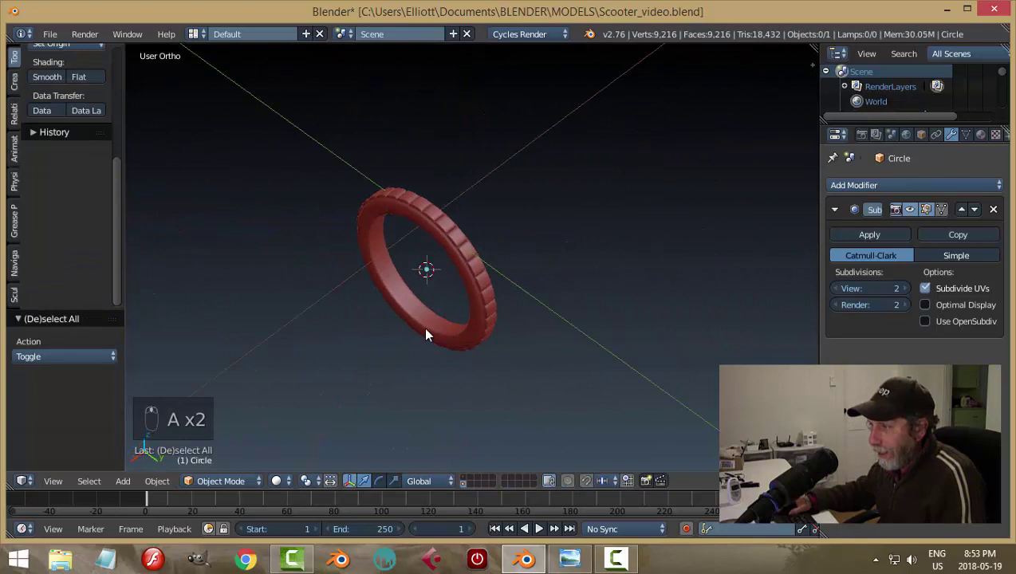
Step: Save the scooter file, then select the tyre and snap the 3D cursor to its centre
left_click_drag(357, 276, 465, 299)
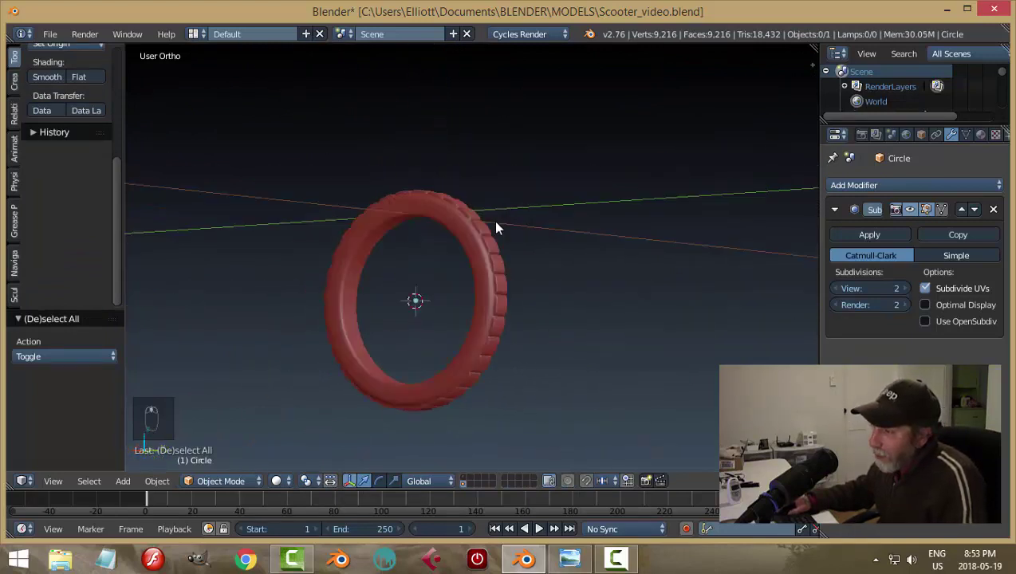
key("ctrl+s")
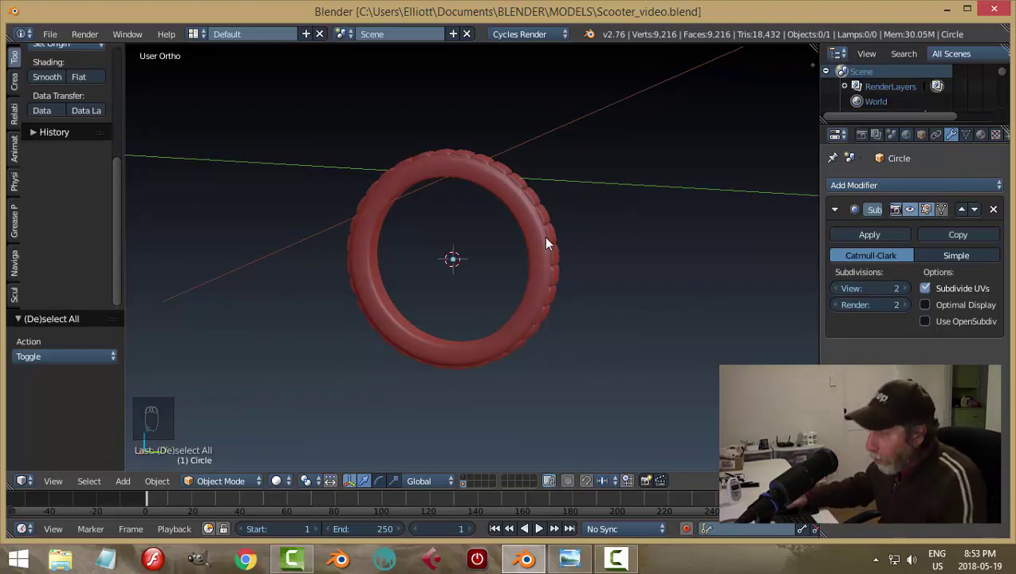
left_click_drag(558, 297, 458, 259)
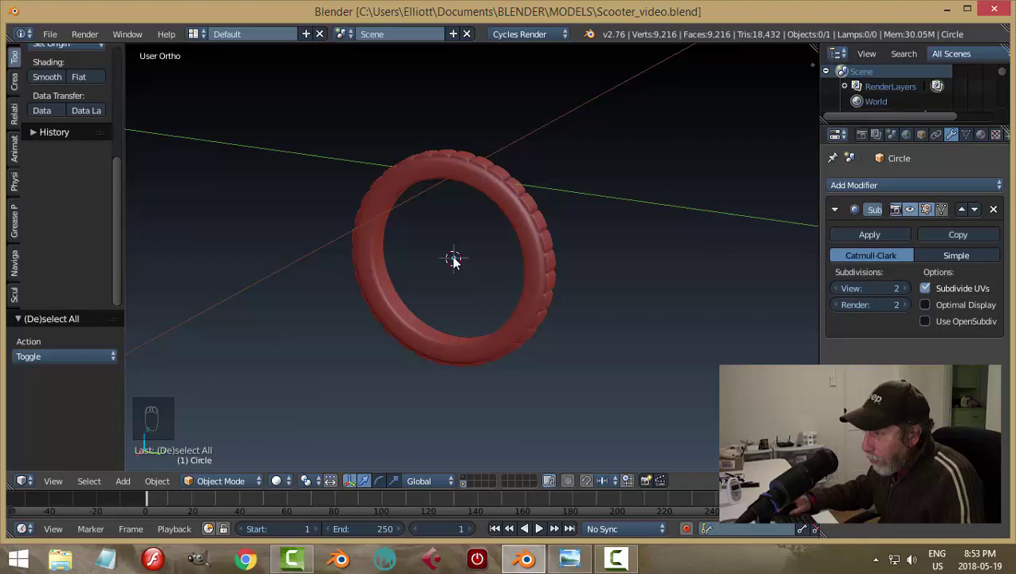
middle_click(450, 277)
left_click_drag(509, 219, 546, 255)
left_click_drag(618, 169, 519, 215)
left_click(519, 216)
key("shift+s")
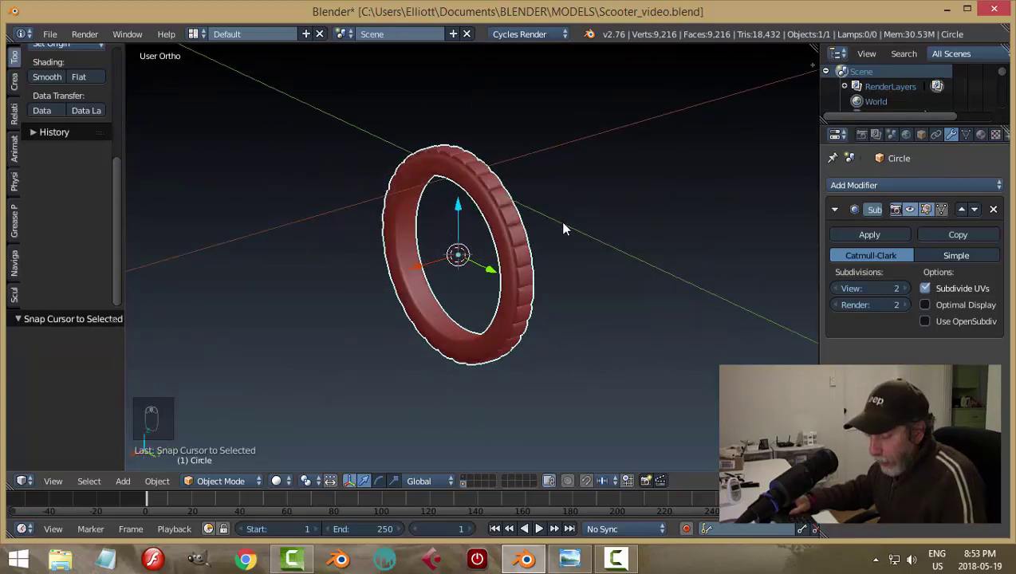
Step: Add a circle at the tyre's centre, rotate it 90° about Y and scale it to fit inside the tyre
key("shift+a")
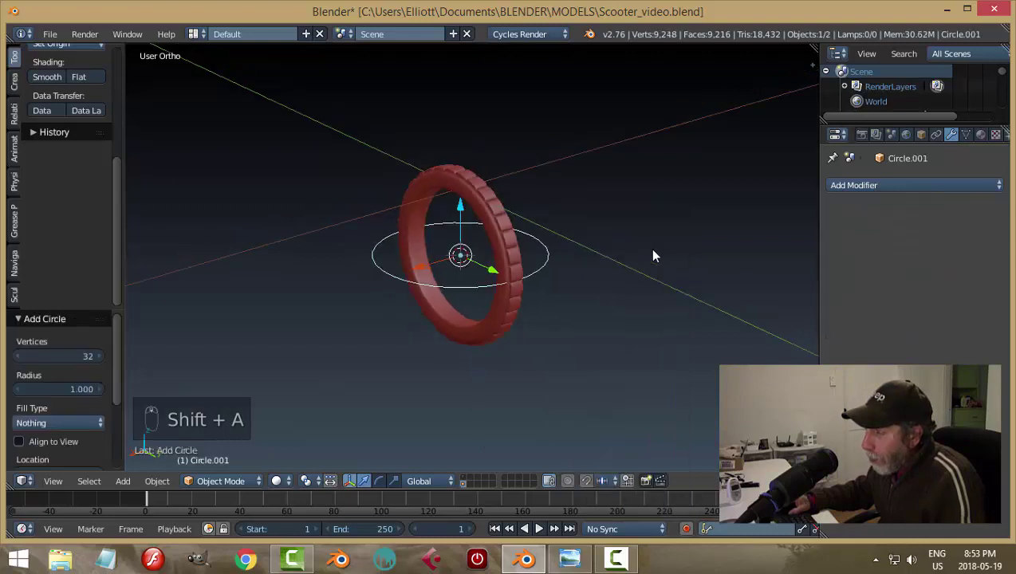
left_click_drag(623, 258, 636, 307)
key("r")
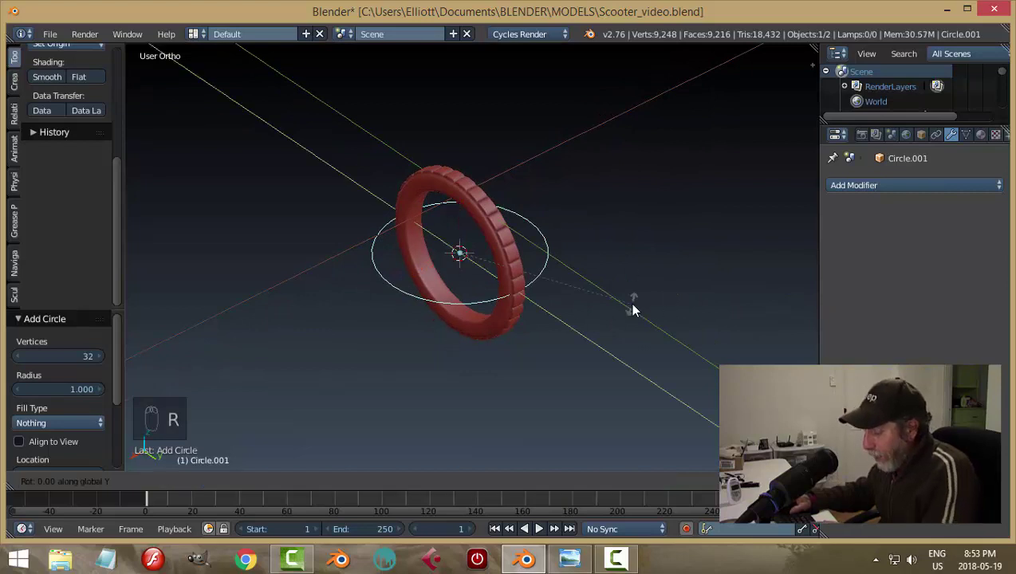
left_click_drag(668, 283, 703, 241)
key("s")
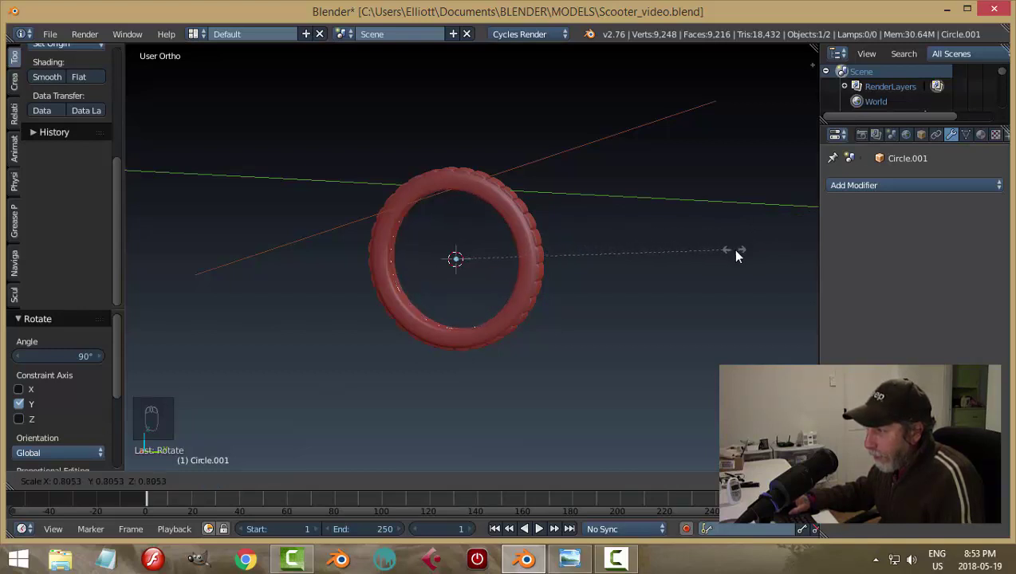
key("s")
Step: Fill the circle and extrude it into a thin hub disc, then view the wheel from the front
key("Tab")
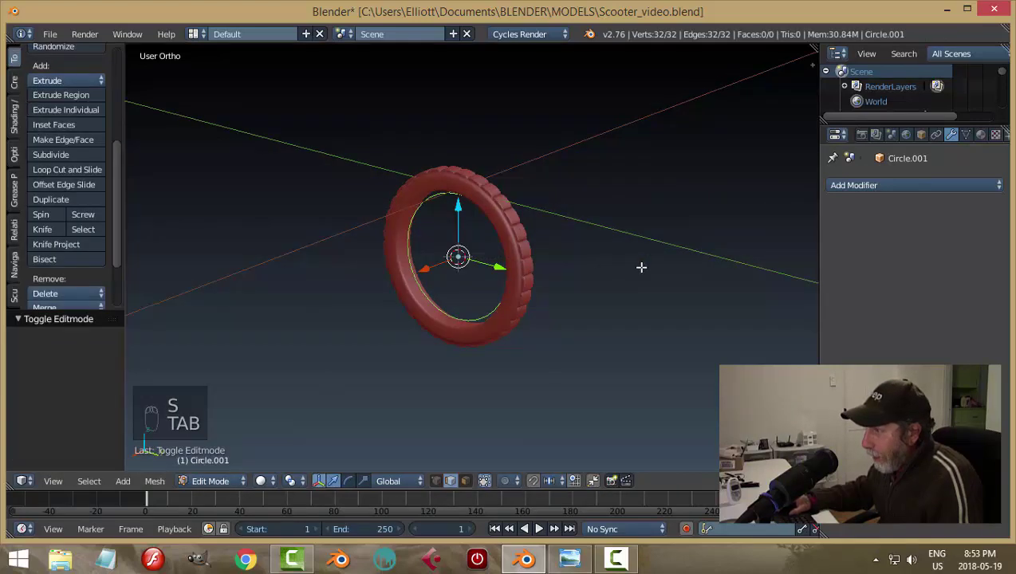
key("f")
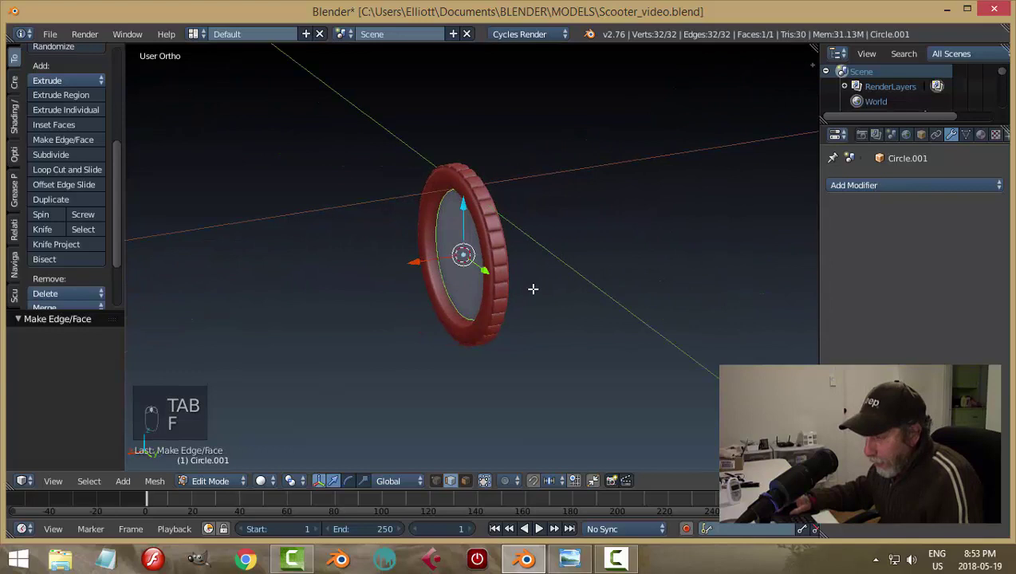
key("e")
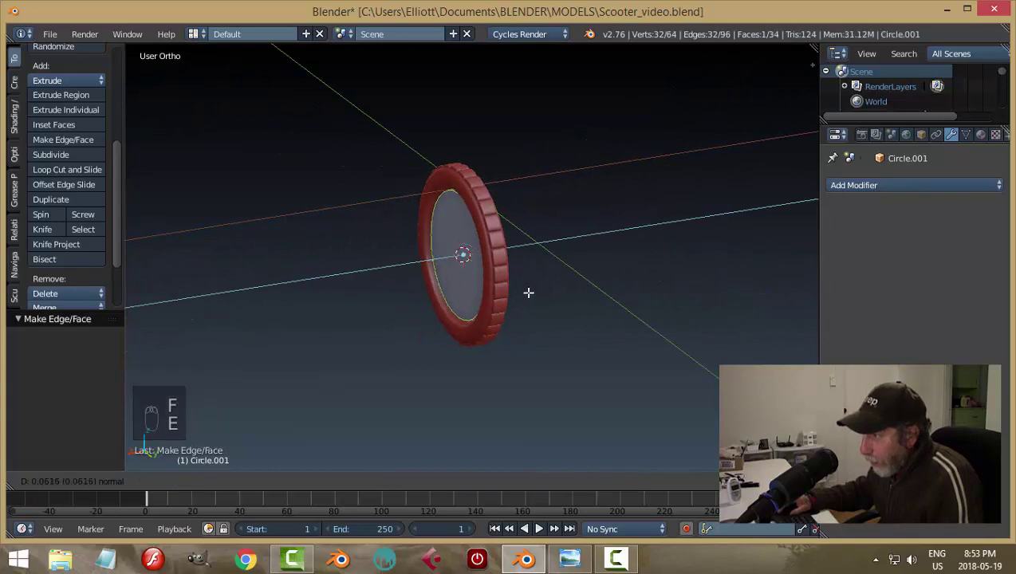
key("a")
key("Tab")
middle_click(558, 299)
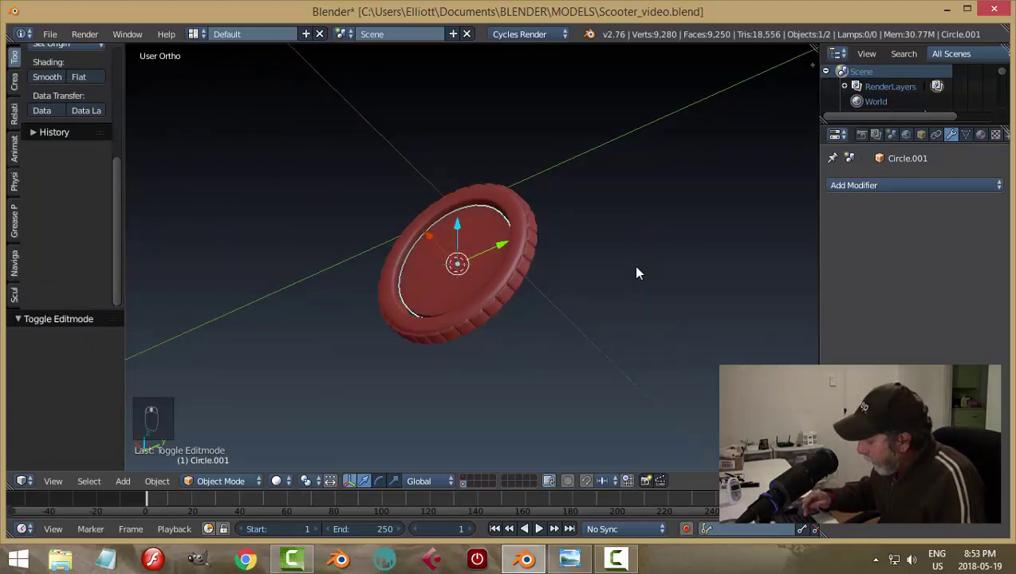
key("KP_1")
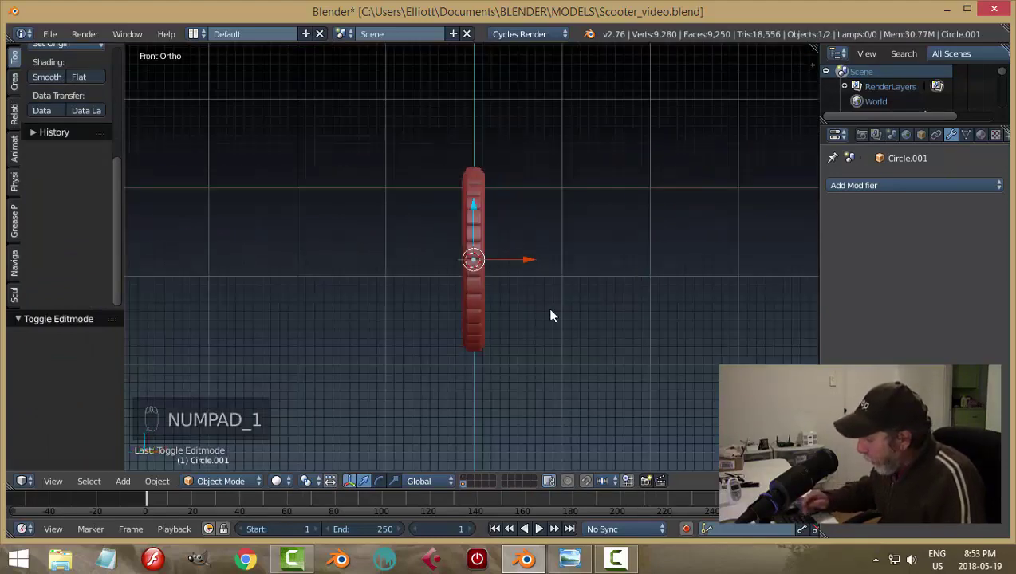
Step: In wireframe, shift the hub disc sideways to the tyre's middle and set its origin to geometry
left_click_drag(554, 316, 602, 295)
key("z")
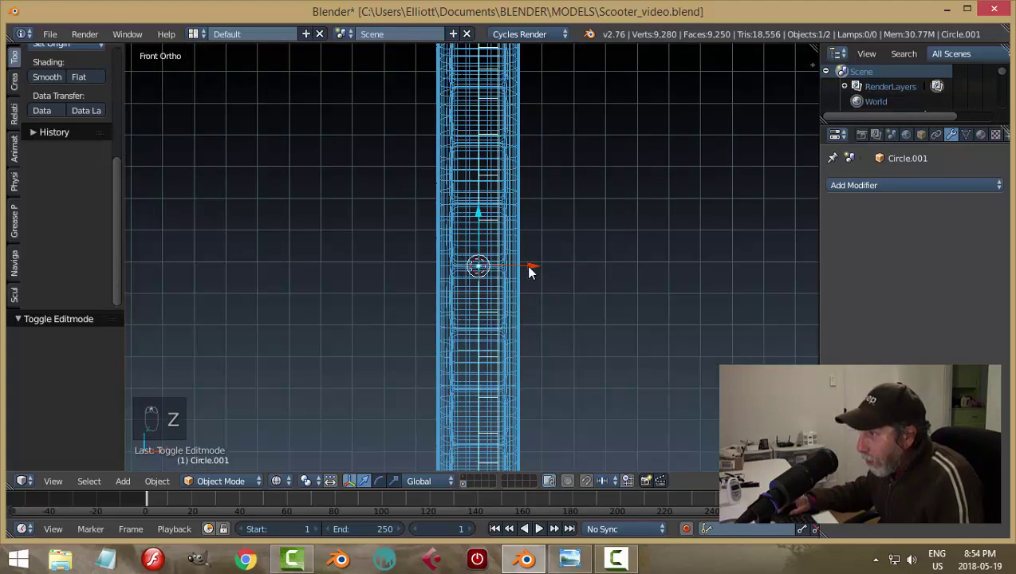
left_click_drag(532, 270, 521, 265)
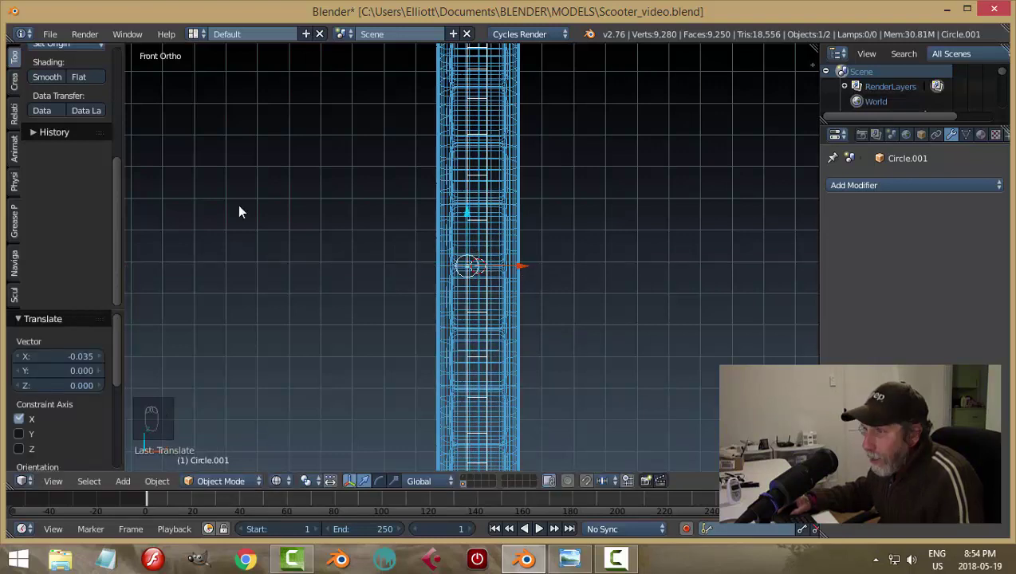
left_click_drag(121, 197, 578, 316)
middle_click(614, 304)
key("z")
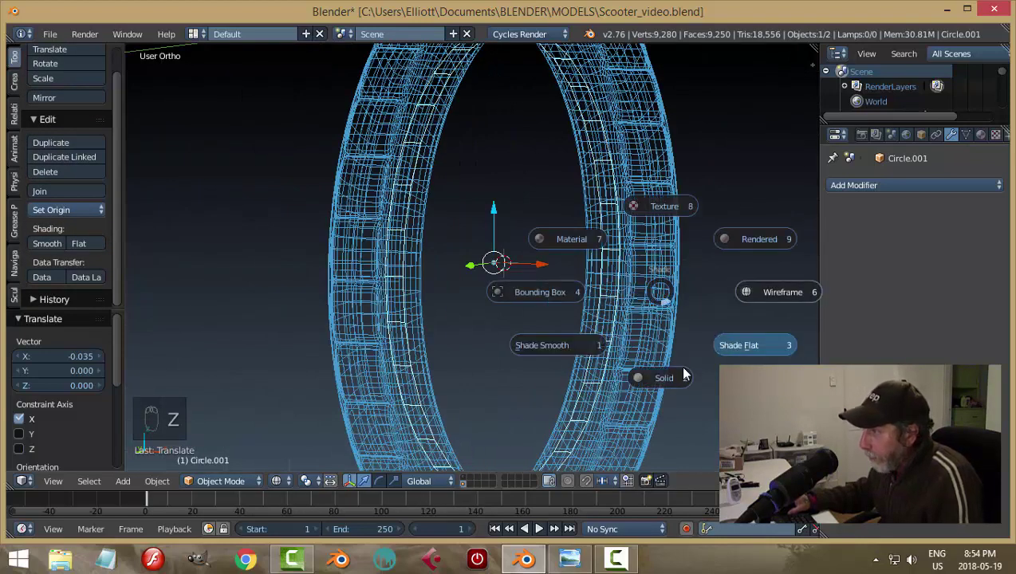
left_click_drag(541, 230, 647, 345)
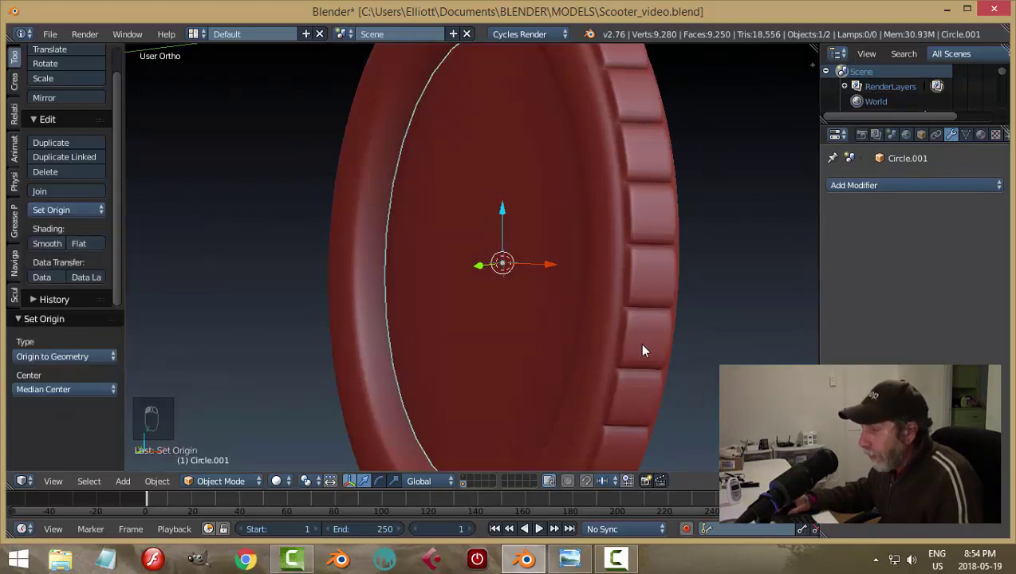
Step: From front view scale the disc up about 1.08 to meet the tyre's inner edge, back in solid shading
key("KP_1")
key("z")
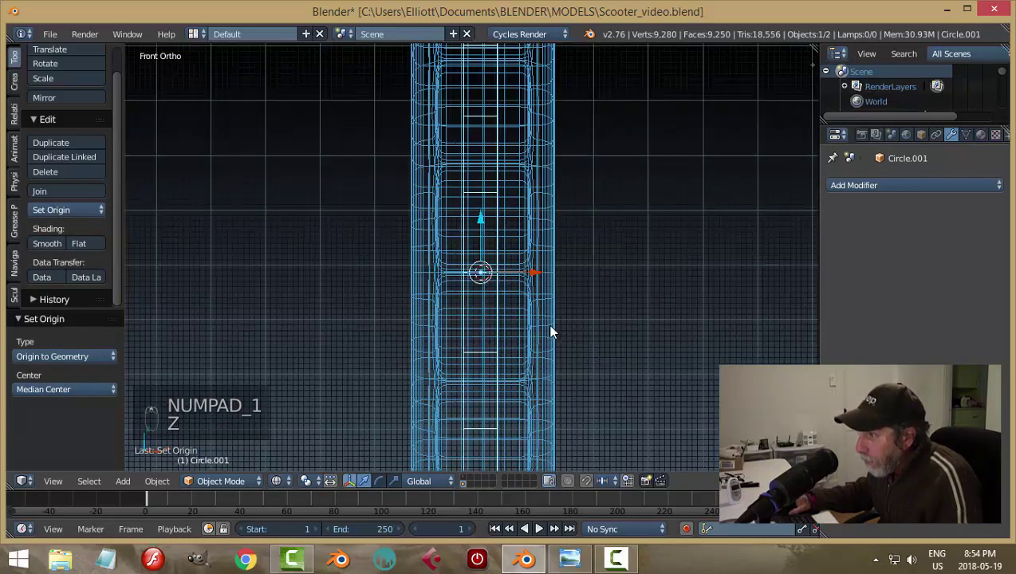
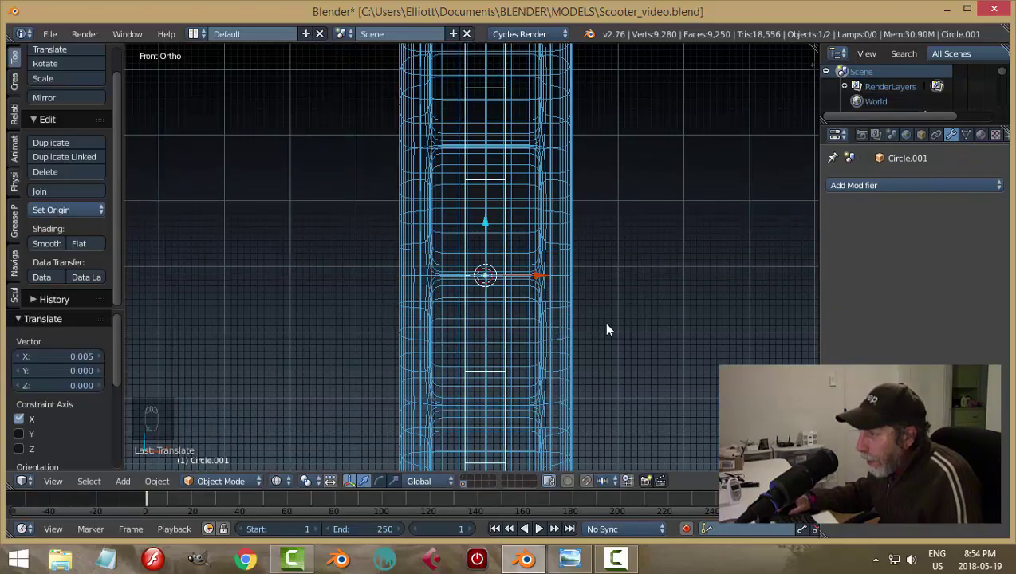
left_click_drag(566, 342, 556, 366)
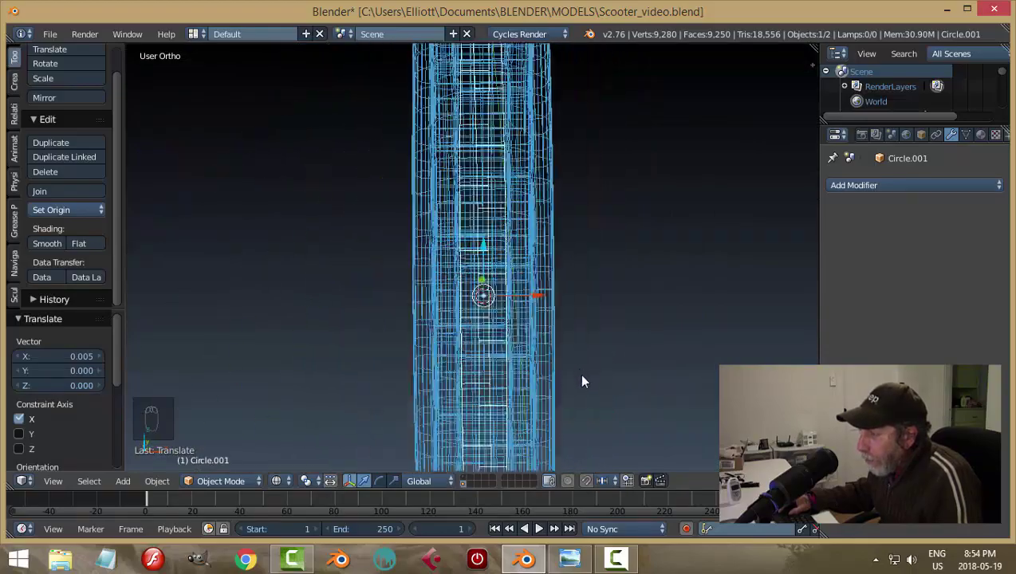
left_click_drag(629, 370, 615, 387)
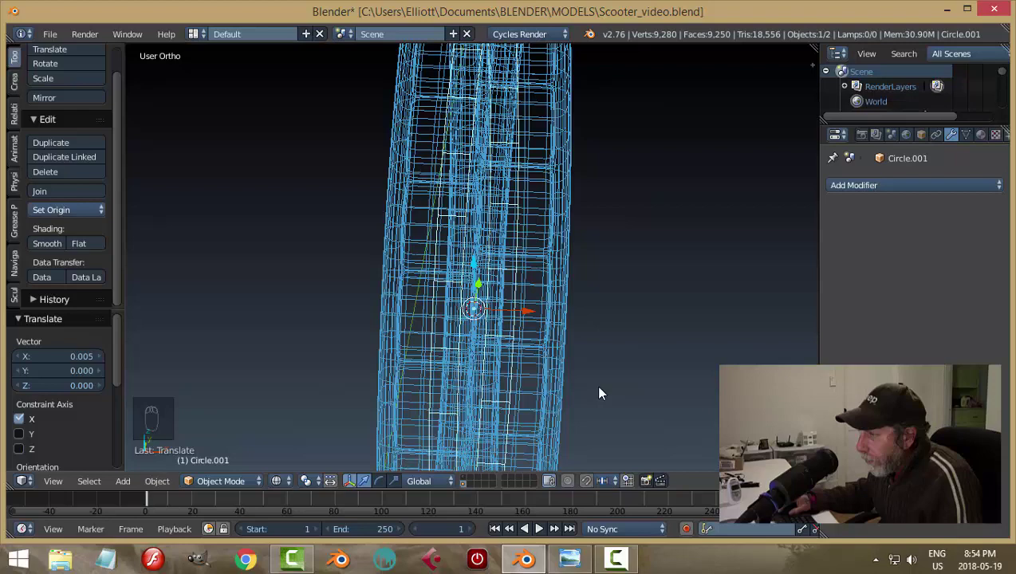
key("s")
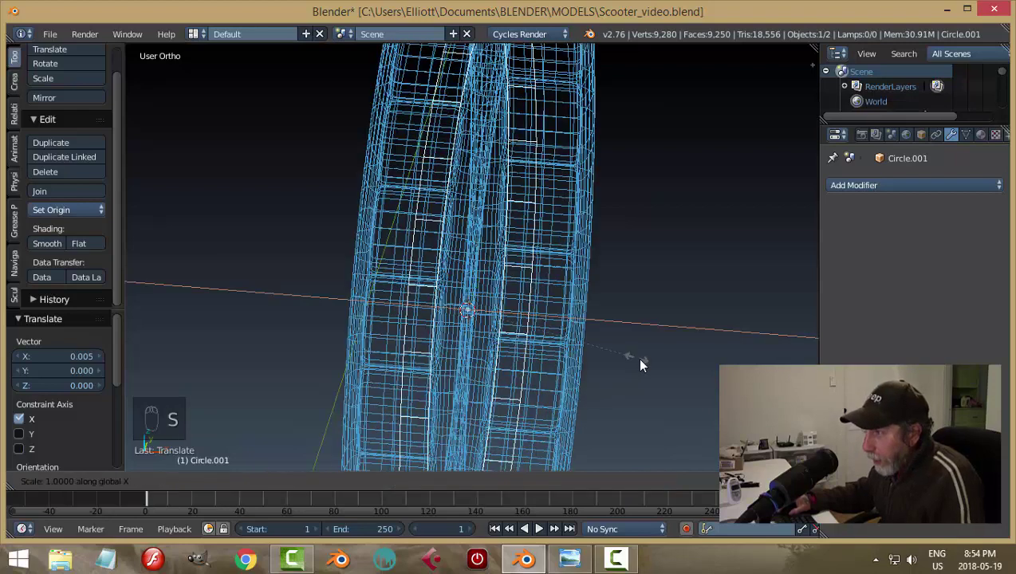
key("KP_1")
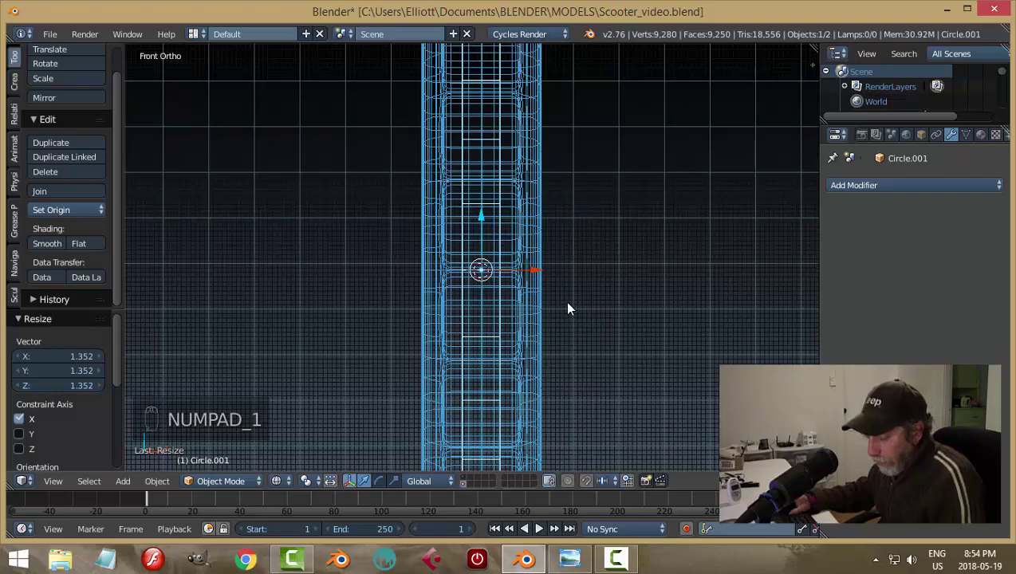
key("s")
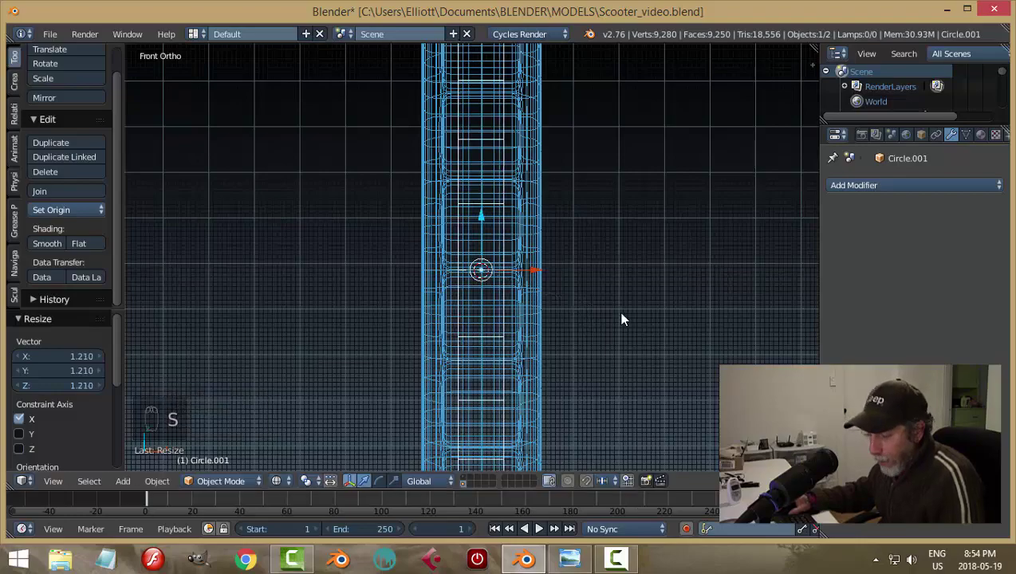
key("a")
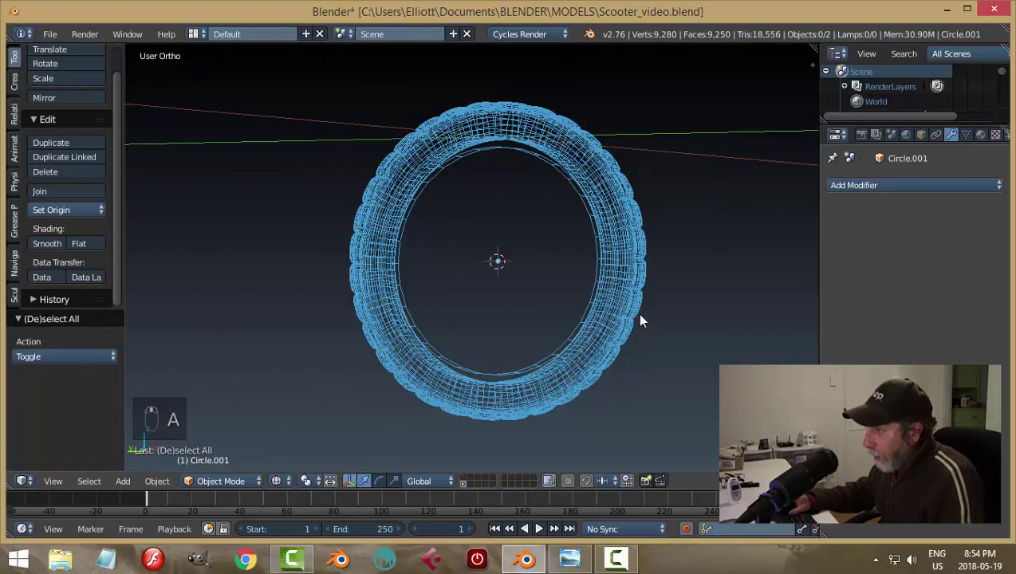
key("z")
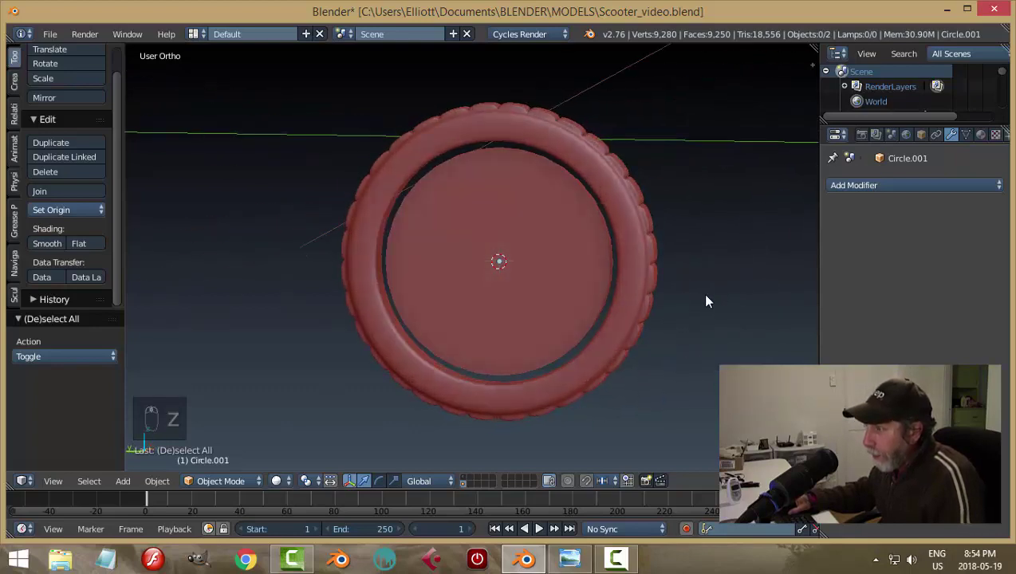
left_click_drag(576, 246, 591, 265)
key("s")
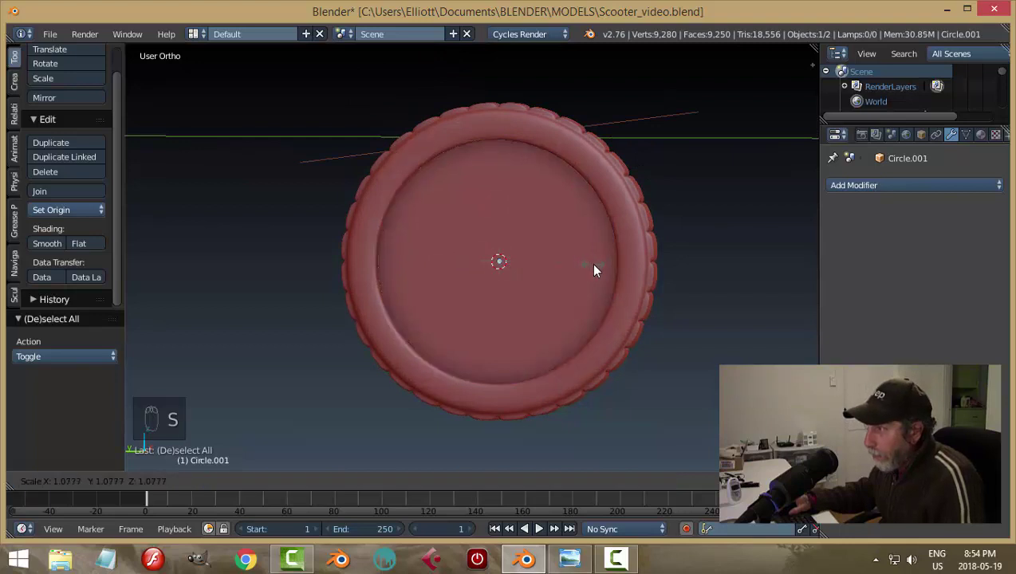
key("Tab")
Step: Inset the centre face and bridge the edge loops so the middle opens into an inner rim wall
key("ctrl+Tab")
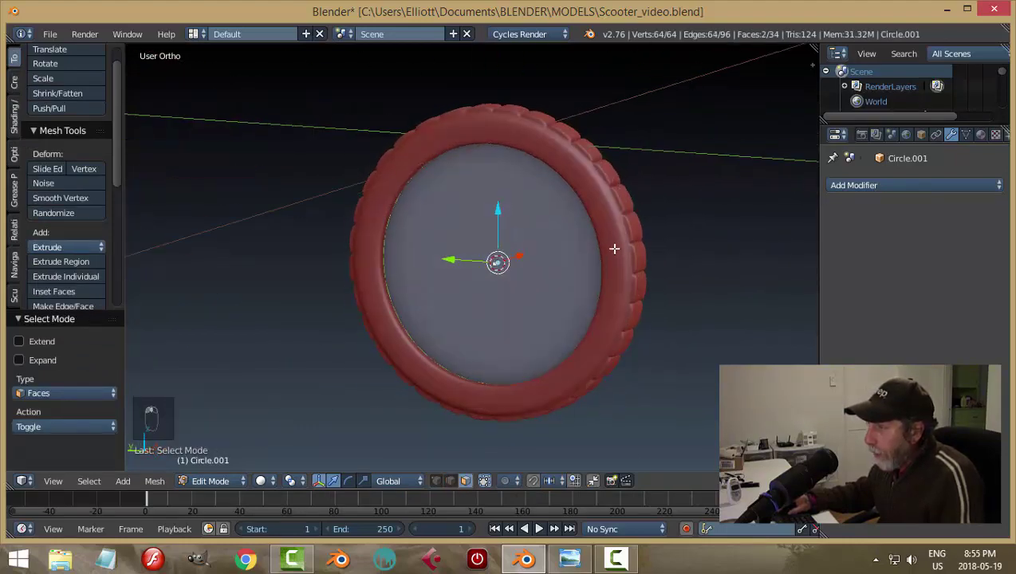
key("i")
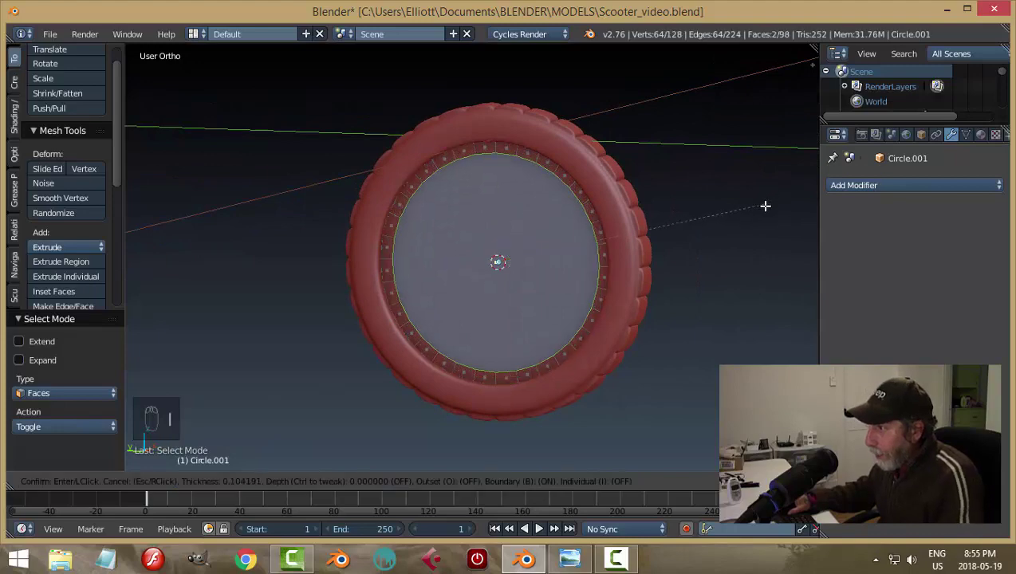
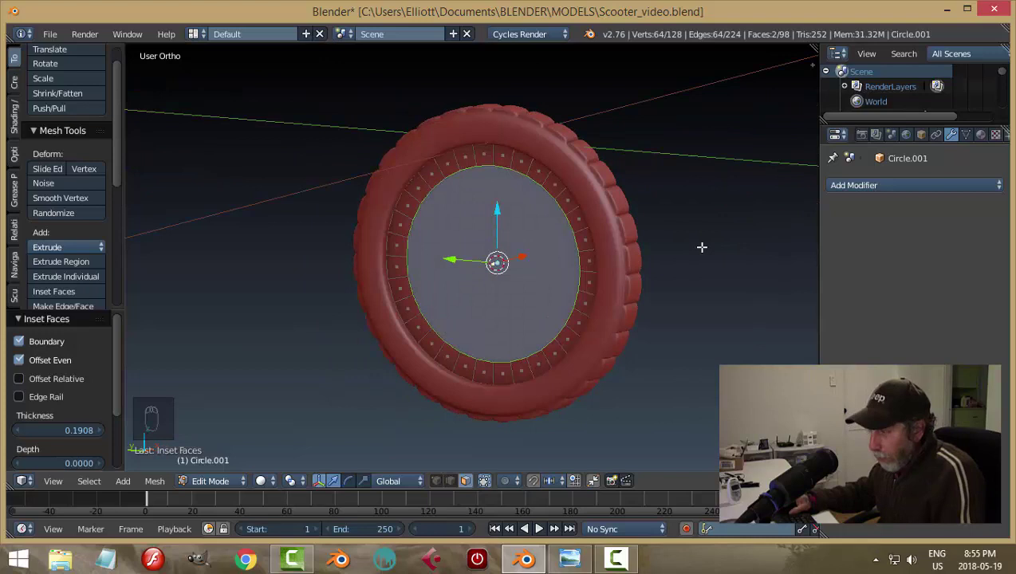
key("ctrl+e")
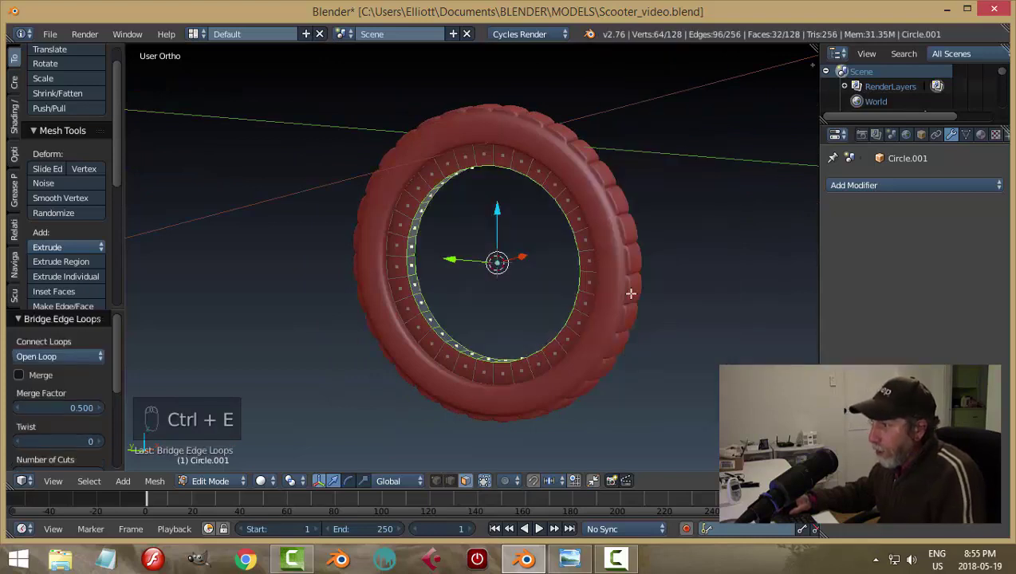
key("a")
key("Tab")
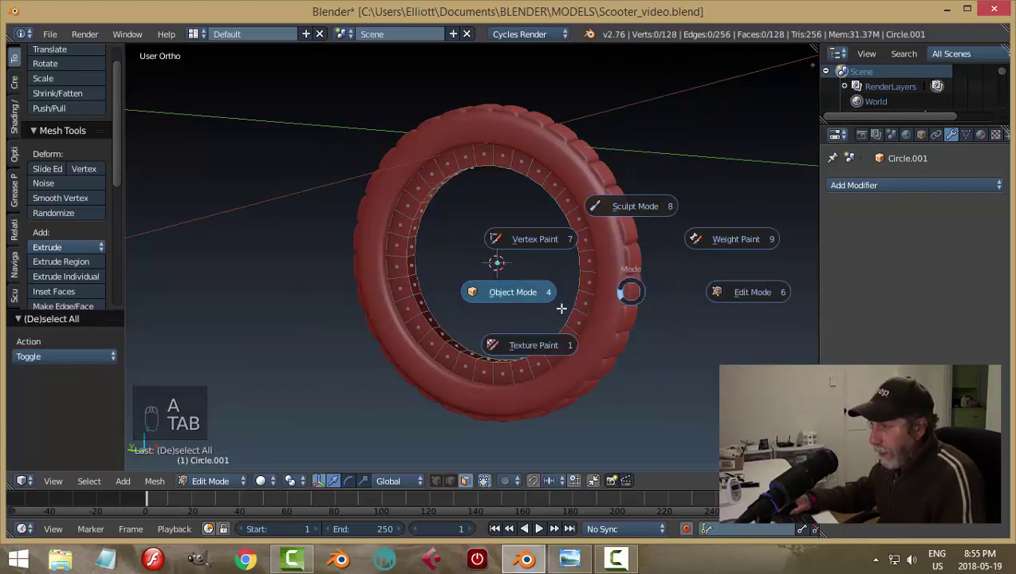
Step: Deselect the faces and return to Object Mode with nothing selected
key("a")
key("ctrl+n")
key("a")
key("Tab")
key("a")
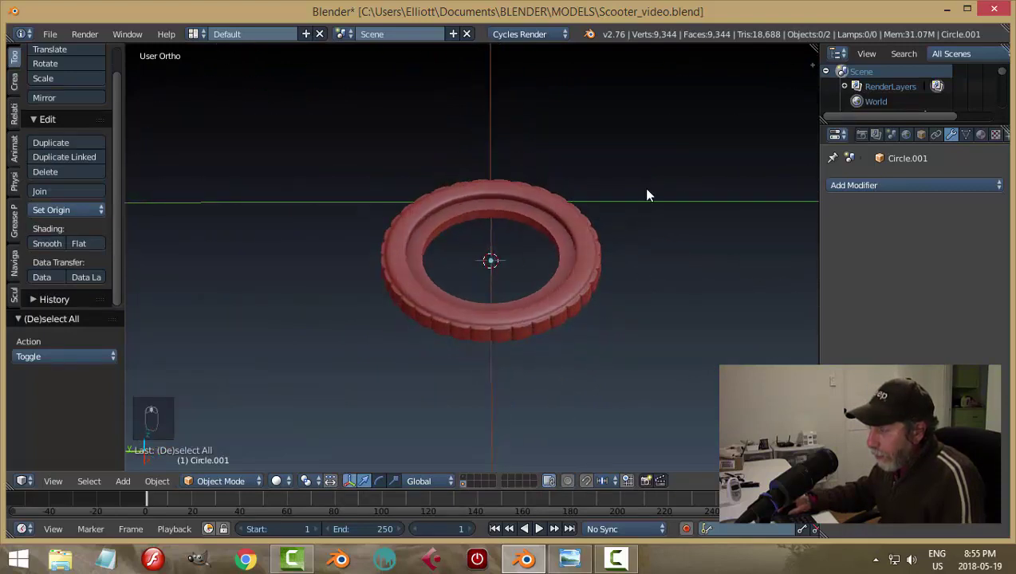
Step: Orbit to view the tyre's inner rim and deselect everything
left_click_drag(550, 210, 703, 364)
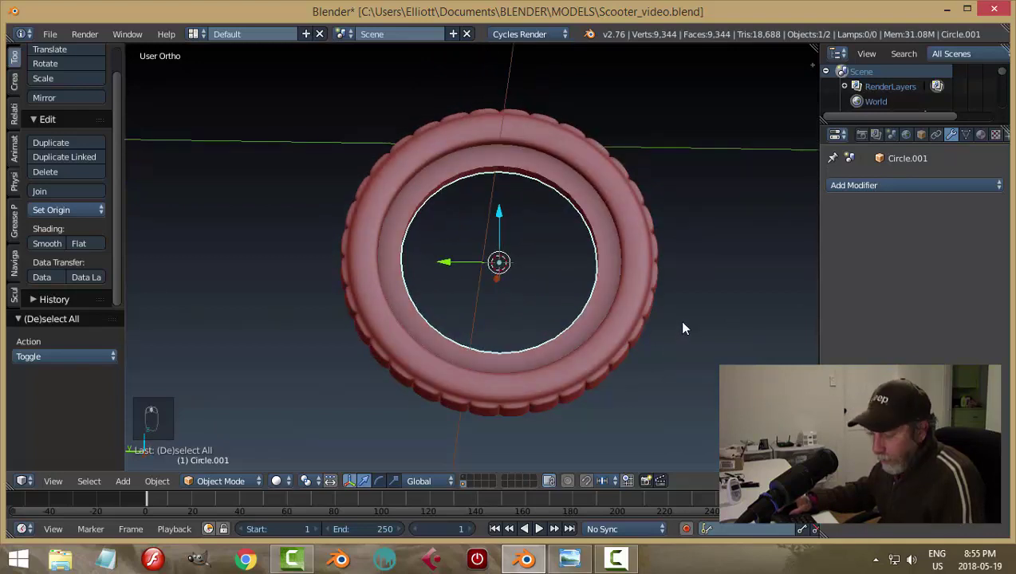
key("a")
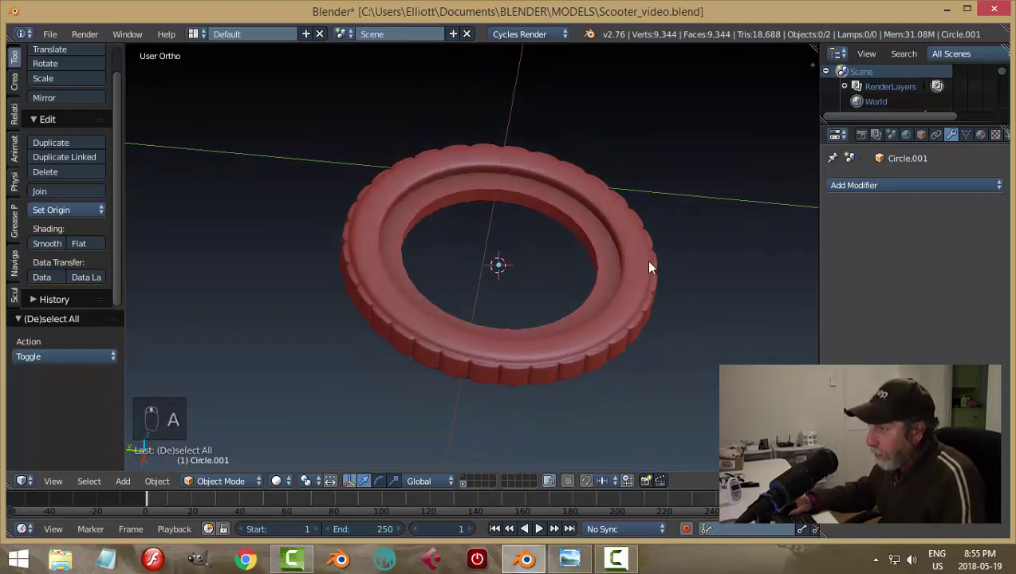
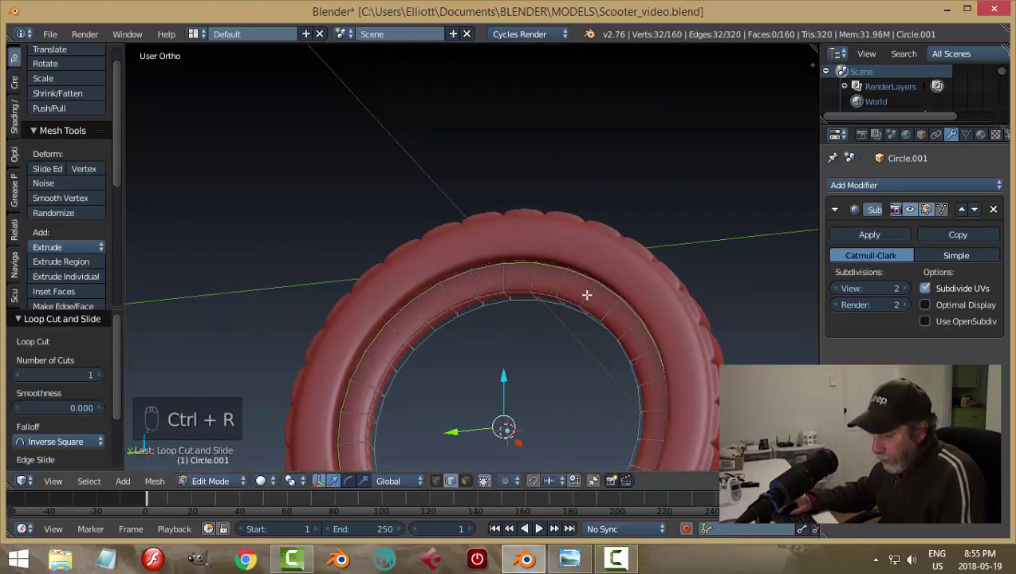
Step: Add loop cuts slid toward the inner rim to keep its subdivided edges crisp, then return to Object Mode
key("ctrl+r")
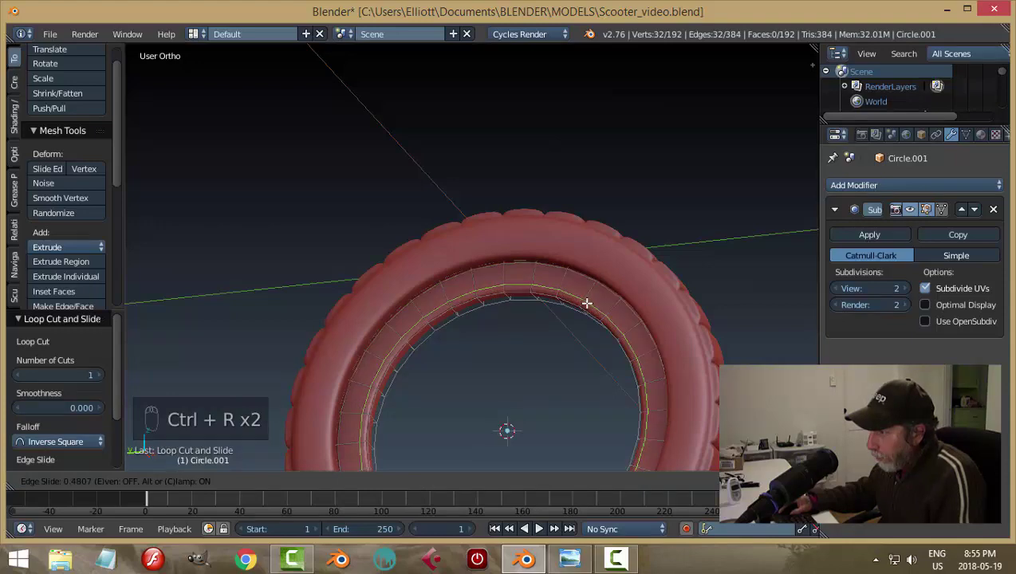
key("a")
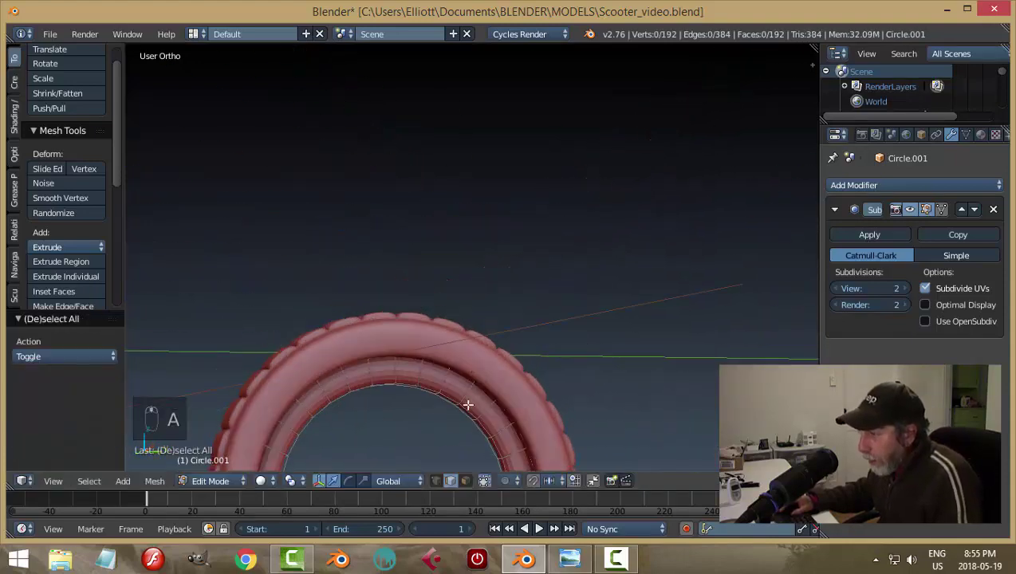
key("ctrl+r")
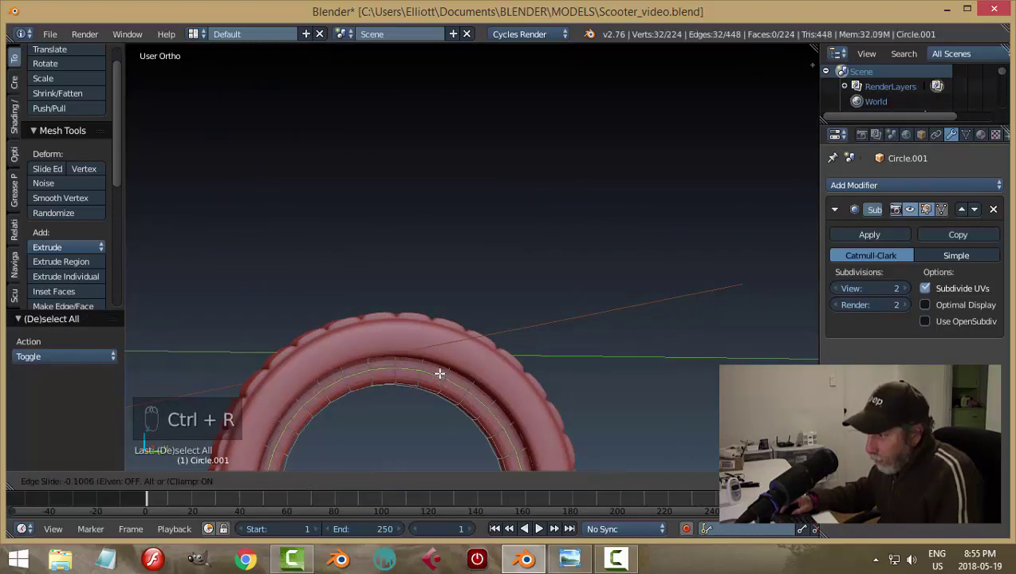
key("ctrl+r")
key("a")
key("Tab")
key("a")
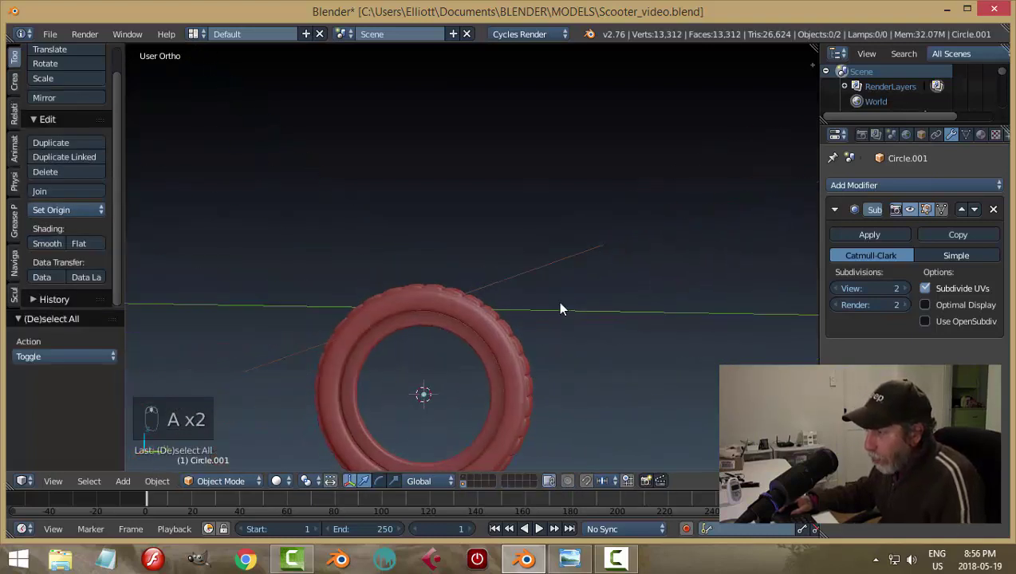
Step: Scale the tyre wider along its axis and save the scooter file before and after
key("ctrl+s")
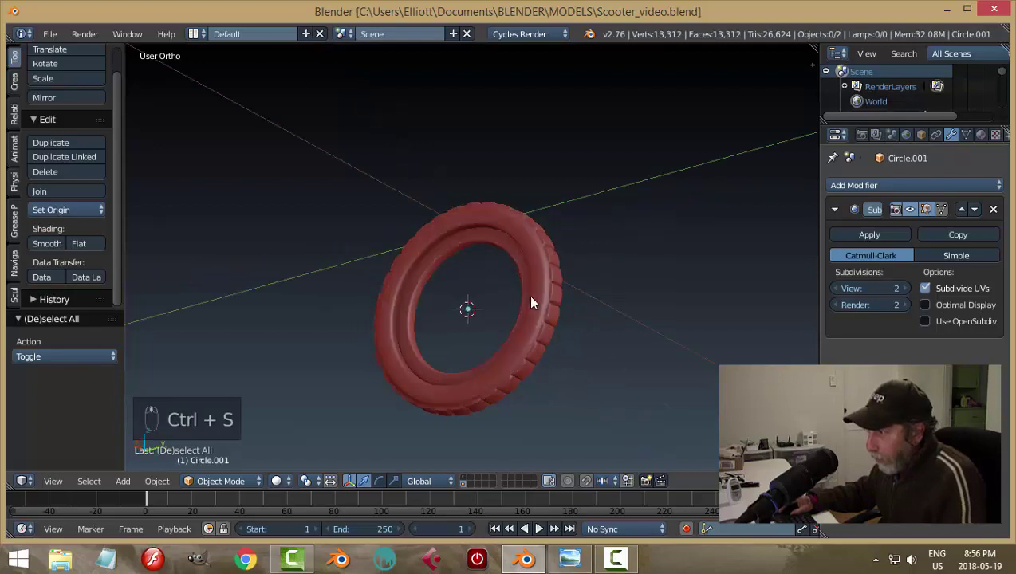
left_click_drag(530, 292, 559, 365)
key("s")
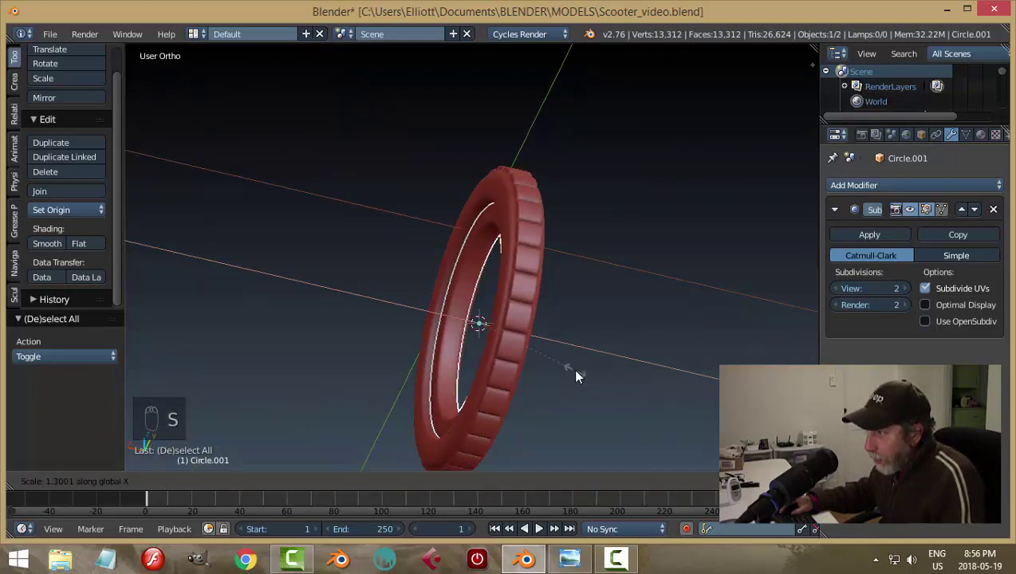
key("a")
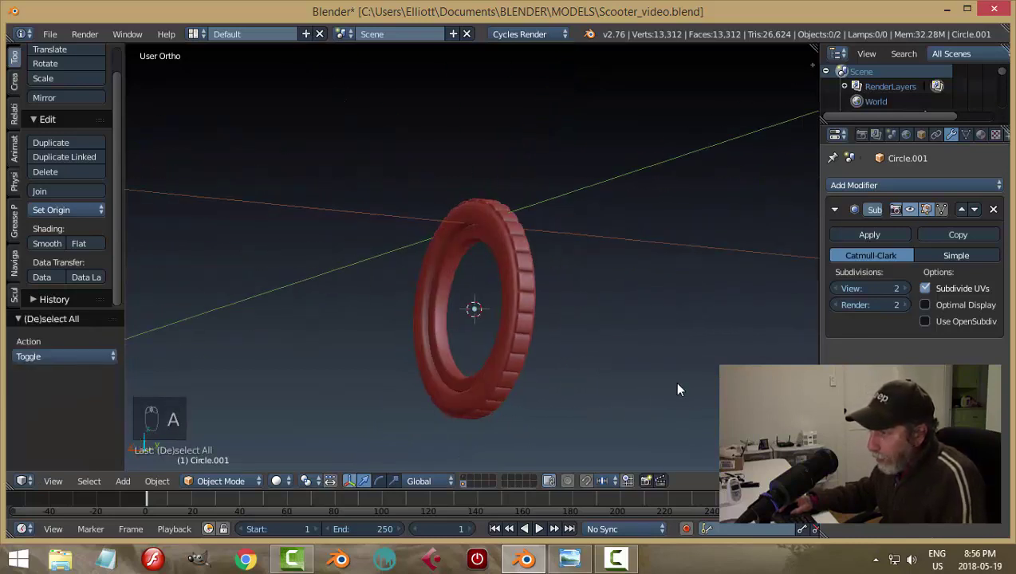
key("ctrl+s")
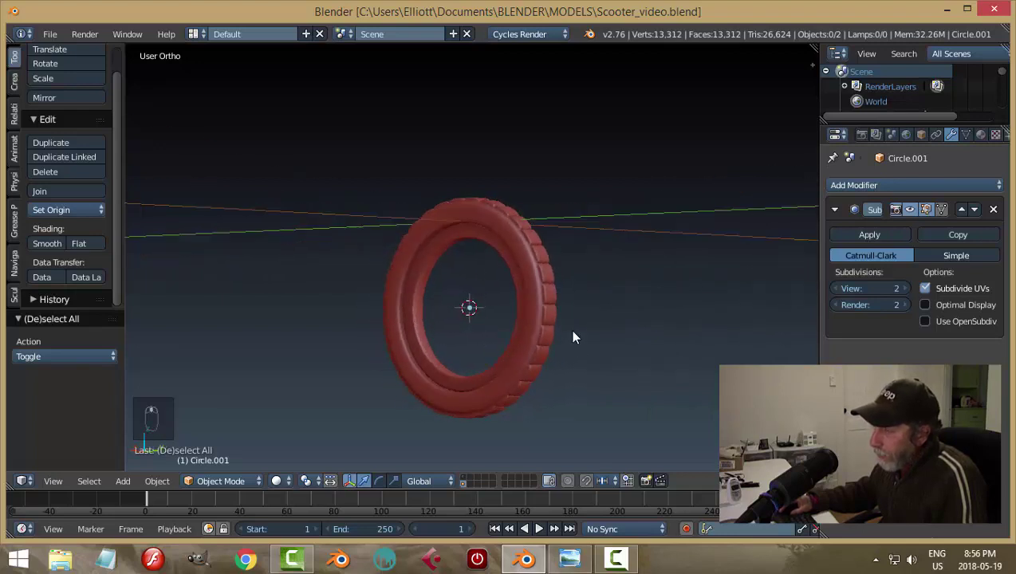
left_click_drag(589, 328, 586, 387)
Step: Add a circle mesh, rotate it upright to face the tyre and shrink it to hub size
key("shift+a")
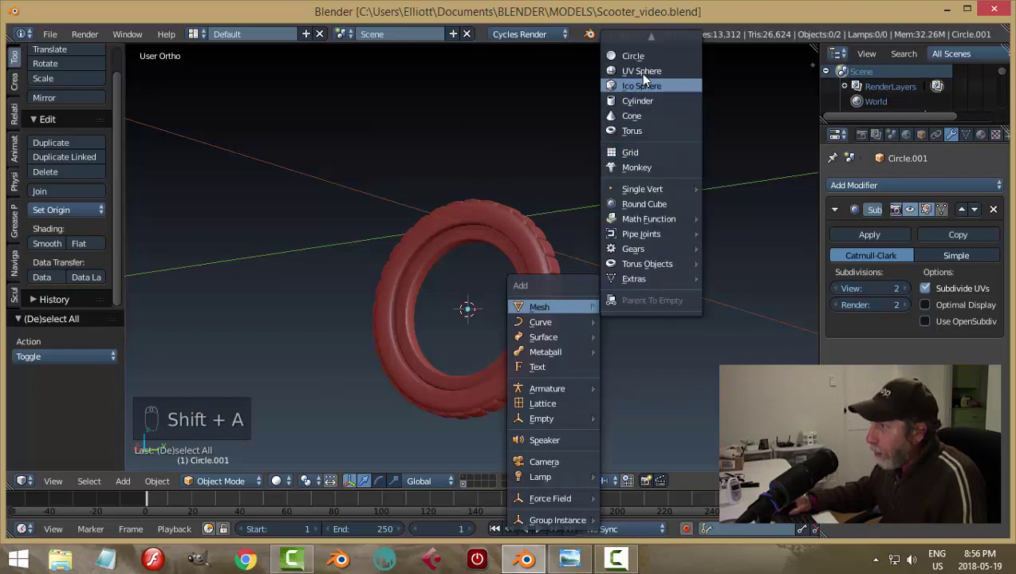
key("r")
key("s")
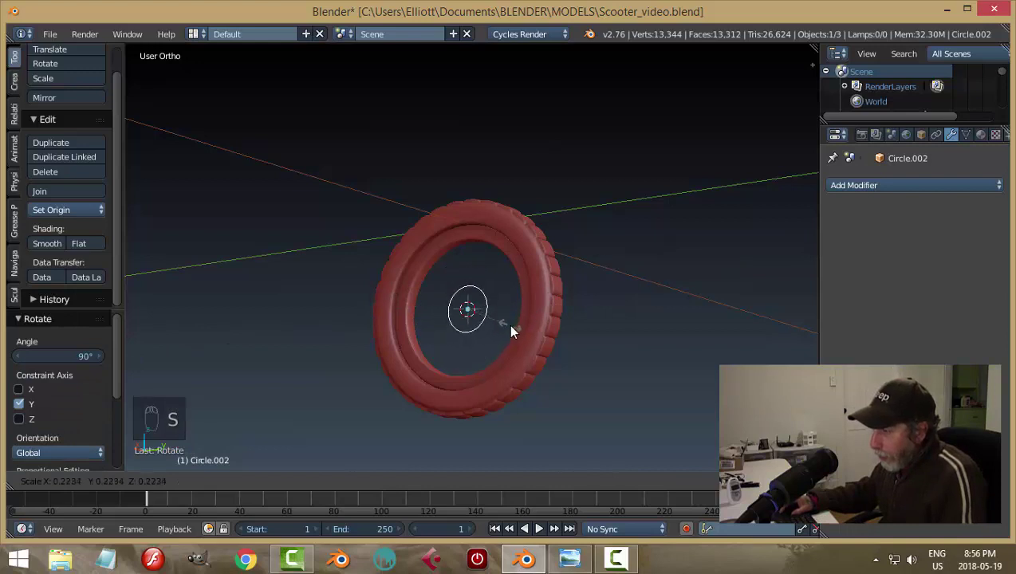
left_click_drag(520, 367, 523, 394)
Step: Fill the circle with a face and extrude it into a short axle hub, back in Object Mode
key("Tab")
key("f")
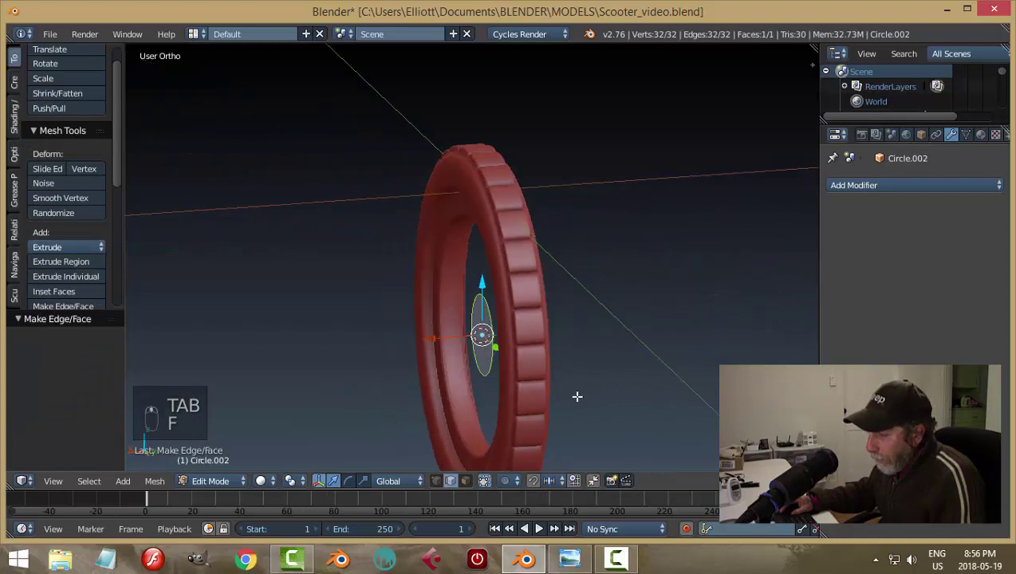
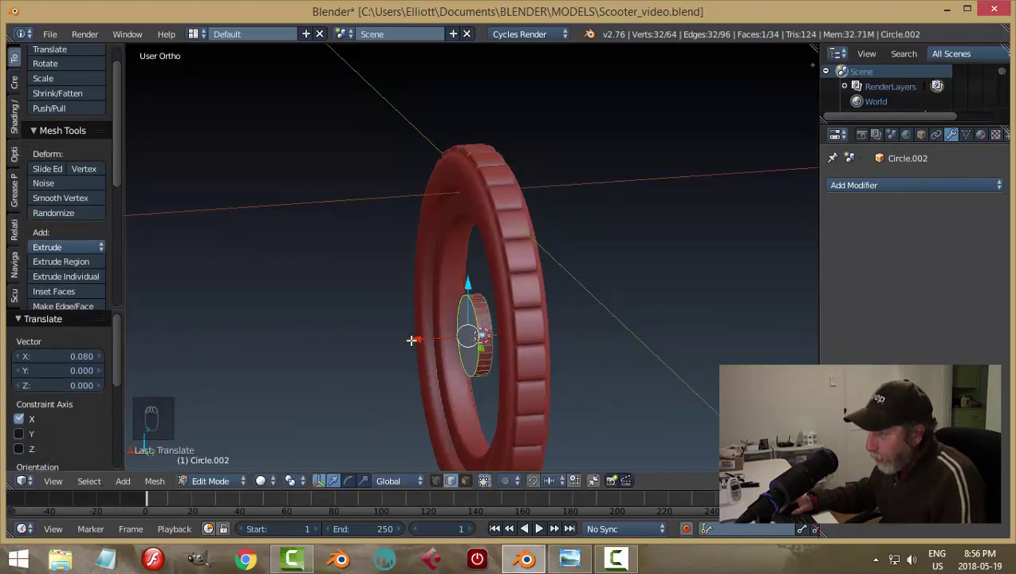
key("a")
key("Tab")
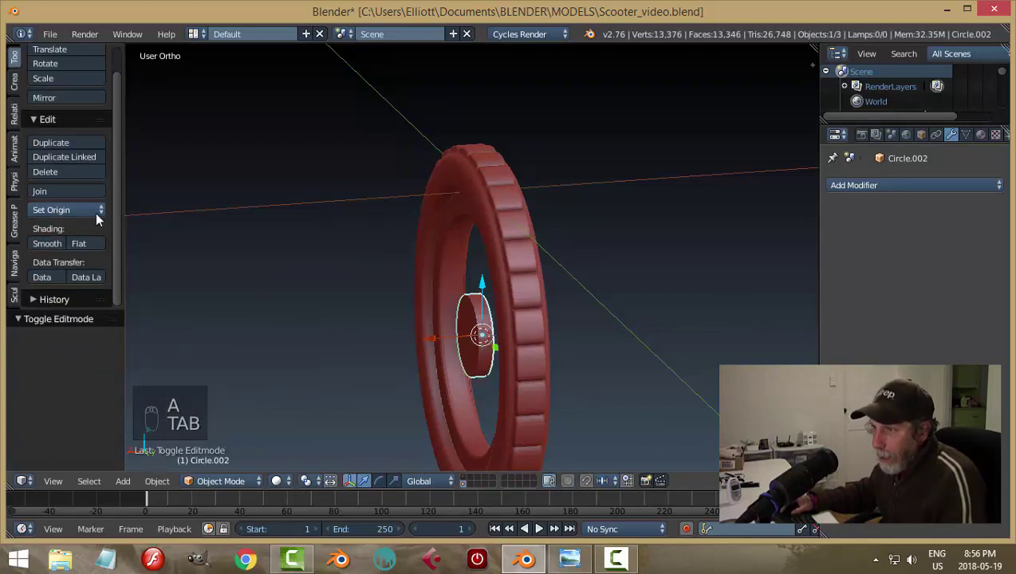
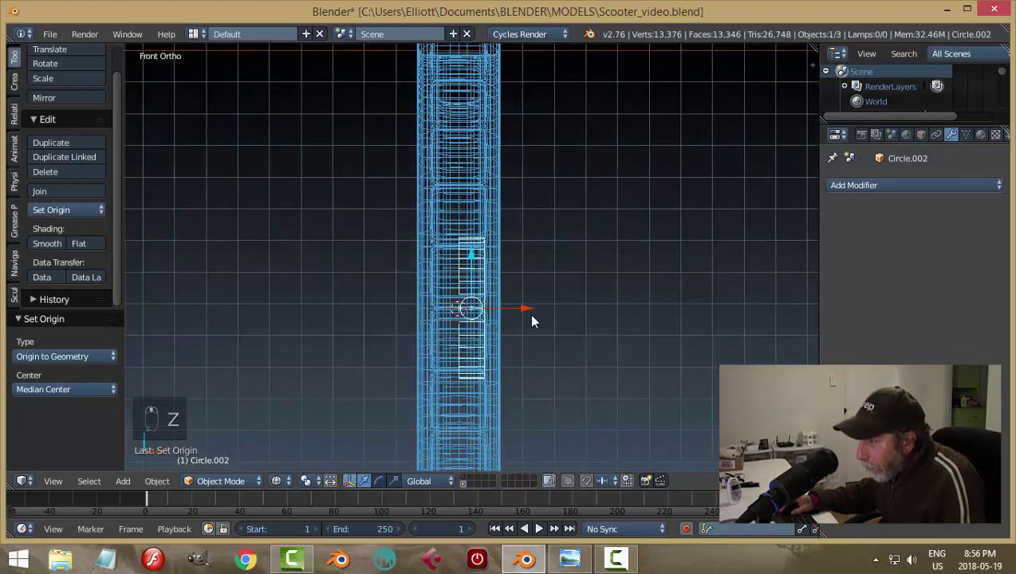
Step: Slide the hub along one locked axis to the middle of the tyre's thickness
middle_click(529, 308)
left_click_drag(523, 311, 520, 315)
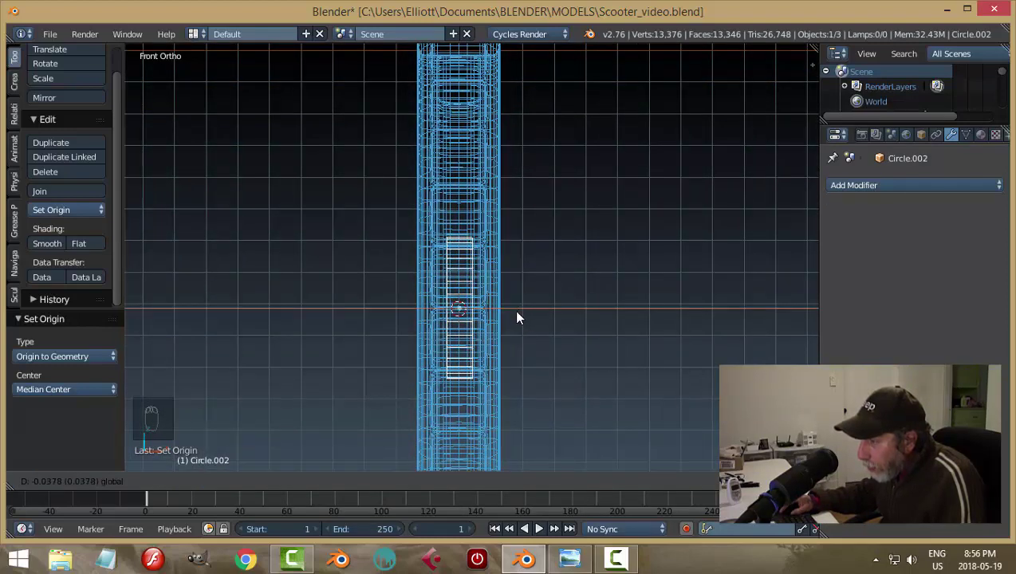
Step: In solid shading apply the hub's rotation and scale, then bevel its rim edges with 3 segments
key("a")
key("z")
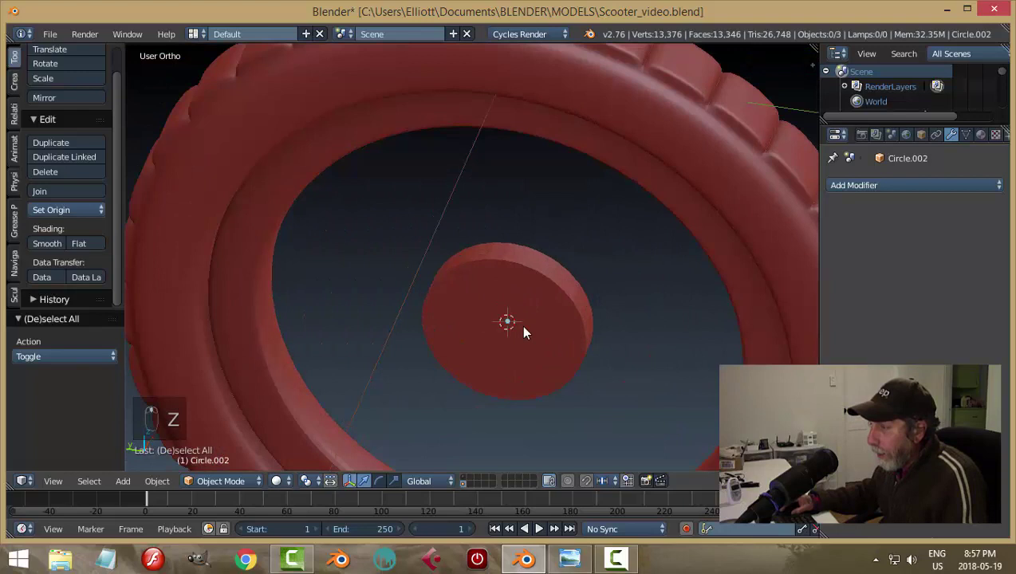
key("ctrl+s")
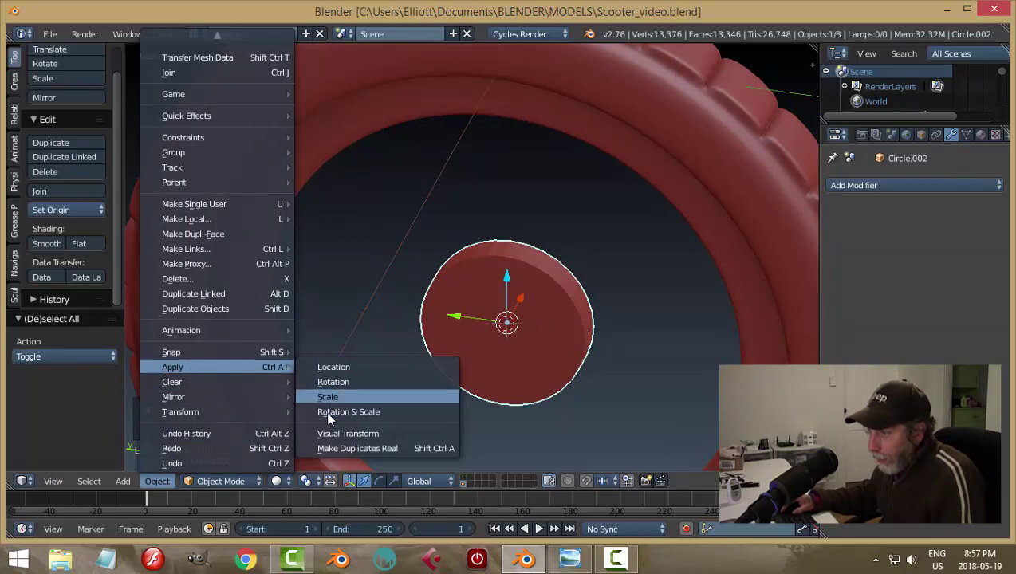
key("Tab")
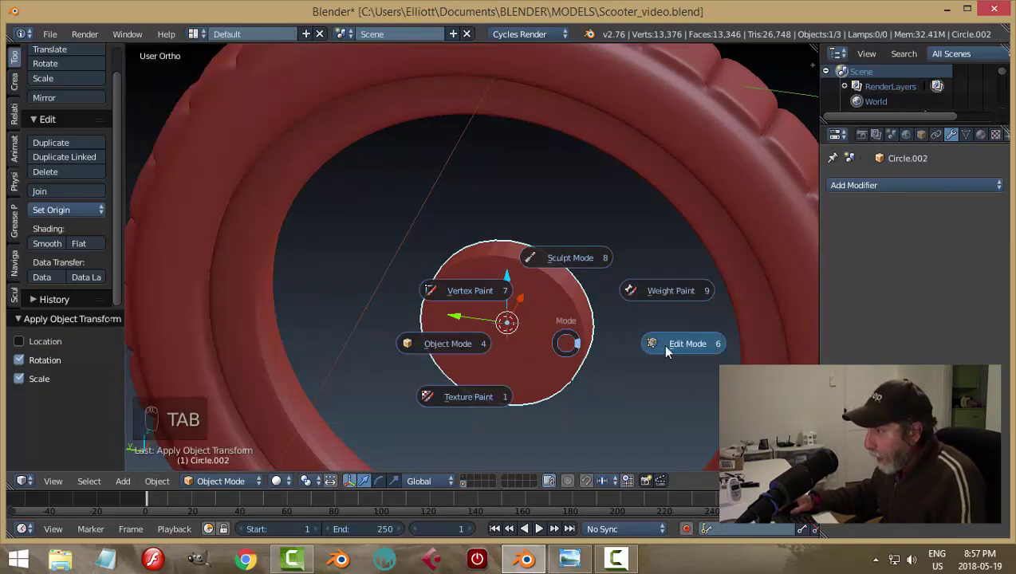
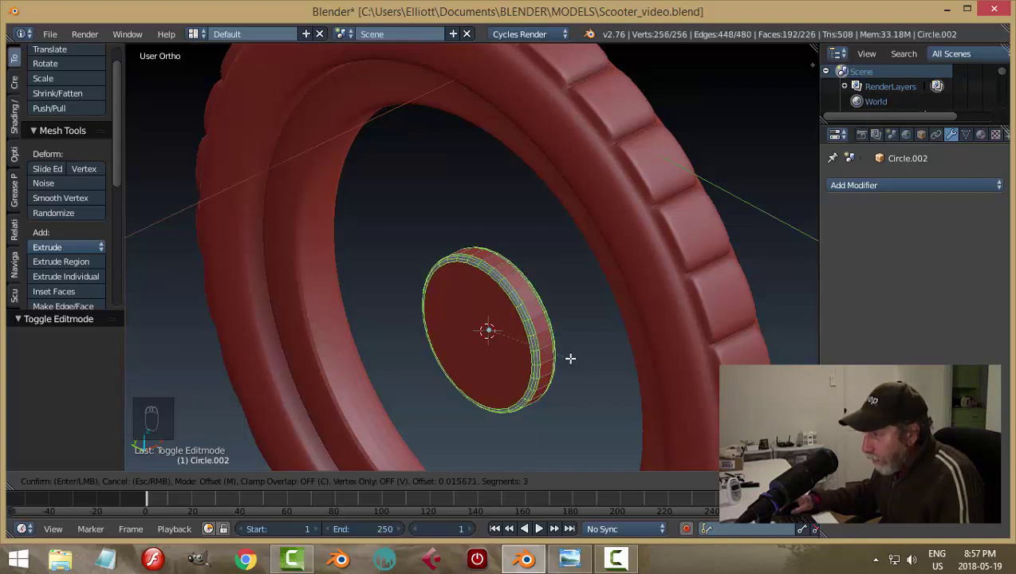
key("a")
key("Tab")
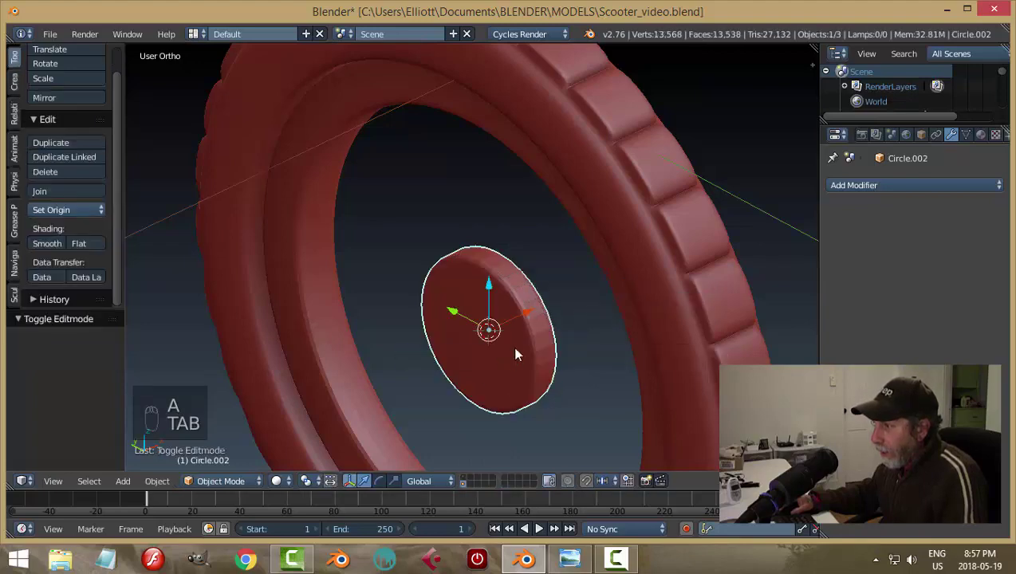
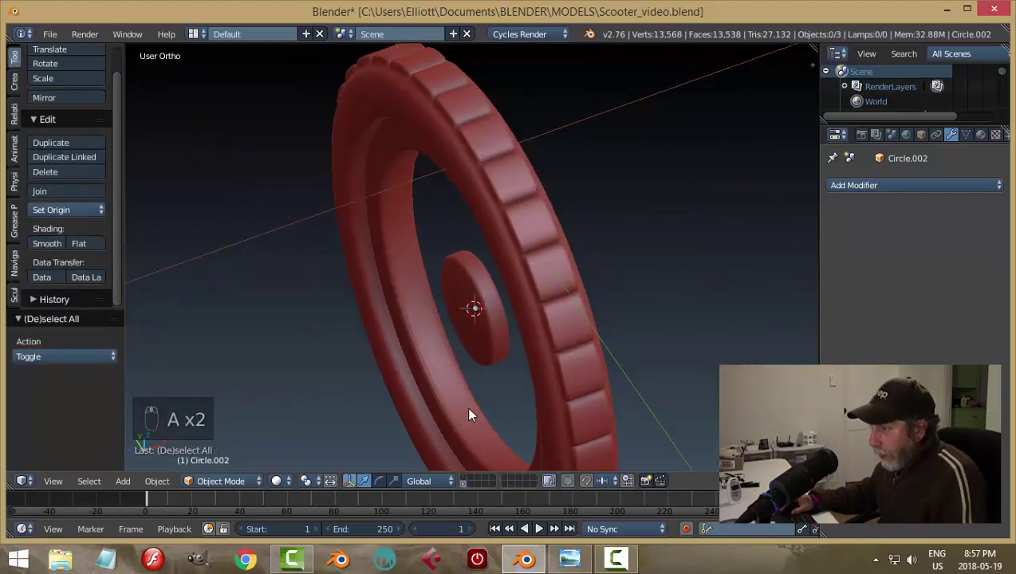
Step: Remove the hub's edge split and scale its rim faces outward to round the hub
left_click_drag(617, 348, 527, 371)
left_click_drag(514, 321, 791, 297)
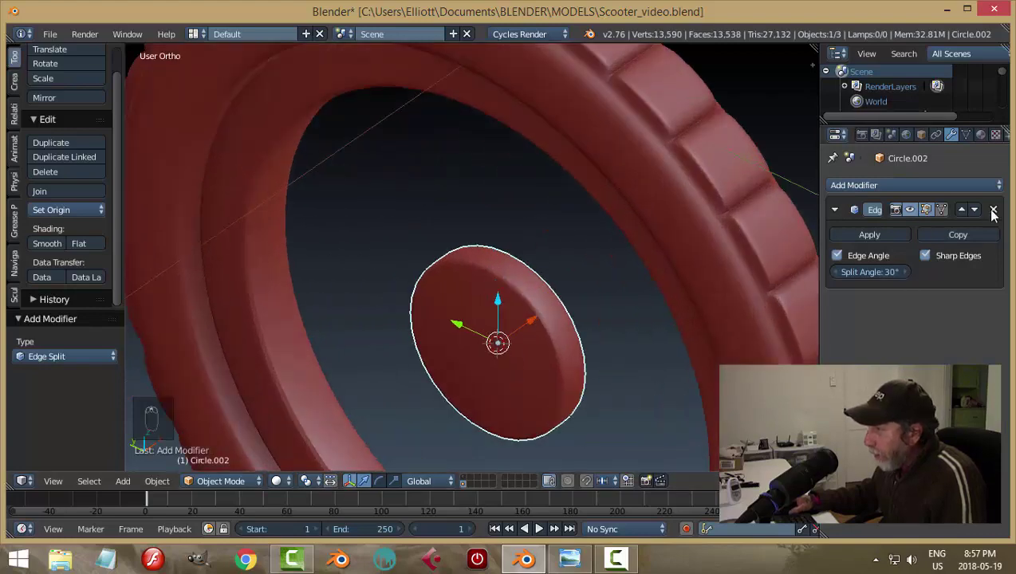
left_click(996, 214)
key("Tab")
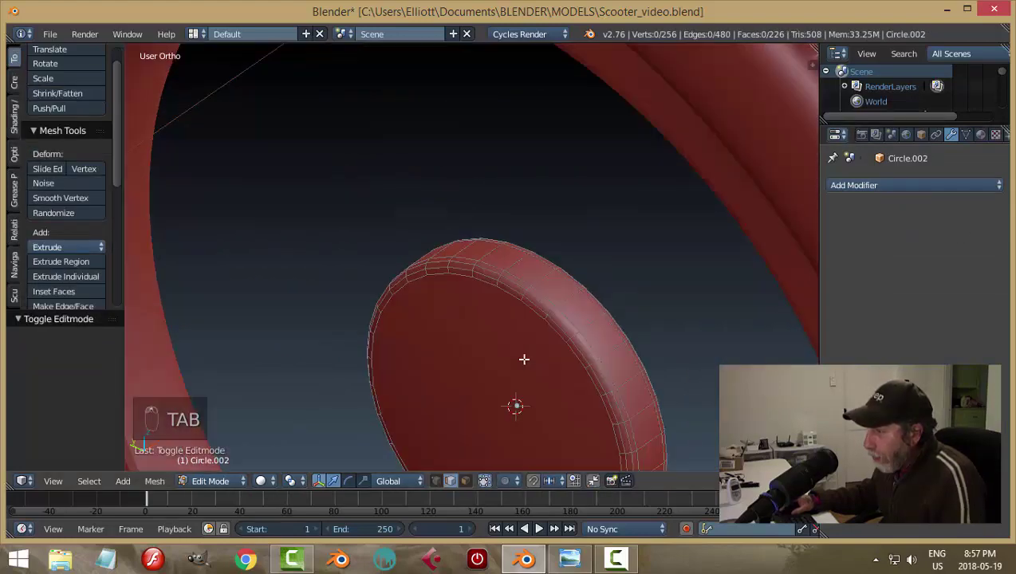
key("ctrl+Tab")
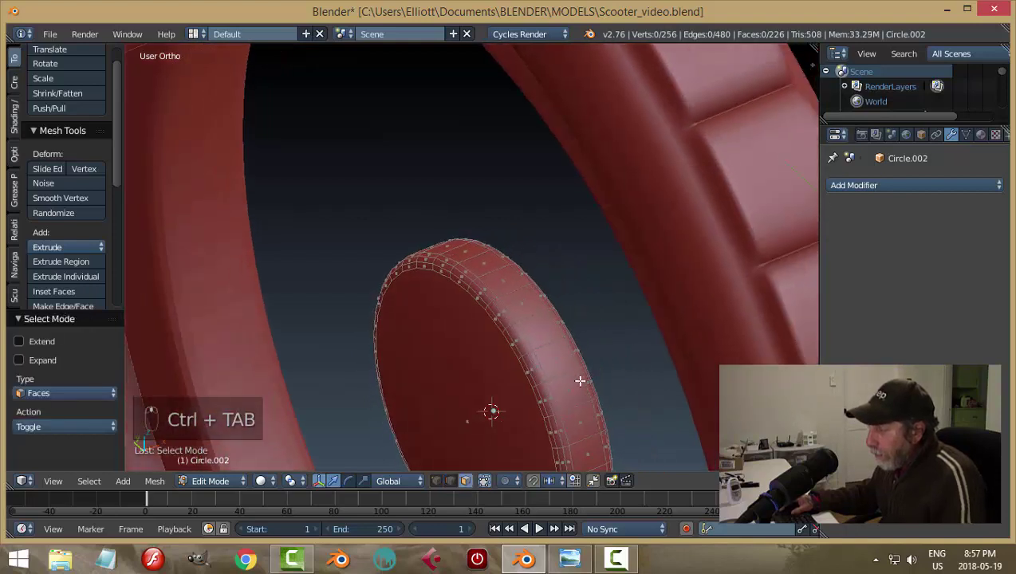
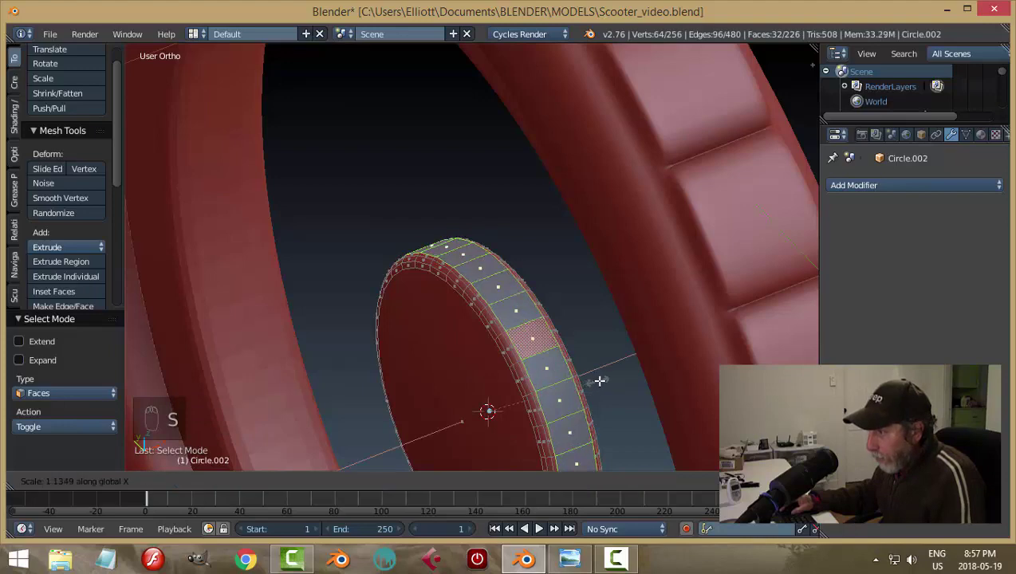
key("a")
key("Tab")
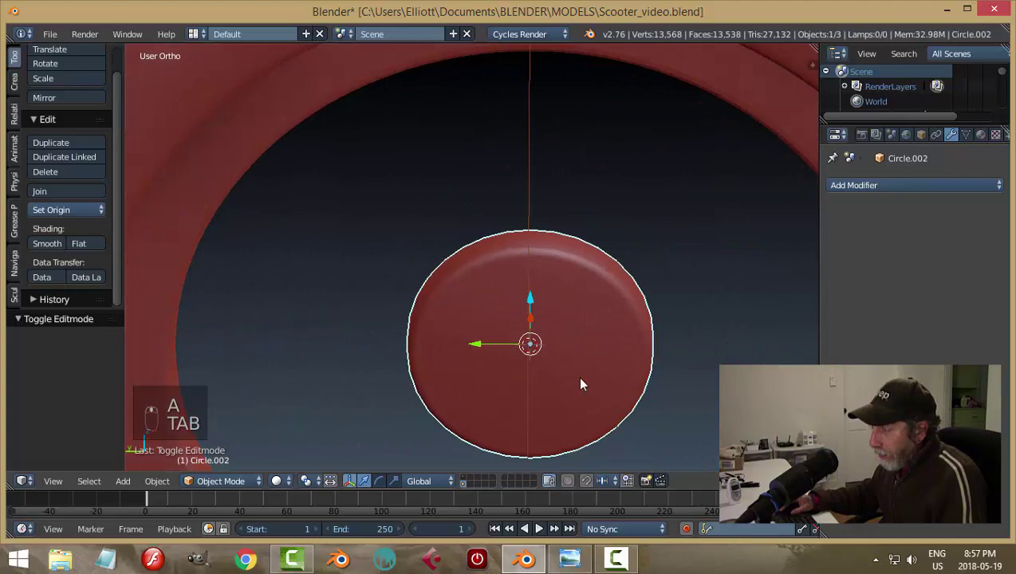
Step: Try an inset on the hub mesh, undo it, deselect everything and save
key("Tab")
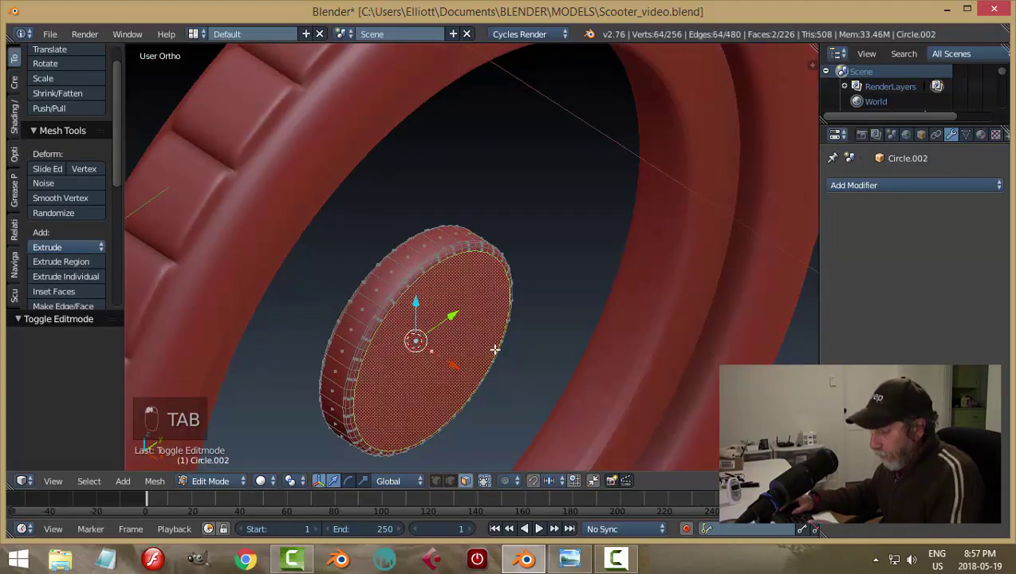
key("i")
key("a")
key("Tab")
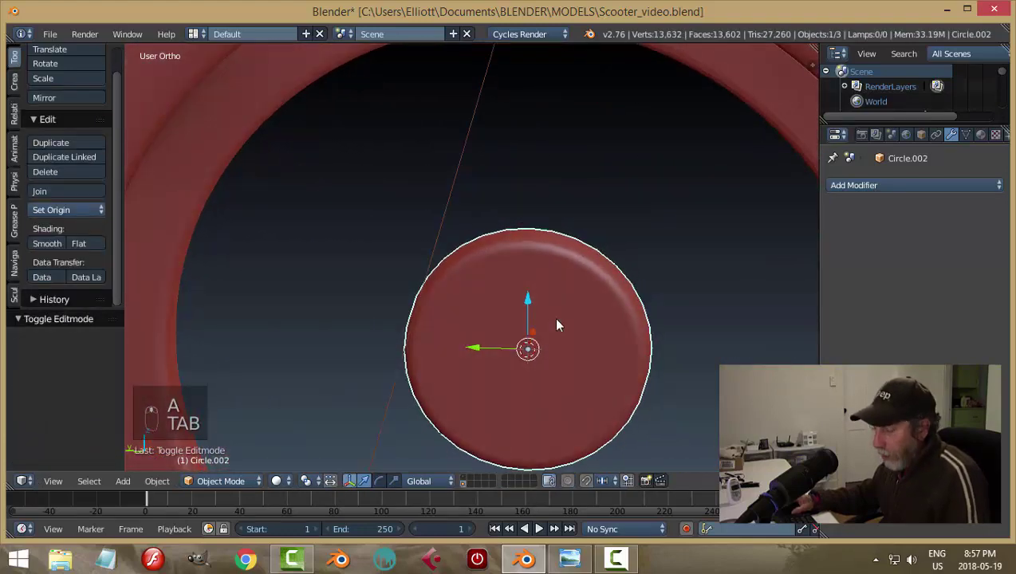
key("ctrl+z")
key("a")
key("ctrl+s")
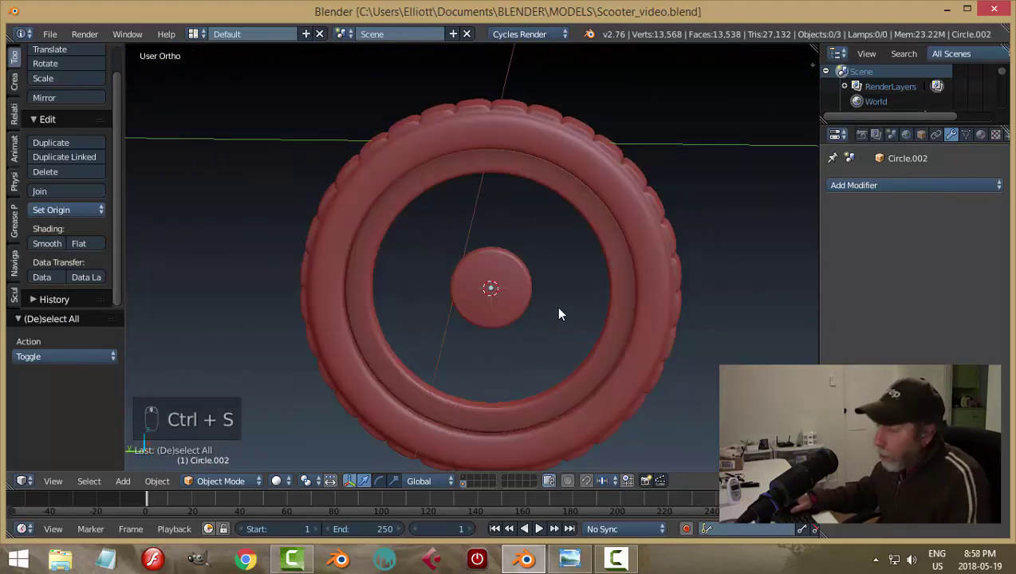
Step: Snap the 3D cursor to the hub's centre with Cursor to Selected
left_click_drag(483, 268, 542, 303)
key("shift+s")
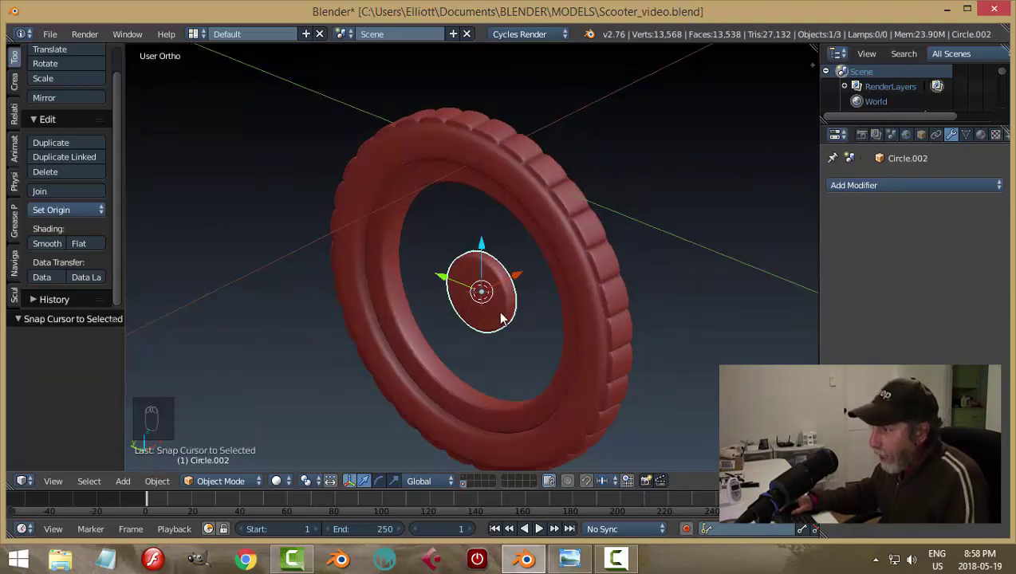
left_click_drag(484, 351, 549, 324)
Step: Add a cube at the hub centre and shrink it to a small block
key("shift+a")
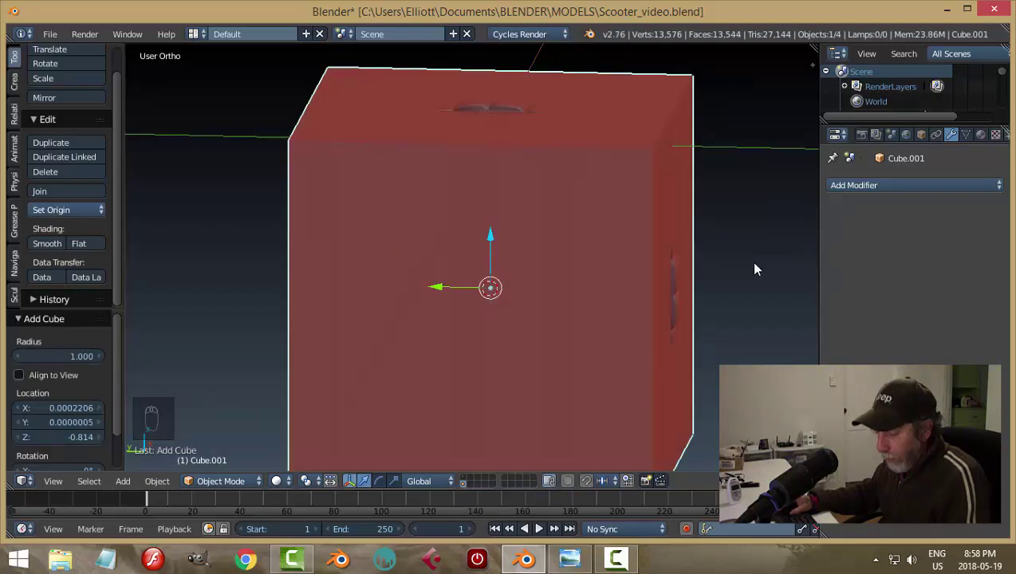
key("s")
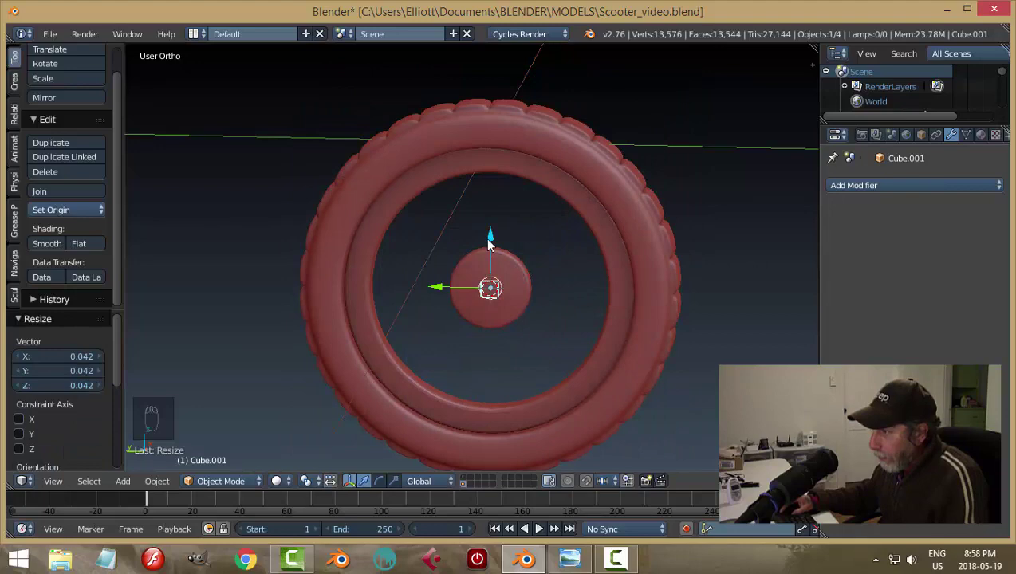
left_click_drag(498, 220, 510, 252)
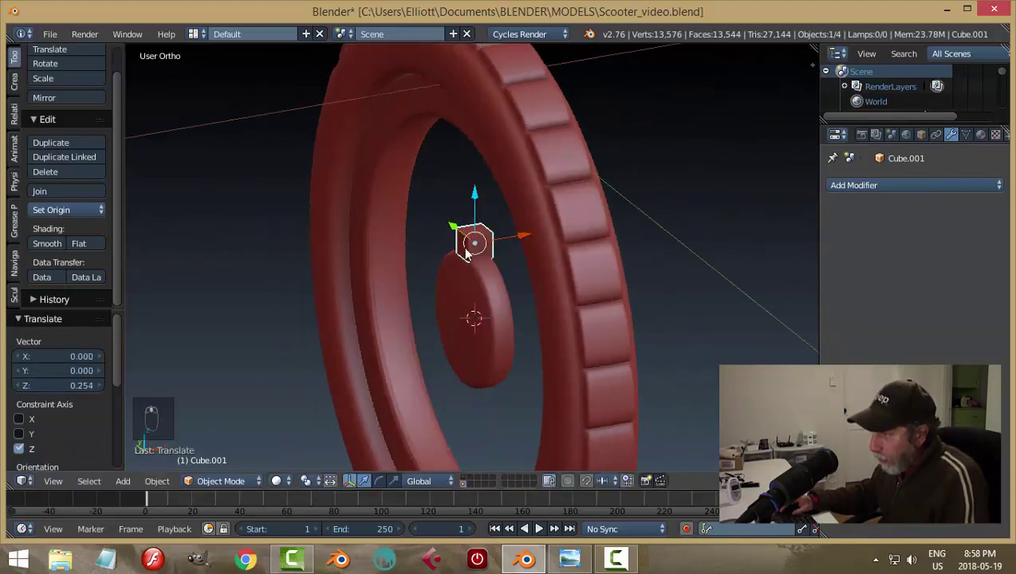
Step: Narrow the block along single axes into a thin spoke base and enter Edit Mode
key("s")
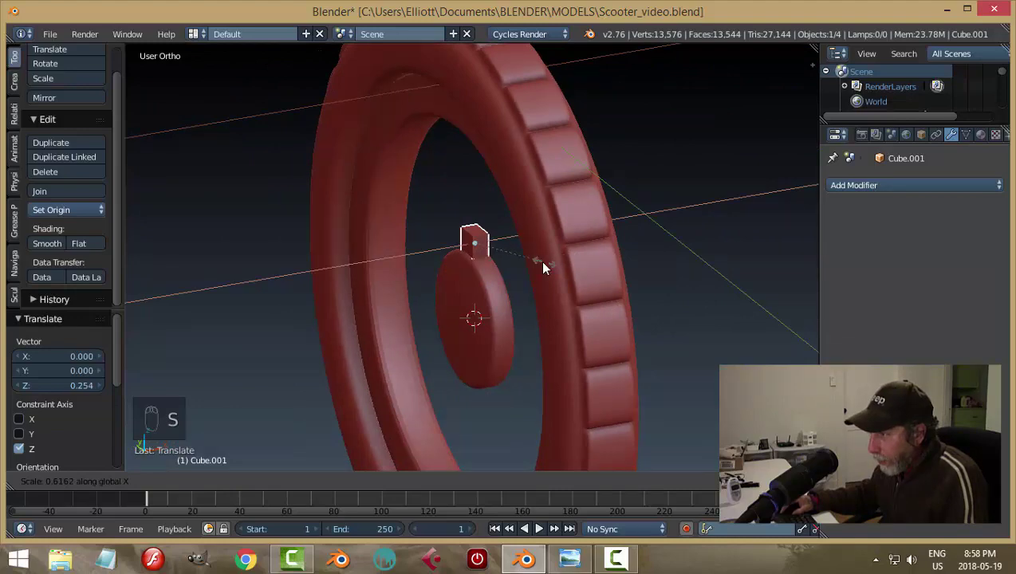
middle_click(513, 282)
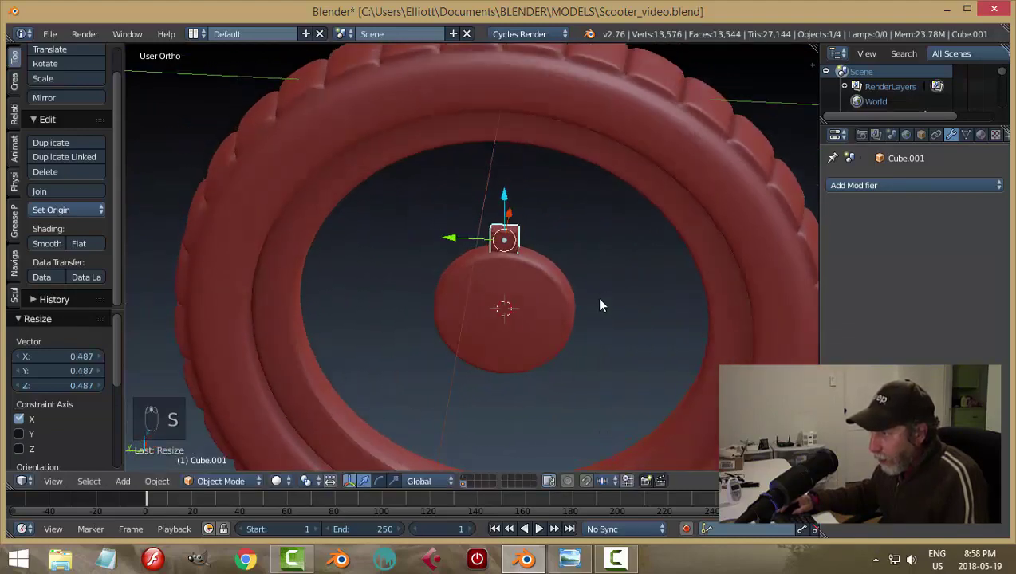
key("s")
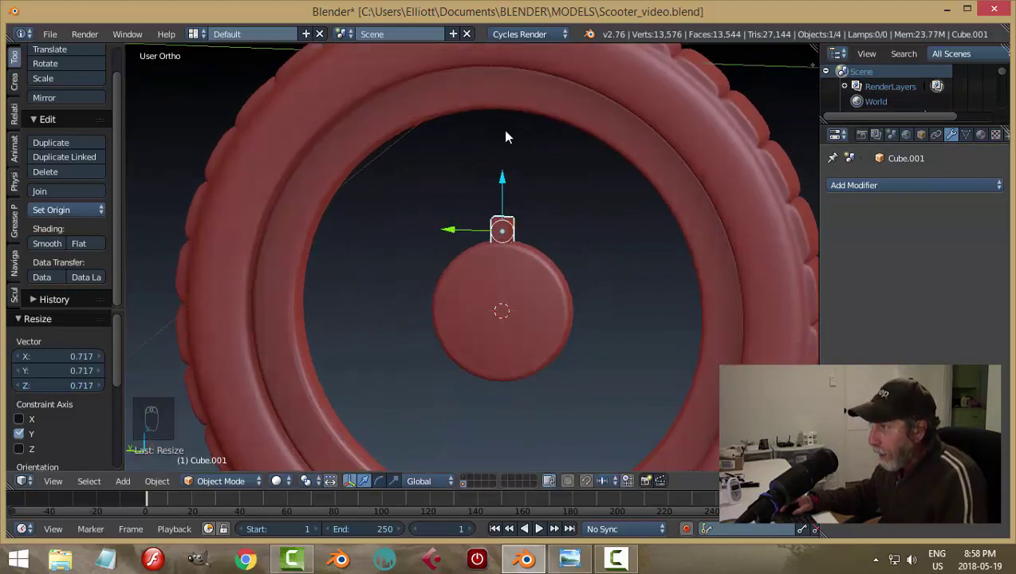
key("Tab")
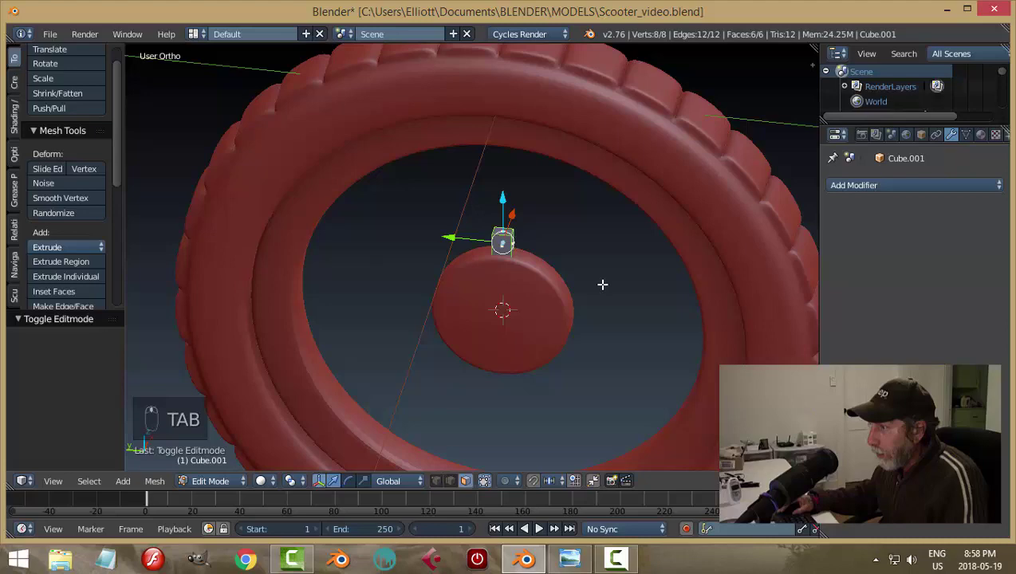
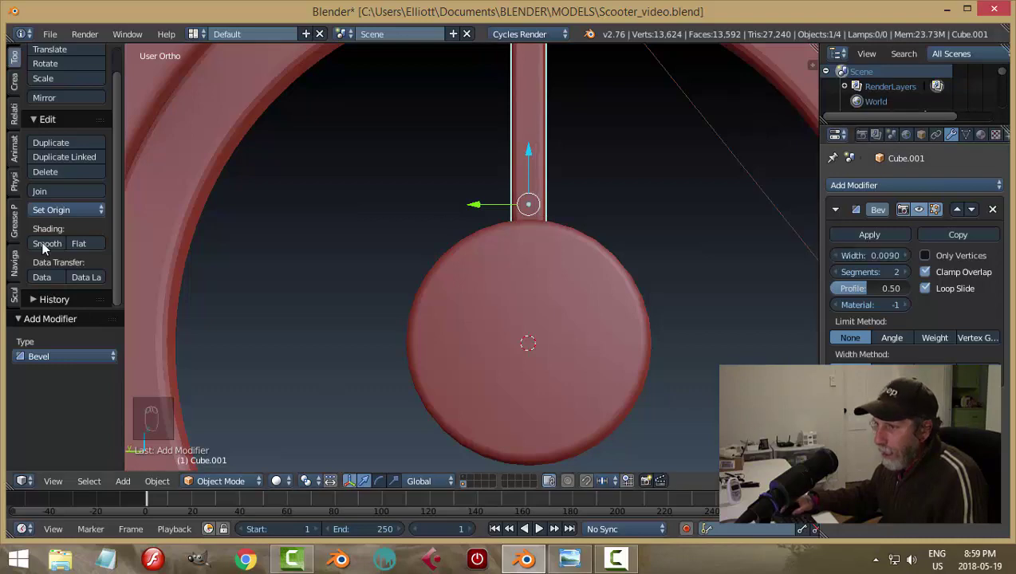
Step: Apply the spoke's Bevel modifier permanently and switch to a straight side view of the wheel
left_click_drag(59, 256, 528, 246)
key("a")
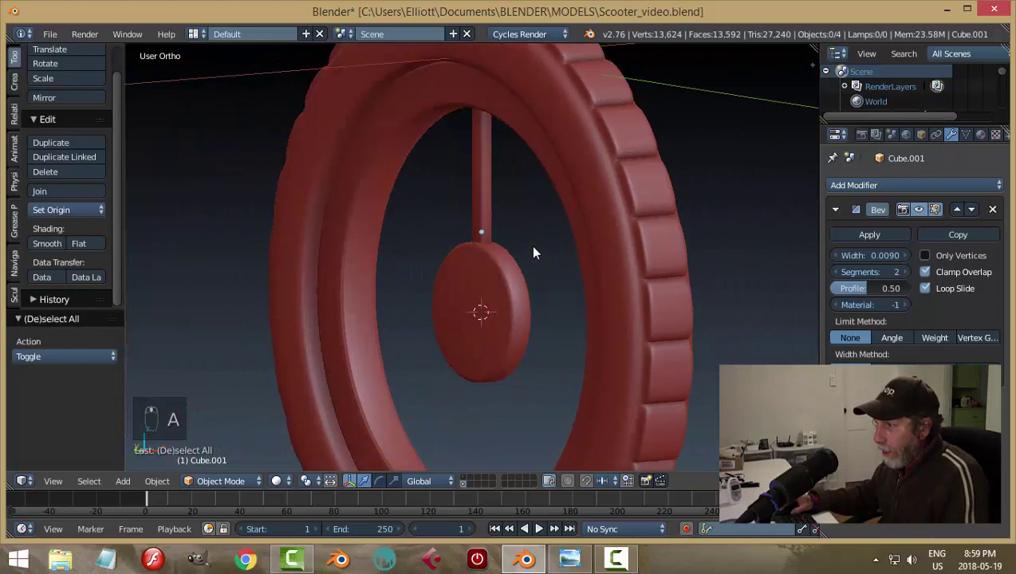
key("ctrl+s")
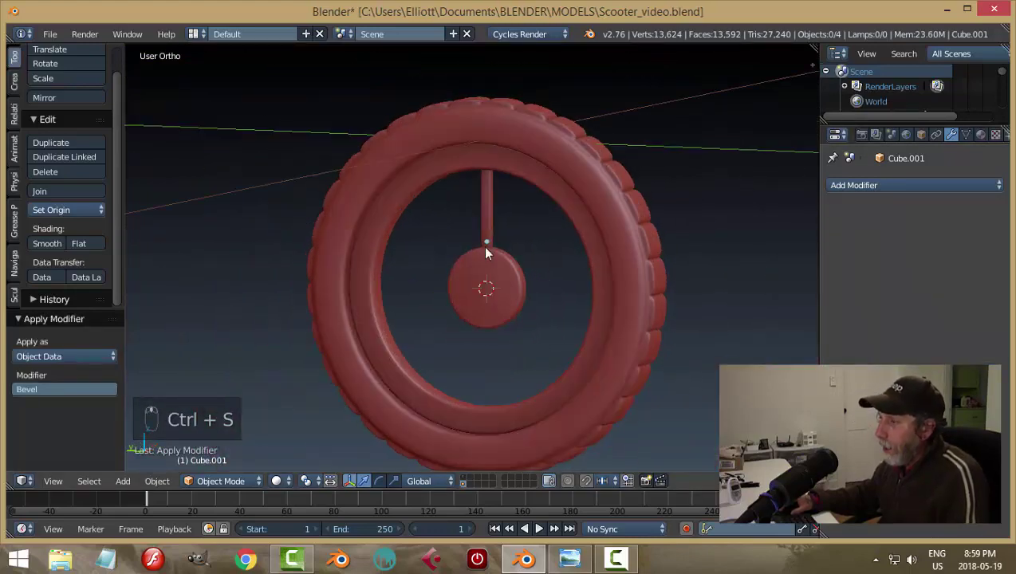
key("KP_1")
key("KP_3")
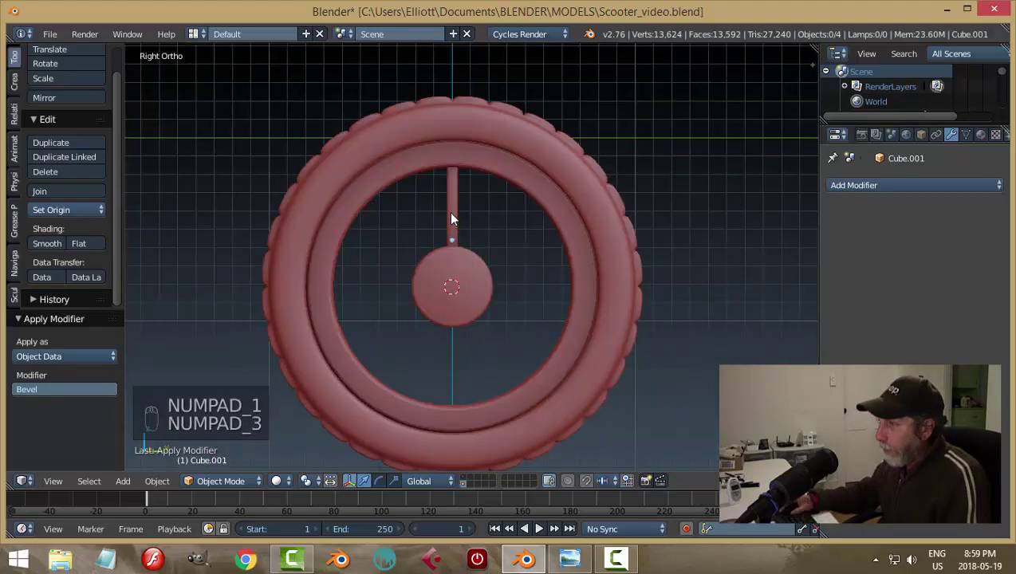
Step: Snap the 3D cursor to the hub's centre with Cursor to Selected, then reselect the spoke
left_click_drag(457, 214, 381, 254)
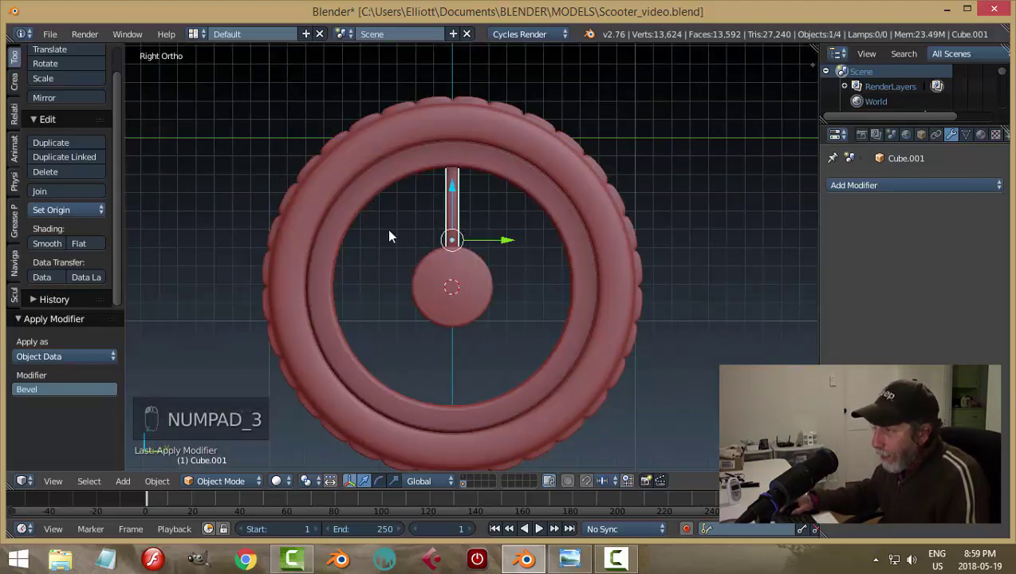
left_click_drag(489, 289, 452, 224)
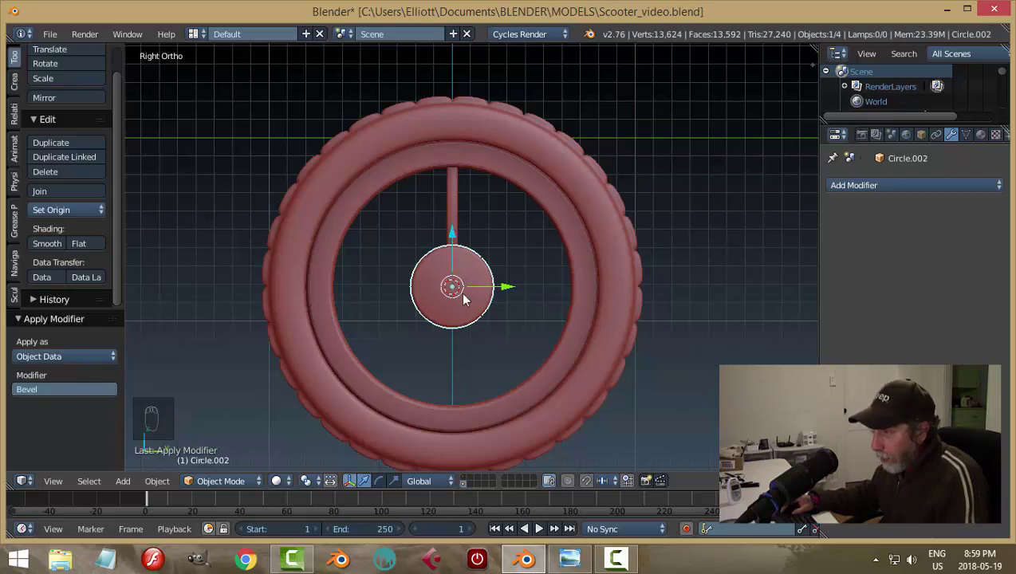
key("shift+s")
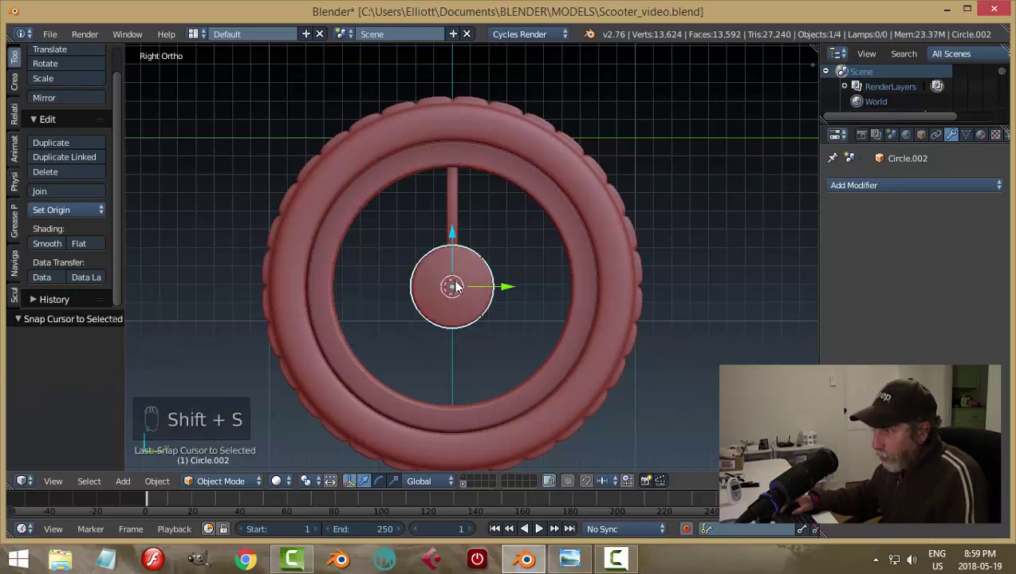
left_click_drag(457, 200, 442, 220)
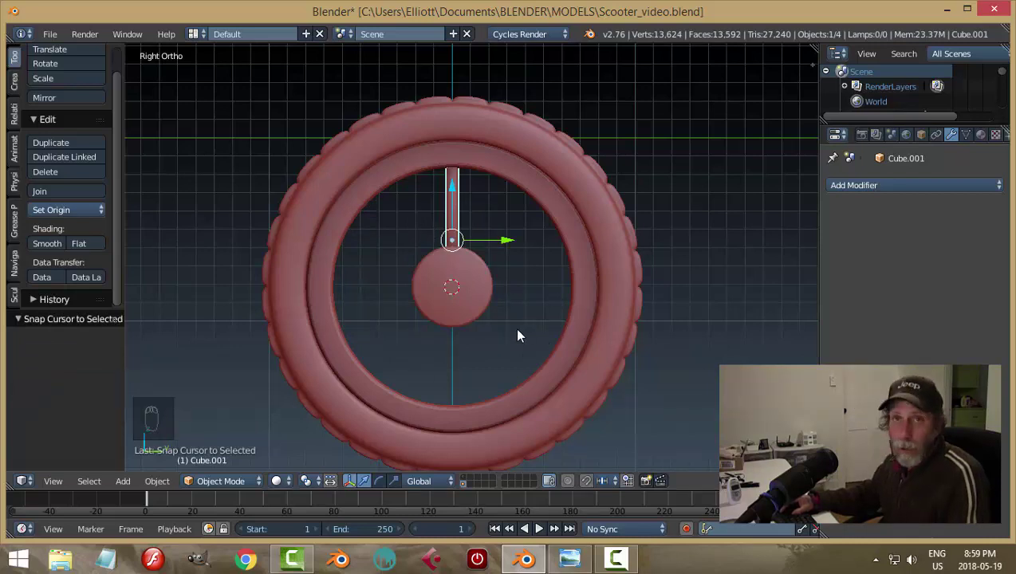
Step: Spin the selected spoke geometry into ten copies over 360° around the hub and remove doubles
key("Tab")
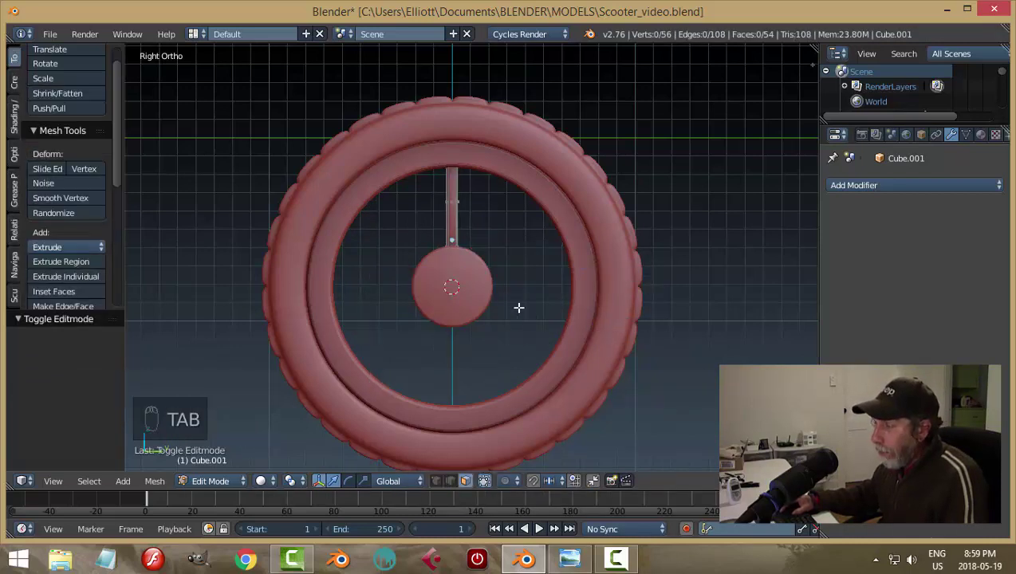
key("a")
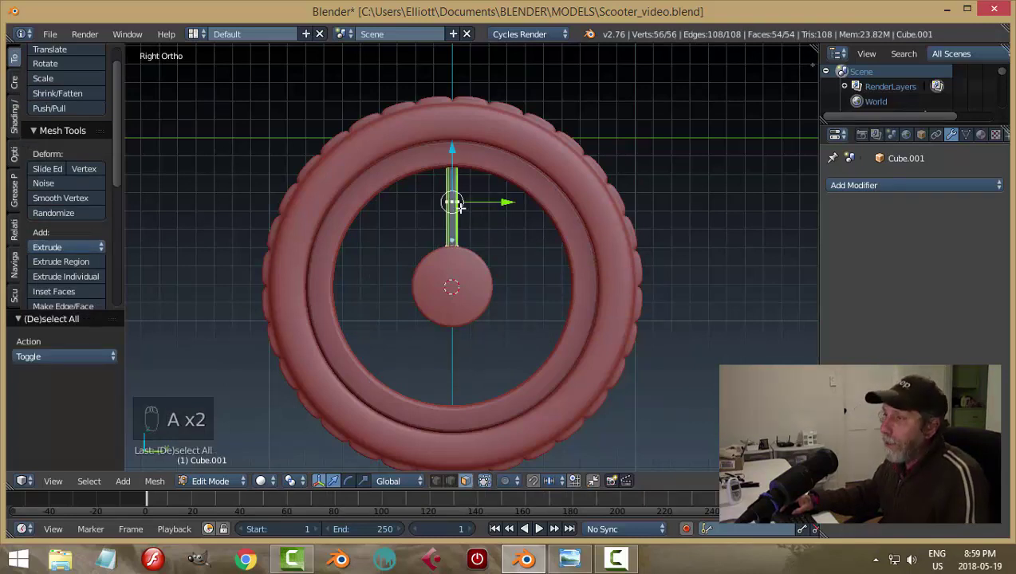
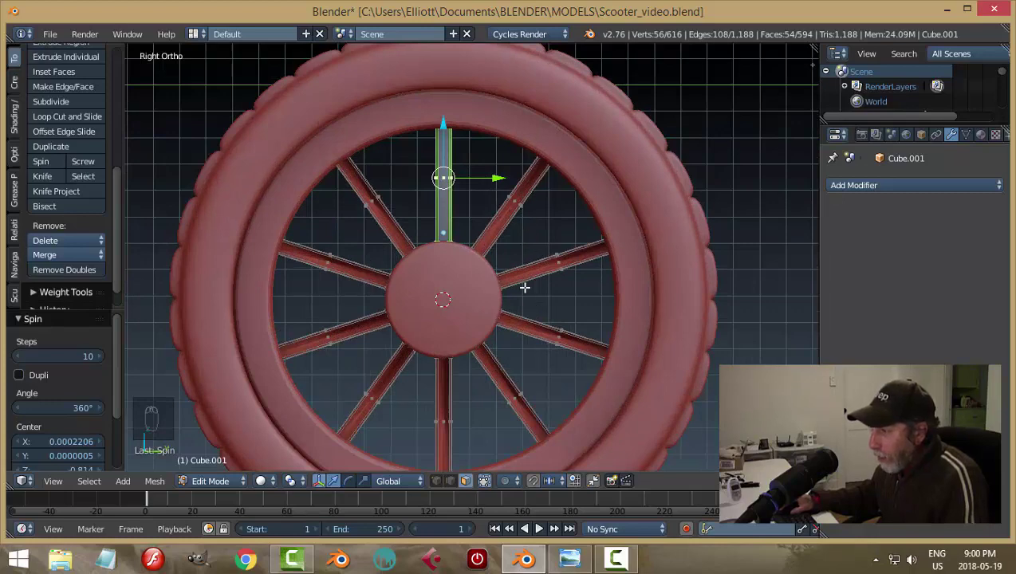
key("a")
key("a")
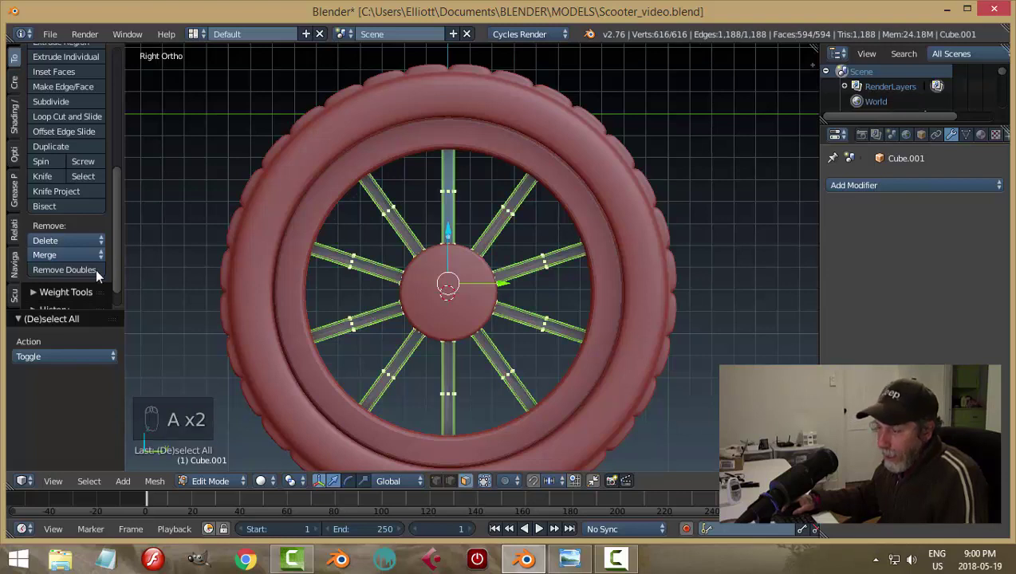
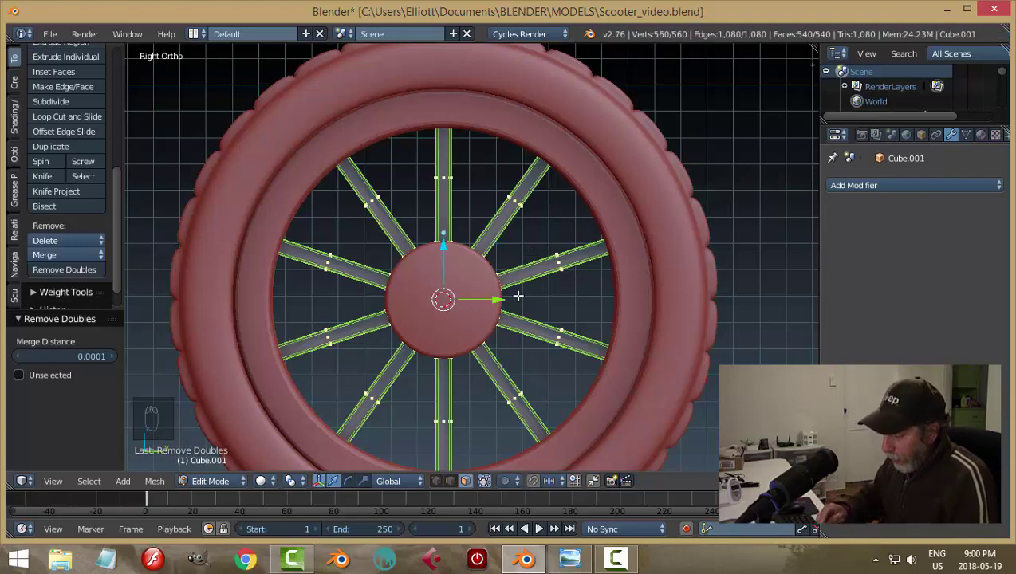
Step: Recalculate the spokes' normals outward and return to object mode with nothing selected
key("ctrl+n")
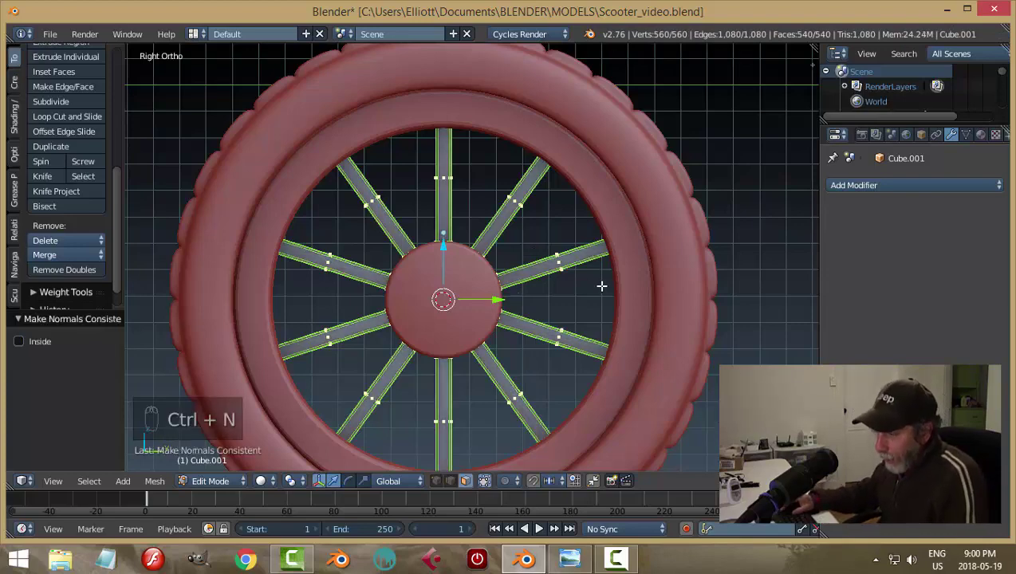
key("a")
key("Tab")
key("a")
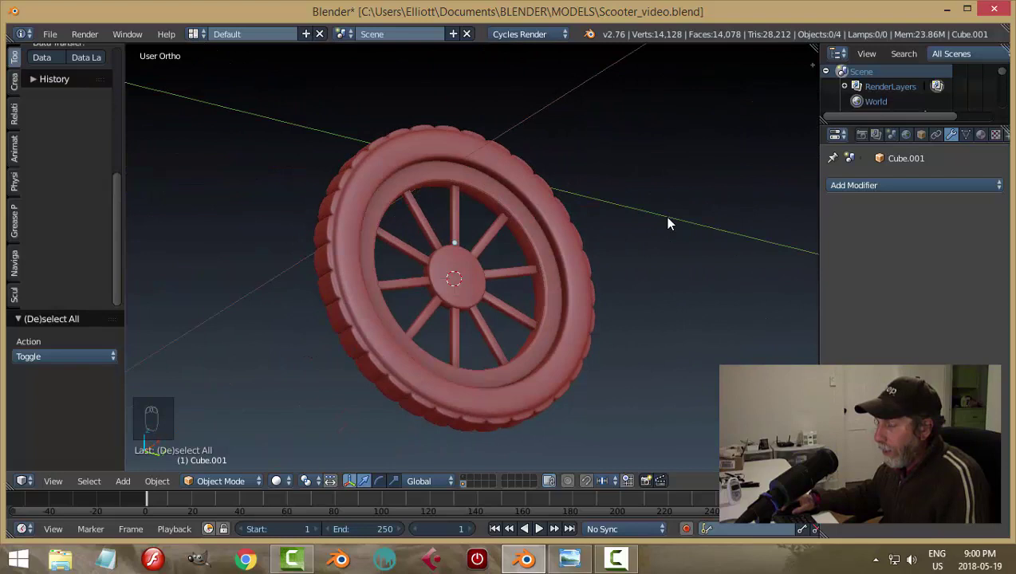
Step: Join the spokes, hub and tyre into a single wheel object
left_click_drag(619, 239, 476, 278)
left_click_drag(476, 278, 498, 180)
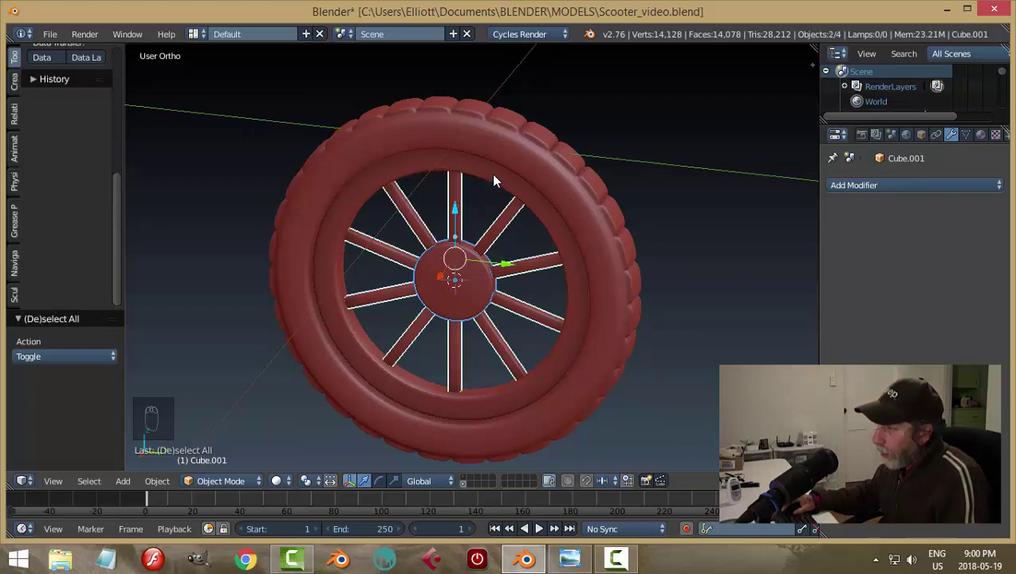
key("ctrl+j")
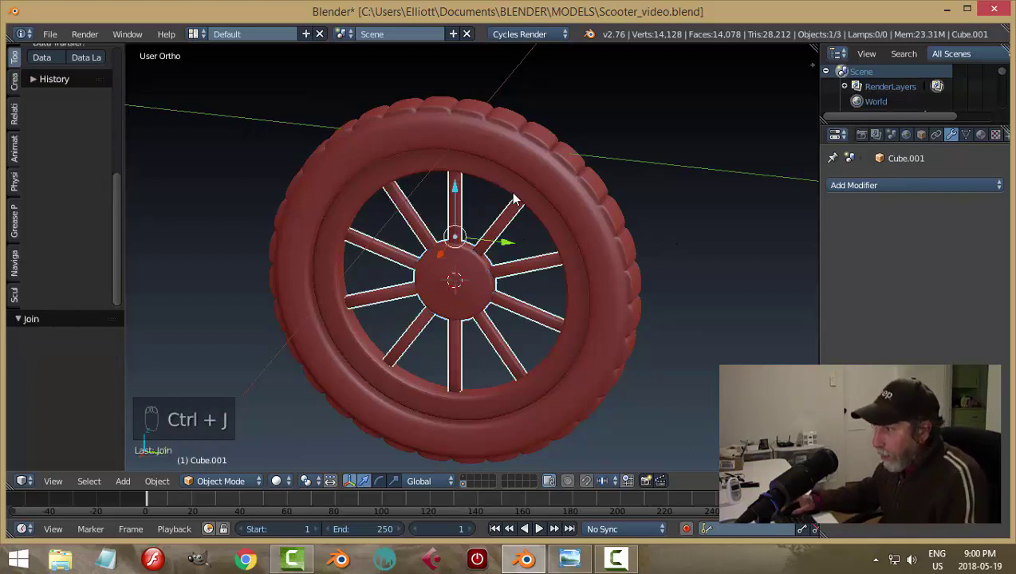
left_click_drag(511, 181, 550, 203)
key("ctrl+j")
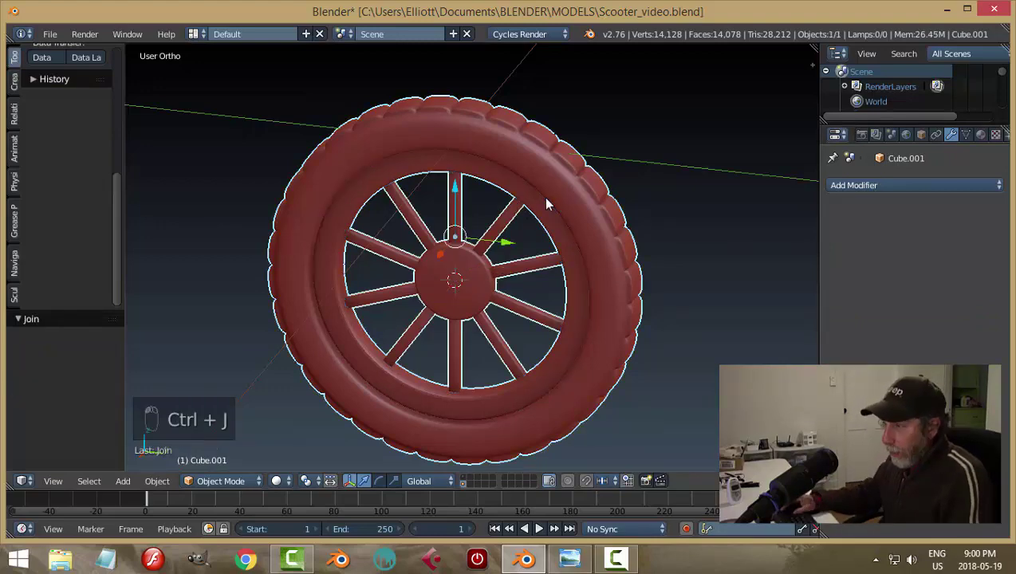
left_click_drag(516, 250, 381, 218)
key("ctrl+z")
left_click_drag(122, 181, 633, 305)
key("a")
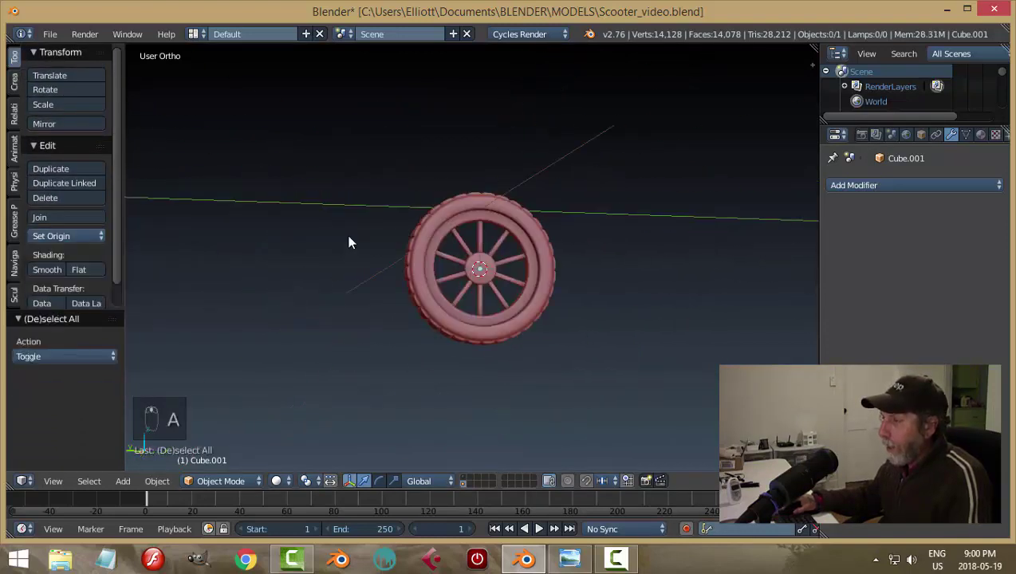
Step: Widen the wheel about 2.26 along X across its tread and move it to another layer
key("ctrl+s")
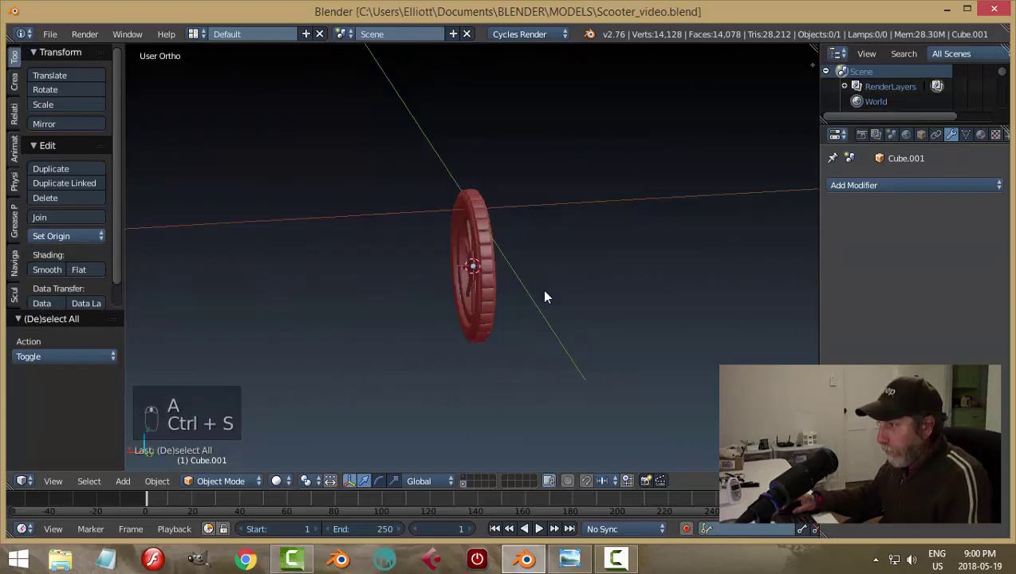
left_click_drag(467, 242, 550, 291)
key("s")
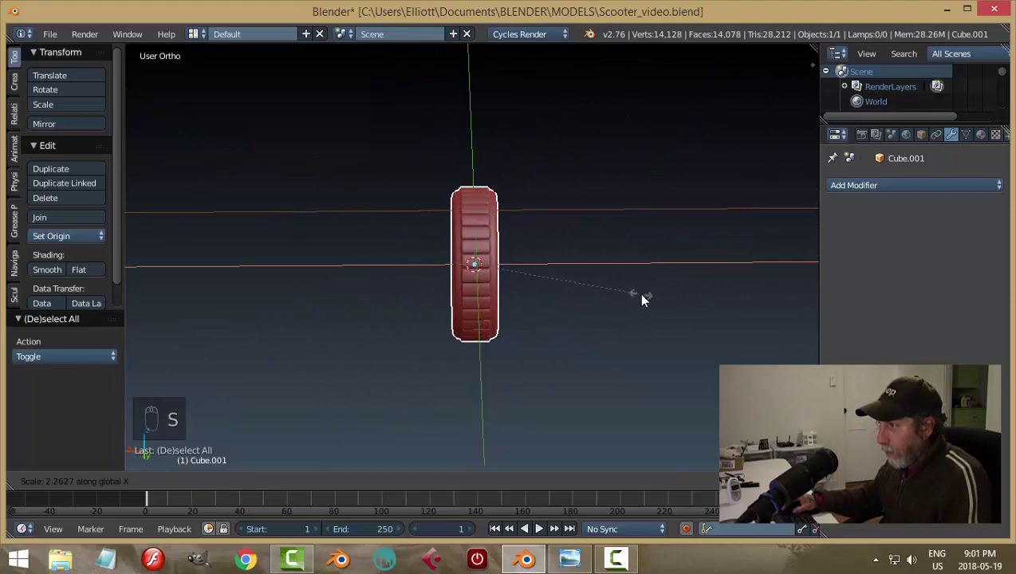
left_click(579, 260)
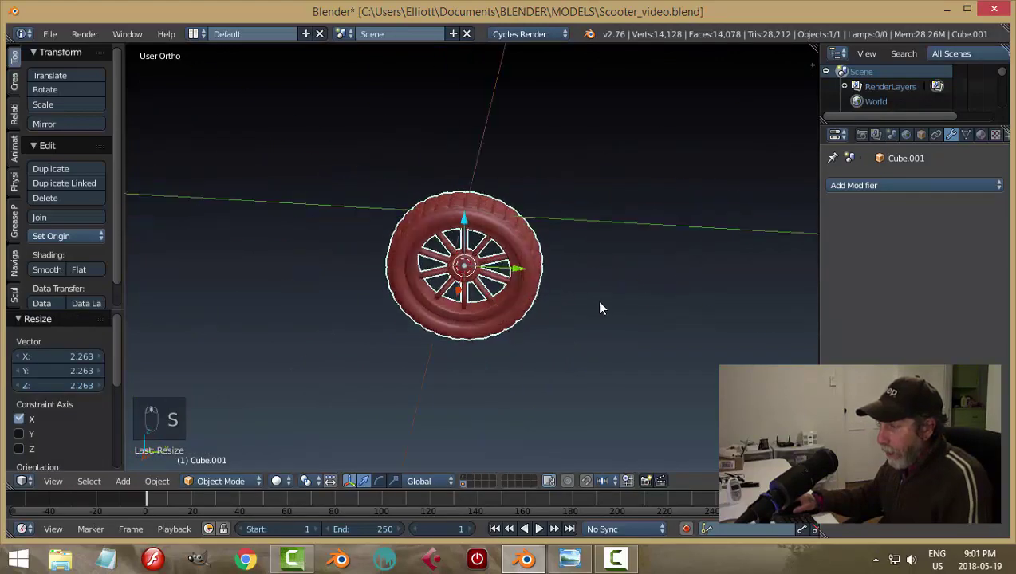
key("ctrl+z")
key("ctrl+s")
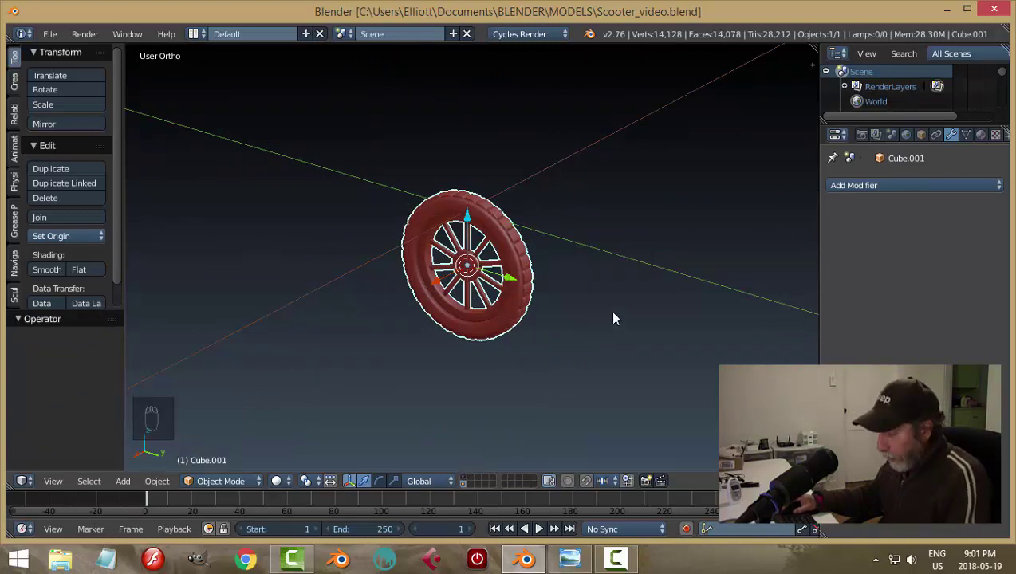
key("m")
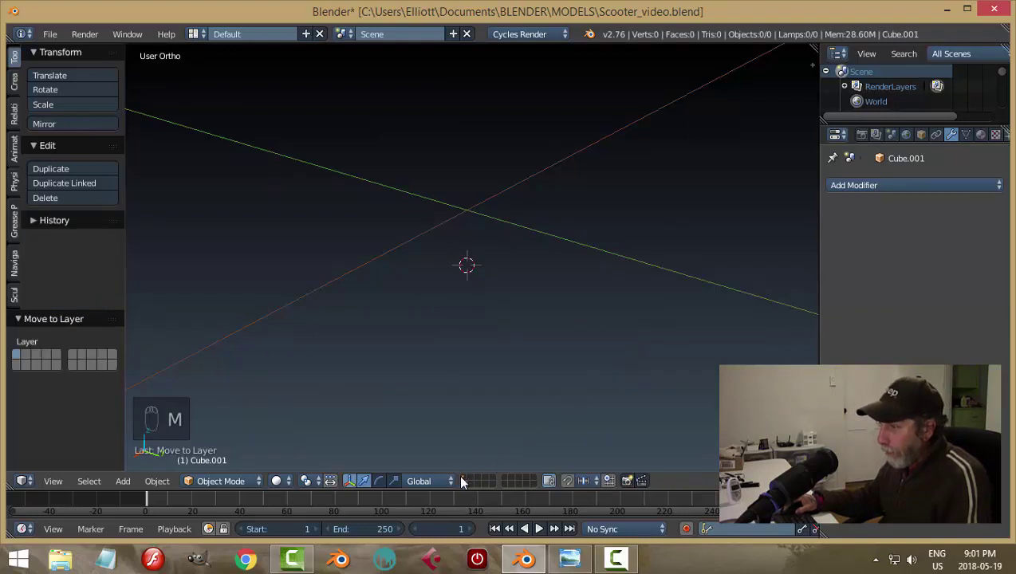
Step: Add a cylinder at the front hub, rotate it 90° on Y and shrink it to about 0.07
left_click_drag(468, 485, 611, 271)
key("a")
key("ctrl+s")
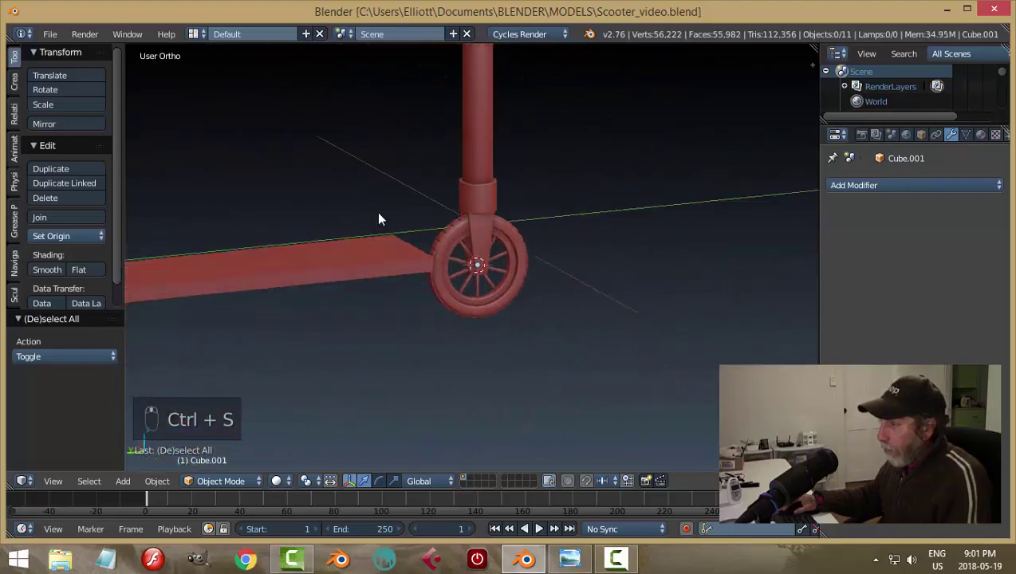
left_click_drag(455, 283, 459, 296)
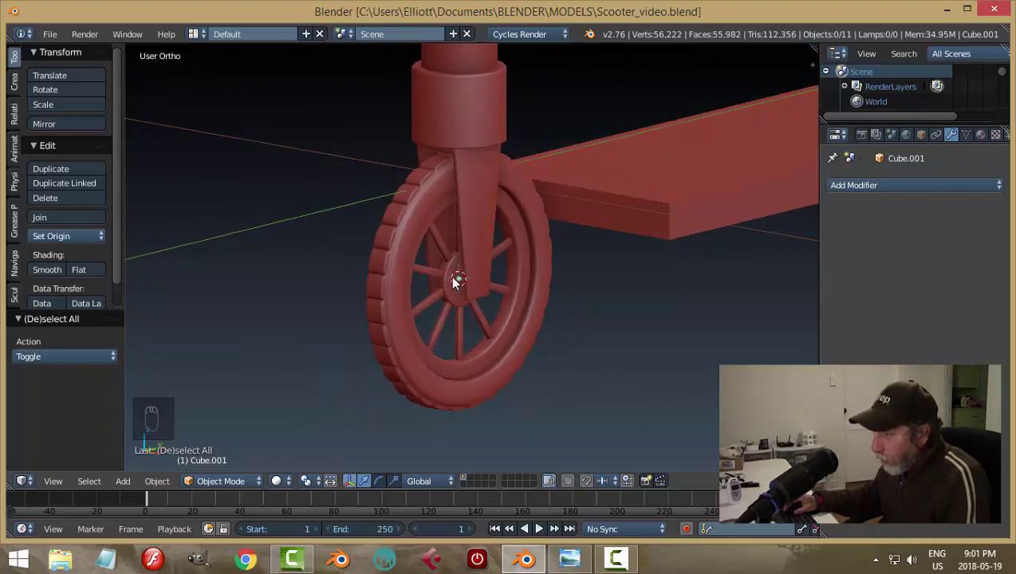
key("shift+a")
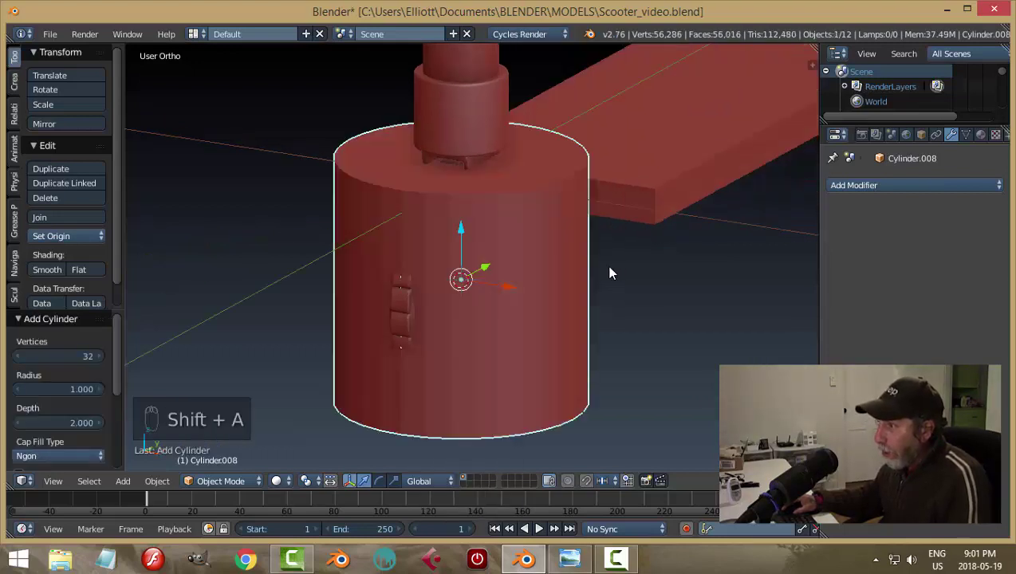
key("r")
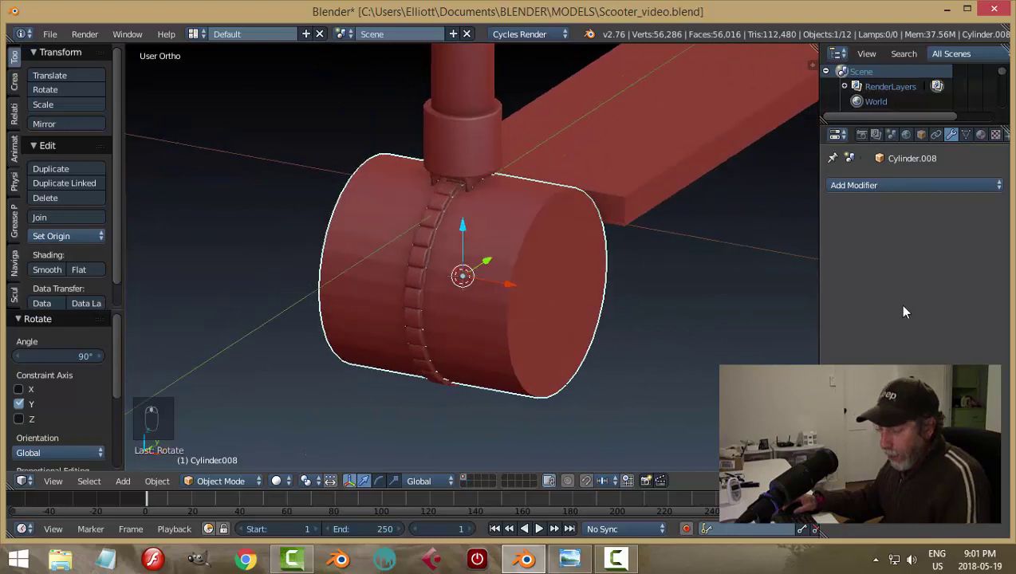
key("s")
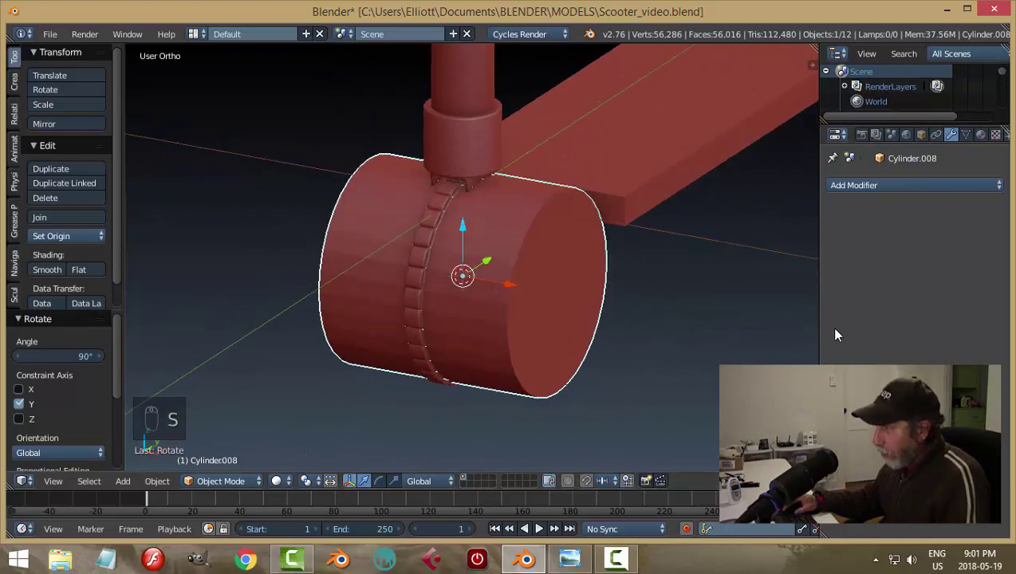
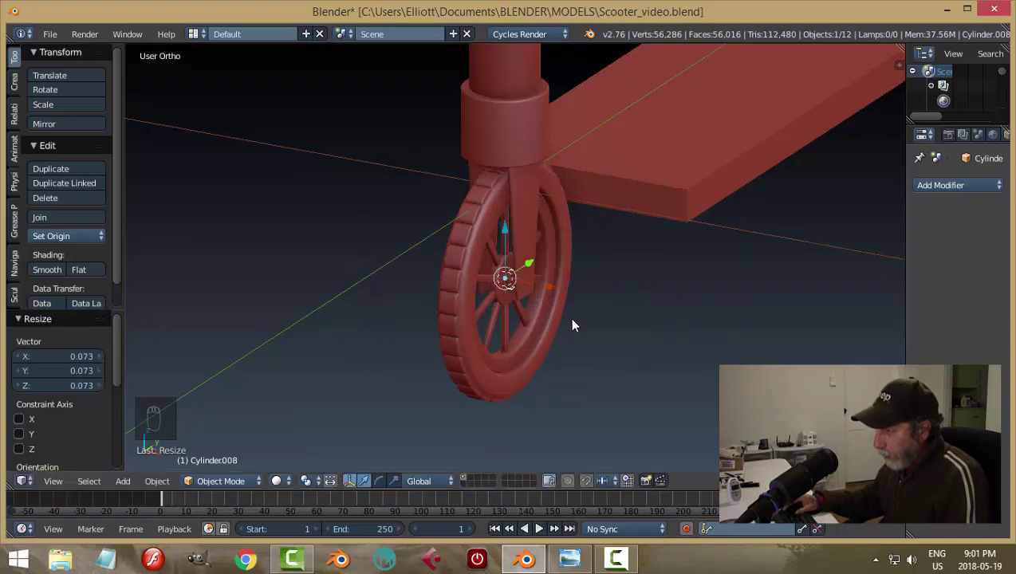
Step: Stretch the thin axle cylinder along its axis to span the hub
left_click_drag(579, 322, 635, 321)
key("s")
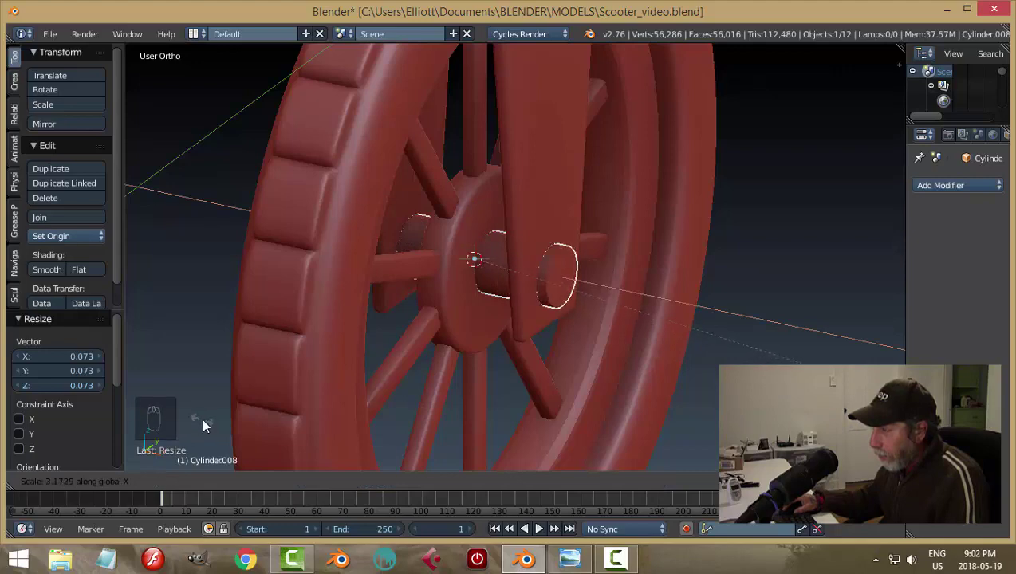
key("a")
left_click_drag(258, 440, 286, 403)
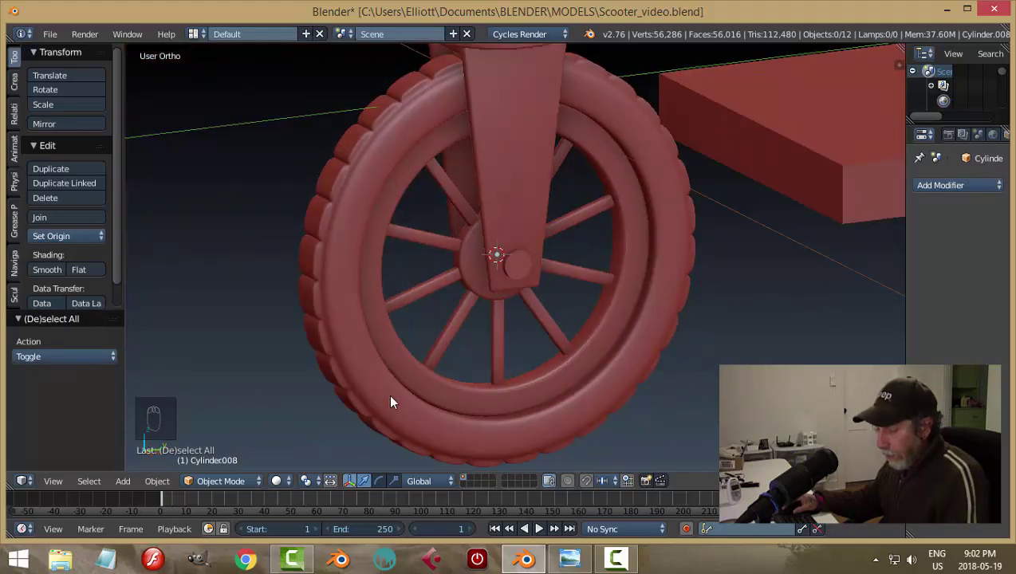
key("ctrl+s")
Step: Orbit and zoom out to inspect the whole scooter from below the stem and deck
middle_click(525, 346)
middle_click(461, 345)
middle_click(603, 342)
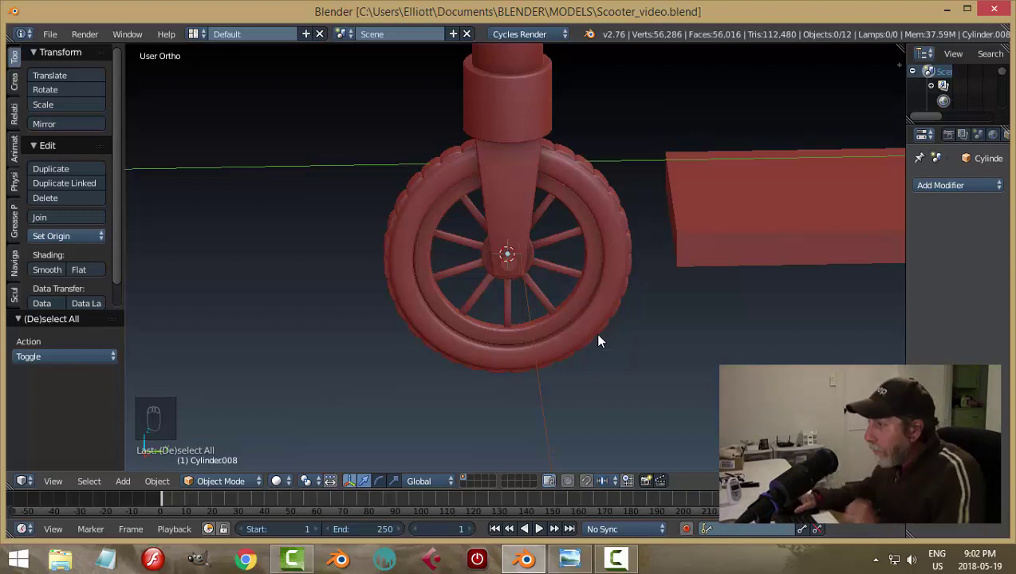
left_click_drag(622, 295, 577, 250)
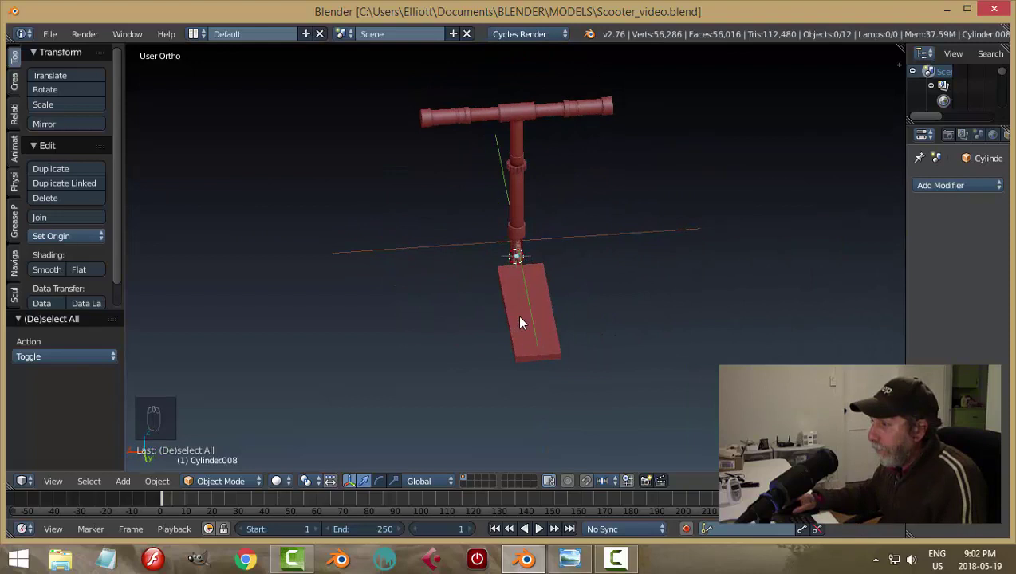
left_click_drag(543, 321, 752, 233)
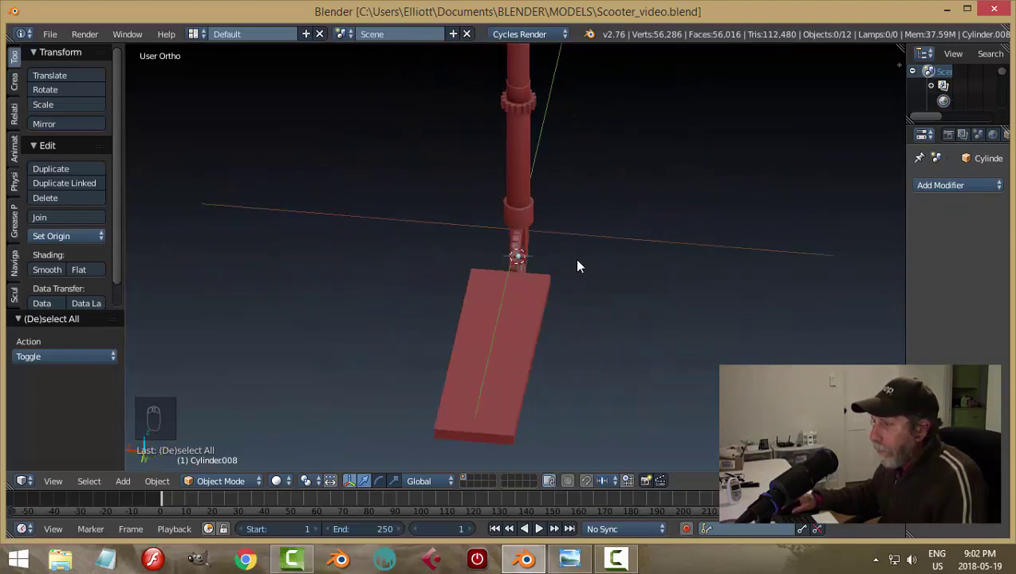
middle_click(681, 185)
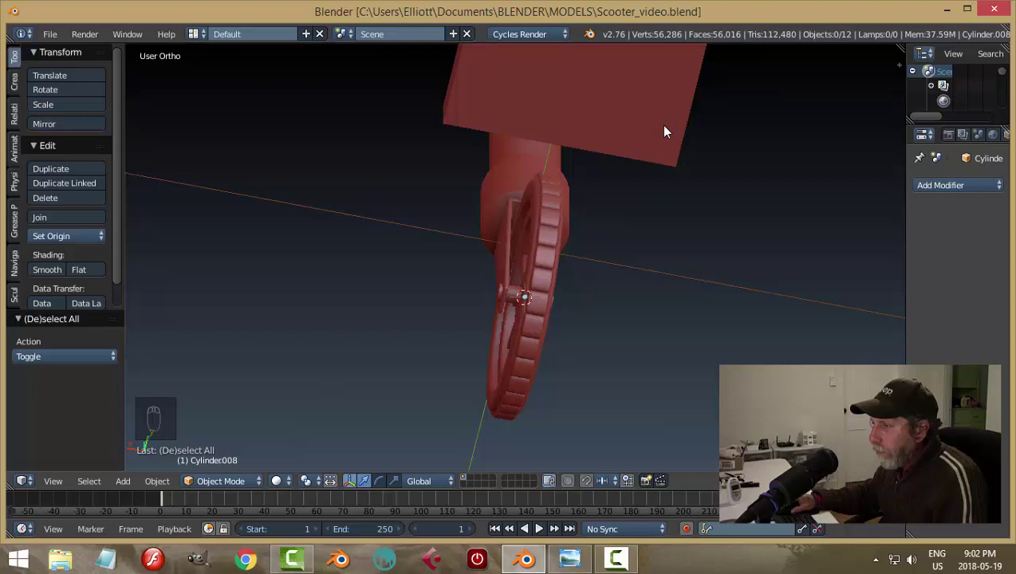
Step: Rescale the front fork piece's width from the front view so it straddles the wheel
left_click(478, 193)
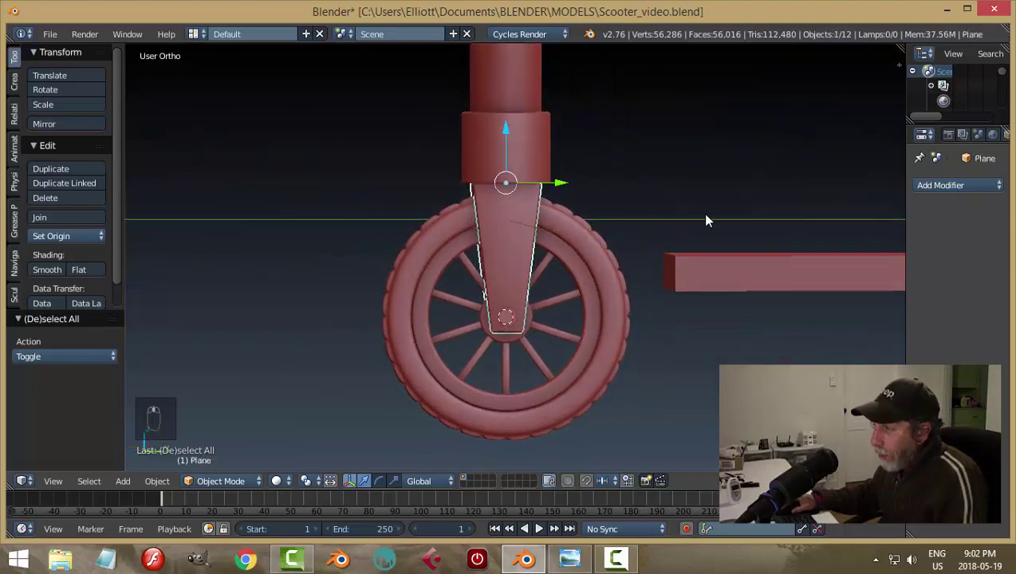
key("s")
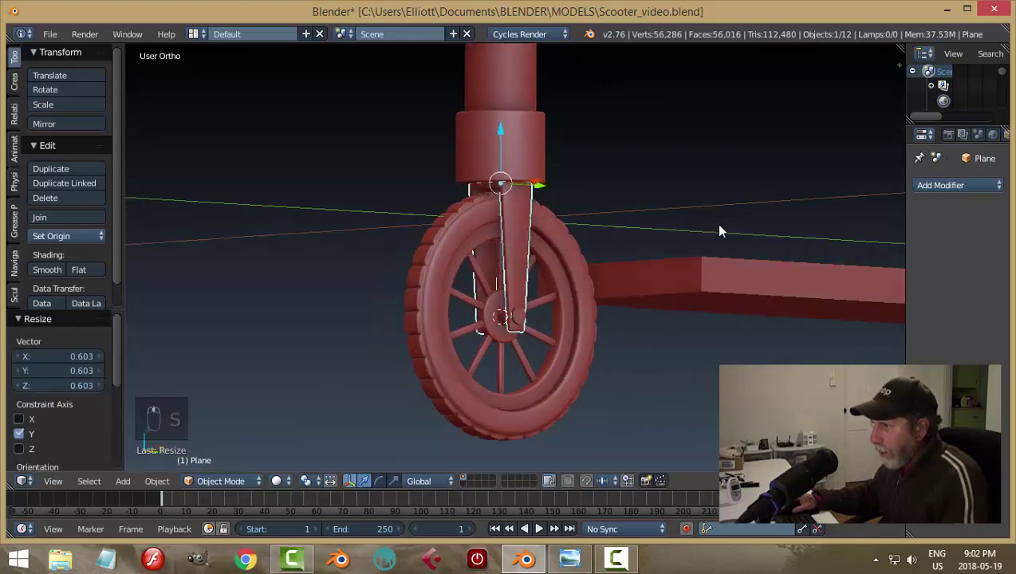
key("s")
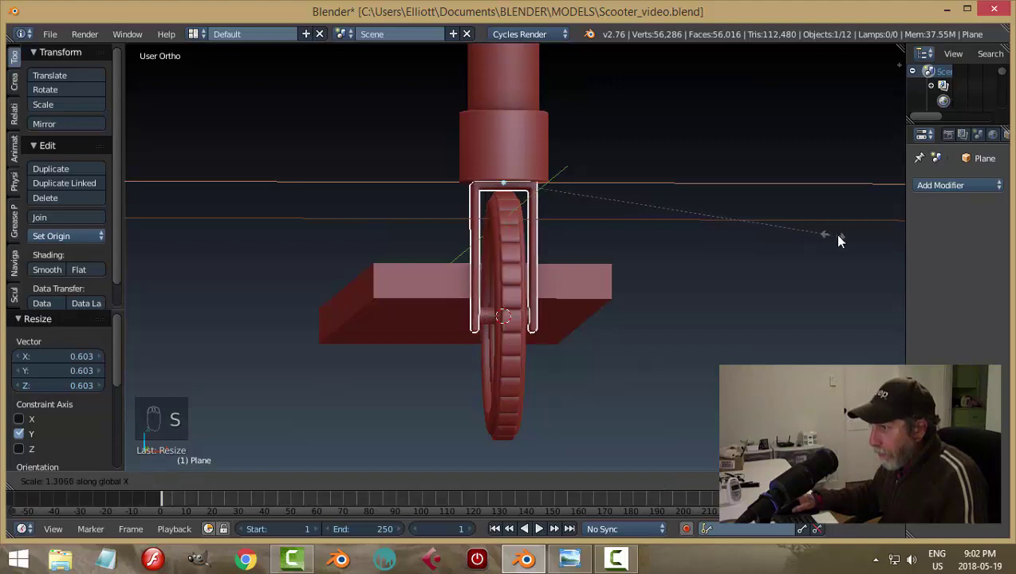
left_click_drag(688, 278, 500, 290)
left_click_drag(500, 289, 654, 349)
key("s")
key("a")
left_click_drag(543, 309, 230, 240)
middle_click(370, 232)
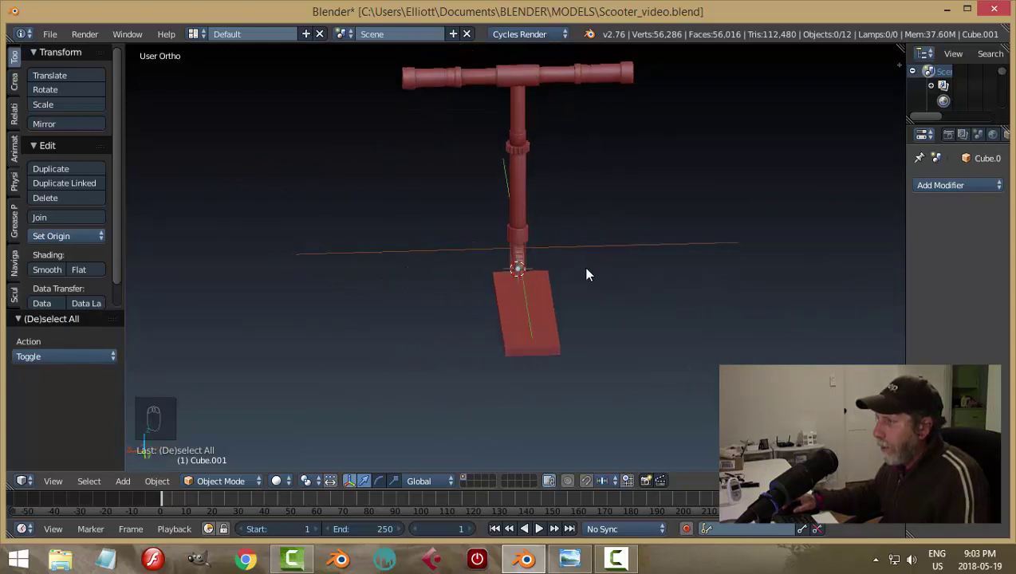
Step: Lengthen the fork along Y from the side view so it reaches down to the axle
left_click_drag(586, 219, 541, 292)
left_click_drag(538, 328, 512, 242)
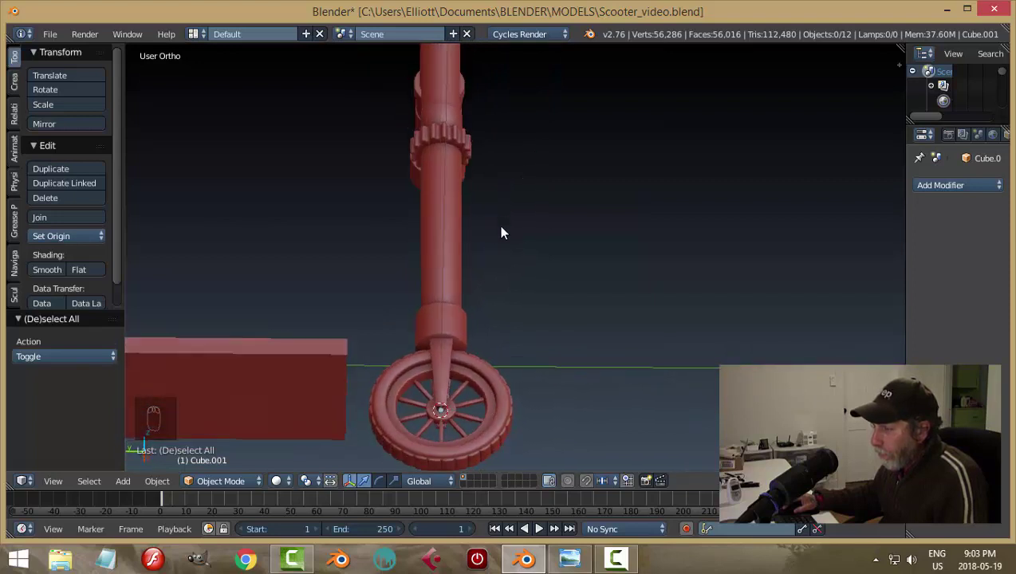
left_click_drag(448, 326, 518, 356)
key("s")
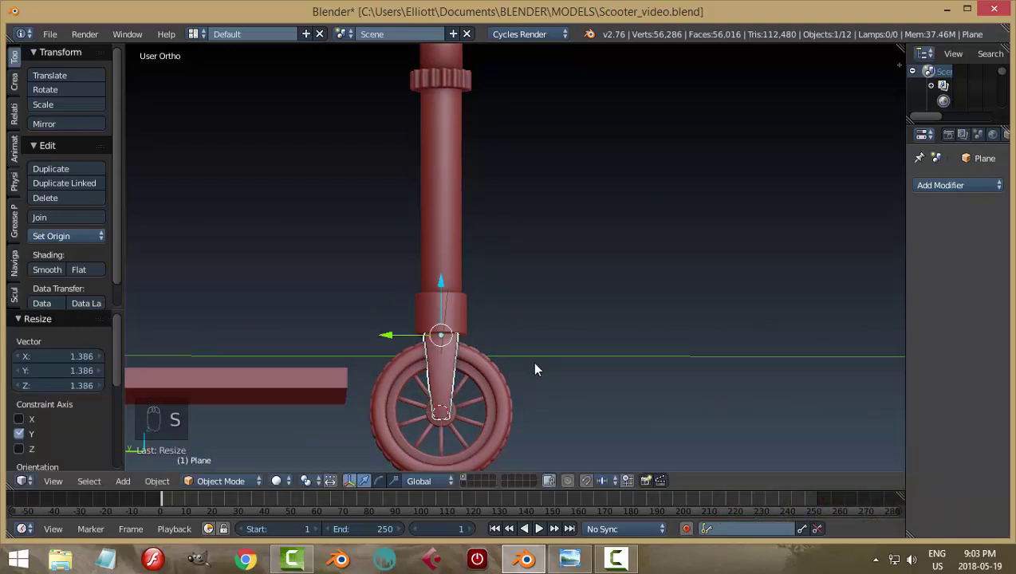
key("a")
left_click_drag(603, 344, 446, 340)
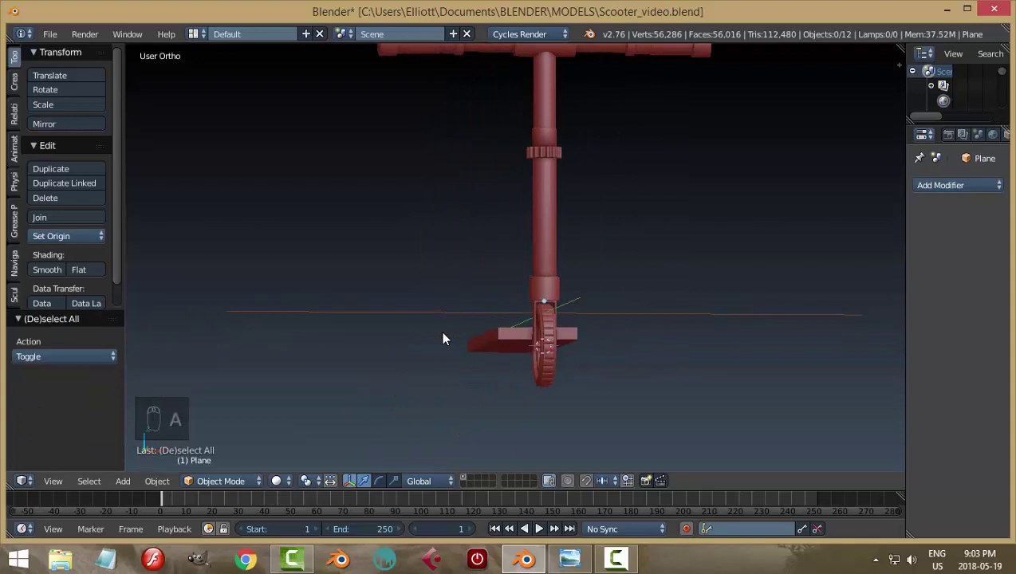
left_click_drag(638, 213, 488, 110)
left_click_drag(488, 110, 666, 219)
middle_click(622, 176)
left_click_drag(666, 219, 754, 190)
Step: Resize the handlebar grips to about 0.805, slim the upper stem tube and adjust the centre joint
key("s")
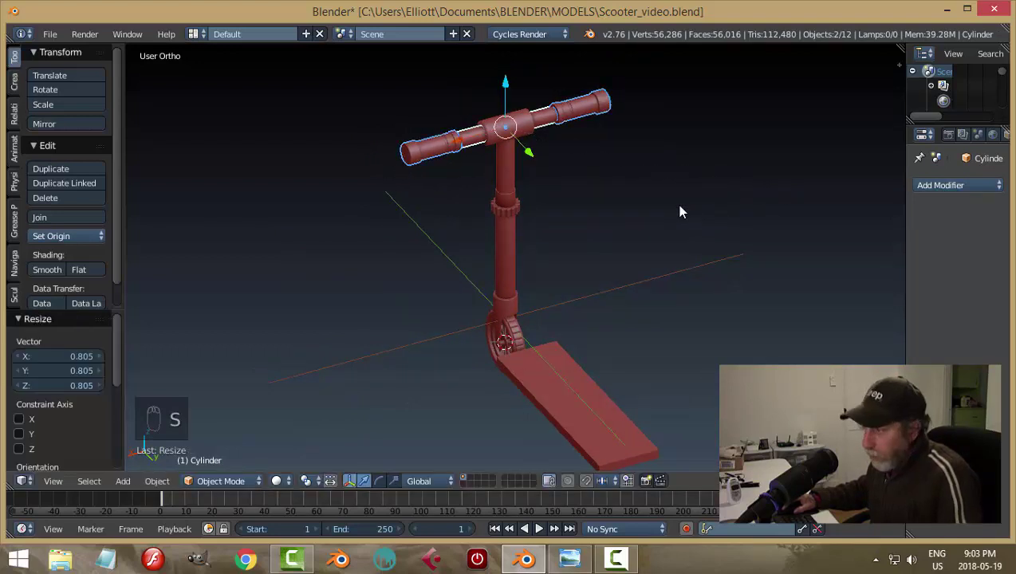
key("a")
left_click_drag(684, 213, 508, 250)
left_click_drag(507, 250, 694, 237)
key("s")
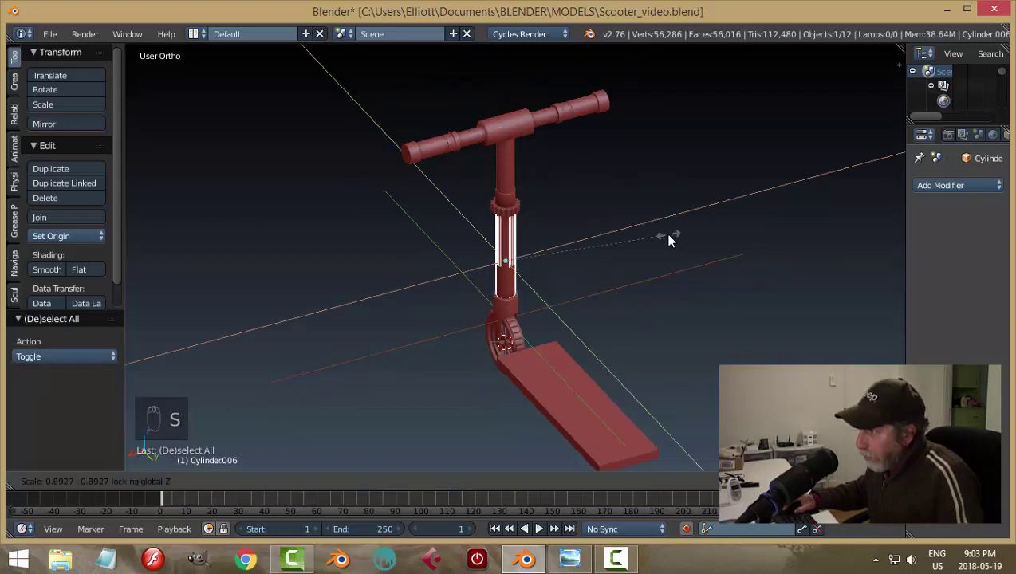
left_click_drag(509, 174, 683, 200)
key("s")
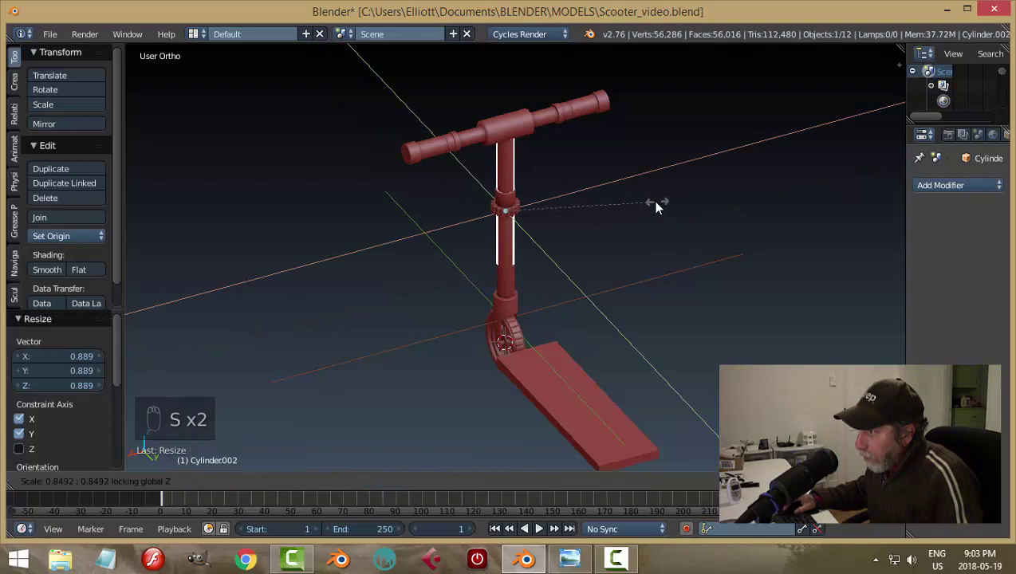
key("a")
left_click_drag(507, 135, 682, 179)
key("s")
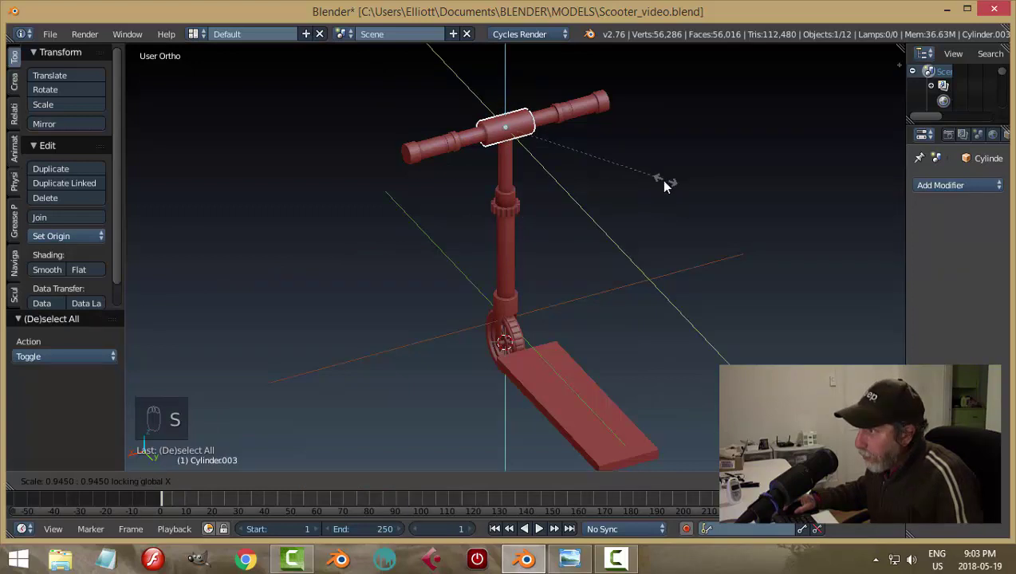
Step: Resize the sleeve below the ridged collar and slim the lower stem sleeve to about 0.912
key("a")
left_click_drag(694, 205, 477, 160)
left_click_drag(477, 160, 691, 224)
key("s")
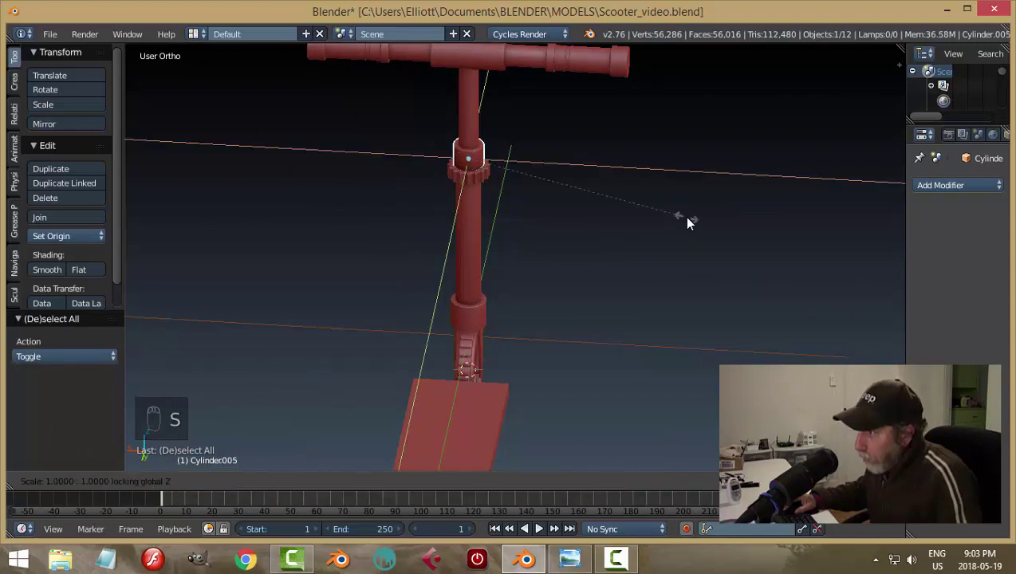
key("a")
left_click_drag(577, 224, 493, 306)
left_click_drag(493, 305, 671, 245)
key("s")
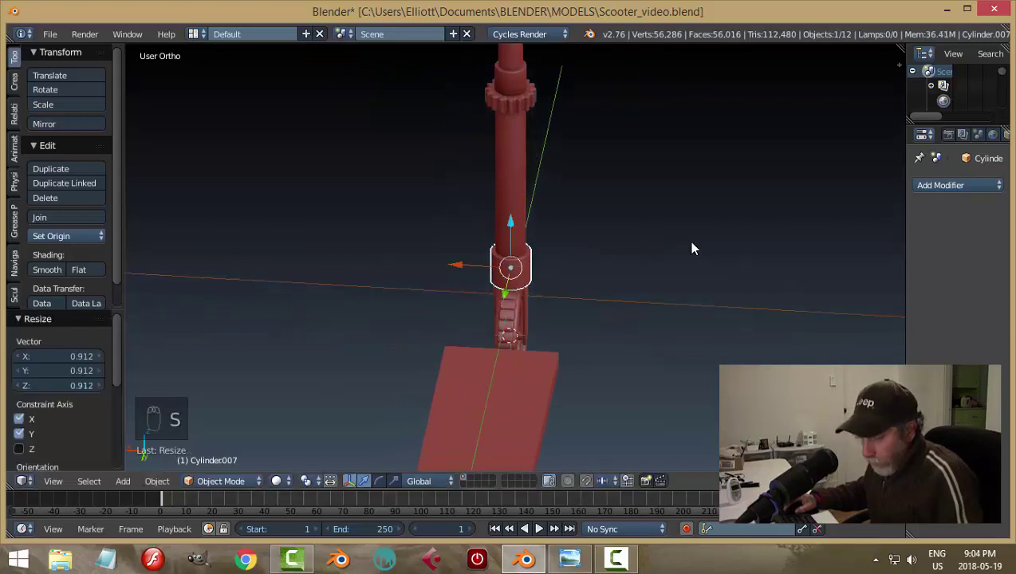
key("a")
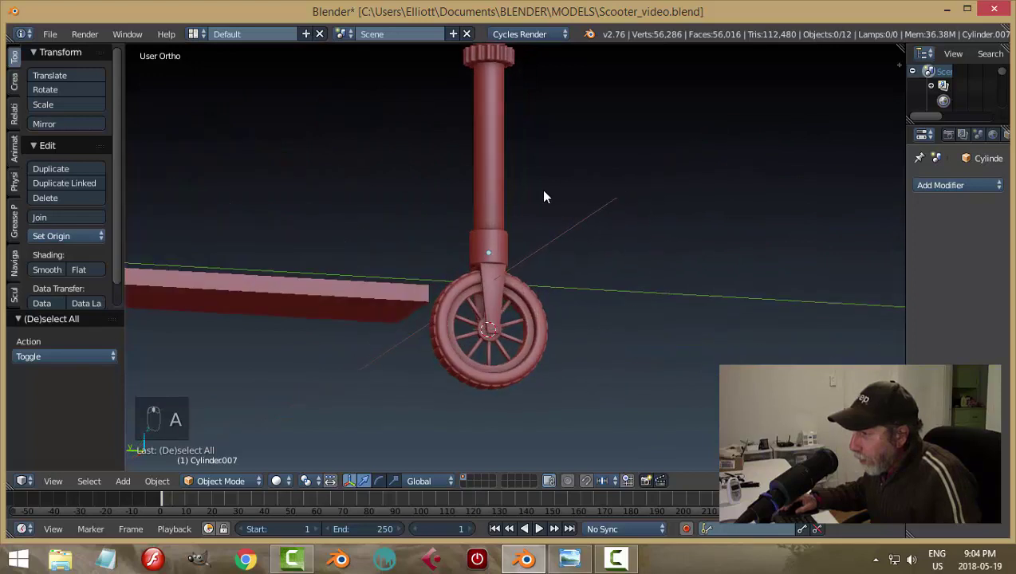
Step: Undo the last two tweaks, orbit to review the scooter and save Scooter_video.blend
middle_click(611, 259)
key("ctrl+z")
key("ctrl+z")
key("a")
middle_click(569, 233)
middle_click(641, 270)
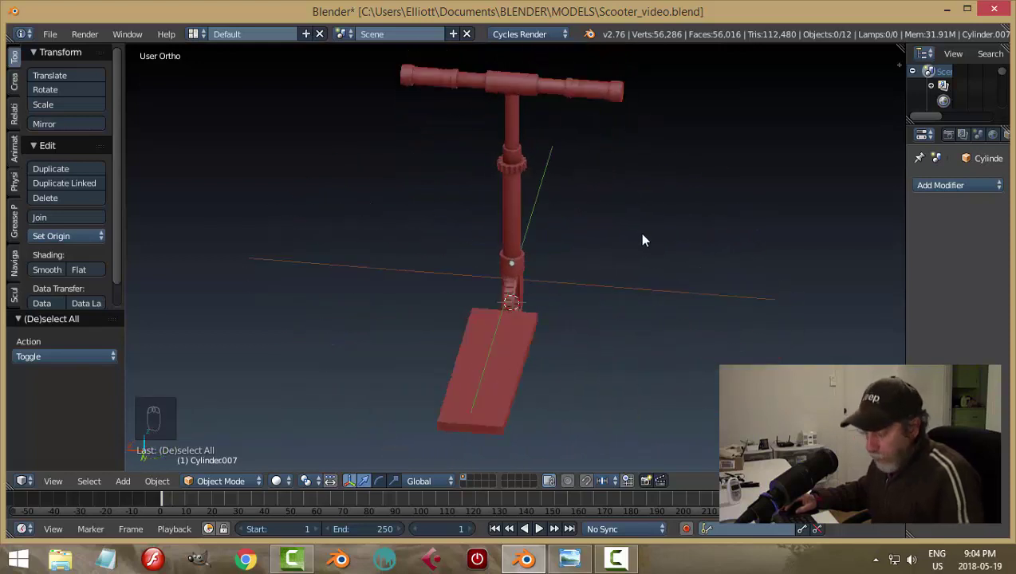
key("ctrl+s")
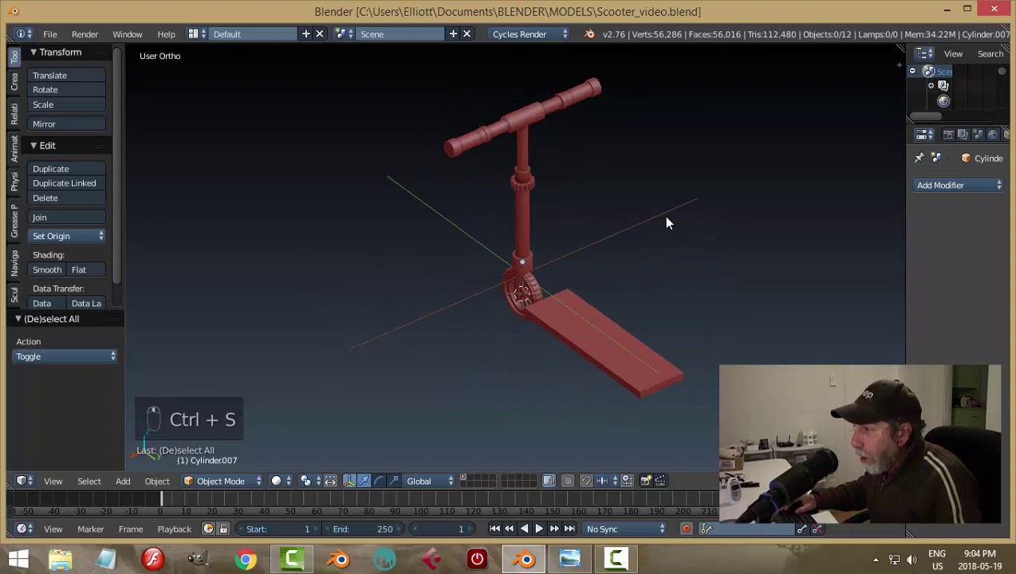
Step: Stretch the front axle about 1.606 along X so it protrudes on both sides of the hub
left_click_drag(593, 293, 430, 252)
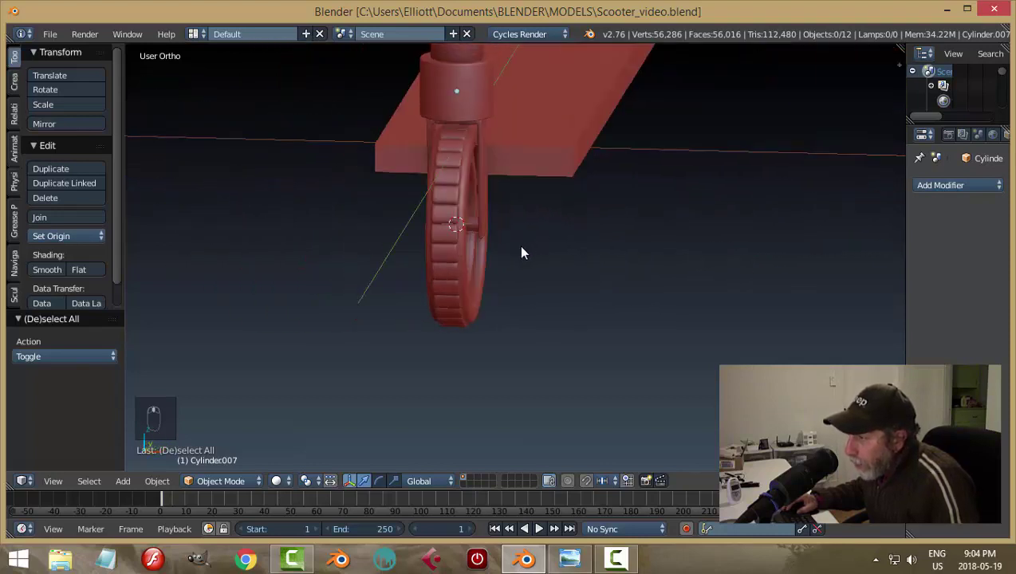
left_click_drag(478, 226, 554, 268)
left_click_drag(544, 270, 553, 268)
key("s")
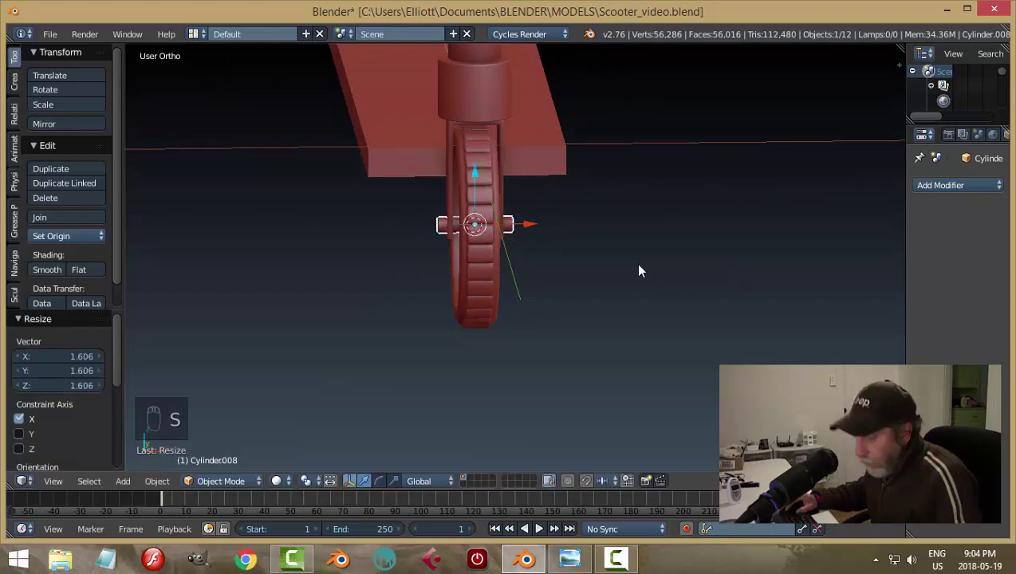
Step: Save the file and snap the 3D cursor to the axle's centre
left_click_drag(651, 265, 484, 271)
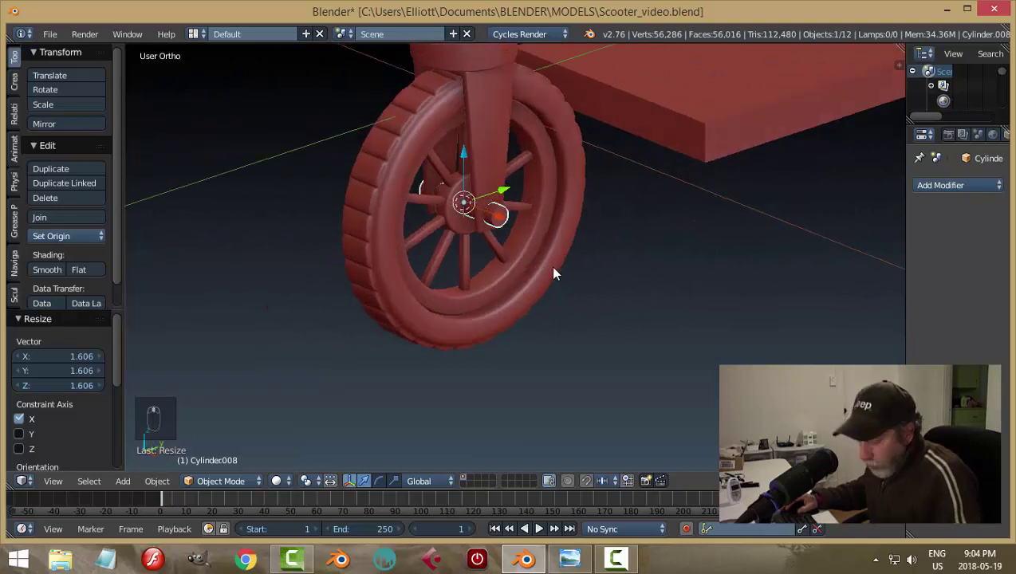
key("ctrl+s")
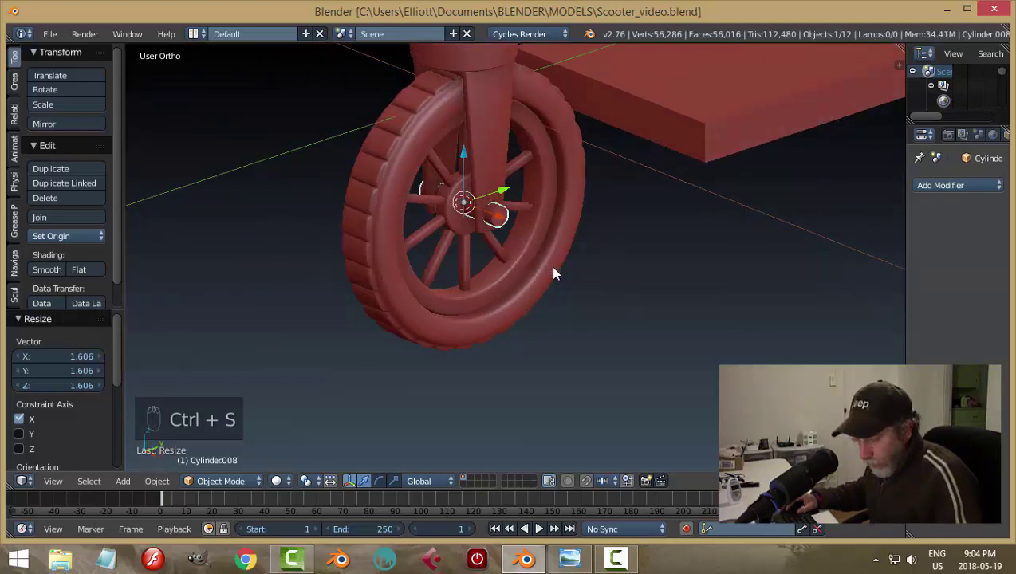
key("shift+s")
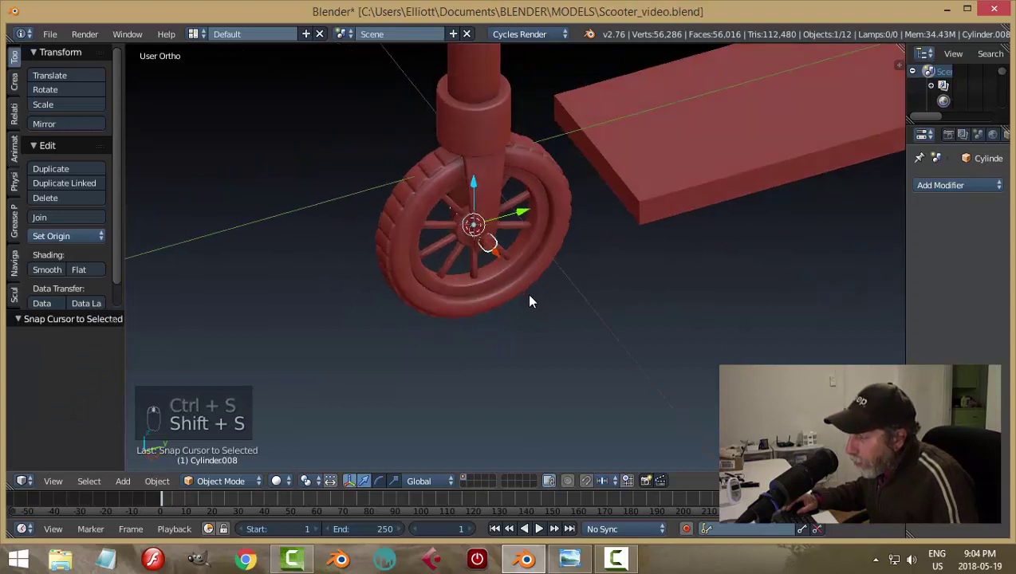
Step: Add an eight-sided cylinder at the axle centre, rotate it 90° on Y and shrink it to nut size
key("a")
key("shift+a")
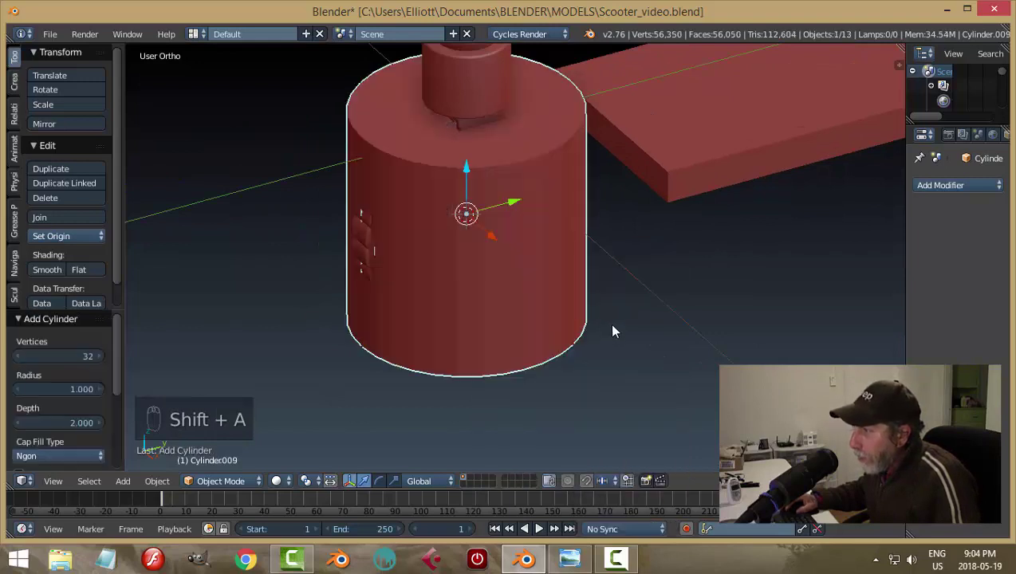
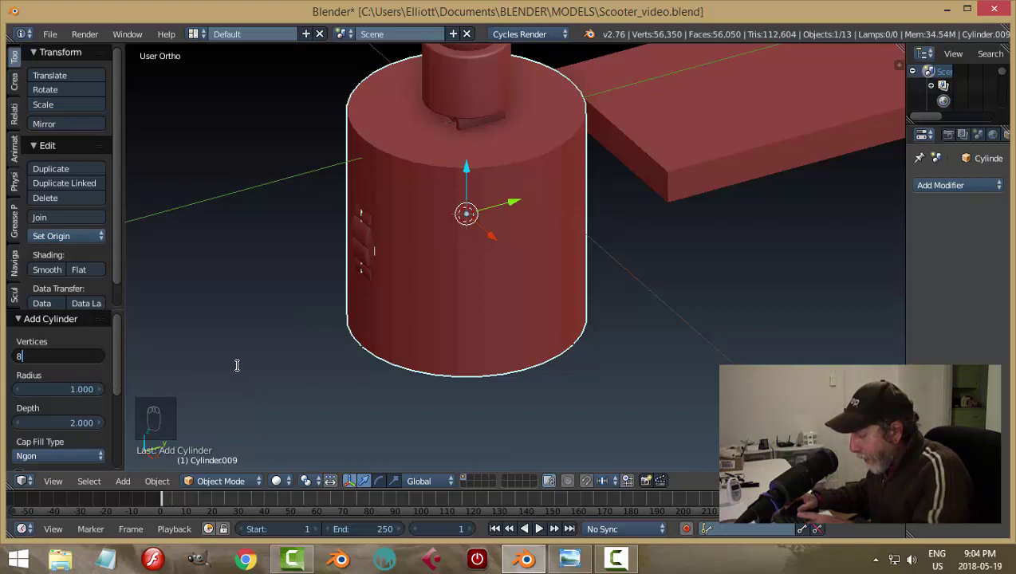
key("r")
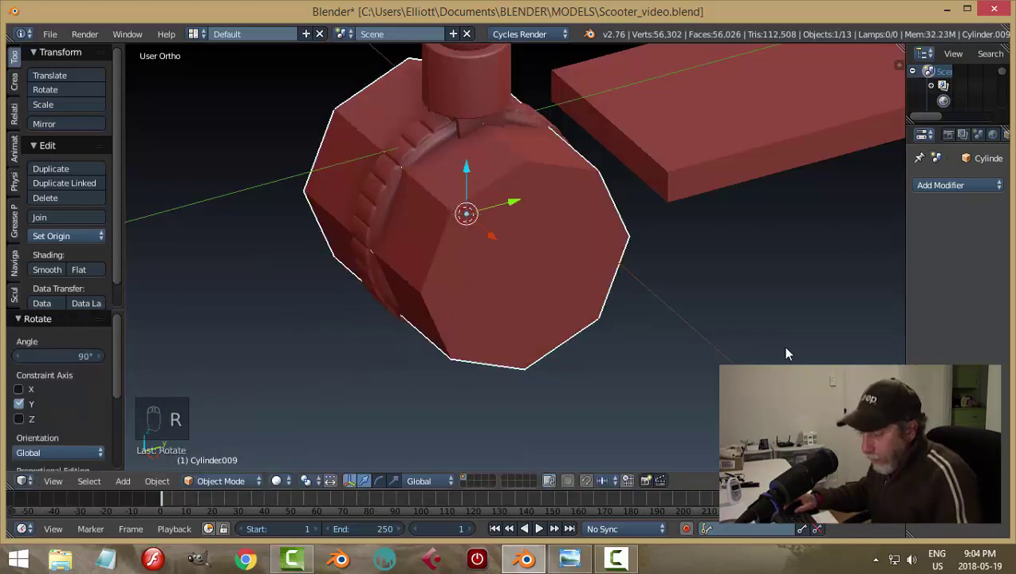
key("s")
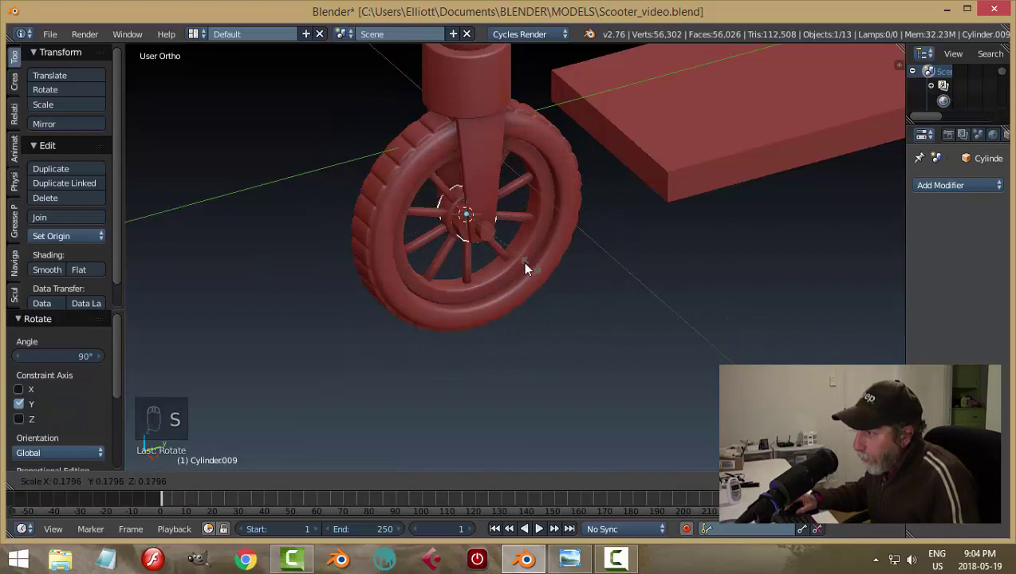
middle_click(492, 283)
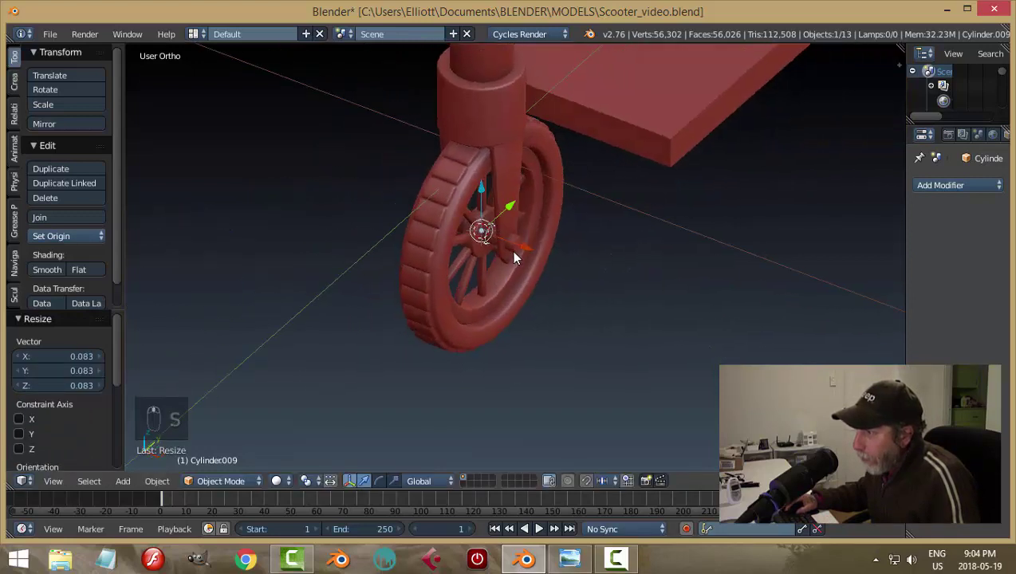
left_click_drag(523, 256, 586, 293)
left_click_drag(586, 293, 627, 299)
Step: Slide the nut to the axle's outer end, fine-tune its size and apply its rotation and scale
key("s")
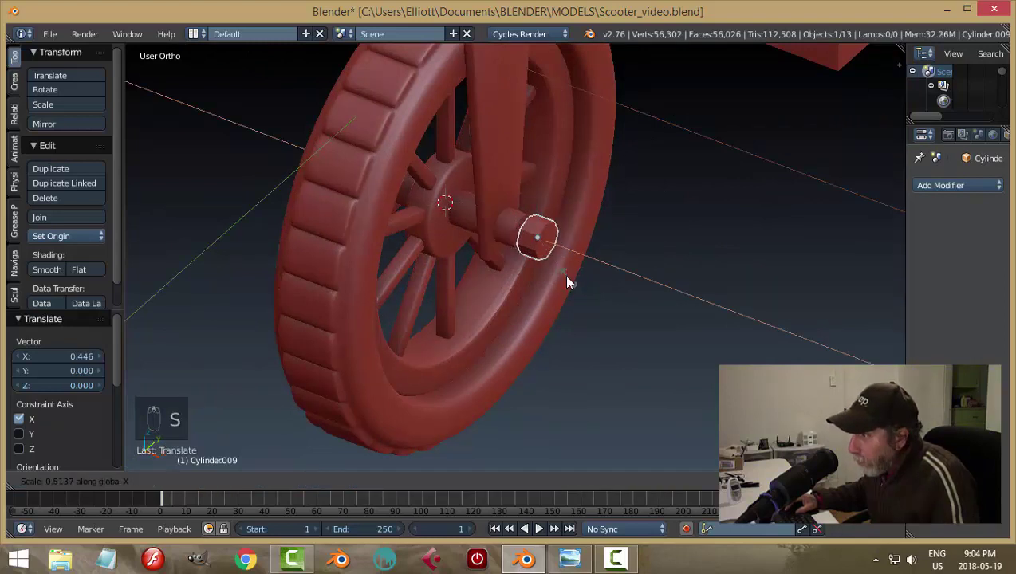
key("s")
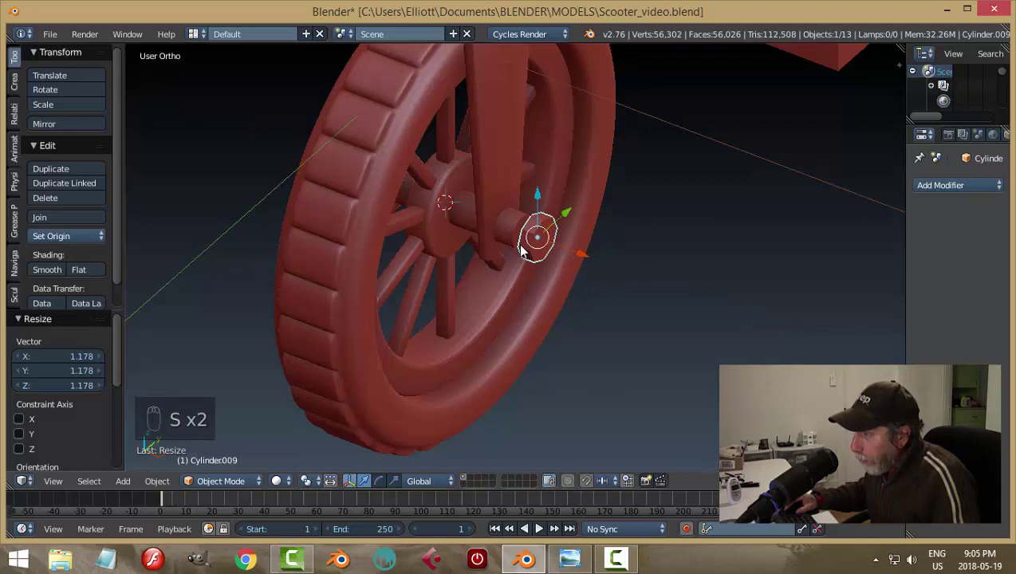
left_click_drag(587, 294, 626, 282)
left_click_drag(625, 283, 711, 328)
key("s")
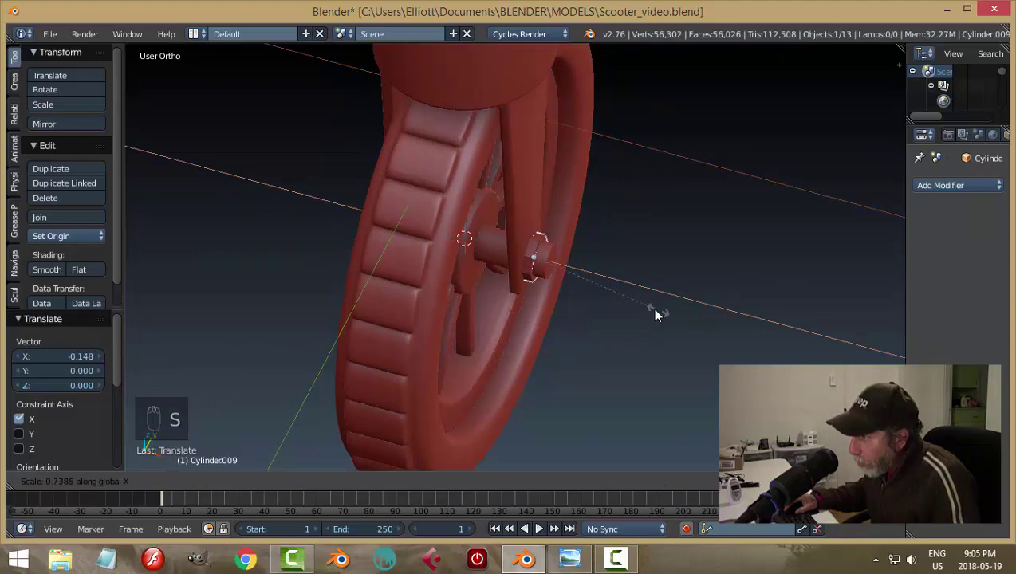
left_click_drag(588, 272, 611, 316)
left_click_drag(611, 316, 668, 309)
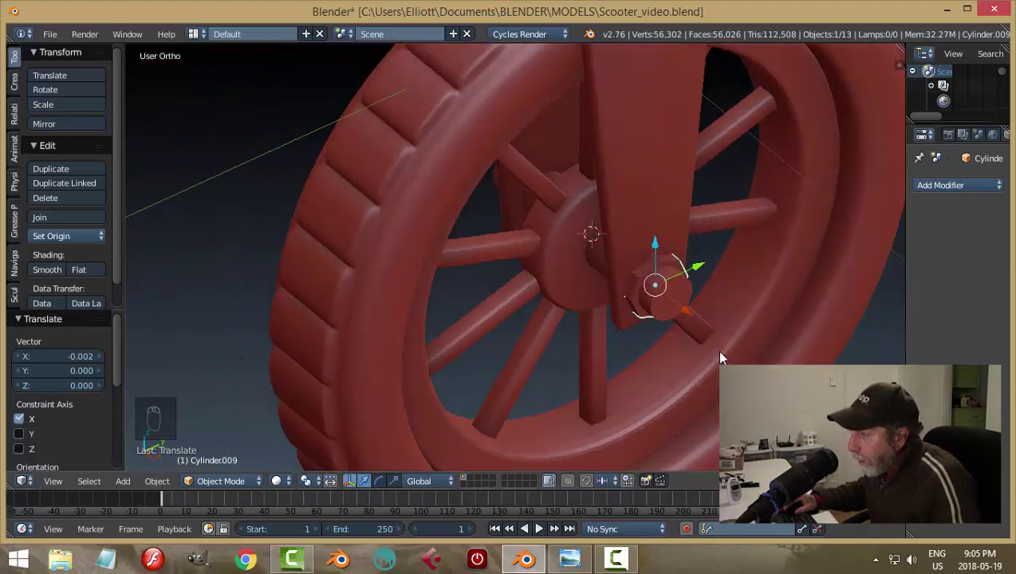
left_click_drag(659, 328, 569, 341)
middle_click(541, 330)
left_click_drag(509, 312, 604, 276)
key("ctrl+a")
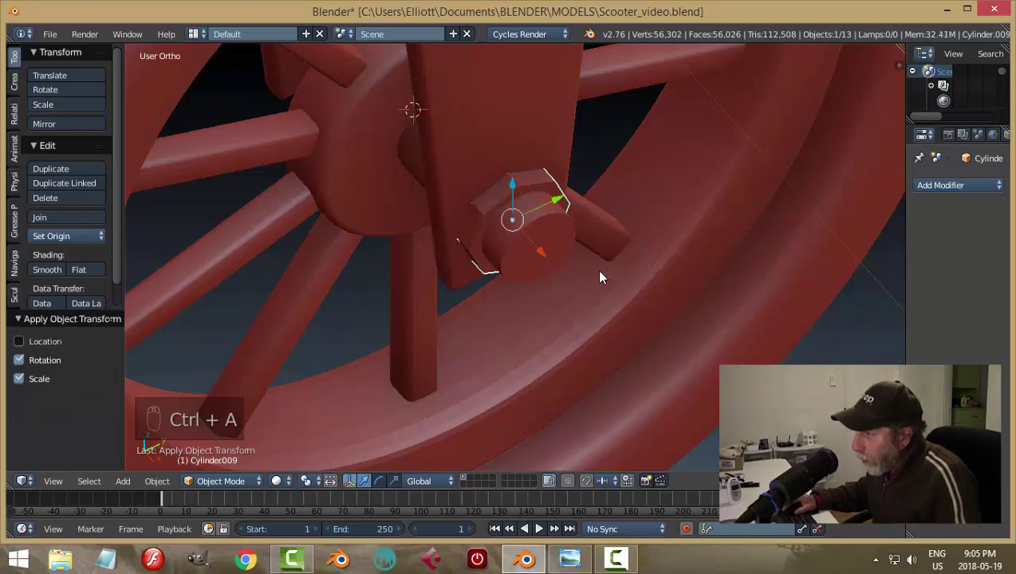
Step: Bevel the nut's edge loops in Edit Mode and give it smooth shading
key("Tab")
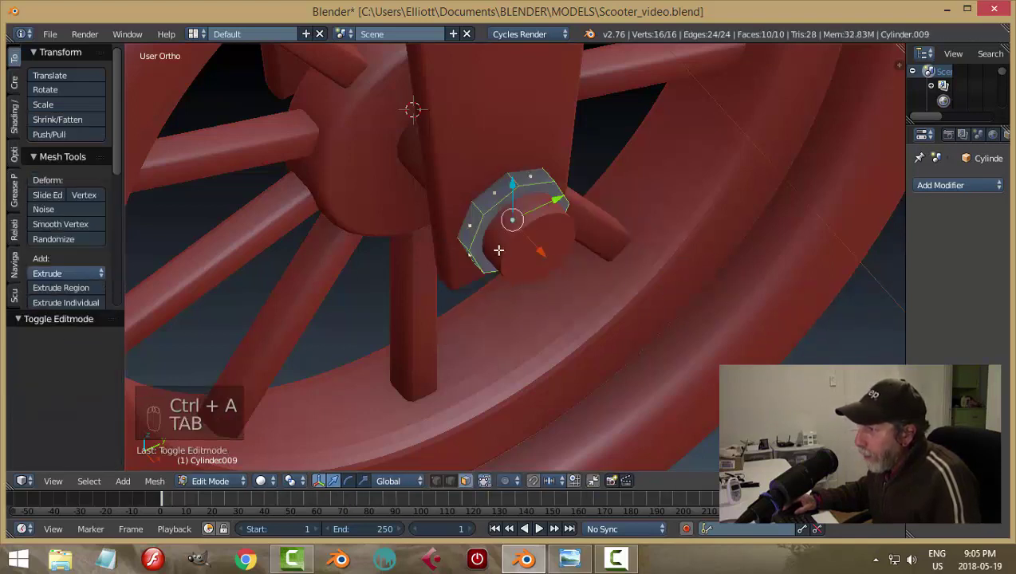
key("a")
key("ctrl+Tab")
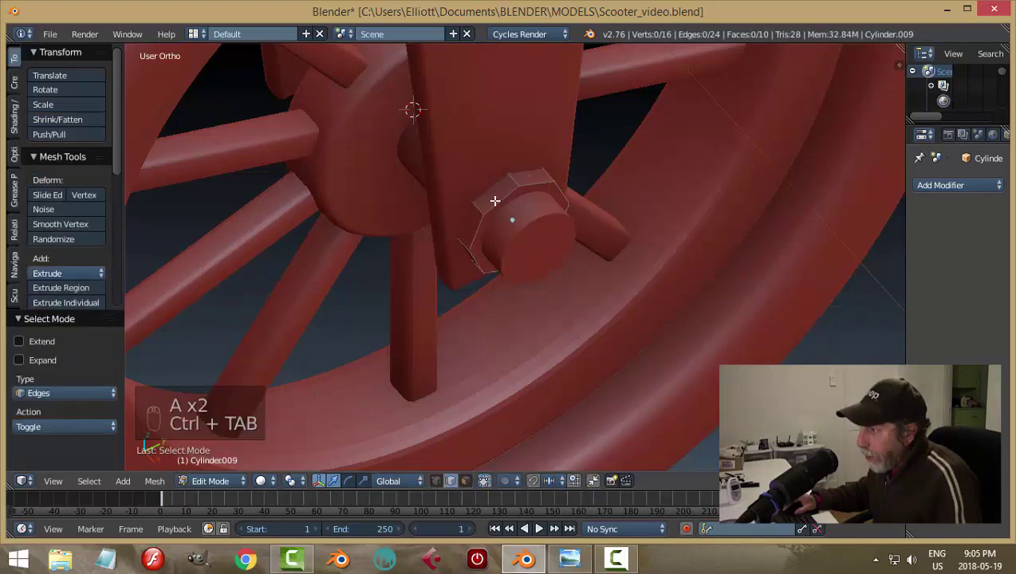
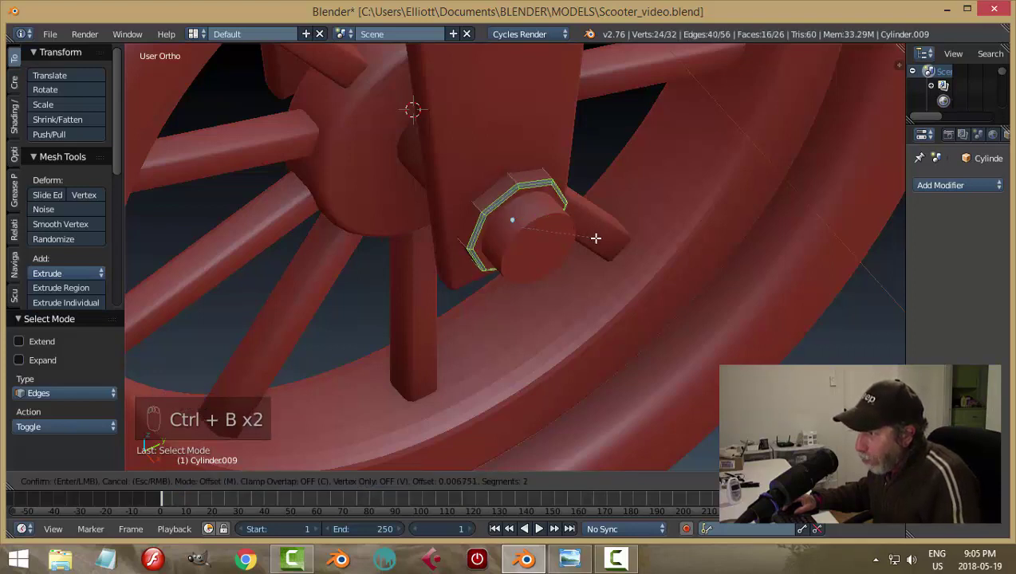
key("a")
key("Tab")
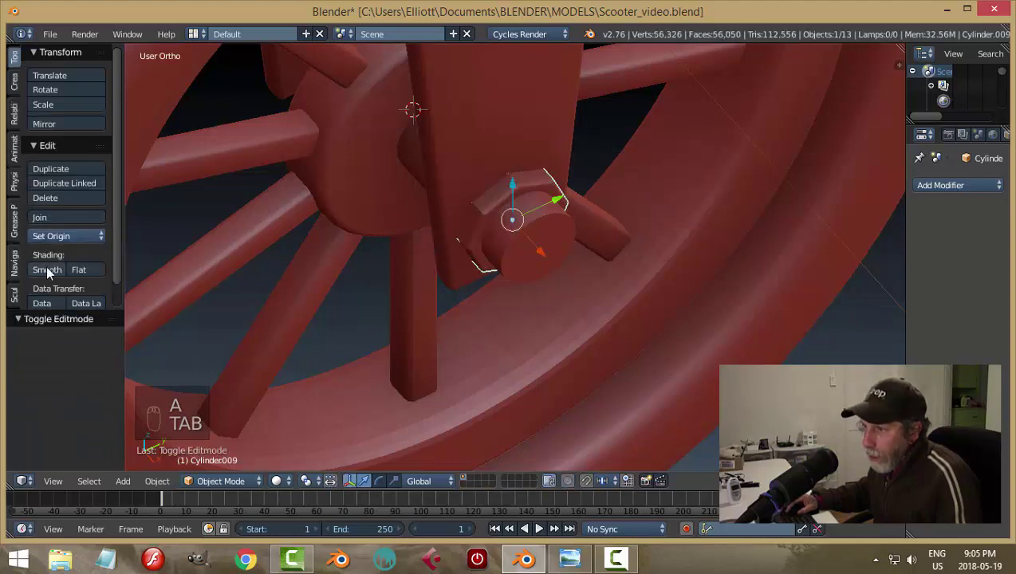
key("a")
left_click(574, 331)
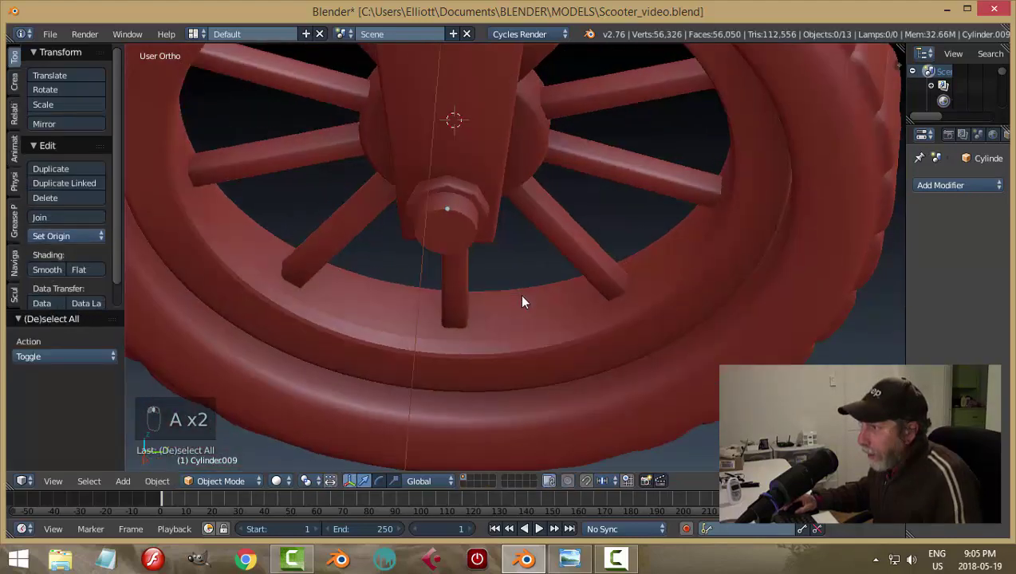
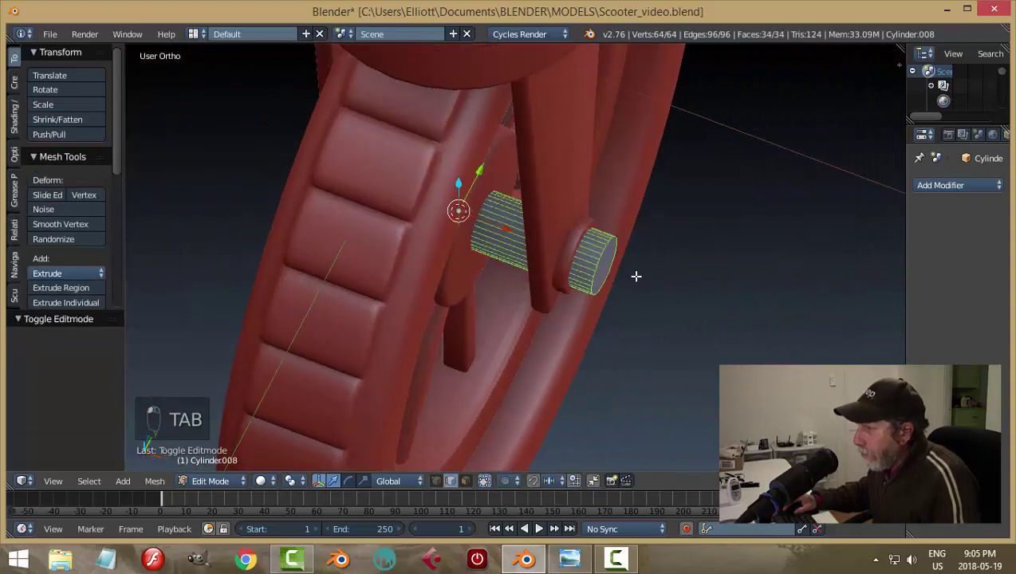
Step: Round off the axle's end rims with a three-segment bevel and return to object mode
key("a")
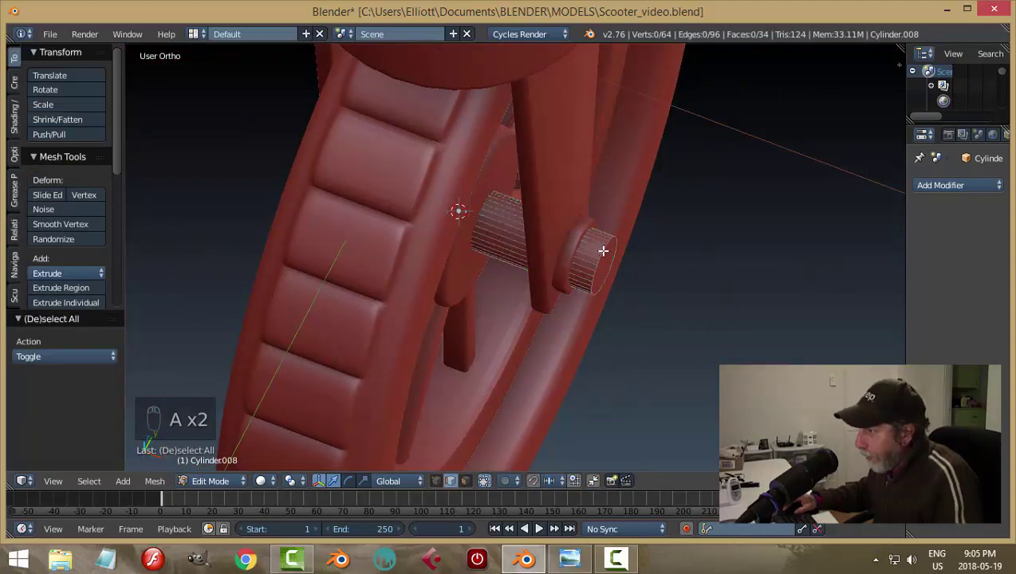
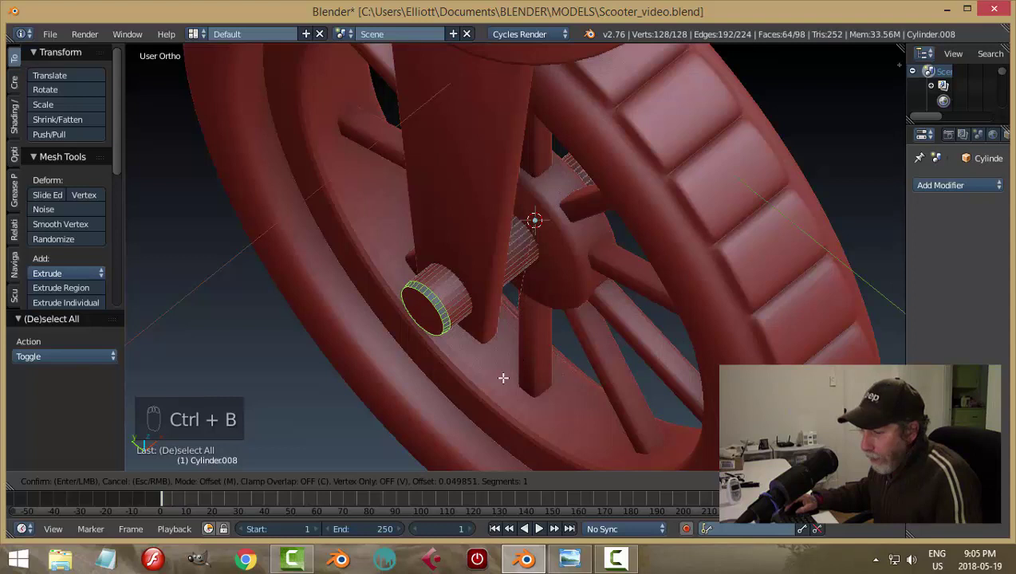
key("Tab")
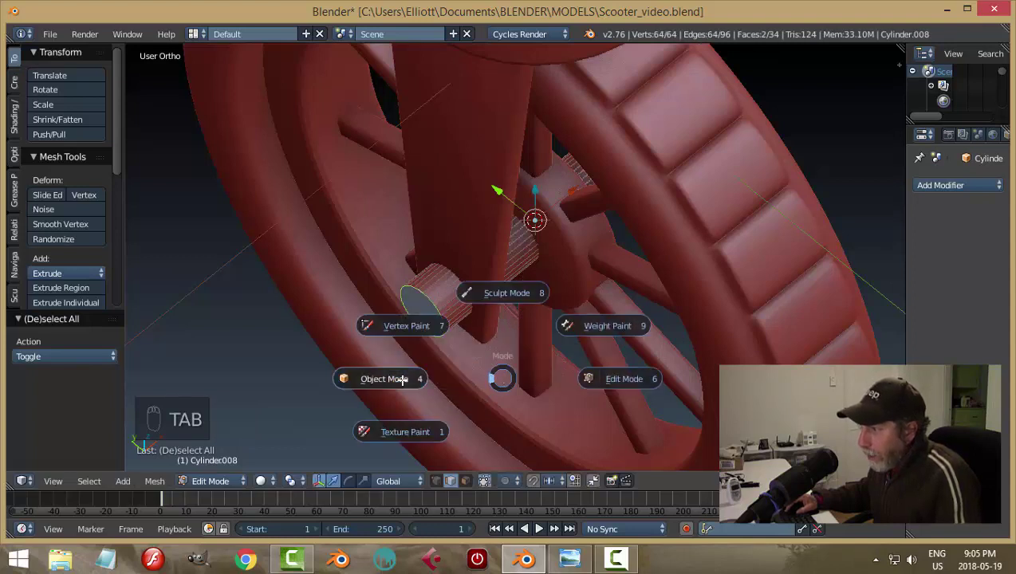
key("ctrl+a")
key("Tab")
key("ctrl+b")
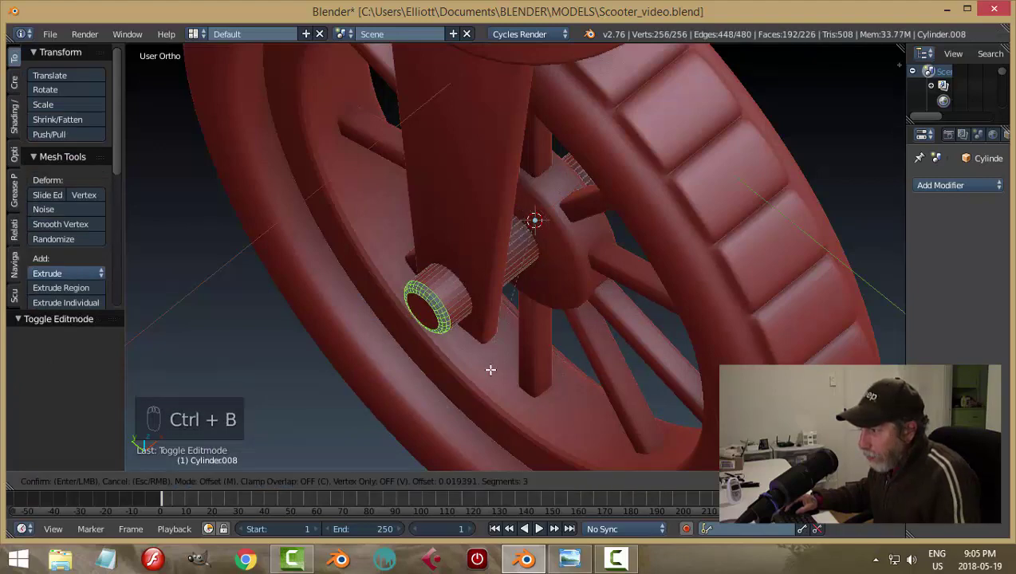
key("a")
key("Tab")
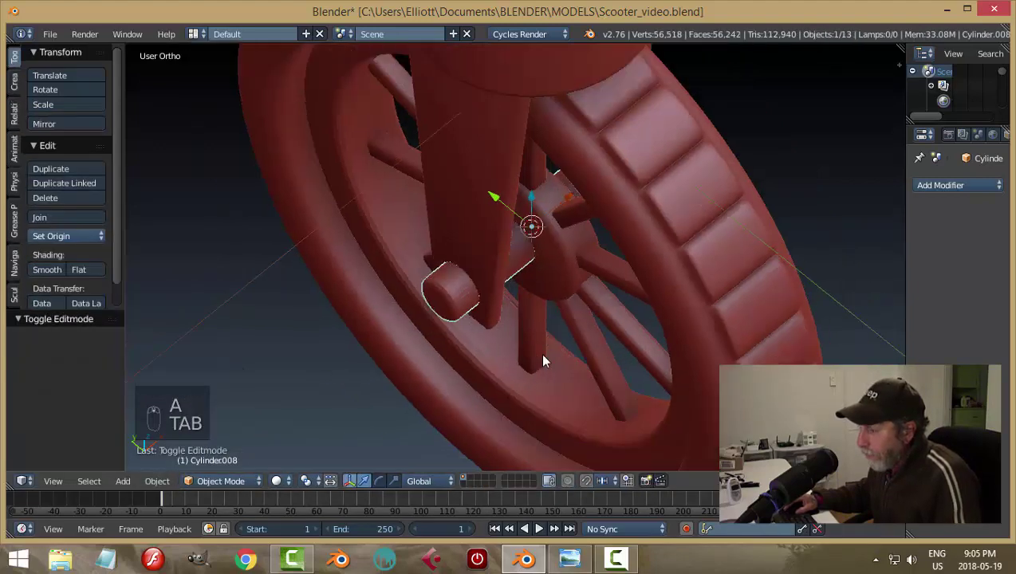
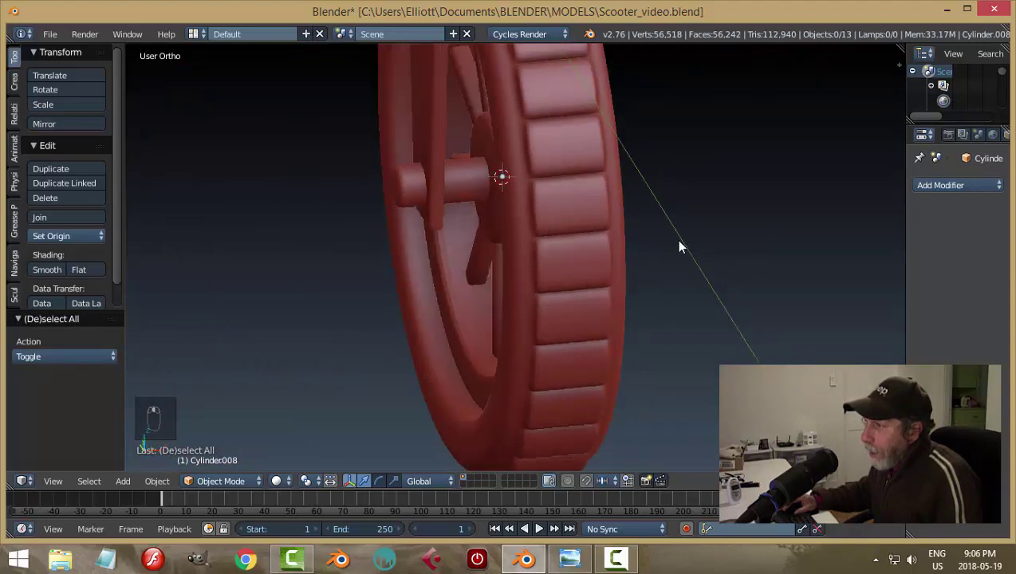
Step: Shorten the axle along X to about 0.916 between the mirrored end caps and deselect
left_click_drag(570, 214, 490, 174)
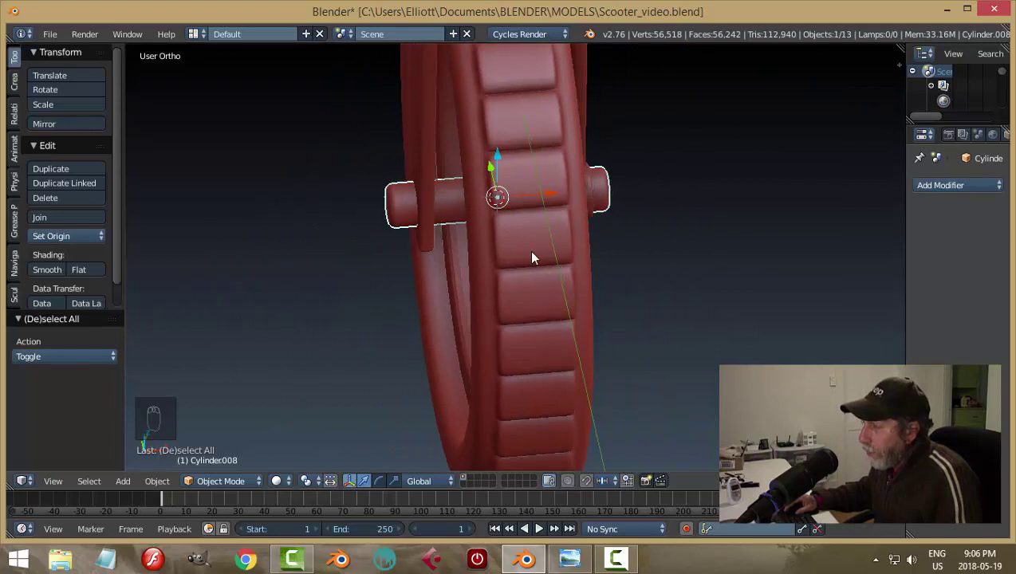
left_click_drag(572, 193, 846, 327)
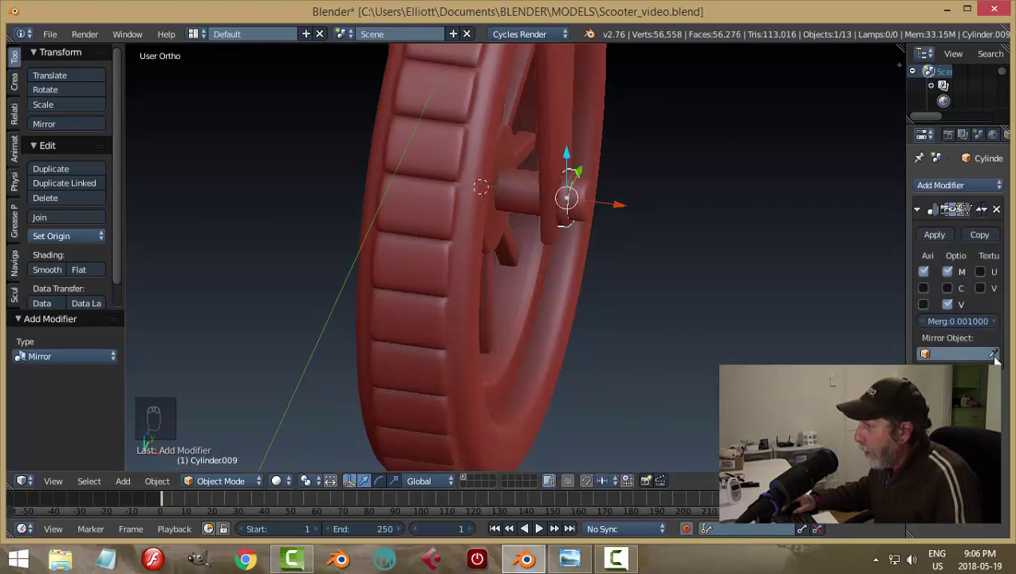
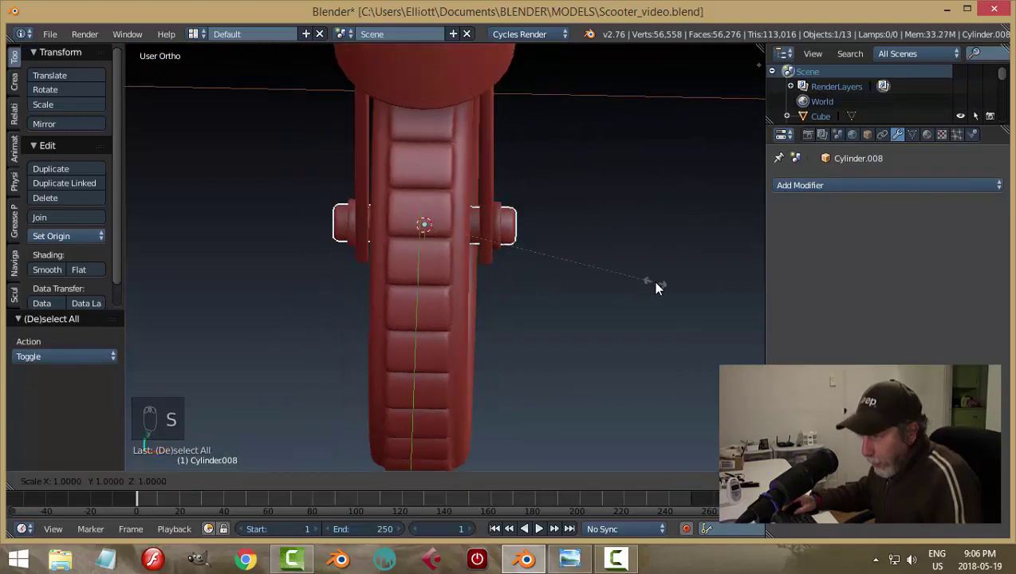
key("s")
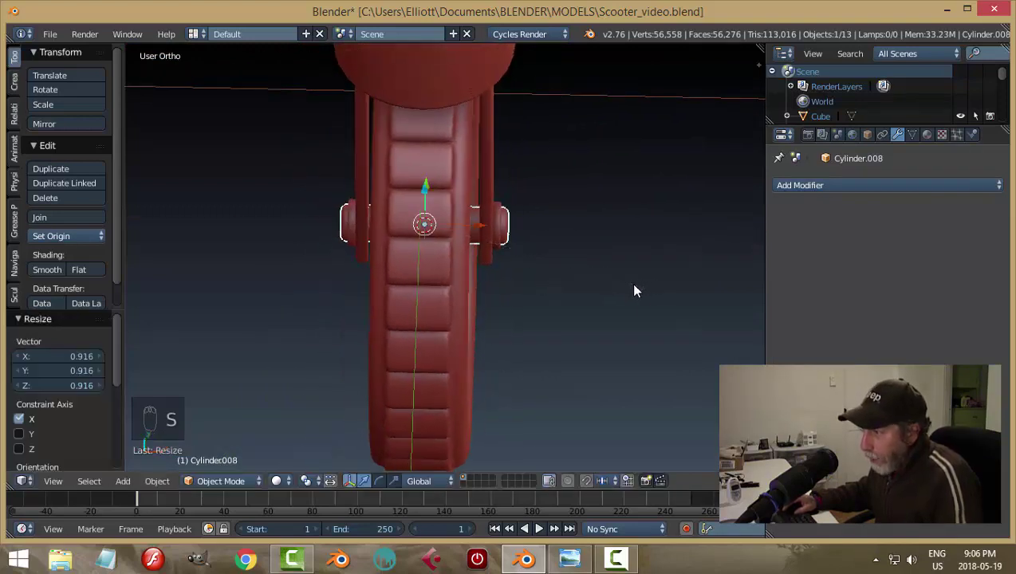
key("a")
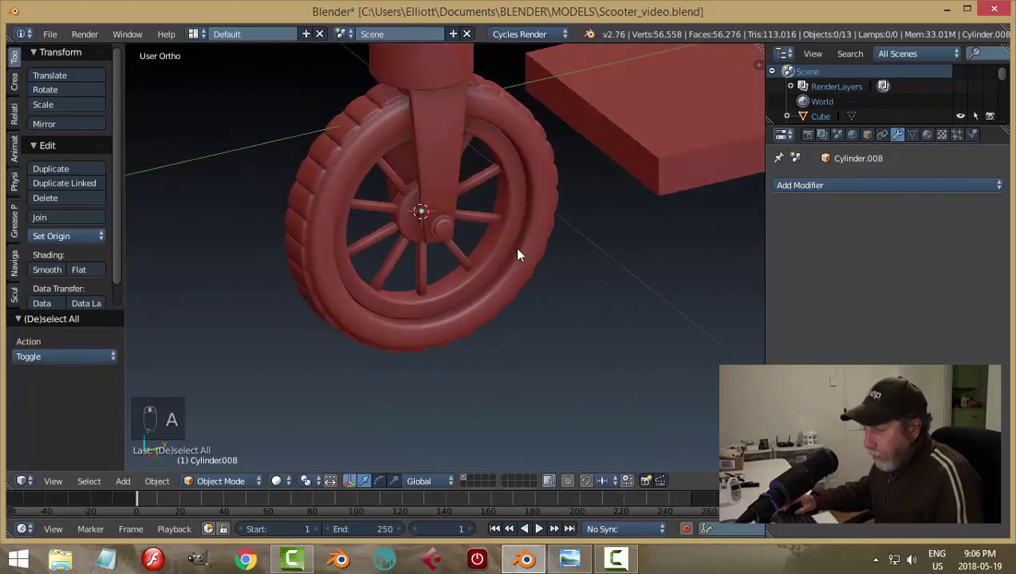
Step: Save the scooter file with Ctrl+S and orbit round toward the scooter's side
key("ctrl+s")
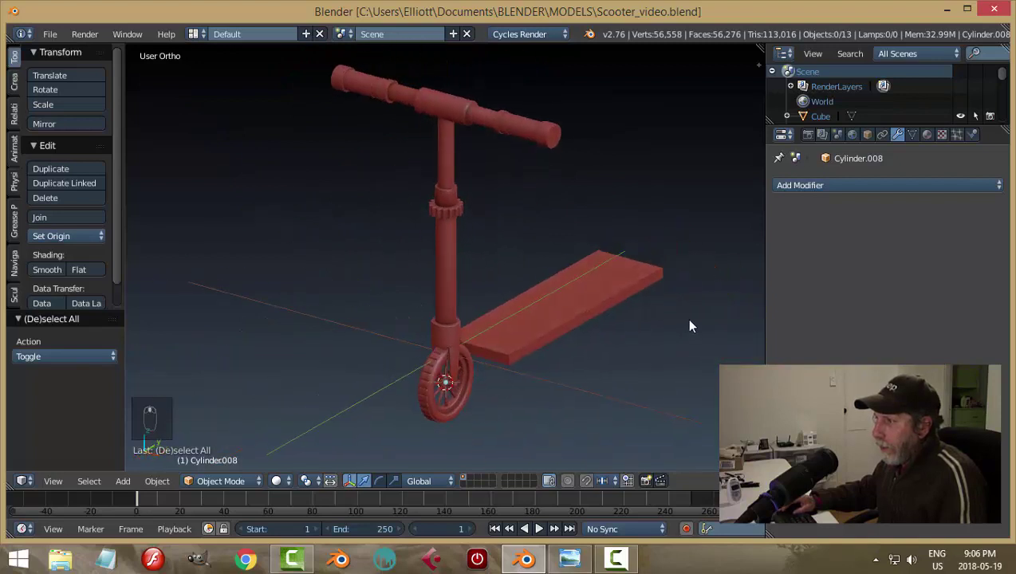
key("ctrl+s")
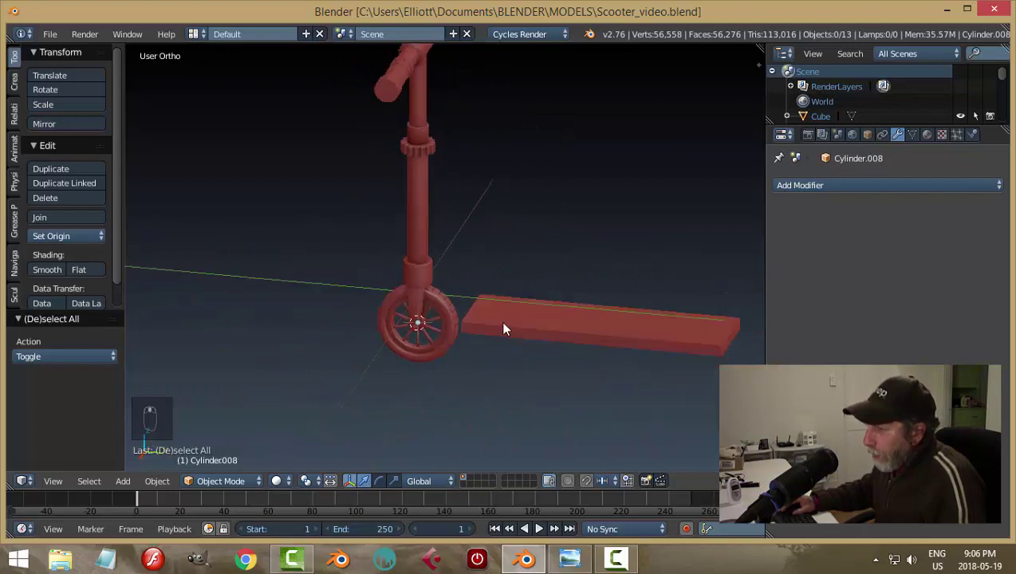
left_click_drag(442, 326, 515, 342)
Step: In Right view, duplicate the spoked front wheel to the deck's rear end as the rear wheel
key("KP_3")
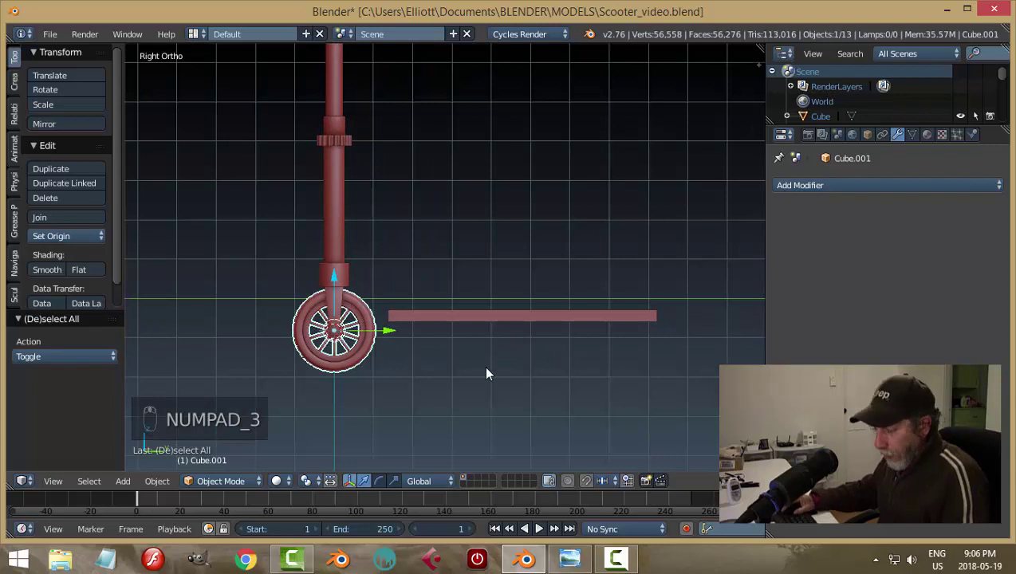
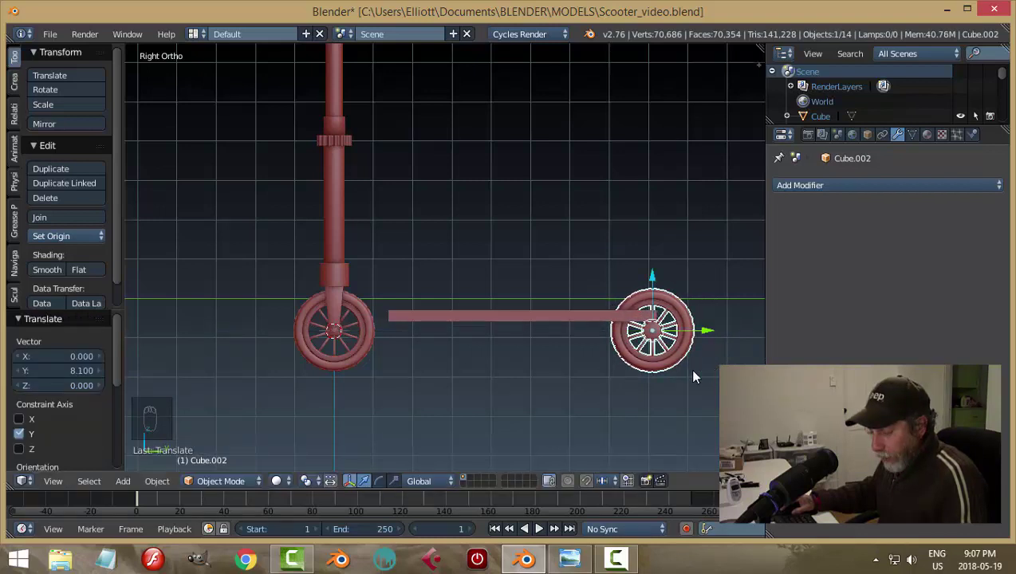
key("a")
left_click_drag(654, 271, 368, 356)
right_click(334, 379)
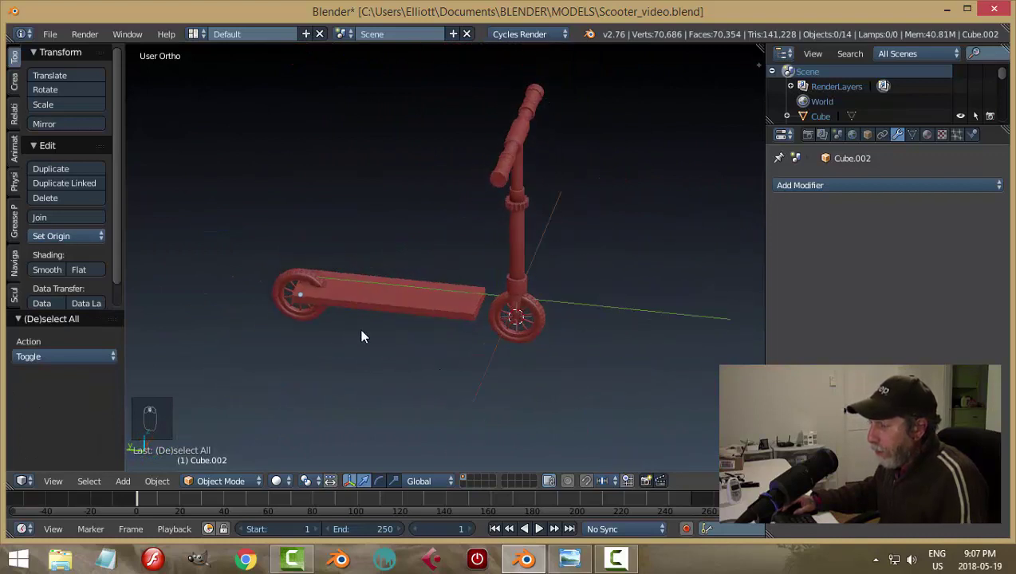
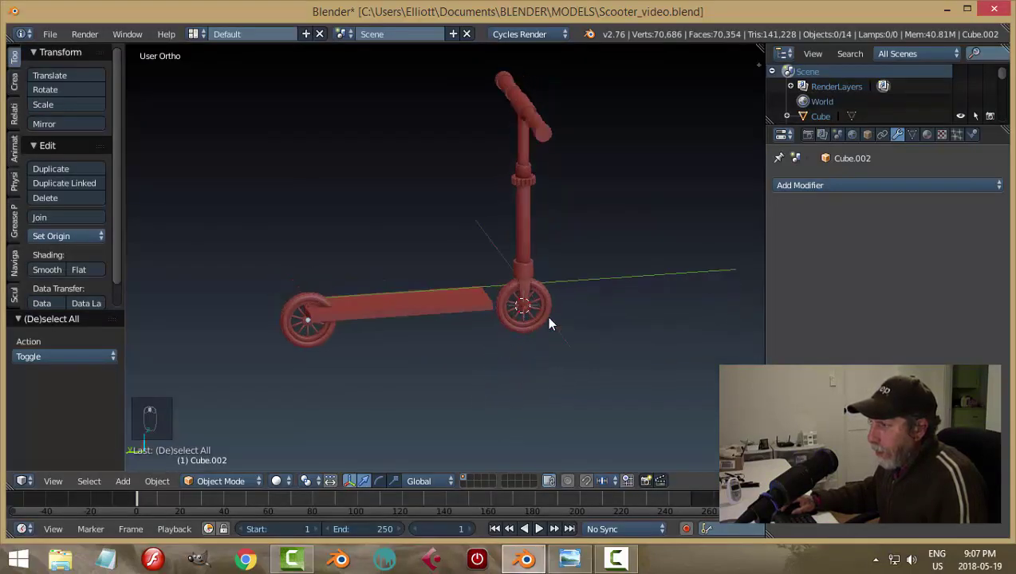
Step: In Right view, move the deck up about 0.27 along Z so it sits level between the two wheels
middle_click(599, 320)
left_click_drag(547, 349, 494, 377)
left_click_drag(493, 377, 483, 395)
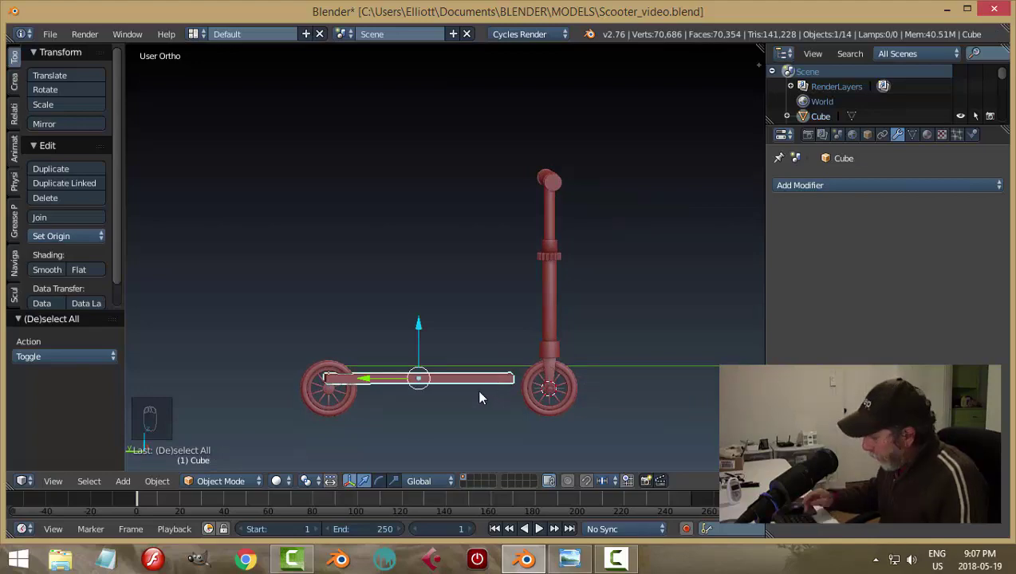
key("KP_3")
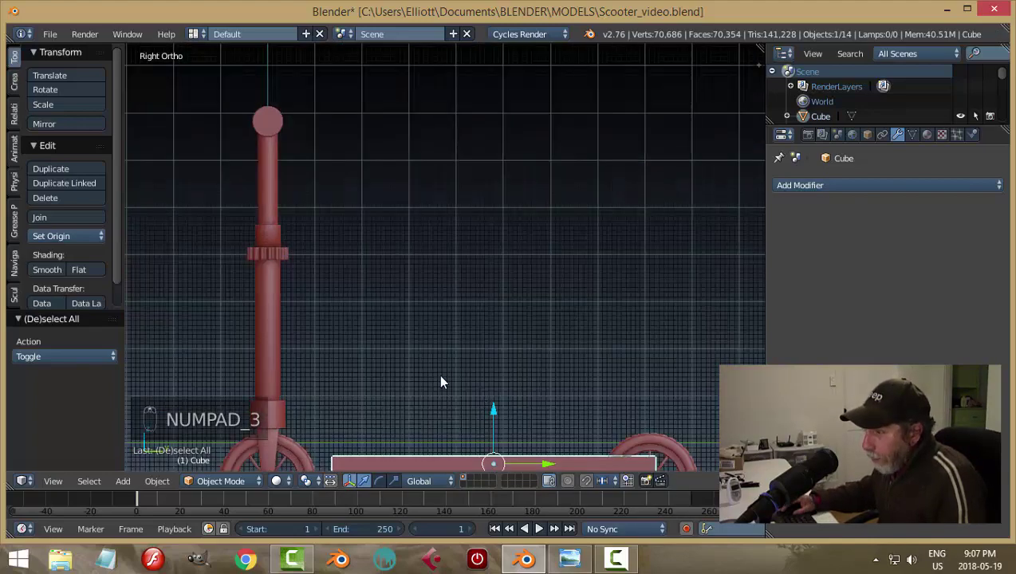
left_click_drag(661, 345, 603, 297)
left_click_drag(604, 288, 671, 356)
middle_click(670, 357)
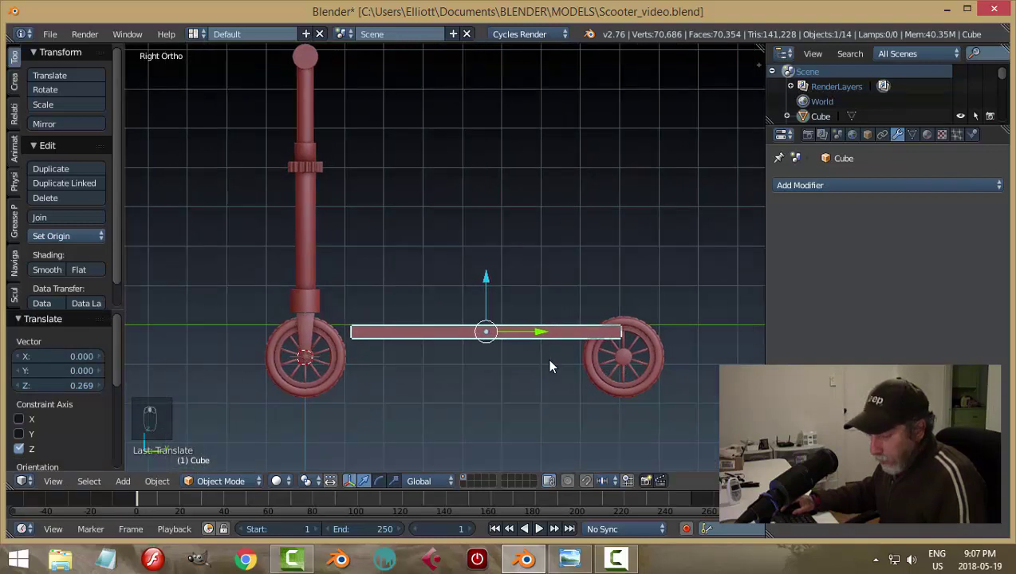
key("a")
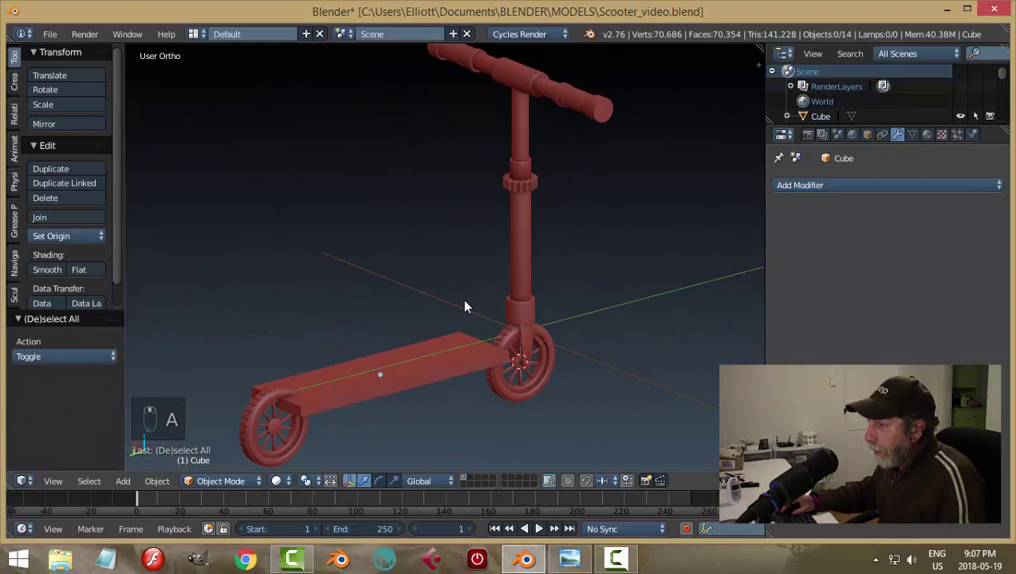
Step: Add a cube beside the lower stem, shrink it and flatten it along Z into a slim bar
left_click_drag(520, 270, 562, 320)
key("shift+s")
key("a")
left_click_drag(504, 307, 566, 307)
key("shift+a")
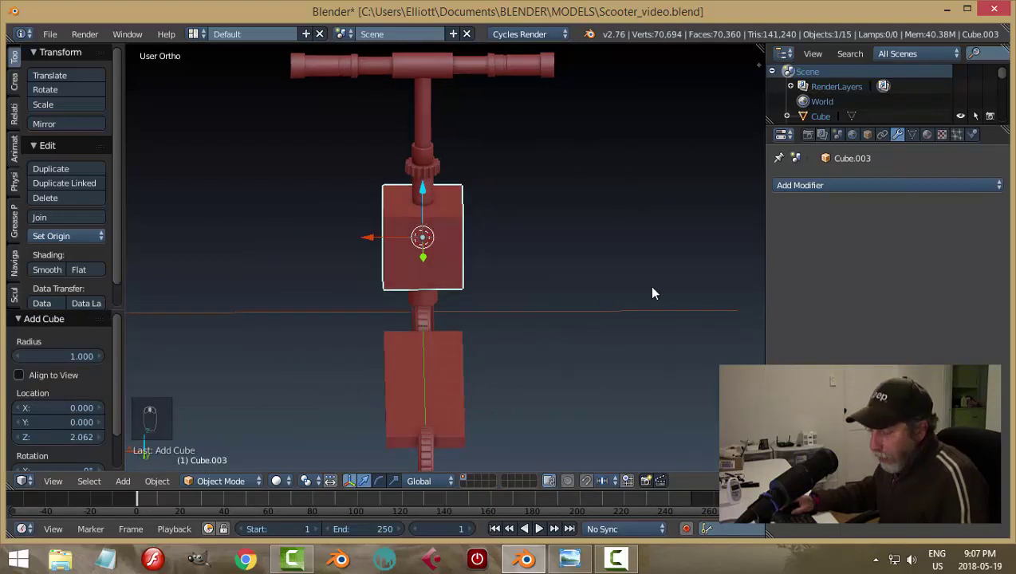
key("s")
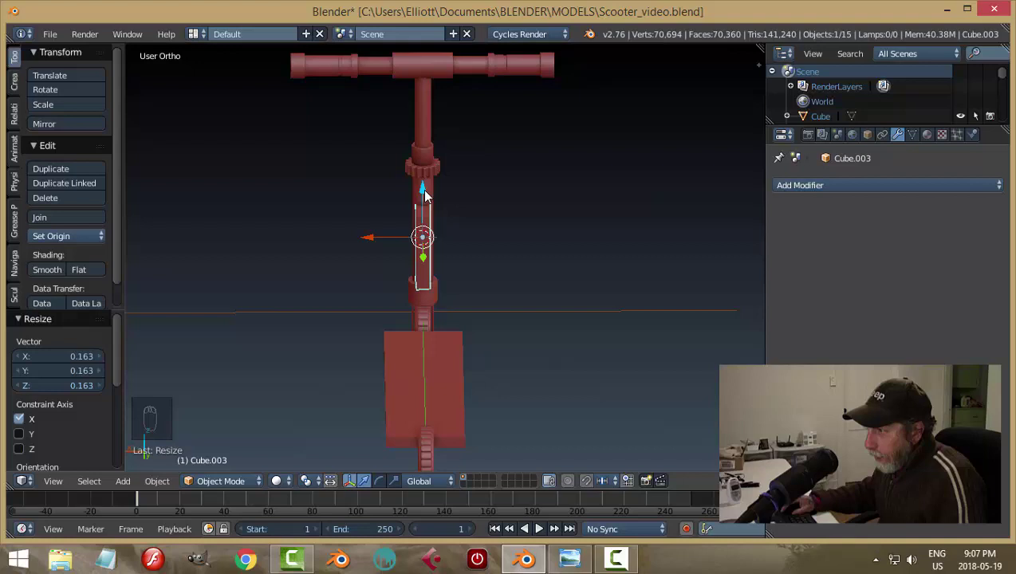
key("s")
left_click_drag(602, 281, 494, 277)
left_click_drag(494, 277, 517, 284)
left_click_drag(517, 284, 571, 389)
key("s")
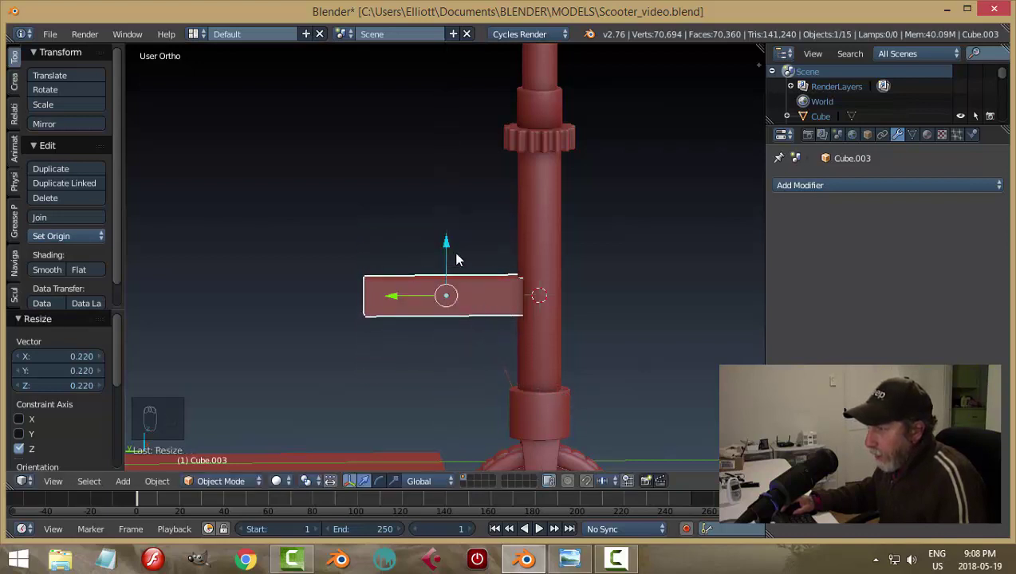
left_click_drag(450, 257, 549, 334)
key("a")
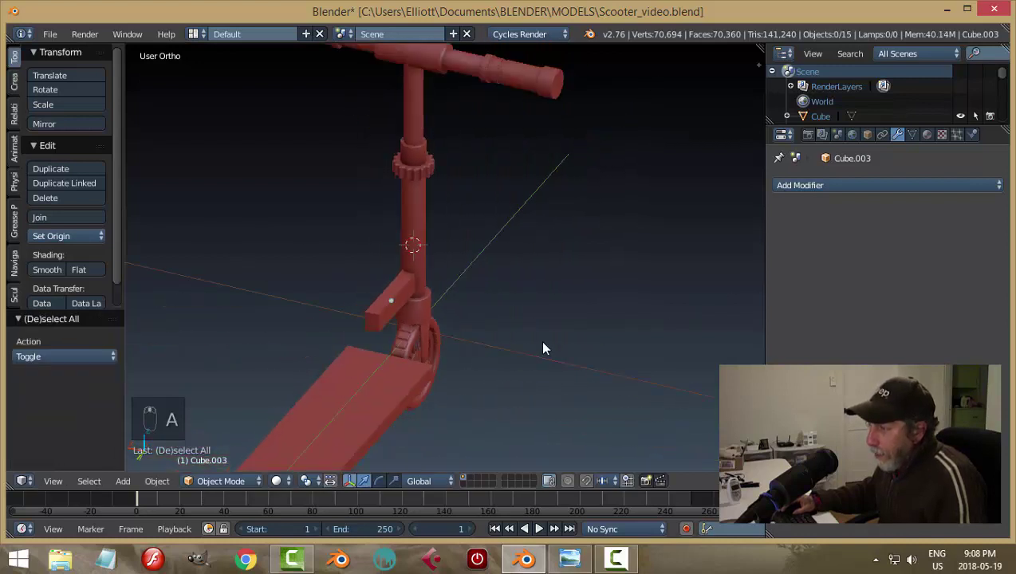
Step: Rotate the bar about X by -32° so it slants down toward the deck, and start lowering it
left_click_drag(453, 319, 459, 383)
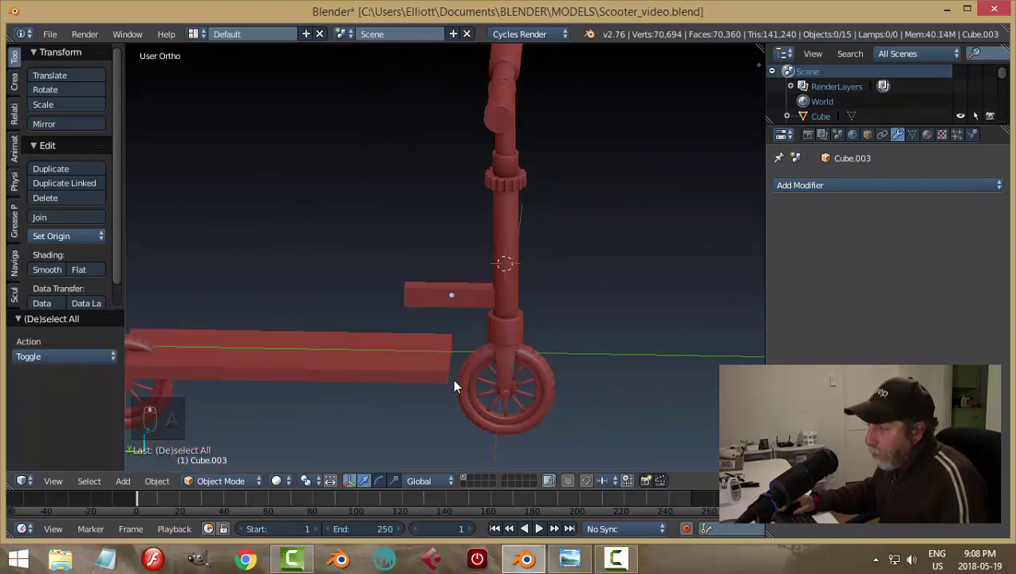
left_click_drag(486, 332, 509, 377)
left_click_drag(494, 380, 528, 391)
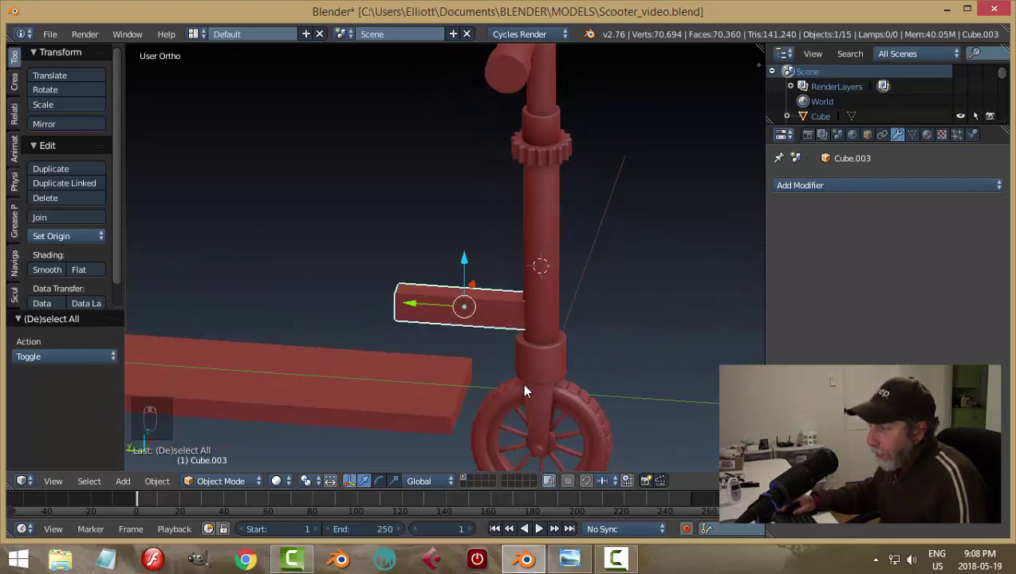
key("r")
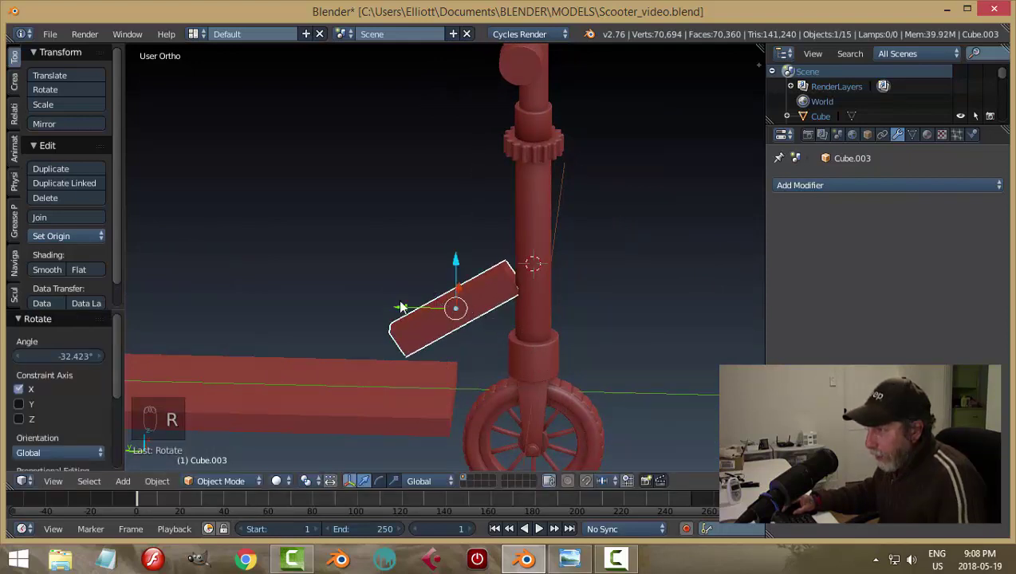
left_click_drag(412, 313, 474, 292)
middle_click(522, 324)
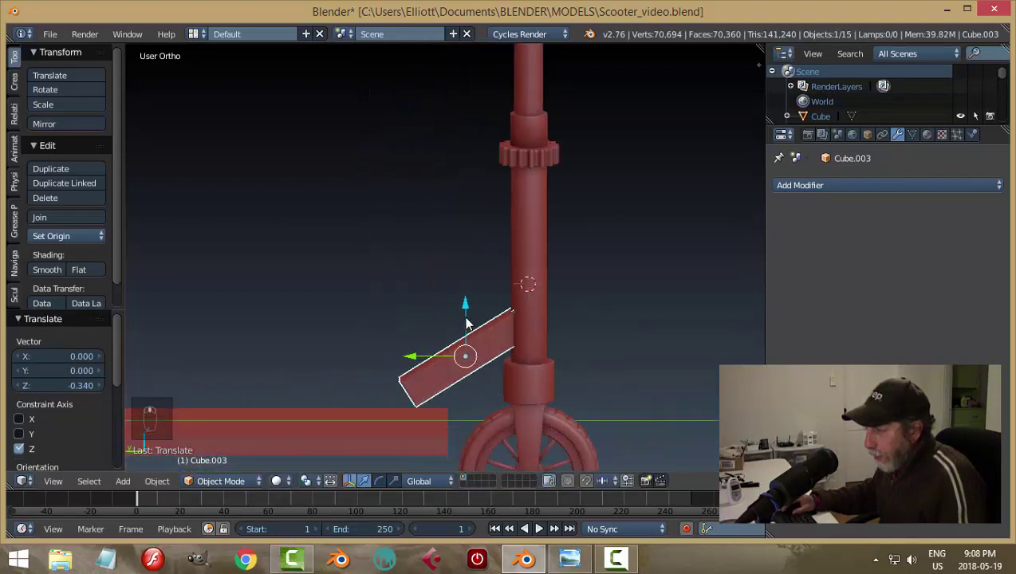
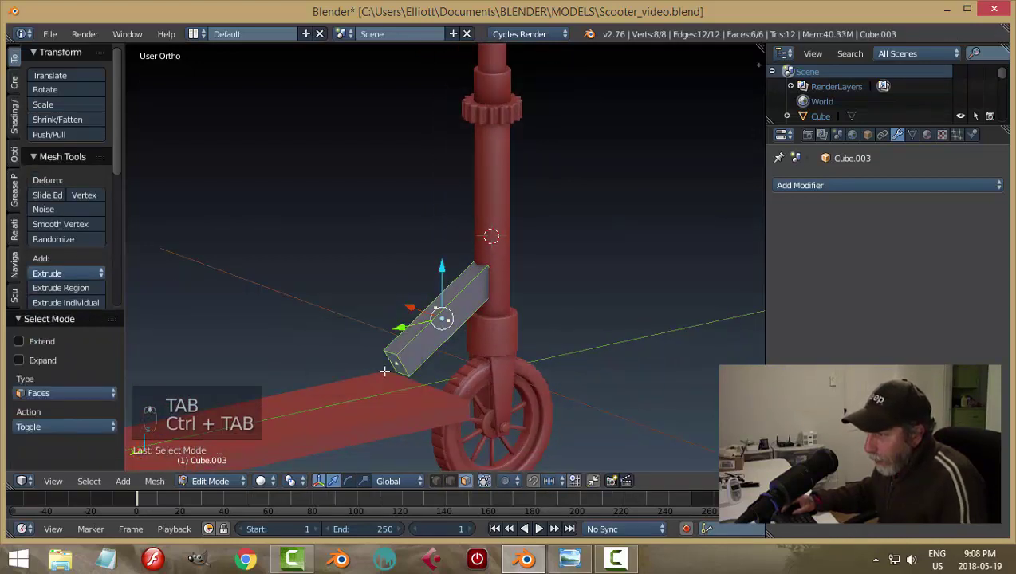
Step: In side-view wireframe, move the bar's bottom face down onto the deck top to form the brace
key("KP_3")
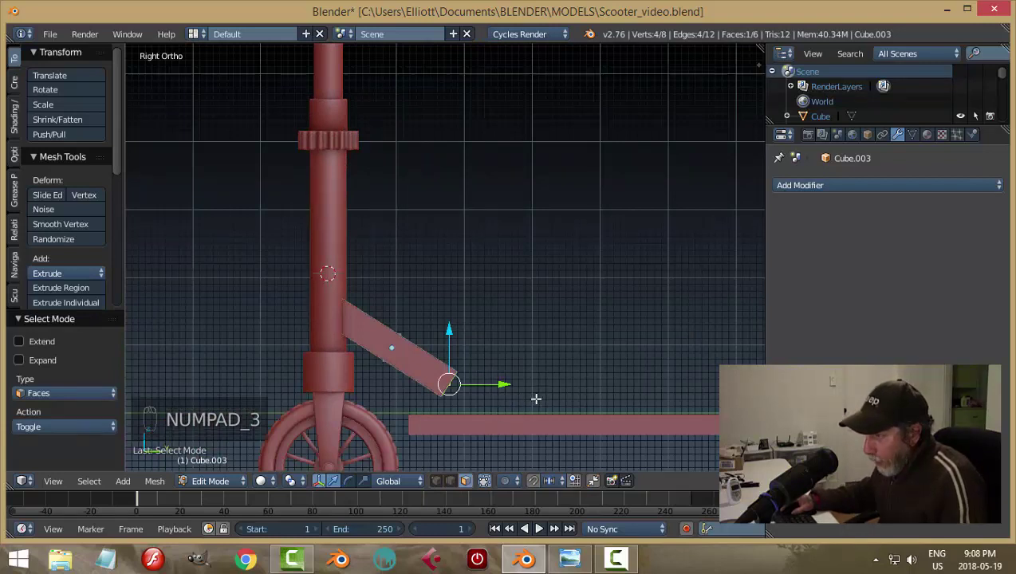
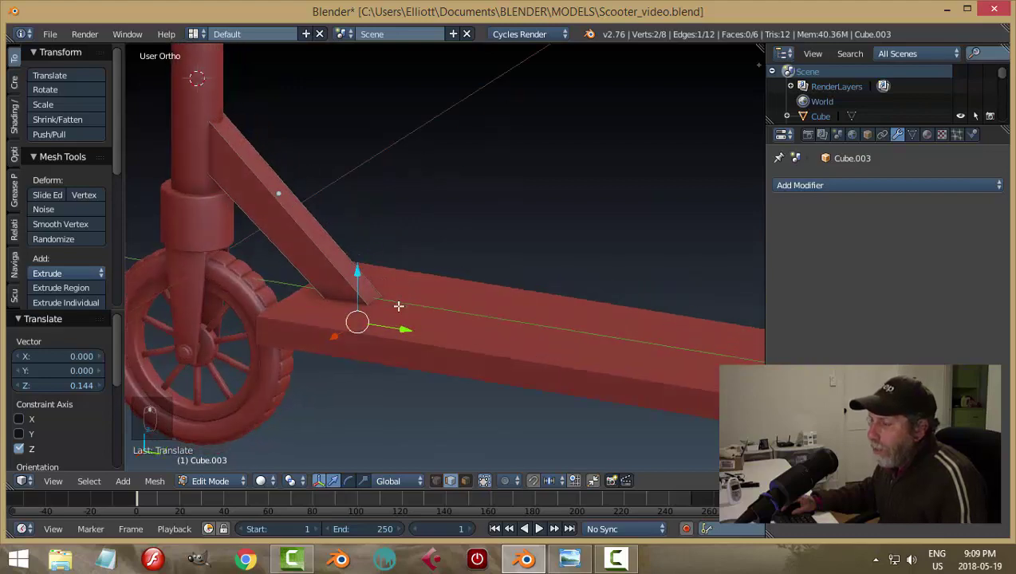
key("Tab")
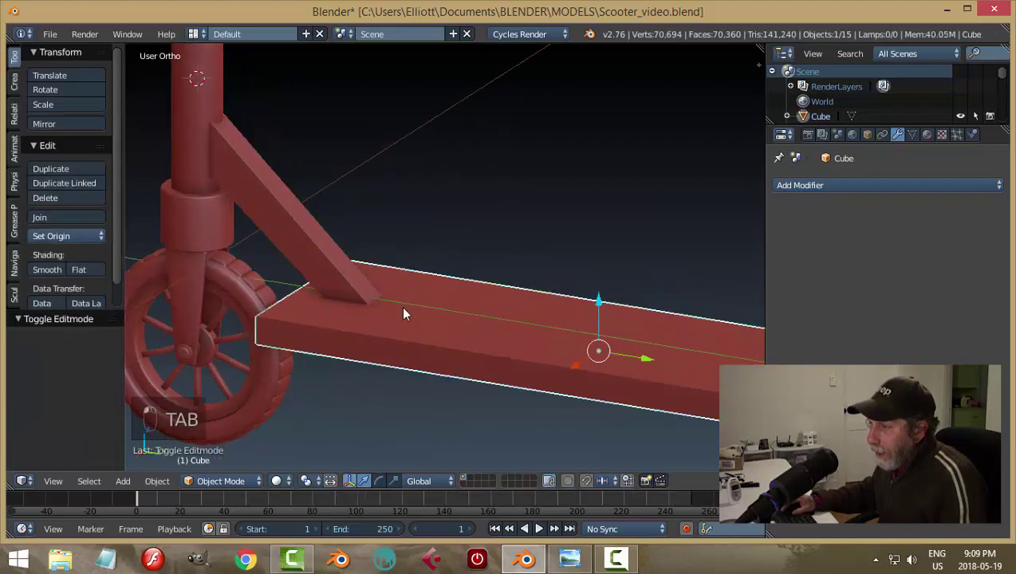
key("z")
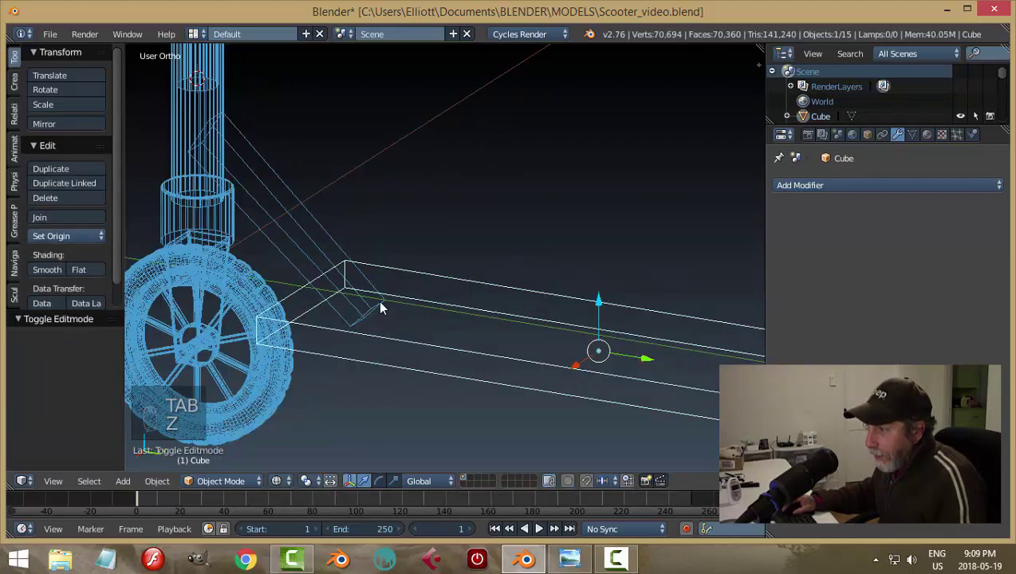
key("Tab")
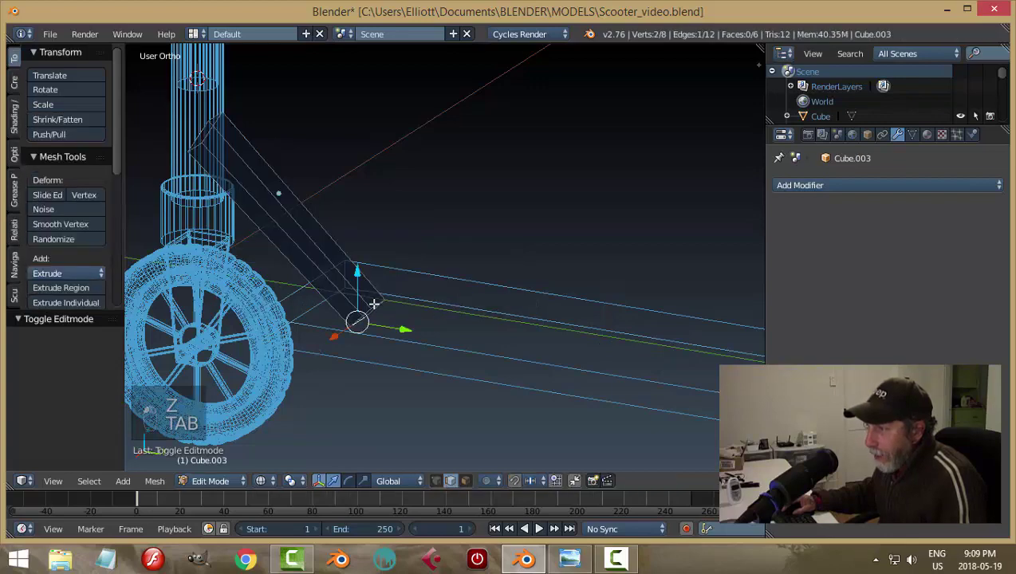
key("KP_3")
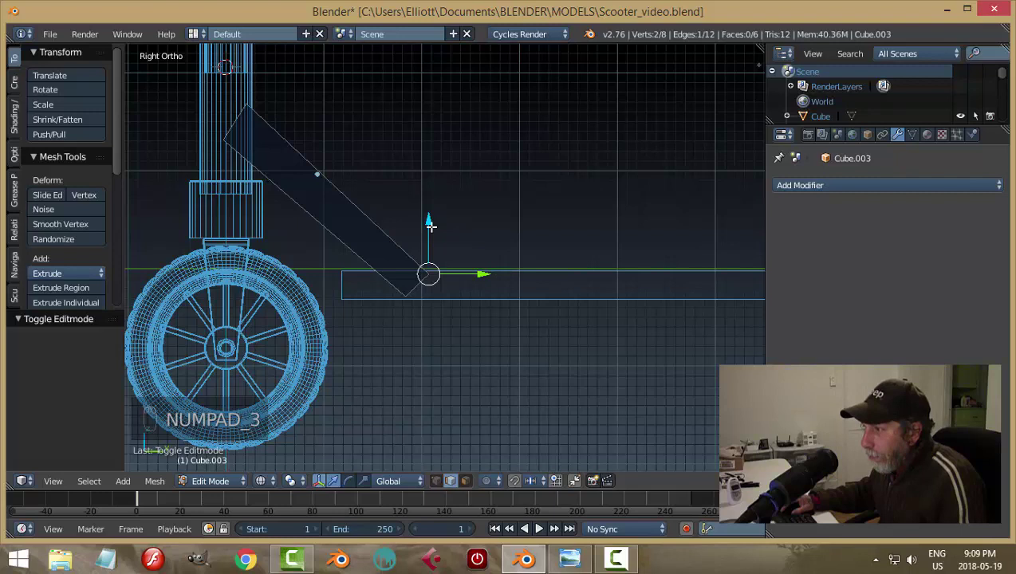
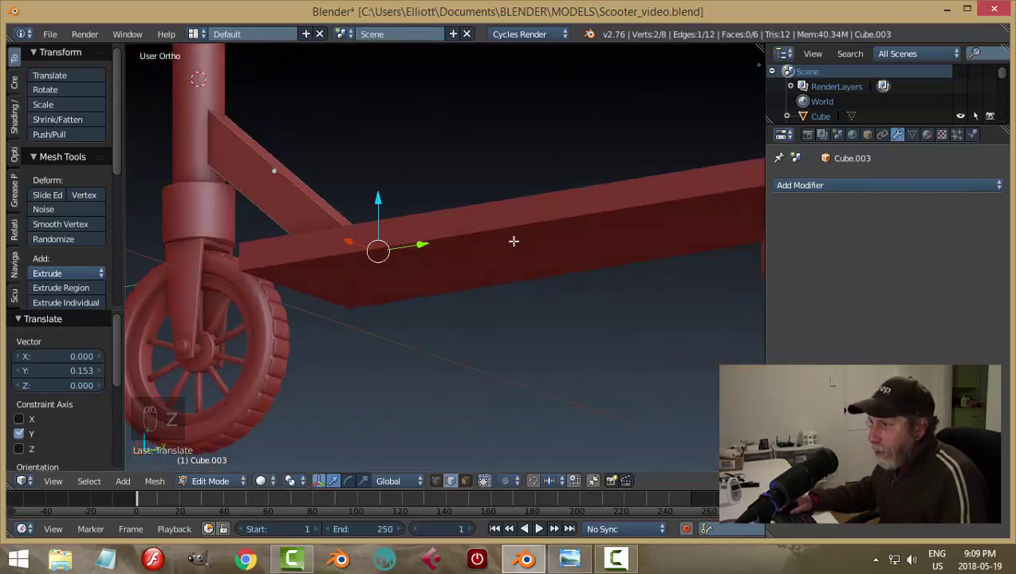
key("a")
key("Tab")
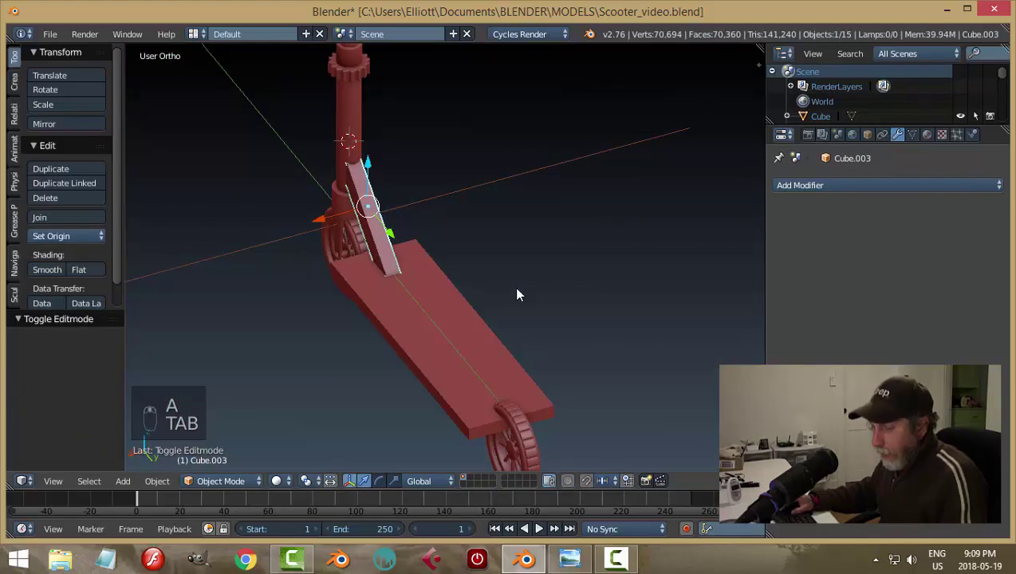
Step: Save the file, orbit around the scooter and select the deck
key("a")
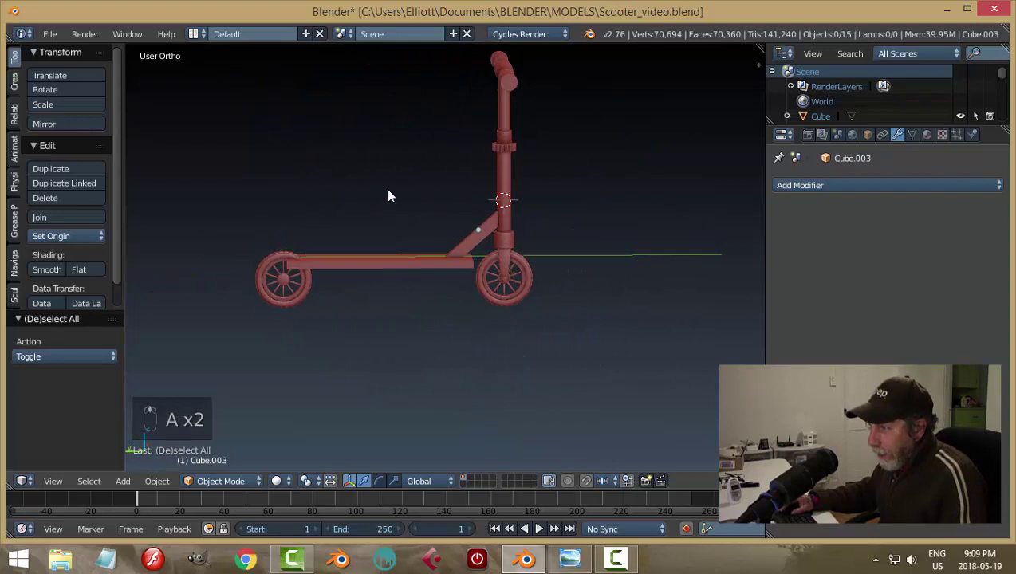
key("ctrl+s")
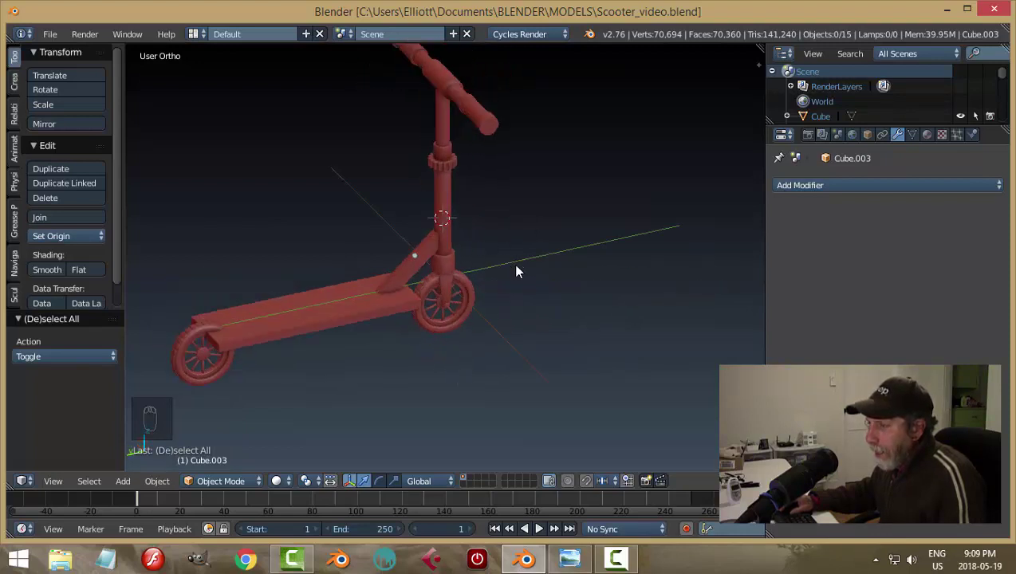
left_click_drag(426, 292, 423, 306)
left_click_drag(423, 306, 640, 346)
key("s")
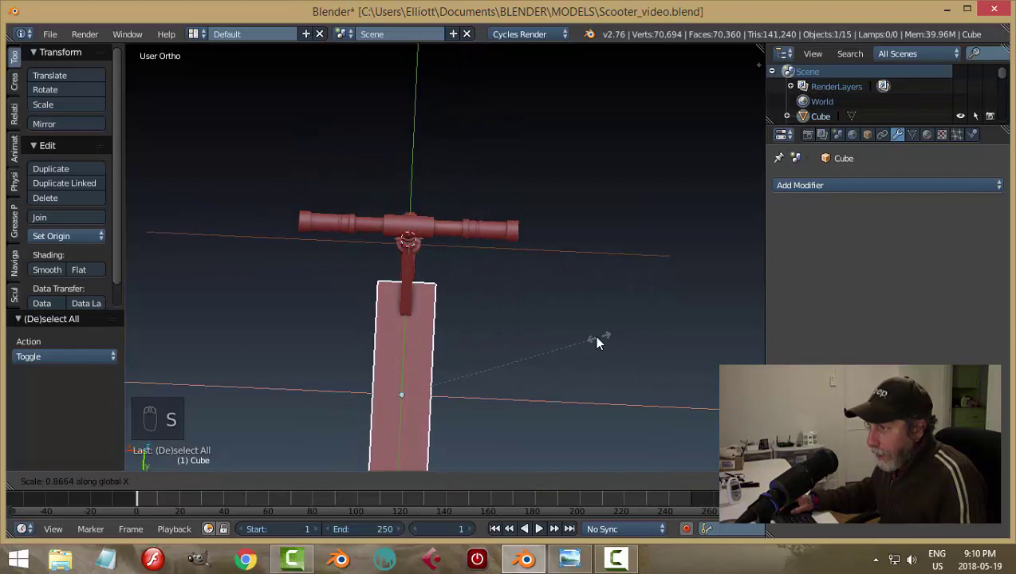
key("a")
left_click(451, 353)
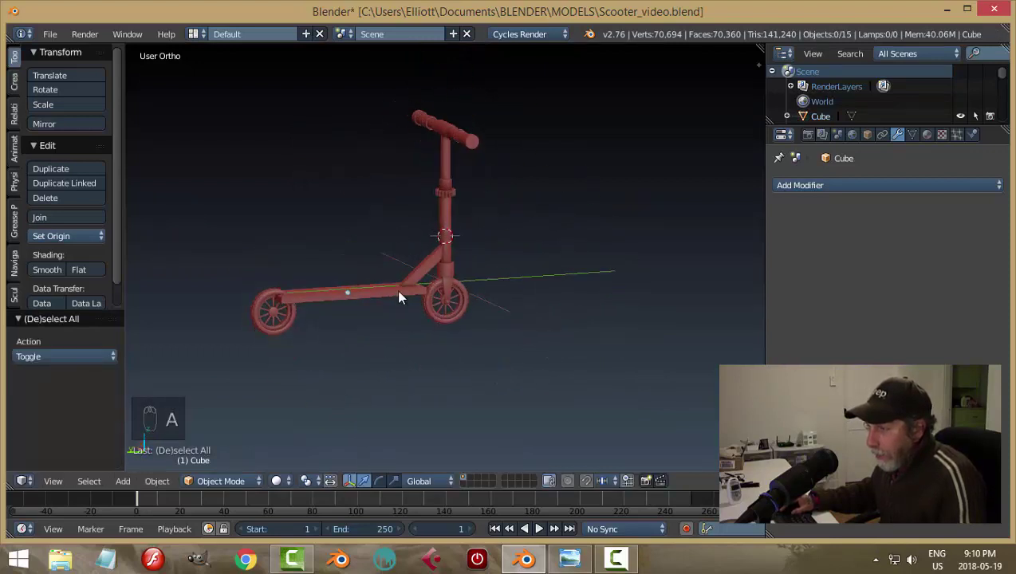
Step: Zoom in around the stem and front wheel to inspect them, saving the file again
left_click_drag(376, 304, 385, 352)
key("s")
key("a")
key("ctrl+s")
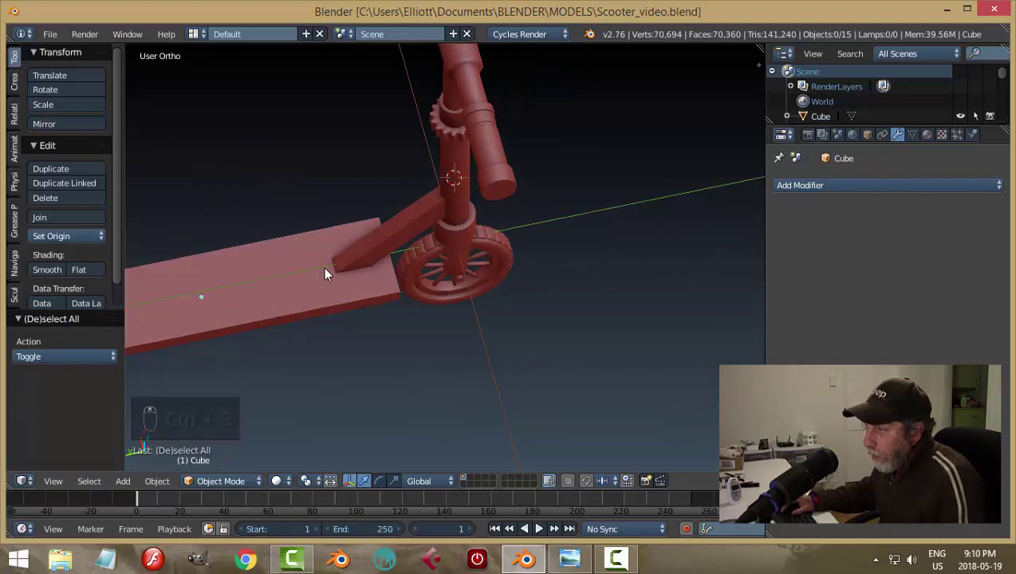
middle_click(433, 292)
middle_click(484, 284)
middle_click(504, 284)
left_click_drag(387, 279, 461, 293)
key("s")
key("a")
key("ctrl+s")
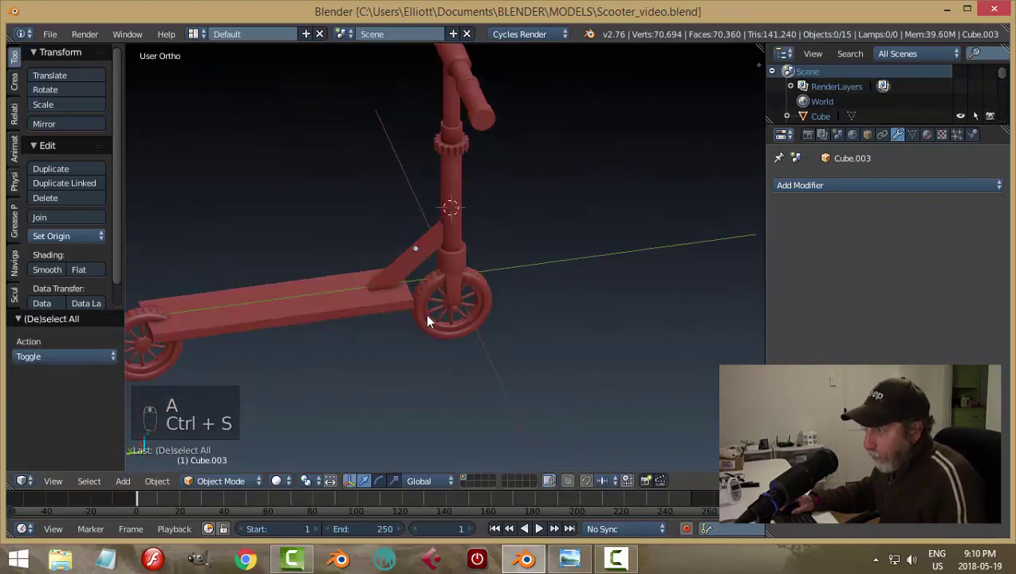
Step: Check the deck's underside, hide and restore parts, reselect the deck and switch to Top Ortho
left_click_drag(394, 275, 388, 329)
key("h")
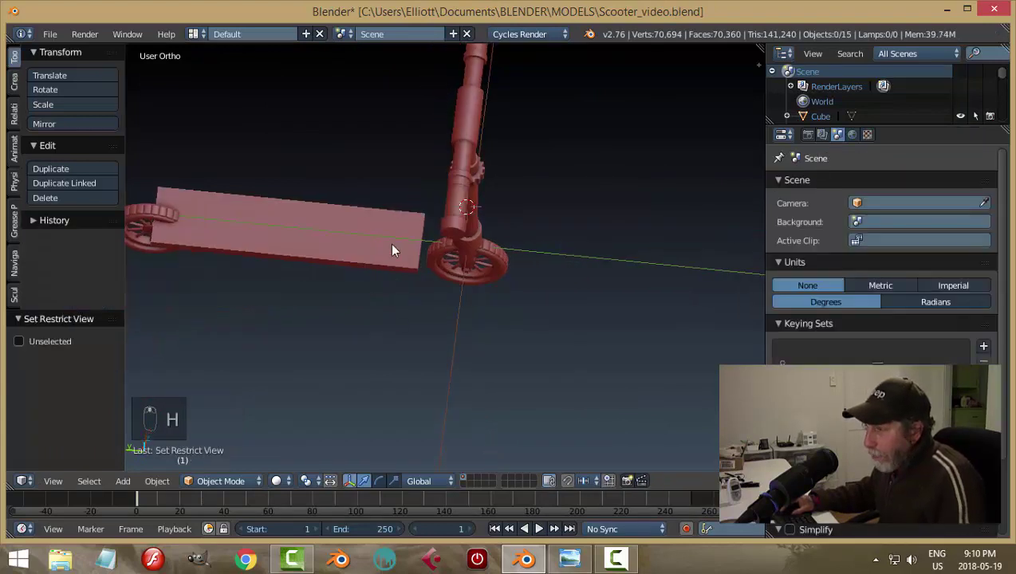
left_click_drag(396, 247, 476, 294)
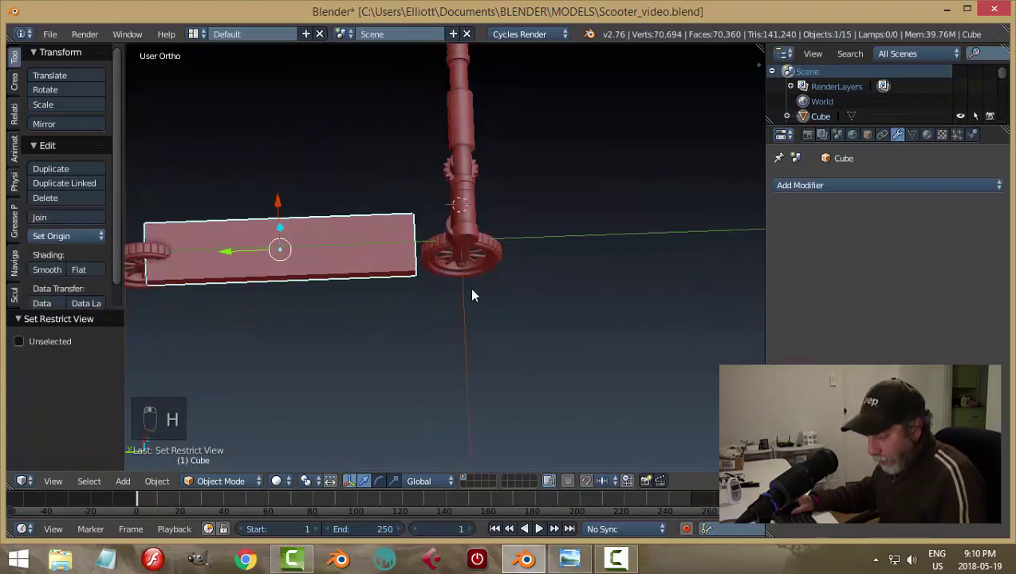
key("alt+h")
key("a")
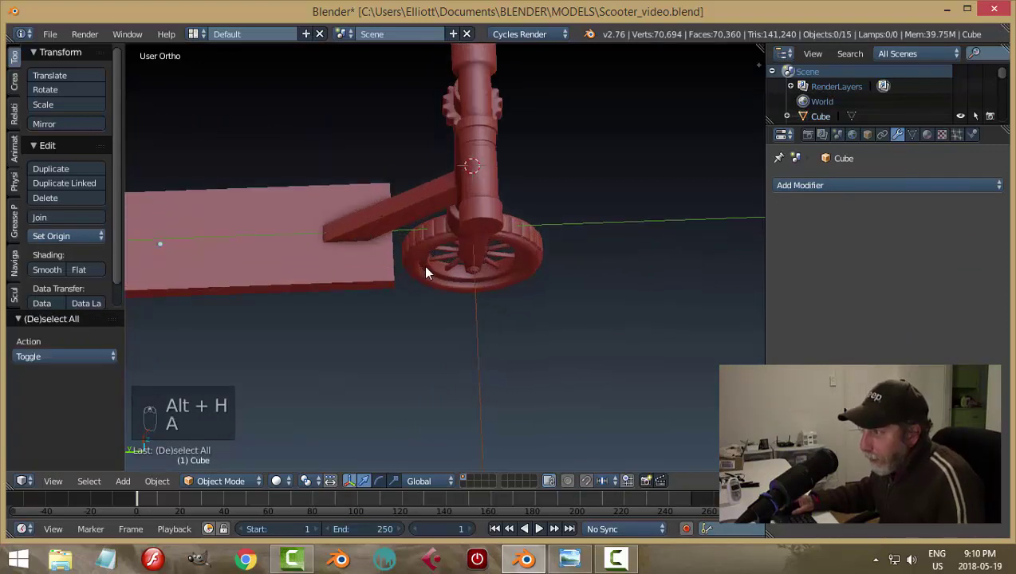
left_click(442, 259)
left_click_drag(343, 260, 484, 281)
middle_click(484, 281)
key("ctrl+s")
key("KP_7")
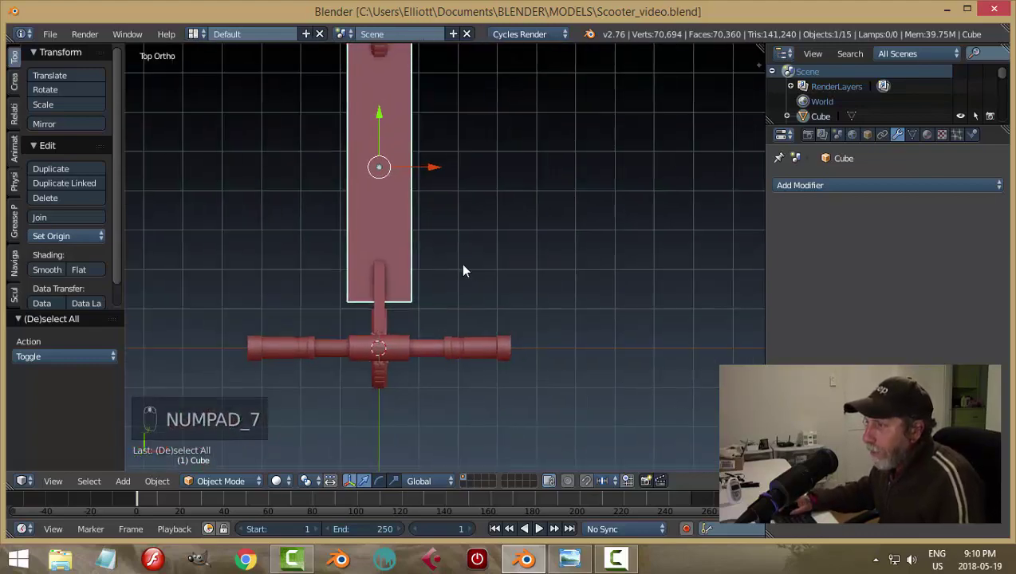
Step: In Edit Mode, loop-cut two lengthwise edges on the deck and scale them close together
key("Tab")
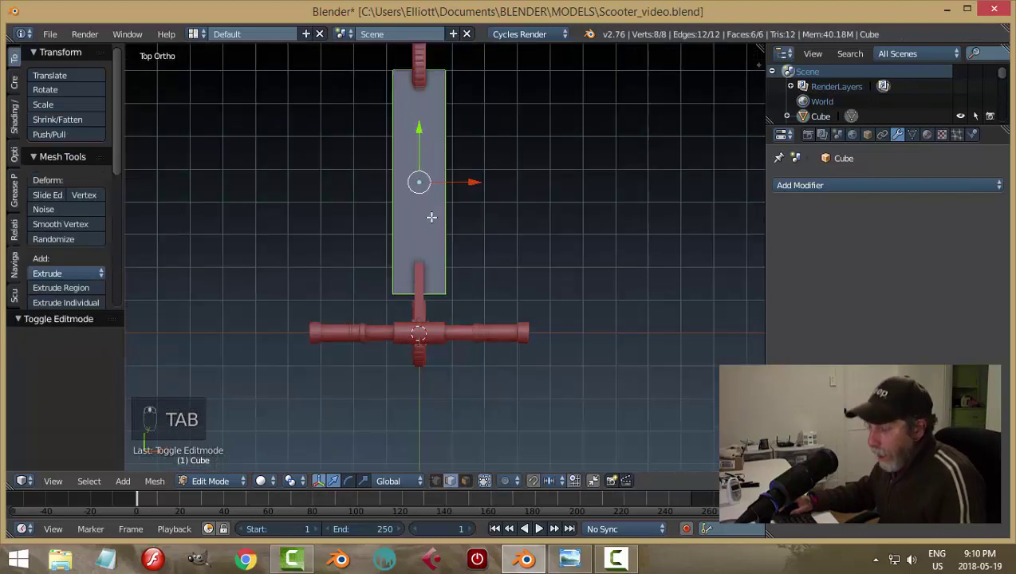
key("ctrl+r")
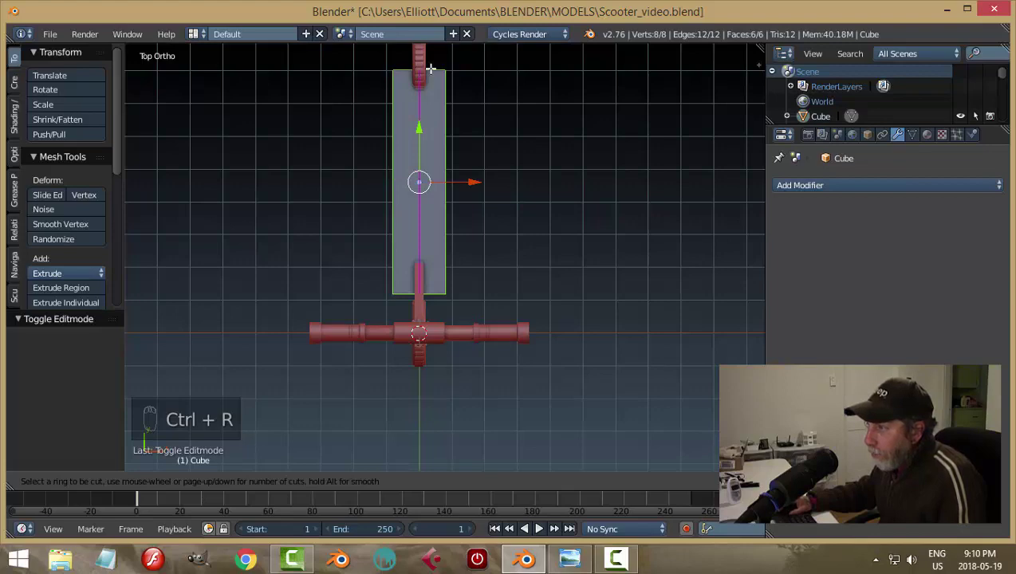
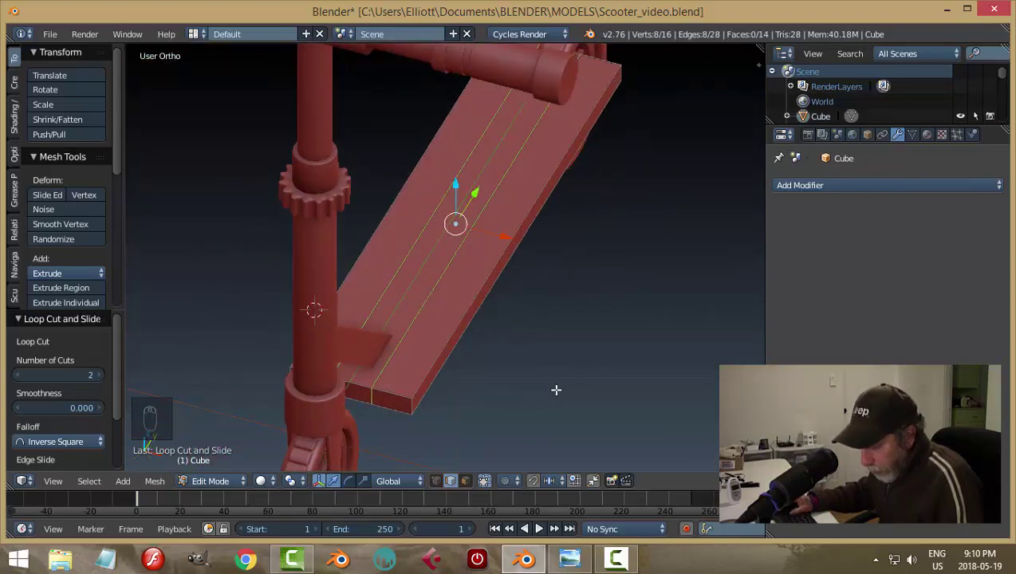
key("s")
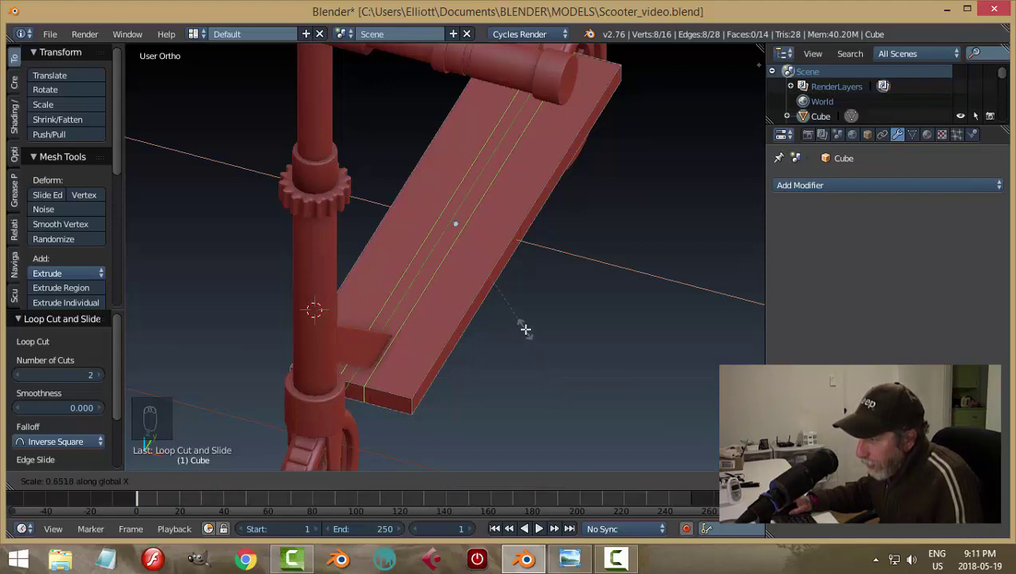
key("a")
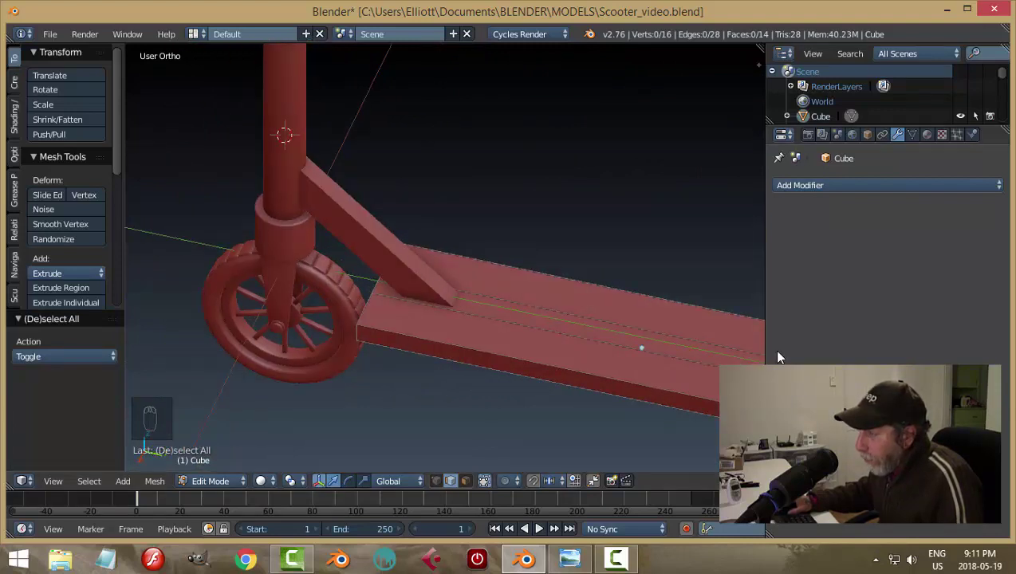
Step: Add a crosswise cut by the brace, delete the face and fill the sides to form the slot, then unhide all parts
key("ctrl+r")
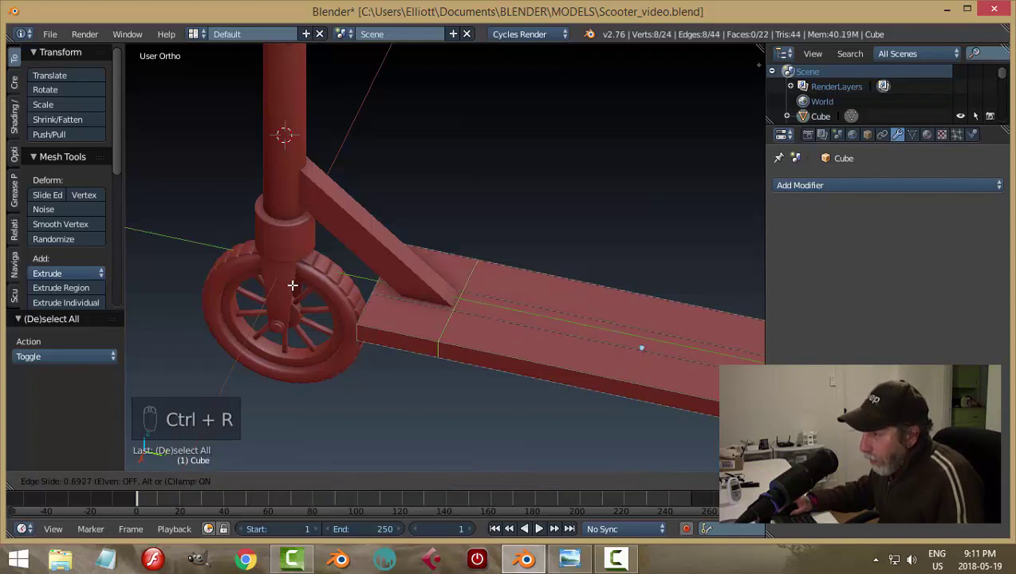
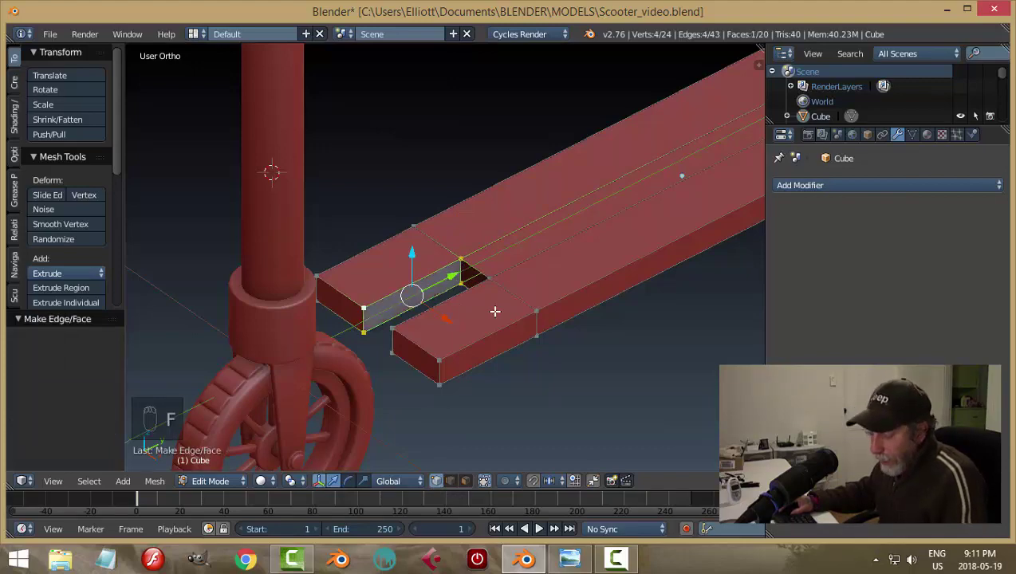
key("a")
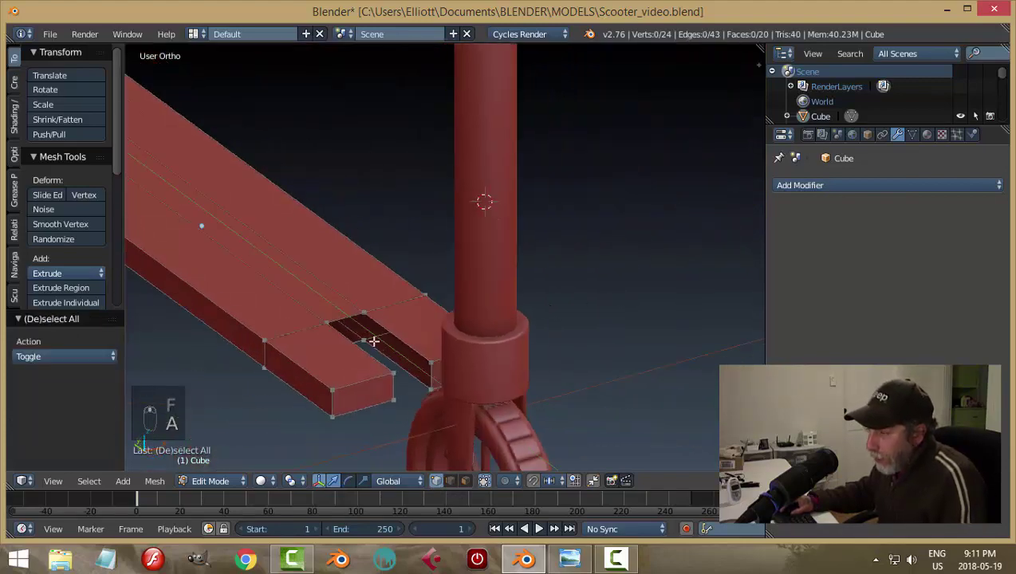
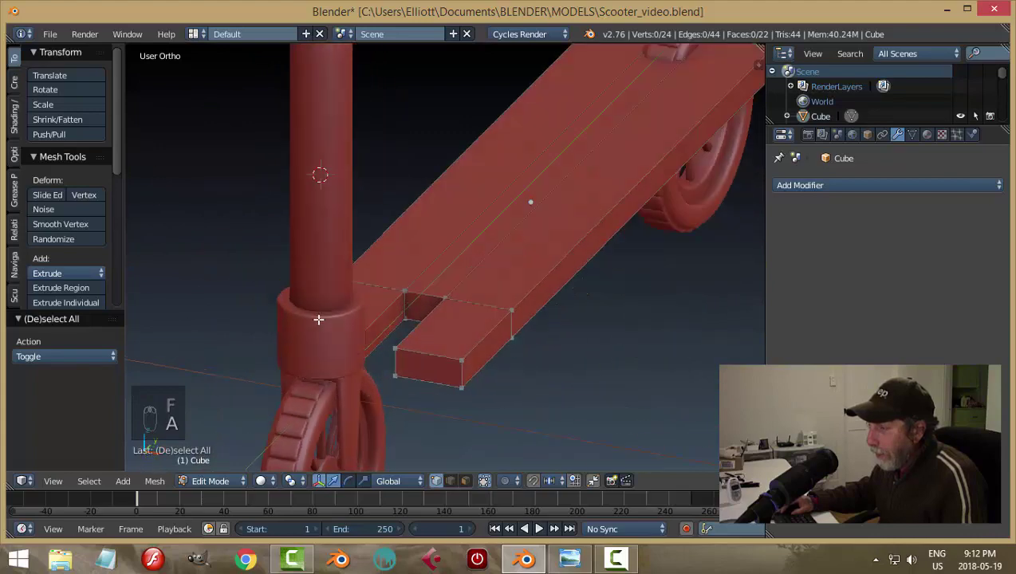
key("Tab")
key("a")
key("alt+h")
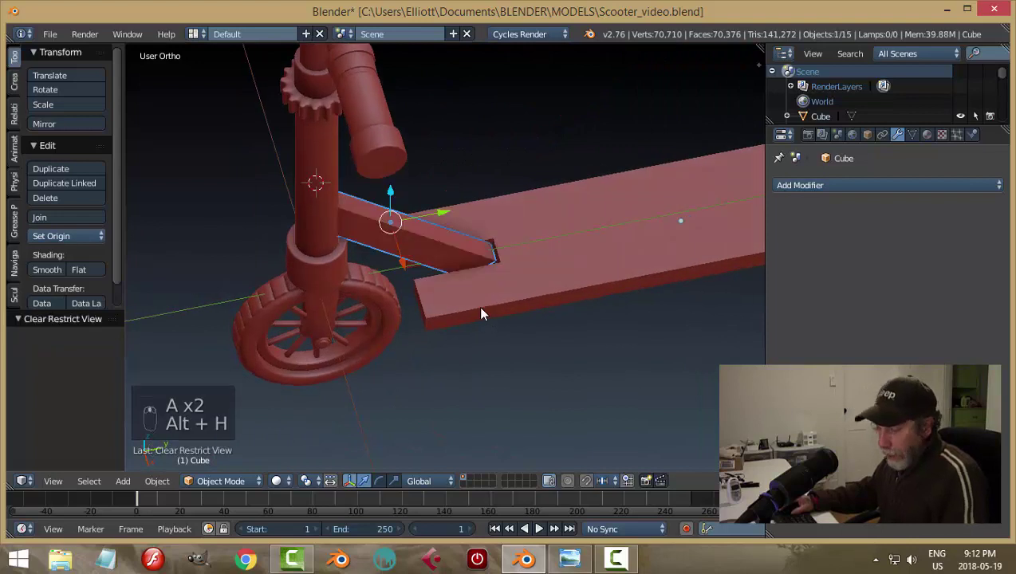
Step: Orbit around the brace in the new deck slot from above and below, then select the front axle nut
key("a")
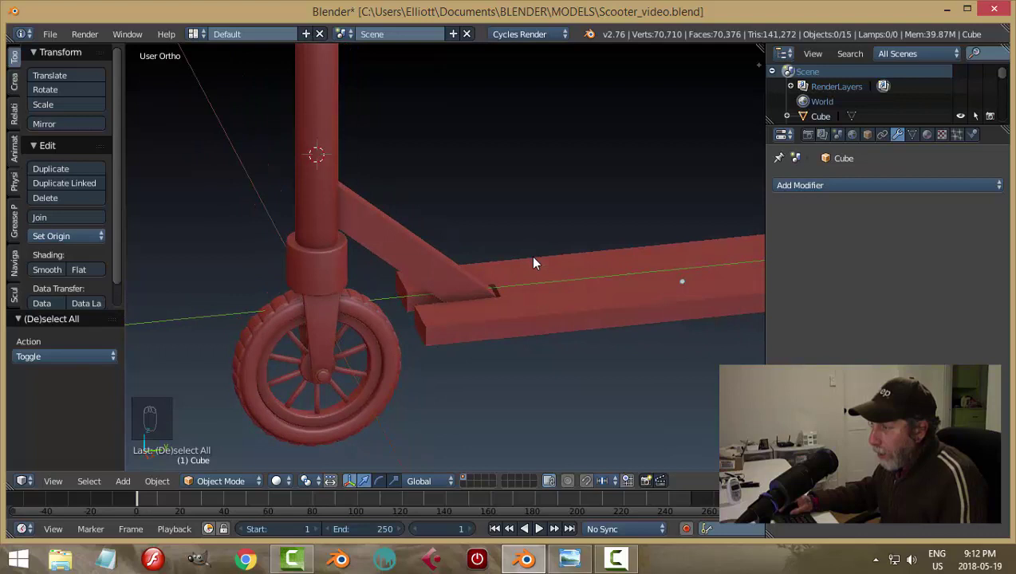
left_click_drag(505, 311, 603, 295)
key("a")
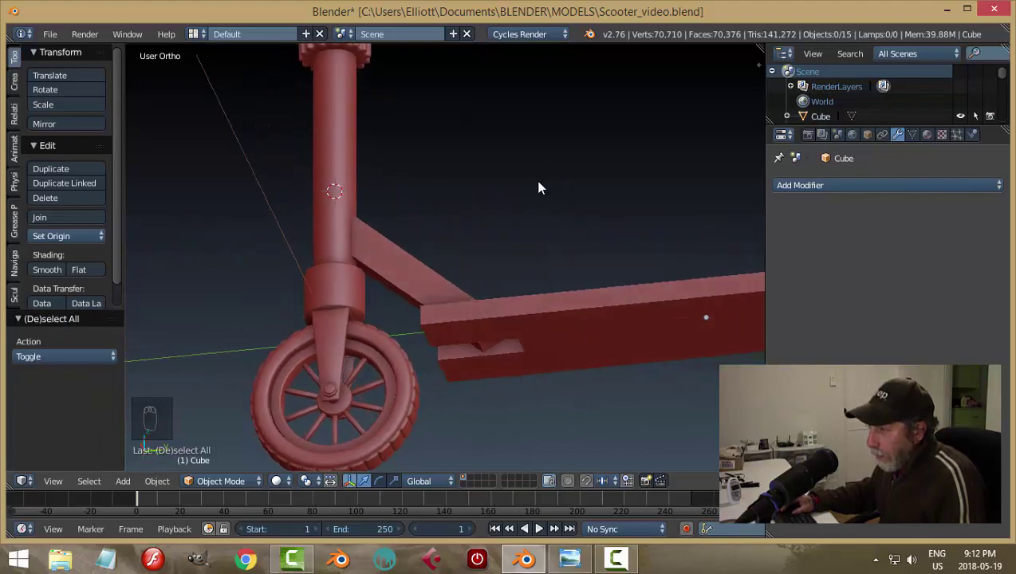
left_click_drag(477, 302, 641, 381)
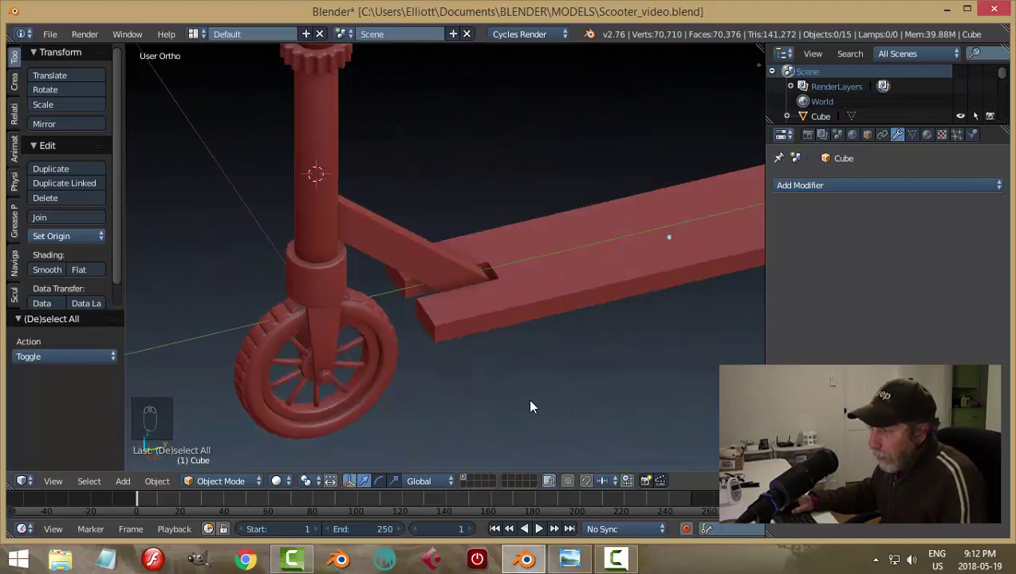
middle_click(546, 320)
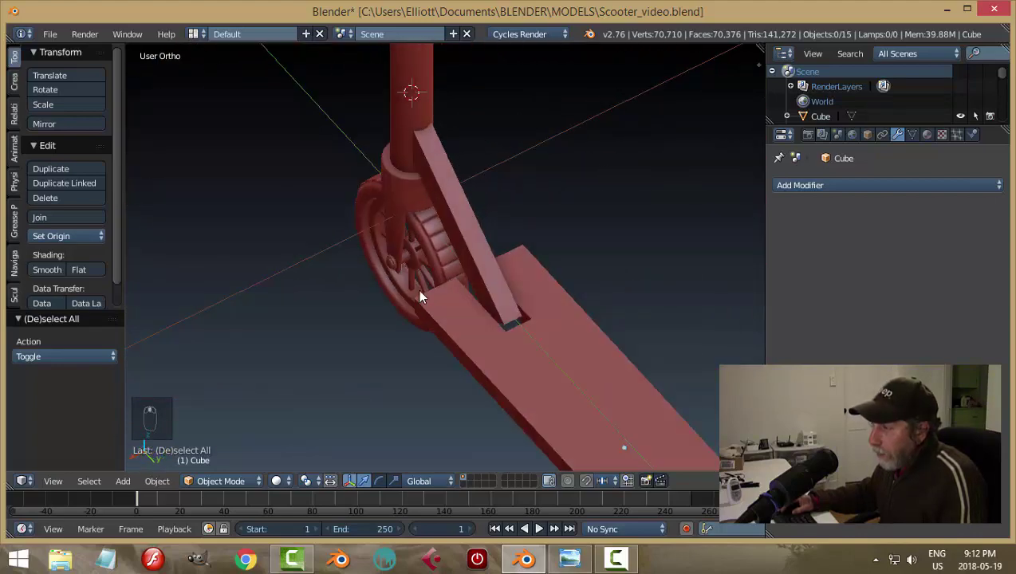
left_click_drag(410, 260, 496, 317)
left_click_drag(415, 319, 448, 322)
middle_click(402, 320)
middle_click(265, 372)
Step: Duplicate the axle nut with Shift+D and raise the copy along Z up to the deck slot
left_click_drag(364, 297, 521, 185)
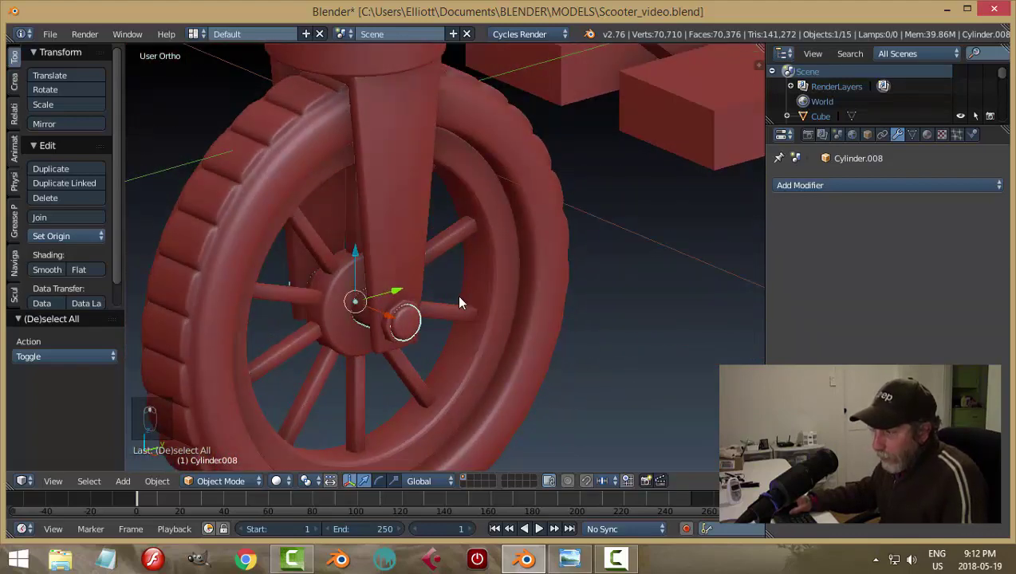
key("shift+d")
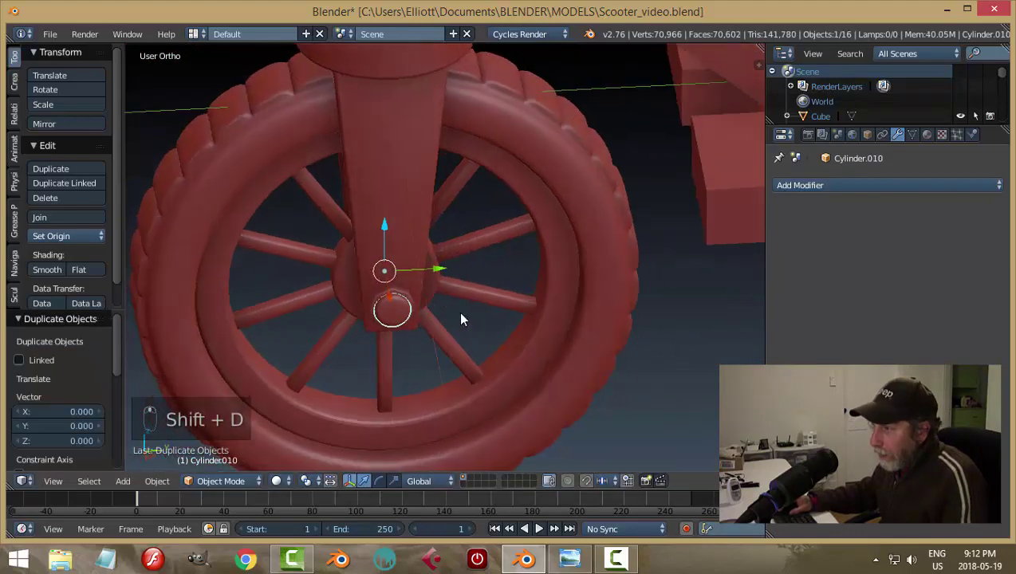
left_click_drag(449, 271, 676, 241)
left_click_drag(671, 223, 581, 296)
middle_click(581, 296)
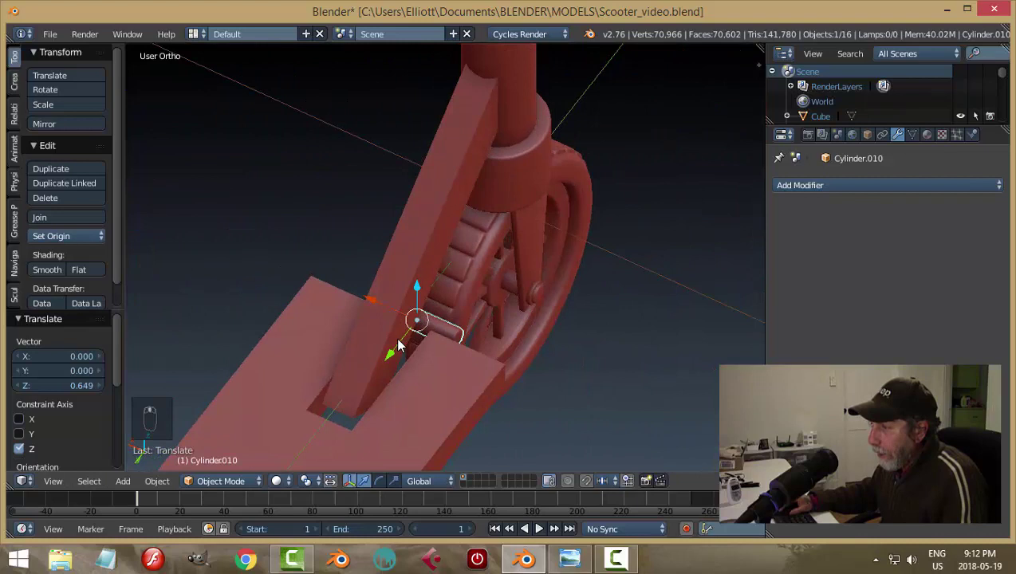
left_click_drag(383, 365, 175, 262)
left_click_drag(322, 317, 156, 214)
left_click(154, 211)
Step: Slide the pin sideways into the deck slot and confirm its final position
left_click_drag(263, 283, 315, 76)
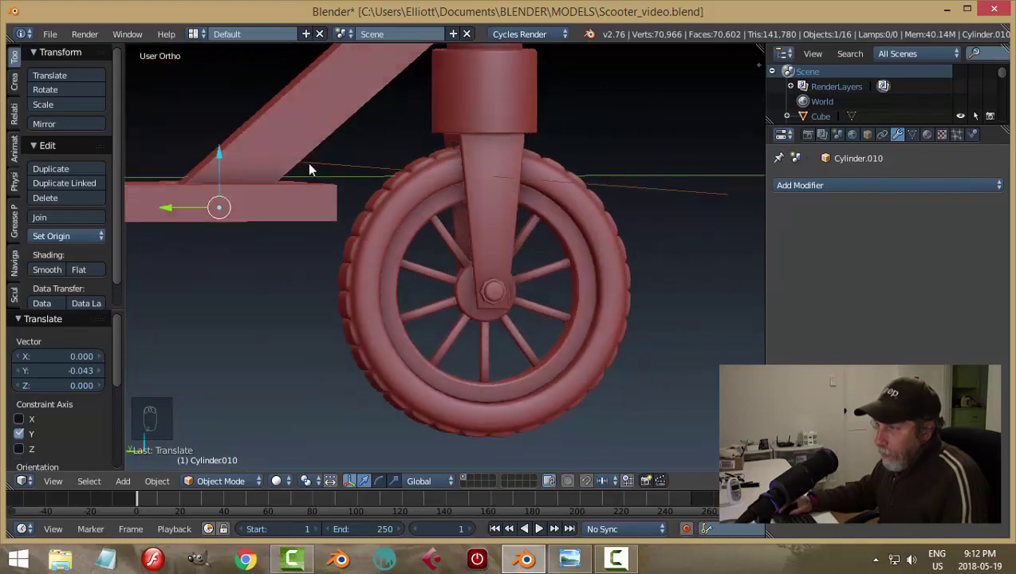
left_click(239, 157)
key("Tab")
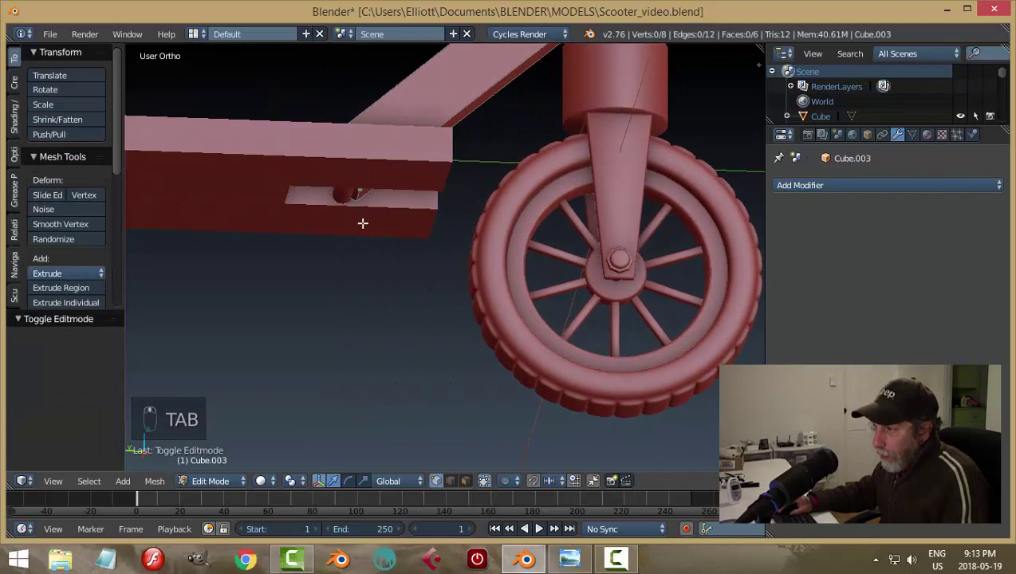
Step: In Right Ortho wireframe, move the brace's lower edge down to meet the pin and finish editing
key("ctrl+Tab")
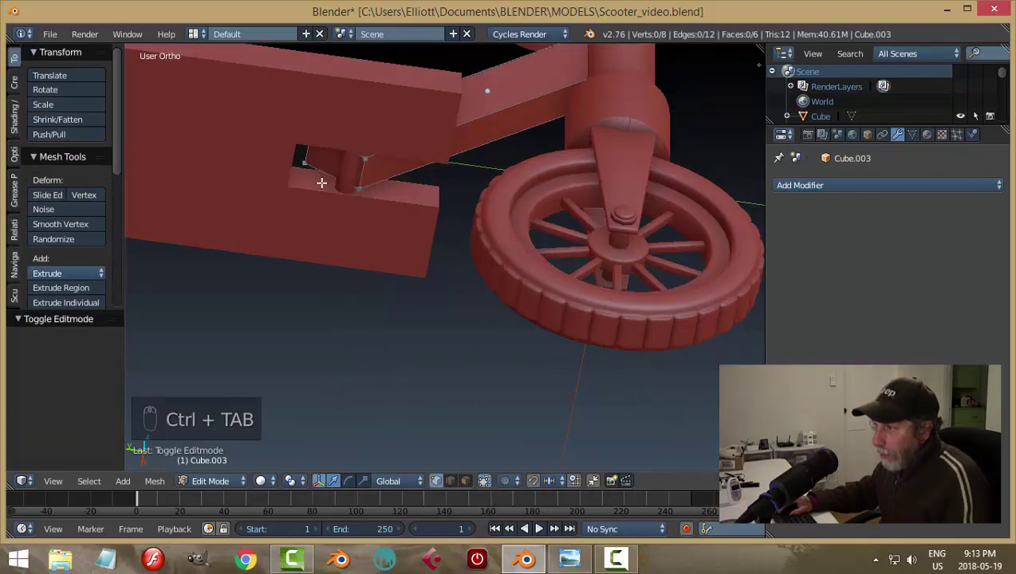
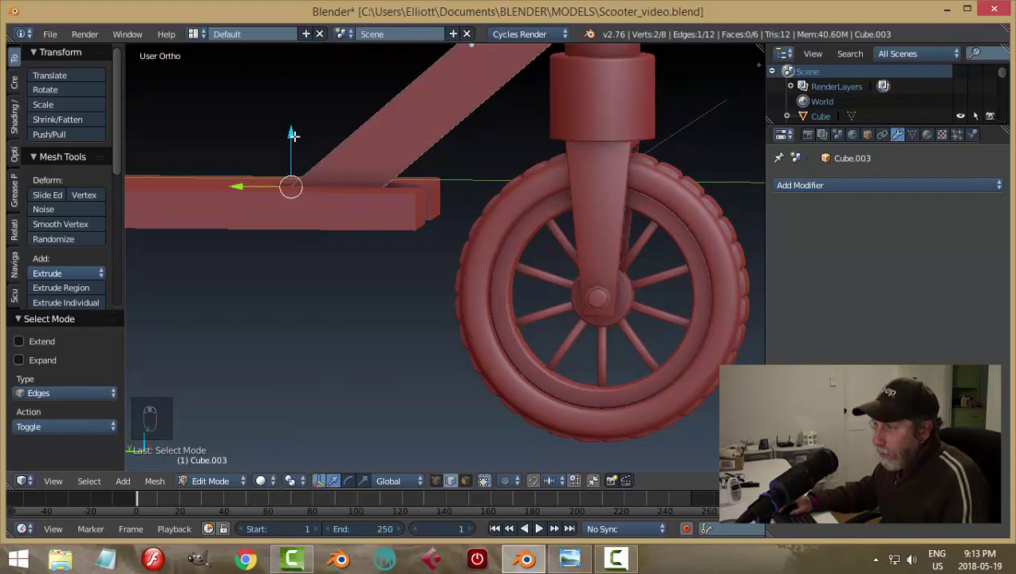
key("KP_3")
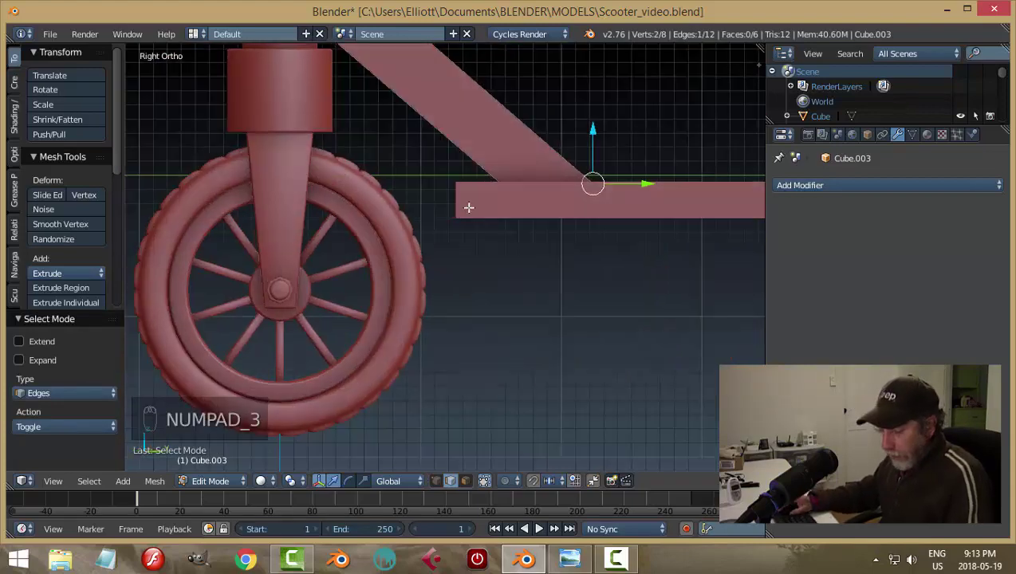
key("z")
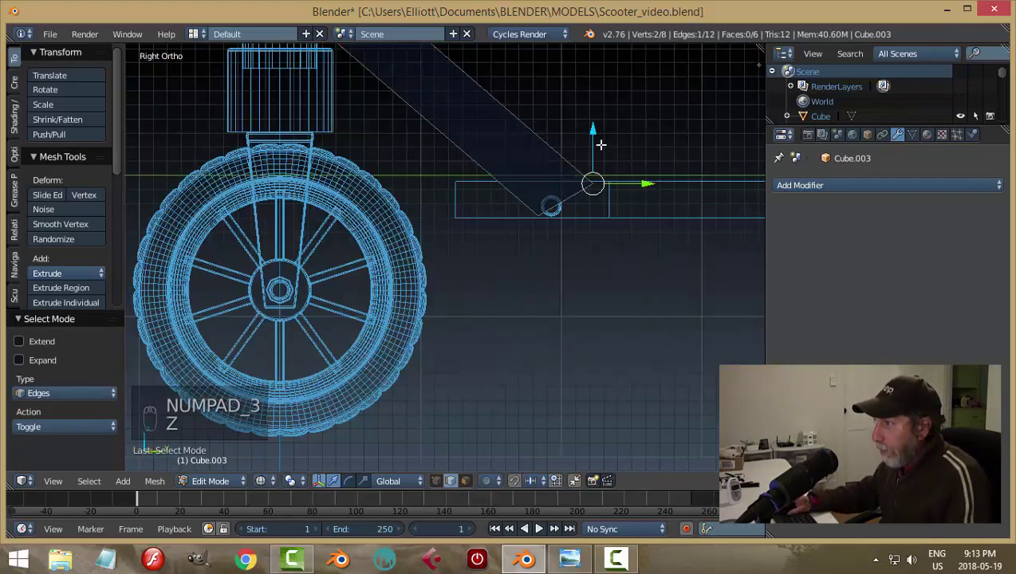
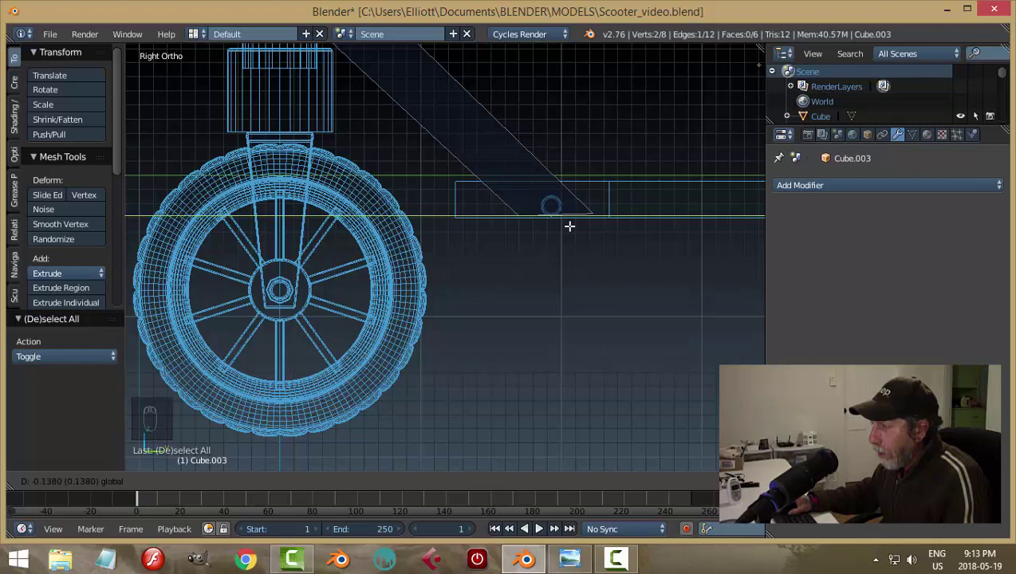
key("a")
key("Tab")
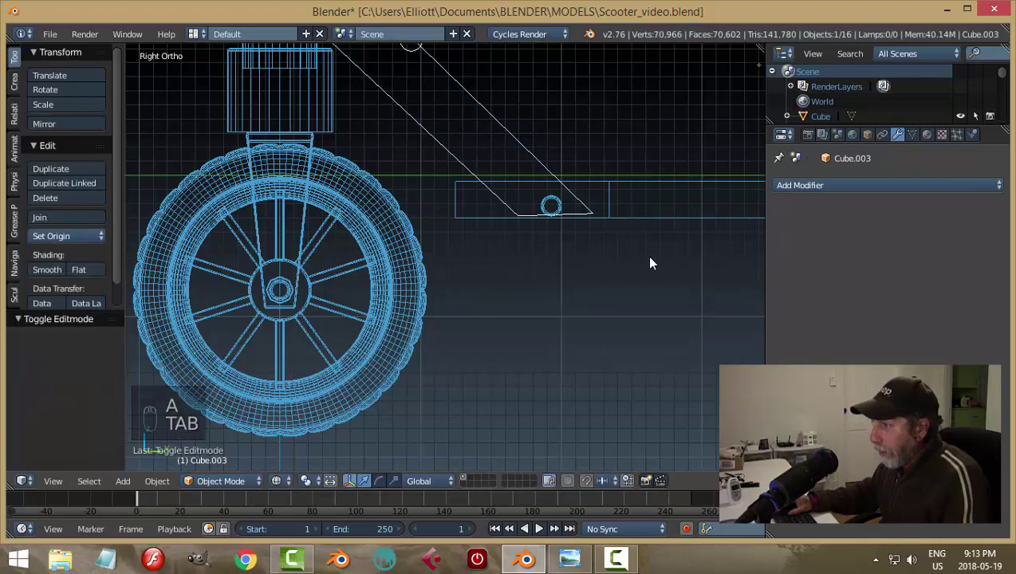
Step: Raise pin Cylinder.010 about 0.058 into the slot, return to solid shading and orbit the front end
left_click_drag(562, 196, 545, 152)
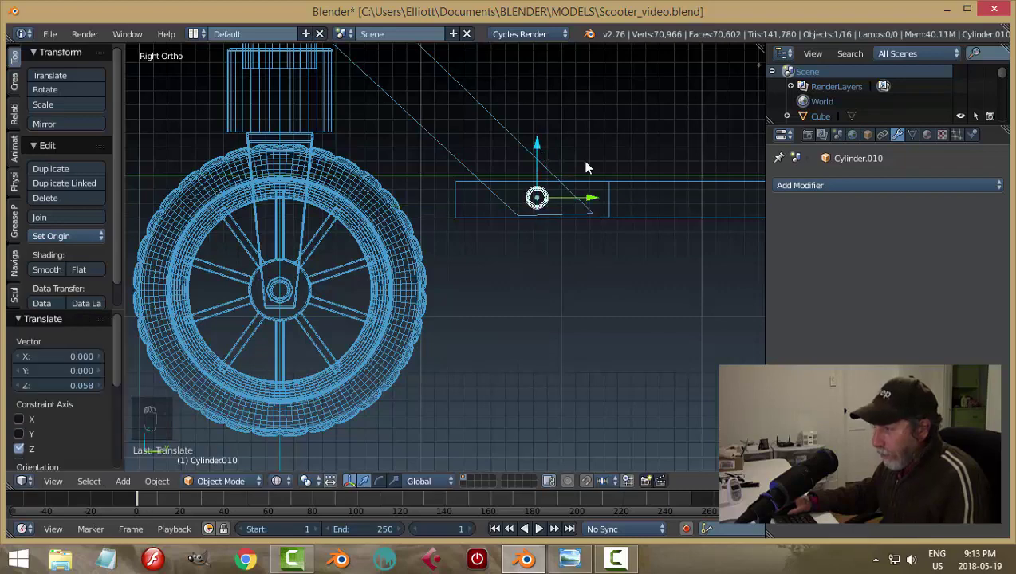
key("a")
key("z")
middle_click(674, 233)
middle_click(492, 350)
middle_click(530, 297)
left_click_drag(406, 277, 519, 215)
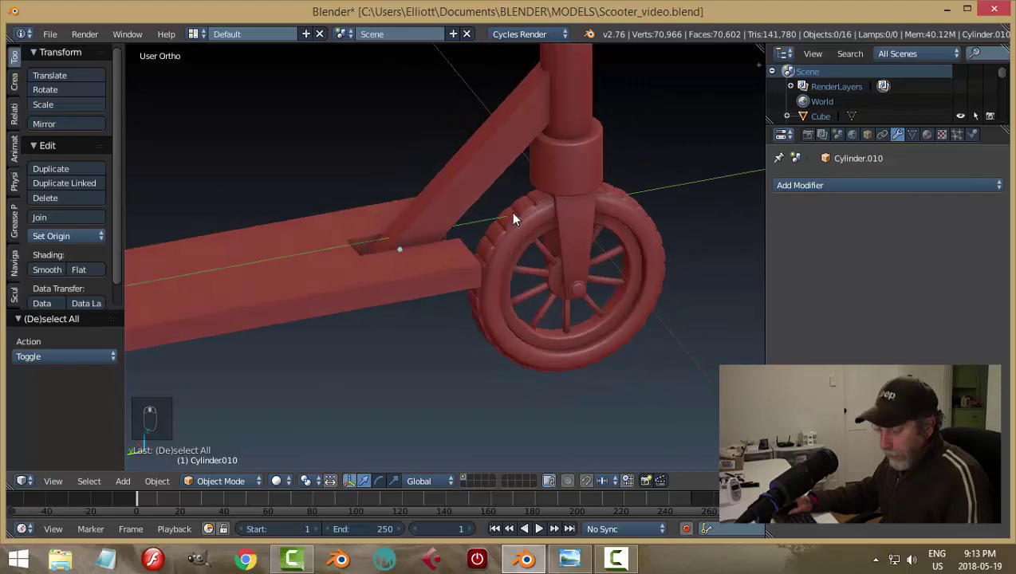
Step: Save, then move the brace's lower vertices so its end seats inside the deck slot
key("ctrl+s")
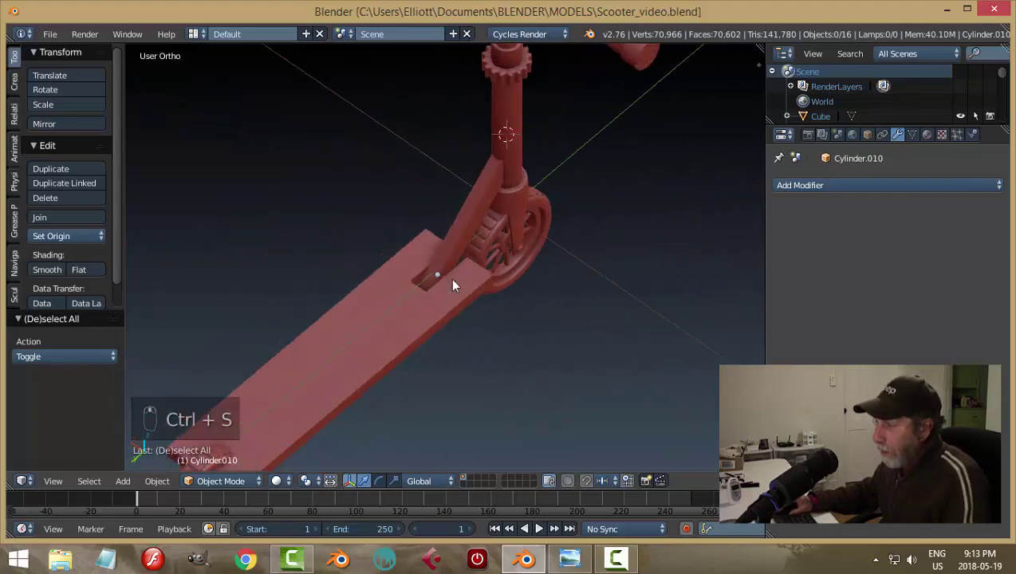
left_click_drag(488, 193, 503, 261)
key("KP_3")
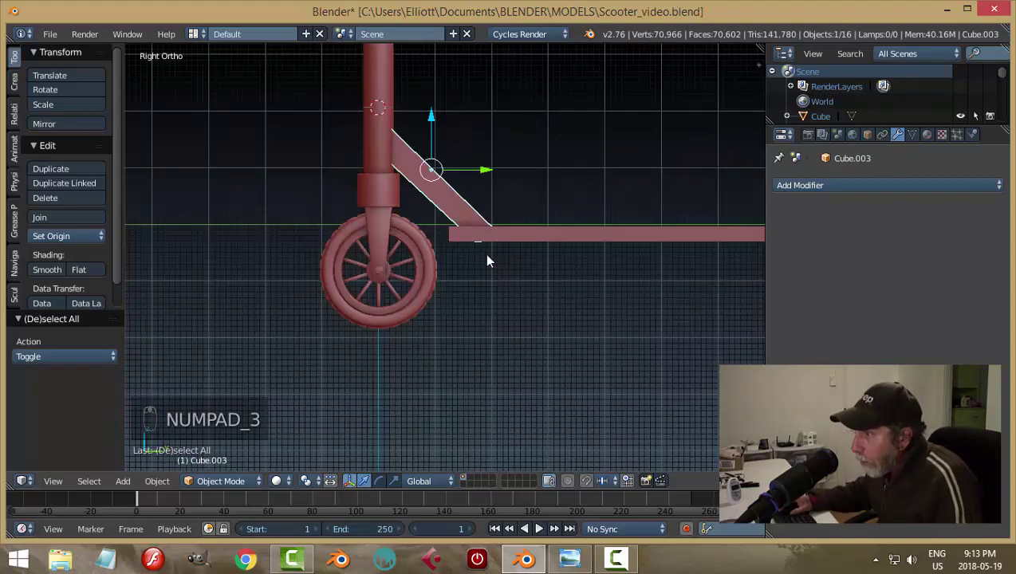
key("z")
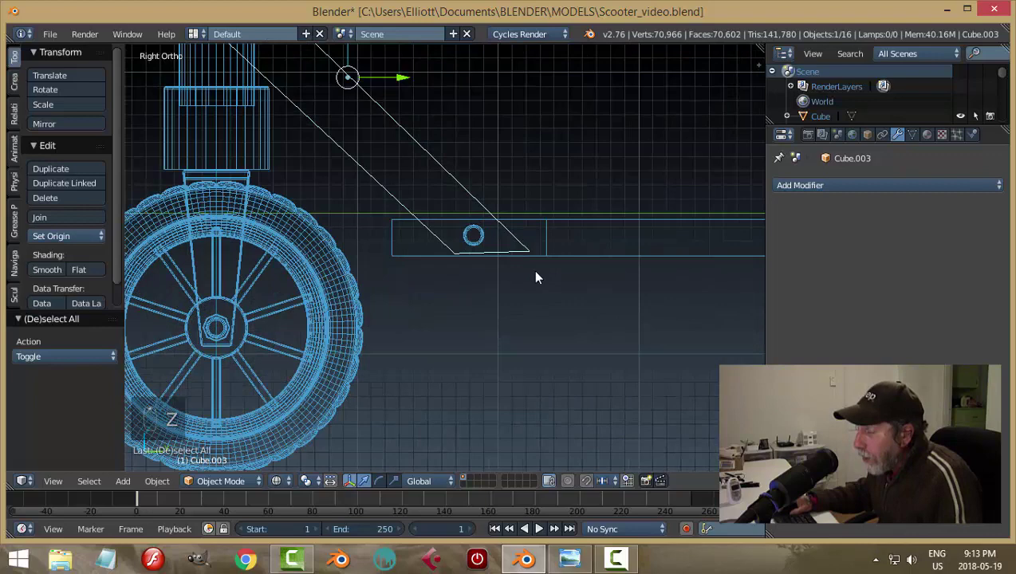
left_click_drag(492, 274, 423, 236)
key("Tab")
key("Tab")
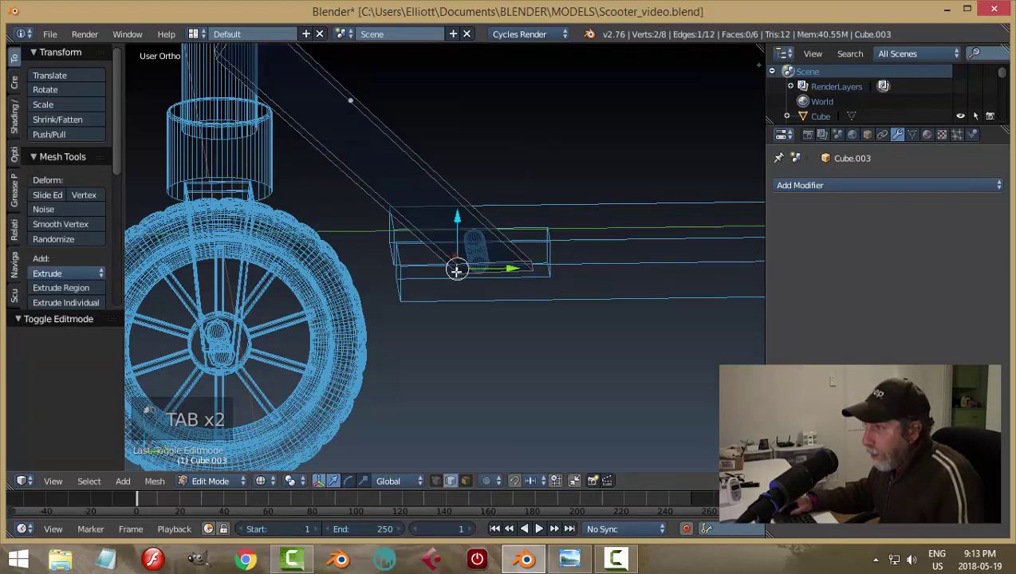
key("KP_1")
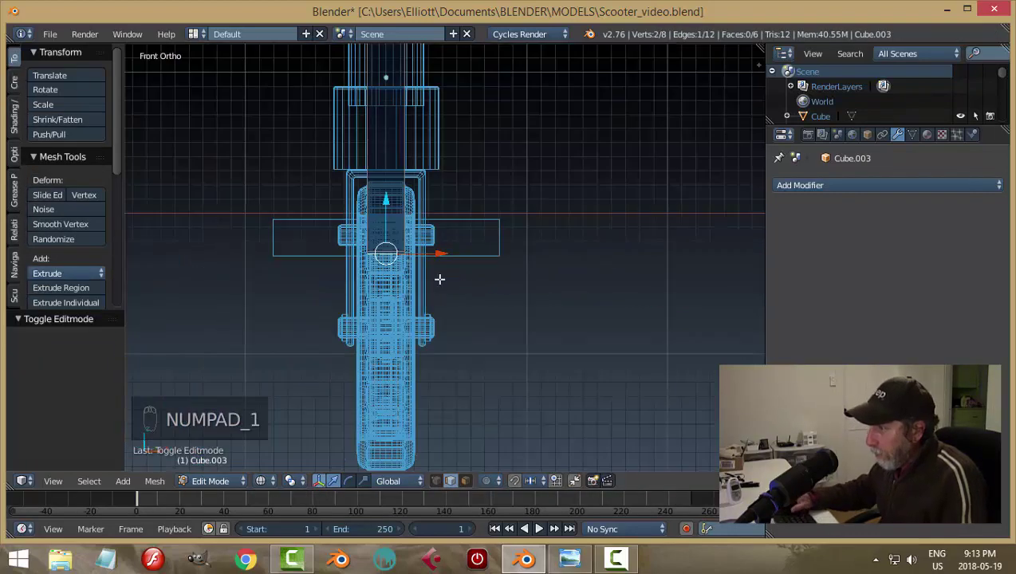
key("KP_3")
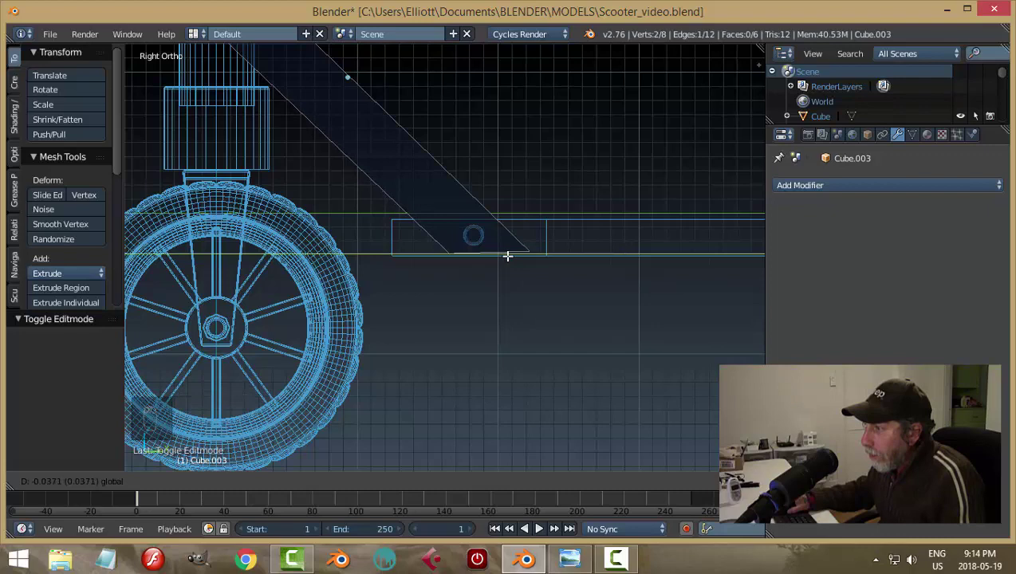
key("a")
key("Tab")
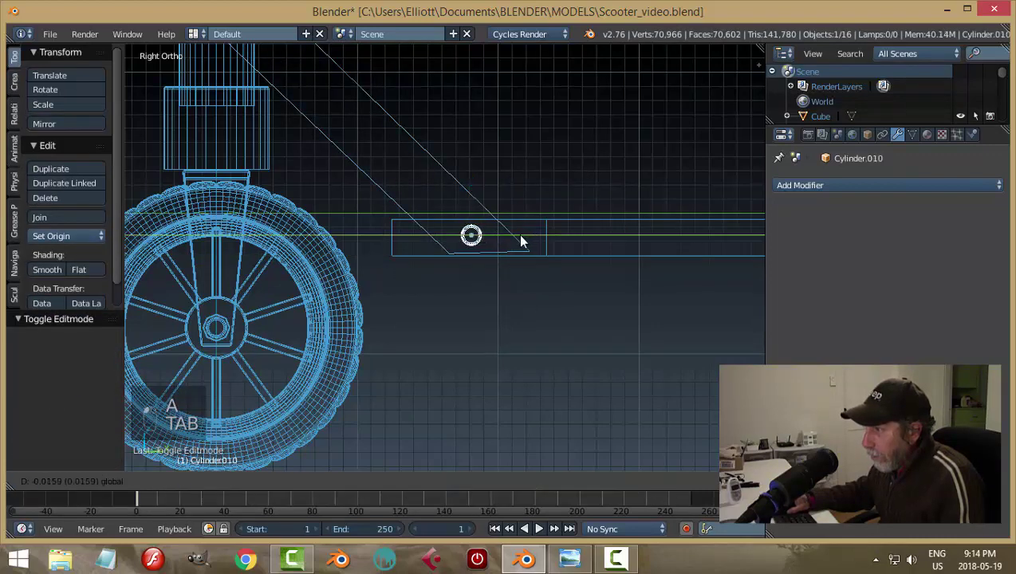
key("a")
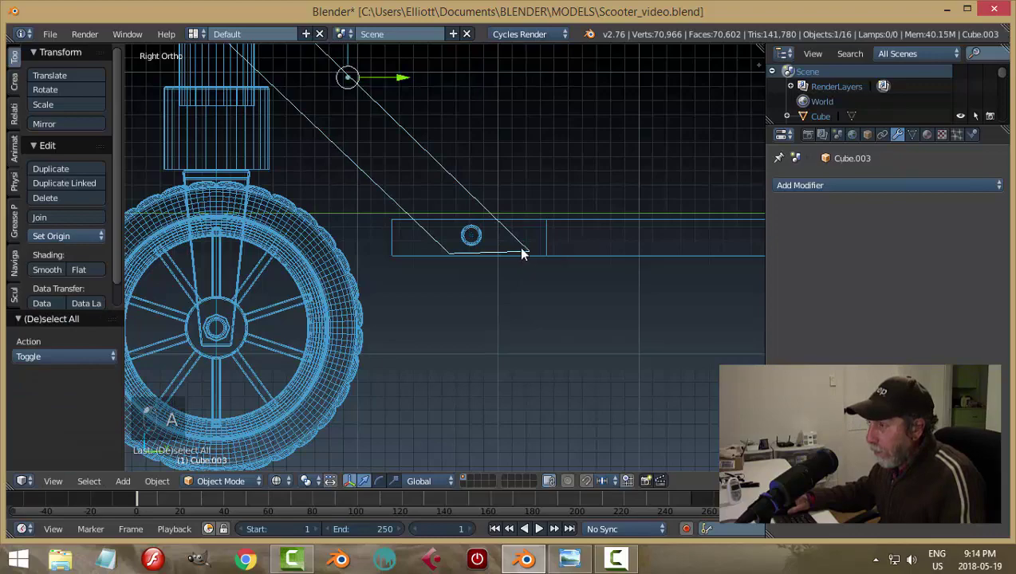
key("Tab")
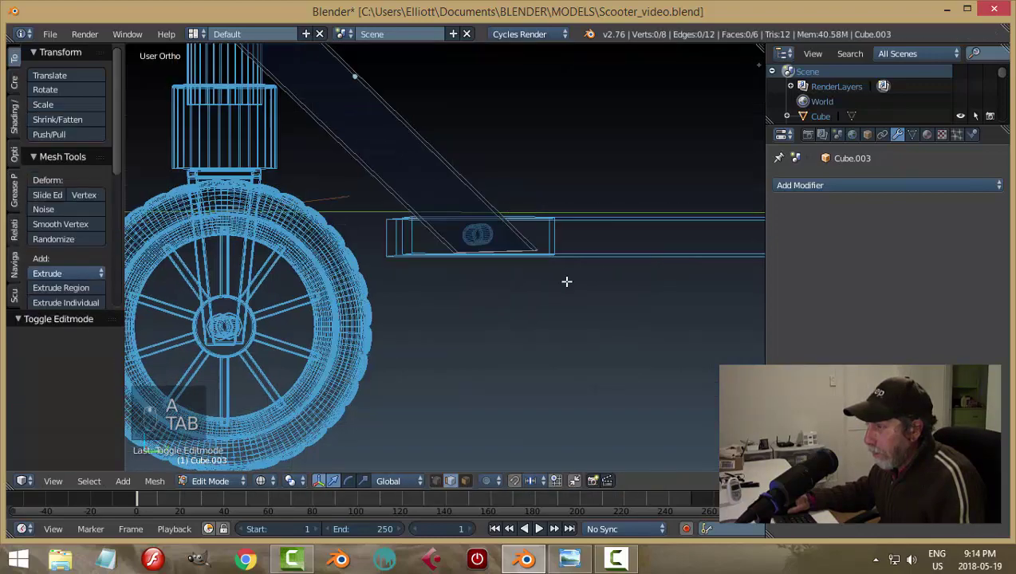
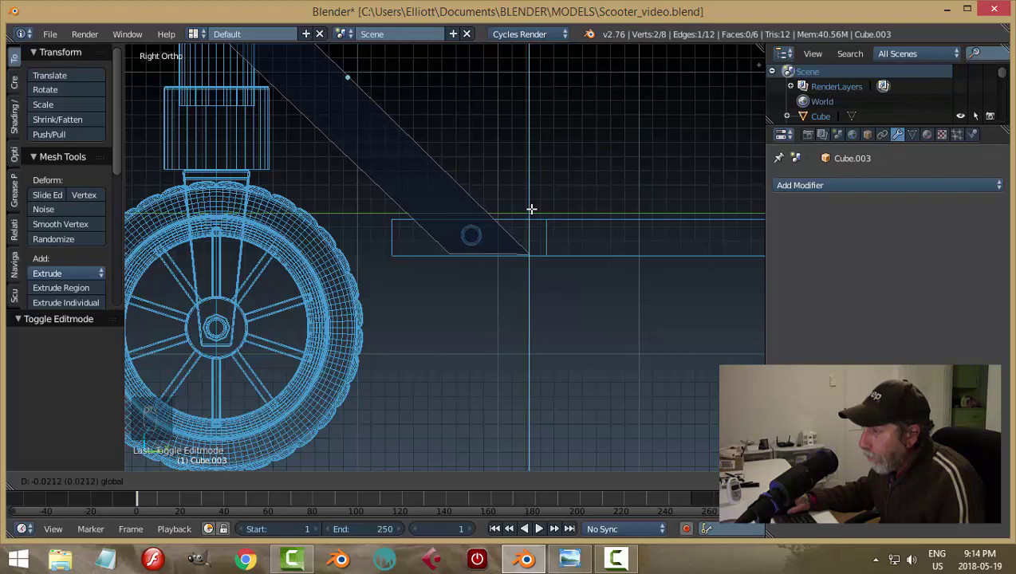
key("Tab")
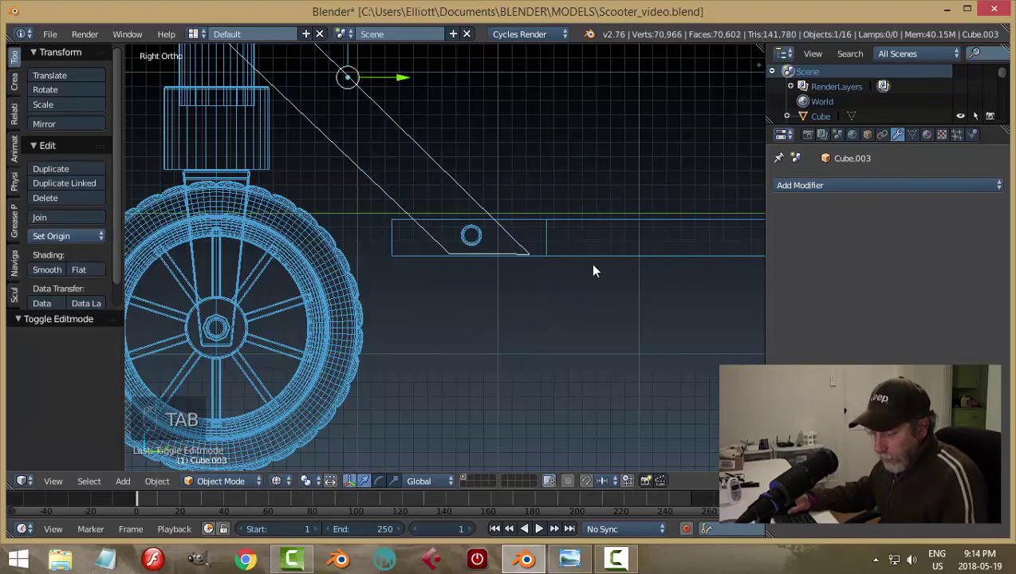
key("z")
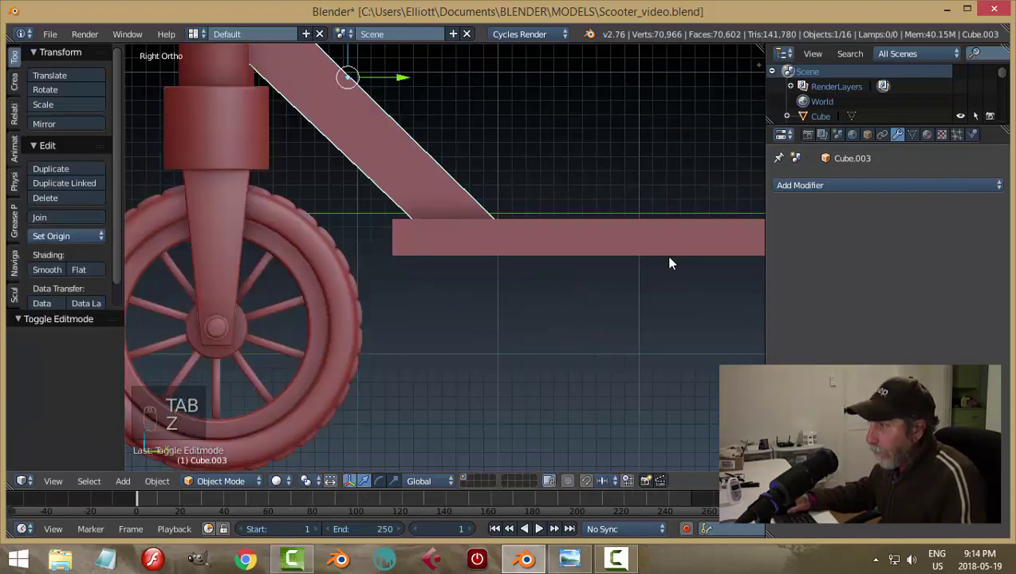
Step: Narrow the brace across its width to about 0.908 and apply its rotation and scale
key("ctrl+s")
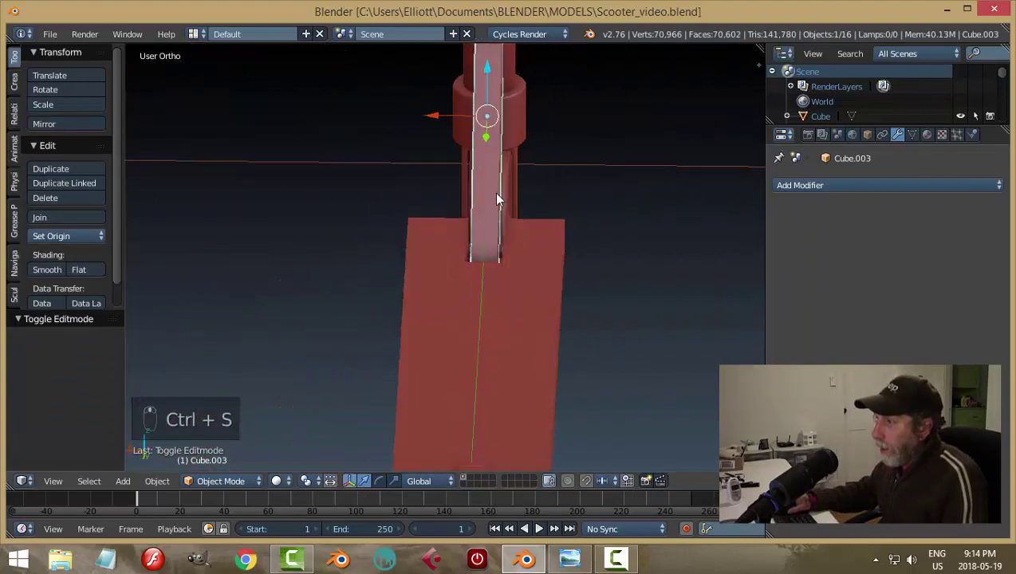
left_click_drag(514, 188, 500, 133)
left_click_drag(501, 133, 627, 259)
key("s")
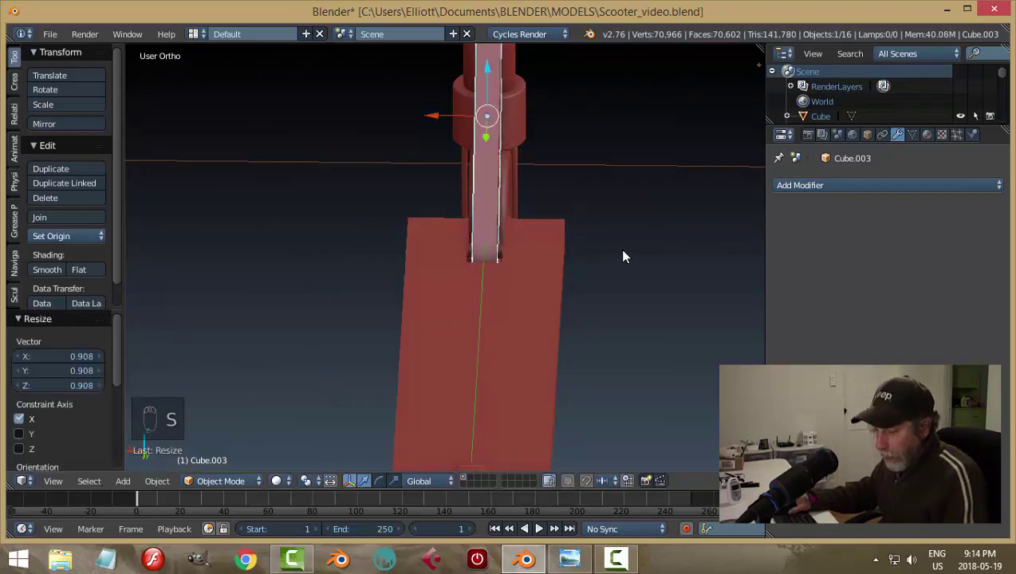
key("a")
key("ctrl+s")
key("ctrl+a")
left_click_drag(554, 177, 704, 223)
key("ctrl+a")
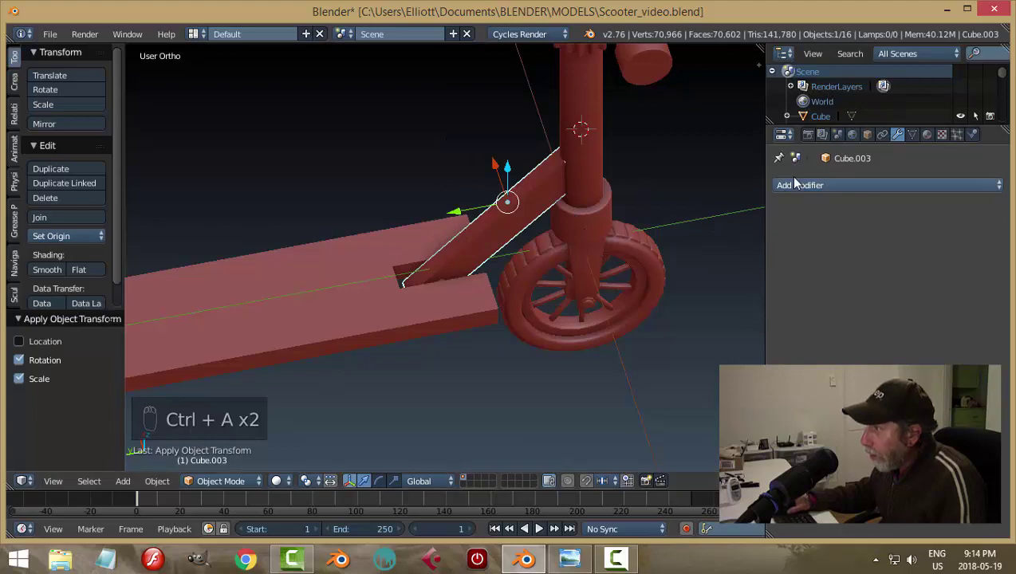
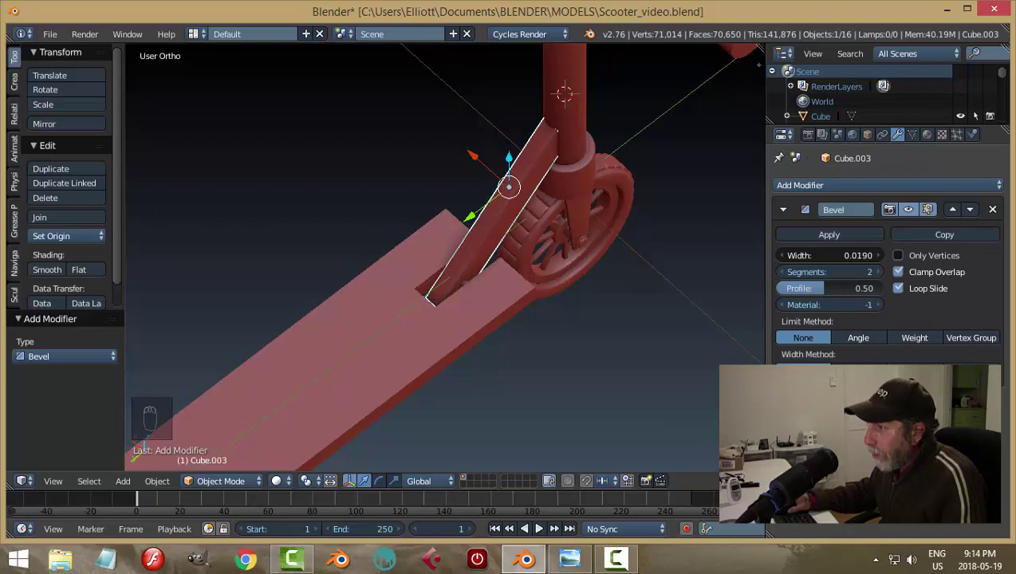
Step: Widen the brace's two-segment bevel to about 0.028, save, and select the deck
left_click_drag(875, 258, 82, 234)
left_click_drag(64, 271, 563, 195)
key("a")
left_click_drag(563, 196, 554, 236)
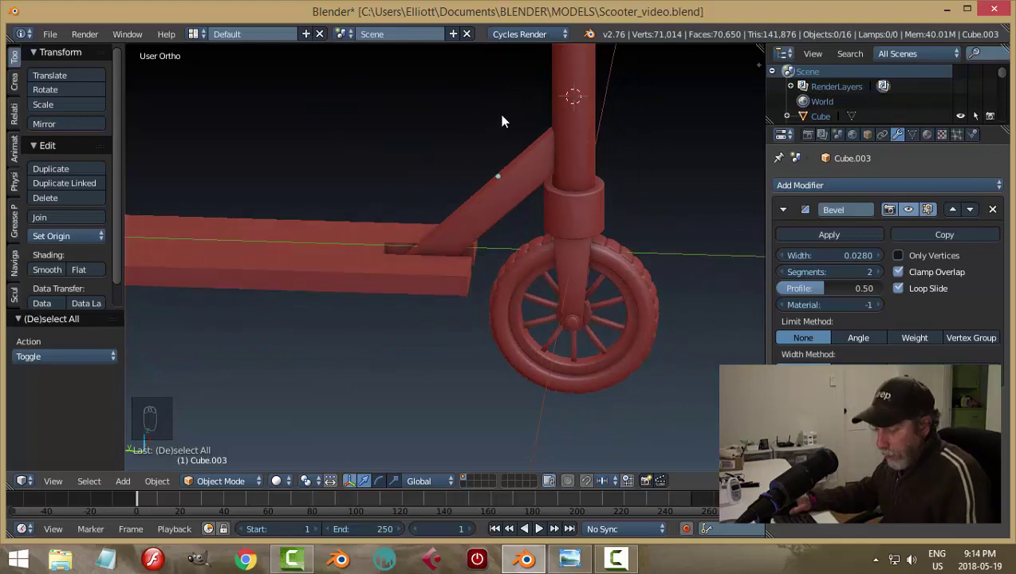
key("ctrl+s")
left_click_drag(402, 260, 256, 257)
Step: Scale the deck shorter along its length to about 0.79 and apply its rotation and scale
key("s")
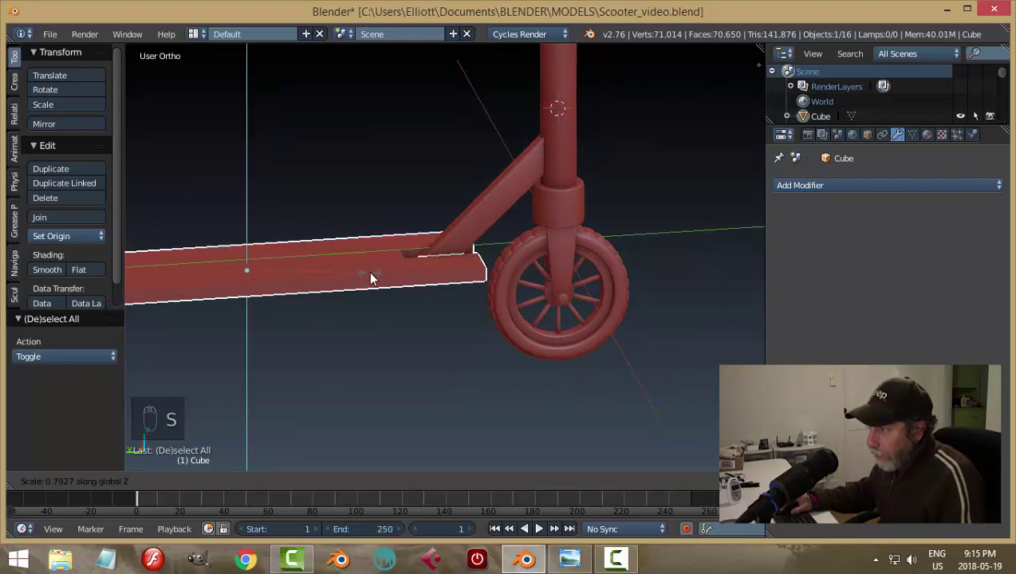
key("a")
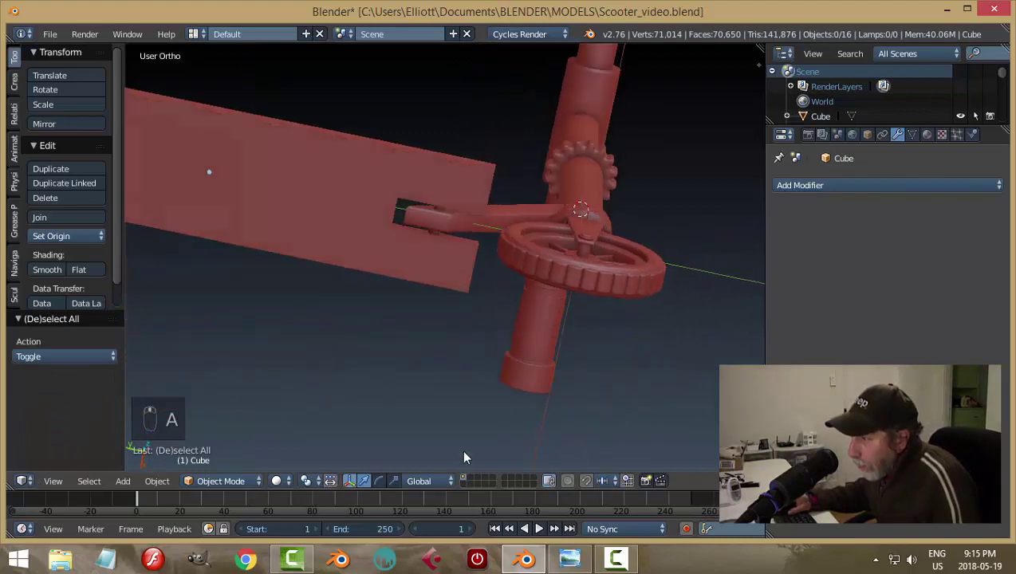
left_click_drag(442, 178, 399, 309)
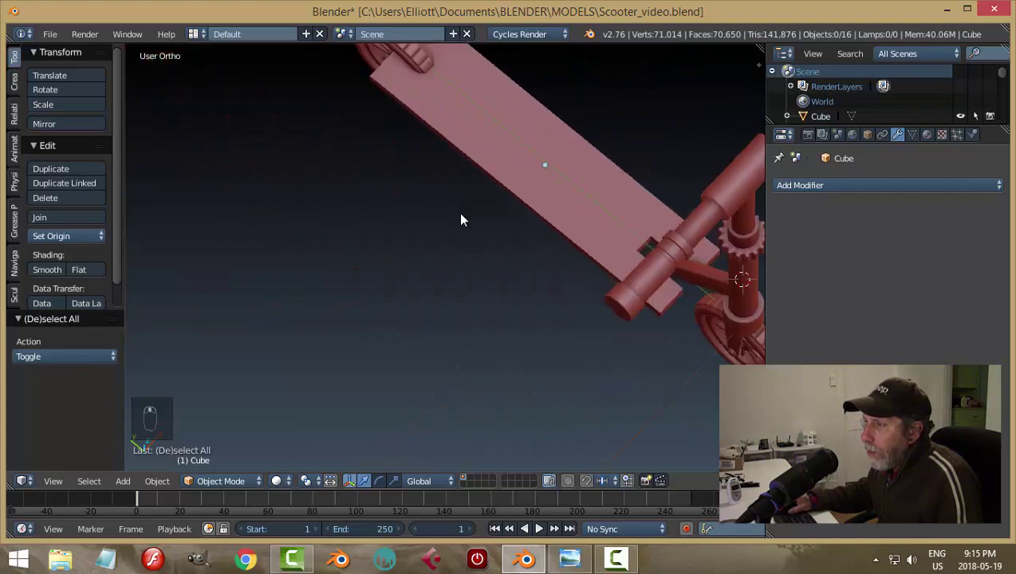
left_click_drag(506, 214, 524, 189)
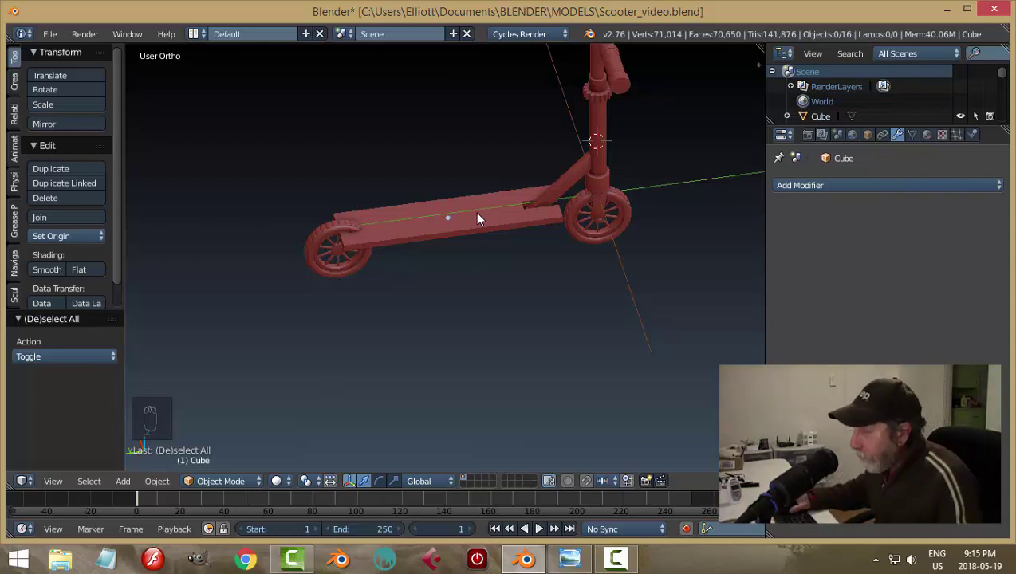
left_click_drag(489, 228, 591, 257)
key("ctrl+a")
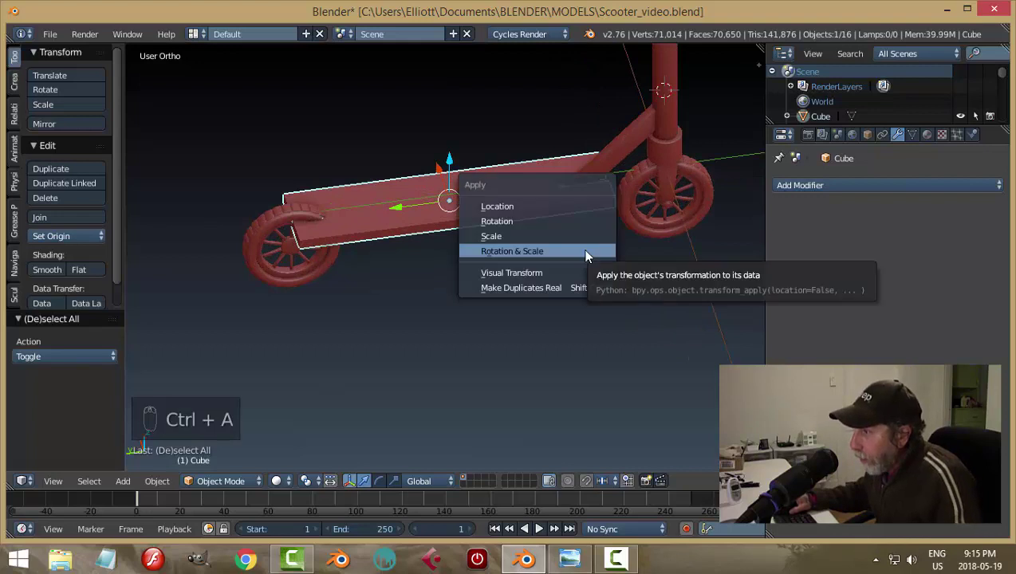
middle_click(532, 259)
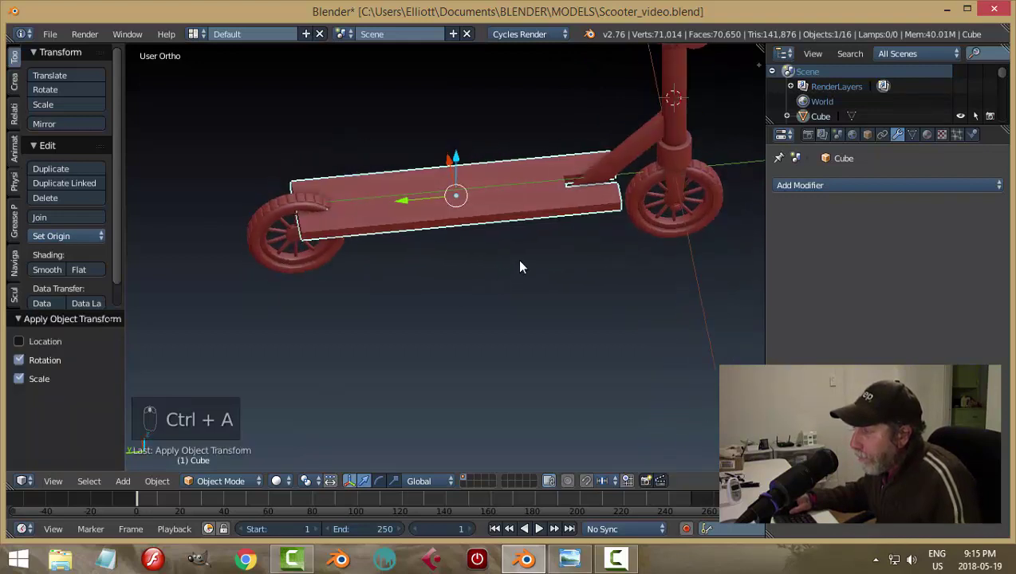
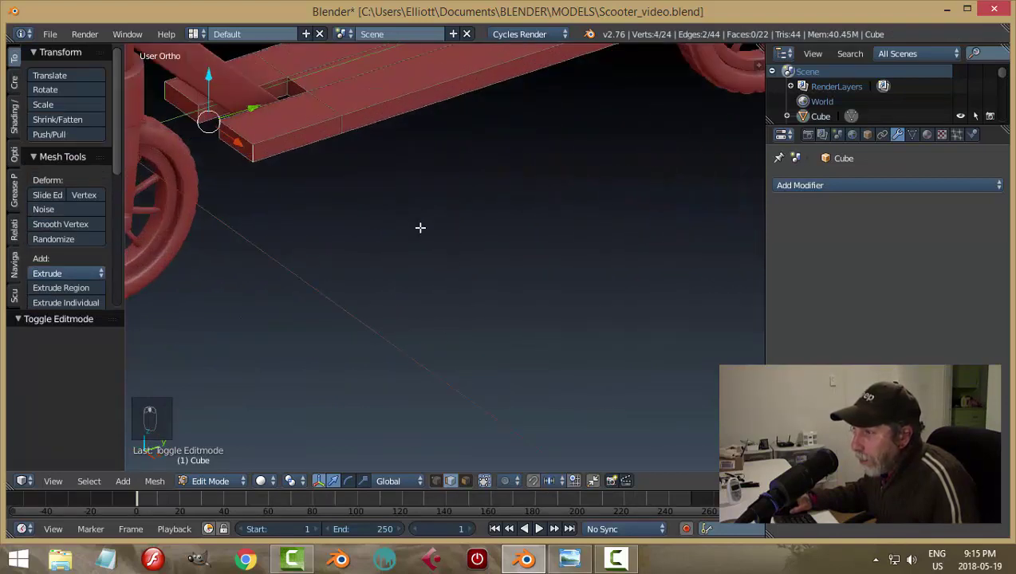
Step: Chamfer the deck's front corner beside the slot with a single-segment bevel and save
key("ctrl+b")
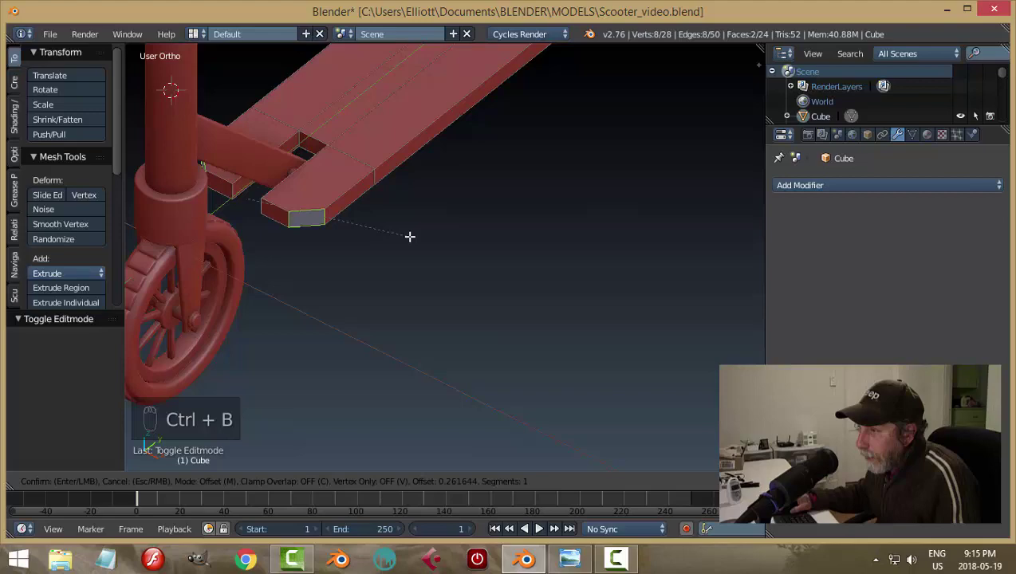
key("a")
key("Tab")
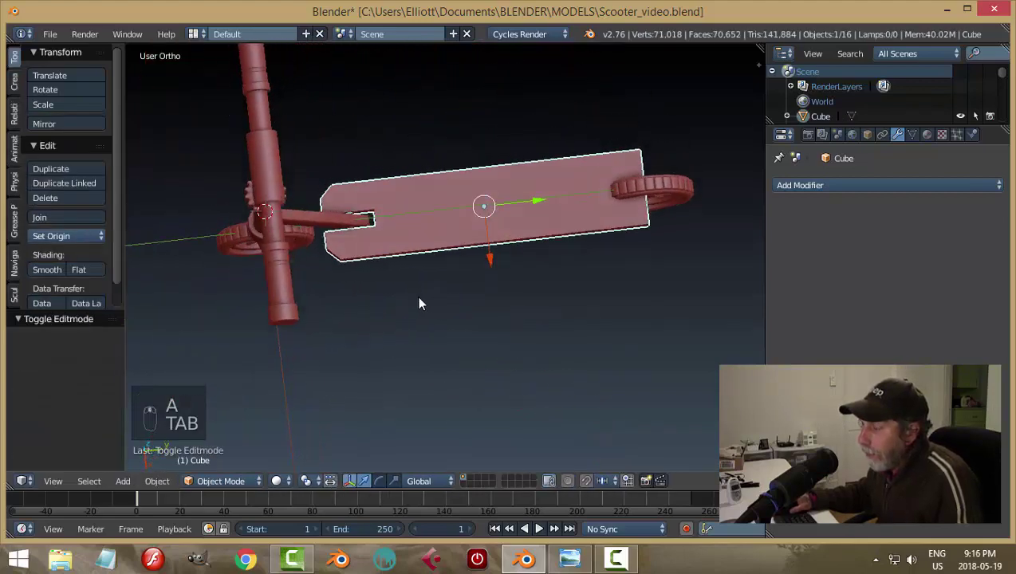
key("ctrl+s")
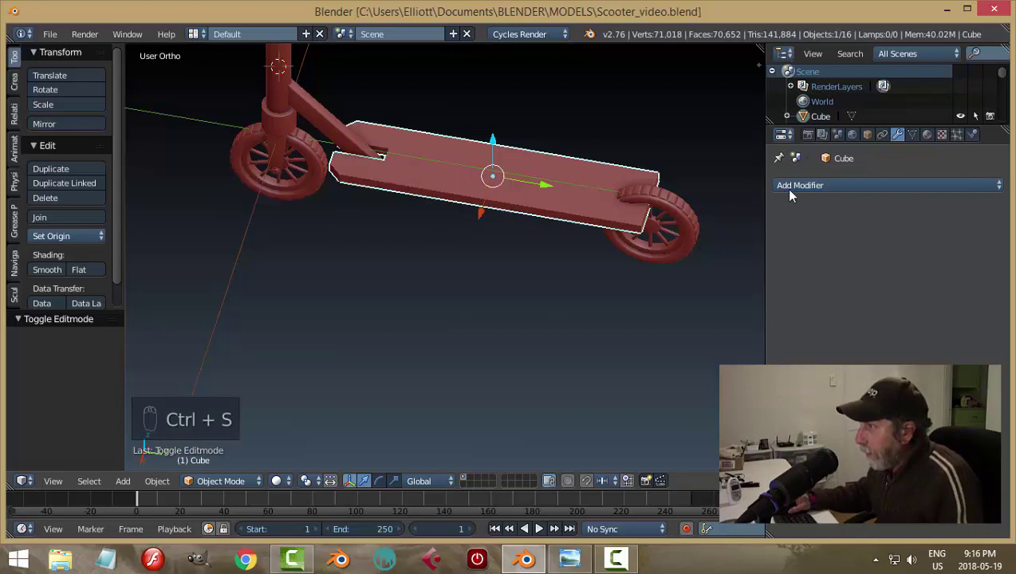
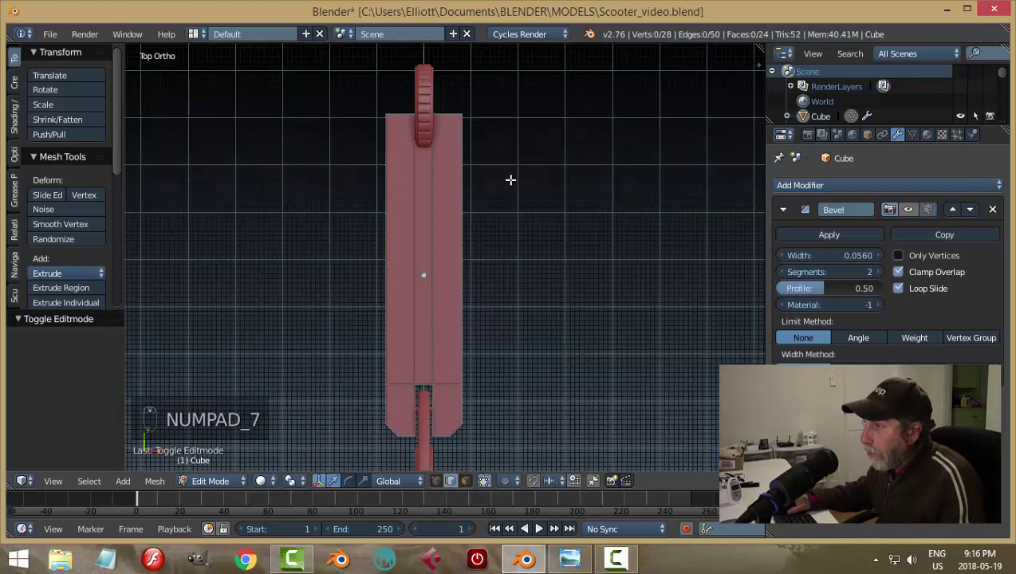
Step: In top wireframe view, duplicate all deck geometry and slide the copy rearward along the deck
key("z")
key("ctrl+Tab")
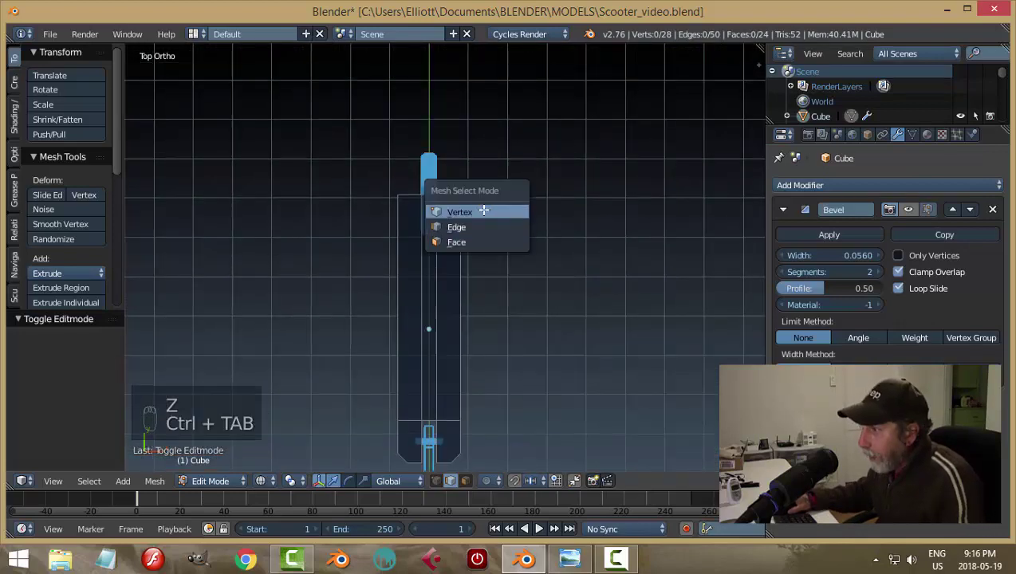
key("b")
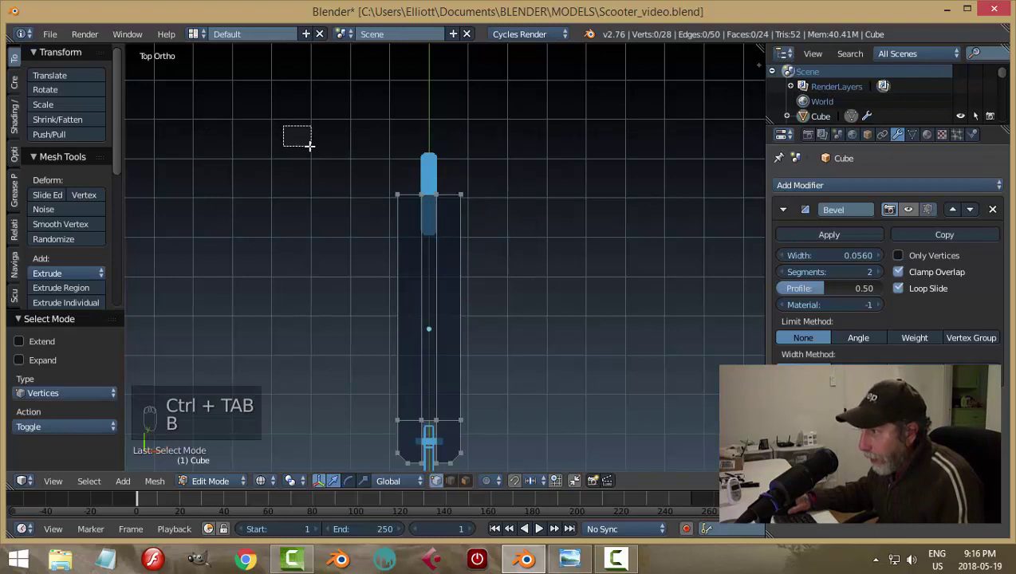
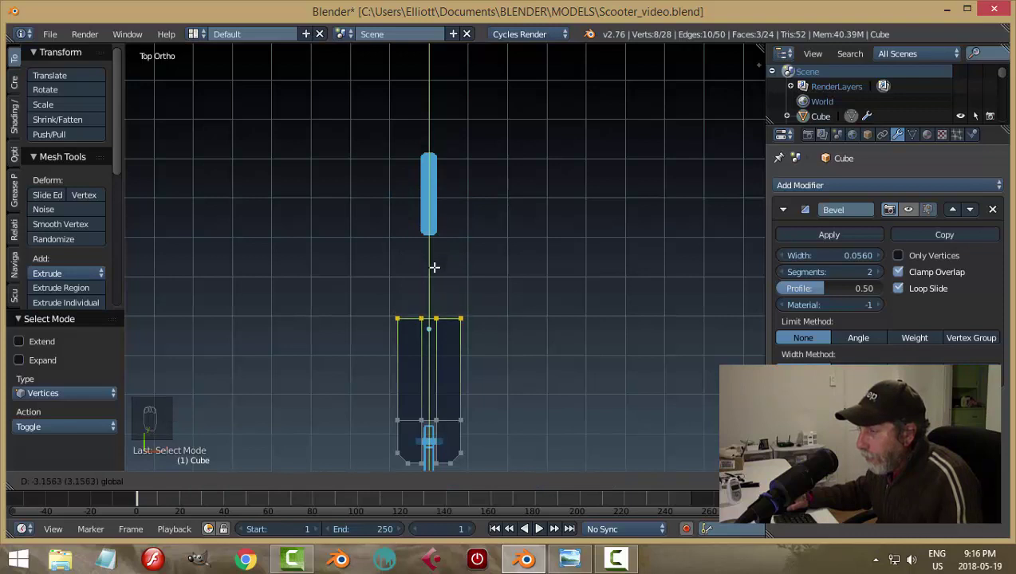
key("a")
key("a")
key("shift+d")
key("r")
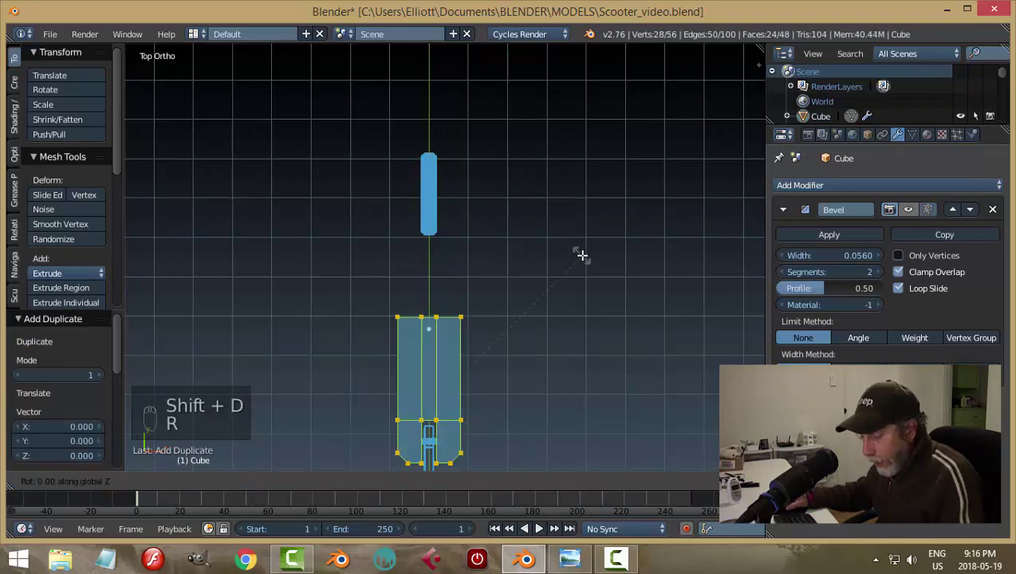
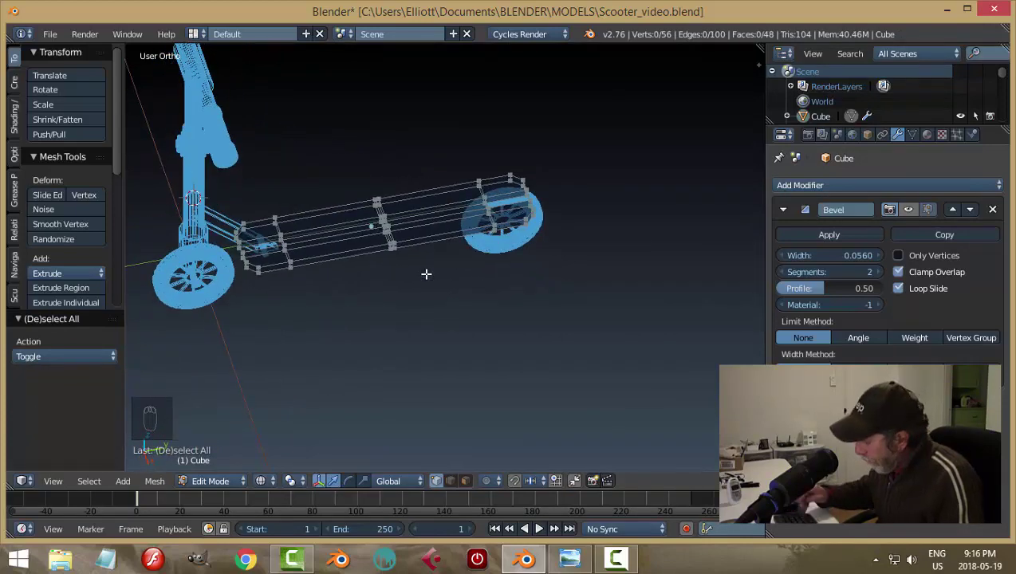
Step: Bridge the two deck sections into one continuous deck and return to object mode
key("KP_7")
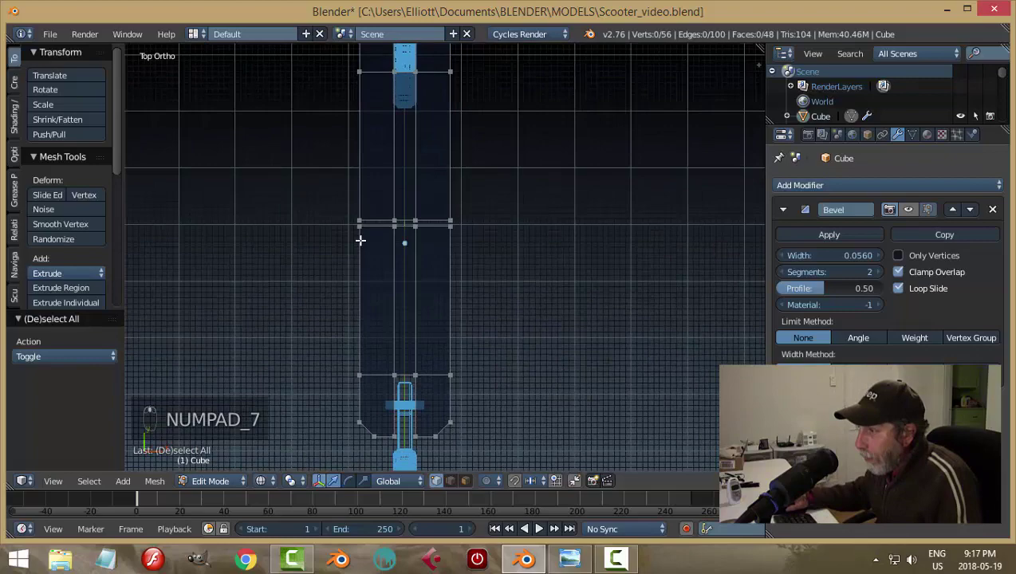
key("z")
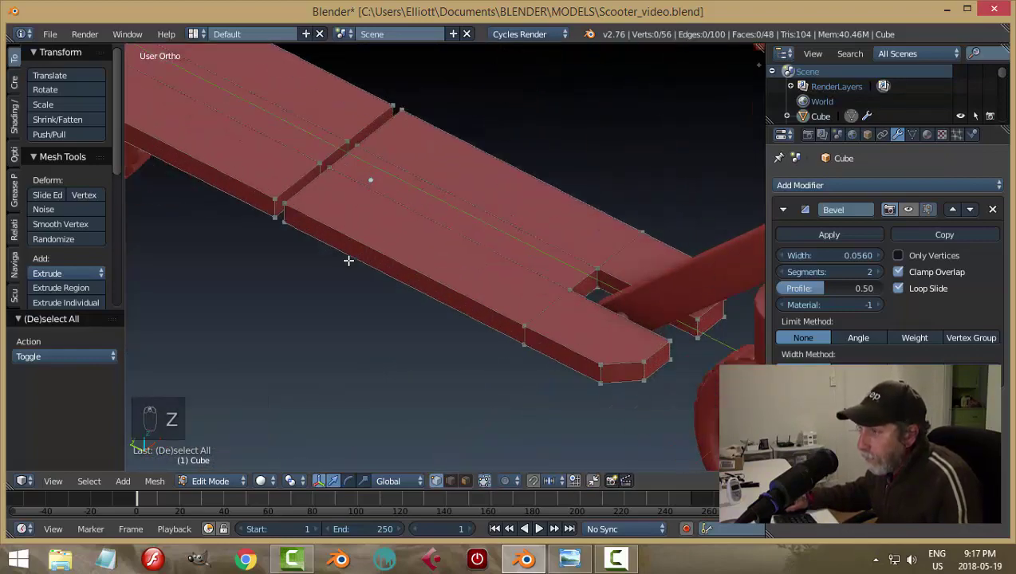
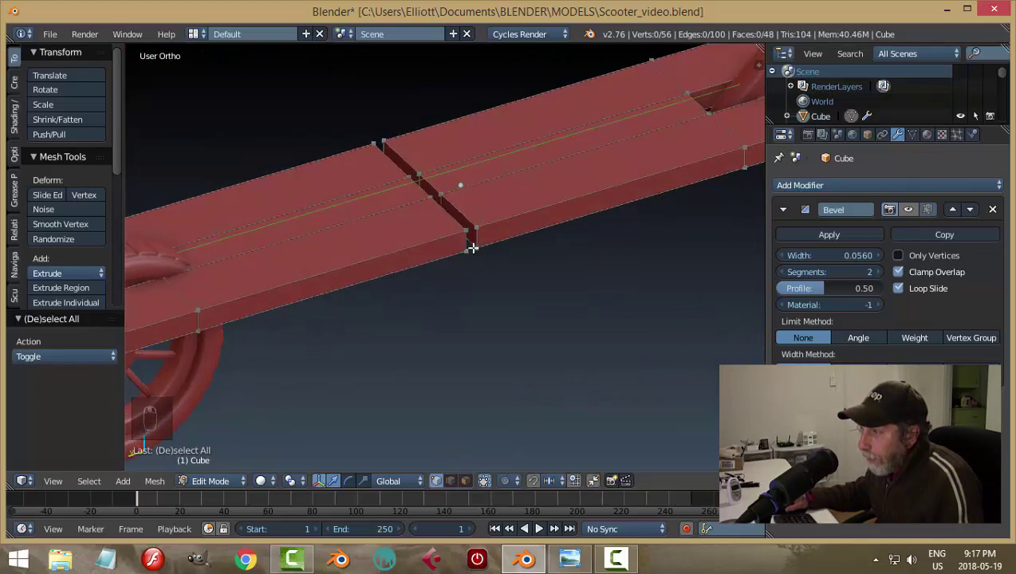
key("ctrl+Tab")
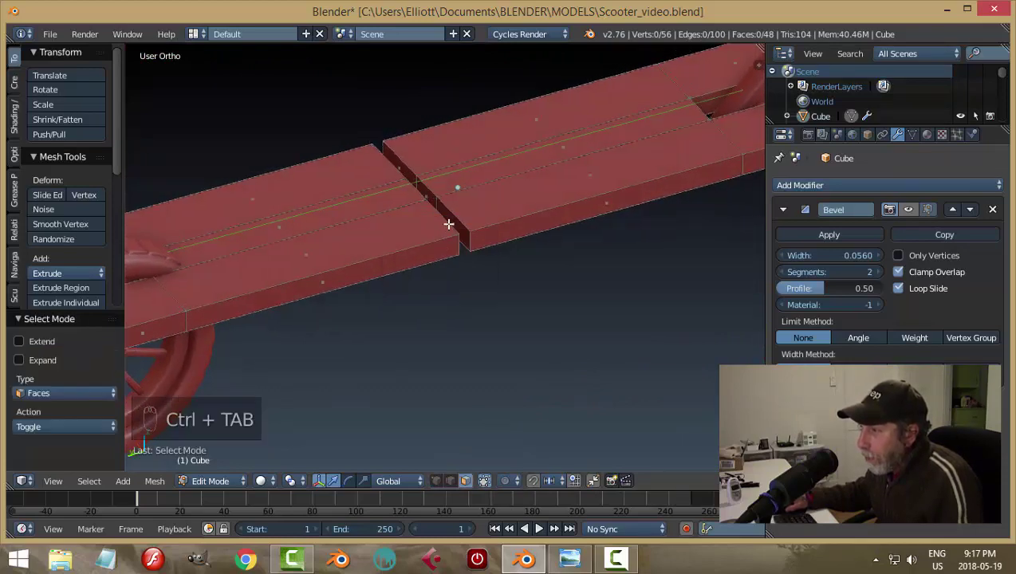
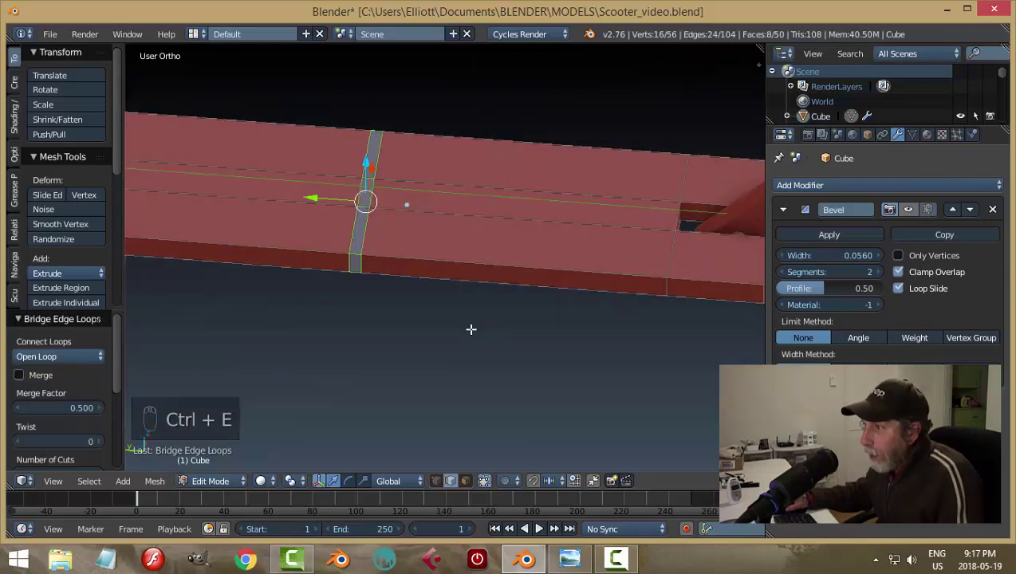
key("a")
key("Tab")
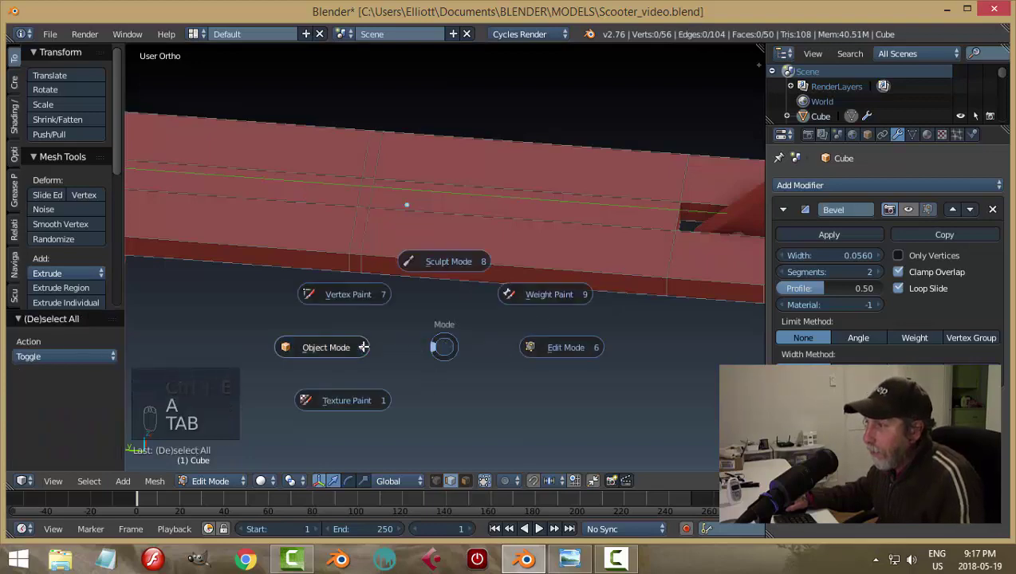
left_click_drag(413, 356, 416, 297)
left_click_drag(247, 222, 309, 235)
Step: Move the rear wheel lengthwise about 0.53 into the deck's rear slot
key("a")
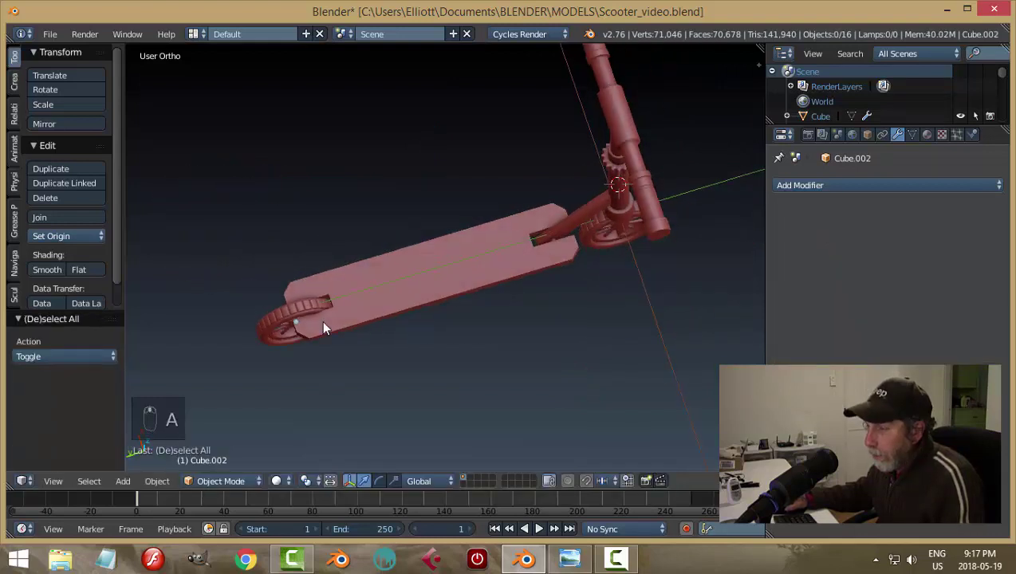
left_click_drag(319, 298, 432, 335)
left_click_drag(327, 340, 496, 313)
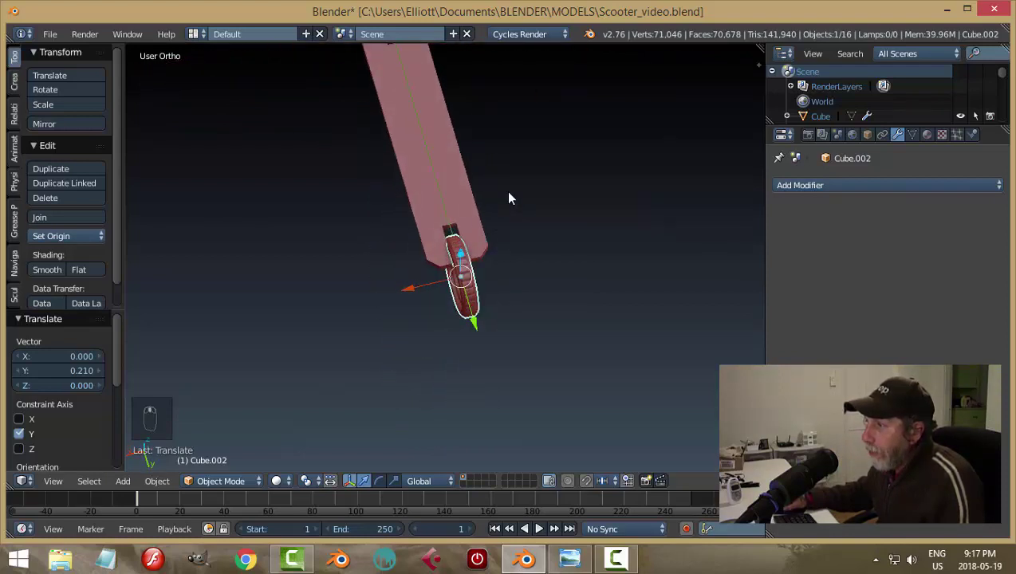
left_click_drag(479, 282, 372, 190)
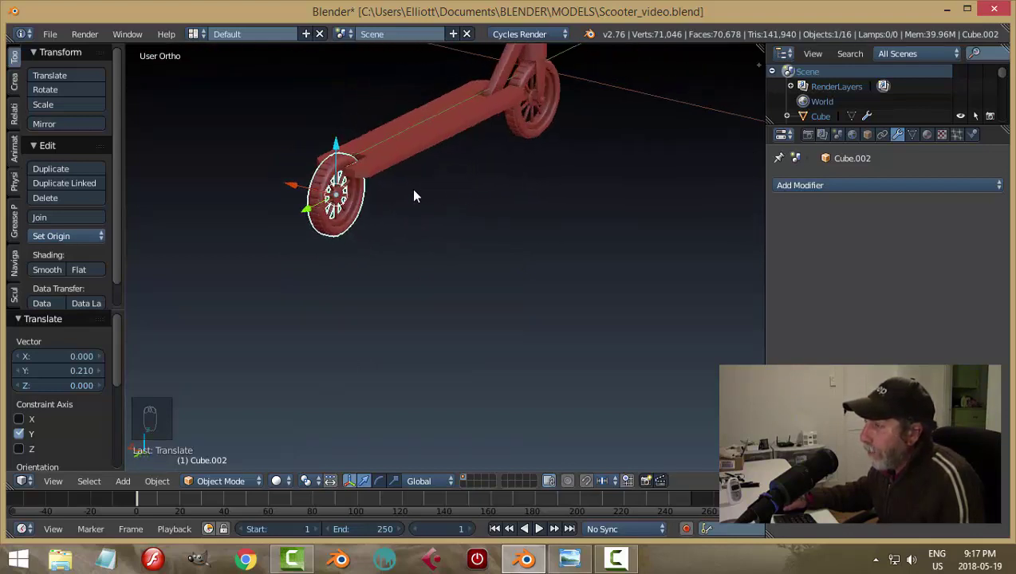
left_click_drag(463, 209, 525, 273)
Step: Select the deck and widen it to about 1.05 across, undoing a mis-scaled attempt
left_click_drag(472, 258, 525, 273)
key("s")
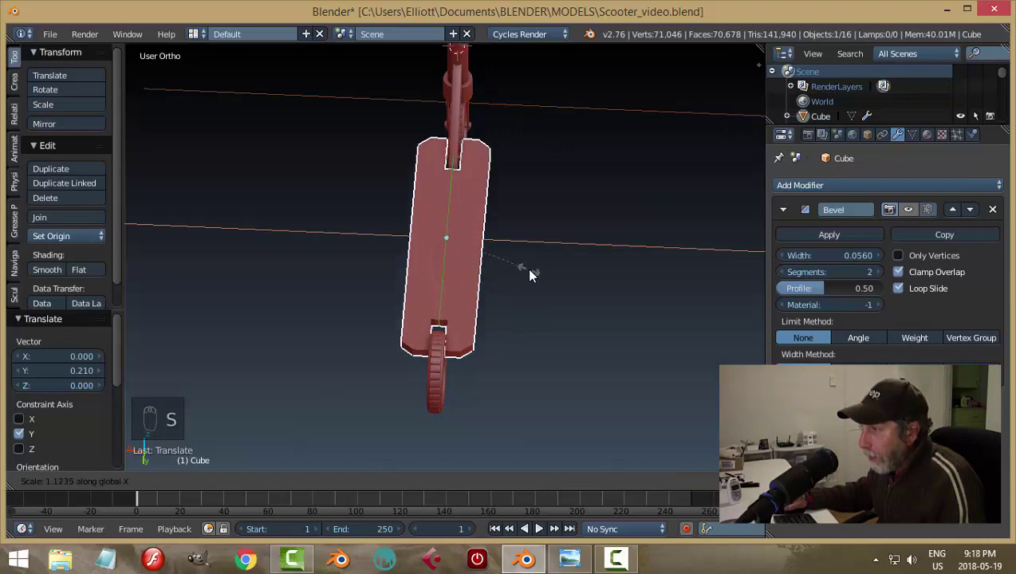
left_click_drag(573, 279, 378, 342)
key("a")
left_click_drag(483, 283, 471, 236)
left_click_drag(471, 236, 526, 297)
left_click_drag(505, 282, 521, 296)
key("s")
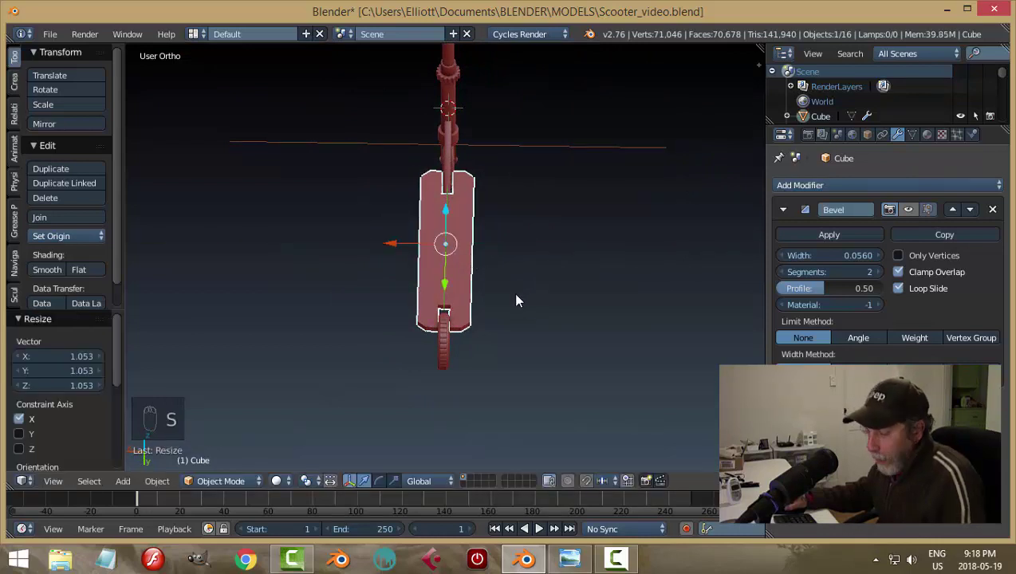
key("ctrl+z")
key("ctrl+z")
left_click_drag(484, 305, 422, 257)
left_click(422, 257)
Step: Box-select the rear notch vertices in top wireframe view and slide them toward the rear wheel
key("Tab")
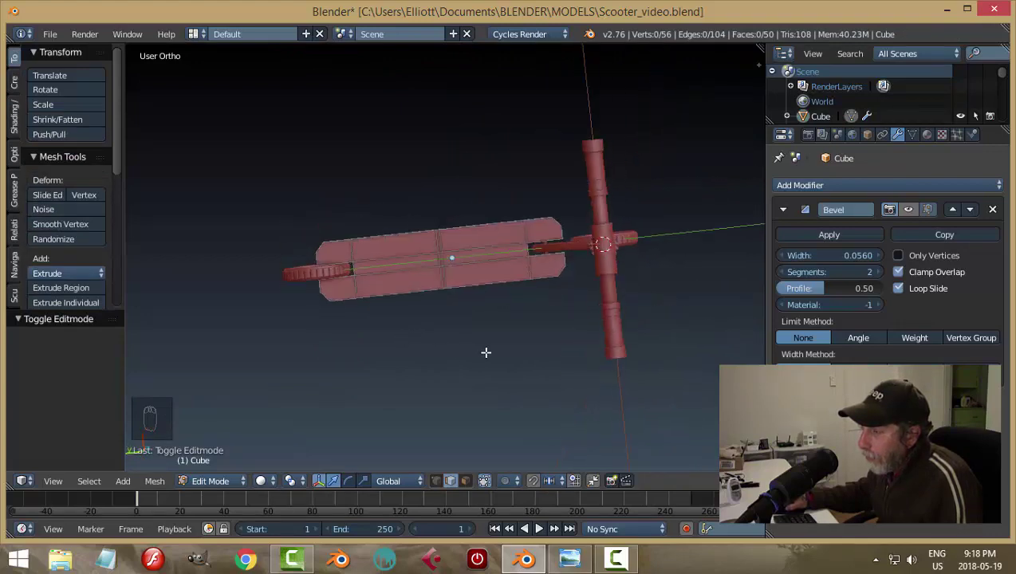
key("KP_7")
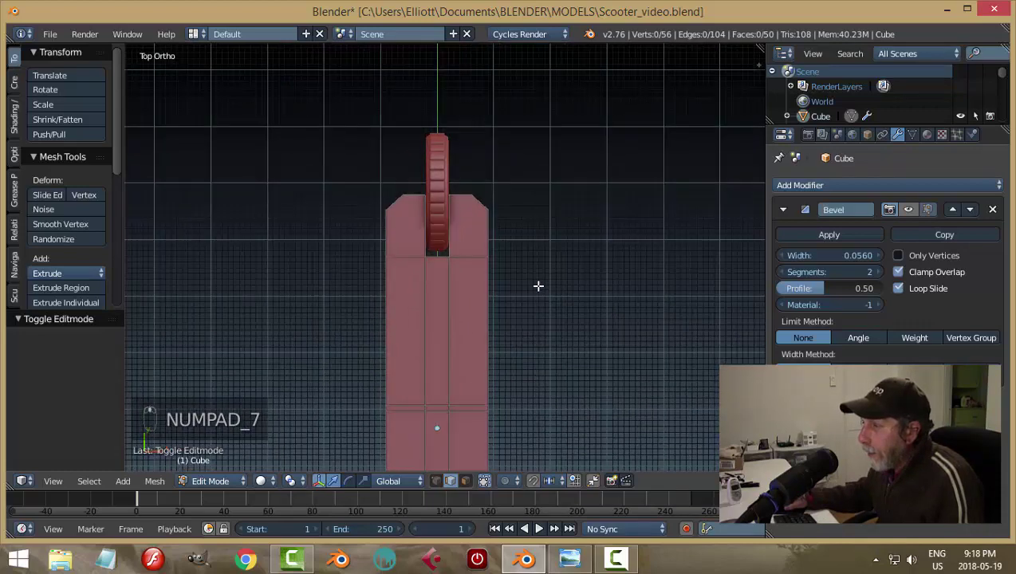
key("z")
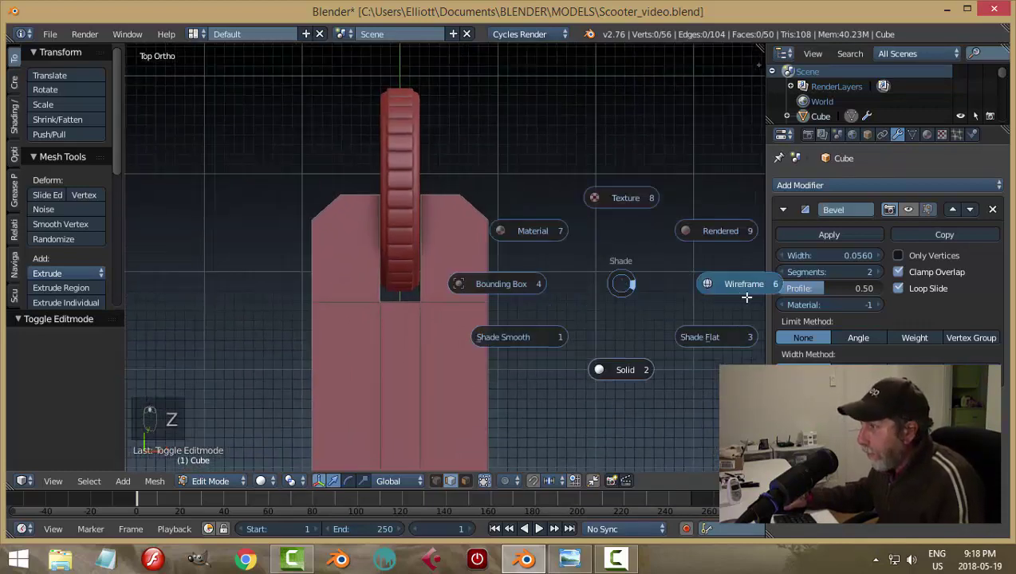
key("ctrl+Tab")
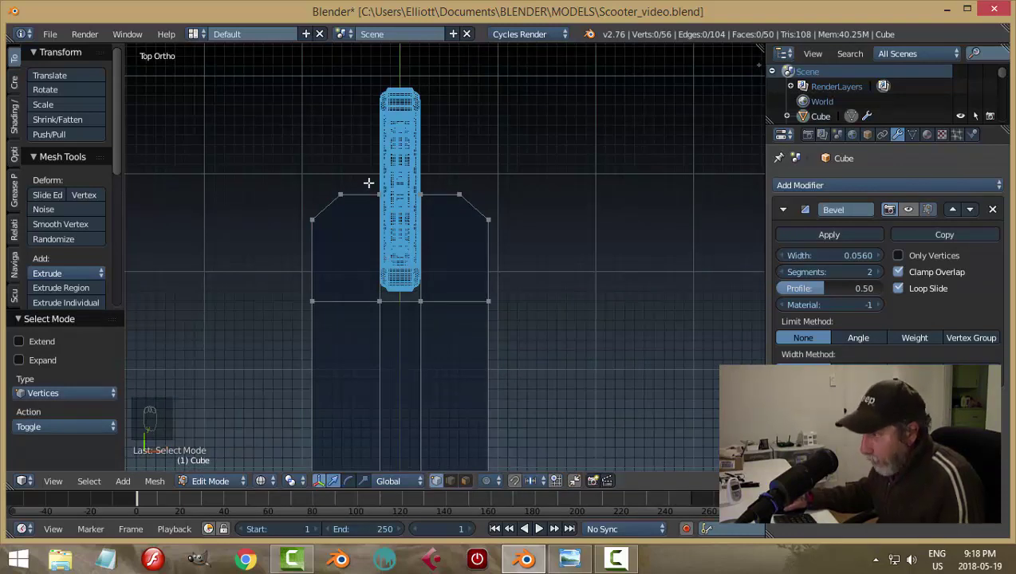
key("b")
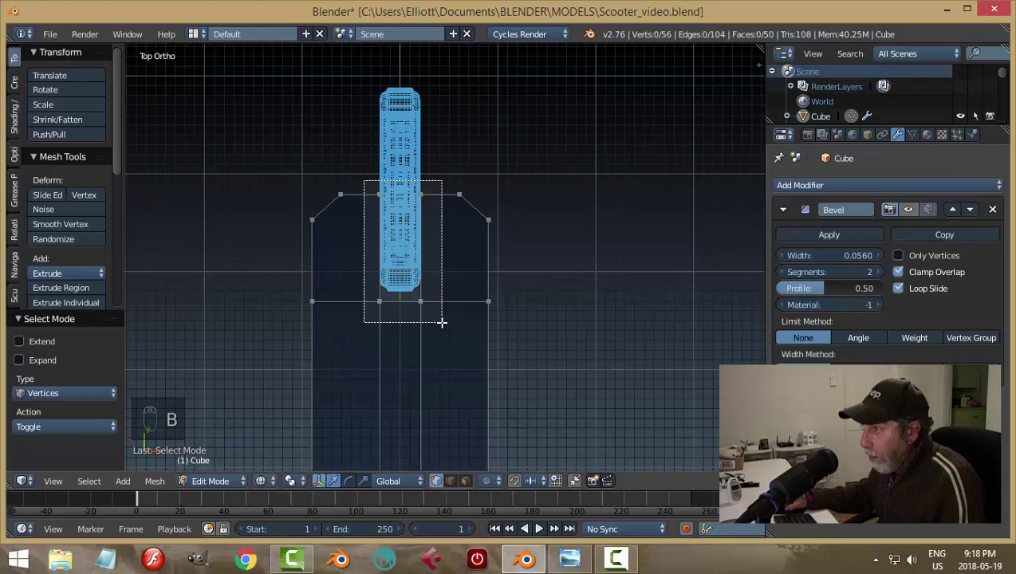
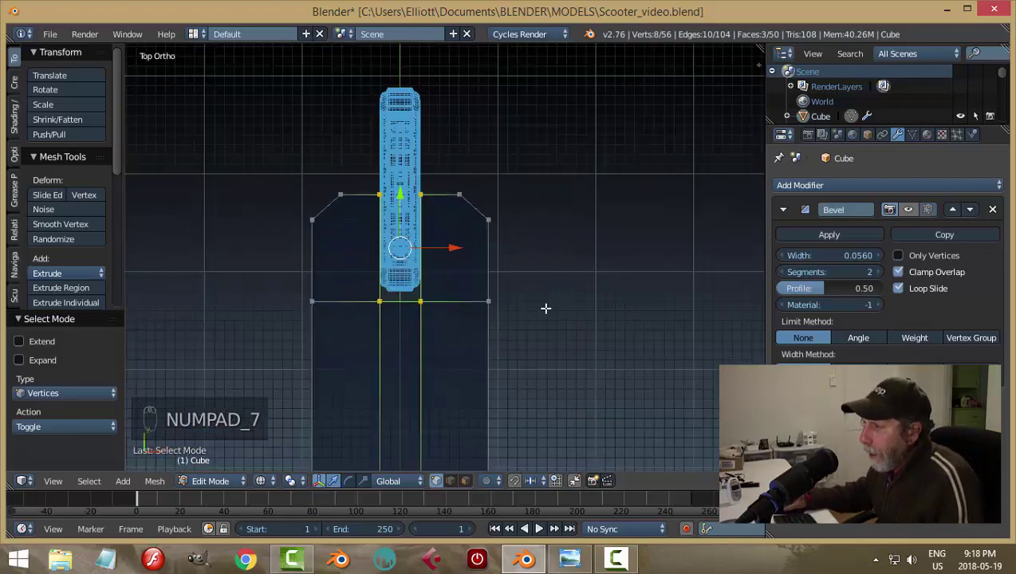
key("s")
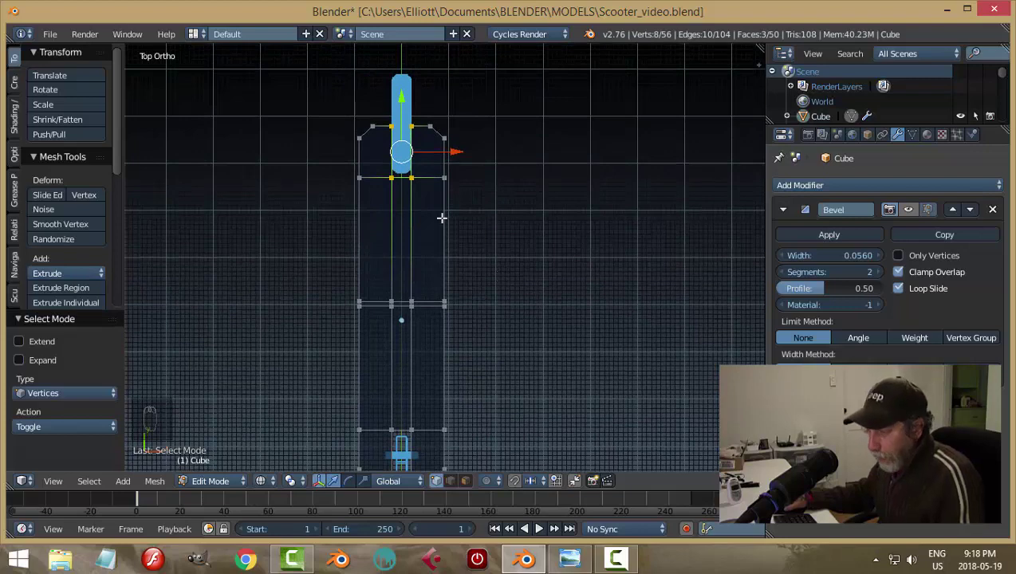
key("a")
key("ctrl+r")
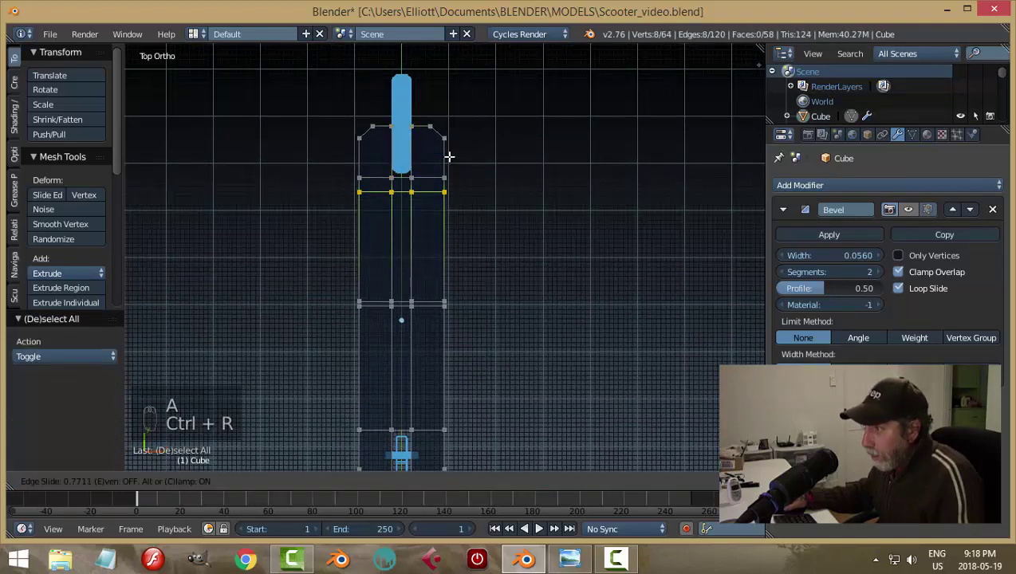
key("a")
Step: Widen the notch vertices to about 1.74 across and return to object mode
key("b")
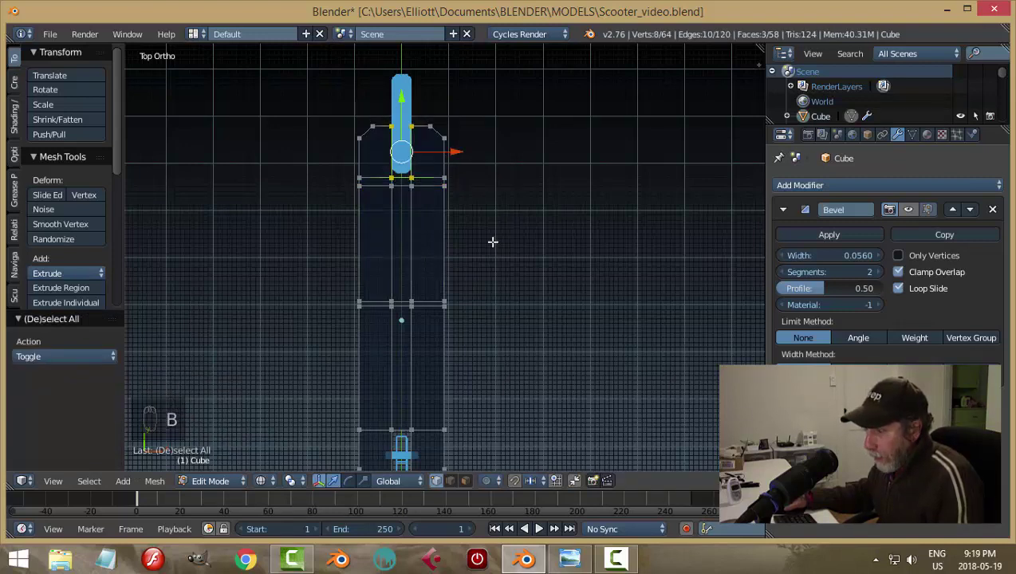
key("s")
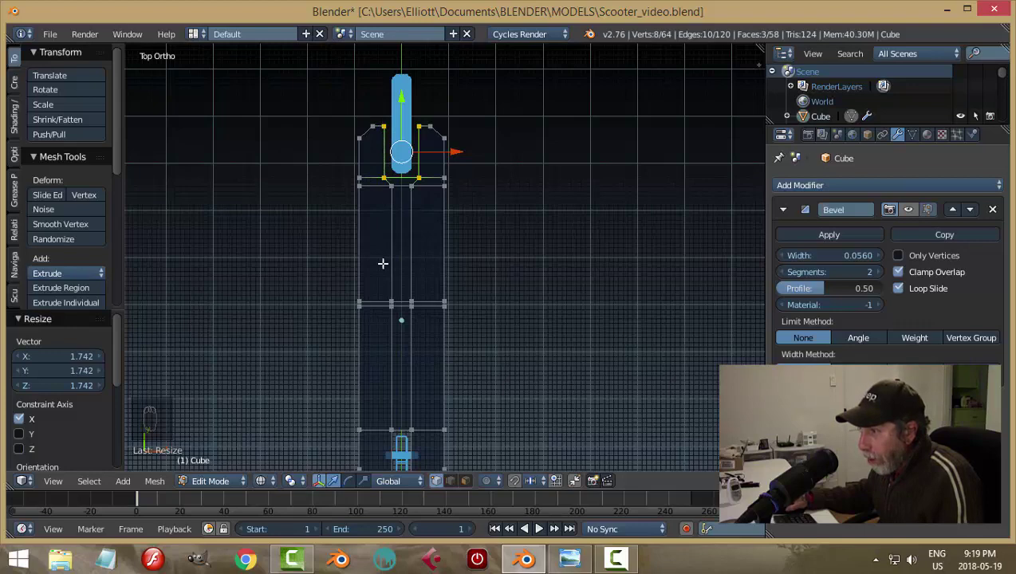
key("a")
key("Tab")
key("z")
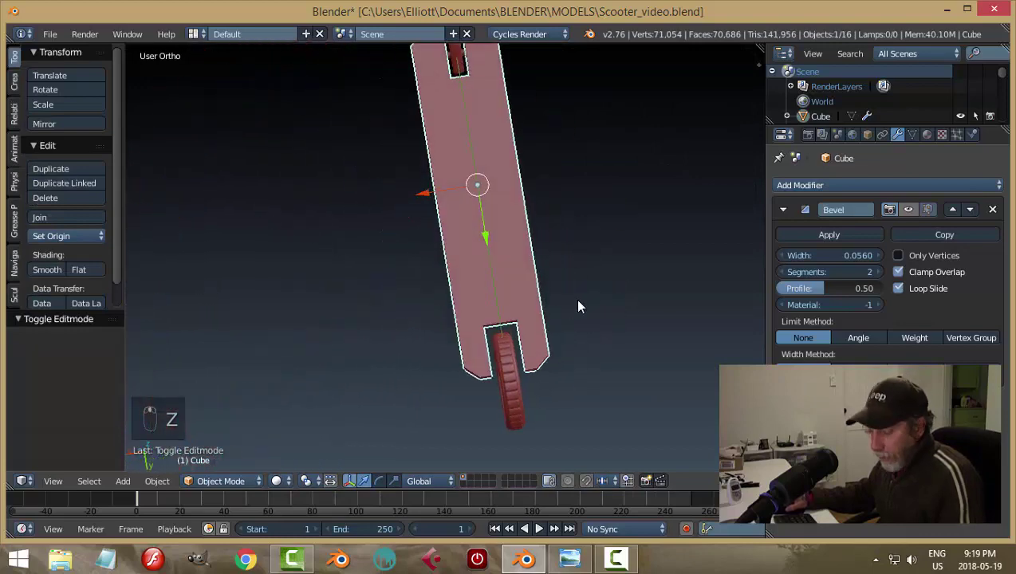
Step: Orbit around the scooter to check the deck's rear end against the wheel
key("a")
left_click_drag(491, 328, 437, 346)
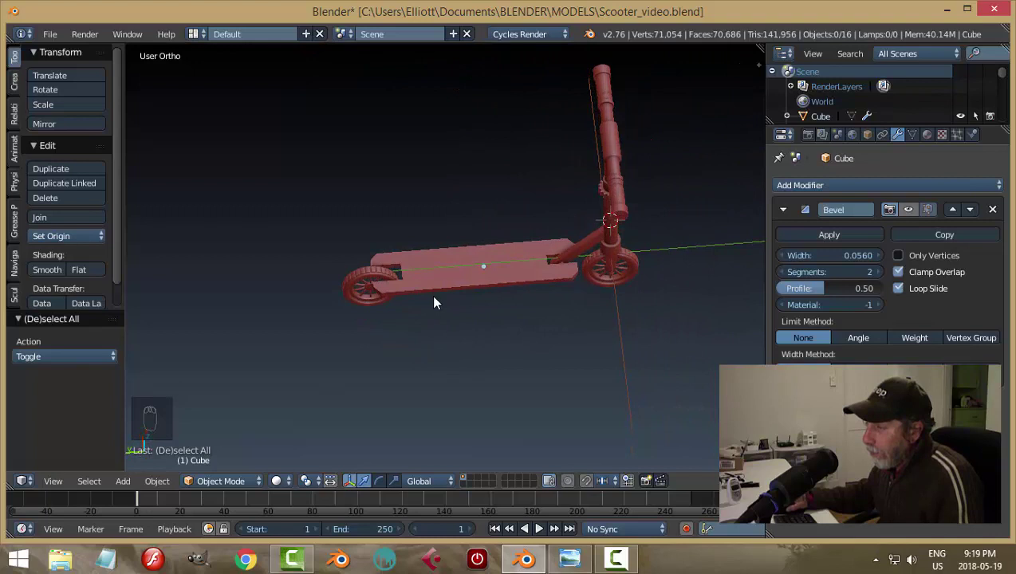
left_click_drag(448, 264, 647, 271)
key("Tab")
left_click_drag(917, 211, 571, 296)
key("a")
key("a")
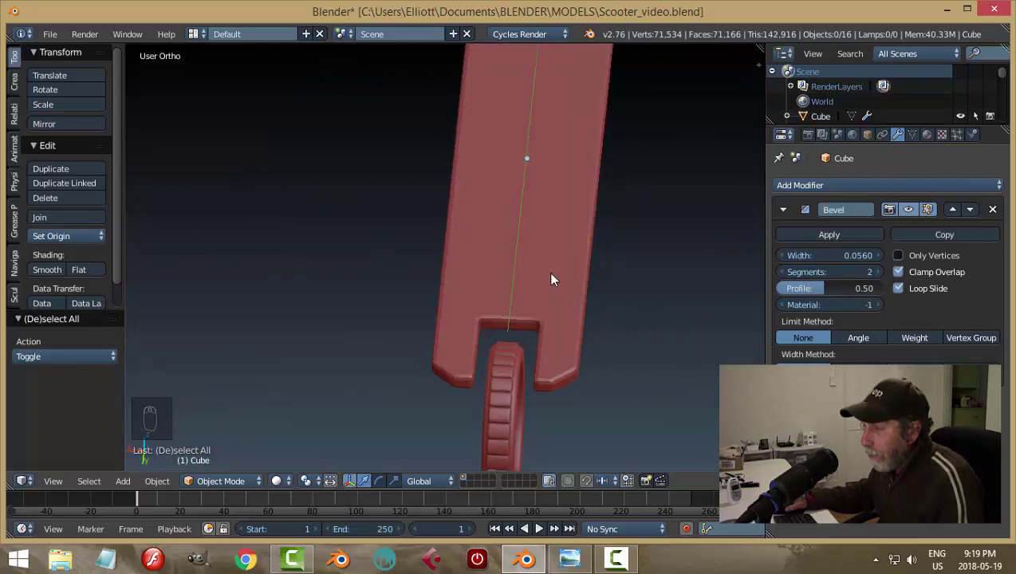
Step: Scale the rear wheel up about 1.42 to match the front wheel and deselect
left_click_drag(500, 349, 572, 364)
key("s")
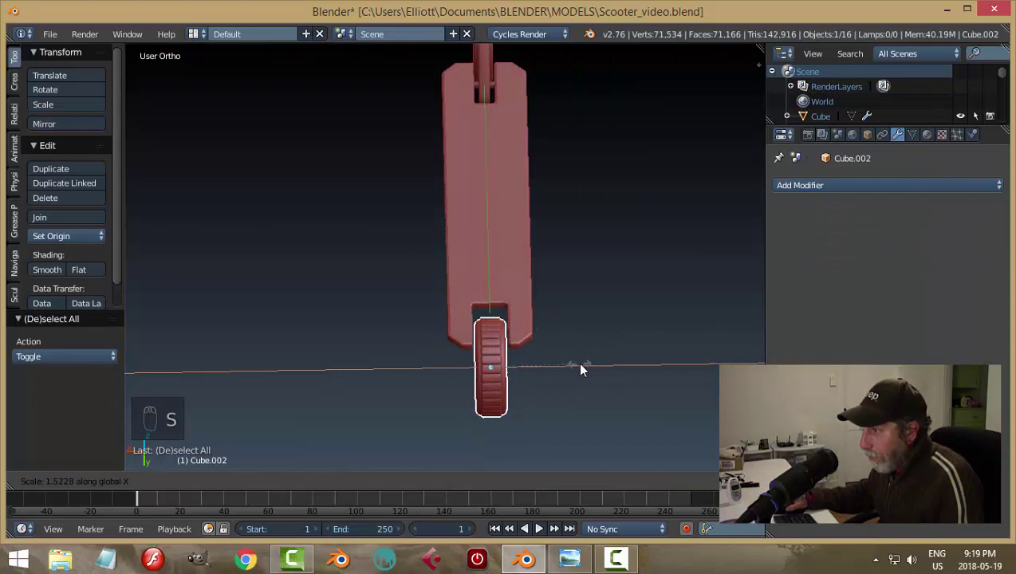
key("a")
left_click_drag(494, 354, 524, 264)
key("a")
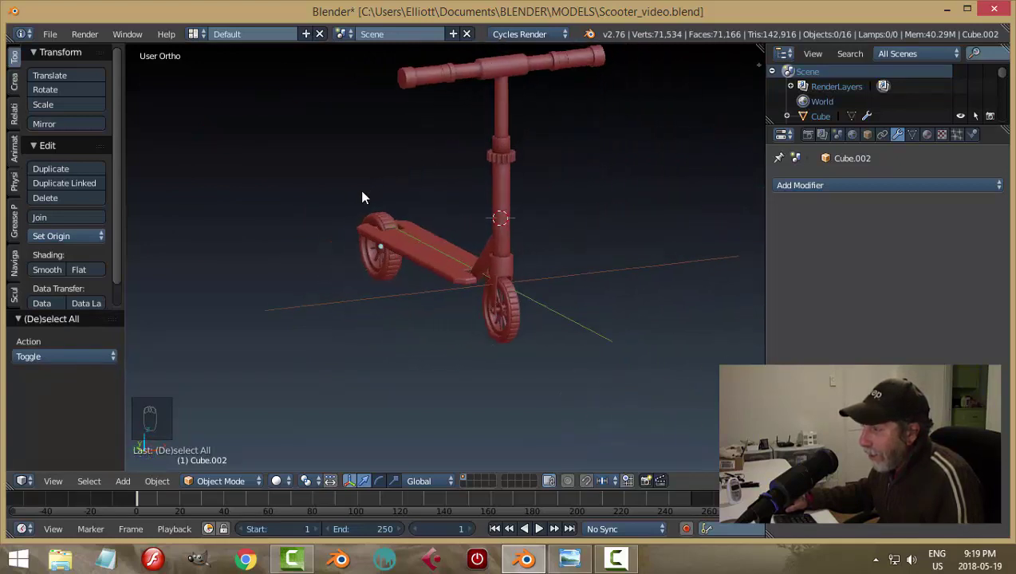
Step: Save the scooter file and orbit to inspect the rear wheel along the deck
key("ctrl+s")
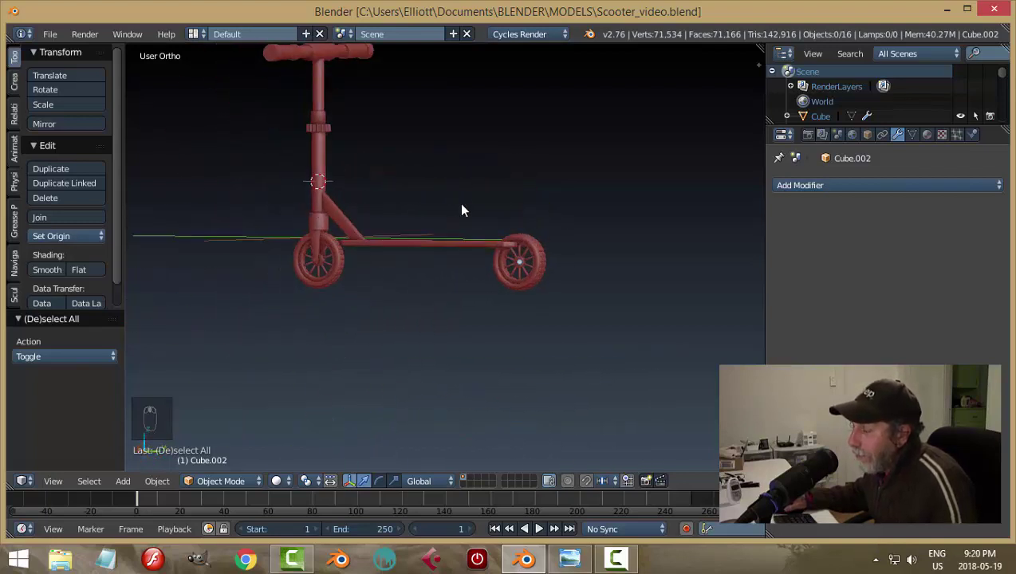
left_click_drag(469, 200, 473, 244)
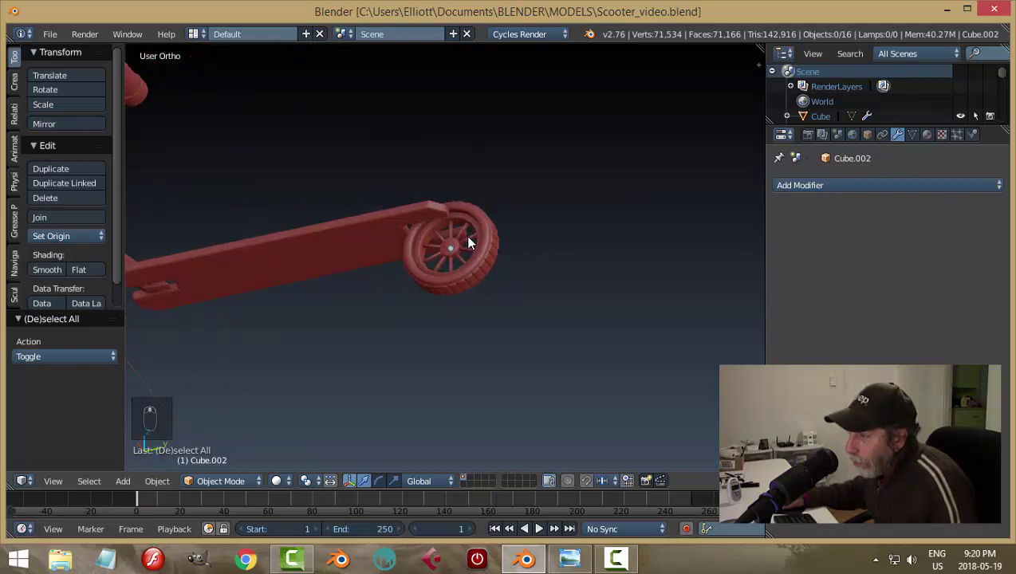
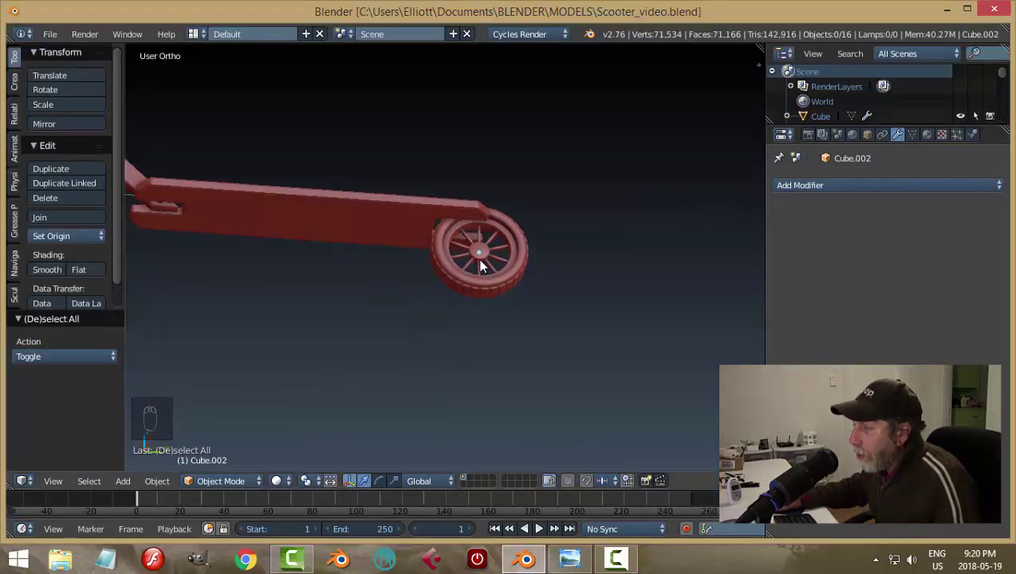
middle_click(480, 246)
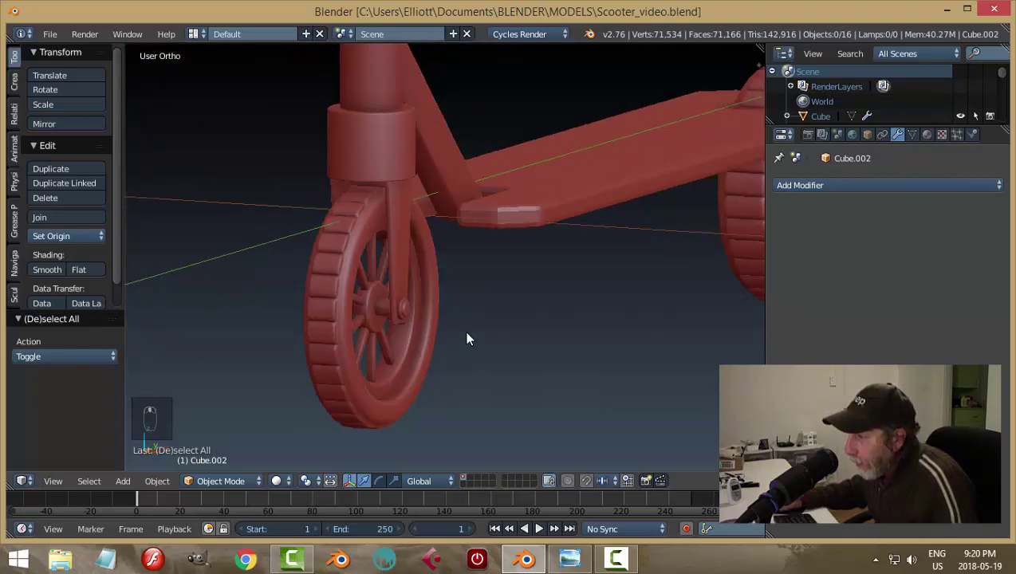
left_click_drag(413, 313, 570, 307)
Step: Duplicate the wheel, slide the copy to the deck's rear notch, and check it in side view
key("shift+d")
left_click_drag(413, 276, 717, 273)
left_click_drag(699, 295, 427, 371)
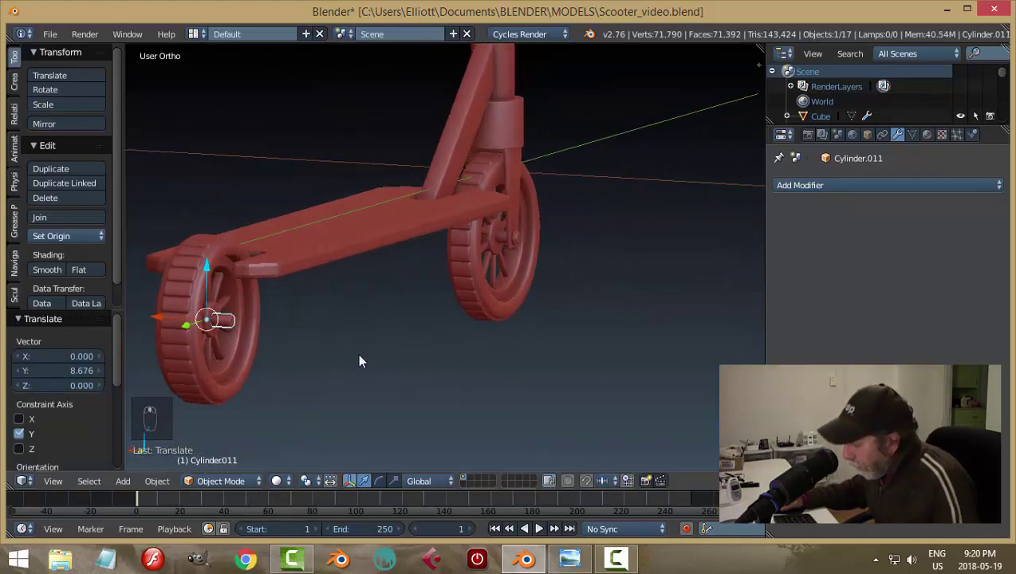
key("KP_3")
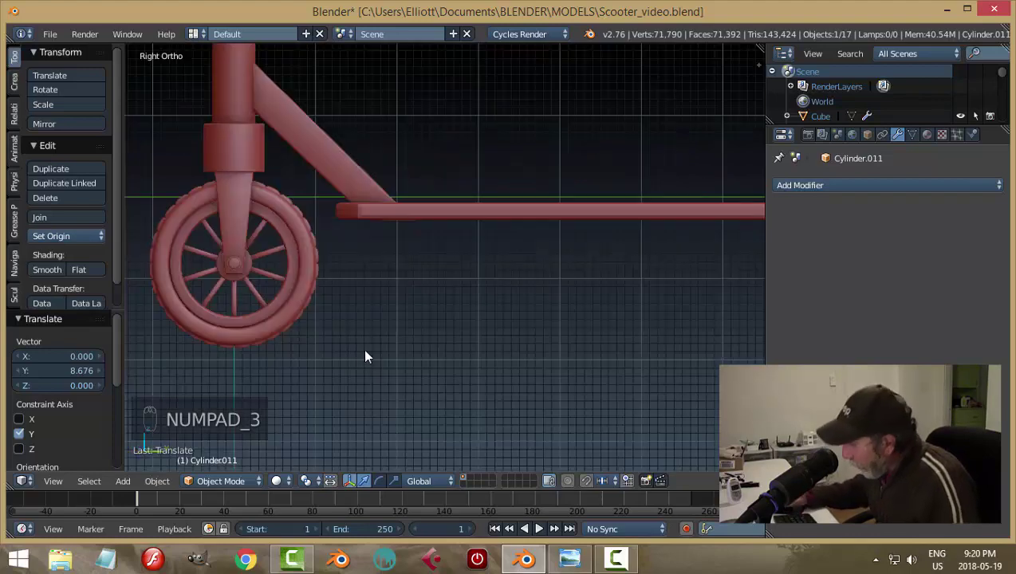
key("KP_Decimal")
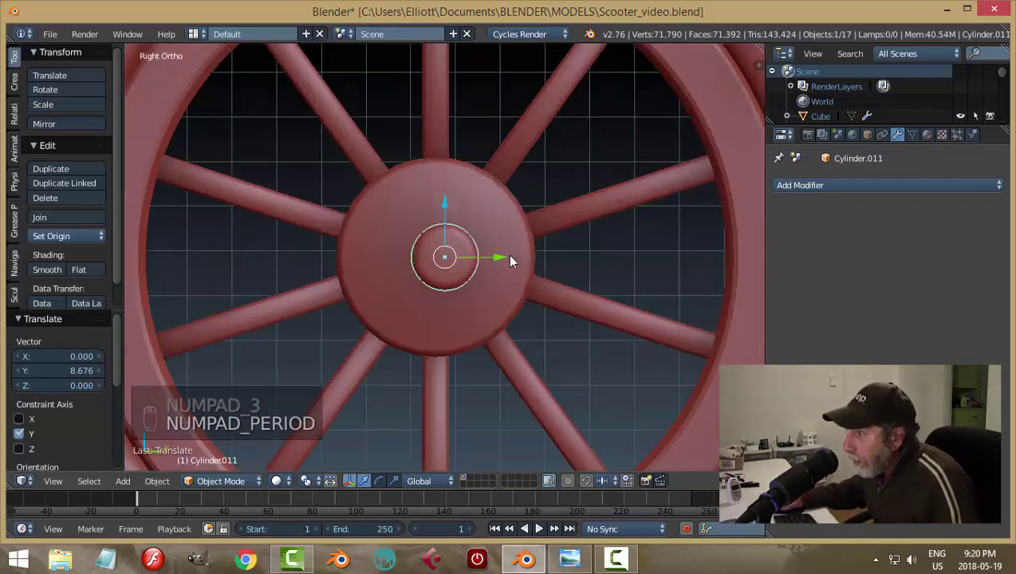
left_click_drag(508, 260, 557, 259)
key("a")
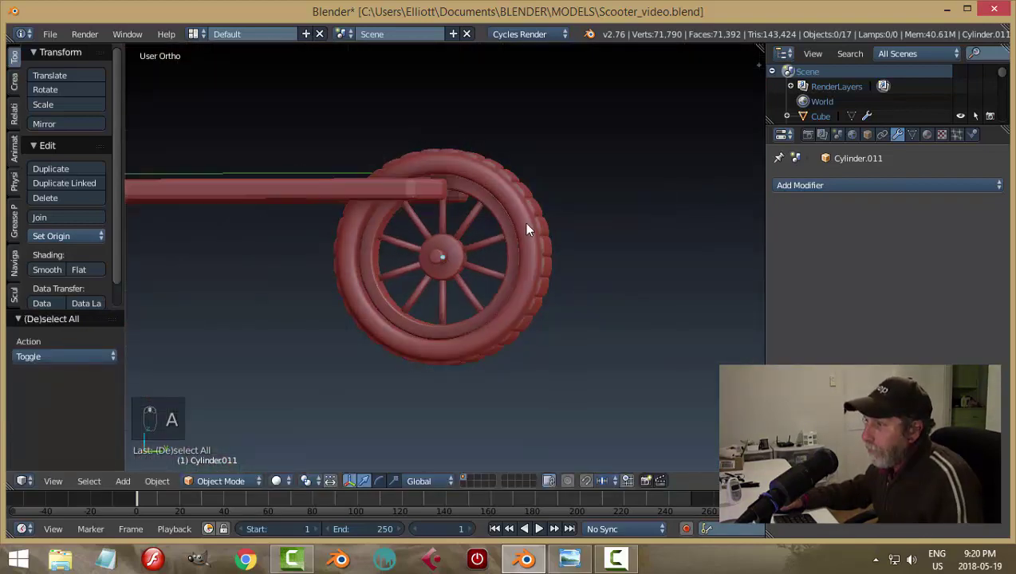
left_click_drag(553, 142, 563, 123)
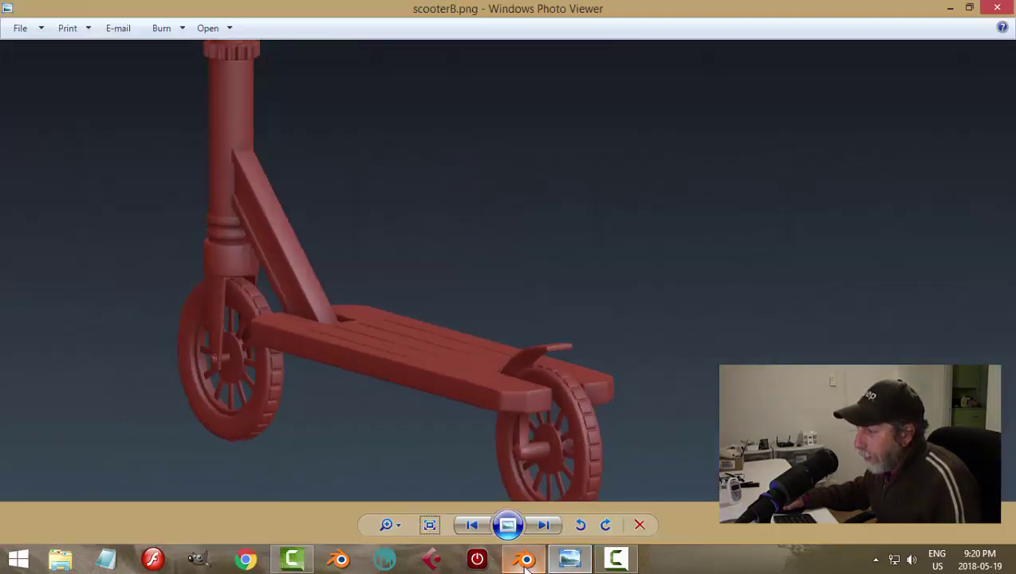
left_click_drag(570, 381, 442, 291)
left_click_drag(445, 250, 441, 290)
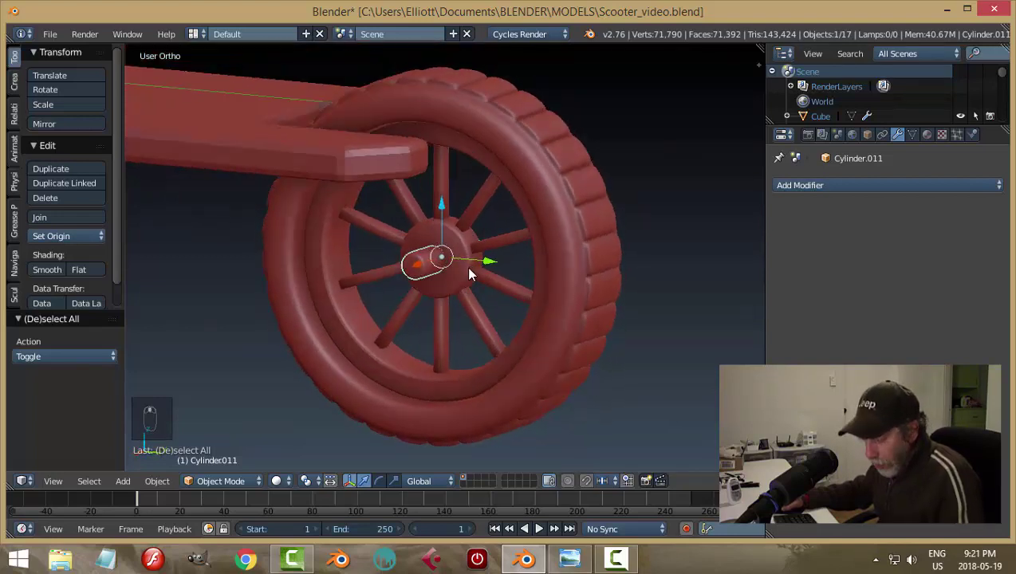
Step: Lengthen the small hub cylinder along the axle direction and deselect it
key("s")
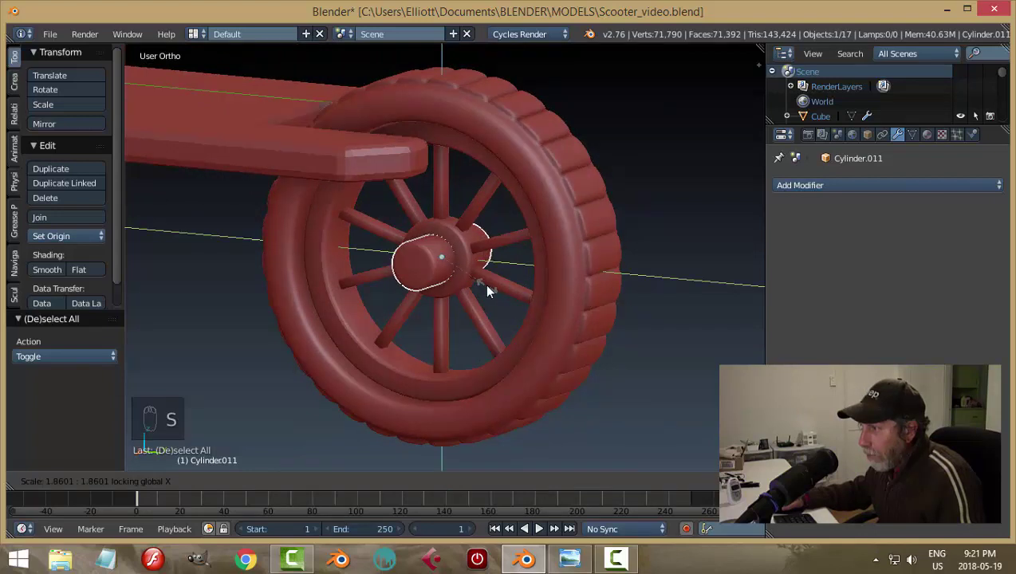
key("a")
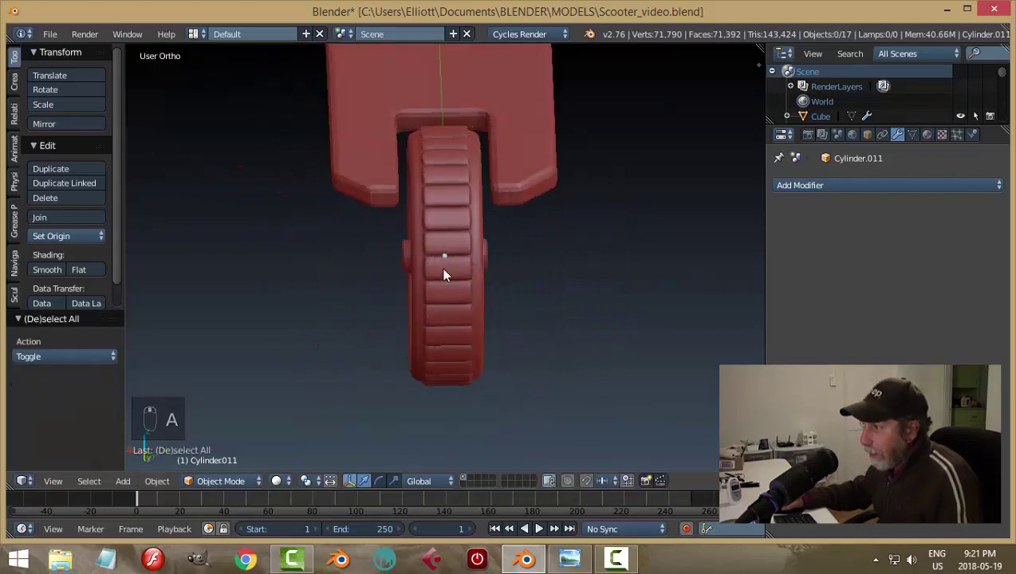
left_click_drag(489, 252, 559, 291)
key("s")
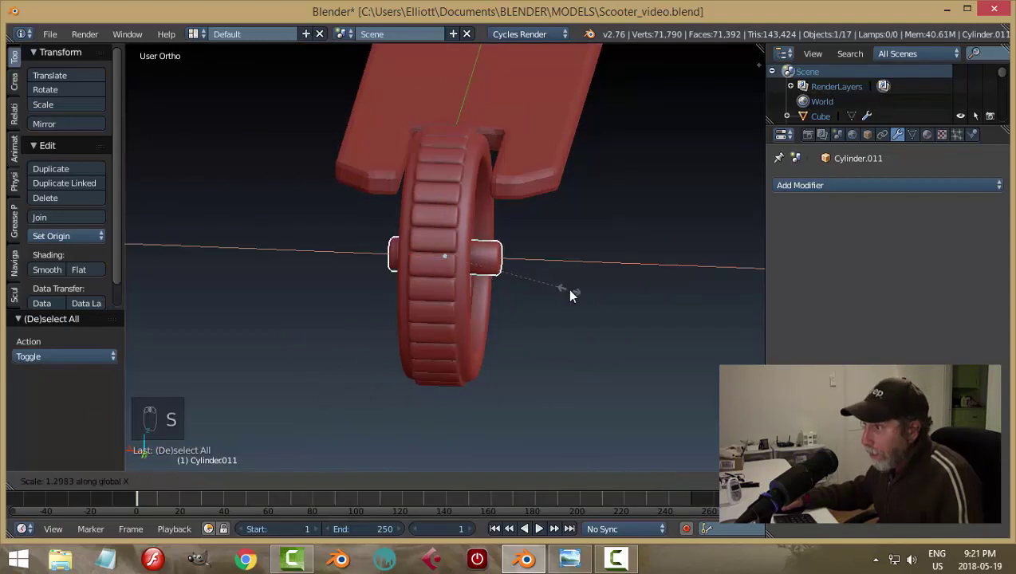
key("a")
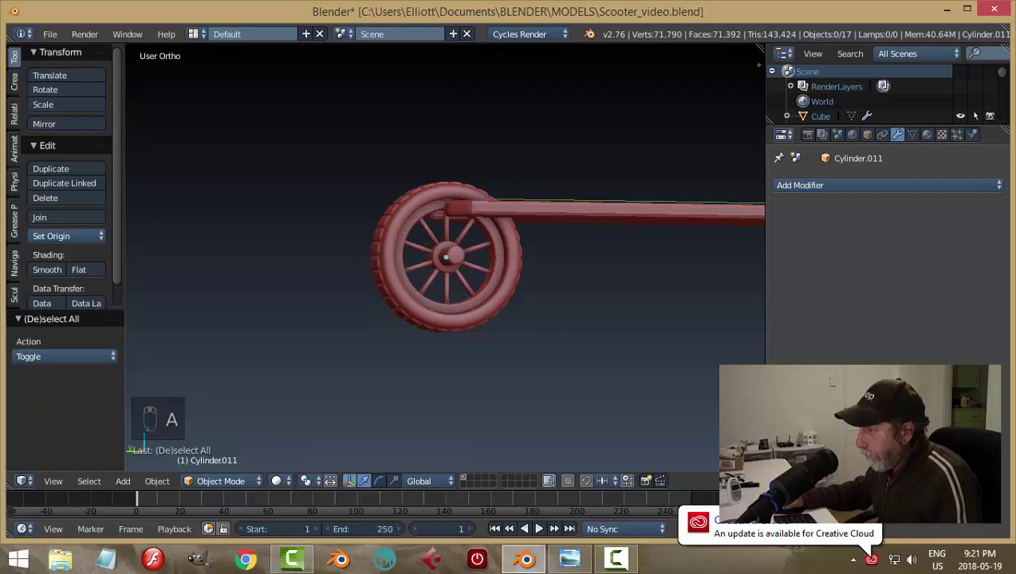
left_click_drag(532, 300, 469, 268)
Step: Reselect the hub and stretch it about 1.447 along X so the axle protrudes both sides
left_click(469, 267)
key("Tab")
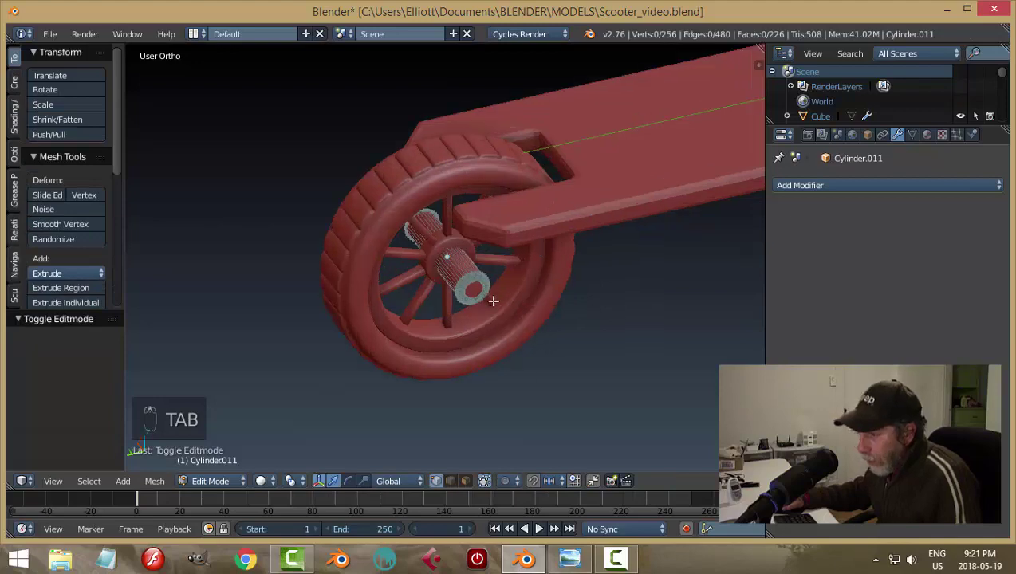
key("ctrl+Tab")
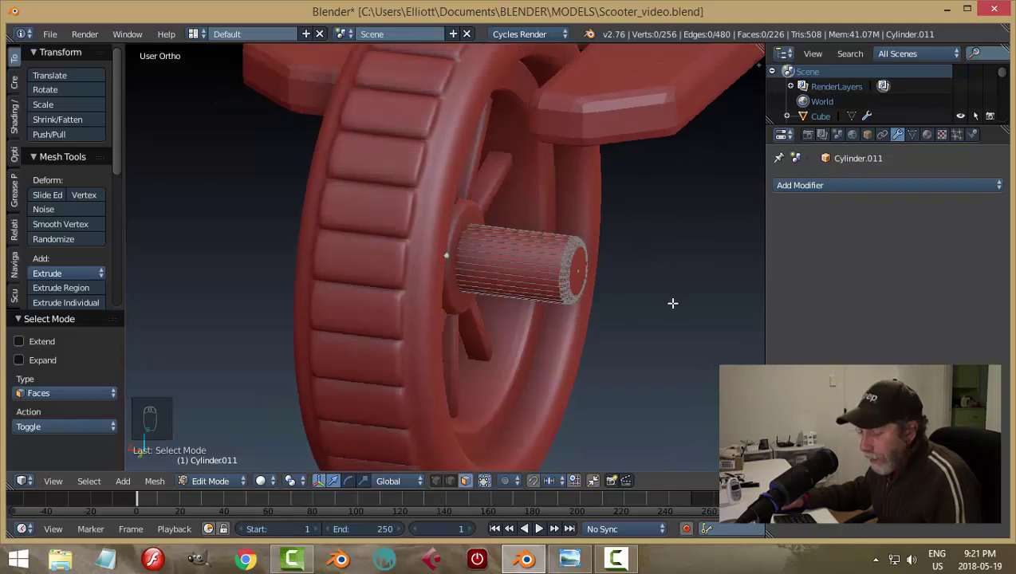
key("Tab")
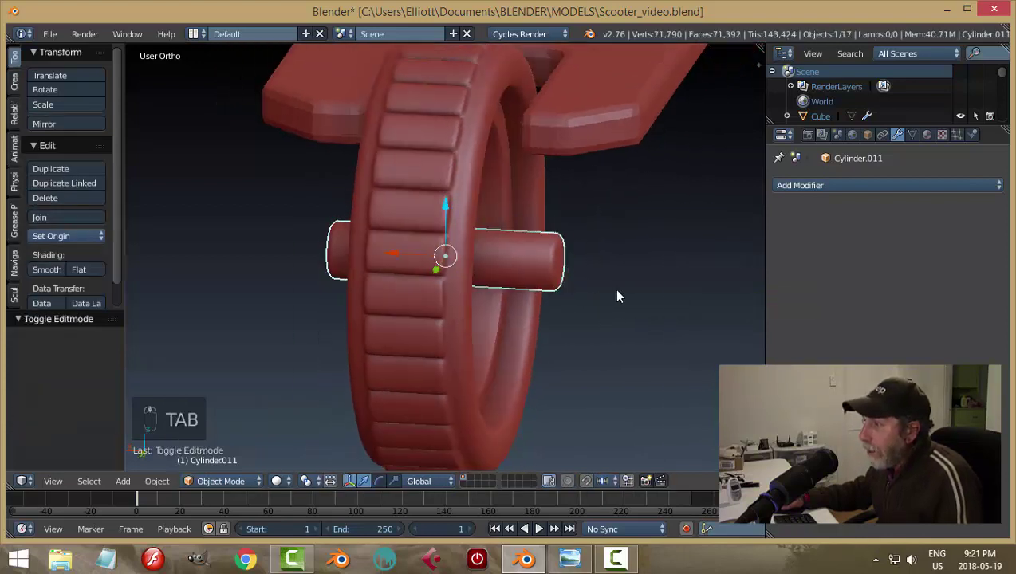
key("s")
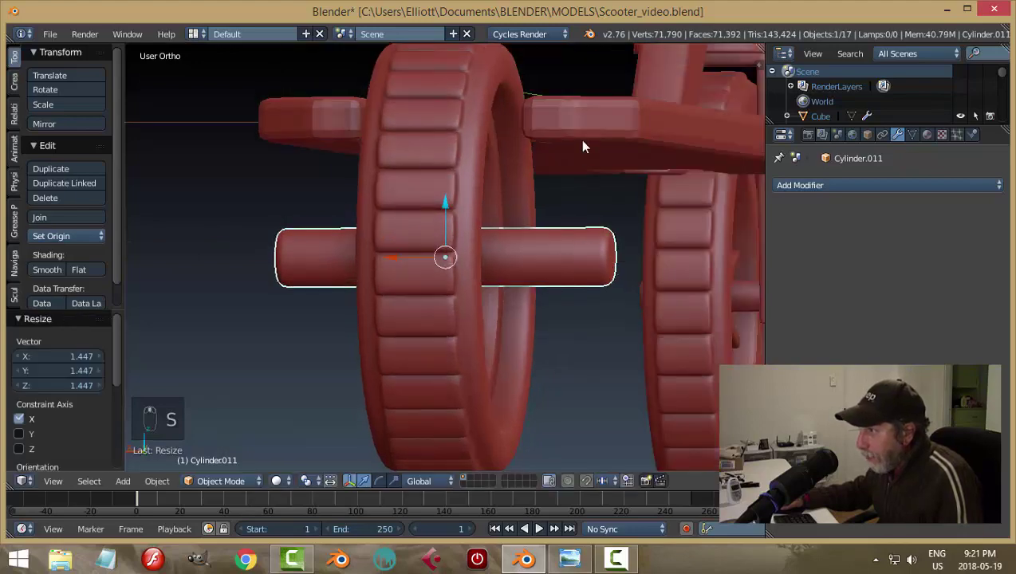
left_click_drag(566, 169, 624, 224)
key("a")
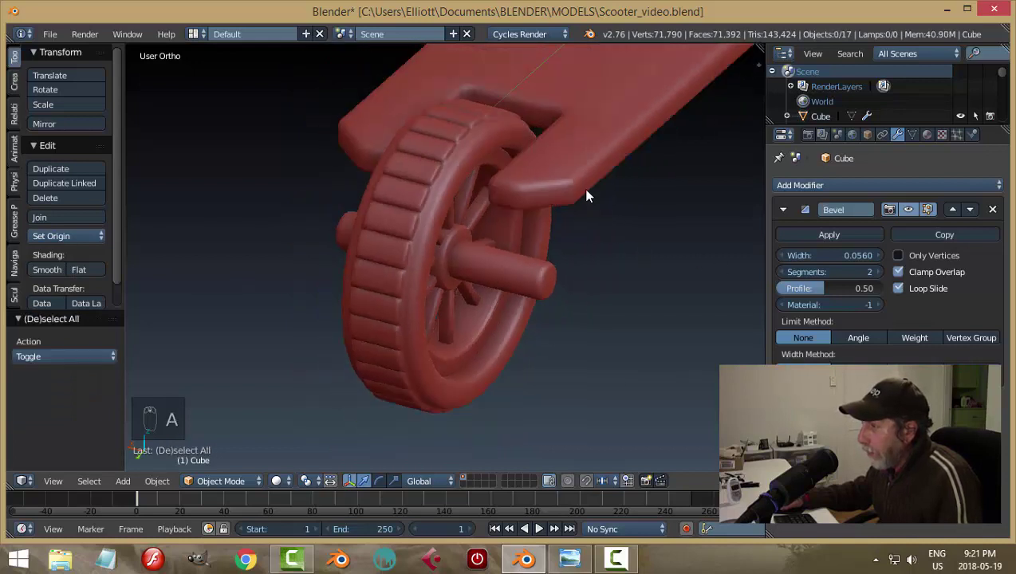
Step: Reduce the deck's Bevel modifier width from 0.056 to 0.025 and enter the axle's mesh
left_click_drag(587, 189, 589, 310)
key("a")
middle_click(575, 268)
key("ctrl+s")
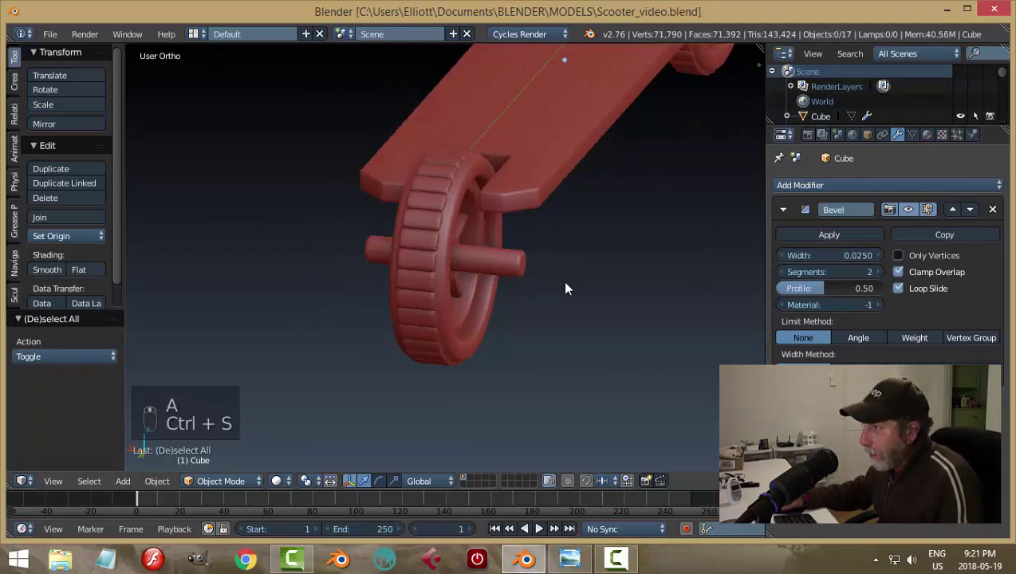
left_click_drag(520, 267, 763, 281)
key("Tab")
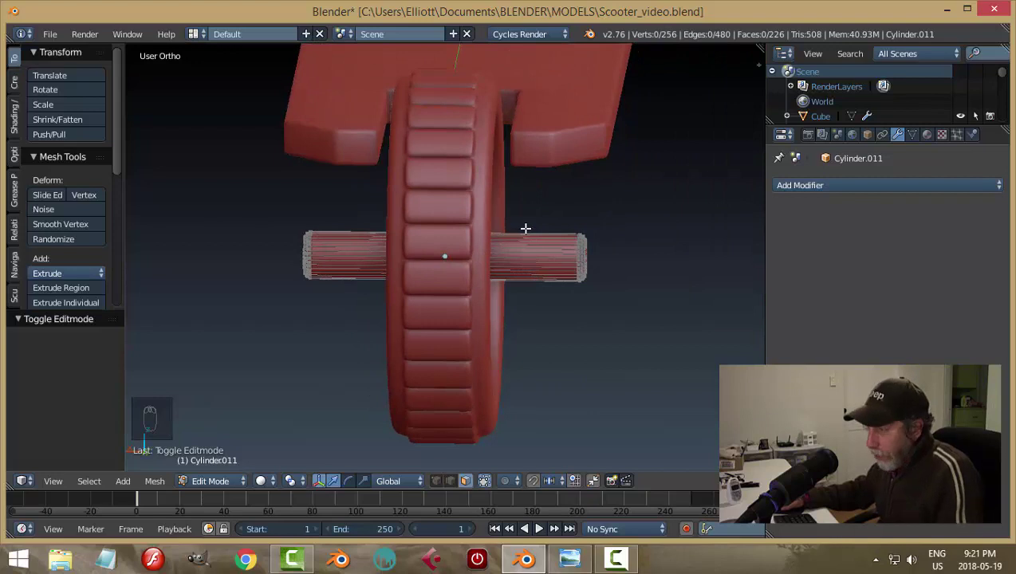
Step: Add an edge loop around the axle and isolate its middle faces in Top view
key("ctrl+r")
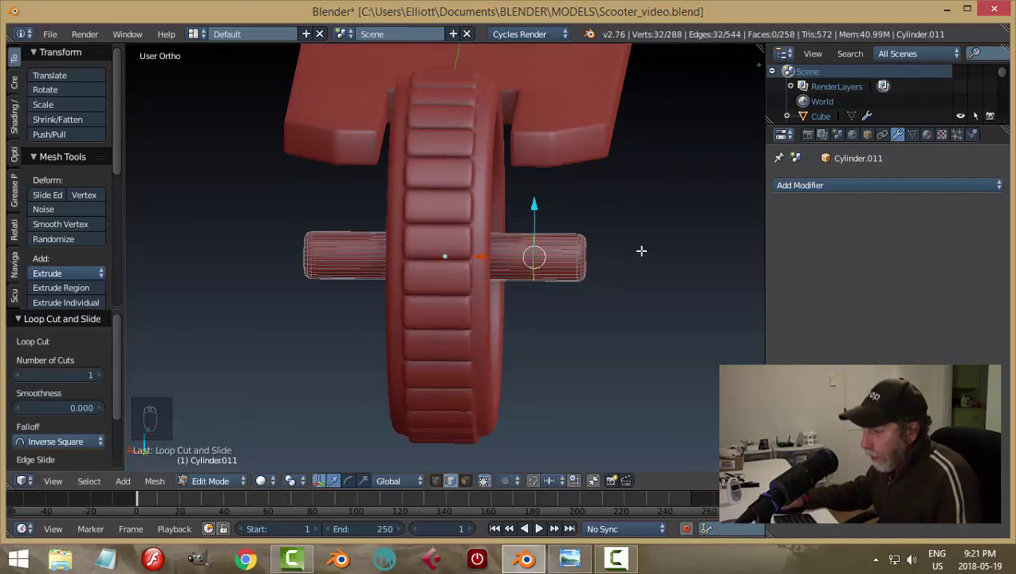
key("a")
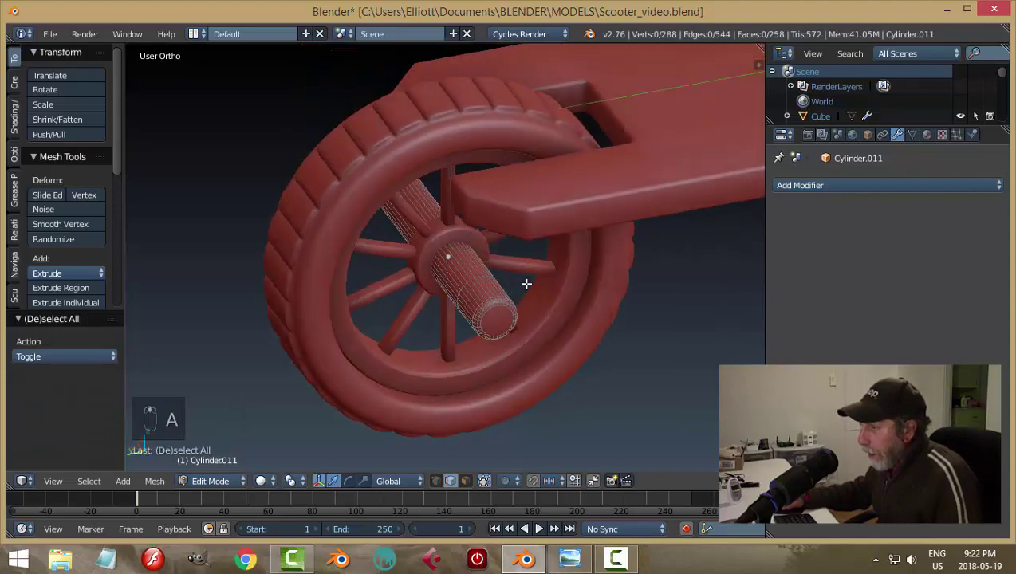
key("KP_7")
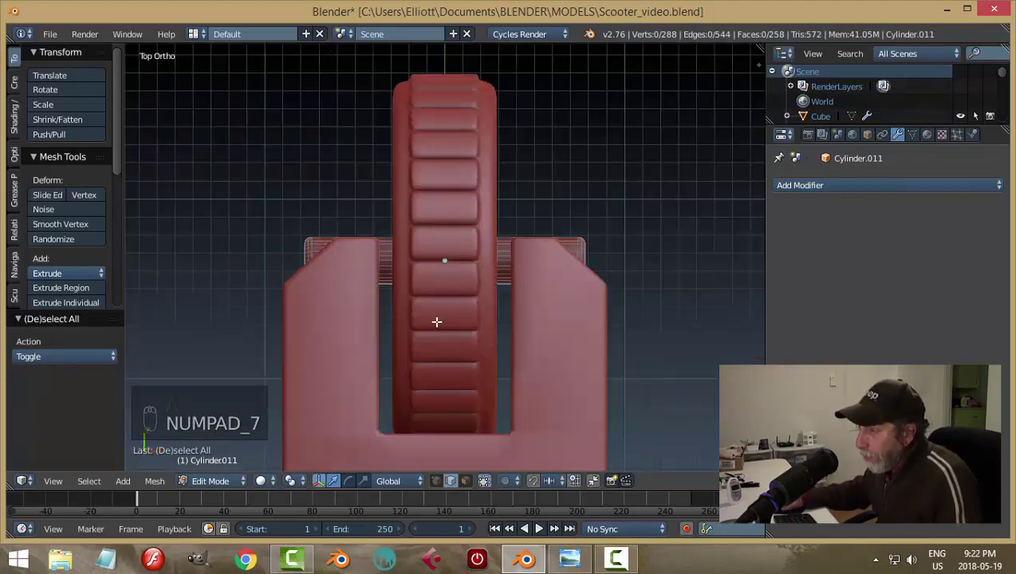
key("Tab")
left_click_drag(371, 301, 331, 276)
key("h")
Step: Extrude an upright arm from the axle's middle faces toward the deck and unhide the rest
key("Tab")
key("ctrl+Tab")
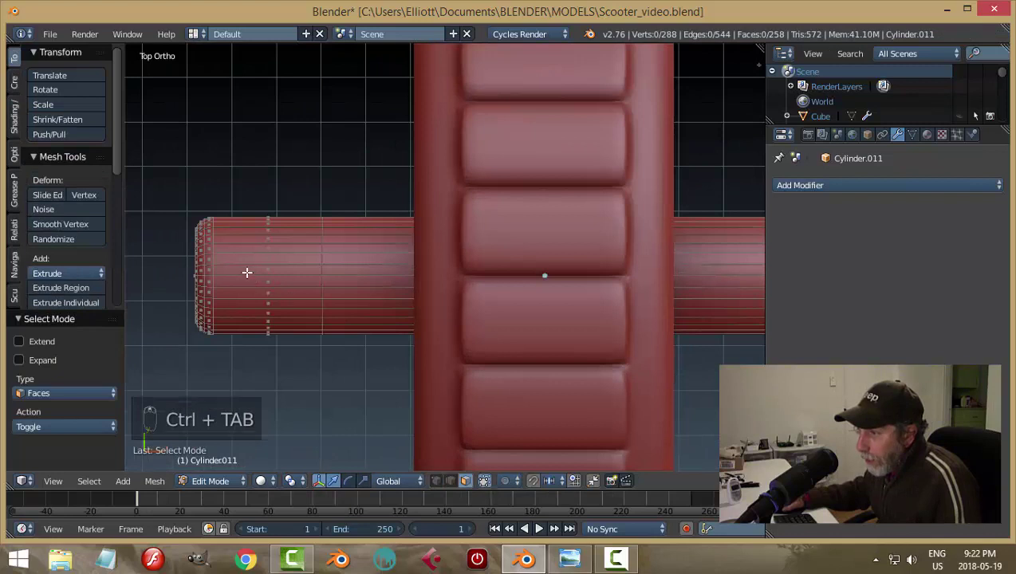
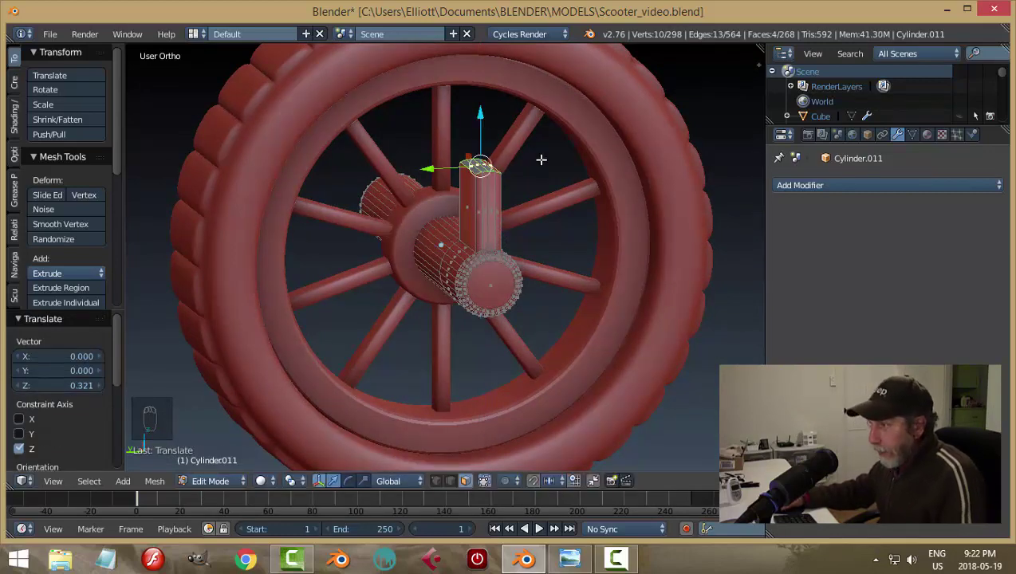
key("Tab")
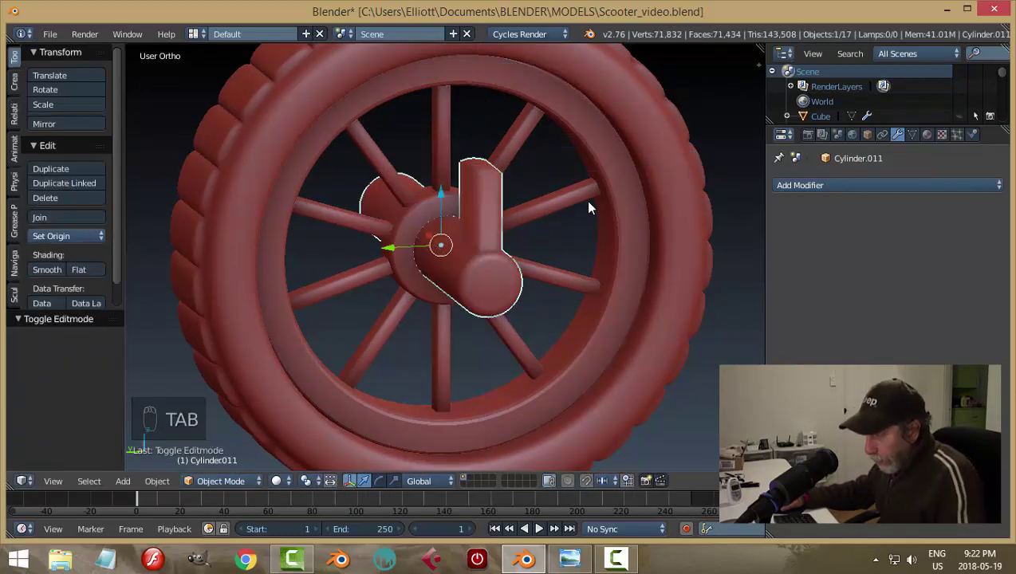
key("alt+h")
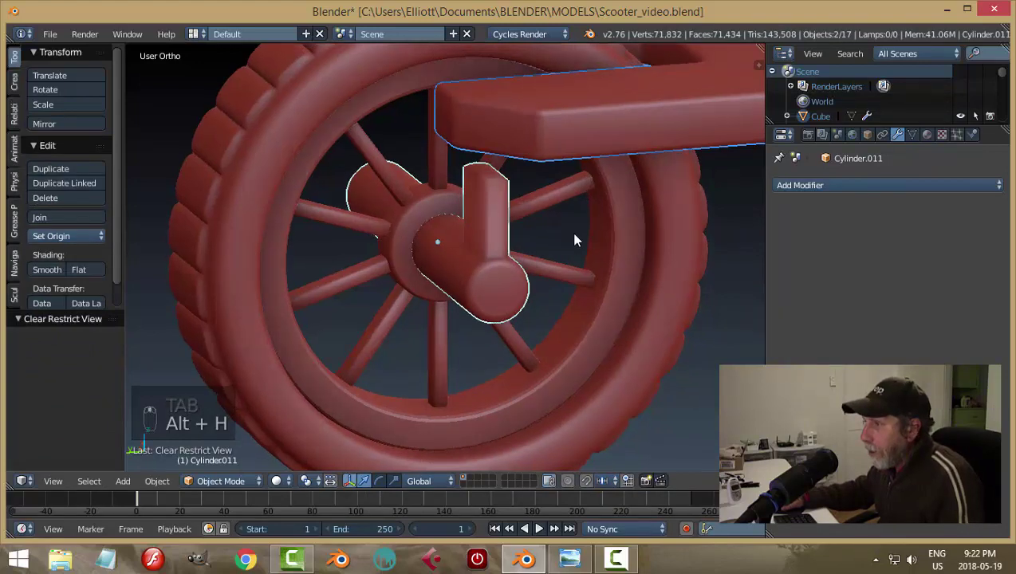
key("Tab")
key("Tab")
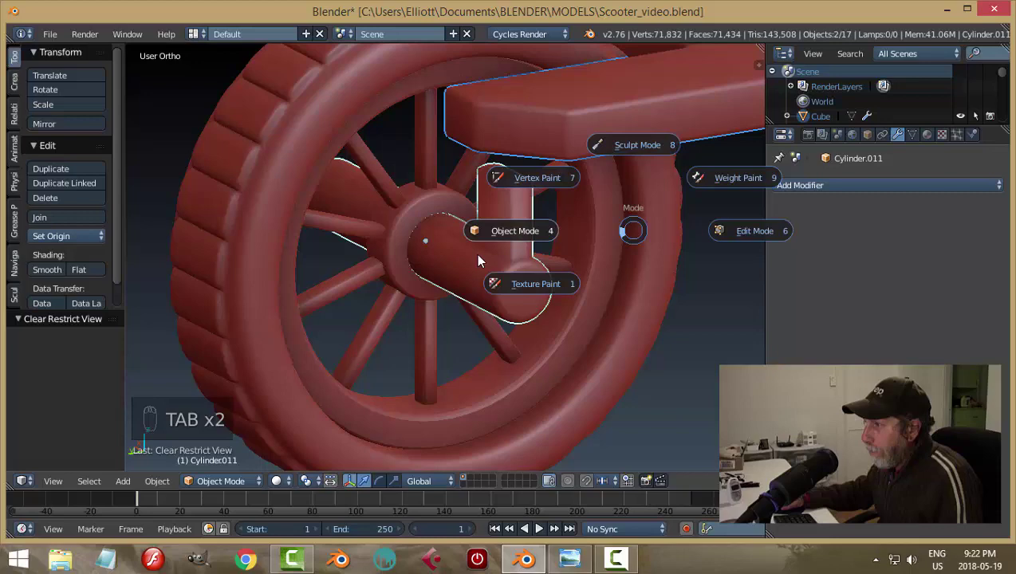
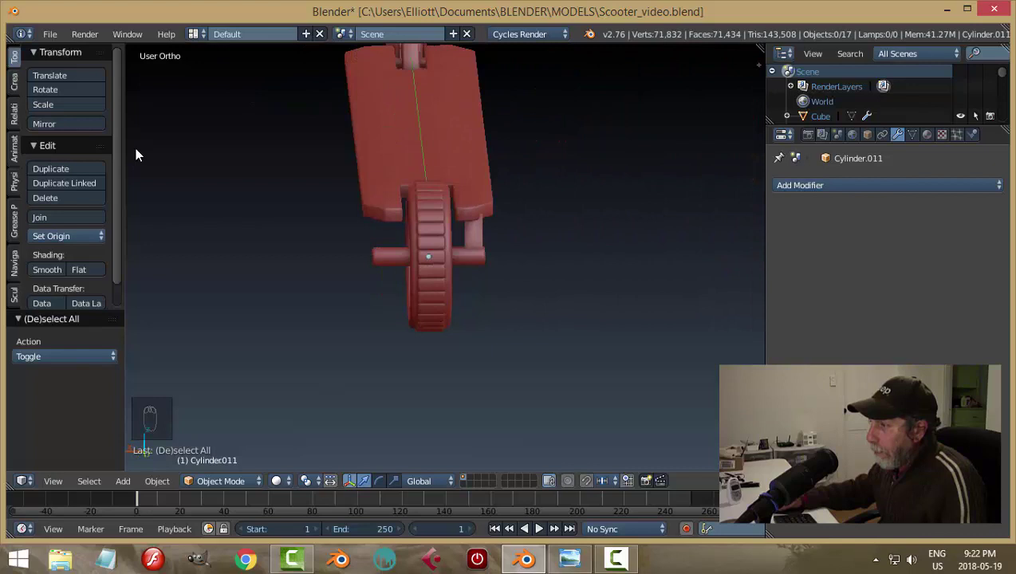
Step: Select the rear axle and enter its mesh with the outer end face selected
left_click_drag(705, 141, 551, 319)
left_click_drag(569, 295, 409, 246)
left_click_drag(407, 246, 437, 254)
key("a")
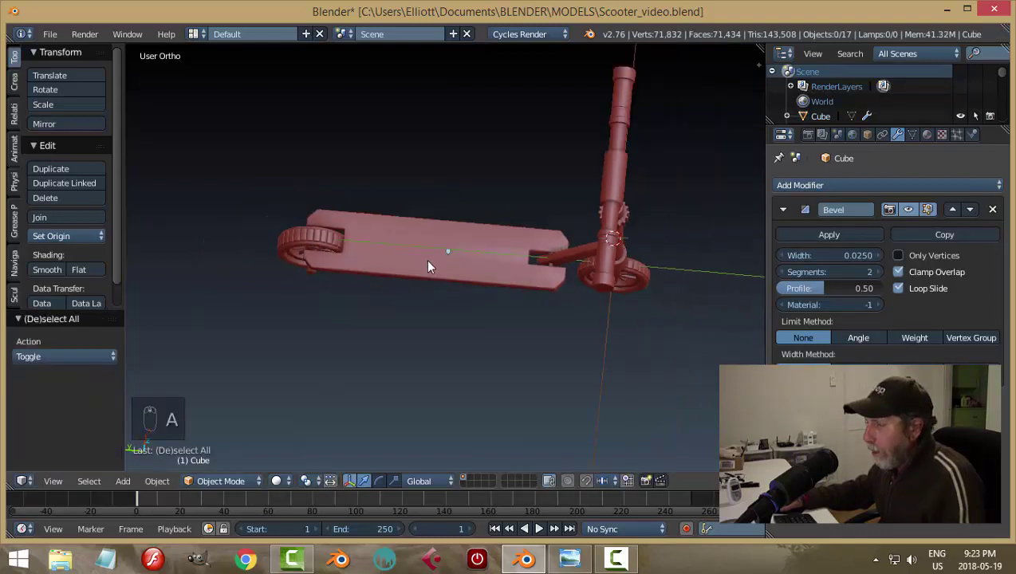
left_click_drag(457, 274, 343, 295)
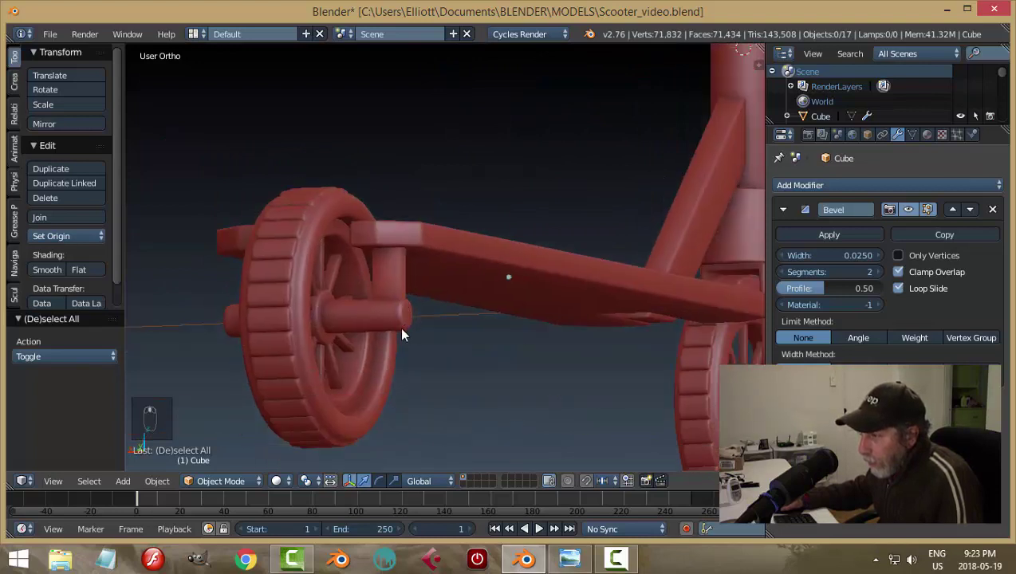
right_click(361, 322)
key("Tab")
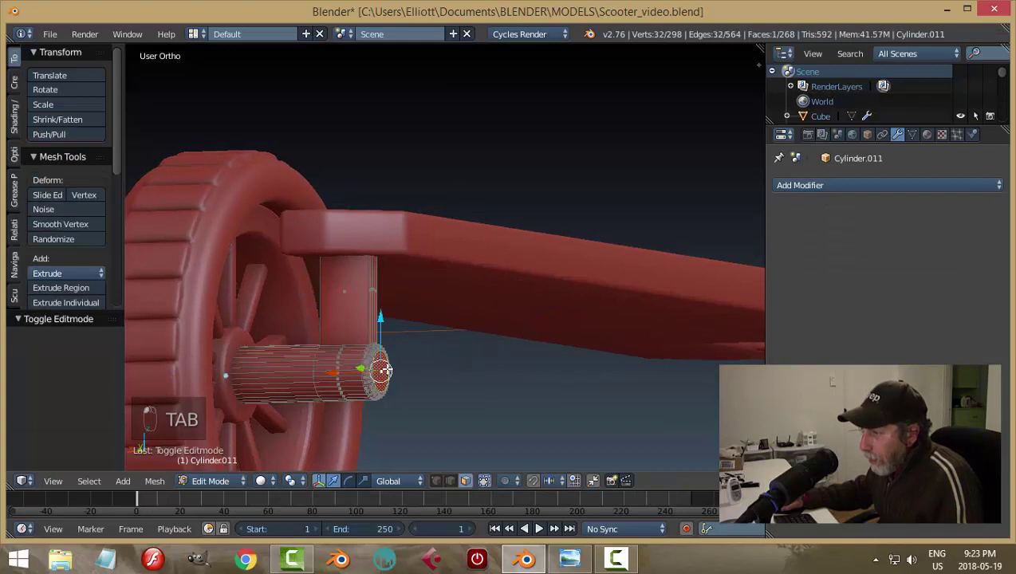
Step: Inset the axle's end face and add two edge loops around the support post
key("i")
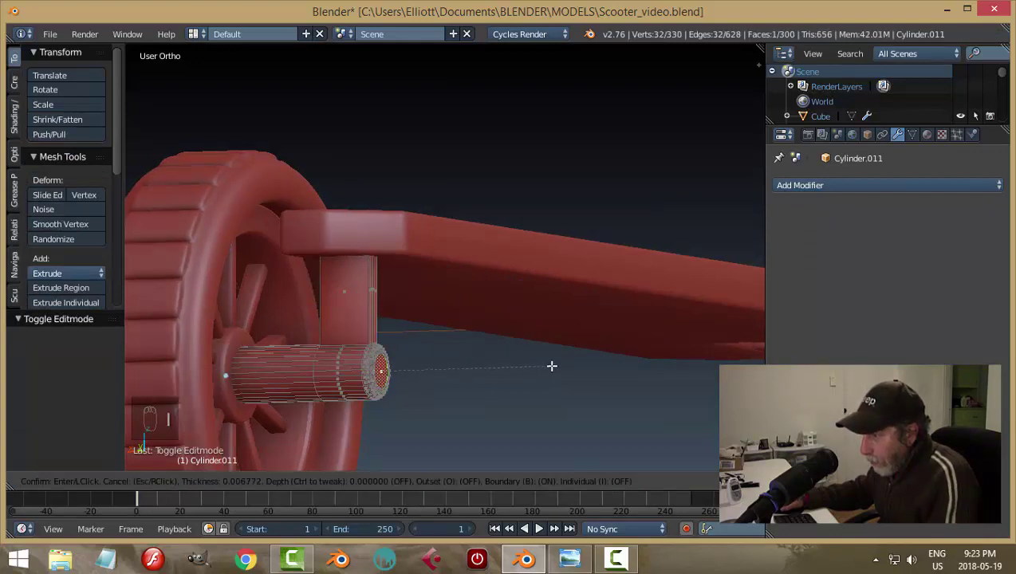
key("a")
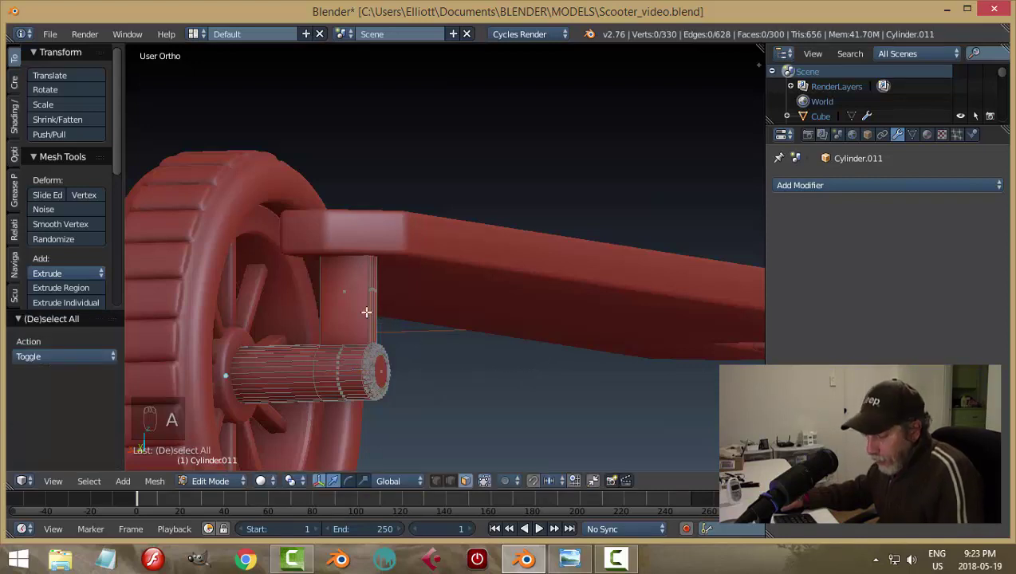
key("ctrl+r")
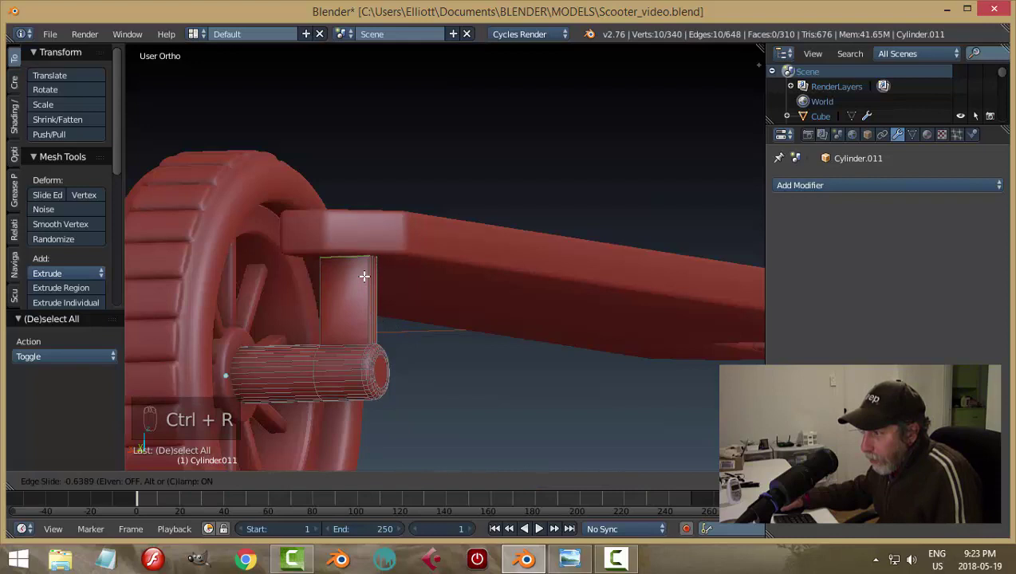
key("ctrl+r")
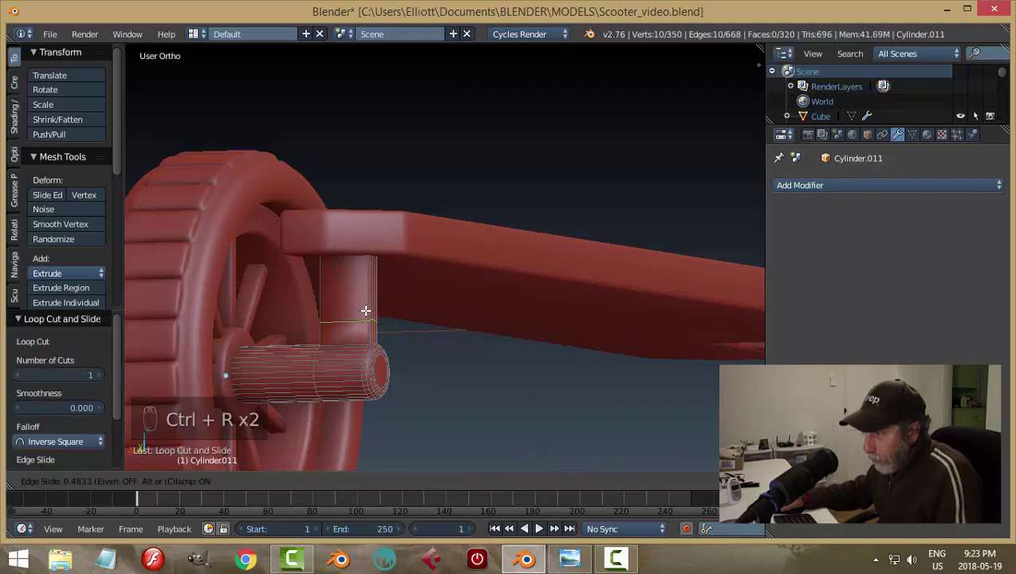
key("a")
key("Tab")
key("a")
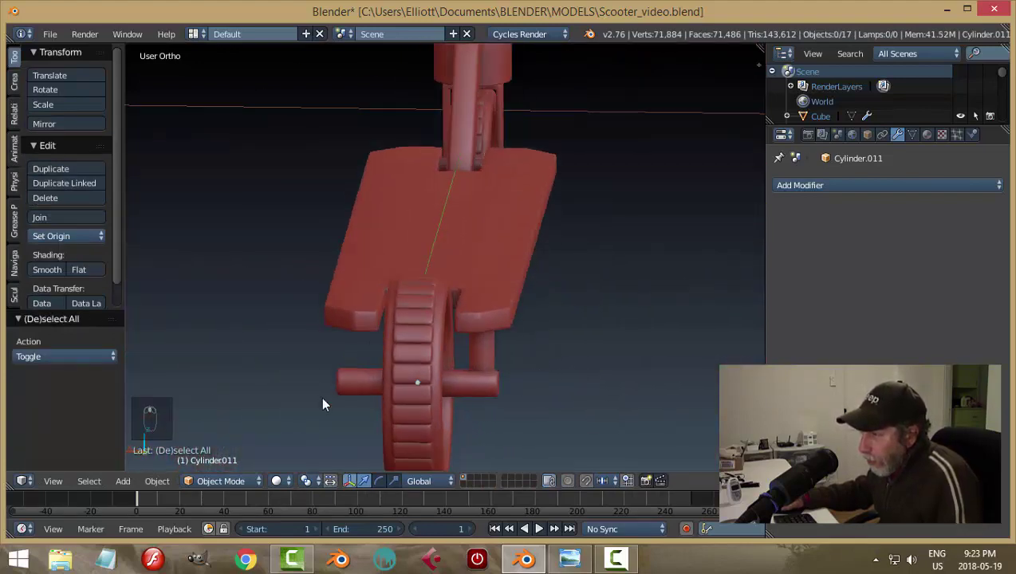
Step: Add edge loops along the rear axle cylinder, bringing it to 382 vertices
left_click_drag(474, 296, 528, 311)
key("h")
key("Tab")
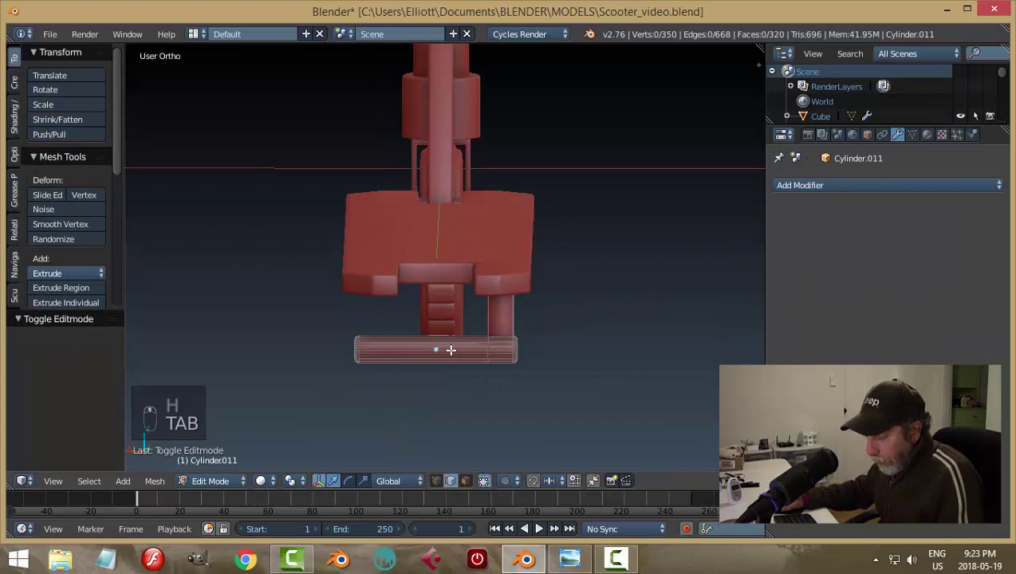
key("ctrl+r")
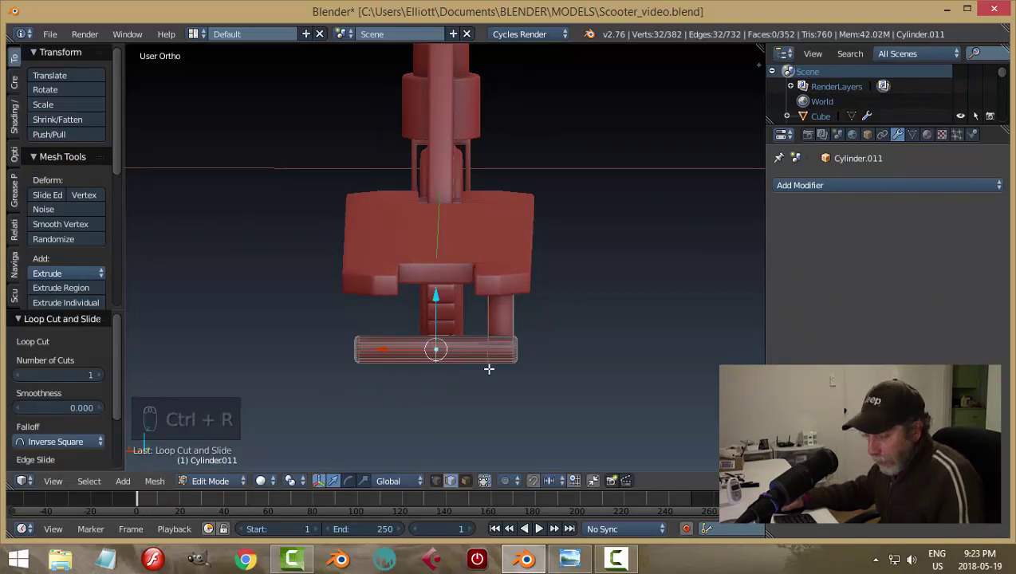
key("a")
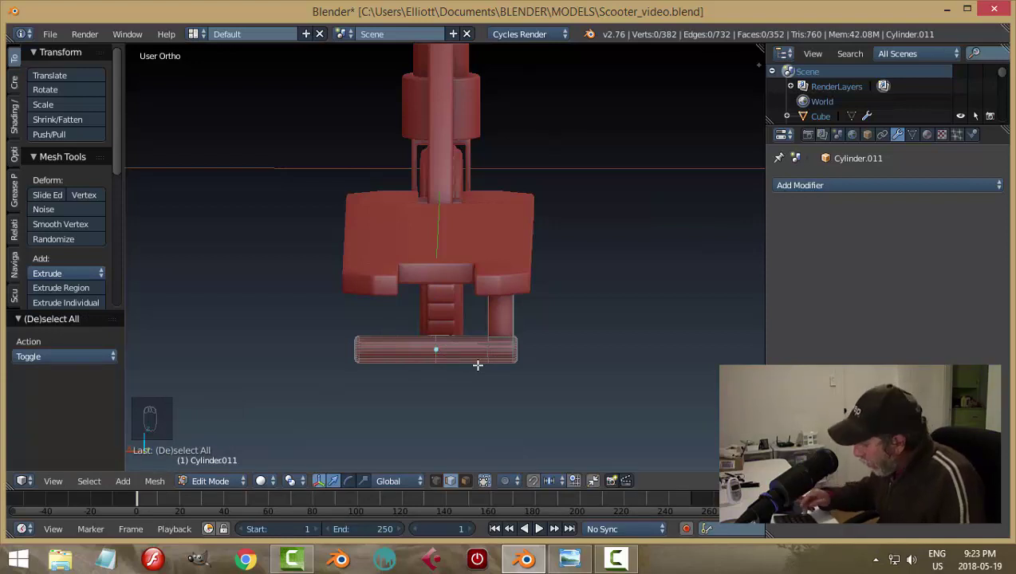
key("KP_1")
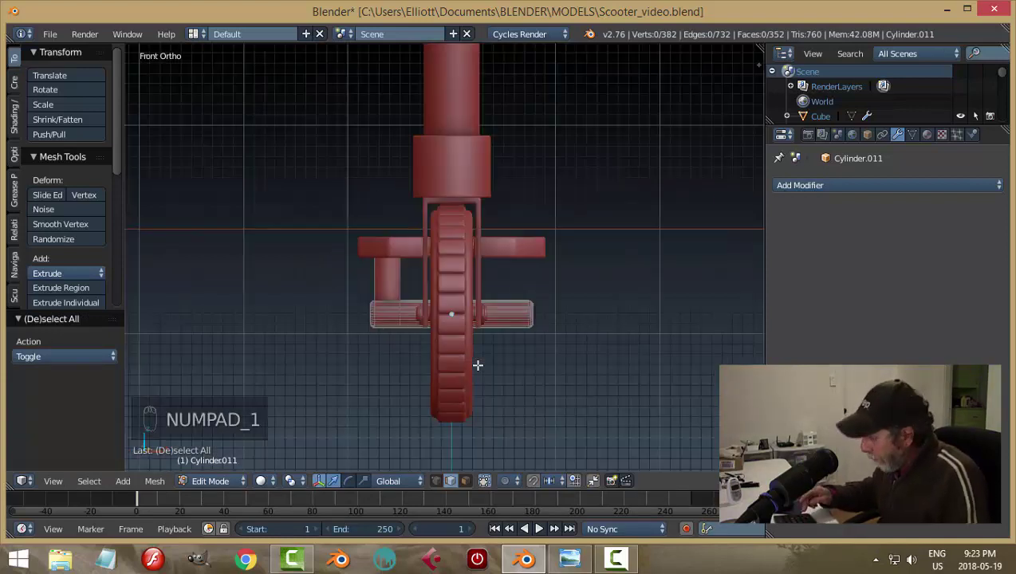
Step: Delete half the axle's vertices in Back wireframe and mirror it so posts sit on both sides
key("ctrl+KP_1")
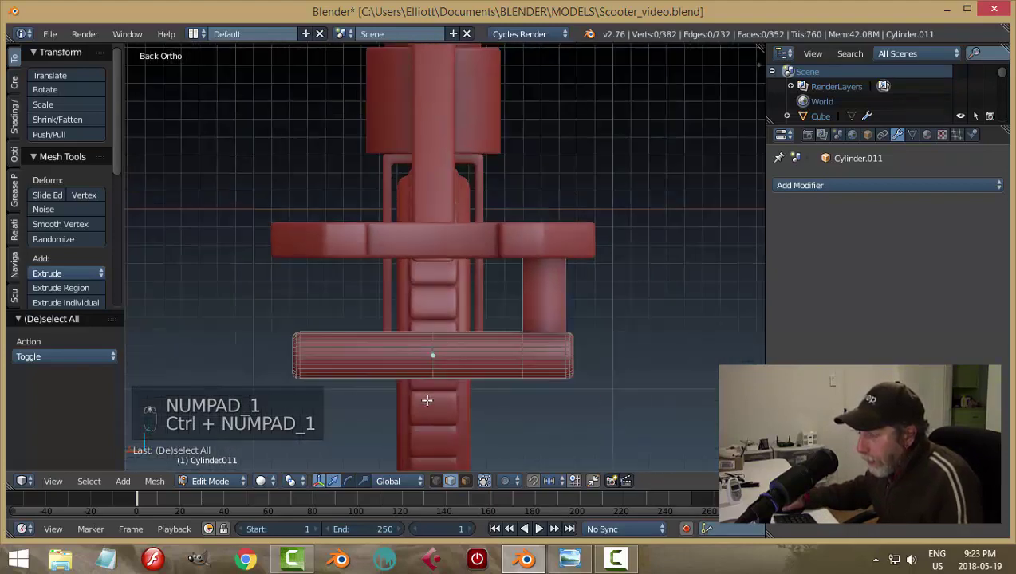
key("z")
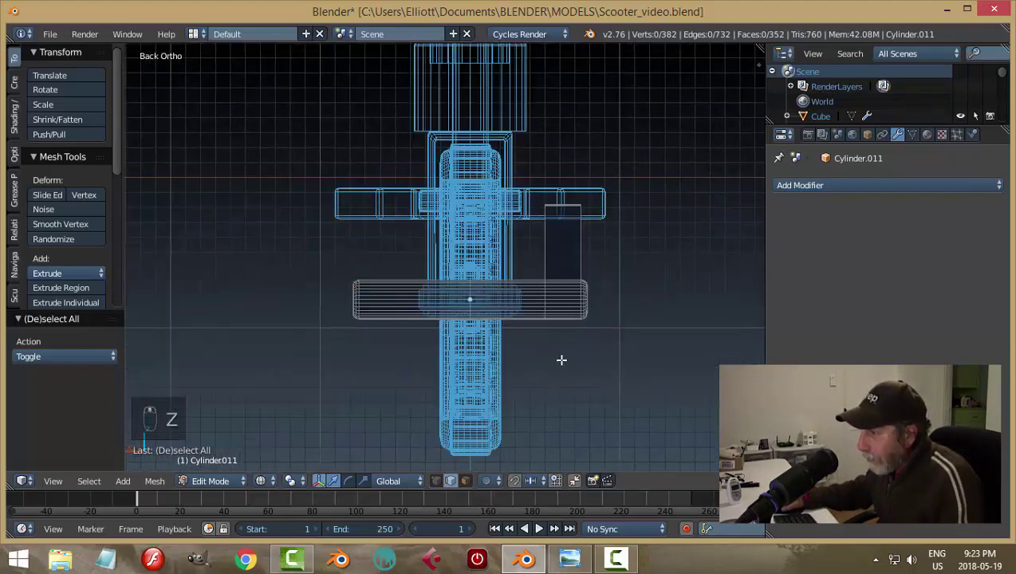
key("ctrl+Tab")
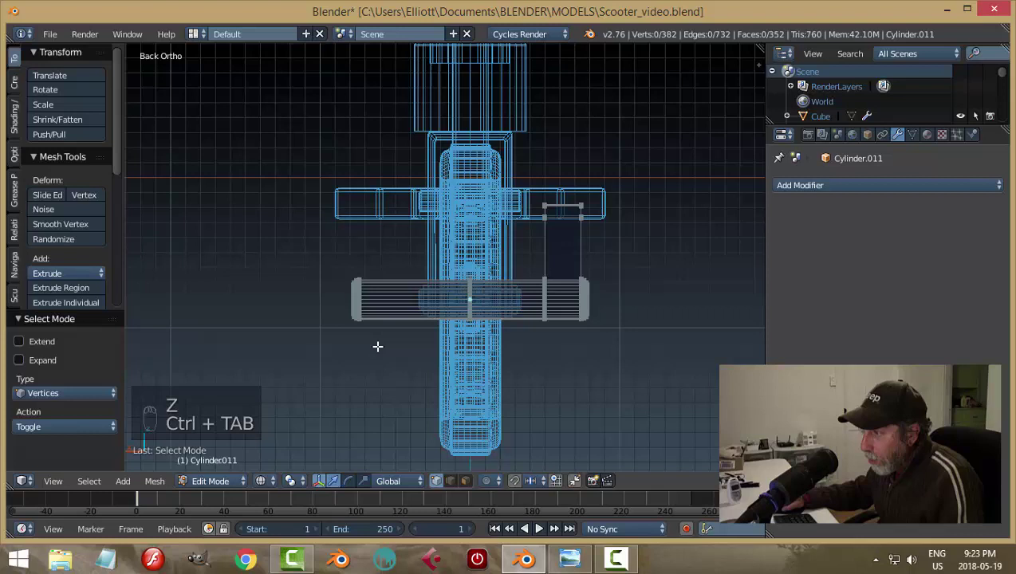
key("b")
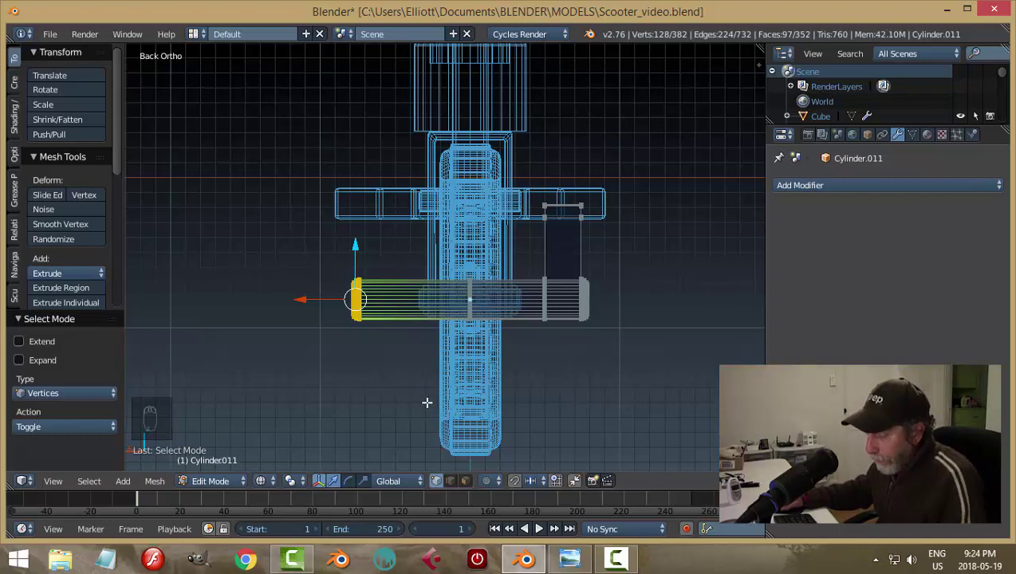
key("x")
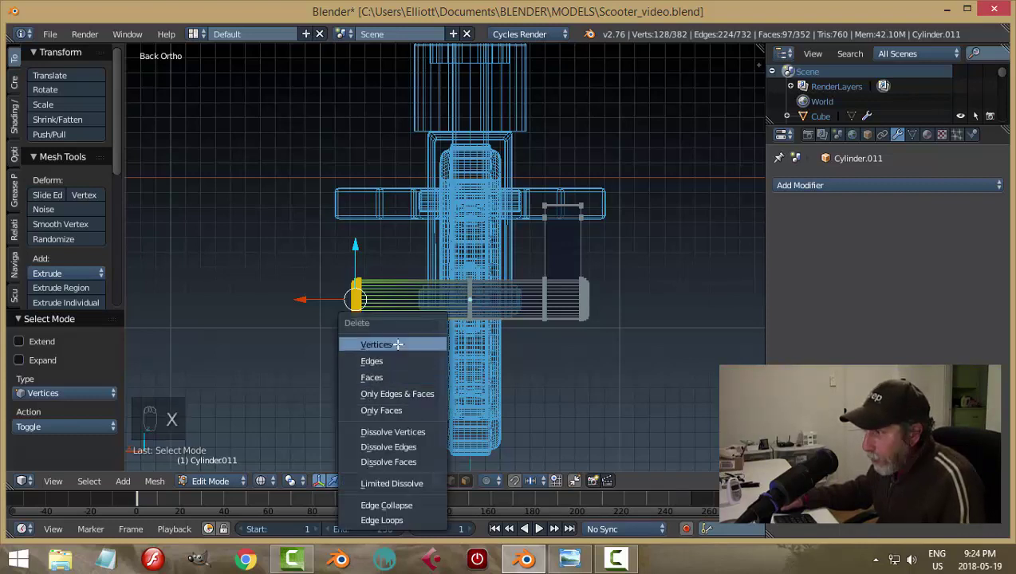
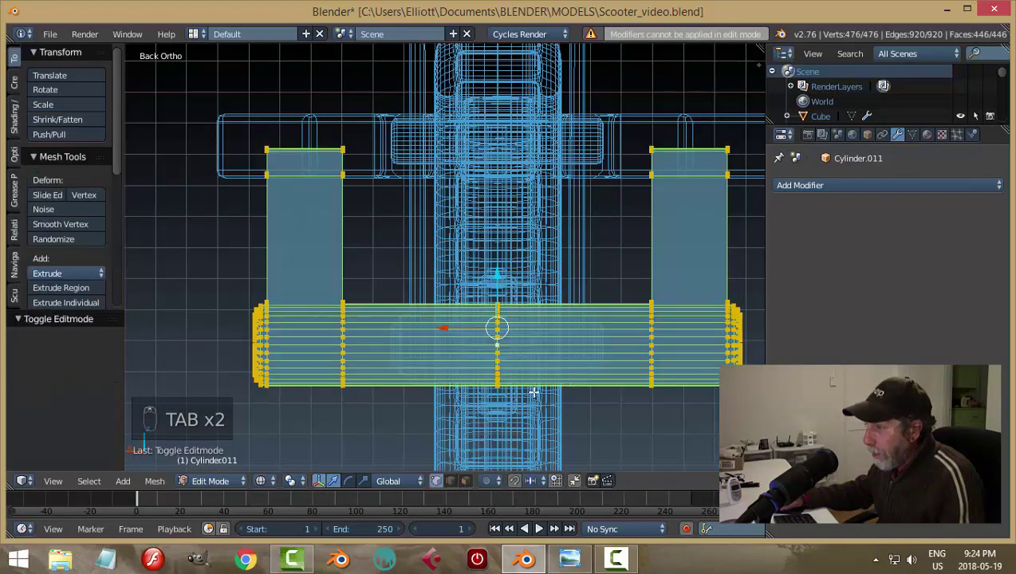
key("a")
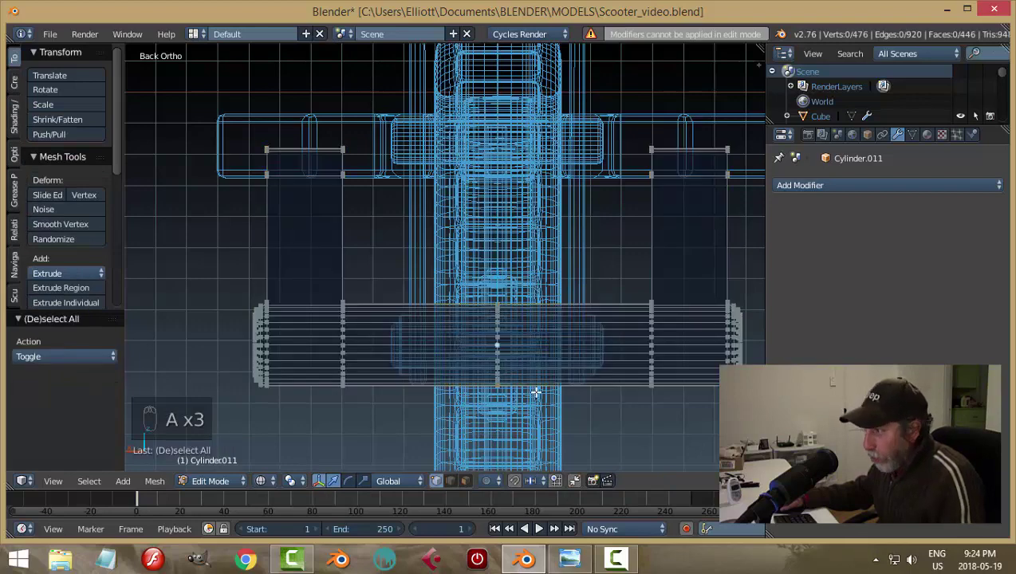
key("Tab")
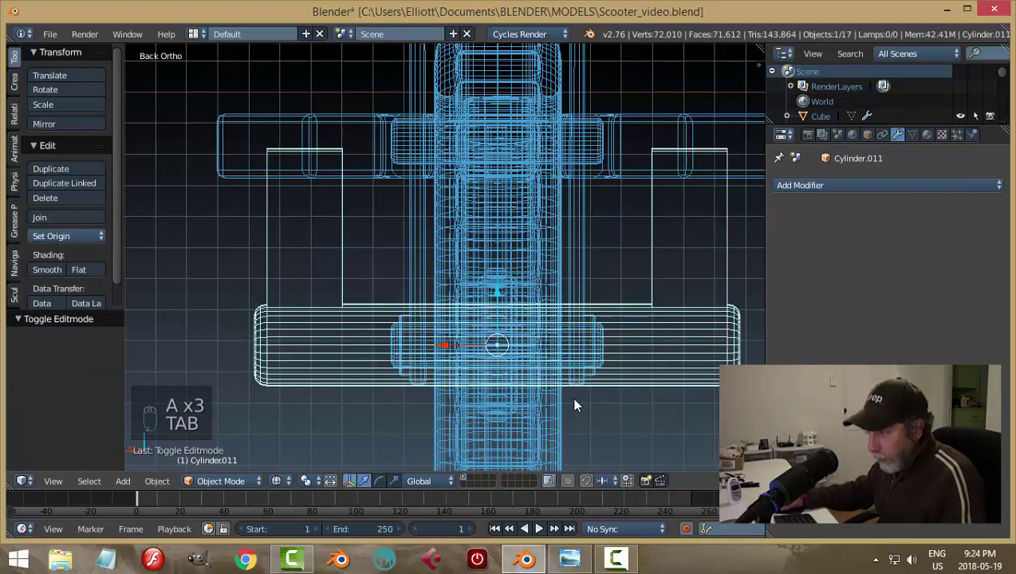
key("a")
key("z")
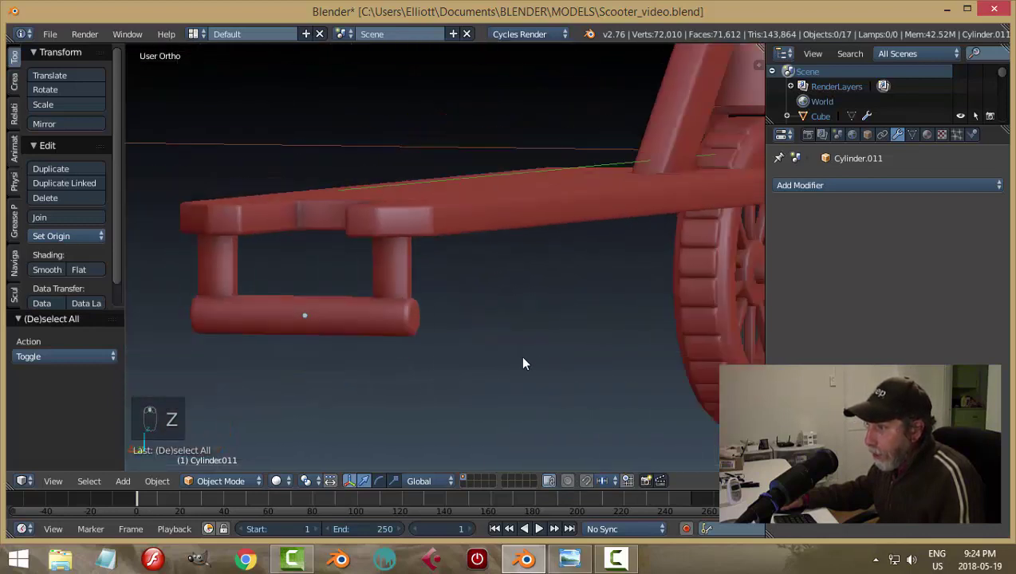
left_click(482, 342)
left_click(523, 334)
left_click_drag(524, 334, 495, 315)
middle_click(540, 321)
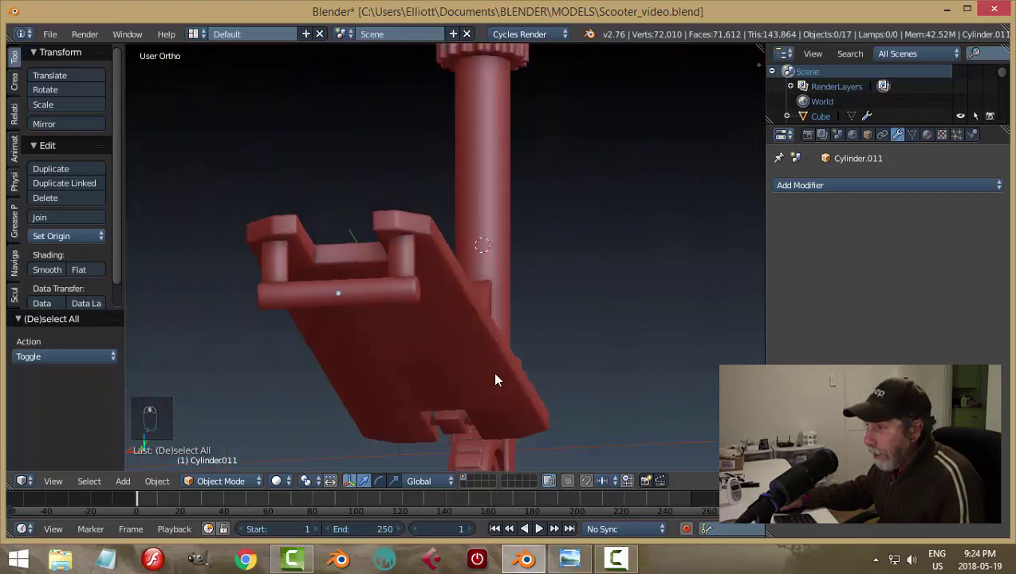
key("alt+h")
key("a")
left_click_drag(438, 331, 377, 346)
left_click_drag(295, 323, 417, 333)
left_click(339, 342)
left_click_drag(329, 346, 414, 371)
double_click(297, 347)
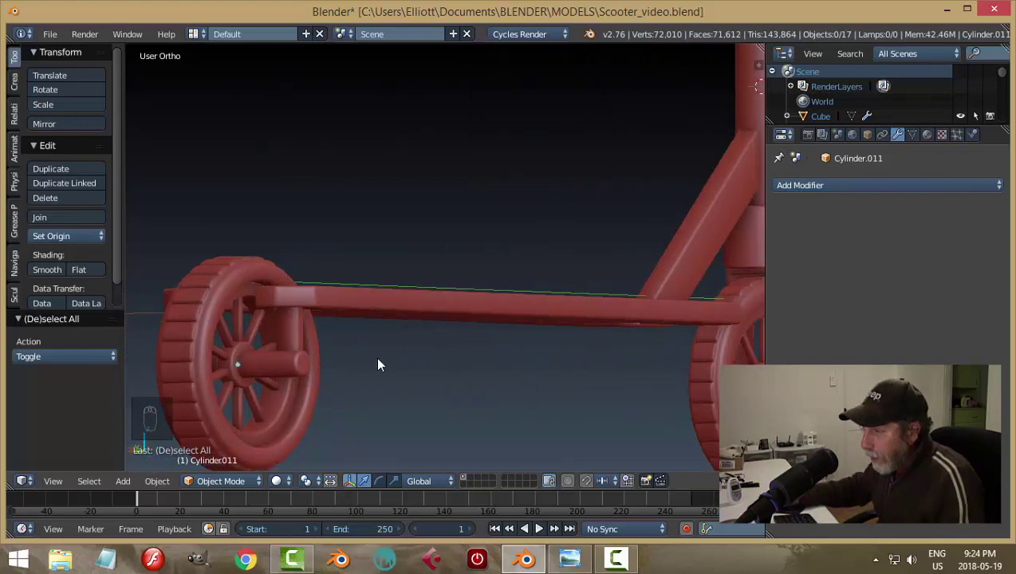
left_click_drag(394, 385, 515, 366)
left_click(447, 364)
key("Tab")
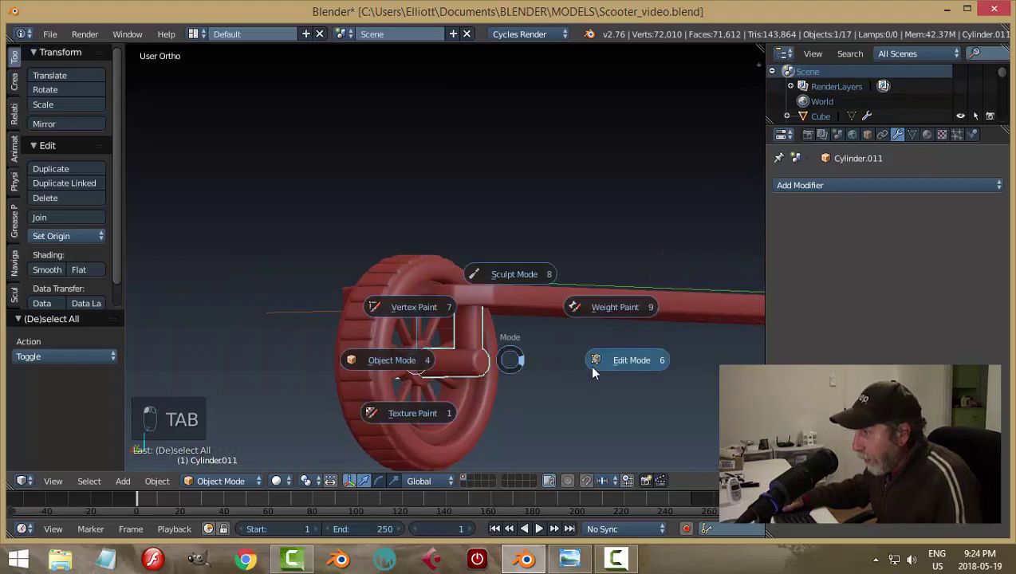
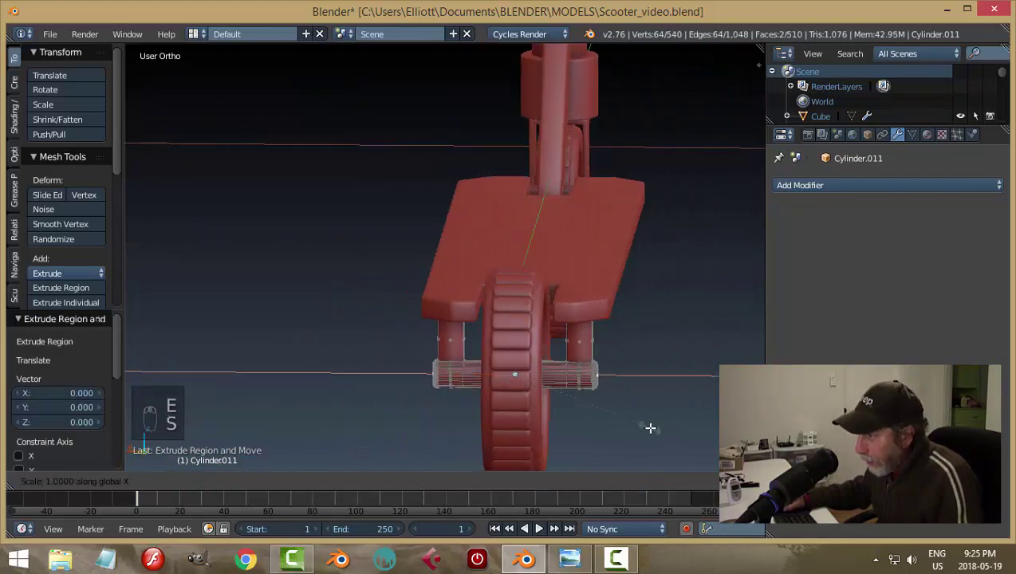
Step: Confirm the extruded axle ends and return to Object Mode at 540 vertices
key("a")
key("Tab")
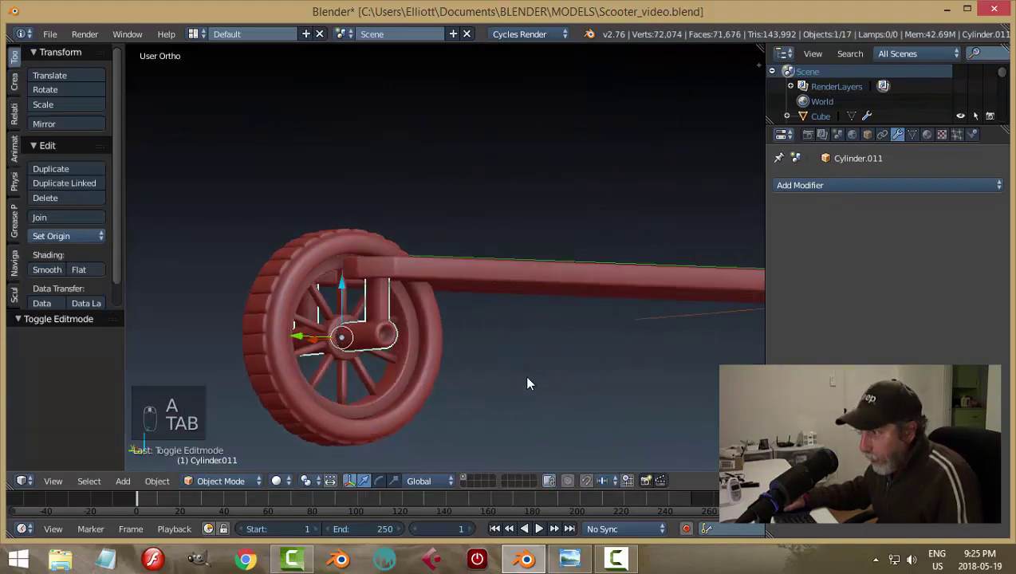
Step: Save the scooter file, then begin scaling the deck lengthwise from a side view
key("a")
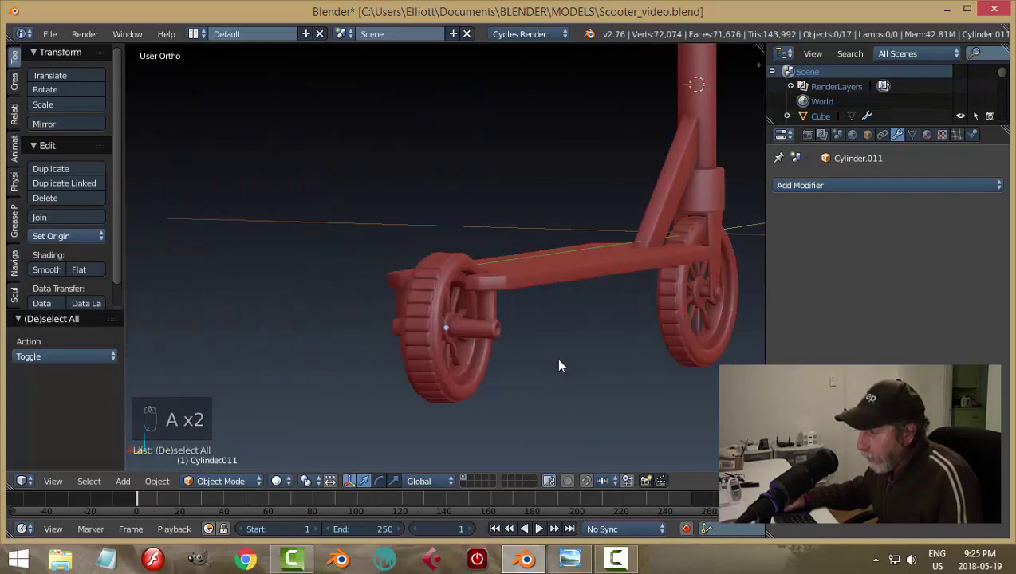
key("ctrl+s")
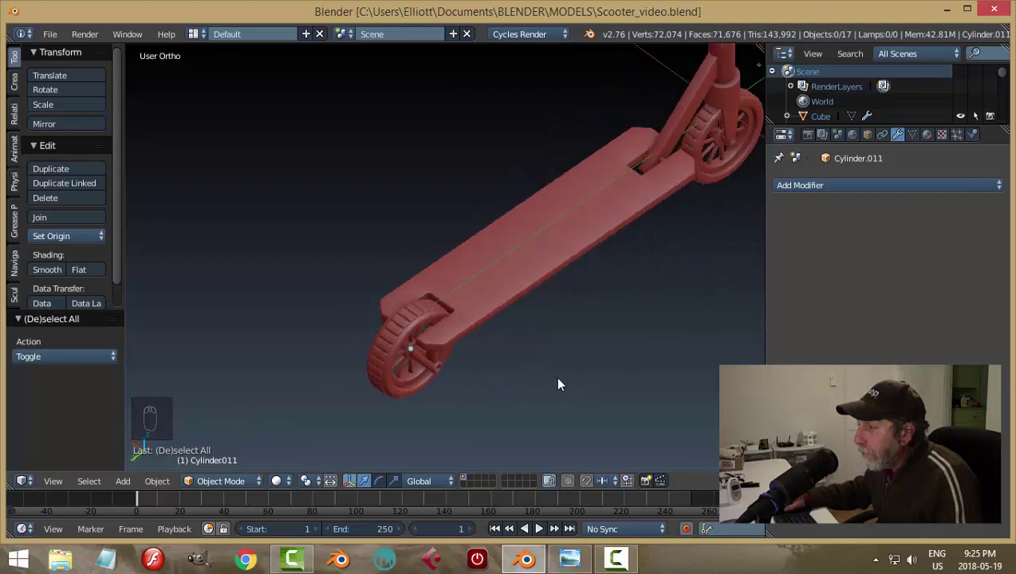
left_click_drag(598, 336, 134, 302)
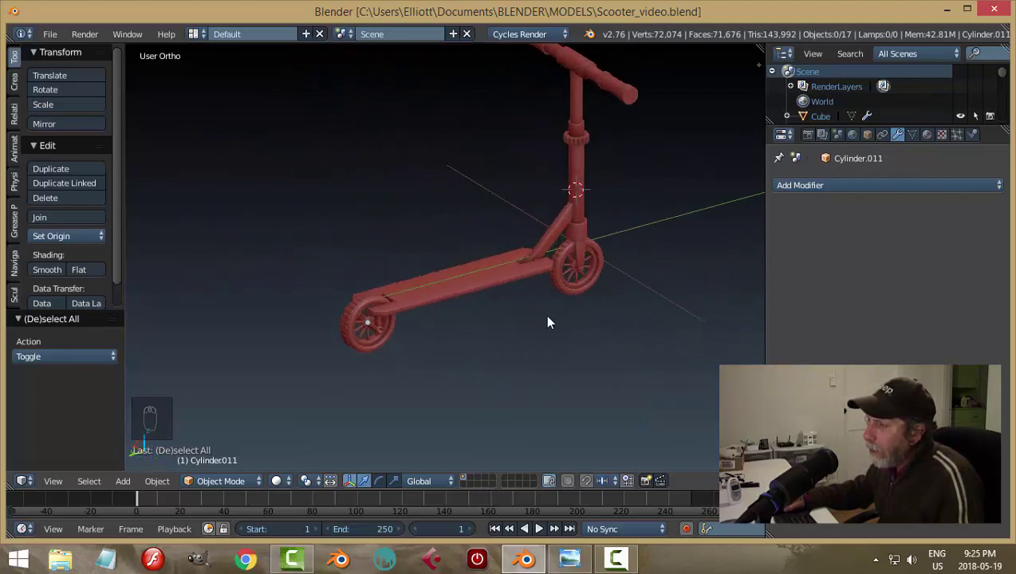
left_click_drag(489, 327, 495, 332)
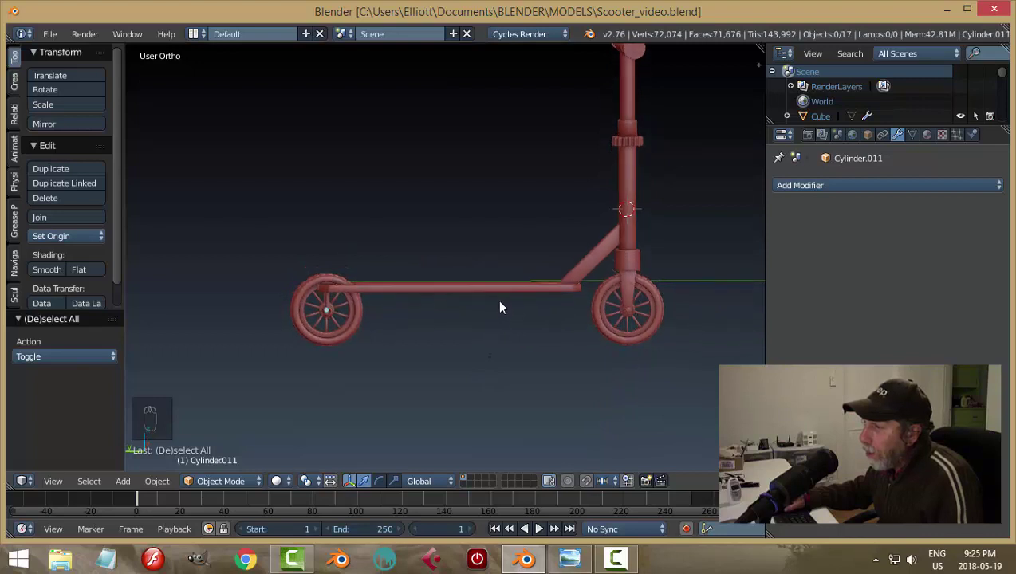
left_click_drag(507, 295, 557, 366)
key("s")
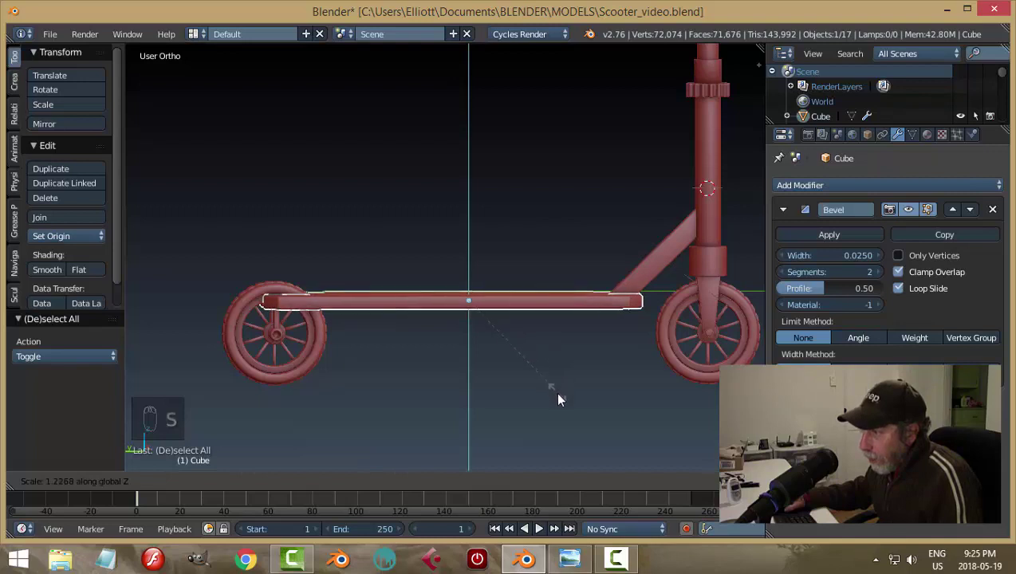
Step: Confirm the deck at about 1.23 length and box-select the front stem assembly in Right Ortho
key("a")
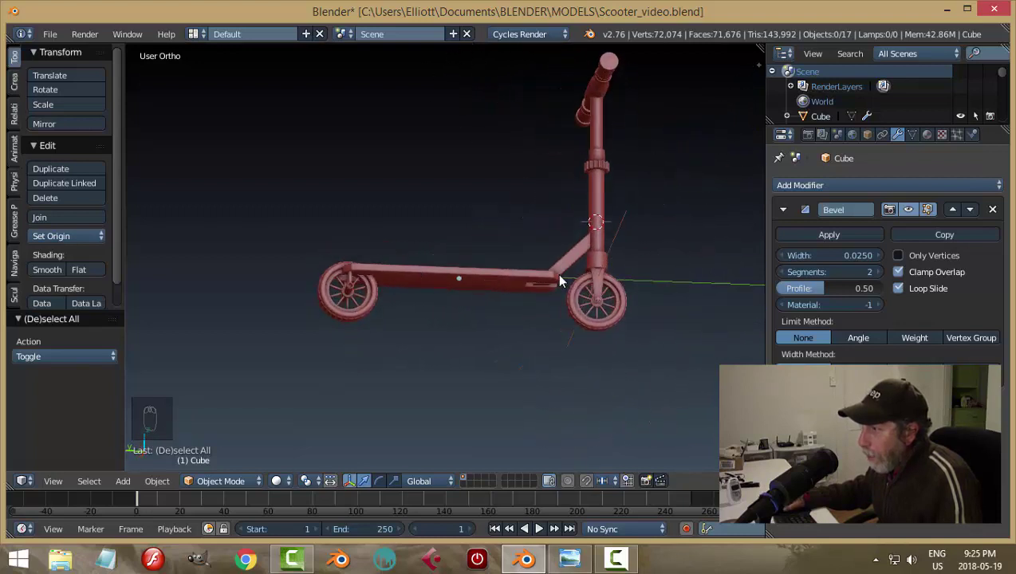
middle_click(530, 259)
left_click_drag(497, 327, 395, 304)
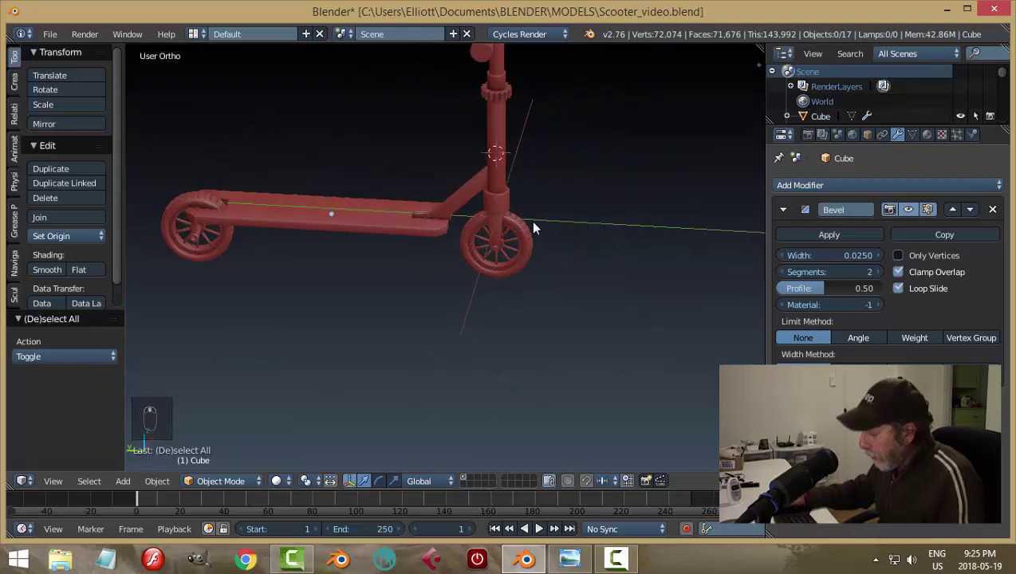
key("KP_3")
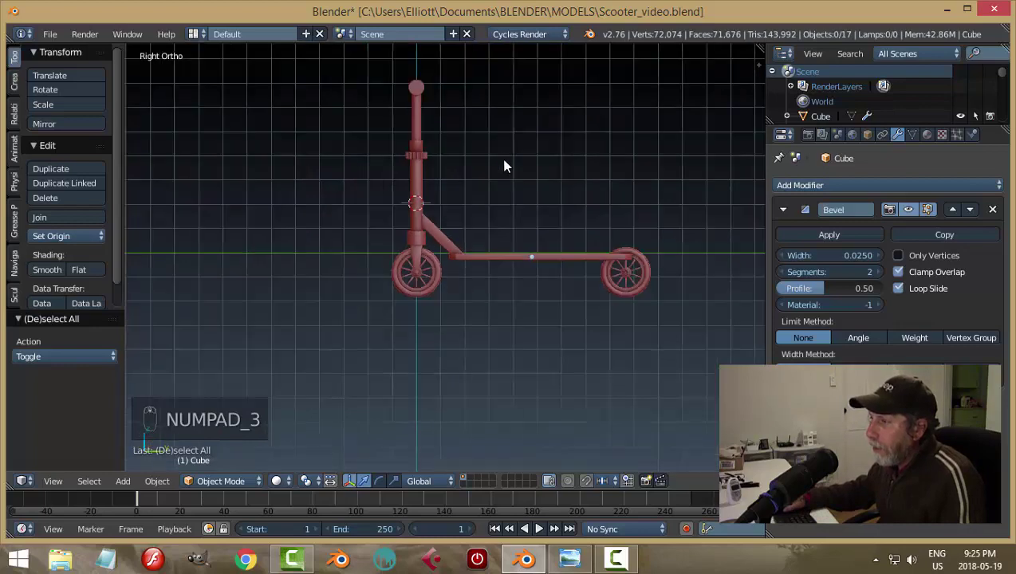
key("b")
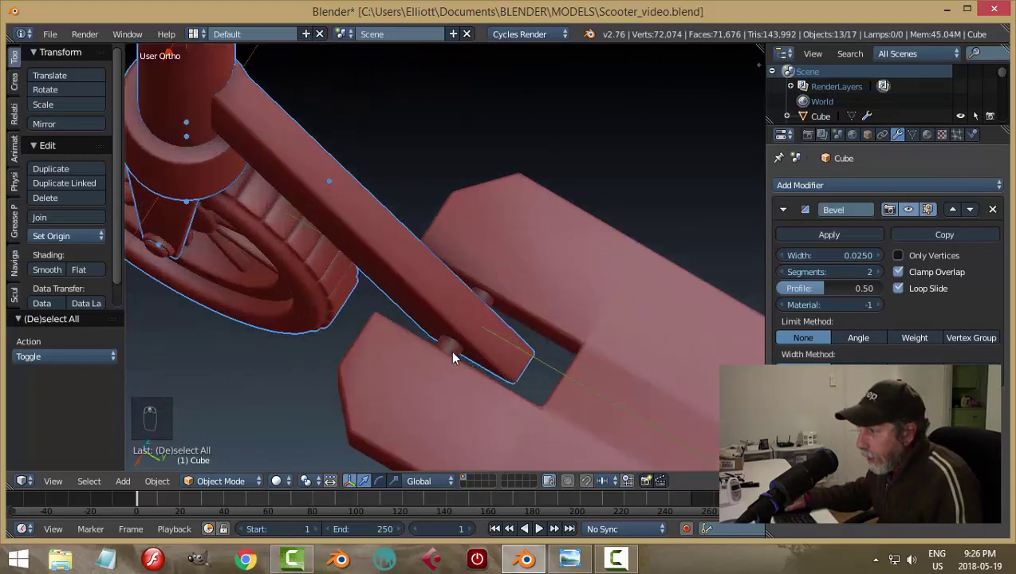
Step: Move the front stem assembly so its brace meets the deck's front slot, then deselect
left_click_drag(456, 355, 453, 349)
key("ctrl+z")
left_click_drag(449, 352, 337, 175)
middle_click(450, 333)
middle_click(336, 163)
left_click_drag(336, 163, 346, 179)
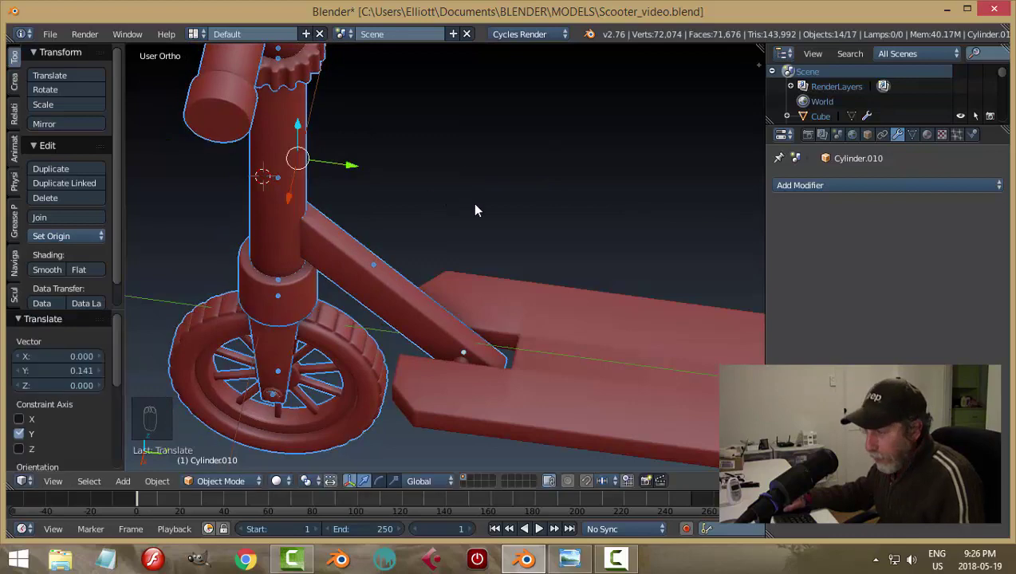
left_click_drag(492, 256, 472, 281)
key("a")
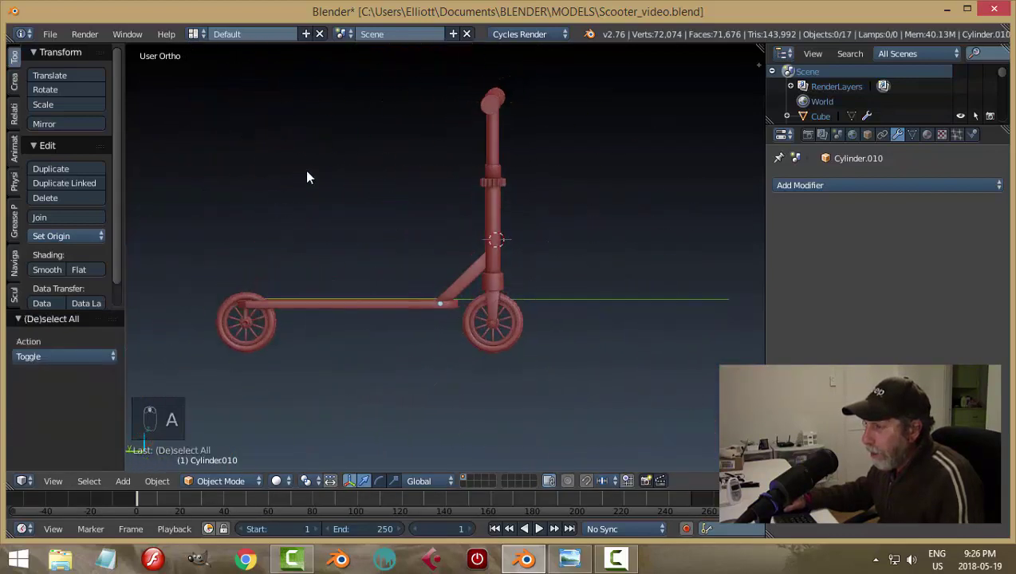
Step: Orbit the view around the scooter toward the deck
left_click_drag(426, 253, 453, 266)
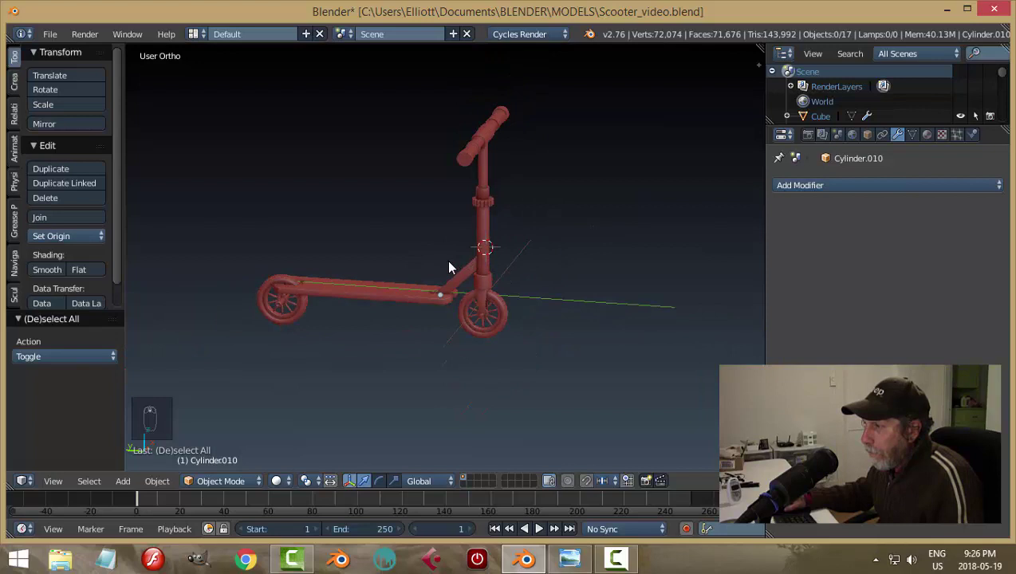
left_click_drag(404, 270, 442, 340)
left_click_drag(372, 292, 444, 302)
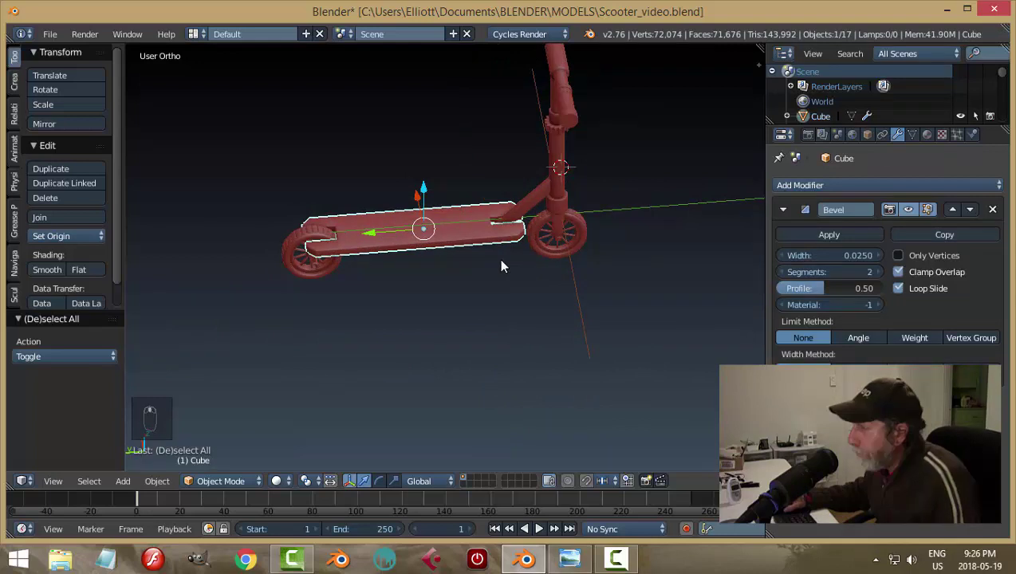
Step: Apply the deck's Bevel modifier and check the new edge loops in Edit Mode
left_click_drag(844, 234, 447, 224)
left_click_drag(447, 243, 483, 213)
key("Tab")
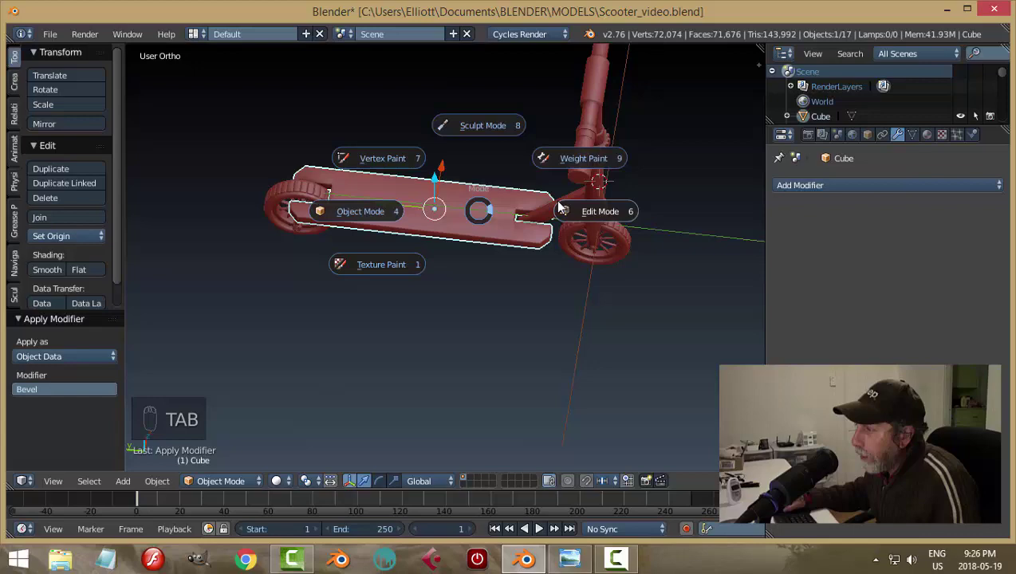
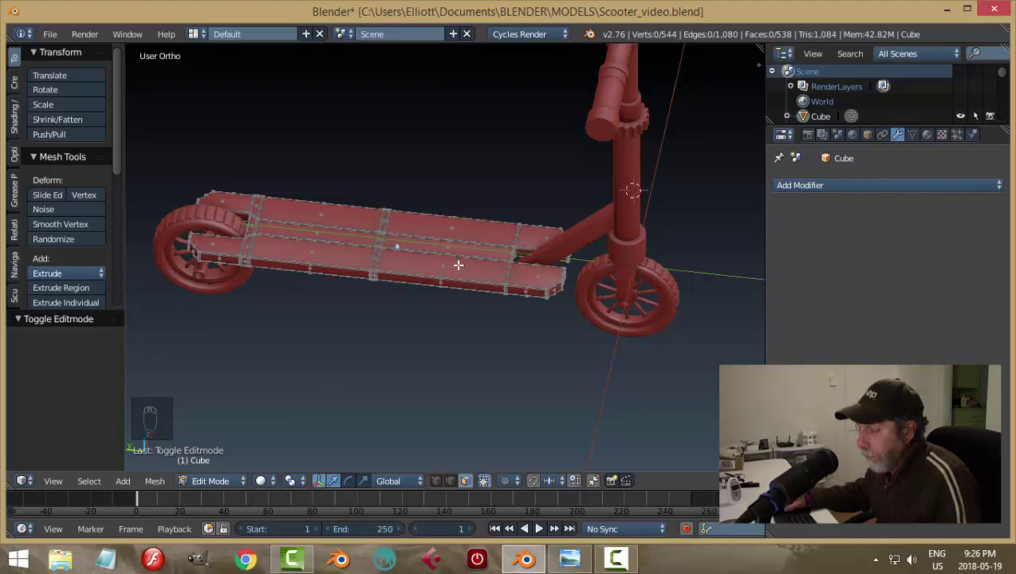
key("a")
key("Tab")
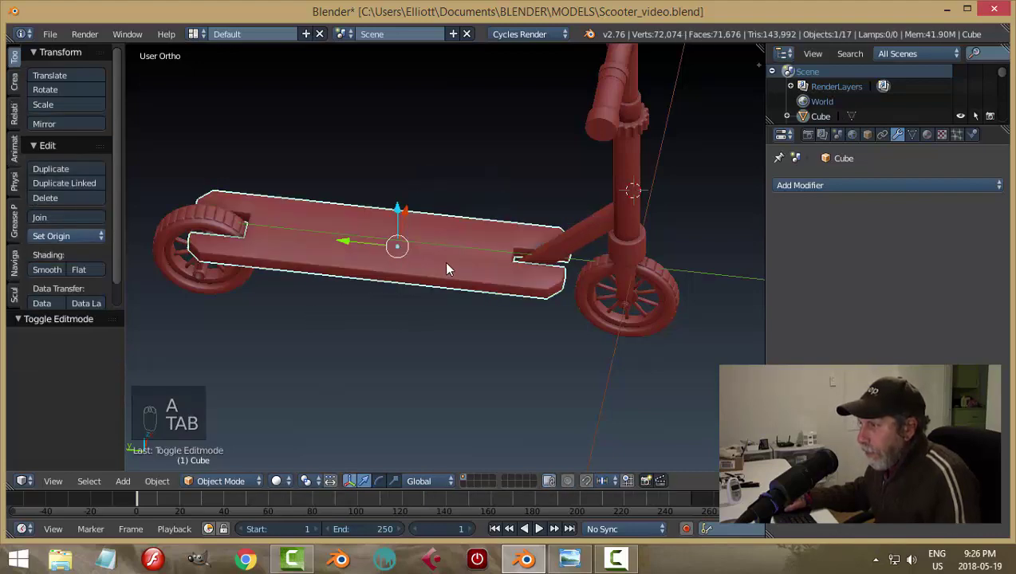
left_click_drag(514, 276, 807, 189)
left_click_drag(808, 189, 565, 343)
middle_click(617, 330)
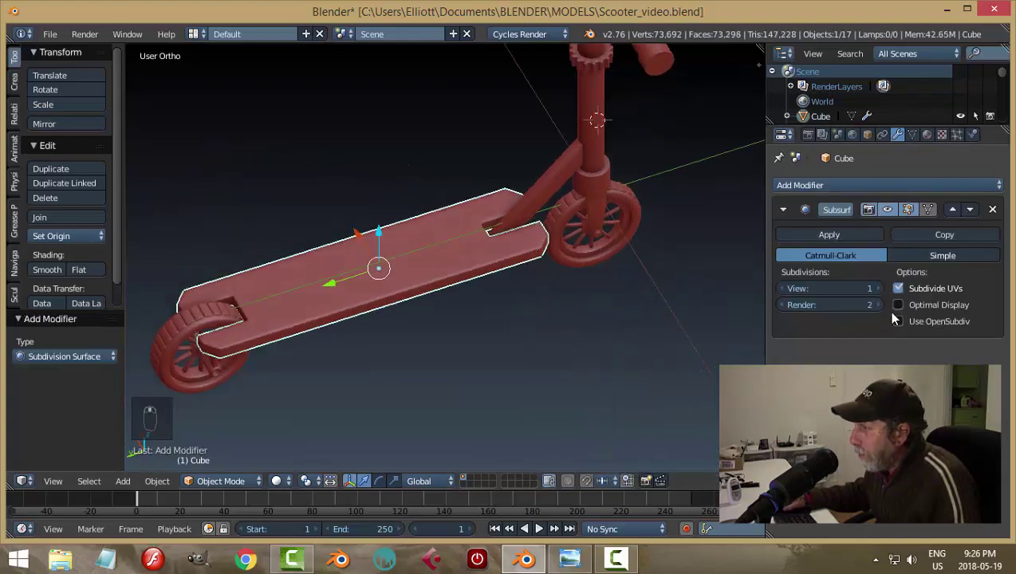
left_click_drag(884, 296, 491, 349)
middle_click(491, 349)
middle_click(504, 336)
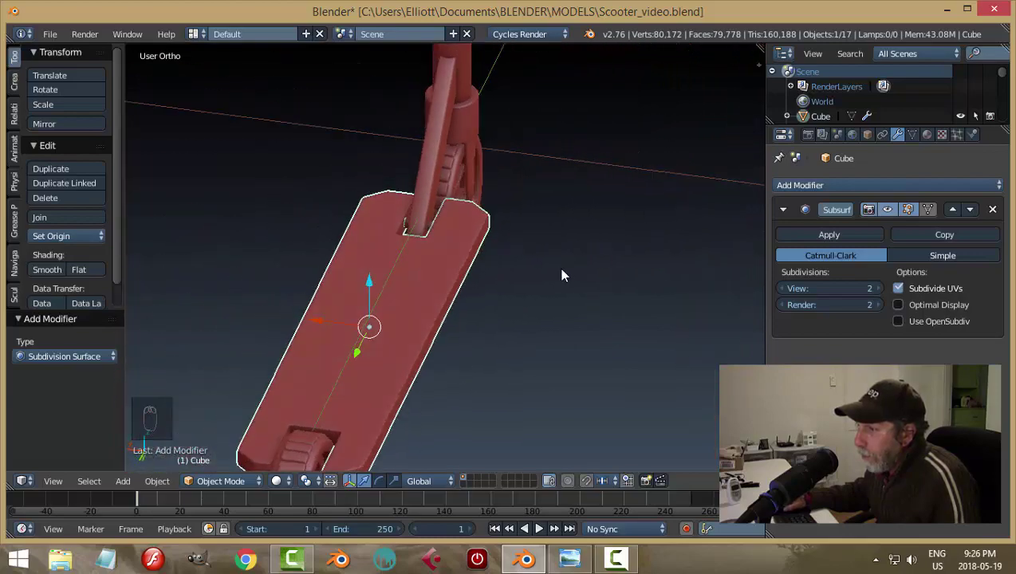
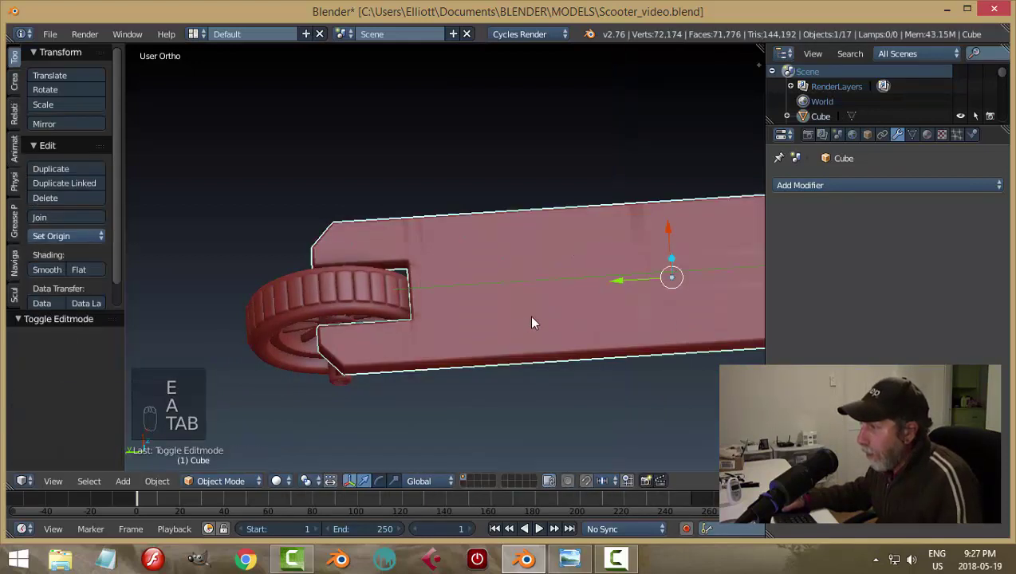
Step: Undo the stray extrude so the deck has no unwanted extra geometry
key("ctrl+z")
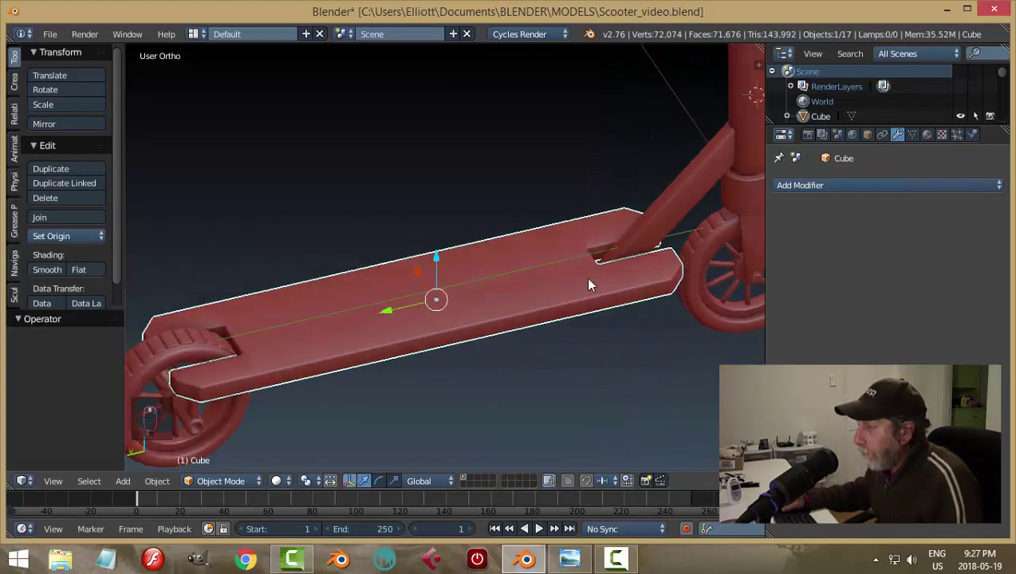
key("Tab")
key("a")
key("a")
key("e")
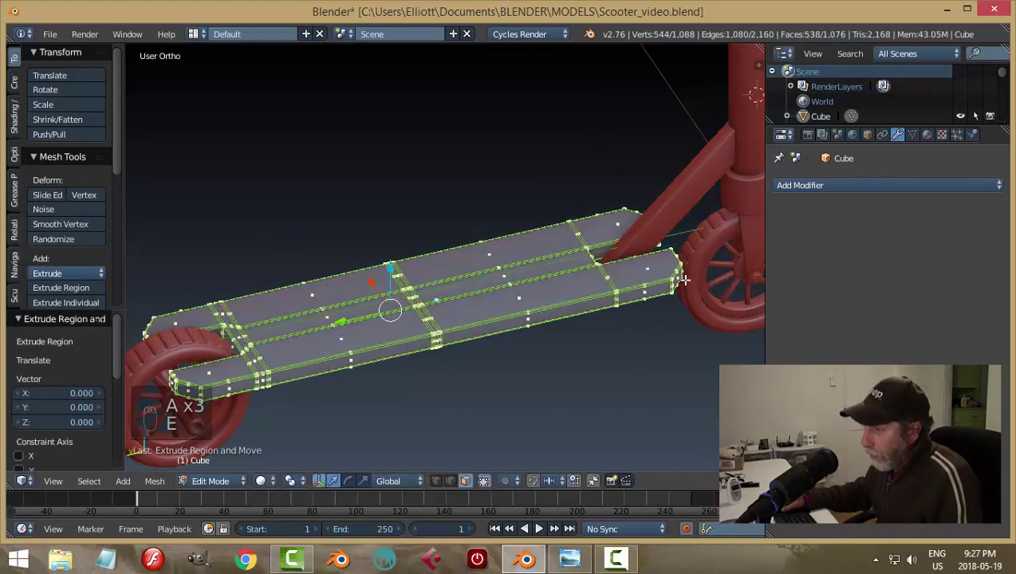
key("a")
key("Tab")
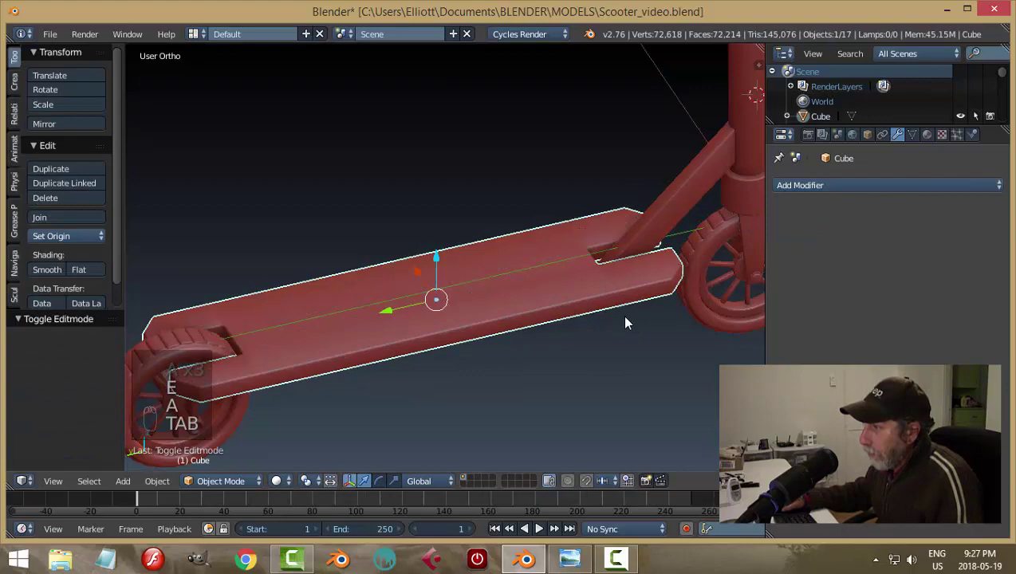
key("ctrl+z")
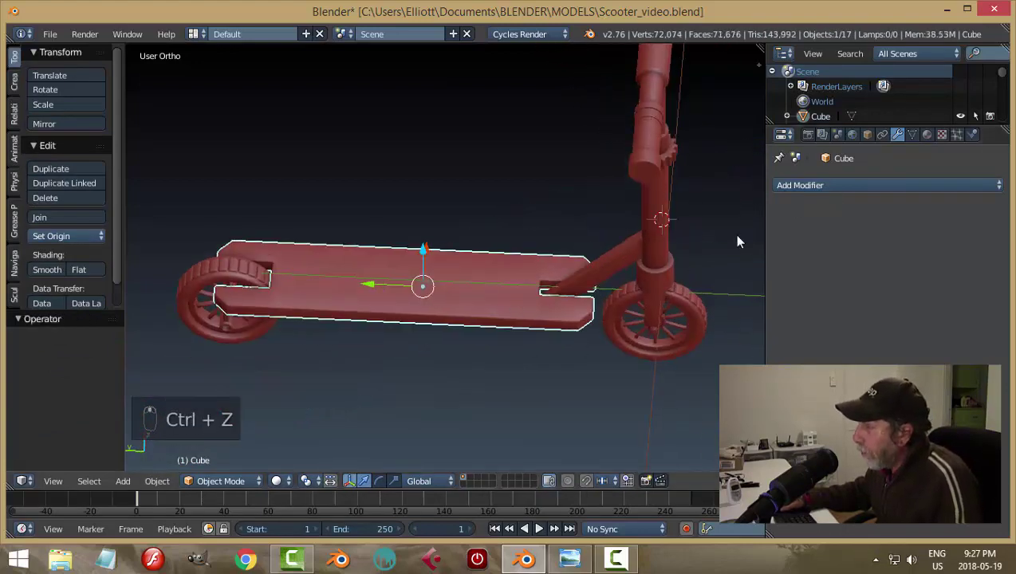
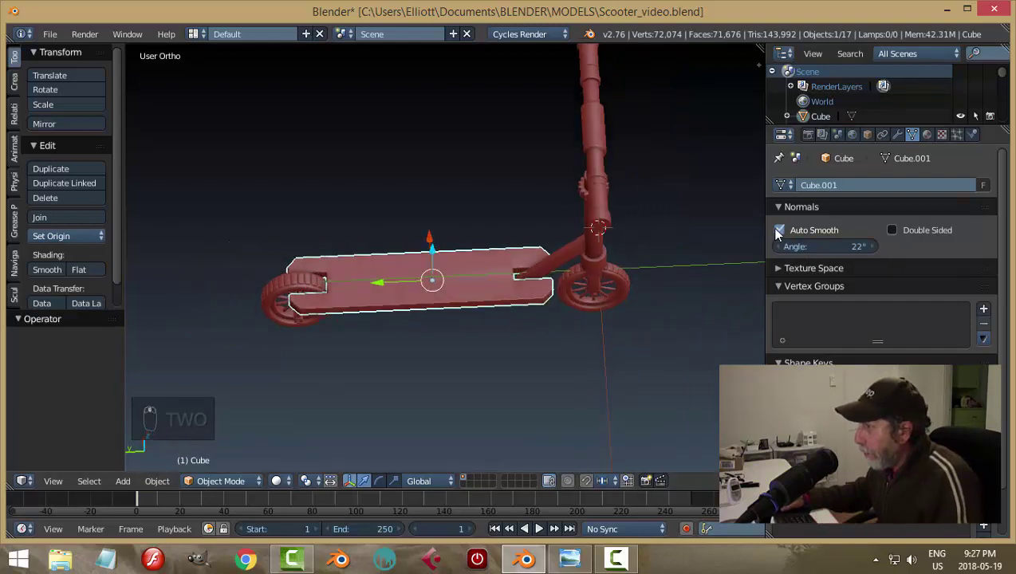
Step: Smooth the deck with a level-2 subdivision surface and save the scooter file
left_click_drag(779, 236, 584, 366)
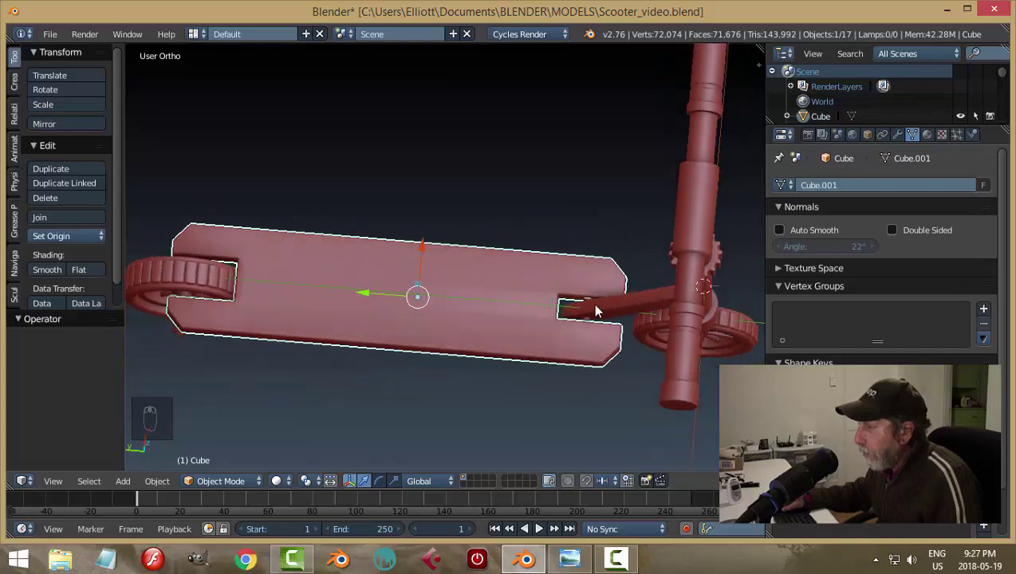
left_click_drag(902, 136, 389, 278)
key("a")
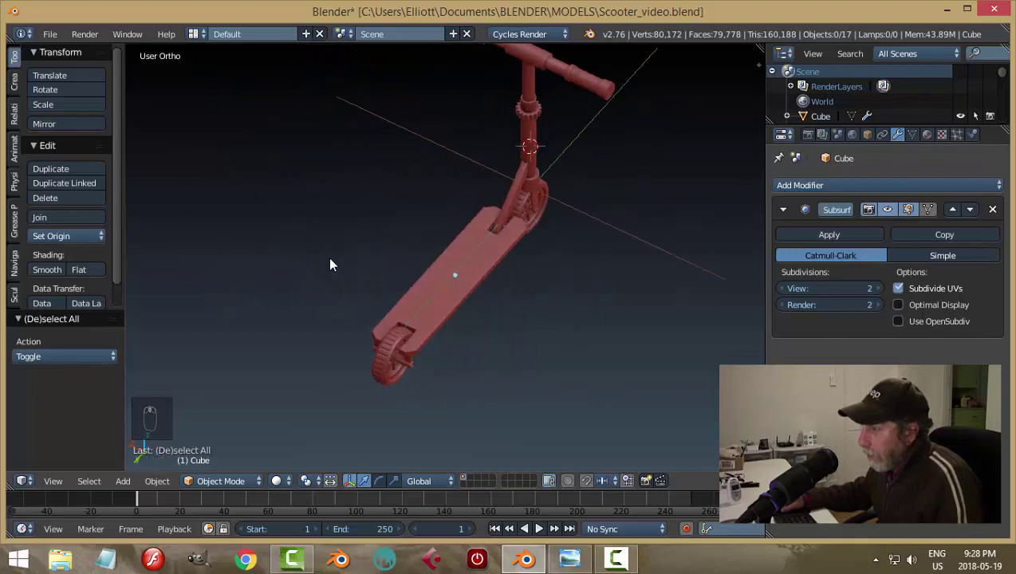
key("ctrl+s")
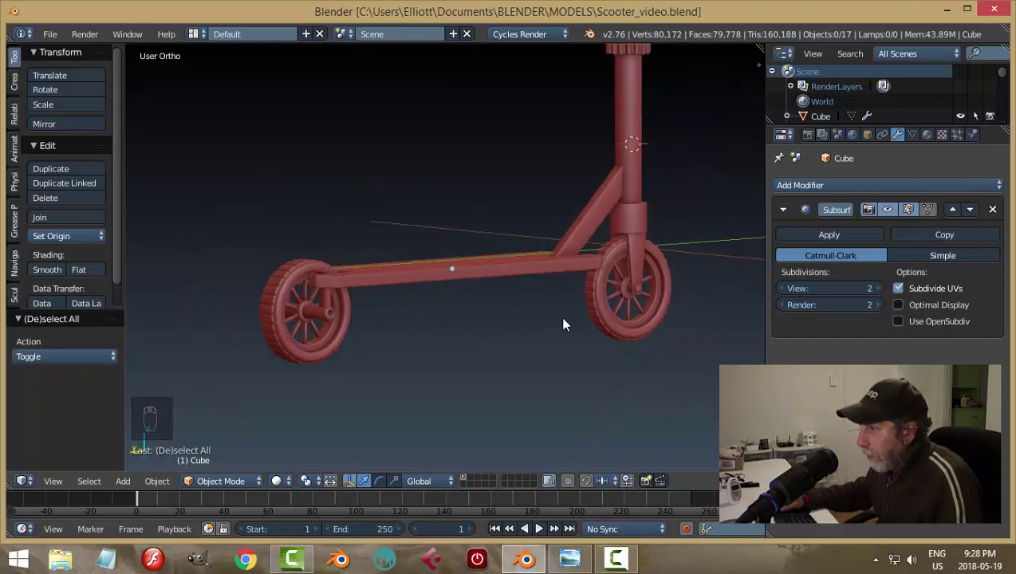
Step: Select the angled brace under the stem and enter Edit Mode on its side faces
left_click(604, 258)
middle_click(286, 355)
left_click(357, 324)
right_click(364, 321)
left_click(378, 345)
key("Tab")
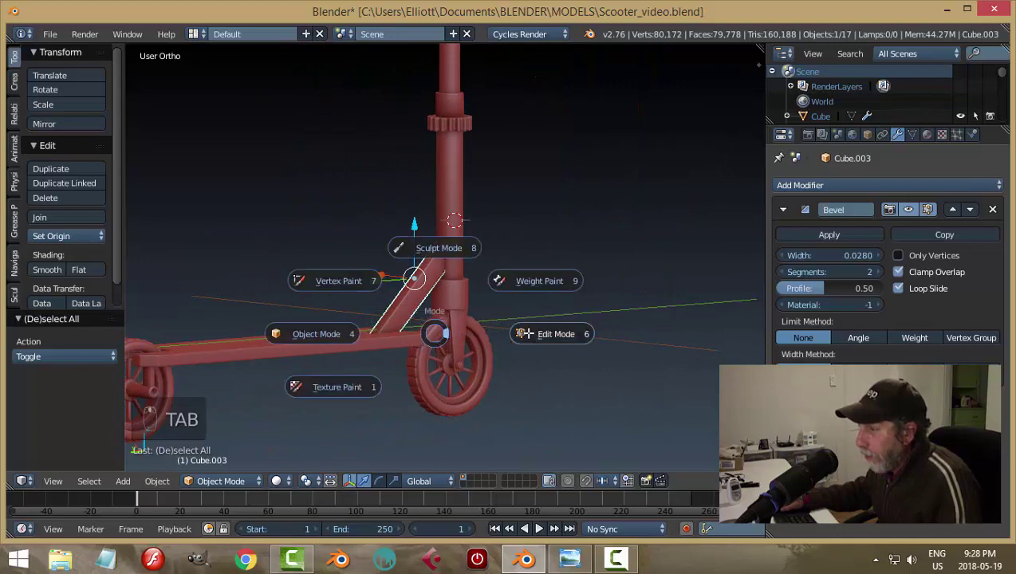
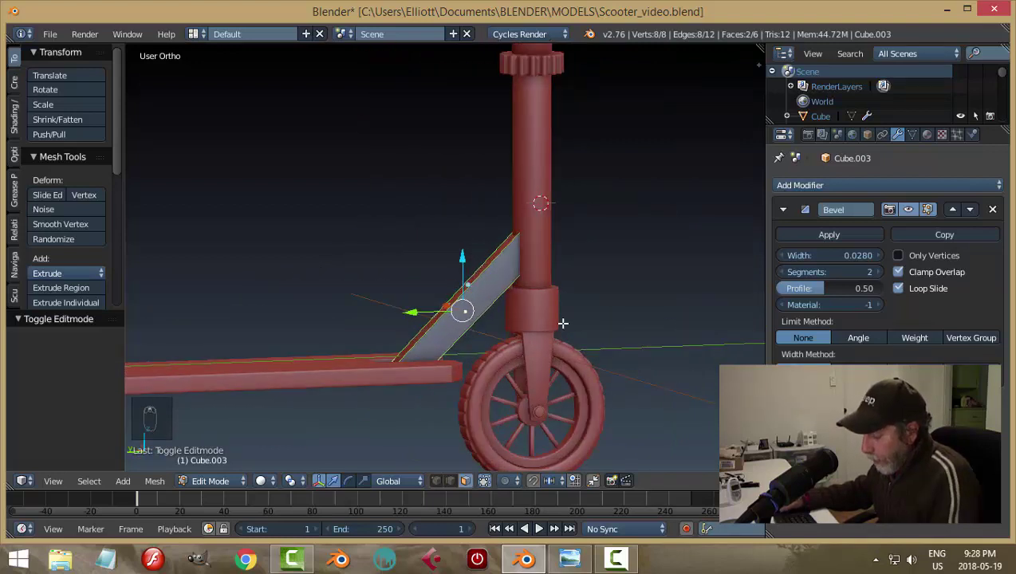
Step: Inset, extrude and scale the brace's side faces inward into a recessed groove
key("i")
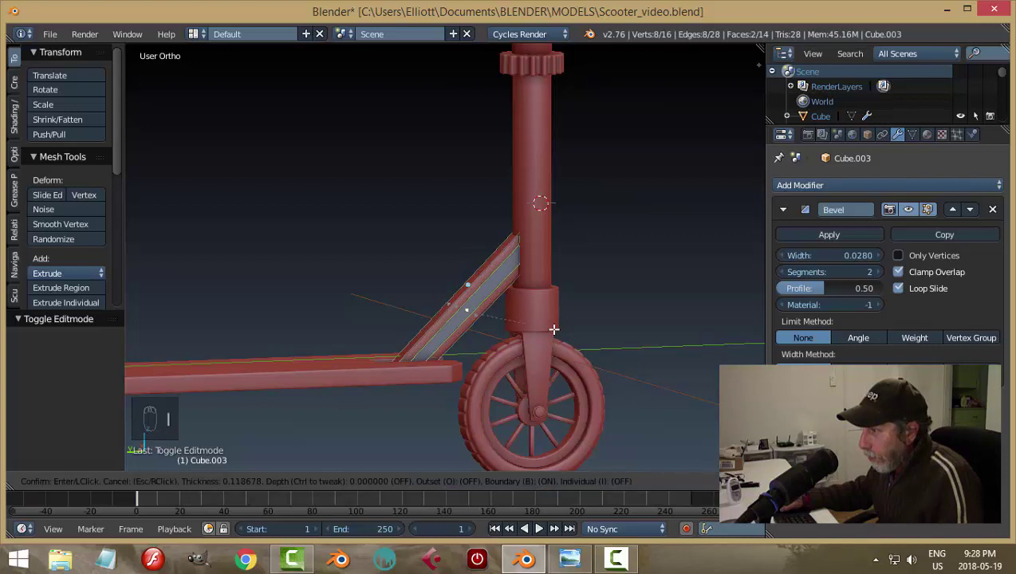
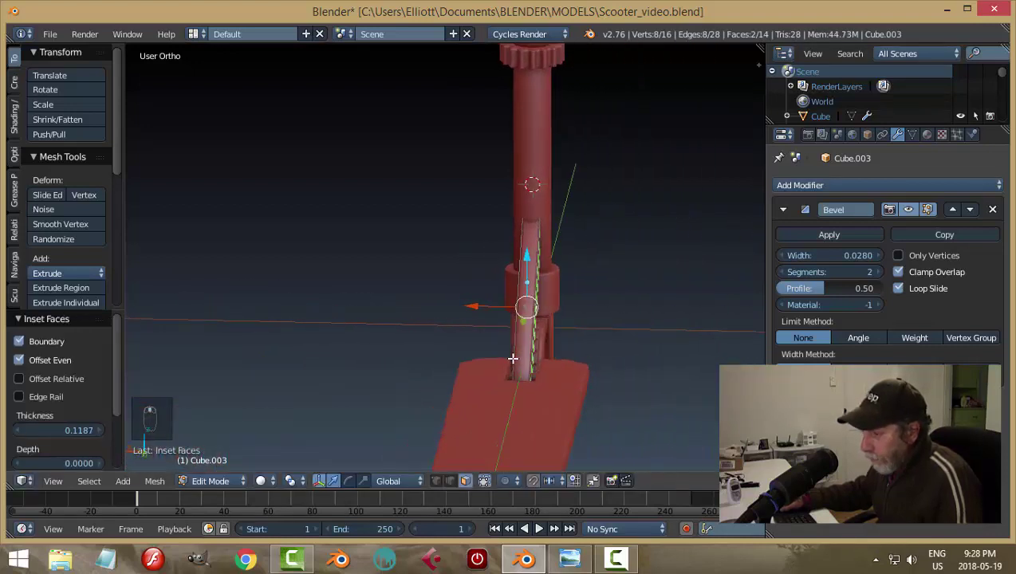
key("e")
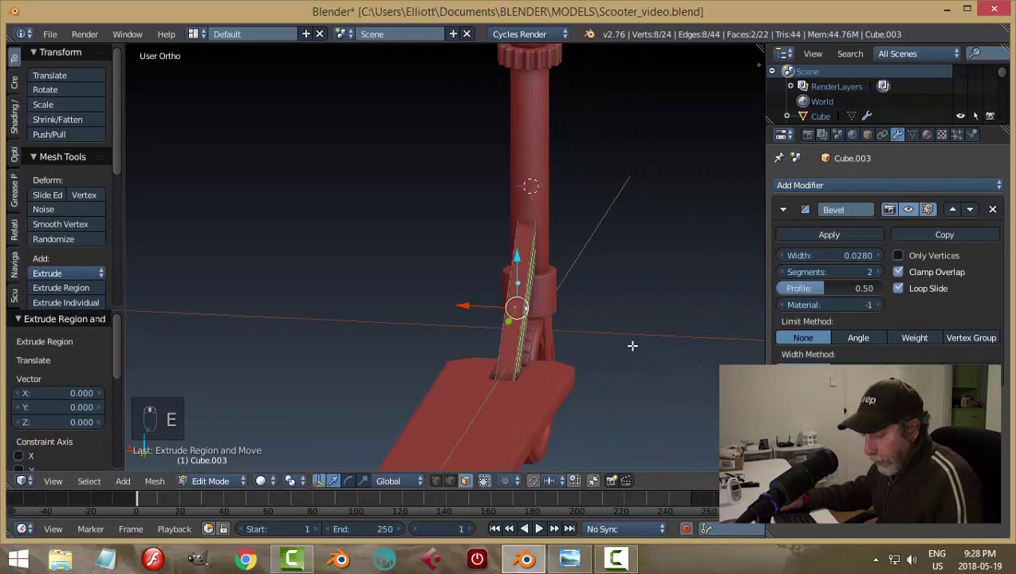
key("s")
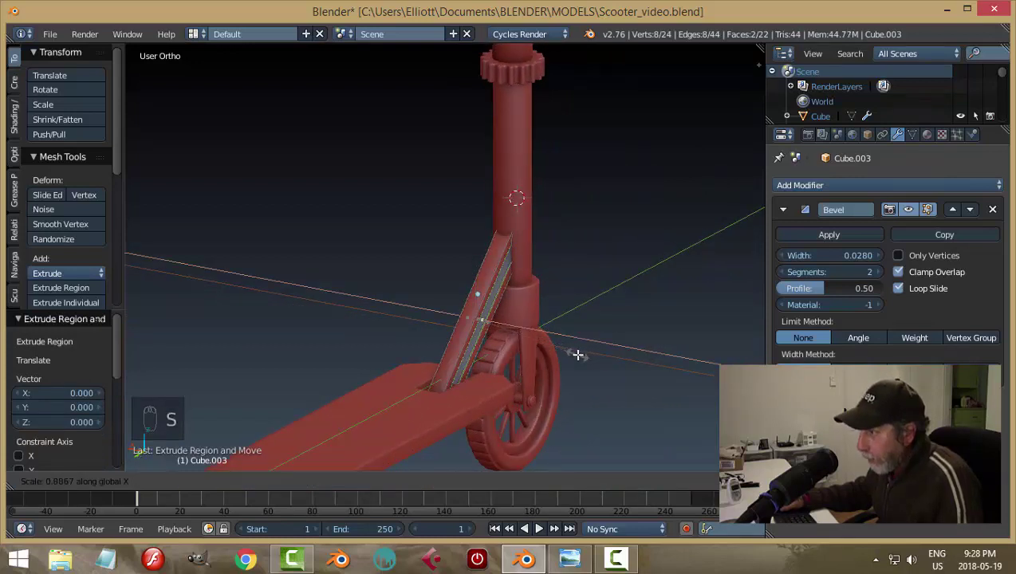
key("a")
key("Tab")
key("a")
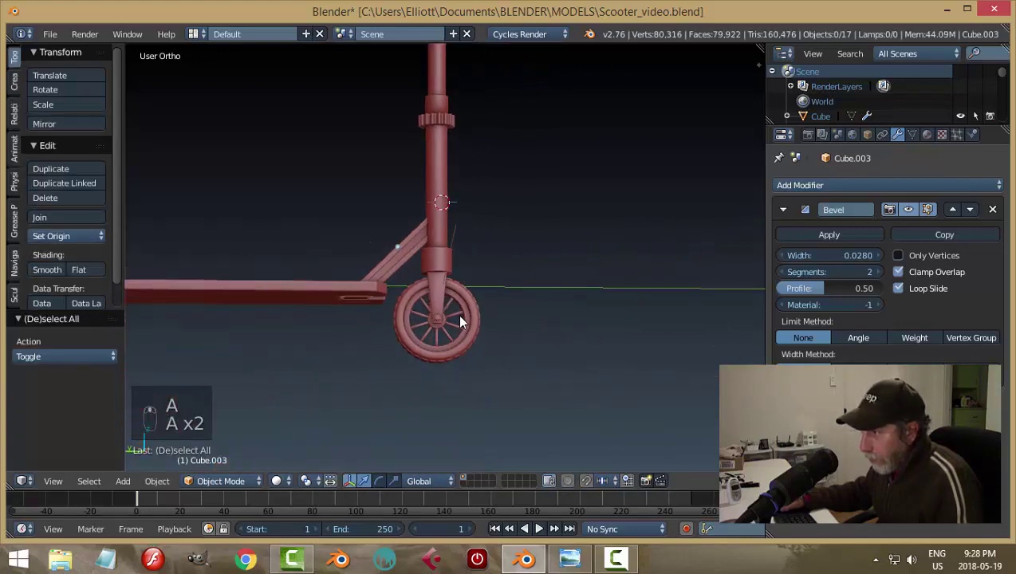
Step: Inspect the grooved brace from several angles and save the scooter file
left_click_drag(523, 395, 327, 272)
middle_click(323, 264)
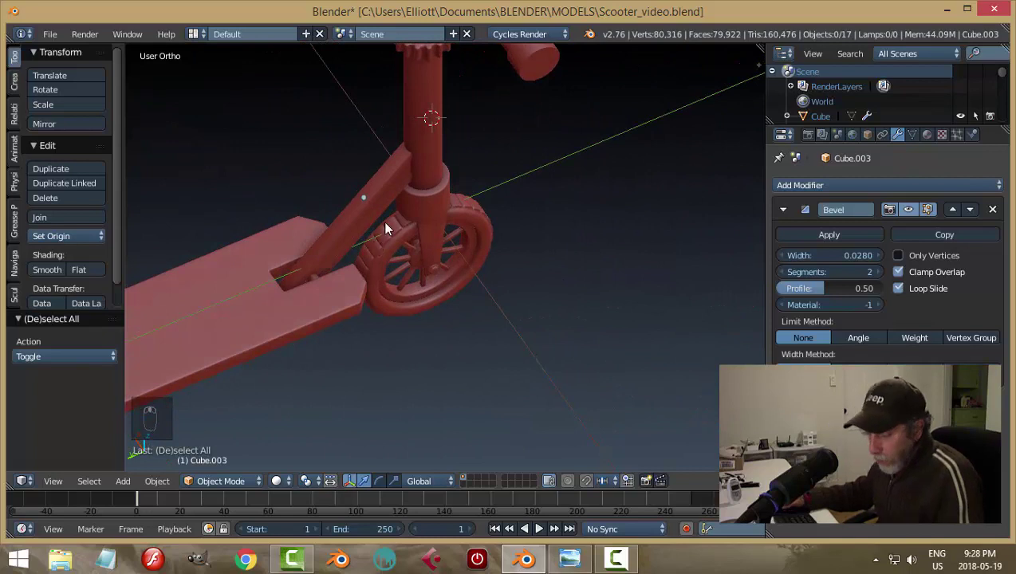
left_click_drag(593, 200, 556, 257)
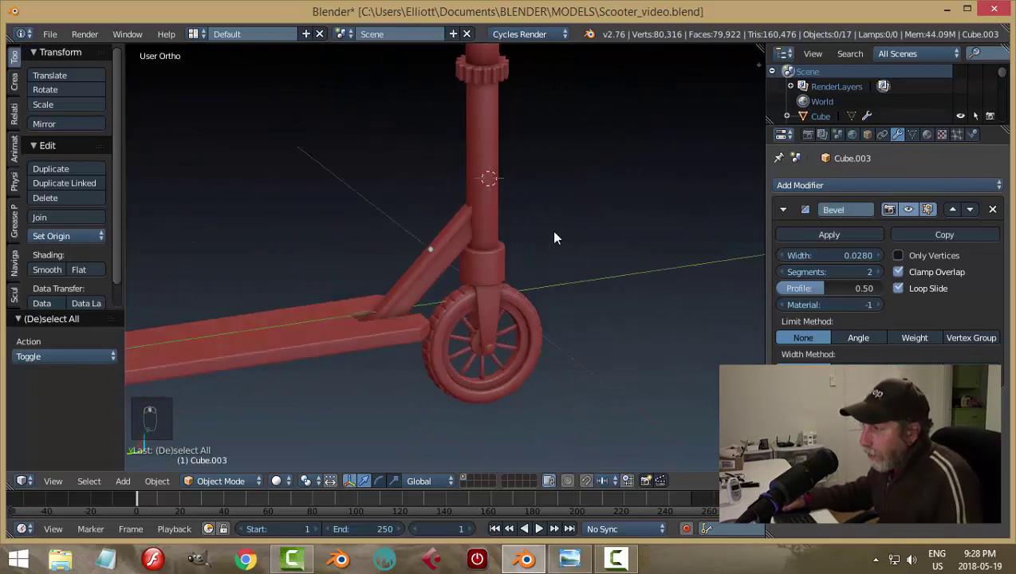
key("ctrl+s")
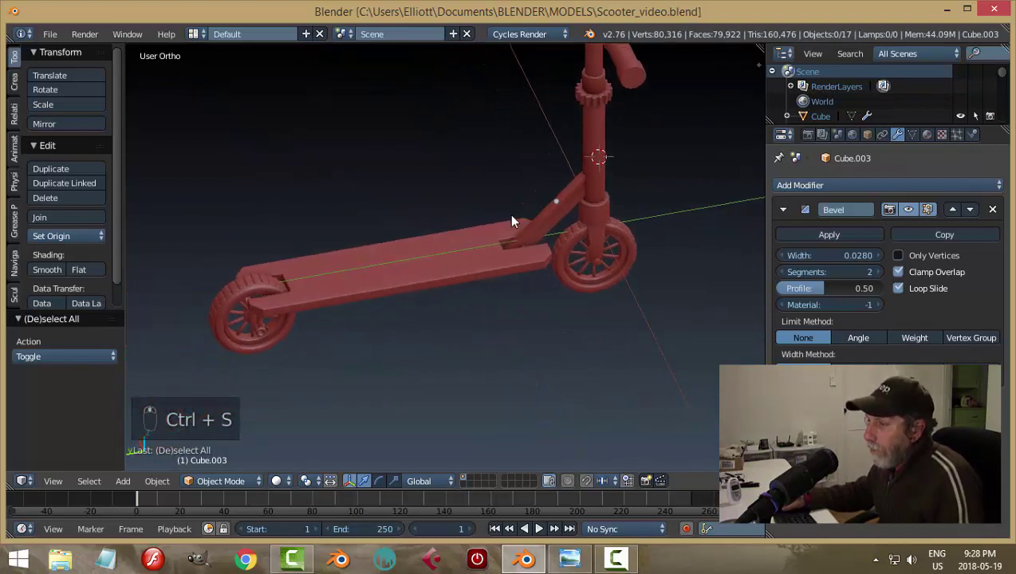
left_click_drag(483, 261, 529, 261)
left_click_drag(420, 245, 546, 279)
Step: Add a plane at the deck centre and scale it into a thin strip lying along the deck
key("shift+s")
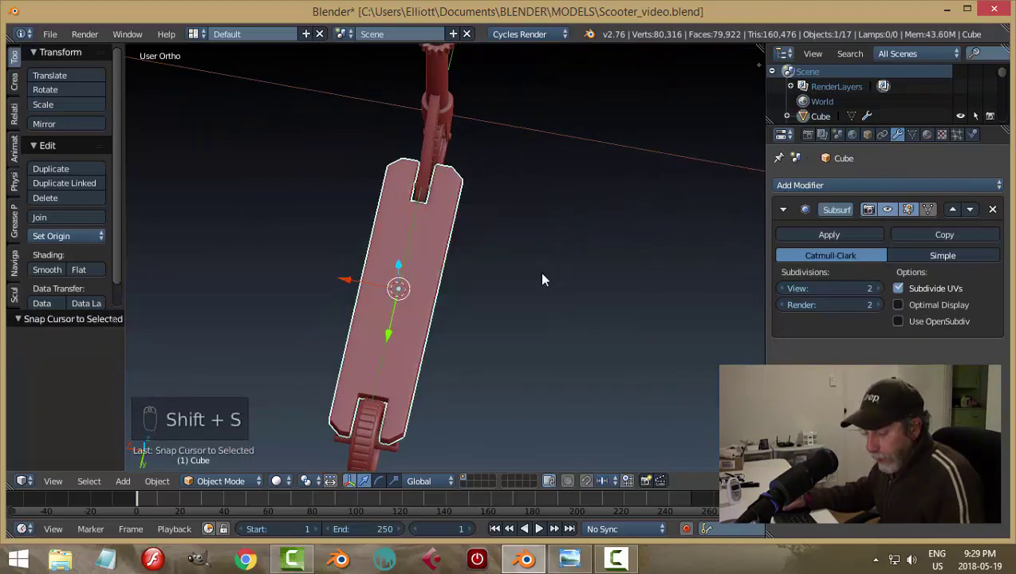
key("shift+a")
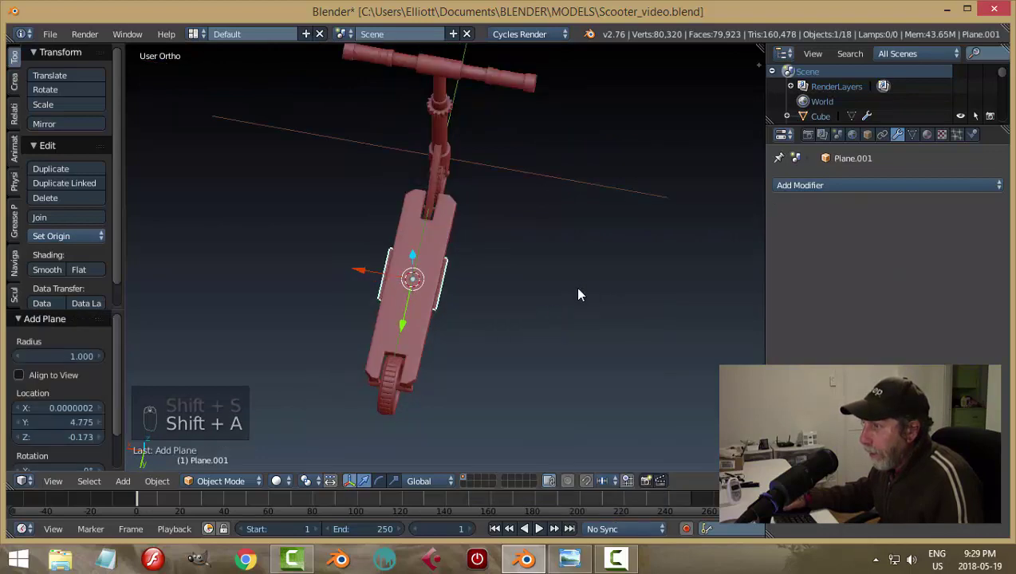
left_click_drag(421, 221, 671, 308)
key("s")
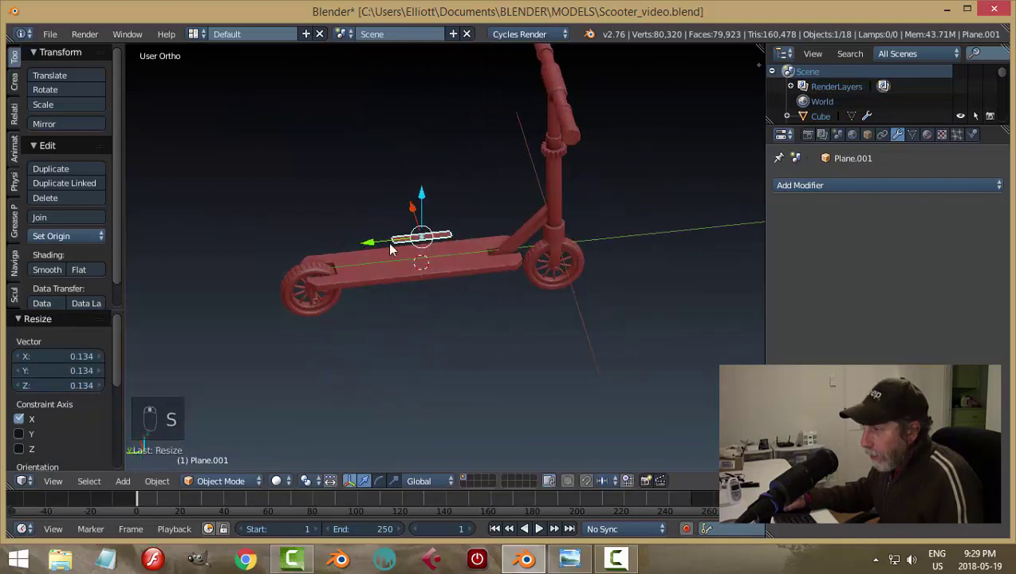
key("s")
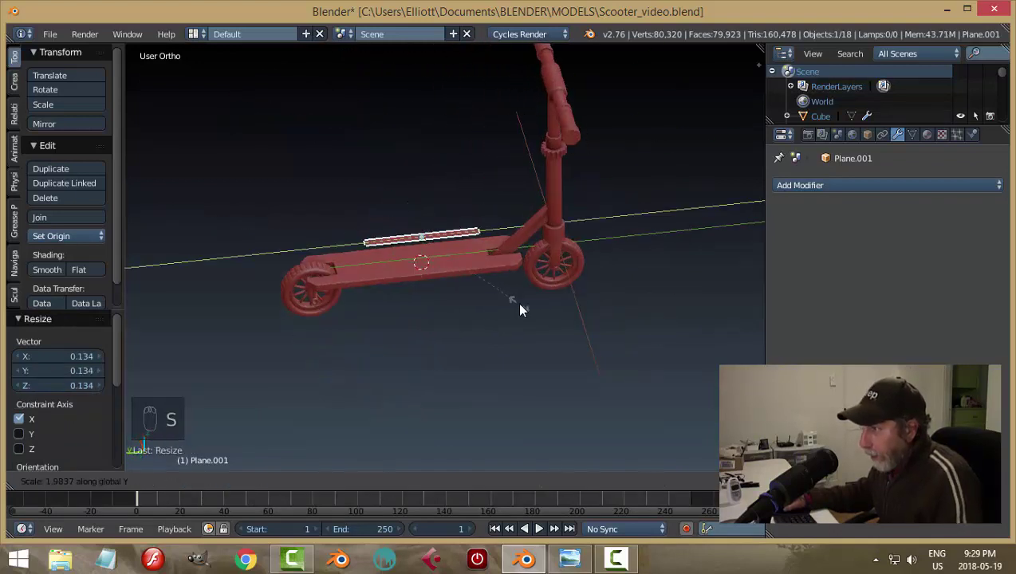
left_click_drag(427, 199, 525, 360)
left_click_drag(462, 310, 515, 345)
key("s")
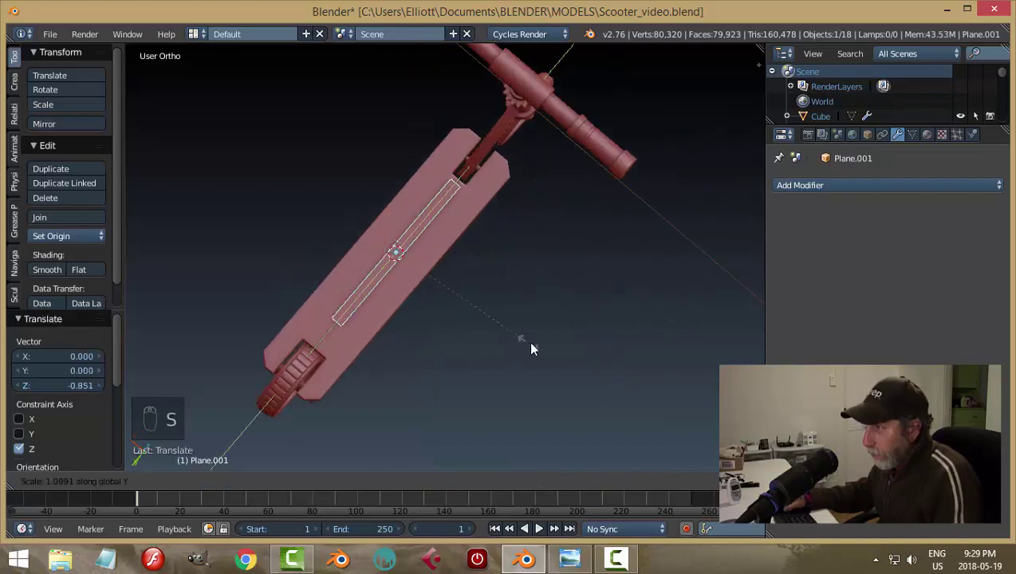
left_click_drag(362, 306, 379, 277)
left_click_drag(340, 224, 463, 264)
key("s")
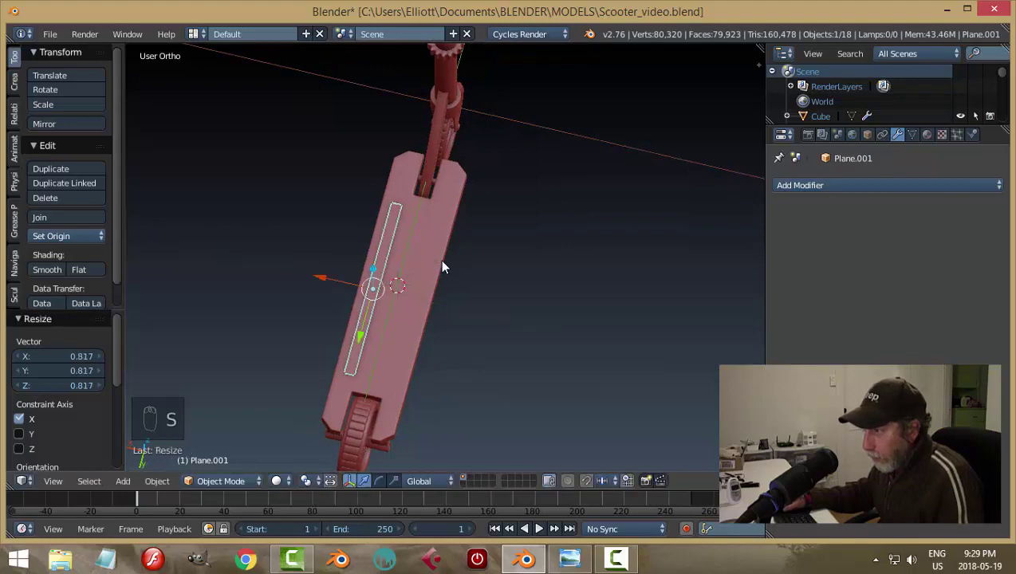
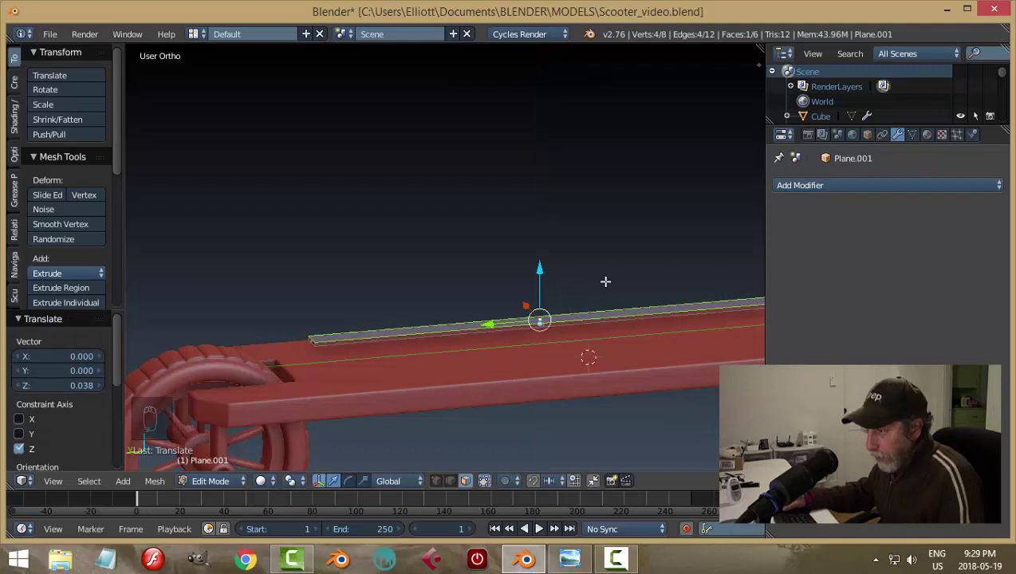
Step: Extrude the strip straight up into a raised ridge and recalculate its normals
key("a")
key("a")
key("ctrl+n")
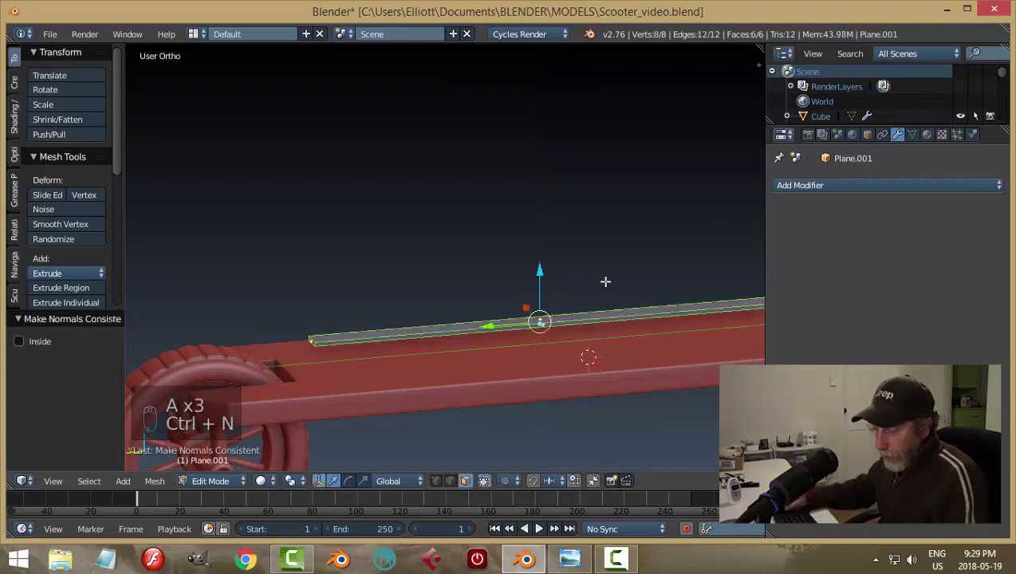
key("a")
key("Tab")
key("ctrl+a")
Step: Apply rotation and scale to the strip, bevel it and sink it slightly into the deck
left_click(804, 191)
left_click(726, 282)
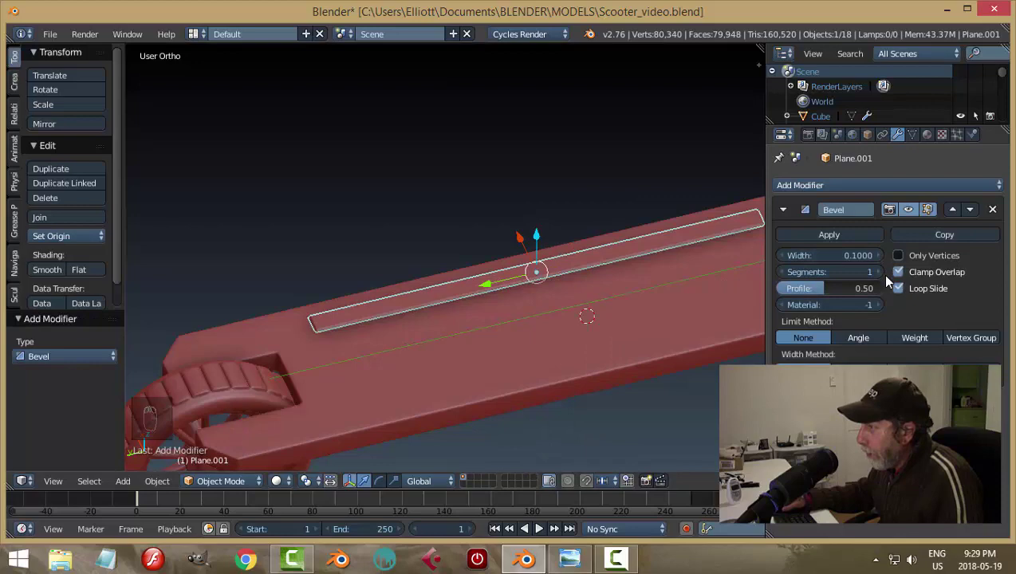
left_click_drag(860, 239, 509, 265)
right_click(632, 236)
left_click_drag(649, 235, 521, 273)
left_click_drag(458, 259, 451, 280)
left_click_drag(462, 263, 460, 270)
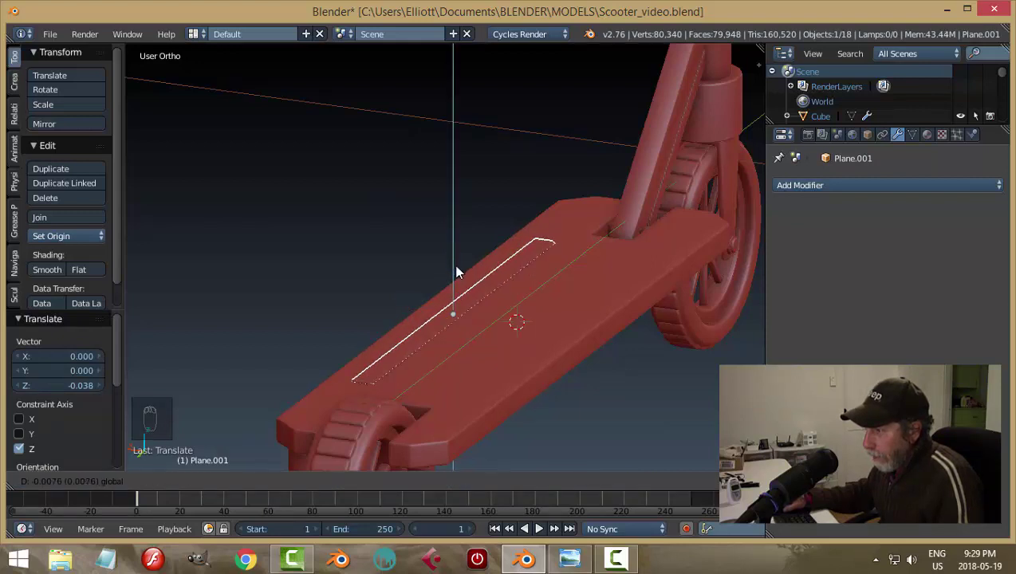
Step: Array the strip into five parallel ridges (offset -1.4) centred on the deck and apply the array
left_click_drag(835, 188, 588, 314)
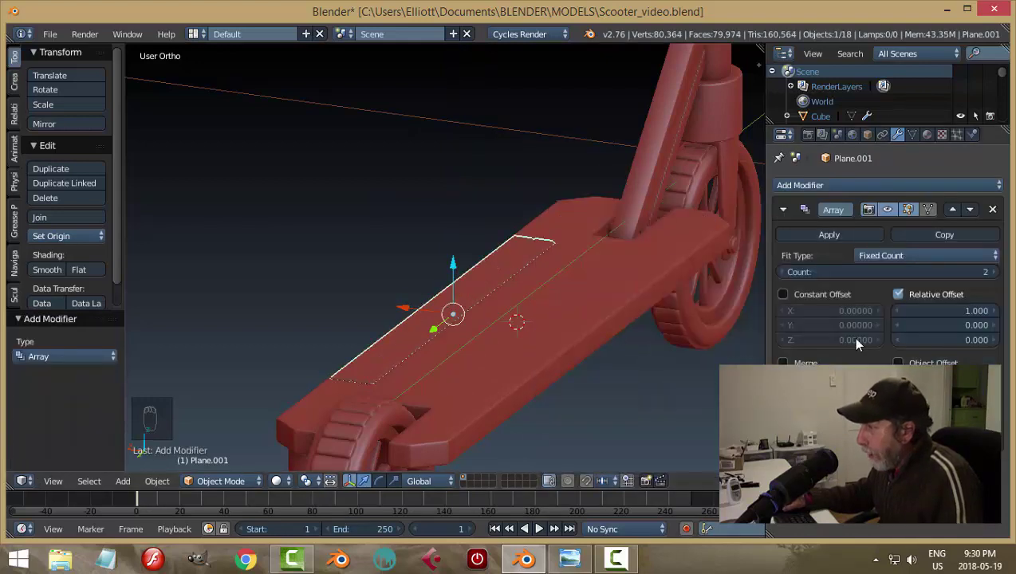
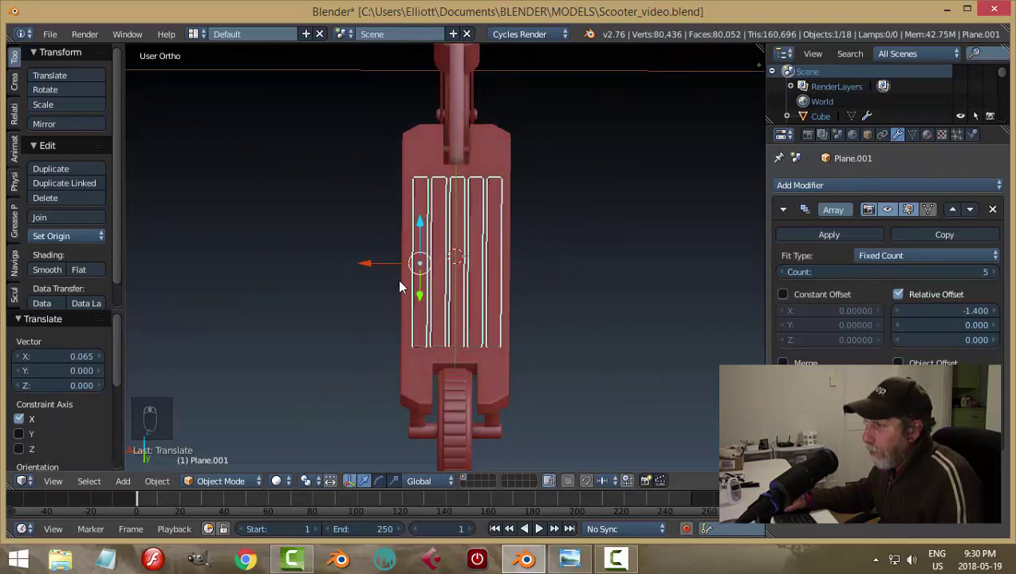
left_click_drag(373, 266, 373, 266)
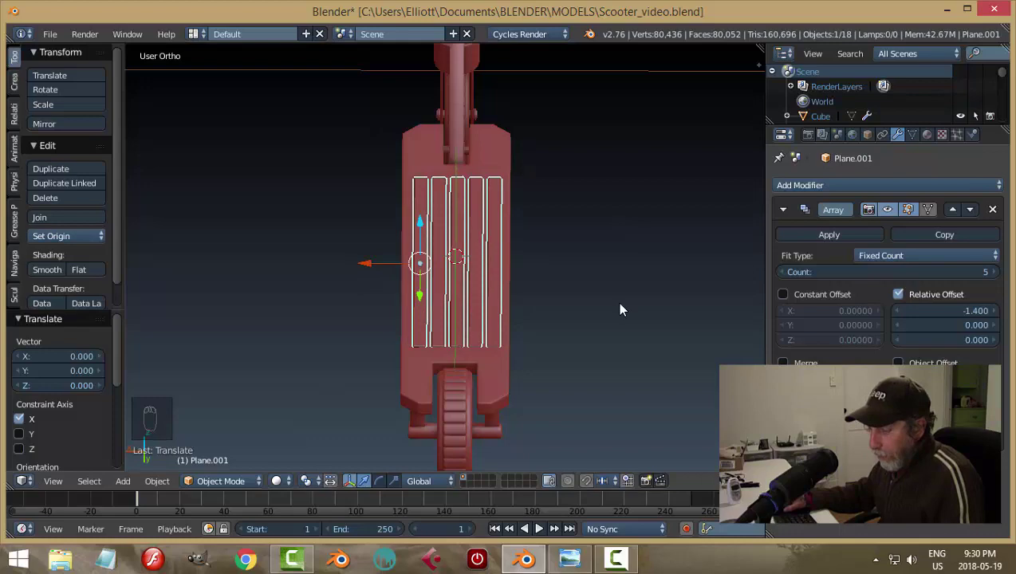
key("a")
left_click_drag(559, 307, 664, 321)
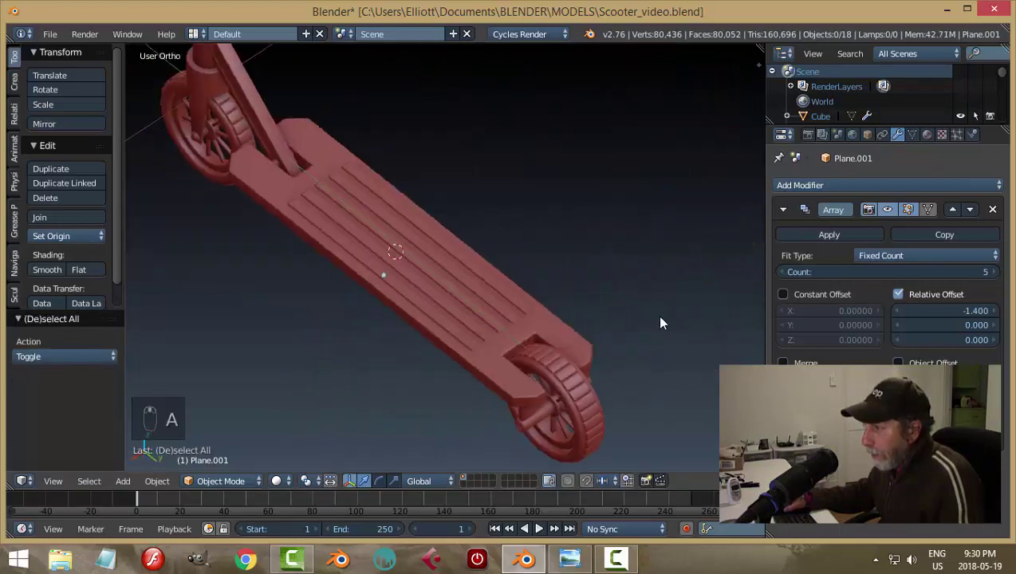
left_click_drag(529, 311, 368, 293)
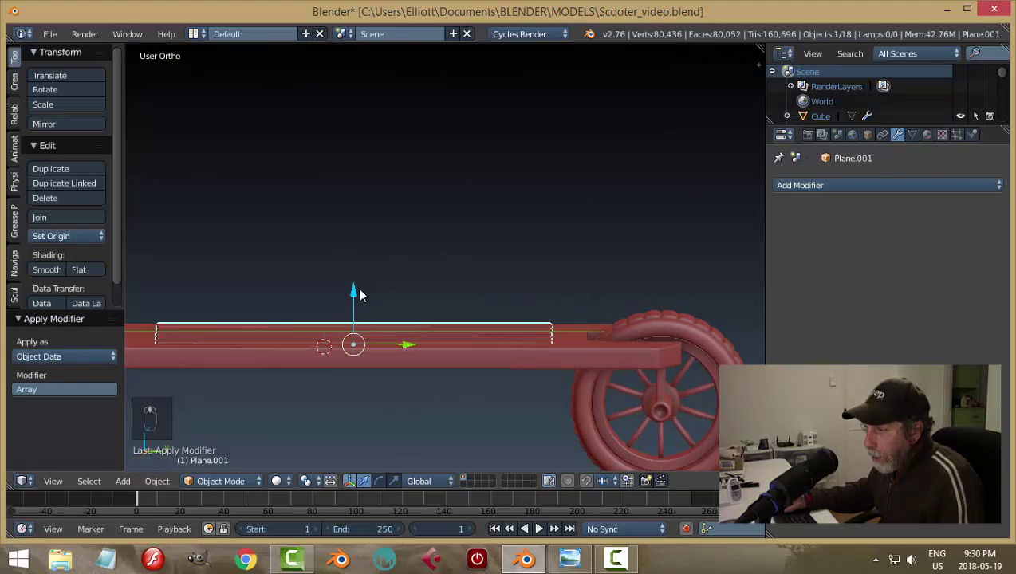
Step: Set the ridges' origin to their geometry after inspecting the deck surface
left_click_drag(364, 293, 524, 262)
key("a")
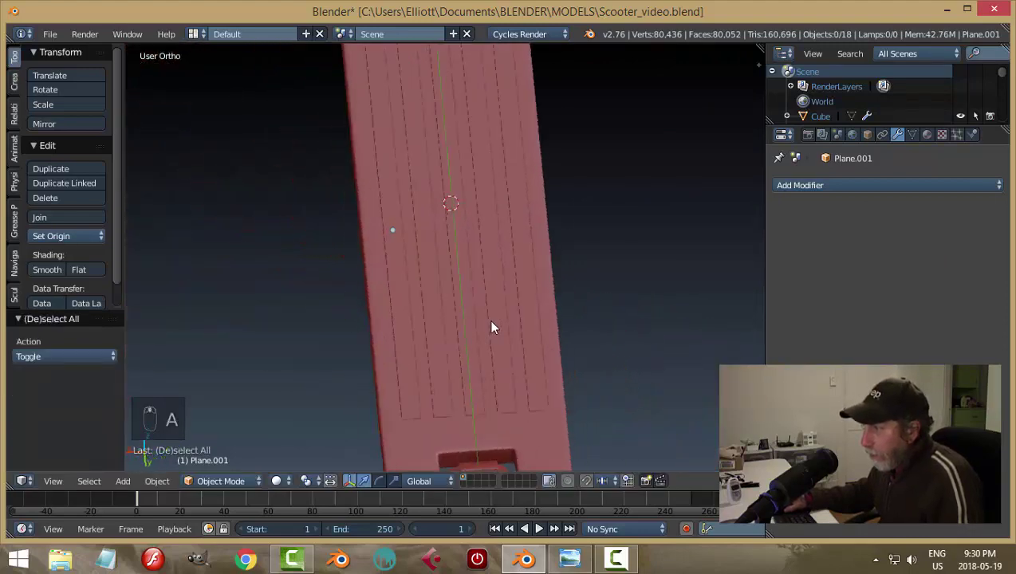
left_click_drag(291, 147, 315, 236)
right_click(315, 235)
left_click_drag(315, 235, 324, 133)
left_click_drag(325, 134, 322, 132)
key("a")
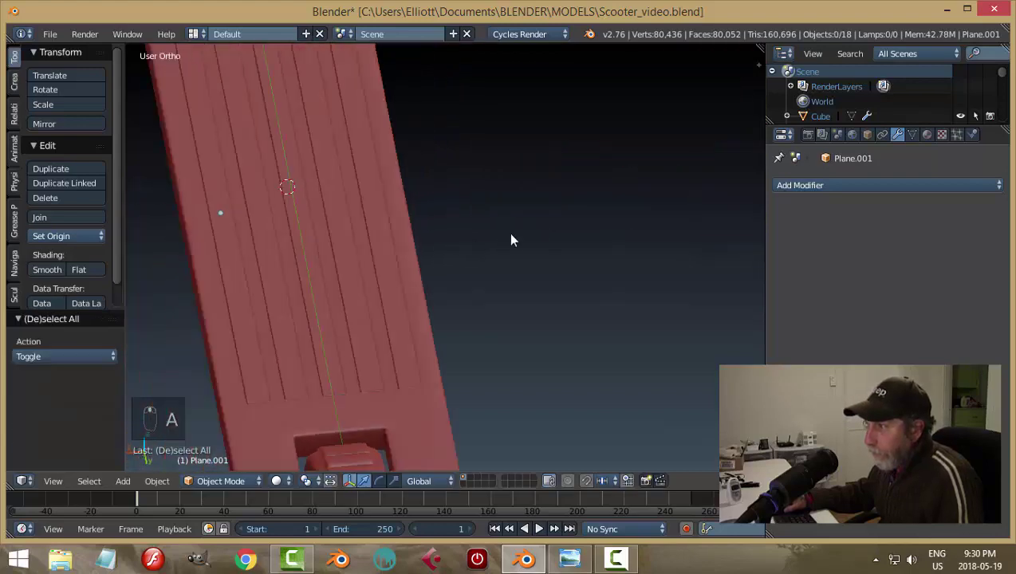
left_click_drag(362, 272, 487, 260)
key("ctrl+s")
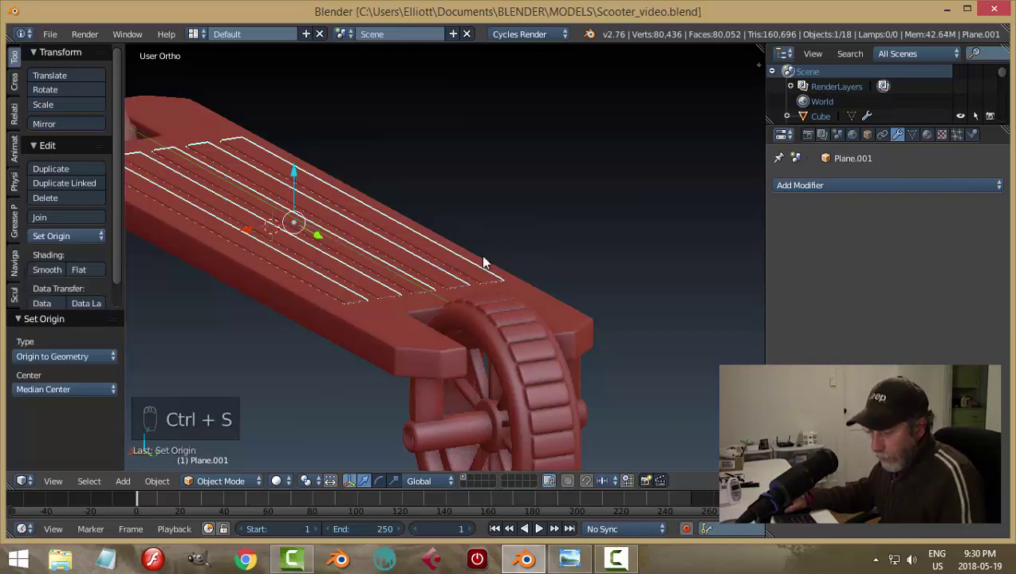
Step: Apply the deck's Subsurf modifier and join the ridges into the deck as one object
key("a")
left_click(476, 276)
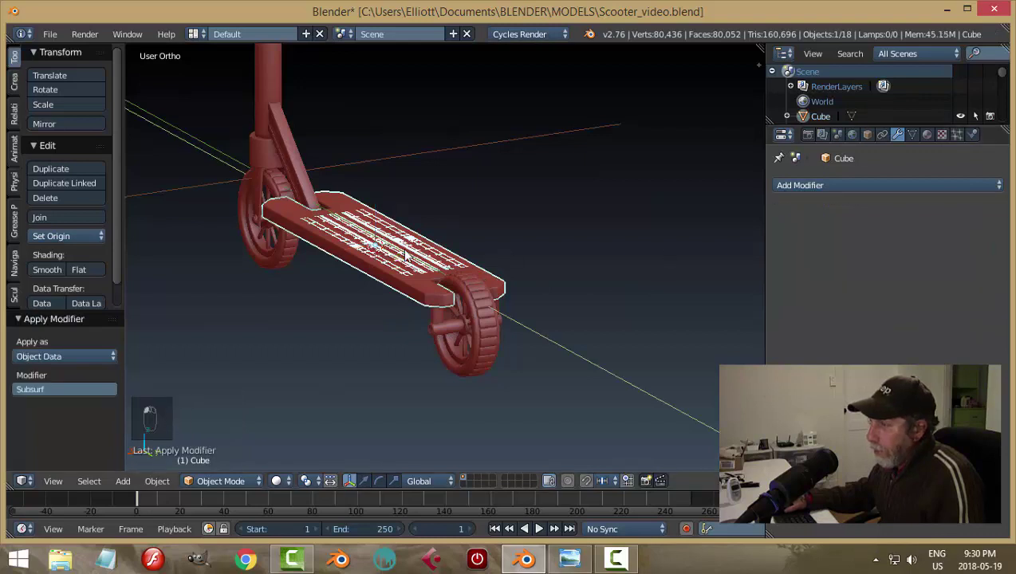
key("a")
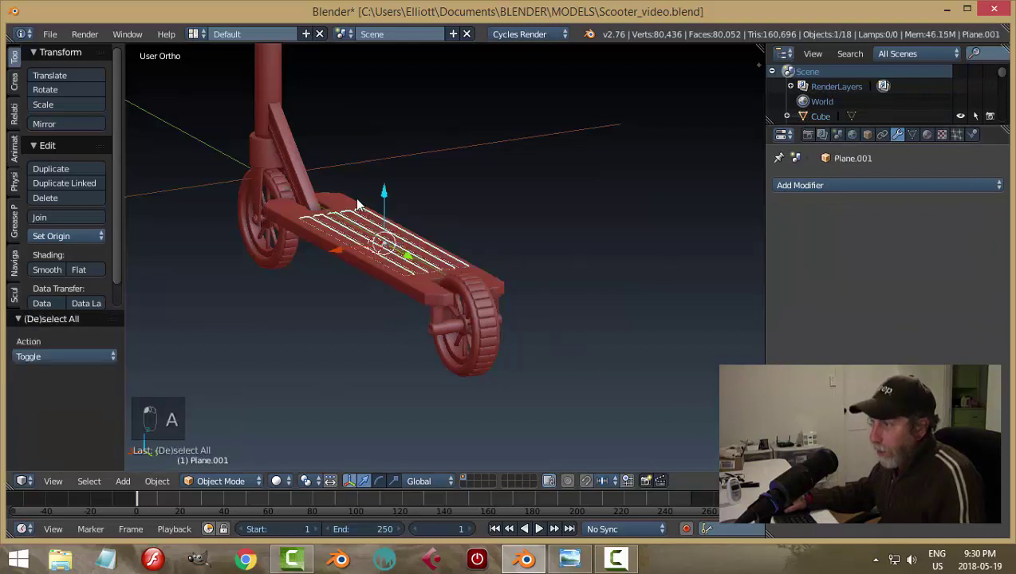
key("ctrl+j")
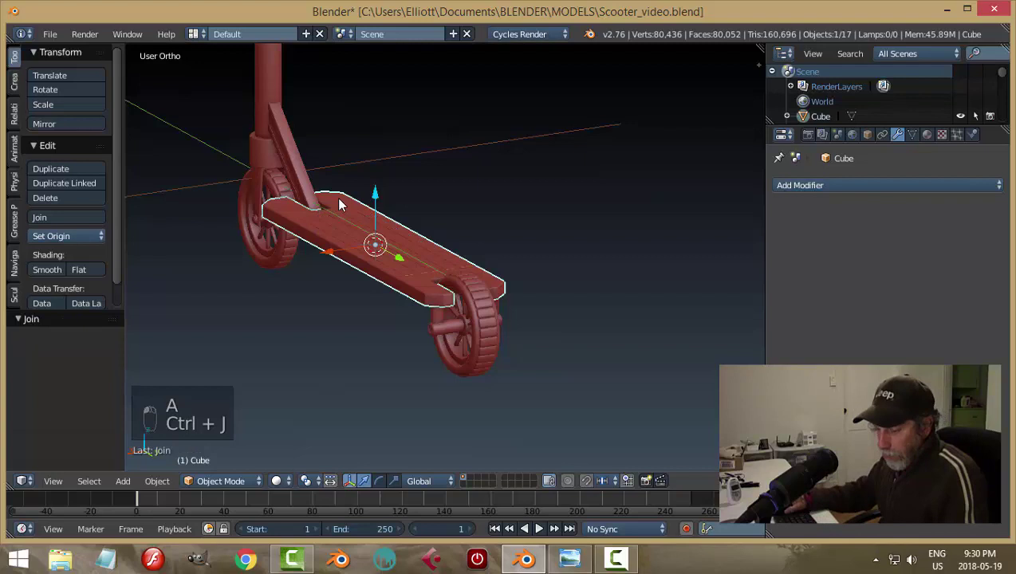
key("a")
key("ctrl+s")
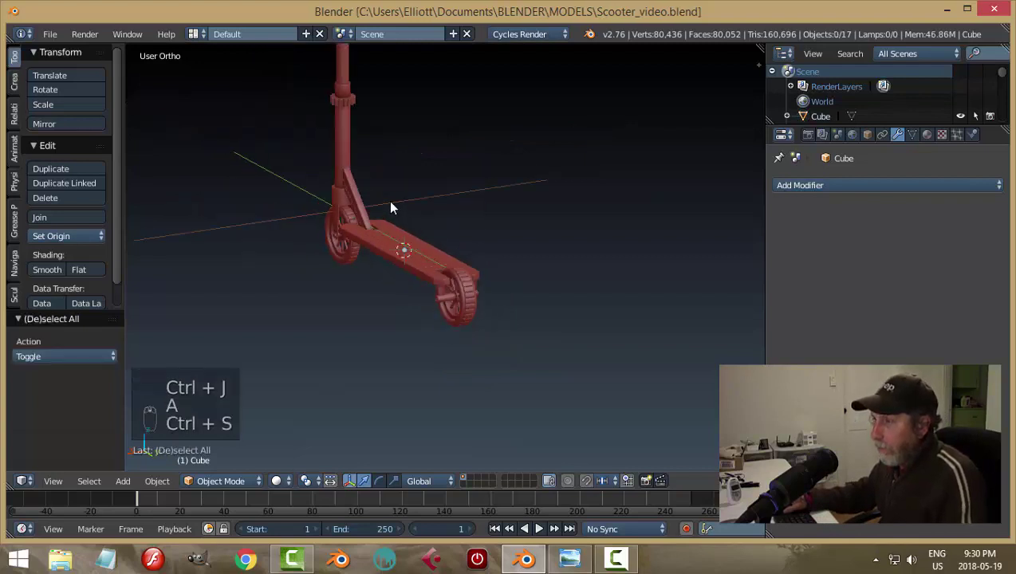
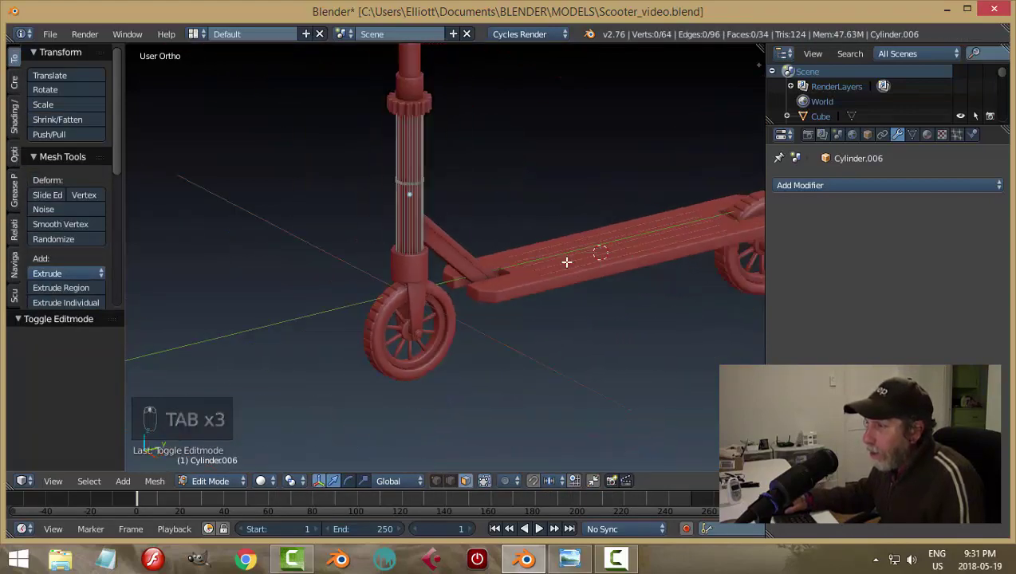
Step: Add a 6-cut ring of edge loops around the stem's ridged section and scale them
key("ctrl+r")
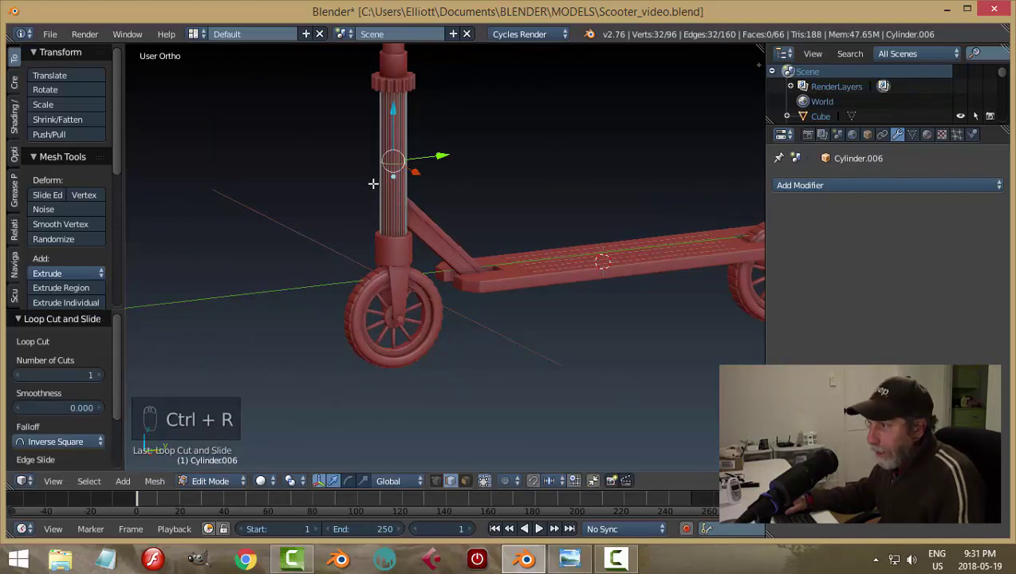
key("ctrl+z")
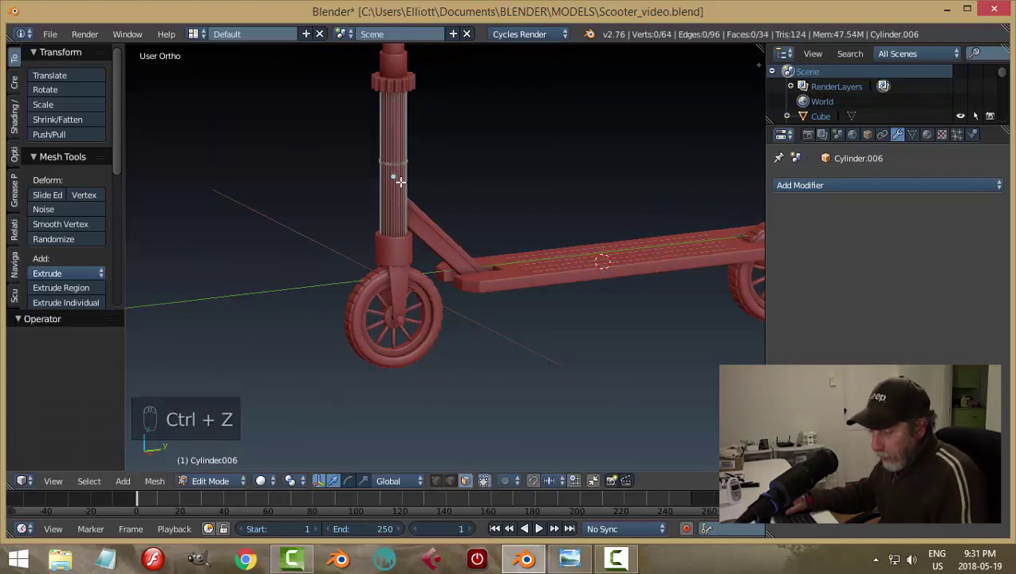
key("ctrl+r")
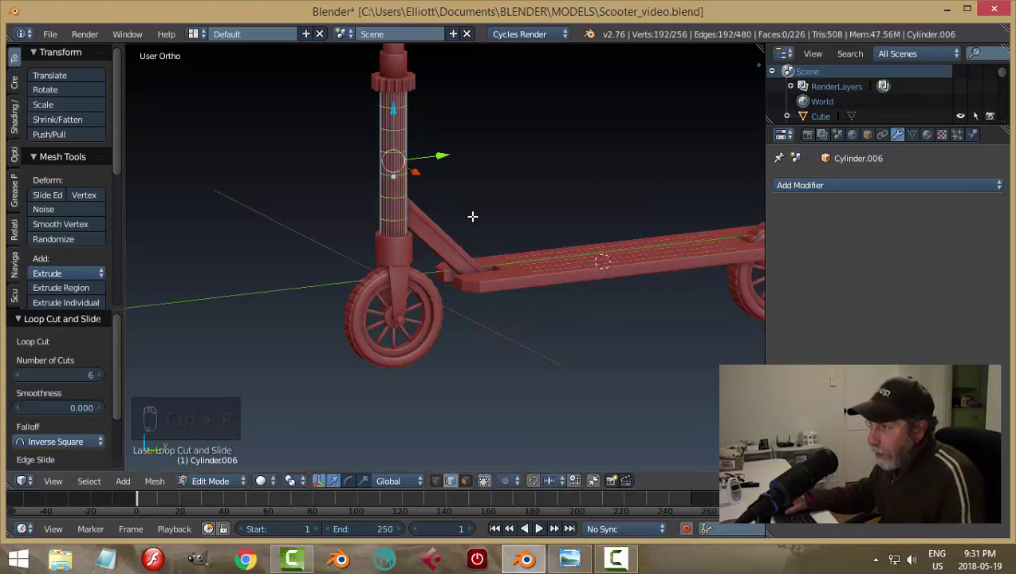
key("s")
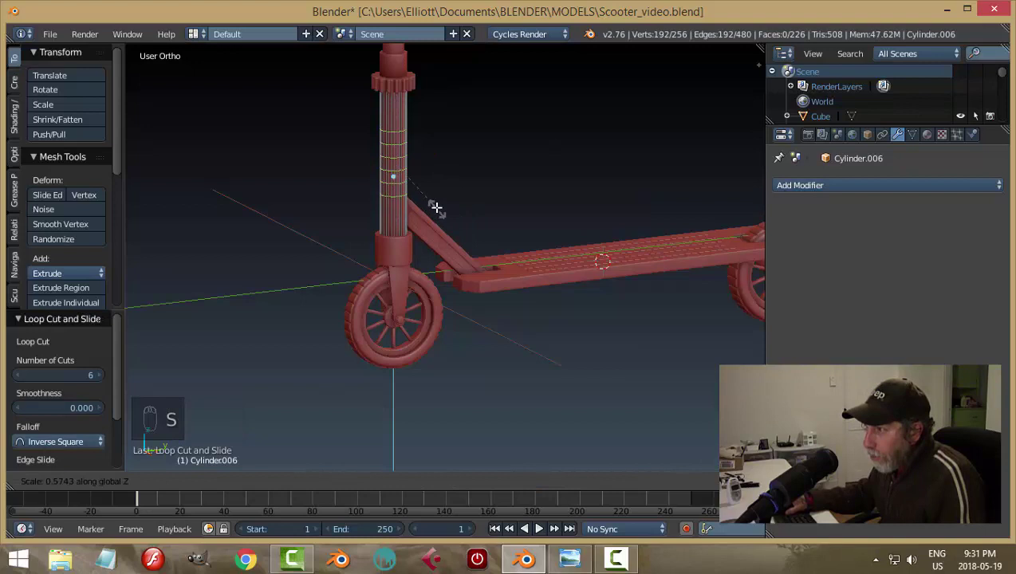
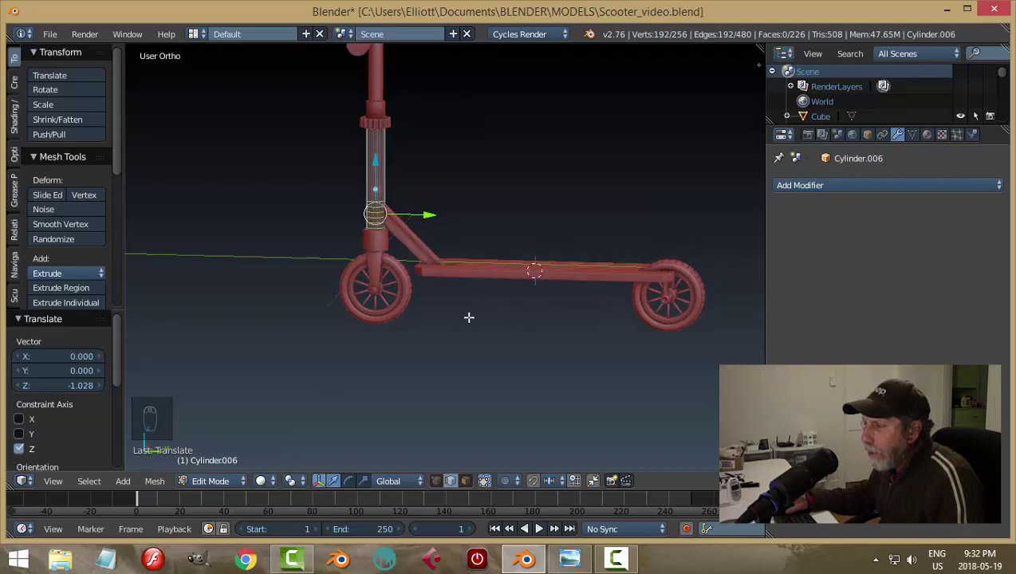
key("Tab")
key("Tab")
Step: Rotate the angled brace around X toward the deck, then undo it so the brace stays in place
left_click_drag(420, 247, 498, 276)
key("r")
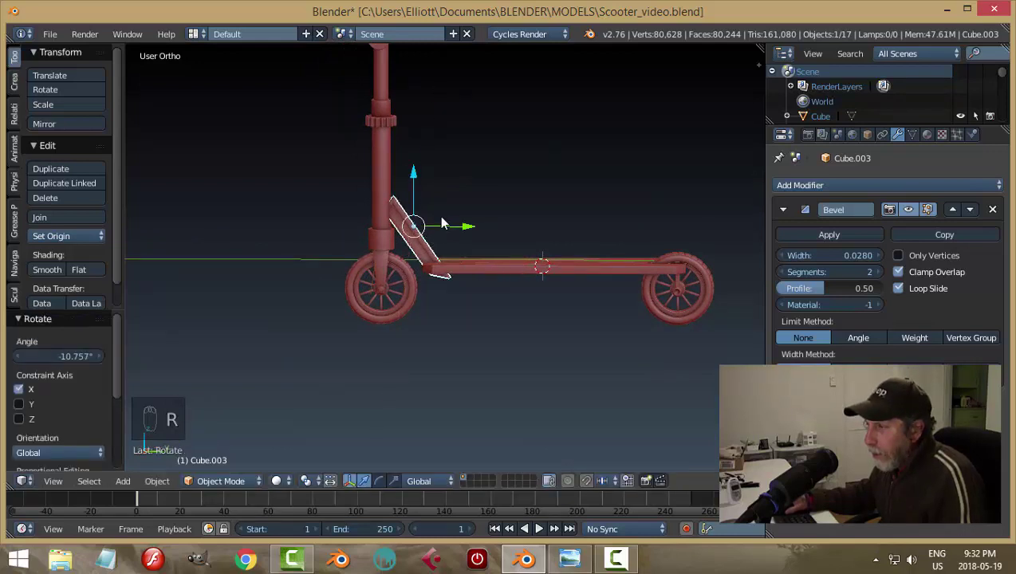
left_click_drag(468, 225, 506, 225)
key("ctrl+z")
key("ctrl+z")
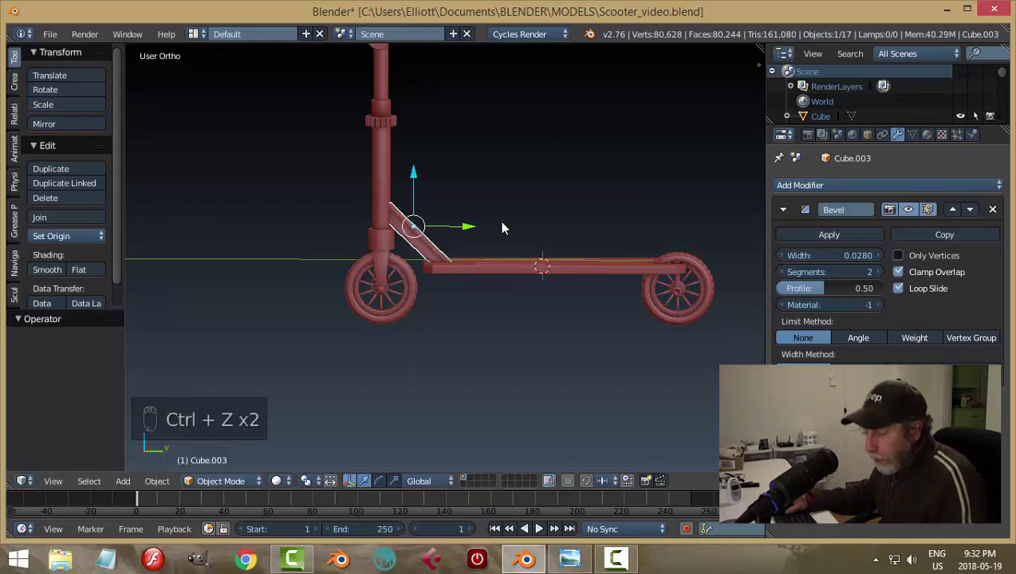
key("a")
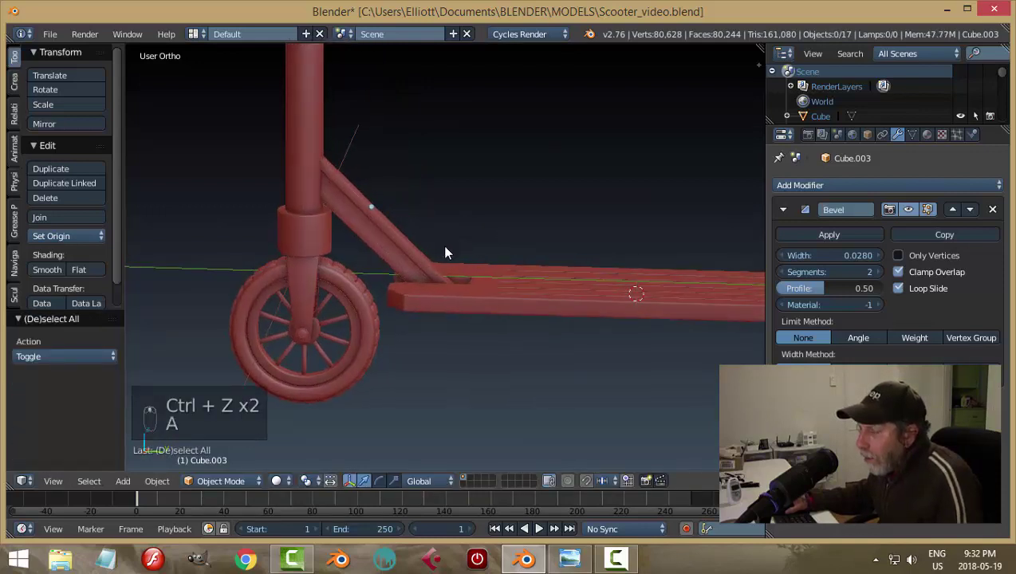
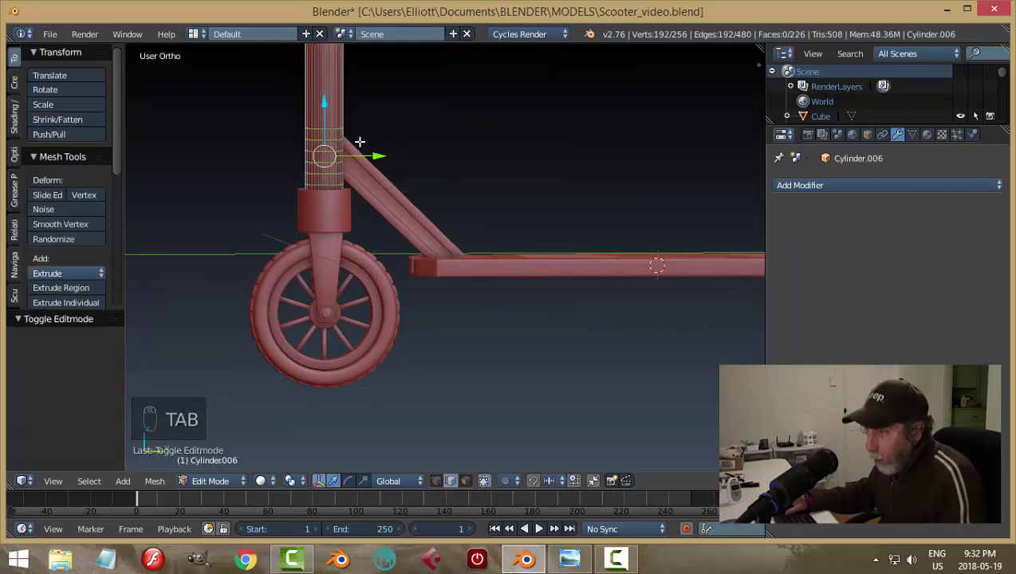
Step: Separate the lower stem loop into collar piece Cylinder.007 and flatten it along Z to about 0.374
key("x")
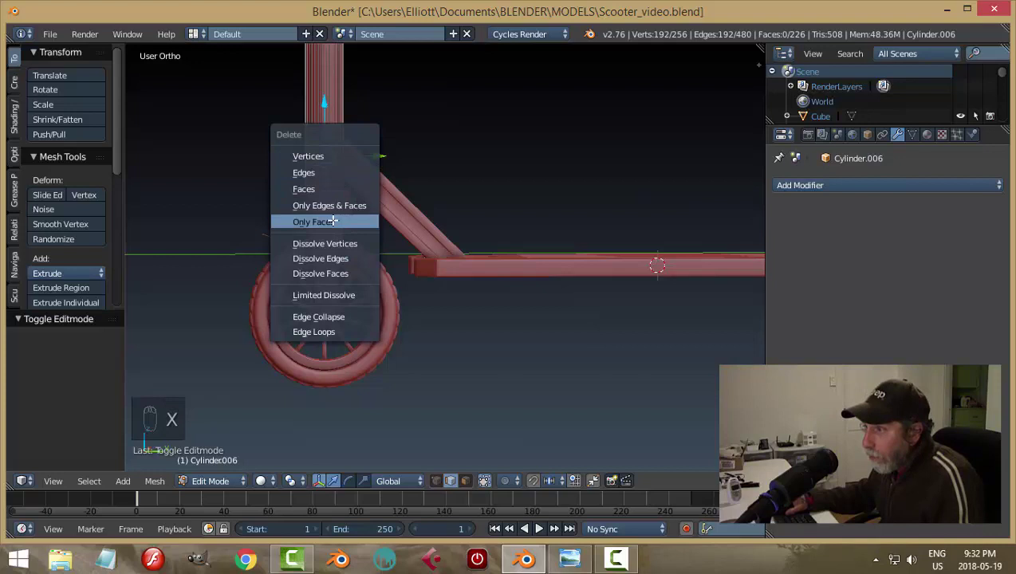
key("Tab")
left_click_drag(410, 209, 446, 220)
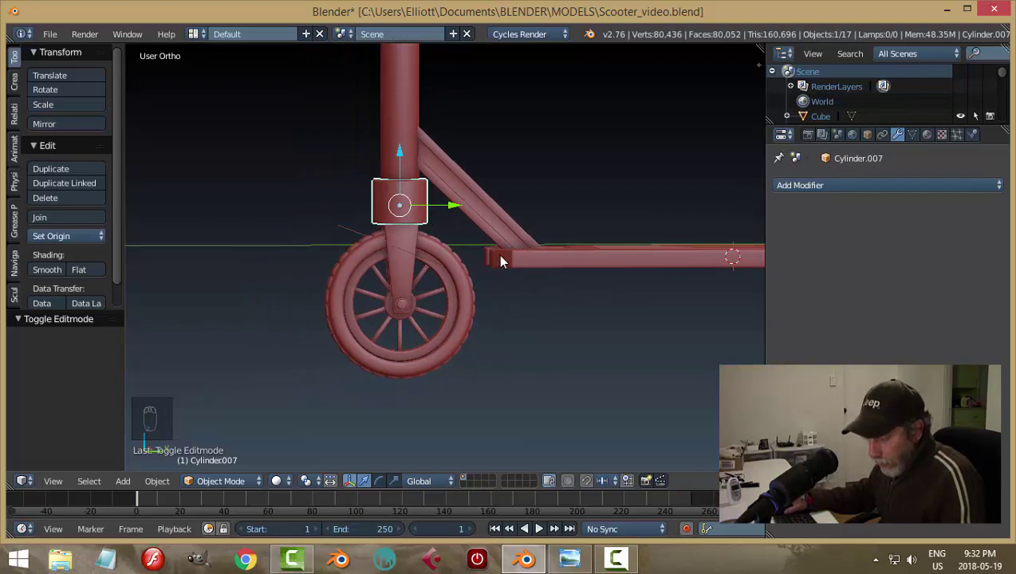
key("s")
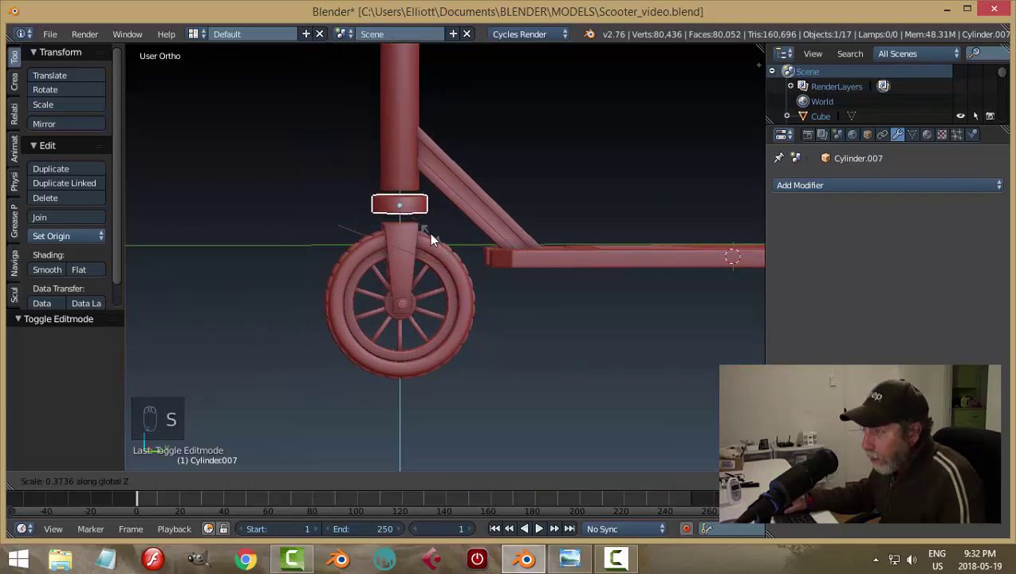
left_click_drag(402, 157, 407, 176)
left_click(407, 178)
key("Tab")
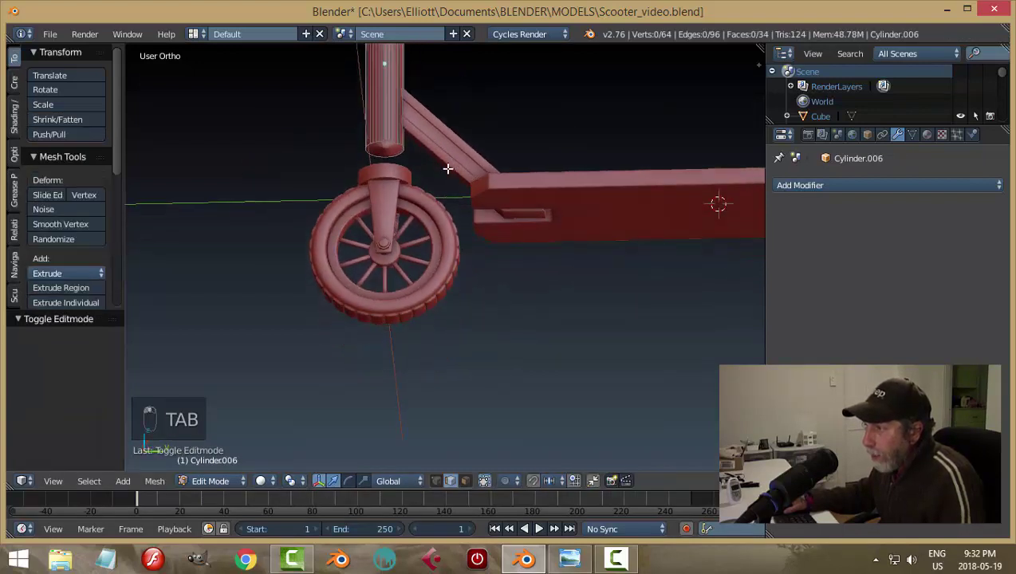
Step: Loop-cut the lower stem, squeeze the loops together and extrude them outward into three ridged bands
key("ctrl+Tab")
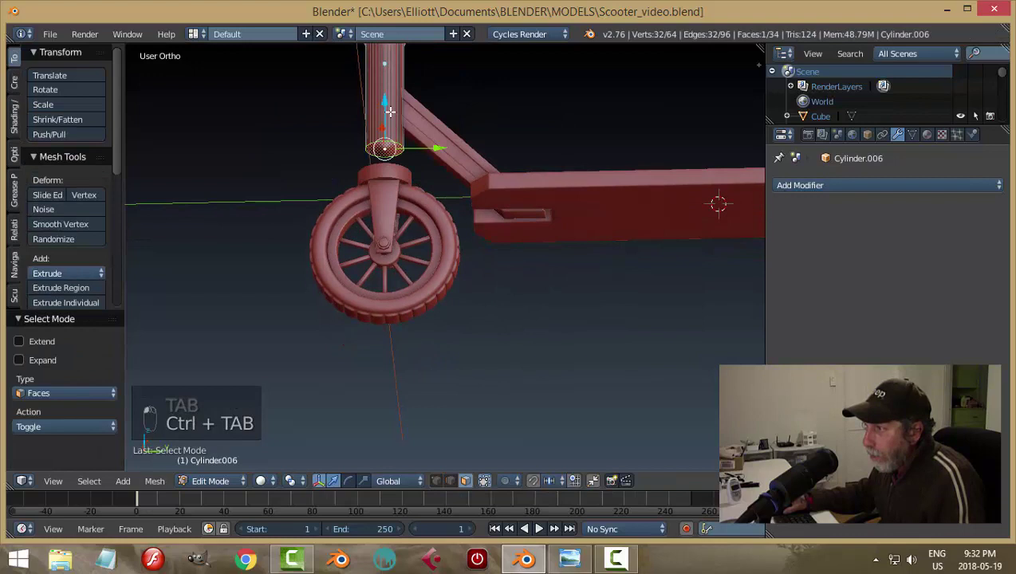
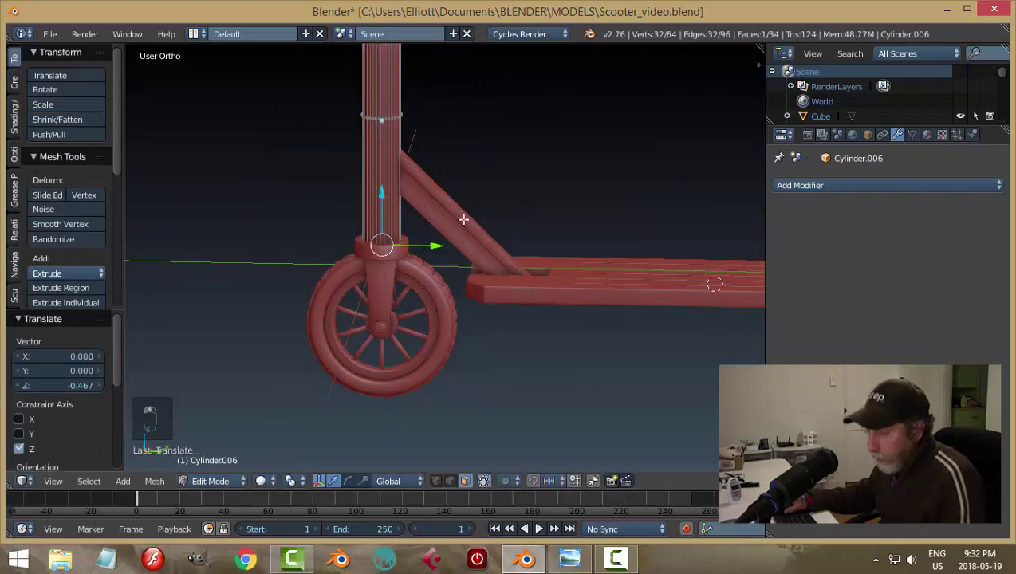
key("a")
key("ctrl+r")
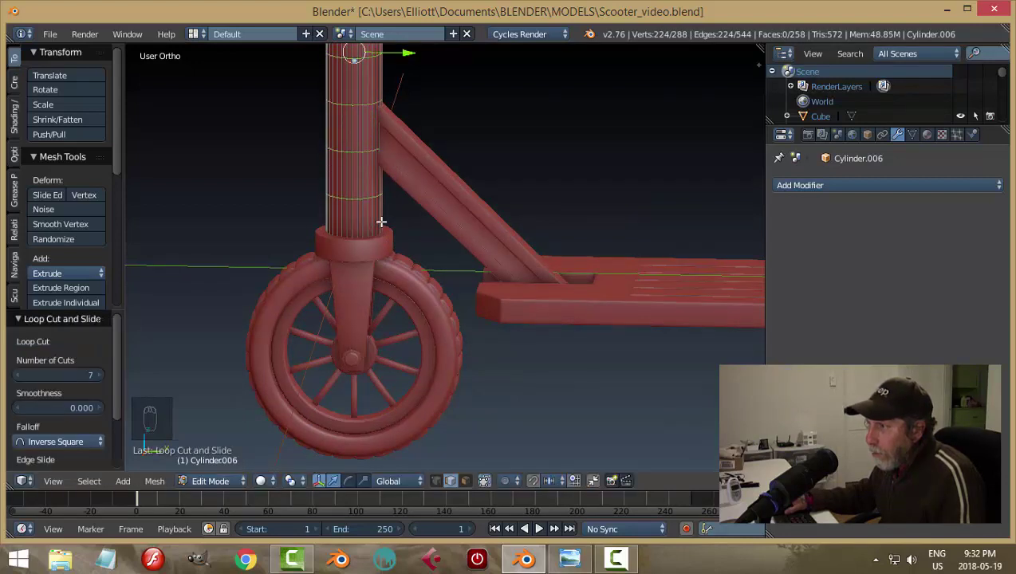
key("s")
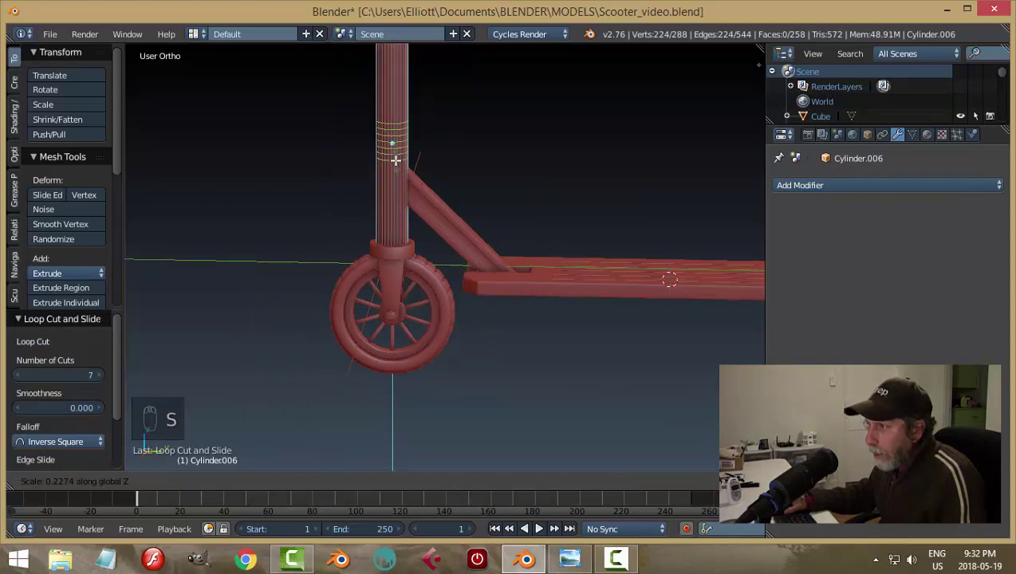
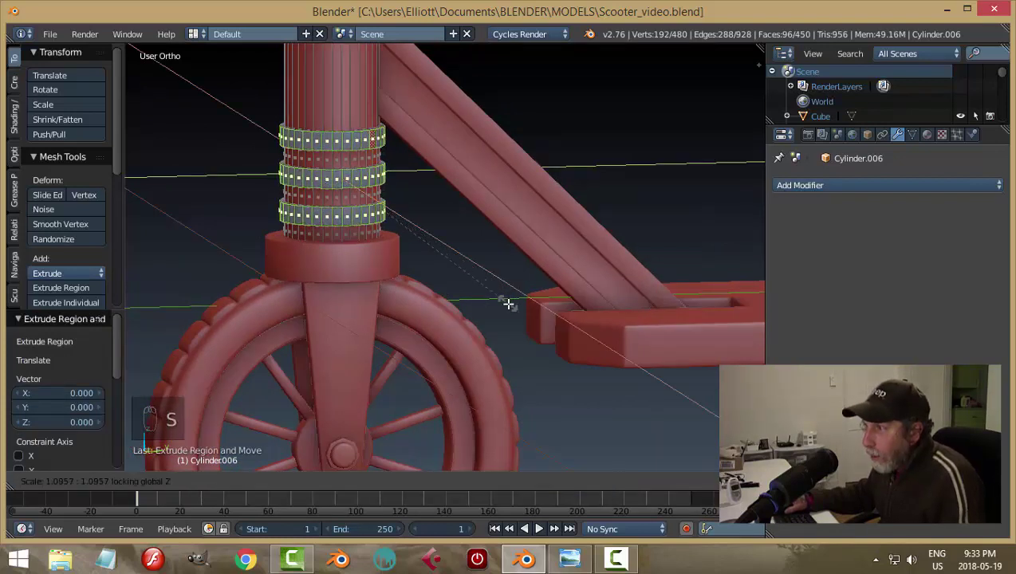
key("a")
key("Tab")
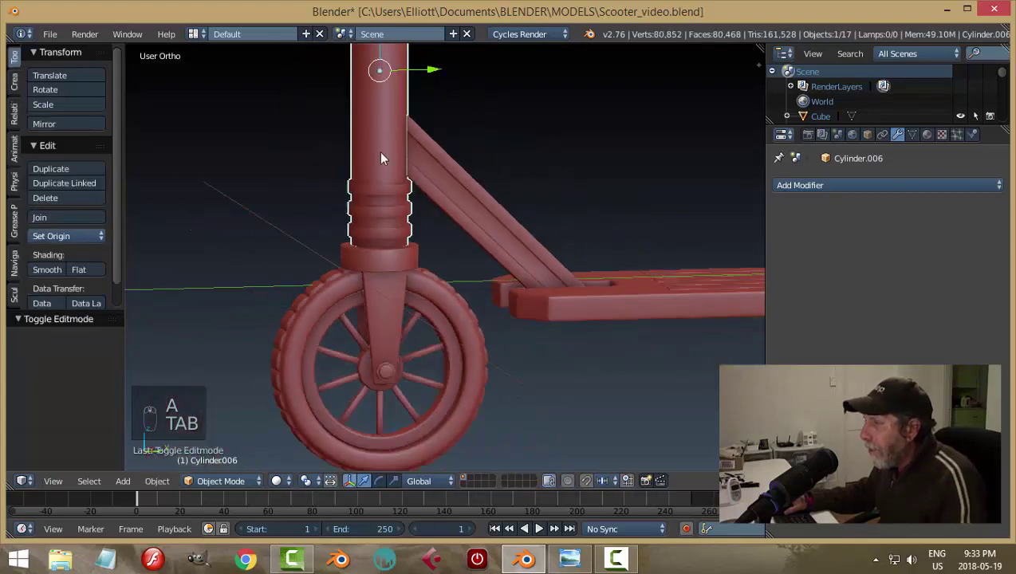
Step: Add a Subdivision Surface modifier to the ridged stem to smooth it
left_click_drag(768, 210, 828, 356)
left_click_drag(882, 293, 598, 318)
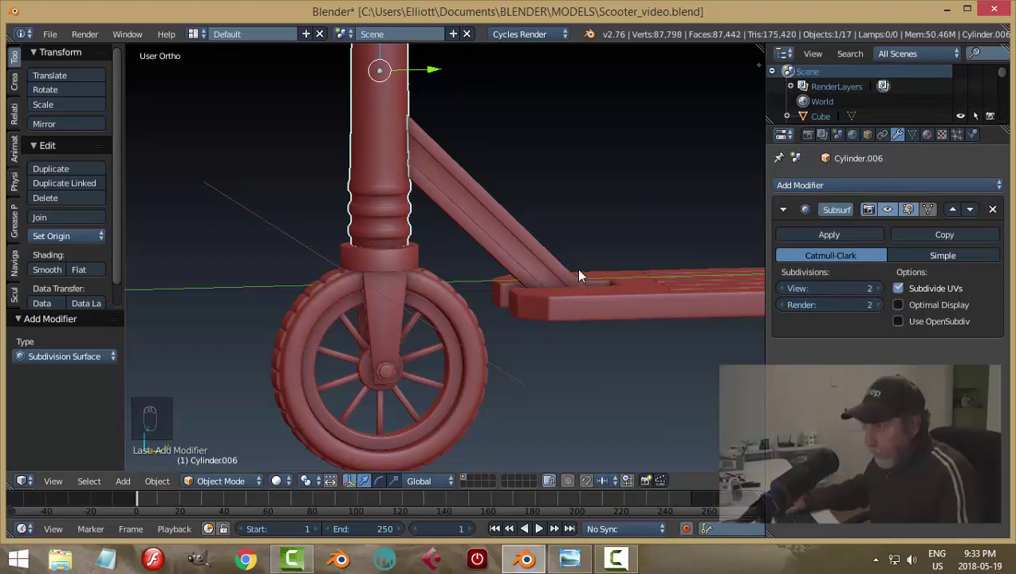
key("a")
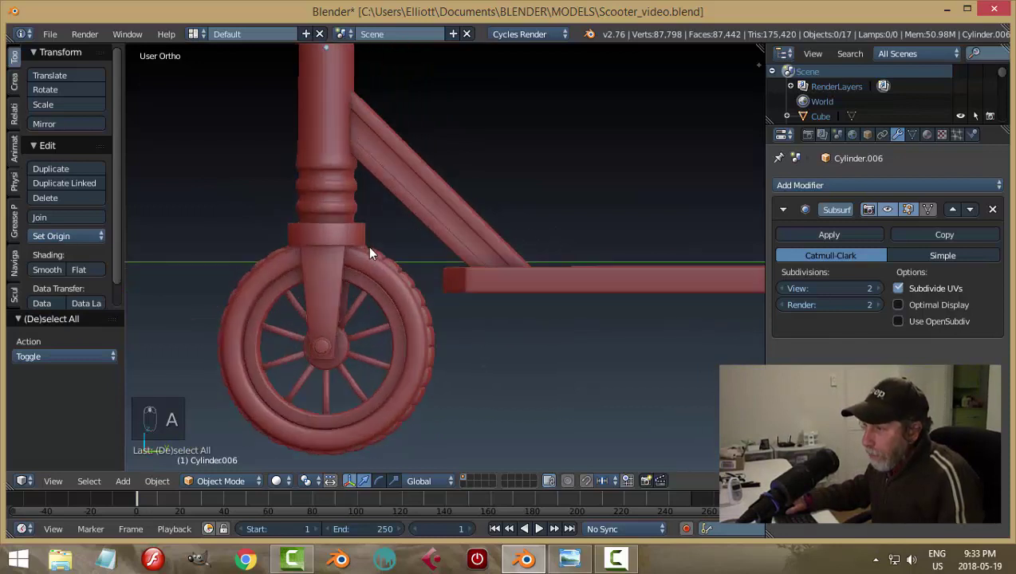
Step: Raise the collar up the stem and shrink it slightly for a snug fit
left_click_drag(348, 224, 334, 169)
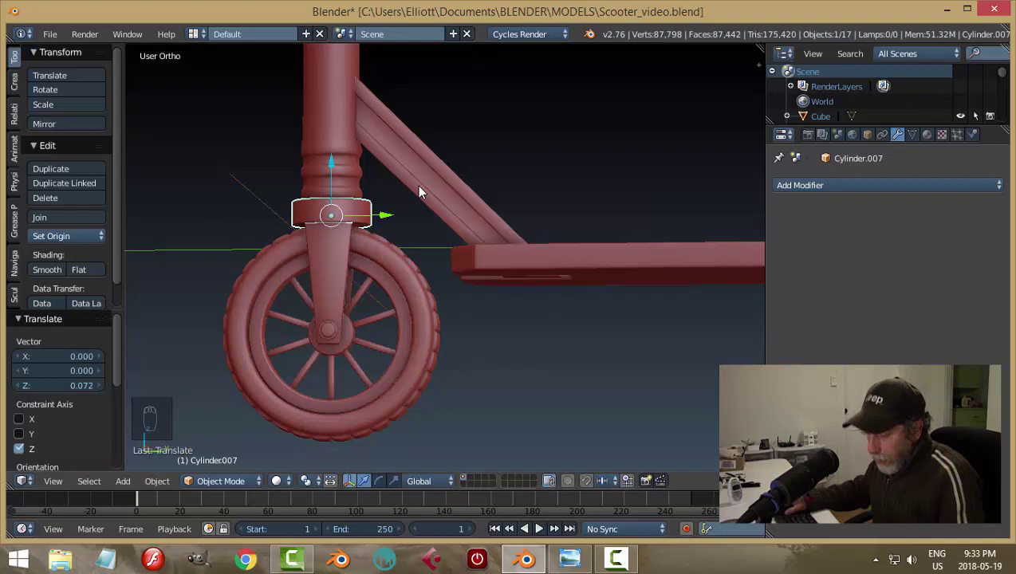
key("a")
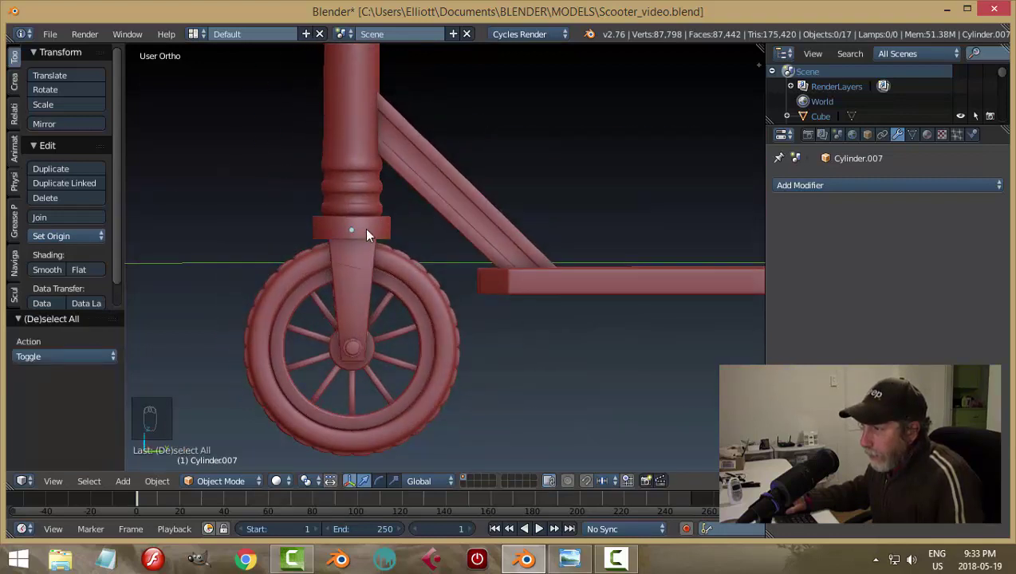
left_click_drag(372, 231, 448, 250)
key("s")
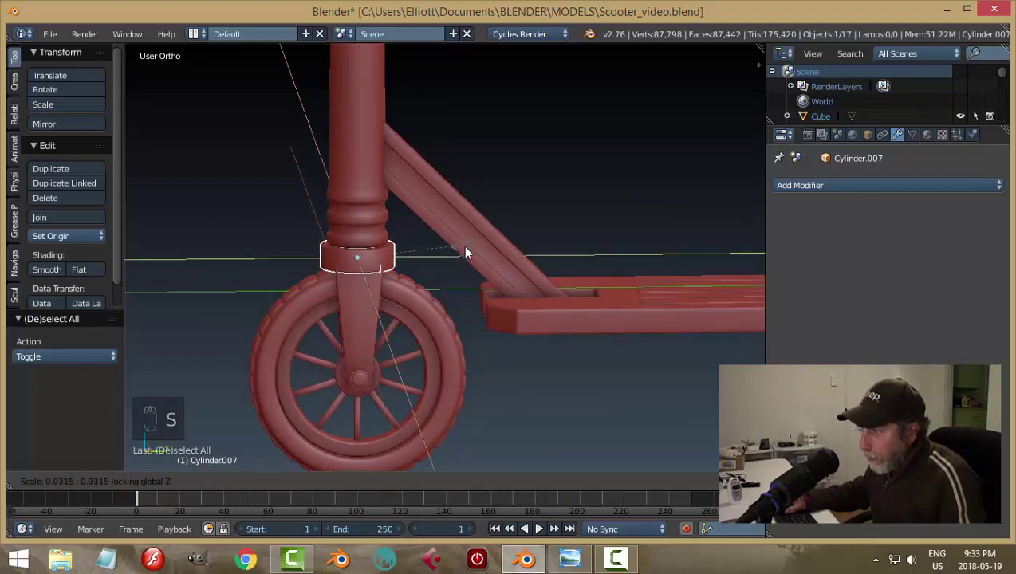
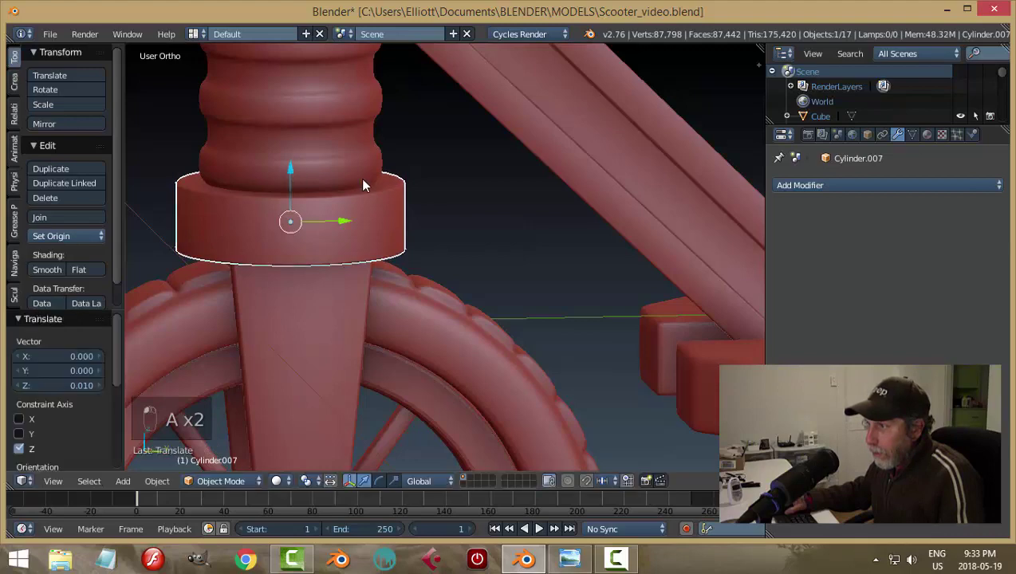
key("a")
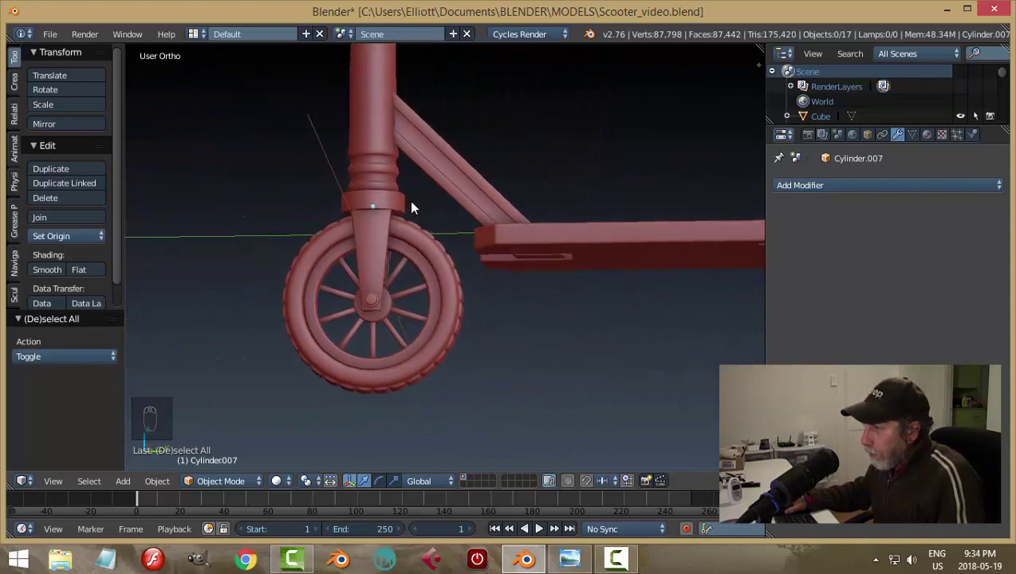
Step: Lower the collar back down so it sits on the front fork
left_click_drag(346, 160, 319, 138)
left_click_drag(324, 117, 326, 103)
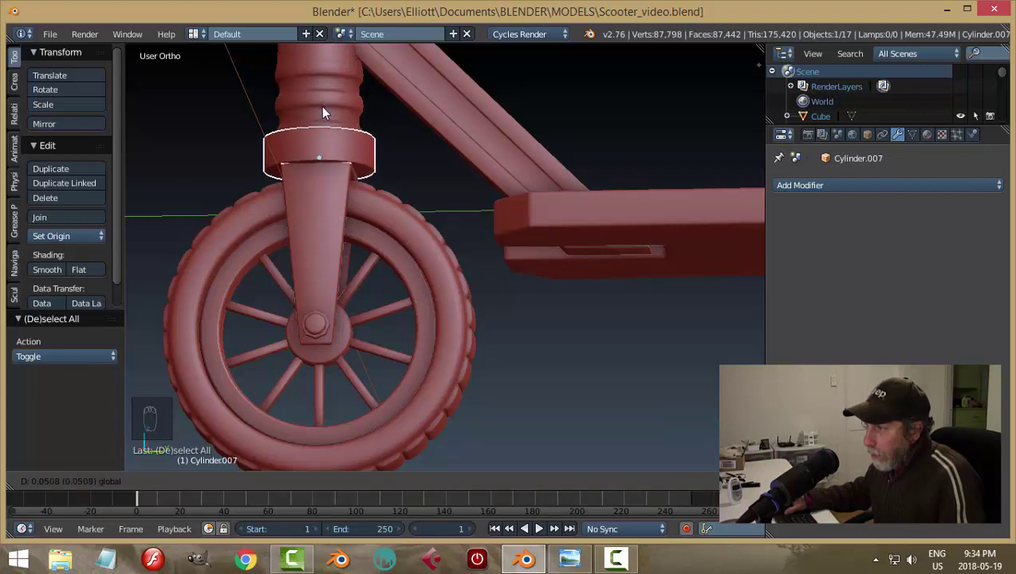
key("a")
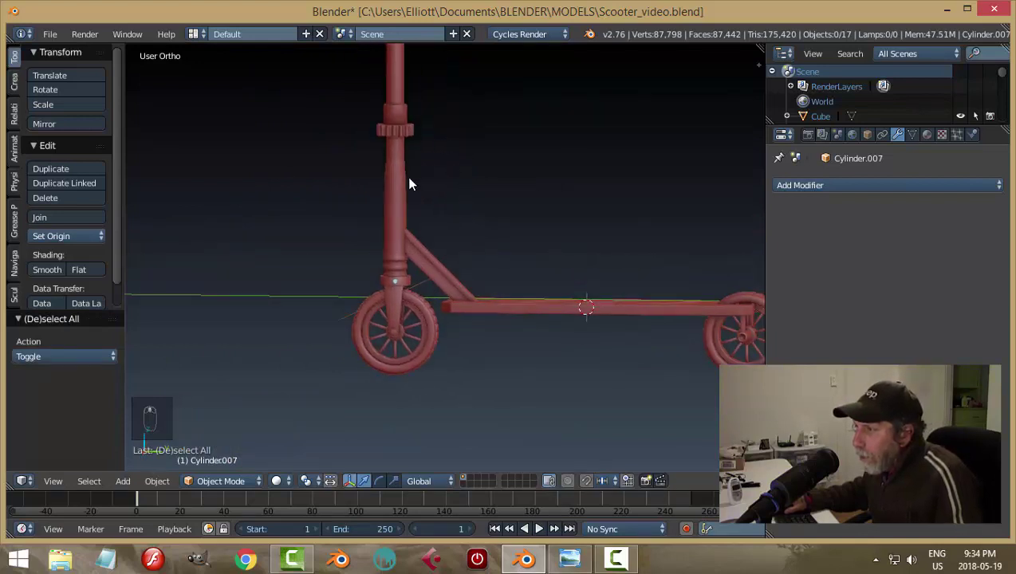
Step: Hide and reveal the lower stem, then enter mesh editing on it to reach its top rim
left_click_drag(403, 184, 440, 185)
key("h")
key("alt+h")
left_click_drag(398, 149, 487, 201)
left_click_drag(420, 233, 490, 224)
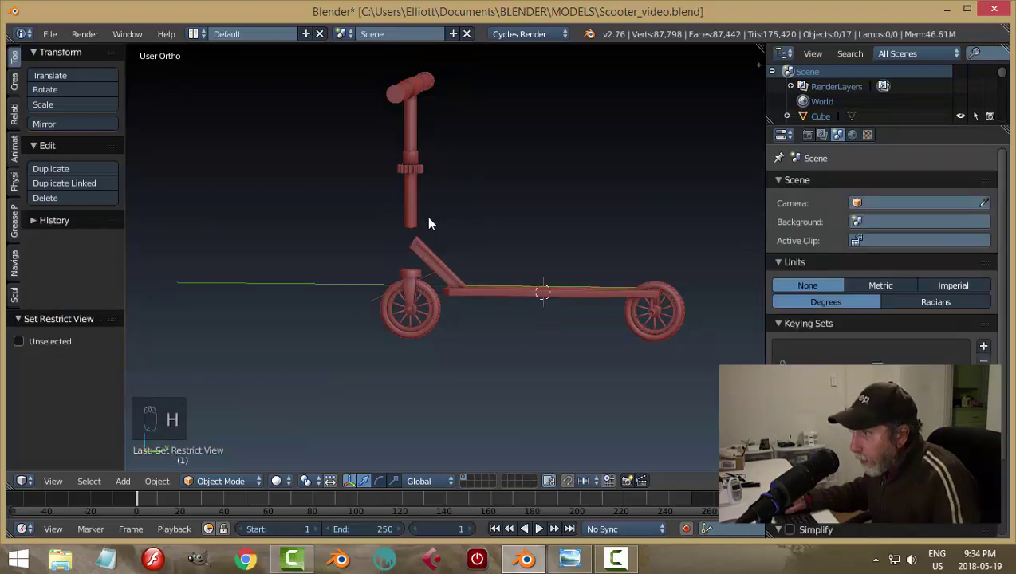
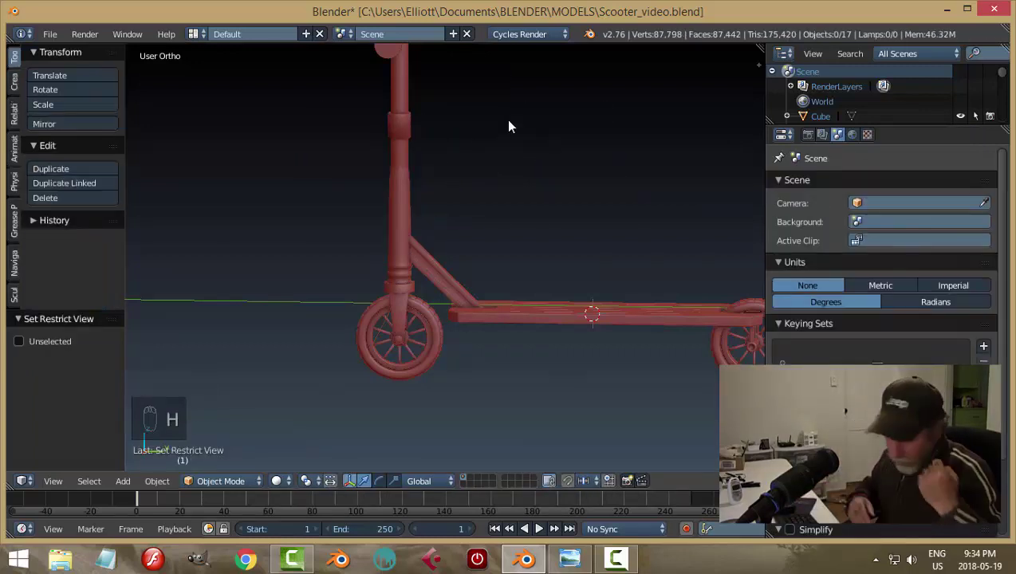
key("Tab")
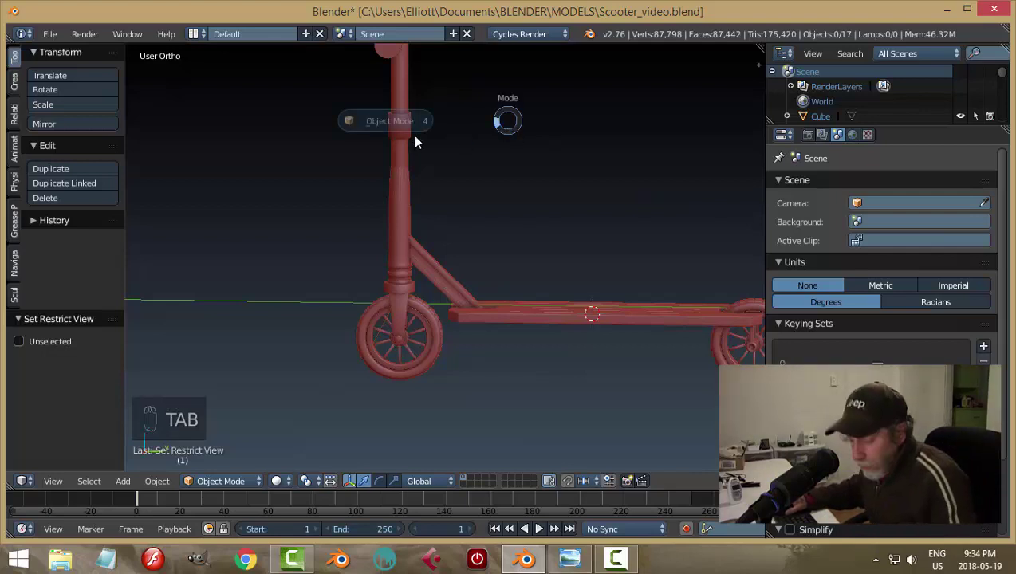
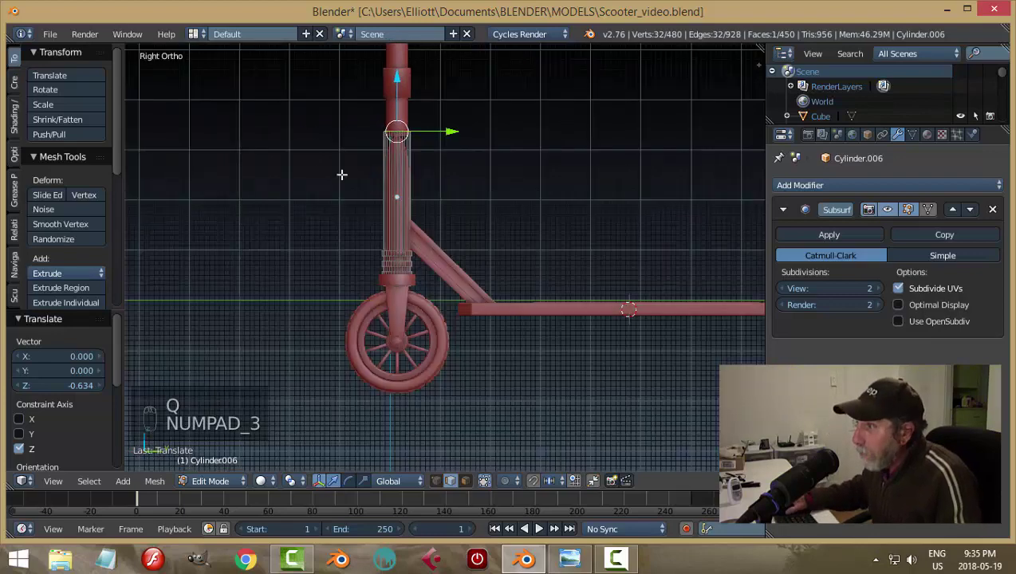
Step: Add an edge loop near the stem's top for a crisp end, then return to object mode
key("ctrl+r")
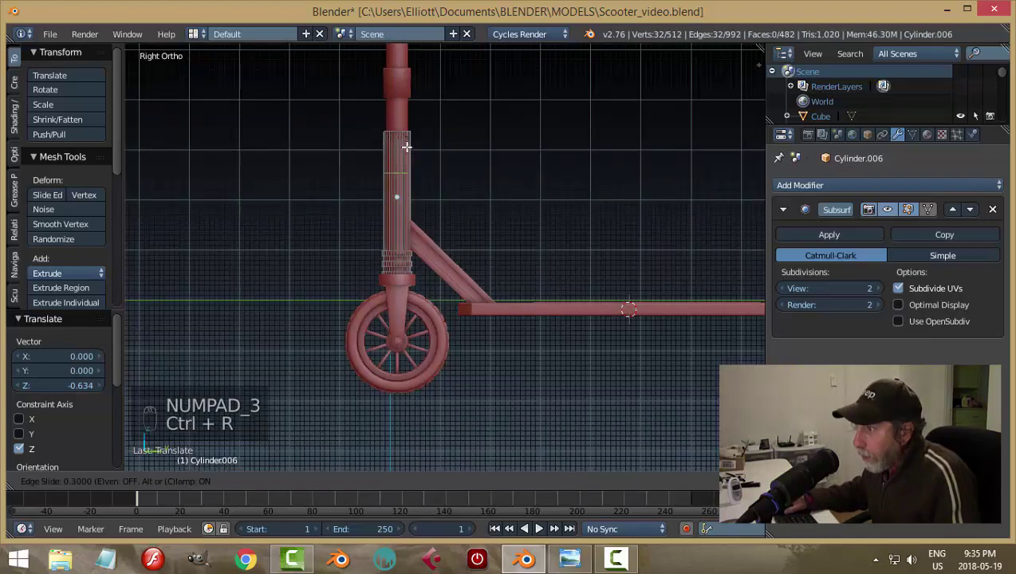
key("a")
key("Tab")
key("a")
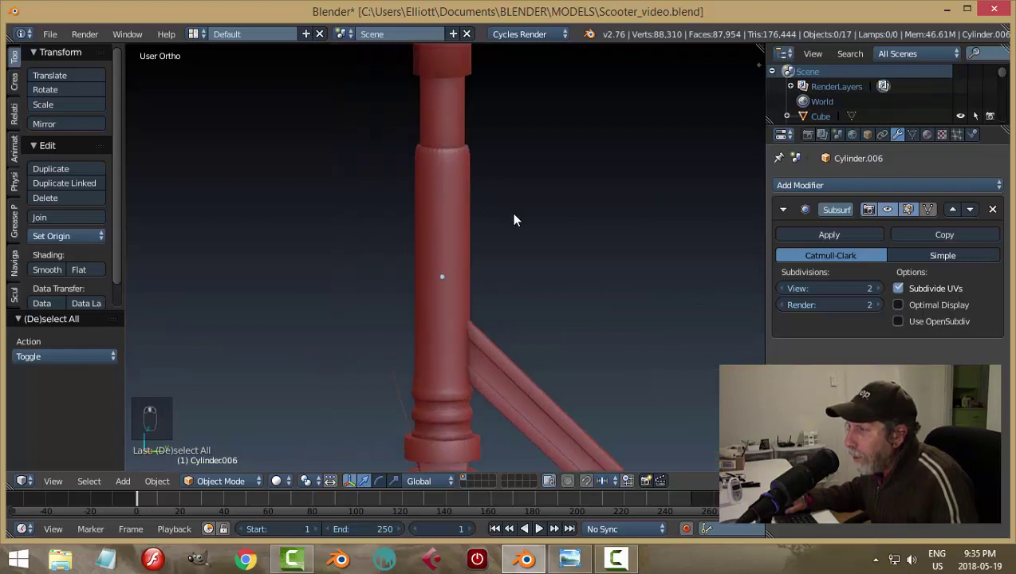
key("alt+h")
key("a")
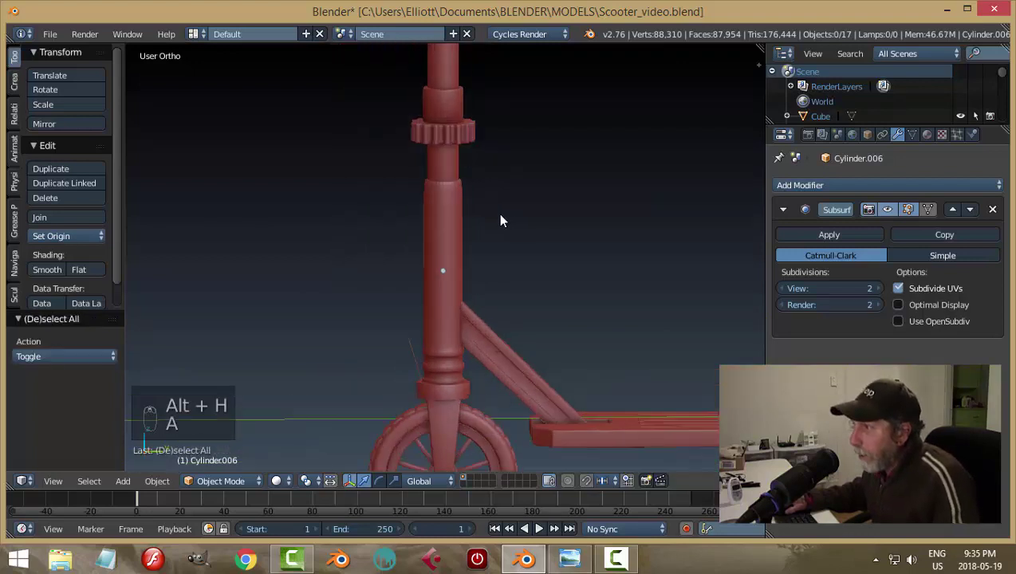
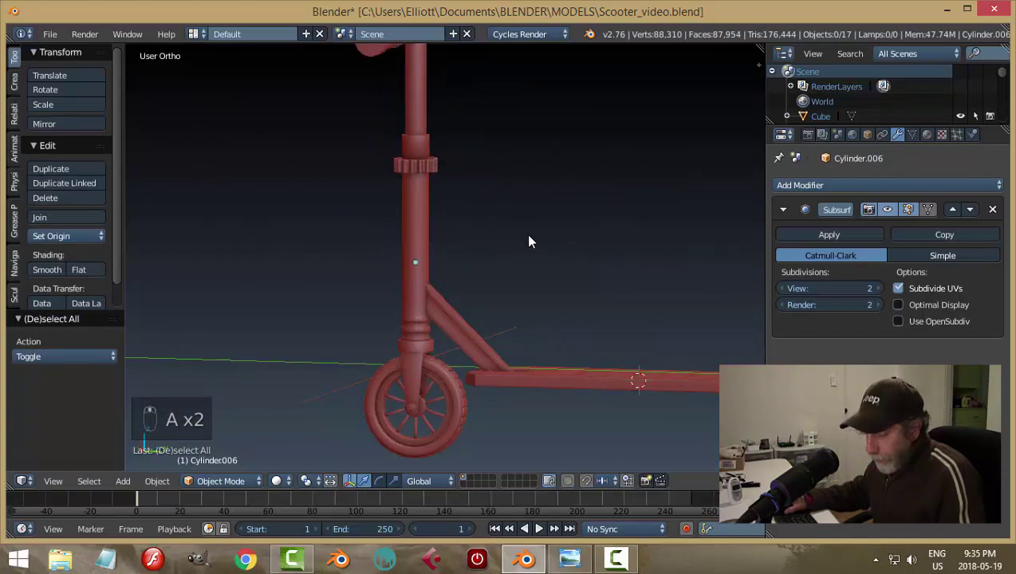
Step: Save, then hide the gear collar to check the upper tube beneath it
key("ctrl+s")
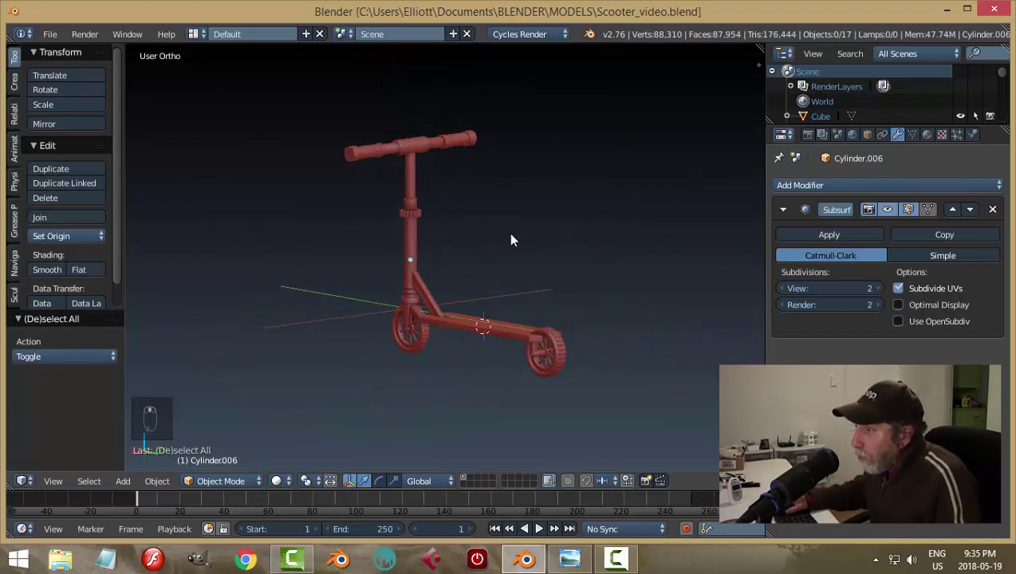
left_click_drag(386, 130, 479, 161)
key("ctrl+z")
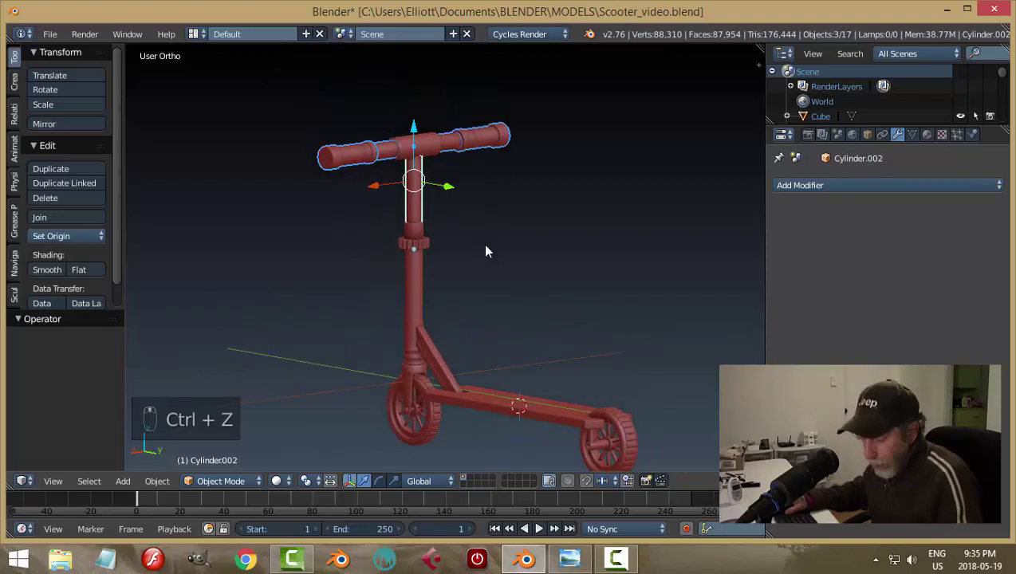
key("a")
left_click(394, 180)
key("Tab")
key("Tab")
left_click(394, 219)
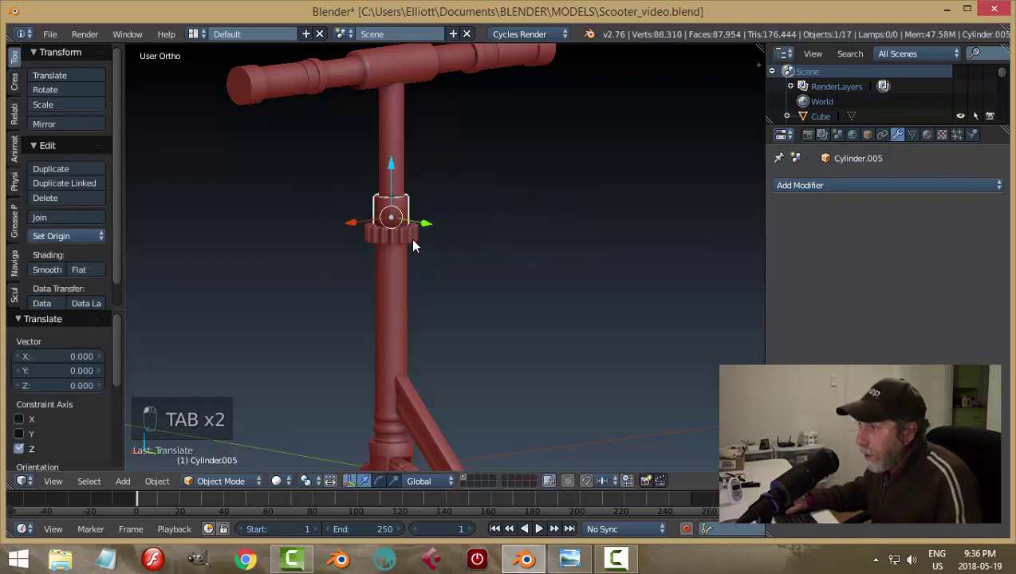
key("h")
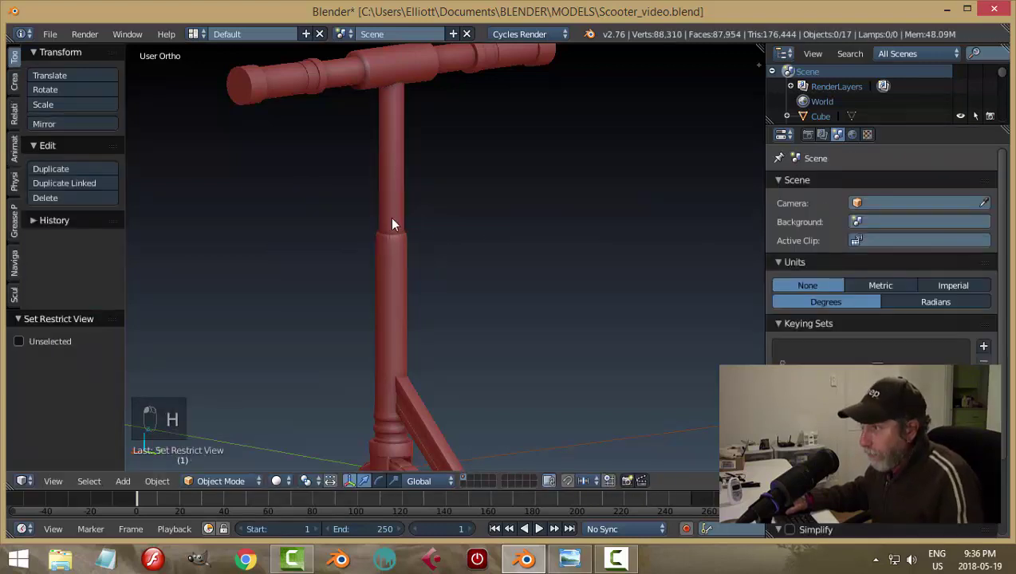
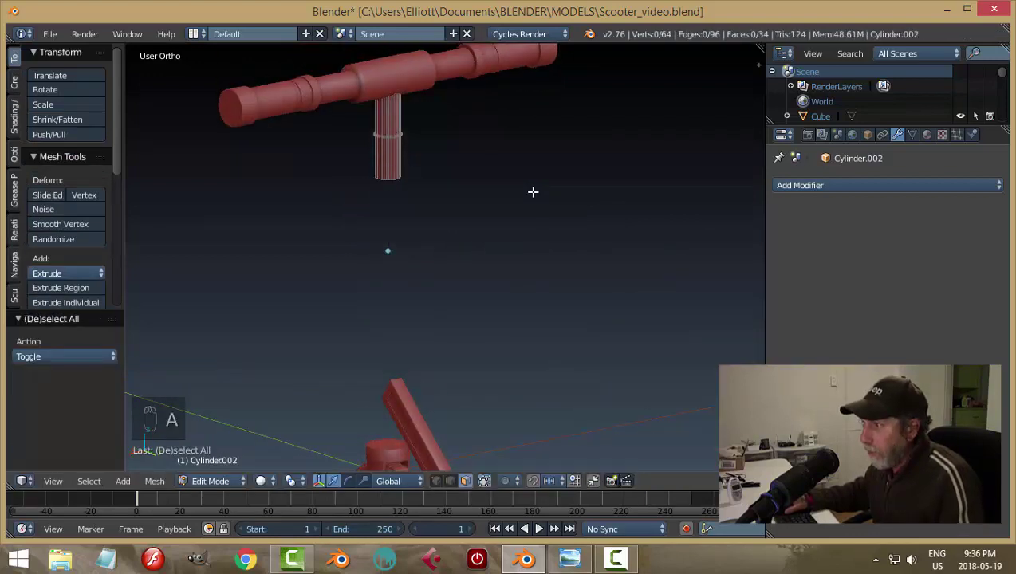
Step: Reveal the collar and lower the T-handlebar assembly toward it
key("Tab")
key("Tab")
key("alt+h")
key("a")
left_click_drag(391, 140, 392, 157)
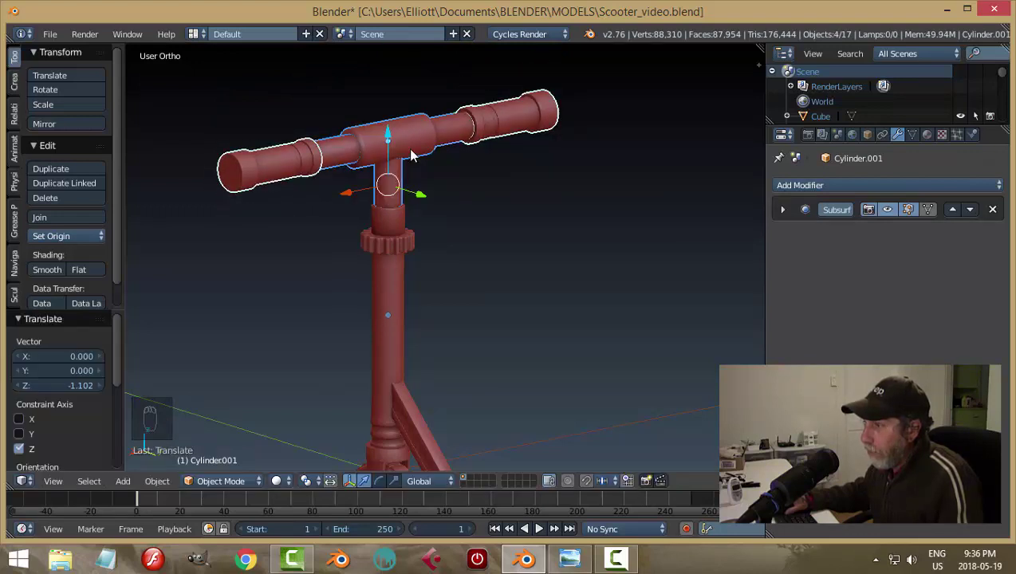
key("a")
left_click(478, 249)
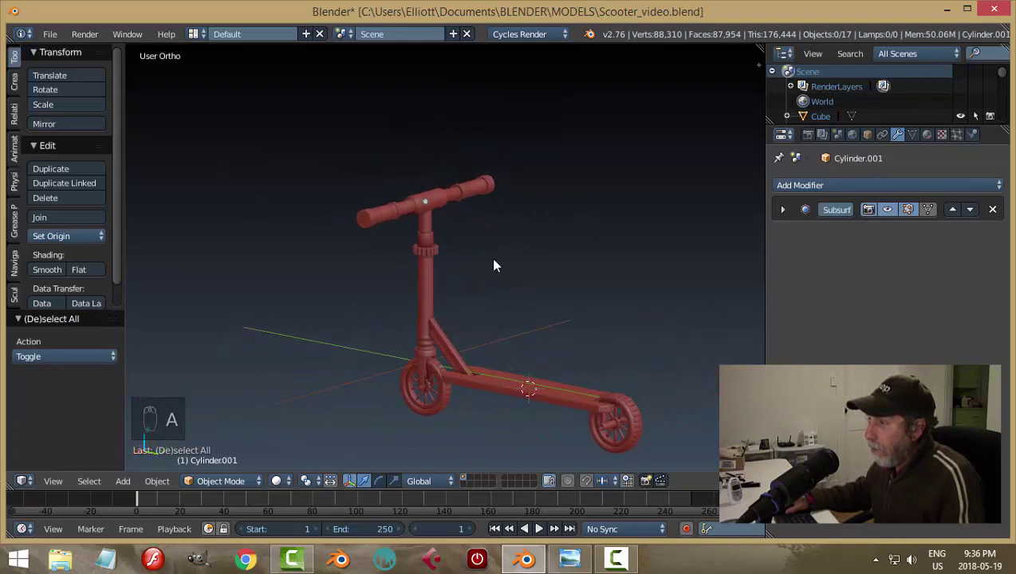
Step: Shorten the handlebar crossbar along its length and save the file
left_click_drag(450, 205, 584, 242)
left_click_drag(464, 254, 384, 128)
left_click_drag(403, 119, 503, 277)
key("s")
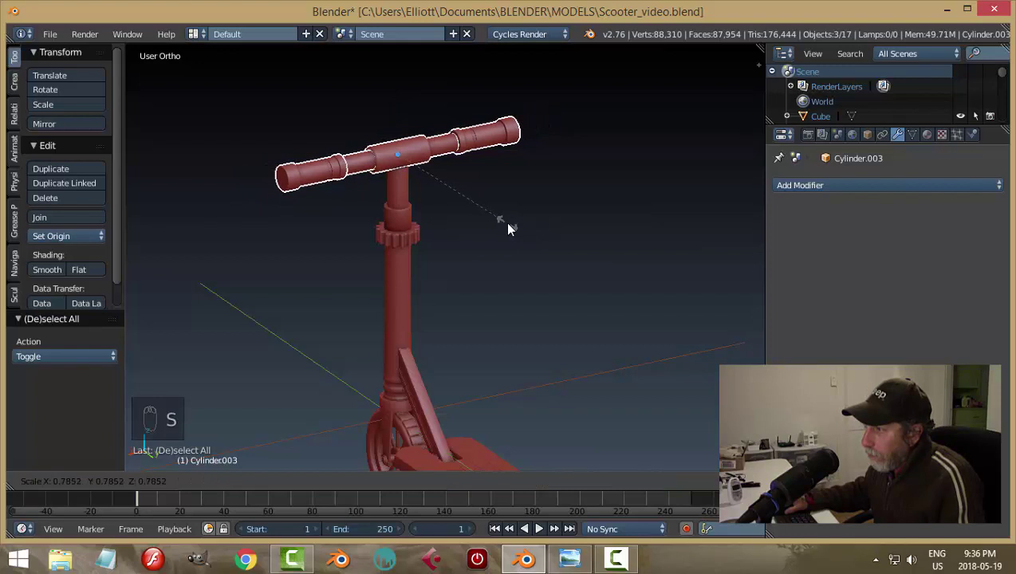
key("a")
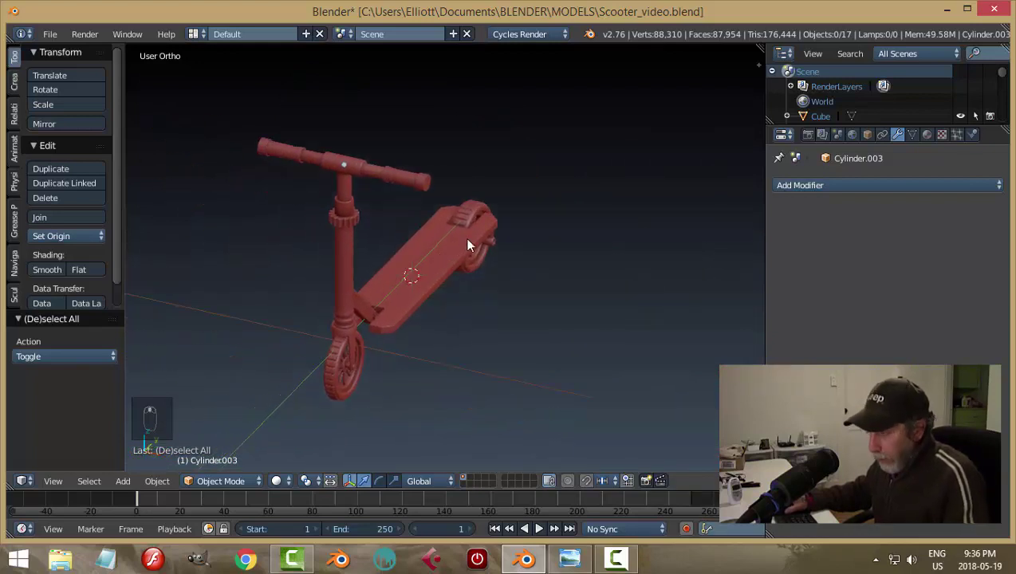
key("ctrl+s")
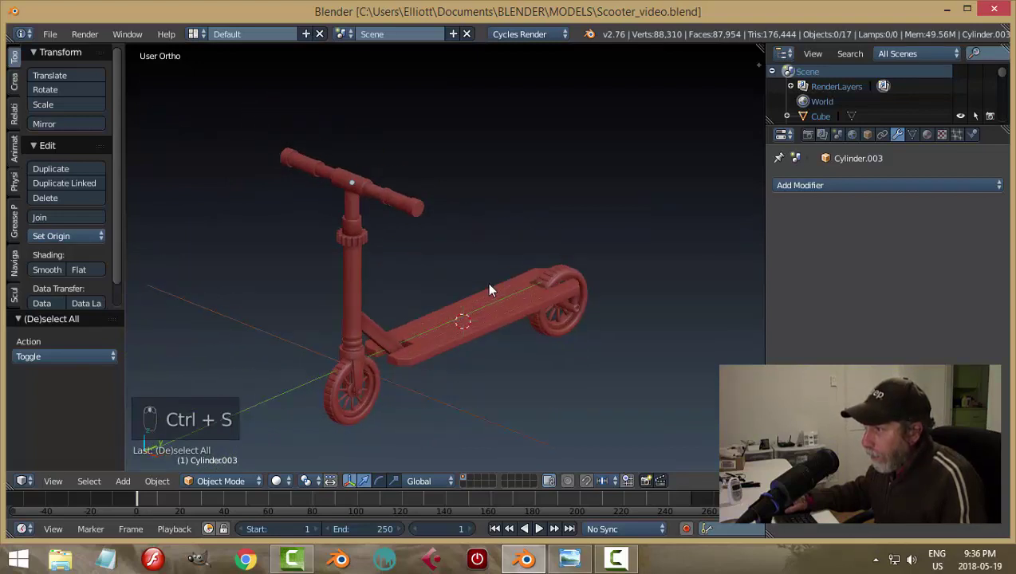
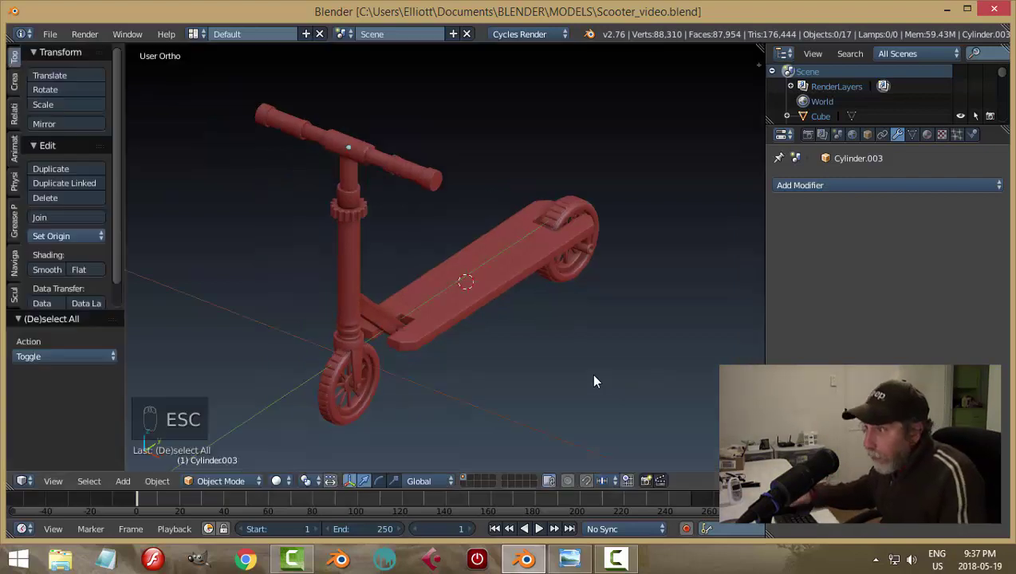
Step: Shrink the ridged collar on the stem
left_click_drag(364, 221, 639, 307)
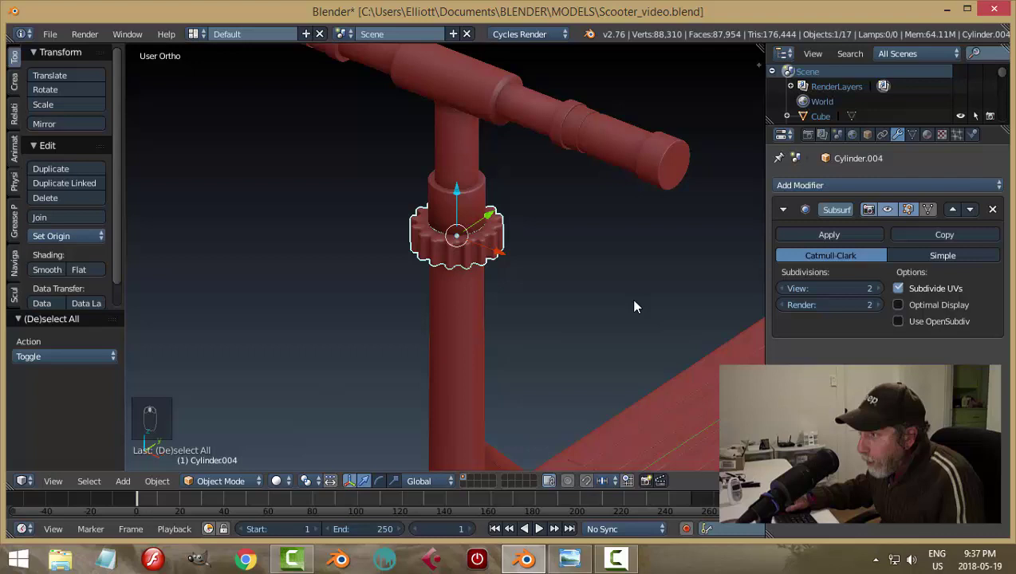
key("s")
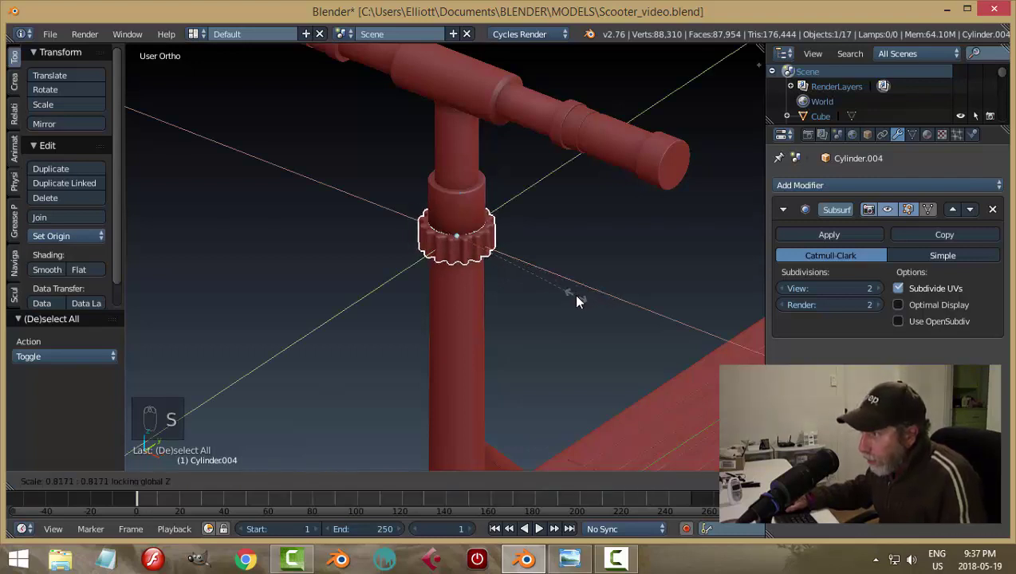
key("s")
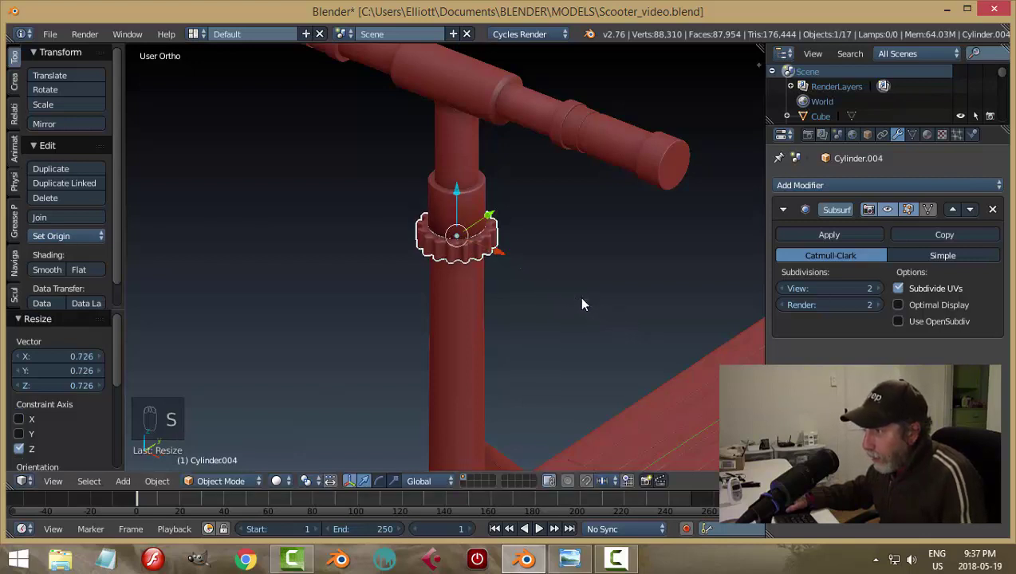
key("a")
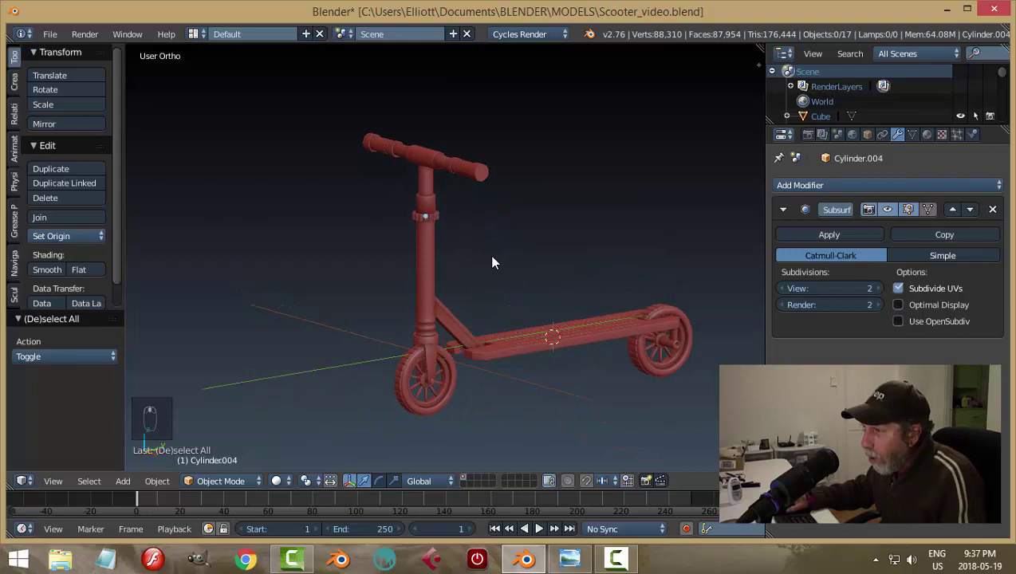
Step: Shrink the small ring above the collar and save the model
left_click_drag(415, 180, 497, 267)
key("s")
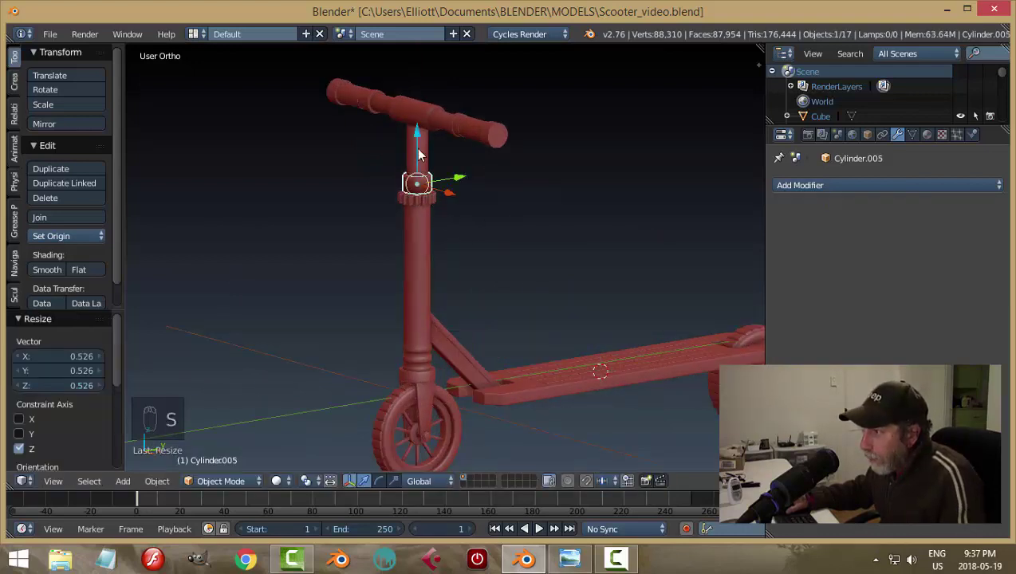
left_click_drag(423, 139, 485, 261)
key("a")
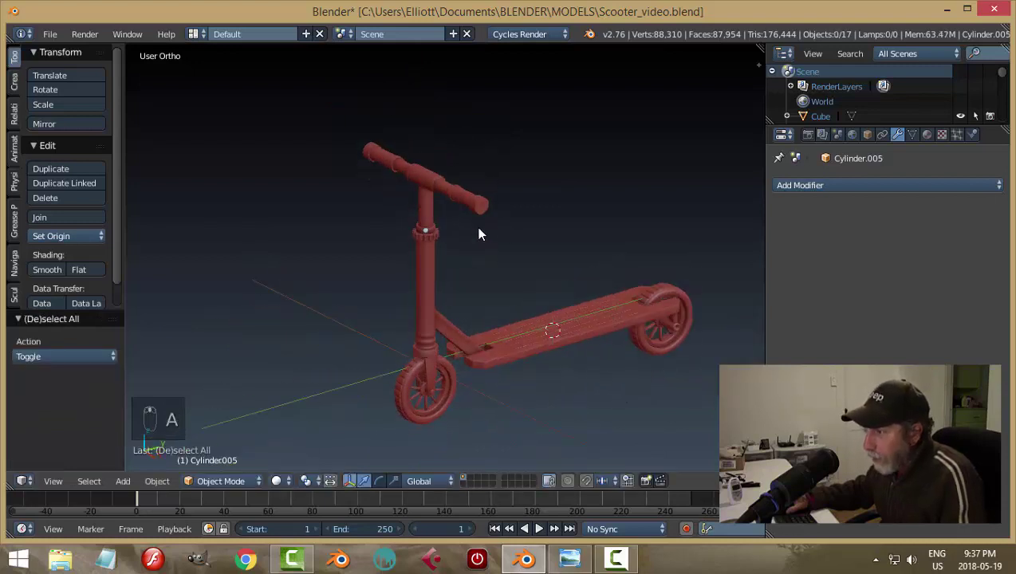
key("ctrl+s")
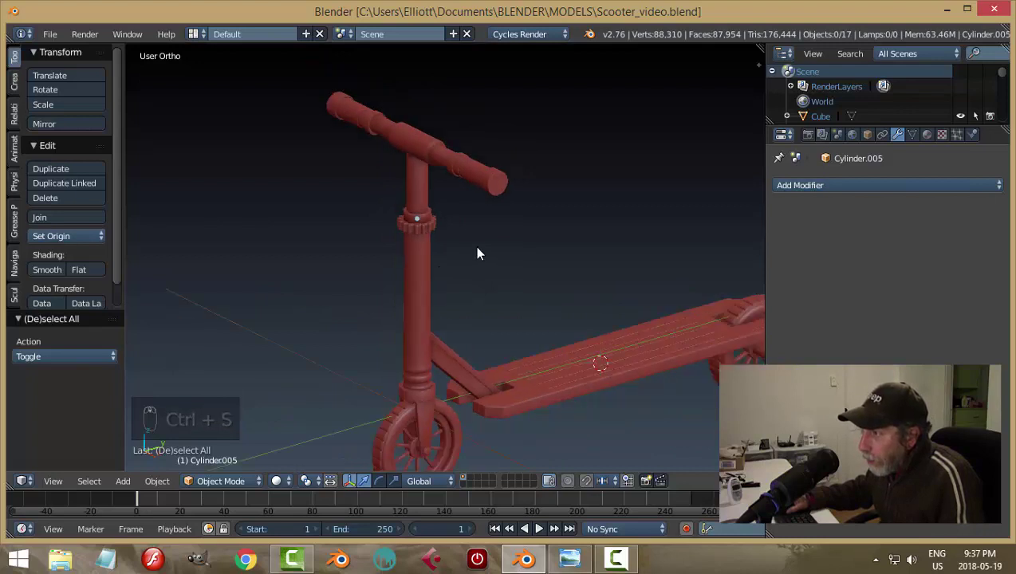
left_click_drag(593, 271, 493, 268)
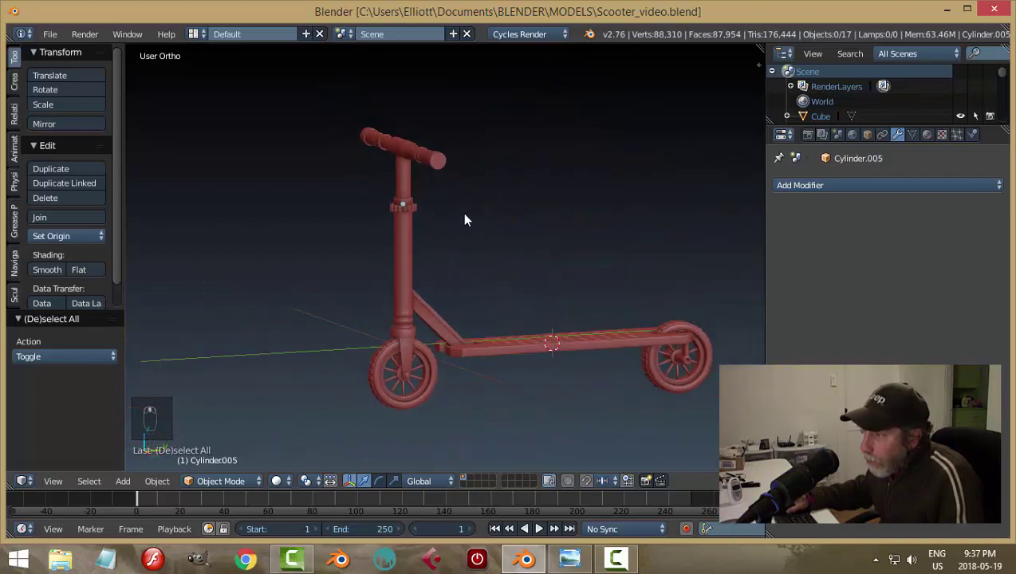
left_click_drag(398, 139, 502, 224)
Step: Cancel a resize of the upper stem tube, save the model and inspect the scooter
key("s")
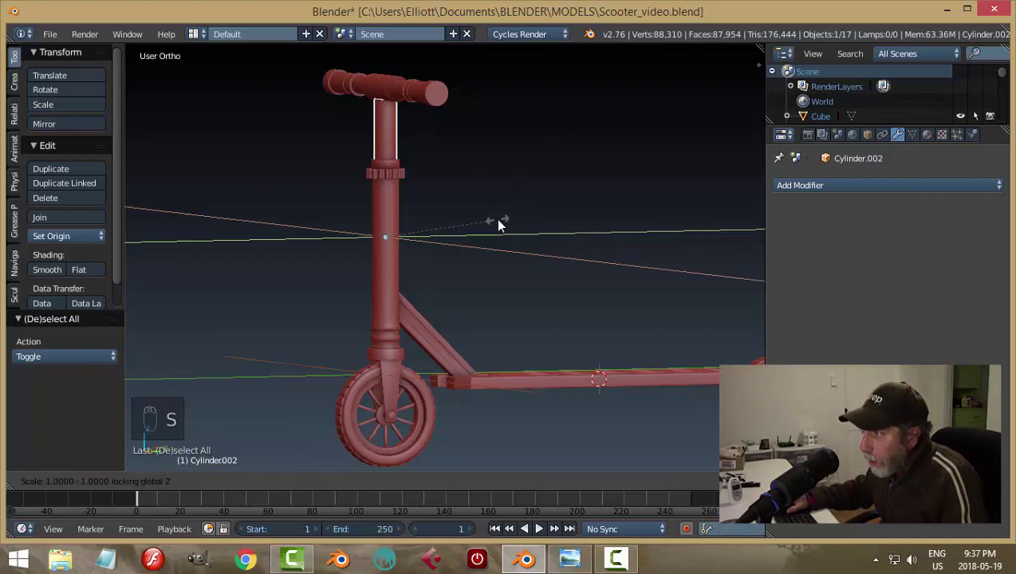
key("a")
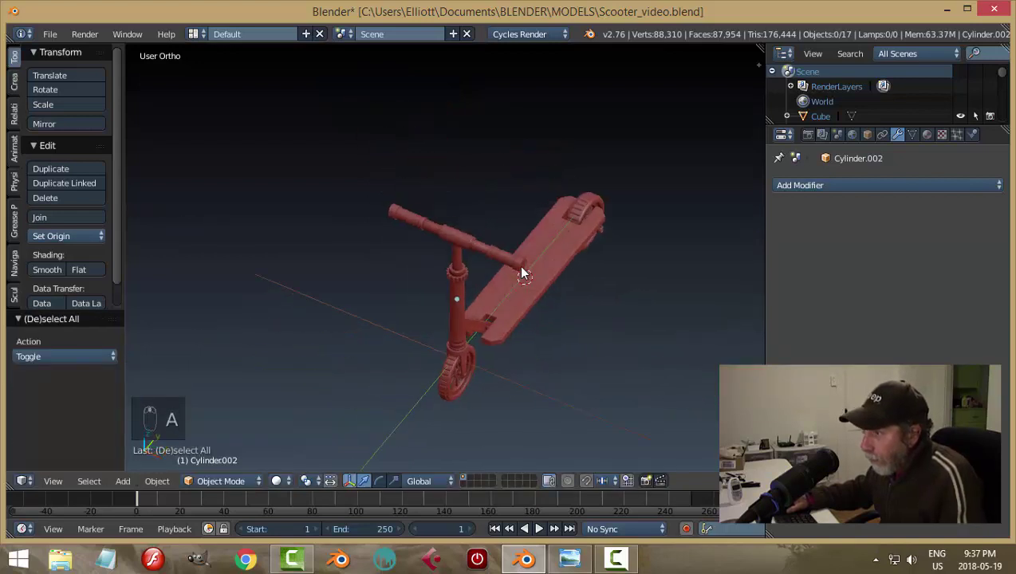
key("ctrl+s")
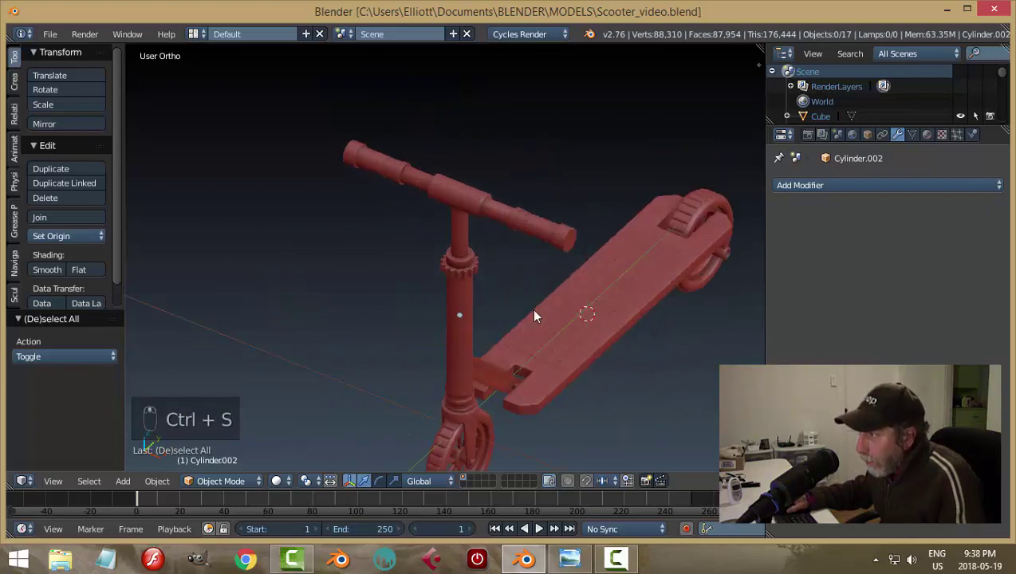
left_click_drag(554, 292, 530, 240)
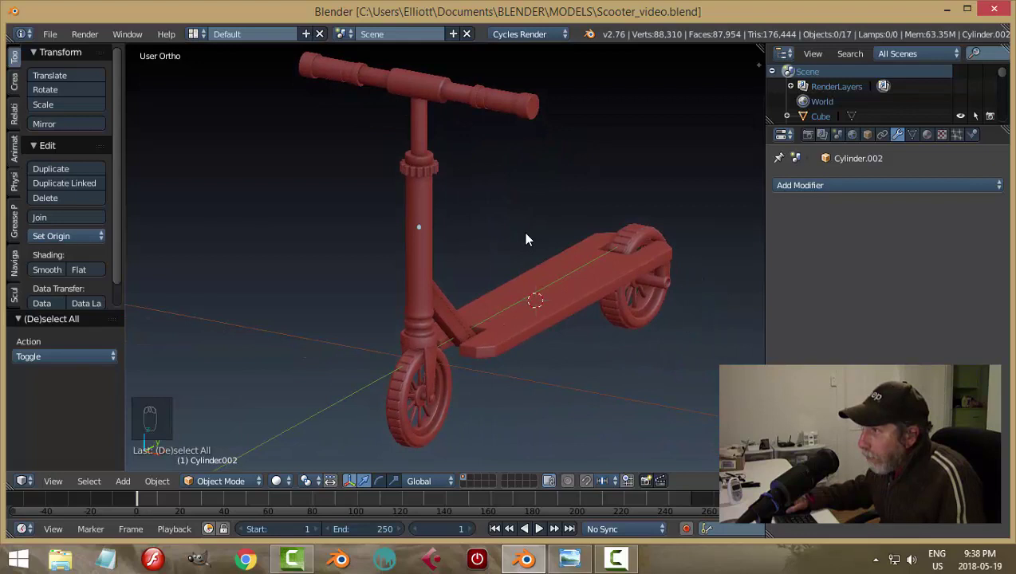
middle_click(532, 236)
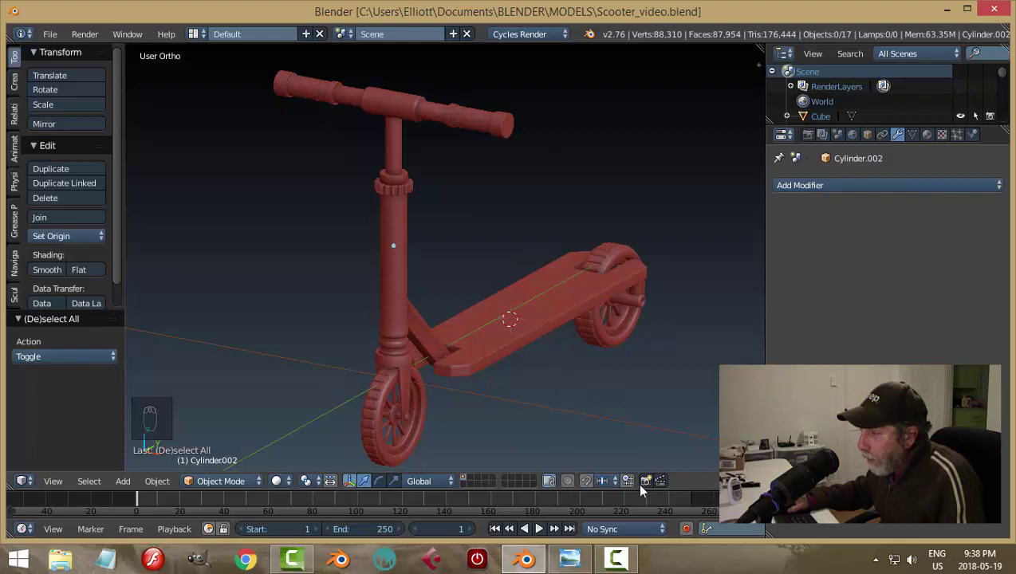
Step: Preview the red scooter twice as an OpenGL viewport render and return to the model
left_click(651, 484)
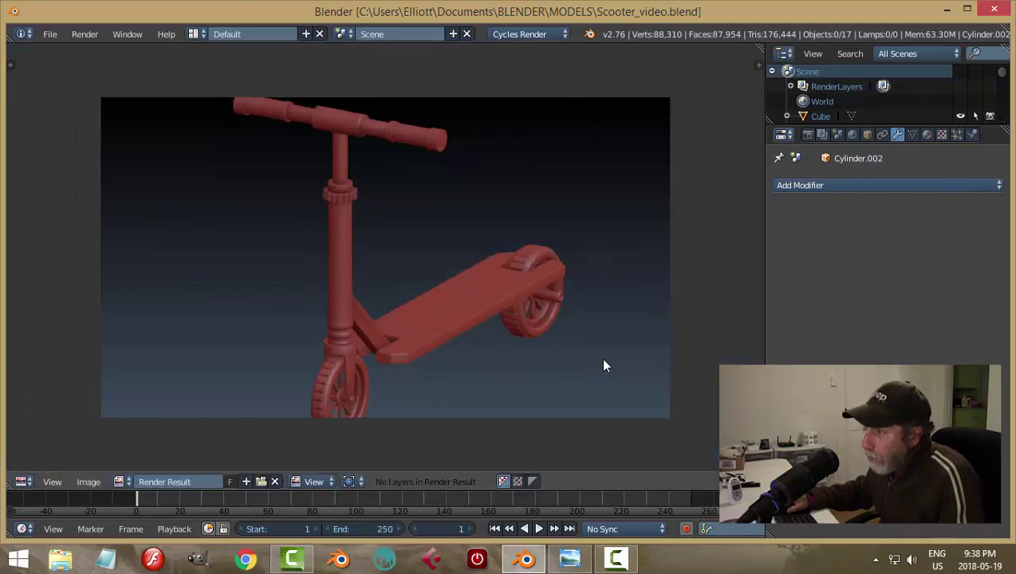
key("Escape")
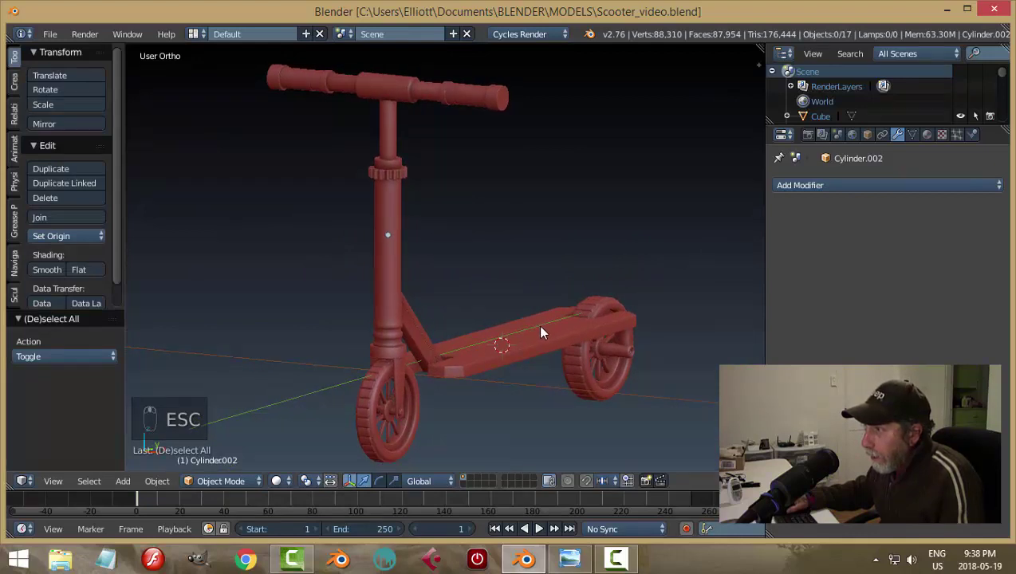
left_click(648, 484)
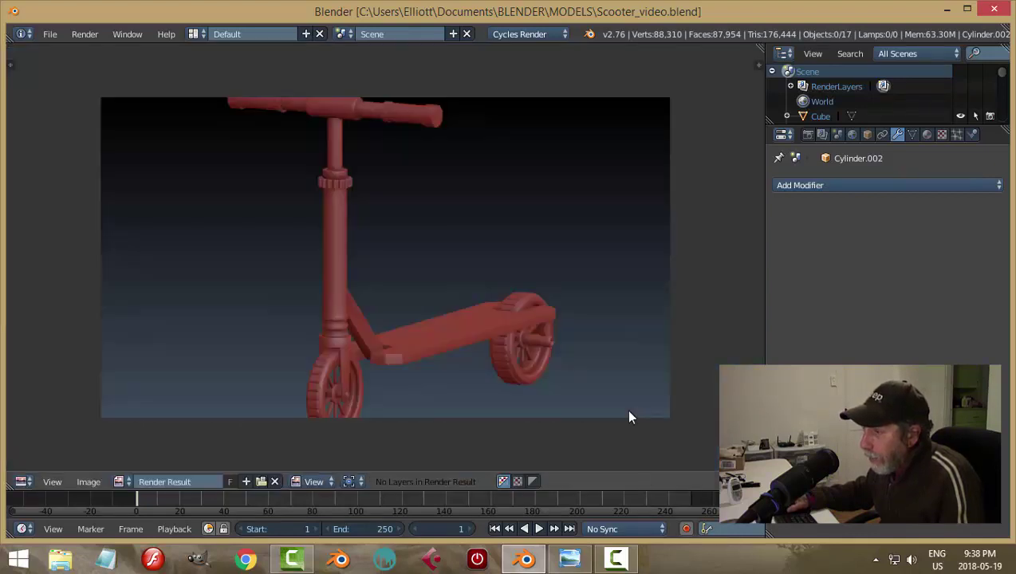
key("Escape")
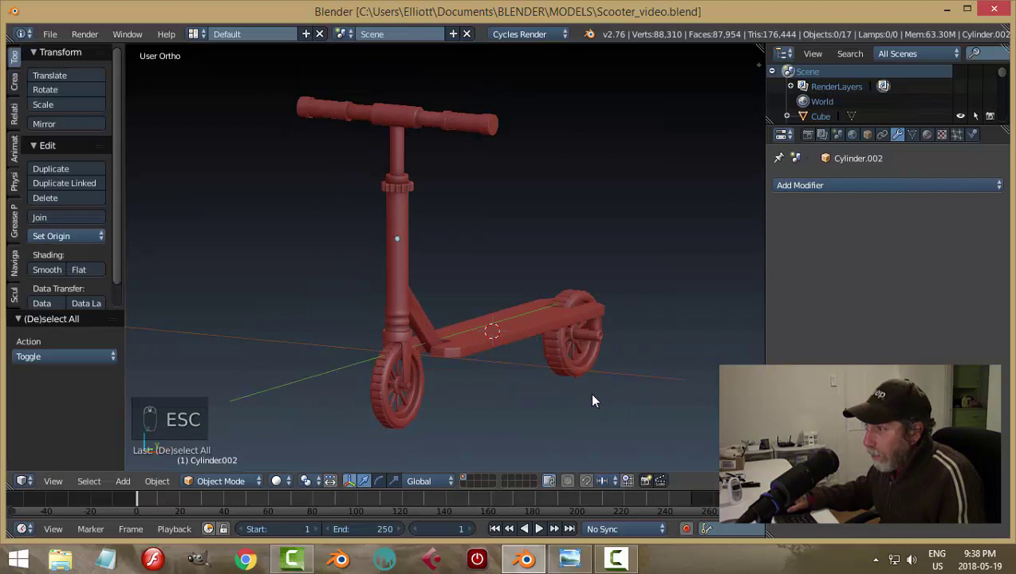